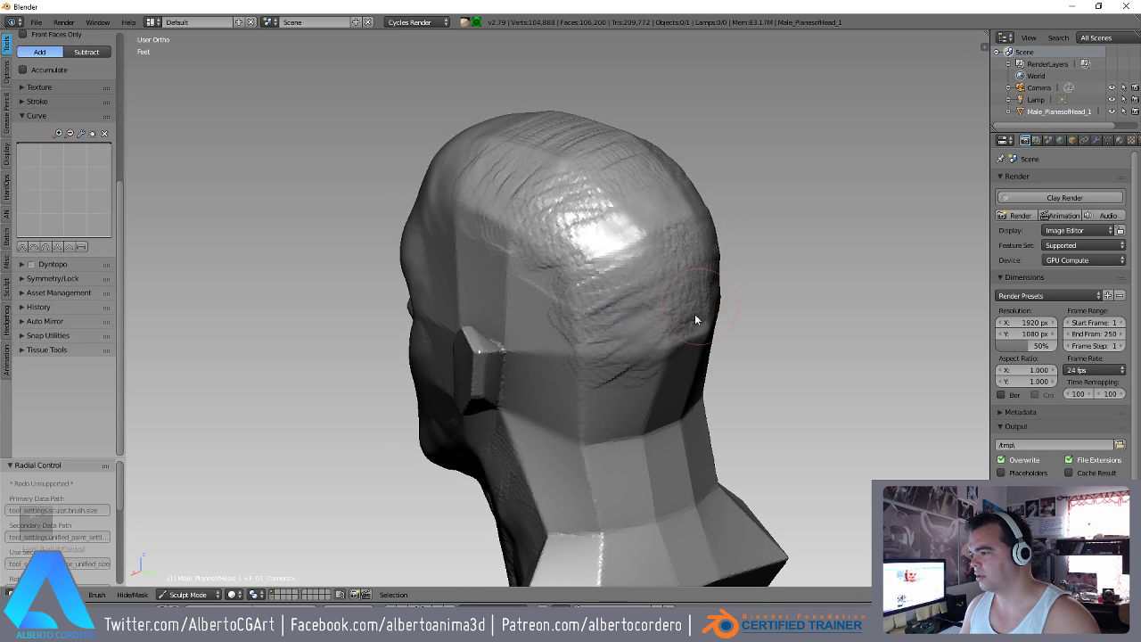
Fly around the renamed Head bust and review it from the front orthographic view.
key("shift+f")
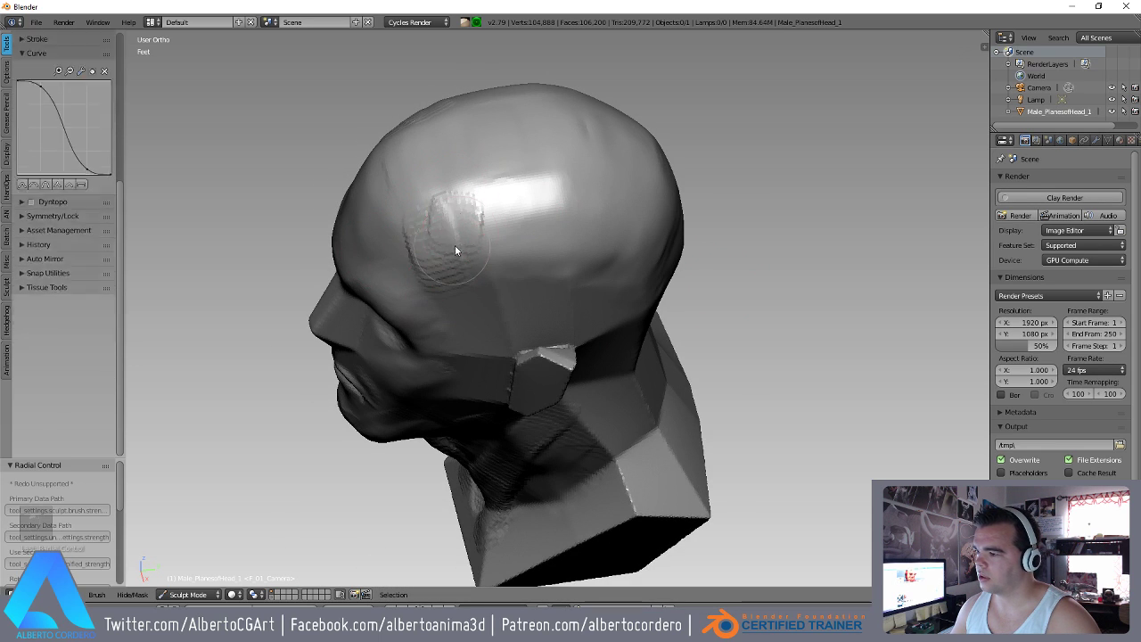
key("shift+f")
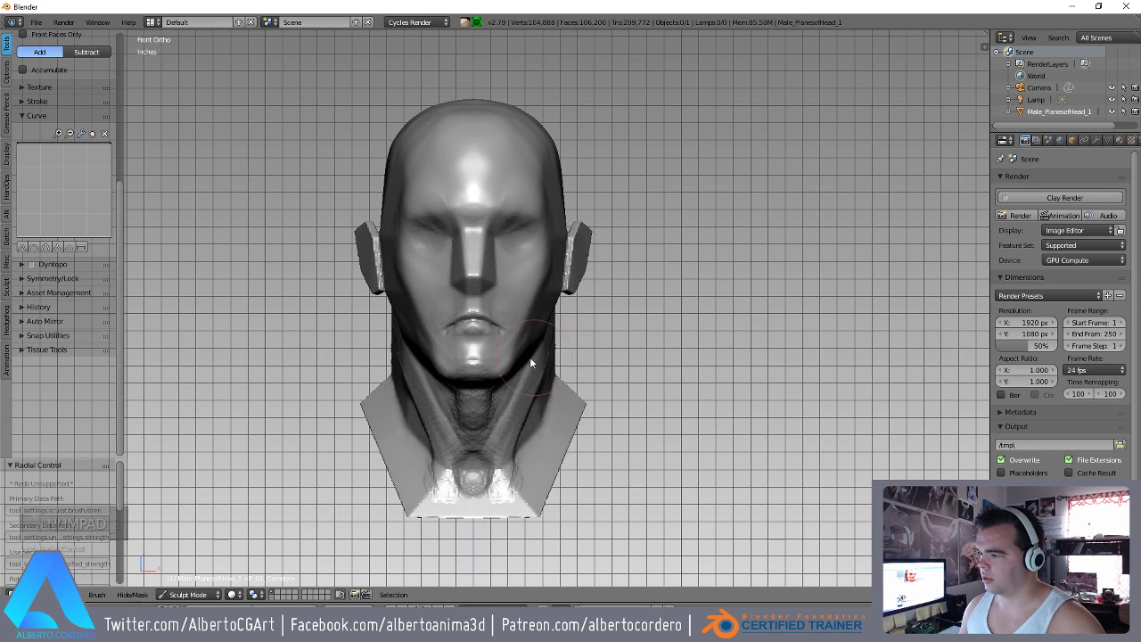
key("KP_1")
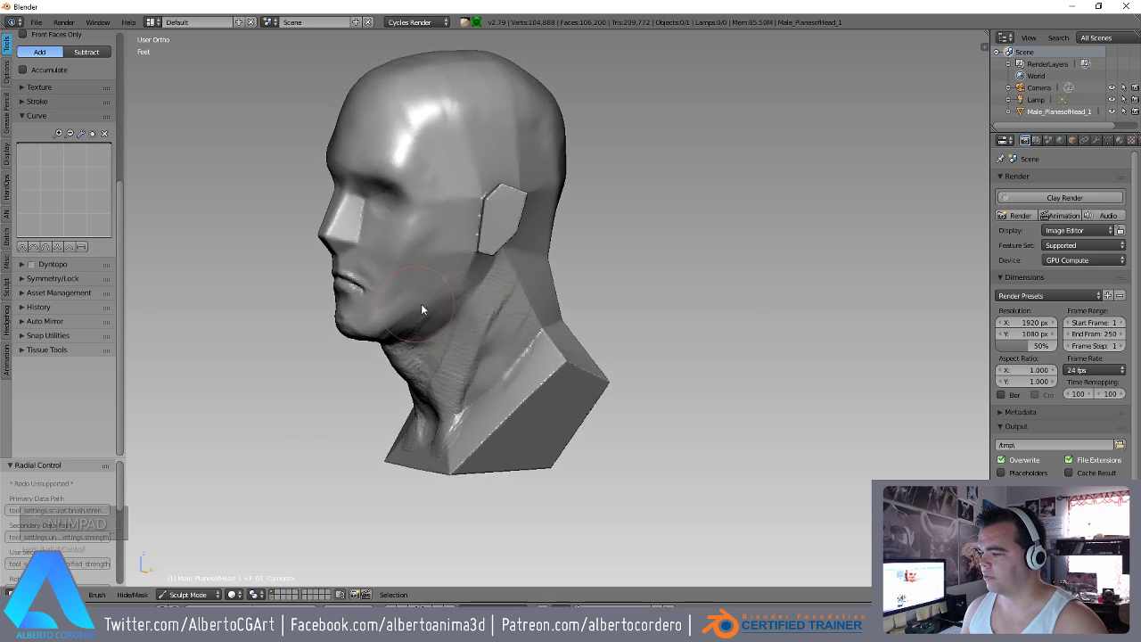
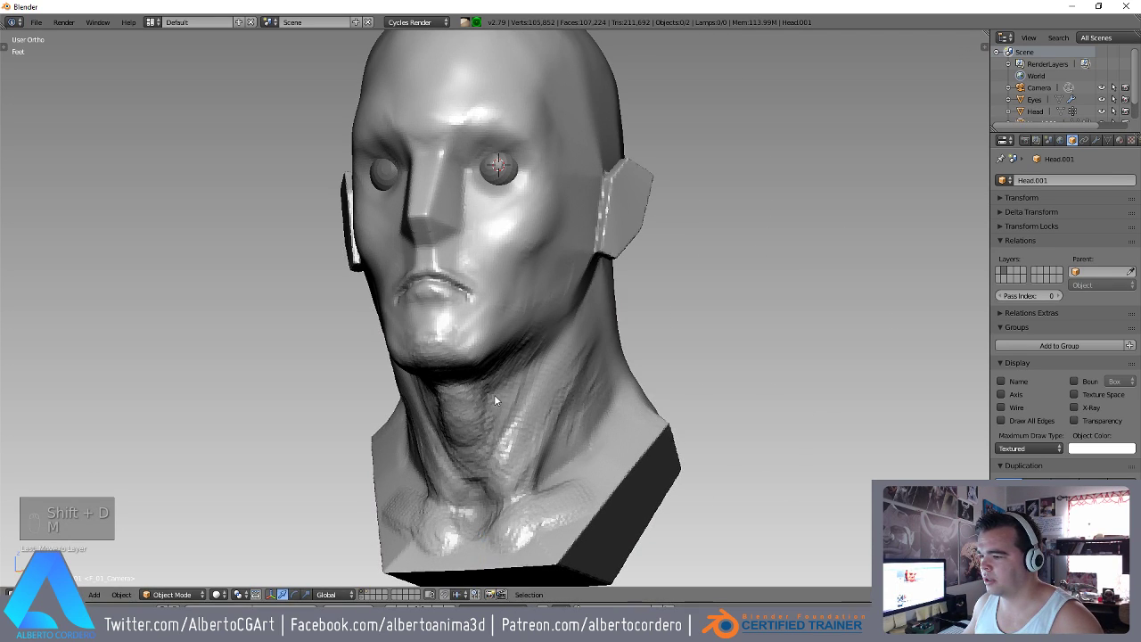
Begin sculpting the head in front orthographic view, zoomed on the eye sockets with the Eyes hidden.
key("a")
key("a")
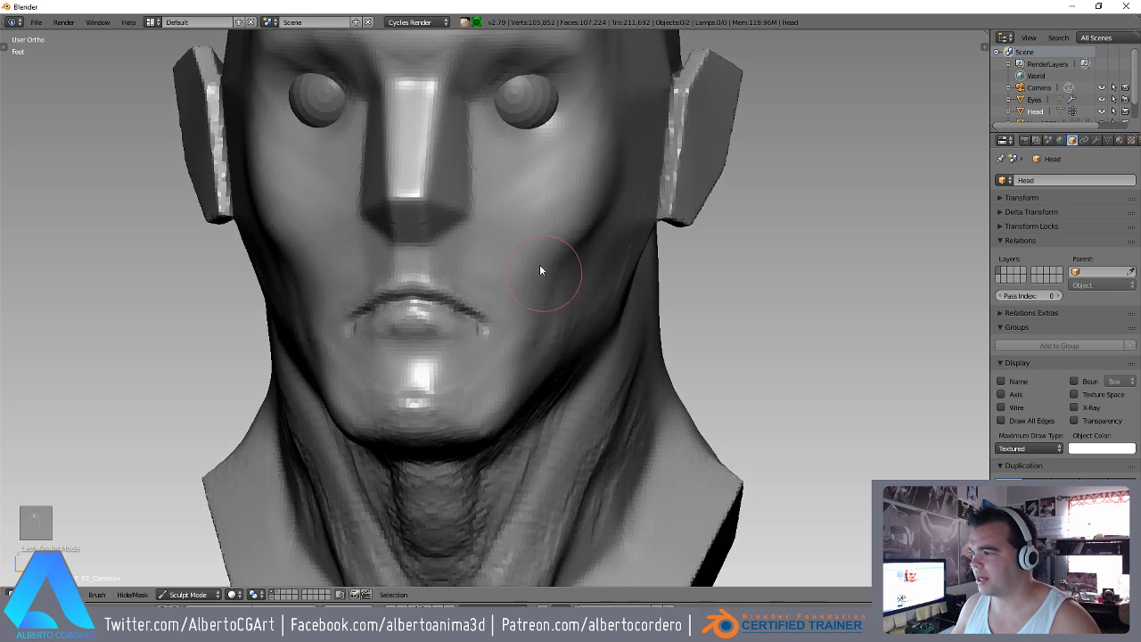
key("KP_1")
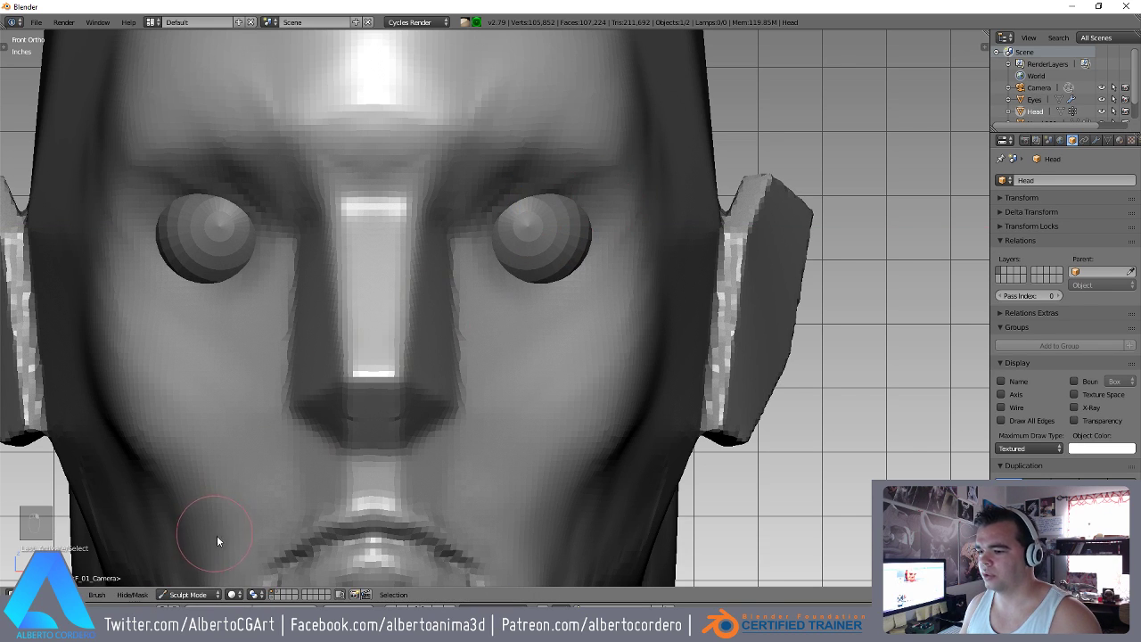
left_click_drag(572, 216, 507, 294)
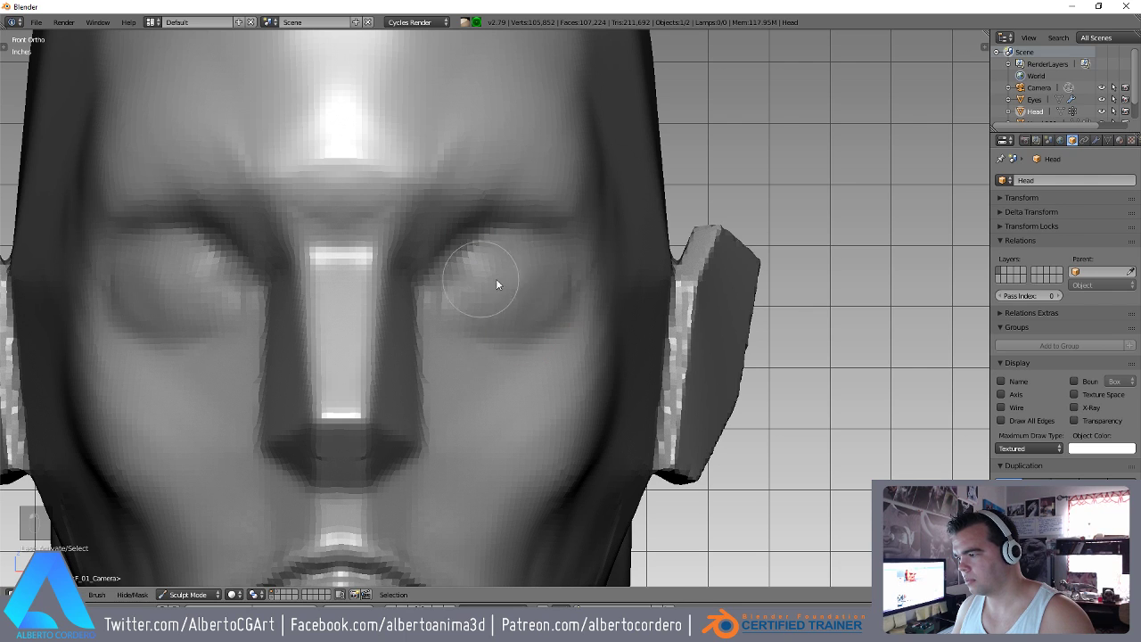
Sculpt the upper eyelid shapes over both eyeballs with resized brushes.
left_click(510, 276)
key("shift+c")
key("f")
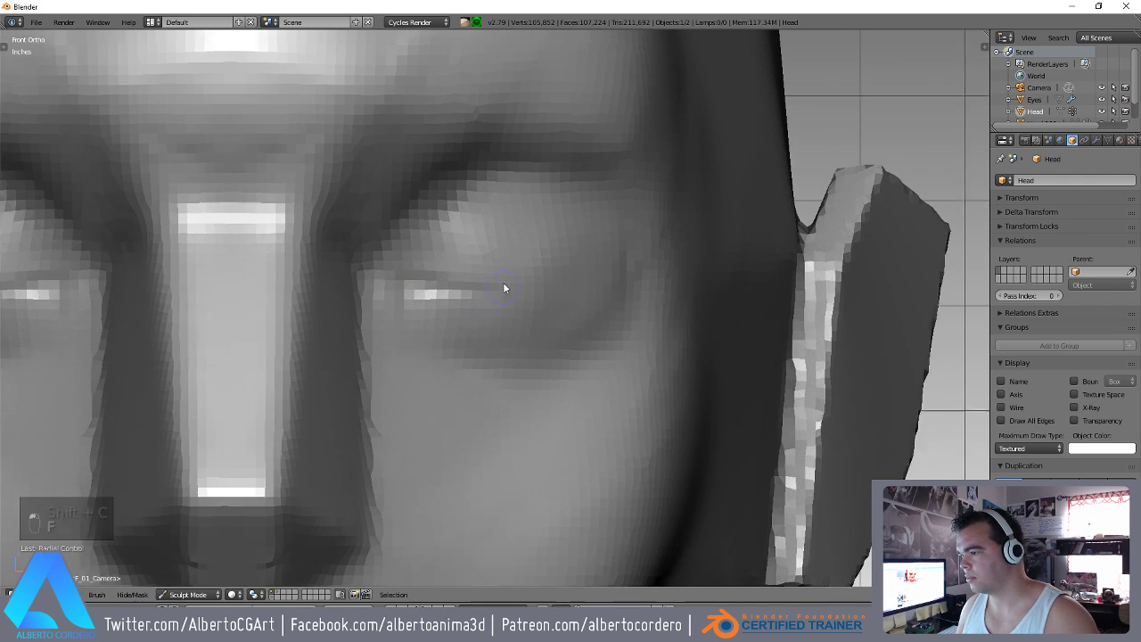
left_click(598, 301)
left_click_drag(507, 252, 554, 184)
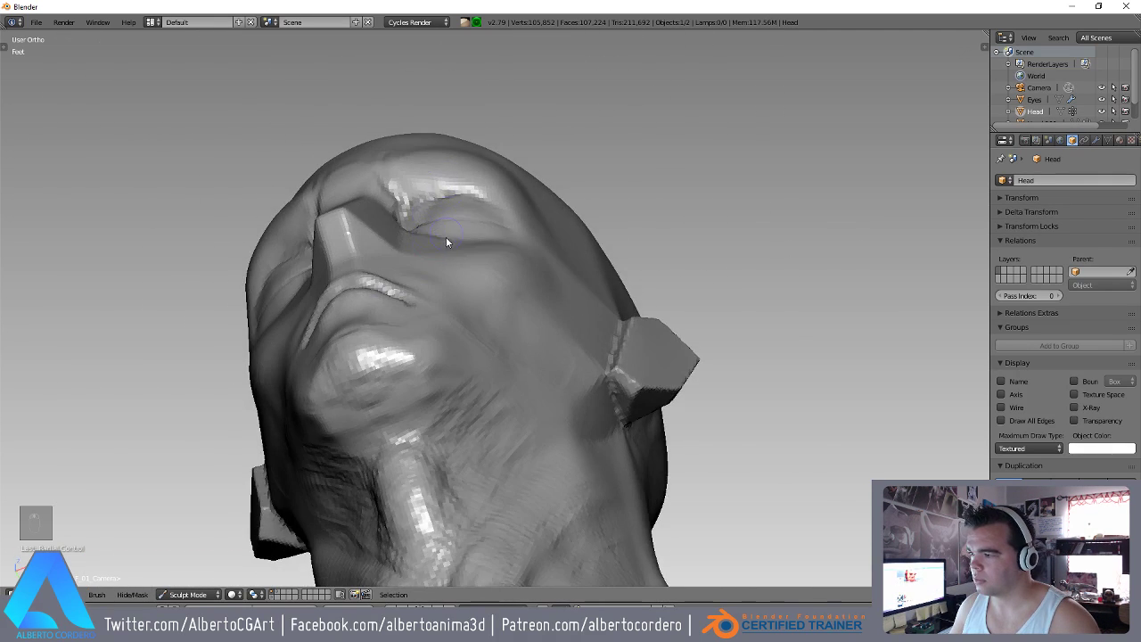
key("g")
key("f")
left_click(441, 170)
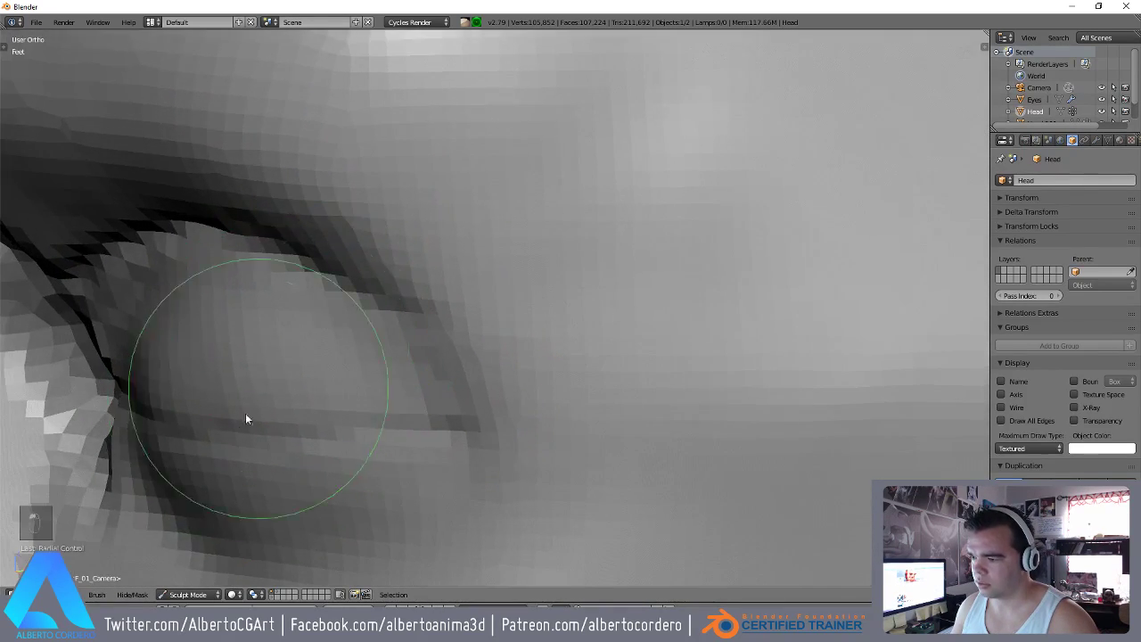
Build up and refine the lower eyelid folds, then review the face from the front.
left_click_drag(304, 321, 383, 282)
key("f")
left_click_drag(377, 294, 480, 256)
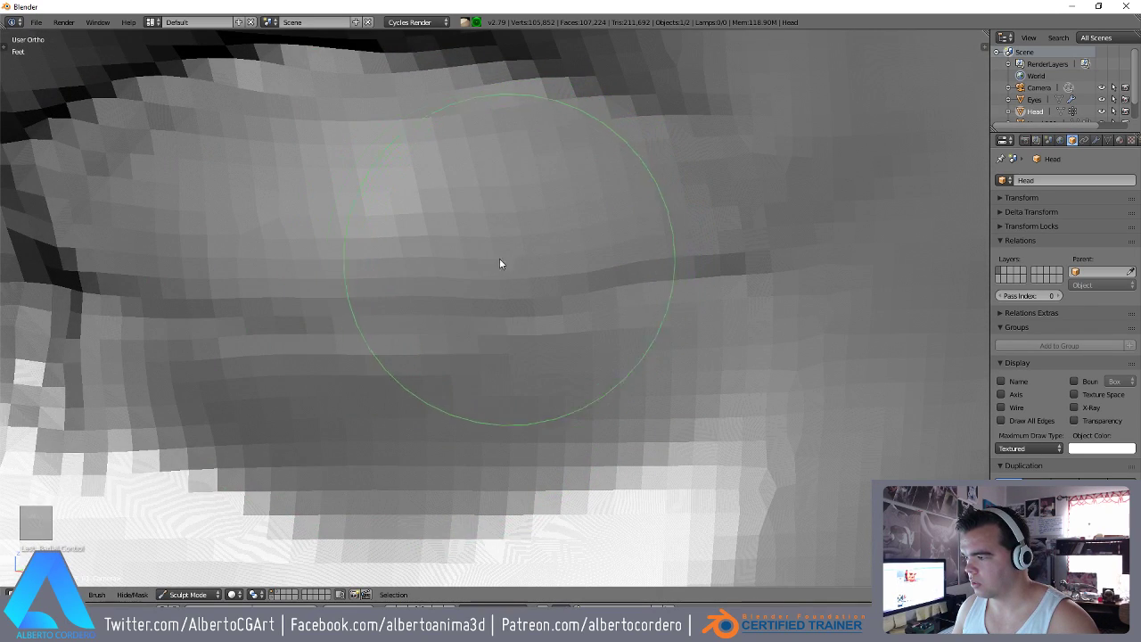
left_click(600, 304)
left_click_drag(480, 332, 452, 365)
key("KP_1")
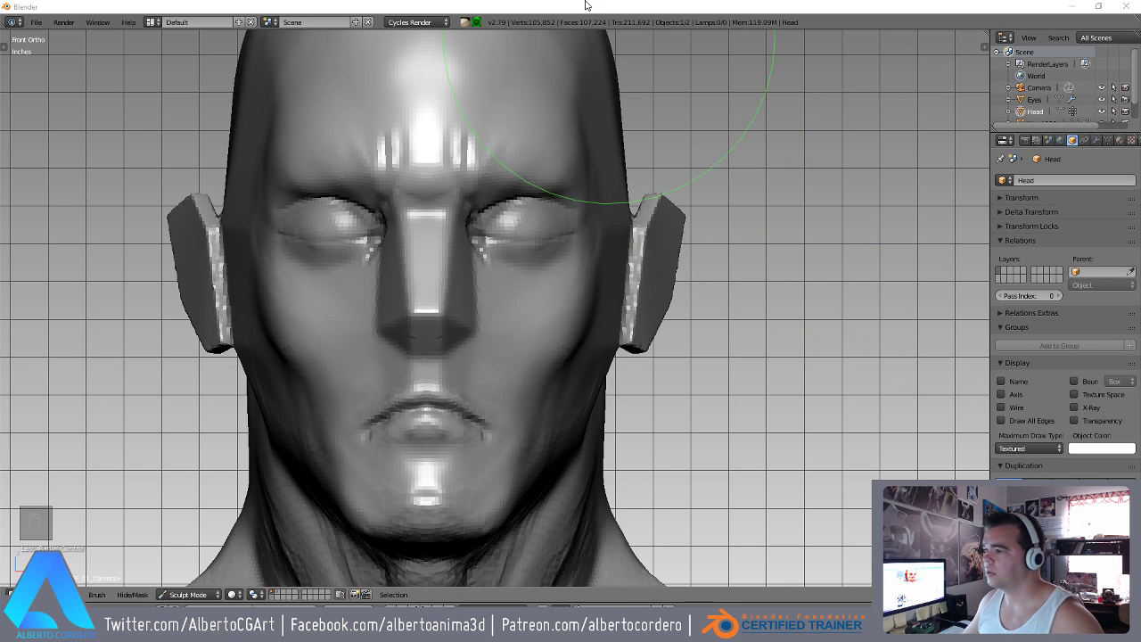
Refine the skin around the eyes and brow and smooth the nostril and upper lip area.
key("shift+c")
key("f")
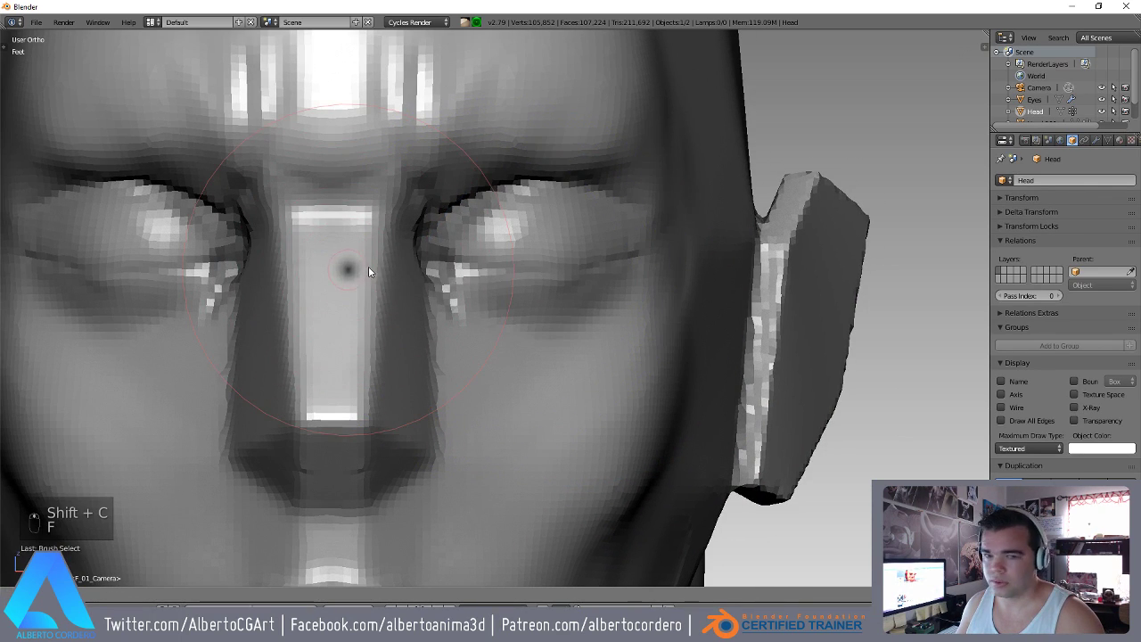
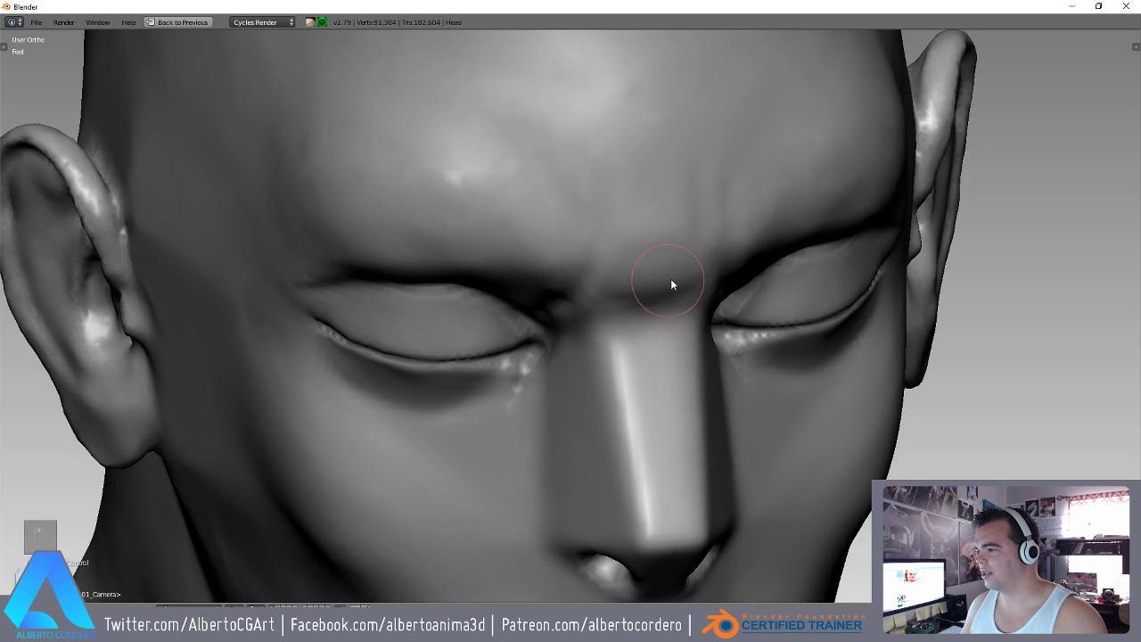
left_click_drag(612, 266, 559, 416)
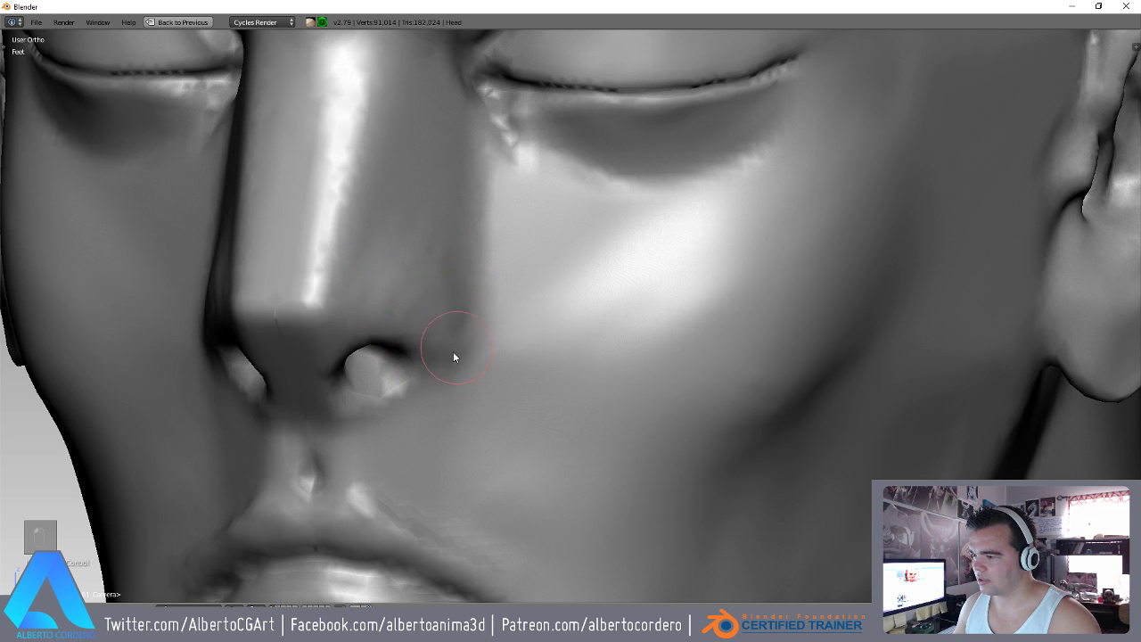
left_click_drag(417, 329, 493, 296)
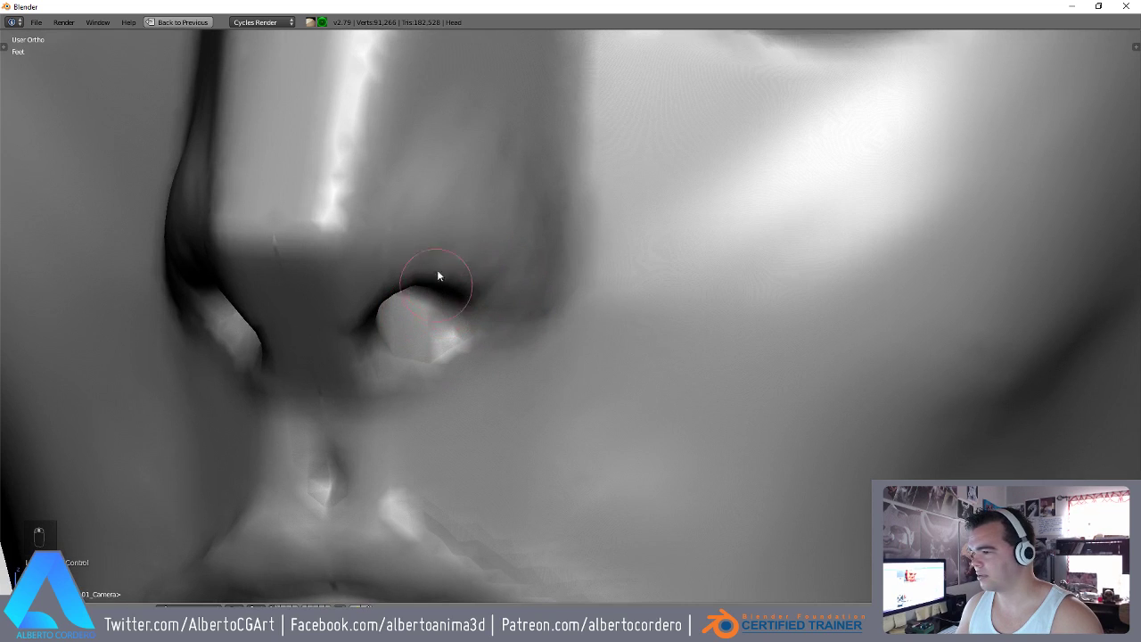
left_click_drag(466, 188, 558, 282)
Shape the cheek beside the nose and the skin below the eye.
left_click_drag(577, 239, 341, 408)
left_click_drag(341, 408, 336, 223)
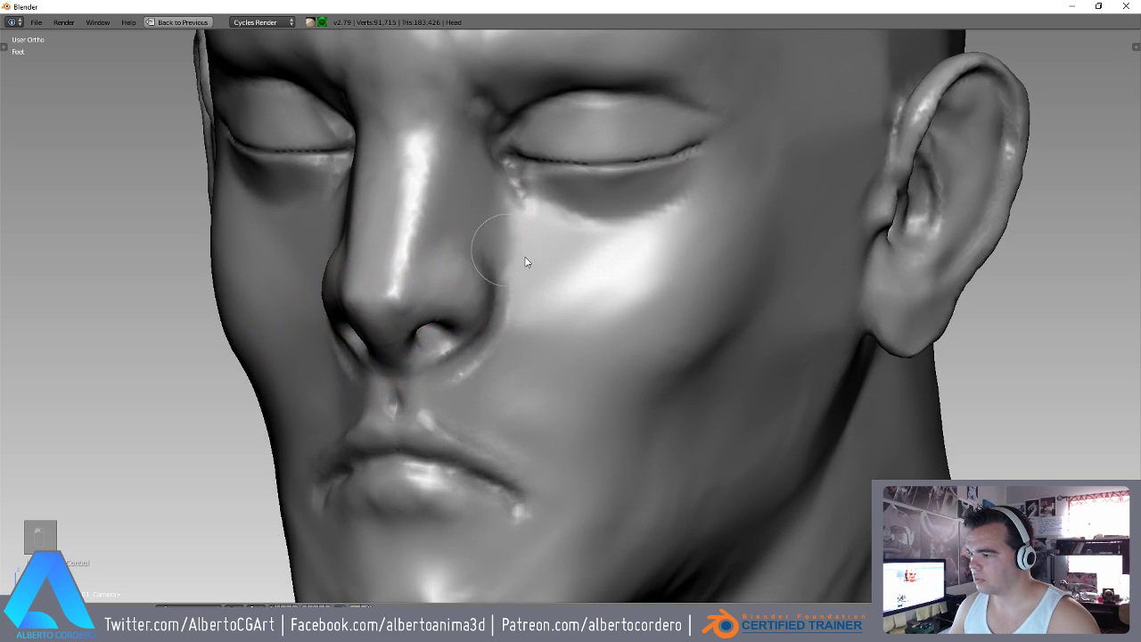
left_click_drag(472, 302, 558, 332)
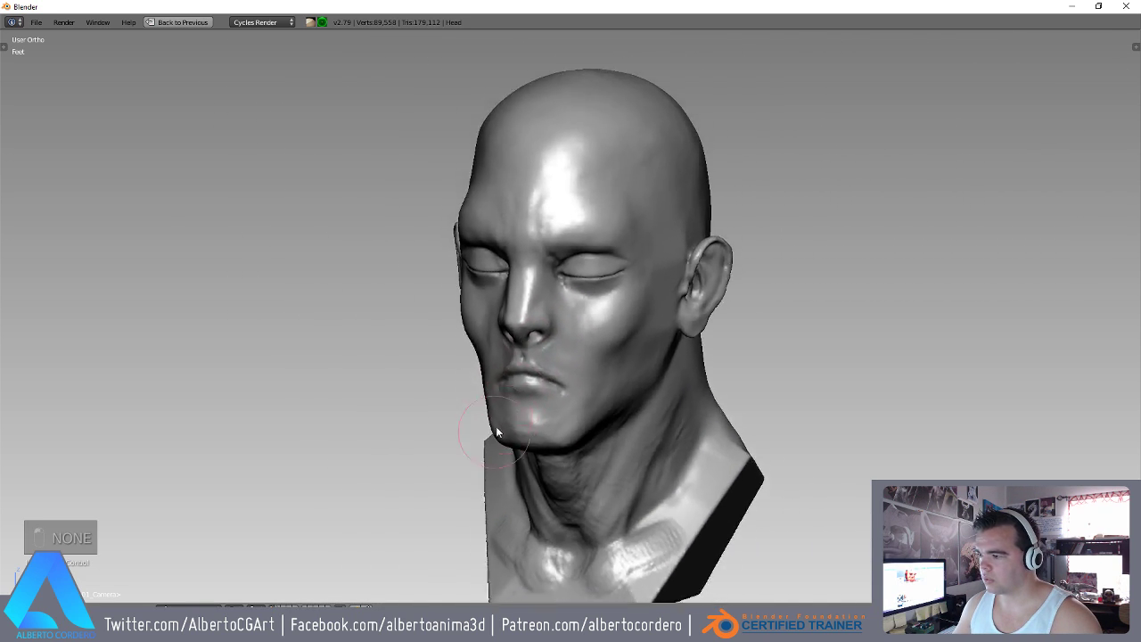
Review the smoothed neck and throat from the front orthographic view.
key("KP_1")
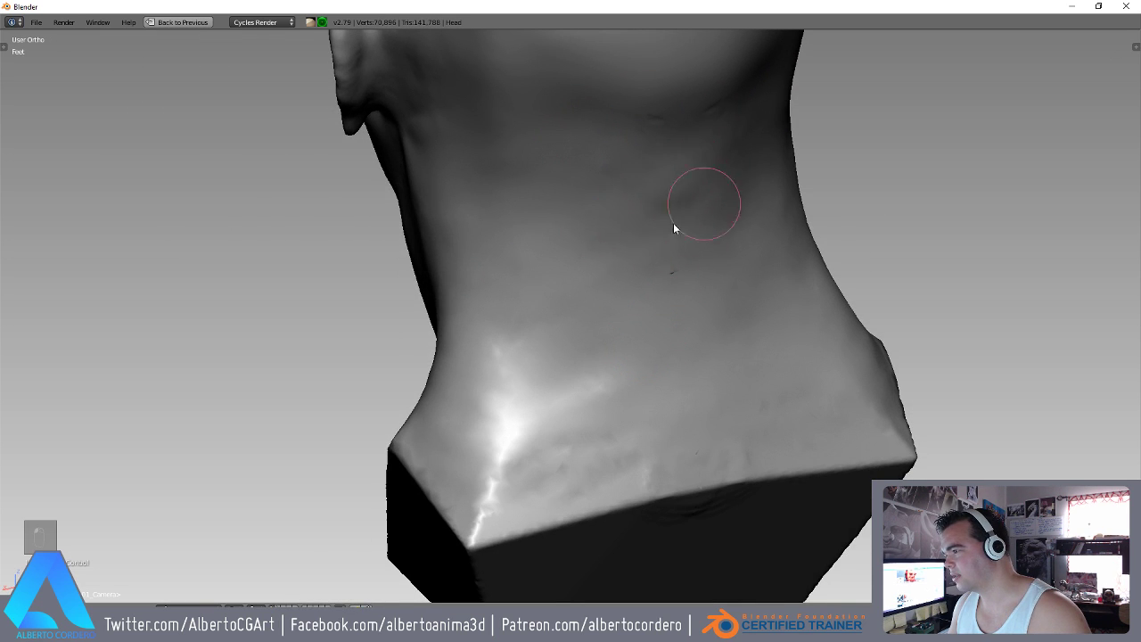
Smooth the back of the neck, then enlarge the brush radius for the skull.
left_click_drag(633, 299, 498, 267)
key("h")
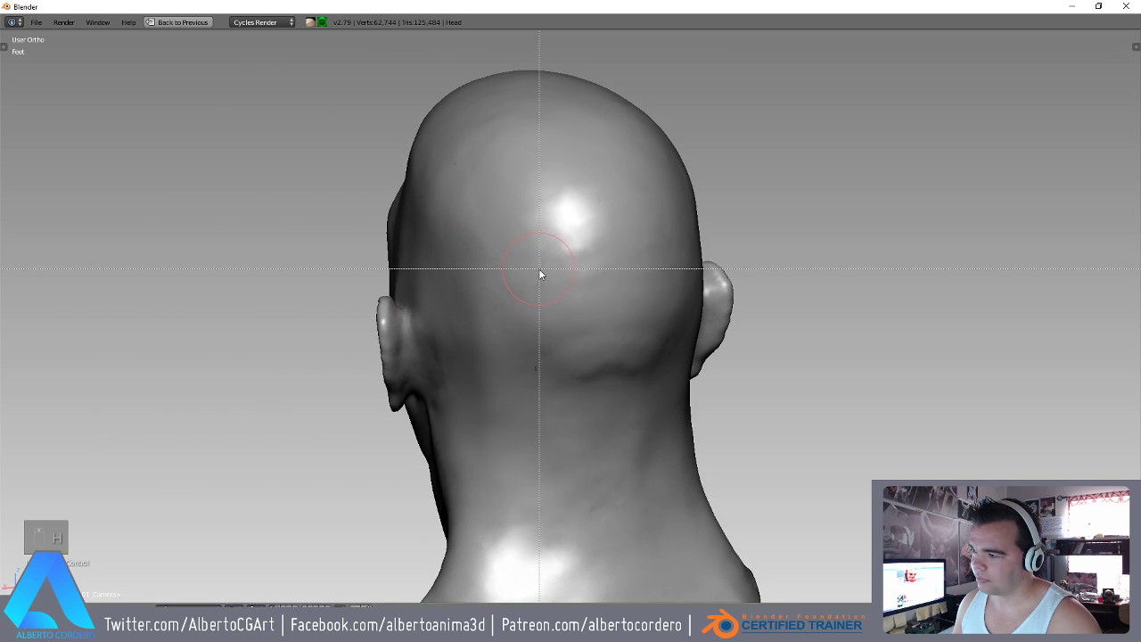
key("g")
key("f")
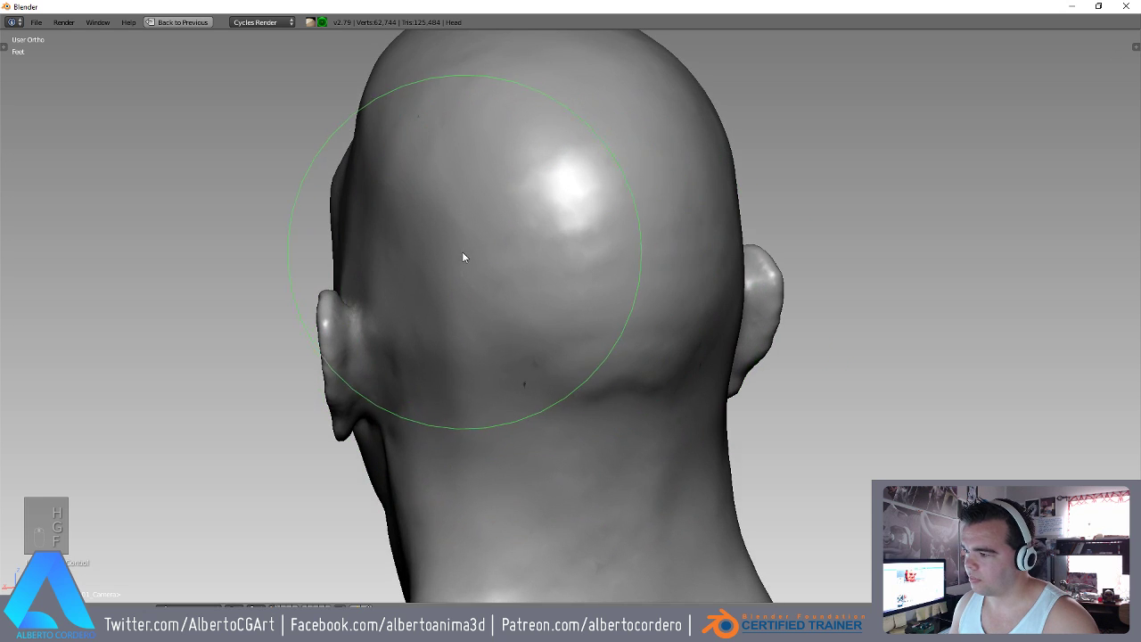
left_click_drag(470, 267, 467, 190)
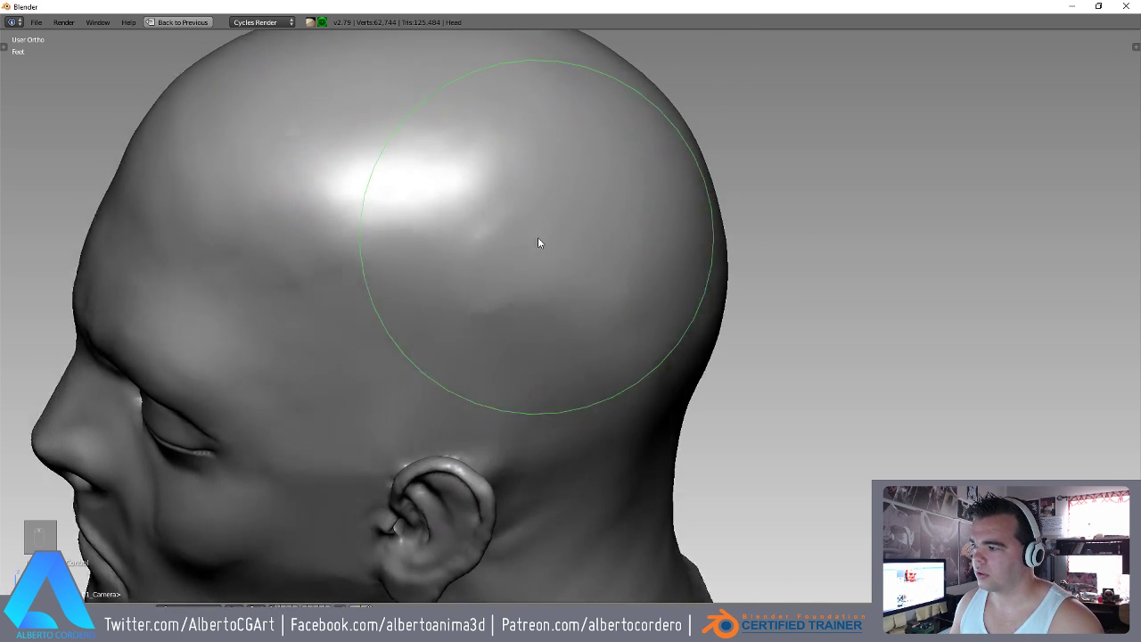
key("y")
key("f")
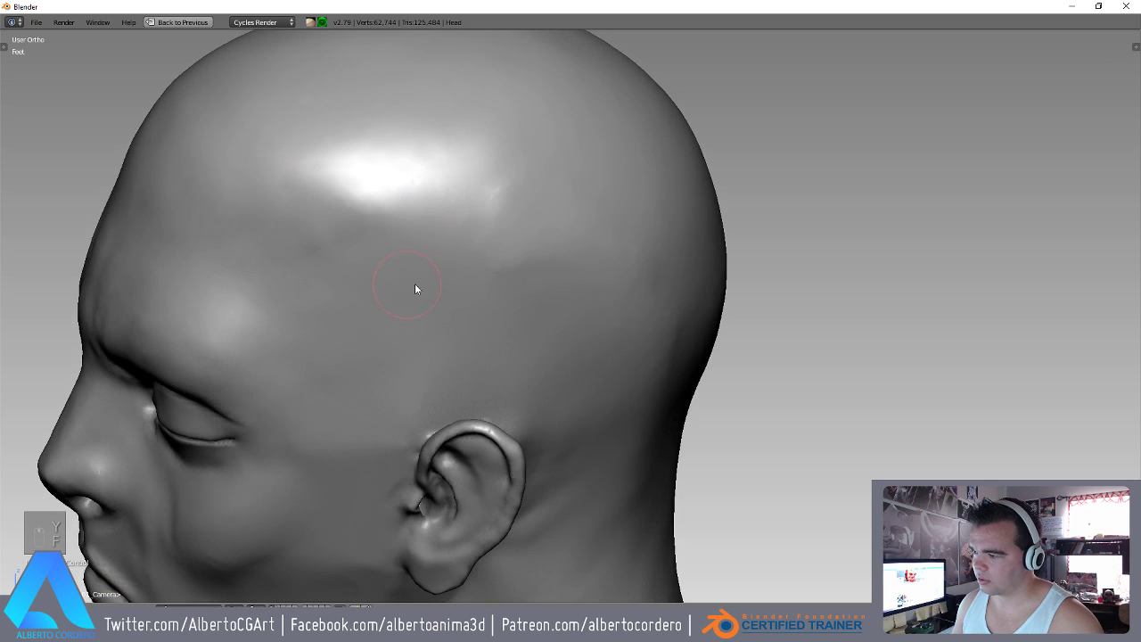
Smooth the side and back of the skull and the surface near the ear.
left_click_drag(594, 313, 540, 392)
key("f")
left_click_drag(541, 273, 485, 276)
left_click_drag(536, 208, 497, 271)
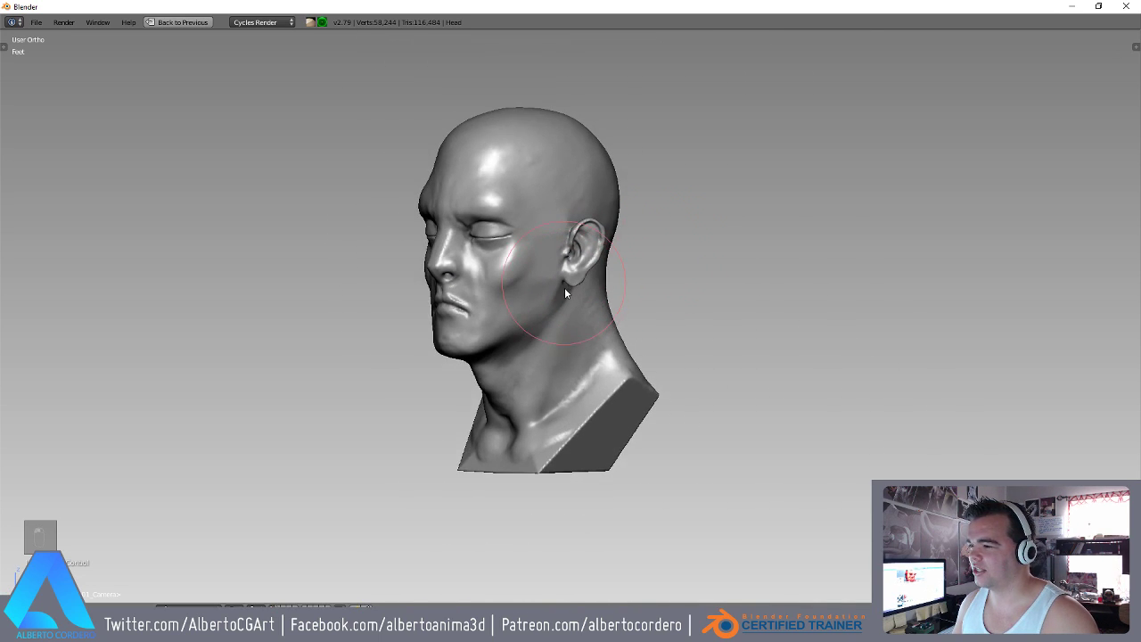
Check the head from front and side views, adjust the brush and clear the face mask with Alt+M.
key("KP_1")
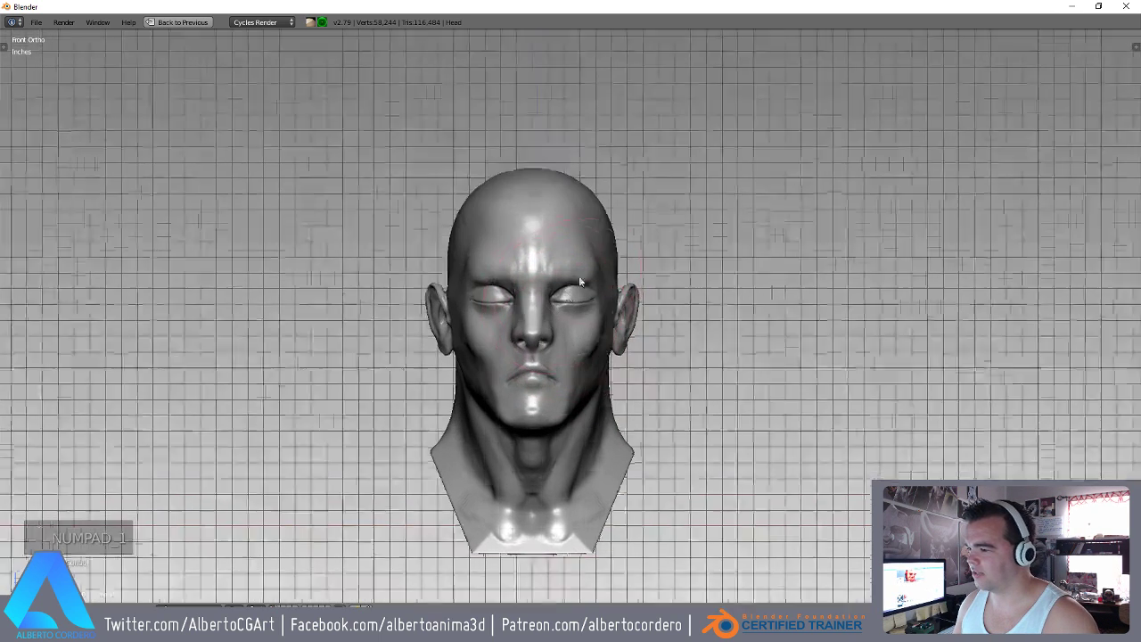
key("KP_3")
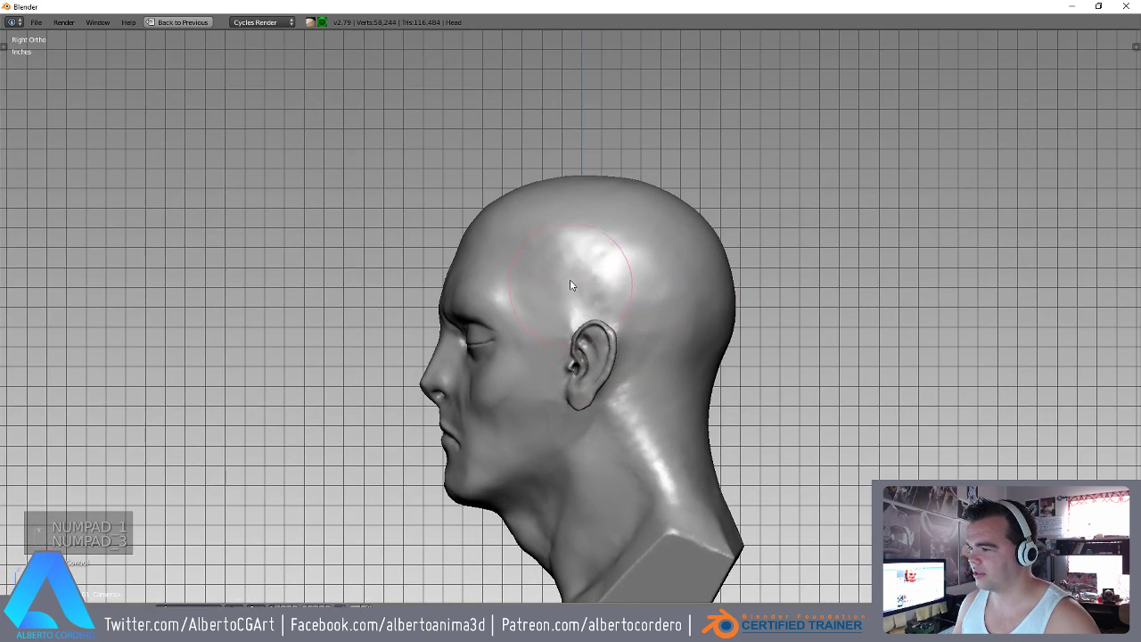
key("g")
key("d")
key("f")
key("f")
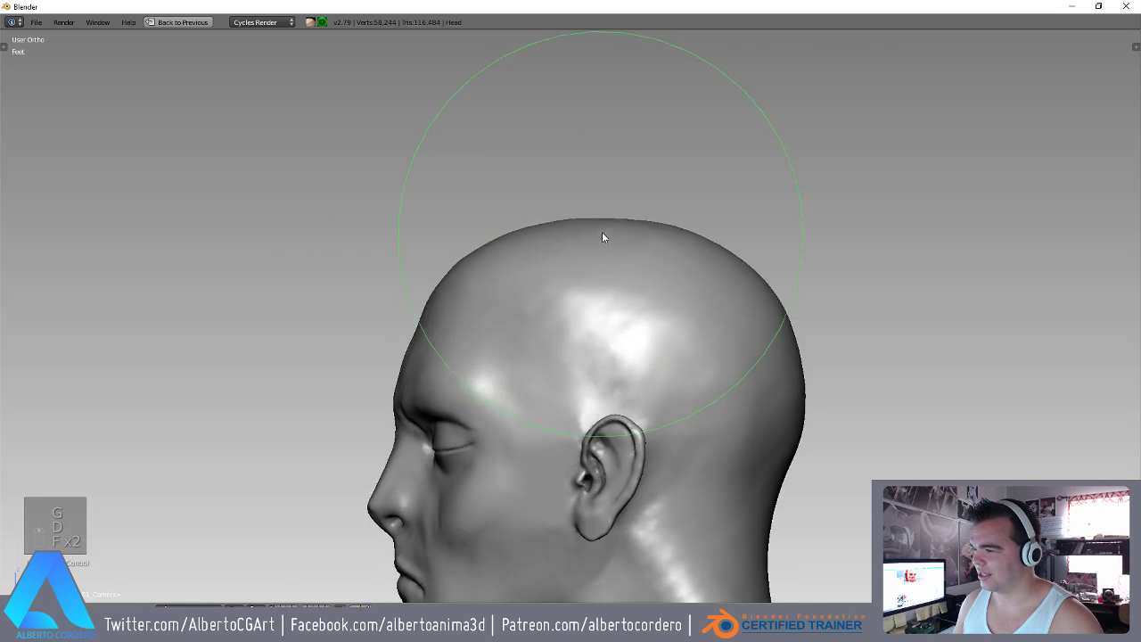
key("KP_3")
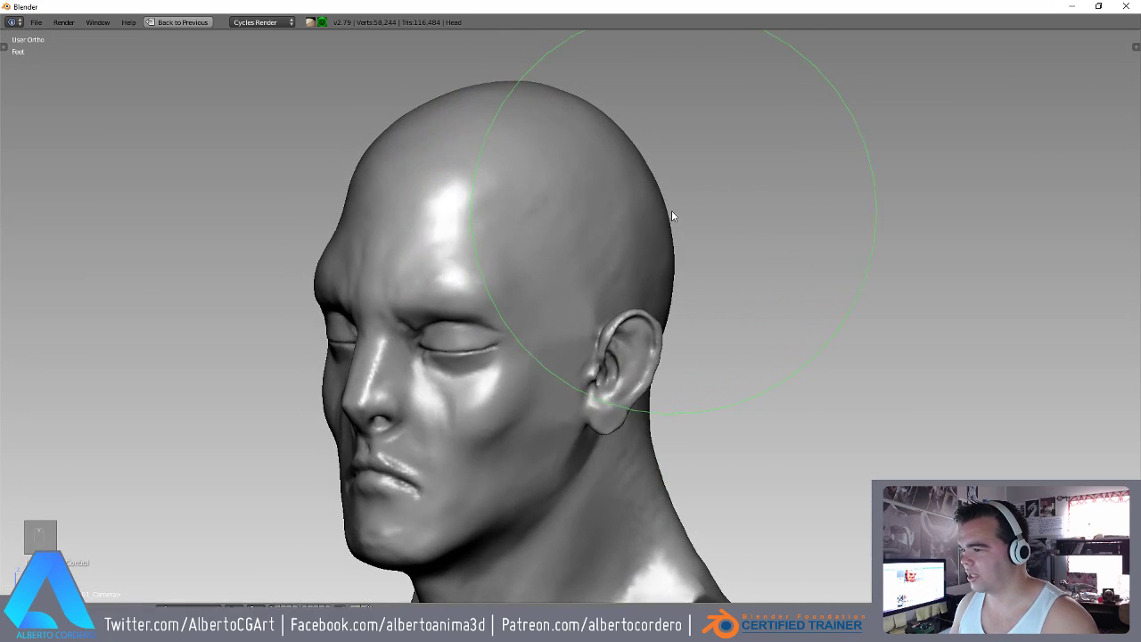
key("KP_3")
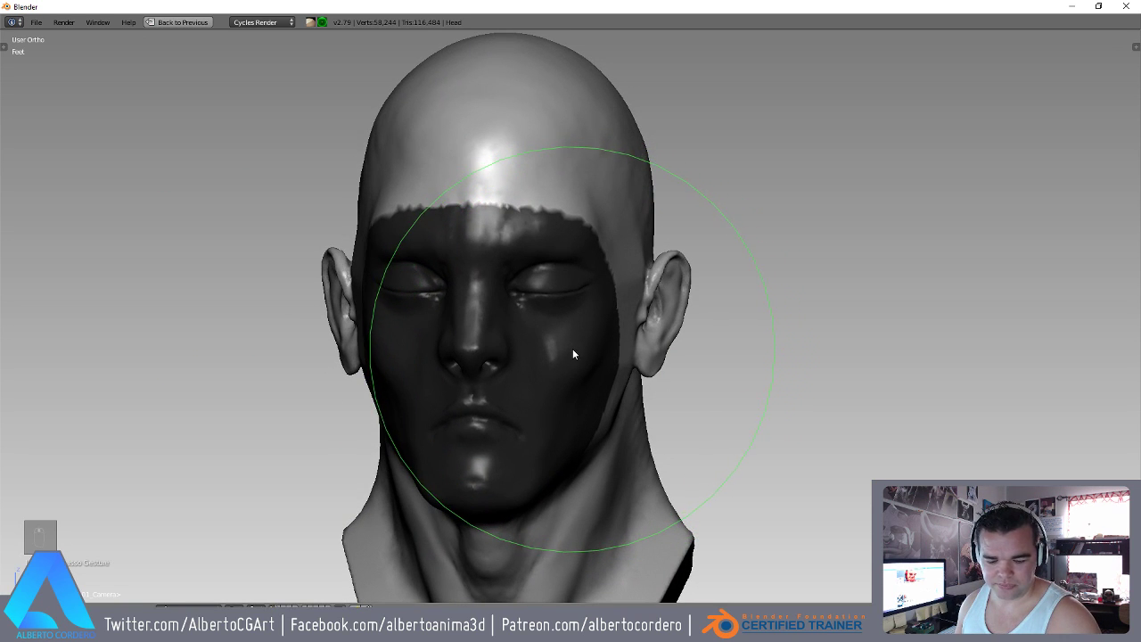
key("alt+m")
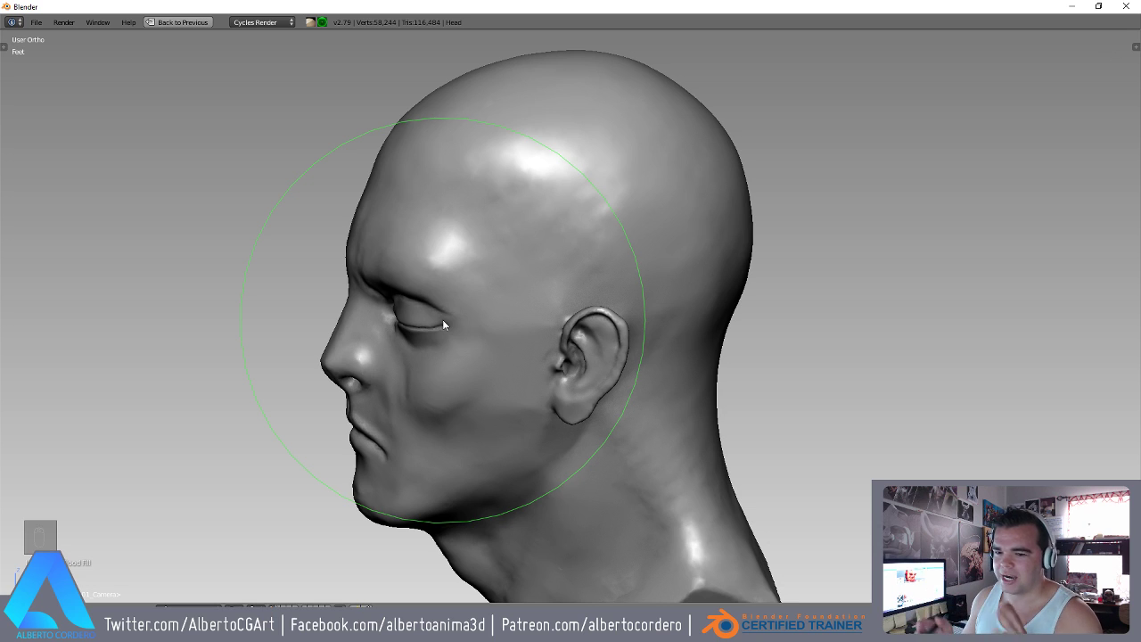
Reshape the top and back of the cranium into a rounder form from side and front views.
key("KP_3")
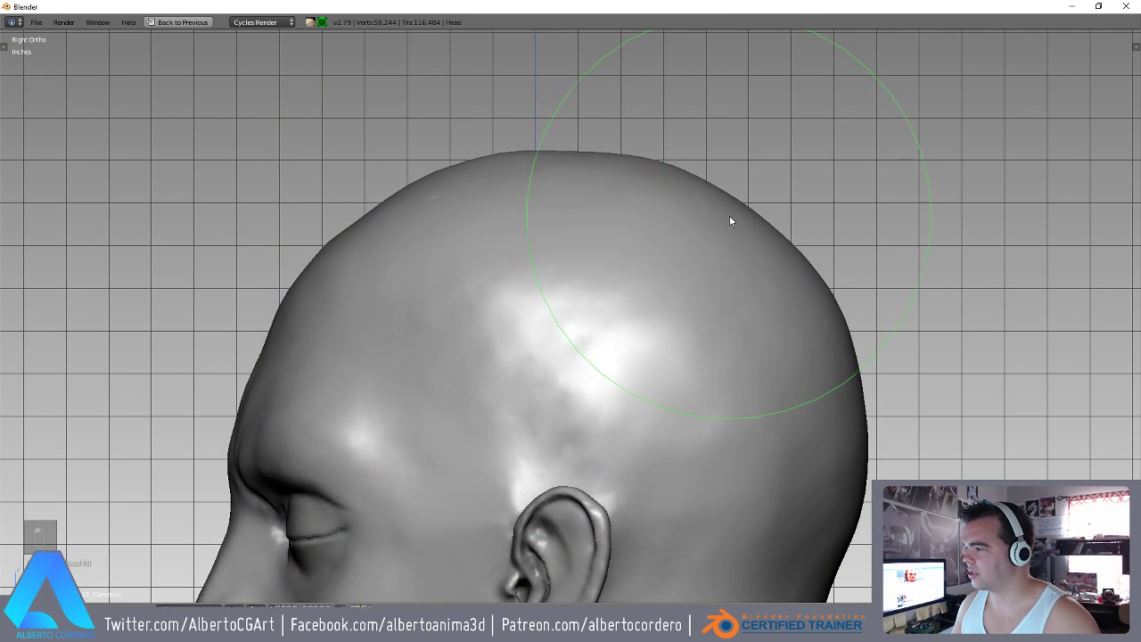
left_click_drag(717, 267, 811, 244)
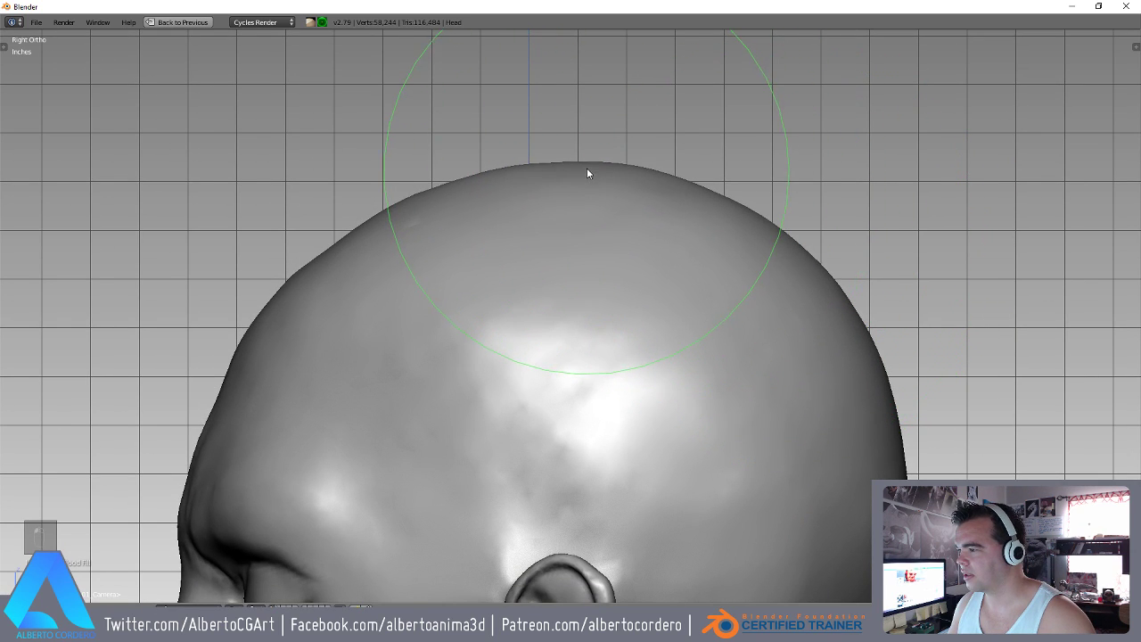
left_click_drag(650, 217, 488, 189)
key("KP_3")
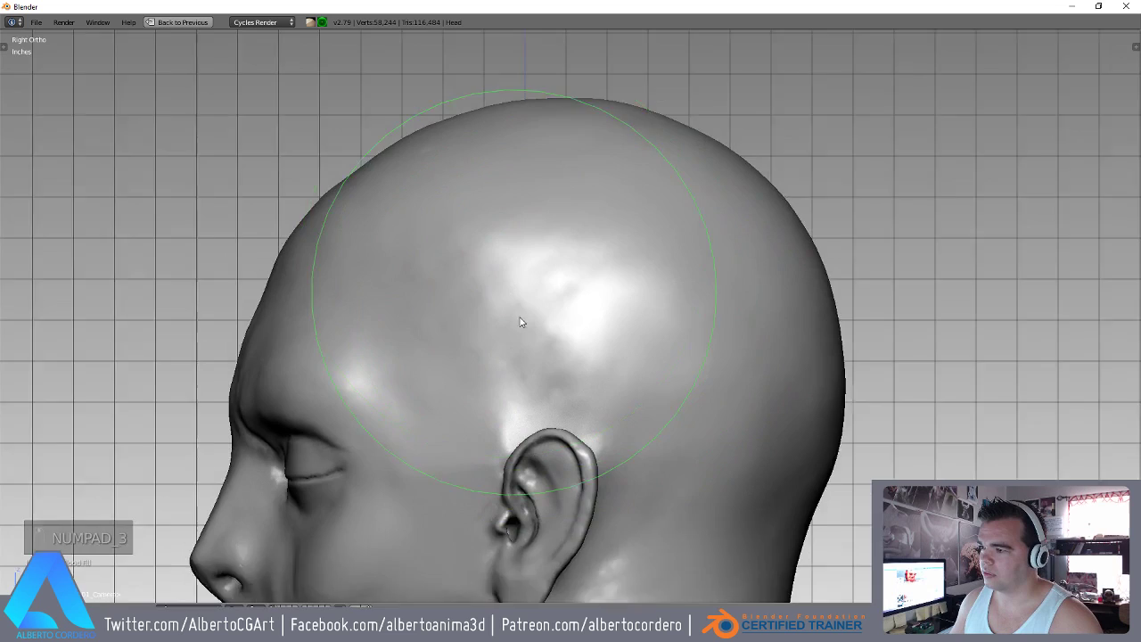
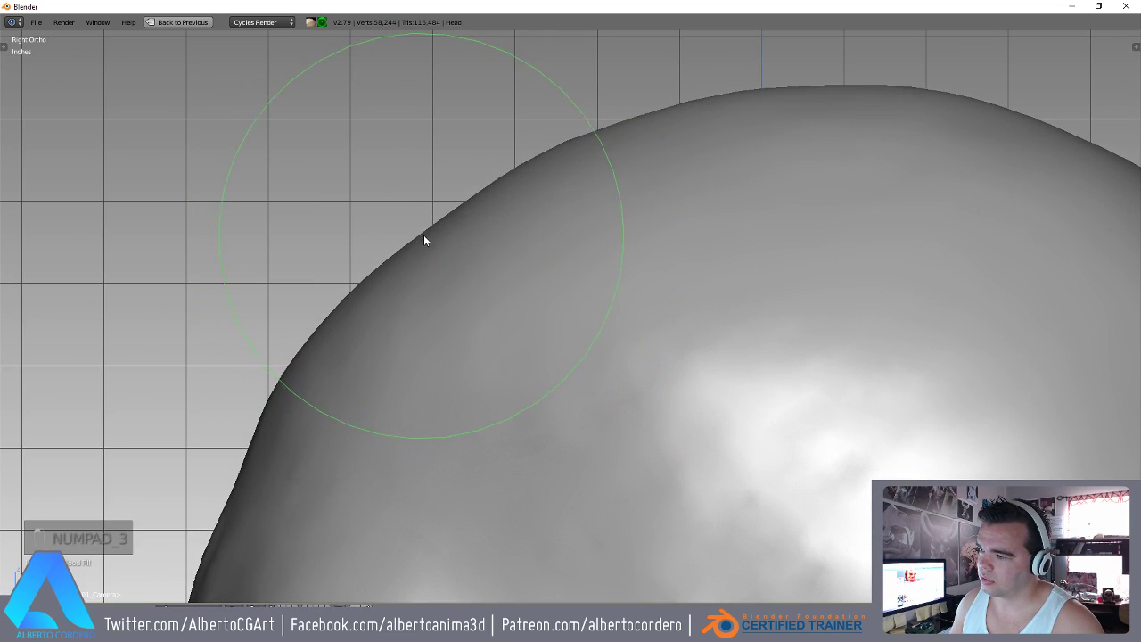
middle_click(427, 256)
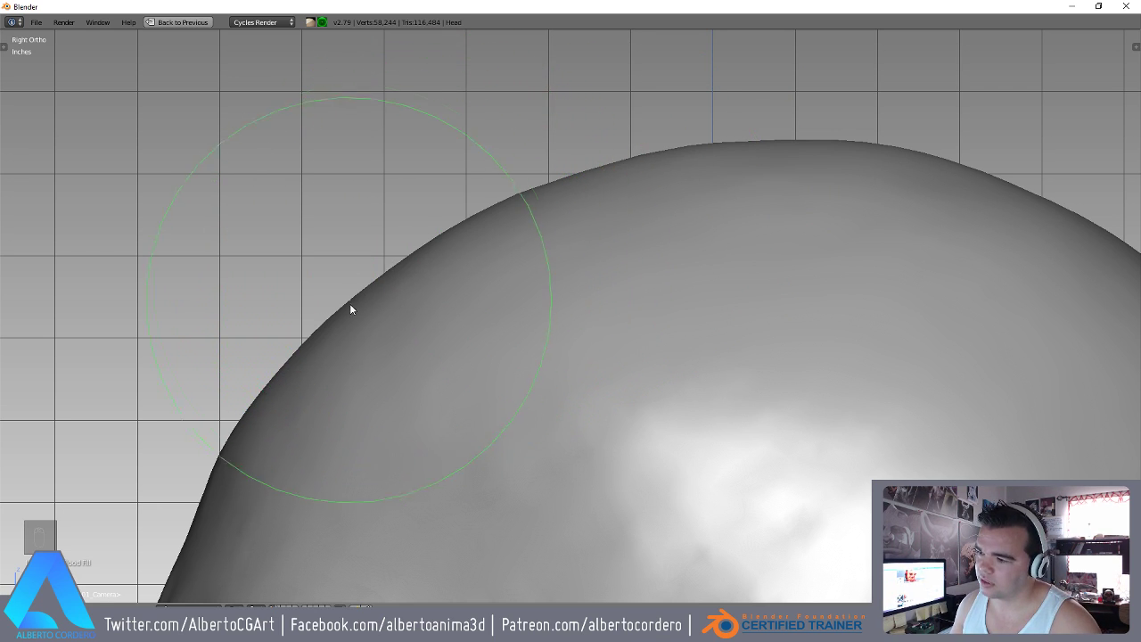
left_click_drag(372, 316, 464, 186)
key("KP_1")
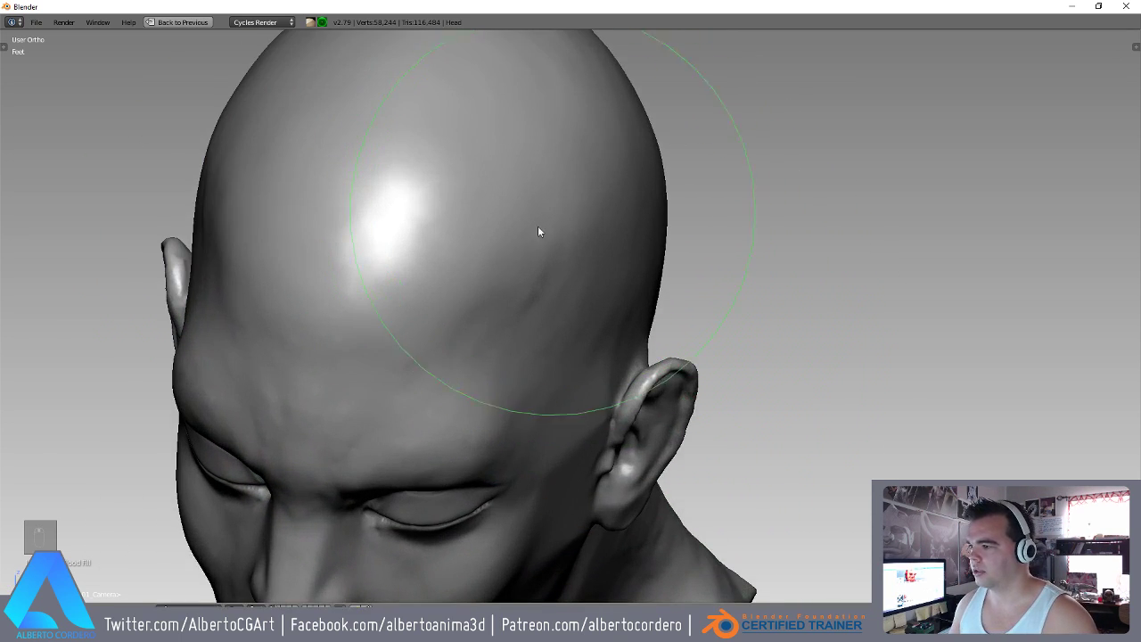
left_click_drag(509, 295, 520, 284)
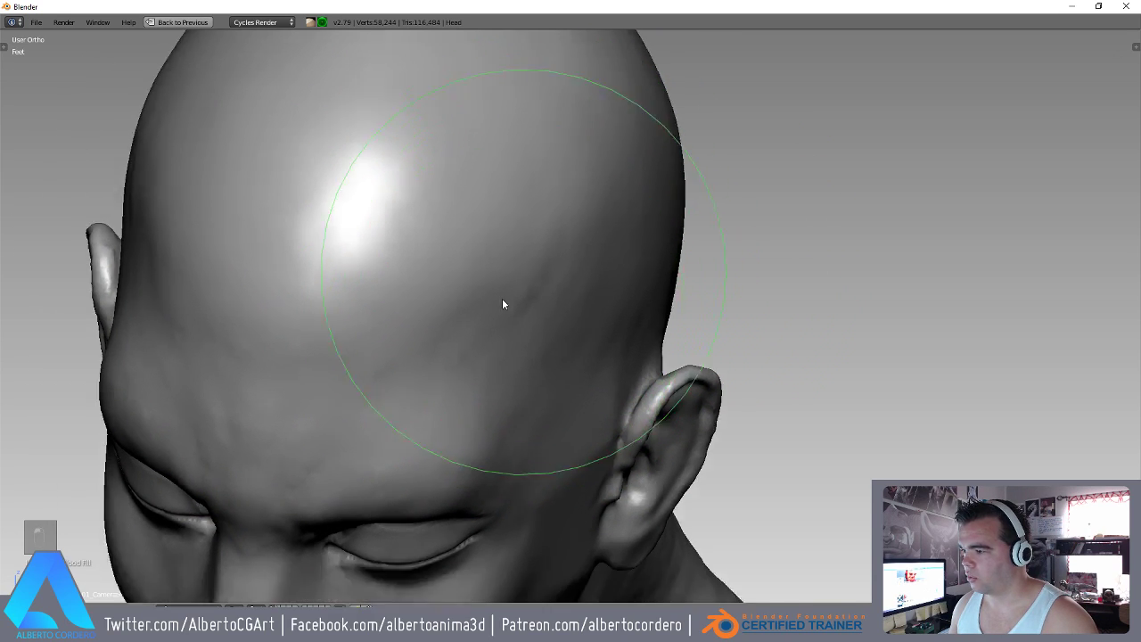
Toggle wireframe shading in side view and start a mask on the forehead with the Mask brush.
key("KP_3")
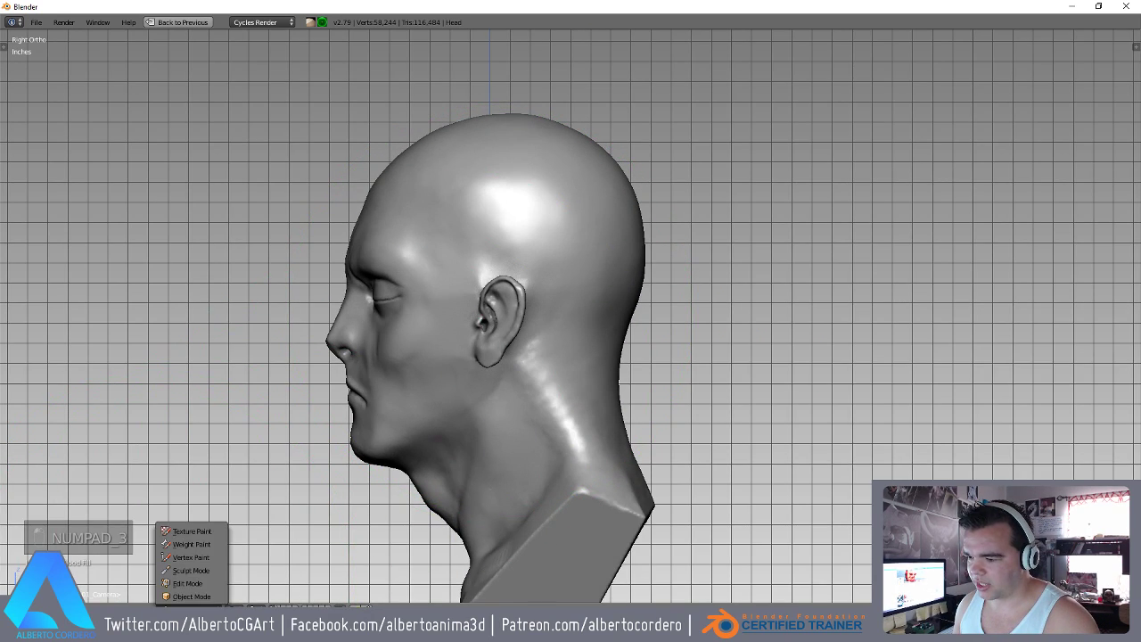
key("z")
key("z")
key("z")
key("shift+d")
key("m")
key("z")
left_click_drag(450, 363, 331, 480)
key("a")
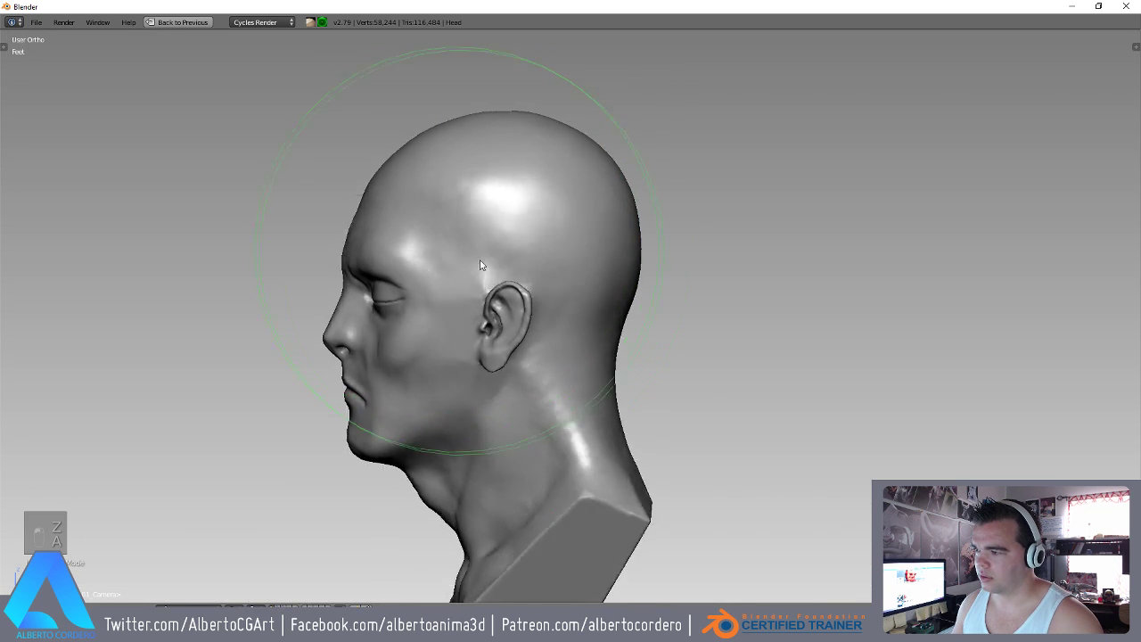
key("m")
key("f")
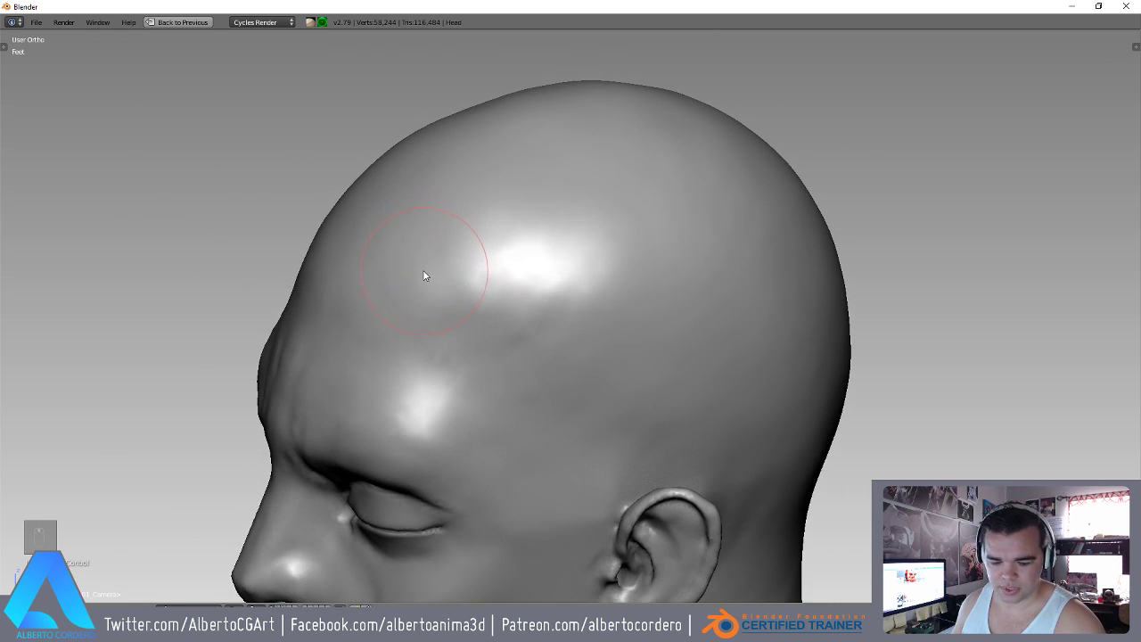
Paint a masked oval on the upper forehead with a resized, strengthened Mask brush.
key("m")
key("m")
key("f")
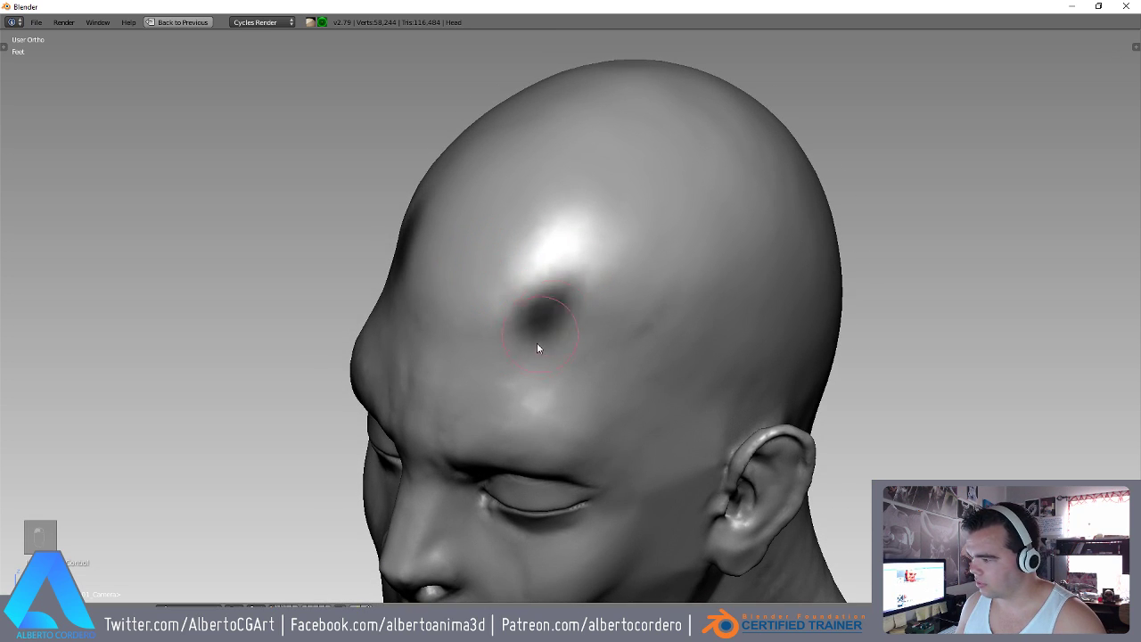
key("shift+f")
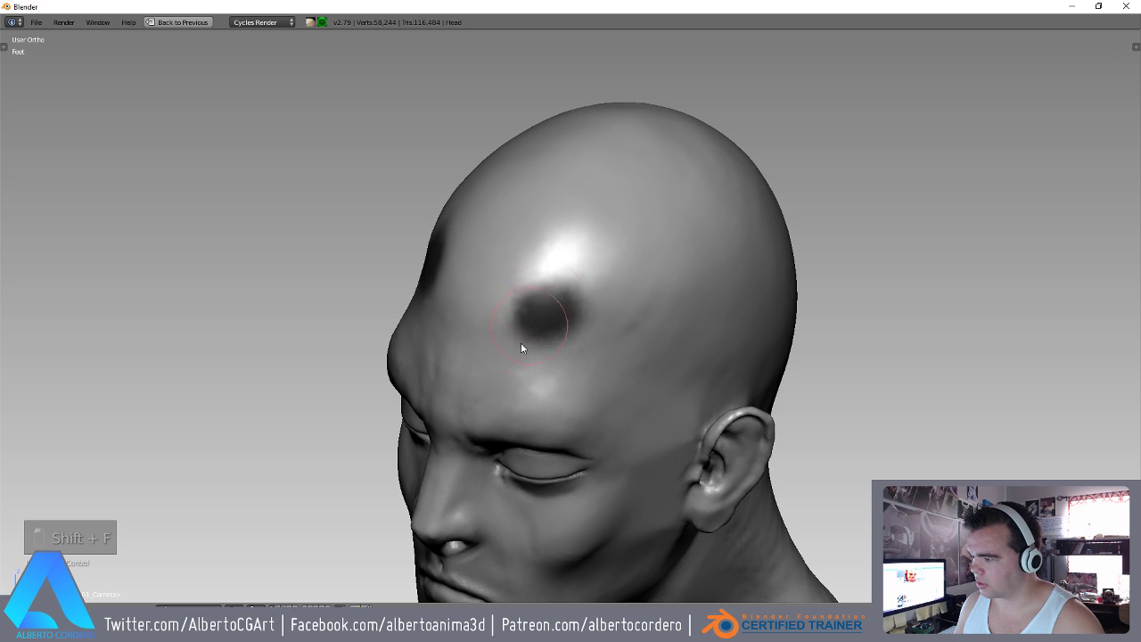
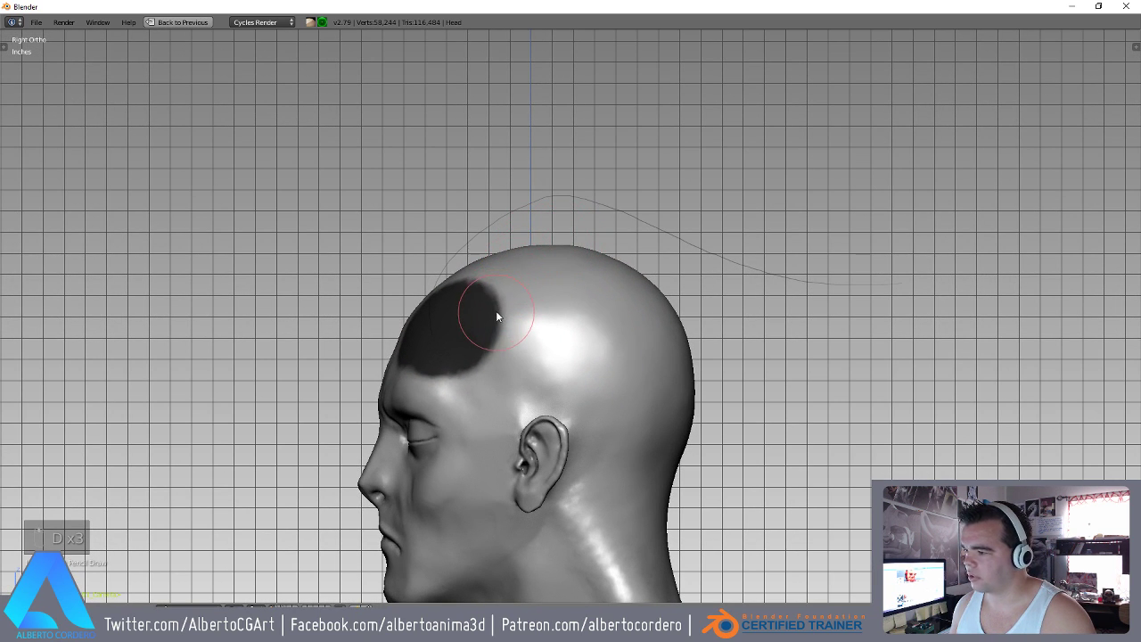
Draw black Grease Pencil horn outline strokes, then add a blue palette color in the sidebar.
key("d")
key("d")
key("d")
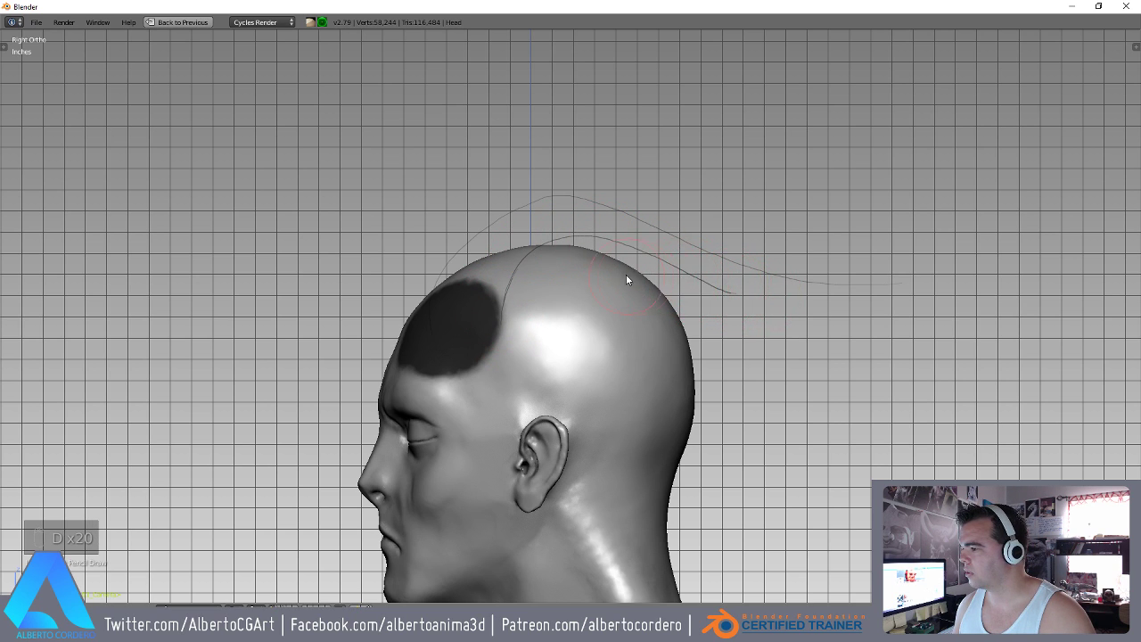
key("d")
key("d")
key("d")
key("d")
key("d")
key("n")
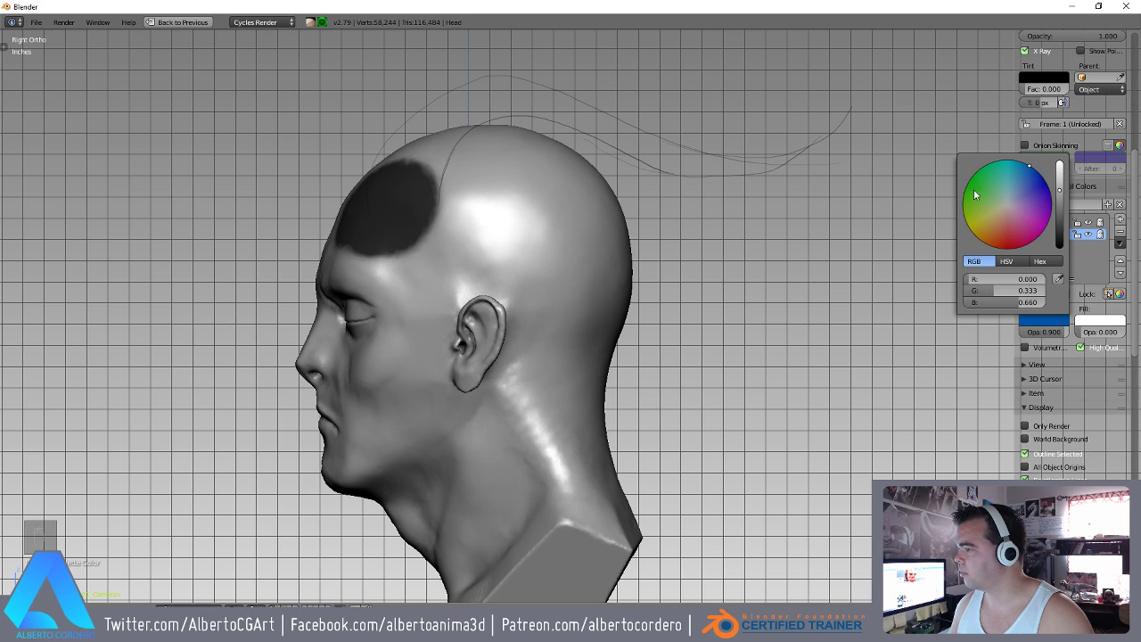
Draw blue Grease Pencil guide strokes wrapping around the skull and behind the ear.
key("d")
key("d")
key("d")
key("d")
key("d")
key("d")
key("d")
key("d")
key("d")
key("d")
key("d")
key("d")
key("d")
key("d")
key("d")
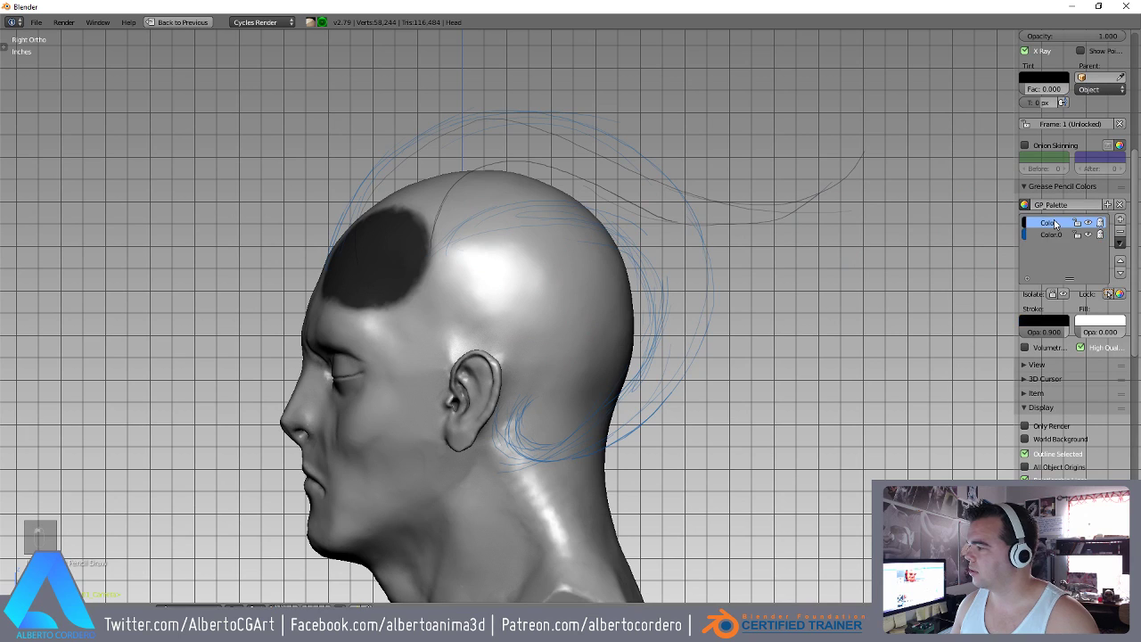
Curl the horn sketch tip with further Grease Pencil strokes in right orthographic view.
key("d")
key("d")
key("d")
key("d")
key("d")
key("d")
key("d")
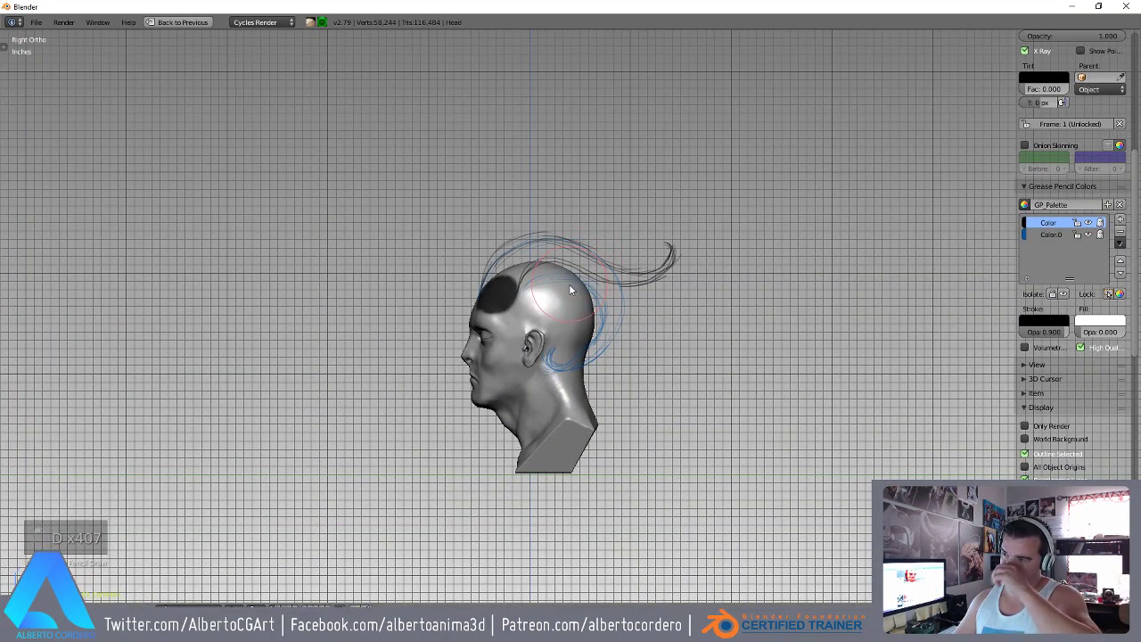
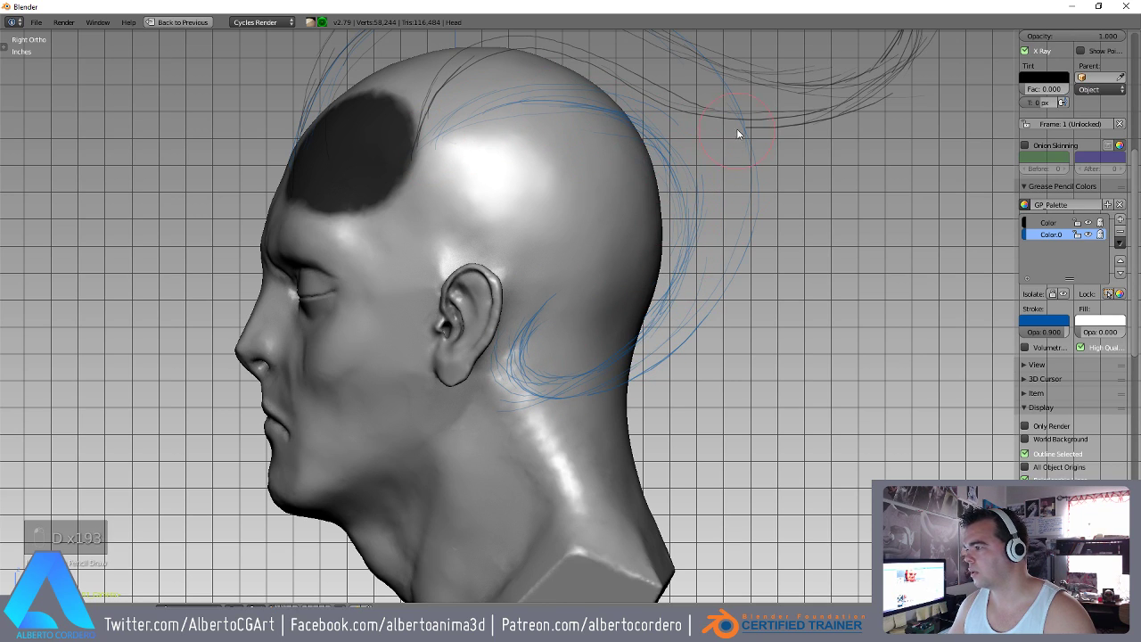
key("d")
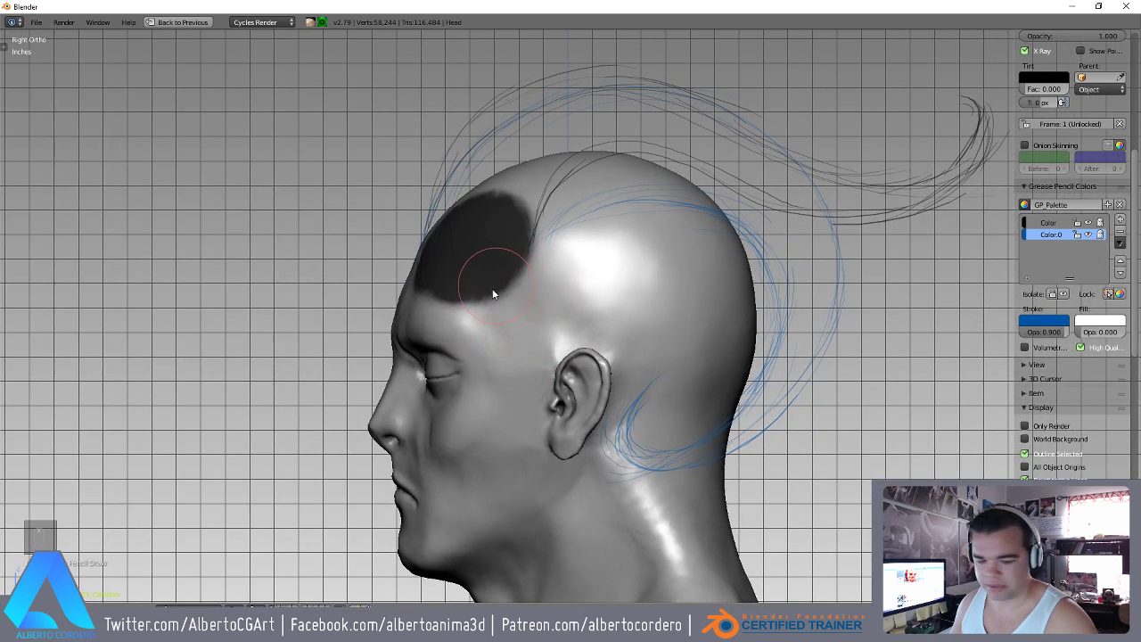
Add short hatch tick strokes along the blue guide across the skull, then check from front and side.
key("d")
key("d")
key("d")
key("d")
key("d")
key("d")
key("d")
key("d")
key("d")
key("d")
key("d")
key("d")
key("d")
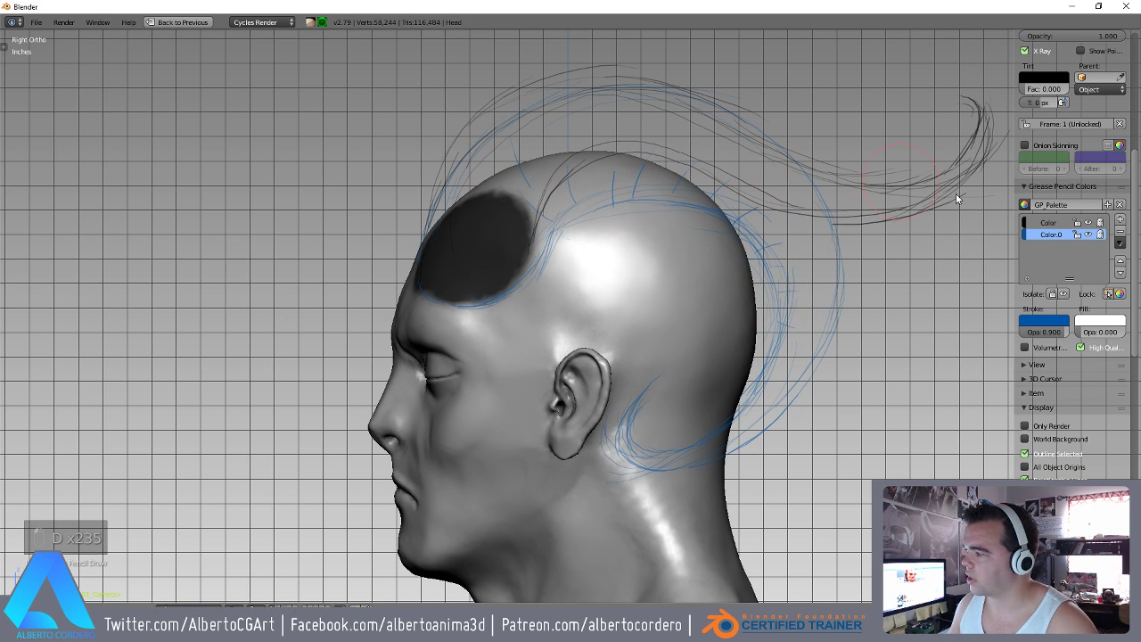
key("d")
key("d")
key("d")
key("d")
key("d")
key("d")
key("d")
key("d")
key("d")
key("d")
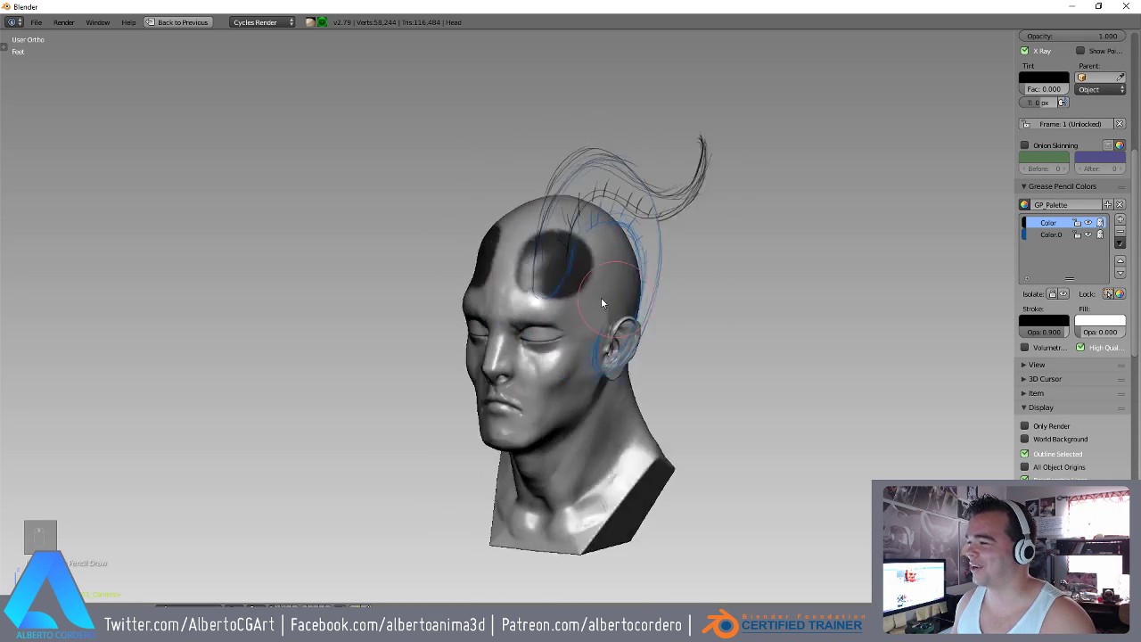
key("KP_1")
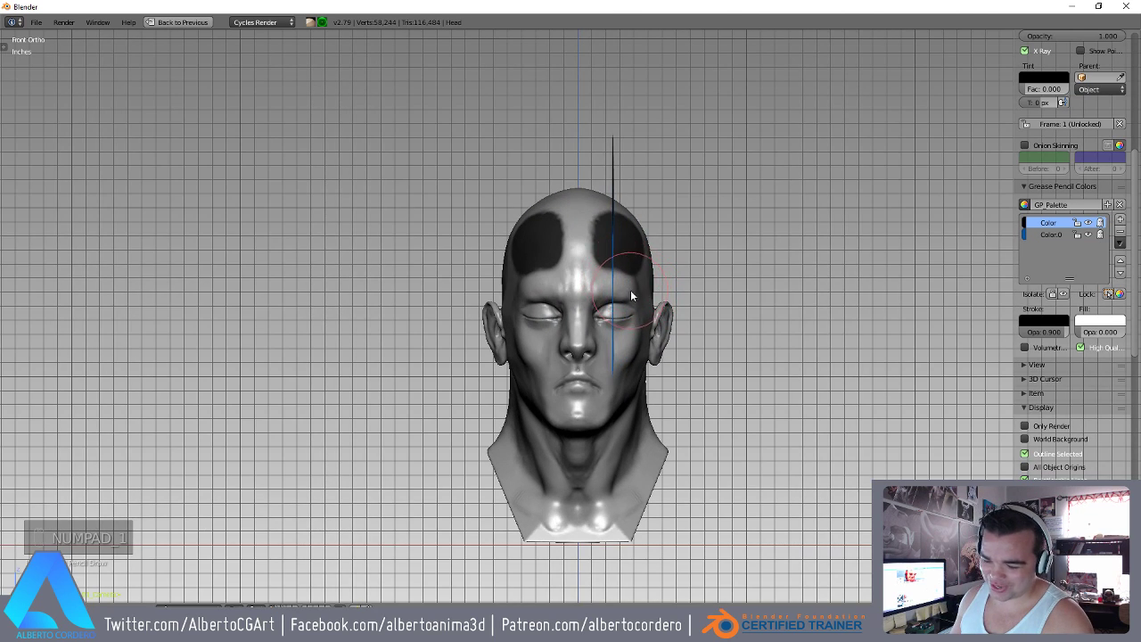
key("KP_3")
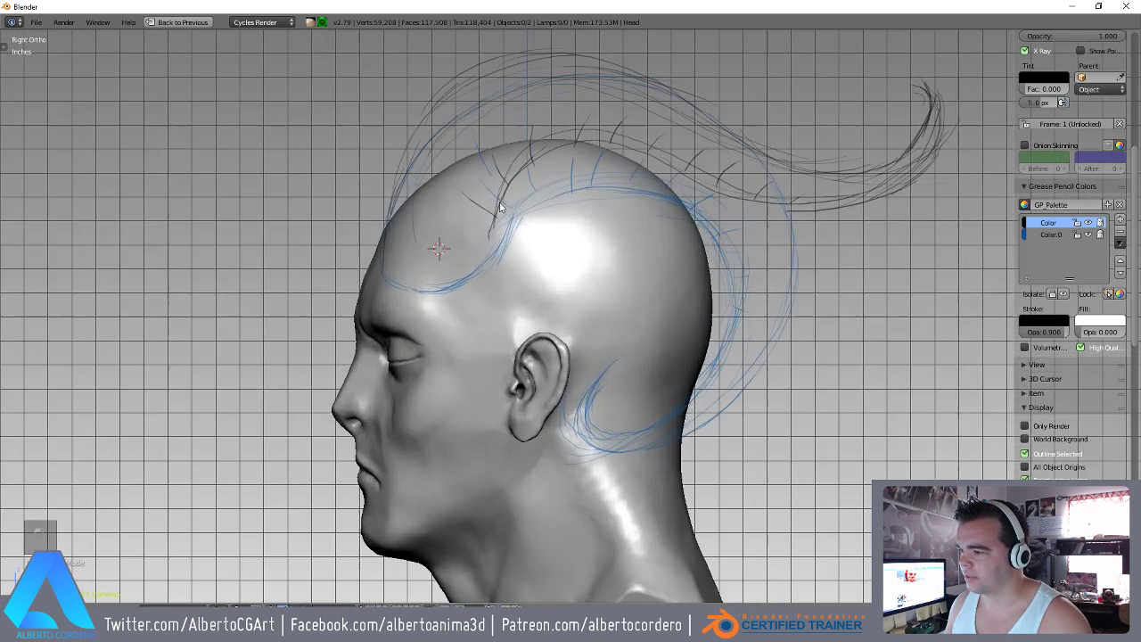
Edit the forehead Bezier curve's points with the head in wireframe, framed from the side view.
key("shift+a")
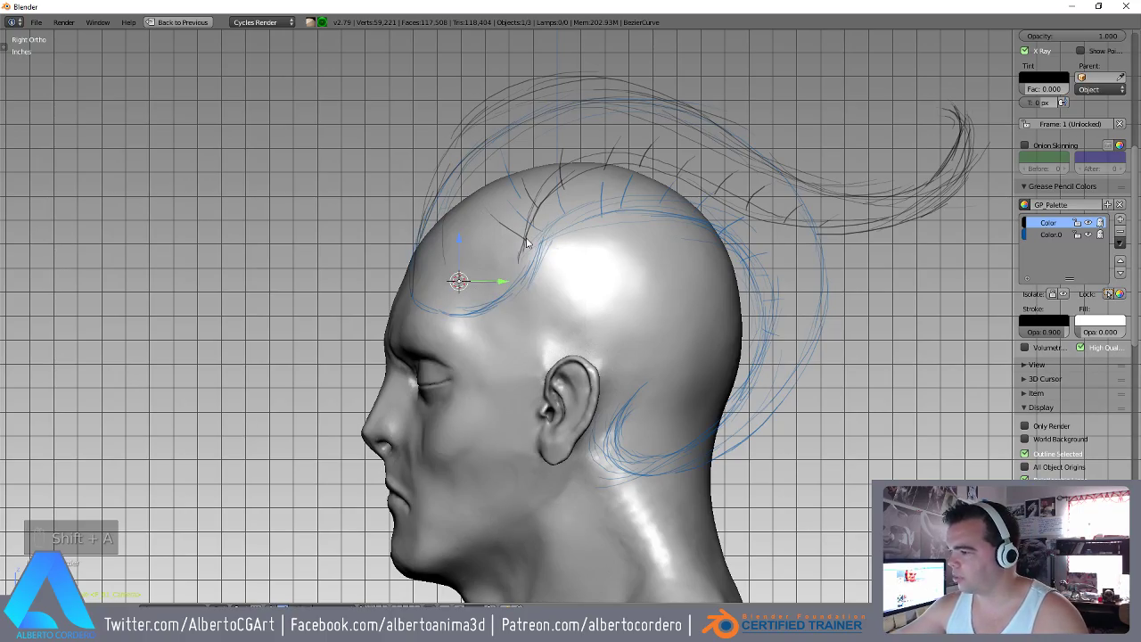
key("z")
key("Tab")
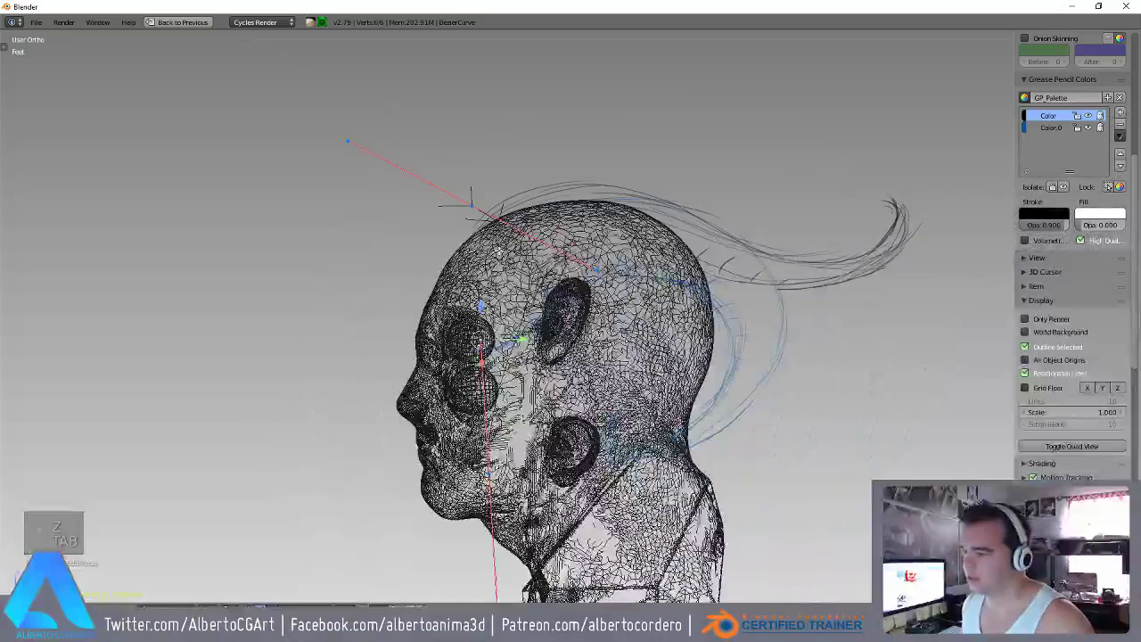
key("s")
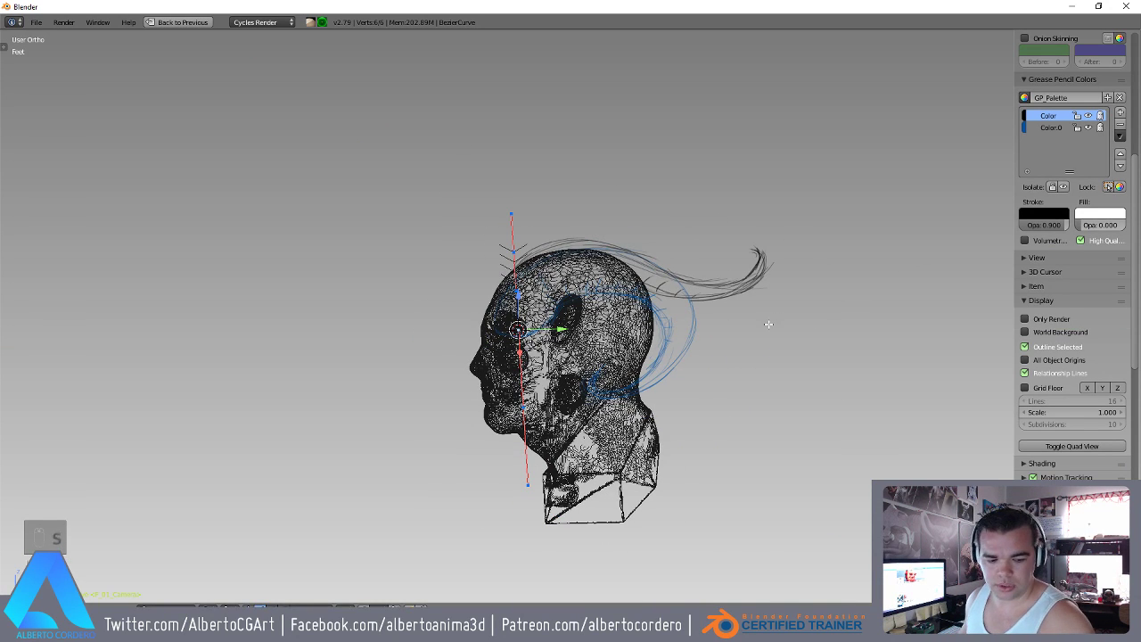
key("Tab")
key("r")
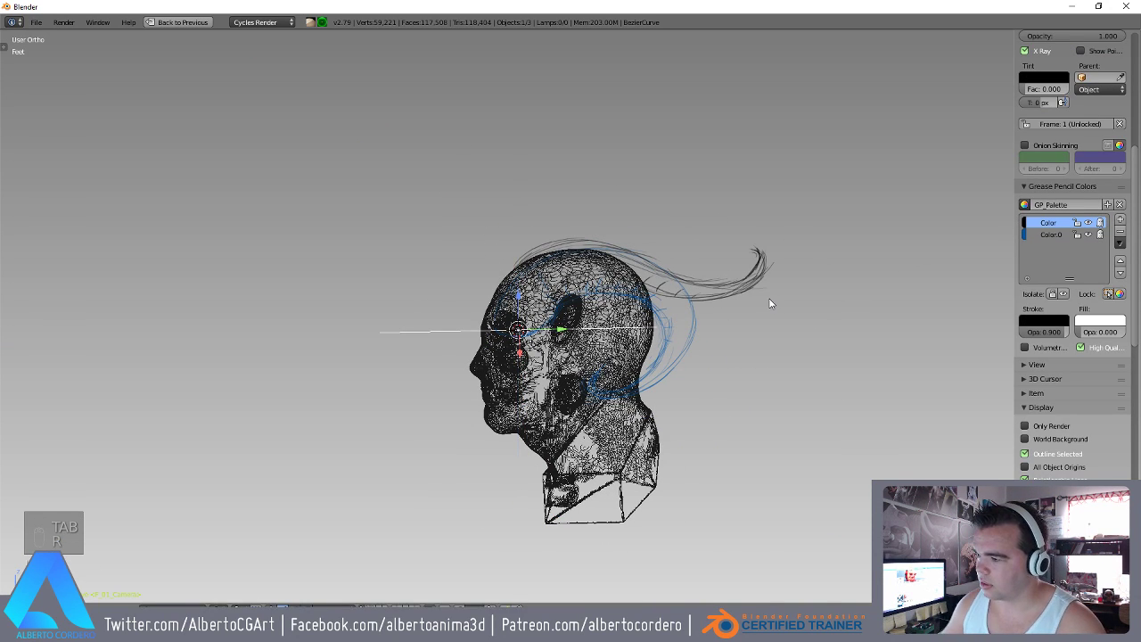
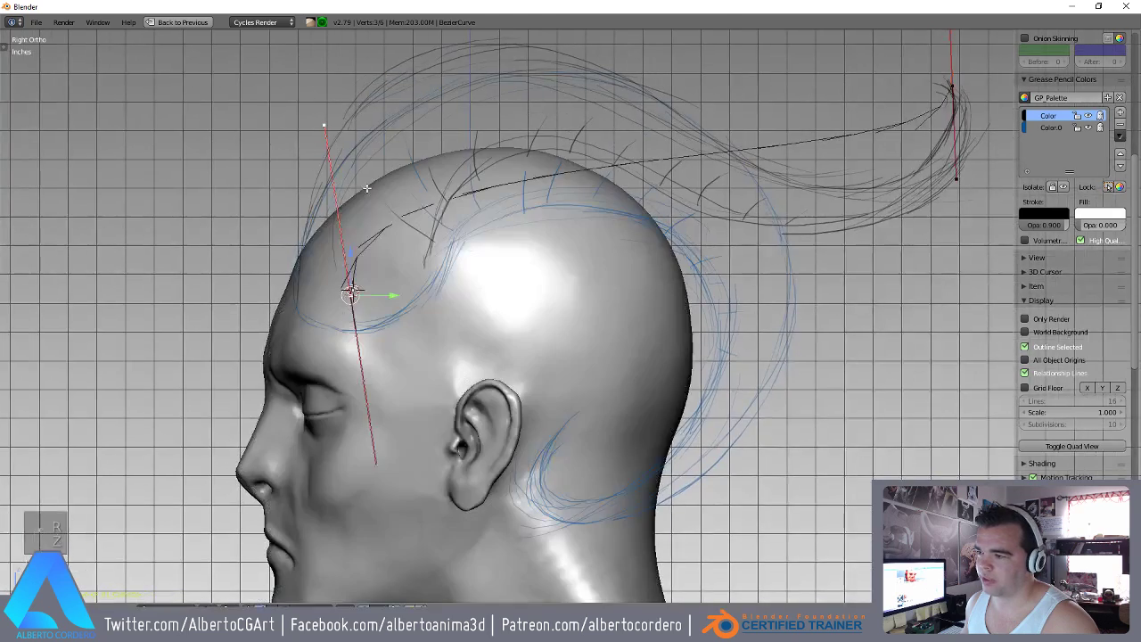
Grab and rotate the curve points in front and side views to follow the sketched horn path to its curl.
key("g")
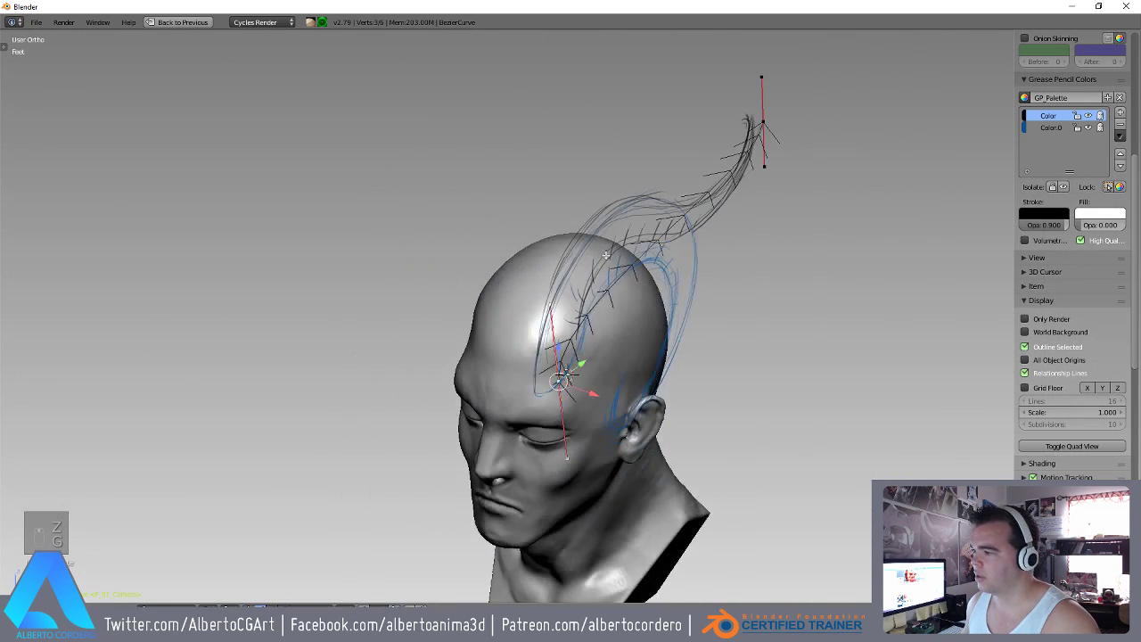
key("w")
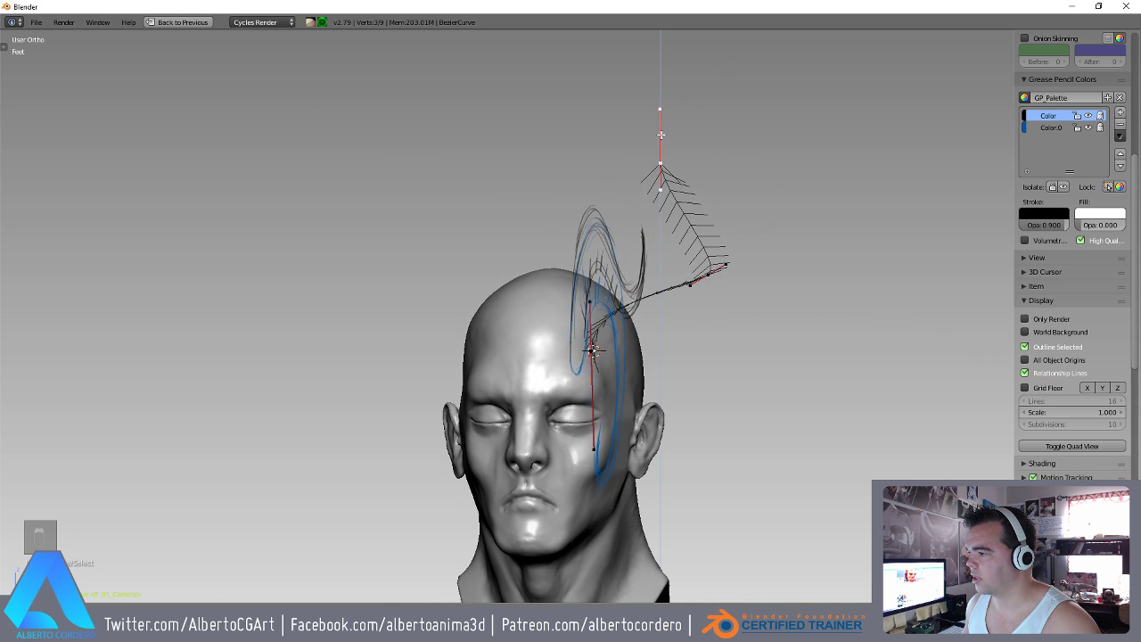
key("KP_2")
key("KP_3")
key("r")
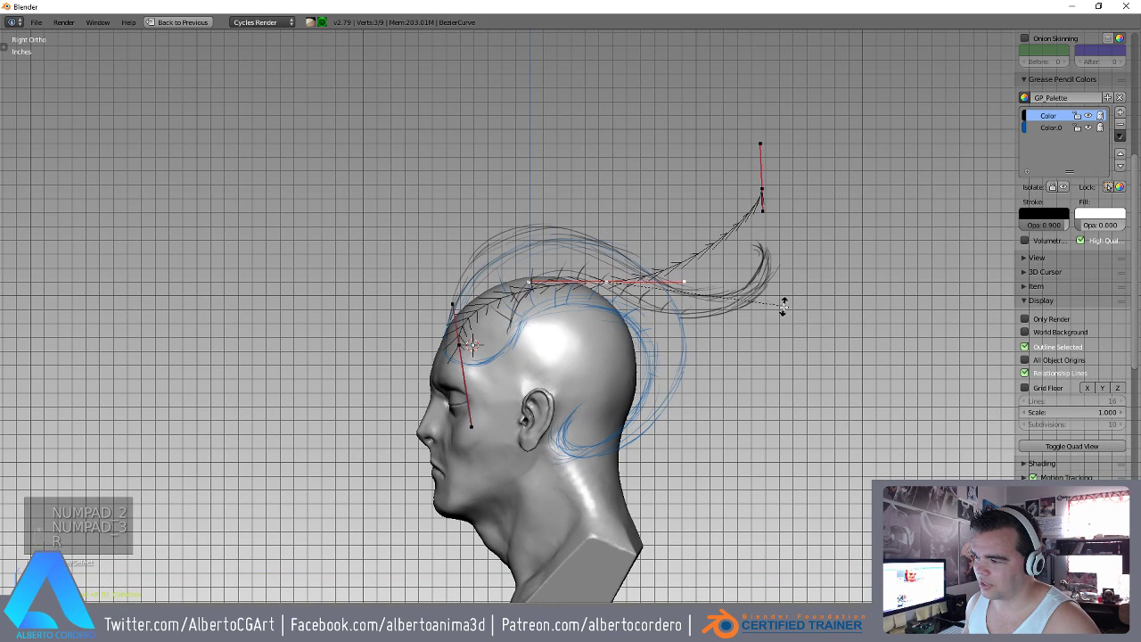
key("g")
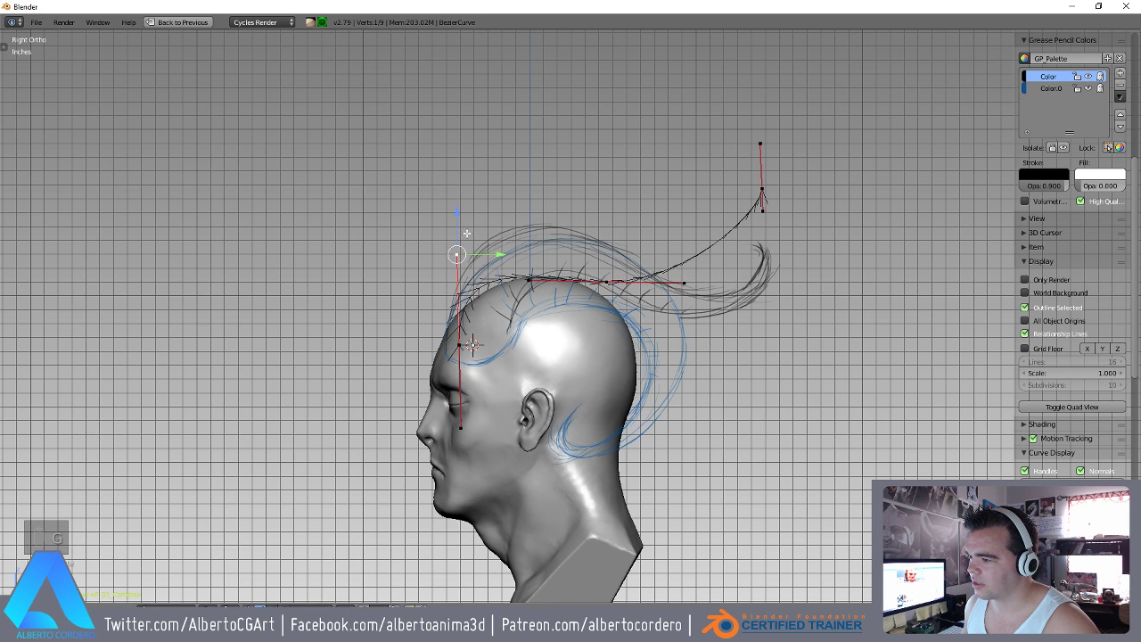
key("g")
key("g")
key("g")
key("g")
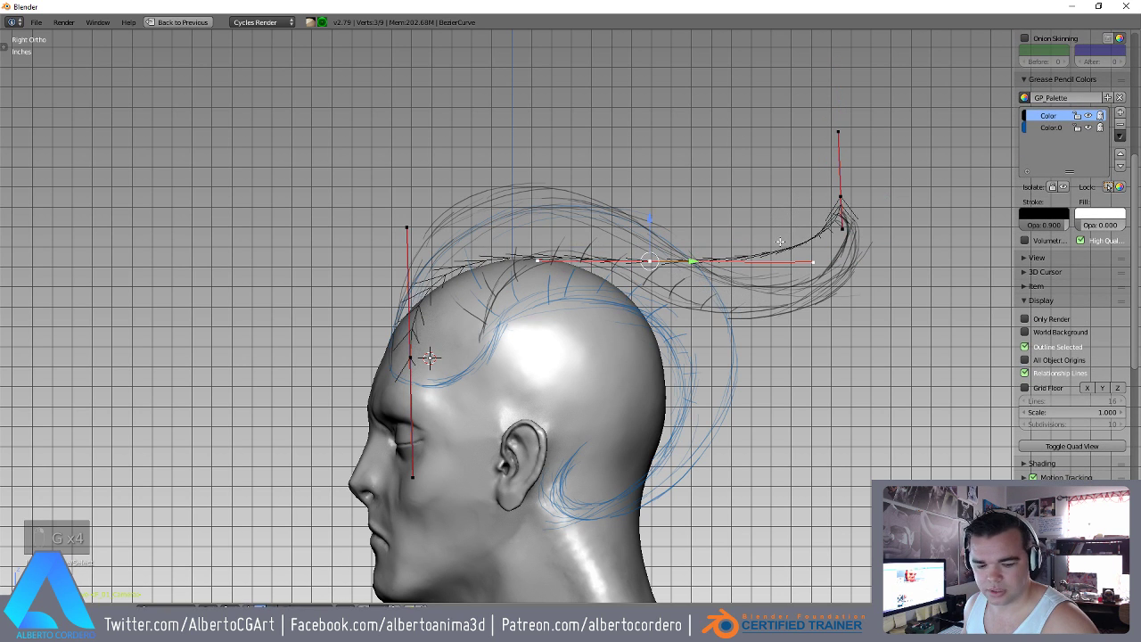
Tilt the middle handle to the sketch, then give the curve Fill Full with Bevel Depth 2.29.
key("r")
key("g")
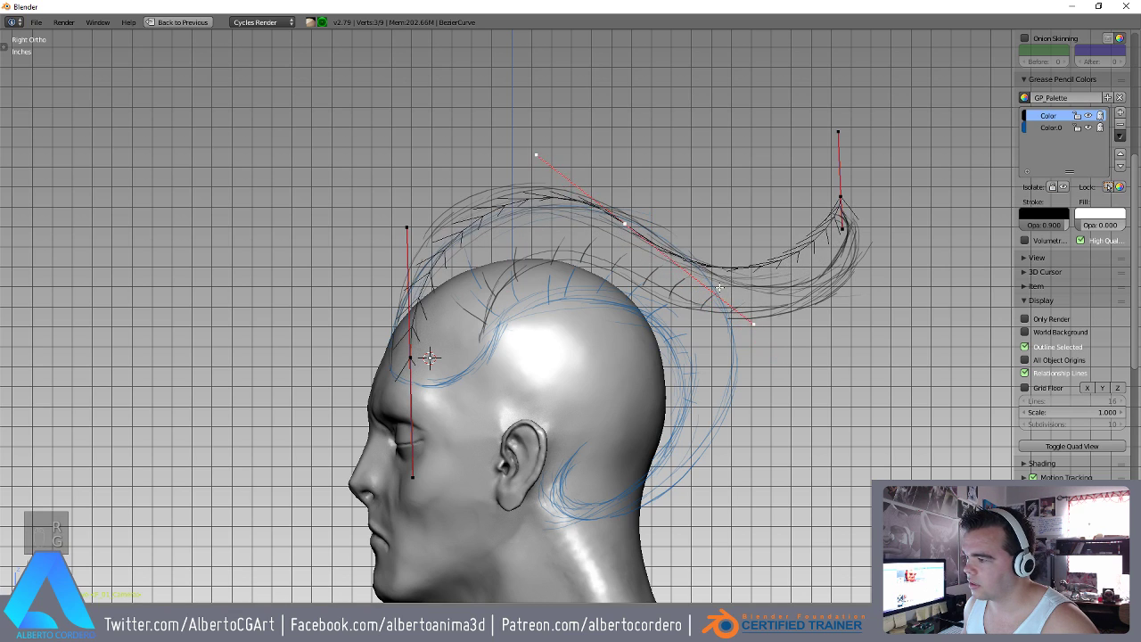
key("g")
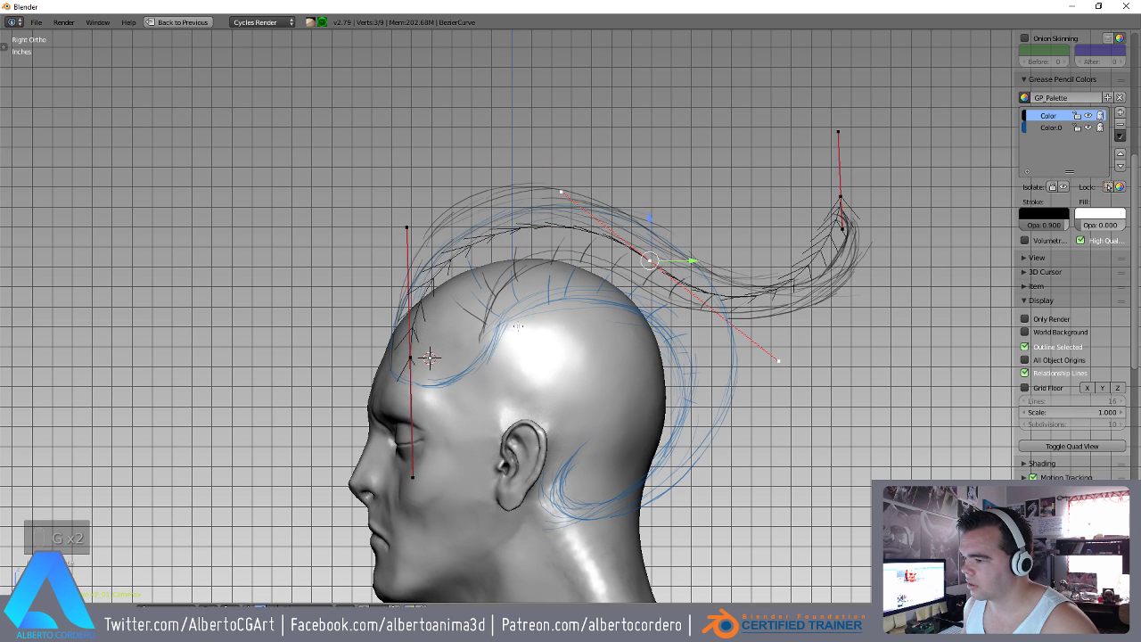
key("shift+space")
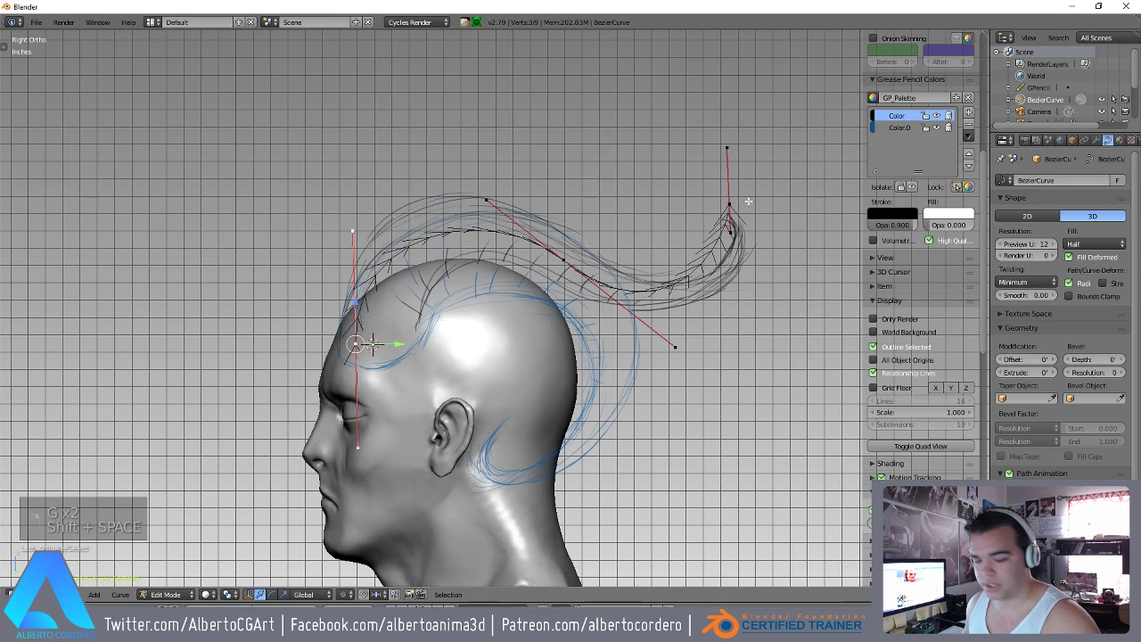
key("n")
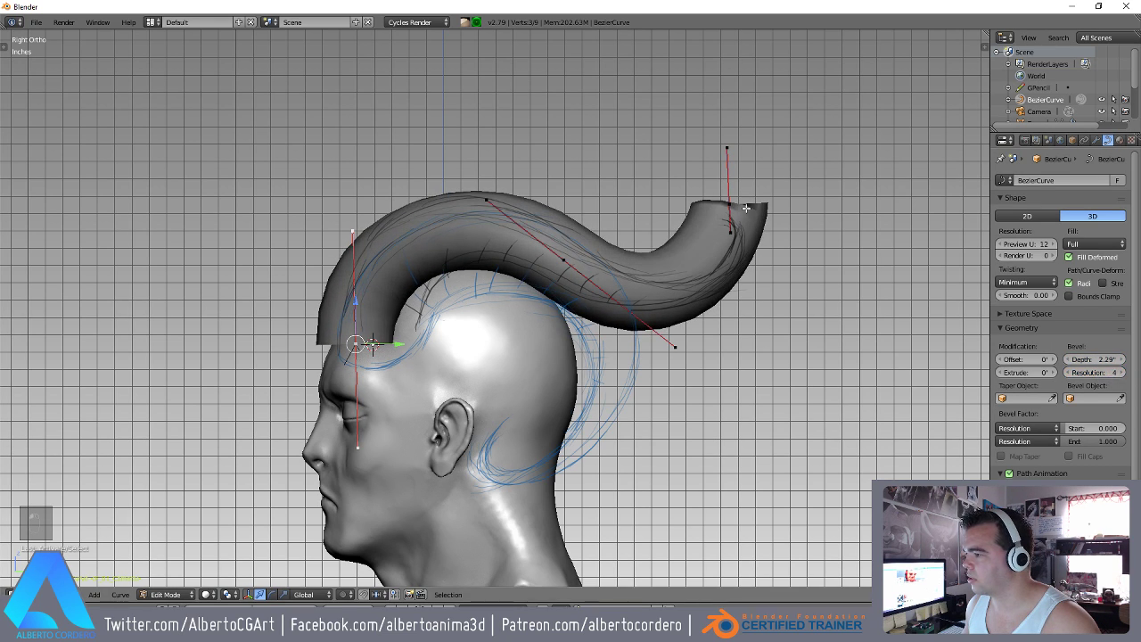
Scale control-point radii with Alt+S so the horn's thickness varies along its length.
key("ctrl+a")
key("alt+s")
key("alt+s")
key("alt+s")
key("KP_1")
key("r")
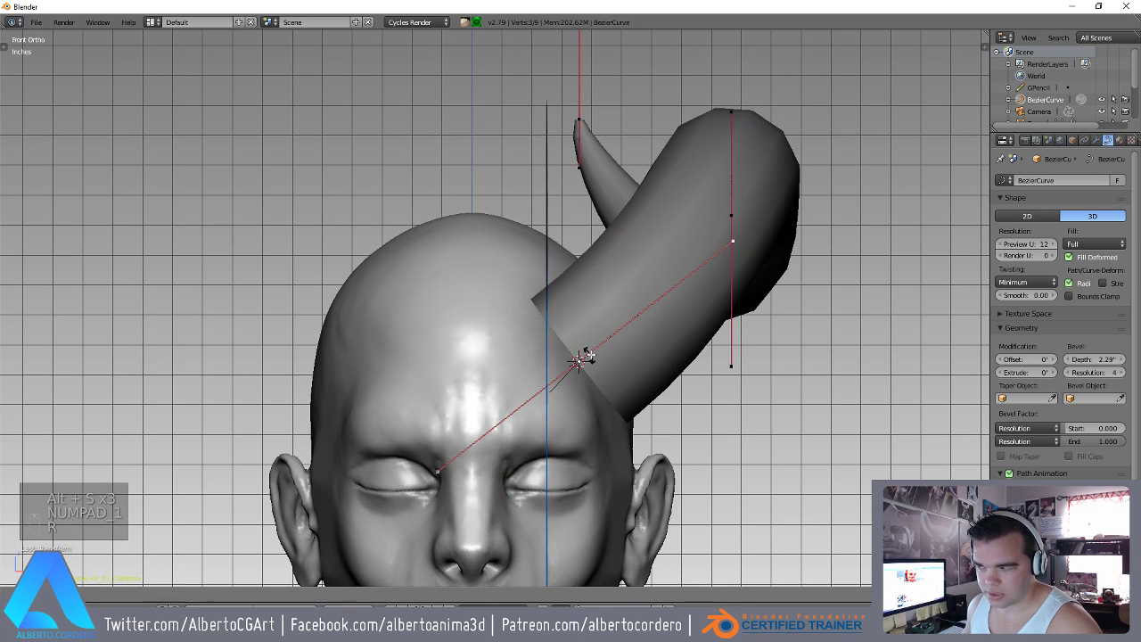
key("s")
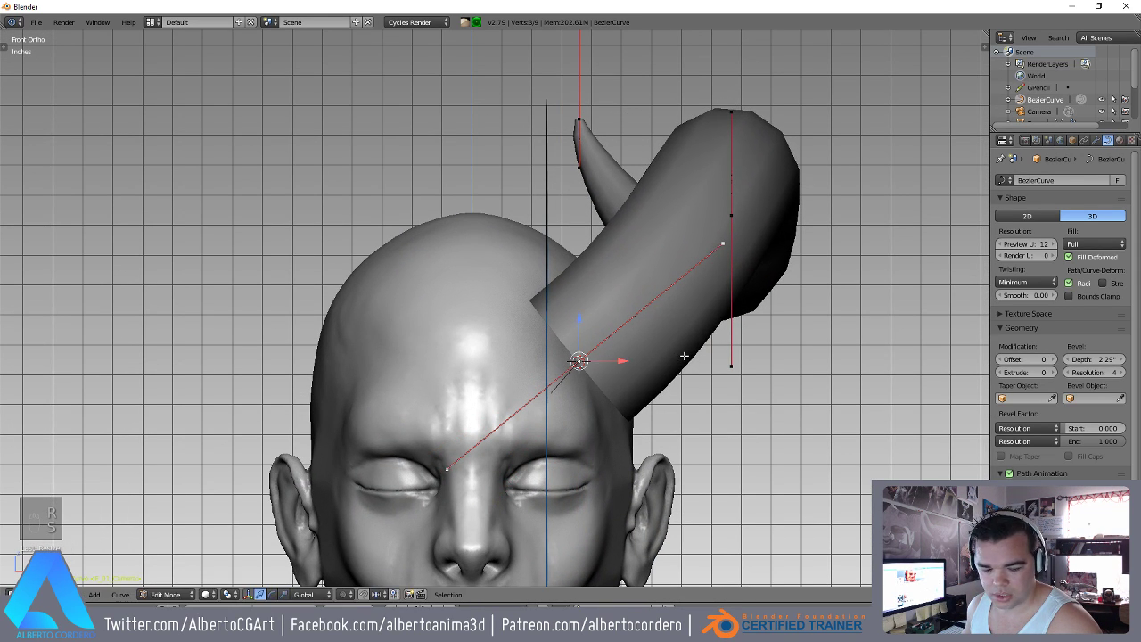
key("alt+s")
Taper the horn's end radius down to a sharp point, checking base and tip from several angles.
key("r")
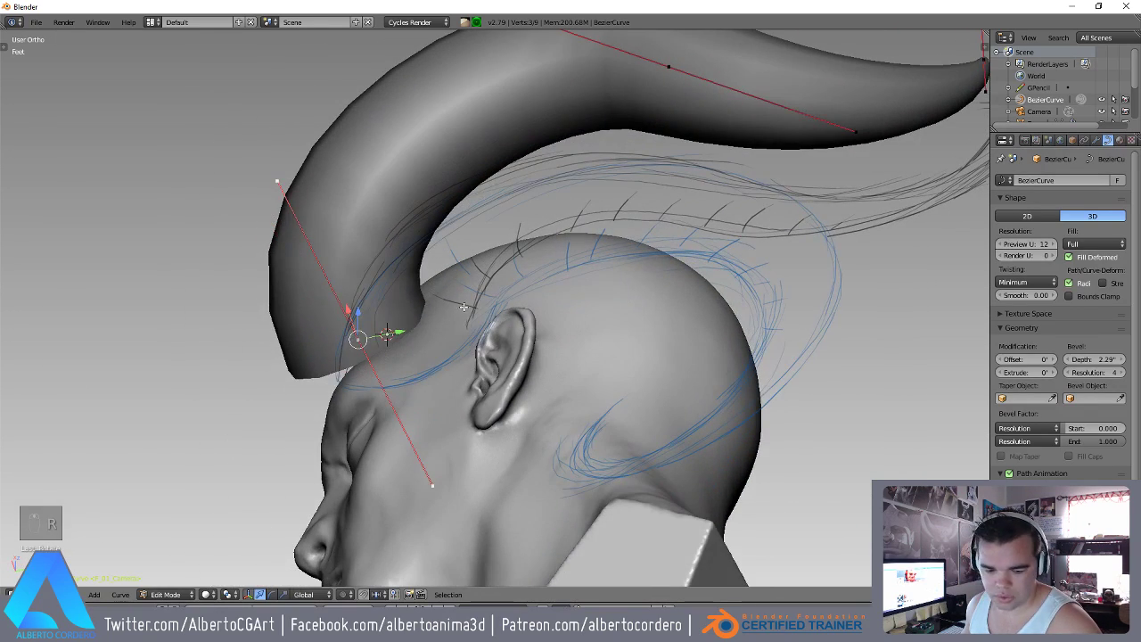
key("r")
key("g")
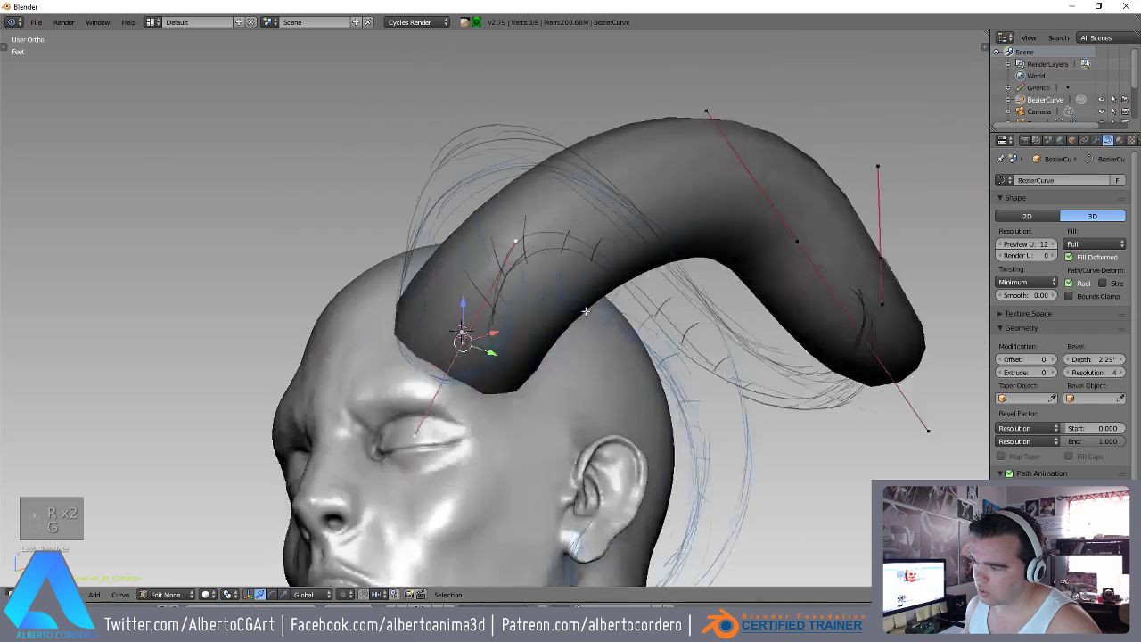
key("g")
key("KP_3")
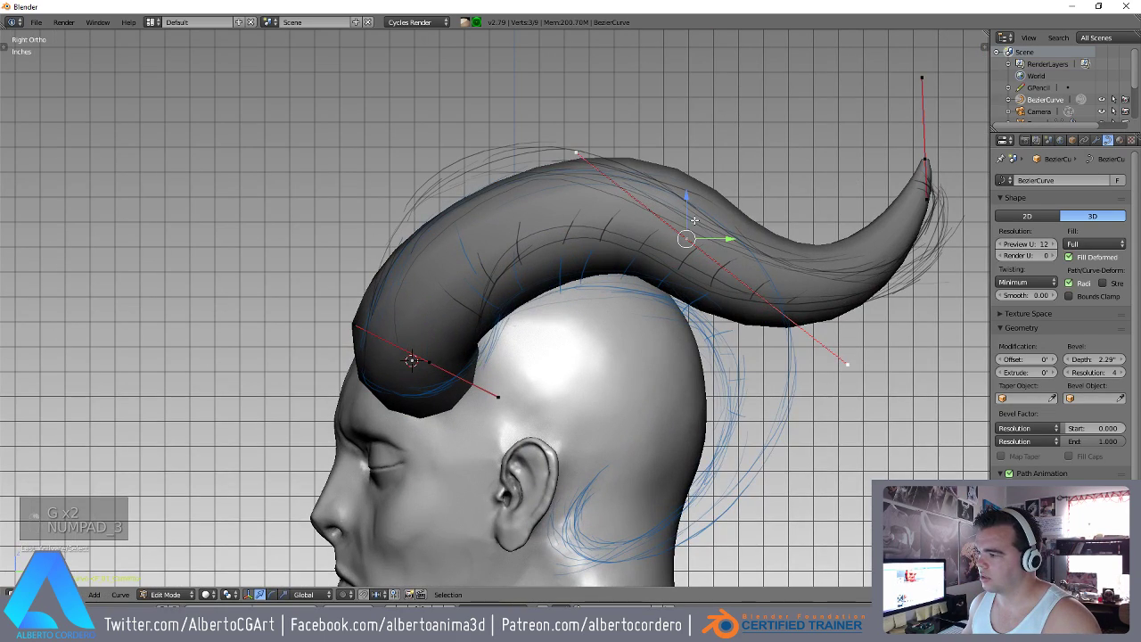
key("s")
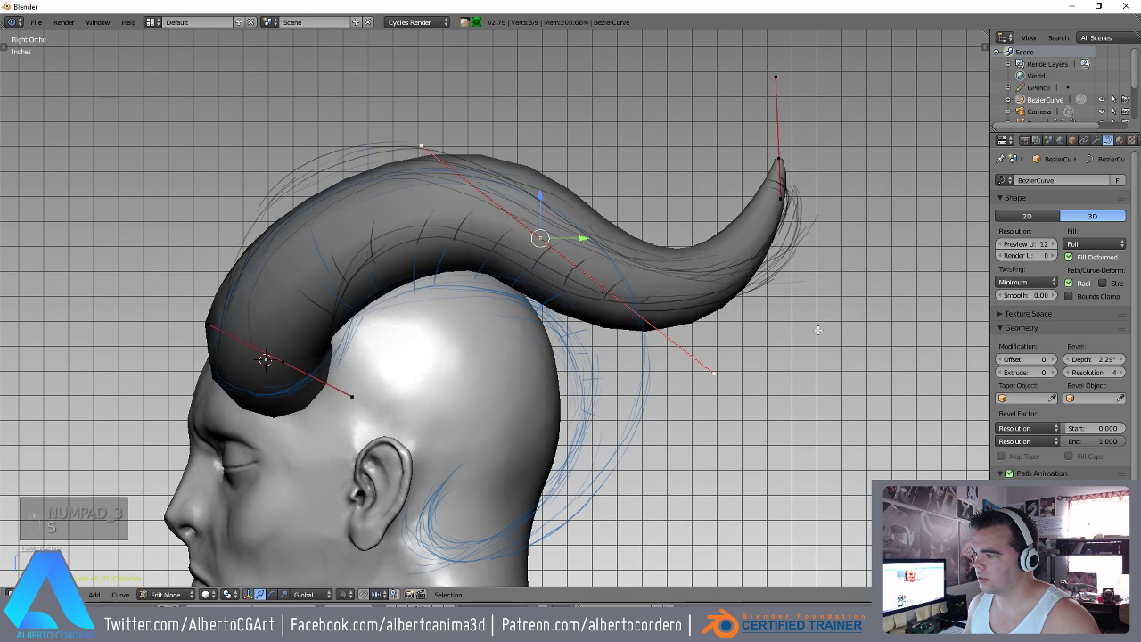
key("alt+s")
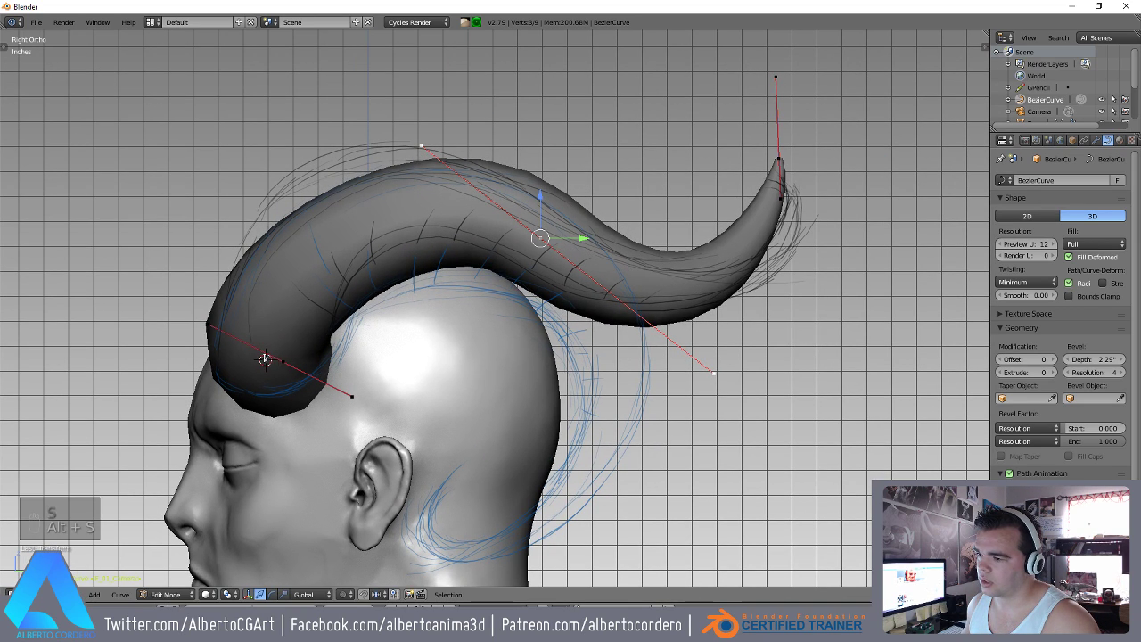
key("alt+s")
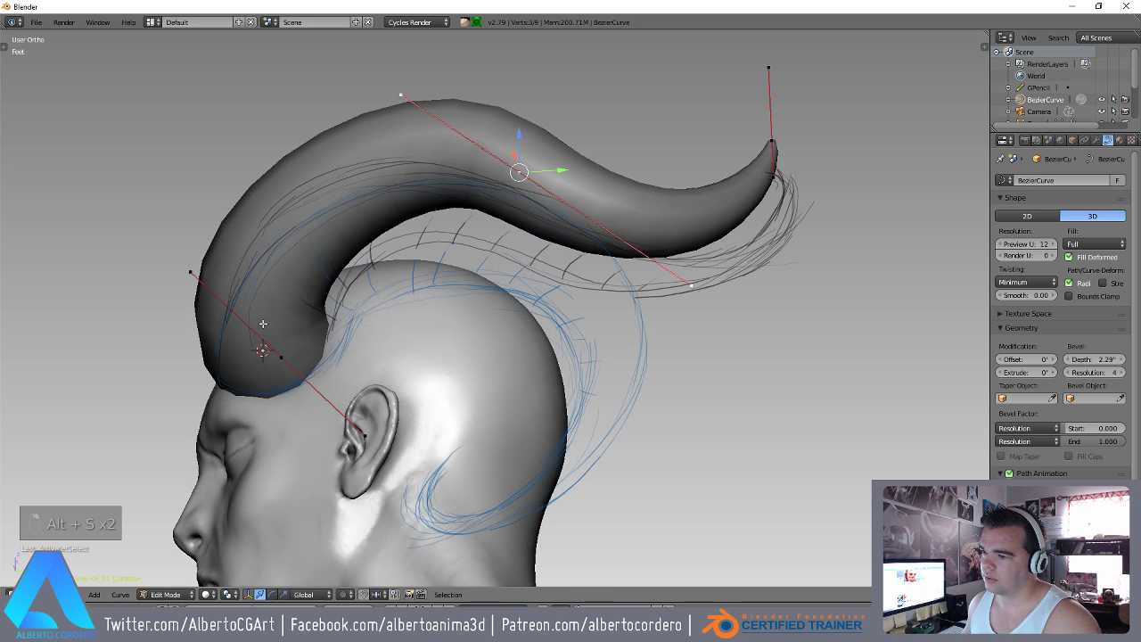
Subdivide to add control points, reposition them, and mirror the horn across X to the other side.
key("w")
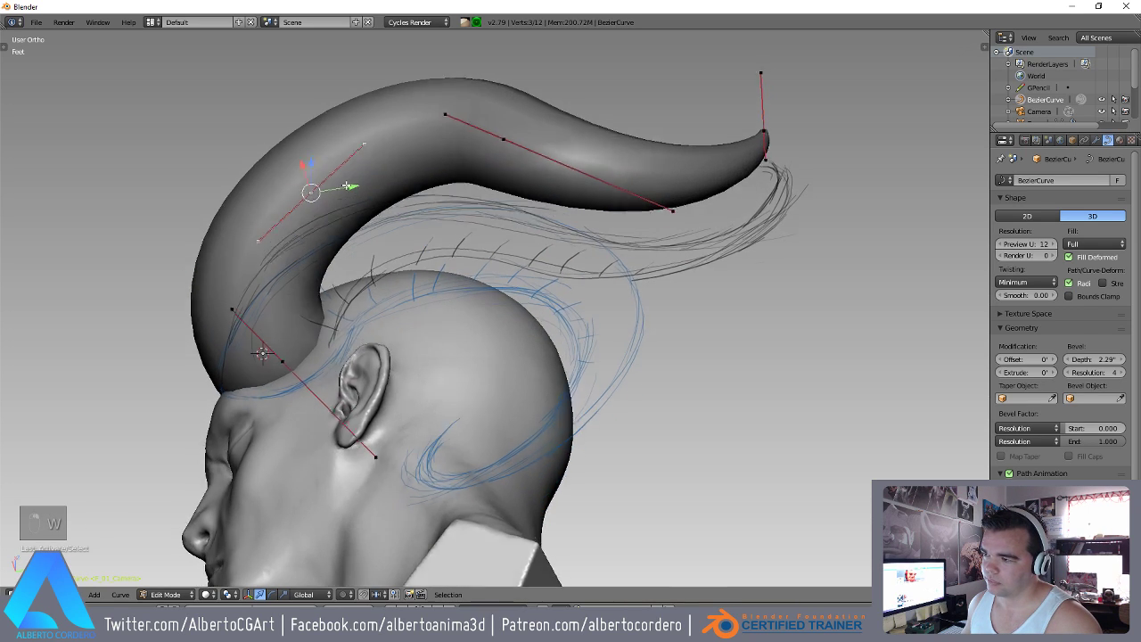
key("g")
key("s")
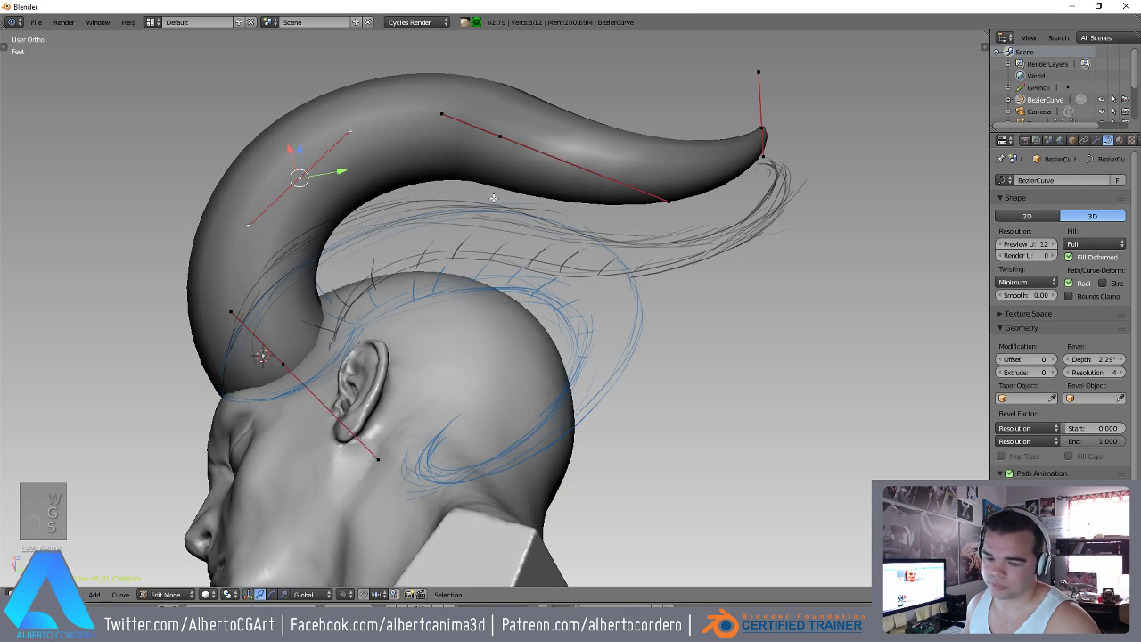
key("g")
key("Tab")
Give the horns a new near-black Diffuse BSDF material and check both from the front.
key("space")
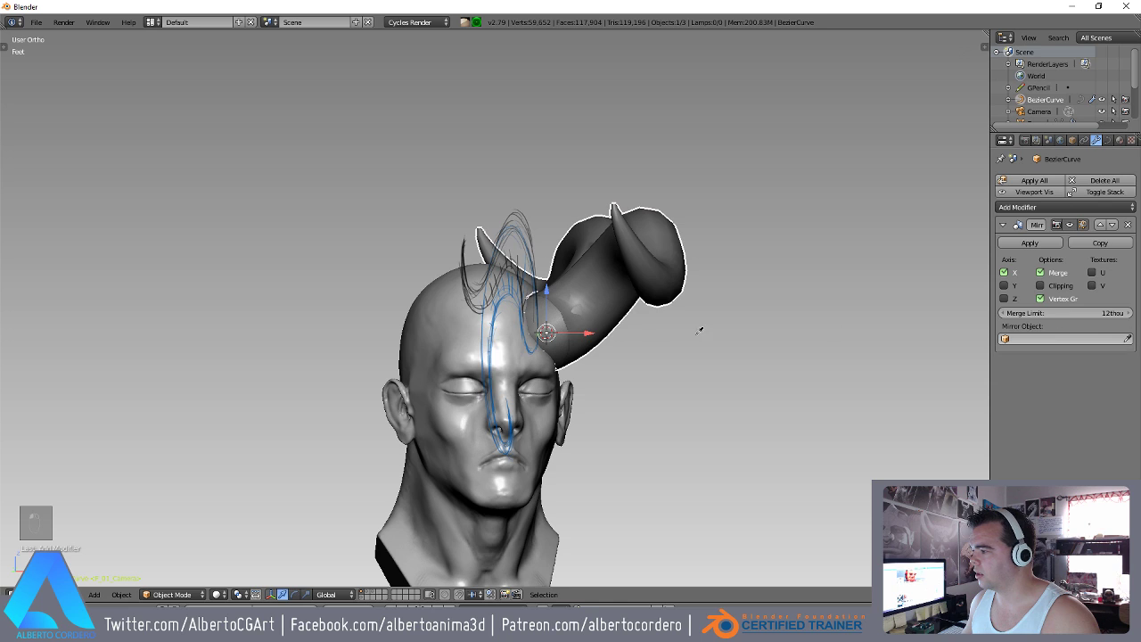
key("a")
key("KP_1")
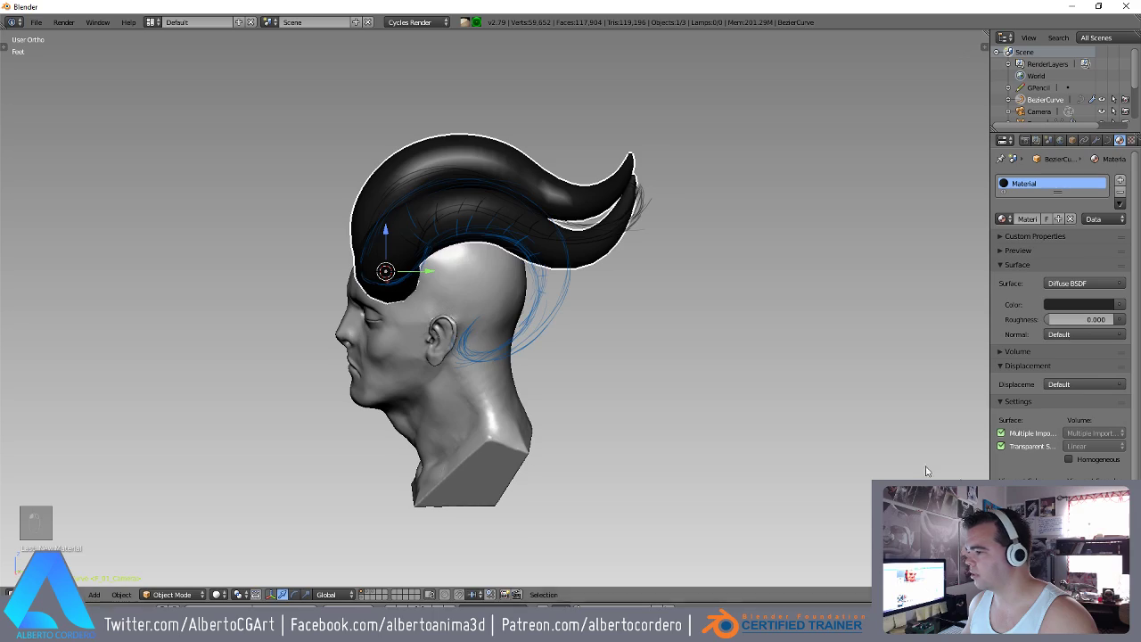
Re-enter point editing on the black horn and reposition control points along its arc.
key("a")
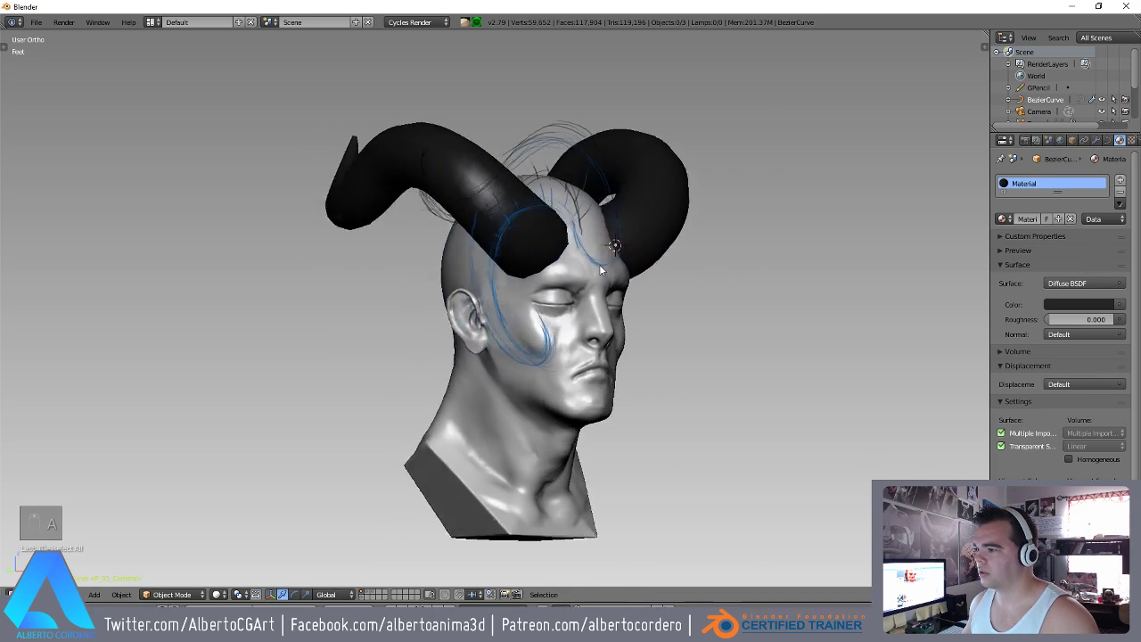
key("KP_3")
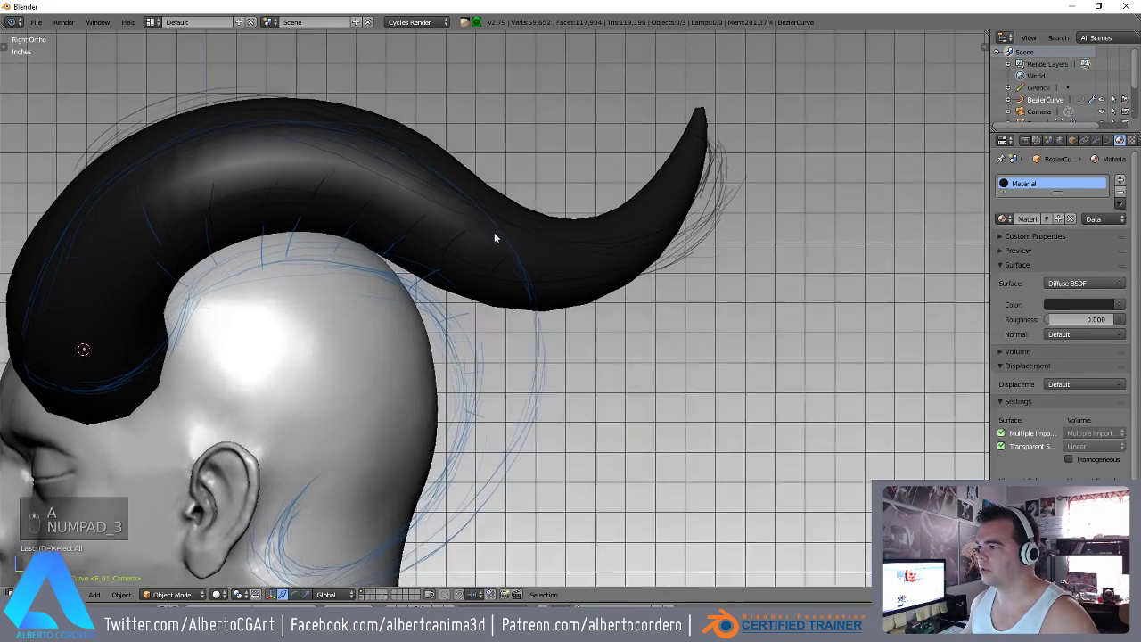
key("Tab")
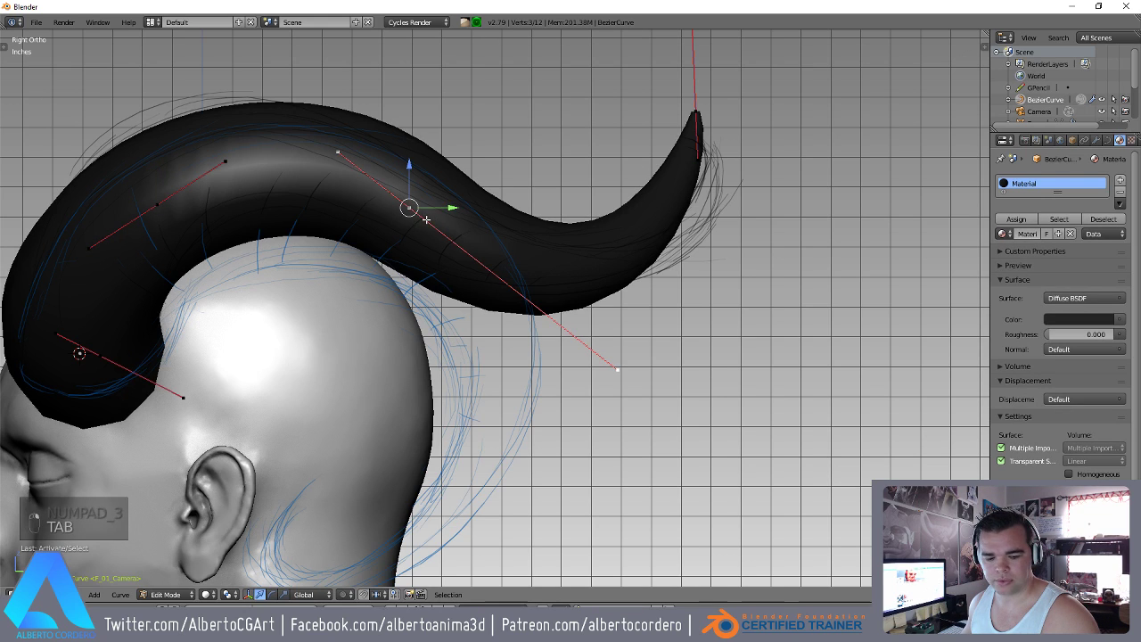
key("g")
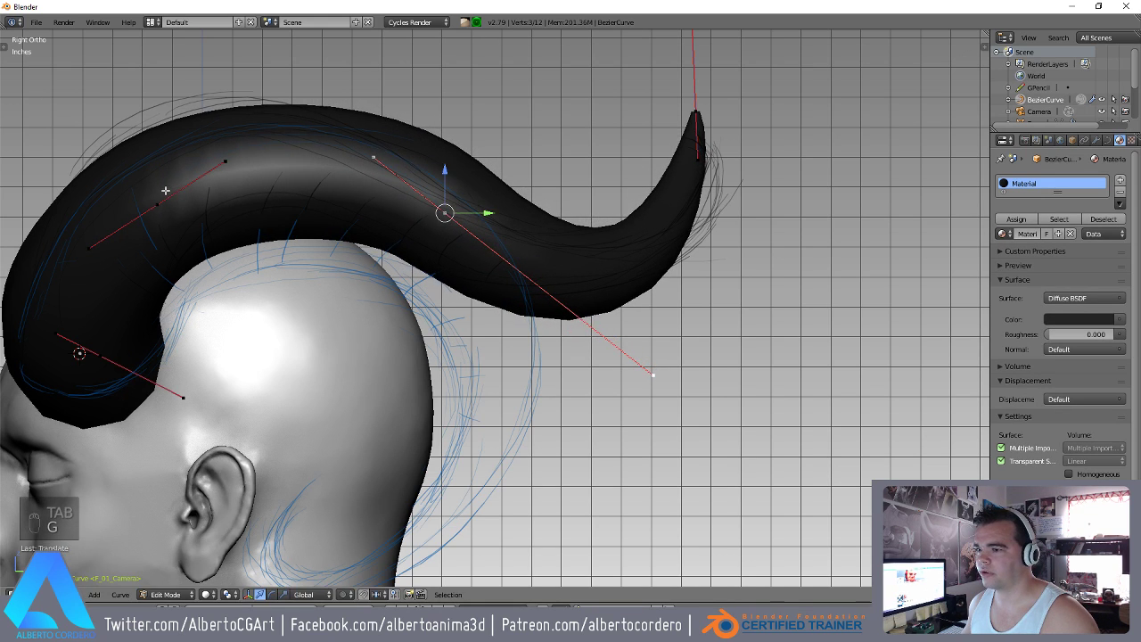
key("g")
key("s")
key("g")
Lower and angle the tip point and handles so the horn curls sharply, then leave point editing.
key("g")
key("r")
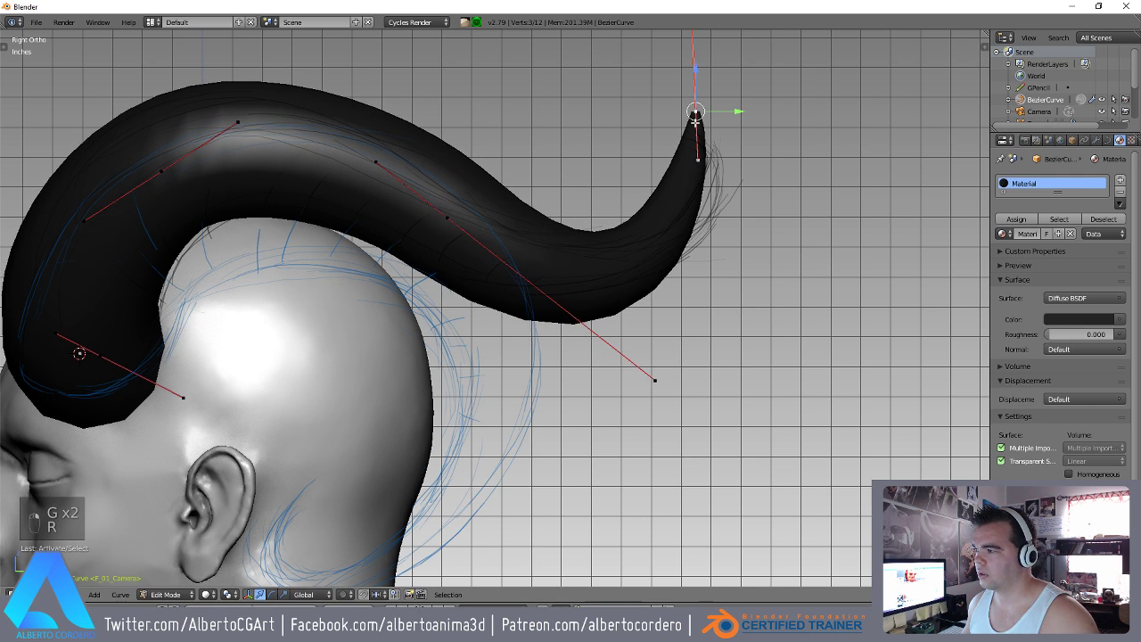
key("r")
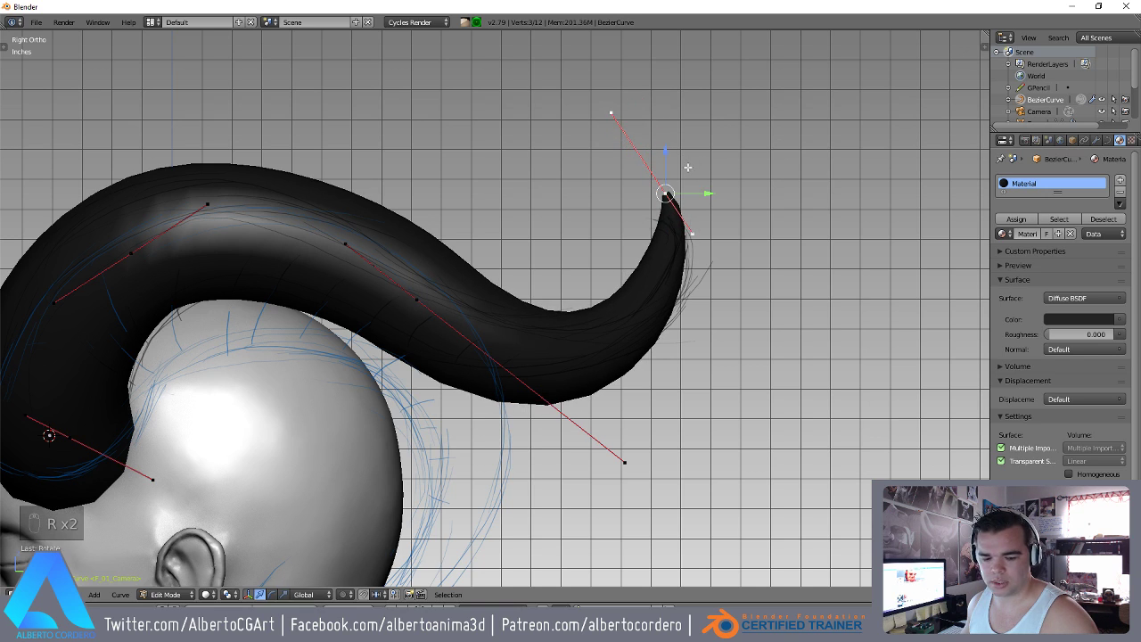
key("g")
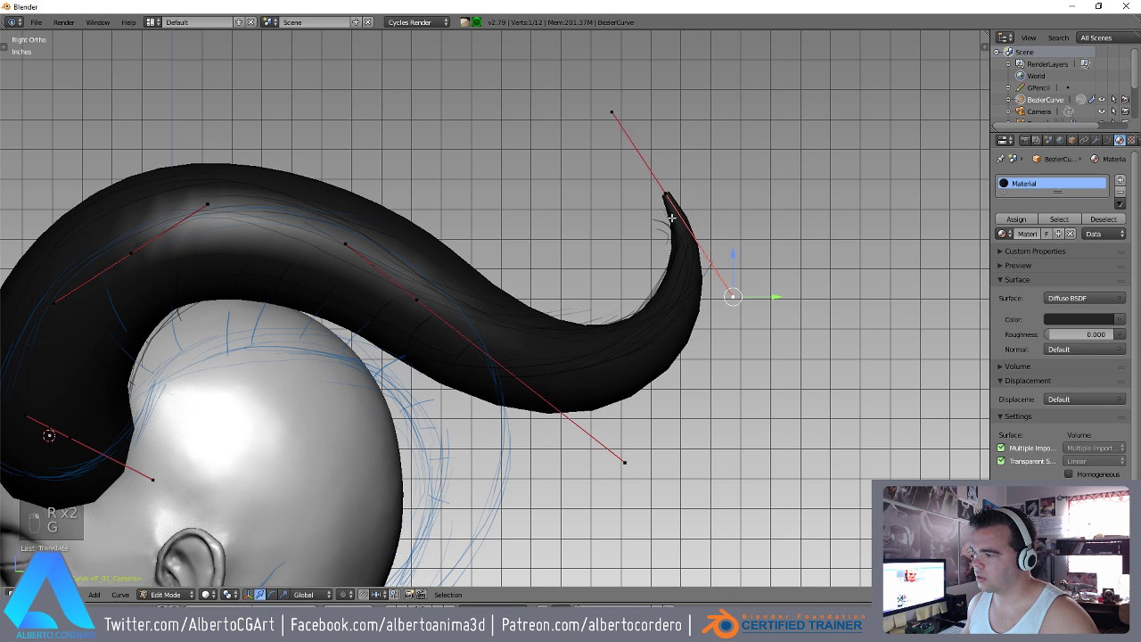
key("g")
key("z")
key("z")
key("KP_1")
key("Tab")
key("a")
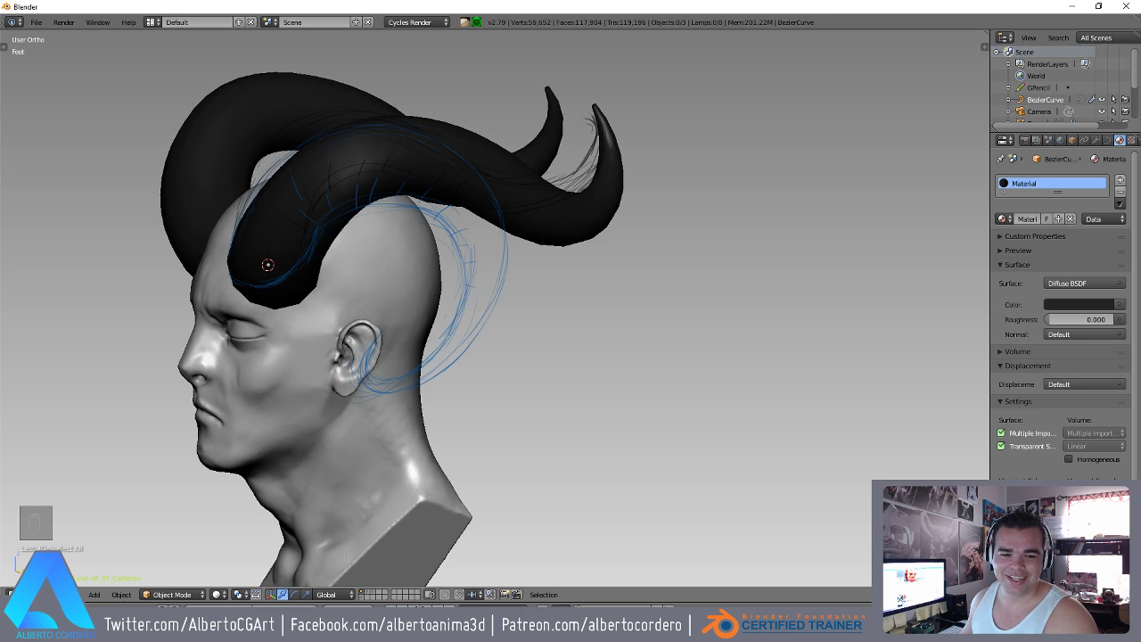
Check the horn from the right side and finish editing its curve.
key("KP_3")
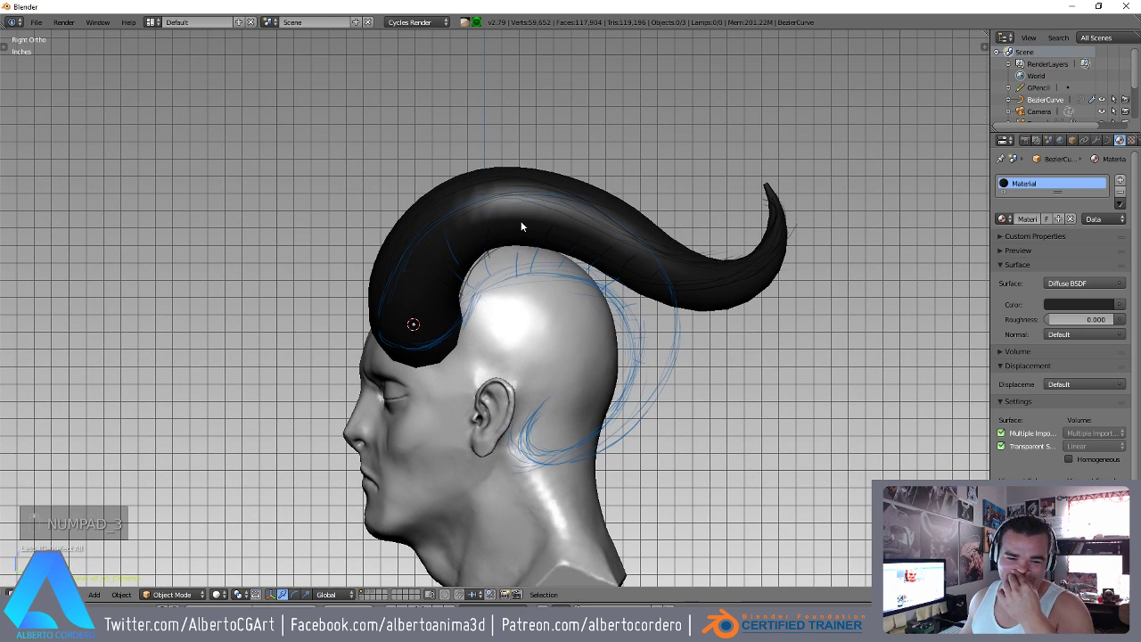
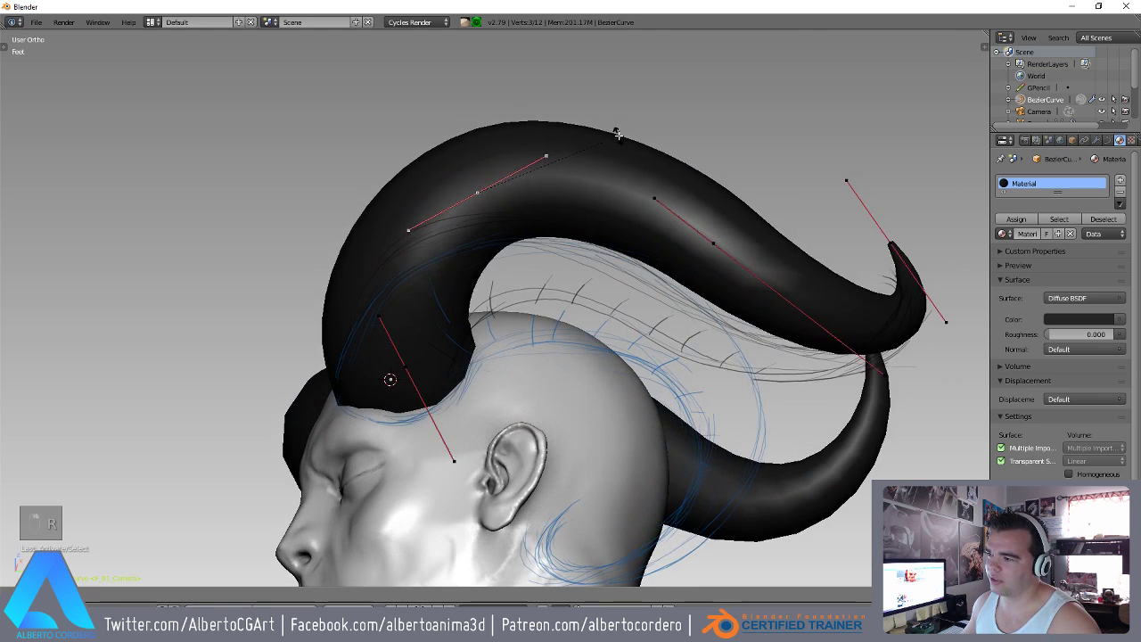
key("Tab")
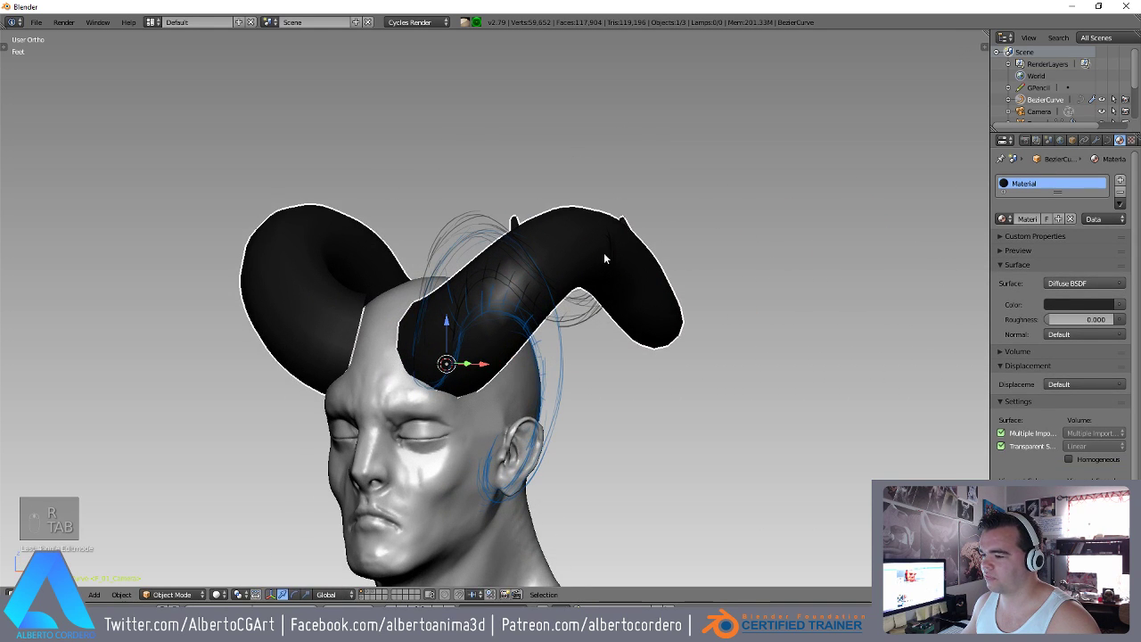
Duplicate the horn as BezierCurve.001 with blue Material.001 and bend its points down toward the ear.
key("shift+d")
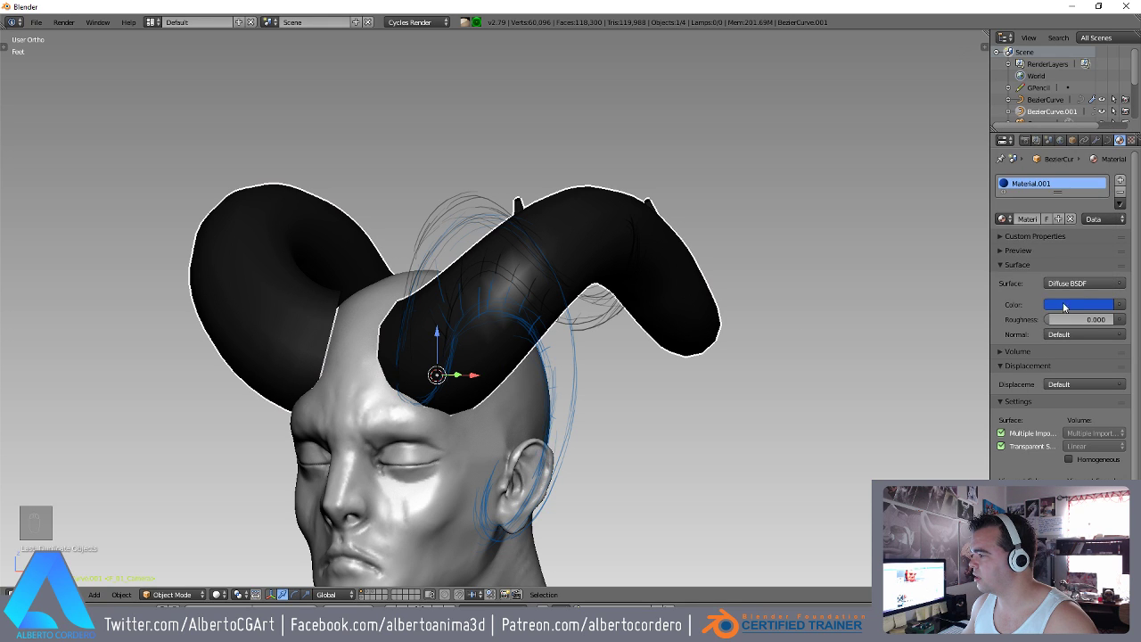
key("Tab")
key("KP_3")
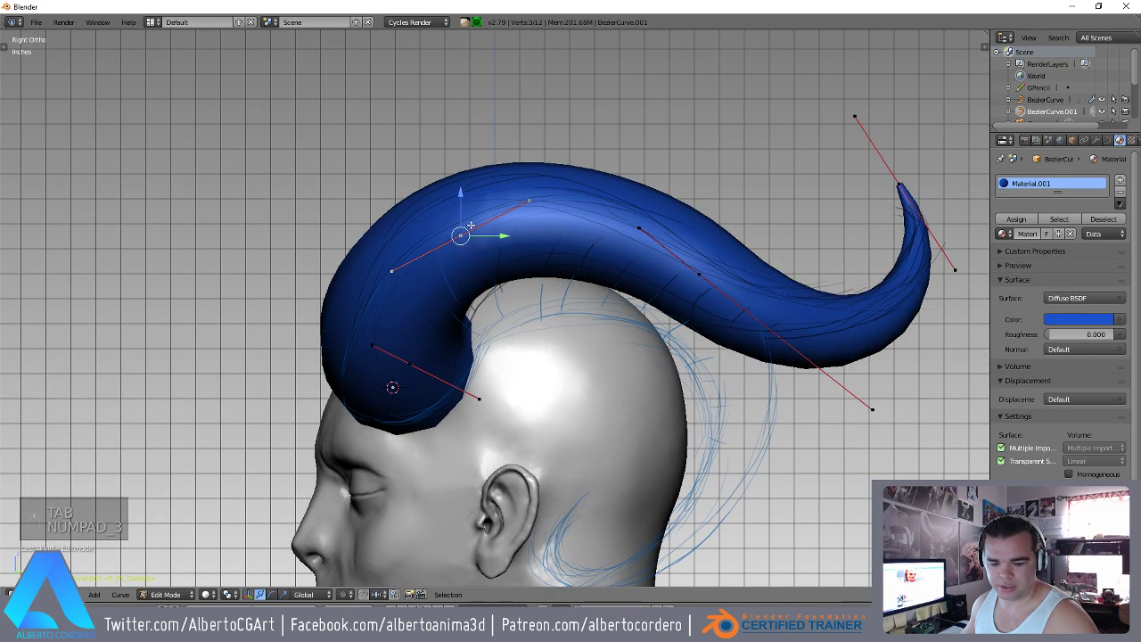
key("g")
key("g")
key("g")
key("r")
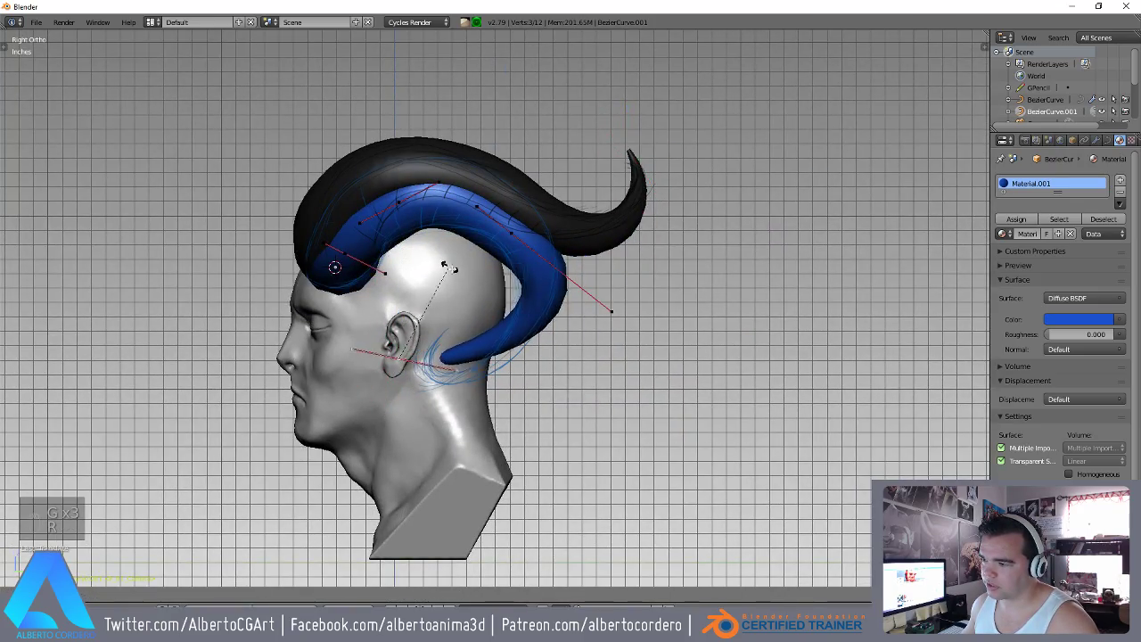
key("z")
key("z")
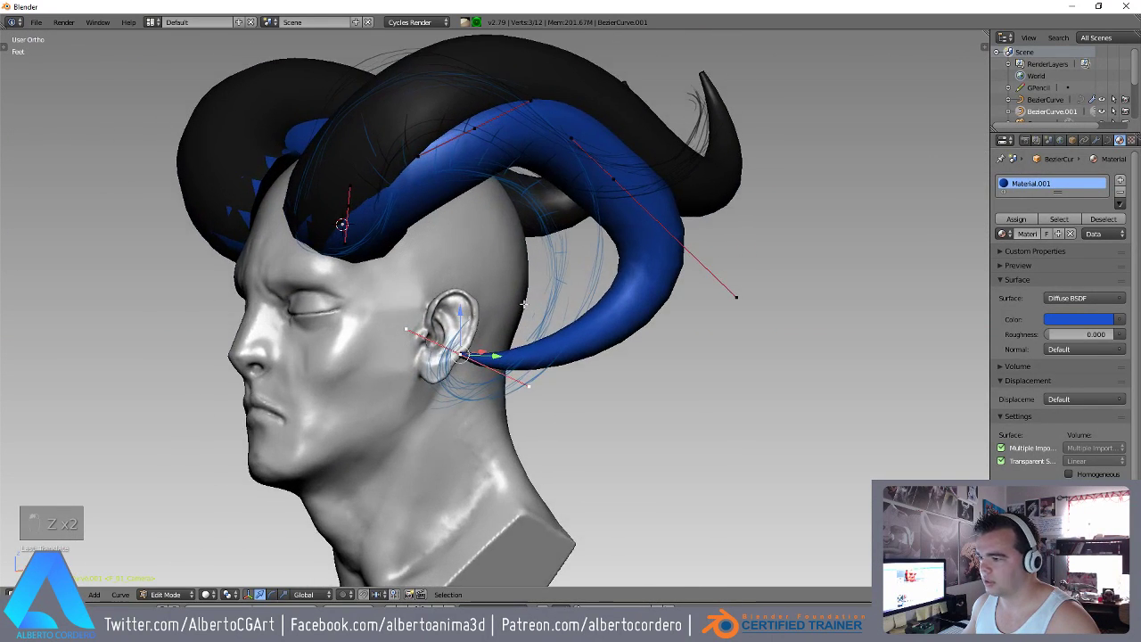
Extrude a new end point beside the ear and scale its radius to continue the taper.
key("KP_3")
key("g")
key("s")
key("e")
key("r")
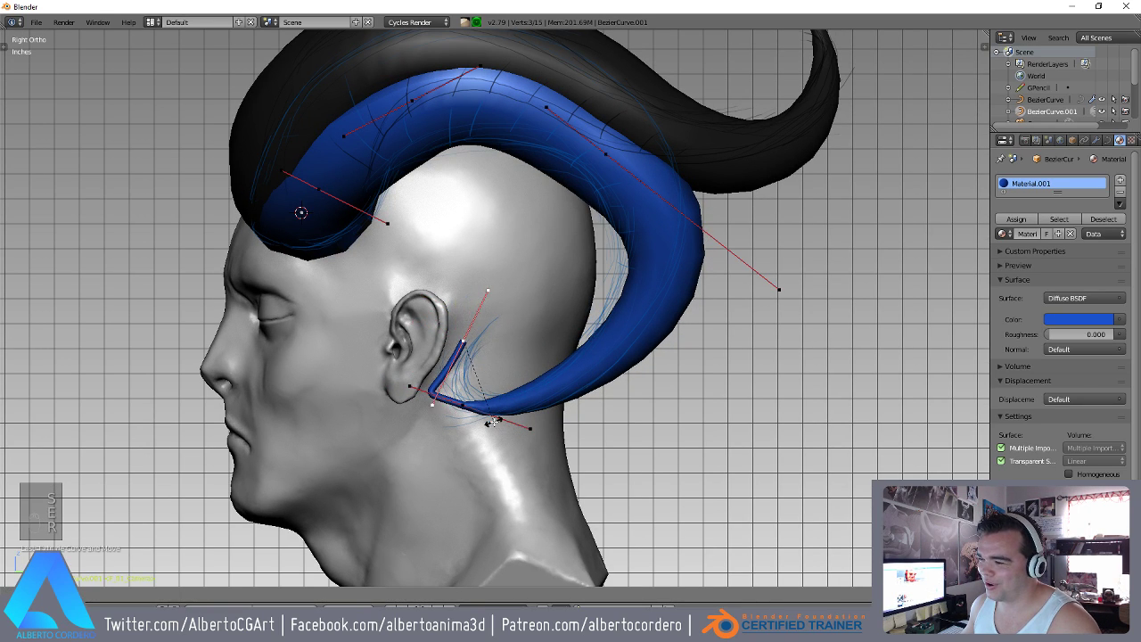
key("s")
key("alt+s")
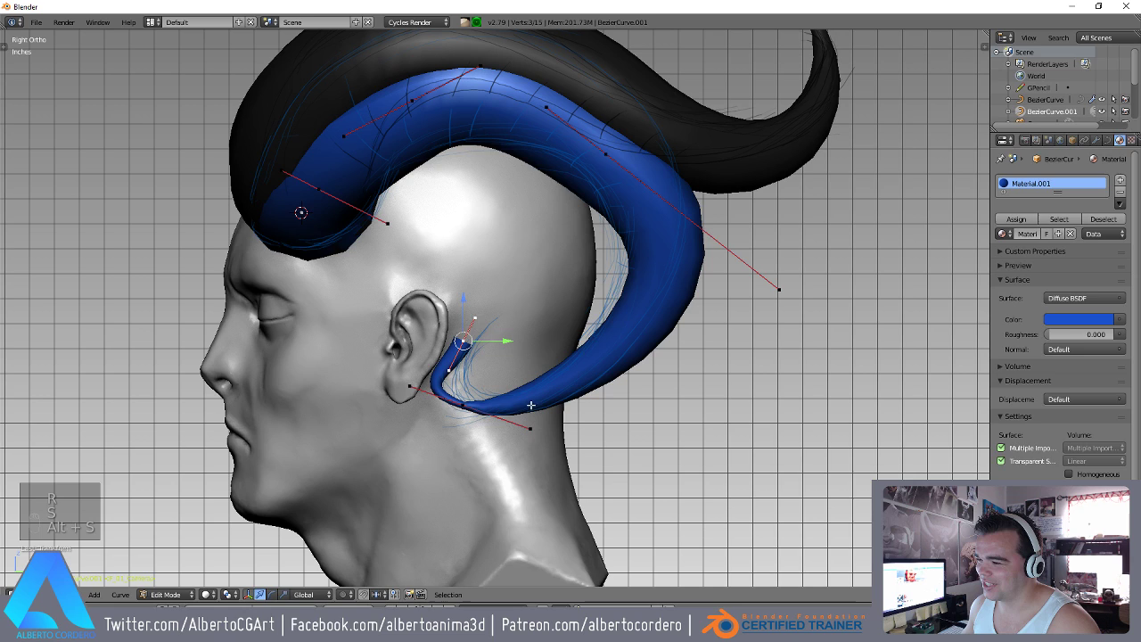
key("alt+s")
key("s")
key("alt+s")
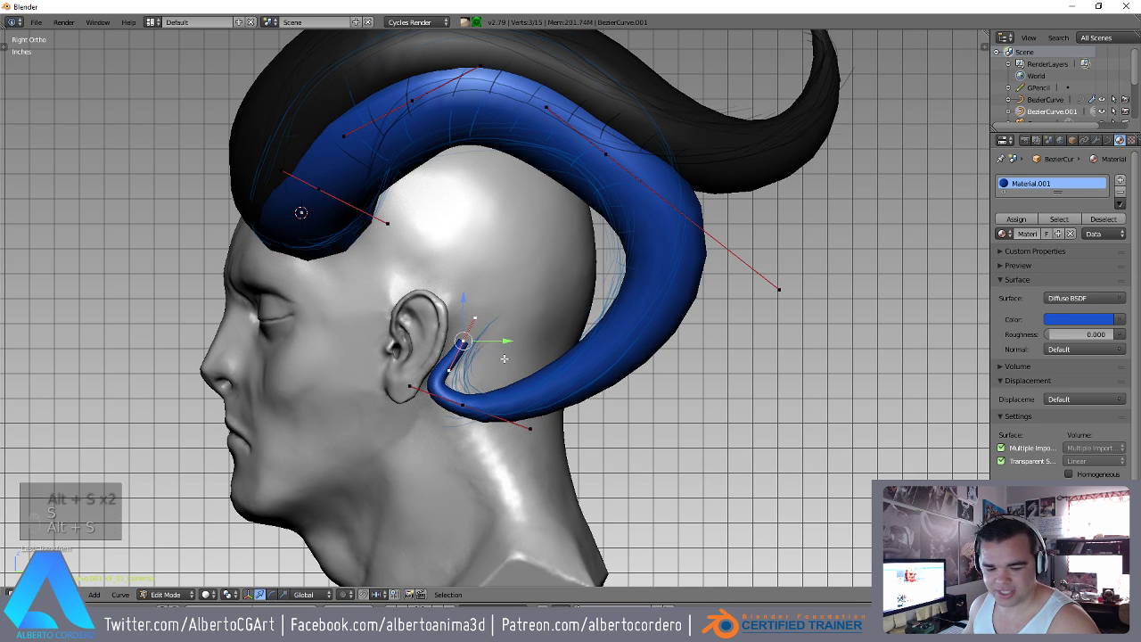
Curl the blue horn's tip up into a hook behind the ear and adjust the hook's lower point.
key("g")
key("s")
key("alt+s")
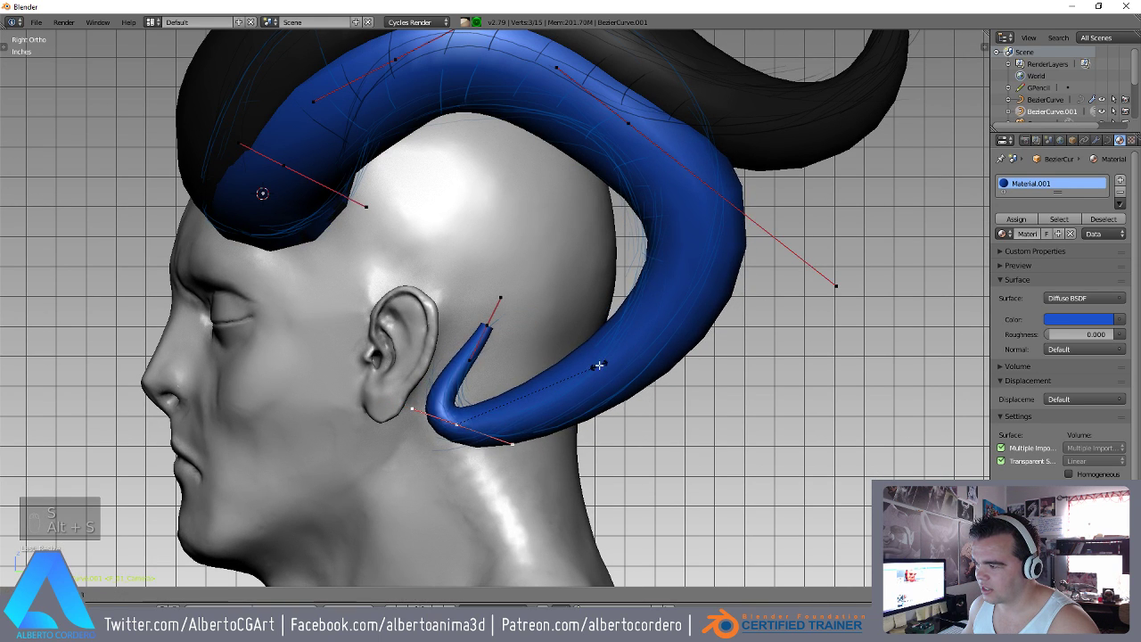
key("r")
key("s")
key("g")
key("s")
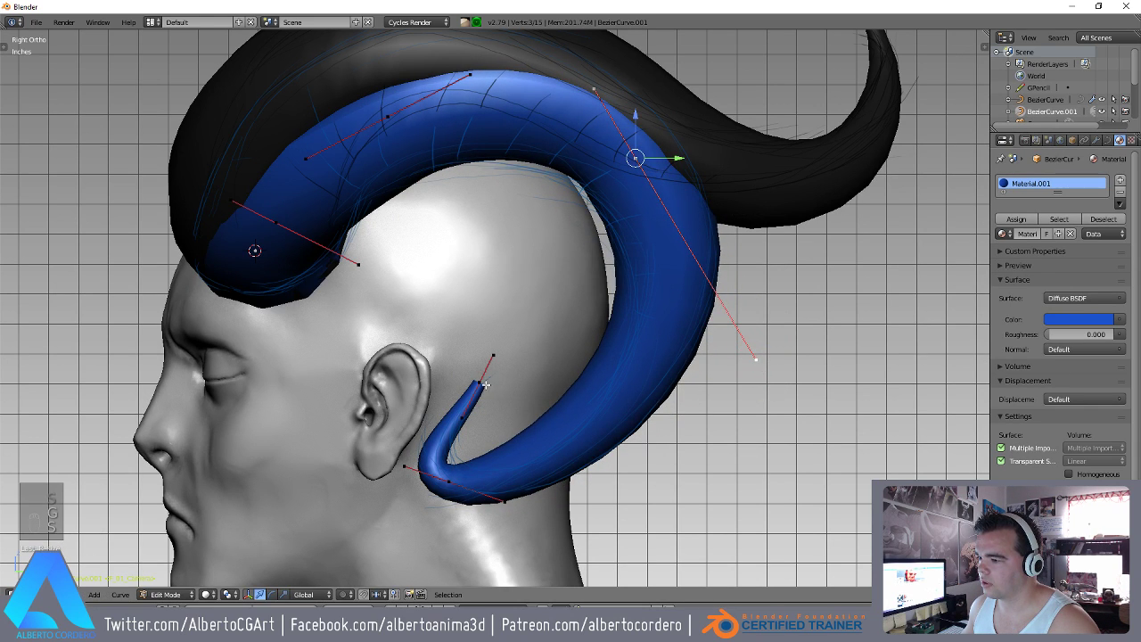
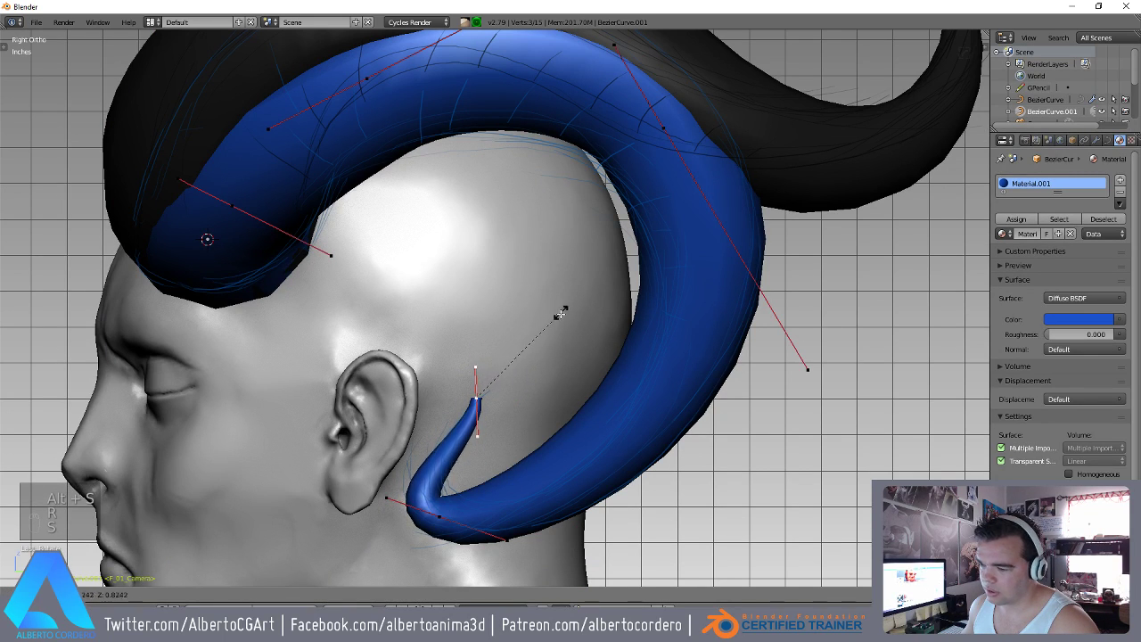
key("r")
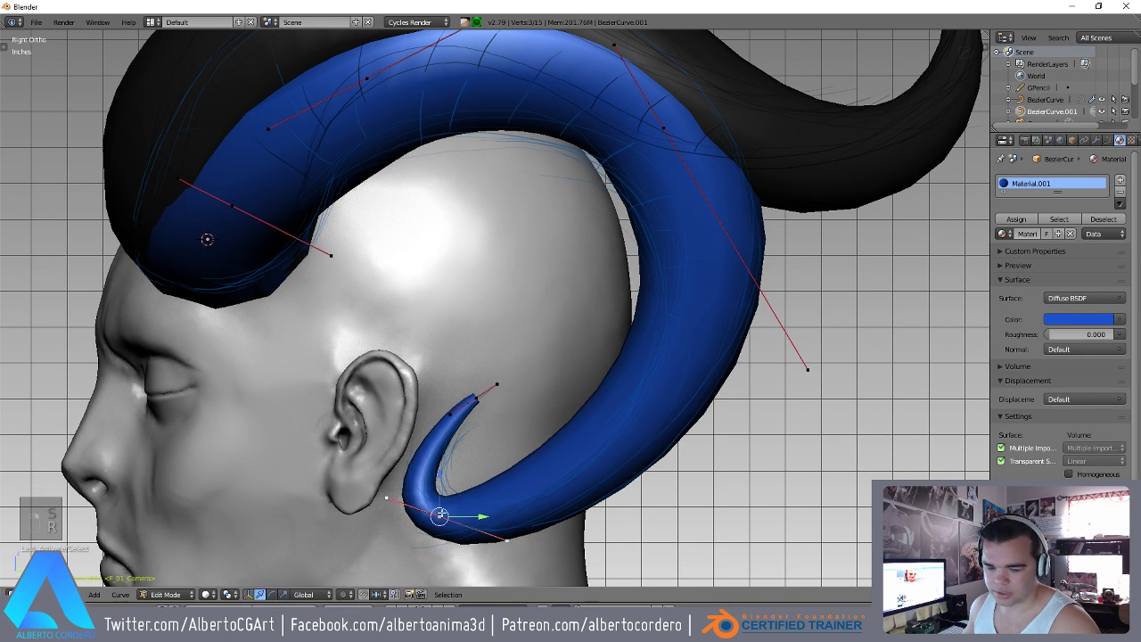
key("r")
key("g")
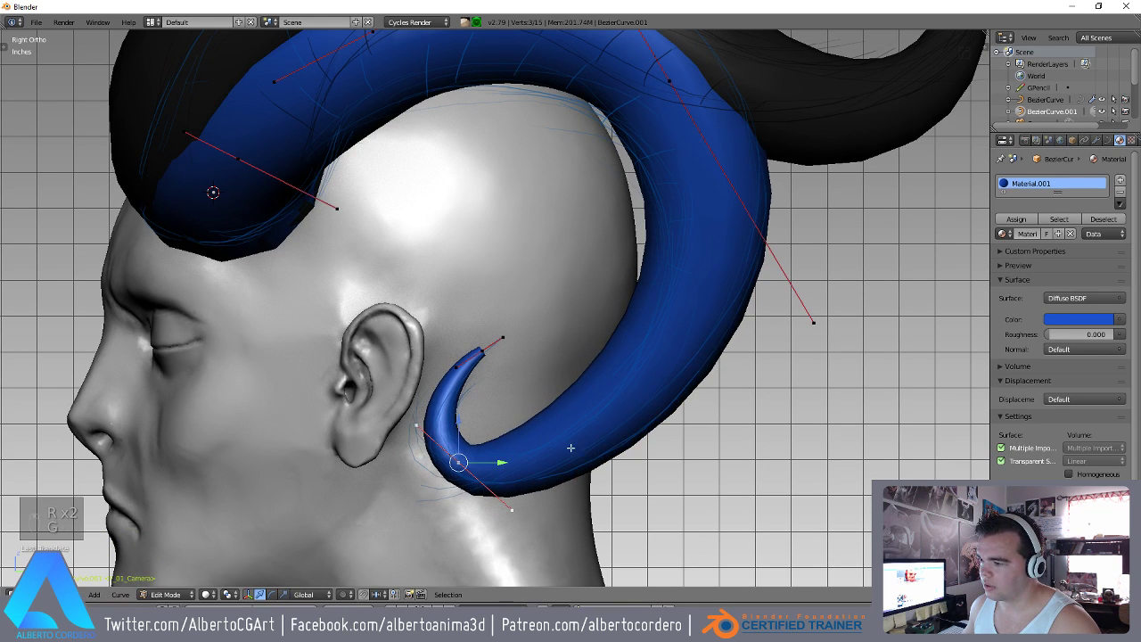
key("s")
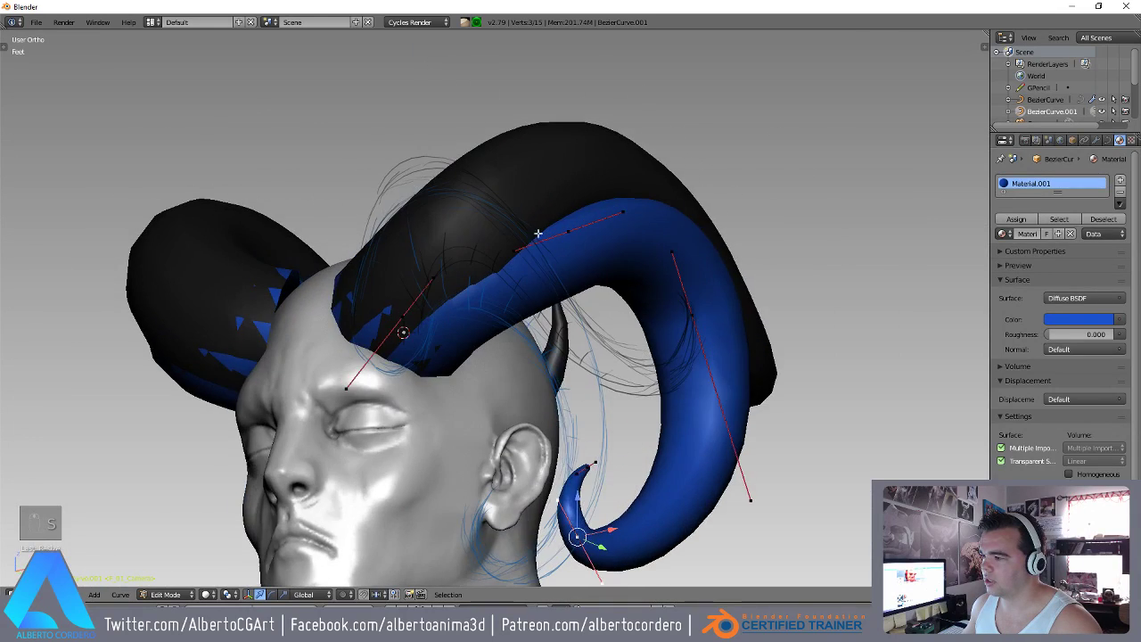
key("KP_3")
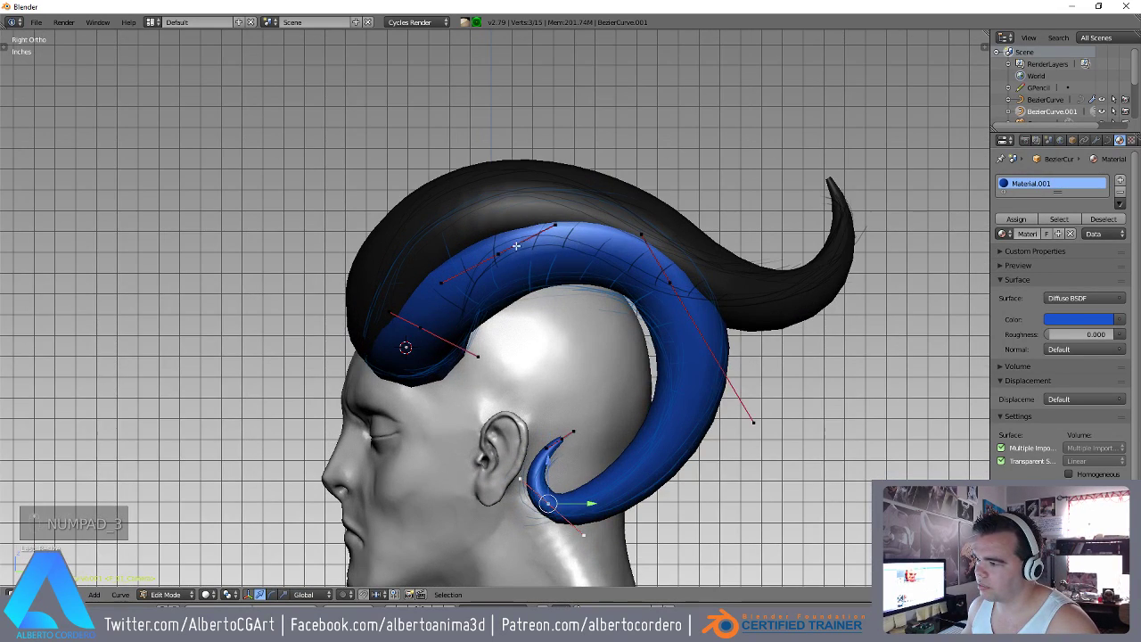
Hide the black horn, then move the blue horn's top and rear control points higher over the skull.
key("g")
key("Tab")
key("h")
key("Tab")
key("r")
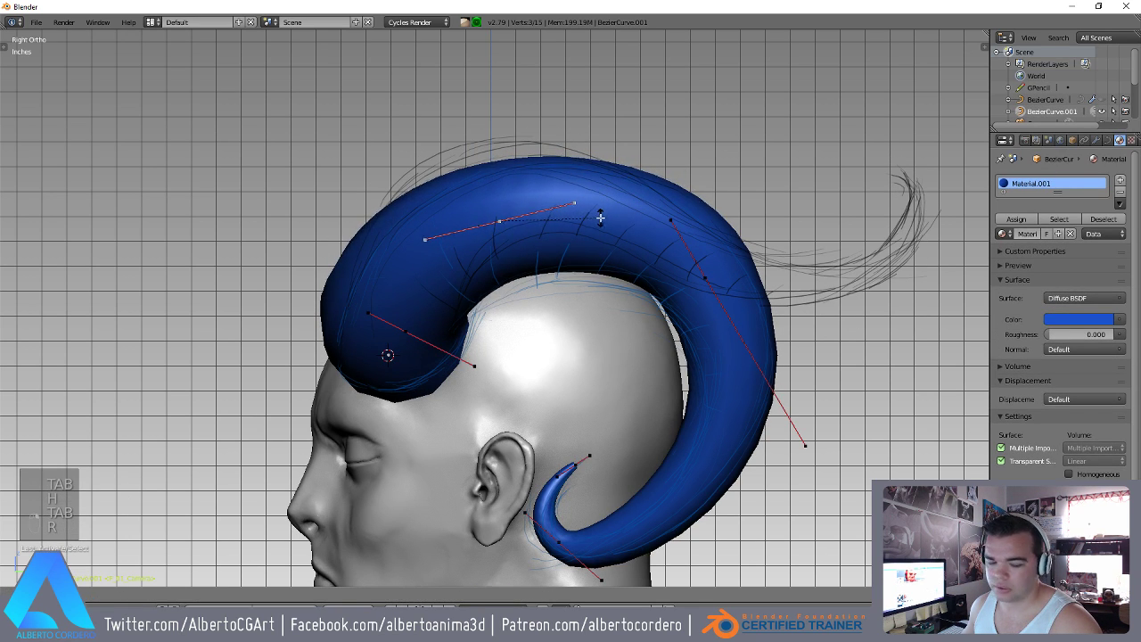
key("g")
key("s")
key("r")
key("s")
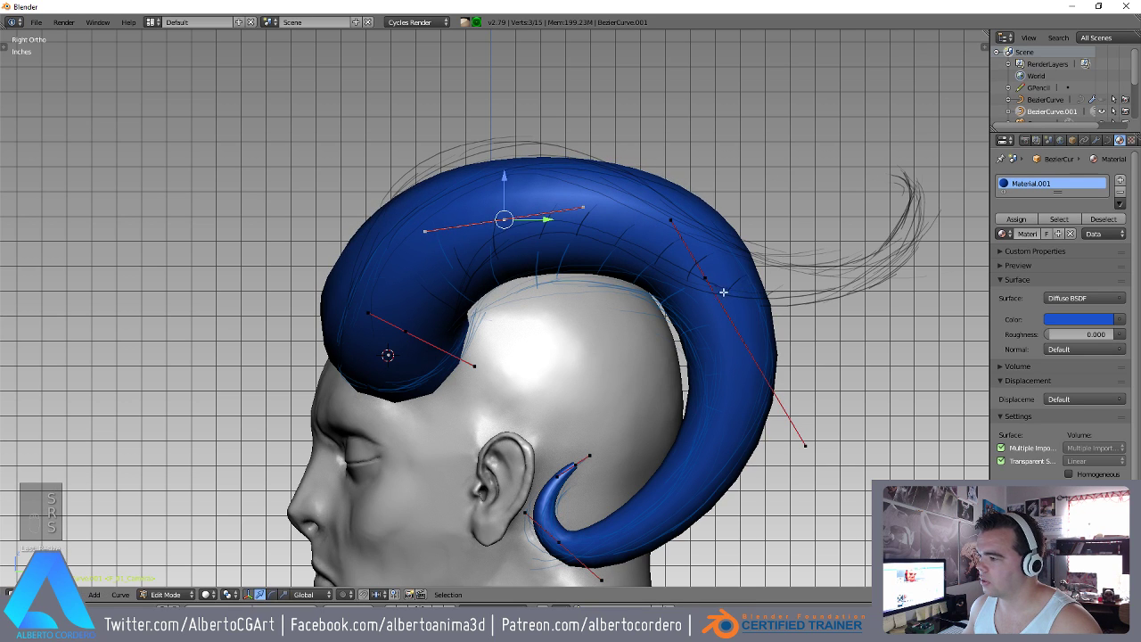
key("s")
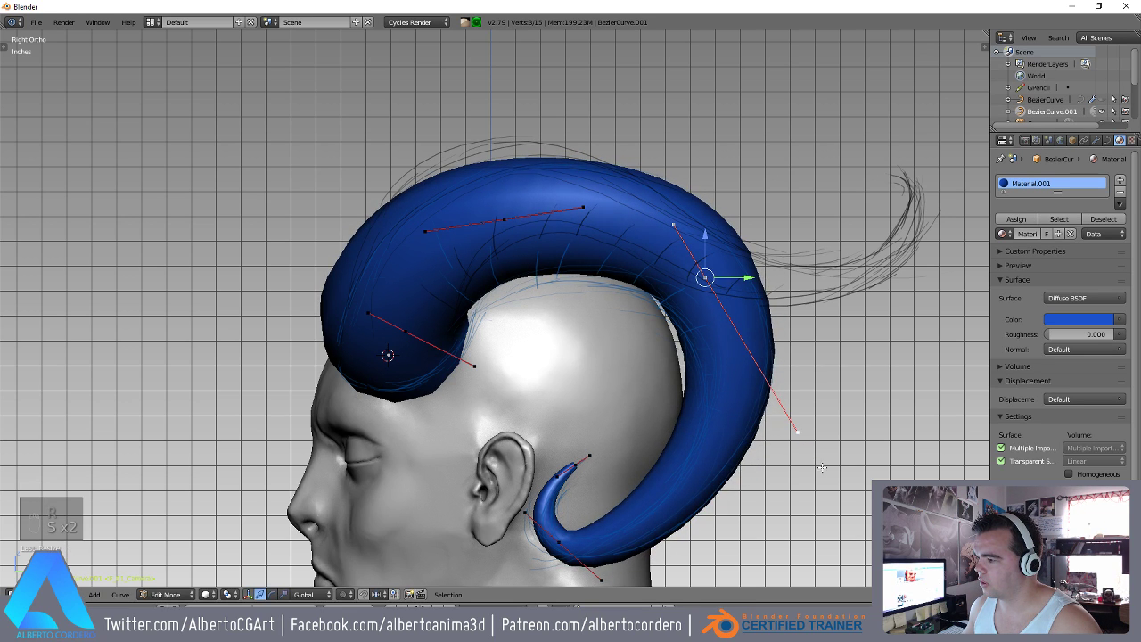
Reposition and rotate the remaining points so the blue horn loops high and hooks below the ear.
key("g")
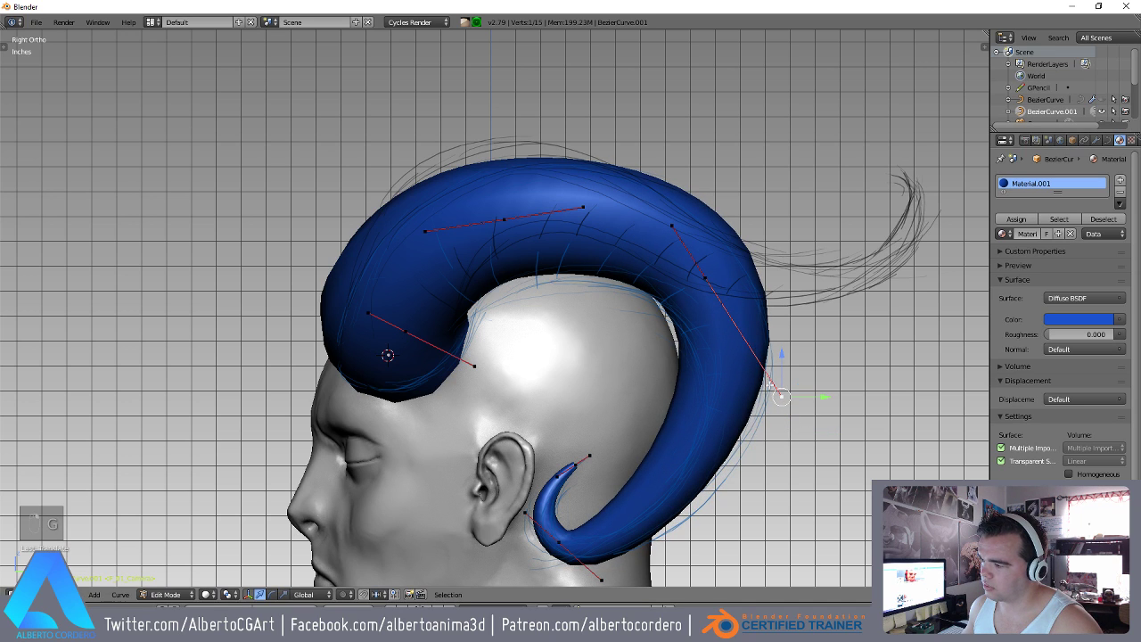
key("g")
key("g")
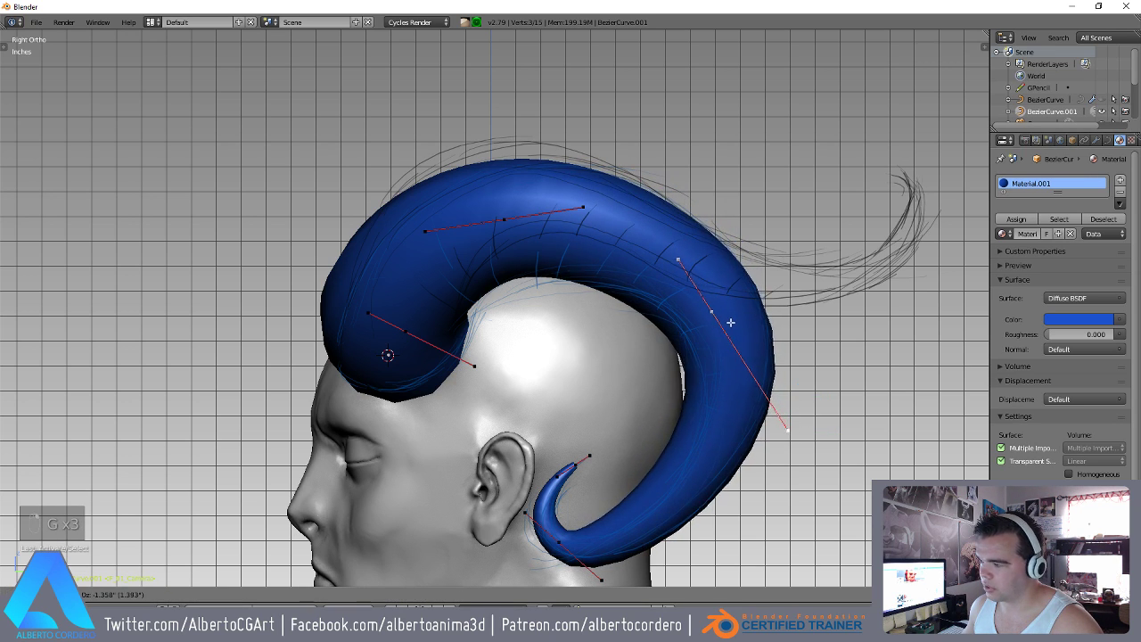
key("r")
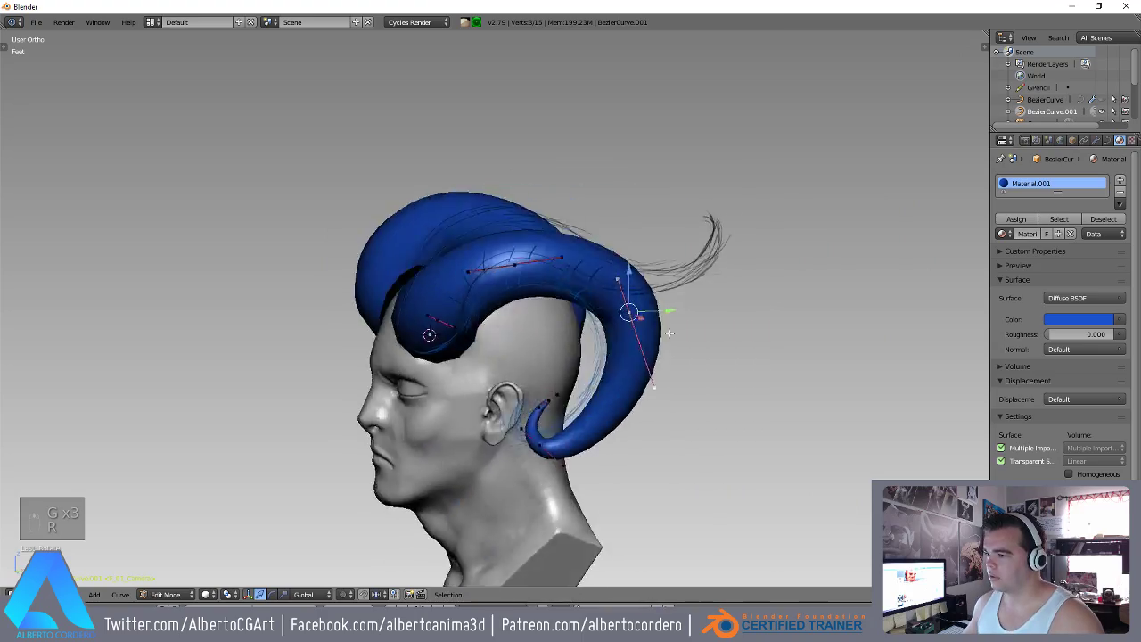
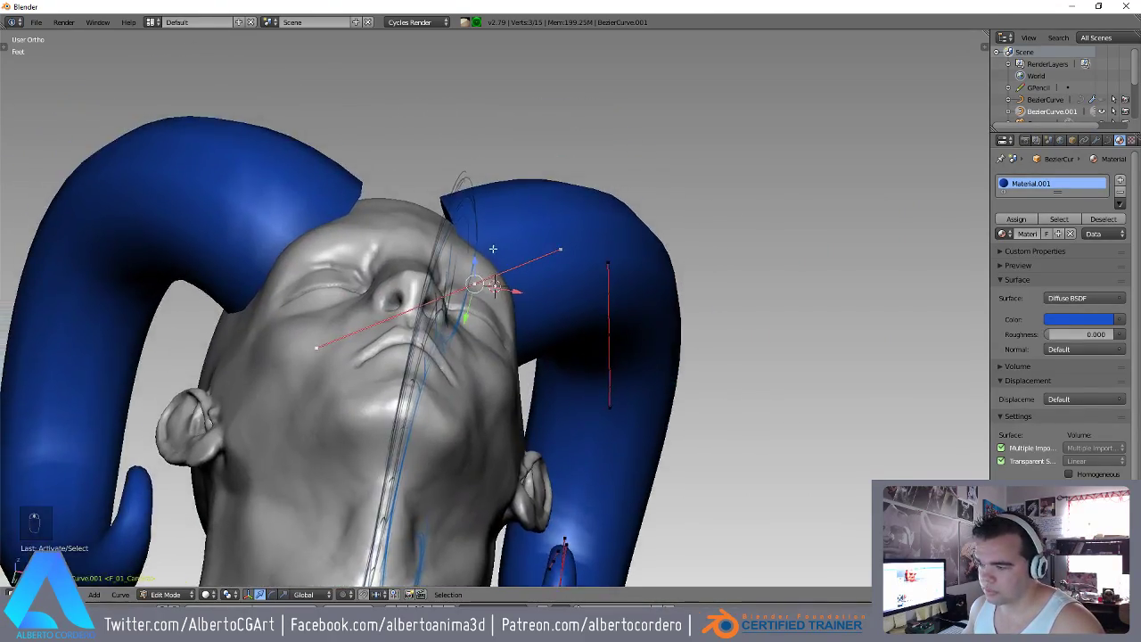
key("r")
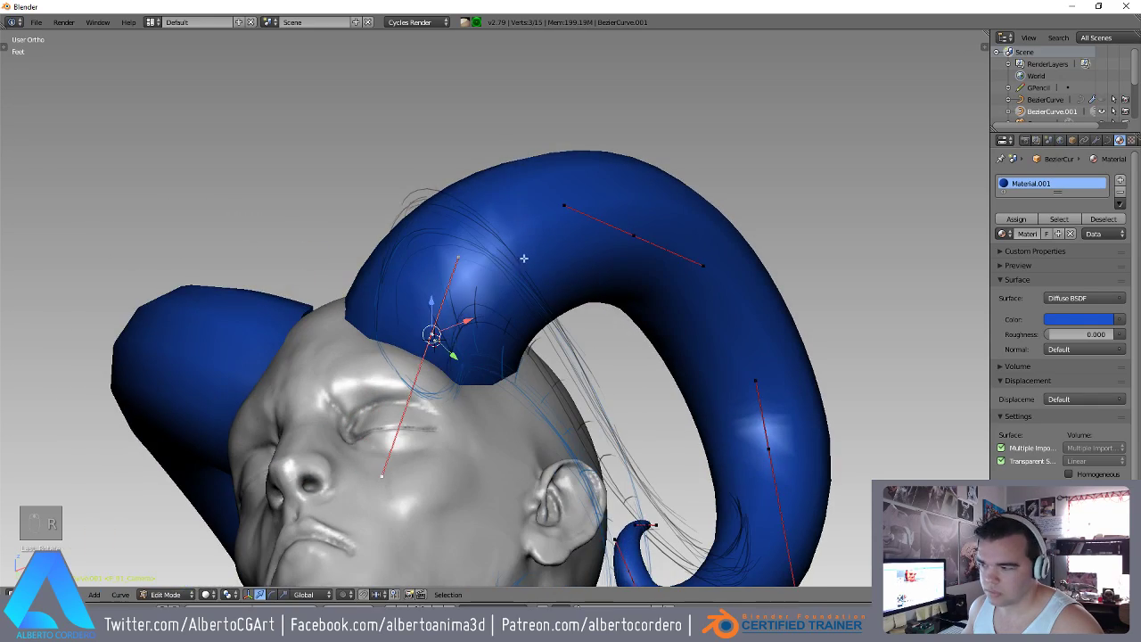
key("alt+s")
key("g")
key("g")
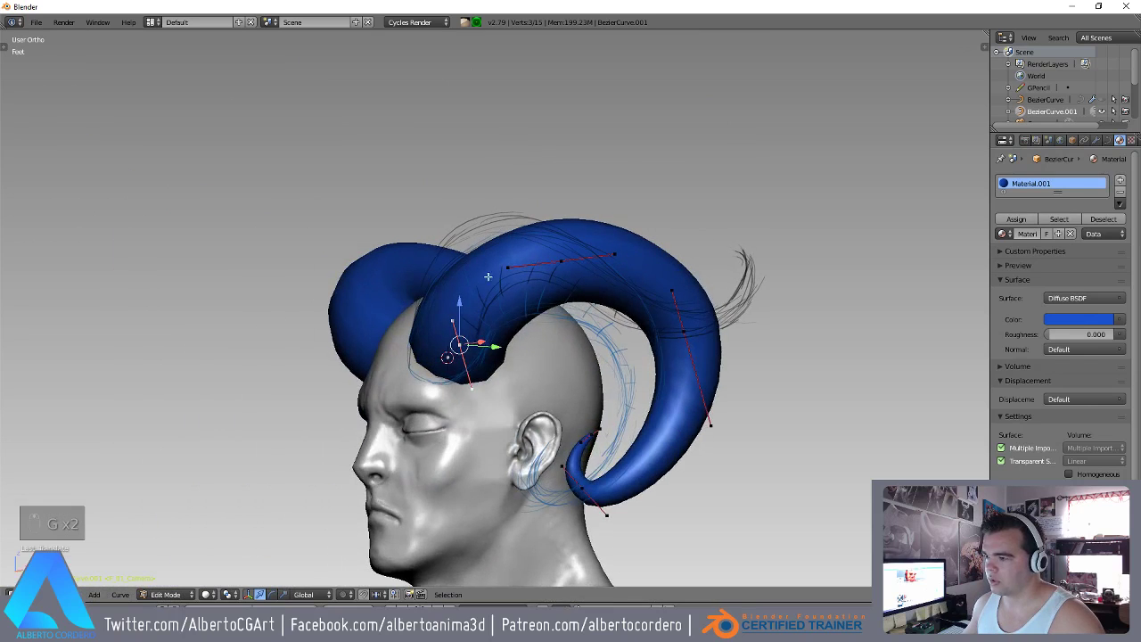
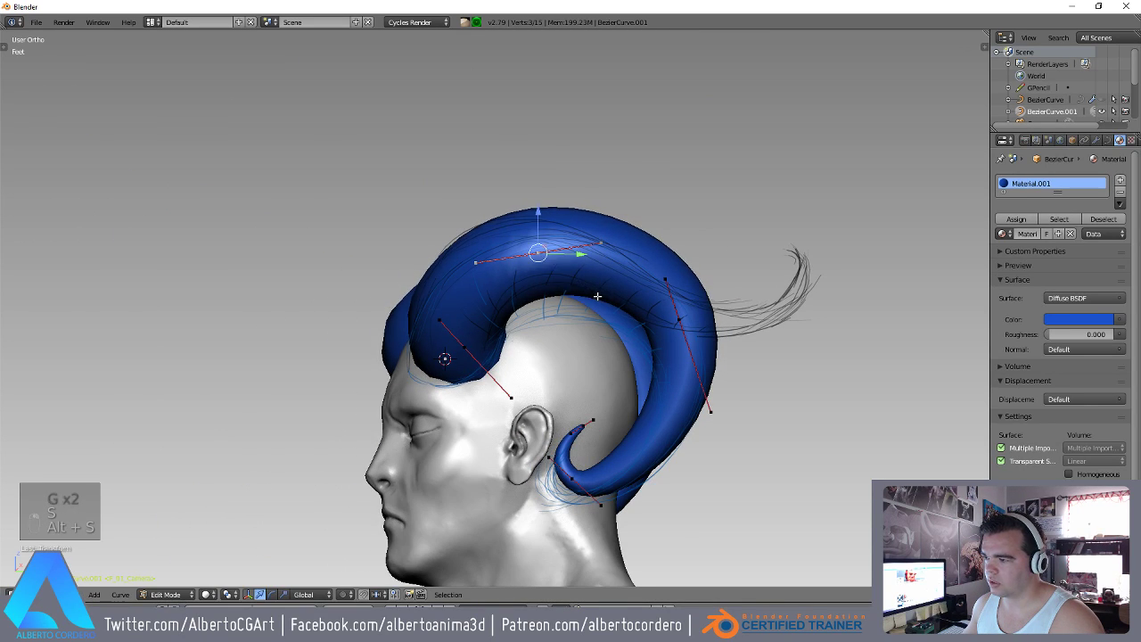
key("g")
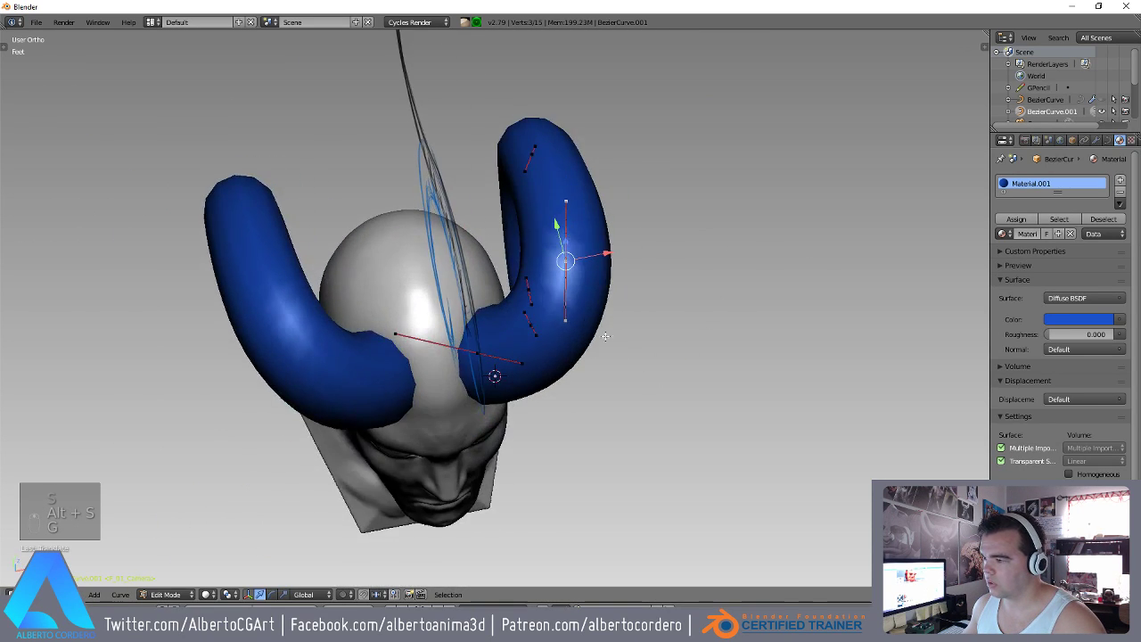
key("g")
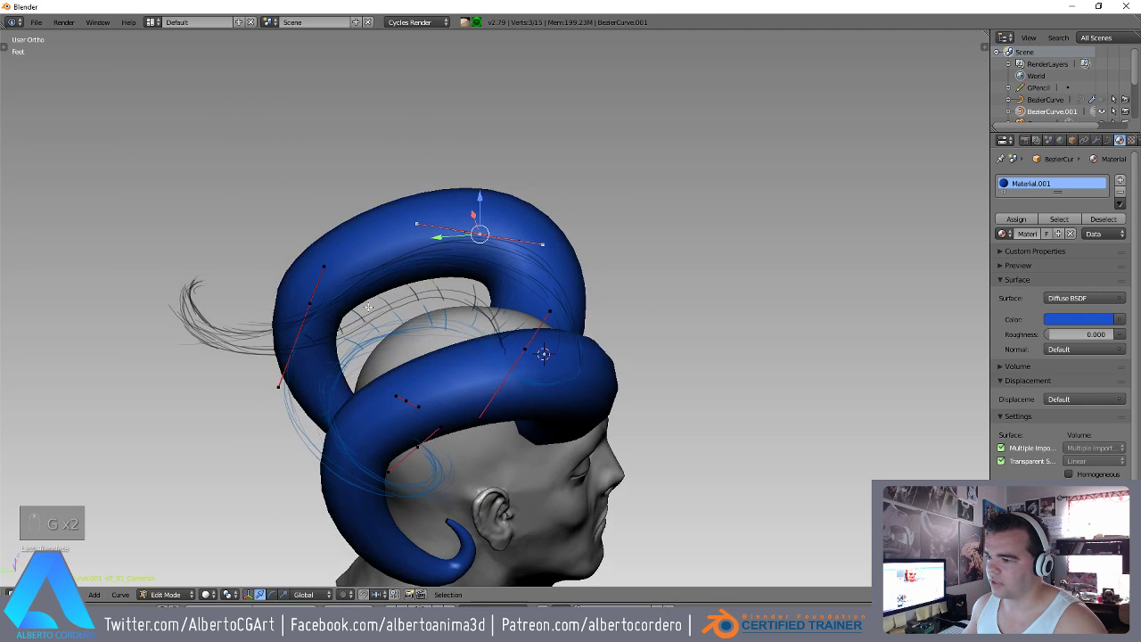
key("s")
key("g")
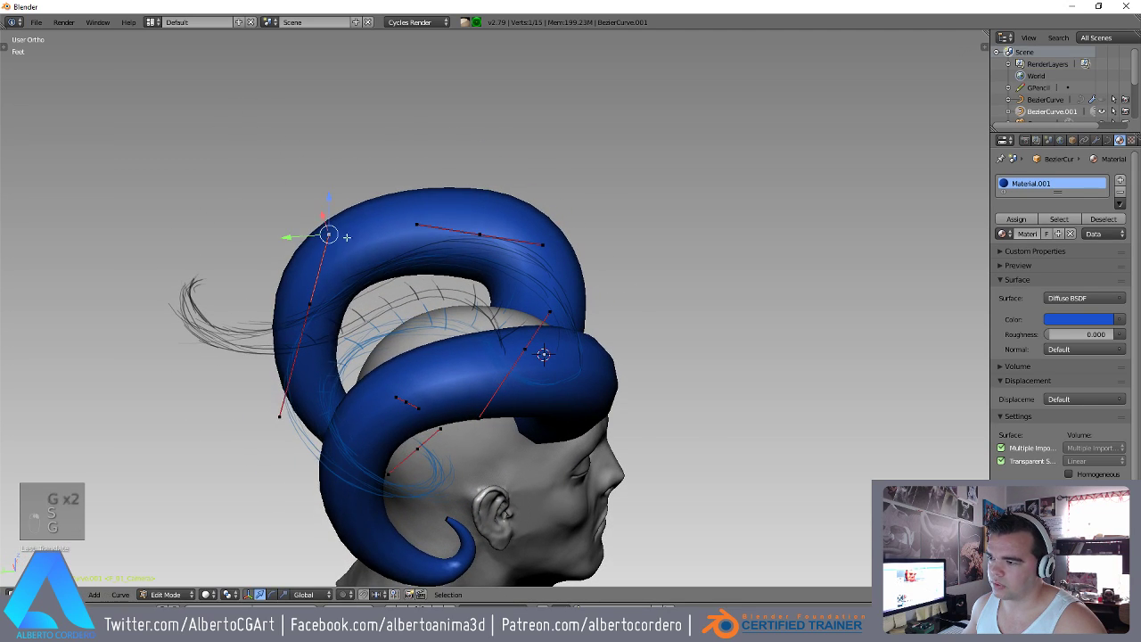
Leave point editing, view from Right Ortho, and unhide the black horn with Alt+H.
key("Tab")
key("KP_3")
key("a")
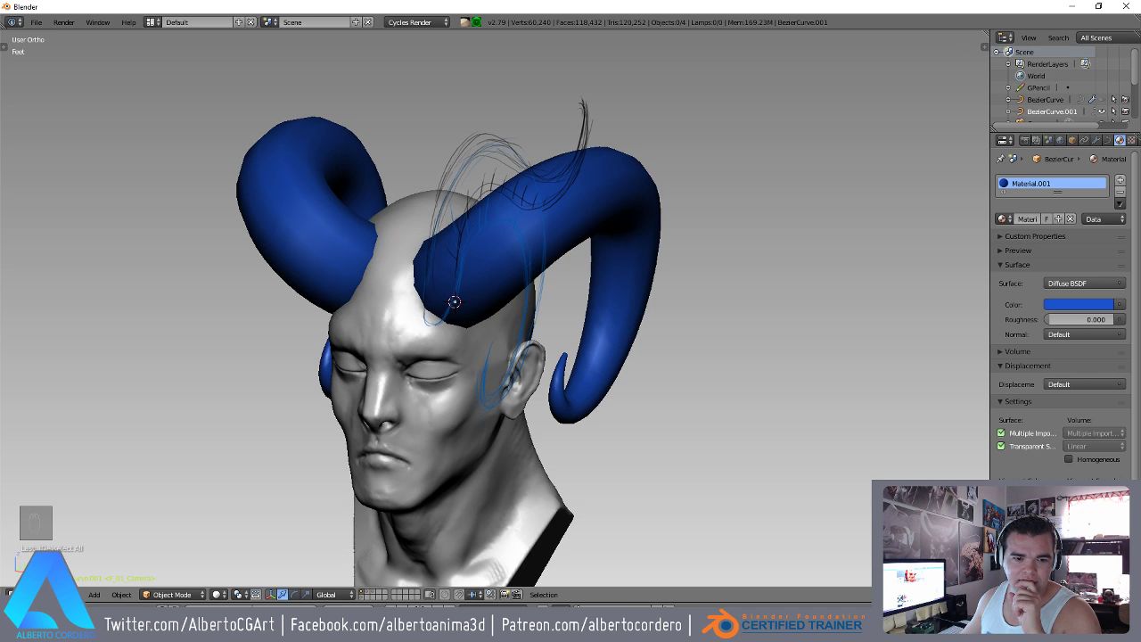
key("KP_3")
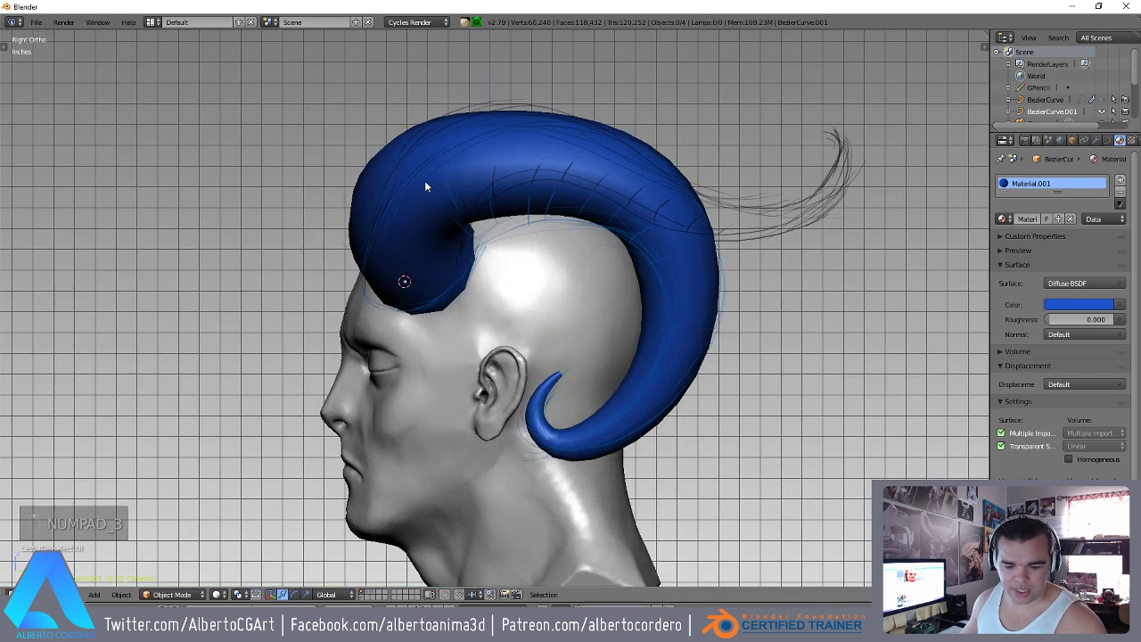
key("alt+h")
Start reshaping the blue horn: move, scale and fatten its control points from the right view.
key("z")
key("z")
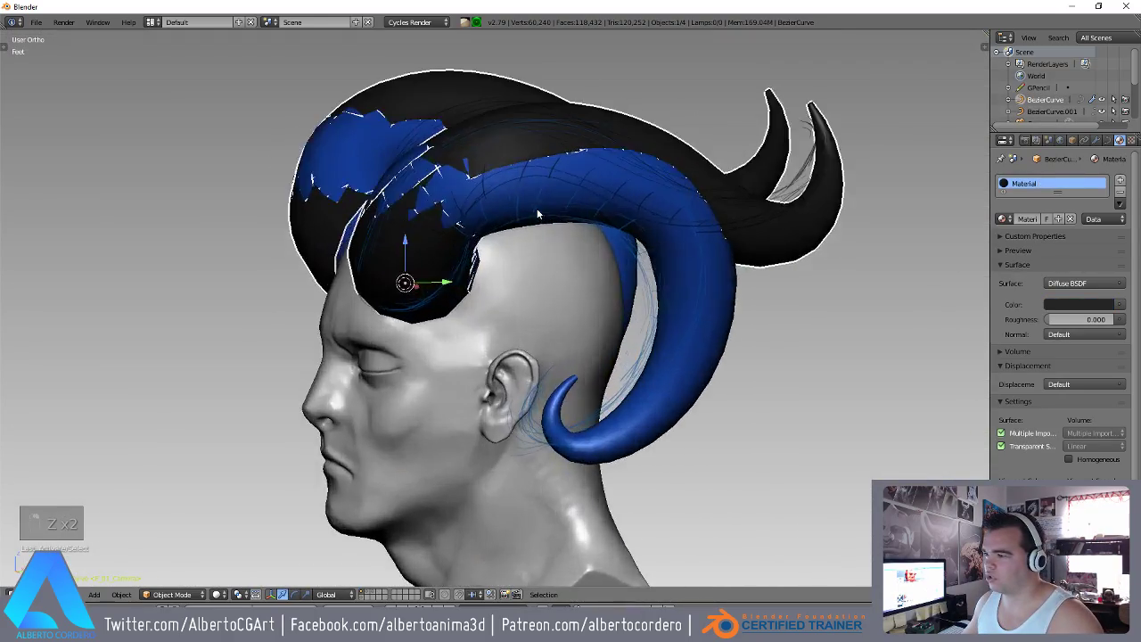
key("Tab")
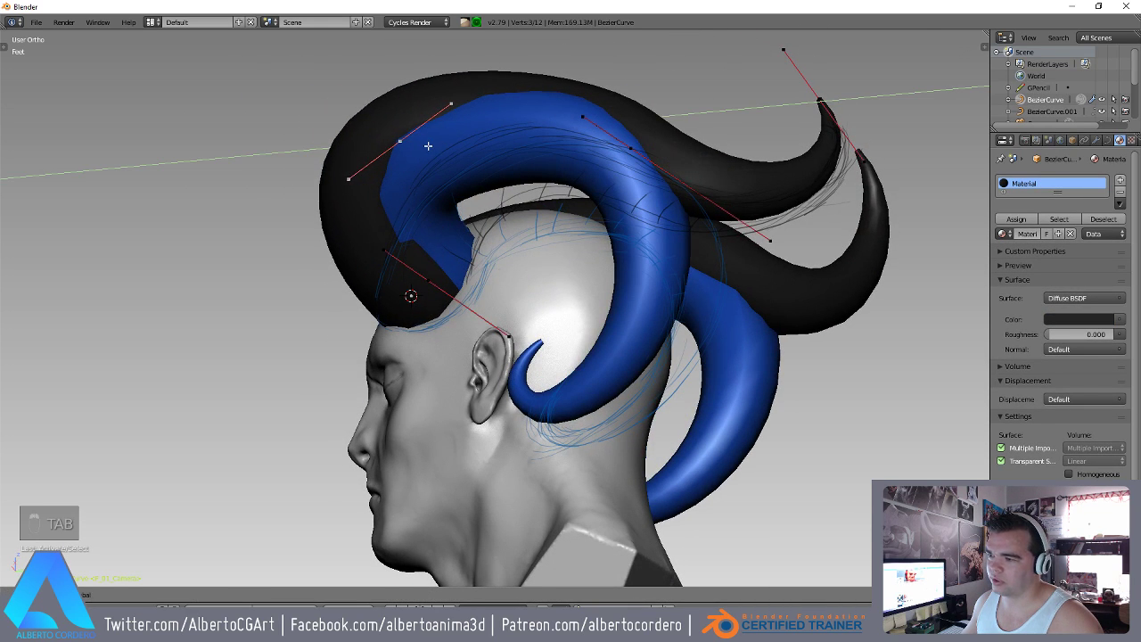
key("KP_3")
key("g")
key("s")
key("s")
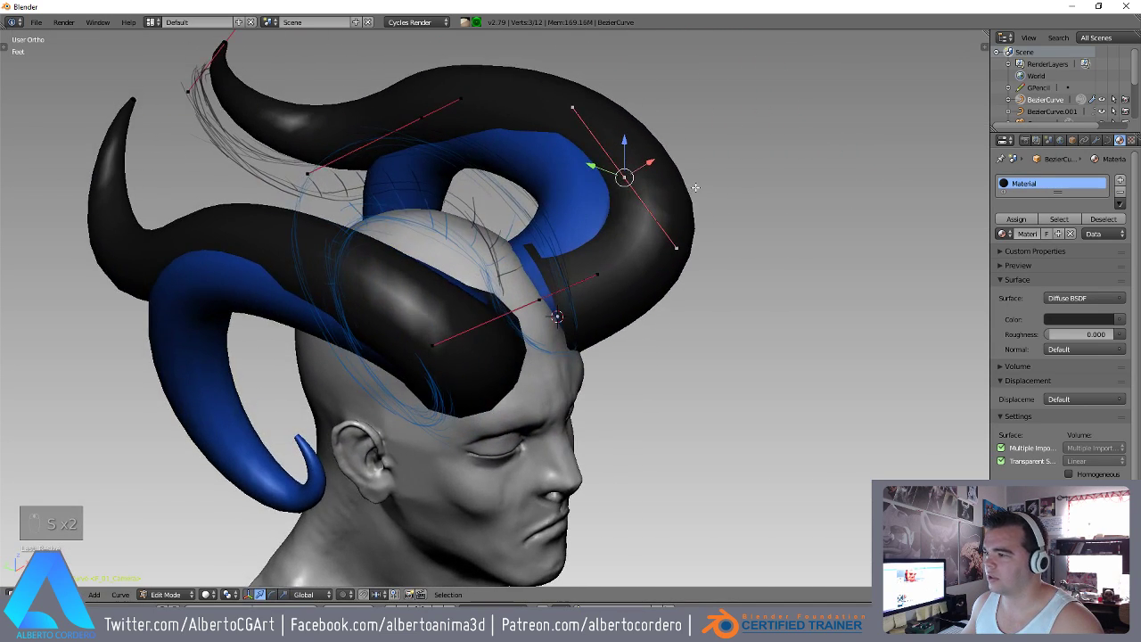
key("g")
key("alt+s")
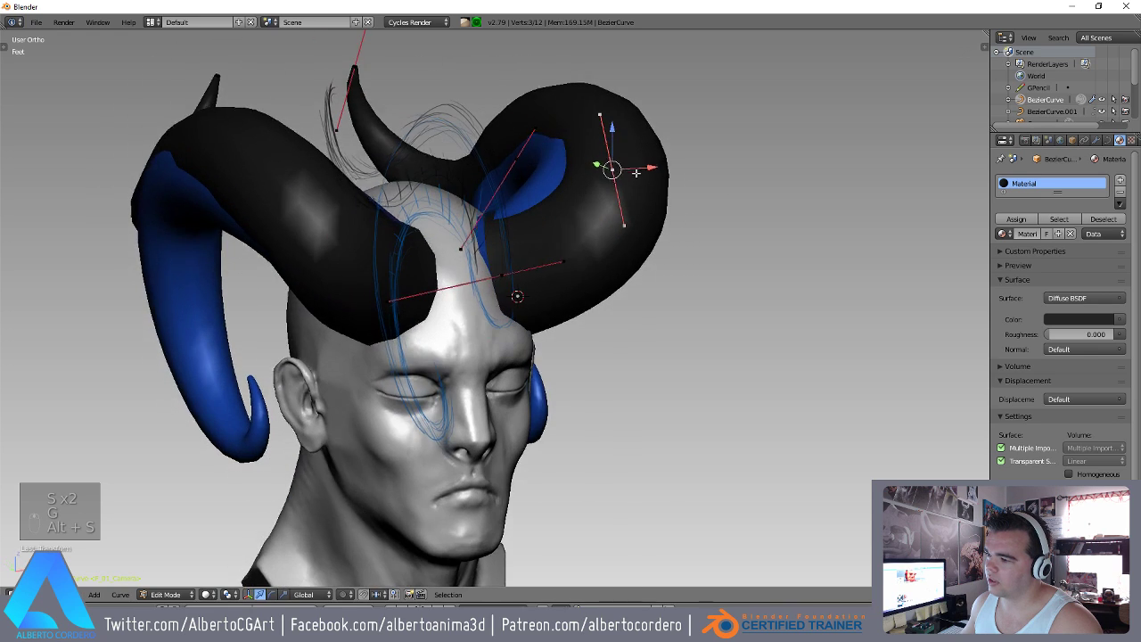
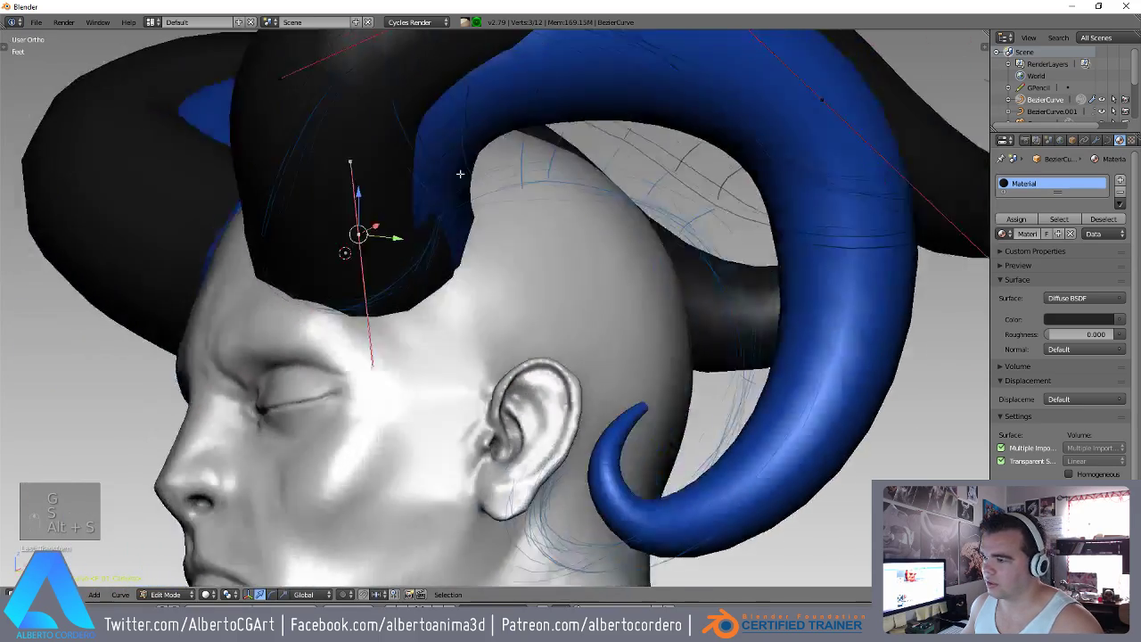
key("alt+s")
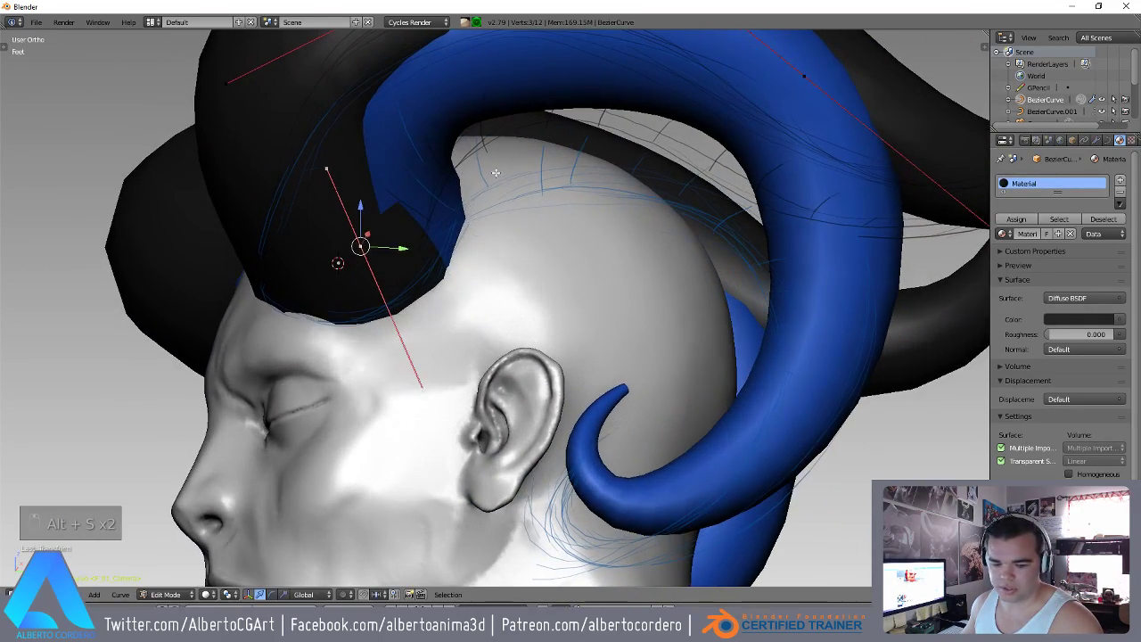
Move, rotate and scale further points so the horn arcs over the head, leaving point editing.
key("g")
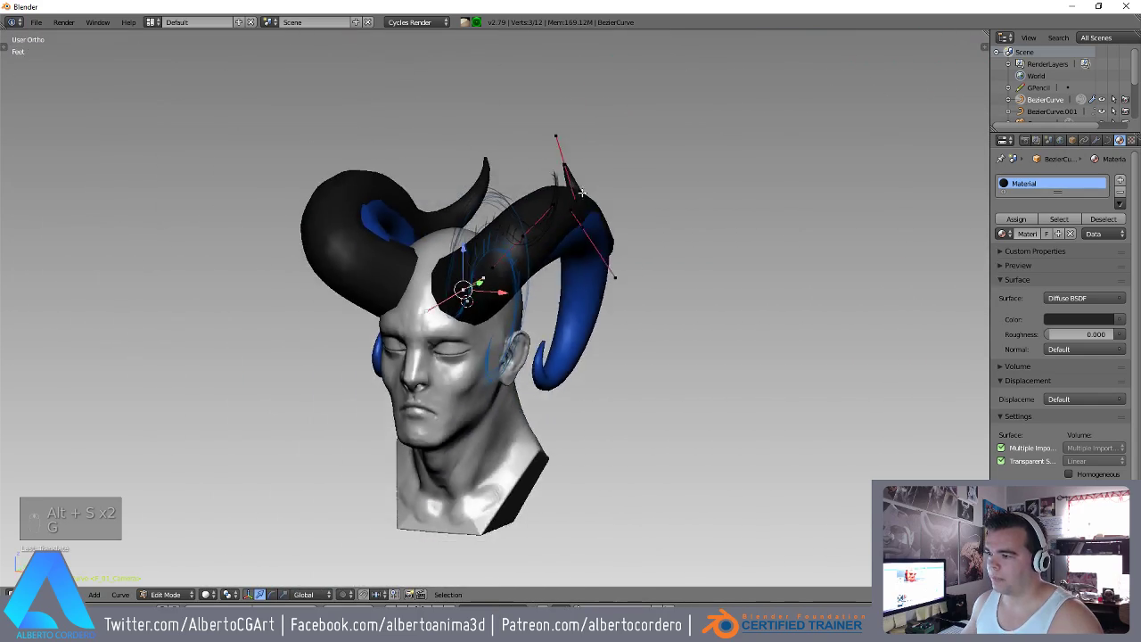
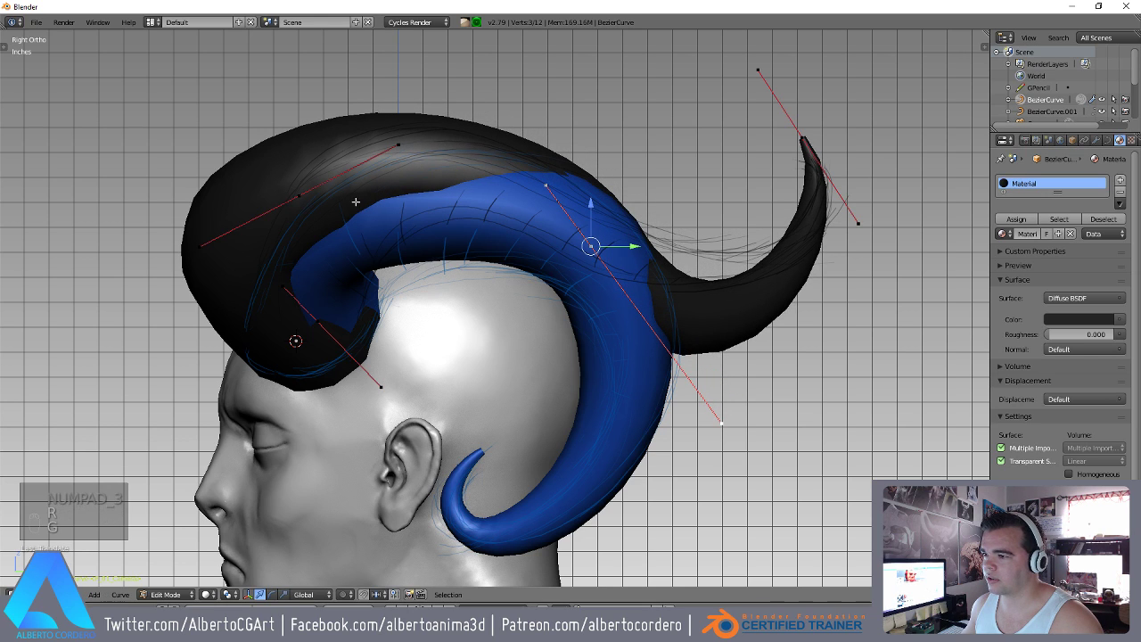
key("g")
key("s")
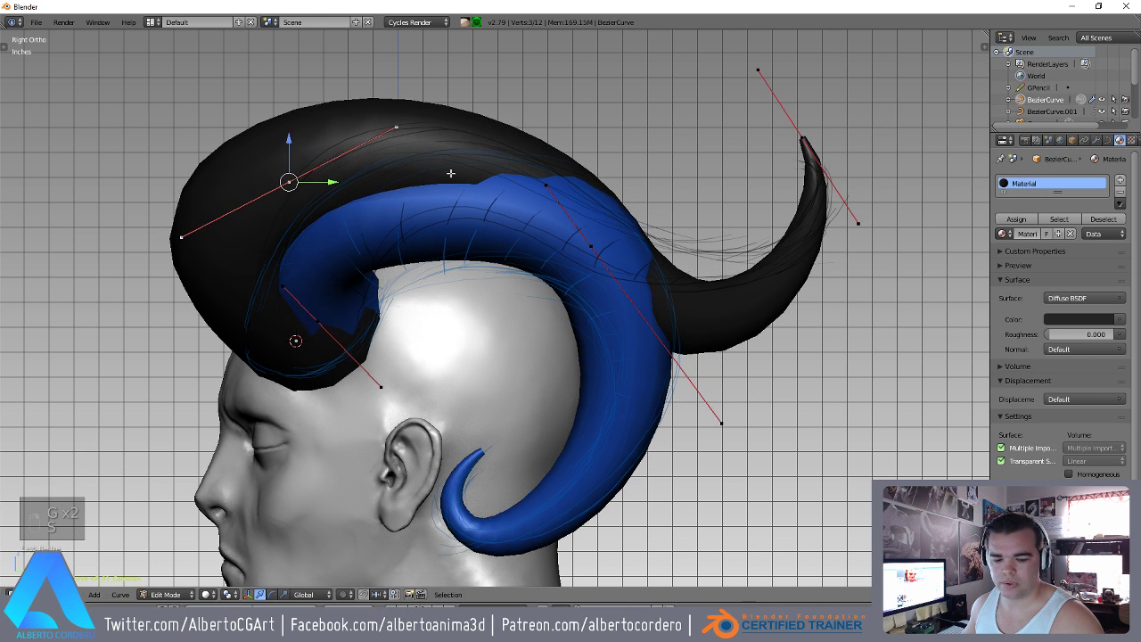
key("r")
key("g")
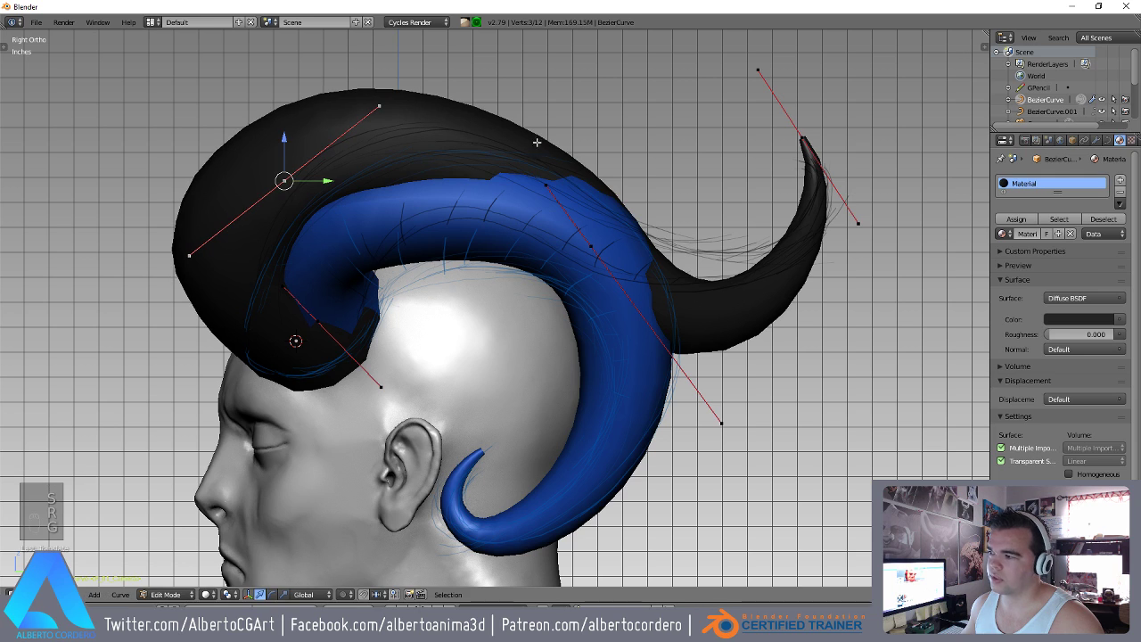
key("s")
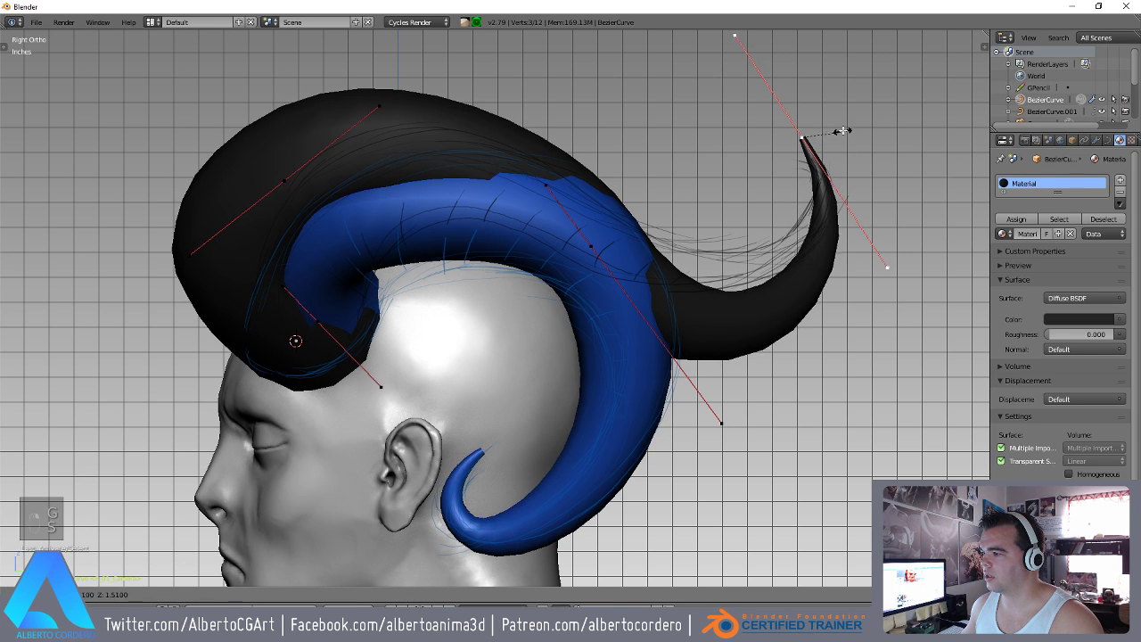
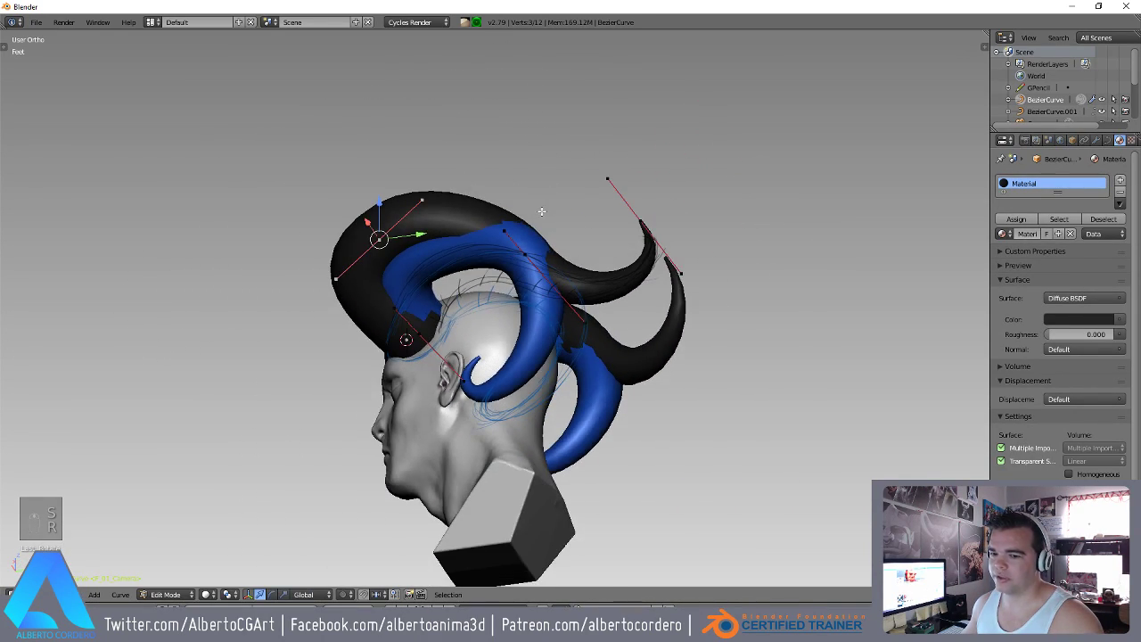
key("Tab")
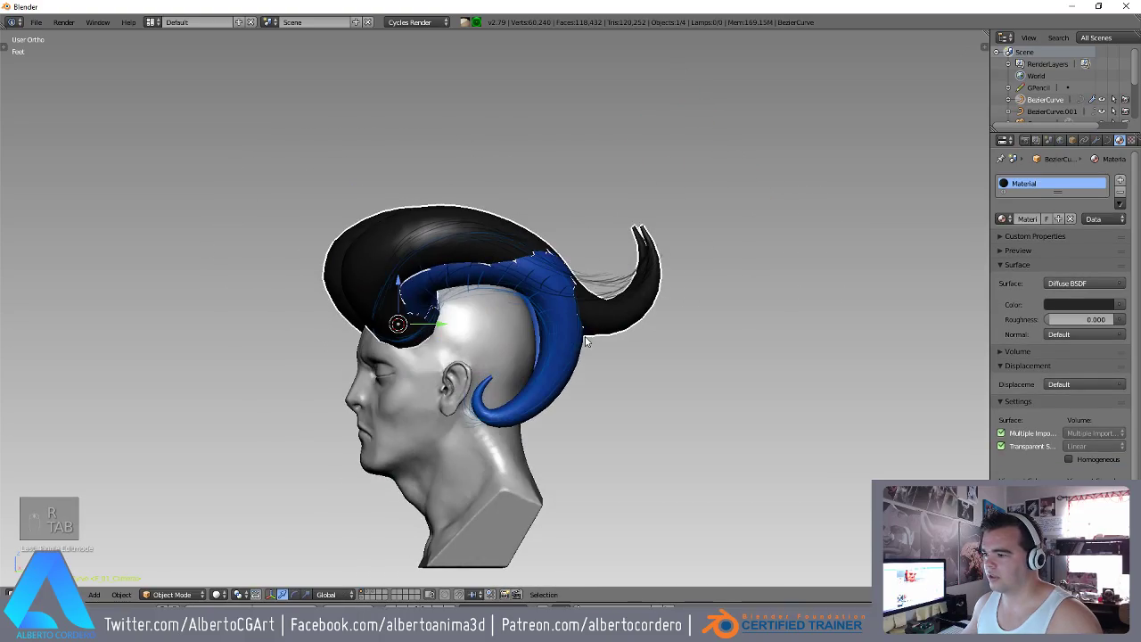
Re-enter point editing in wireframe from the side and hide part of the selection.
key("KP_3")
key("Tab")
key("z")
key("z")
key("Tab")
key("h")
key("Tab")
key("z")
key("z")
Adjust point radii with Shrink/Fatten and rotate points to taper the curling tip.
key("alt+s")
key("r")
key("r")
key("s")
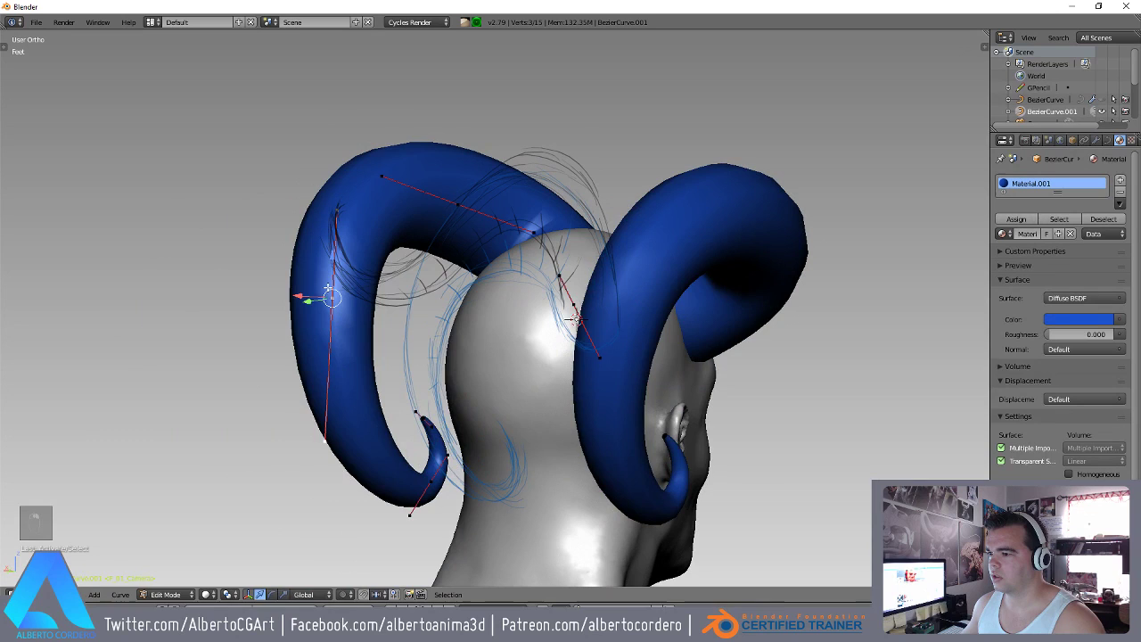
key("alt+s")
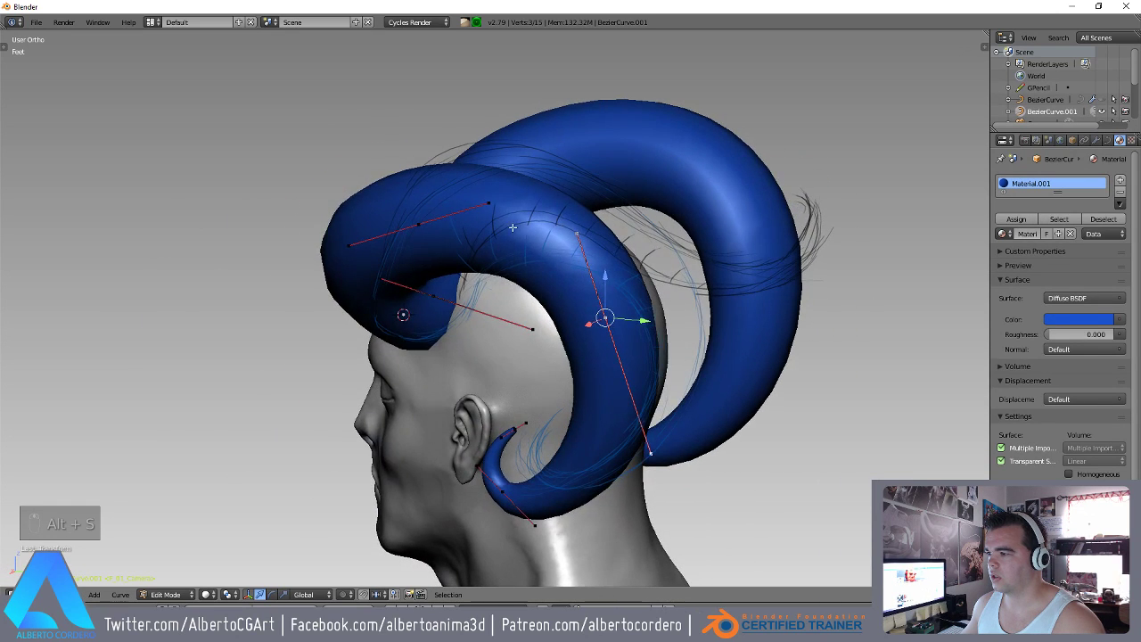
key("alt+s")
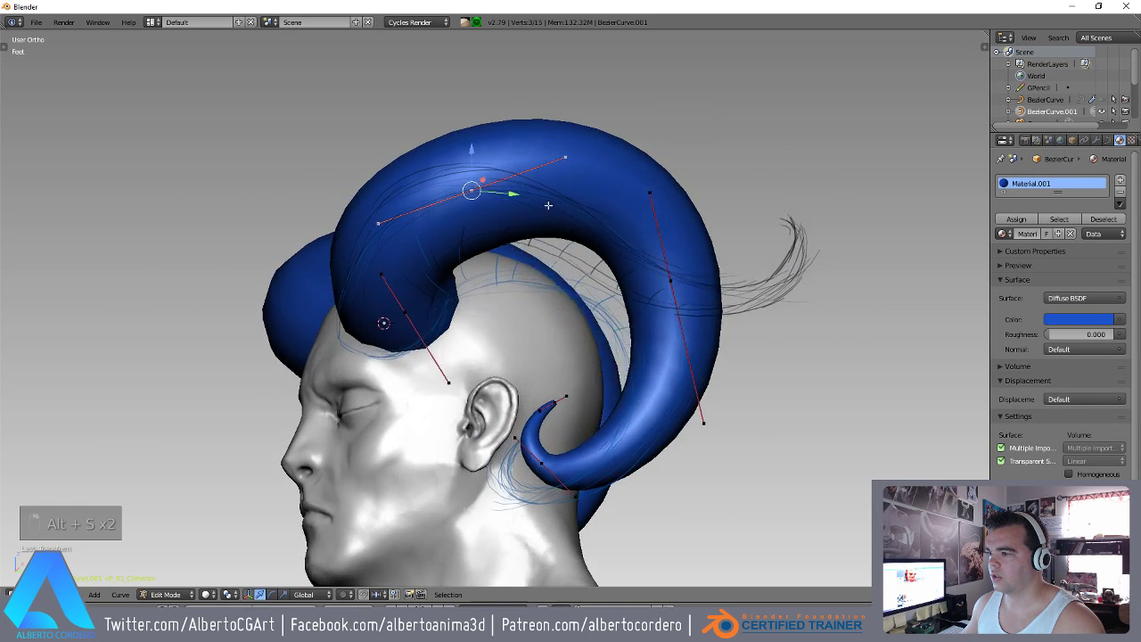
key("alt+s")
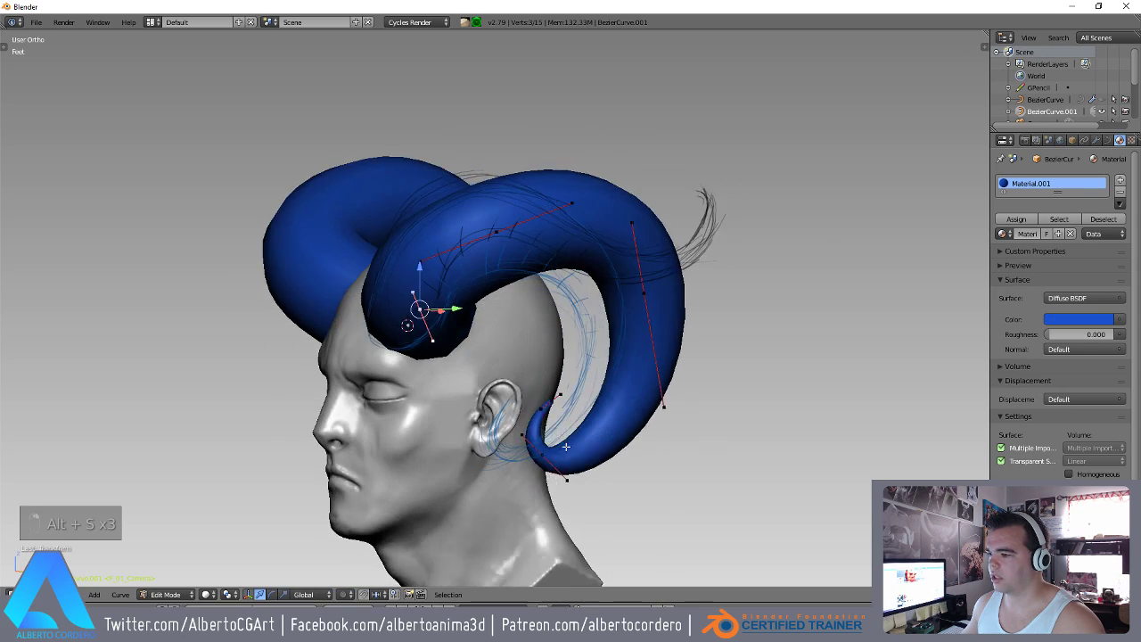
Check front and side views in shaded mode and nudge the tip's scale and position.
key("KP_1")
key("KP_3")
key("KP_3")
key("z")
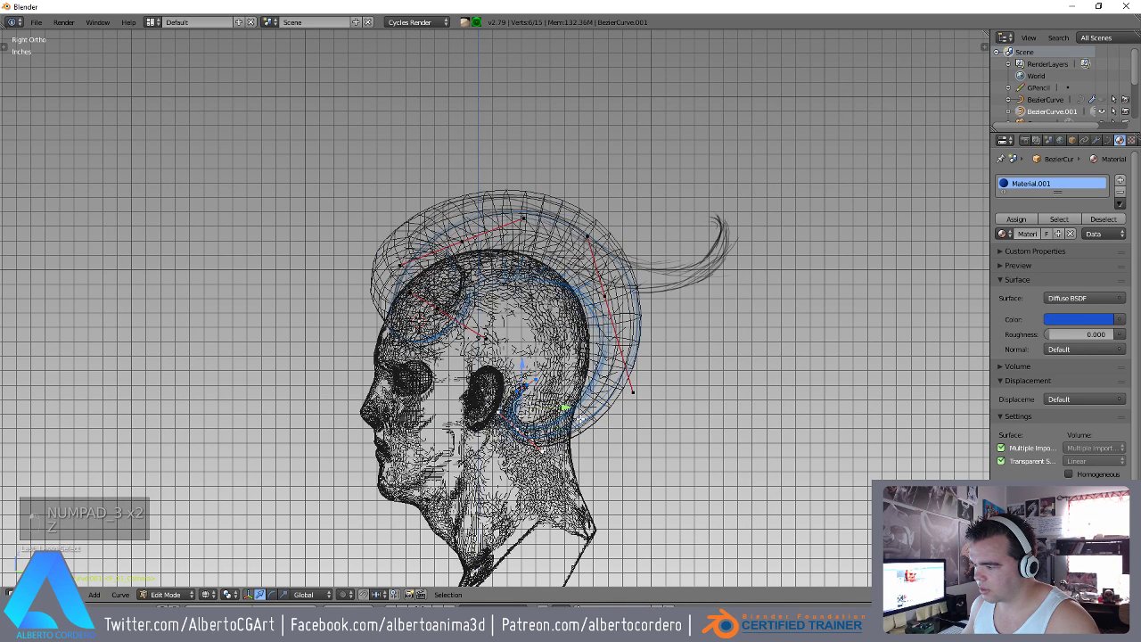
key("z")
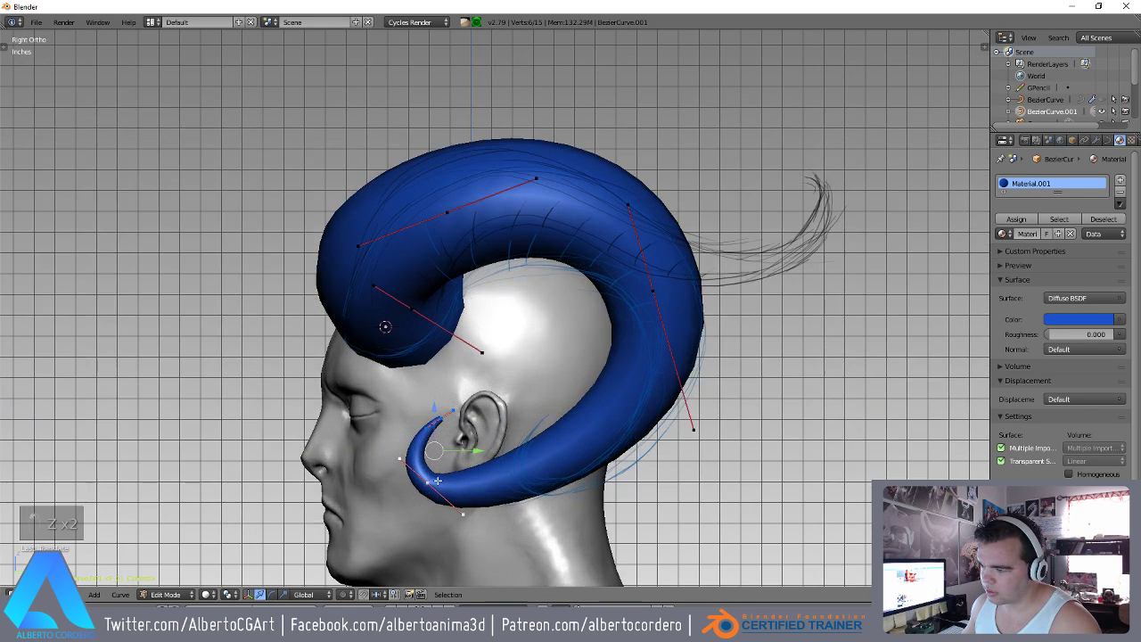
key("s")
key("g")
Curl the hooked tip down behind the ear pointing forward and leave point editing.
key("s")
key("alt+s")
key("r")
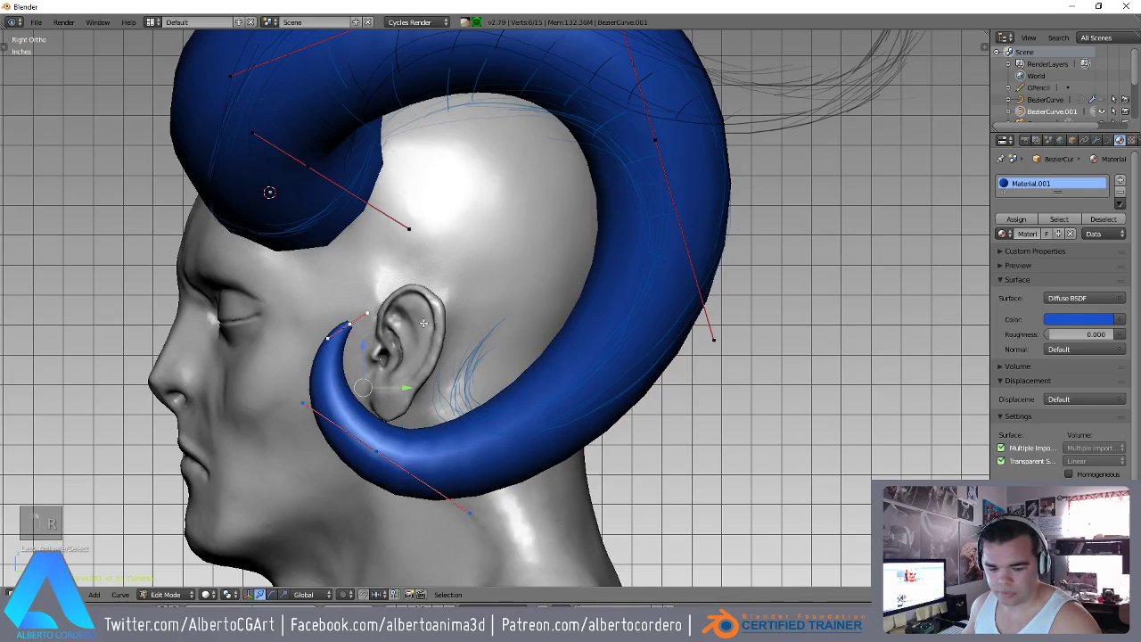
key("g")
key("3")
key("z")
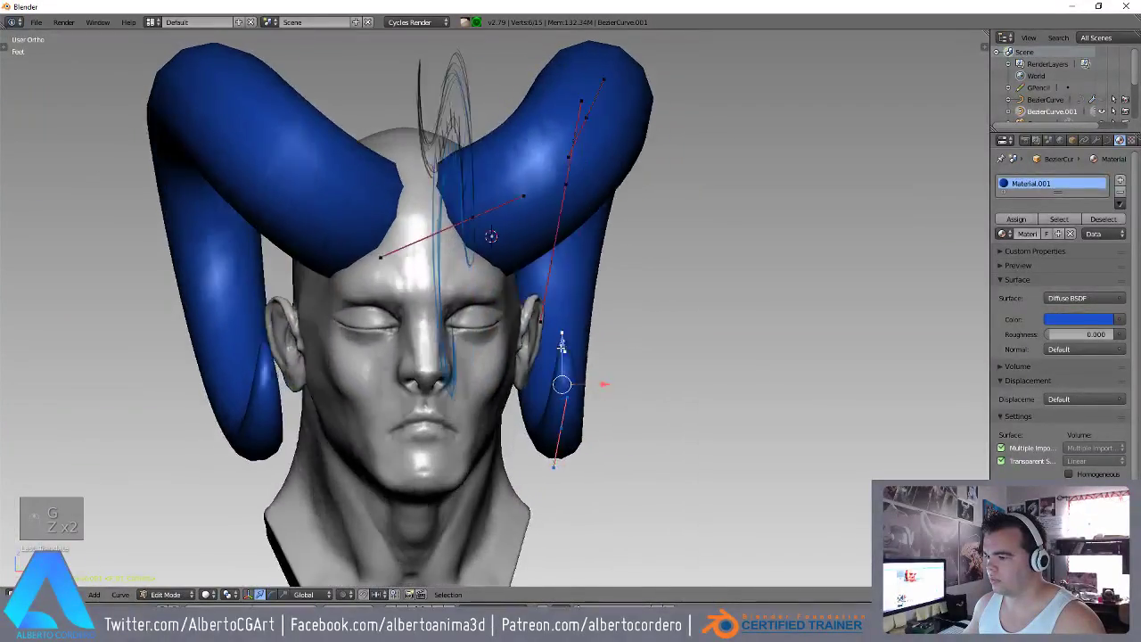
key("Tab")
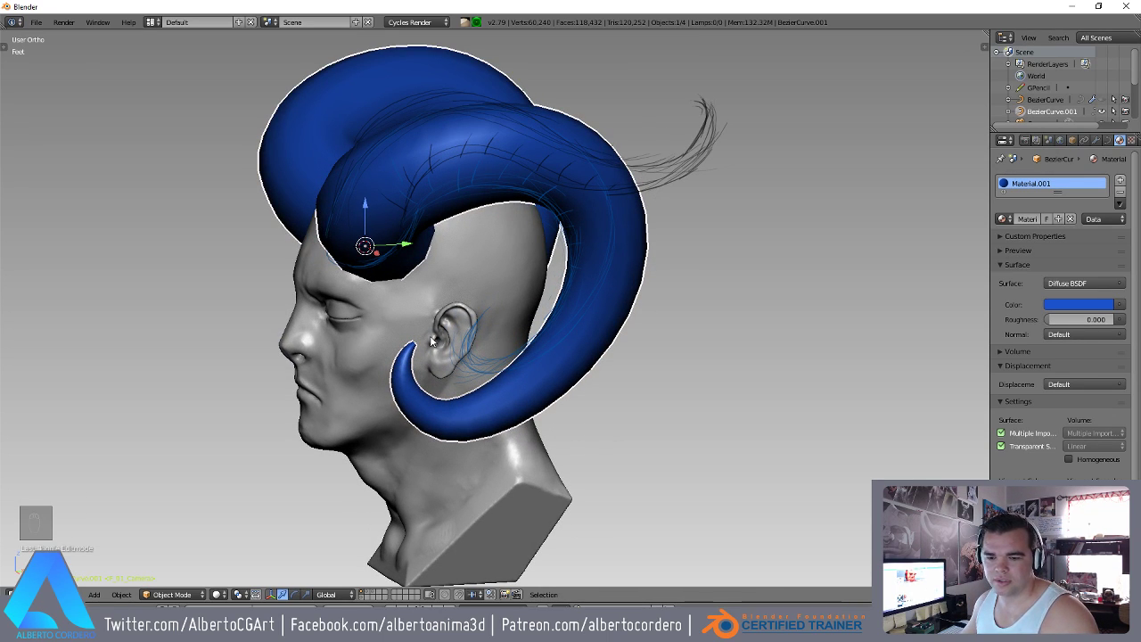
Reveal the hidden black horn, then isolate it by hiding the head and blue horn.
key("alt+h")
key("a")
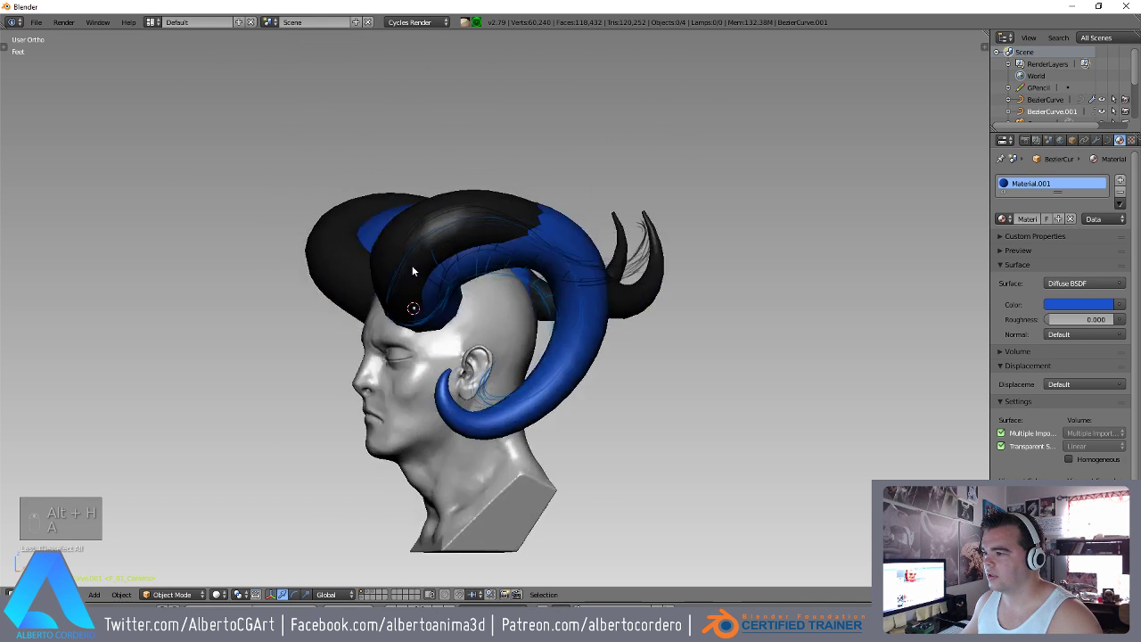
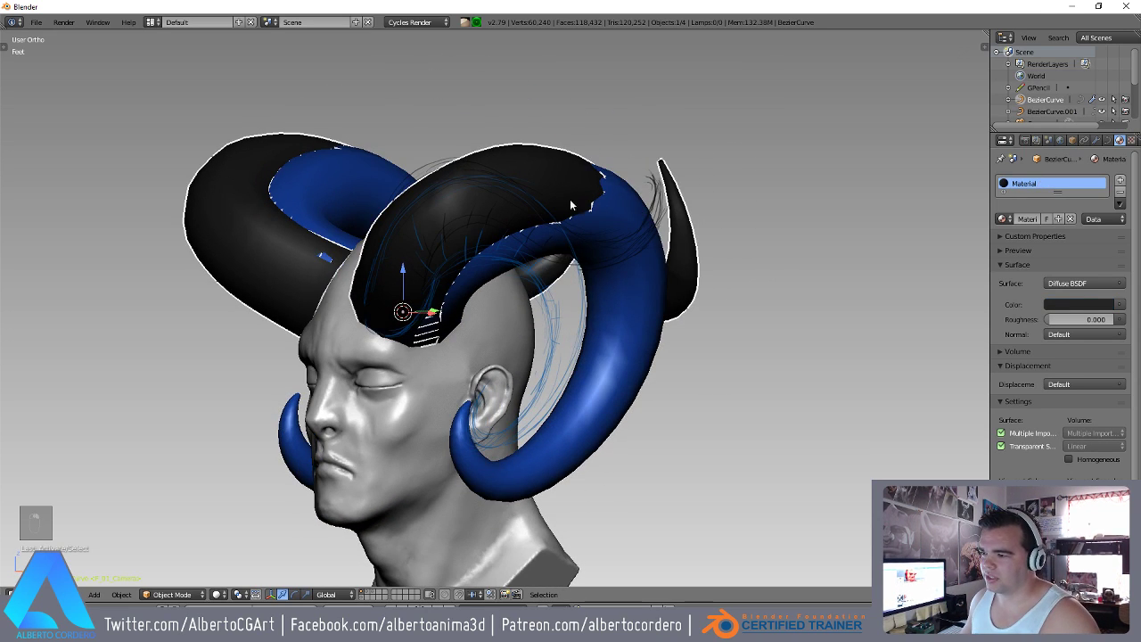
key("shift+h")
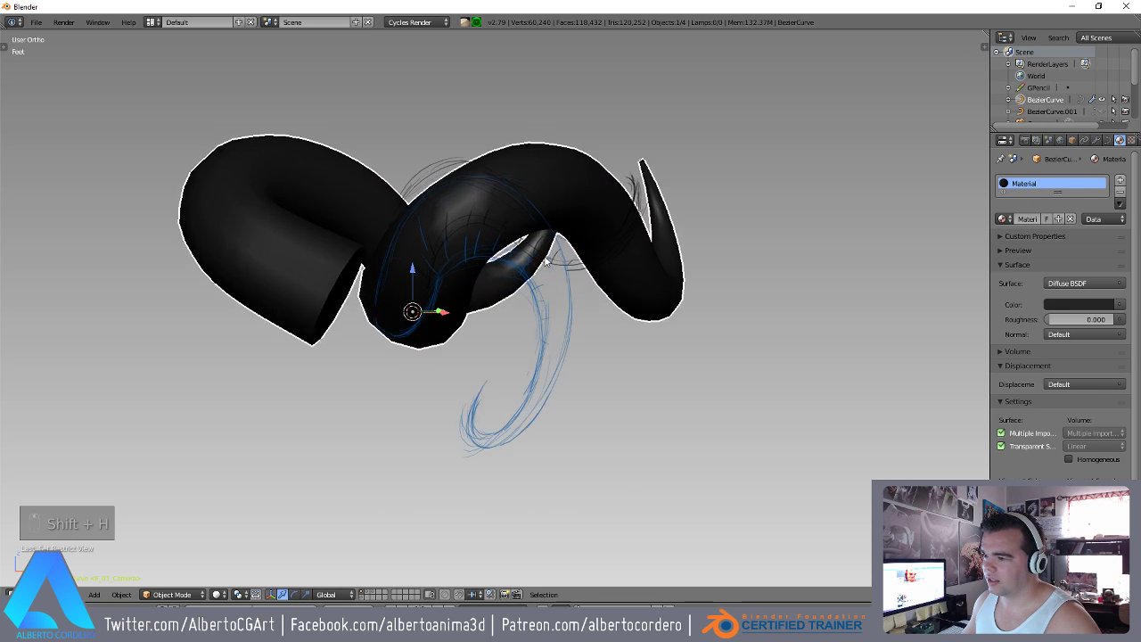
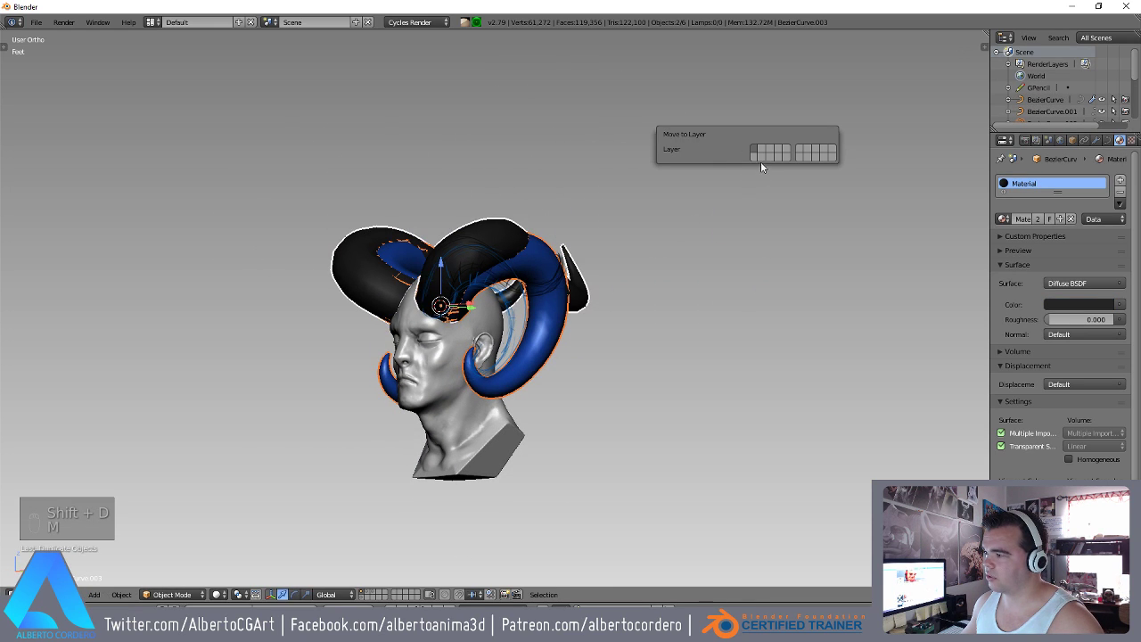
Move and rotate the blue horn's points so it sweeps wider around the back and sides beneath the black horn.
key("Tab")
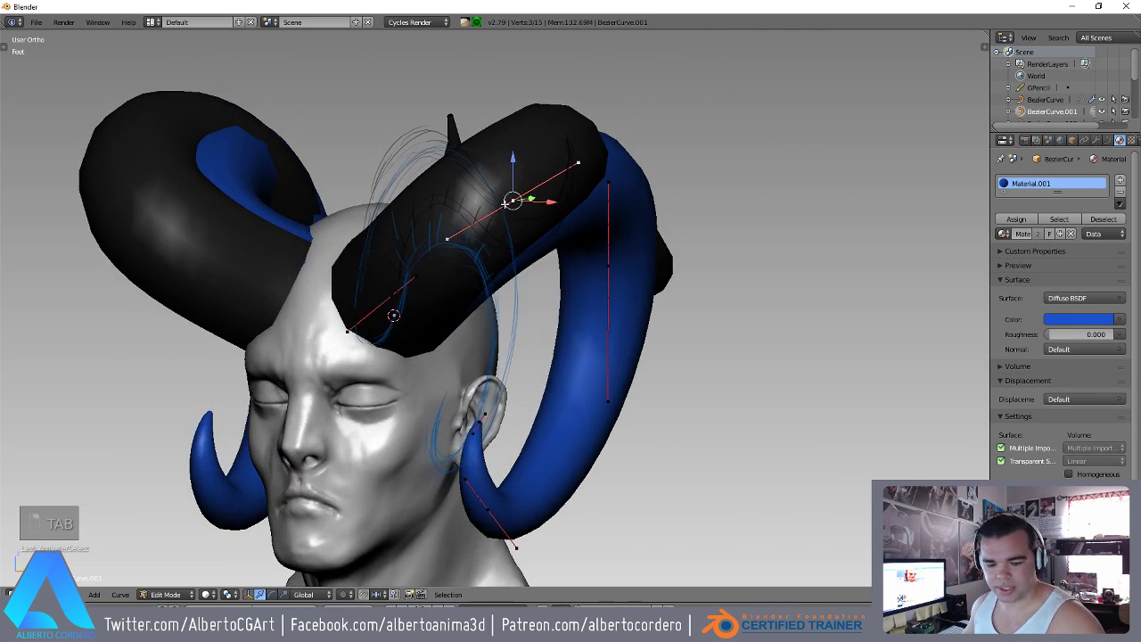
key("g")
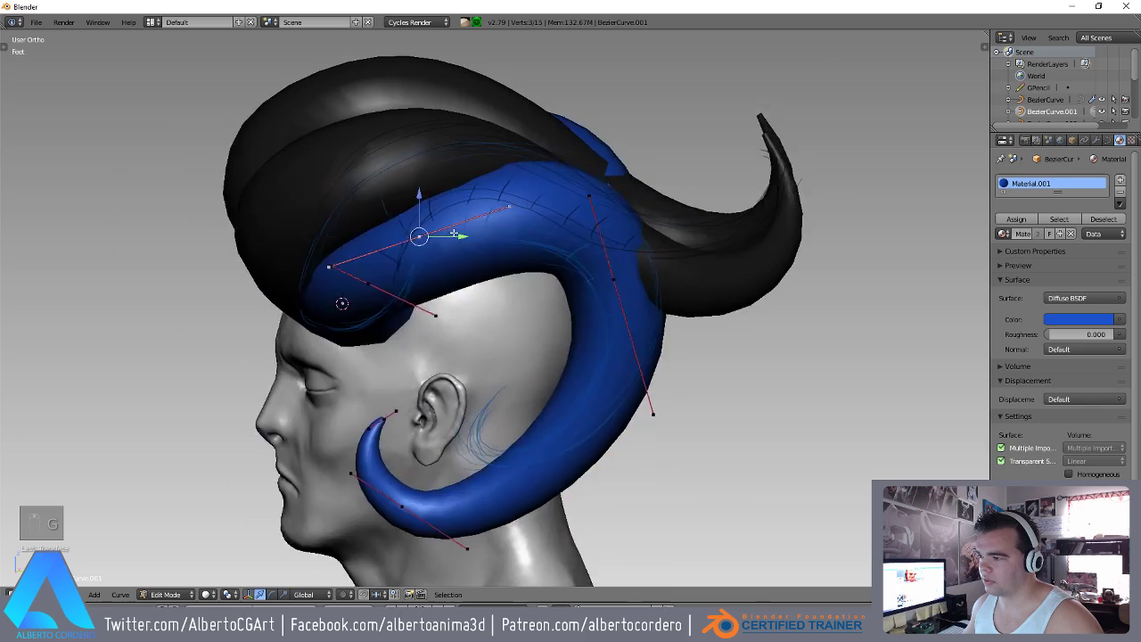
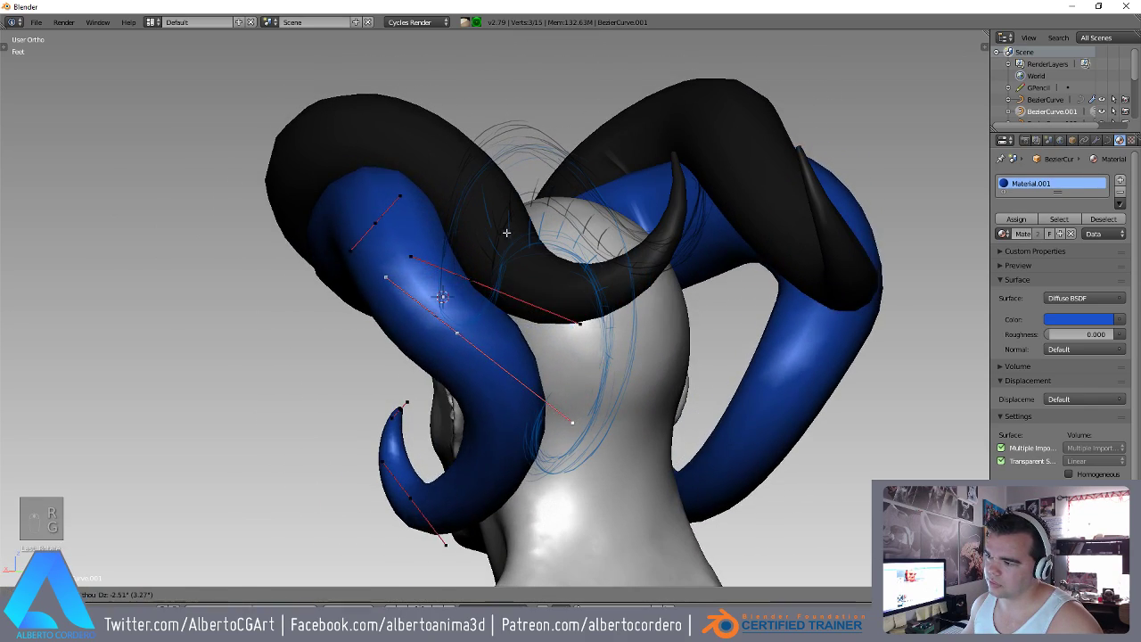
key("r")
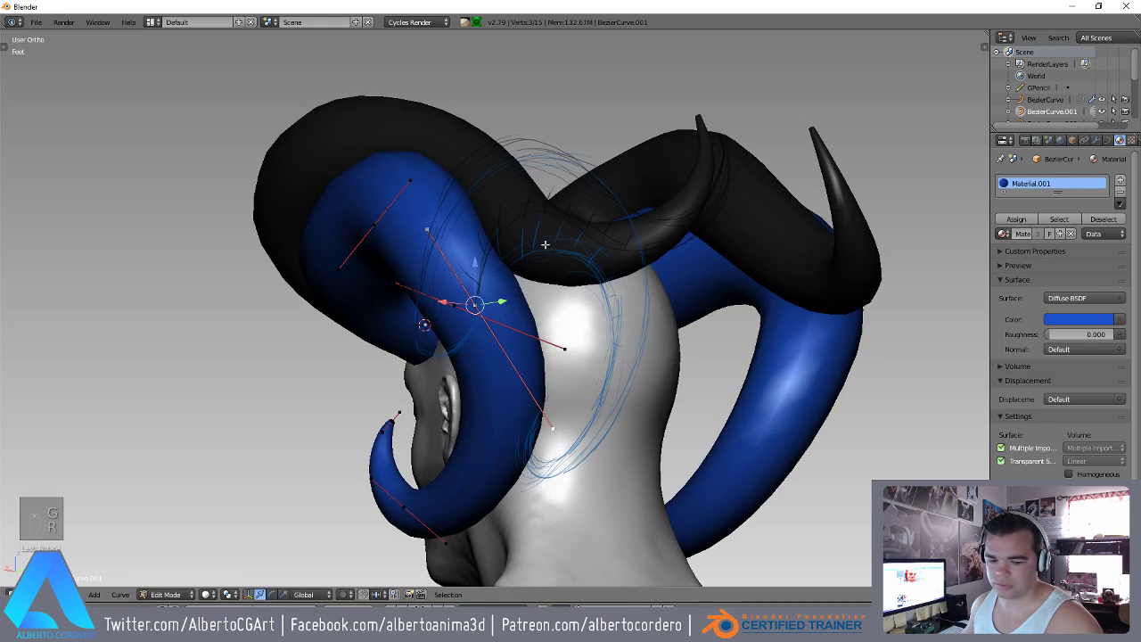
key("g")
key("g")
key("r")
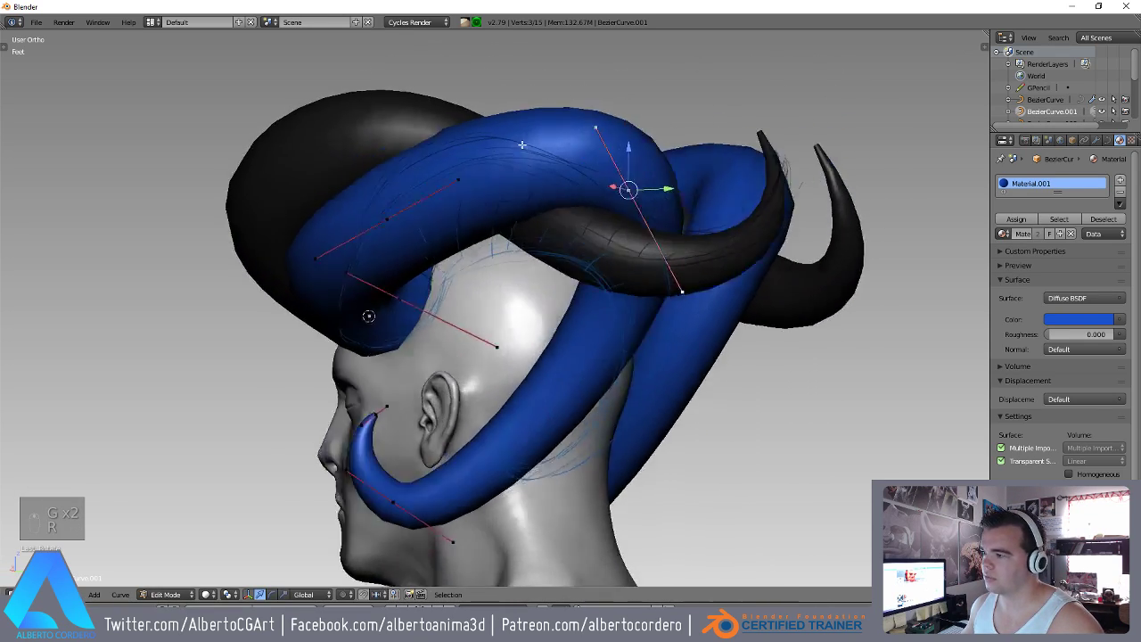
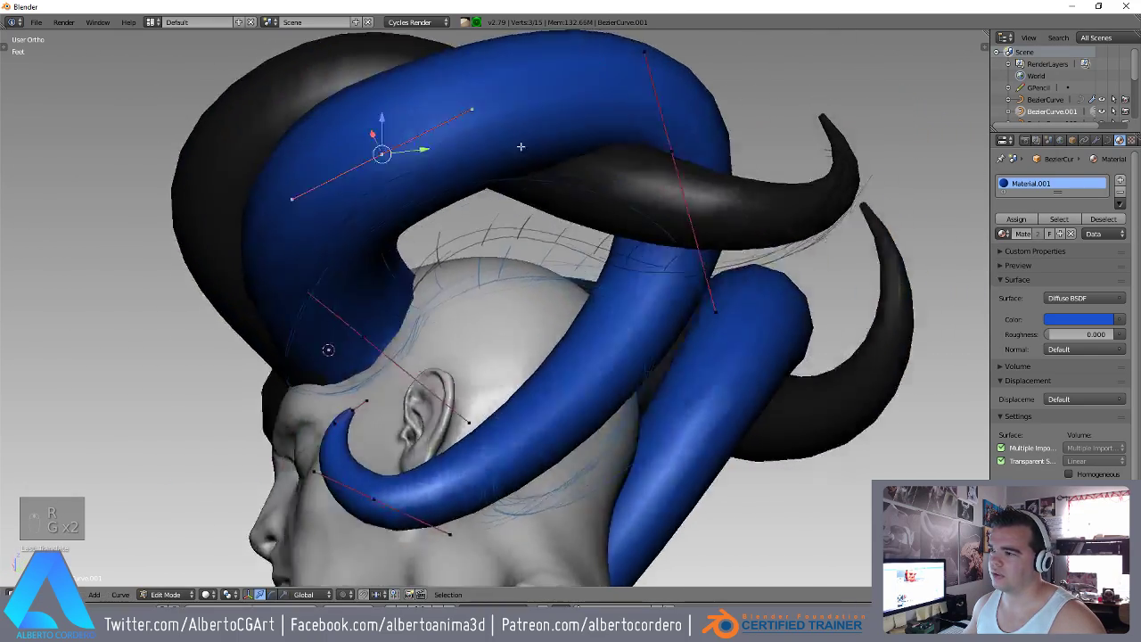
key("g")
key("g")
key("Tab")
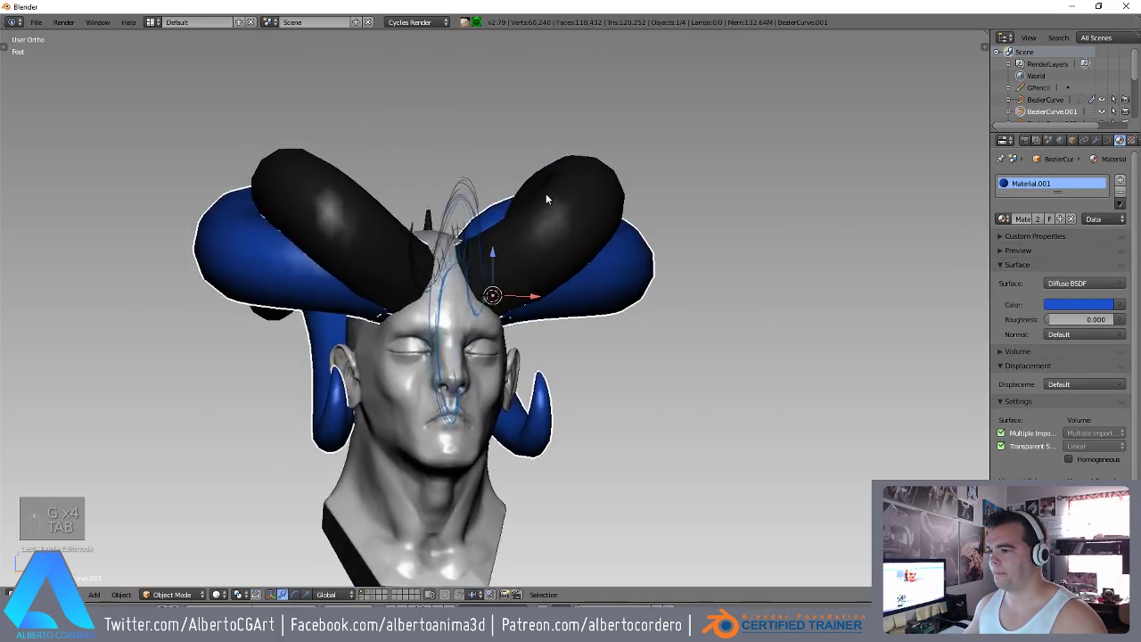
Edit the first horn curve, moving its control points into a better arc.
key("a")
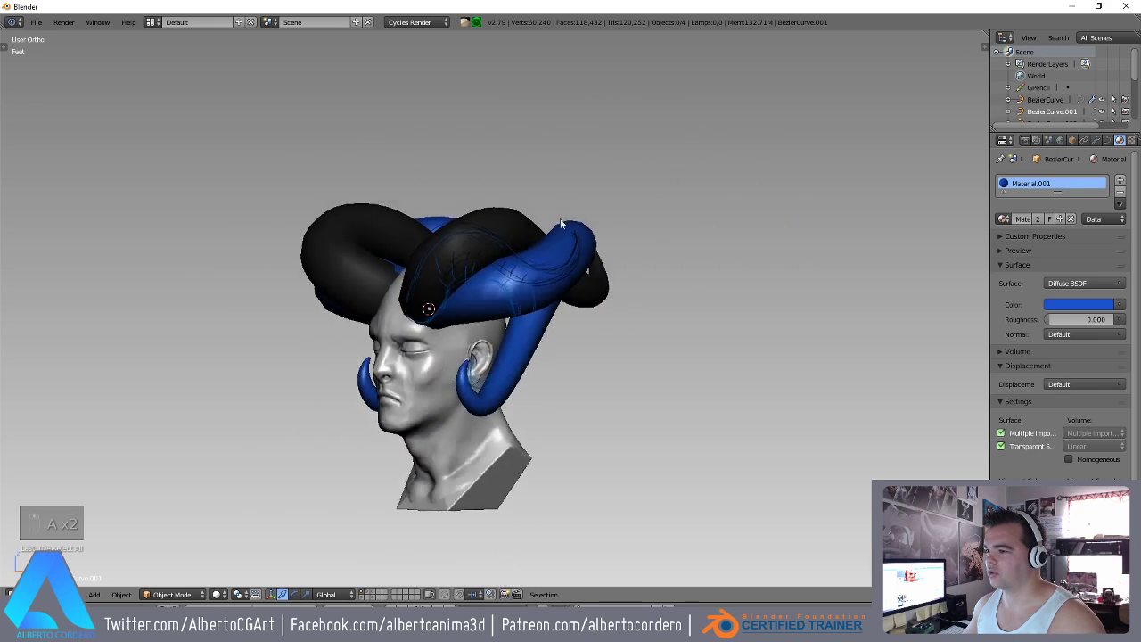
key("Tab")
key("g")
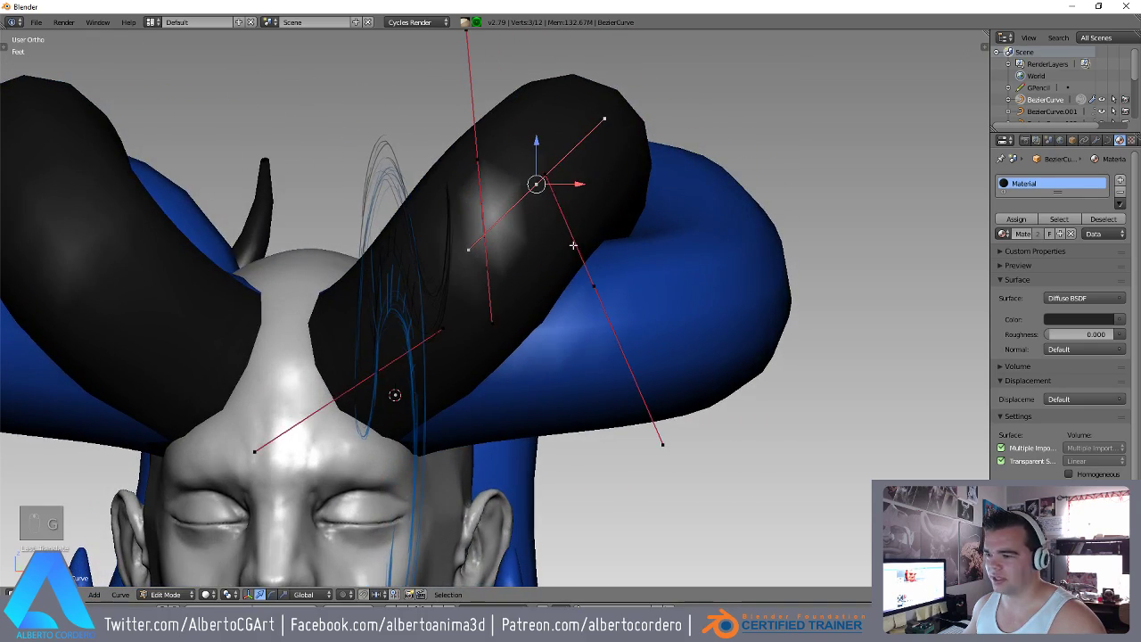
key("g")
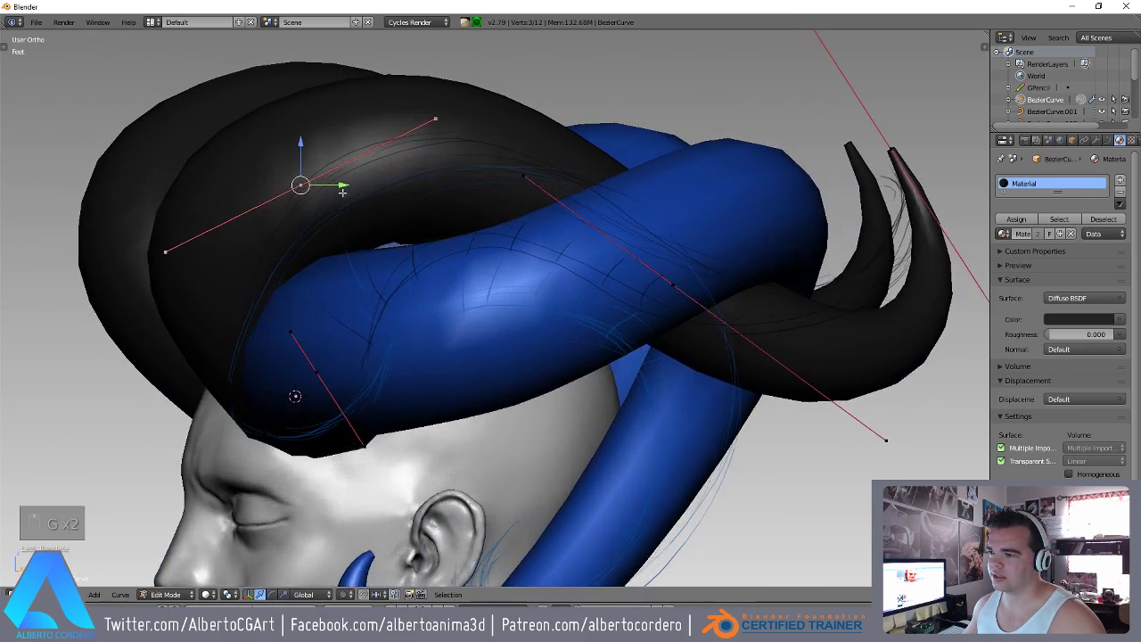
key("Tab")
key("Tab")
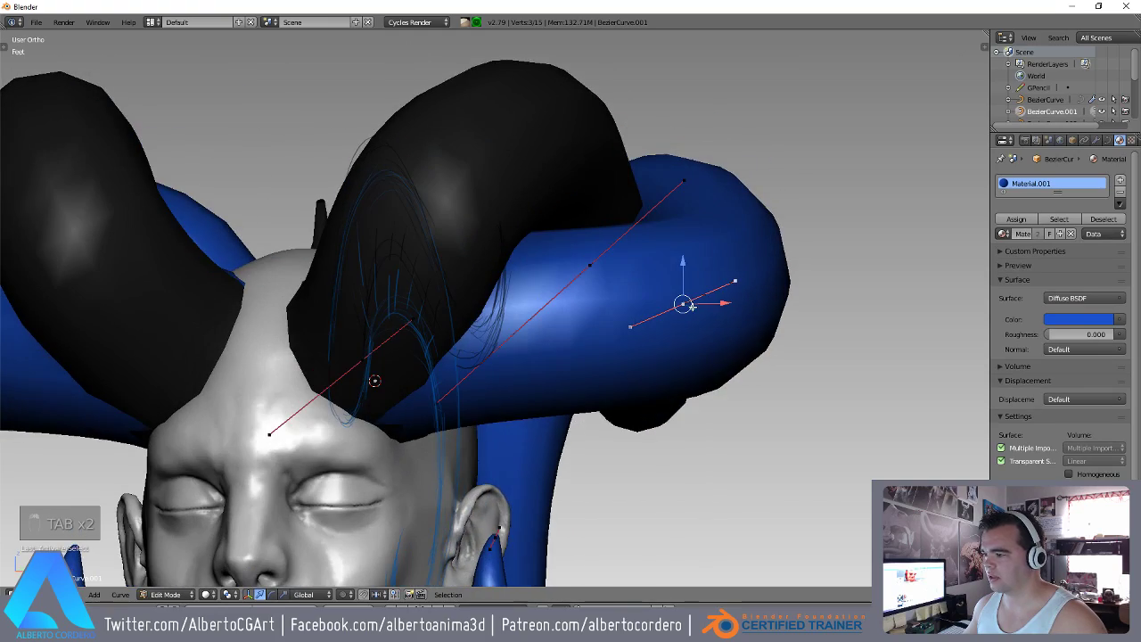
Move, scale, rotate and fatten points on the other curve so the blue horn arcs over the black one.
key("g")
key("s")
key("r")
key("g")
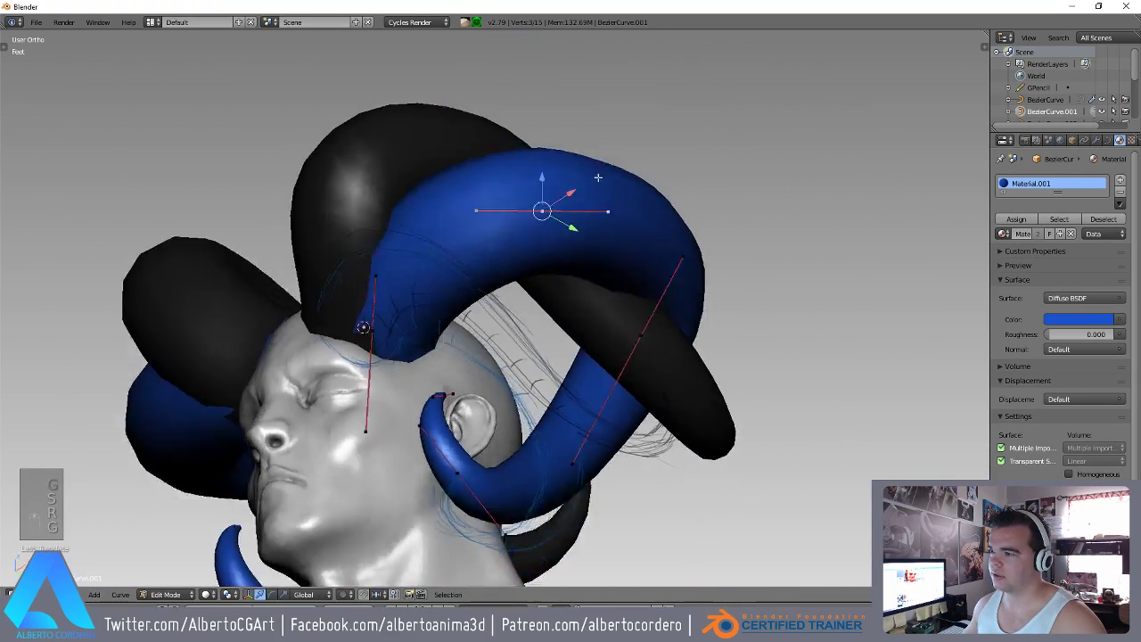
key("alt+s")
key("Tab")
key("Tab")
Adjust radius and reposition the tip so it curls under the ear, then leave point editing.
key("alt+s")
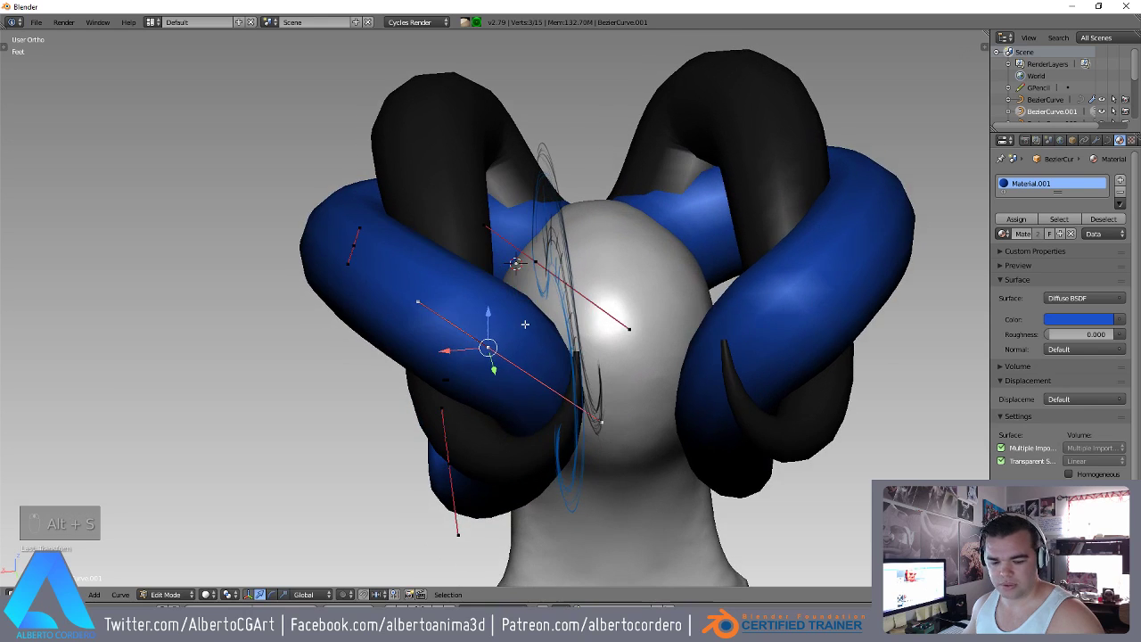
key("g")
key("g")
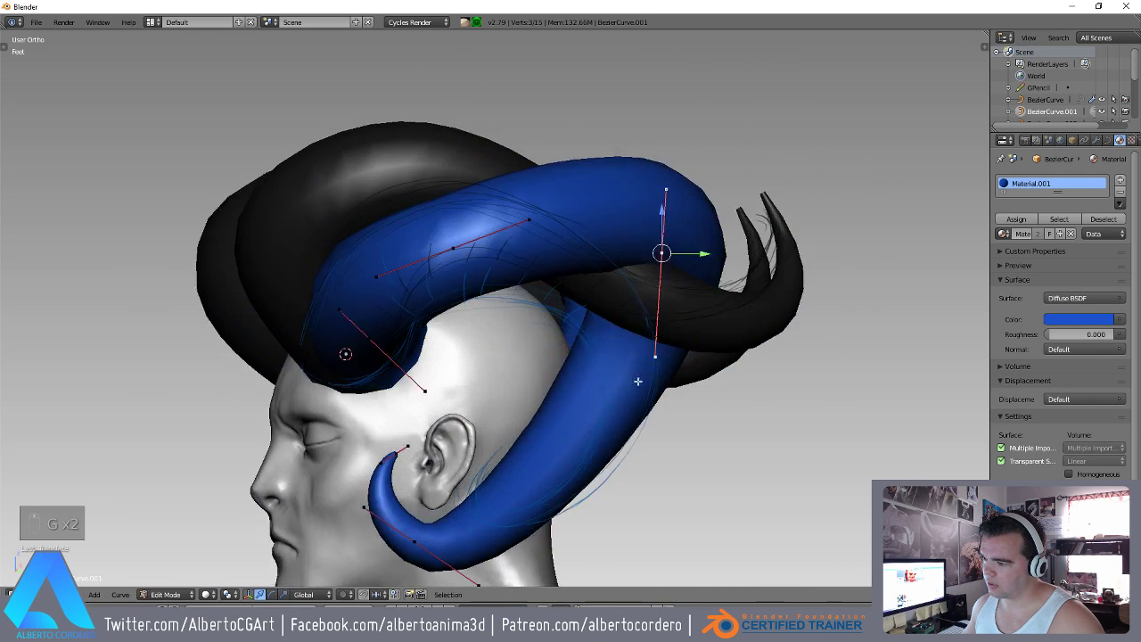
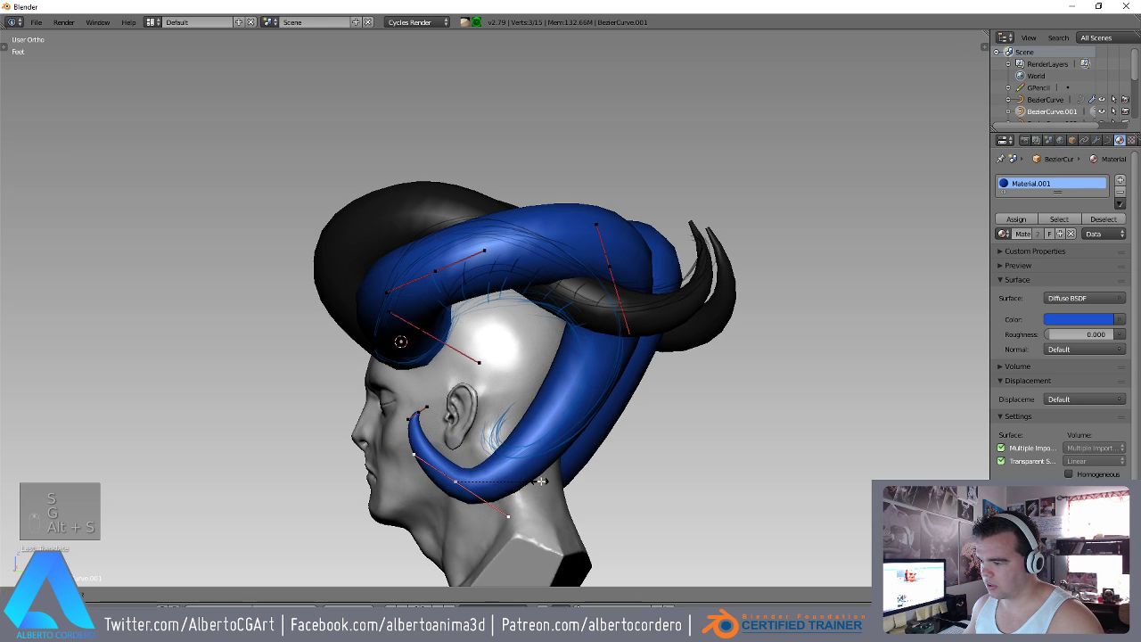
key("s")
key("r")
key("g")
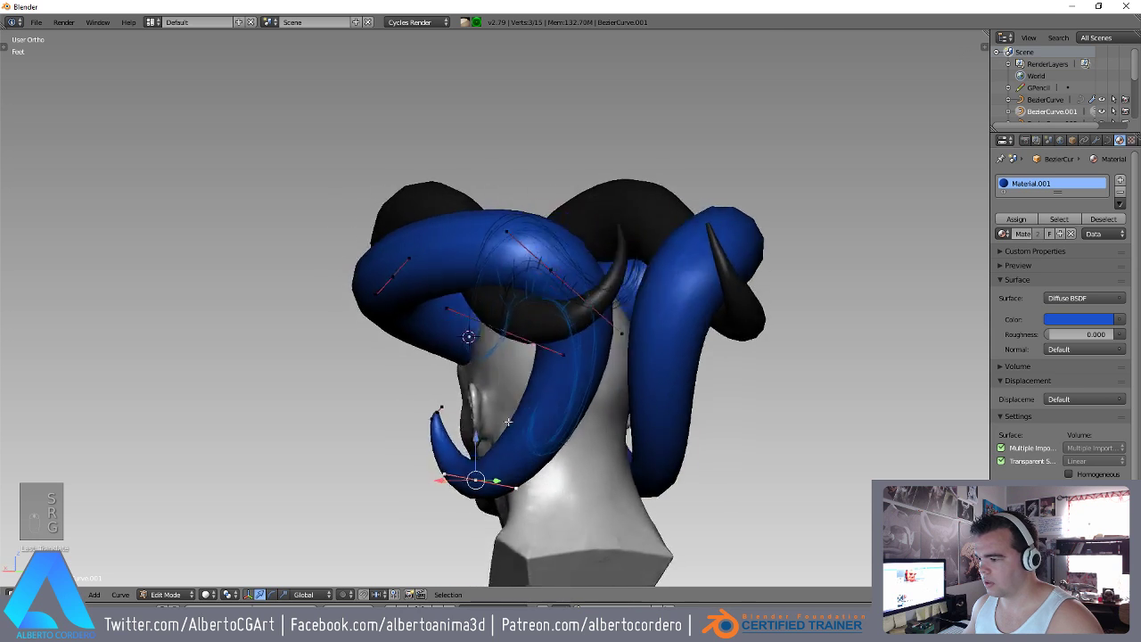
key("Tab")
key("a")
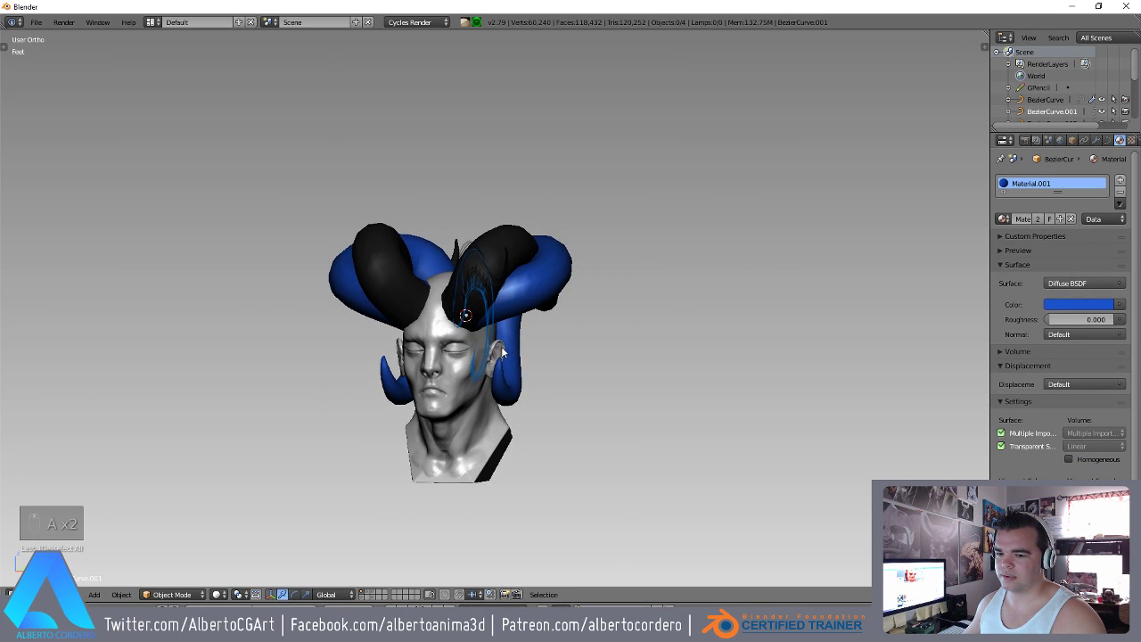
From the front view, move, rotate and scale the blue horn's points so it loops tightly around the black horn.
key("KP_1")
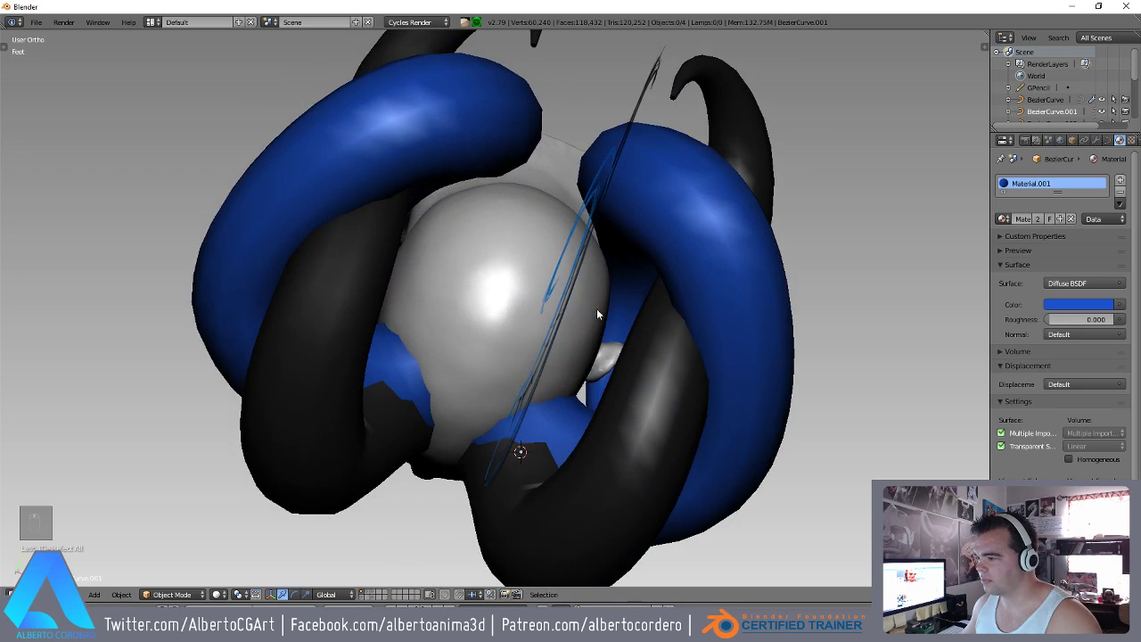
key("Tab")
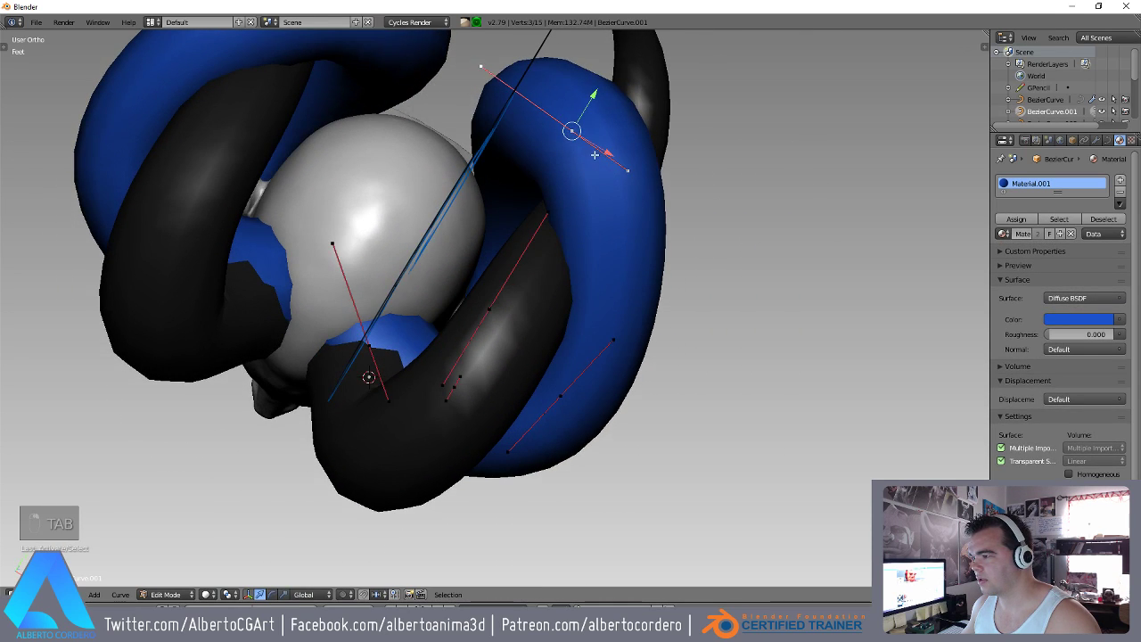
key("g")
key("r")
key("s")
key("g")
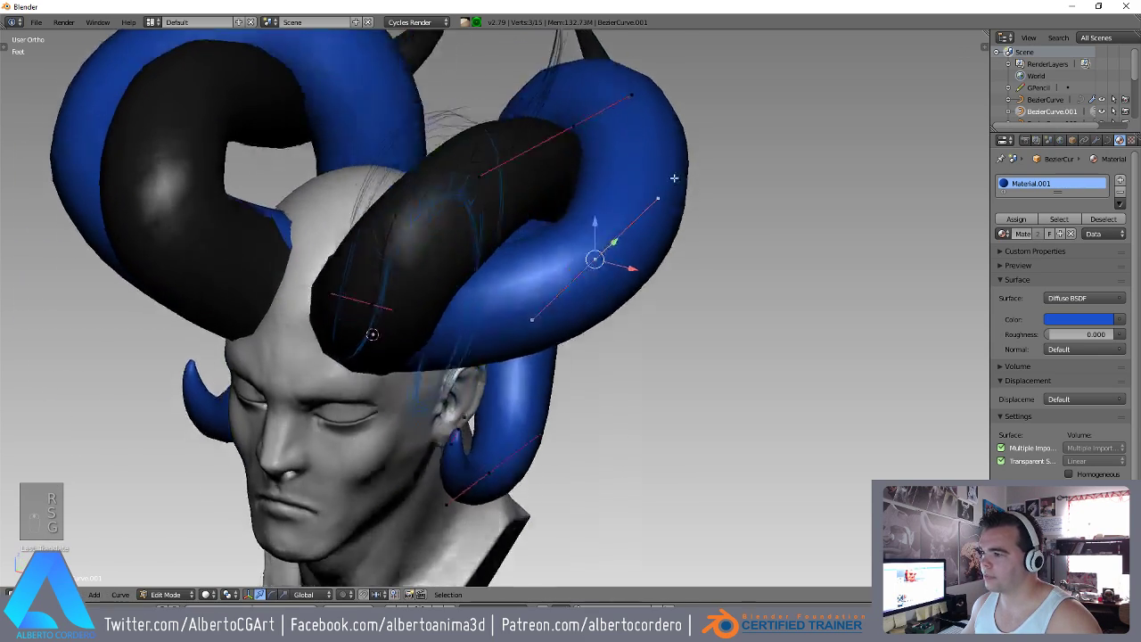
key("r")
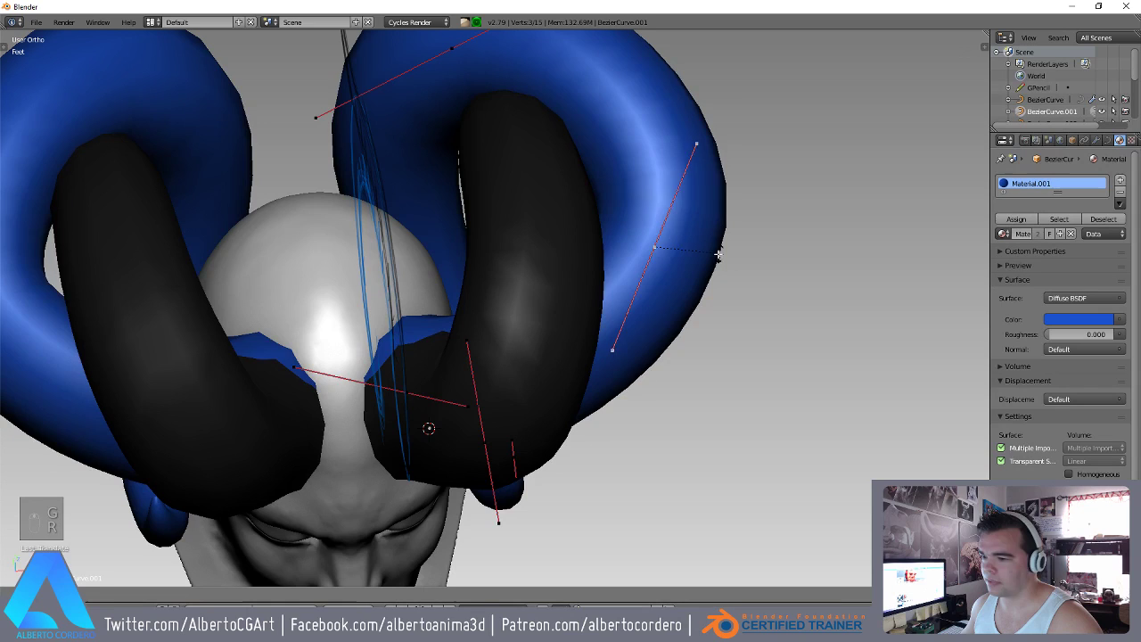
key("g")
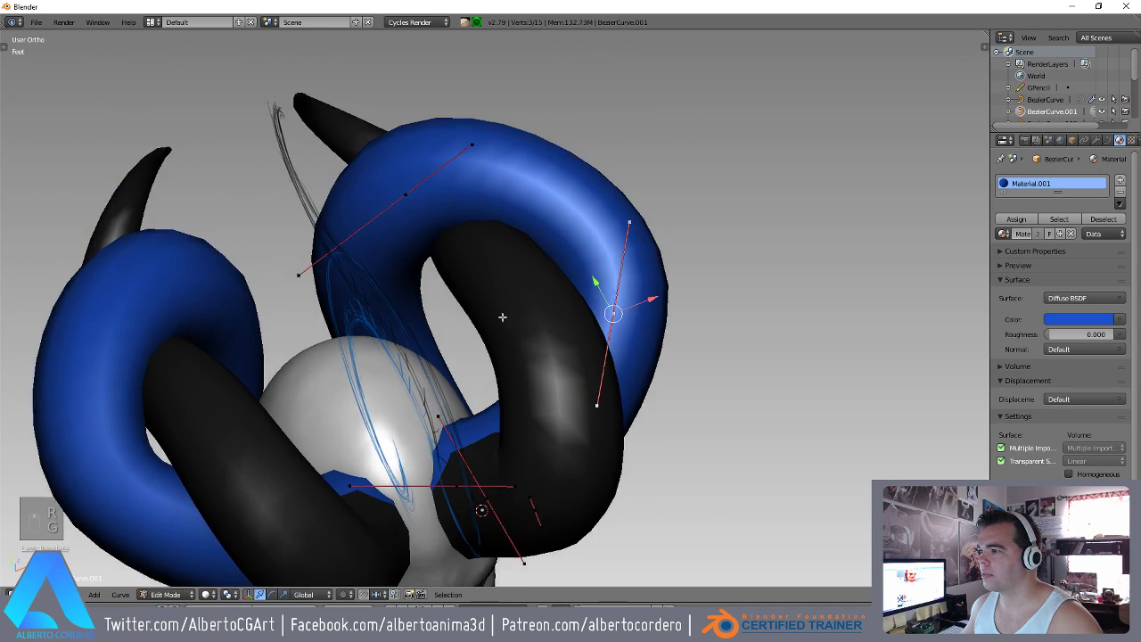
key("Tab")
key("a")
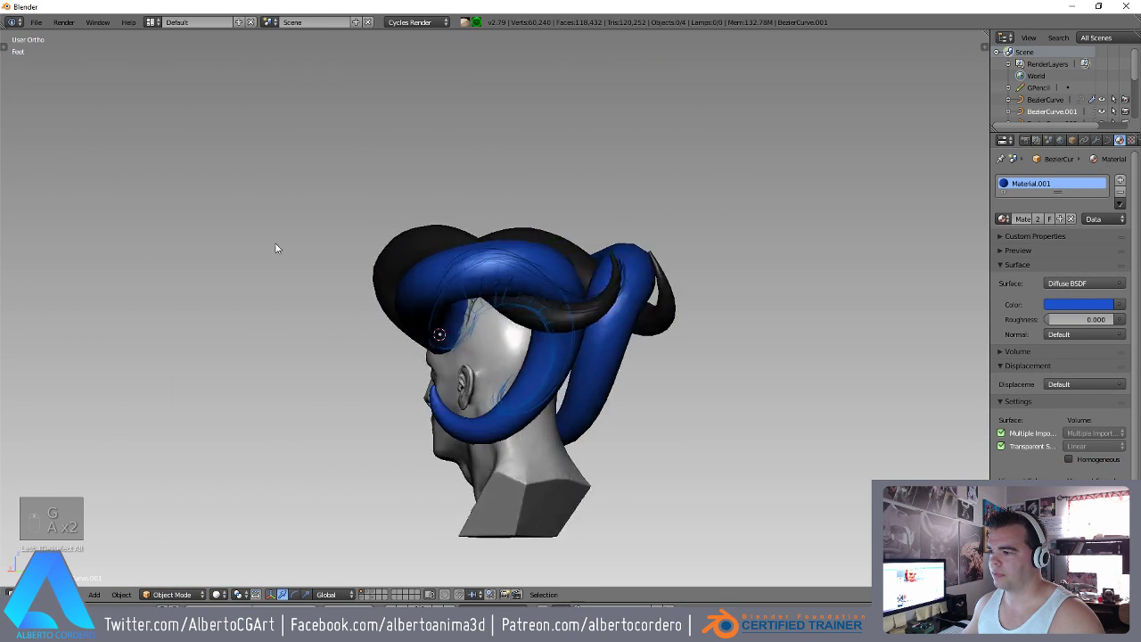
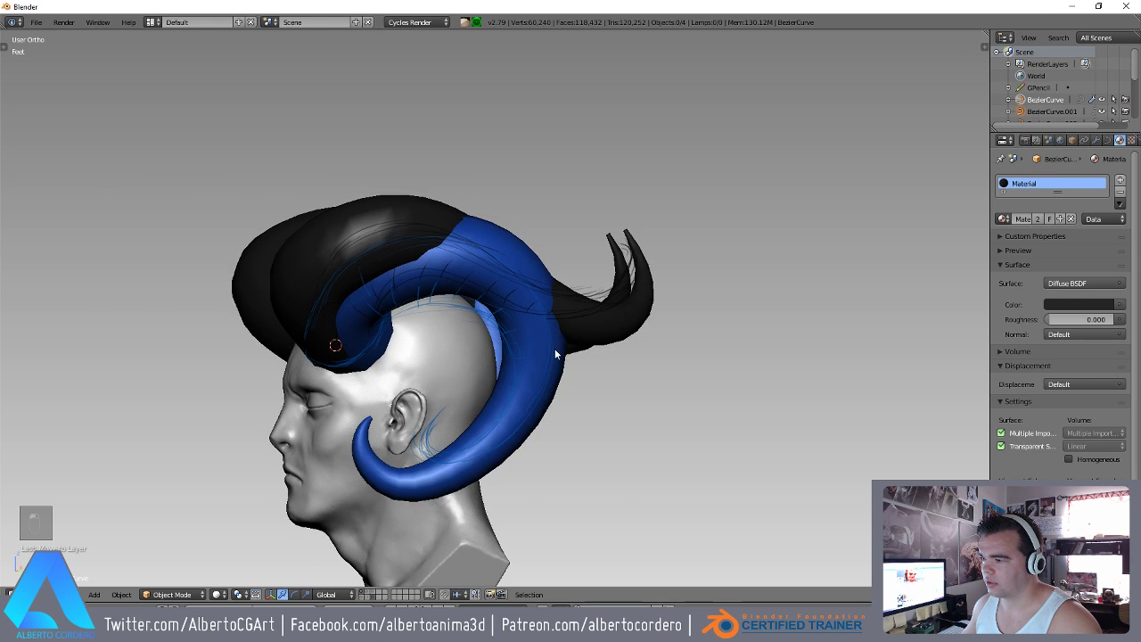
Hide the black horn to inspect the blue one from the front, then reveal and re-hide curves for review.
key("h")
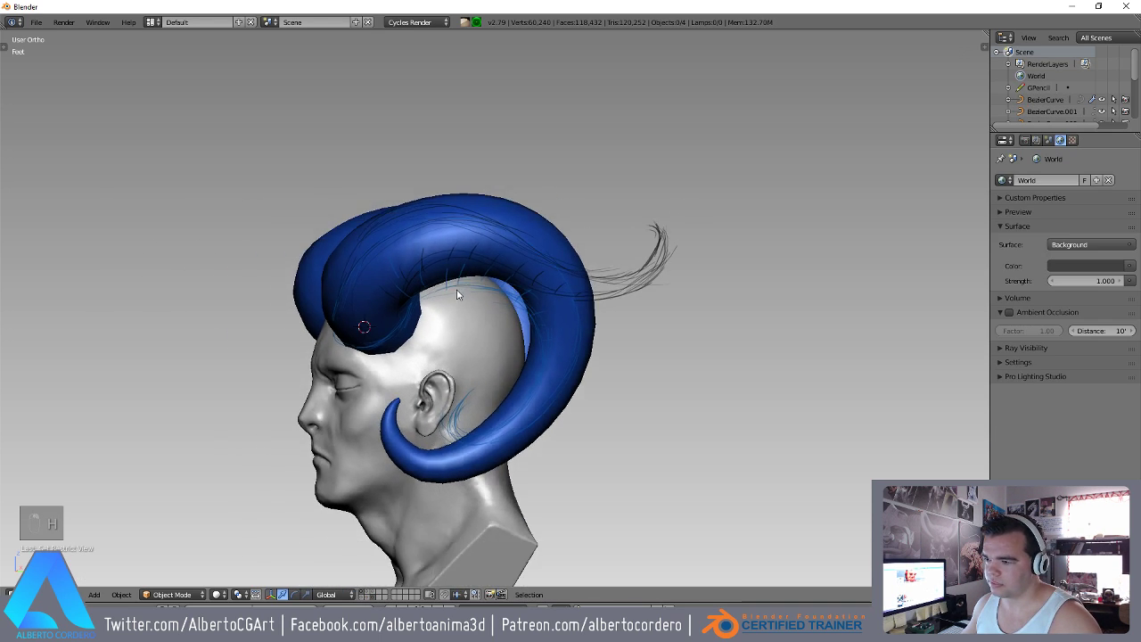
key("KP_1")
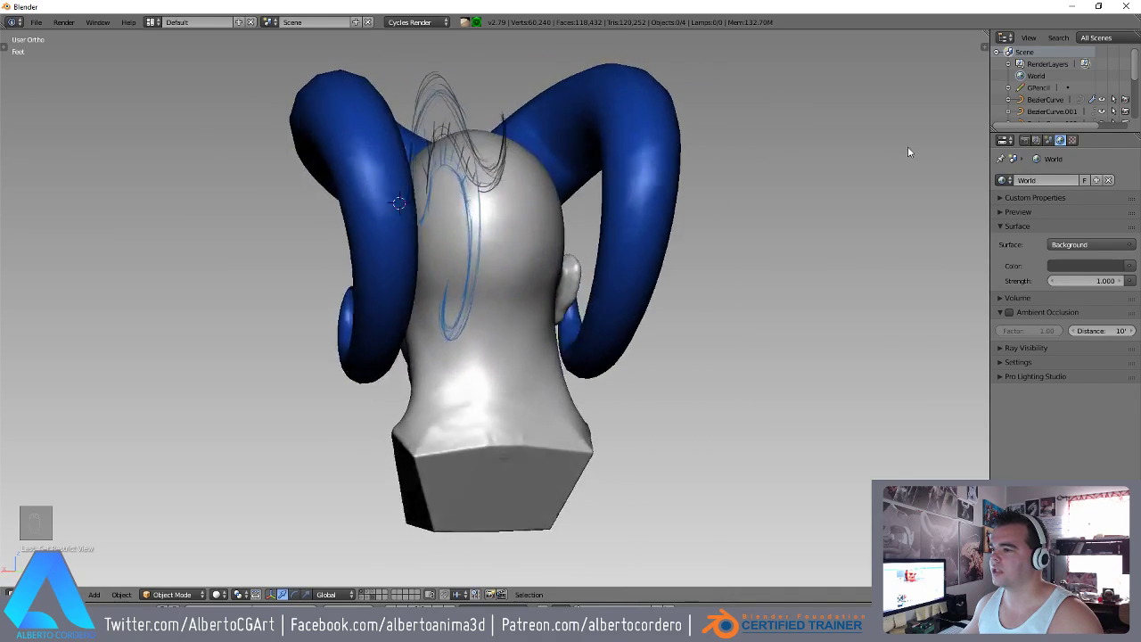
key("alt+h")
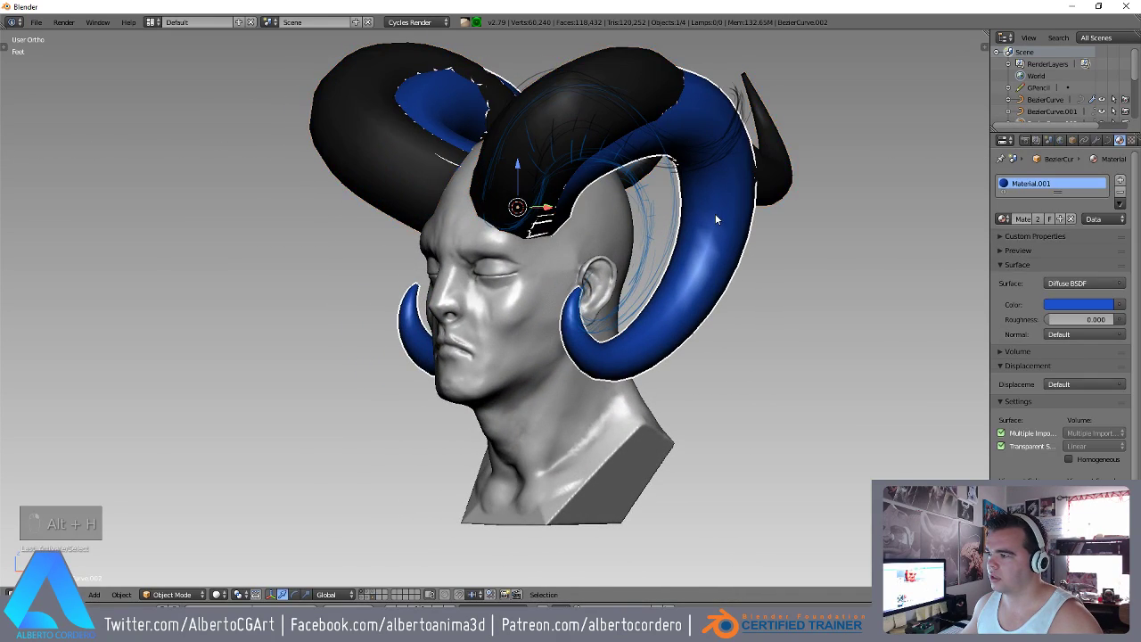
key("h")
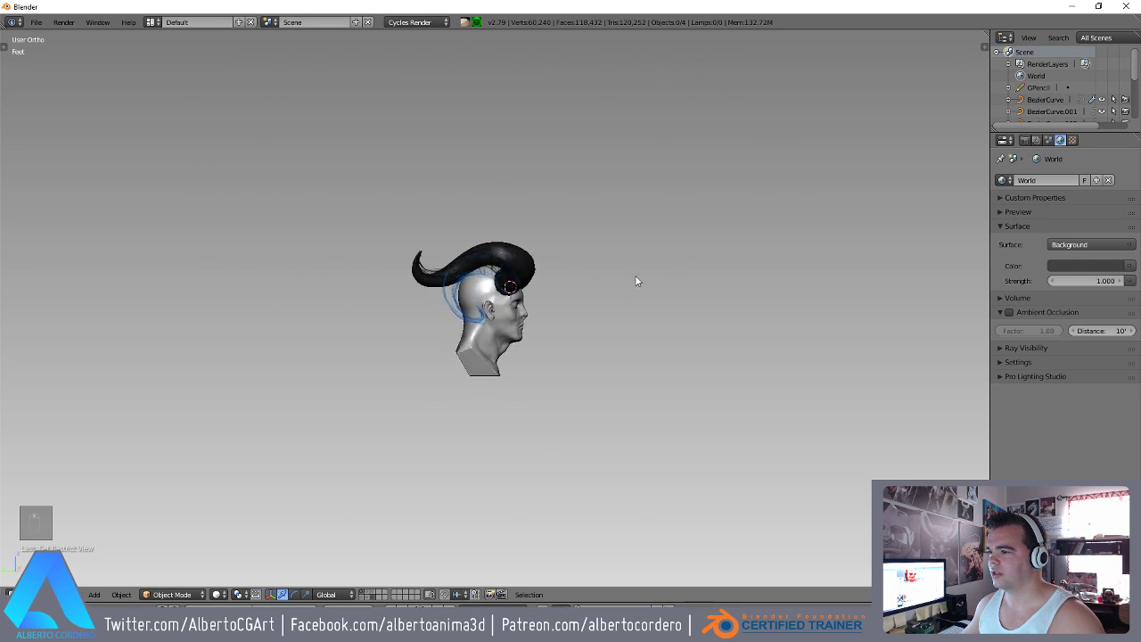
Hide the Grease Pencil guide strokes via the properties sidebar, leaving just the bust and black horns.
key("n")
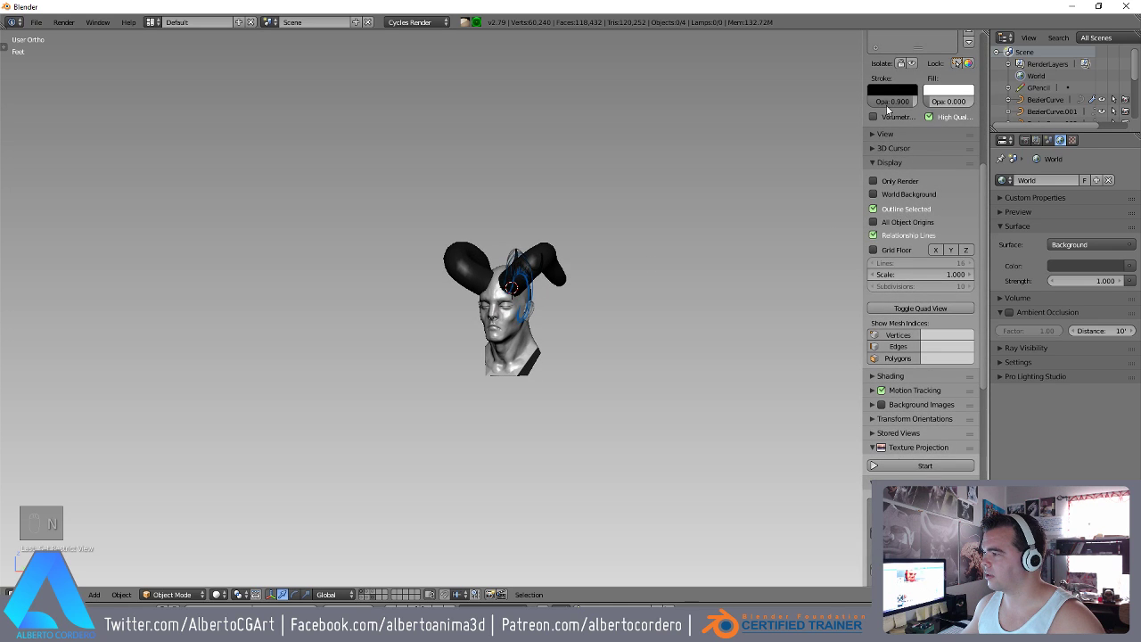
key("n")
key("n")
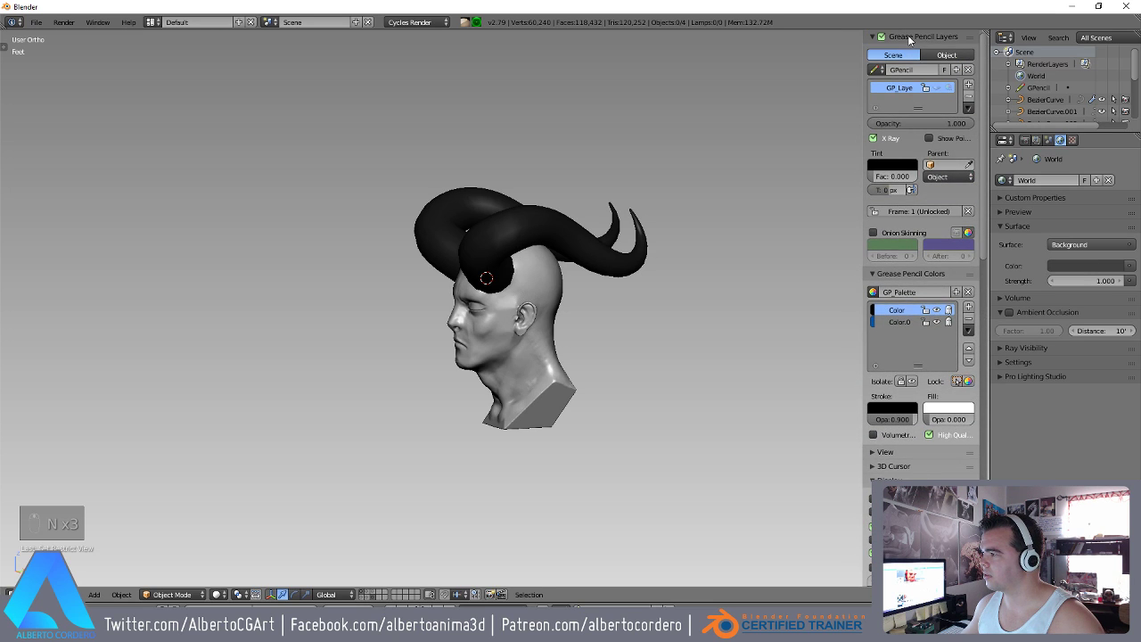
key("n")
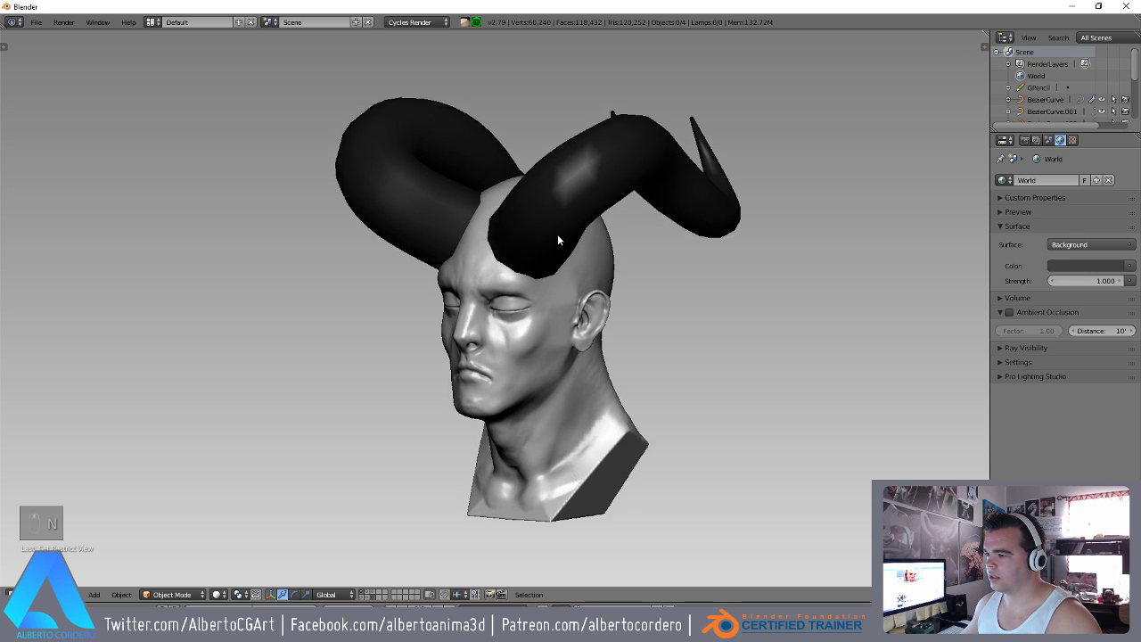
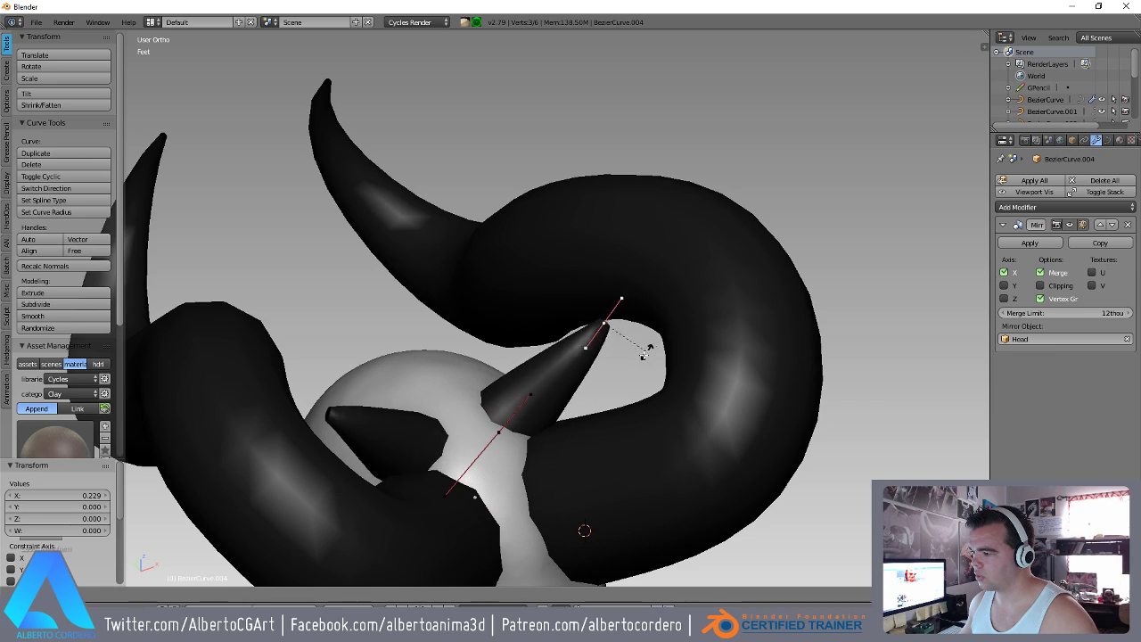
Rotate and move the short spike's points so its tip bends upward from the skull.
key("r")
key("g")
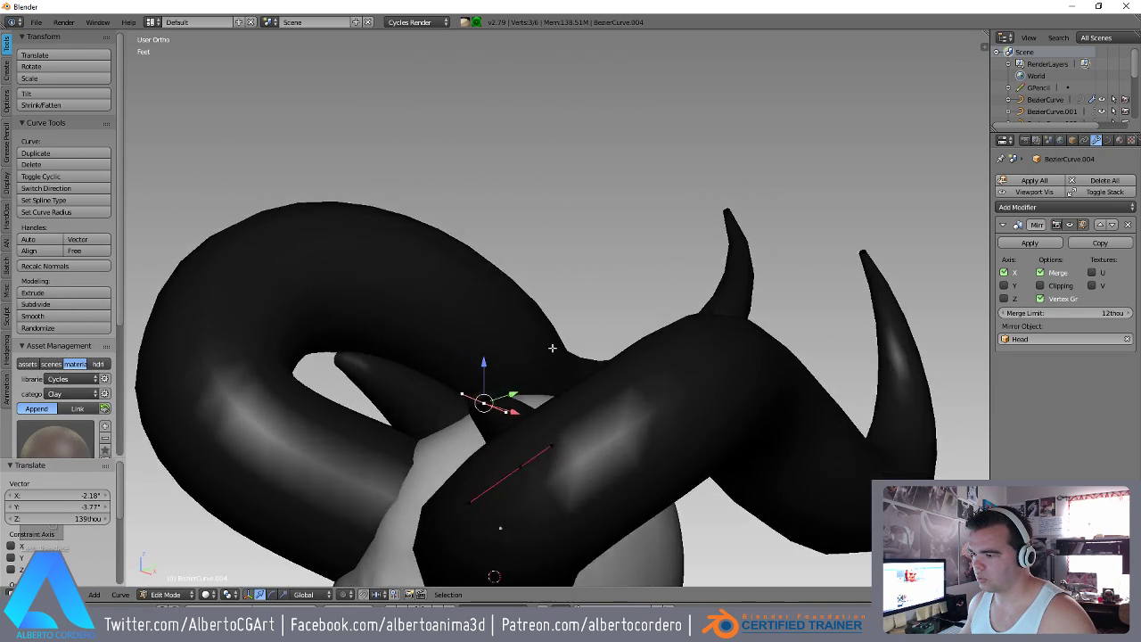
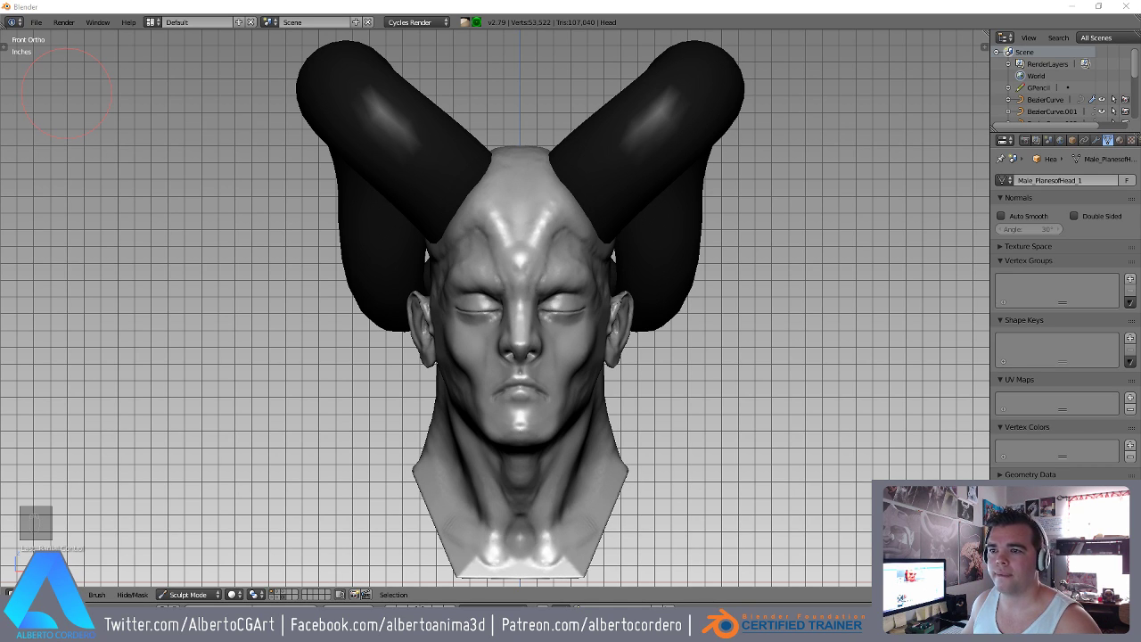
Sculpt sharper rim and inner-fold detail into the elf's ear from the front view.
left_click_drag(613, 257, 573, 197)
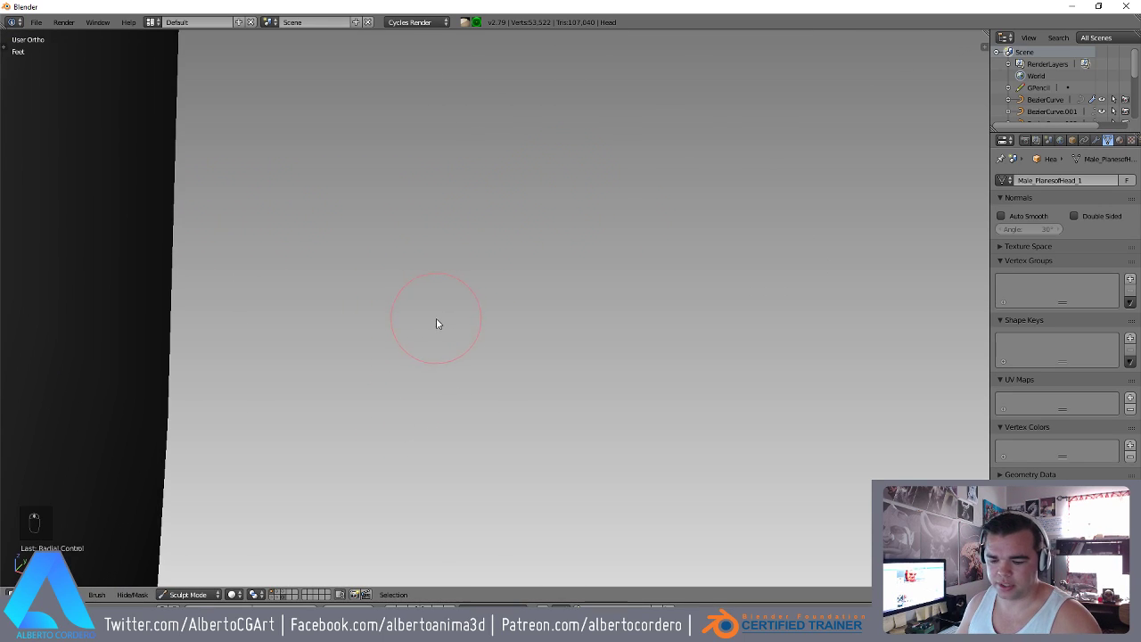
key("KP_1")
key("shift+f")
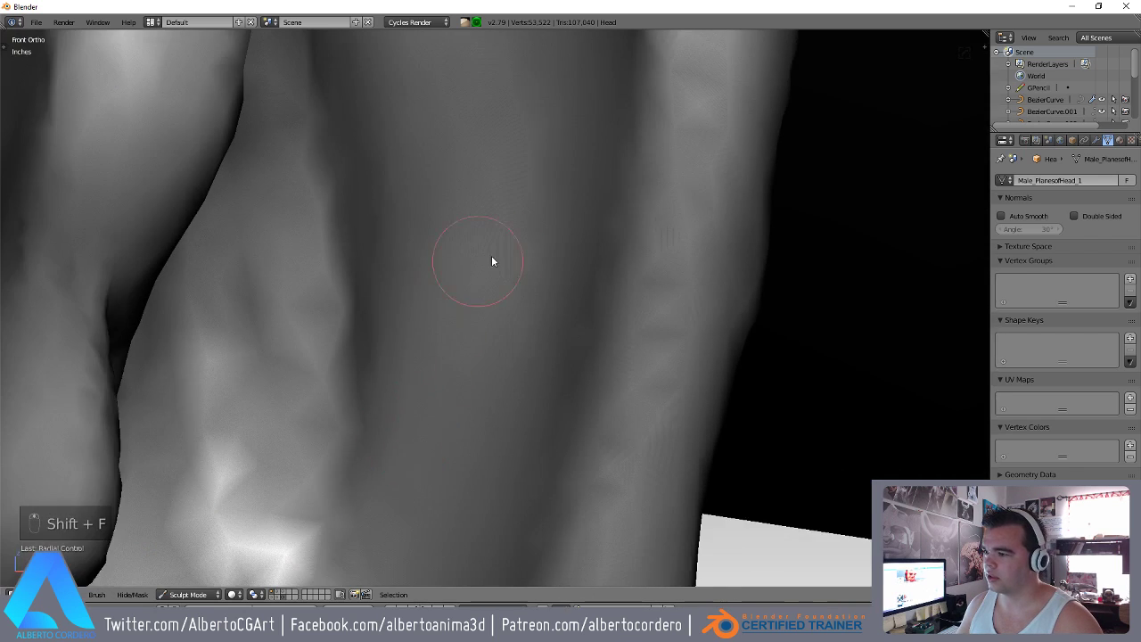
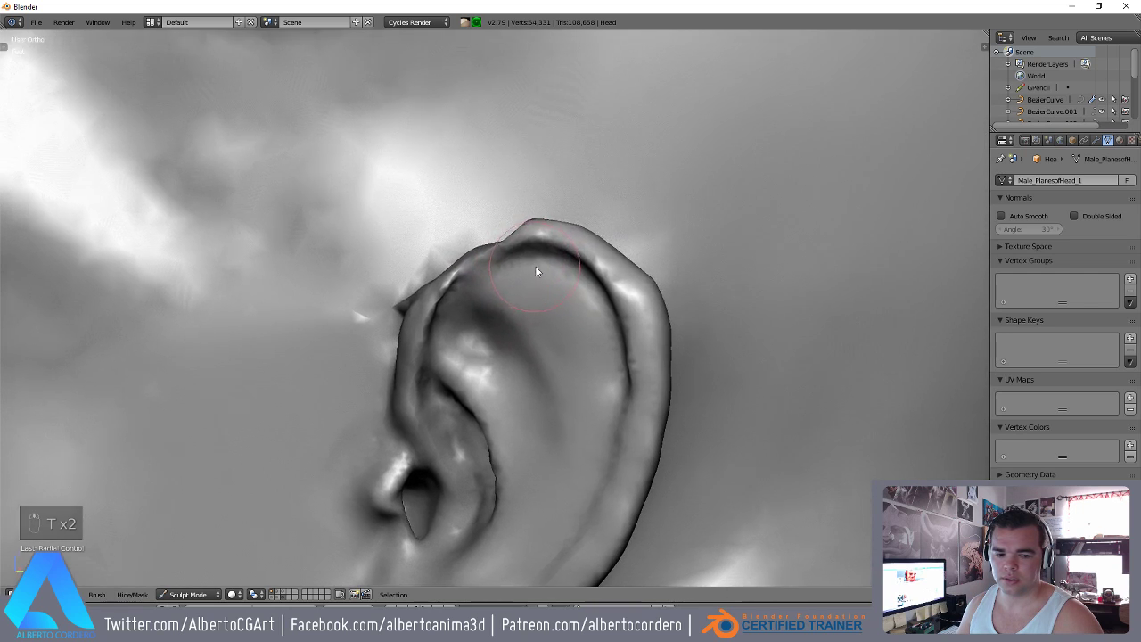
left_click_drag(454, 197, 414, 336)
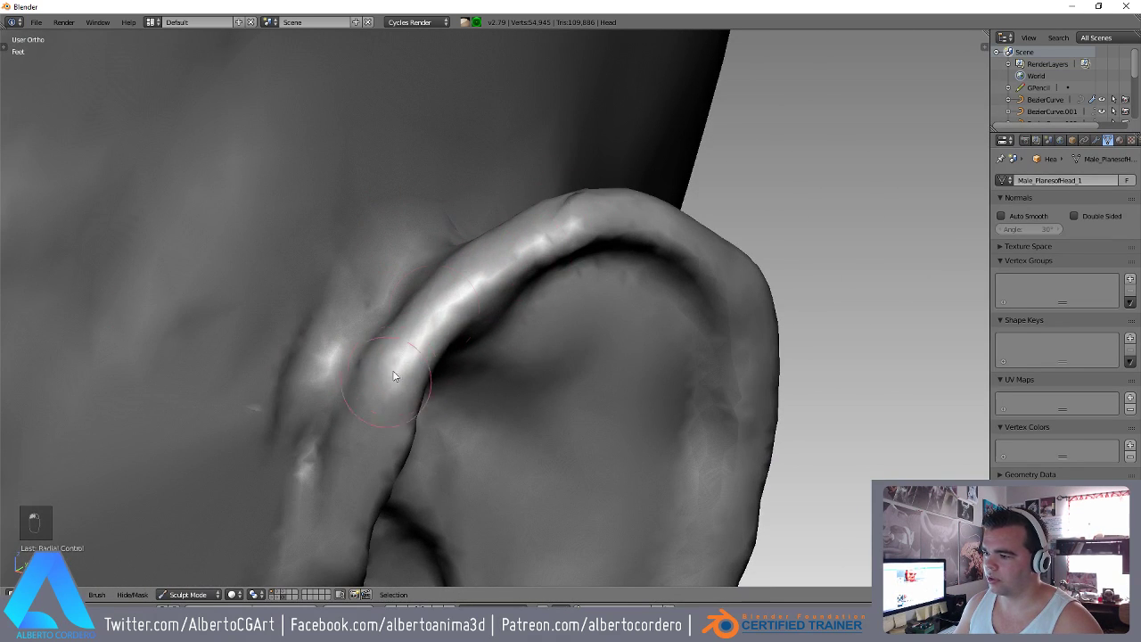
left_click(545, 301)
left_click_drag(610, 230, 341, 228)
Switch to the Mask brush, resize it, and view the head from the right side.
key("g")
key("f")
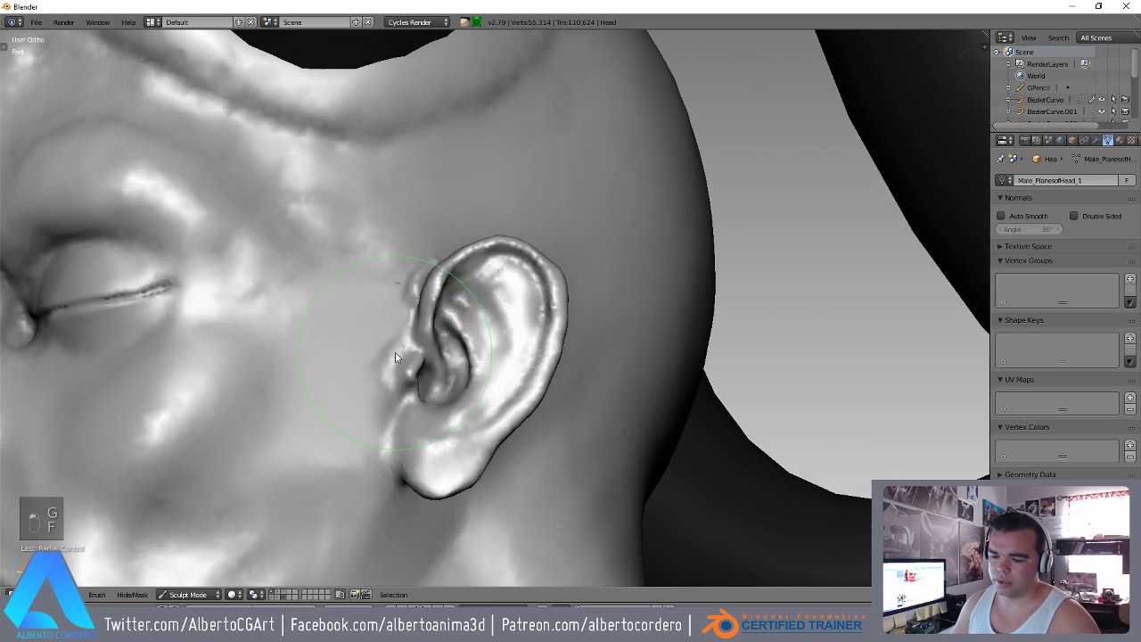
key("KP_3")
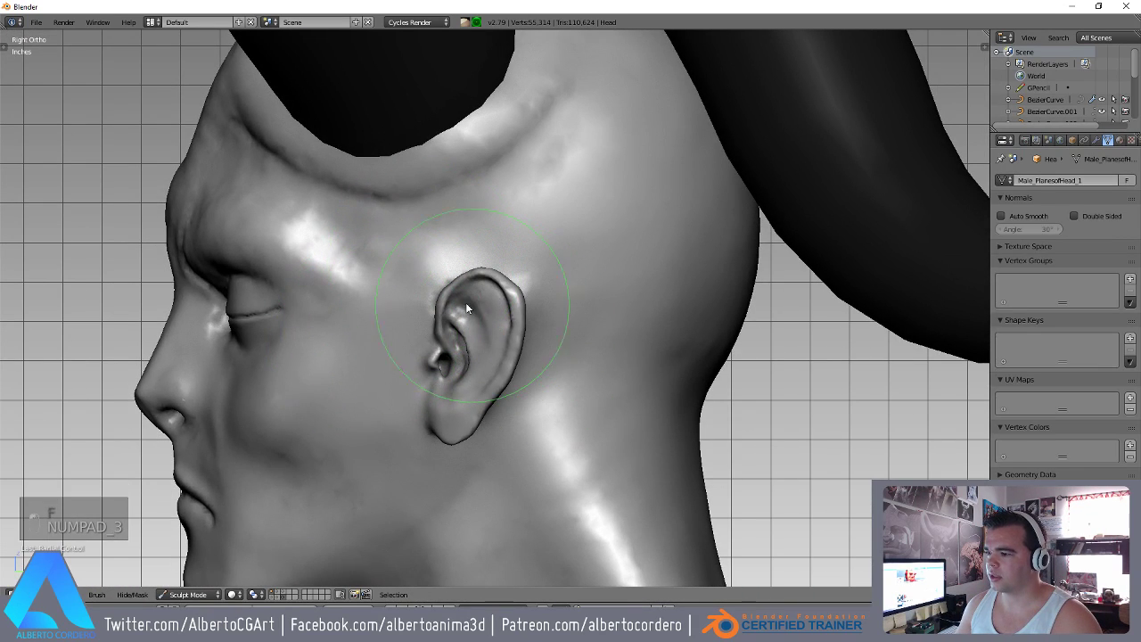
Undo the last stroke and hide everything except the masked patch around the ear.
key("ctrl+z")
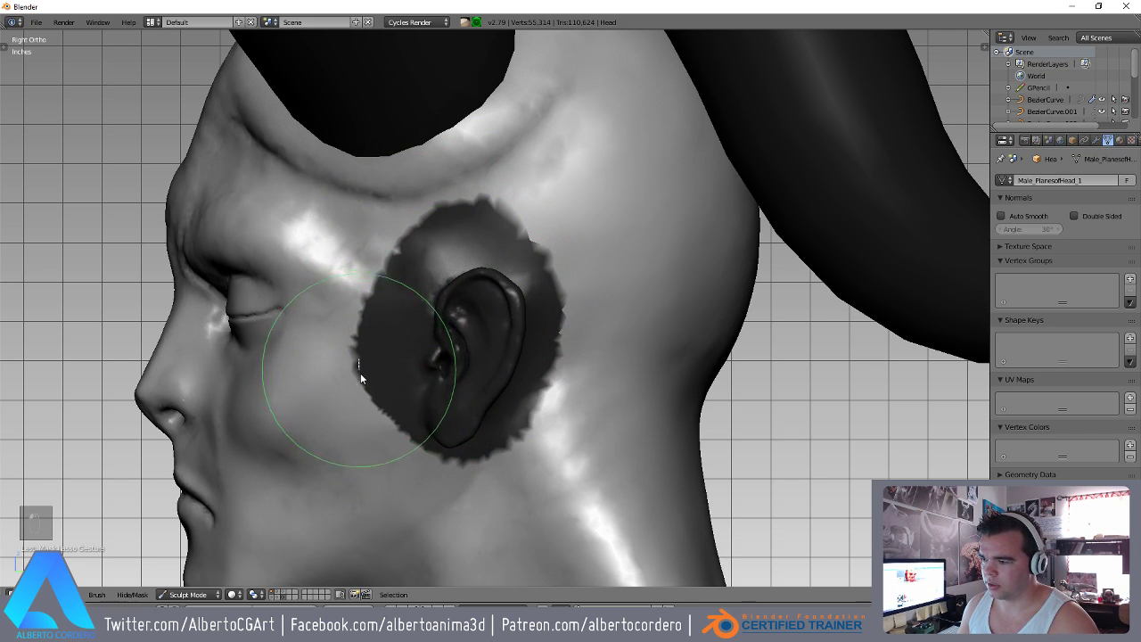
key("ctrl+i")
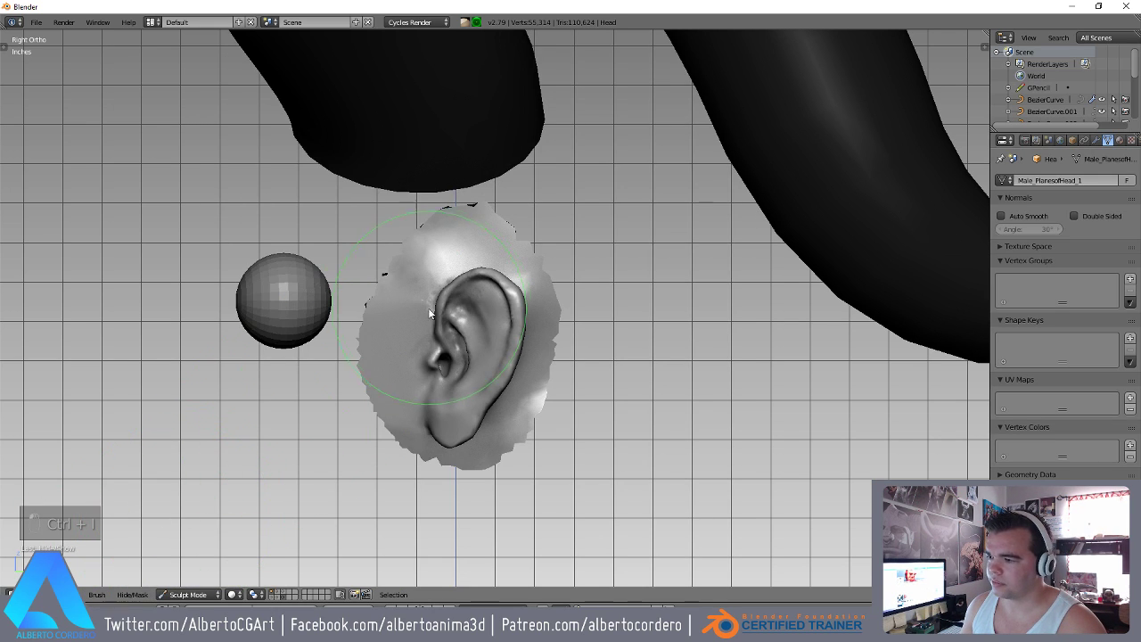
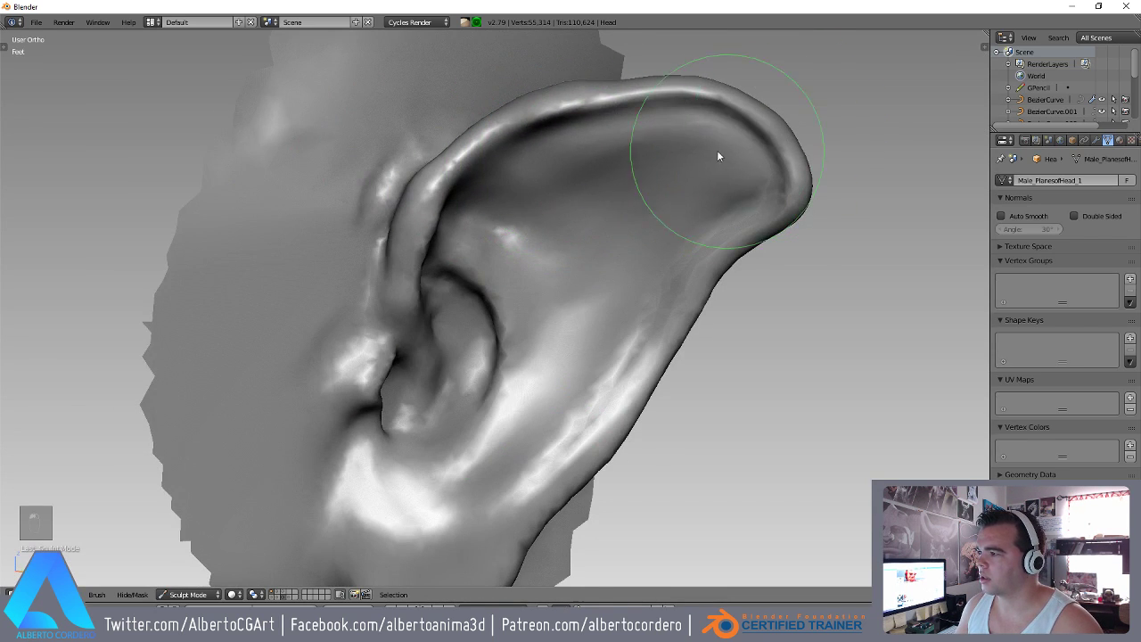
Frame the whole ear and brush over its inner surface with Dyntopo strokes.
left_click_drag(568, 176, 593, 167)
key("f")
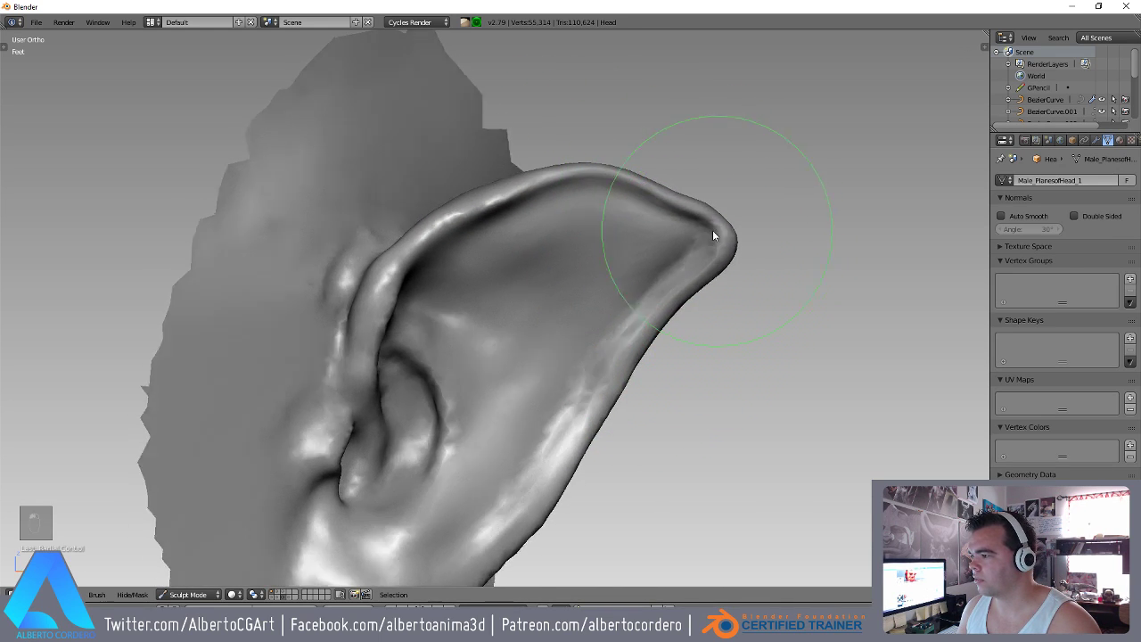
left_click_drag(575, 267, 525, 197)
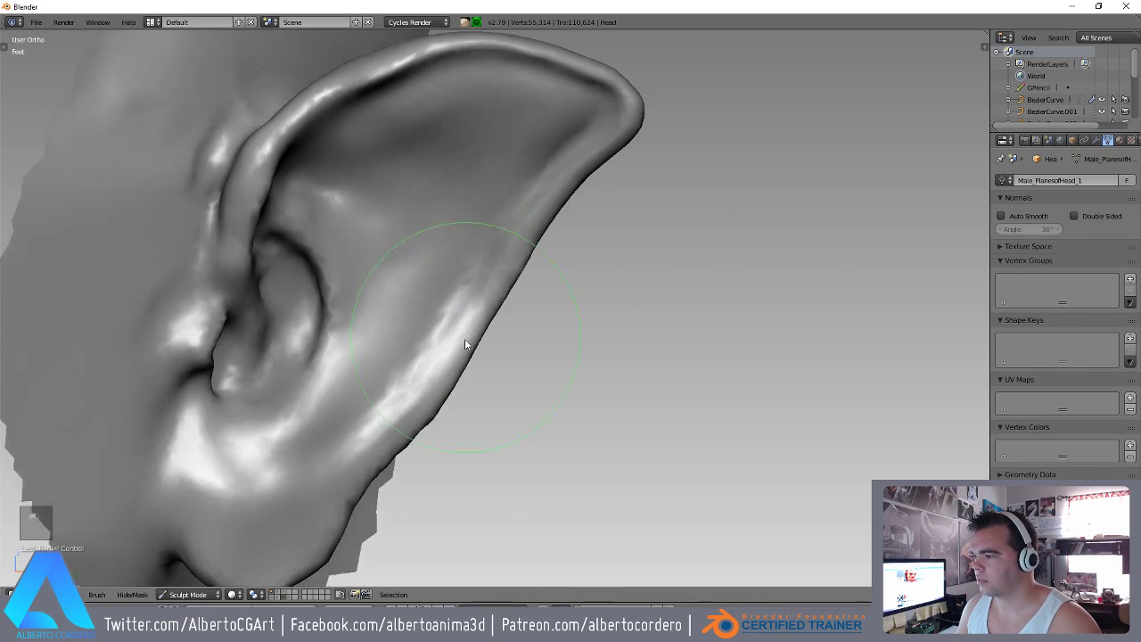
left_click_drag(370, 420, 417, 348)
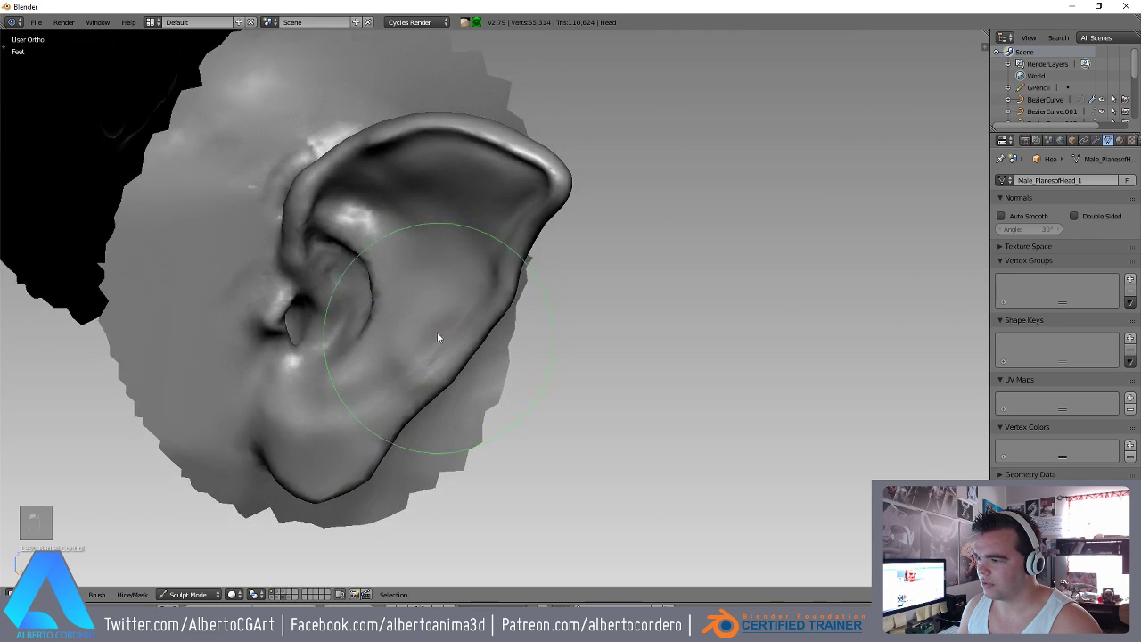
left_click_drag(470, 250, 453, 367)
left_click_drag(385, 263, 518, 251)
left_click(391, 252)
Smooth the upper ear rim, then set up the Crease brush for edge work.
left_click_drag(389, 240, 507, 246)
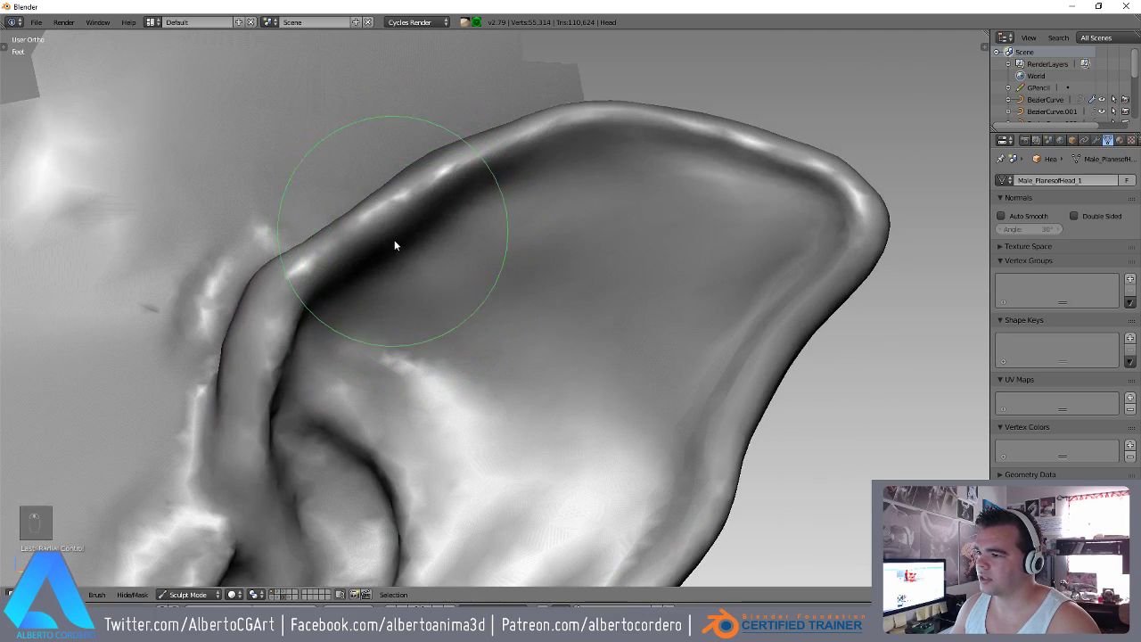
key("f")
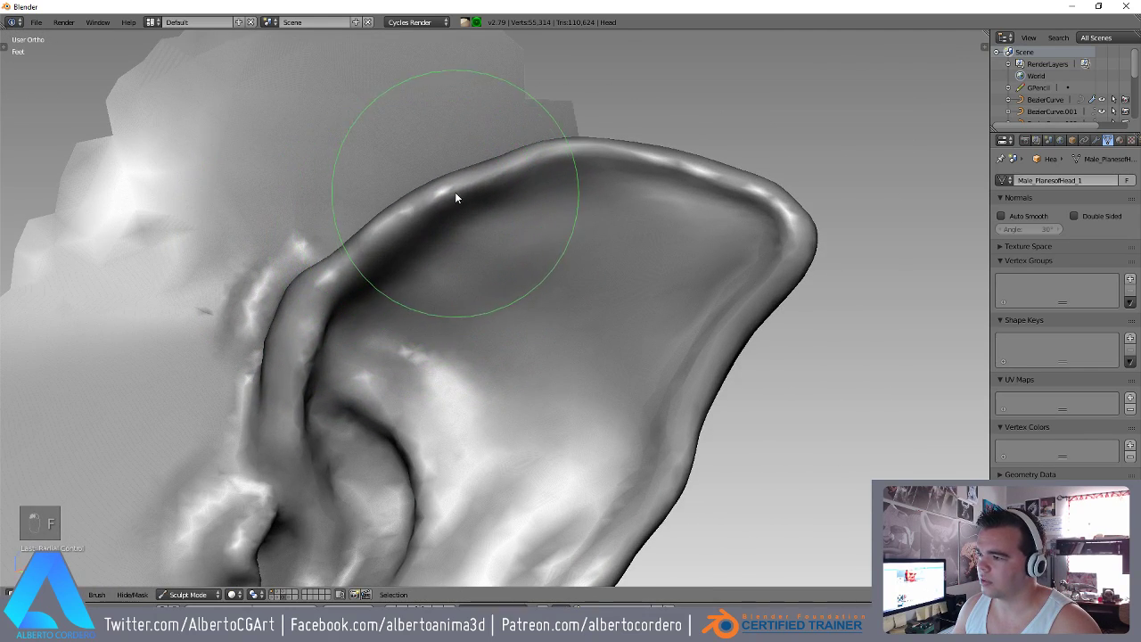
left_click_drag(493, 229, 521, 227)
key("c")
key("f")
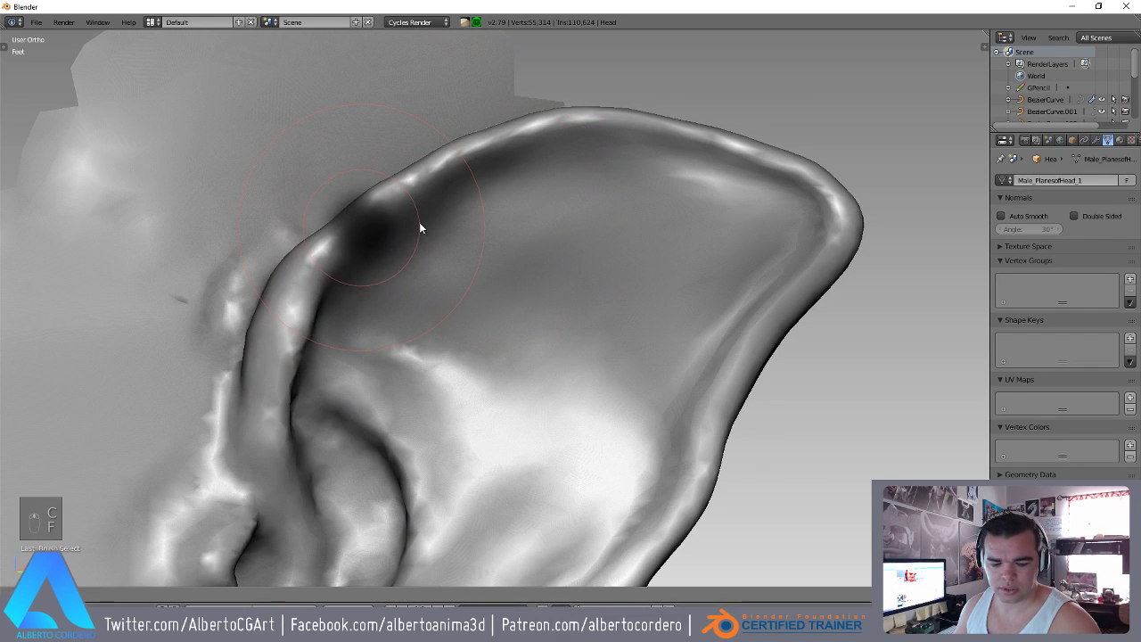
key("shift+c")
key("f")
Crease a sharper groove along the ear rim and tip, and dab detail on the back of the ear.
left_click_drag(418, 226, 390, 276)
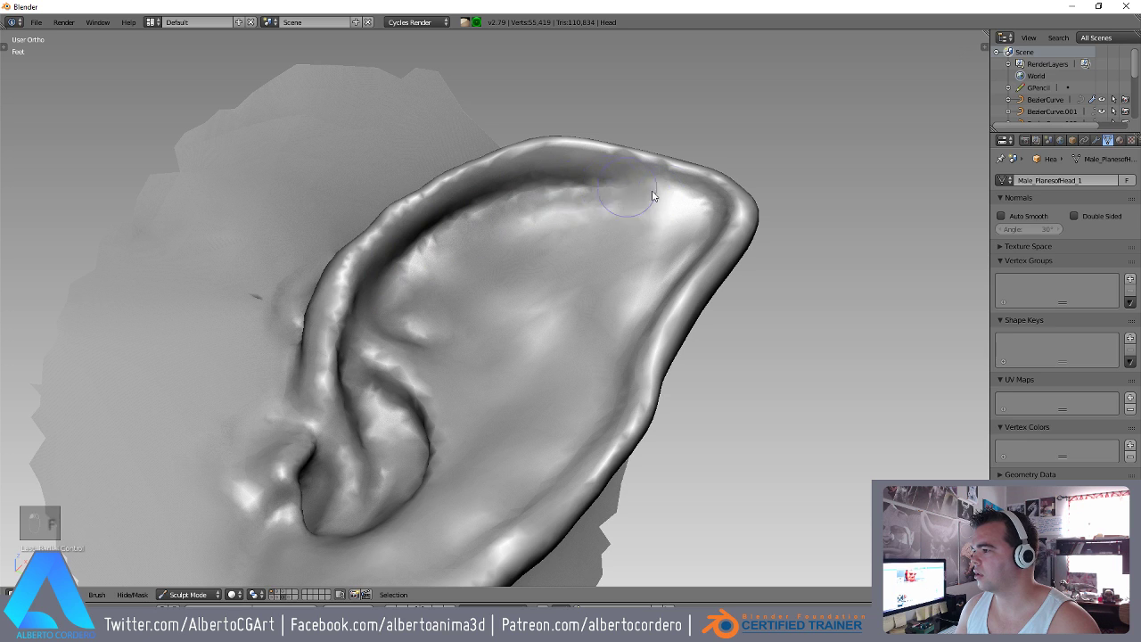
left_click_drag(607, 232, 576, 253)
left_click_drag(561, 269, 572, 265)
key("y")
key("f")
left_click_drag(368, 295, 432, 340)
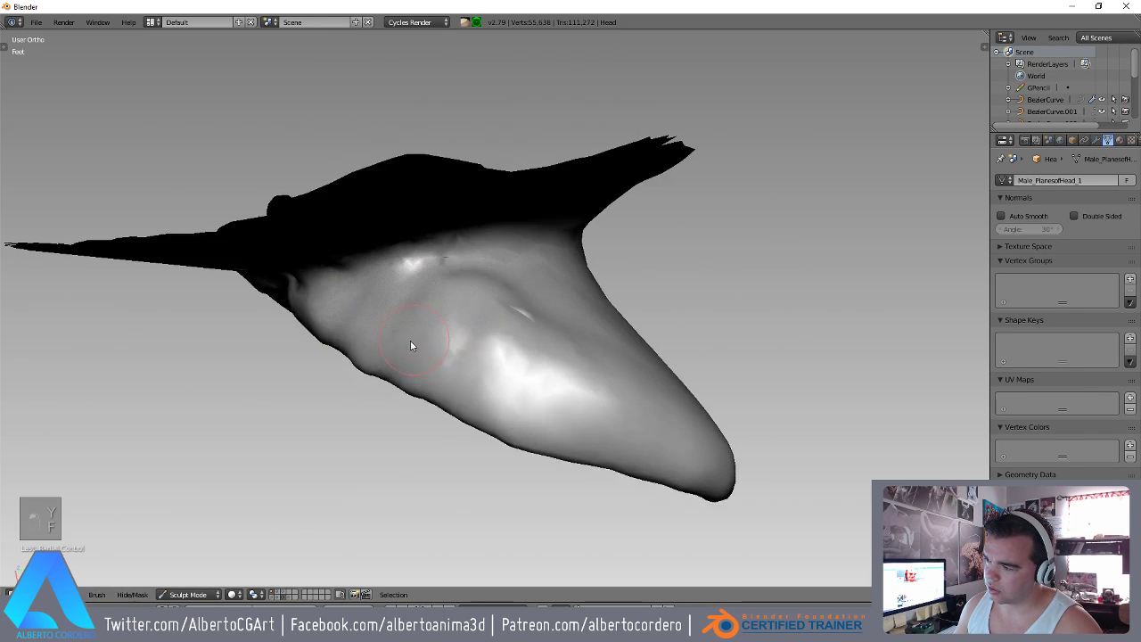
key("f")
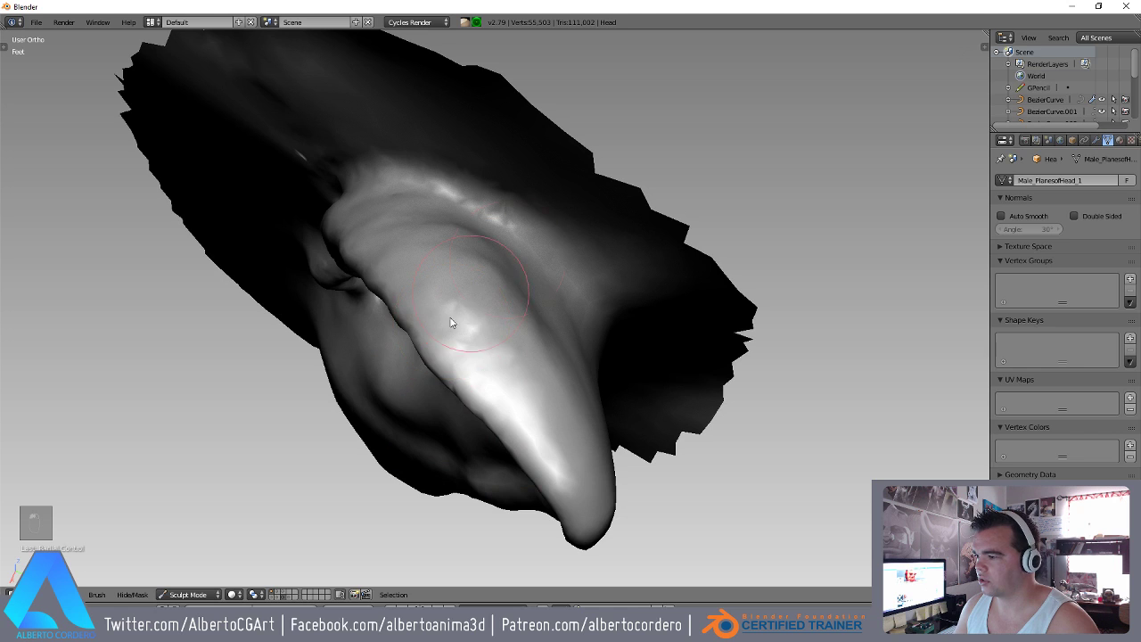
left_click(524, 172)
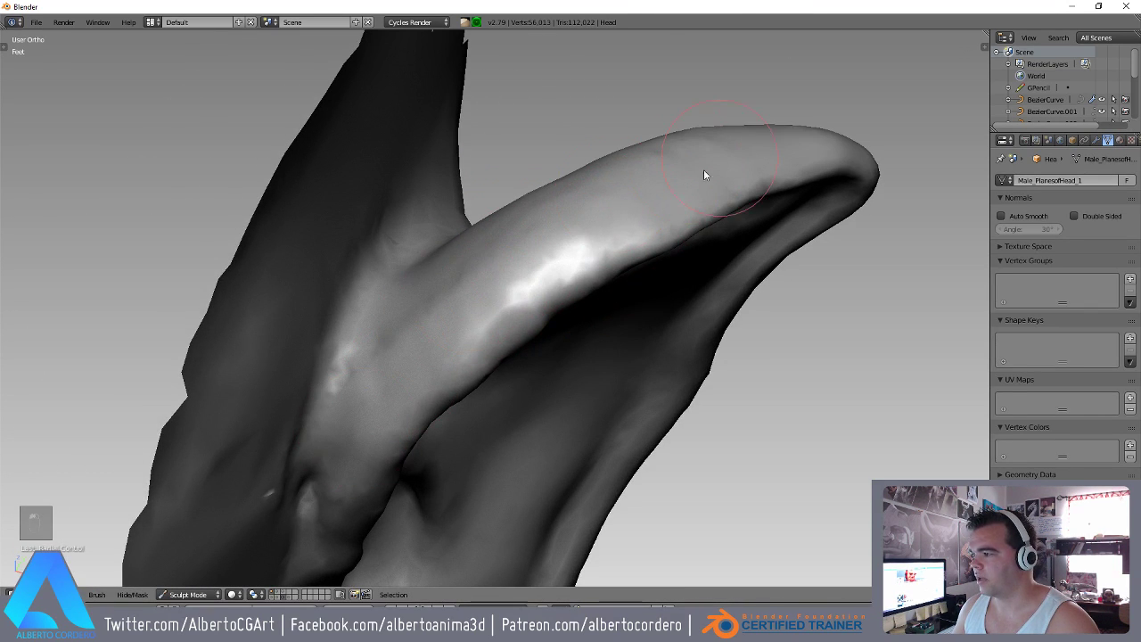
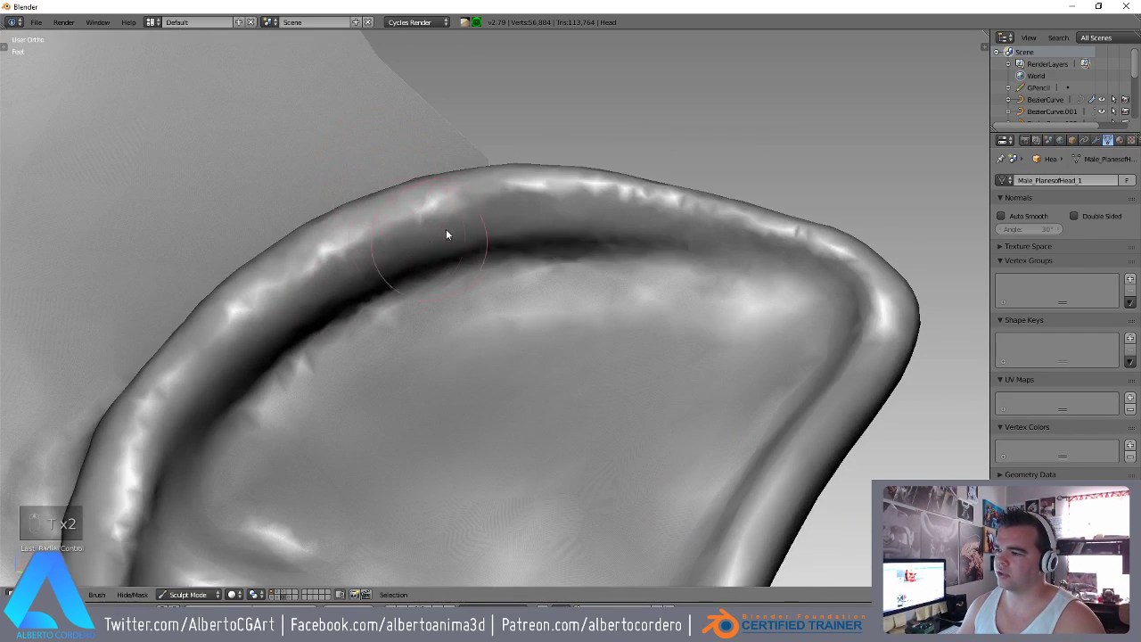
key("t")
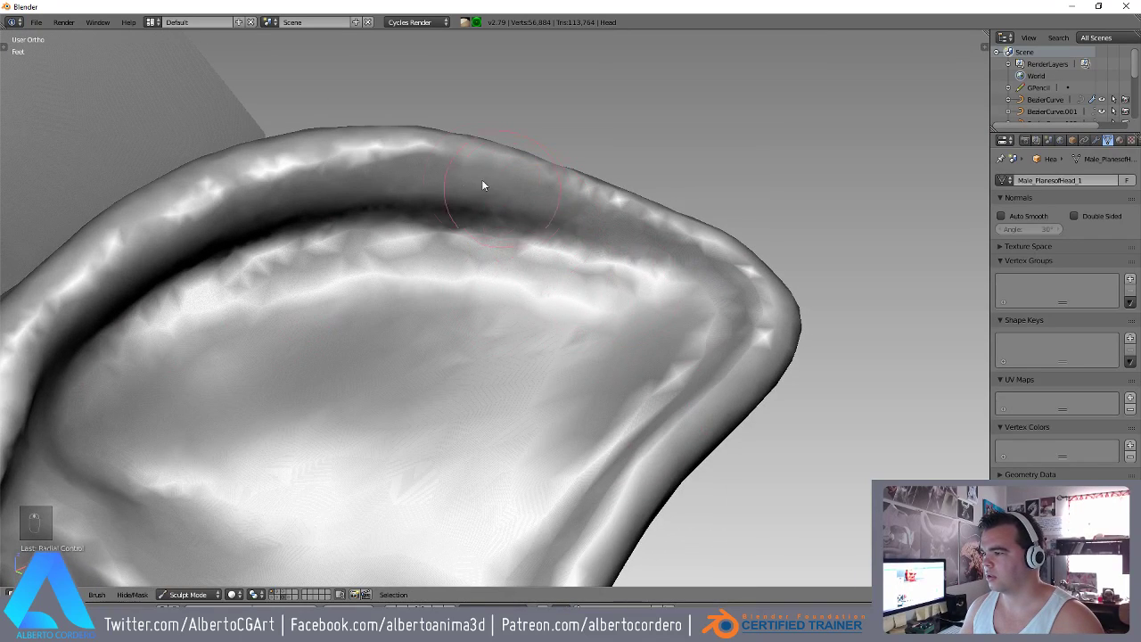
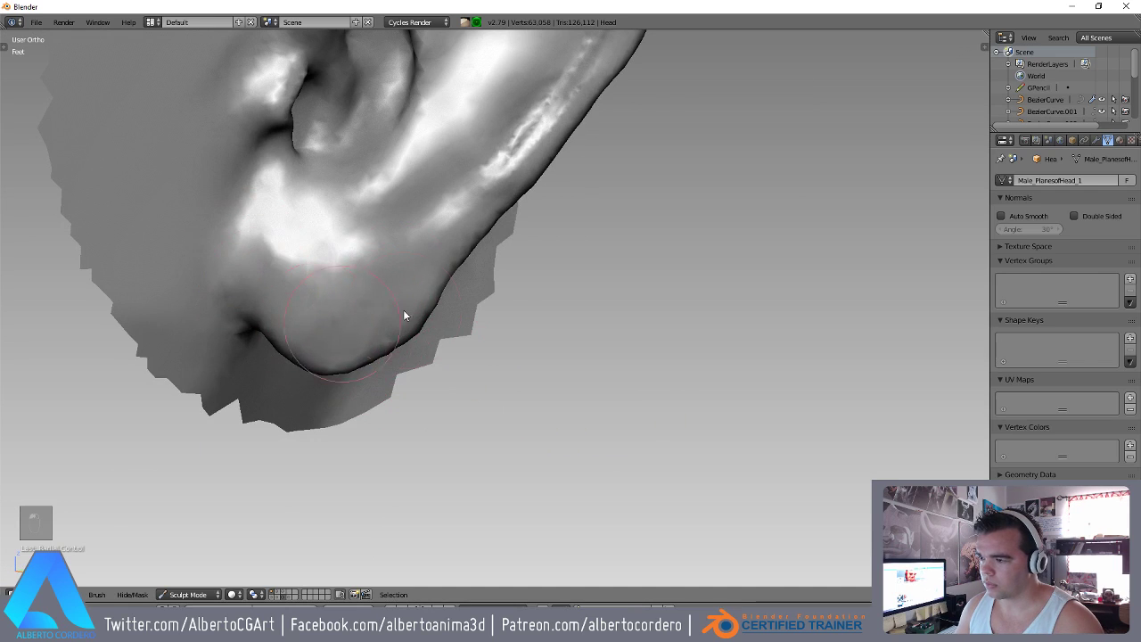
Smooth the lower ear around the lobe, then return to the Crease brush.
key("g")
key("f")
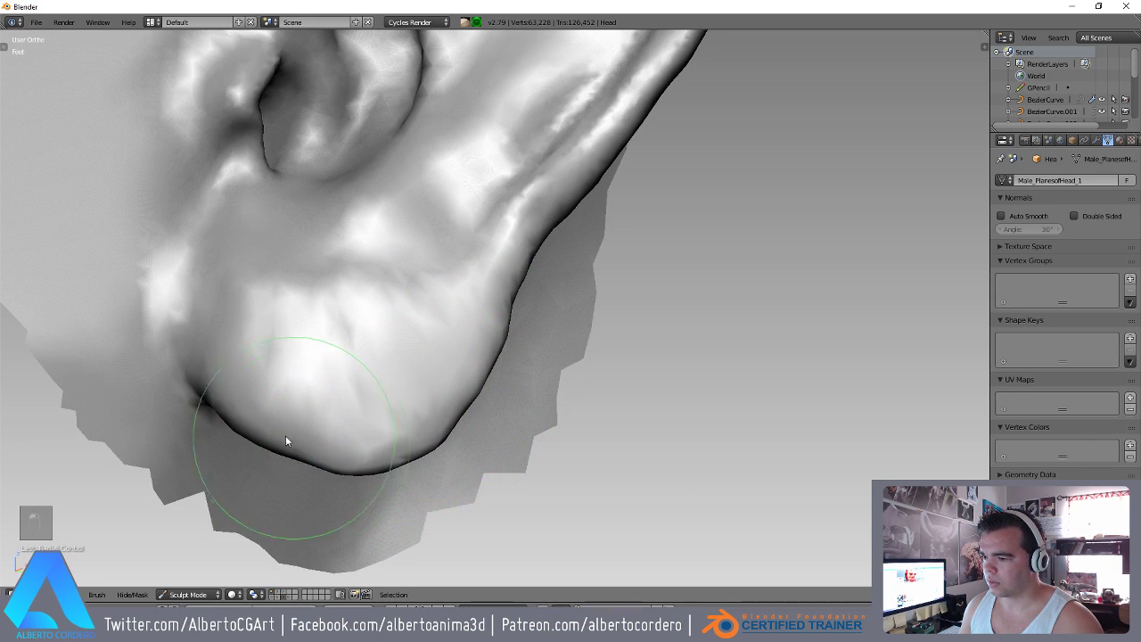
left_click(429, 395)
left_click_drag(404, 382, 454, 300)
key("y")
key("f")
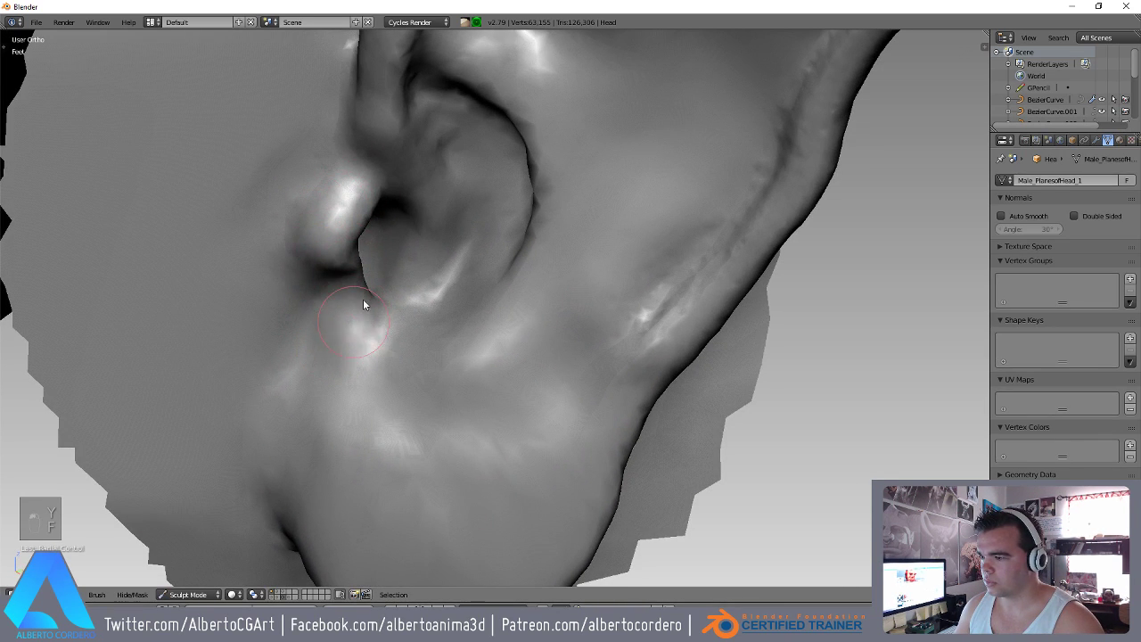
Sculpt creases inside the ear cavity and refine the fold under the rim up to the head.
left_click_drag(488, 308, 524, 367)
left_click_drag(508, 195, 474, 291)
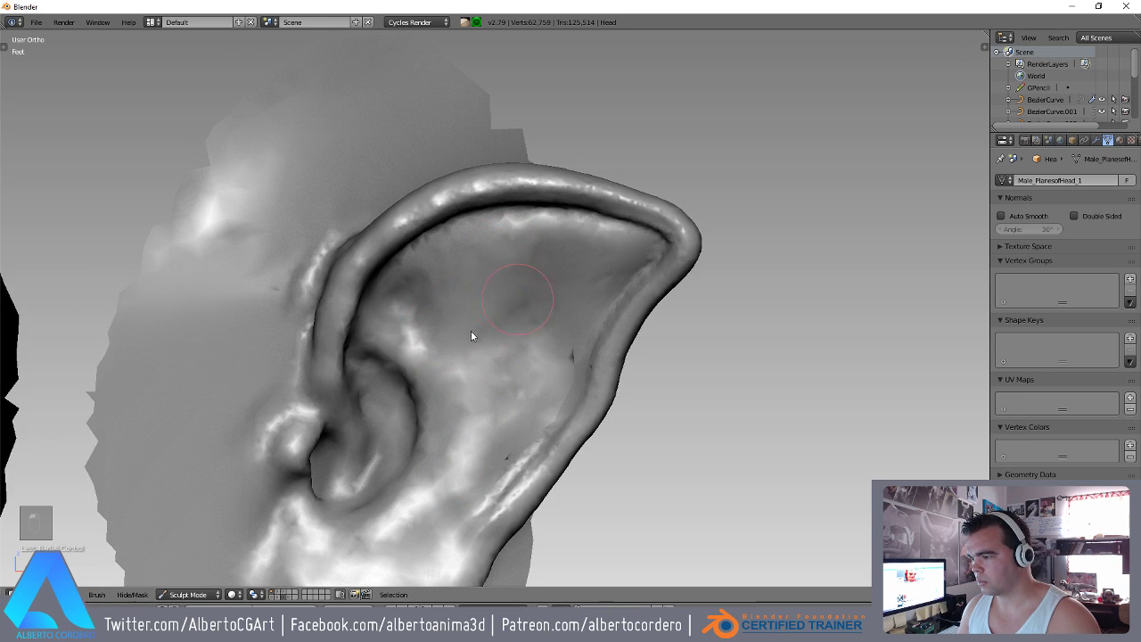
left_click_drag(502, 327, 642, 305)
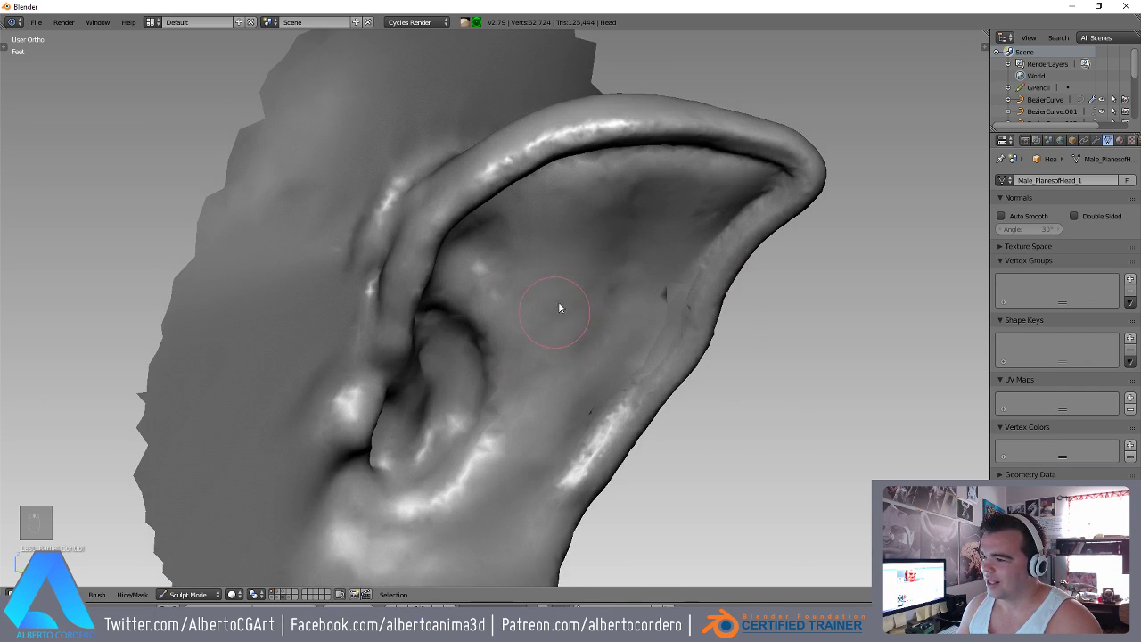
left_click_drag(563, 295, 375, 241)
left_click_drag(366, 206, 532, 232)
left_click_drag(461, 283, 412, 198)
left_click_drag(398, 162, 359, 227)
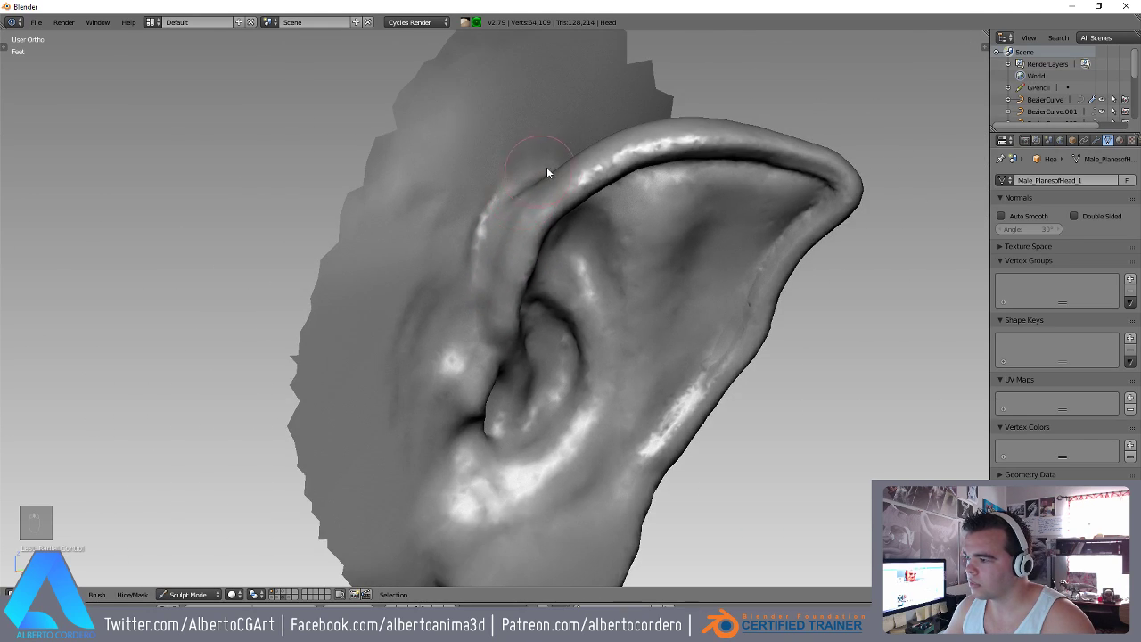
Deepen the fold inside the ear and smooth the ear's back surface.
key("shift+f")
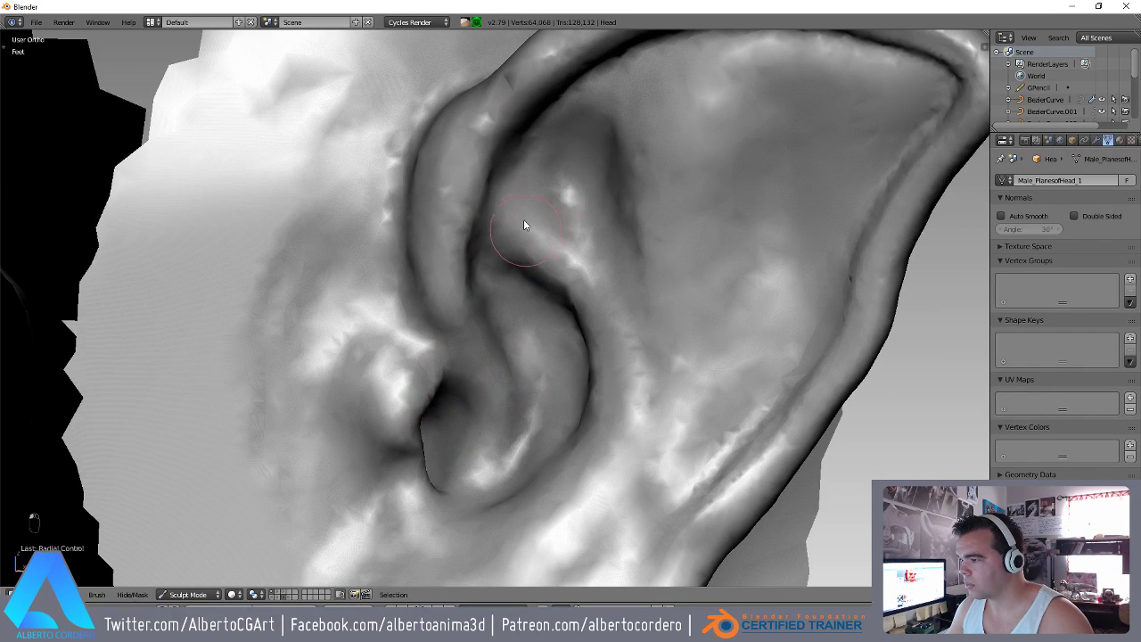
key("shift+c")
key("f")
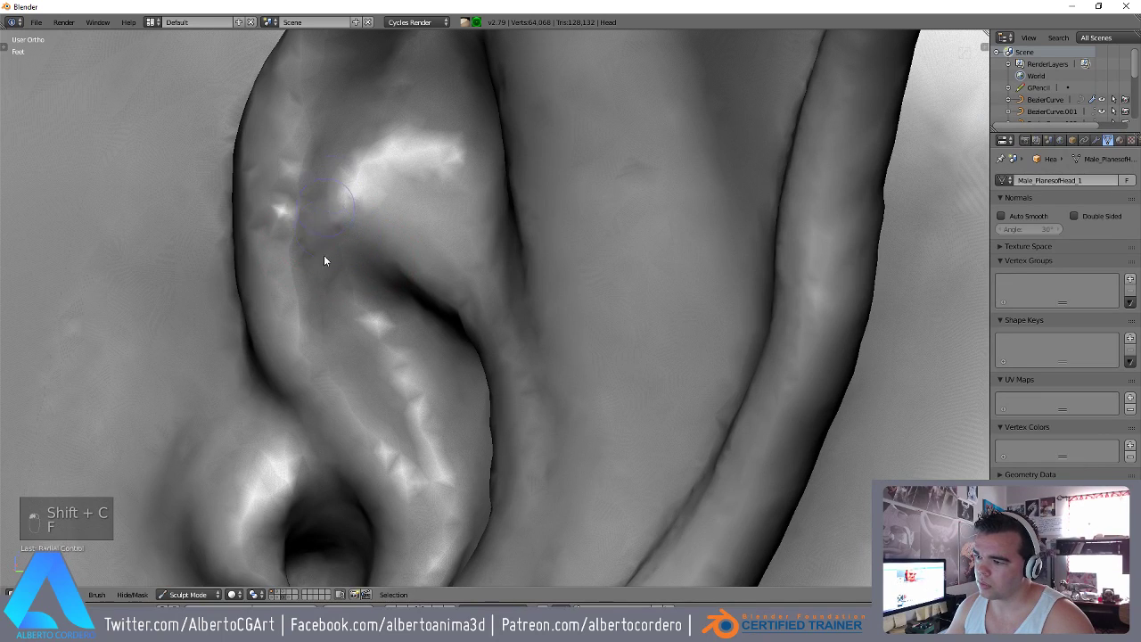
left_click_drag(366, 355, 310, 269)
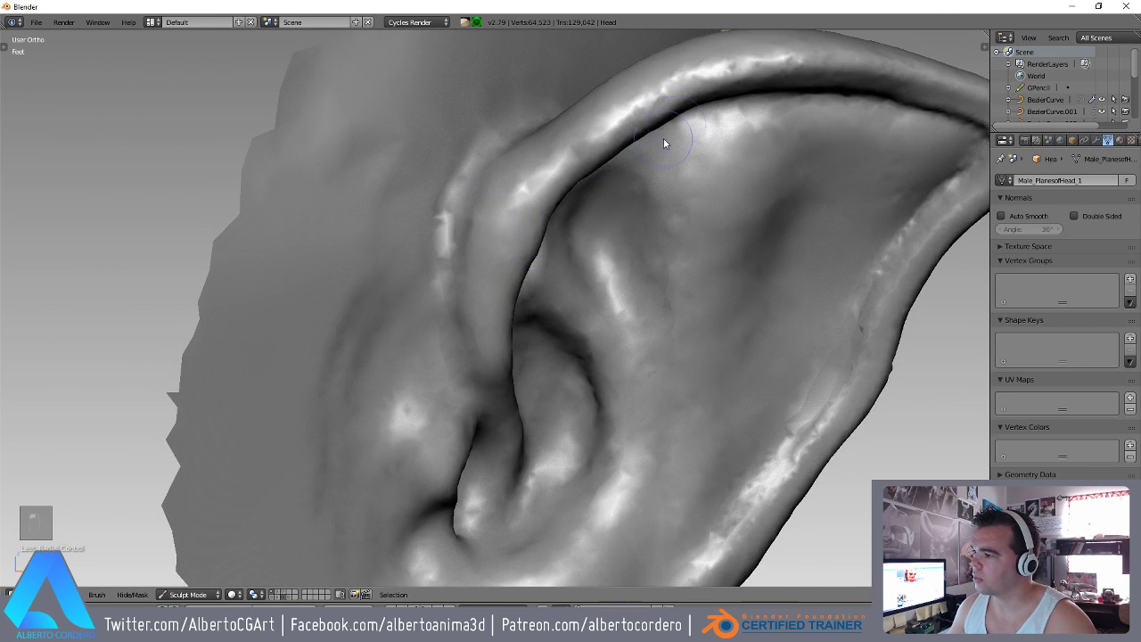
key("g")
key("f")
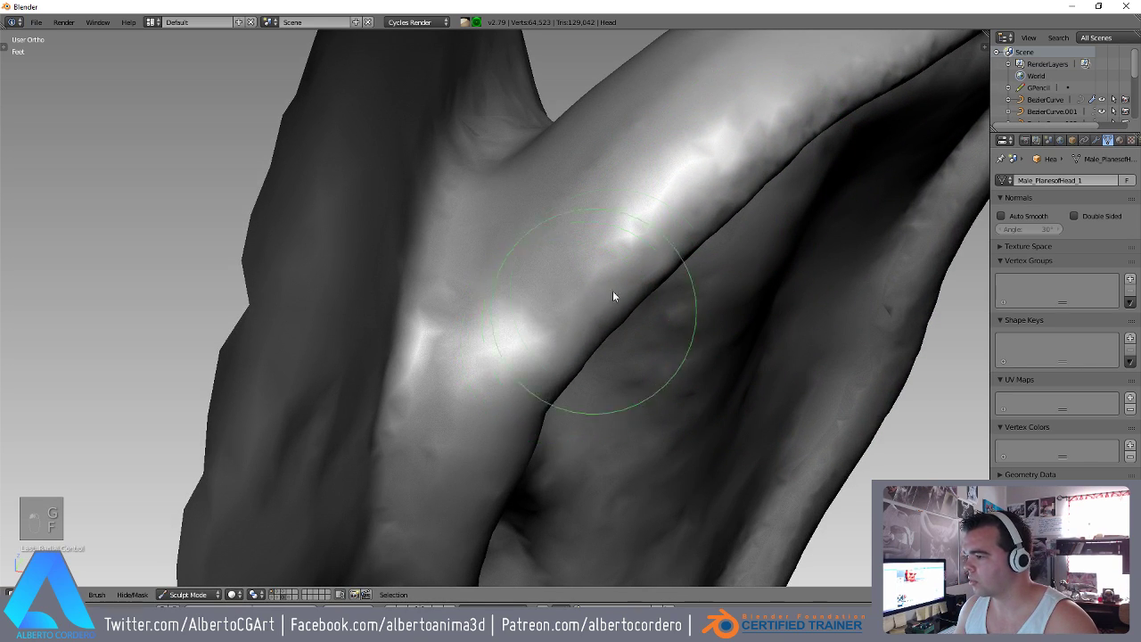
left_click_drag(501, 356, 321, 255)
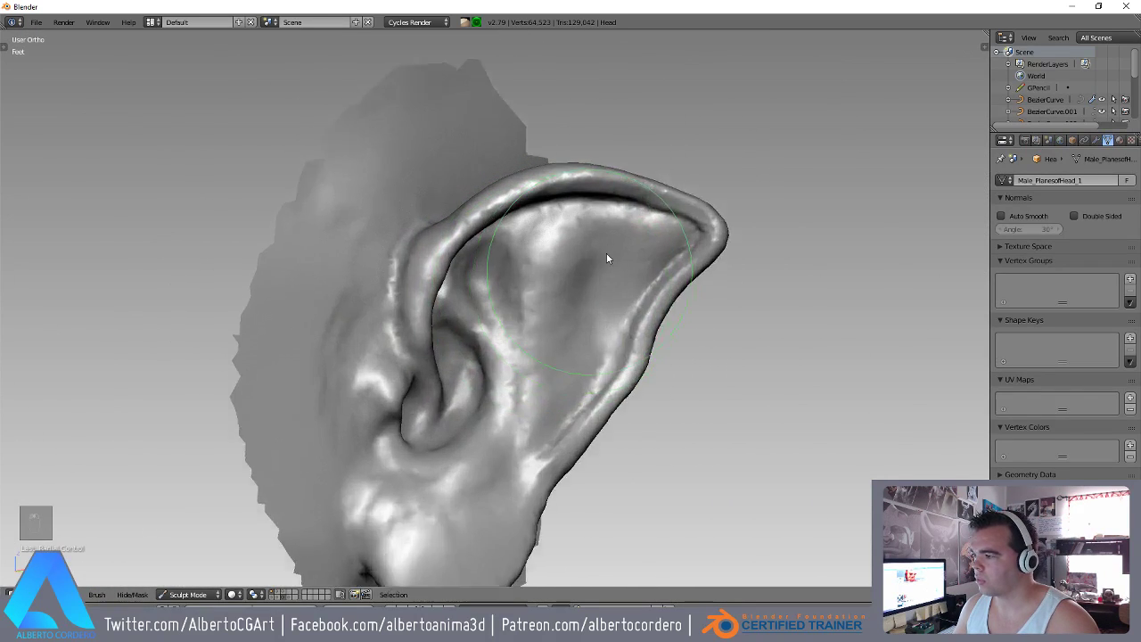
Crease along the upper rim and ear tip, then refine the ear's lower edge.
key("shift+c")
key("f")
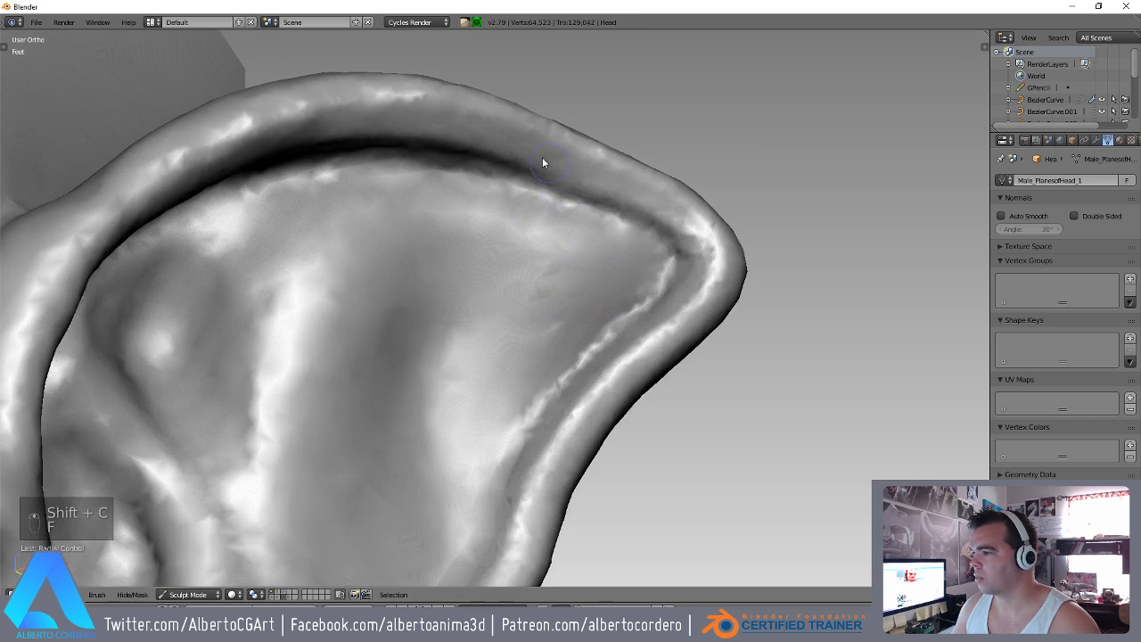
left_click_drag(176, 240, 620, 221)
key("shift+f")
key("f")
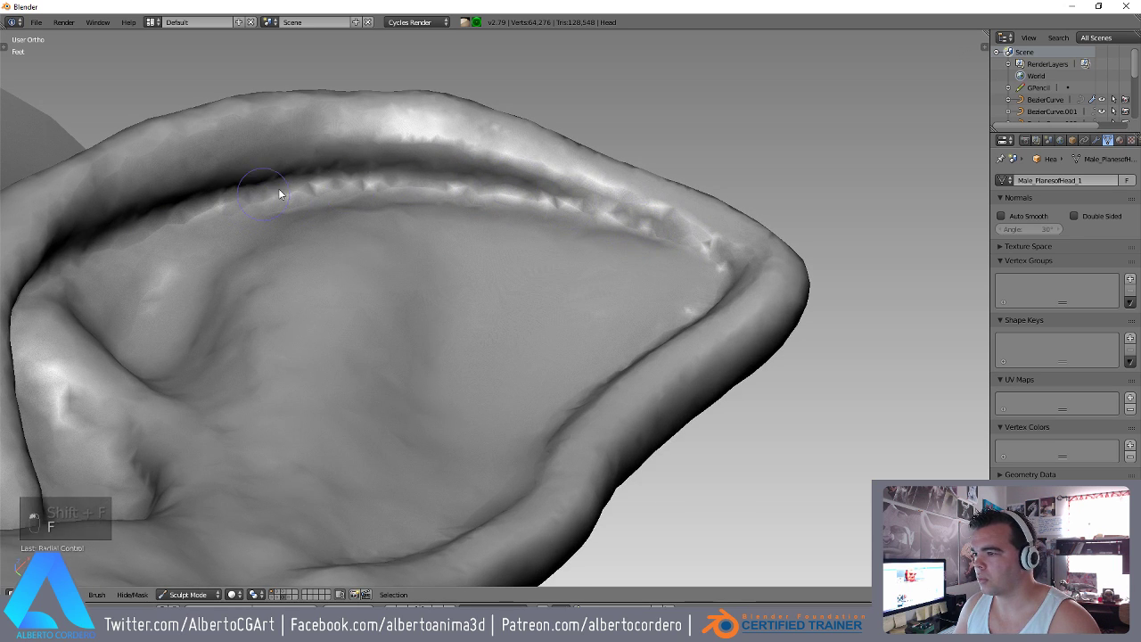
left_click_drag(668, 266, 651, 240)
left_click_drag(597, 179, 683, 307)
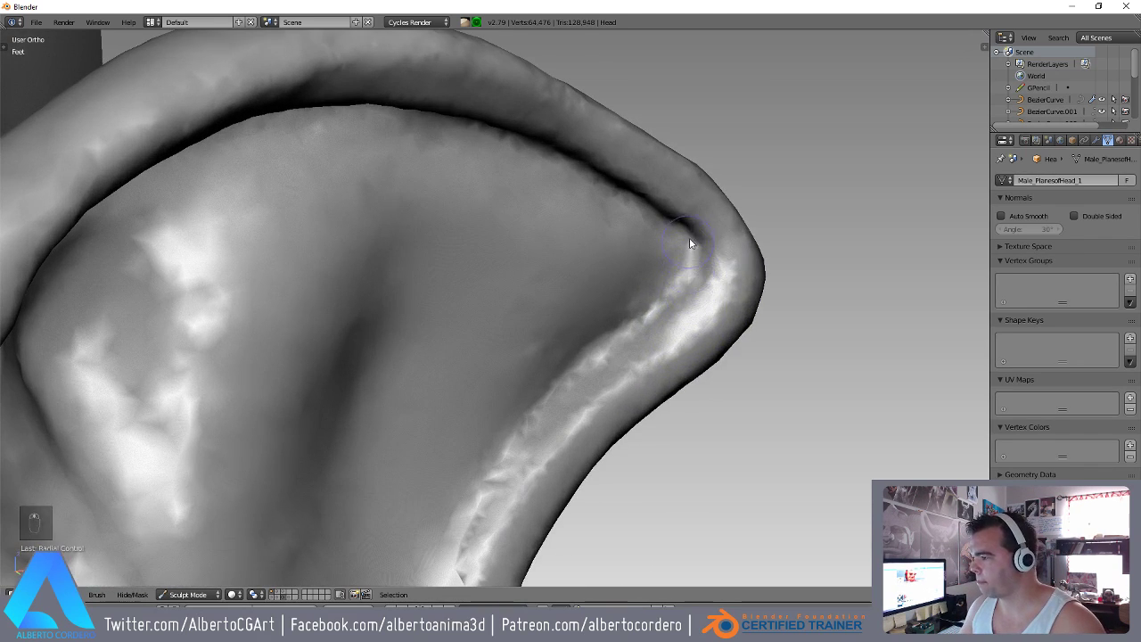
left_click_drag(705, 251, 594, 396)
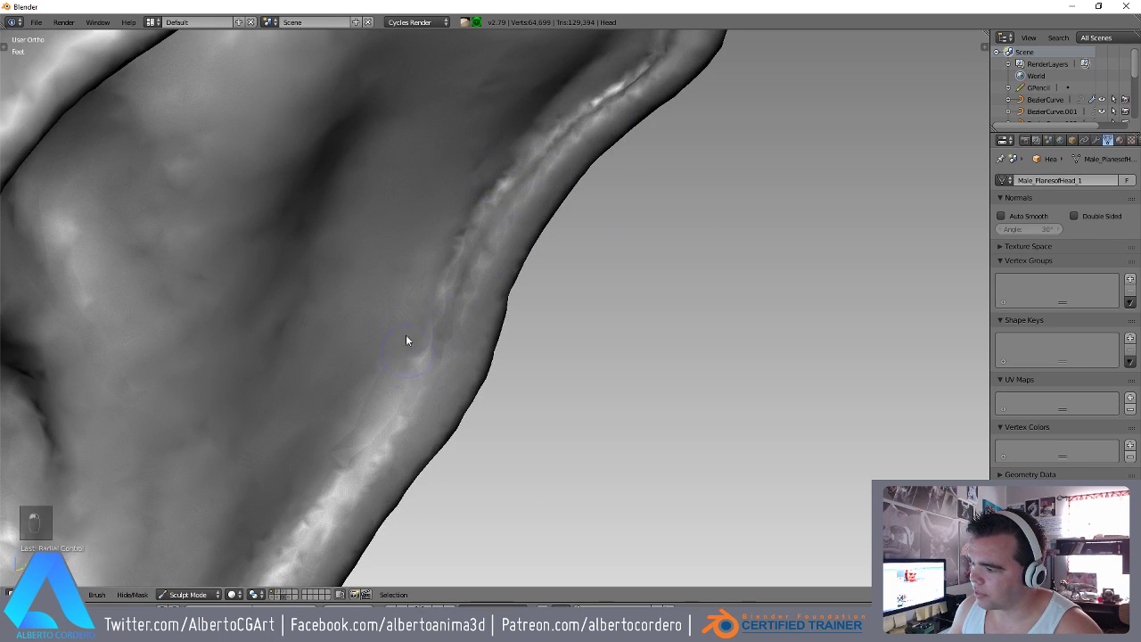
left_click_drag(475, 263, 385, 455)
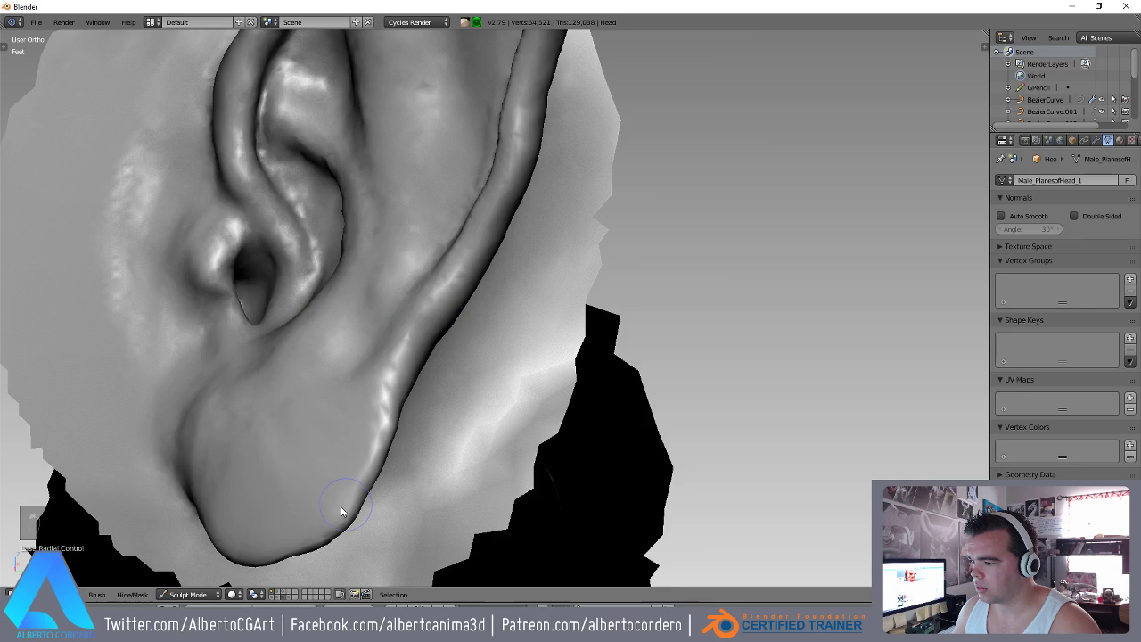
Resize the brush and sculpt finer folds into the ear opening and around the tragus.
key("i")
key("f")
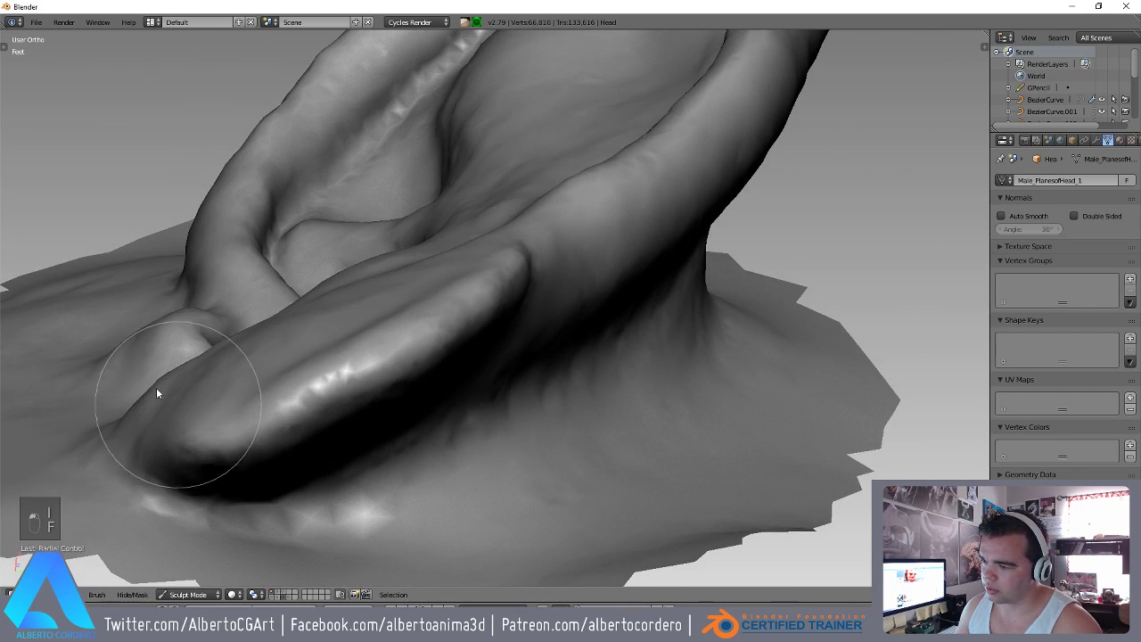
key("f")
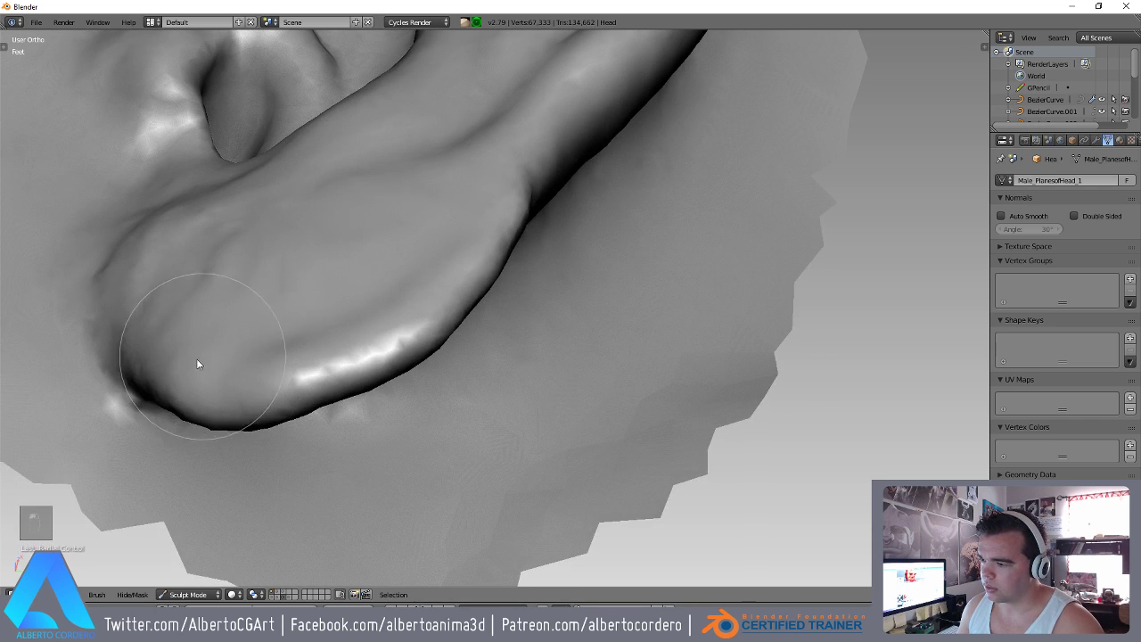
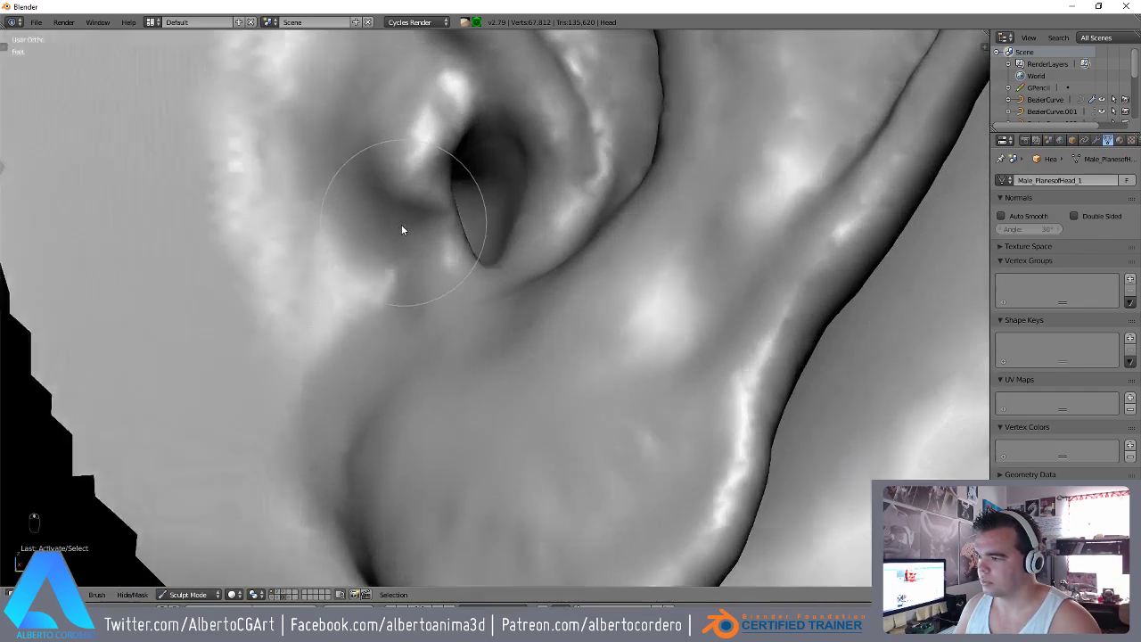
left_click_drag(425, 268, 432, 247)
key("f")
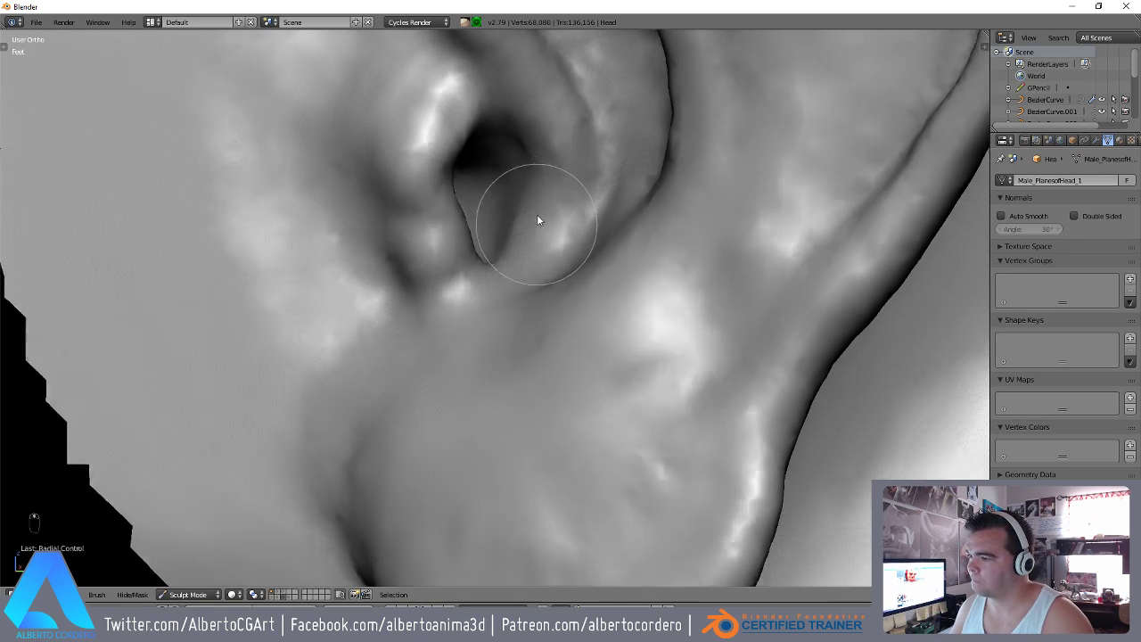
key("g")
key("f")
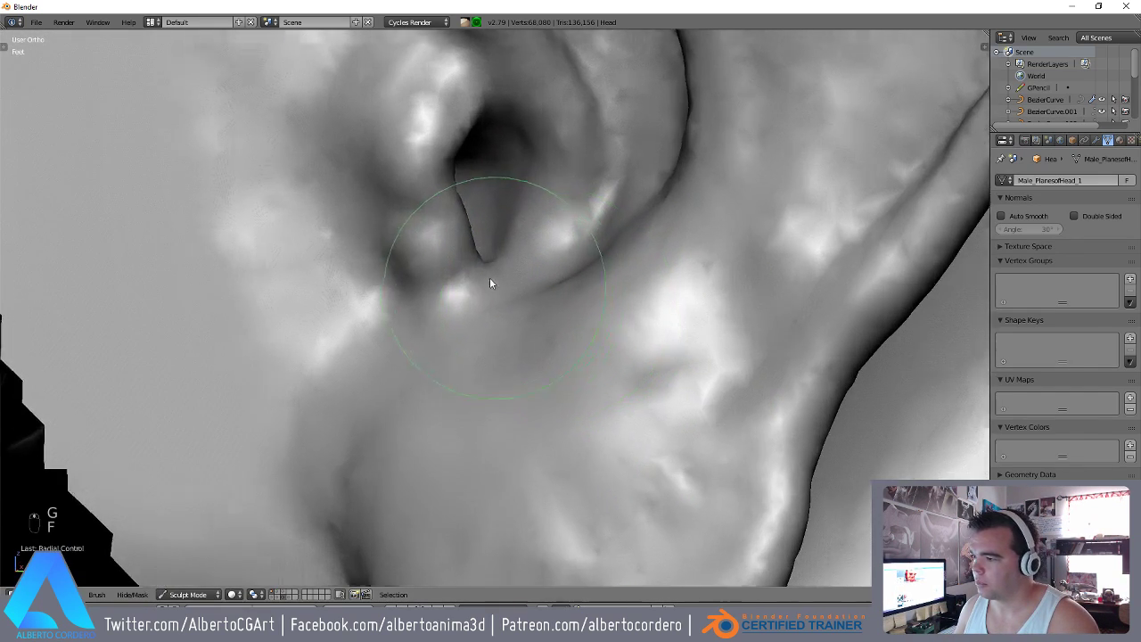
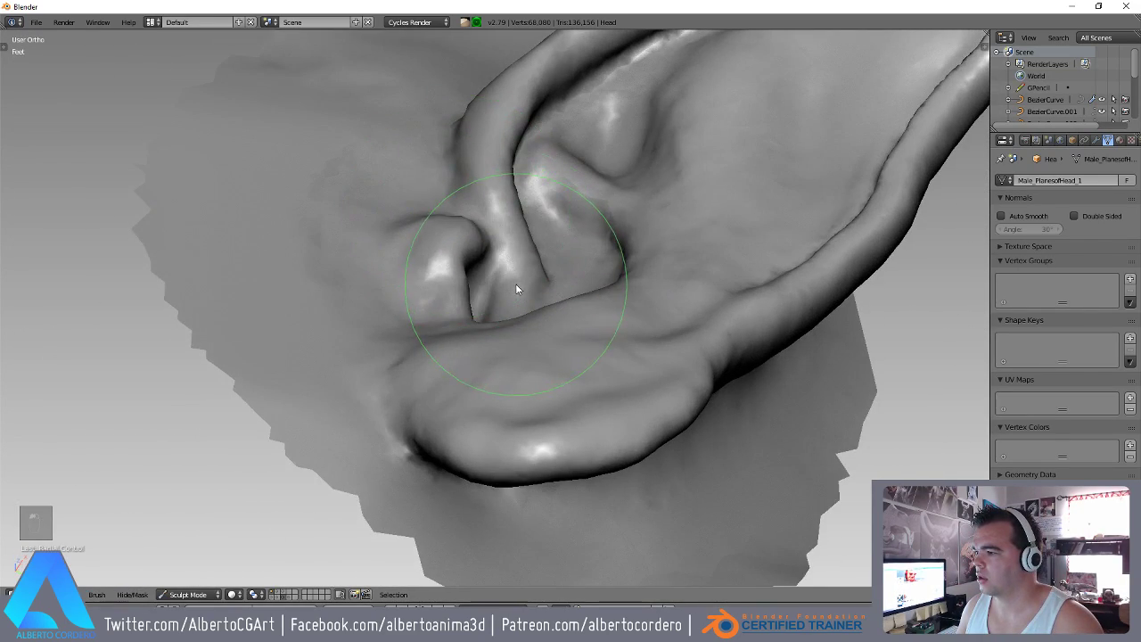
left_click(494, 263)
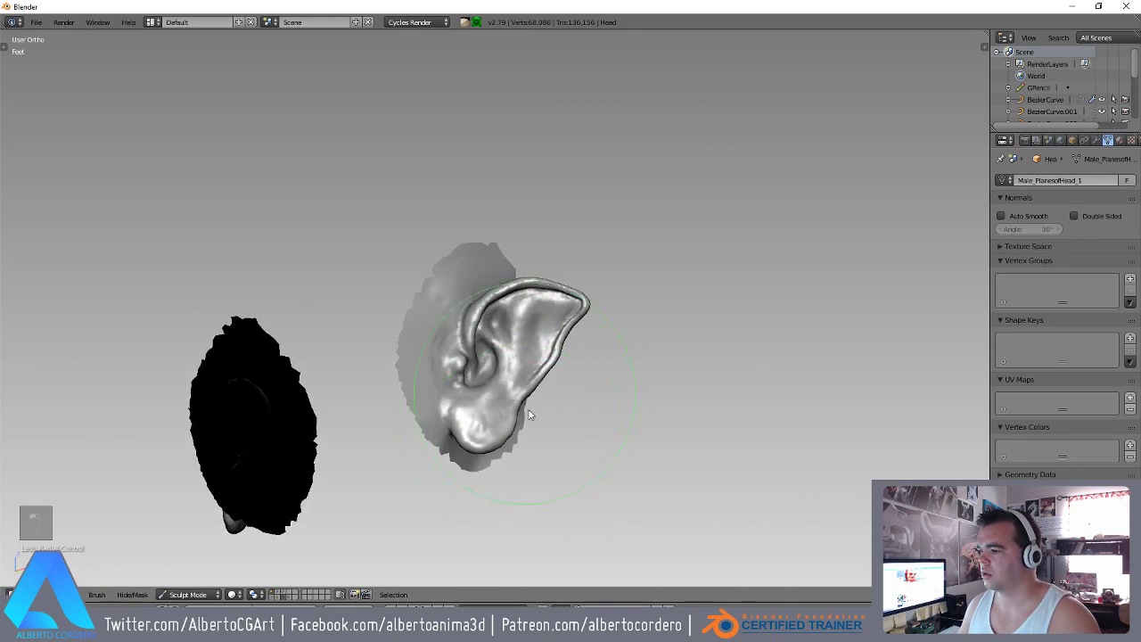
Unhide the rest of the head, leave Sculpt Mode and reveal the hidden horn curves.
key("alt+h")
key("alt+m")
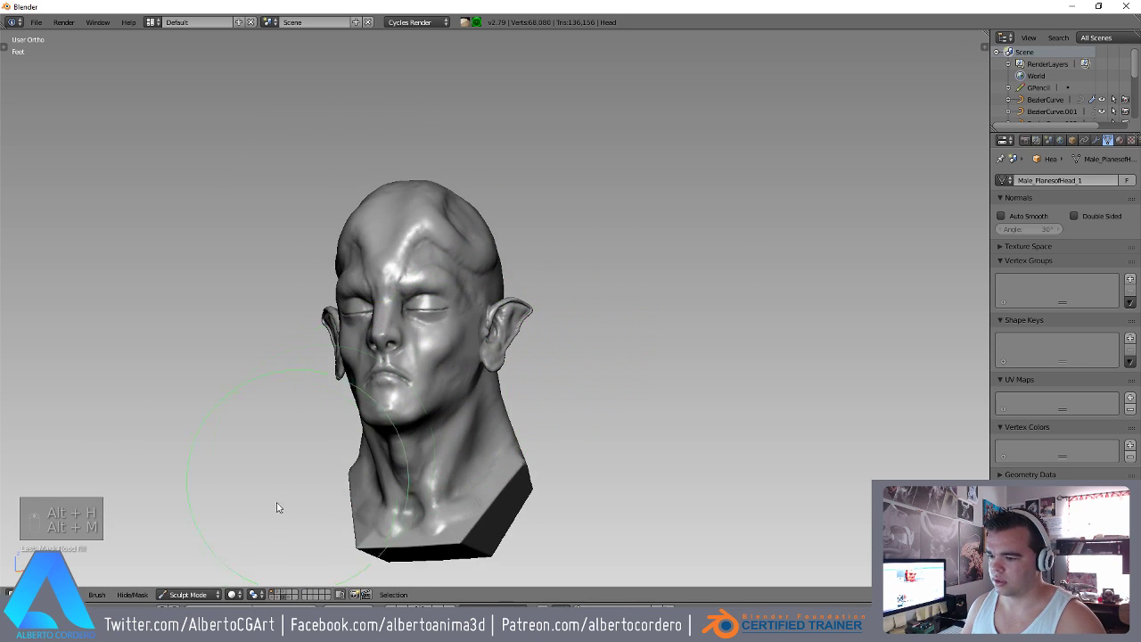
left_click_drag(203, 587, 217, 571)
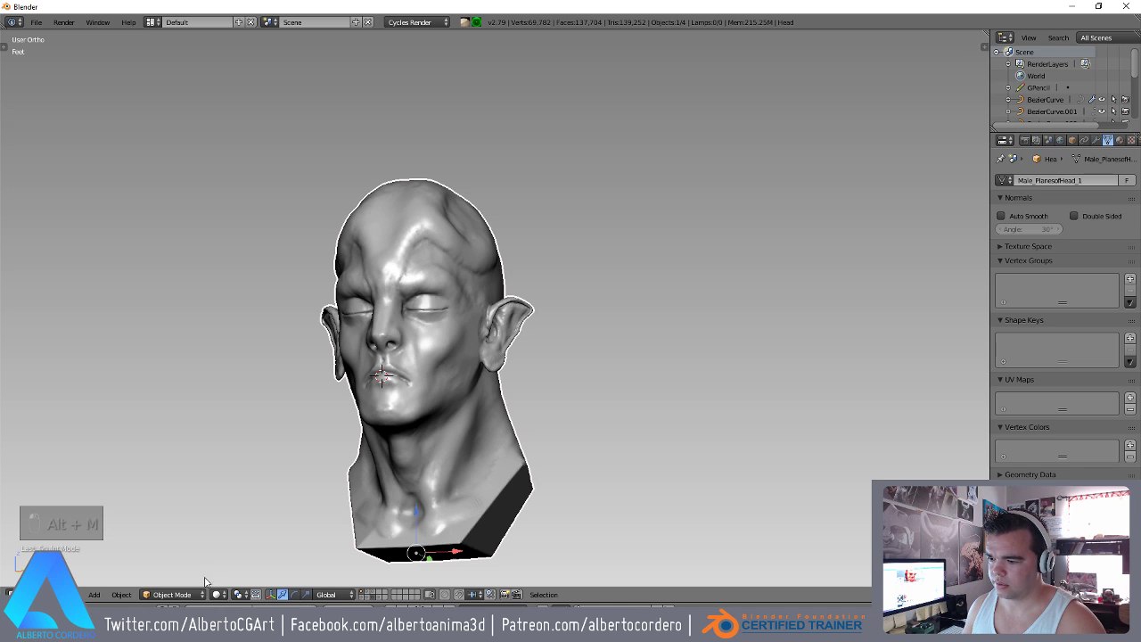
key("alt+h")
key("a")
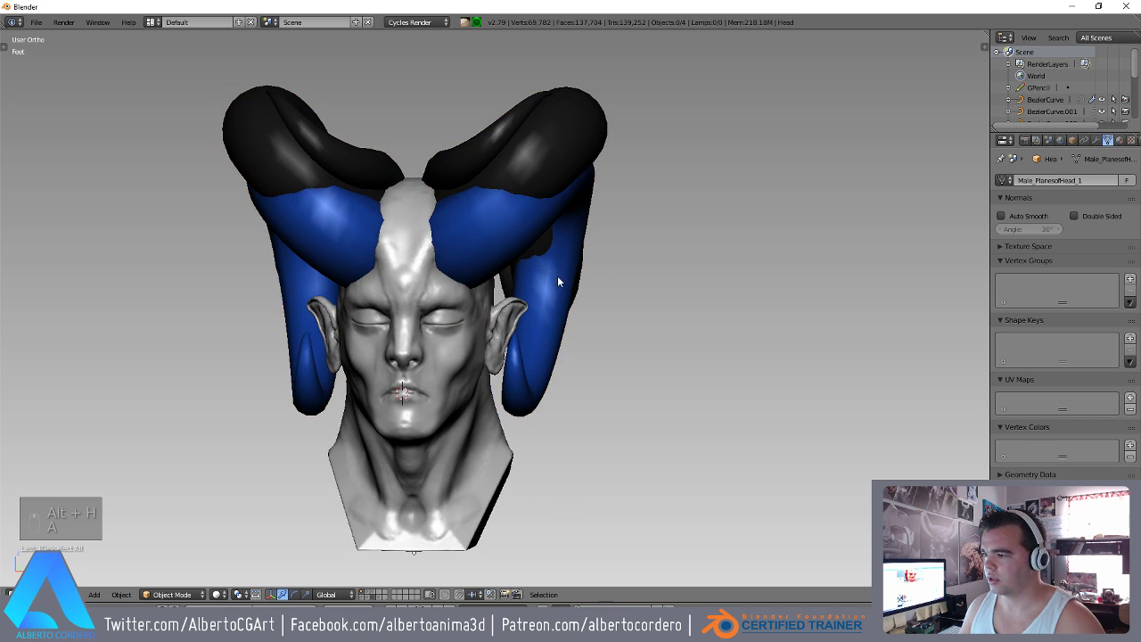
Select and delete the blue horn pieces, leaving only the black ram horns.
left_click(582, 337)
key("z")
key("z")
key("m")
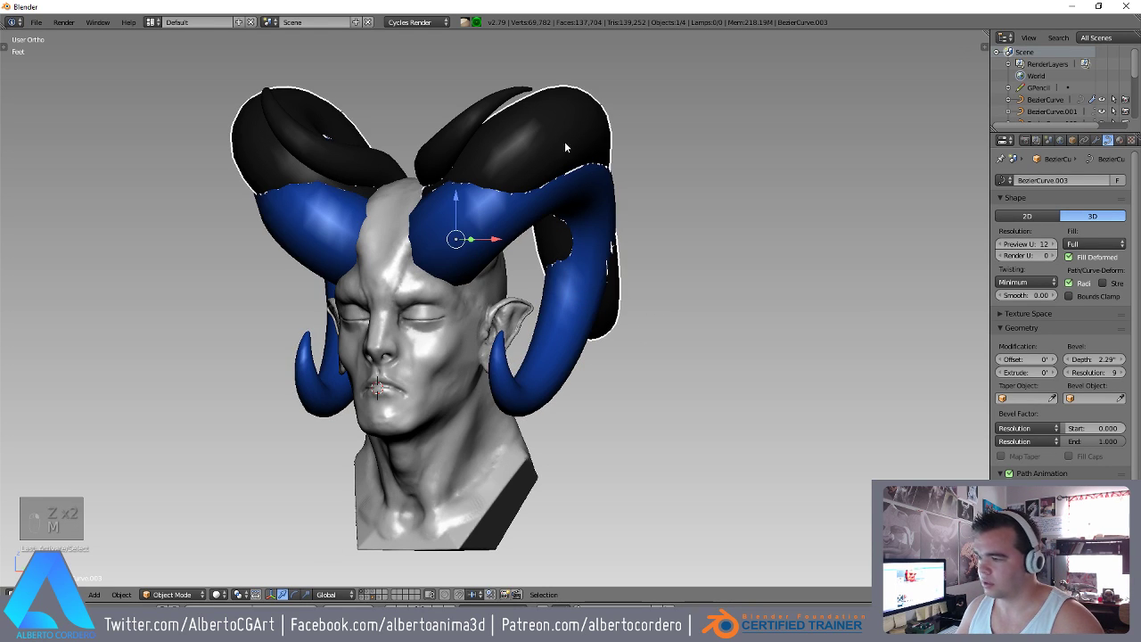
key("m")
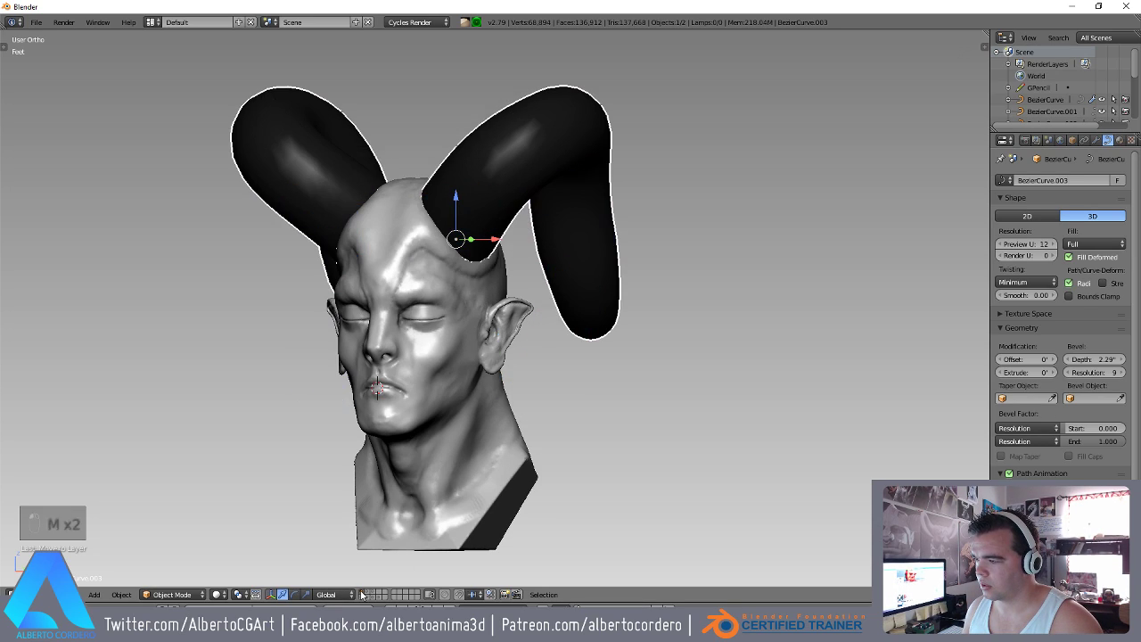
key("z")
key("a")
key("z")
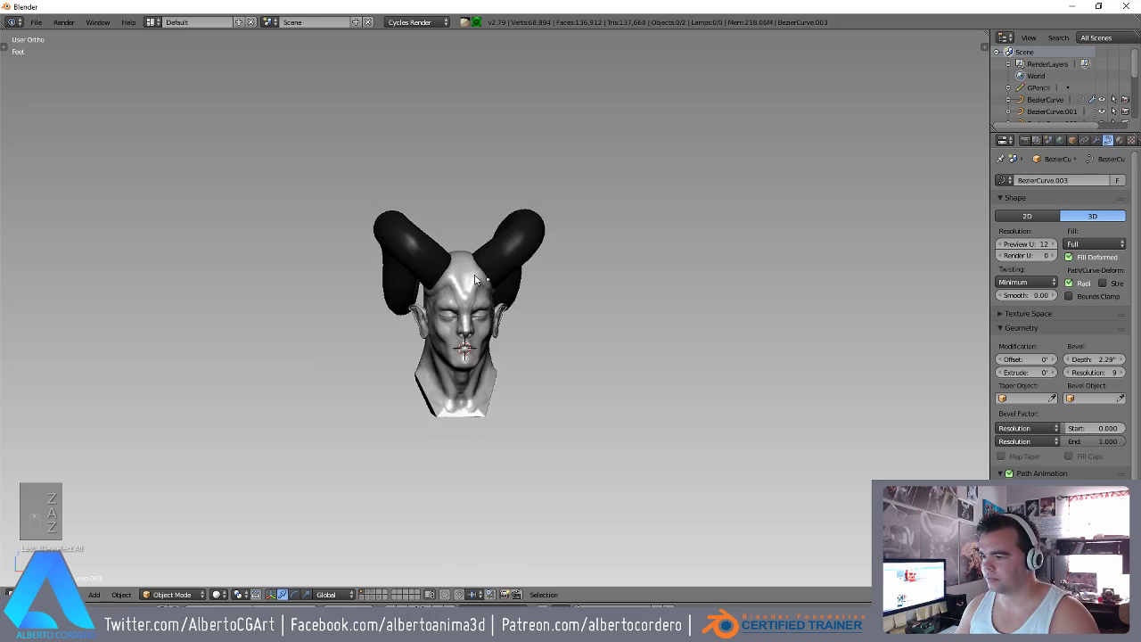
Review the horned head from the front and in profile.
key("KP_1")
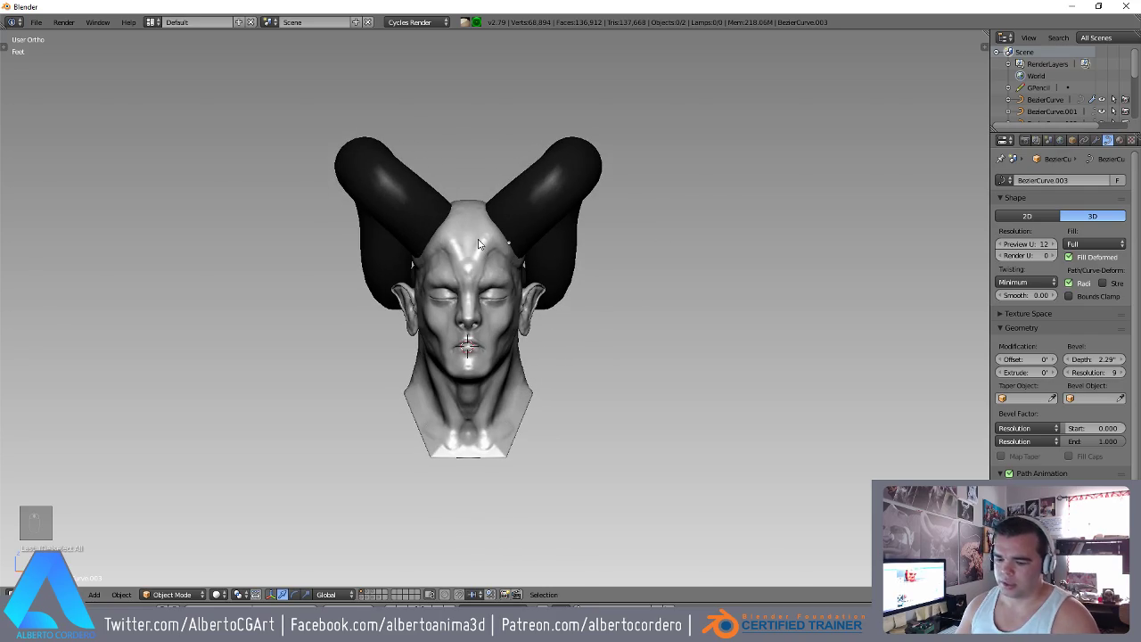
key("KP_1")
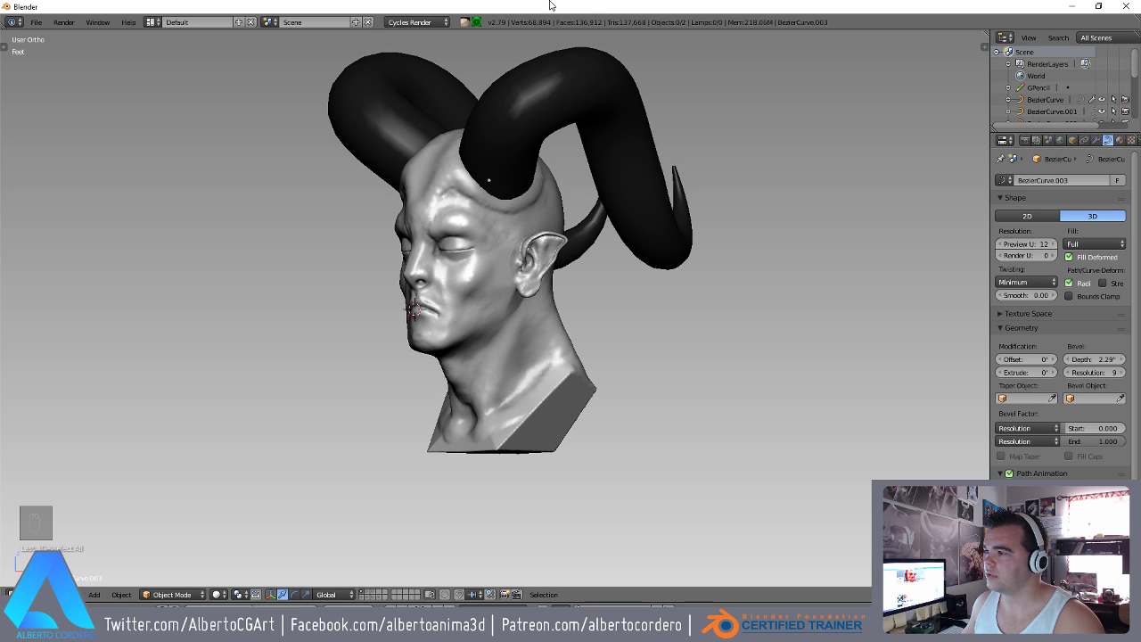
key("KP_1")
key("KP_1")
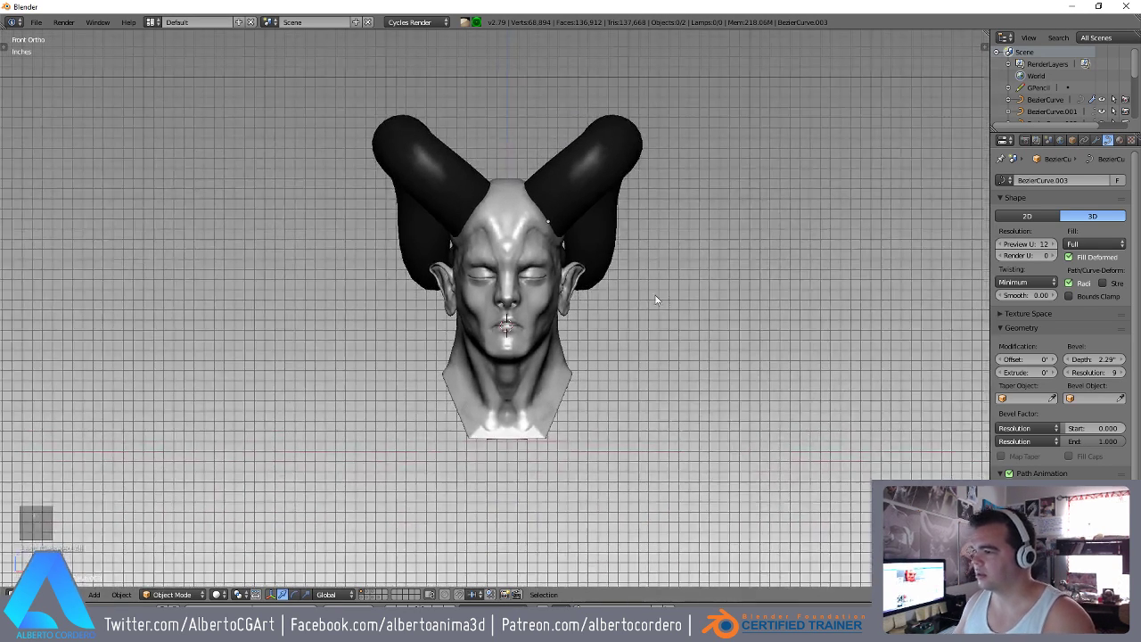
key("z")
key("z")
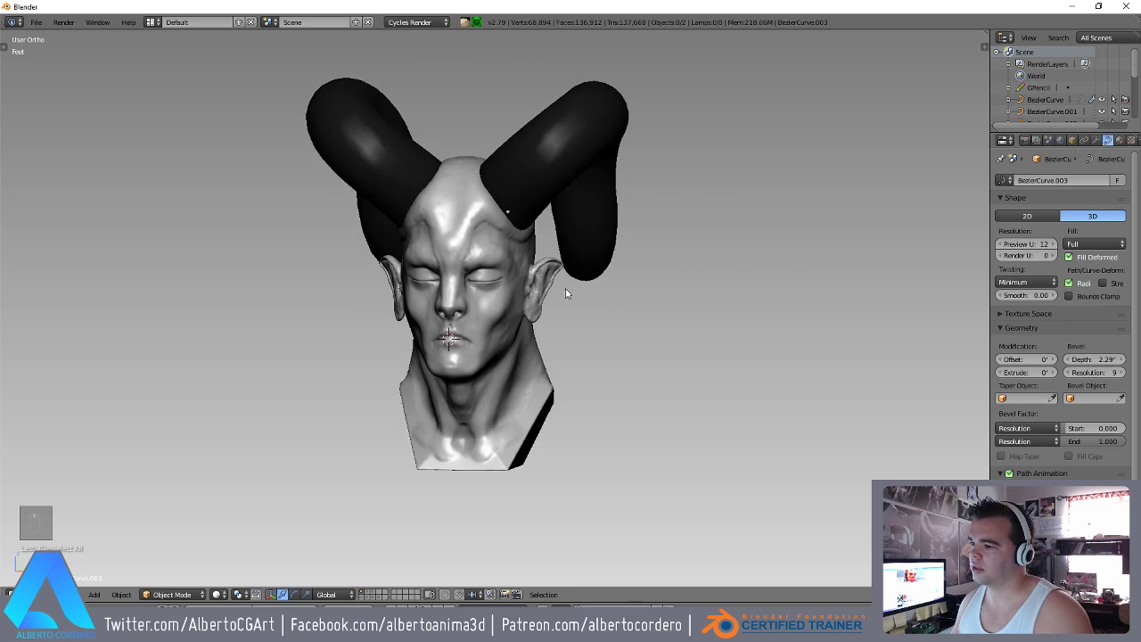
View the head in right profile as wireframe, enter sculpting and return to solid shading.
key("KP_1")
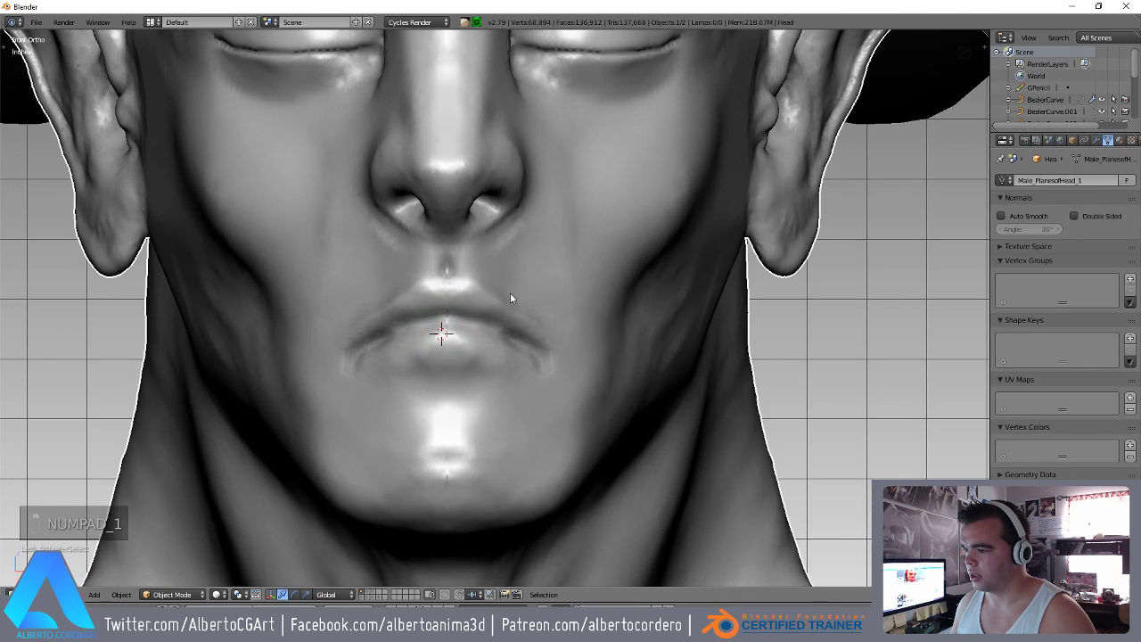
key("KP_3")
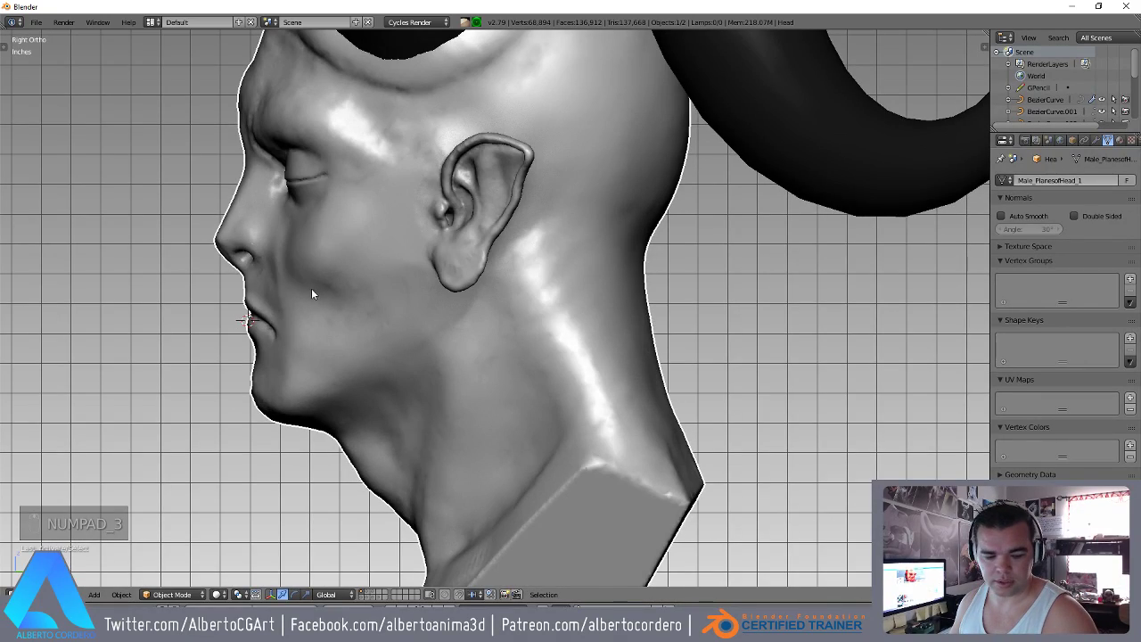
key("z")
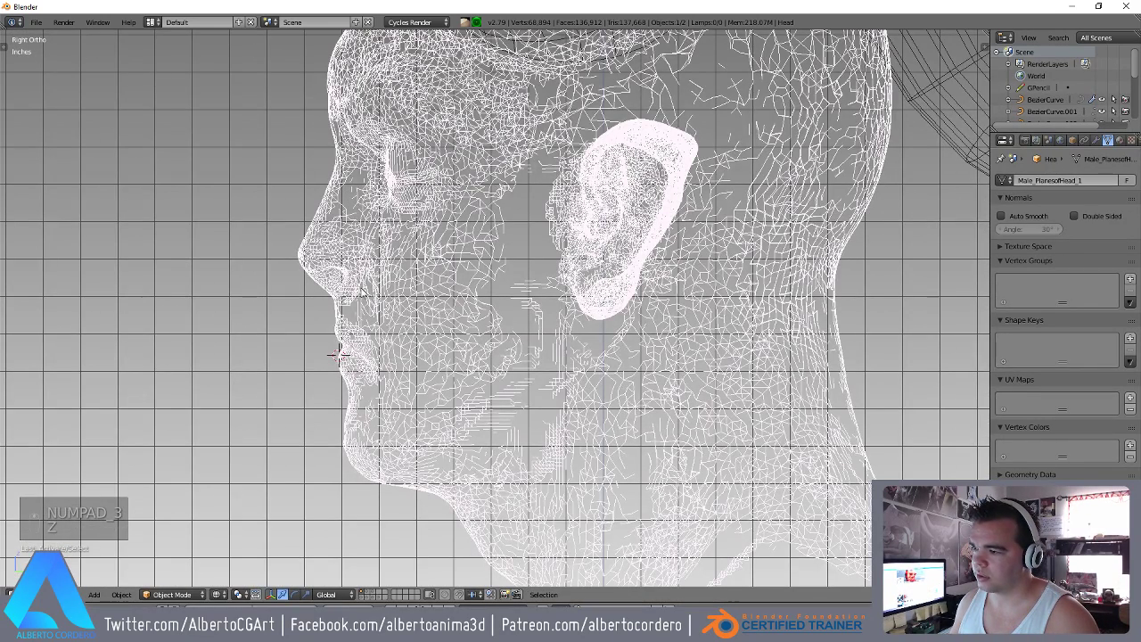
key("a")
key("z")
key("z")
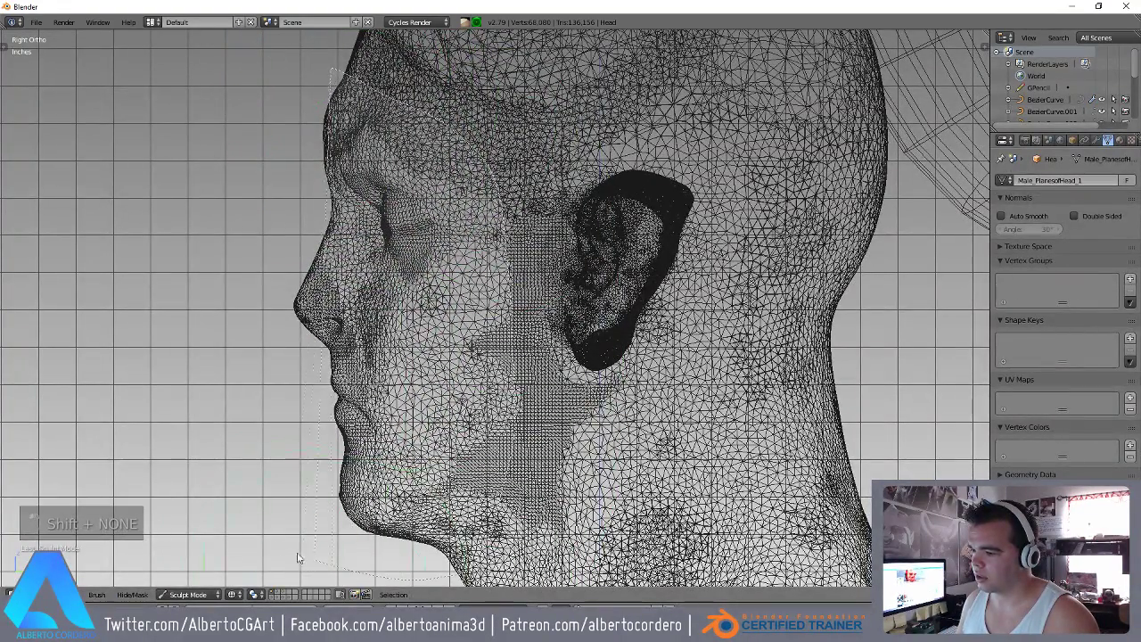
key("z")
key("z")
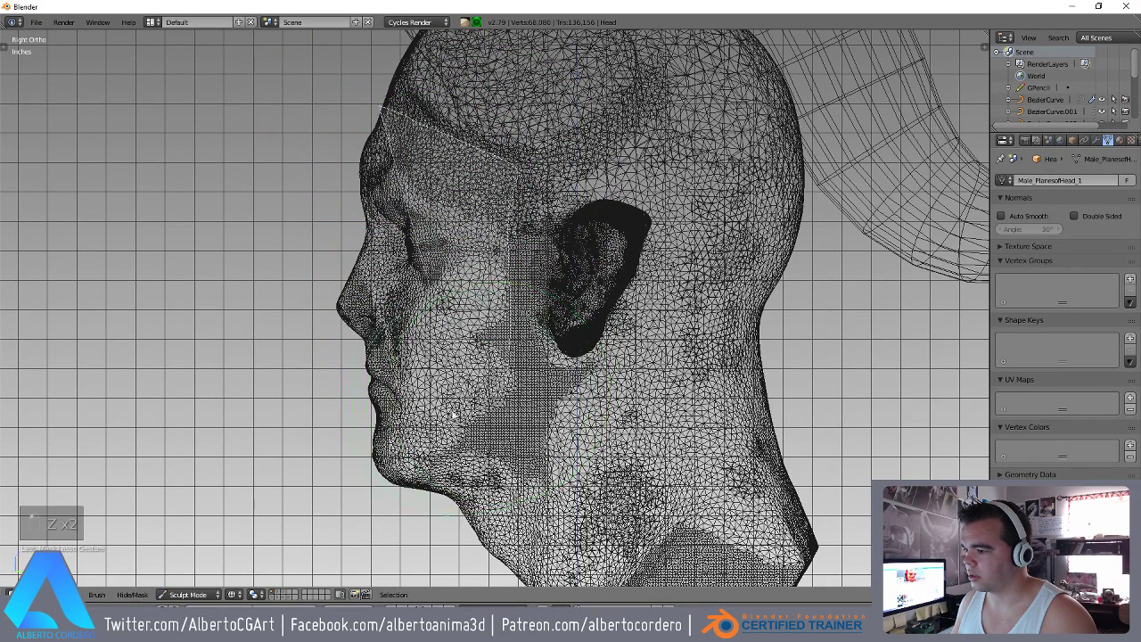
Undo the stray forehead stroke and invert the mask so only the face patch stays shown.
key("z")
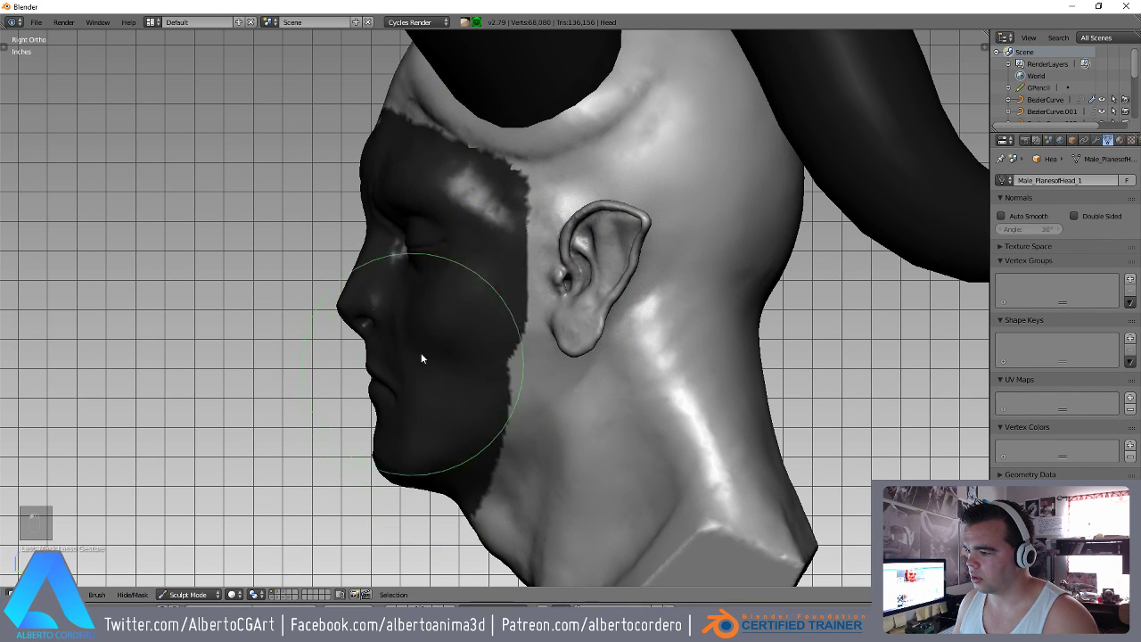
key("ctrl+z")
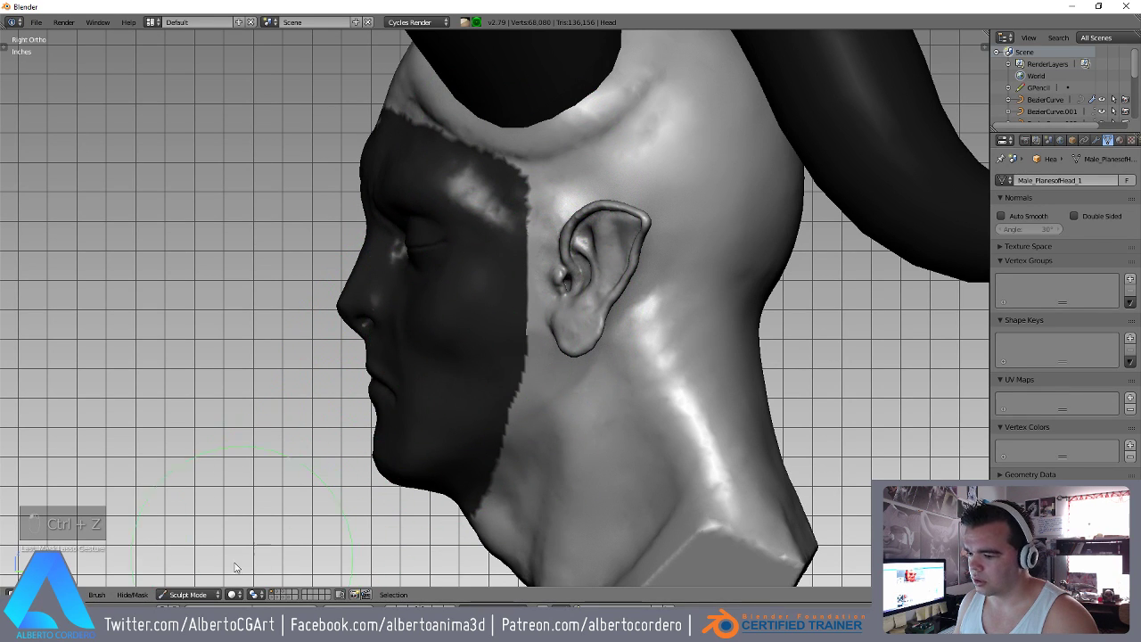
key("ctrl+i")
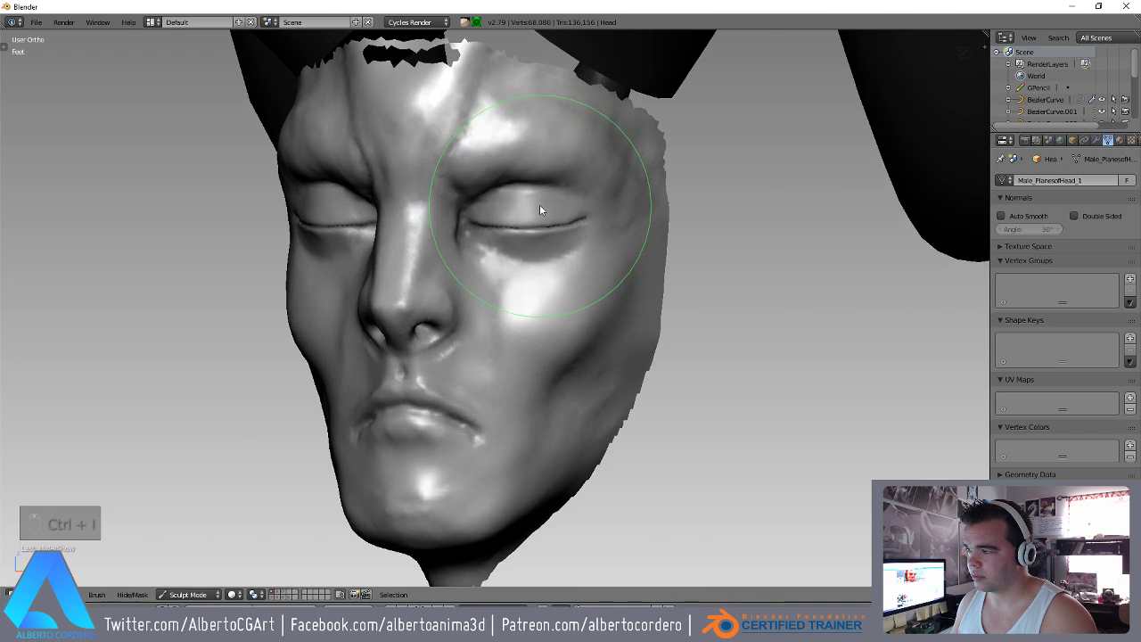
key("ctrl+z")
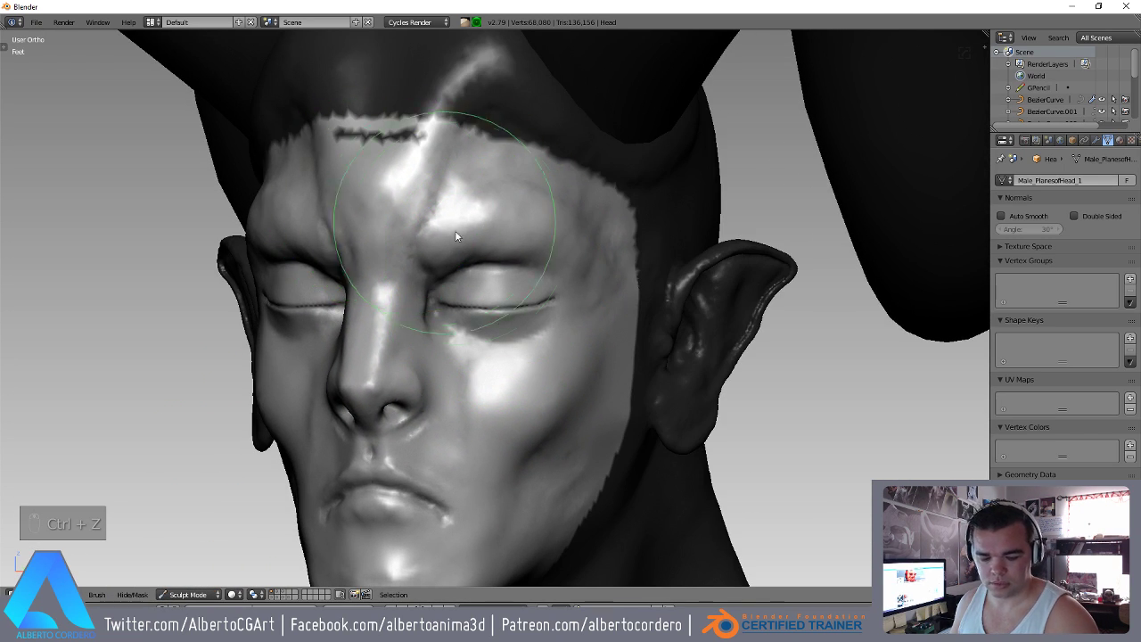
key("m")
Resize the brush and orbit around to inspect the isolated face.
key("f")
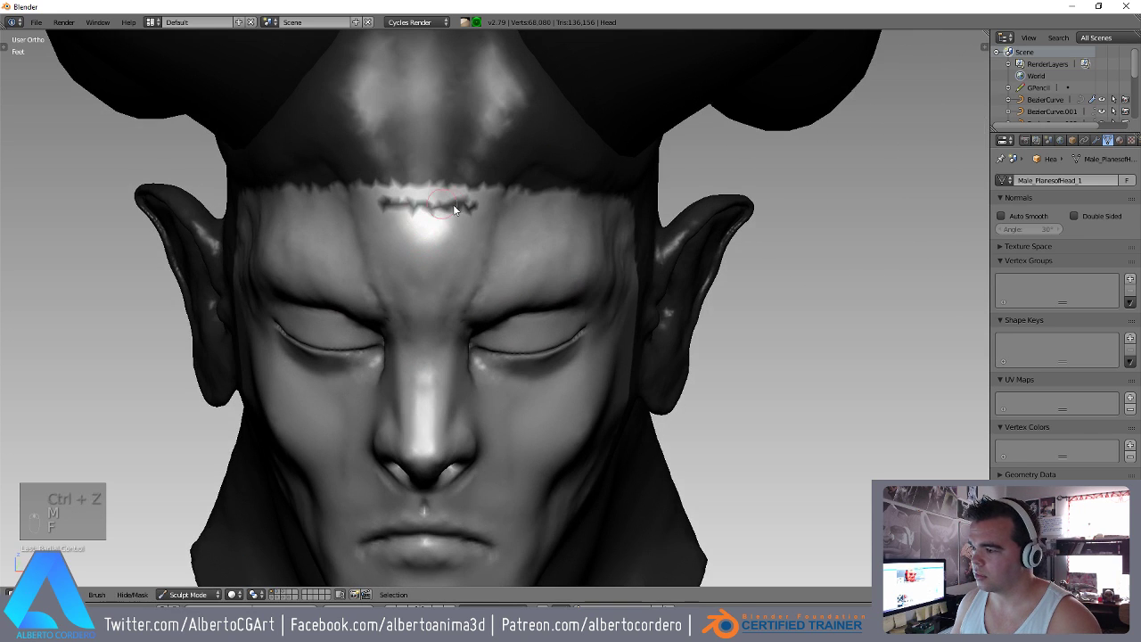
left_click_drag(454, 215, 195, 507)
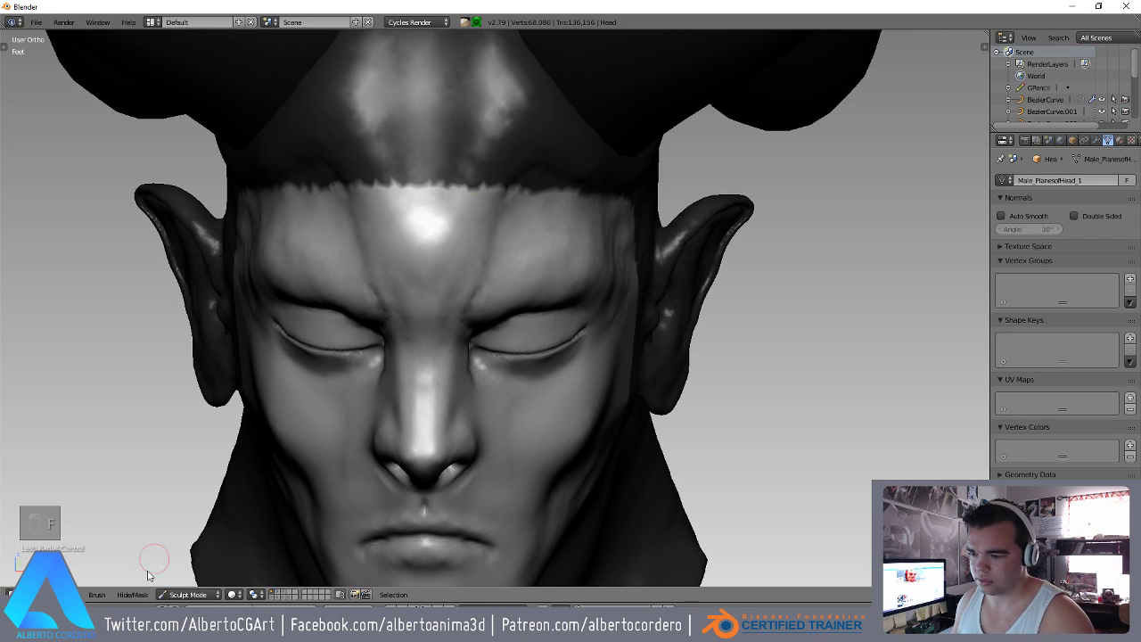
key("f")
left_click_drag(142, 594, 489, 231)
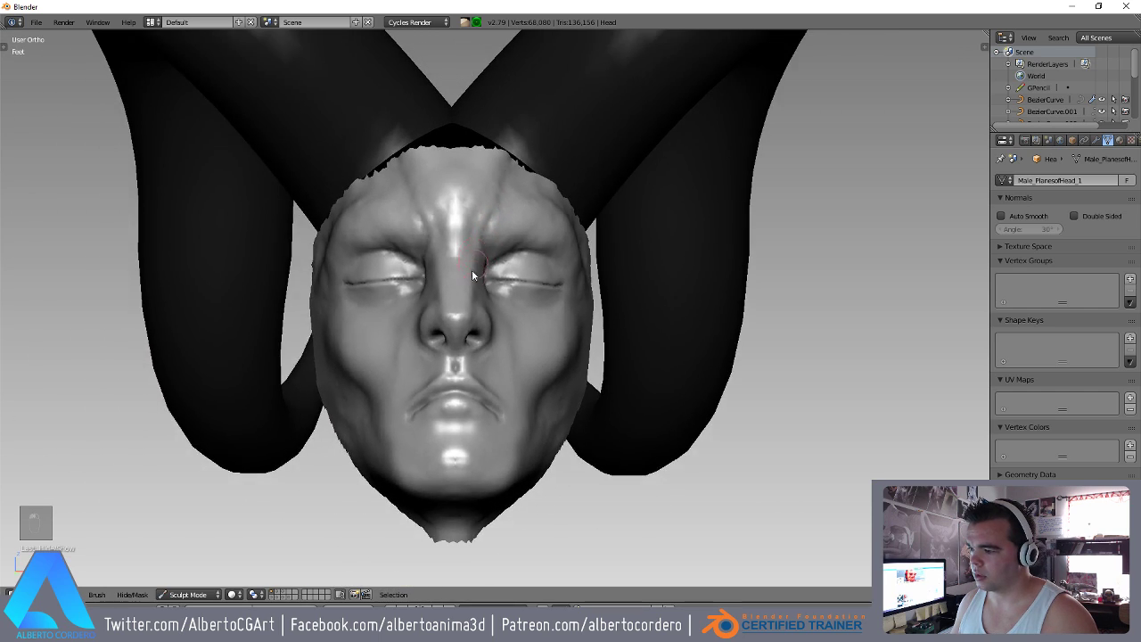
Zoom onto the nose from the front and underneath with a larger brush ready.
key("KP_1")
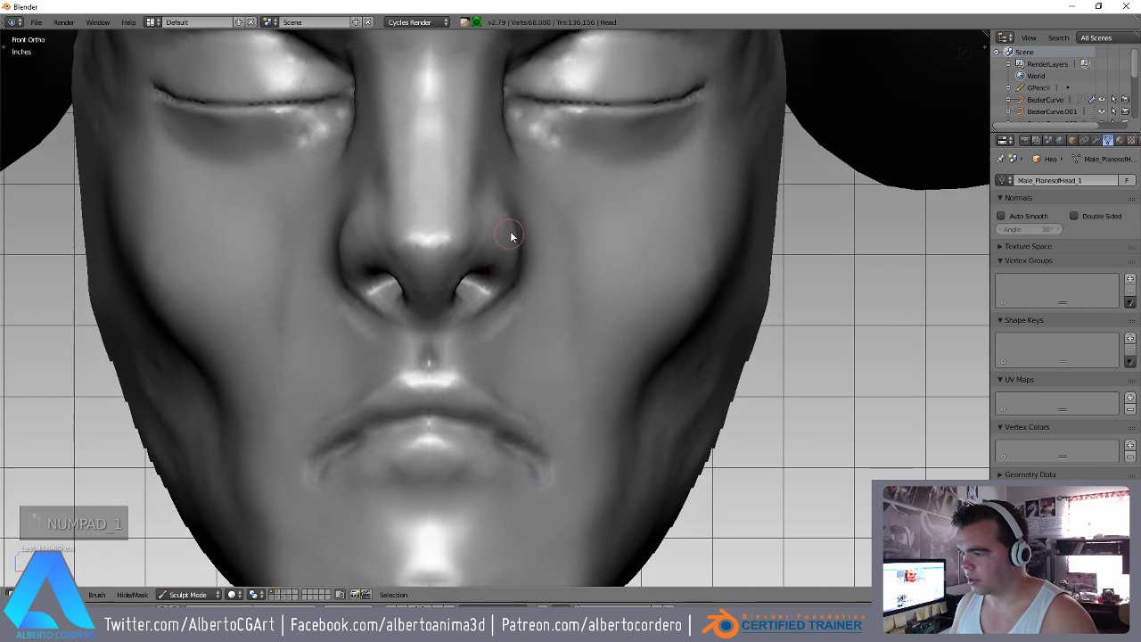
key("g")
key("f")
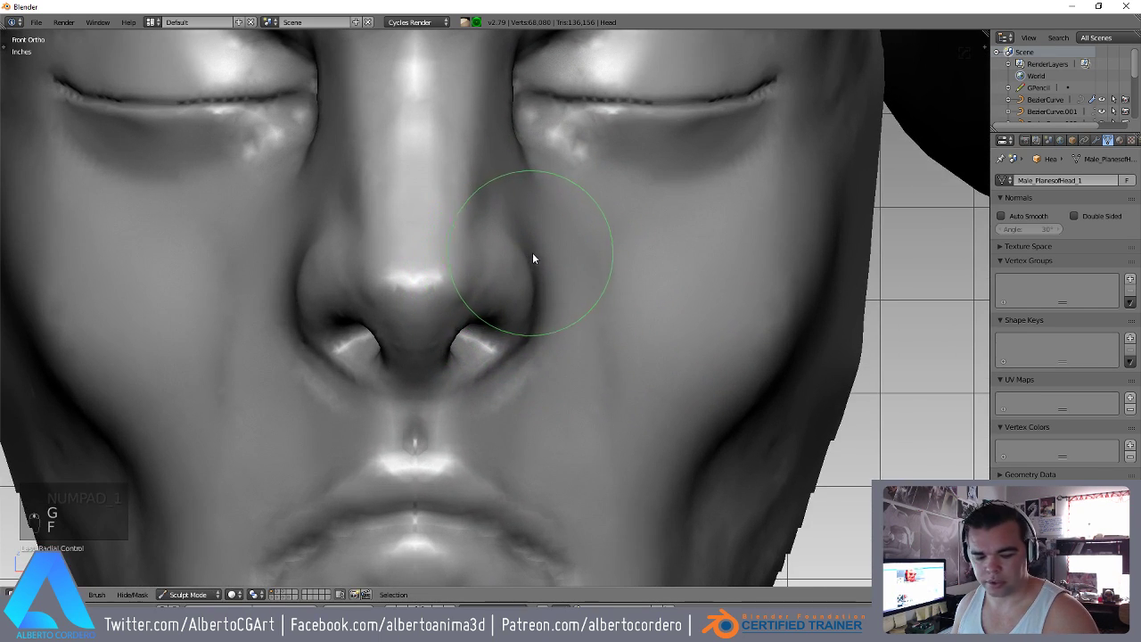
key("f")
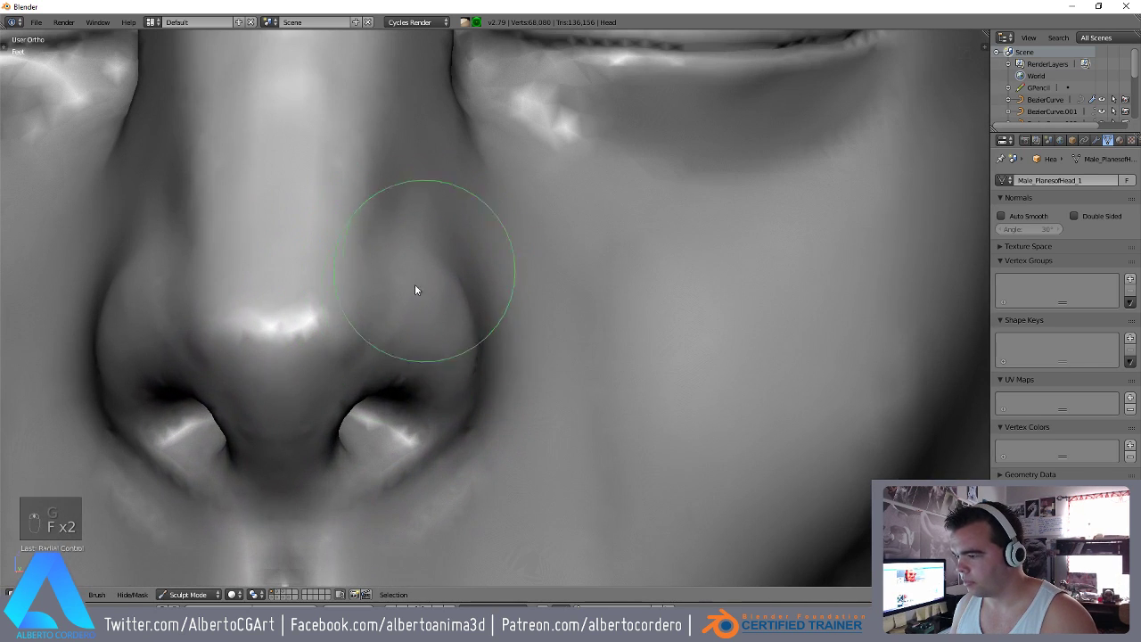
left_click_drag(430, 313, 295, 354)
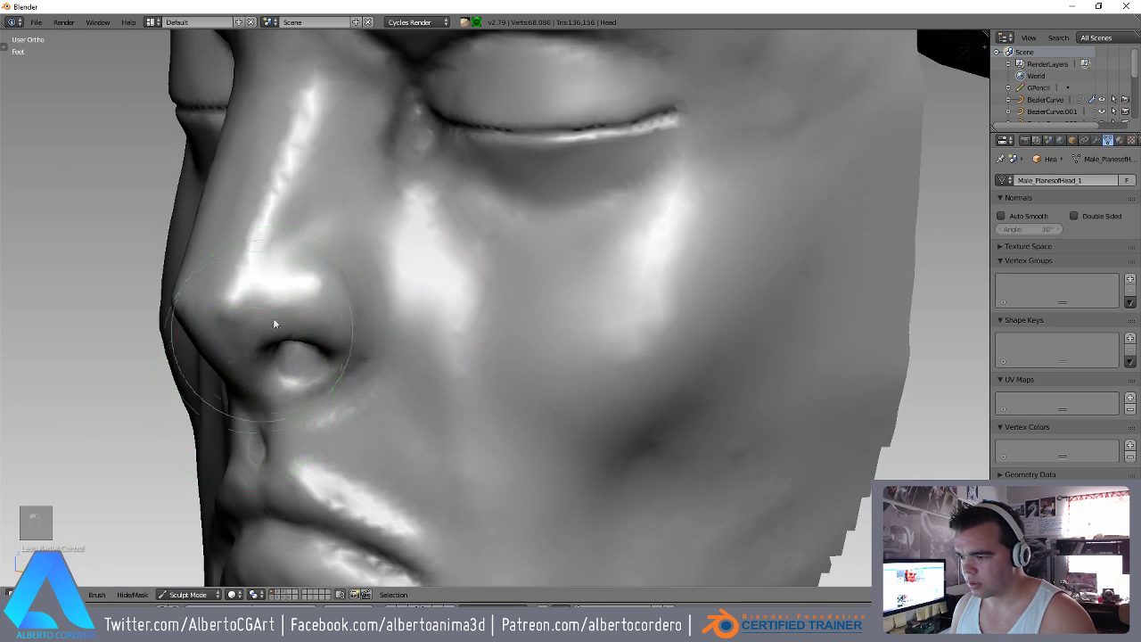
key("shift+b")
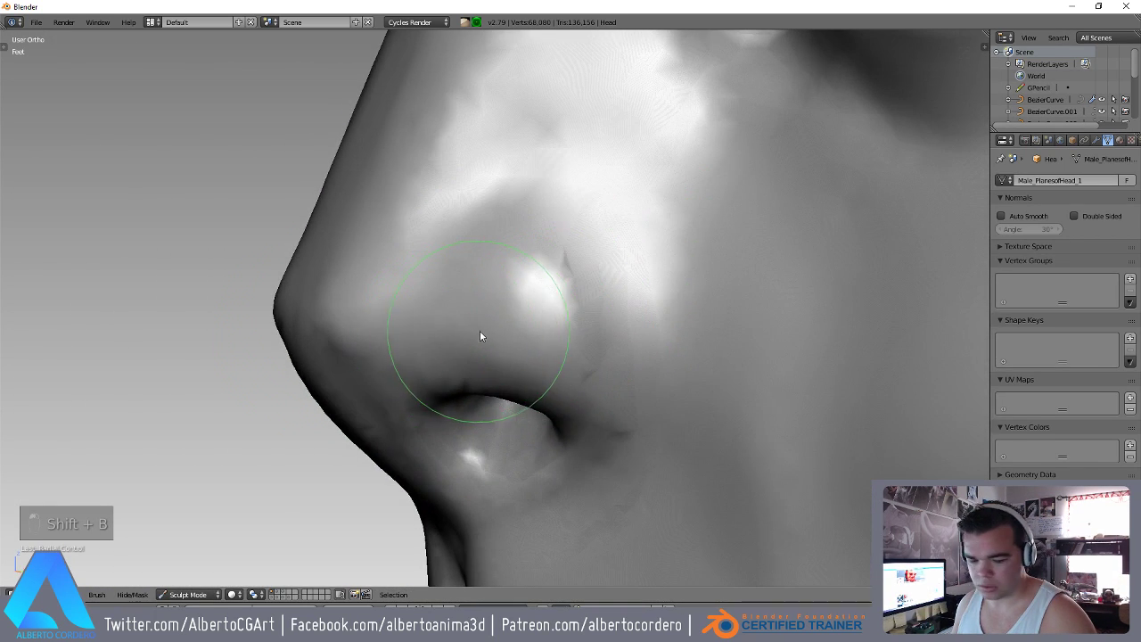
key("f")
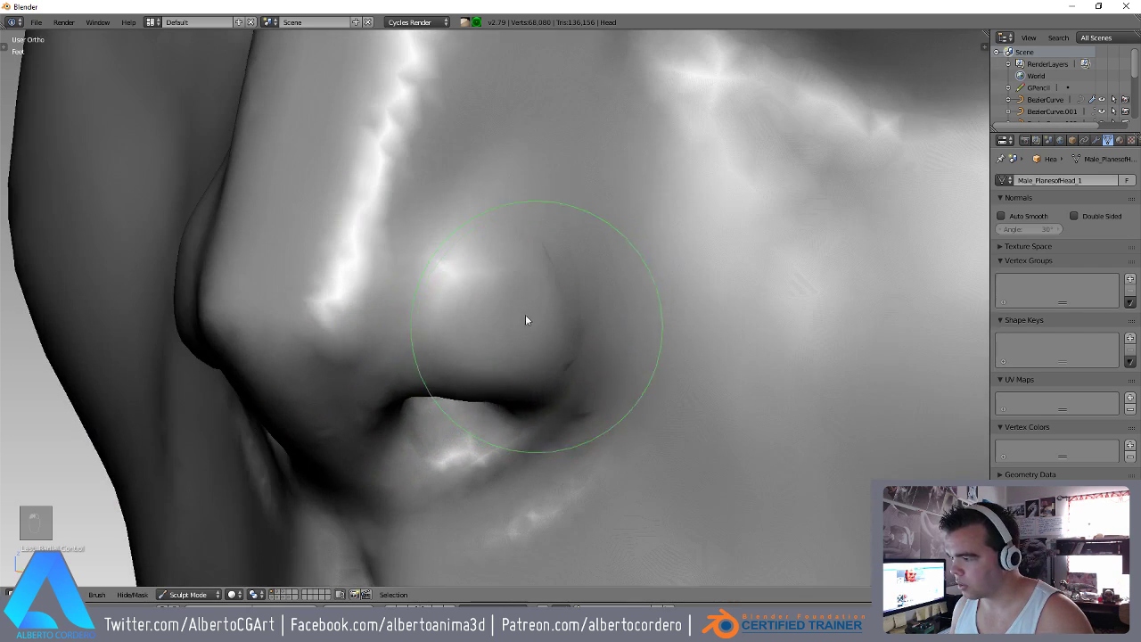
left_click_drag(416, 315, 335, 267)
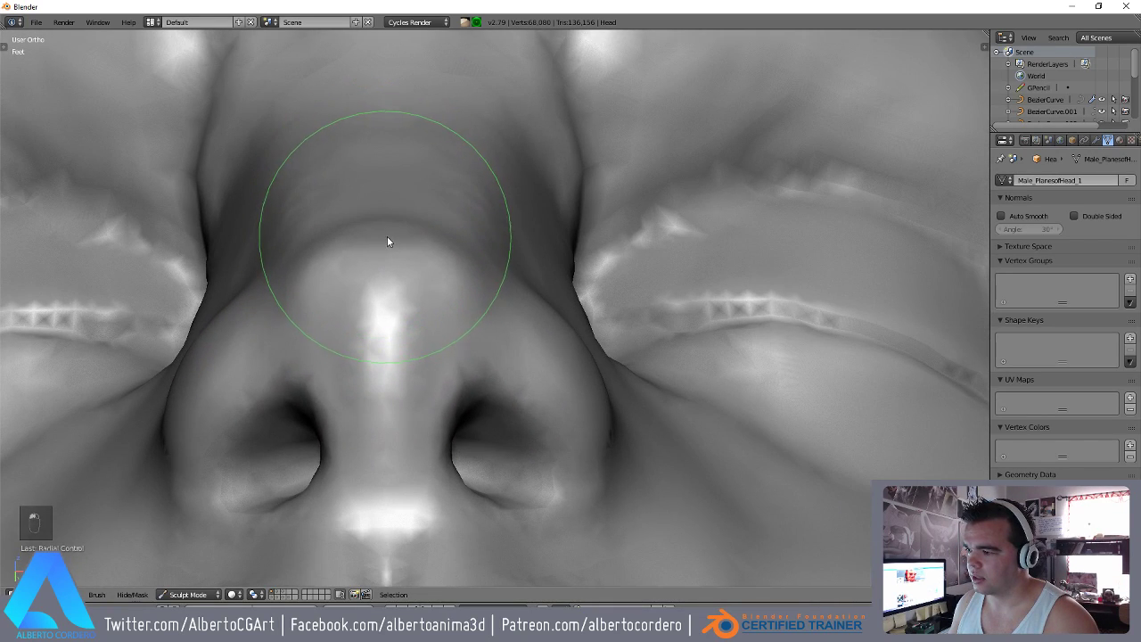
Shape the nostril rim and refine and smooth the edge of the nostril wing.
left_click_drag(398, 251, 401, 247)
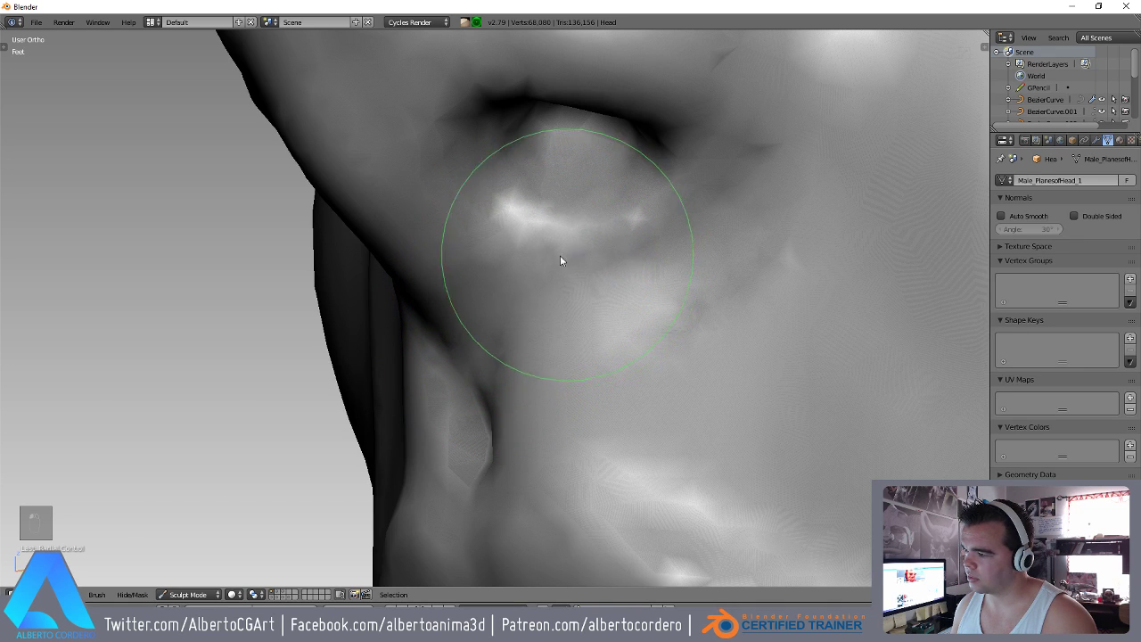
left_click_drag(630, 257, 662, 217)
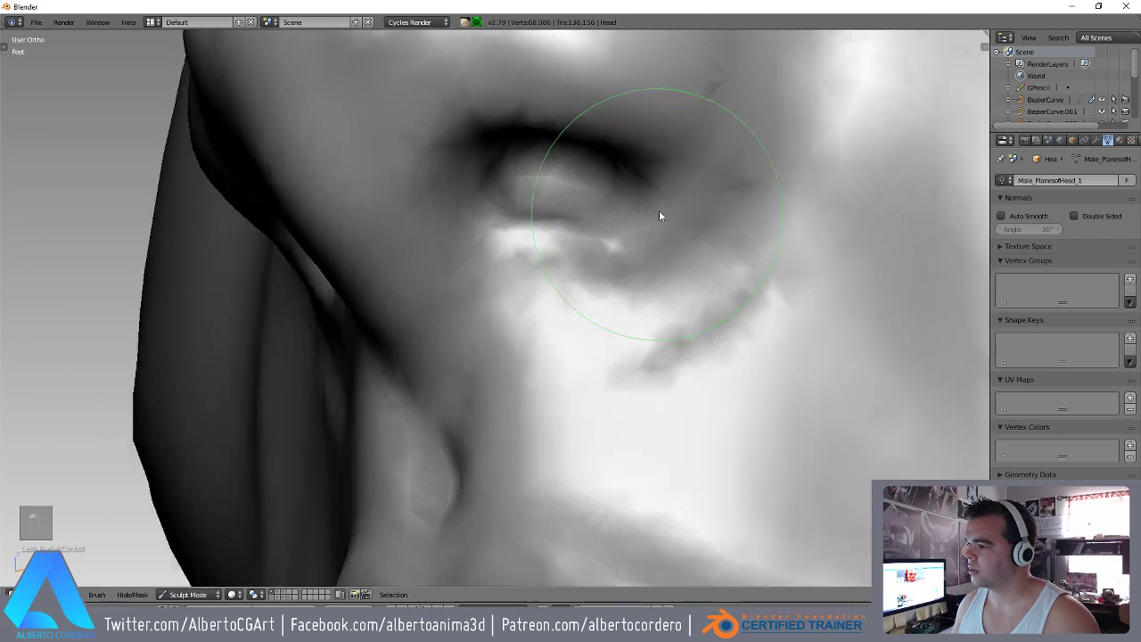
left_click_drag(647, 226, 648, 199)
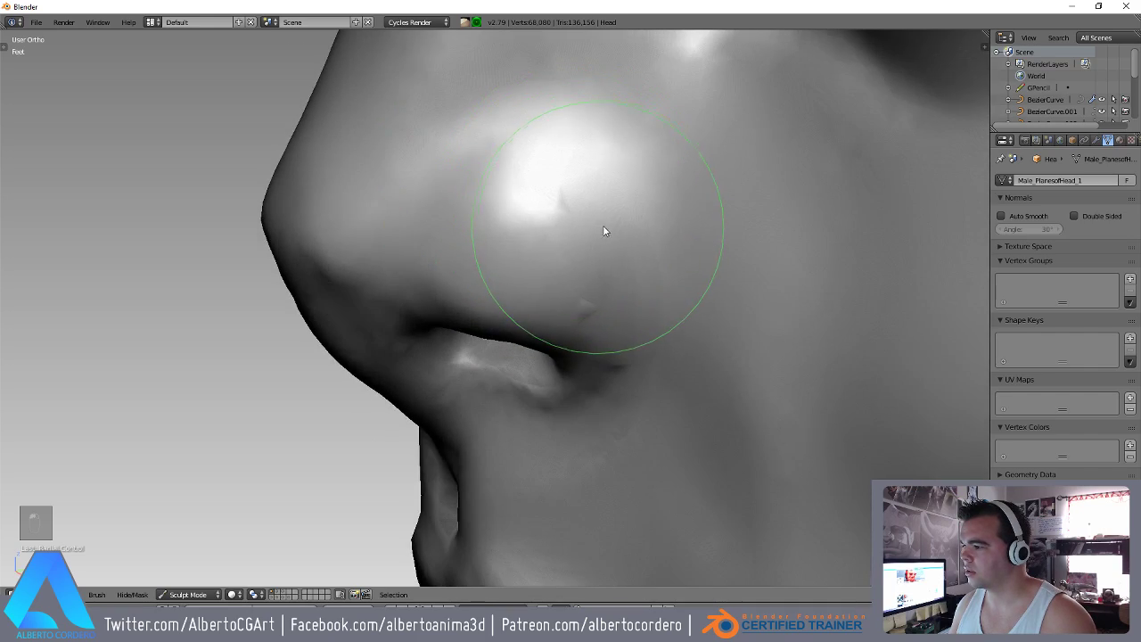
left_click(692, 193)
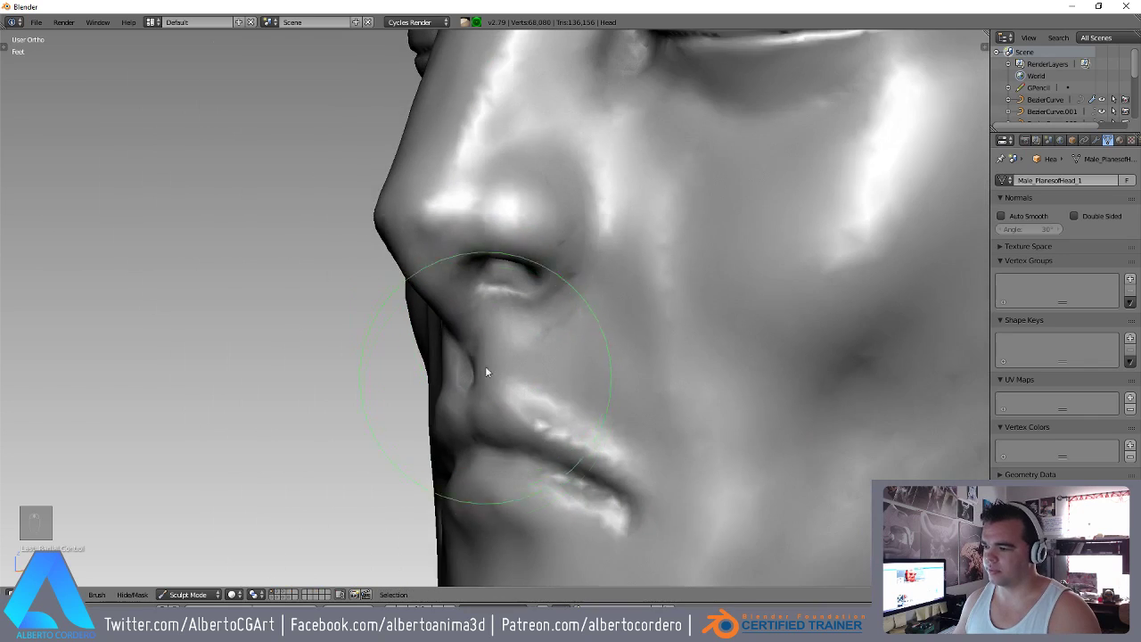
key("shift+c")
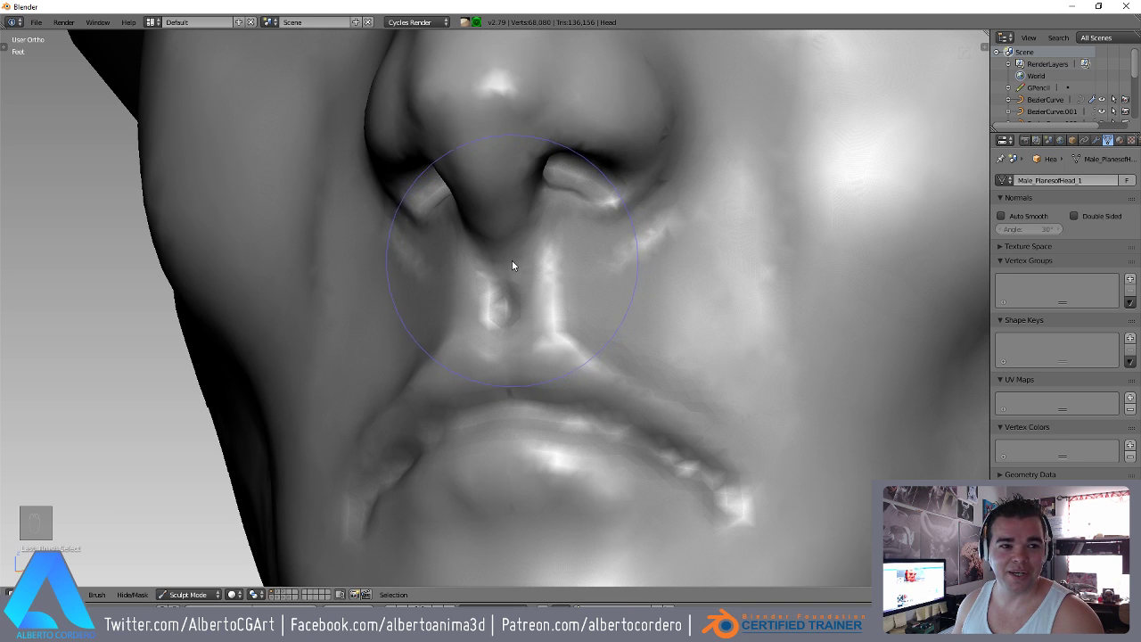
With a small Dyntopo brush, add detail at the nose base and inside the nostril rim.
key("shift+c")
key("d")
key("f")
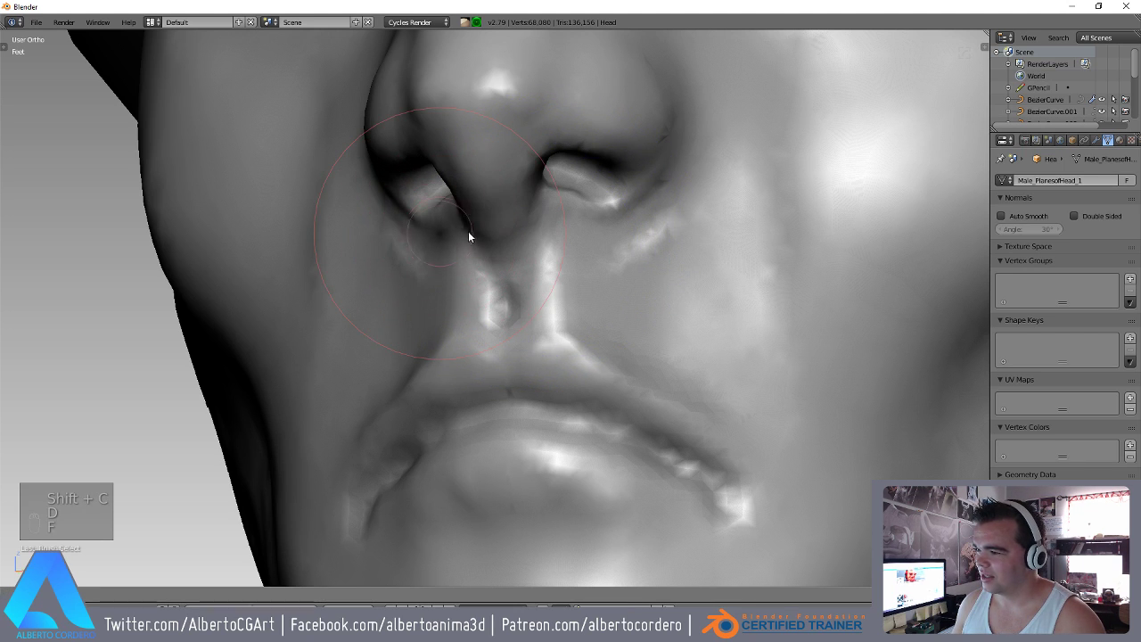
left_click(499, 304)
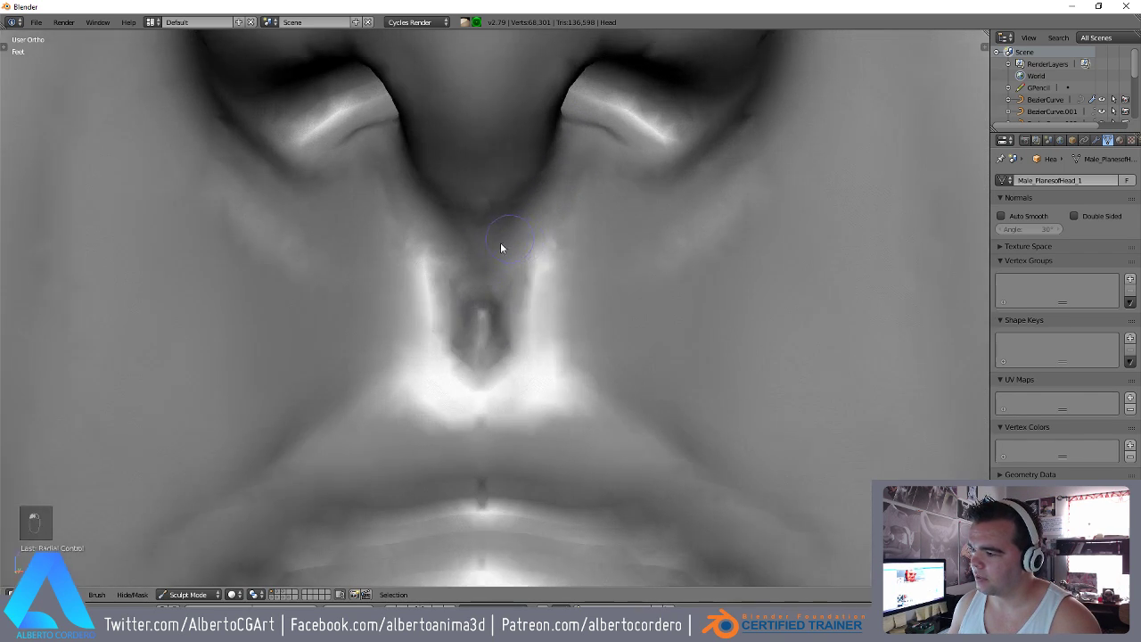
key("y")
key("f")
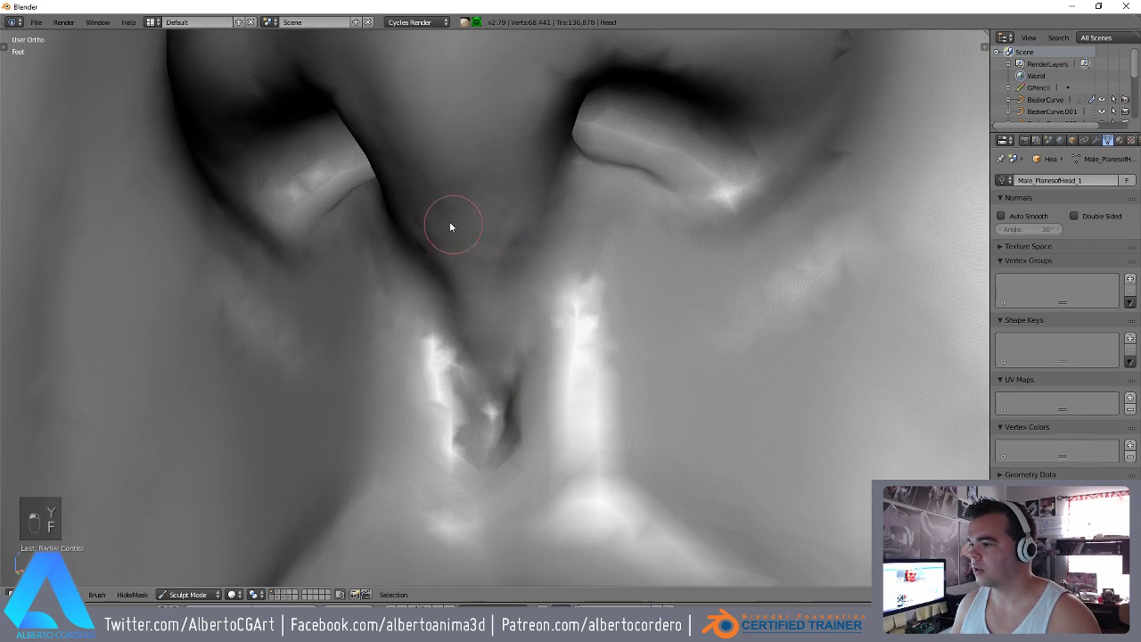
left_click_drag(475, 168, 496, 349)
left_click_drag(514, 302, 602, 282)
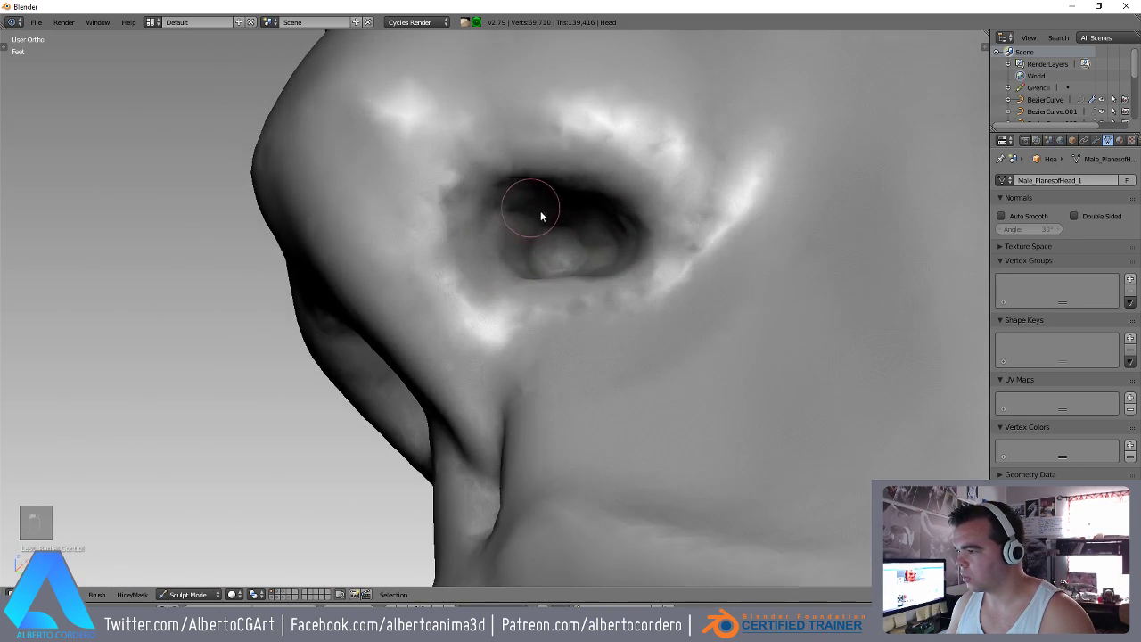
key("shift+c")
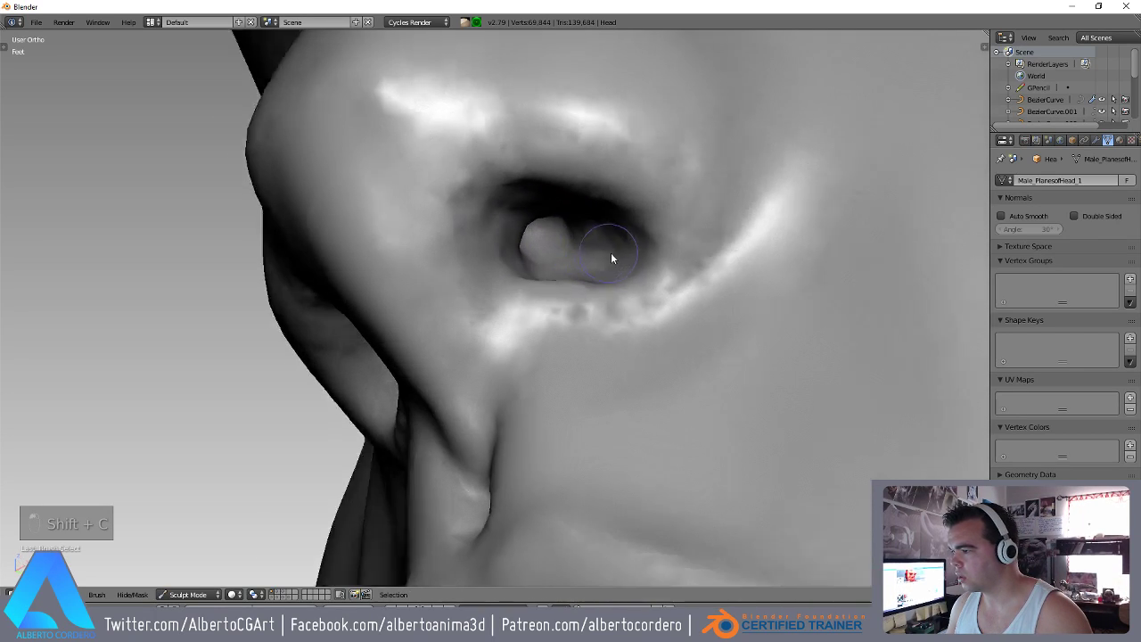
left_click_drag(557, 237, 578, 267)
Sculpt the nostril wing crease and detail toward the mouth corner.
key("y")
key("f")
left_click_drag(556, 208, 663, 371)
left_click_drag(695, 330, 529, 200)
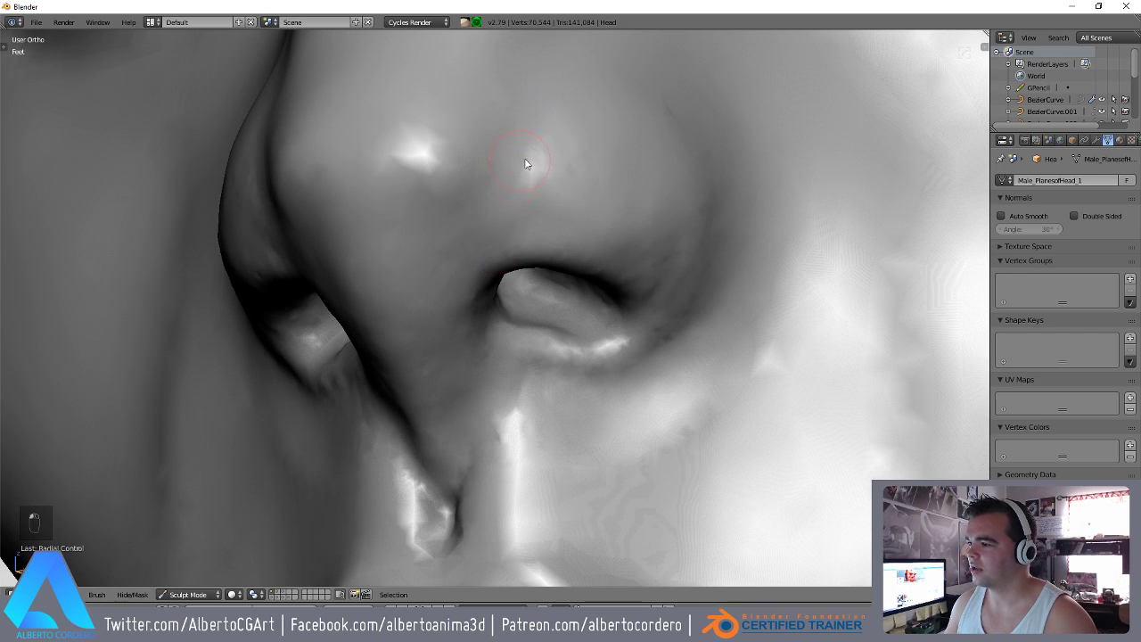
left_click_drag(496, 294, 553, 238)
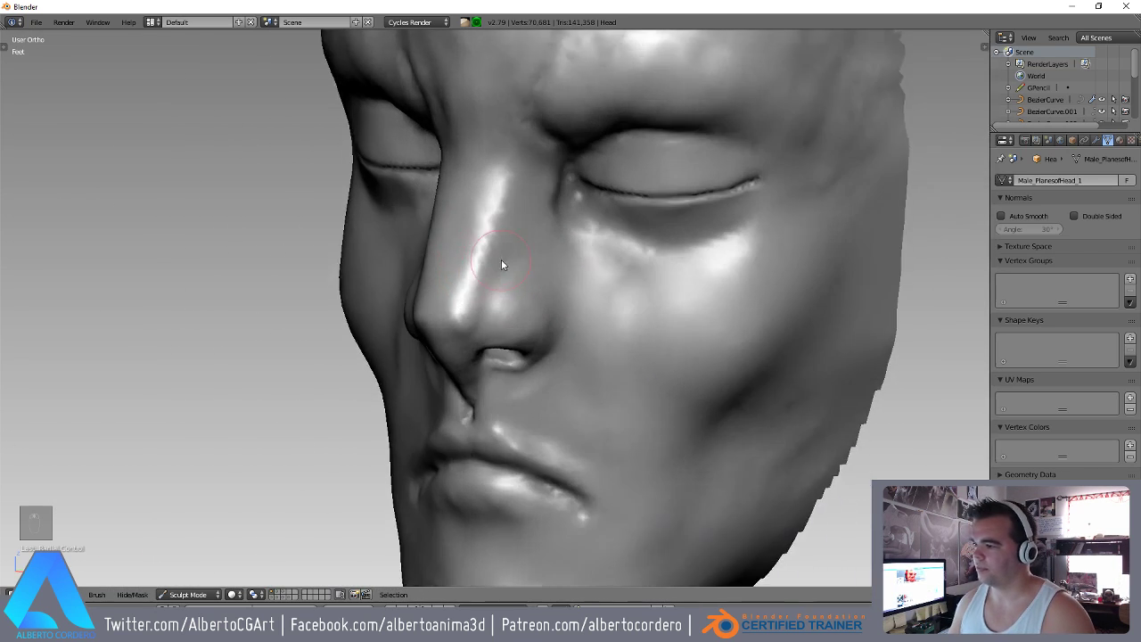
left_click_drag(592, 200, 450, 194)
left_click_drag(426, 242, 447, 273)
Add skin detail beside the mouth corner, along the jaw and in the neck folds.
key("shift+f")
key("f")
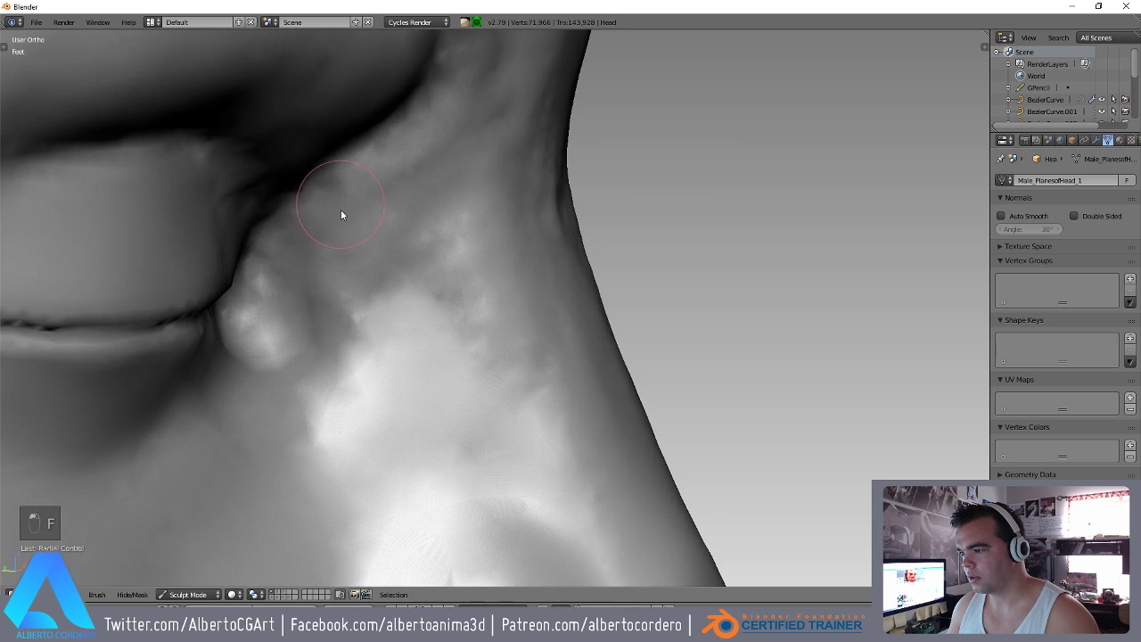
left_click_drag(306, 313, 325, 230)
left_click_drag(291, 191, 302, 224)
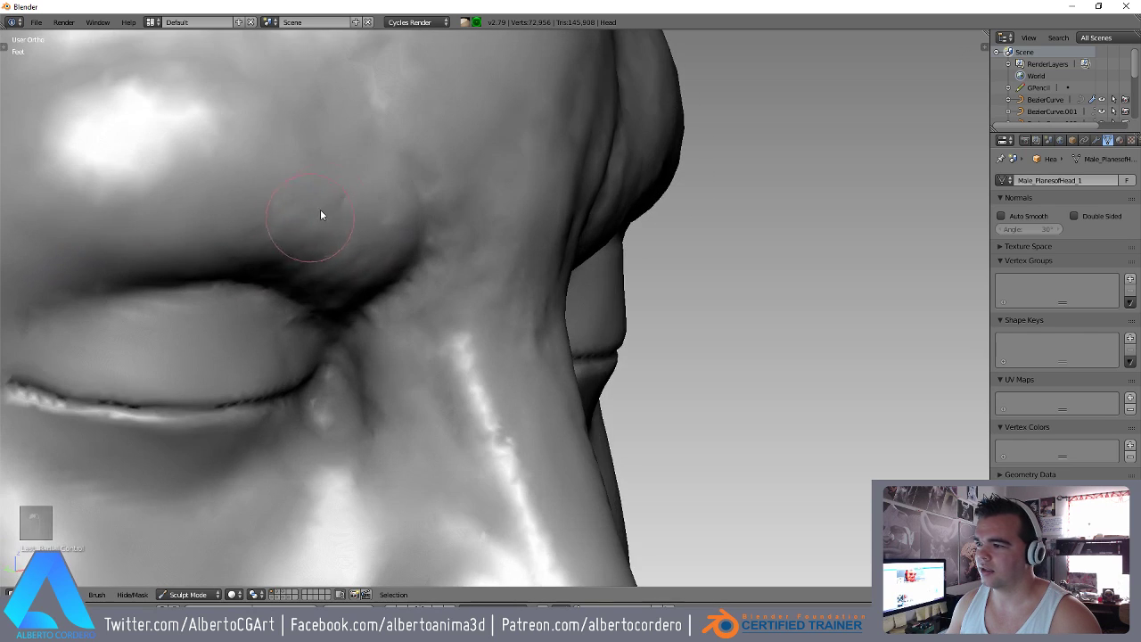
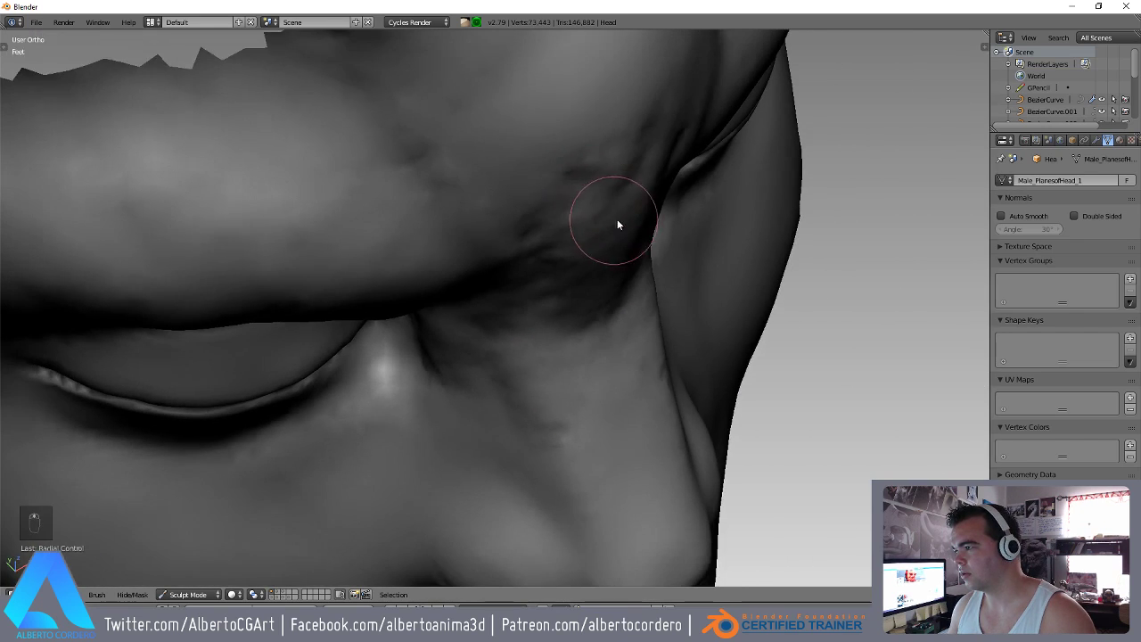
left_click_drag(619, 213, 507, 273)
left_click_drag(520, 321, 500, 282)
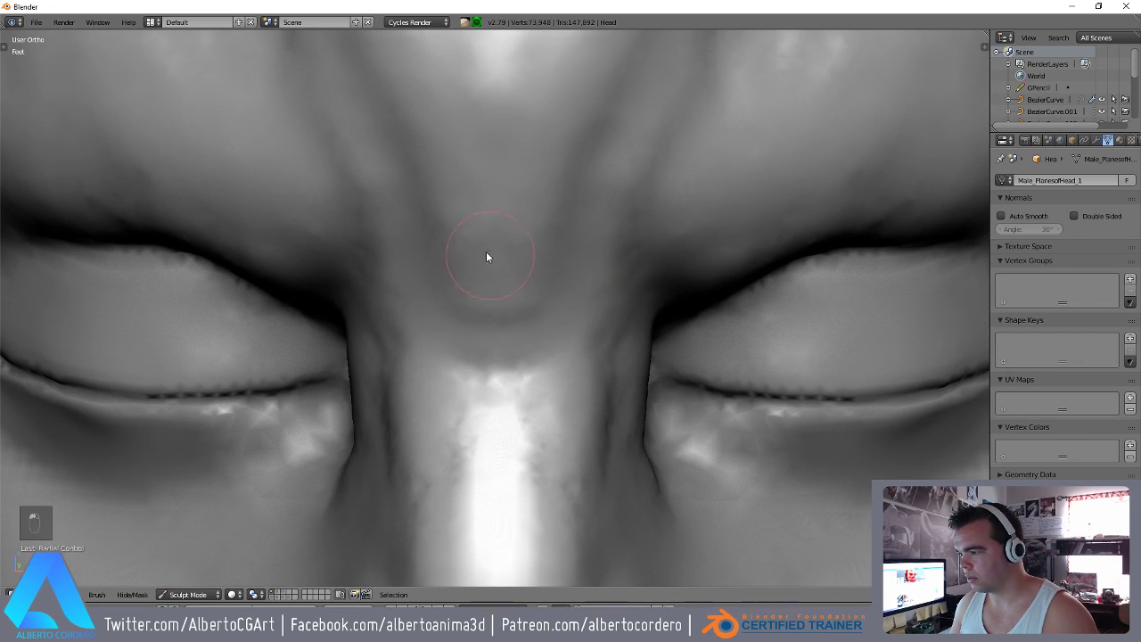
Detail the skin between the brows and down the side of the nose.
left_click_drag(514, 326, 518, 292)
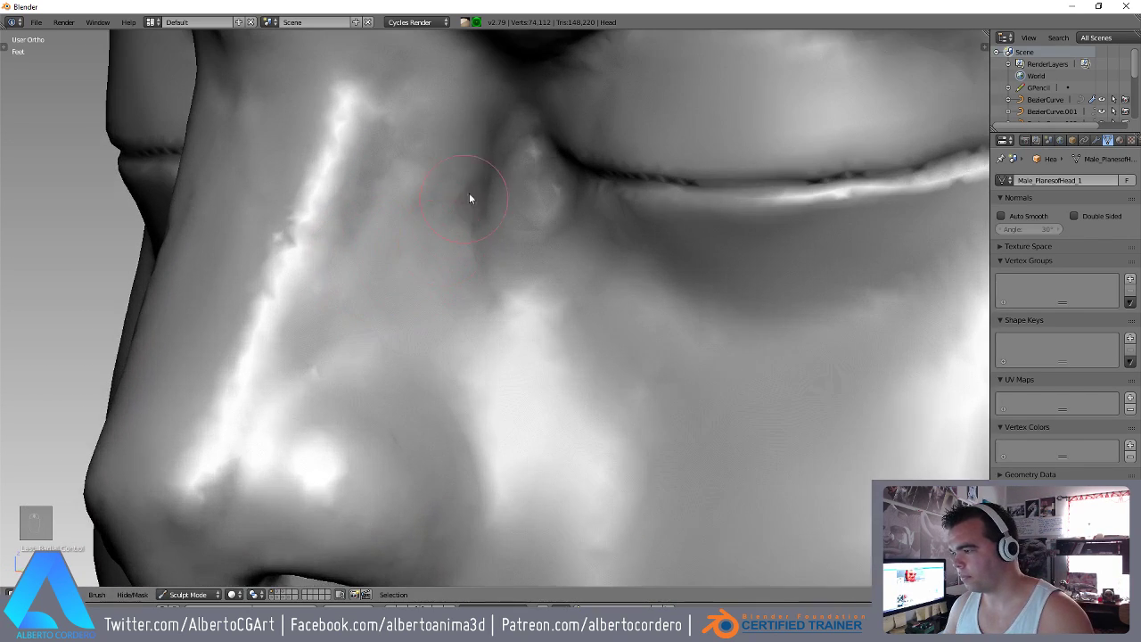
left_click_drag(509, 252, 475, 464)
left_click_drag(483, 284, 488, 422)
left_click(475, 419)
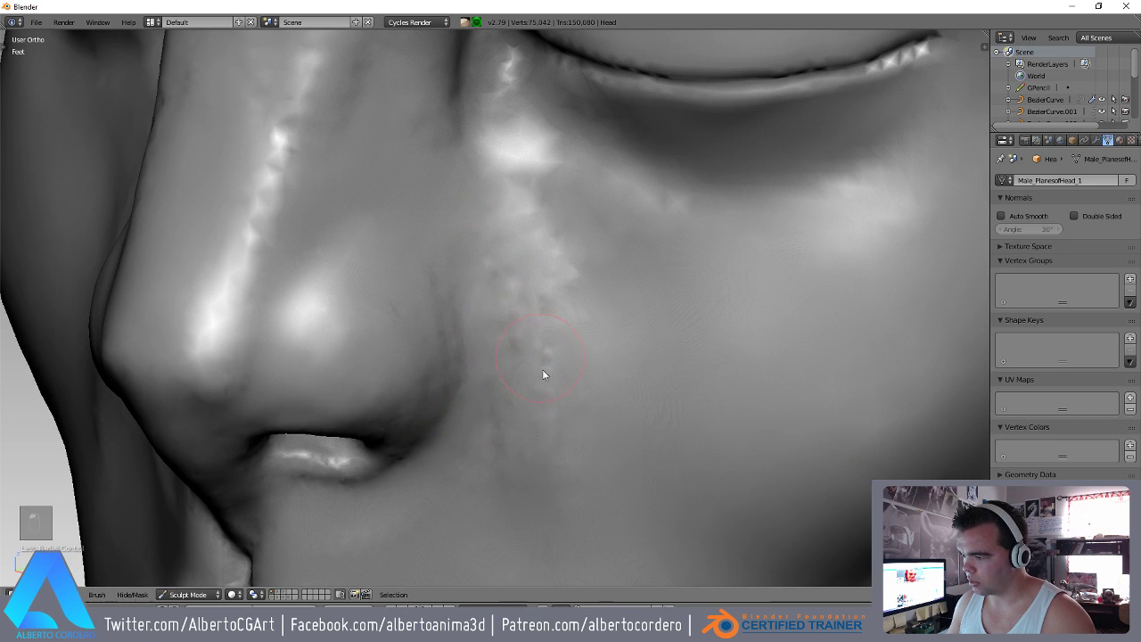
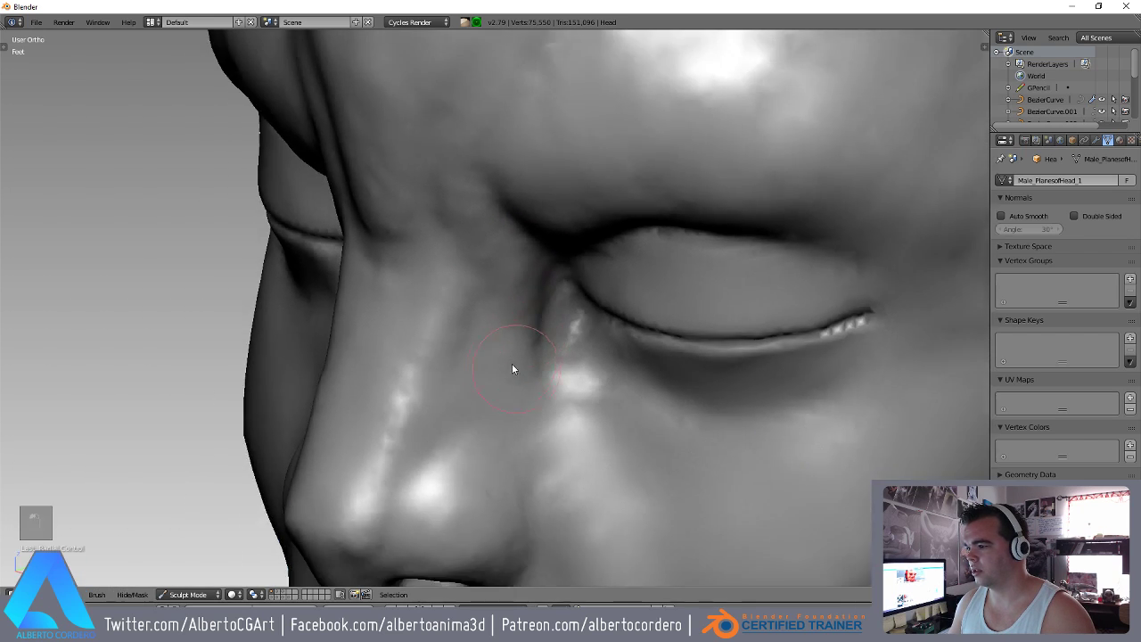
Brush fine wrinkle detail beside the eye, on the cheek and on the neck.
left_click_drag(588, 301, 516, 293)
left_click_drag(527, 375, 501, 344)
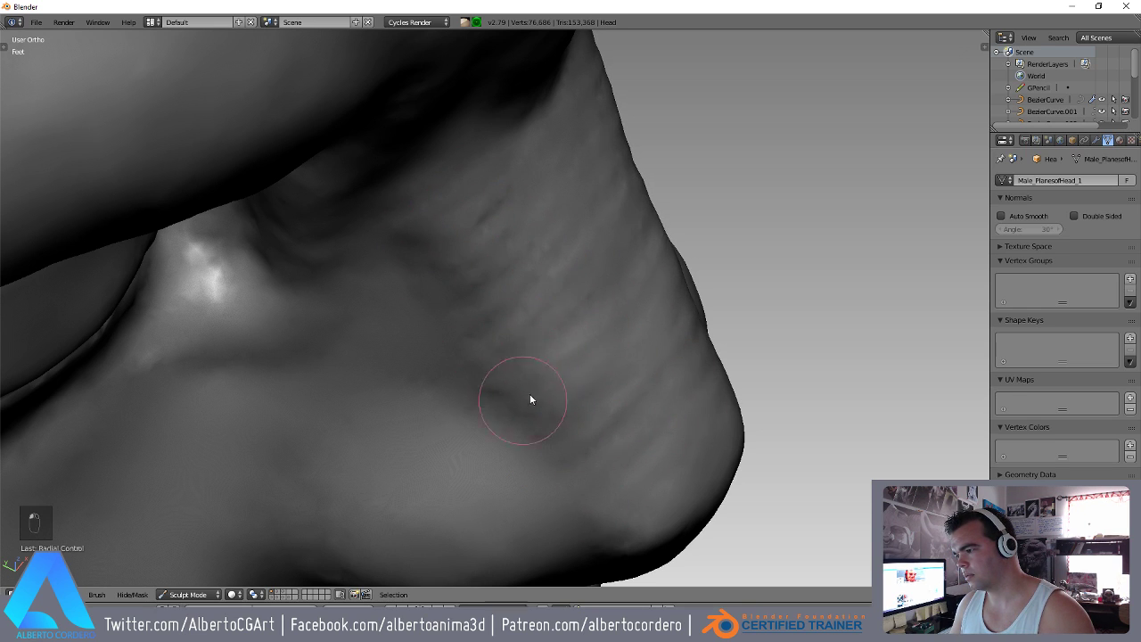
left_click_drag(592, 376, 432, 289)
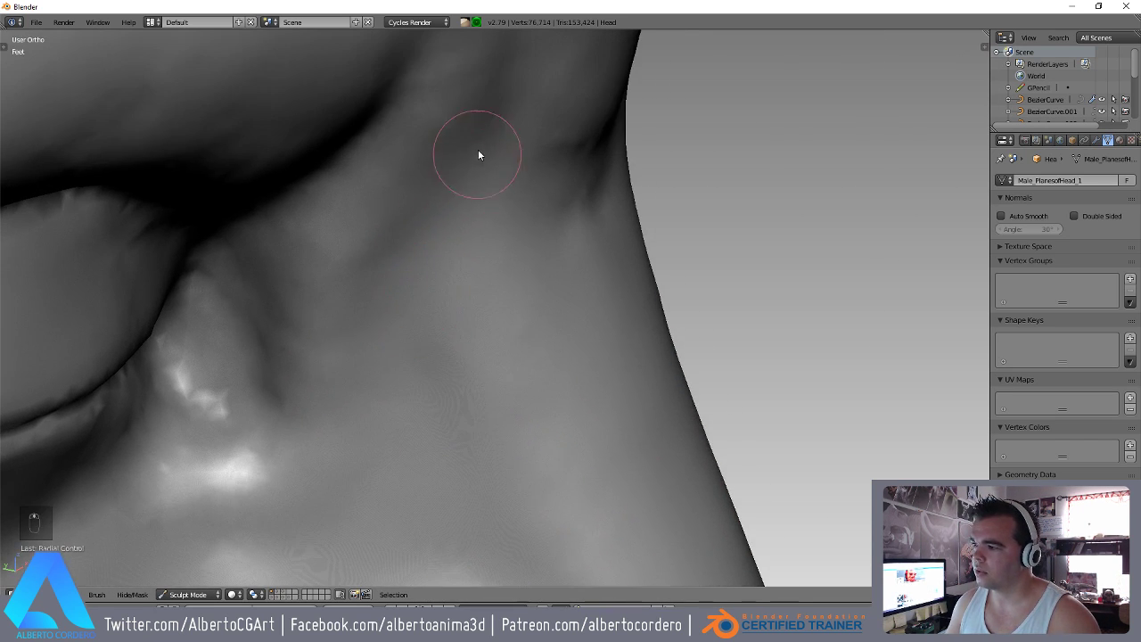
Brush extra surface detail onto the nose side, nose tip and under the nostrils.
left_click_drag(474, 177, 479, 342)
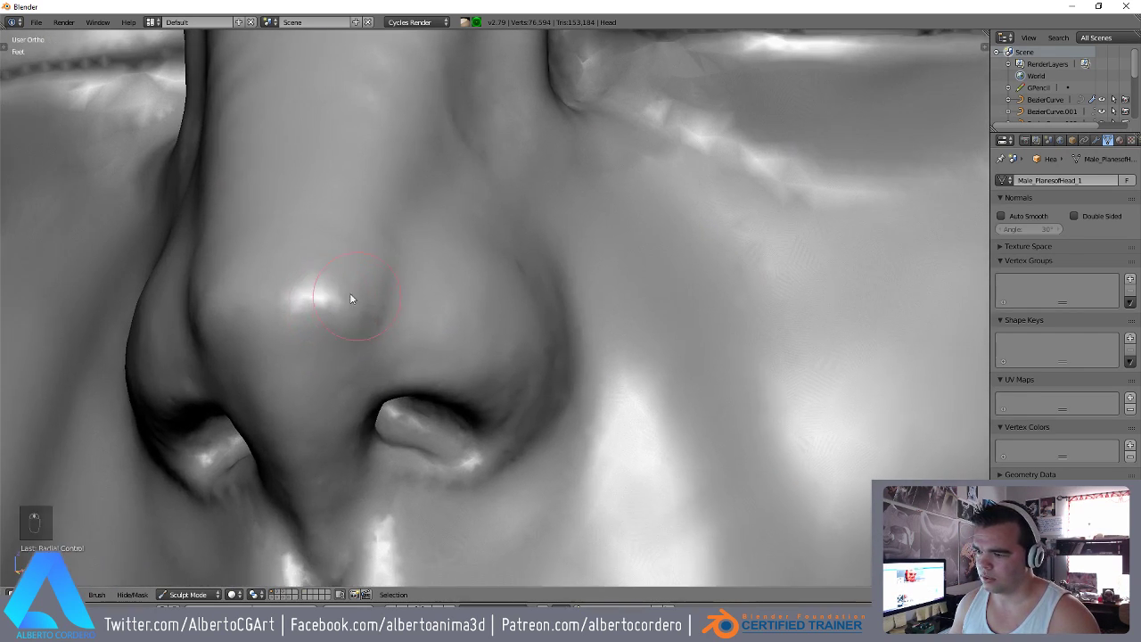
left_click_drag(288, 317, 338, 276)
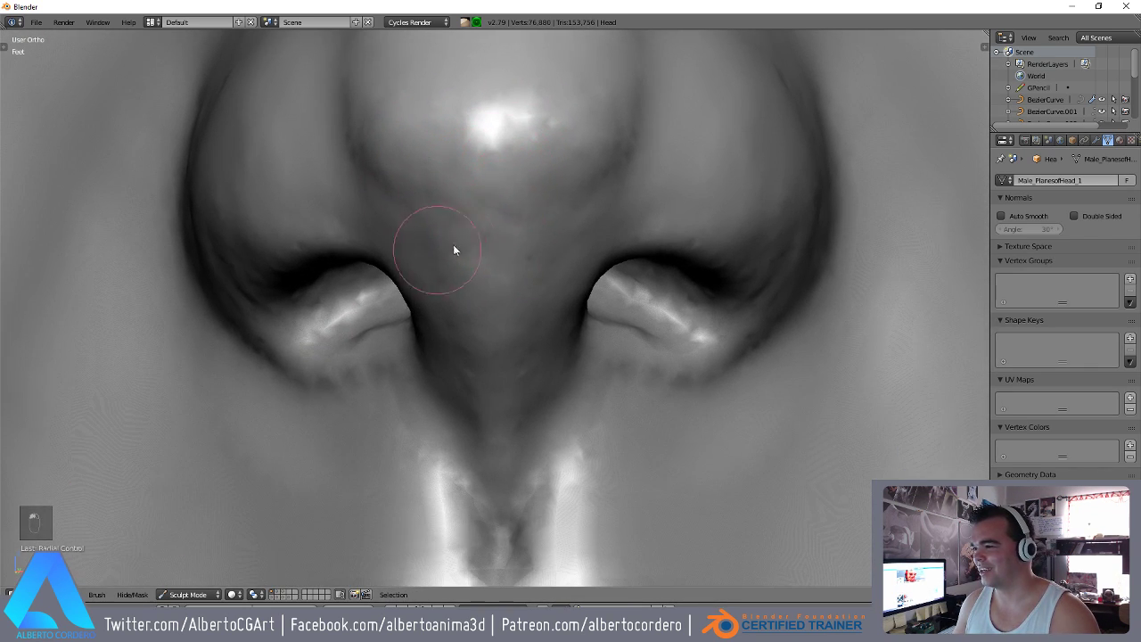
left_click_drag(441, 268, 443, 274)
left_click_drag(425, 304, 526, 293)
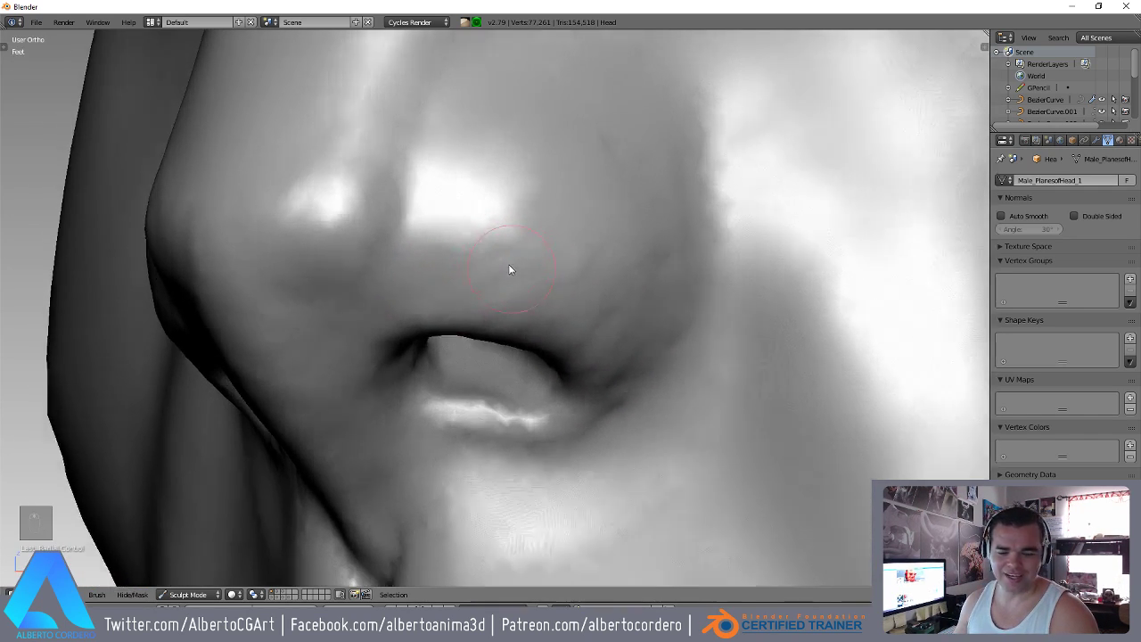
Detail the skin above the mouth and near the mouth corner, then frame the whole face.
left_click_drag(577, 312, 572, 244)
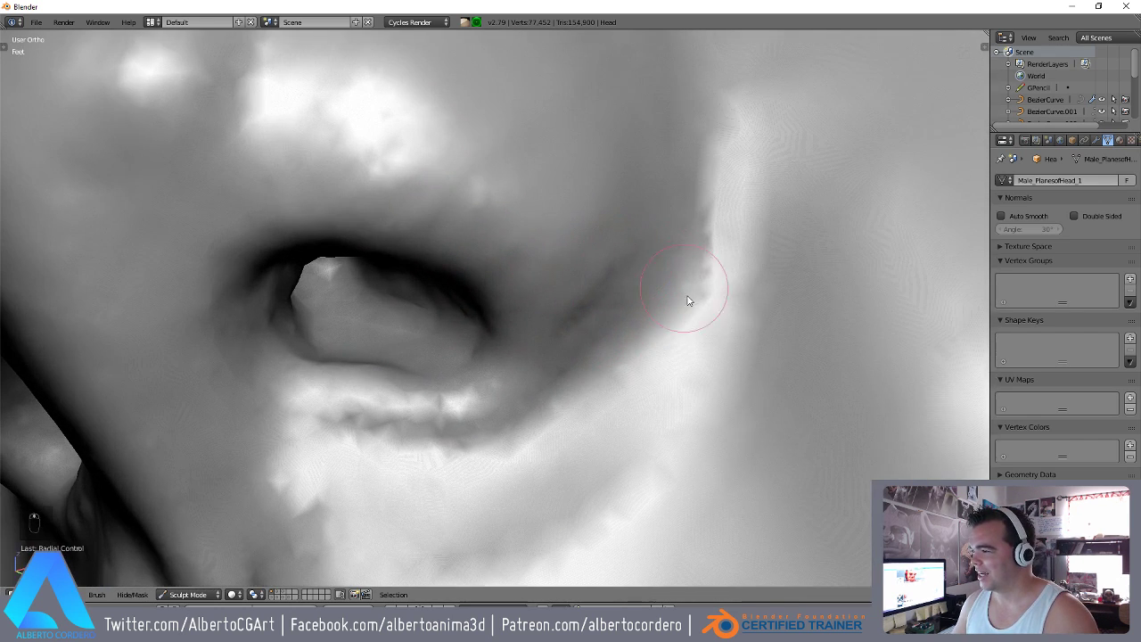
key("shift+c")
key("f")
Sculpt the upper lip and mouth corner and sharpen the line between the lips.
left_click_drag(696, 256, 505, 280)
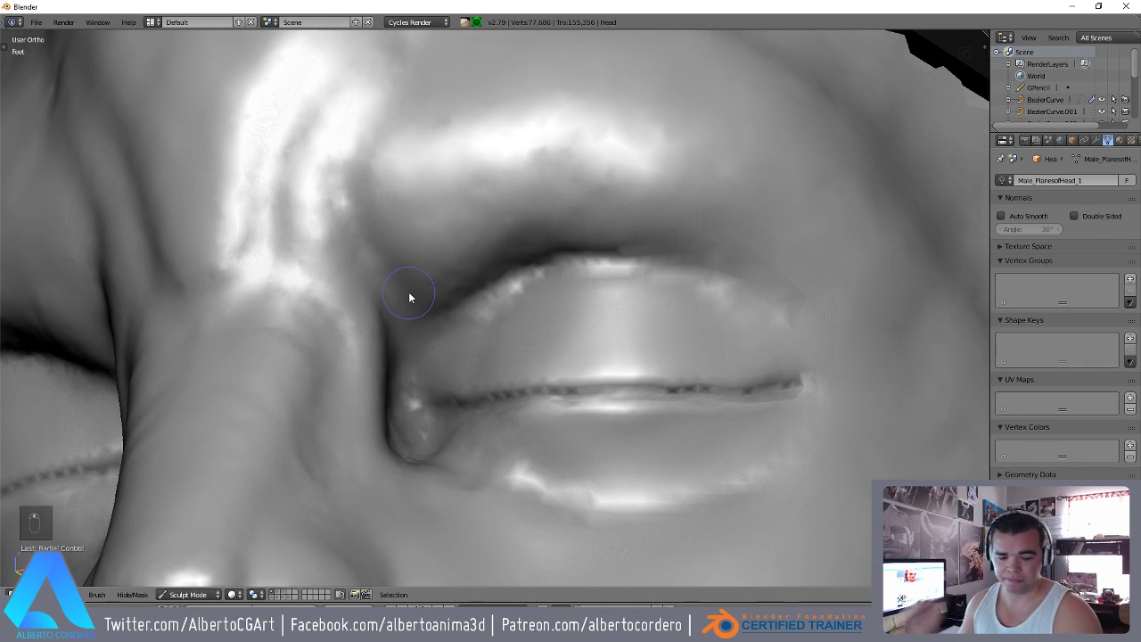
key("f")
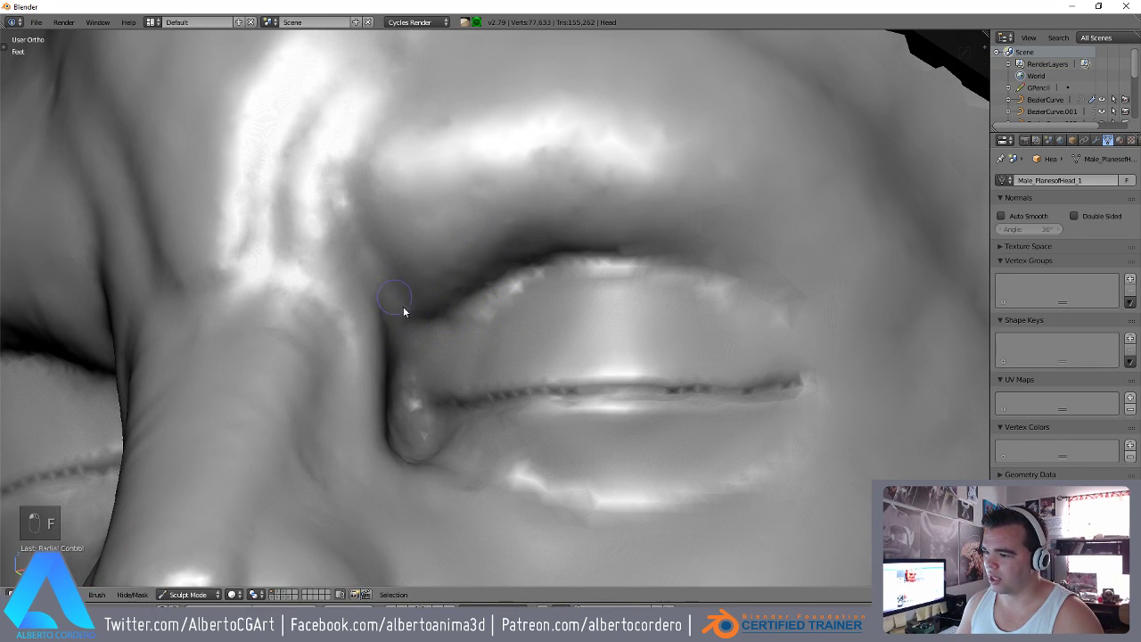
left_click_drag(800, 314, 738, 269)
key("y")
key("f")
left_click_drag(738, 283, 431, 207)
left_click_drag(280, 264, 680, 350)
left_click_drag(344, 244, 466, 433)
Define the philtrum groove and refine the upper lip border and lower lip shape.
key("shift+c")
key("f")
key("f")
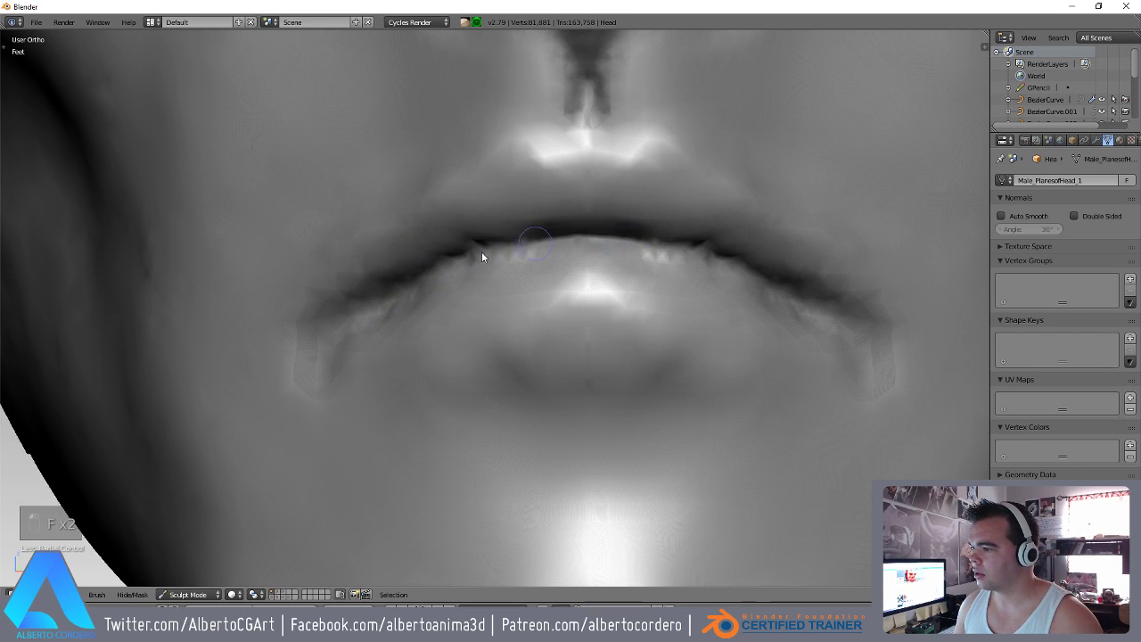
key("f")
left_click_drag(463, 258, 491, 261)
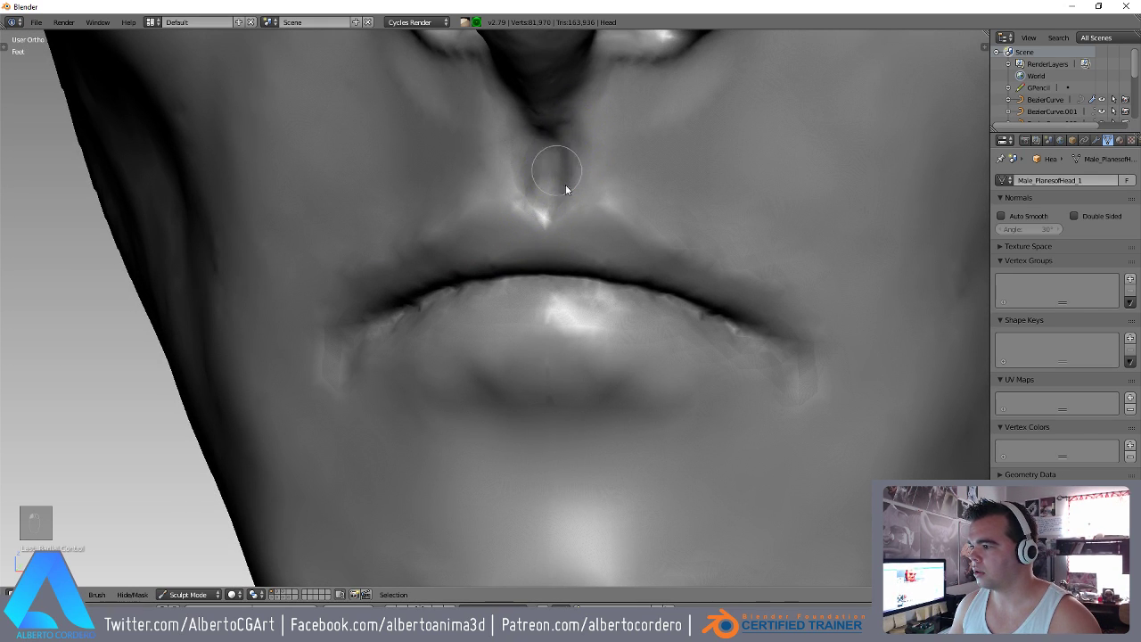
left_click_drag(495, 236, 537, 286)
left_click_drag(517, 352, 541, 285)
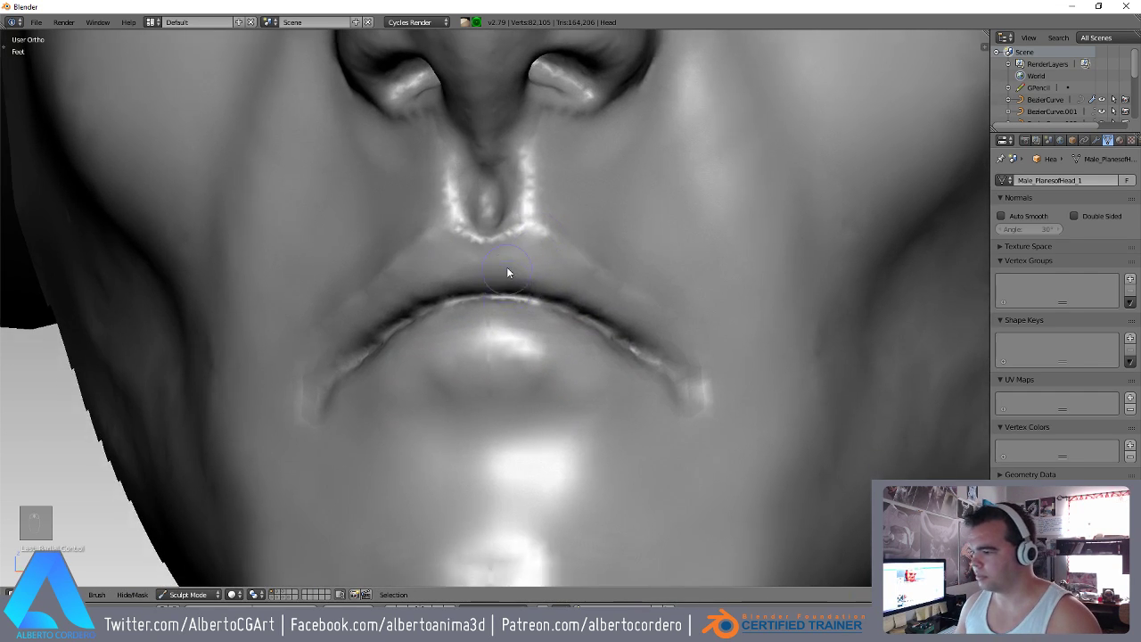
left_click_drag(523, 375, 514, 464)
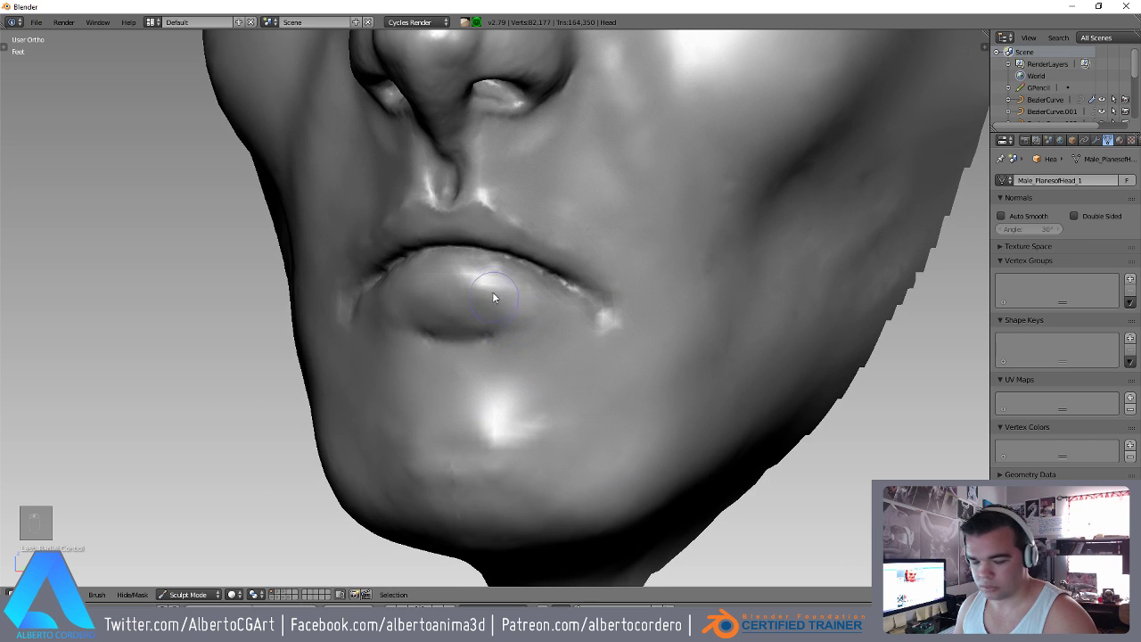
Make small brush touch-ups around the eyes and zoom out to the whole face.
key("y")
key("f")
key("shift+c")
key("f")
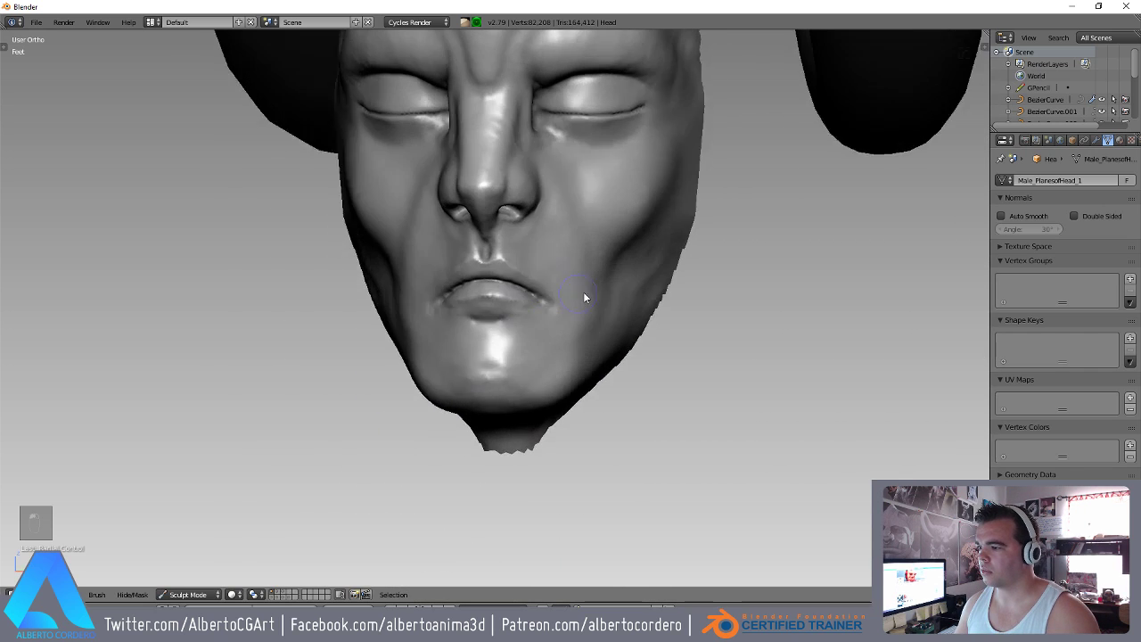
Touch up the mouth area and switch to a side view of the horned bust.
key("y")
key("f")
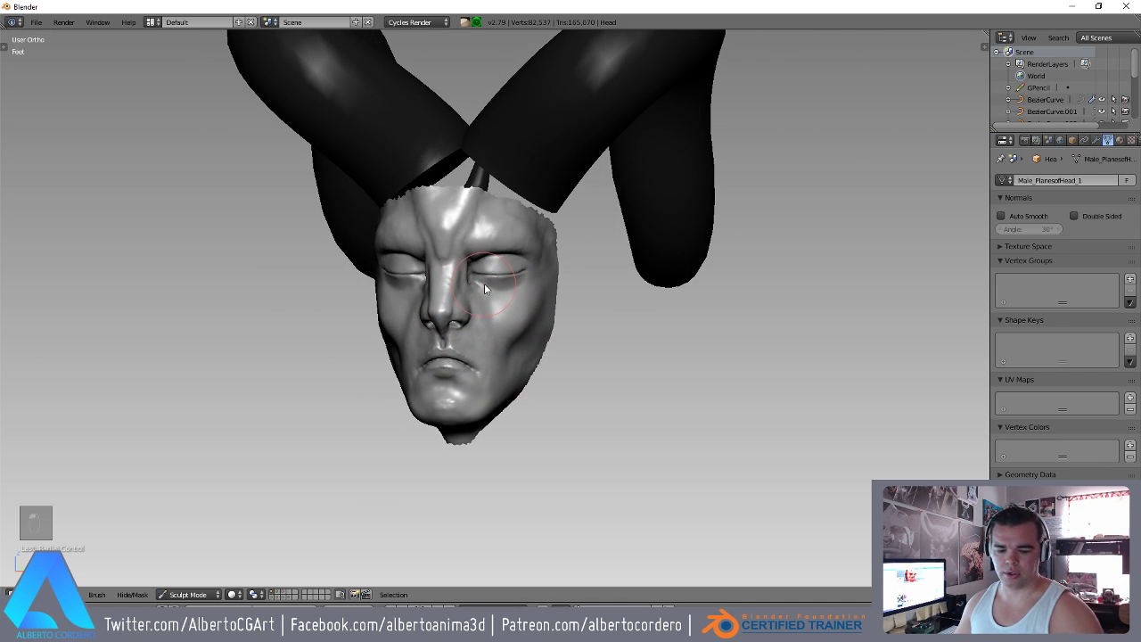
key("alt+h")
key("alt+m")
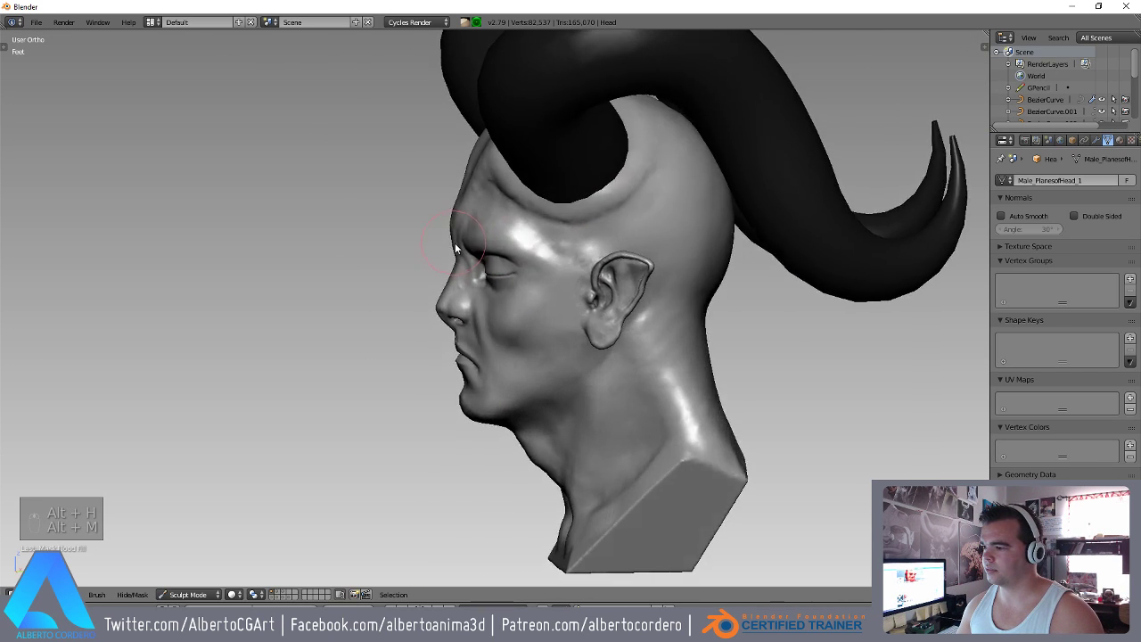
From front view, sculpt detail across the forehead and between the brows.
key("KP_1")
left_click_drag(460, 278, 406, 213)
left_click_drag(405, 213, 476, 315)
left_click_drag(467, 307, 469, 281)
left_click_drag(470, 281, 488, 328)
left_click_drag(489, 329, 530, 469)
left_click_drag(531, 469, 514, 295)
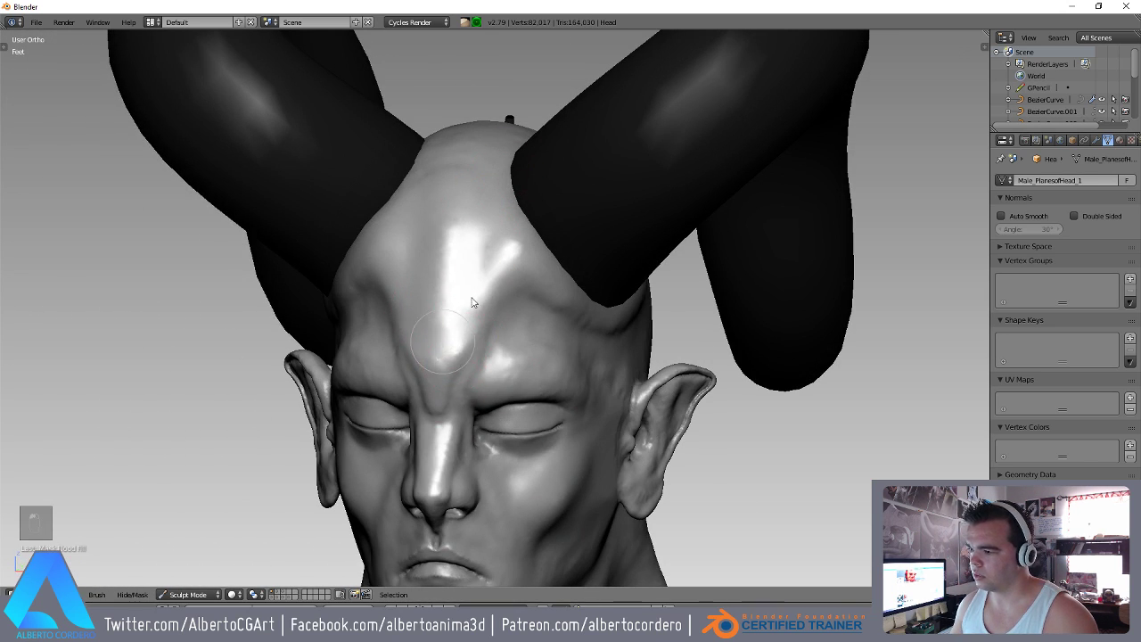
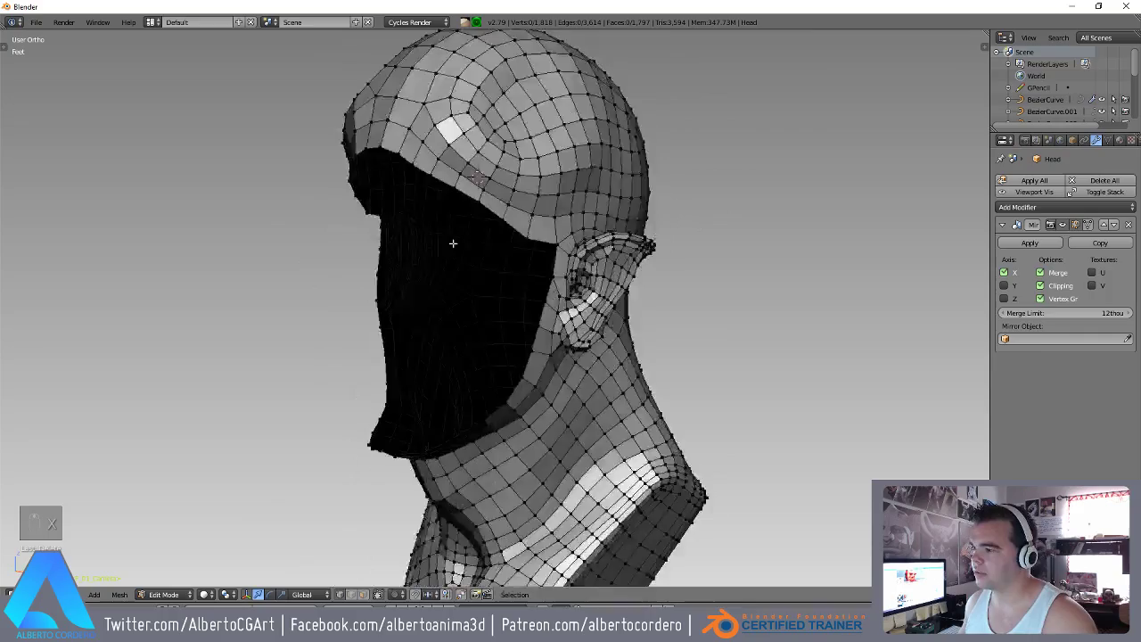
Delete the stray vertex under the neck base of the retopology mesh, leaving 1,817 vertices.
key("ctrl+Tab")
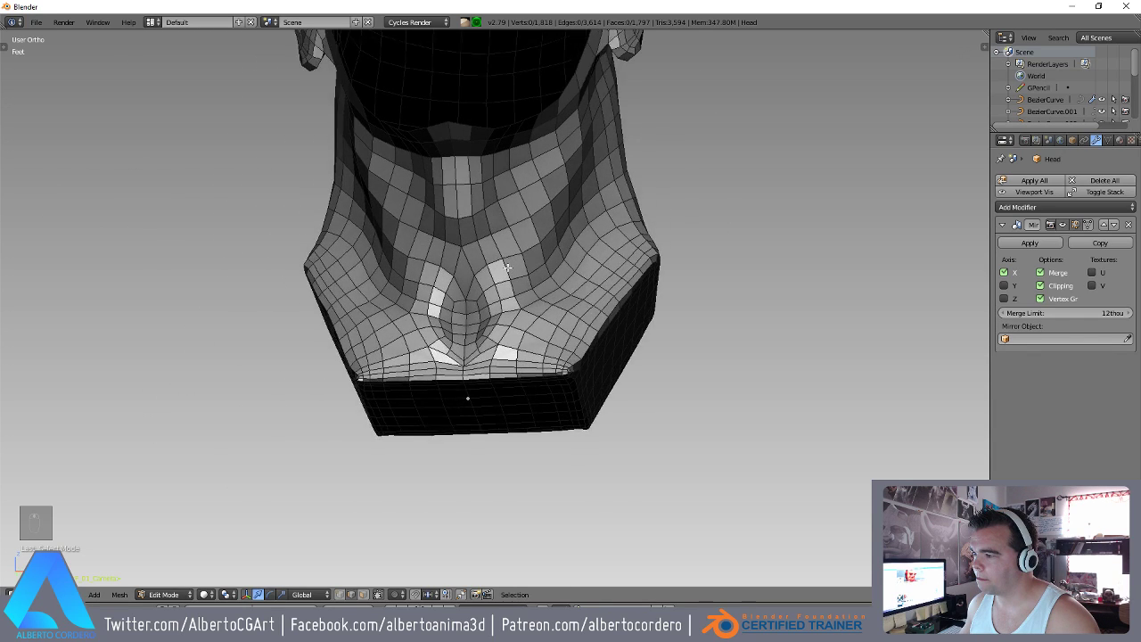
key("ctrl+Tab")
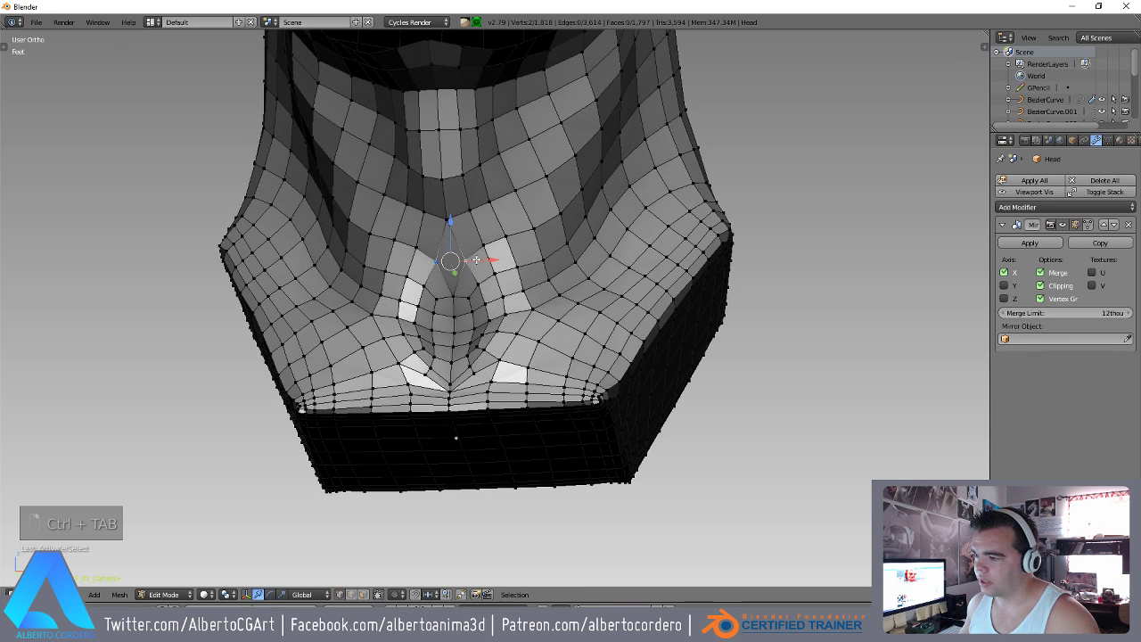
key("x")
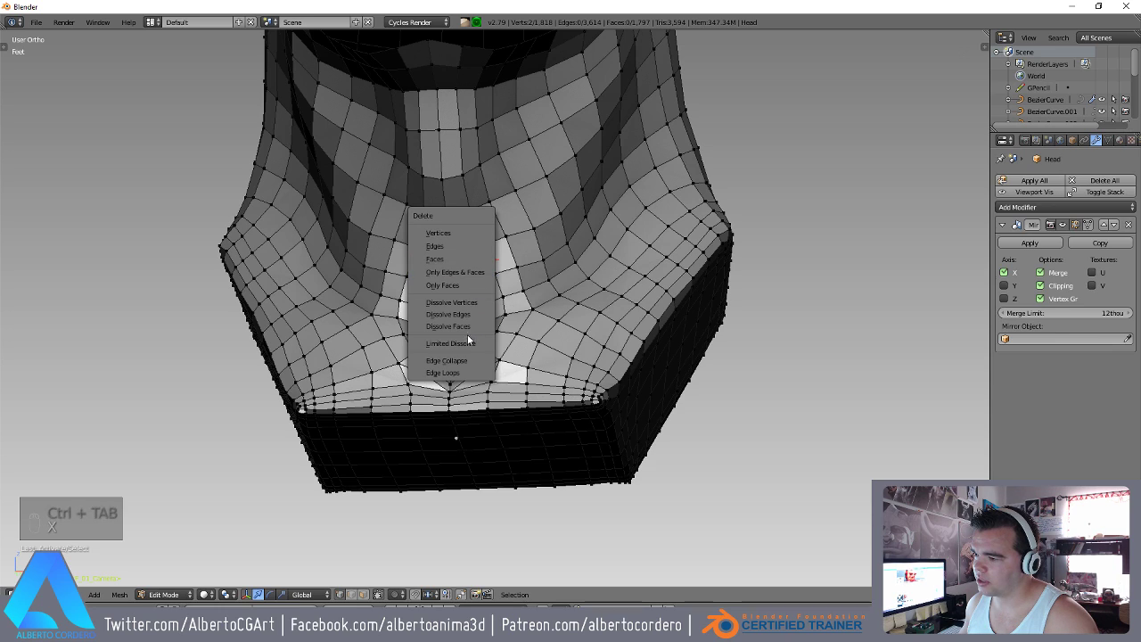
key("alt+m")
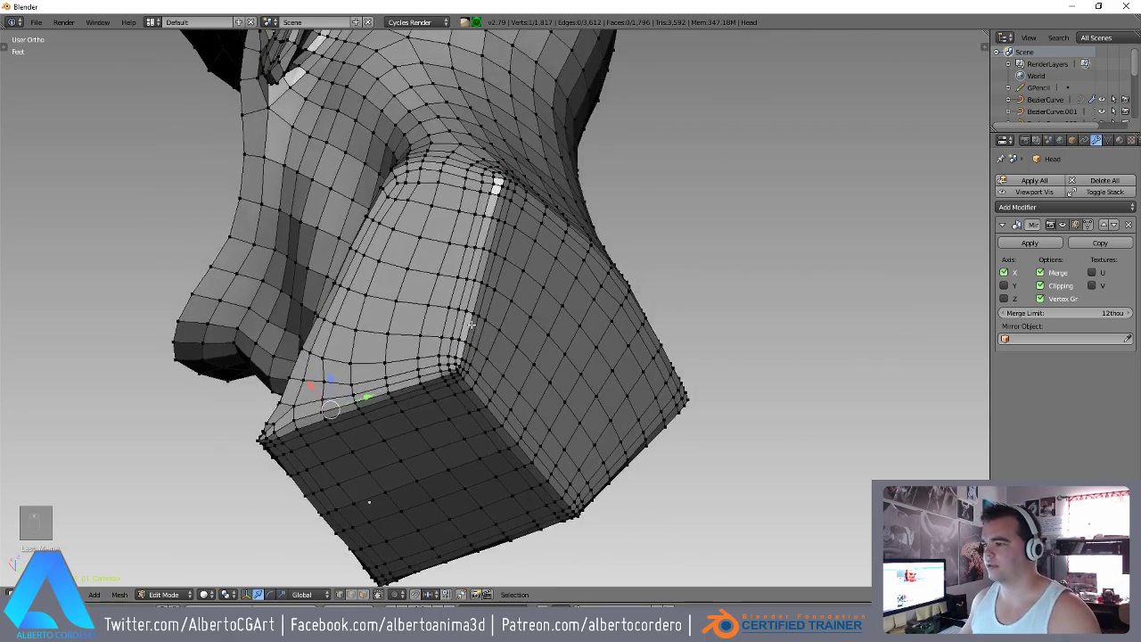
key("ctrl+Tab")
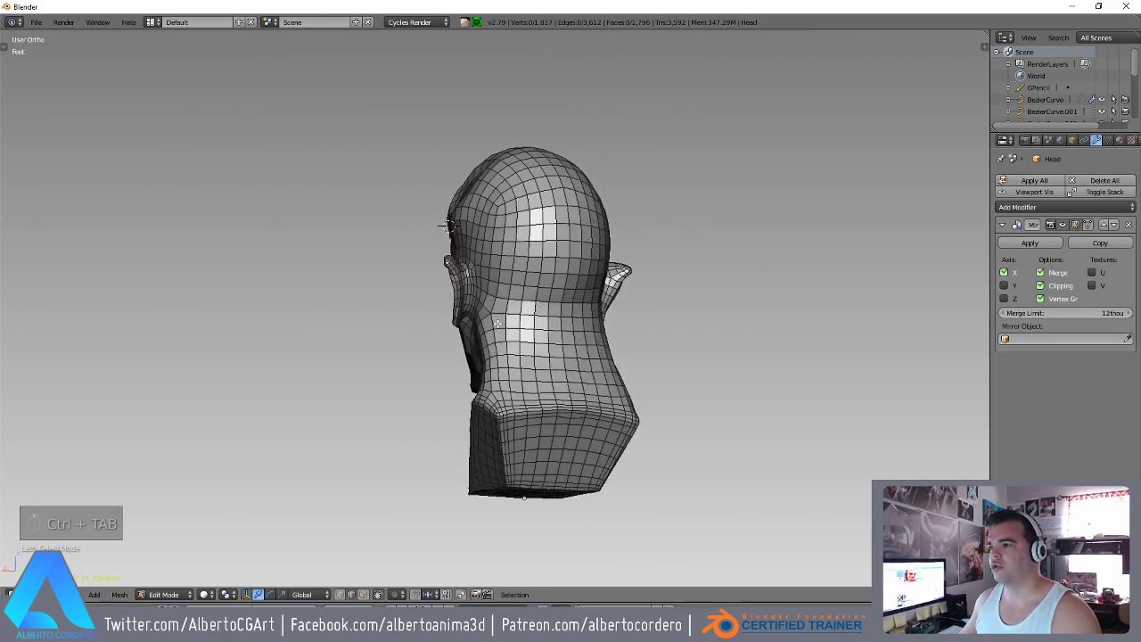
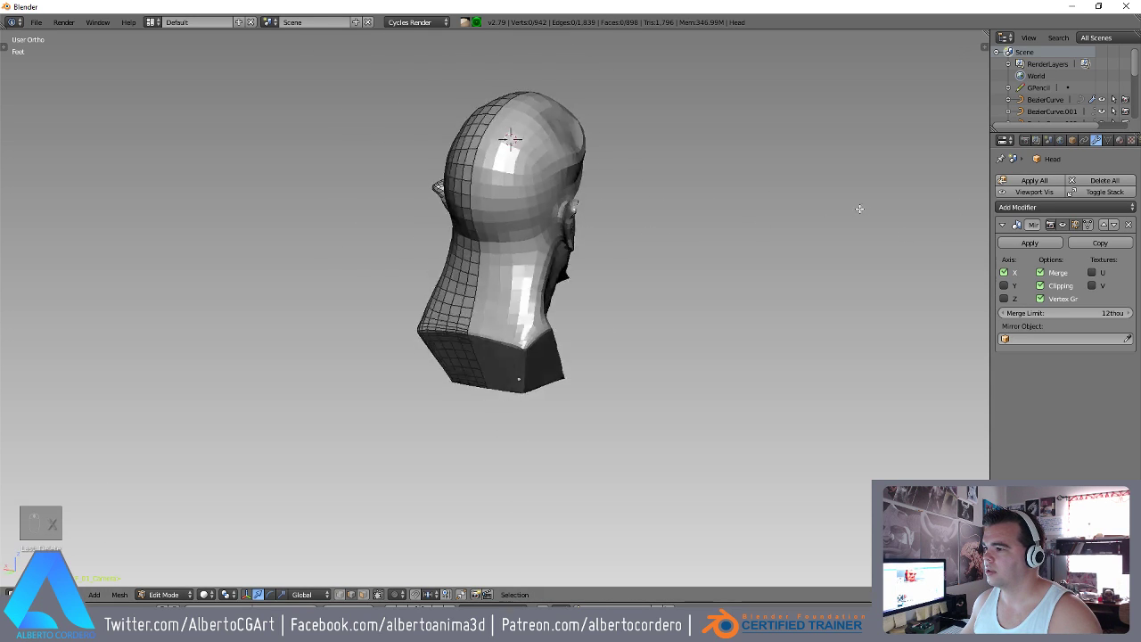
Cut the retopology mesh to one mirrored half and show it over the horned sculpt in Edit Mode.
key("ctrl+Tab")
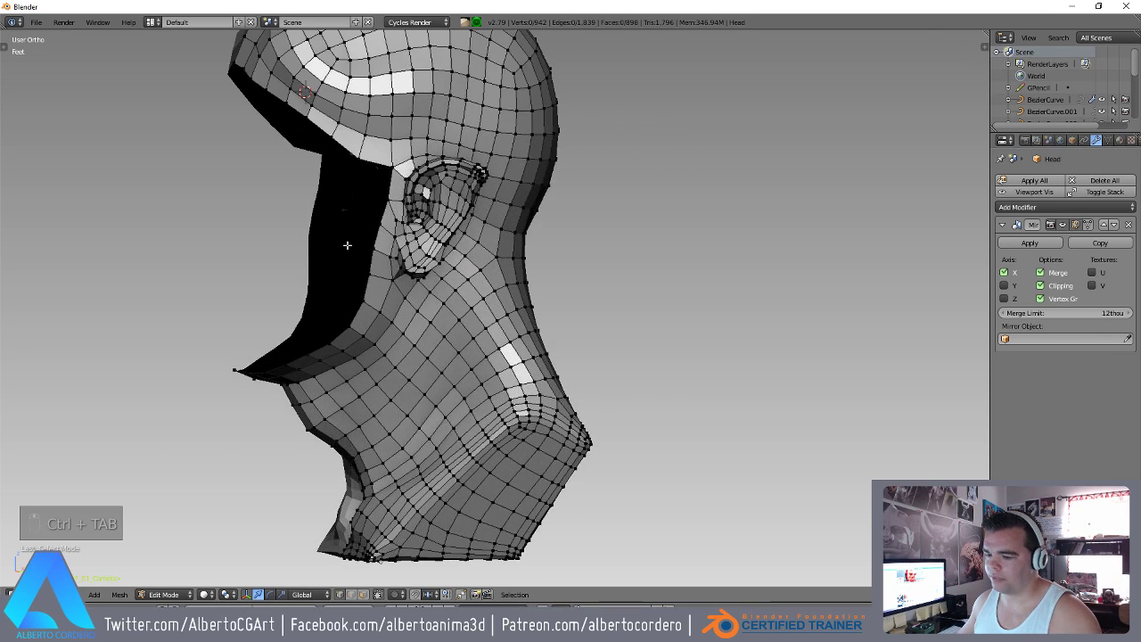
key("KP_3")
key("Tab")
key("alt+h")
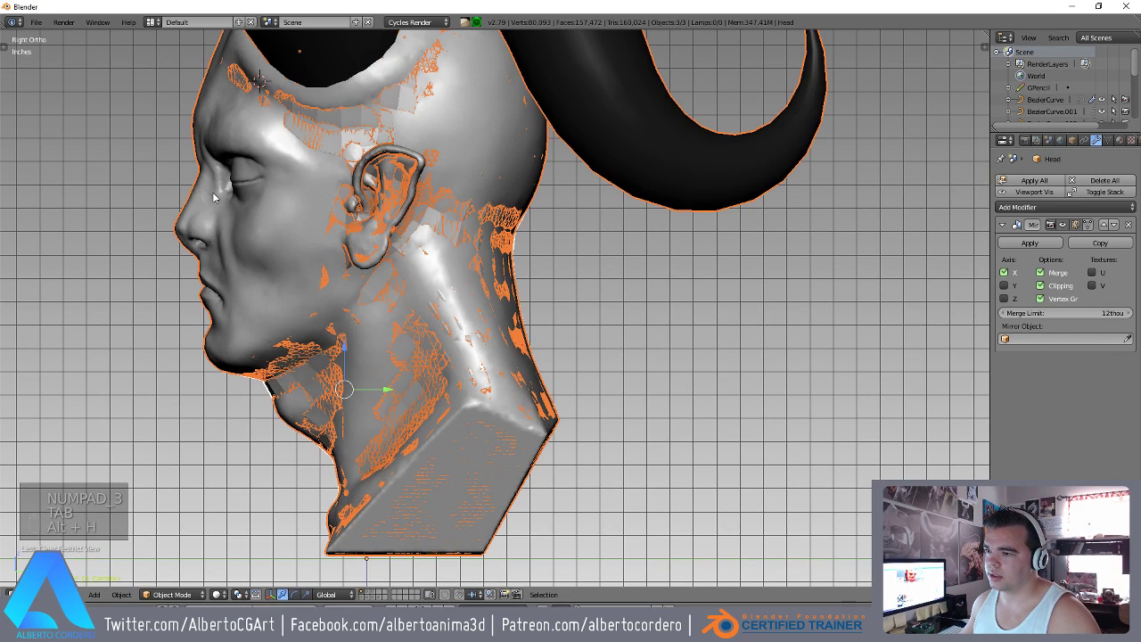
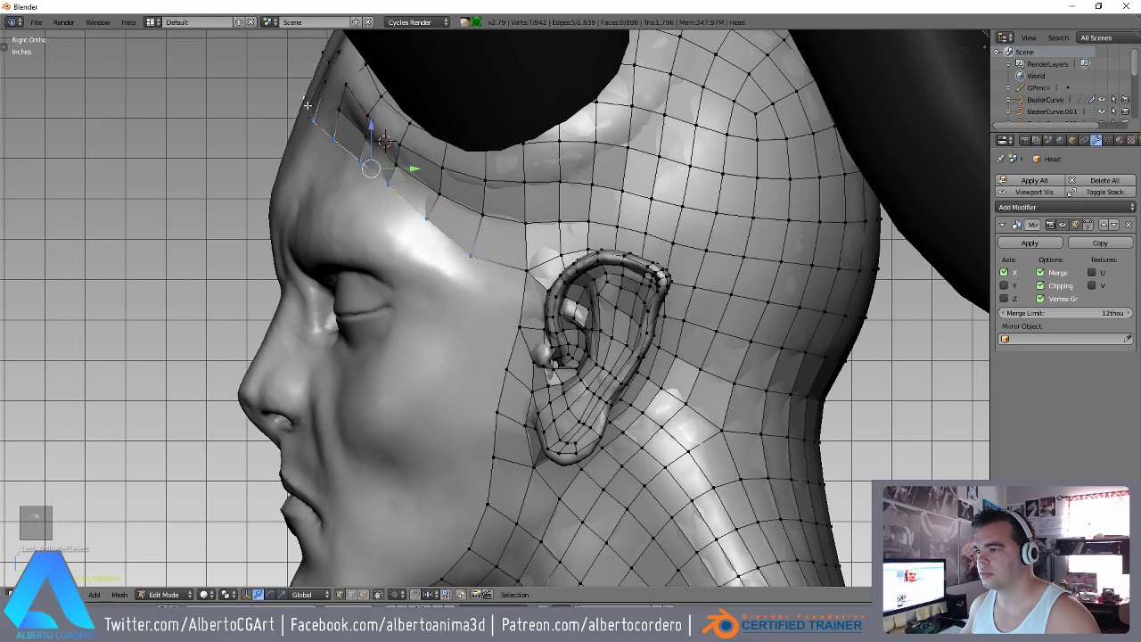
Start extending the forehead edge strip toward the horn base with surface snapping.
key("z")
key("z")
key("x")
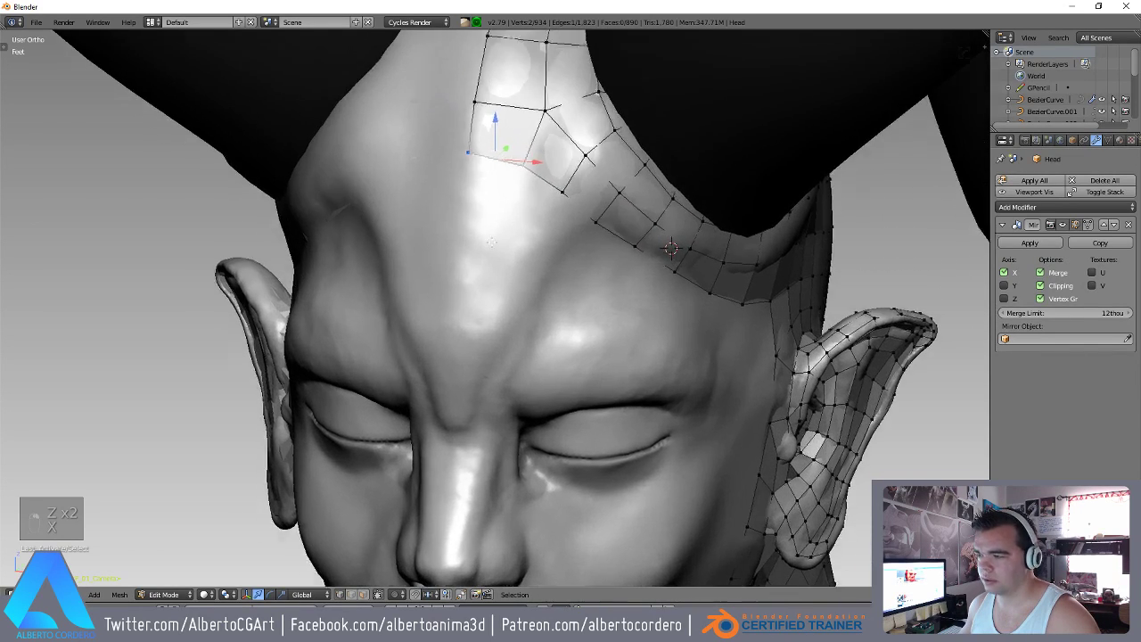
key("r")
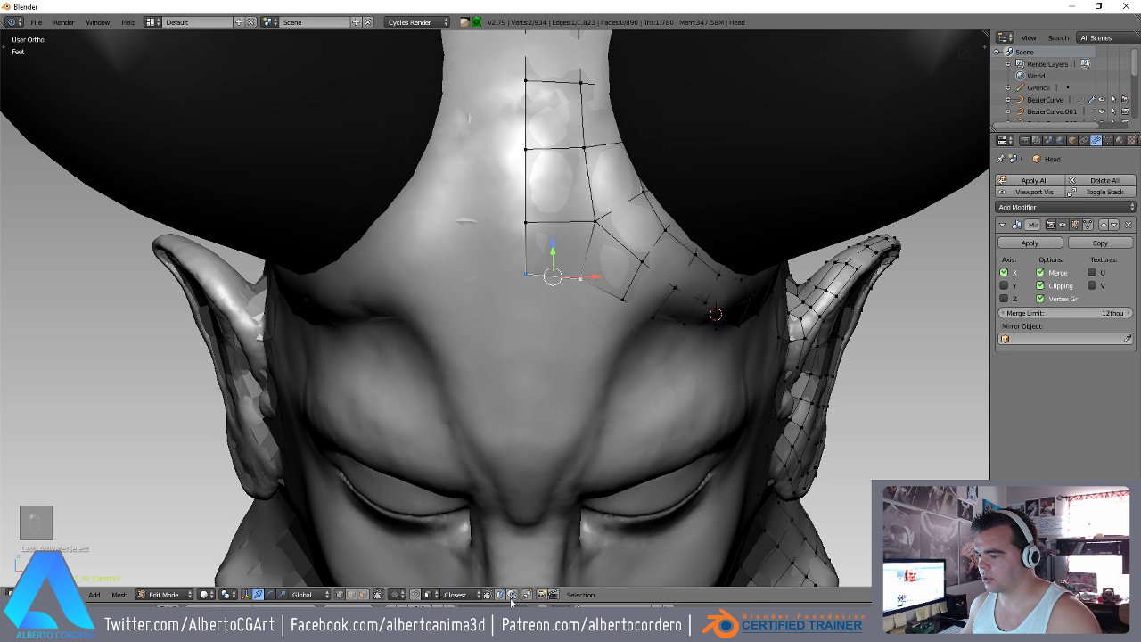
key("g")
key("shift+Tab")
key("shift+Tab")
key("shift+Tab")
Tuck the new forehead points along the brow and merge them into the horn-base topology.
key("g")
key("g")
key("g")
key("g")
key("g")
key("g")
key("g")
key("g")
key("g")
key("g")
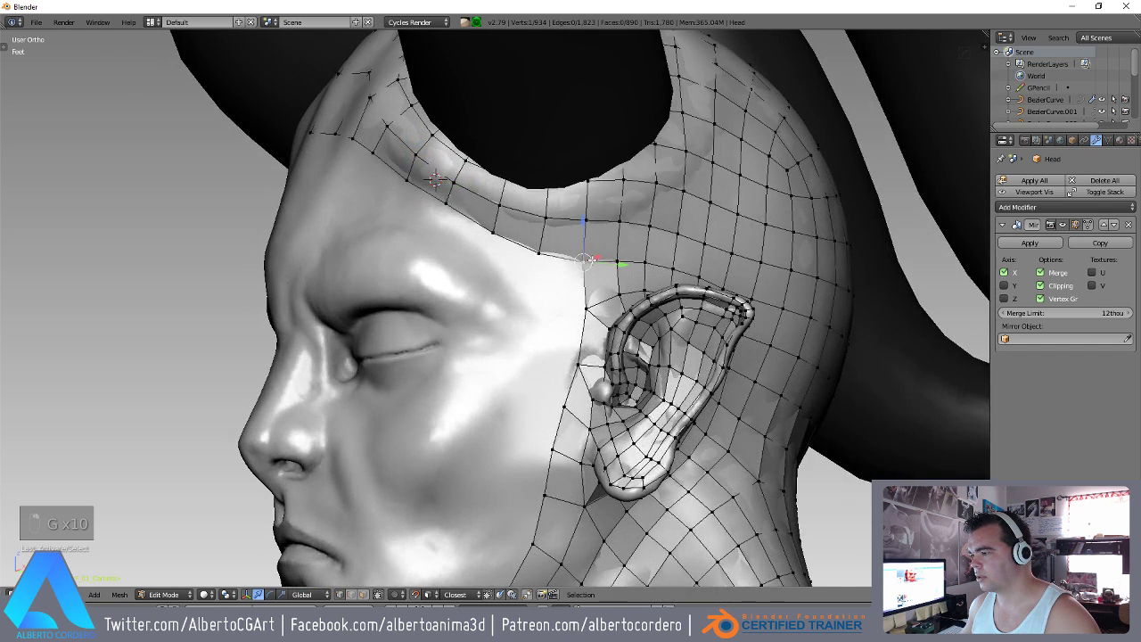
key("g")
key("g")
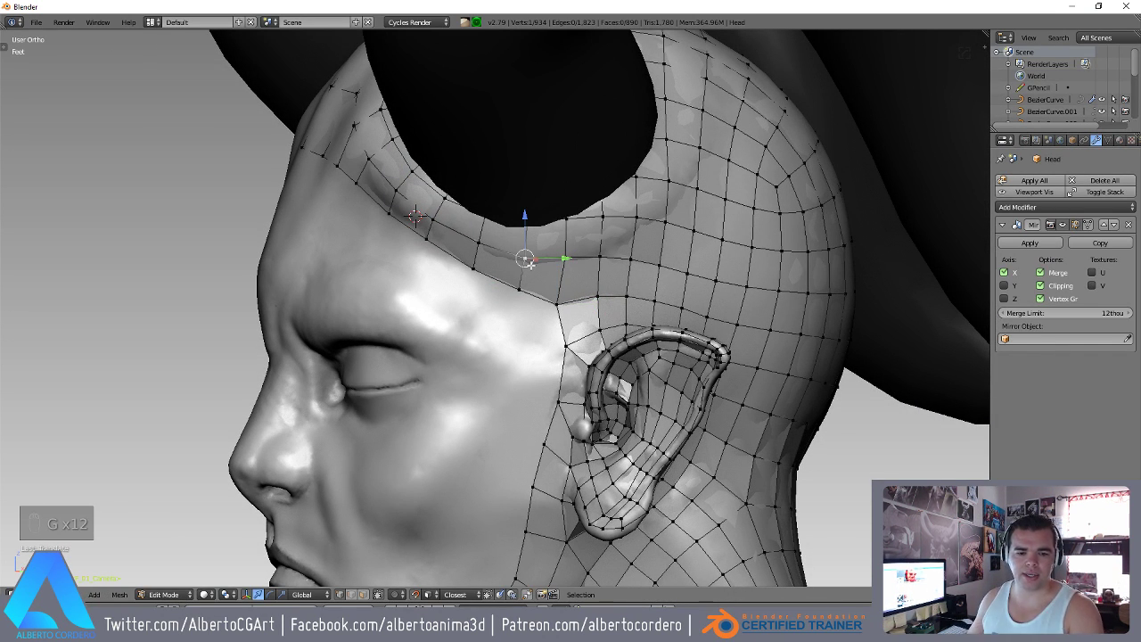
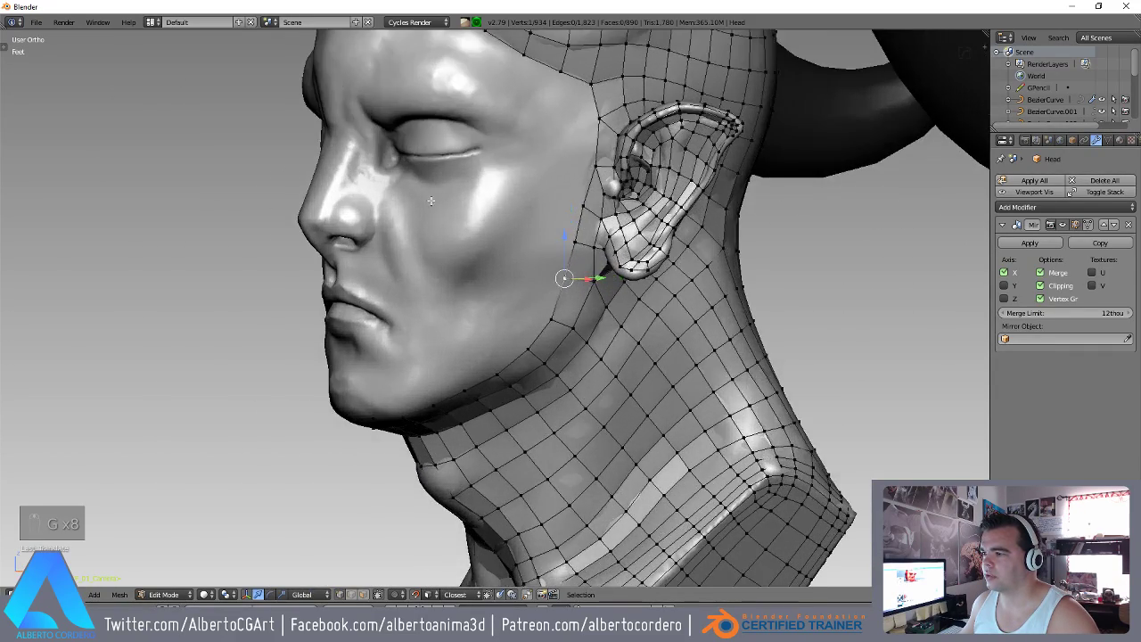
Begin a new edge row across the brow ridge above the eye.
key("ctrl+Tab")
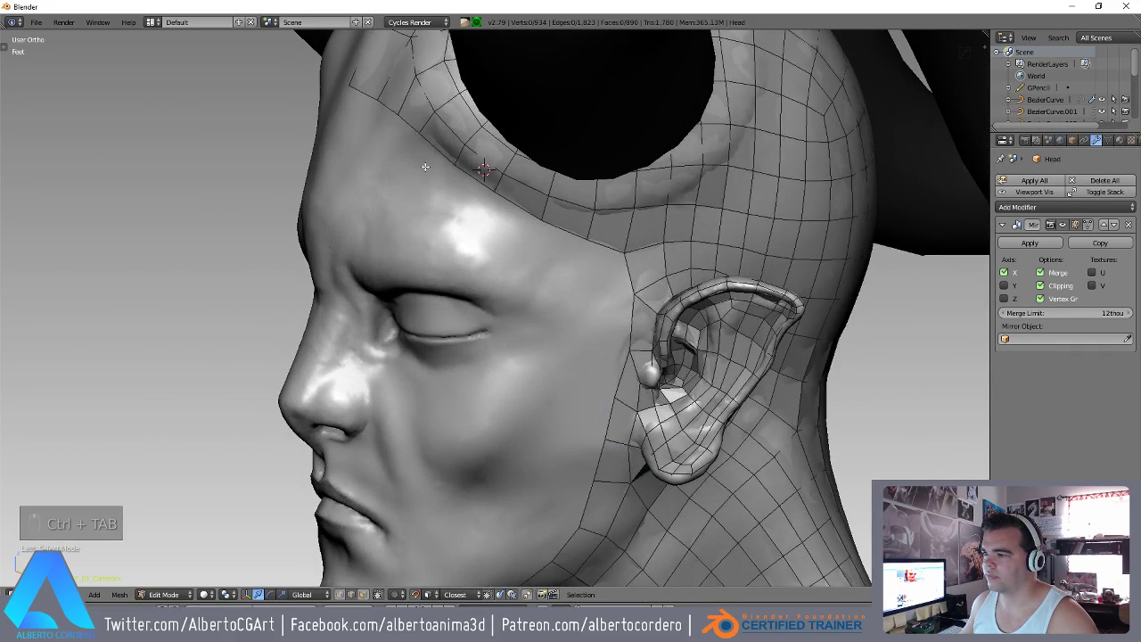
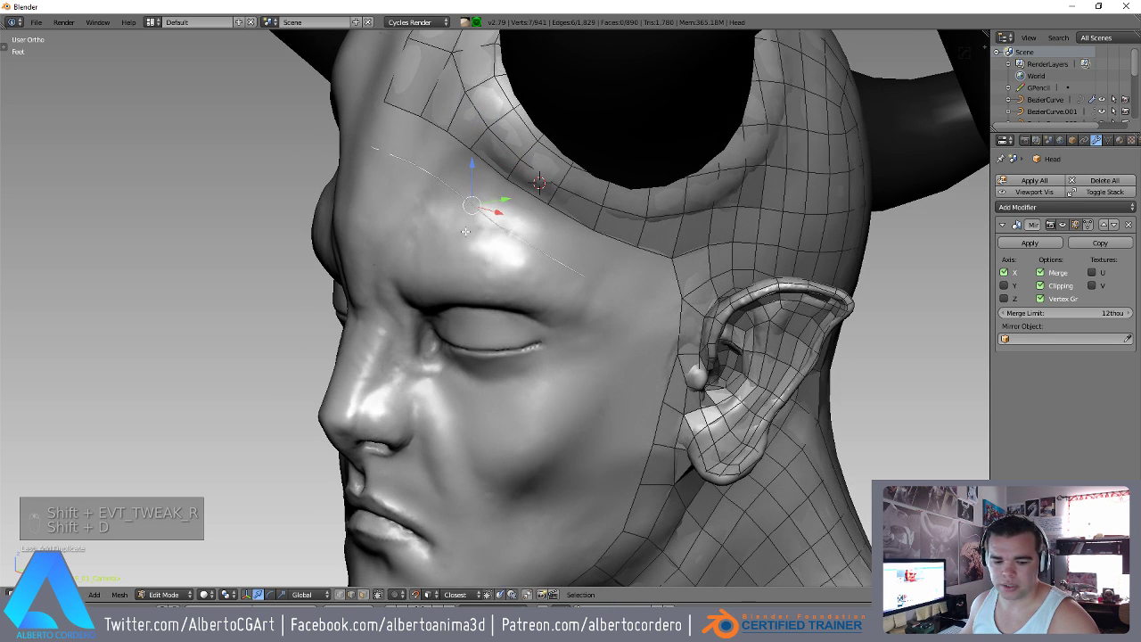
Extrude and fill new quads so the strip follows the brow ridge above the eye.
key("r")
key("f")
key("g")
key("ctrl+z")
key("ctrl+z")
key("r")
key("g")
key("ctrl+Tab")
key("e")
key("ctrl+l")
key("r")
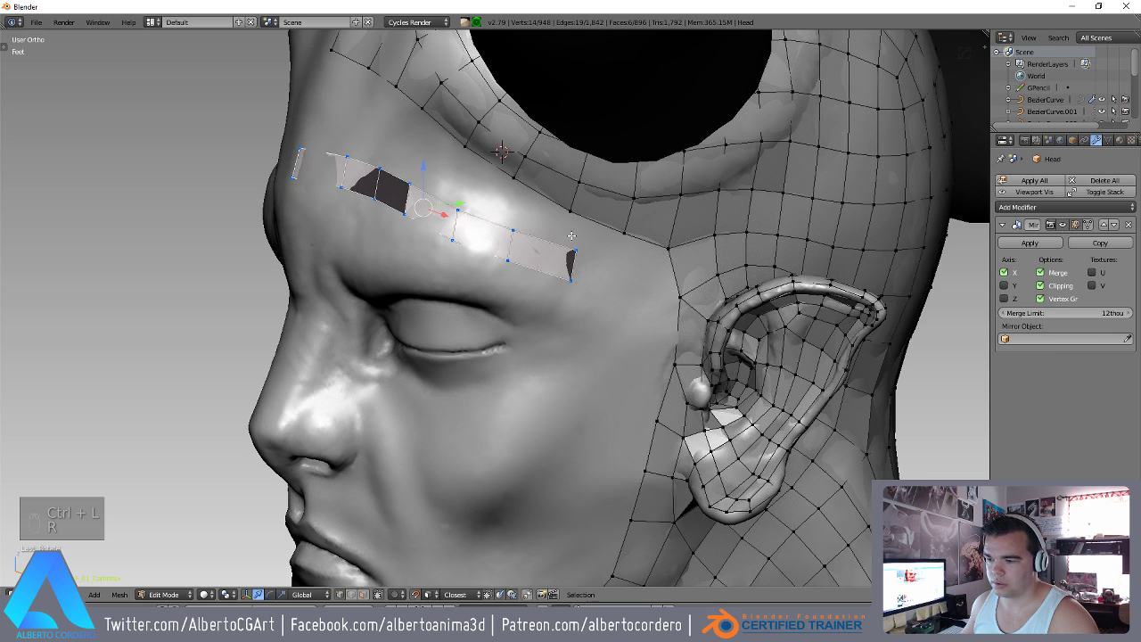
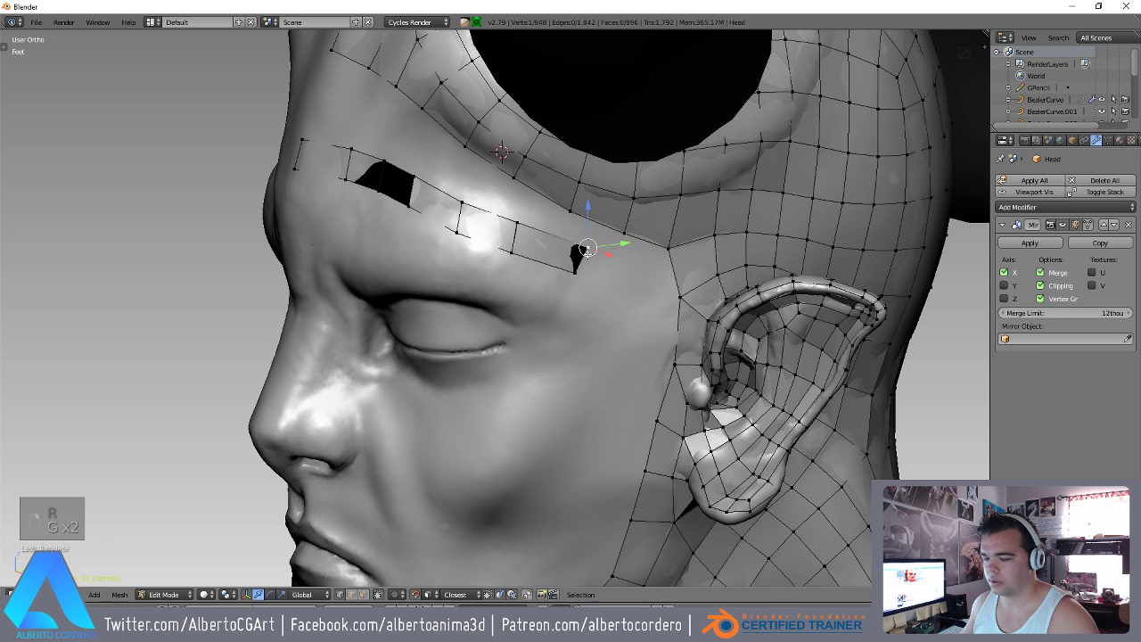
key("ctrl+l")
key("ctrl+n")
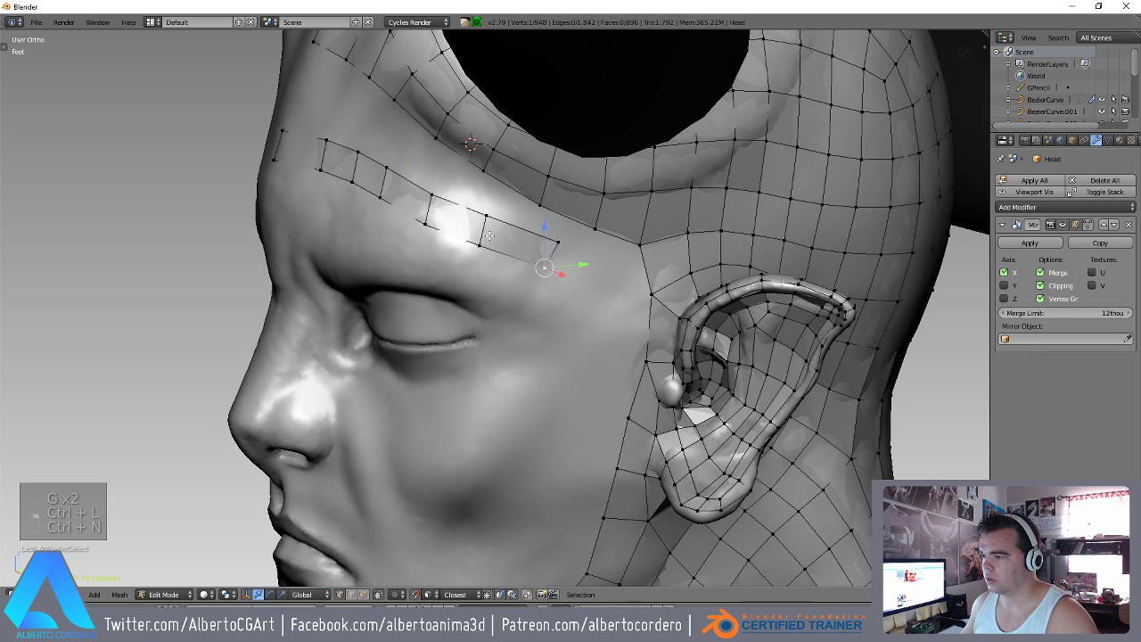
Adjust the brow strip onto the surface and extend it toward the temple.
key("g")
key("g")
key("g")
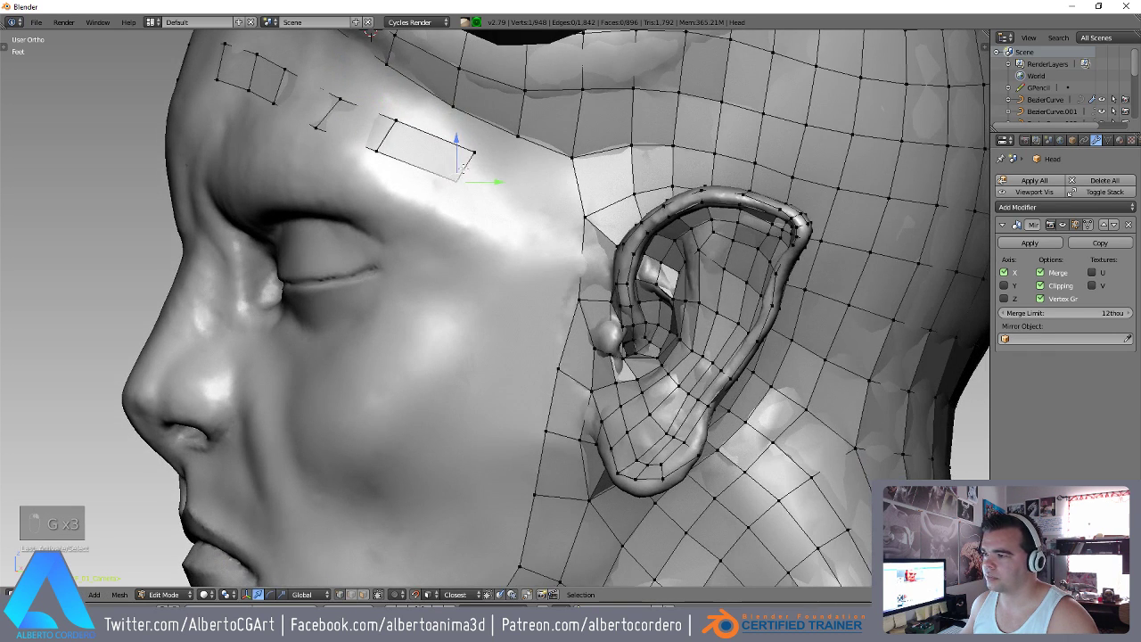
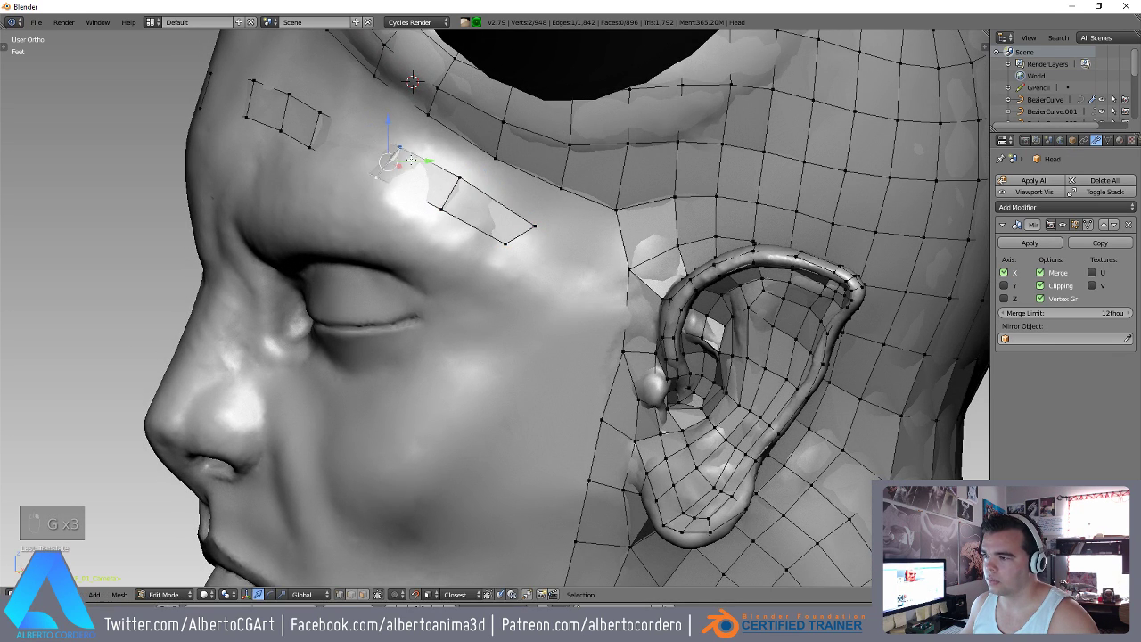
key("r")
key("g")
key("r")
key("g")
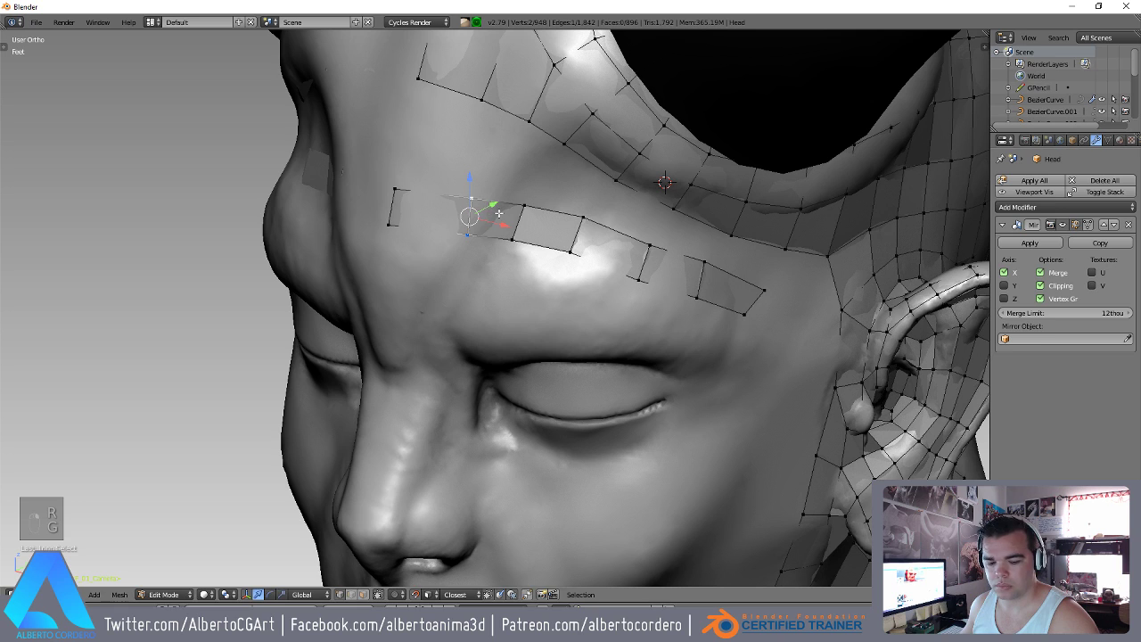
key("g")
Continue the brow strip to the temple and reposition its points, reaching 948 vertices.
key("r")
key("g")
key("r")
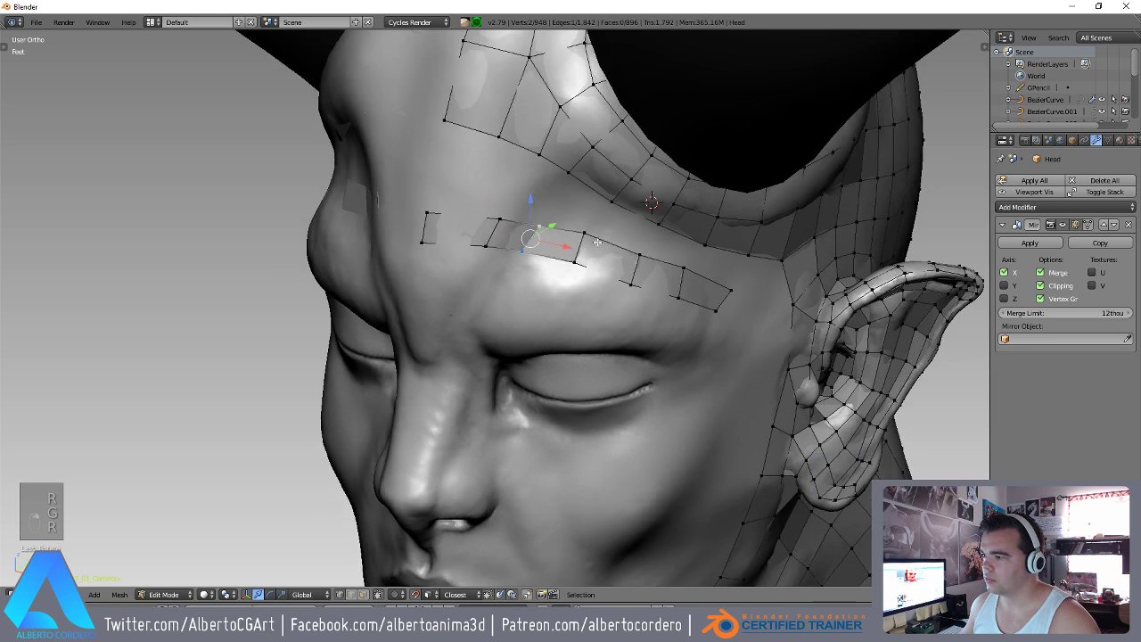
key("g")
key("g")
key("g")
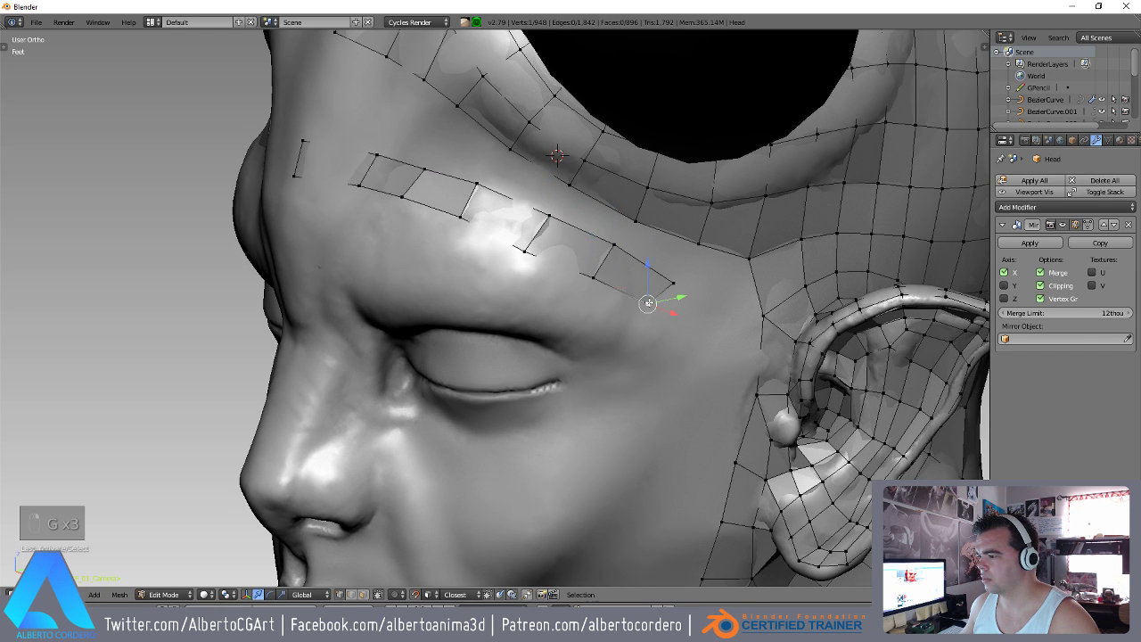
key("g")
key("g")
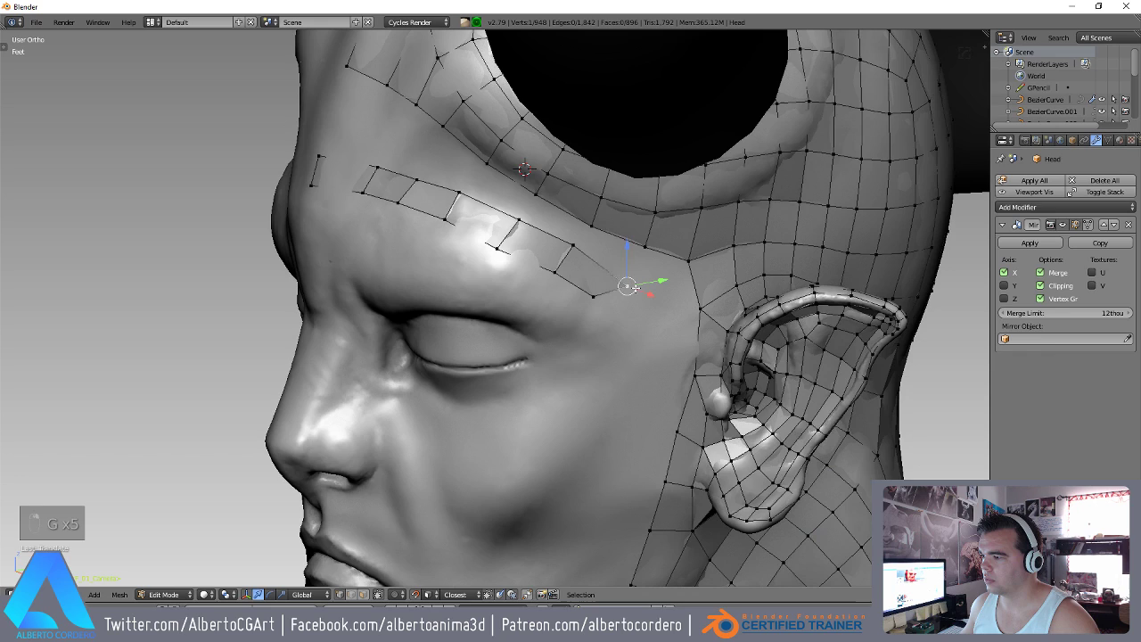
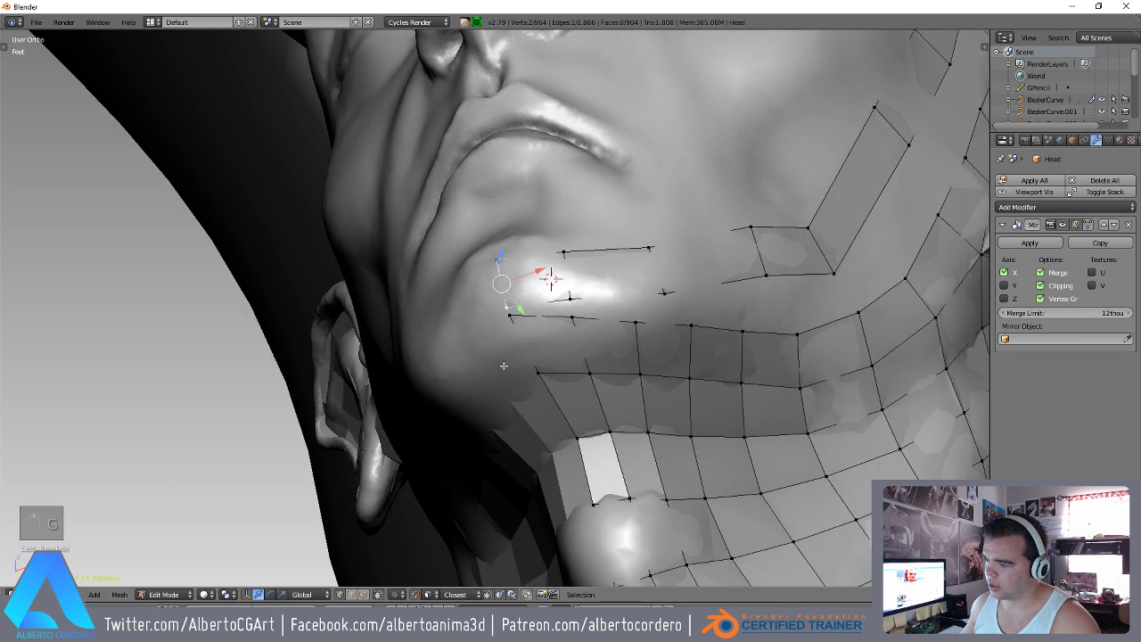
Extend the retopology strip along the jawline toward the chin.
key("g")
key("g")
key("g")
key("g")
key("g")
key("g")
key("g")
key("g")
key("g")
key("g")
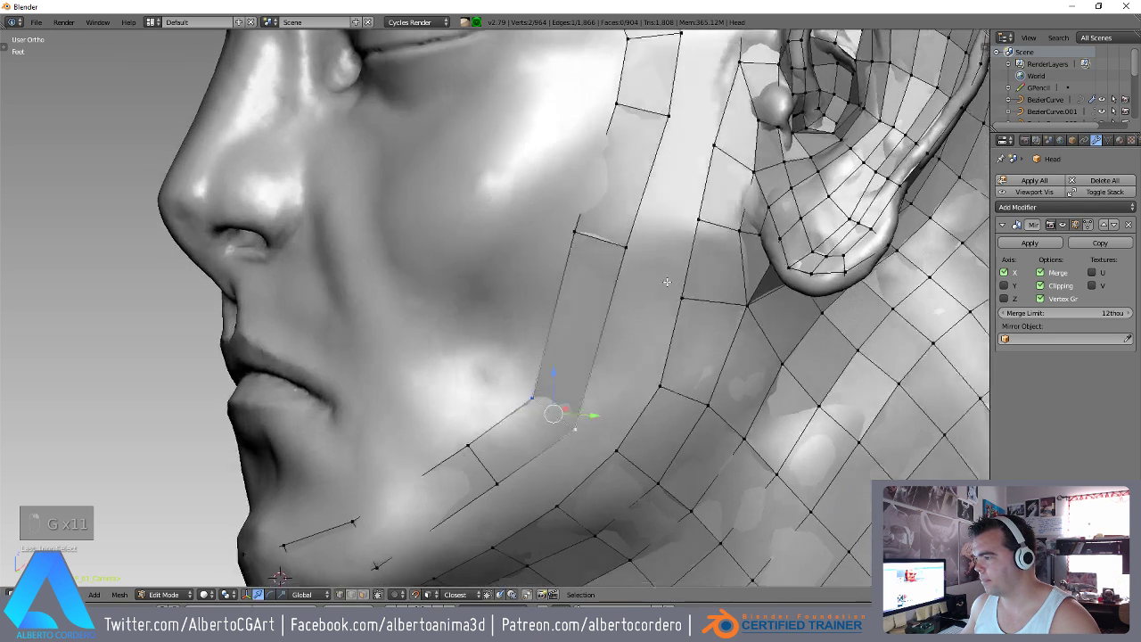
Run the cheek strip down beside the mouth to the jaw and fill a face between its edges.
key("g")
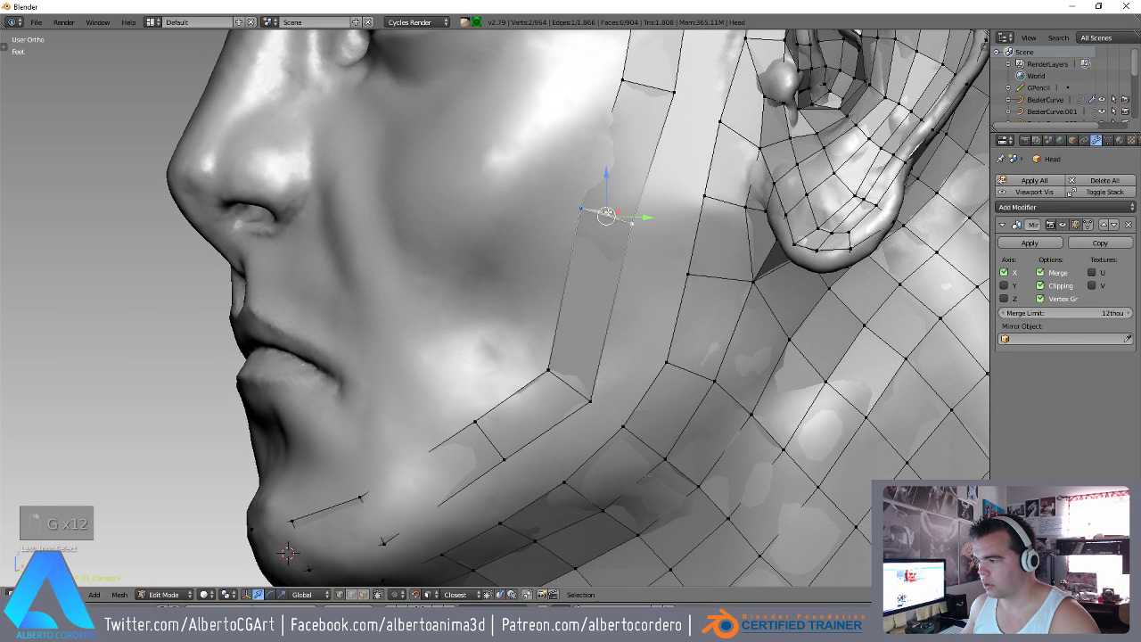
key("g")
key("ctrl+b")
key("g")
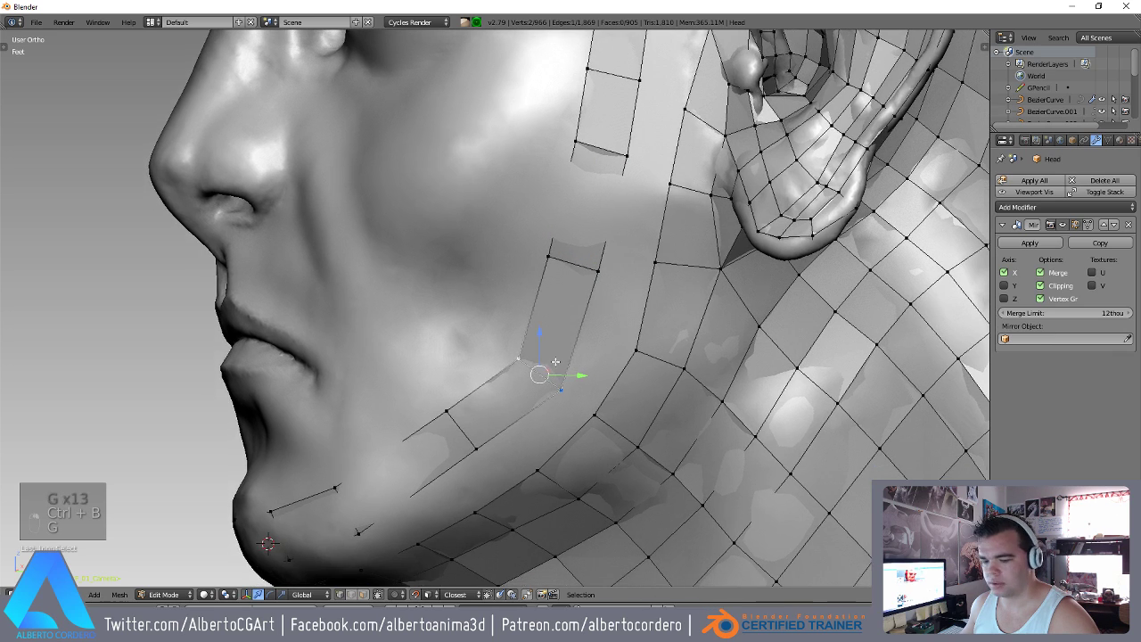
key("g")
key("r")
key("g")
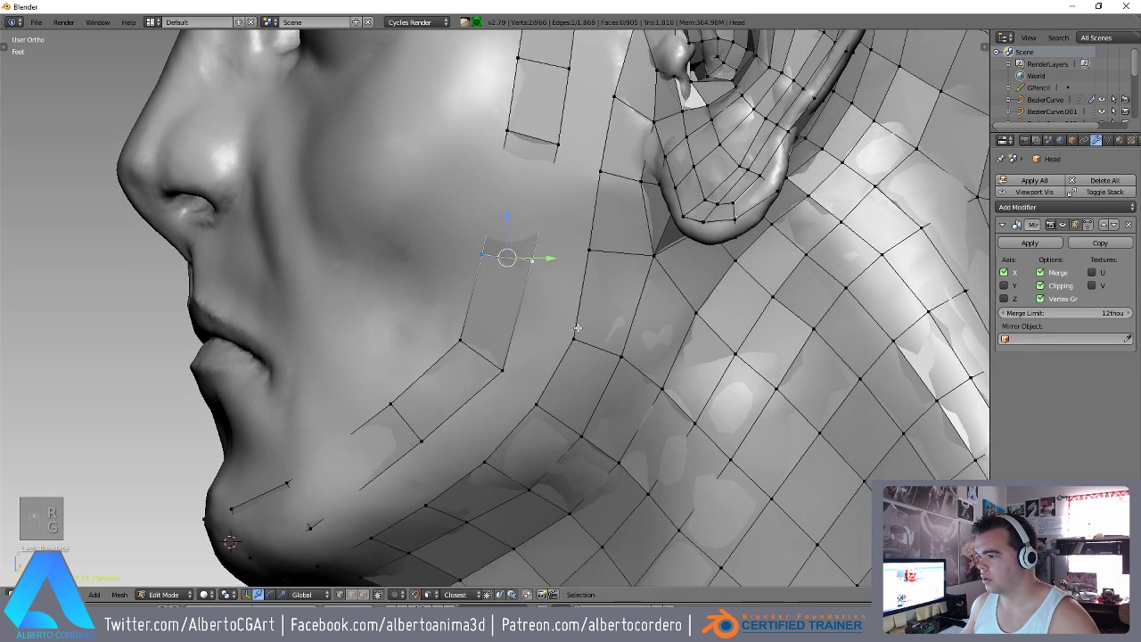
key("g")
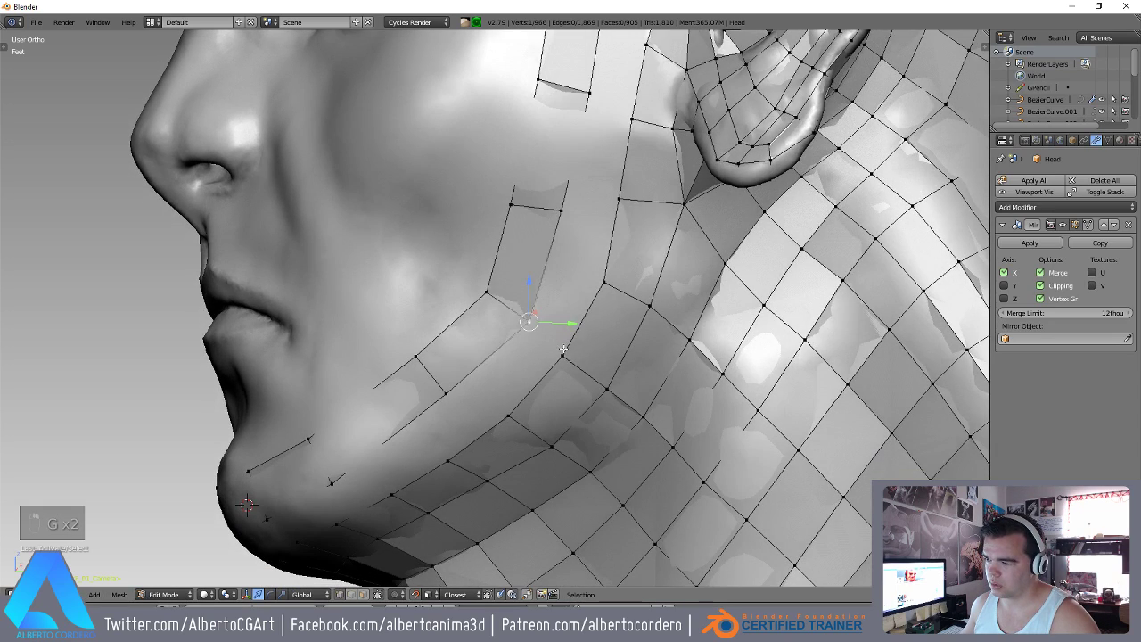
key("g")
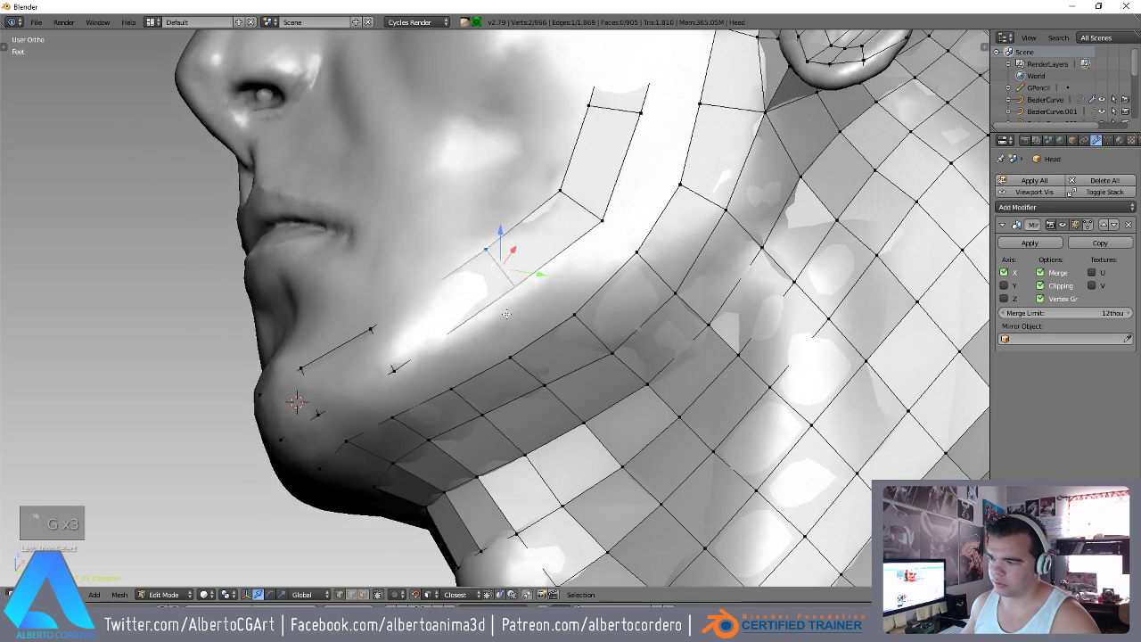
key("ctrl+b")
key("g")
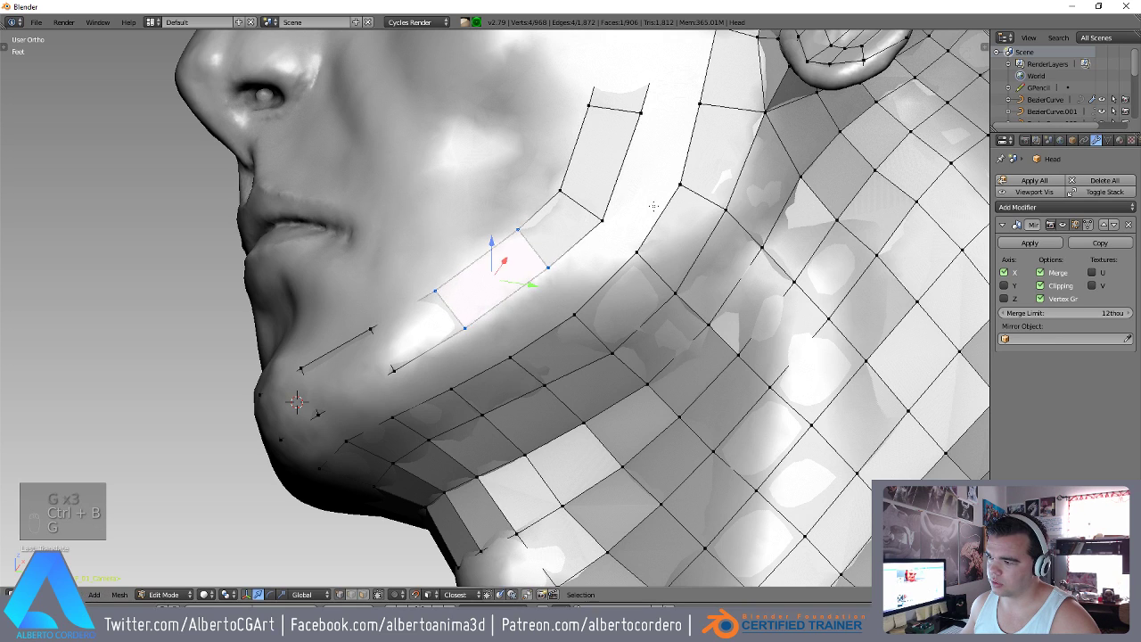
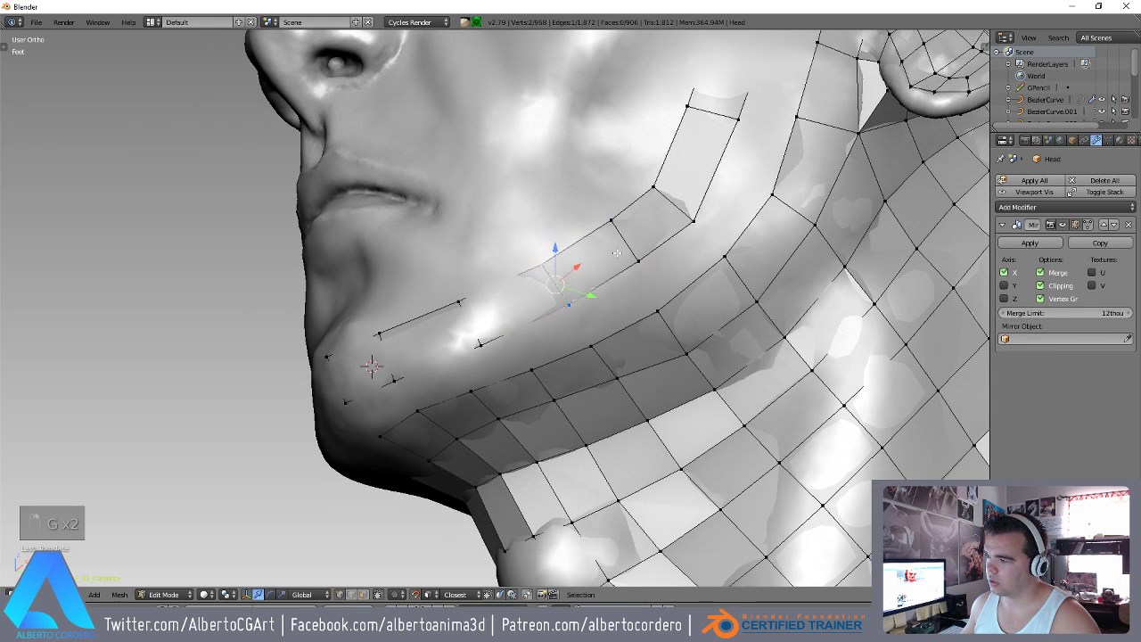
Extrude the temple edge strip upward toward the brow and cut a new edge loop across it.
key("g")
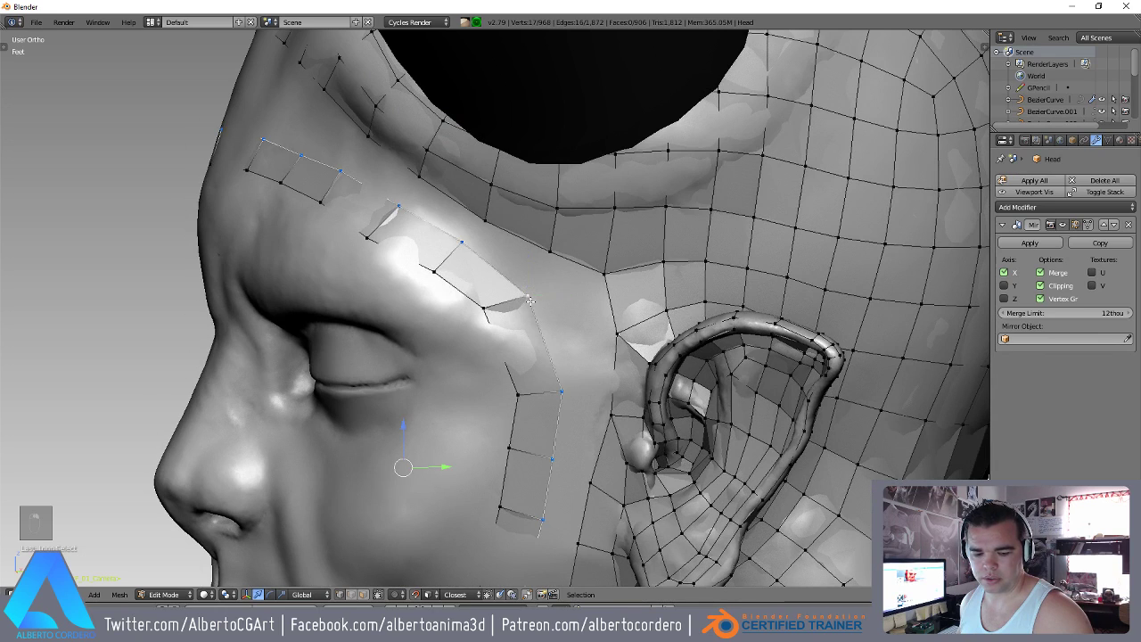
key("r")
key("r")
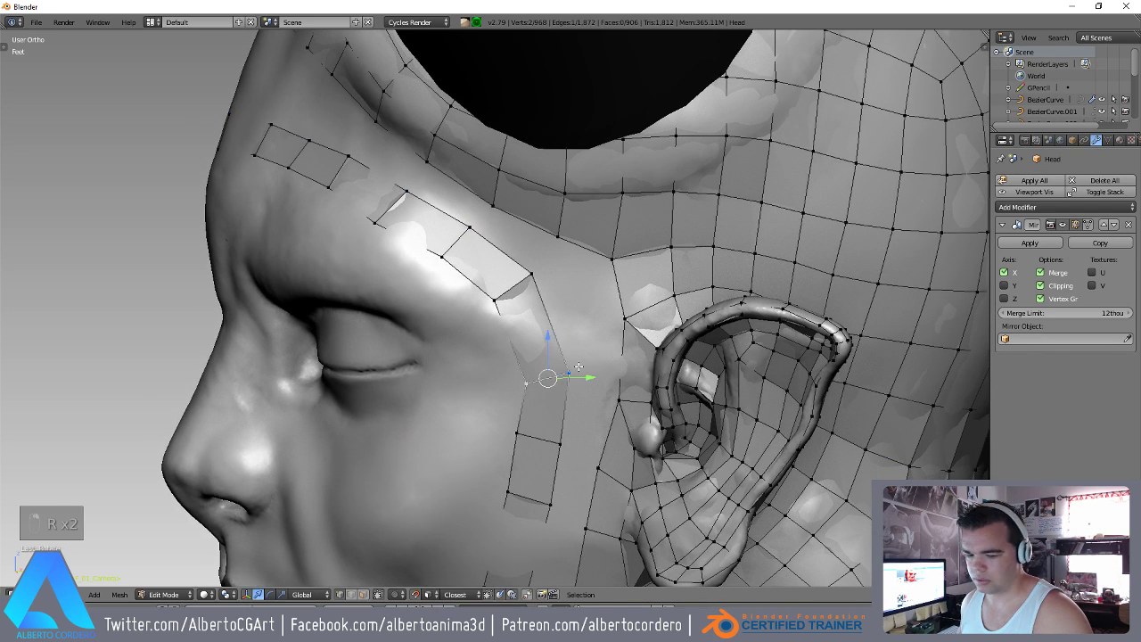
key("g")
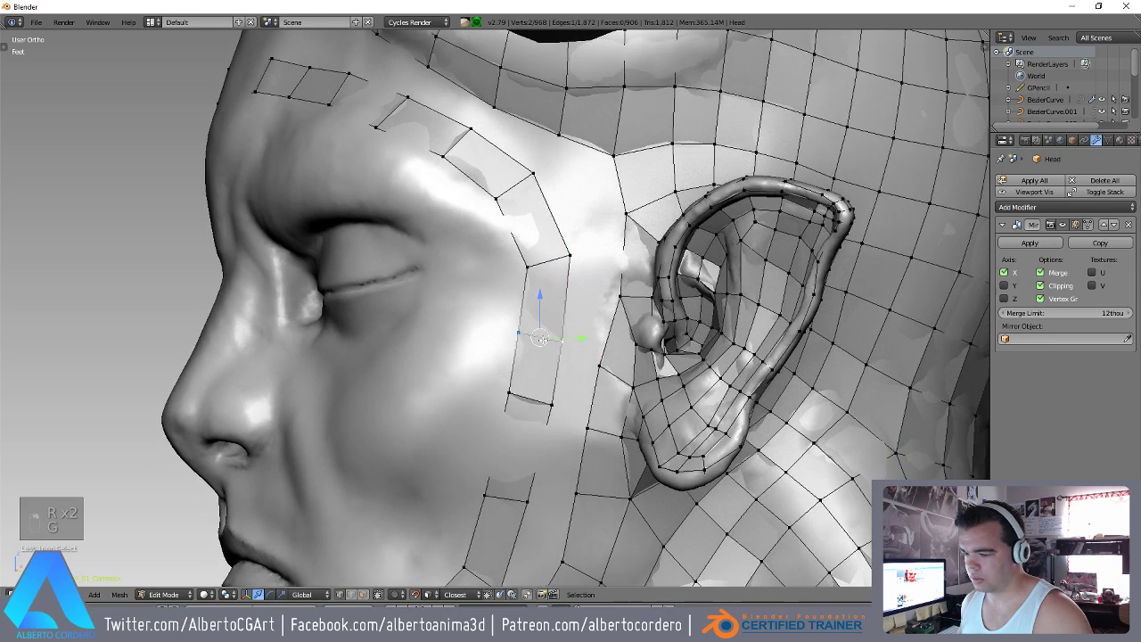
key("r")
key("g")
key("g")
key("r")
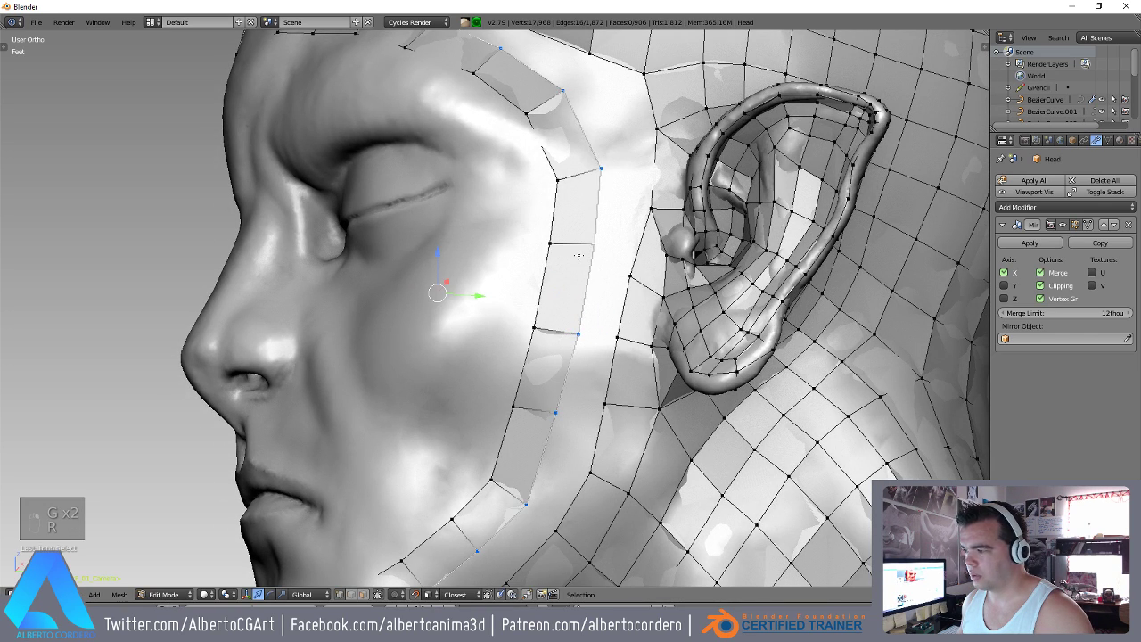
key("g")
key("r")
key("g")
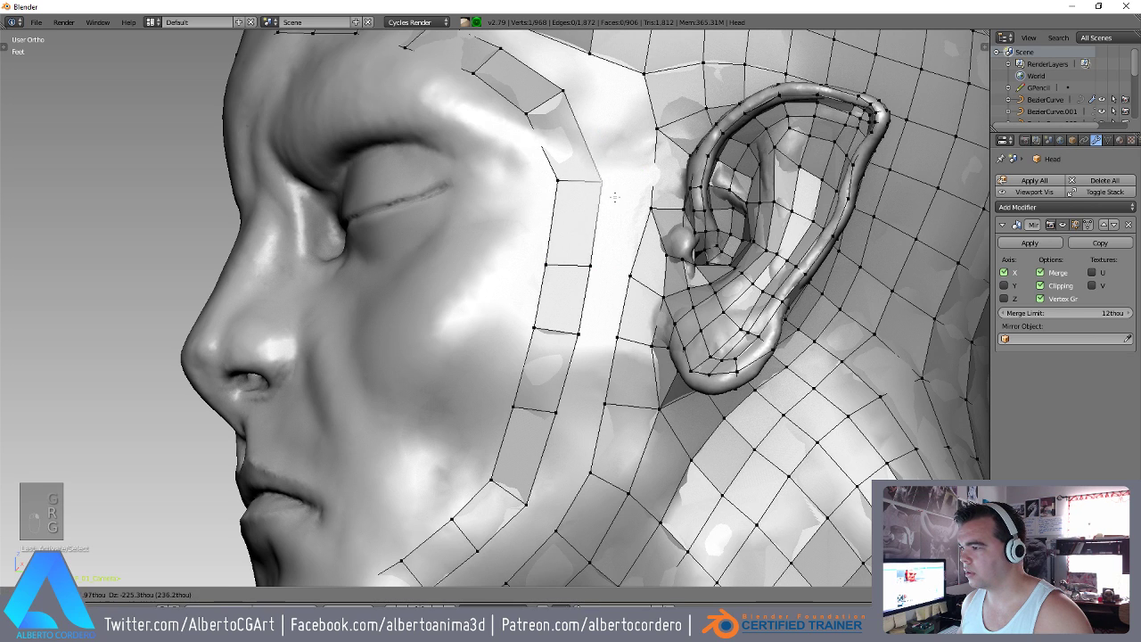
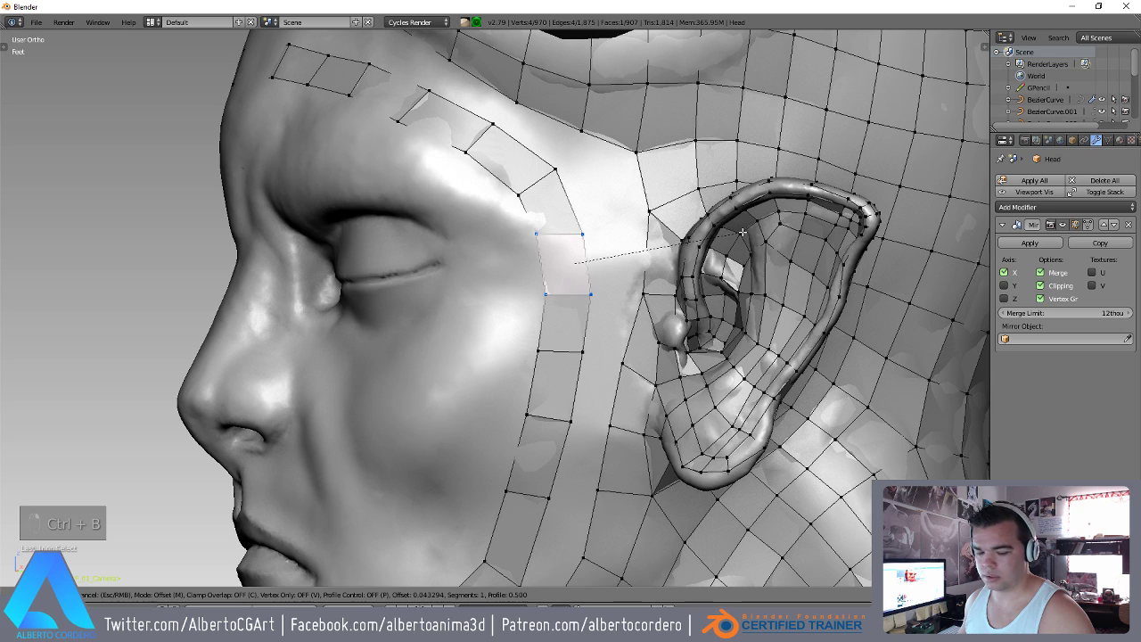
key("g")
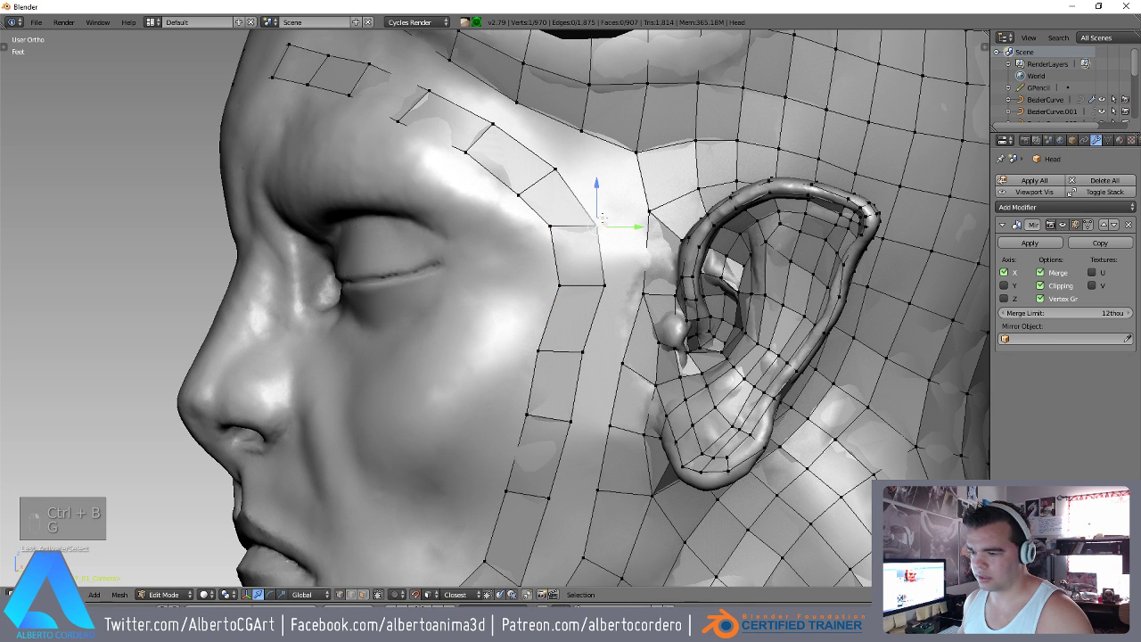
Nudge the new temple-strip vertices one by one onto the sculpt surface where the brow turns down.
key("g")
key("g")
key("g")
key("g")
key("g")
key("g")
key("g")
key("g")
key("g")
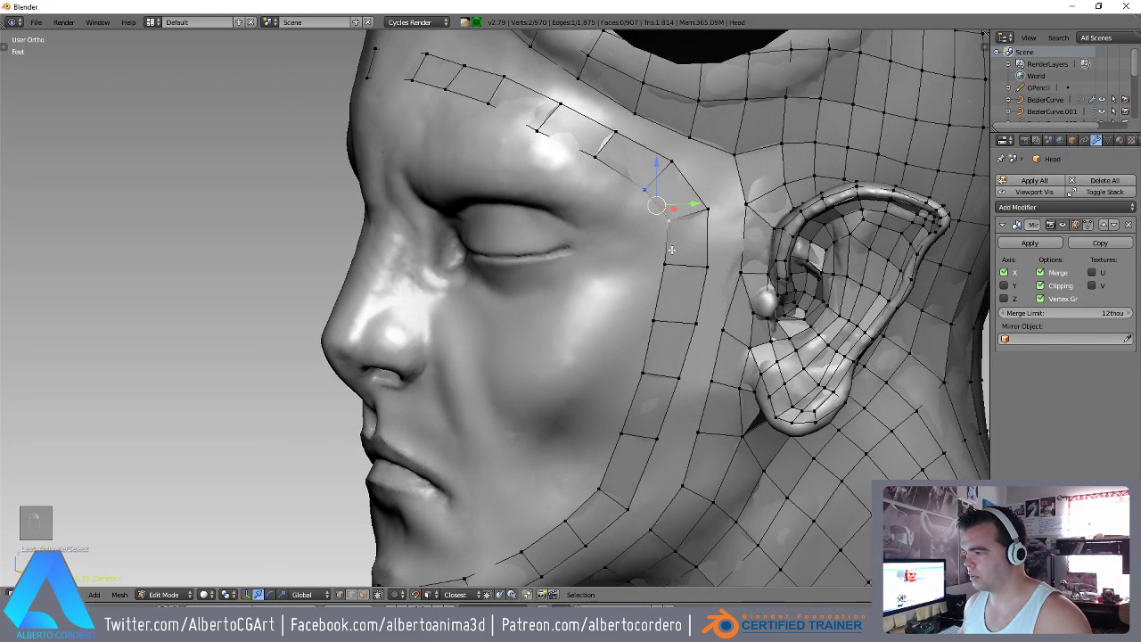
key("g")
key("g")
key("g")
key("g")
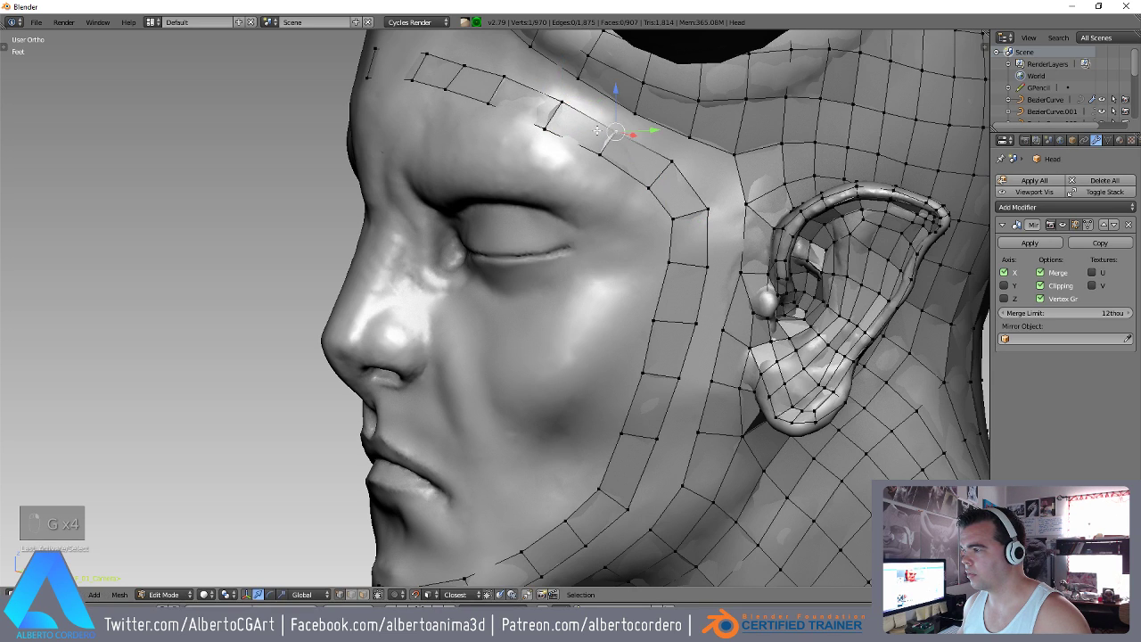
key("g")
key("g")
key("g")
key("g")
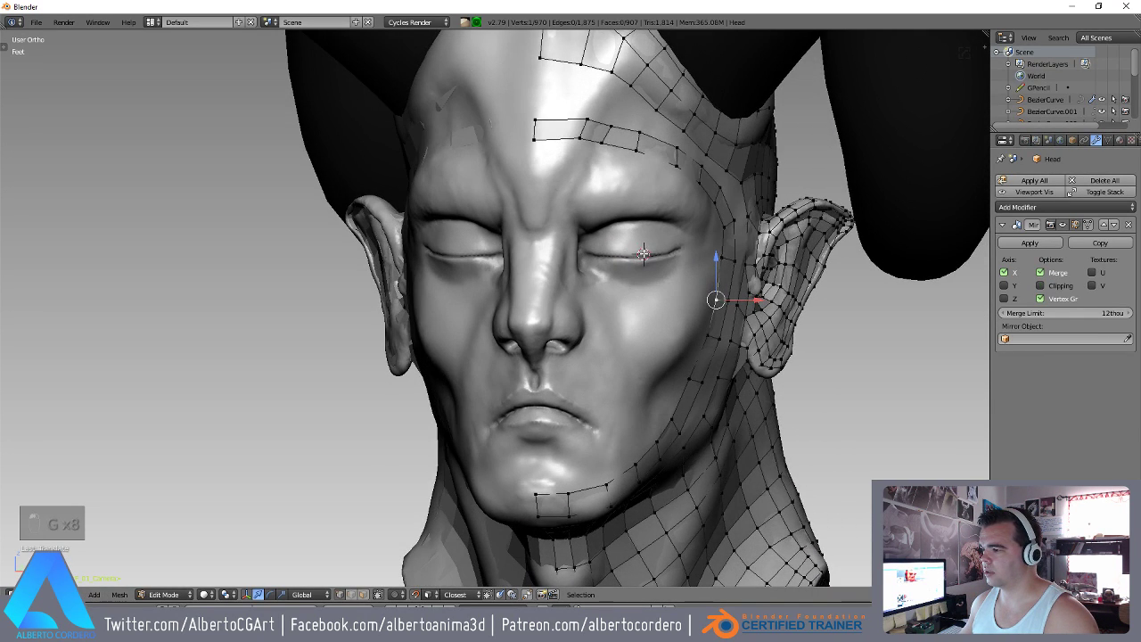
Add a 16-vertex circle at the eye and scale it into an eye-sized oval.
key("shift+a")
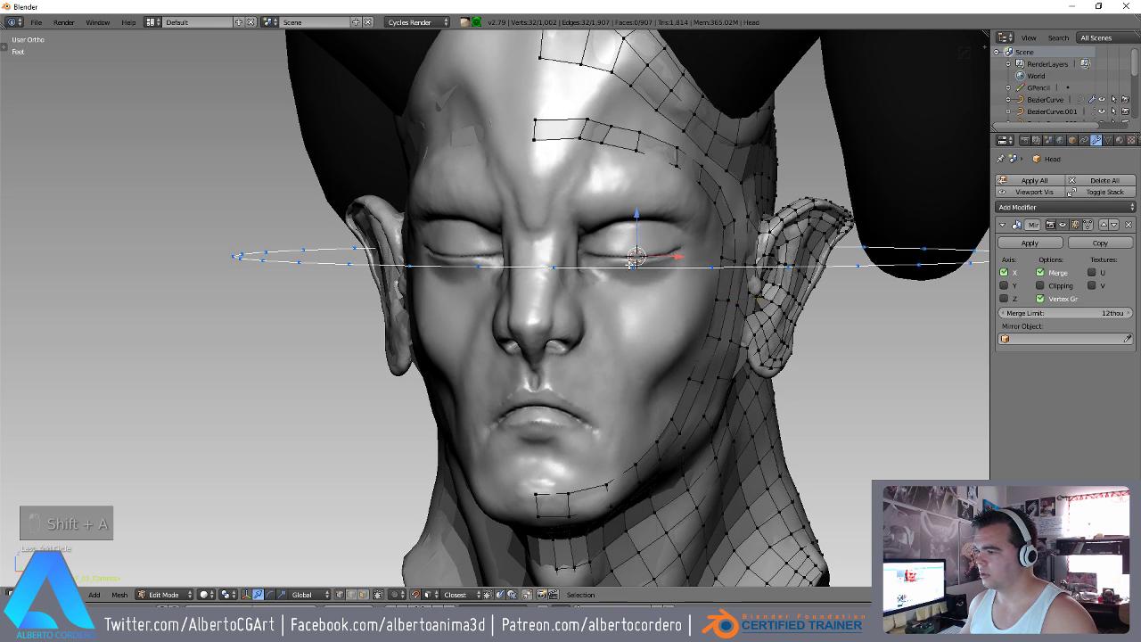
key("F6")
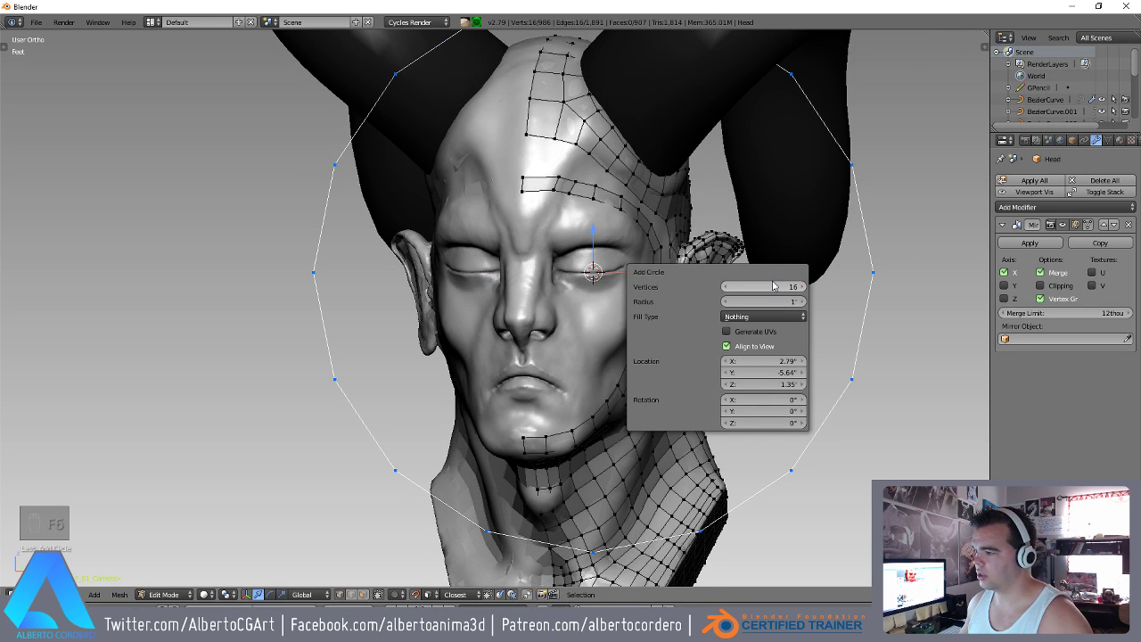
key("Tab")
key("Tab")
key("s")
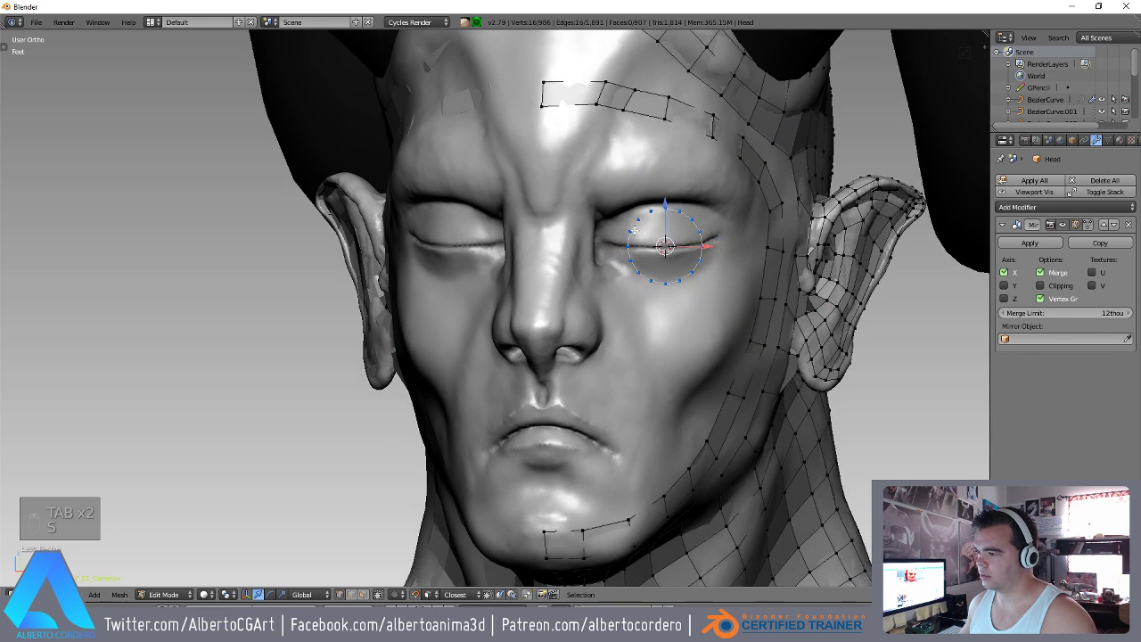
key("s")
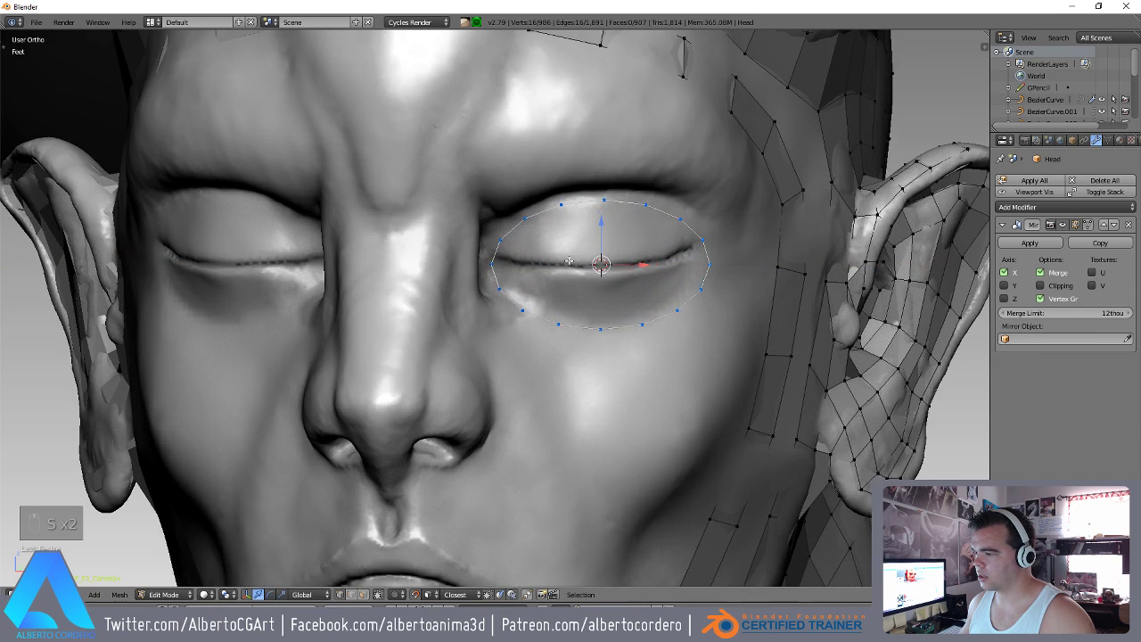
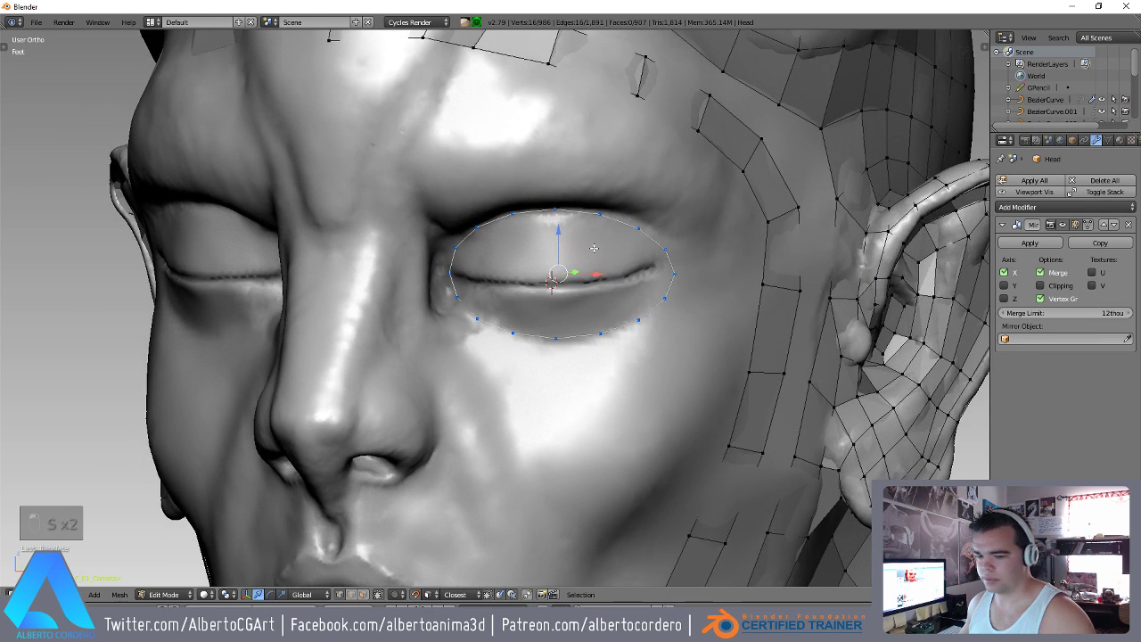
key("r")
Grab the ring's vertices individually to trace the eyelid contour, merging a stray pair.
key("g")
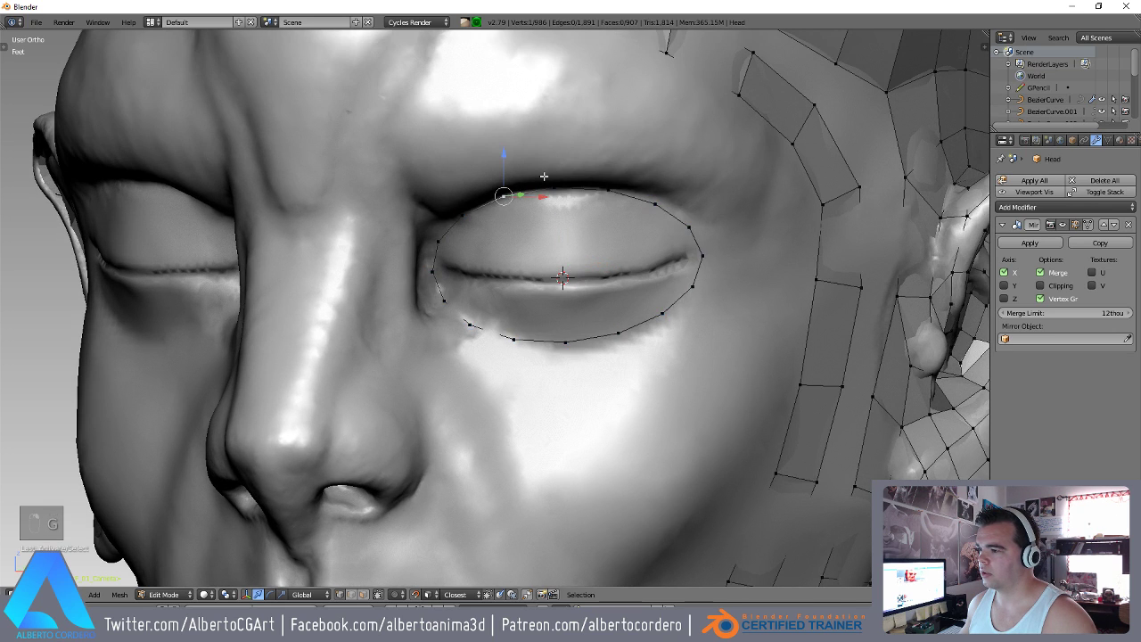
key("g")
key("g")
key("g")
key("g")
key("g")
key("g")
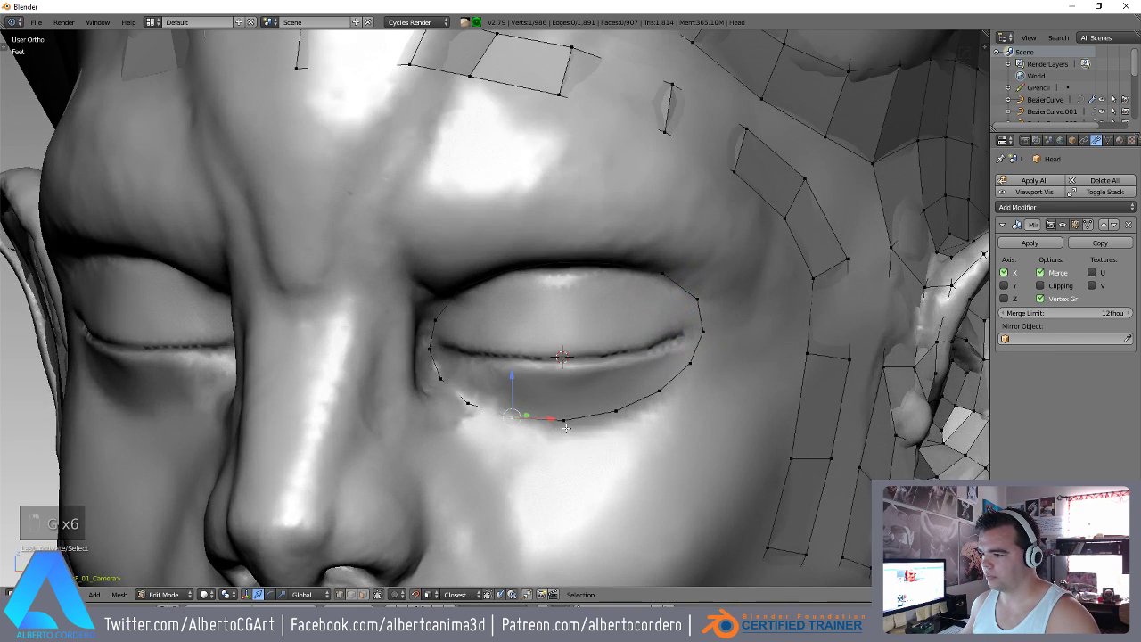
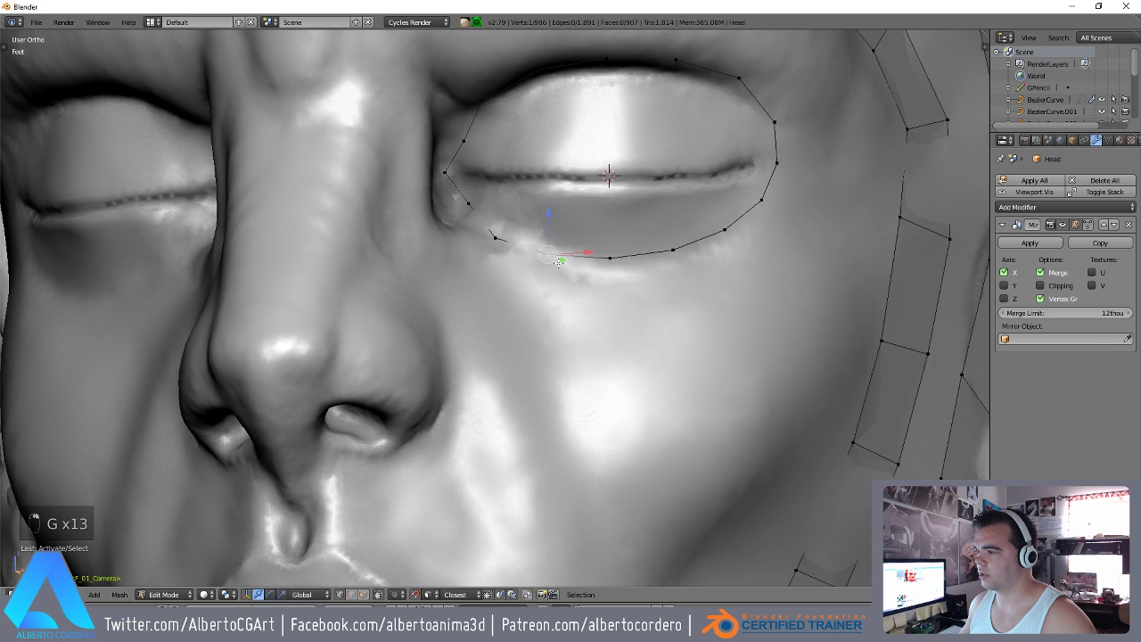
key("g")
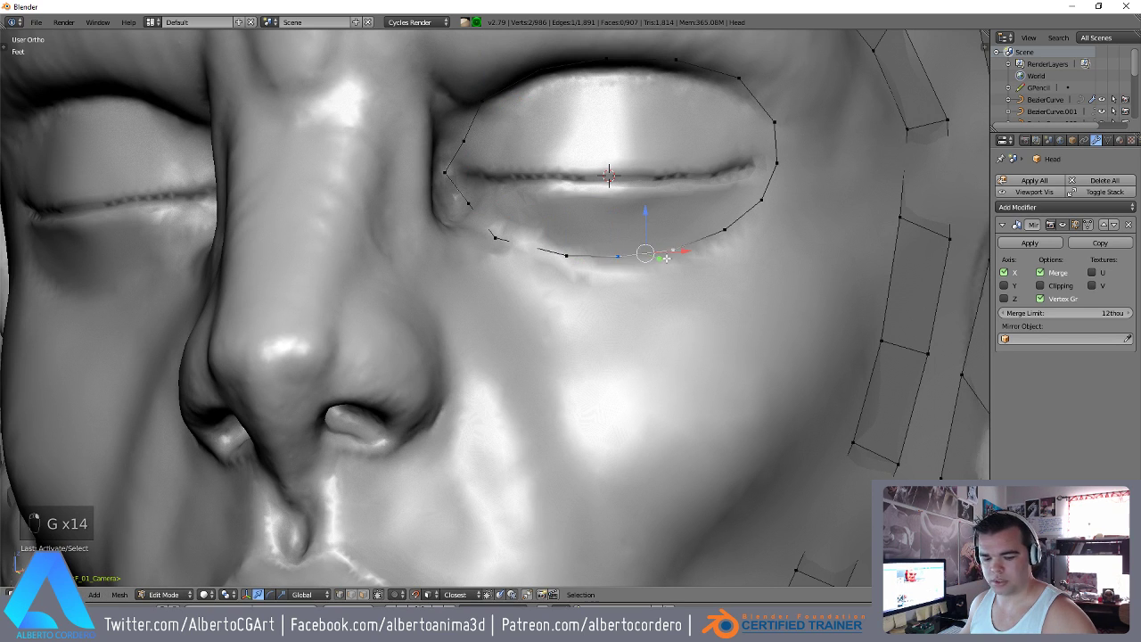
key("alt+m")
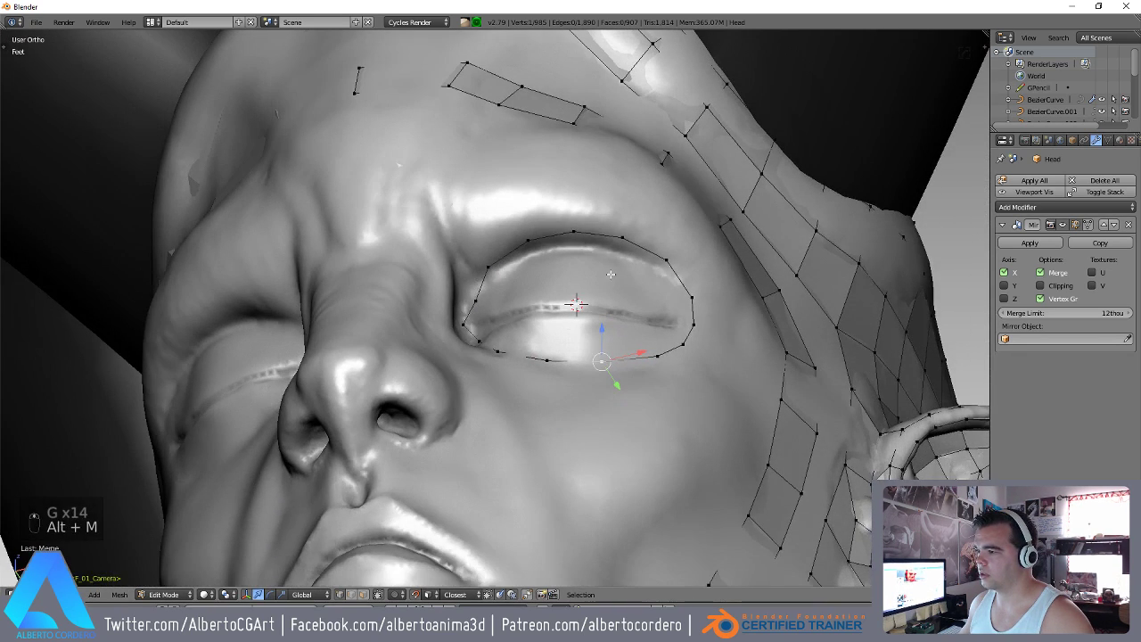
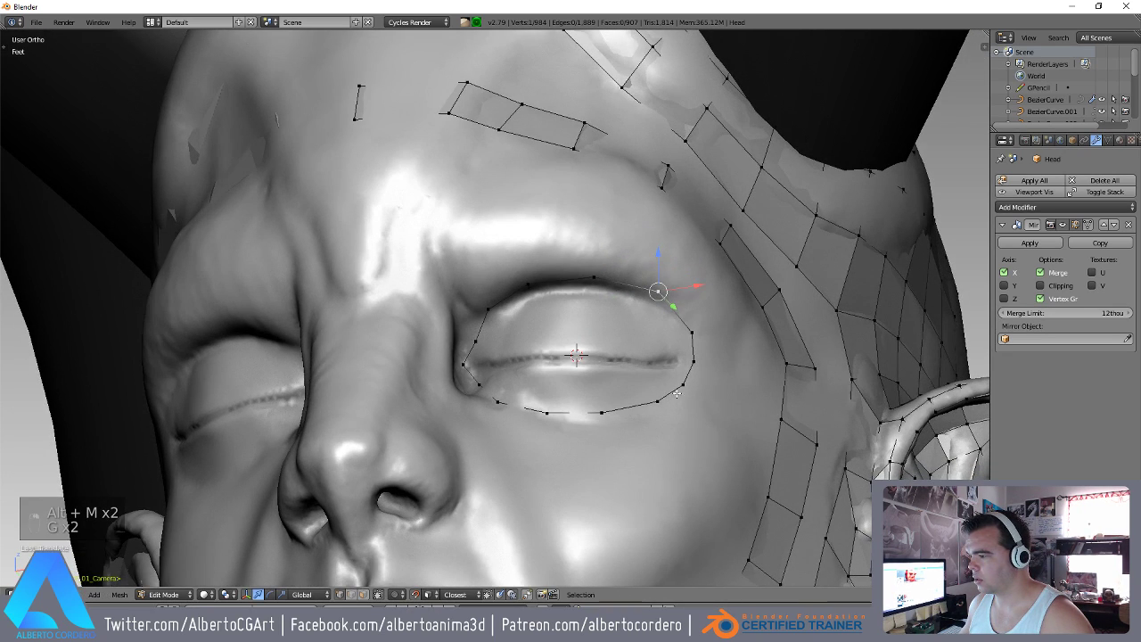
key("g")
key("g")
key("g")
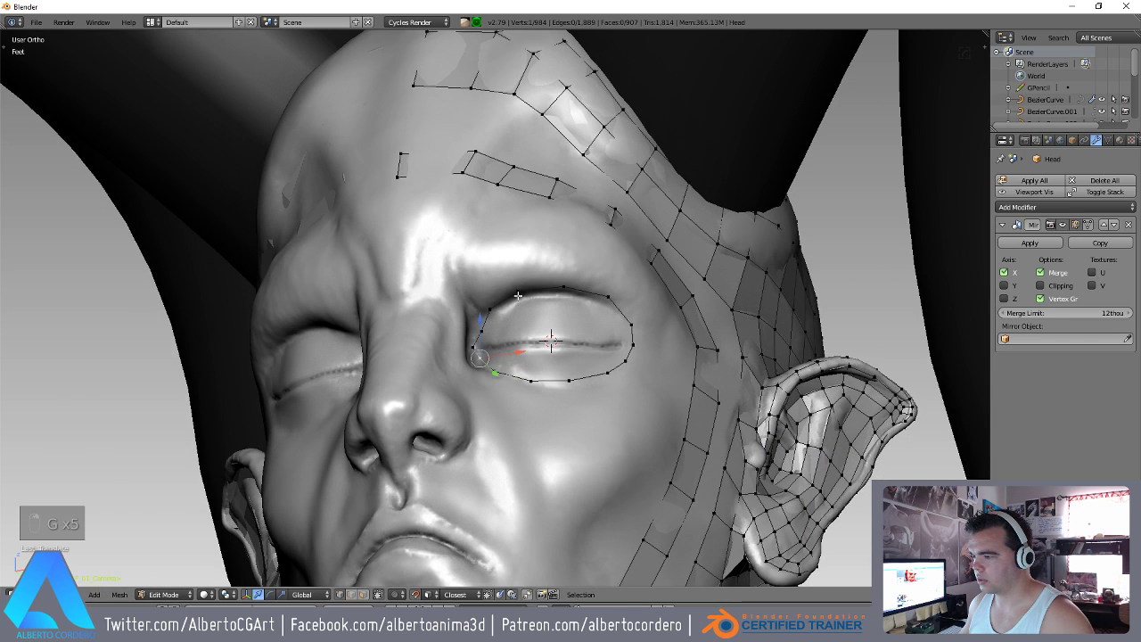
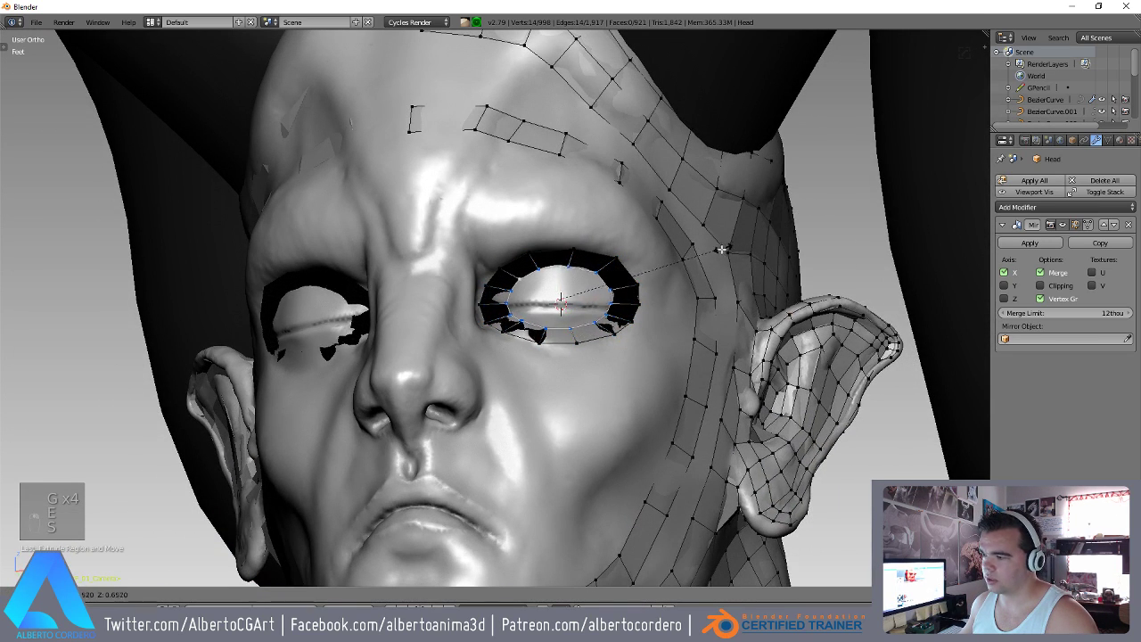
Select the eye's inner edge loop and recalculate normals on the whole mesh.
key("ctrl+l")
key("ctrl+n")
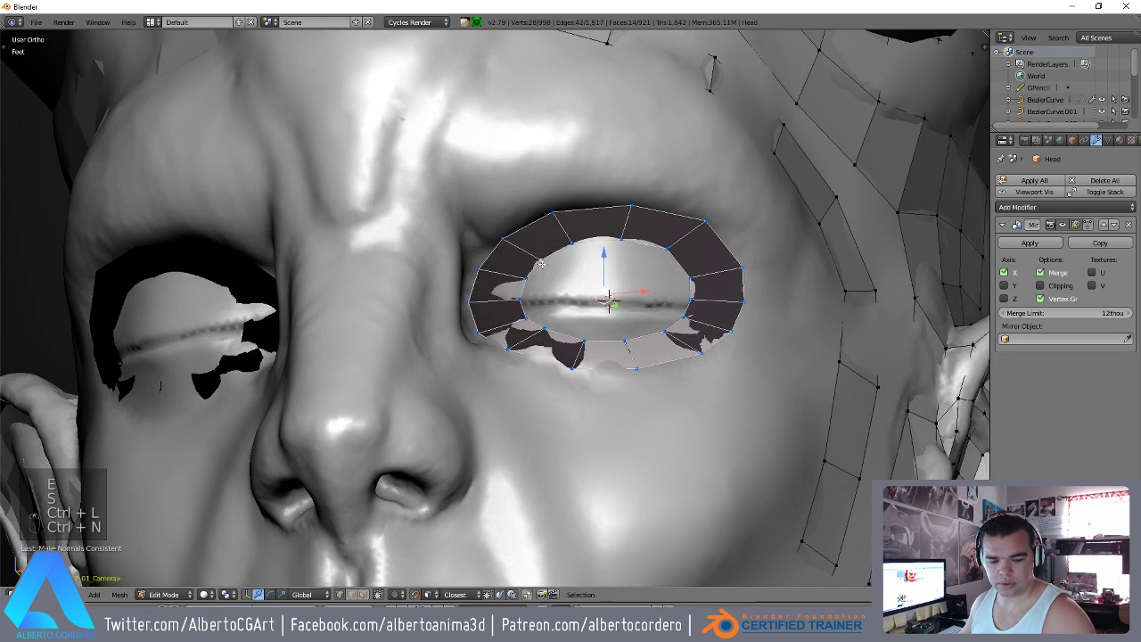
key("a")
key("a")
key("ctrl+n")
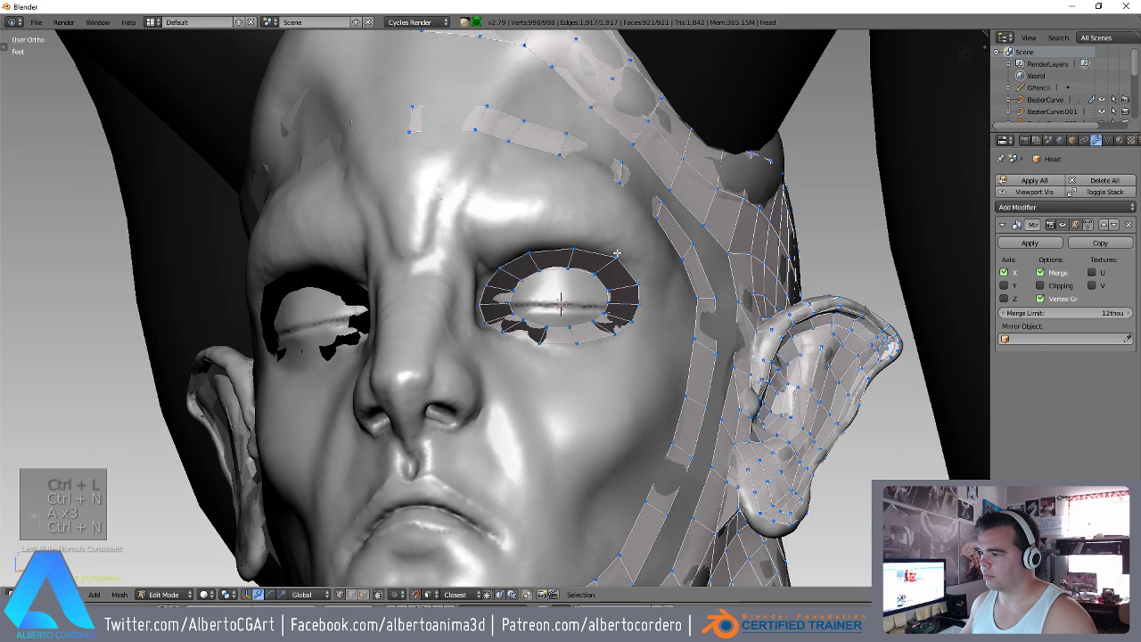
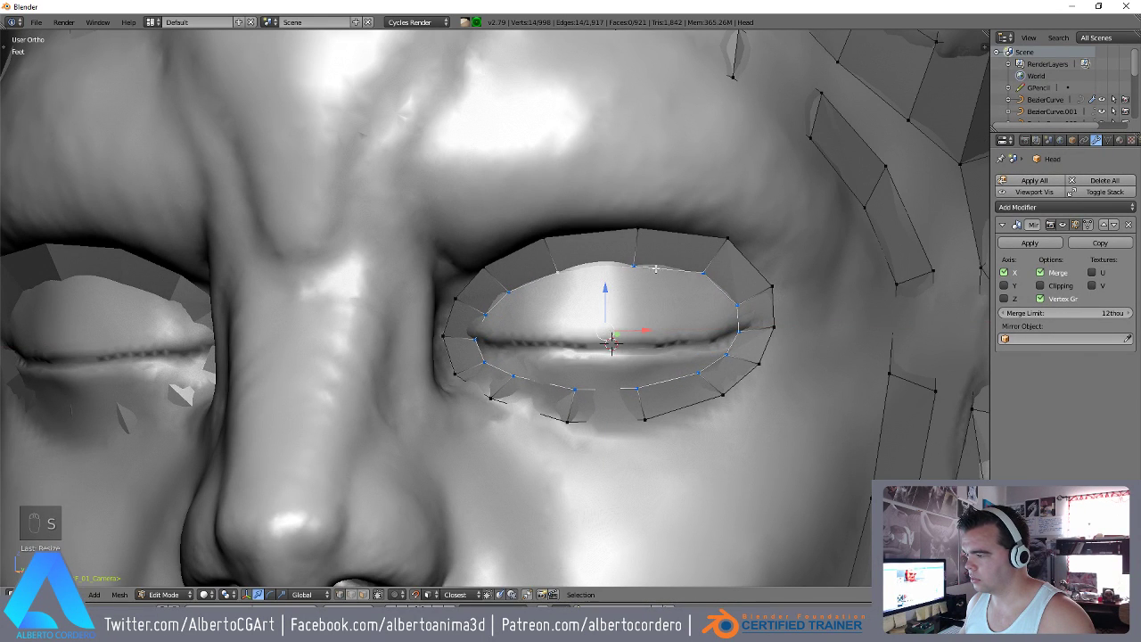
Refine the eye ring's vertex positions along the upper eyelid edge.
key("g")
key("g")
key("g")
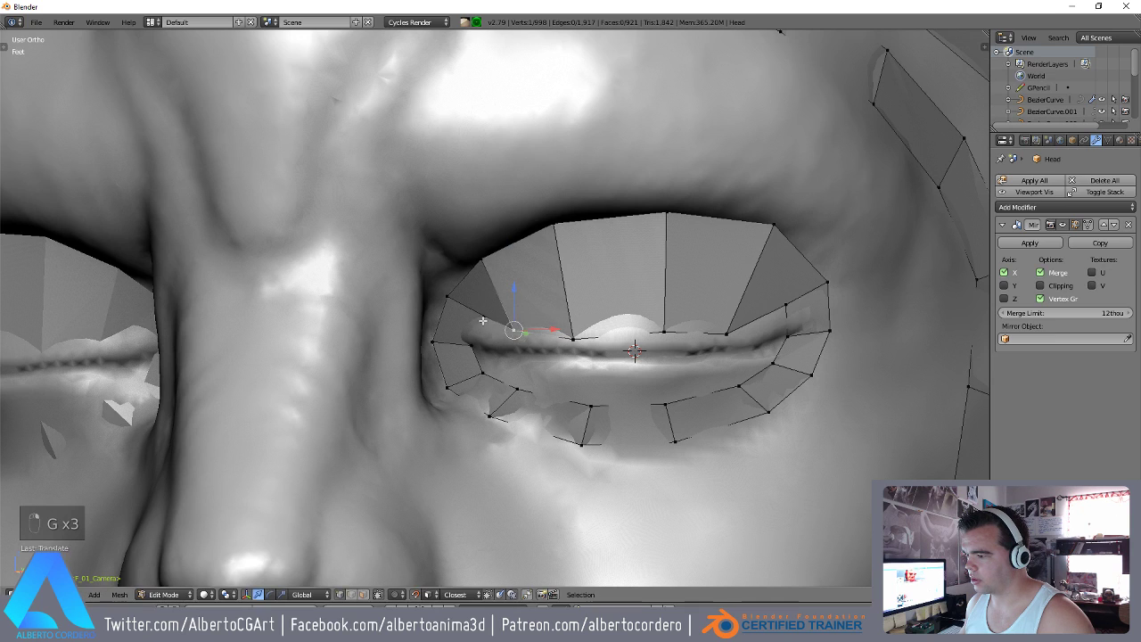
key("g")
key("g")
key("g")
key("g")
key("g")
key("g")
key("g")
key("g")
key("g")
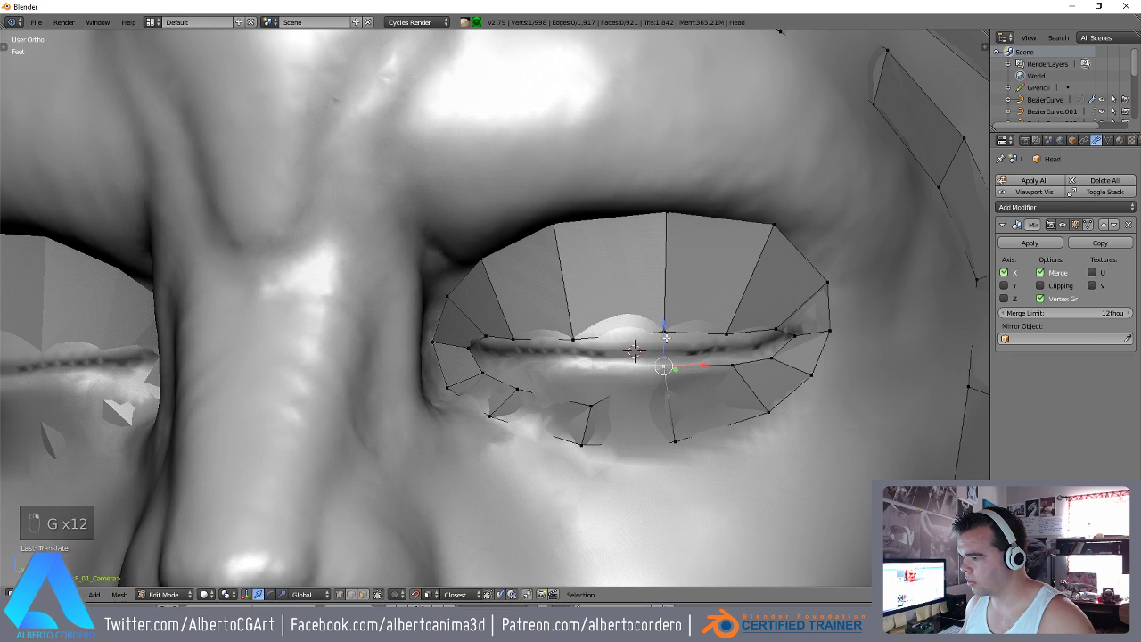
Extrude the eye loop inward and shrink the new ring toward the eyelid opening.
key("g")
key("g")
key("g")
key("g")
key("g")
key("g")
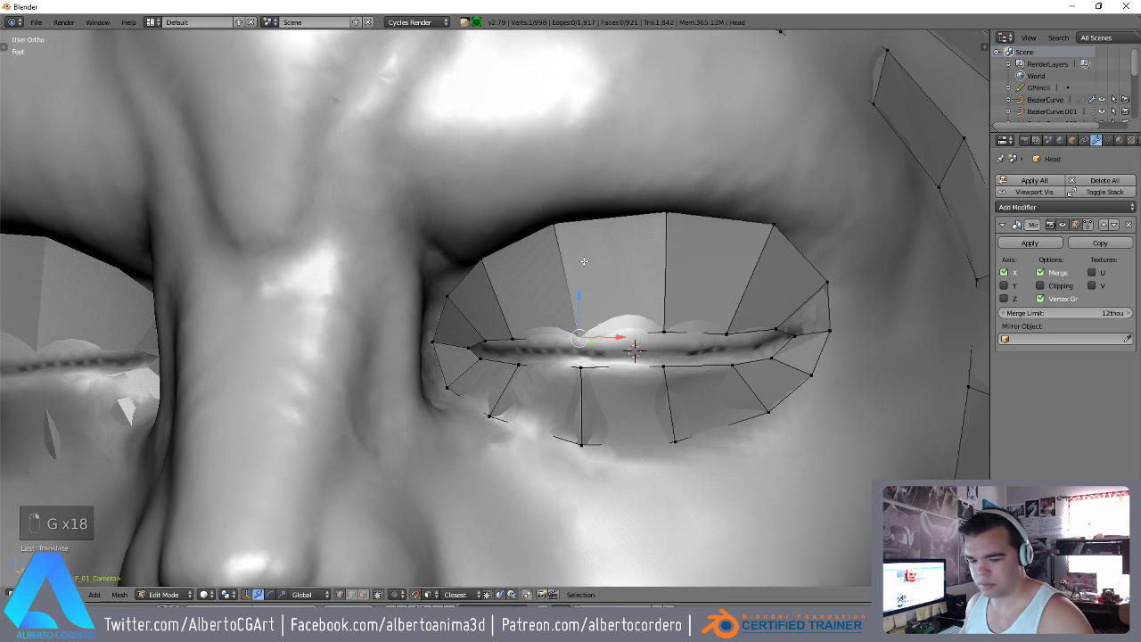
key("ctrl+r")
key("g")
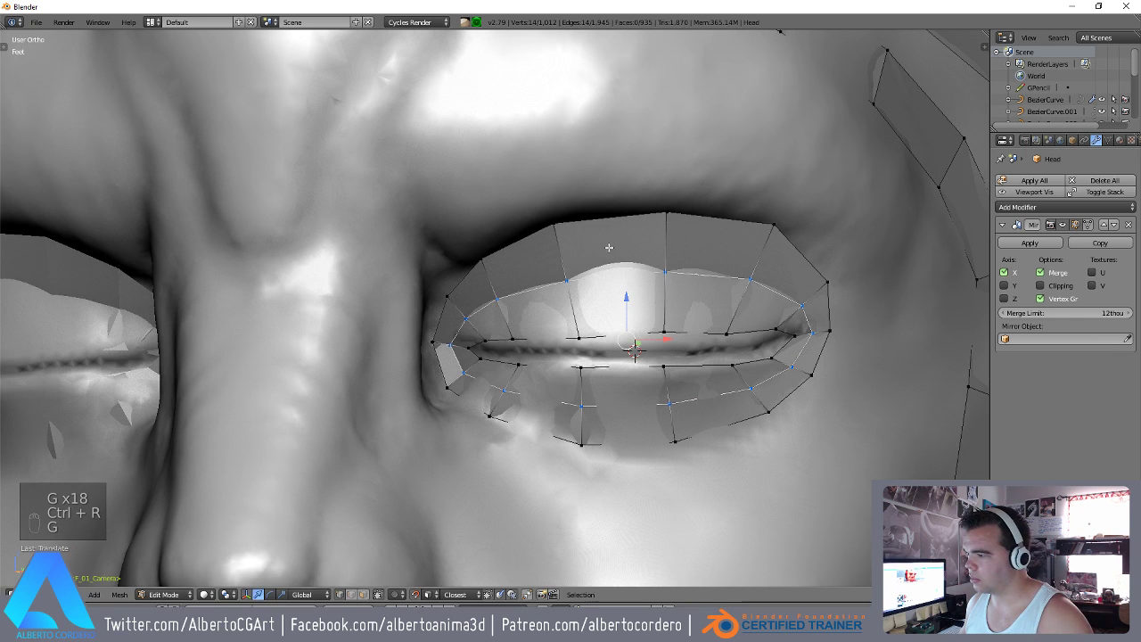
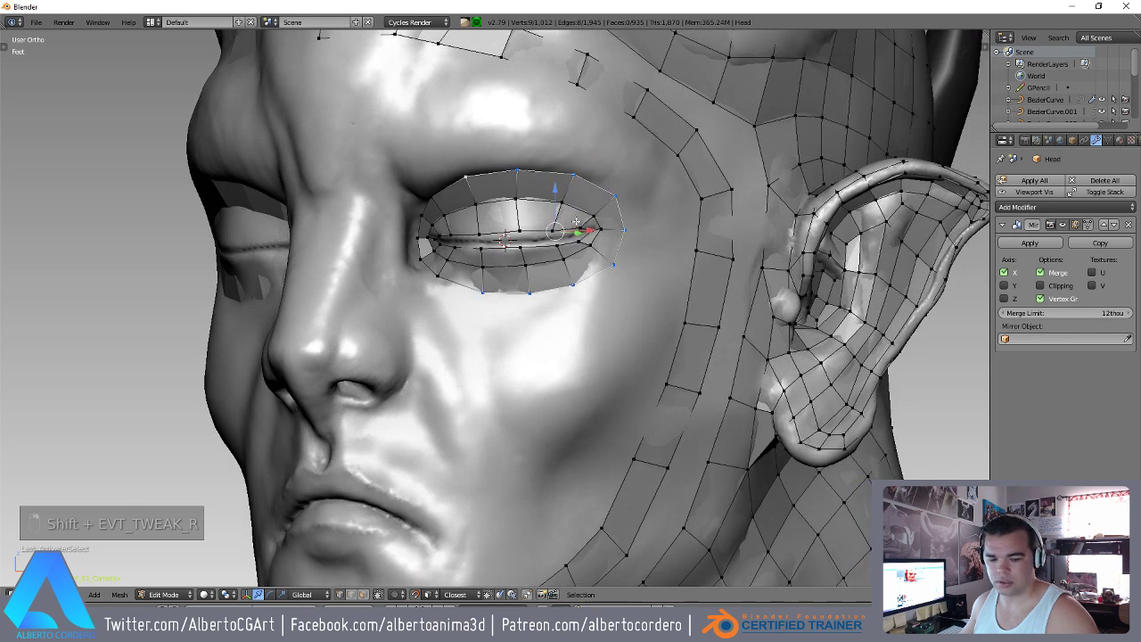
Extrude the outer eye loop outward, enlarge it around the eye and tweak its vertices.
key("shift+d")
key("s")
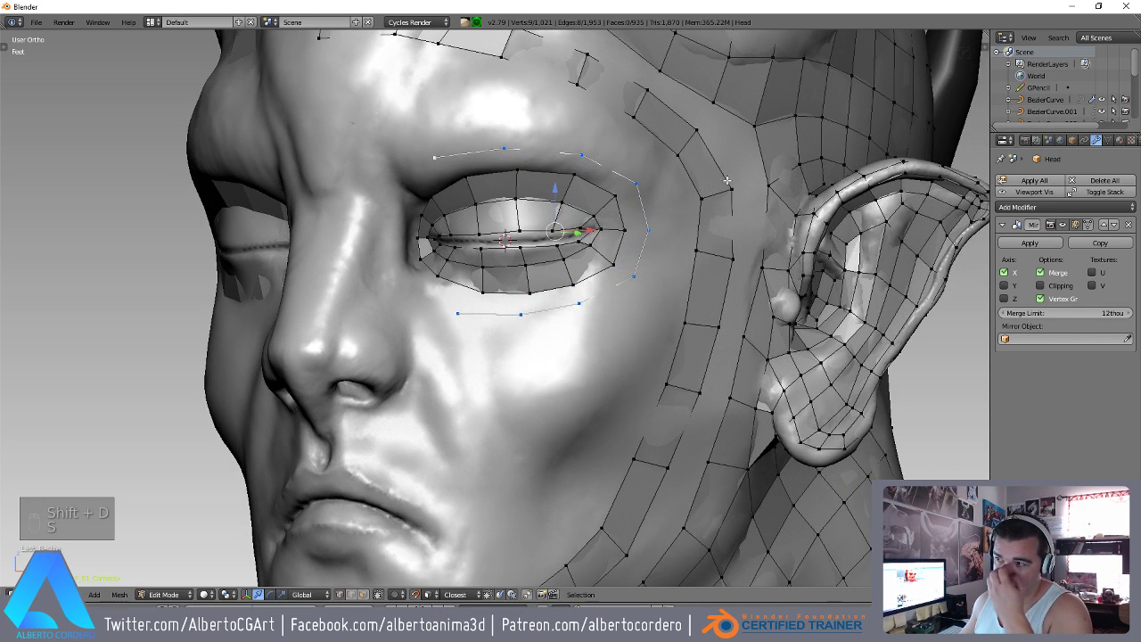
key("e")
key("s")
key("ctrl+l")
key("t")
key("ctrl+l")
key("t")
key("r")
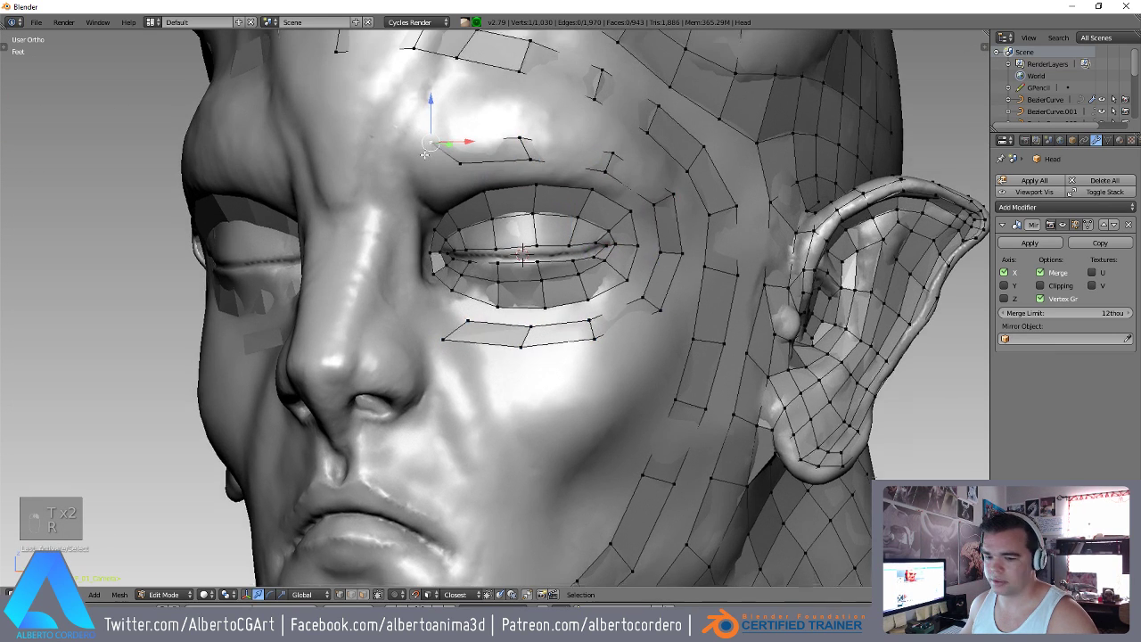
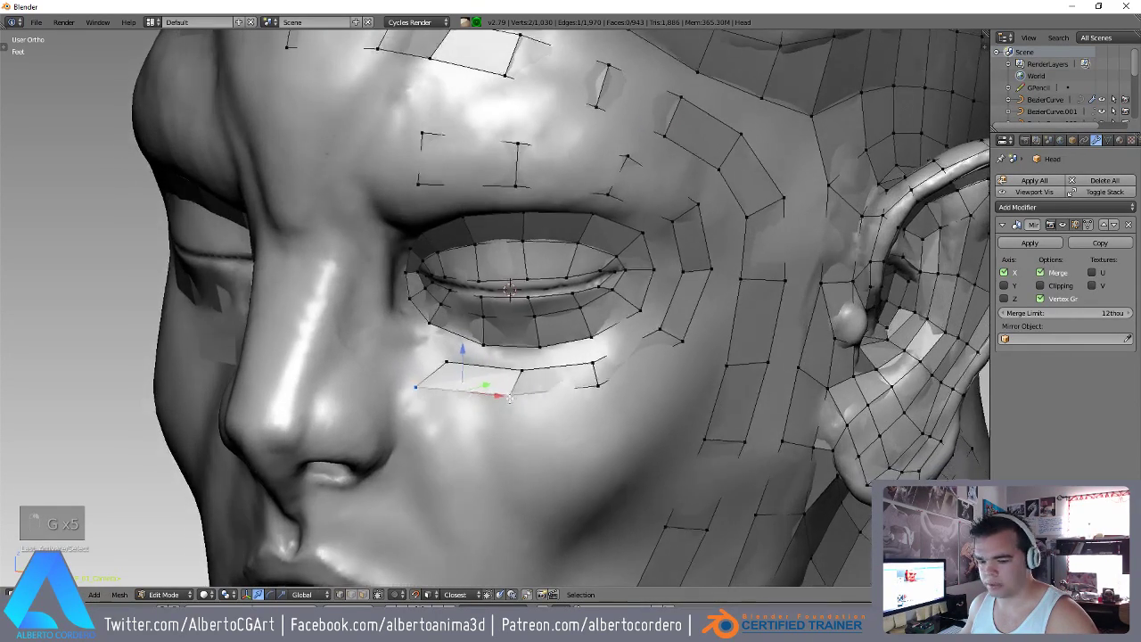
Extrude a face strip below the eye, add vertices to it and move it into place.
key("g")
key("g")
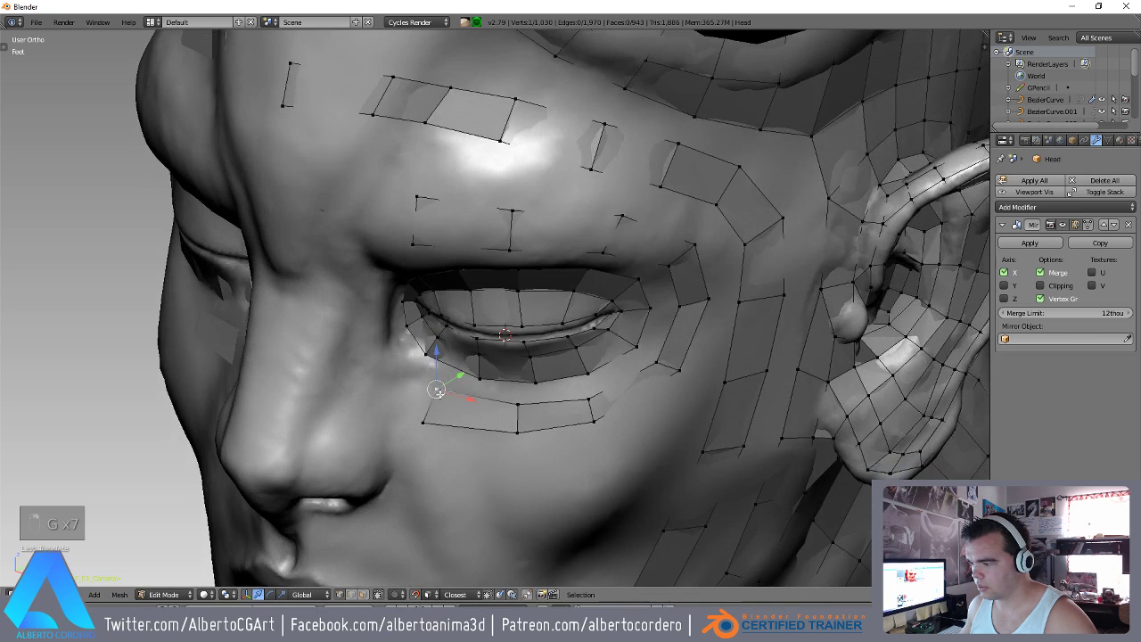
key("g")
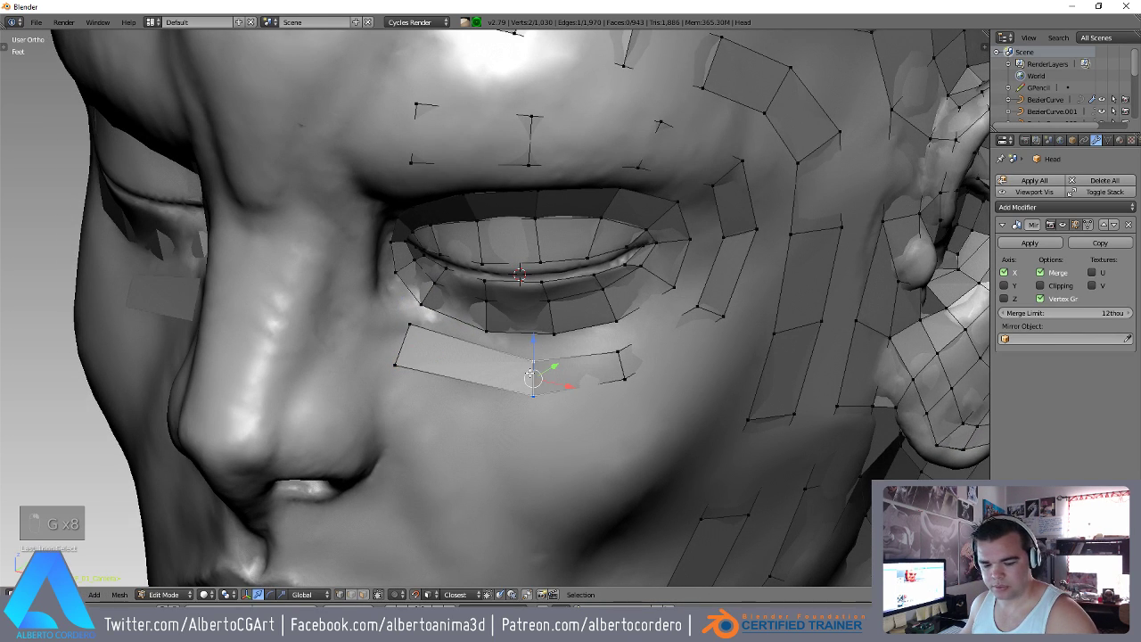
key("ctrl+b")
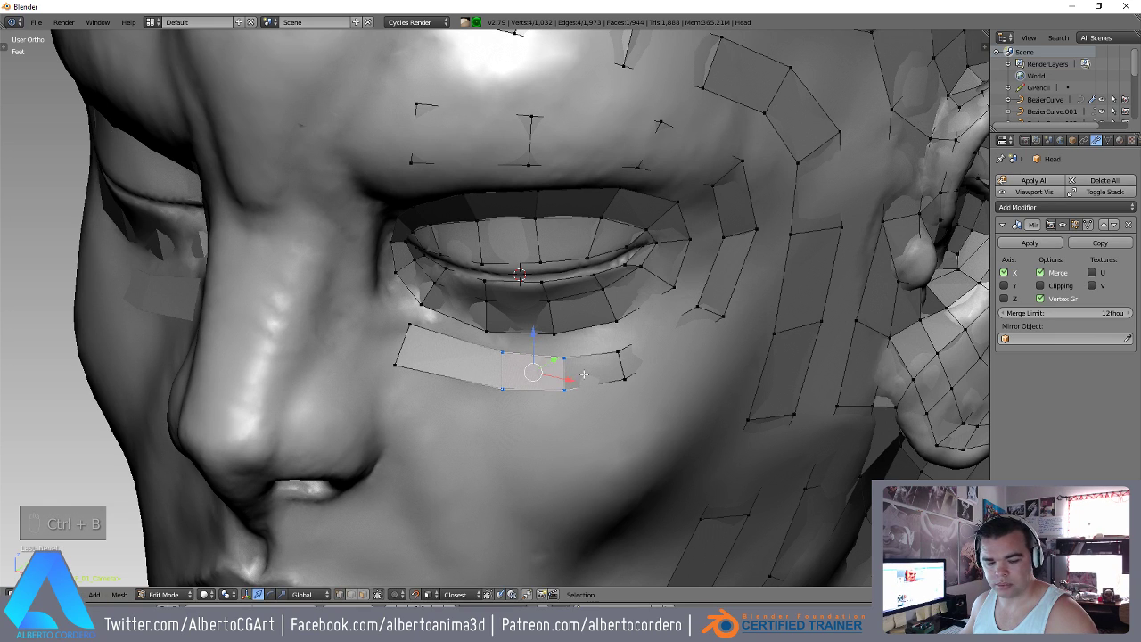
key("g")
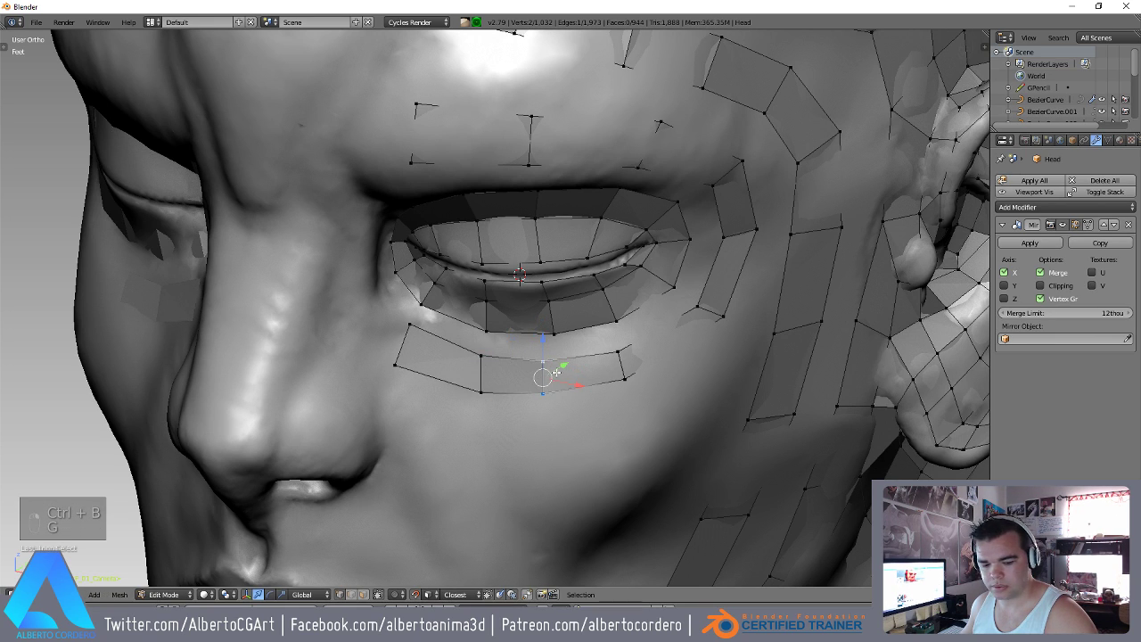
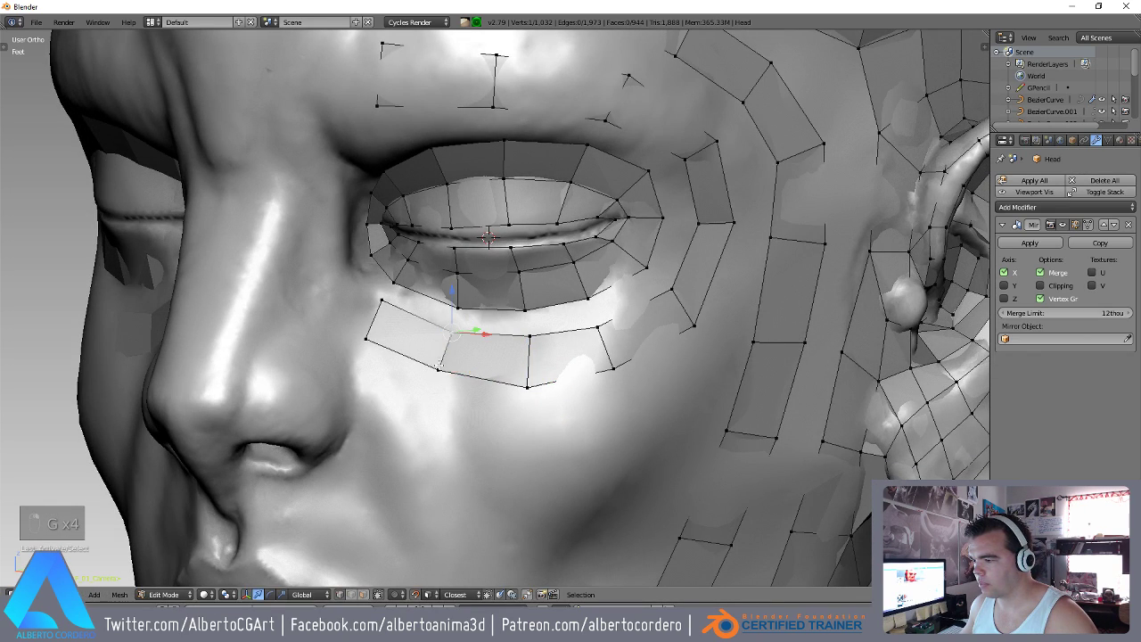
key("g")
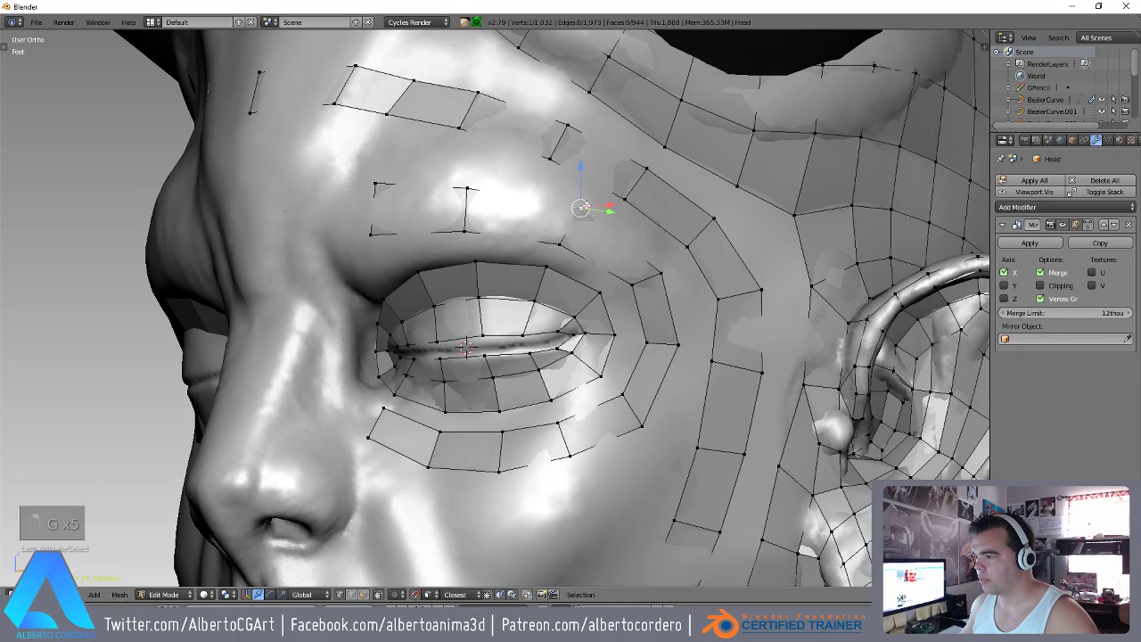
Extrude a new face above the eye bridging the brow patch and adjust its vertices.
key("ctrl+b")
key("g")
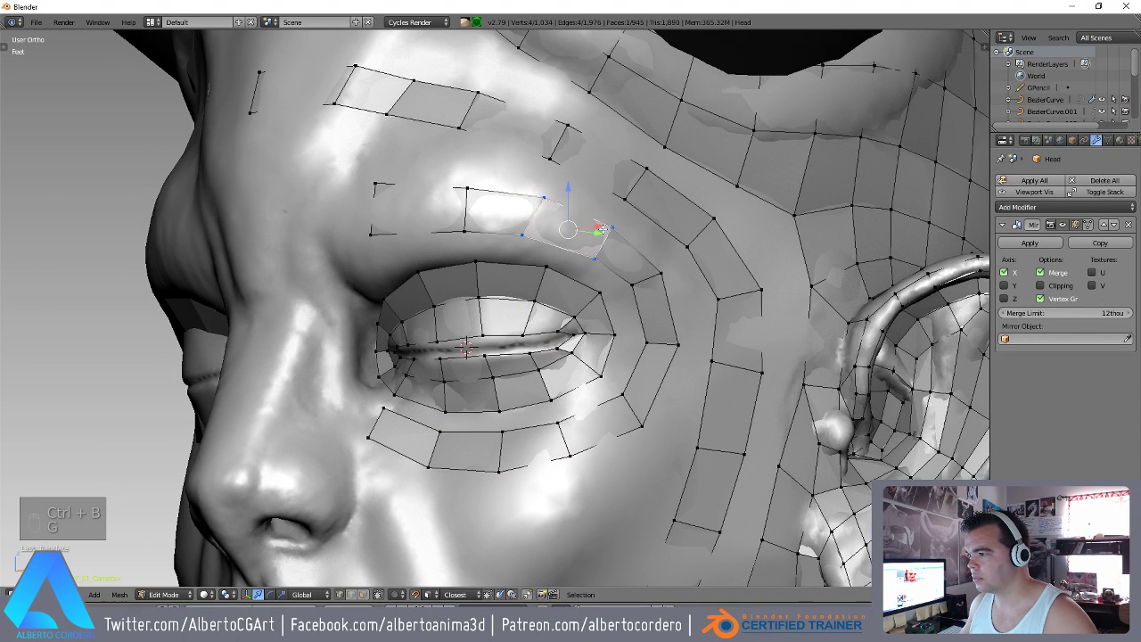
key("g")
key("g")
key("g")
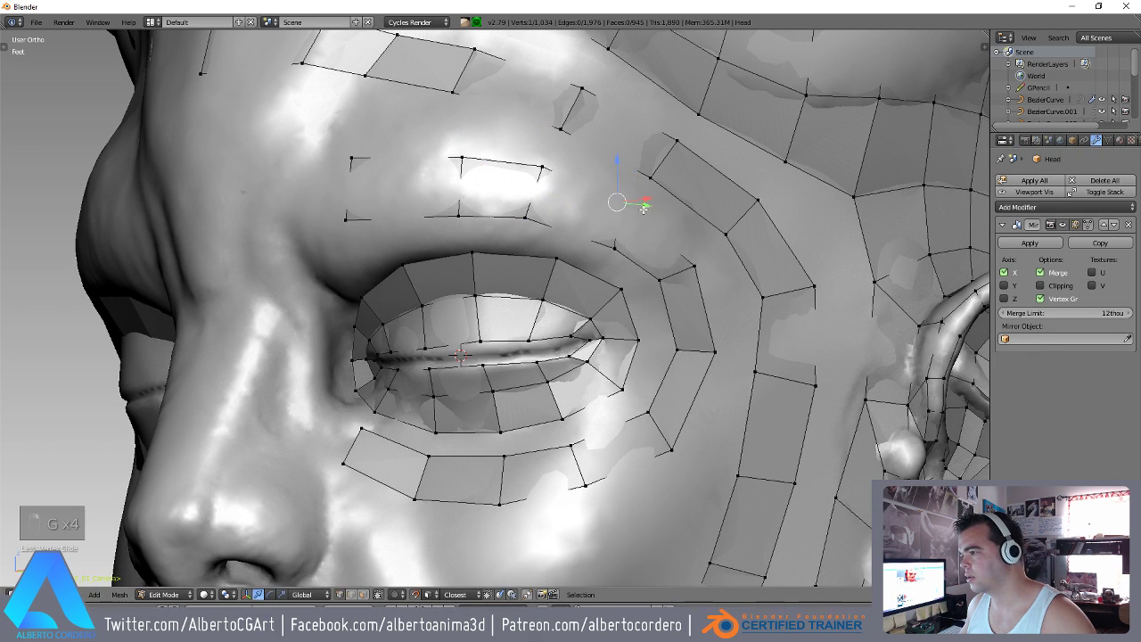
key("g")
key("g")
key("g")
key("g")
key("g")
key("g")
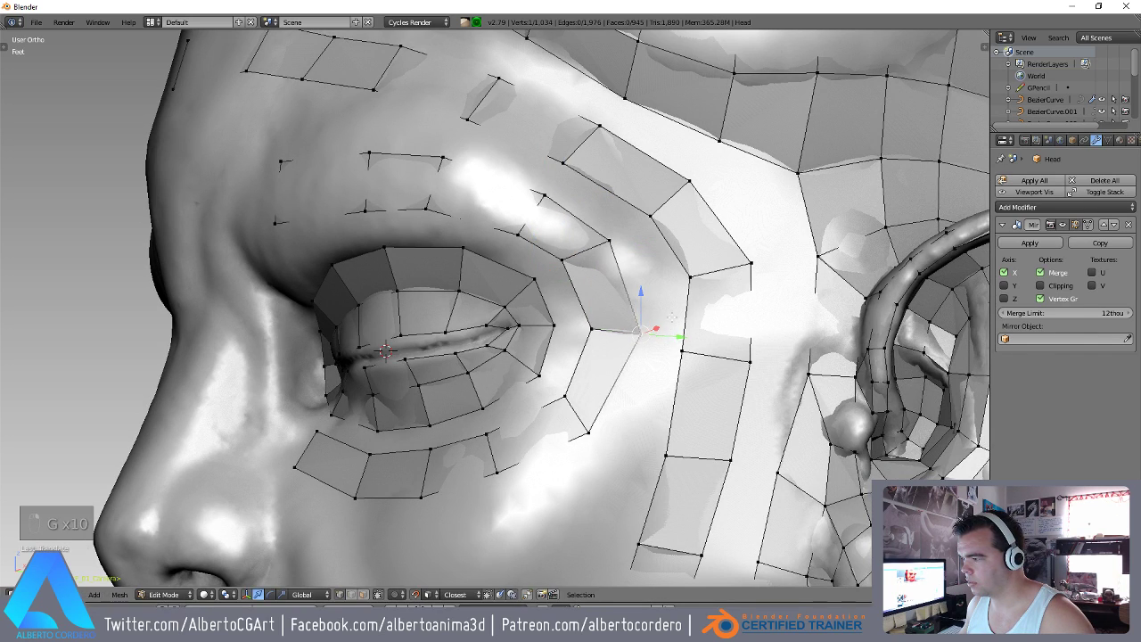
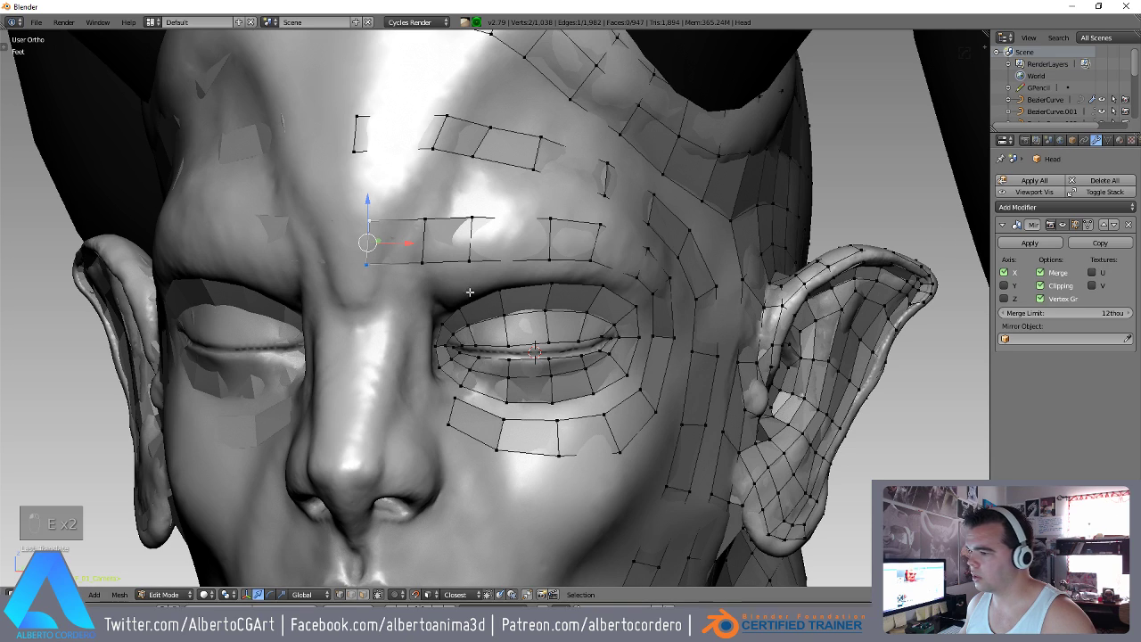
Adjust the brow patch, then extend the under-eye strip toward the nose and snap it to the surface.
key("g")
key("g")
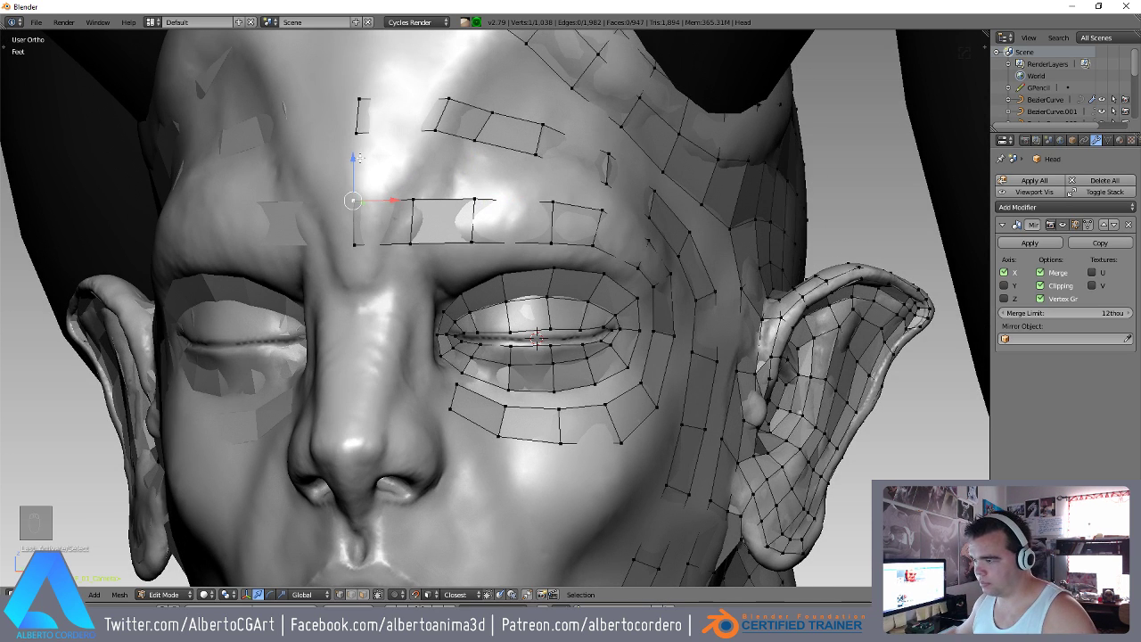
key("g")
key("g")
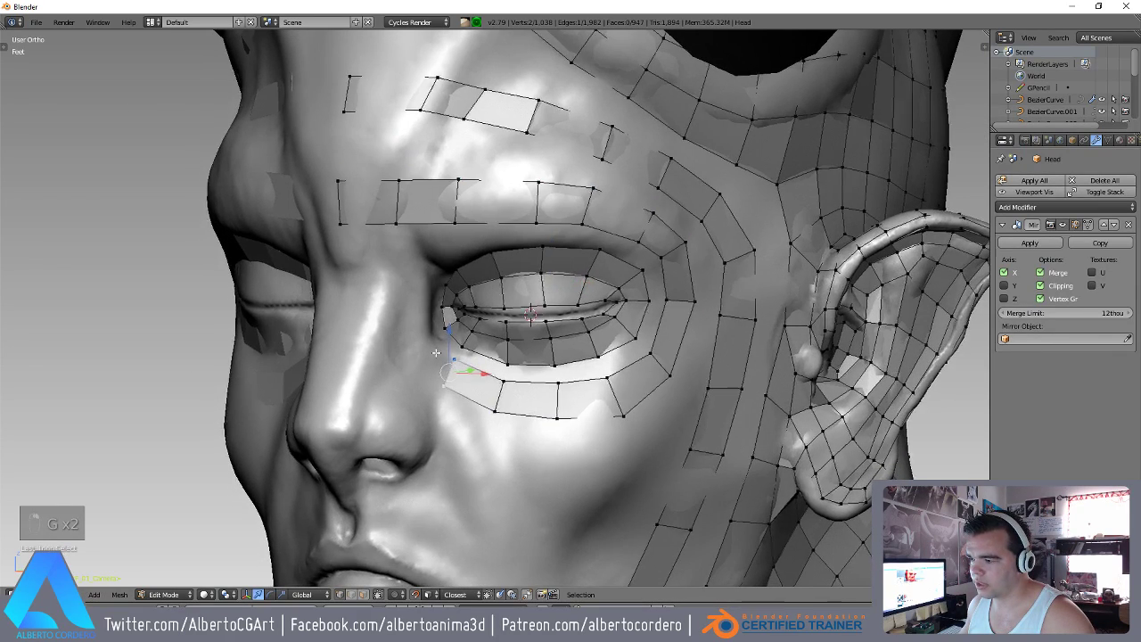
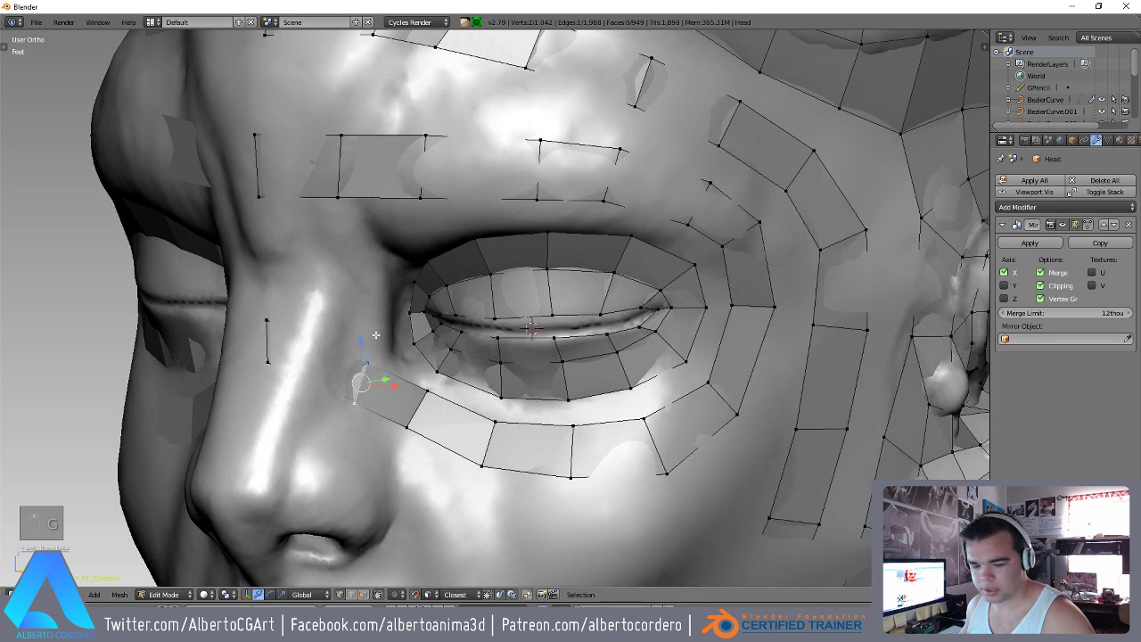
Extrude the under-eye strip twice along the side of the nose toward the bridge.
key("ctrl+b")
key("g")
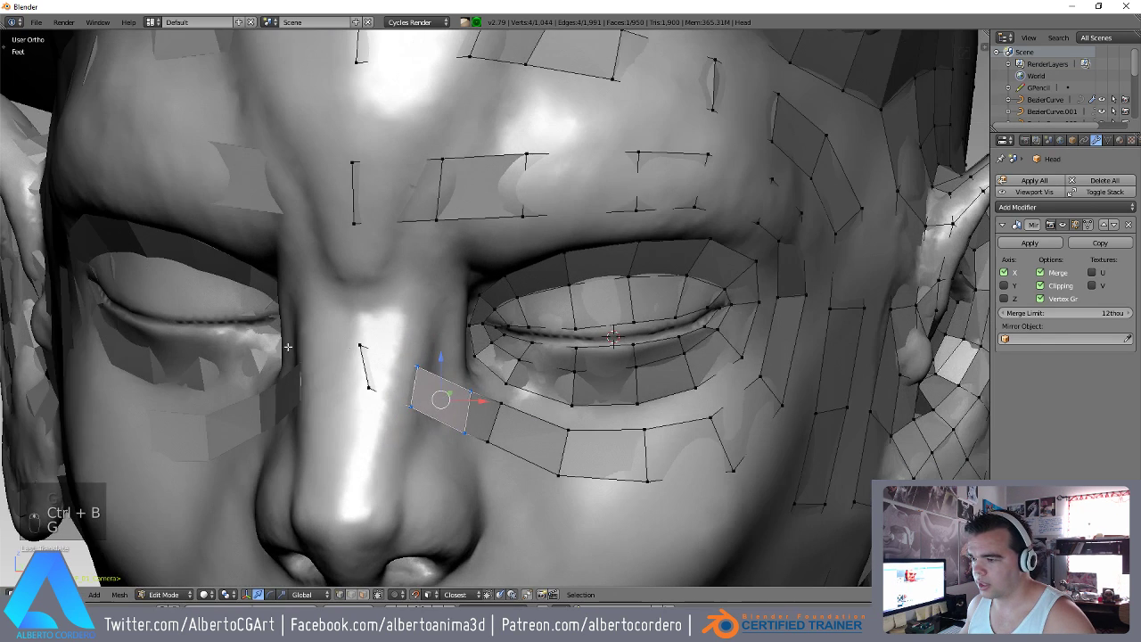
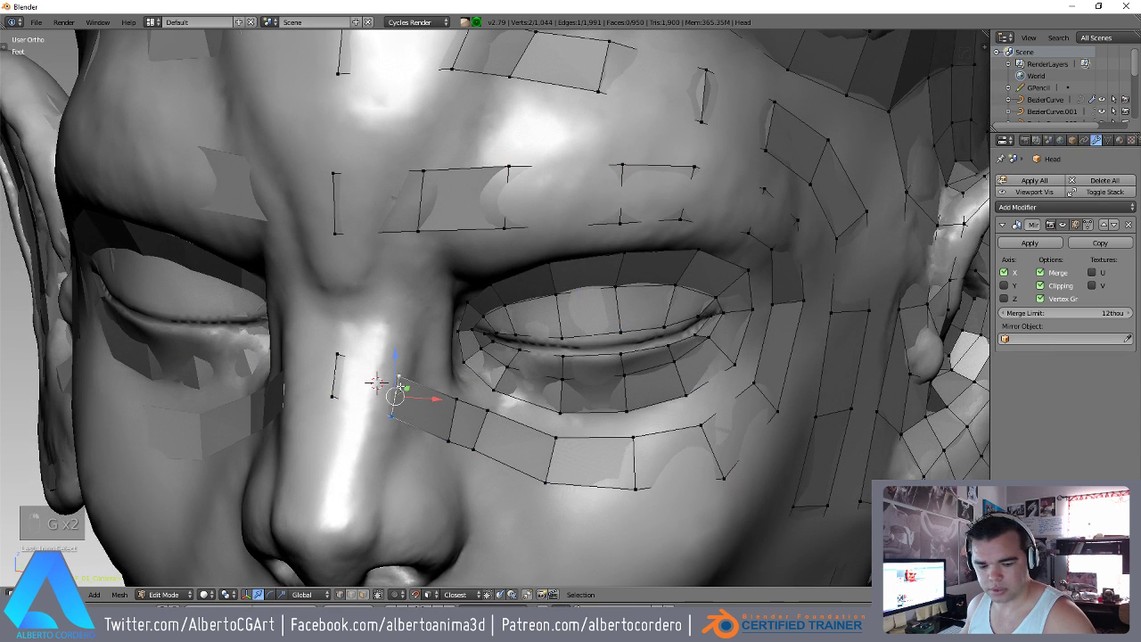
key("g")
key("g")
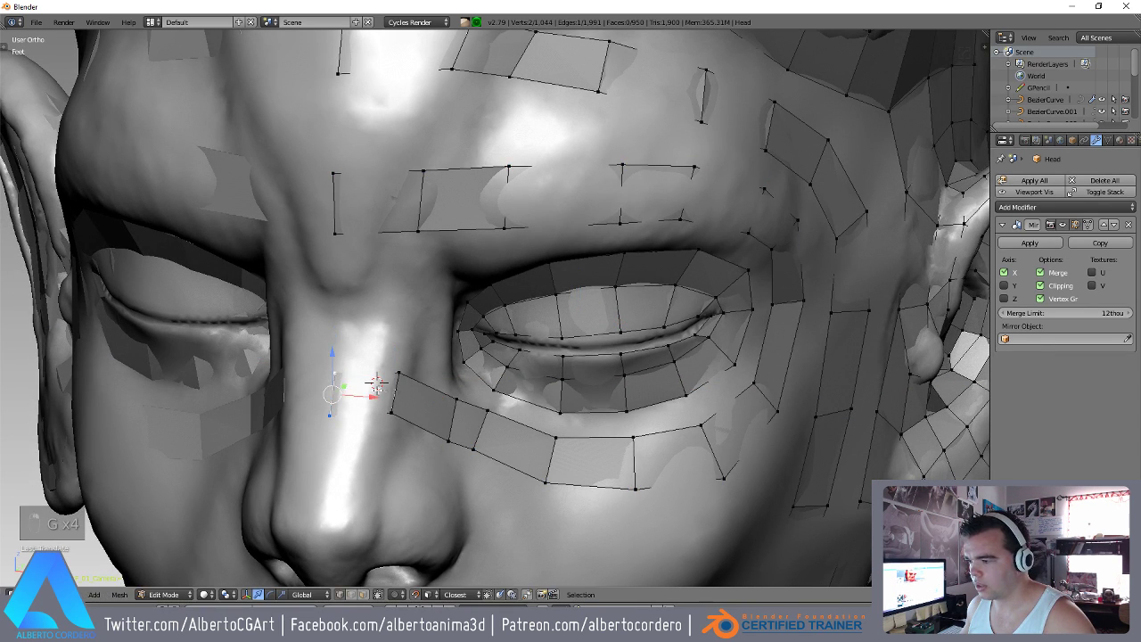
Fit the new strip vertices to the nose side near the inner eye corner.
key("g")
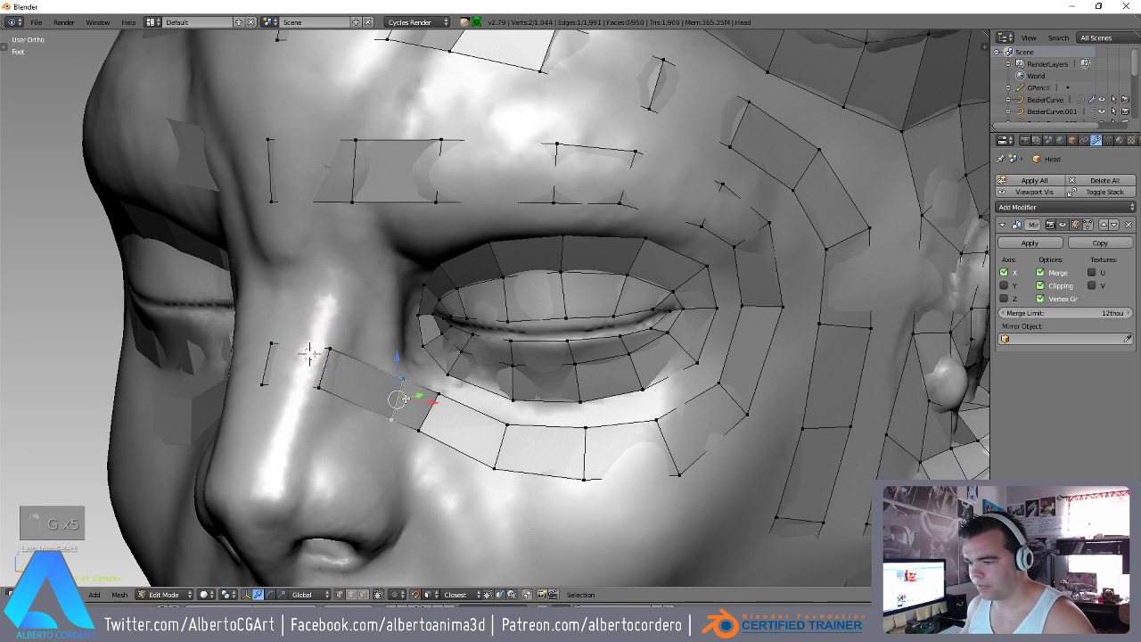
key("g")
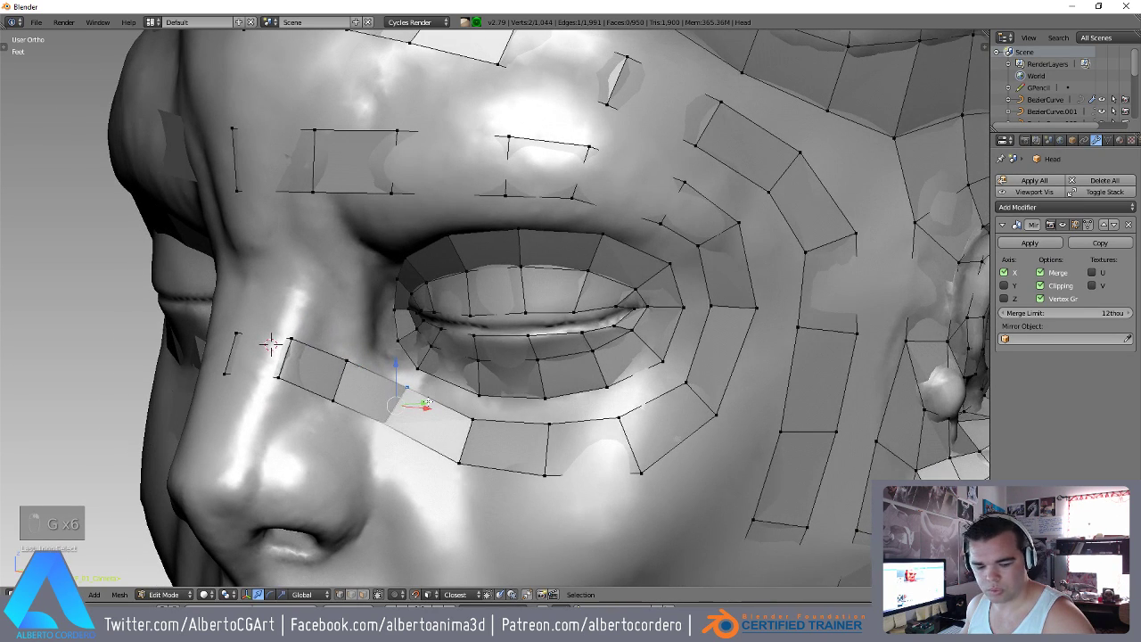
key("g")
key("r")
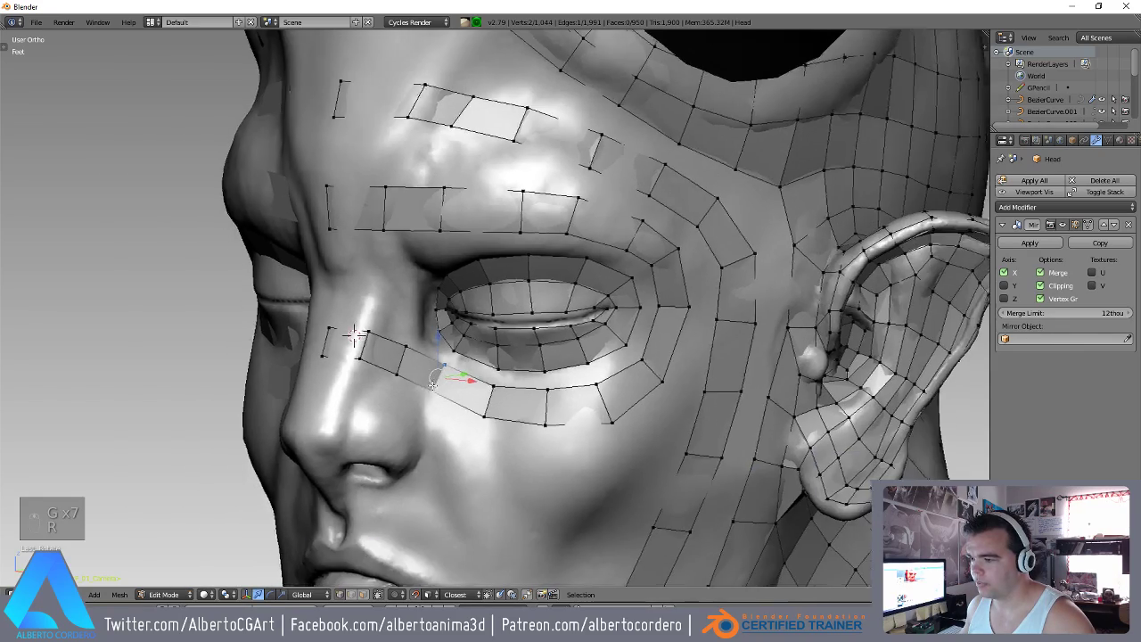
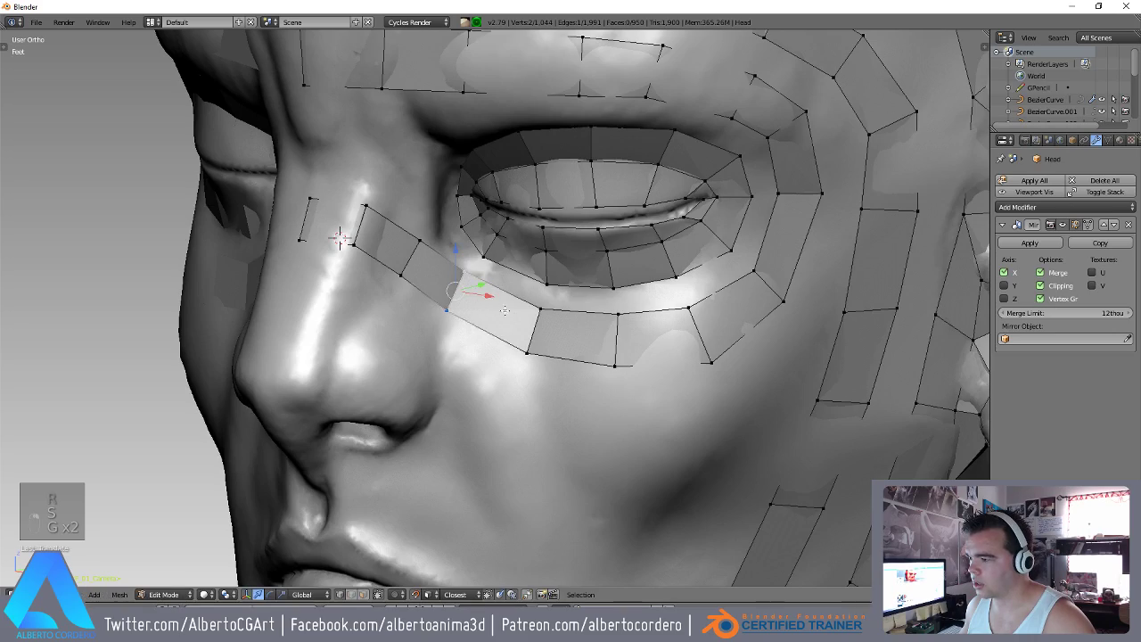
key("g")
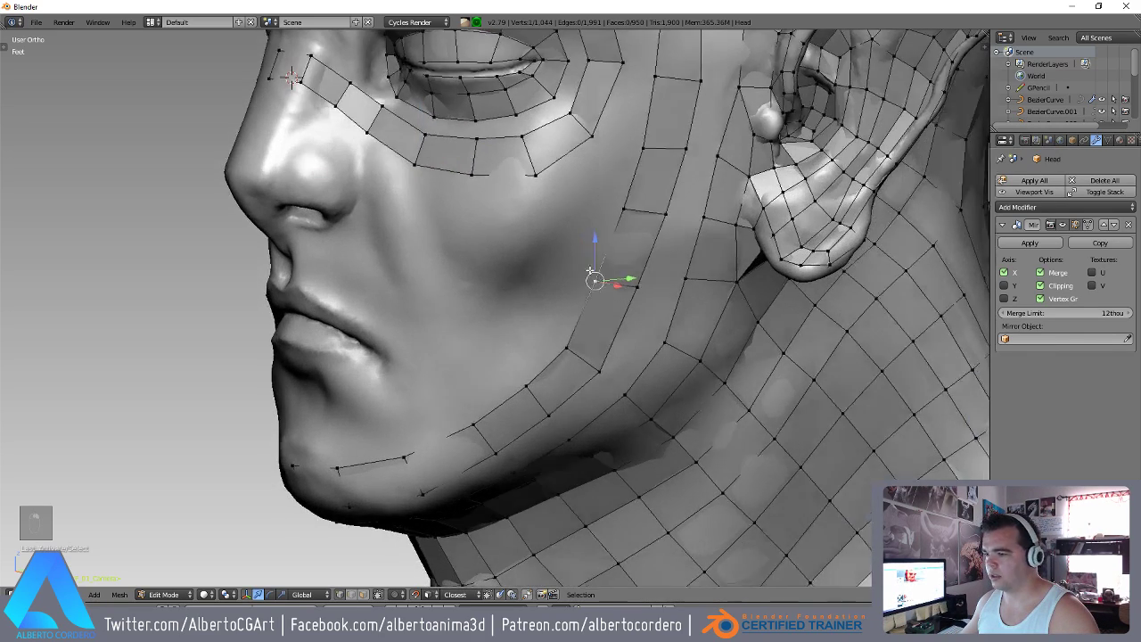
Extend the edge chain beside the nose and add vertices down along the cheek fold.
key("g")
key("g")
key("g")
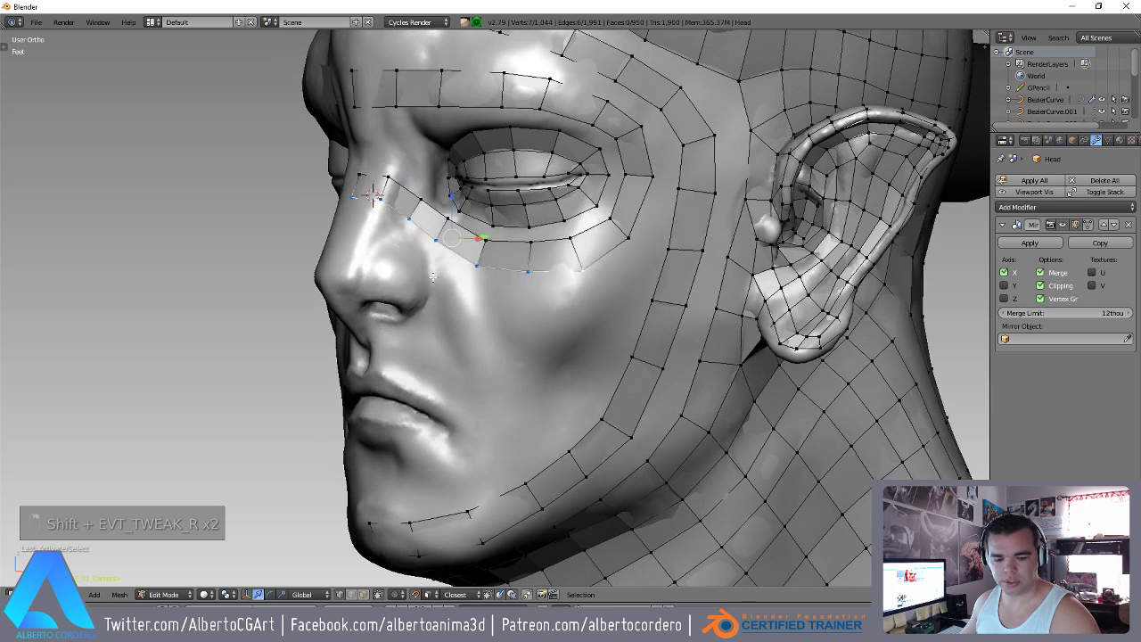
key("shift+d")
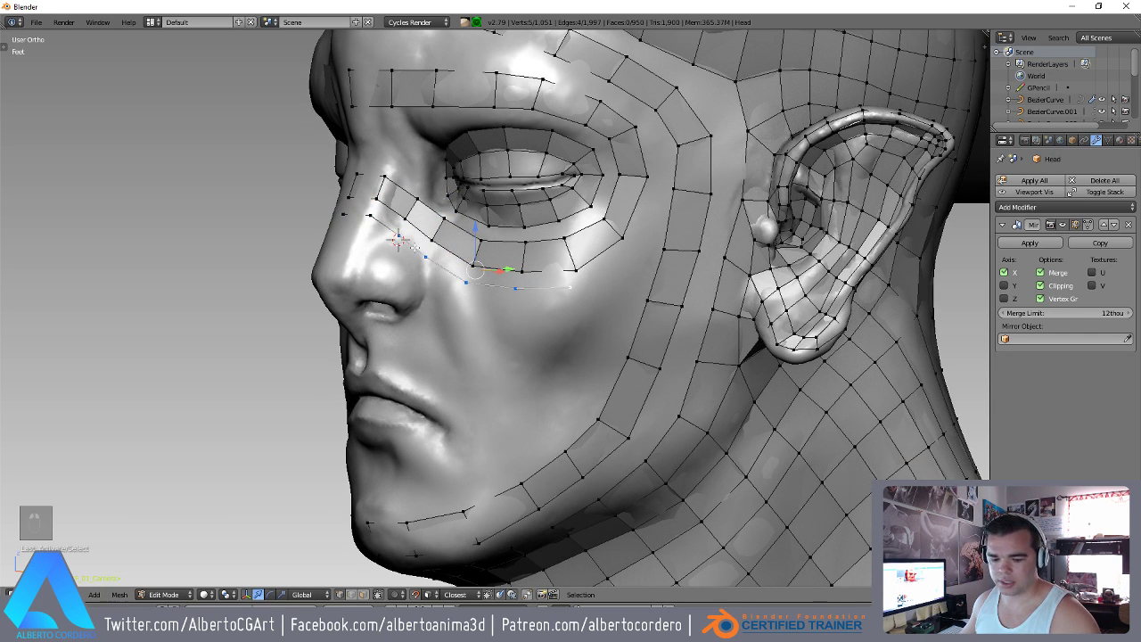
key(".")
key("r")
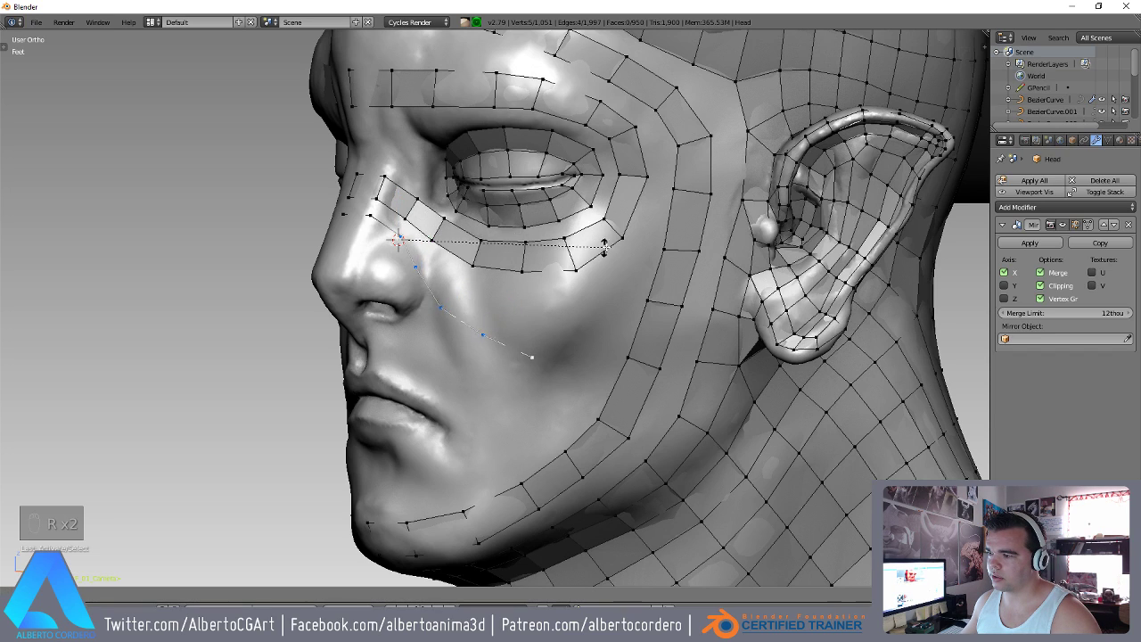
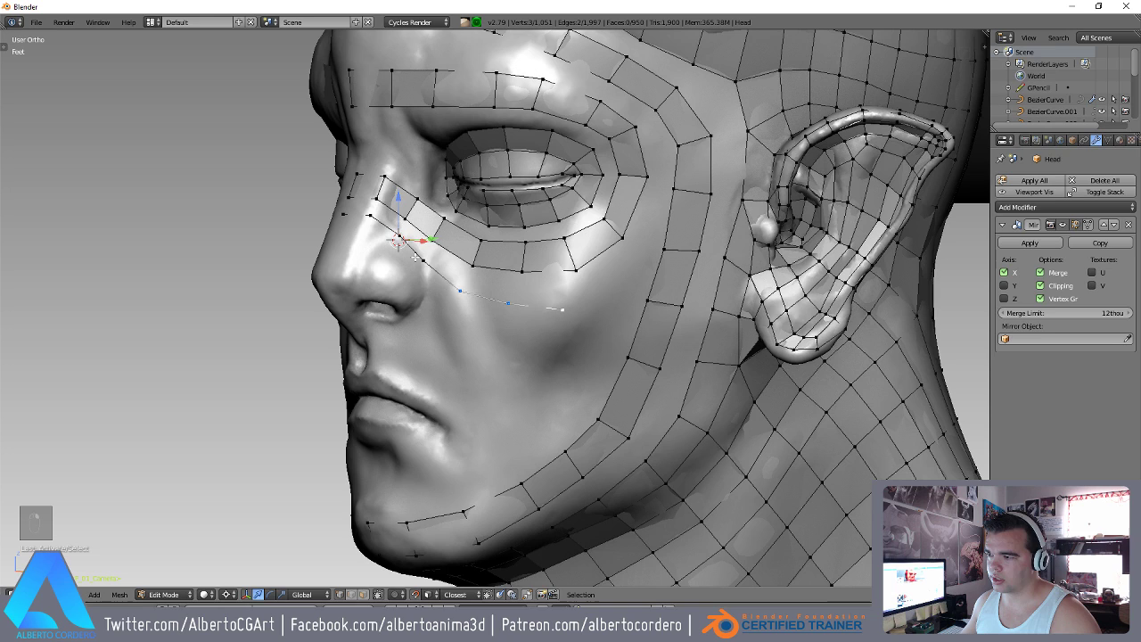
Pull the chain's vertices along the nasolabial fold down to the lowest point near the mouth corner.
key("r")
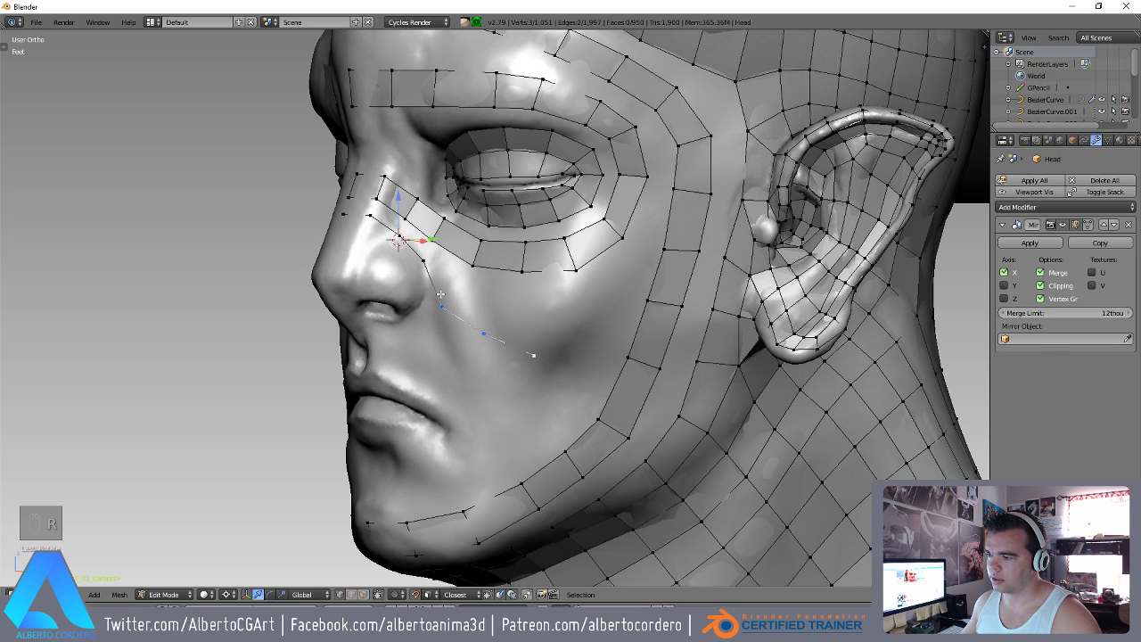
key("r")
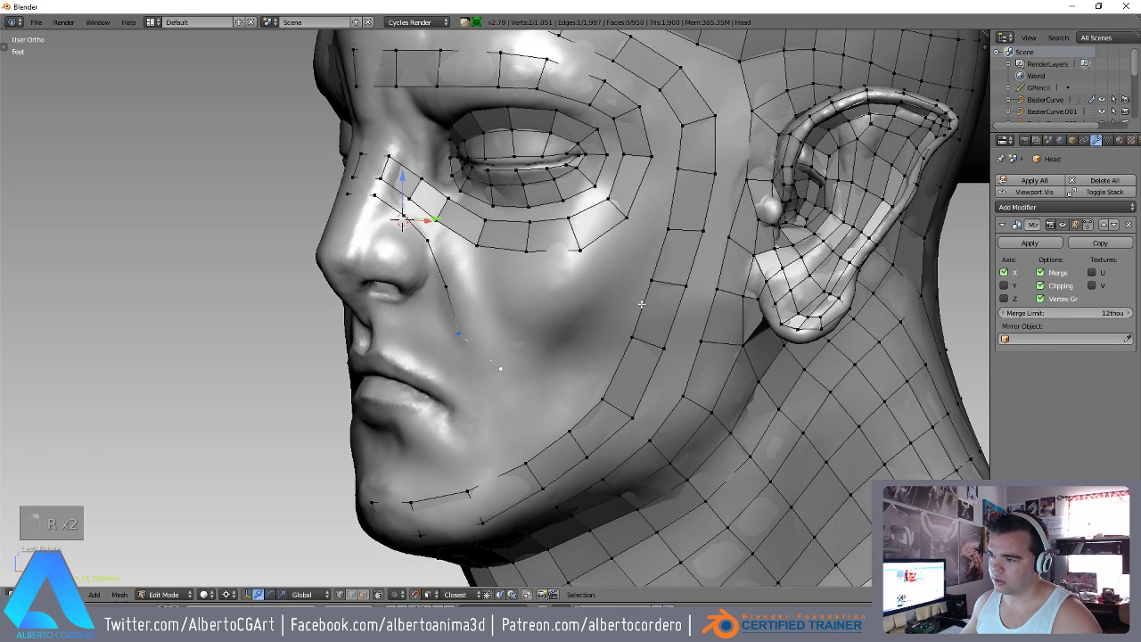
key("r")
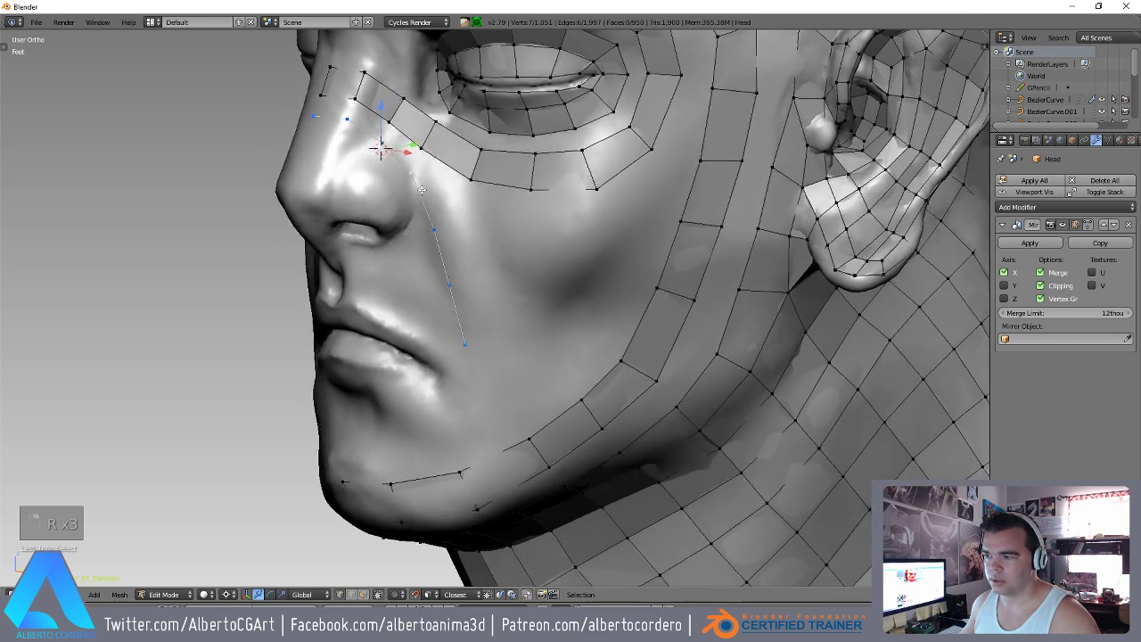
key("g")
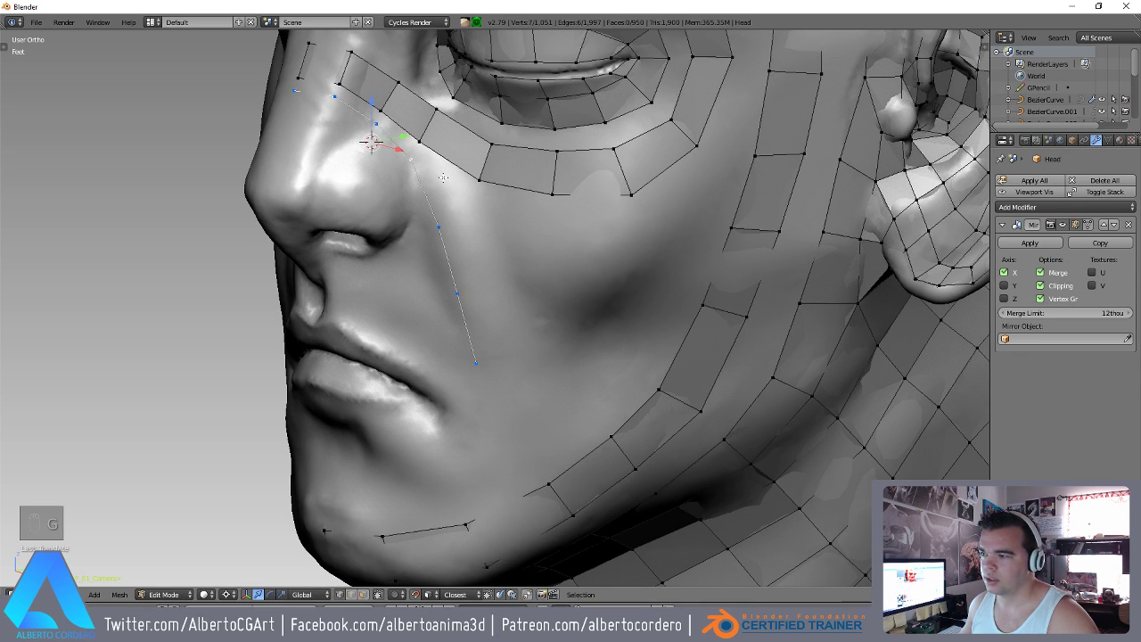
Fill faces along the smile-line chain into a strip and tweak their vertices along the fold.
key("e")
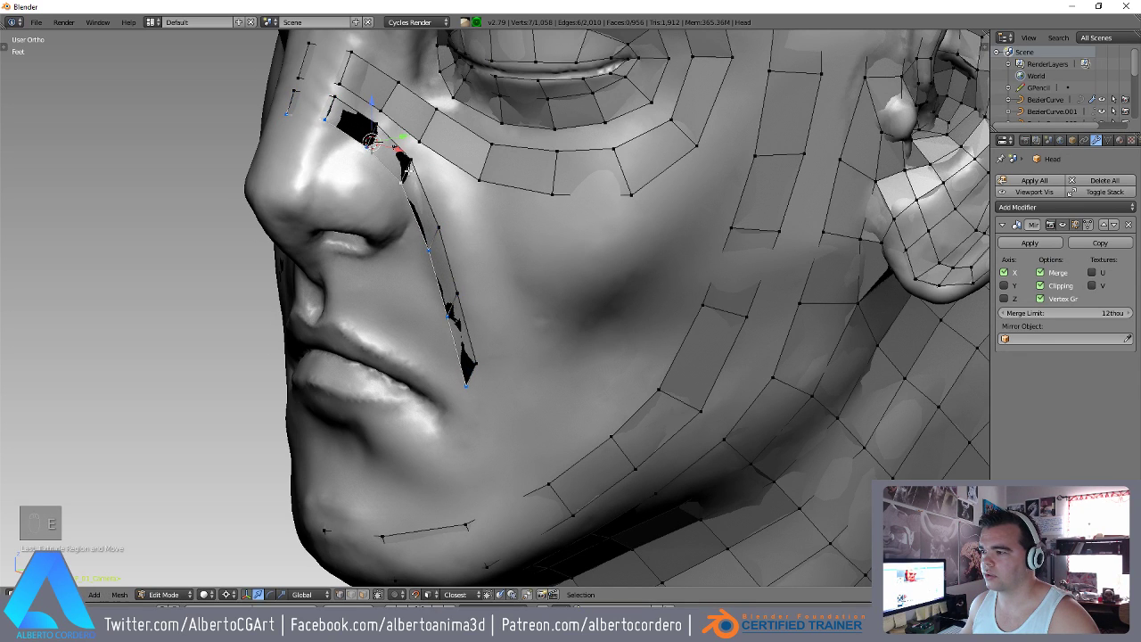
key("g")
key("g")
key(",")
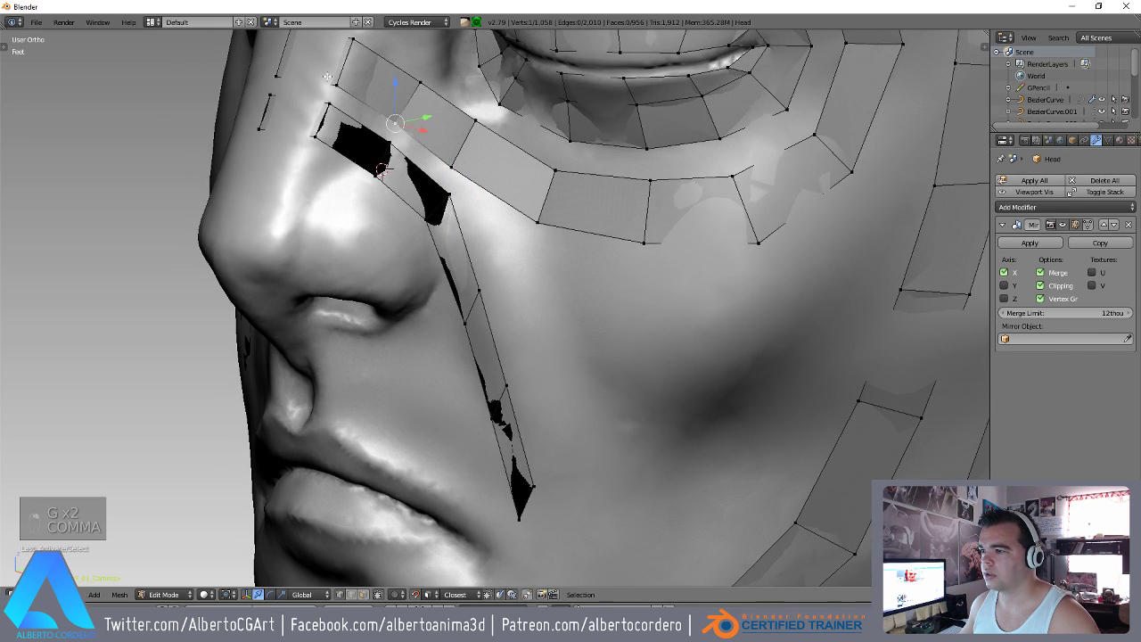
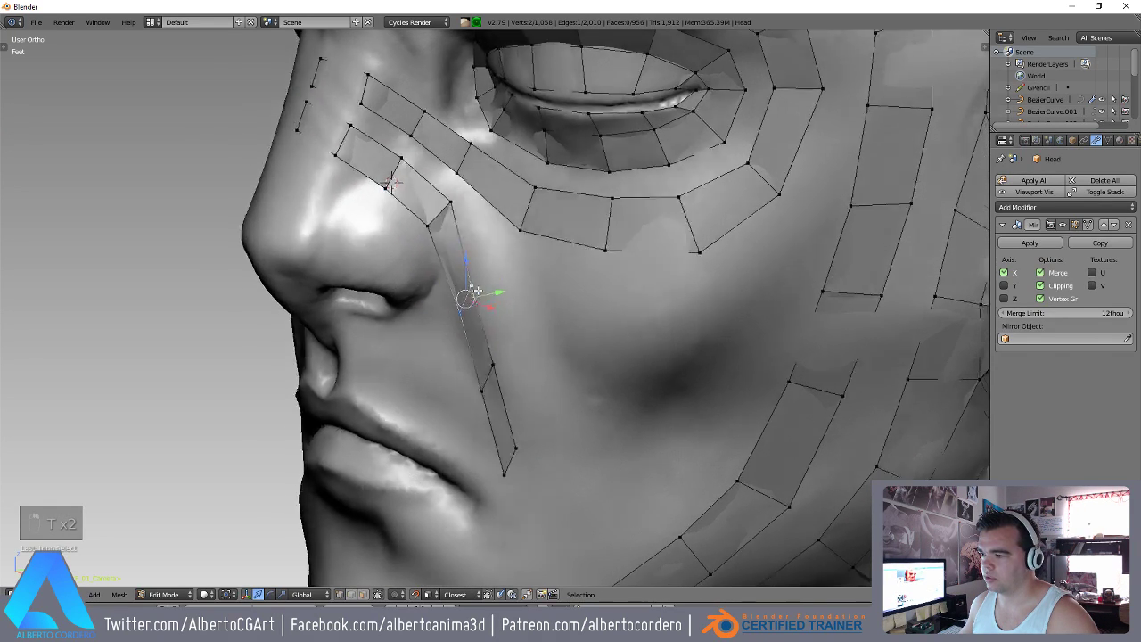
Extend the cheek-fold face strip further down toward the mouth corner.
key("g")
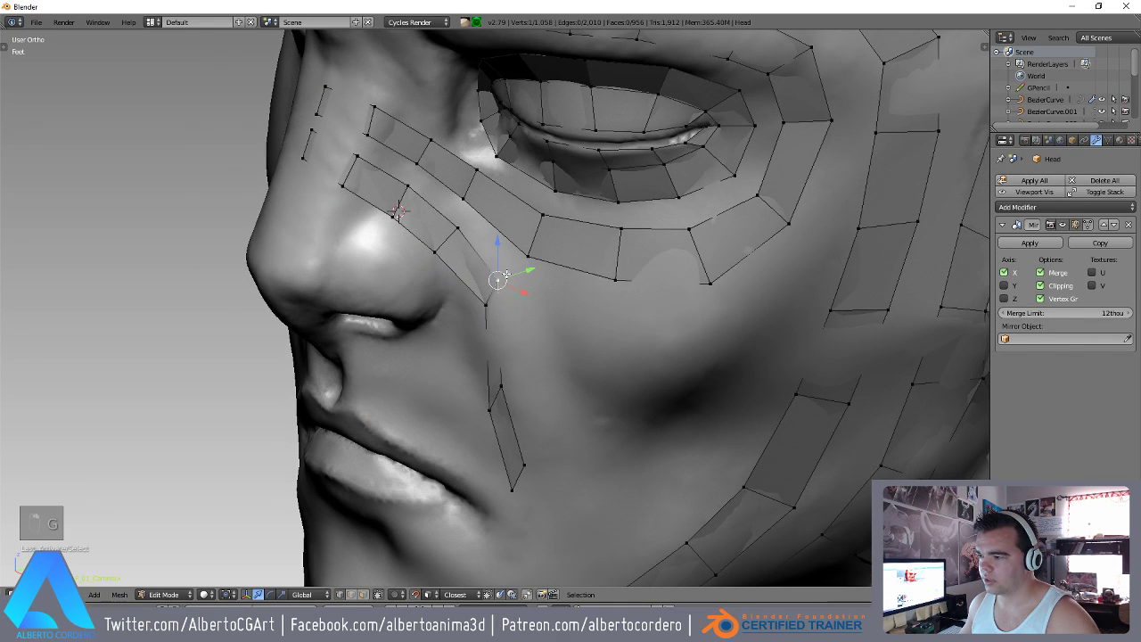
key("g")
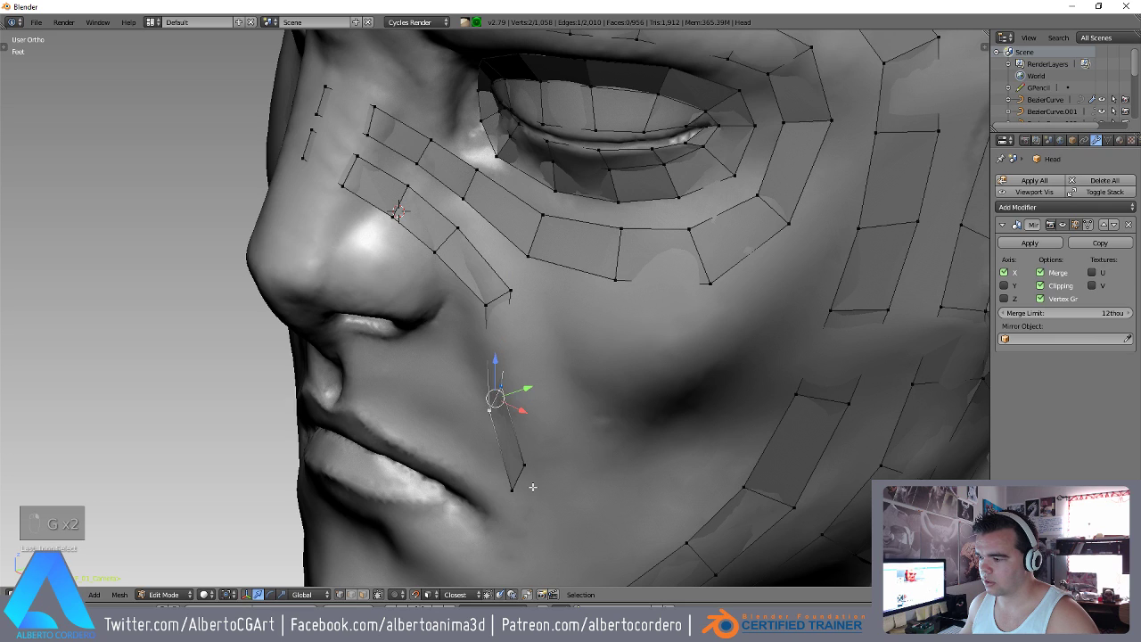
key("g")
key("g")
key("g")
key("g")
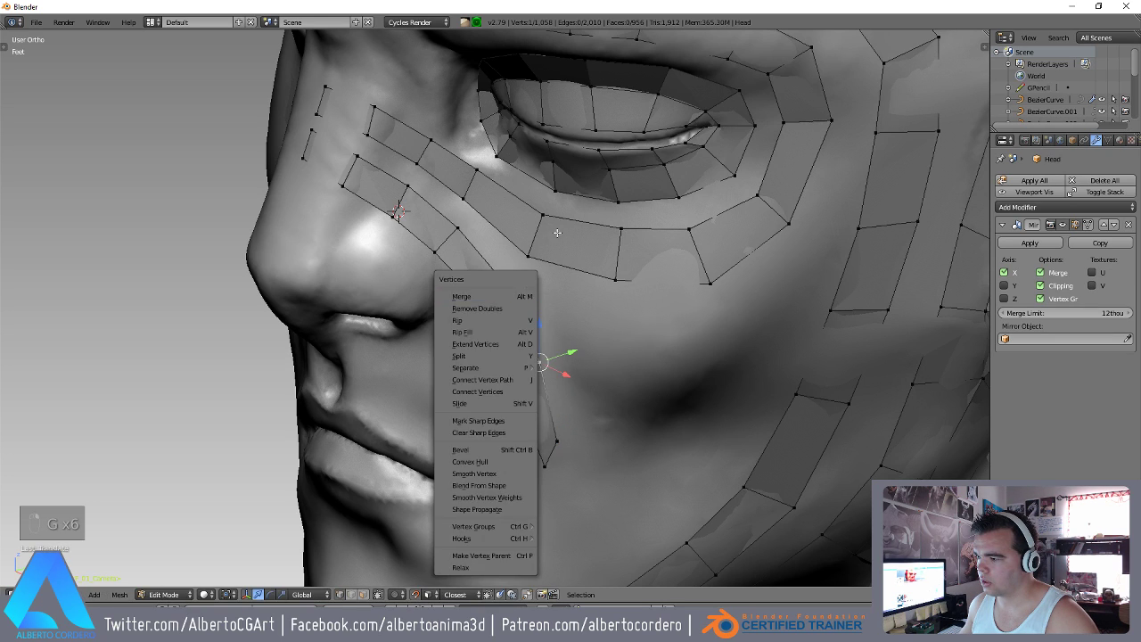
key("g")
Add more retopology faces down the cheek fold and check the strip from another angle.
key("g")
key("g")
key("g")
key("g")
key("g")
key("g")
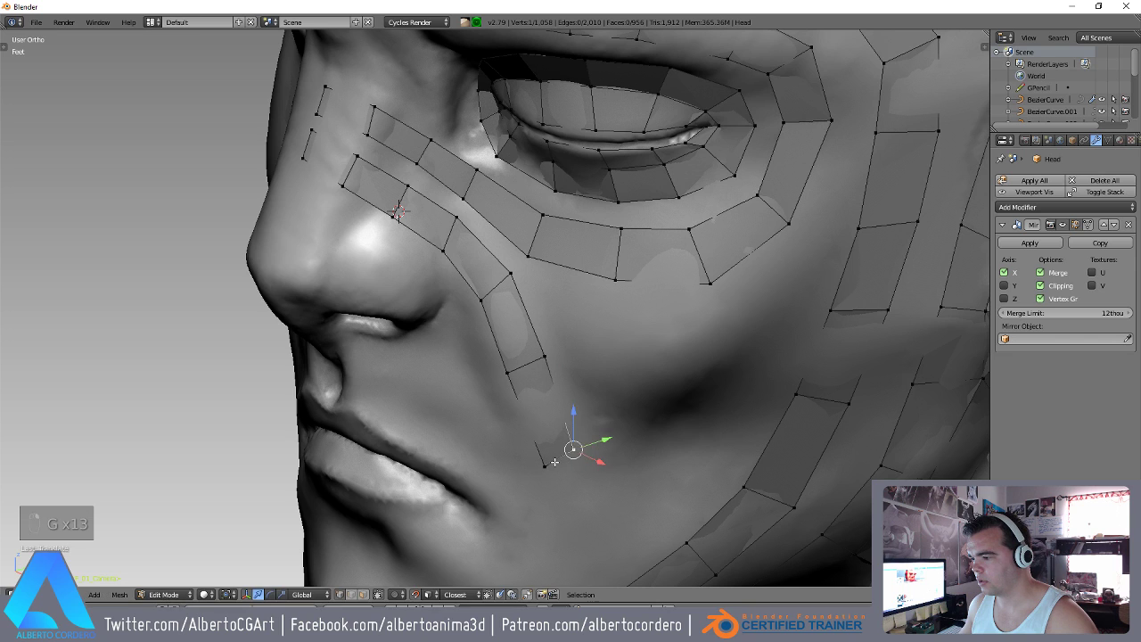
key("g")
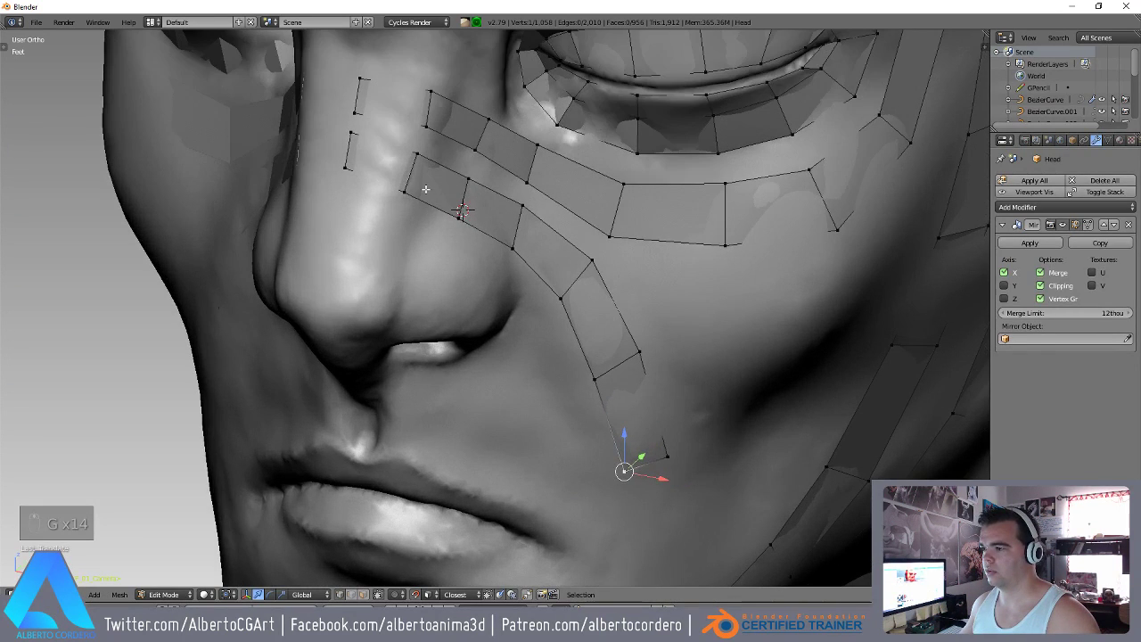
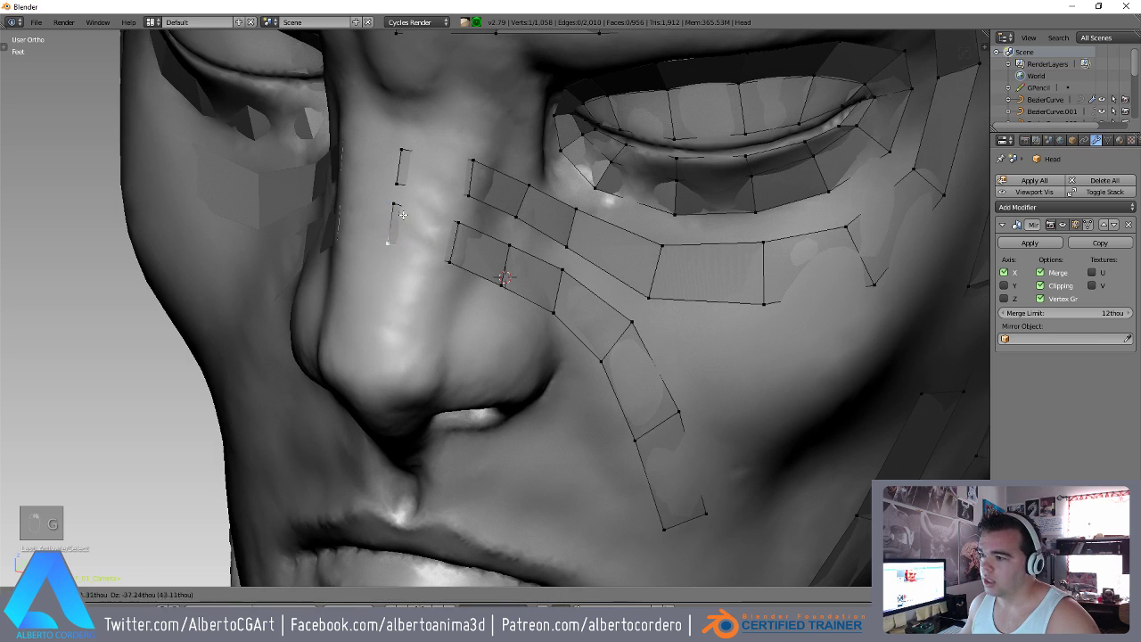
Add vertices beside the nose and connect the nose-side edges into the strip.
key("g")
key("g")
key("g")
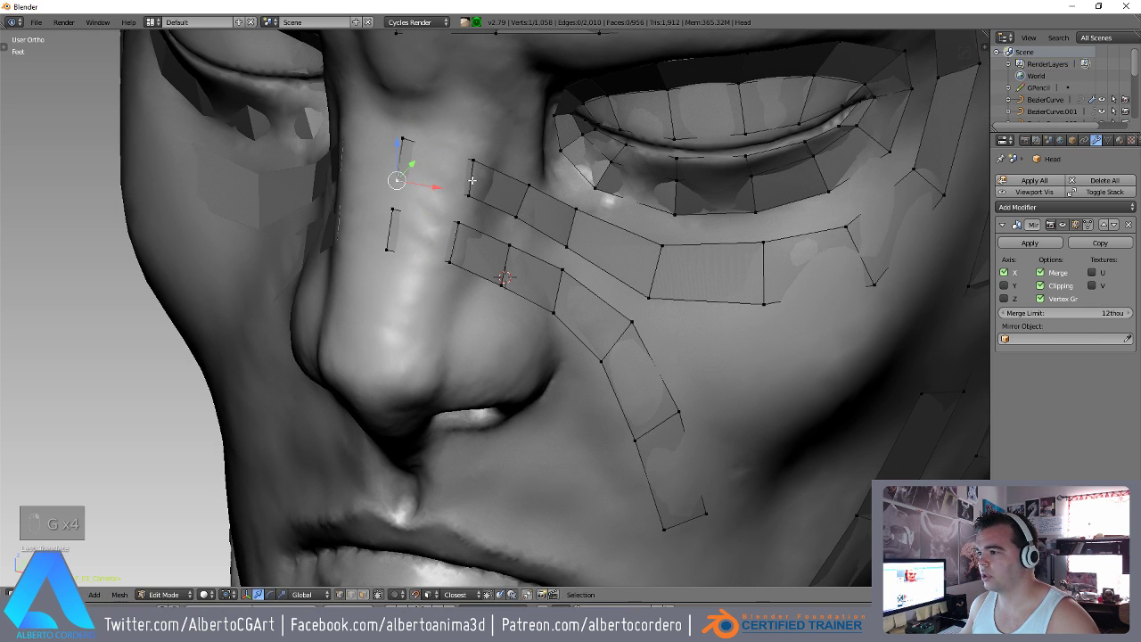
key("g")
key("g")
key("g")
key("g")
key("g")
key("g")
key("g")
key("g")
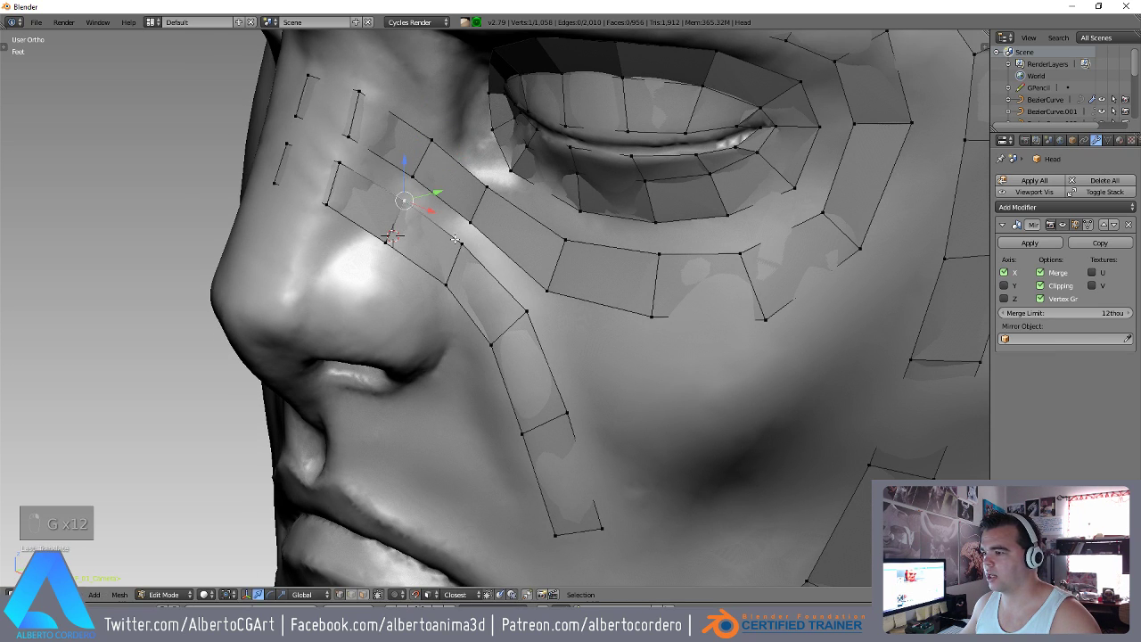
Nudge the strip vertices under the eye onto the sculpt surface.
key("g")
key("g")
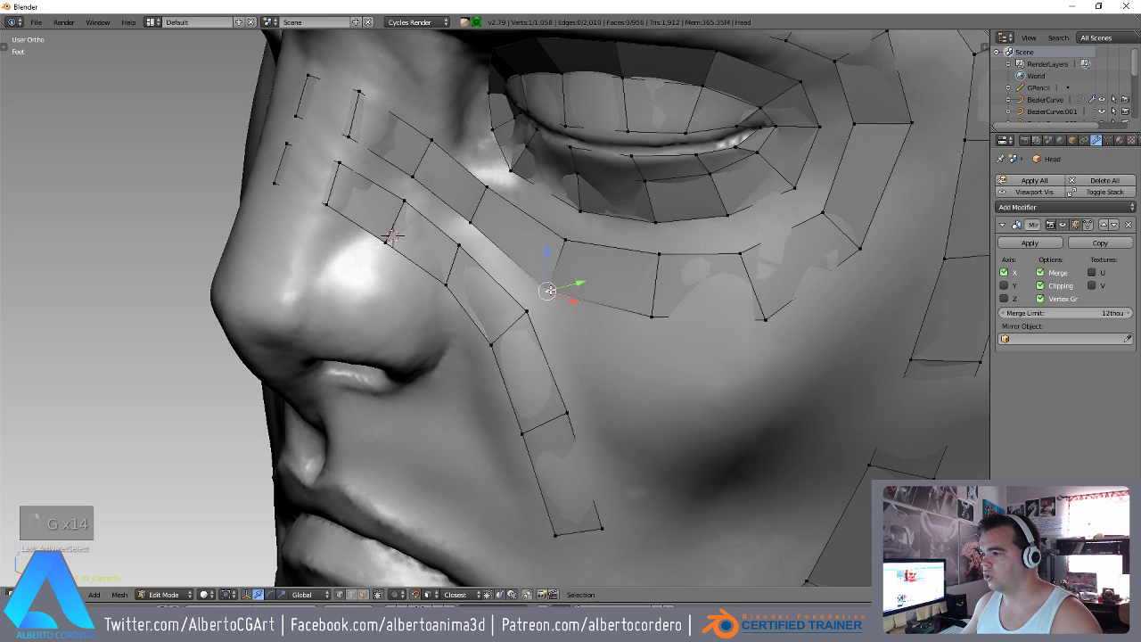
key("g")
key("g")
key("g")
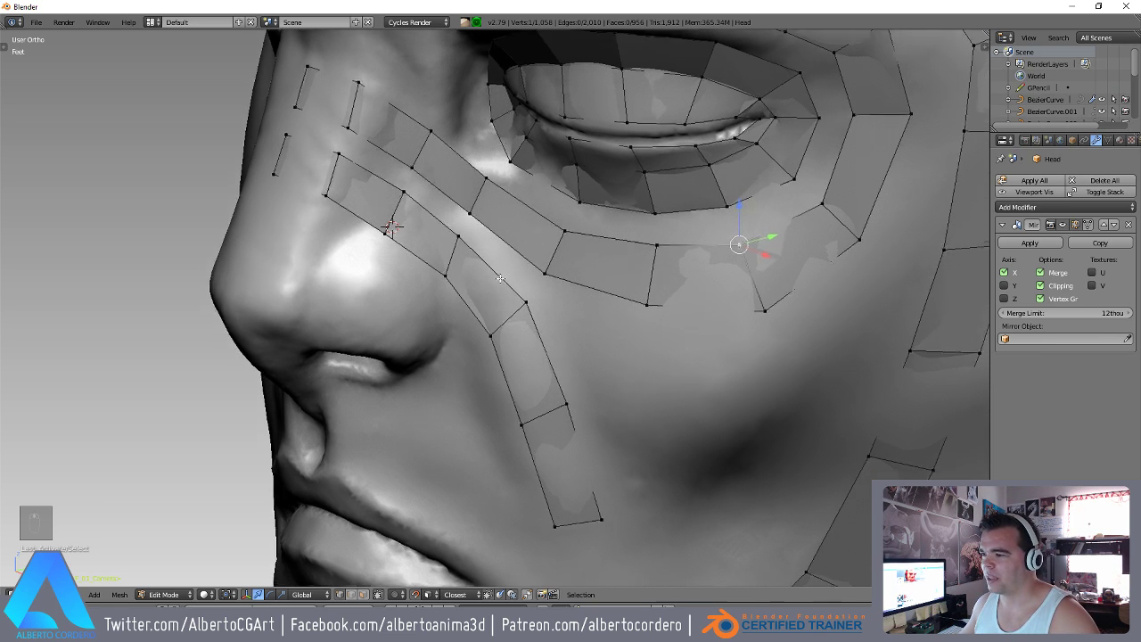
key("g")
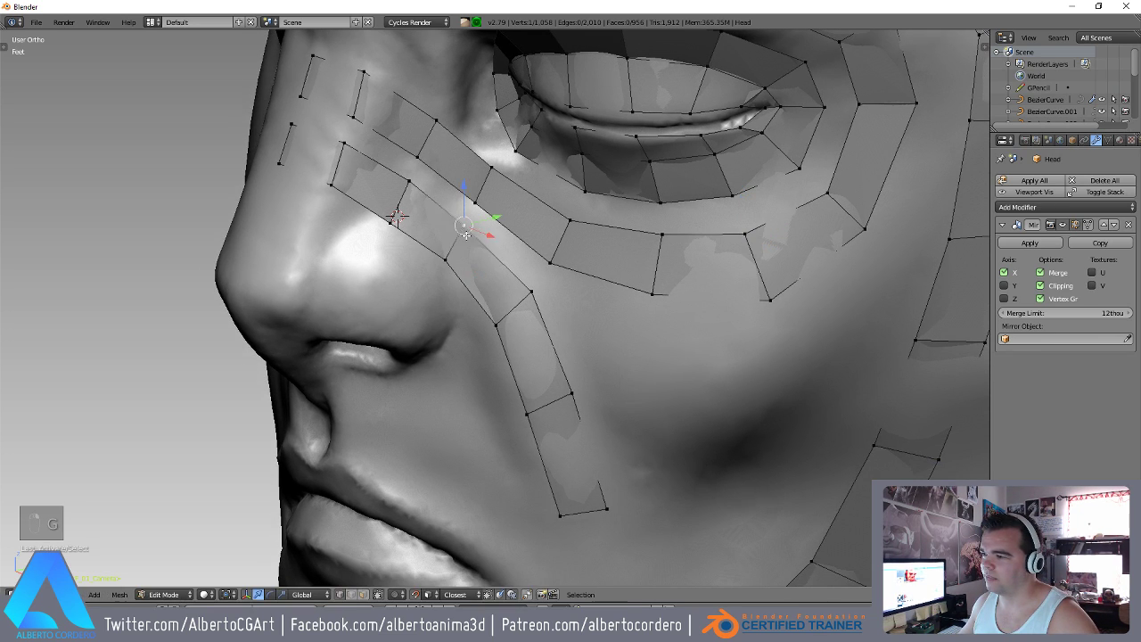
key("g")
key("g")
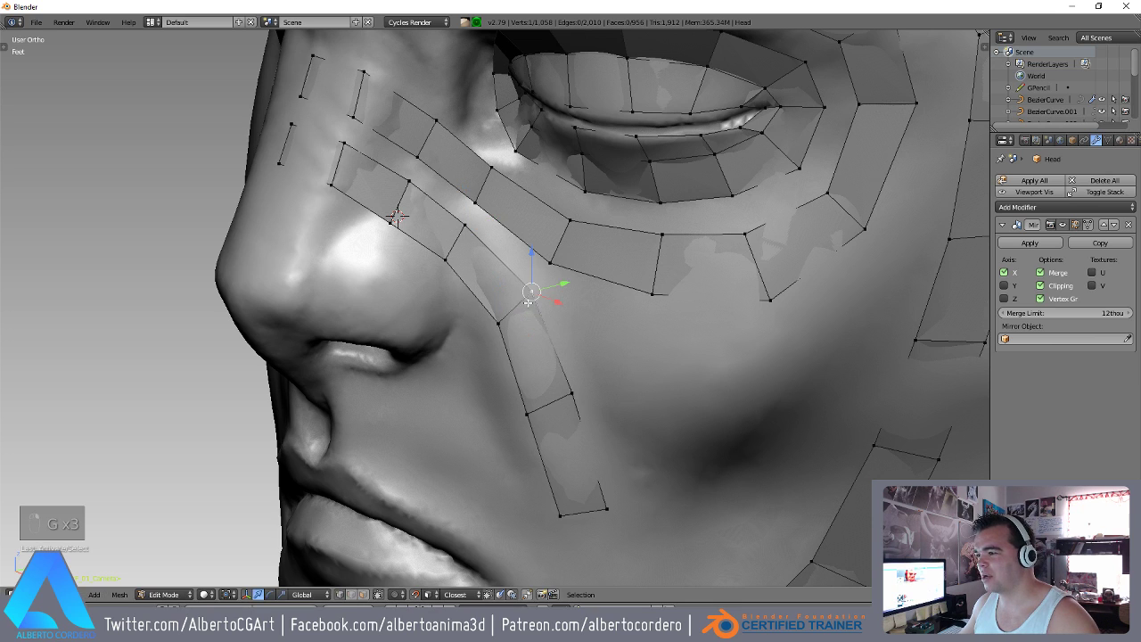
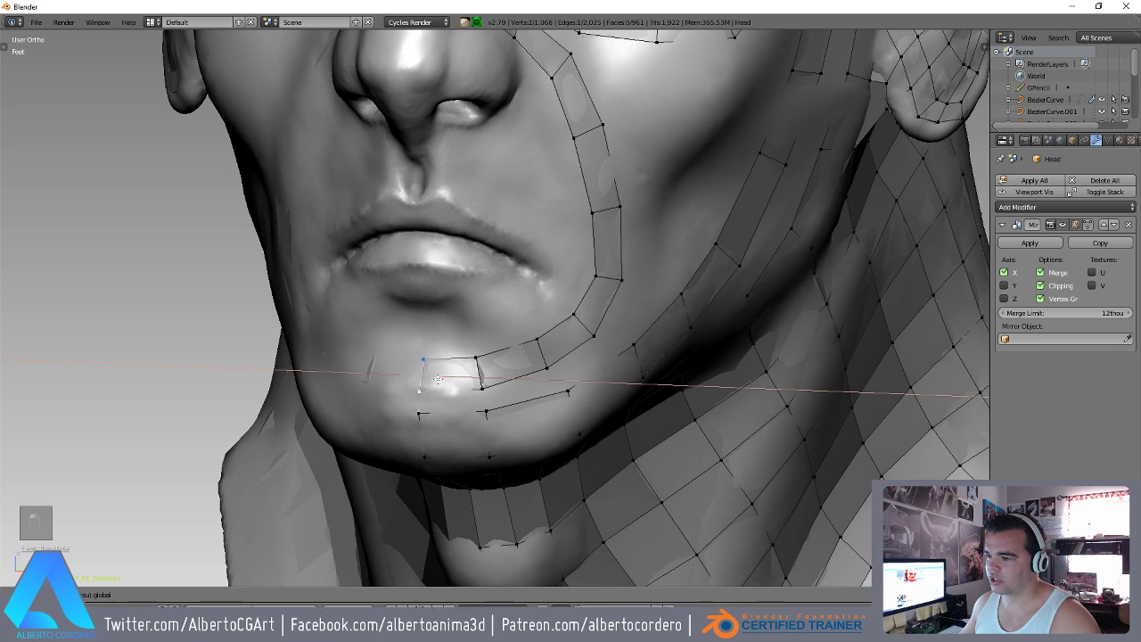
Move the loose edge below the lower lip out along the jaw surface with snapping.
key("g")
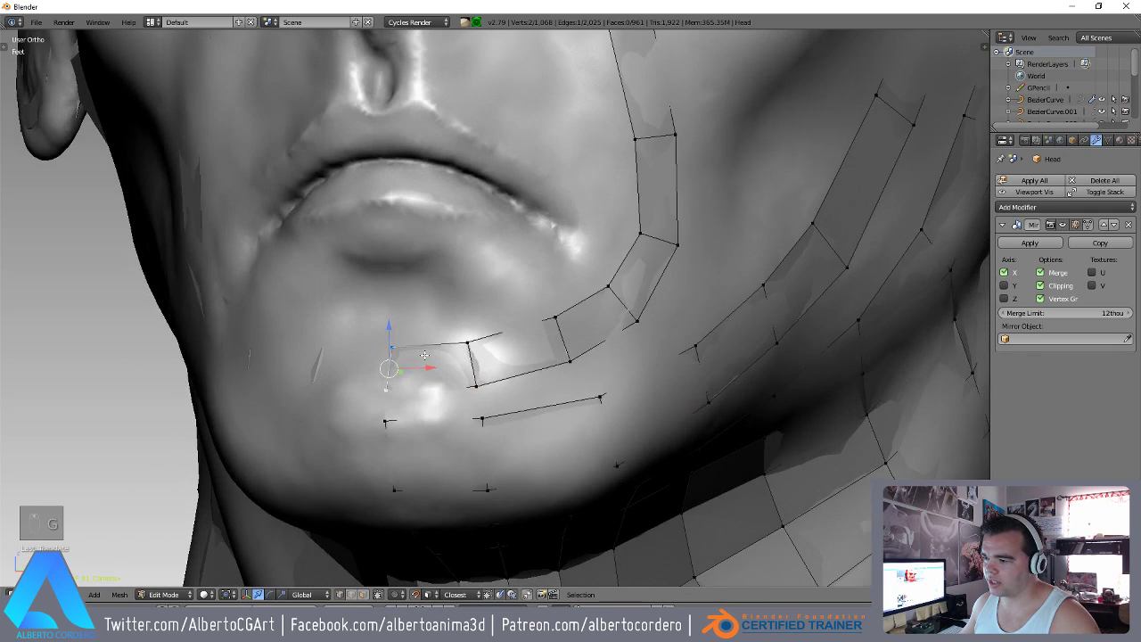
key("g")
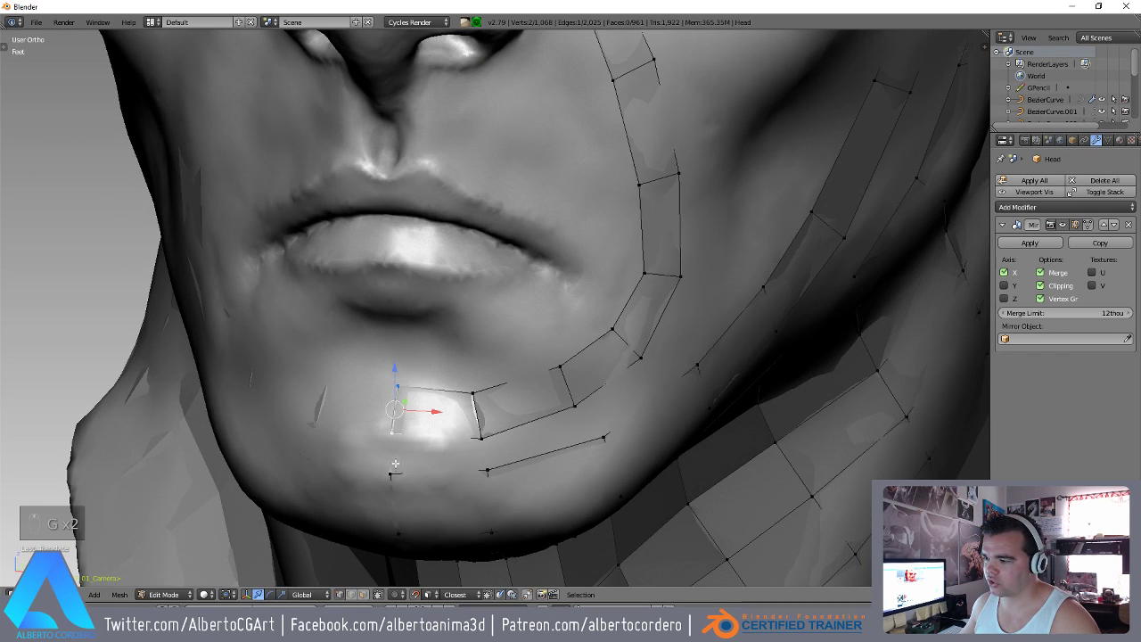
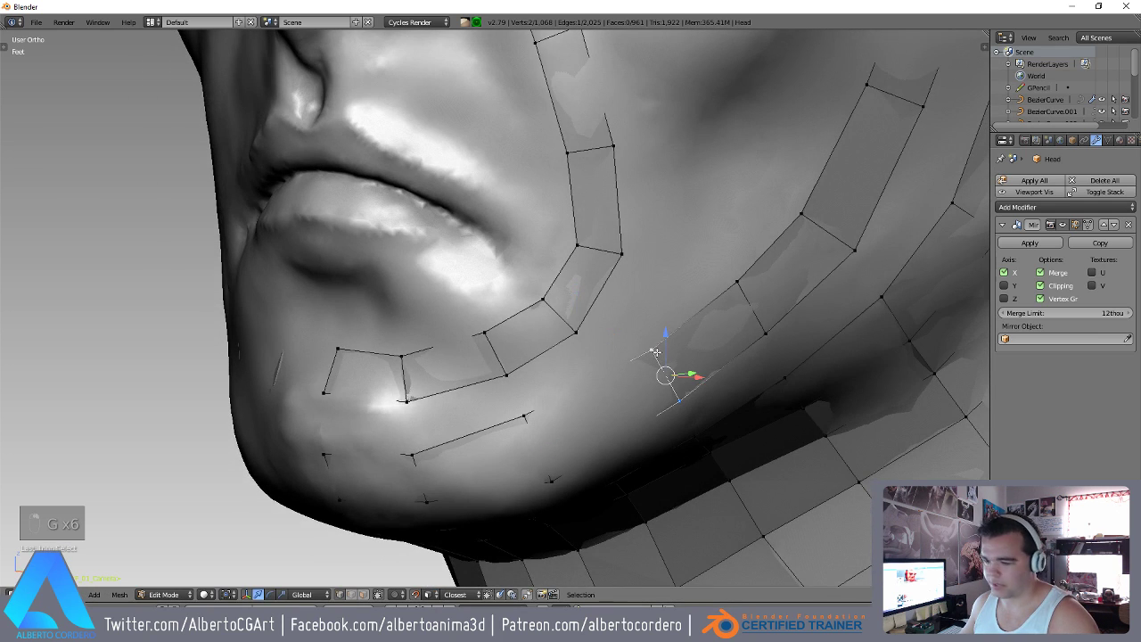
key("g")
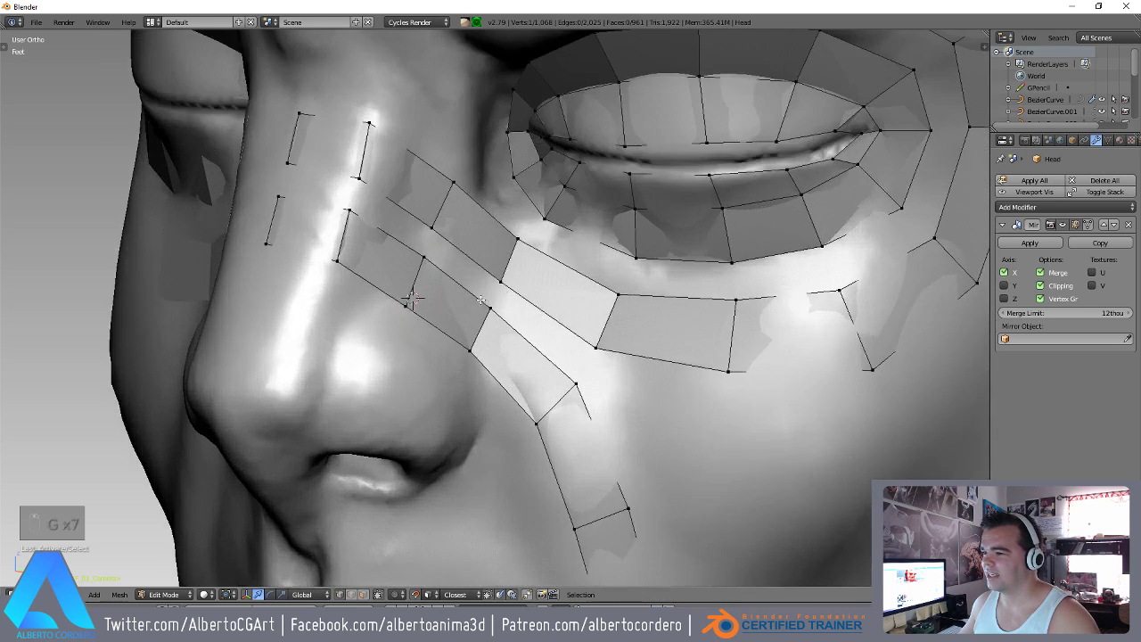
key("g")
key("g")
key("g")
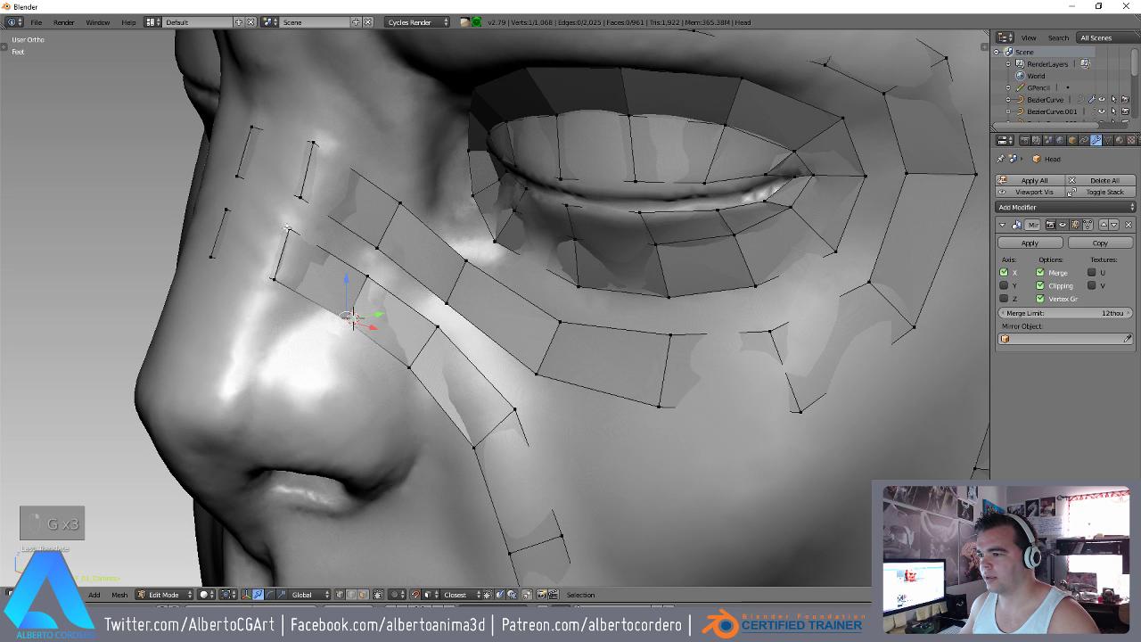
key("g")
key("g")
key("g")
key("g")
key("g")
key("g")
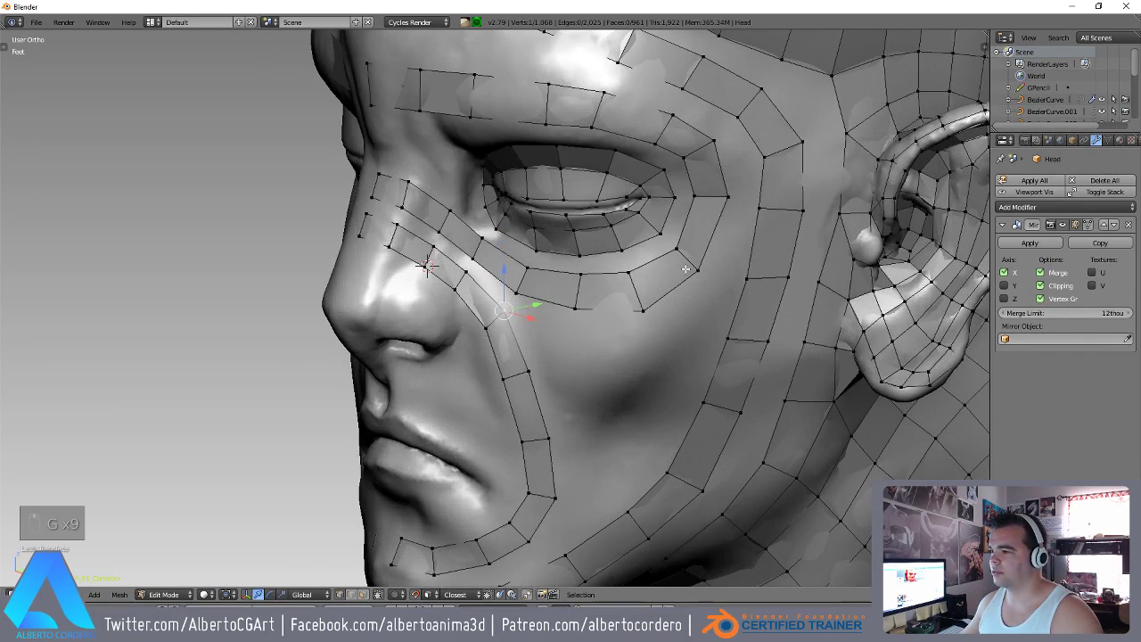
key("g")
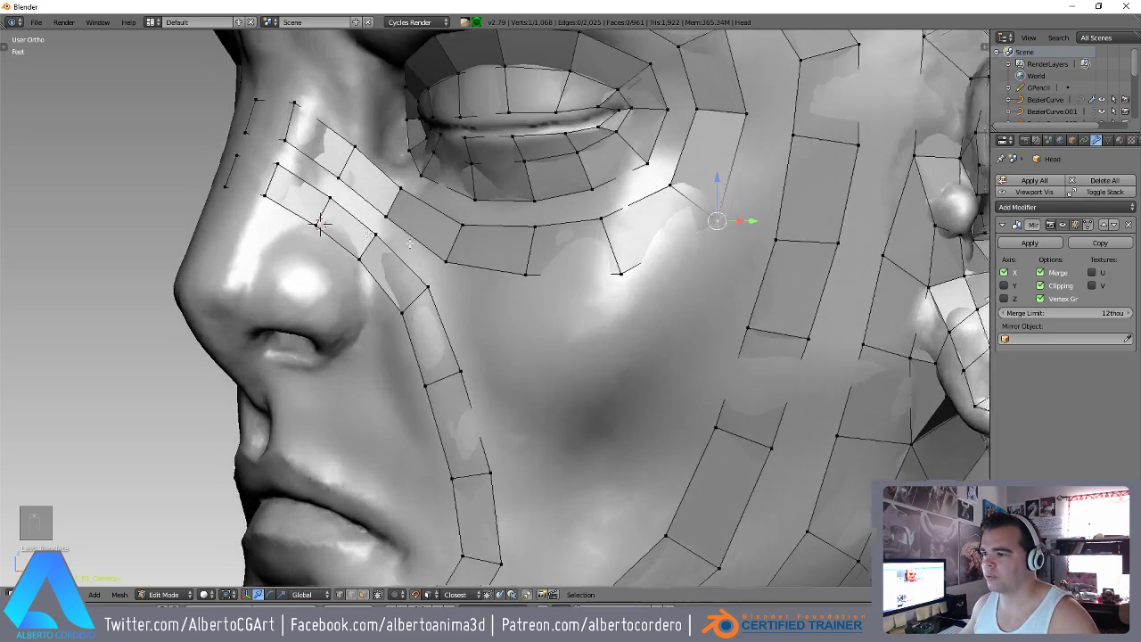
key("g")
key("g")
key("g")
key("g")
key("g")
key("g")
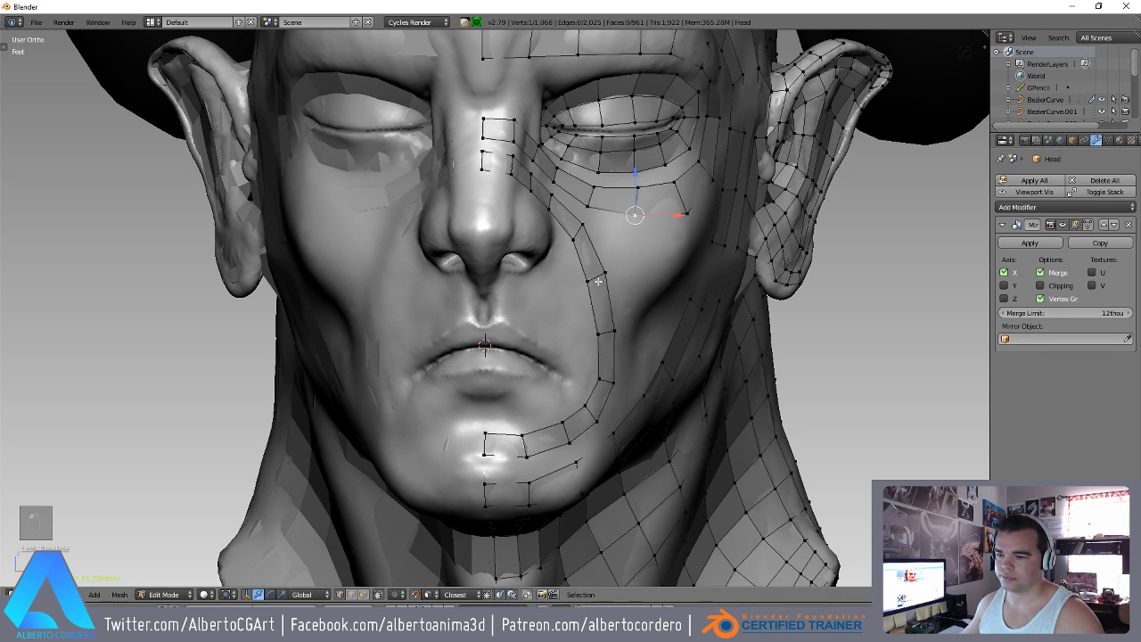
Add a Circle mesh at the mouth, turned to face forward and stretched wider around the lips.
key("shift+a")
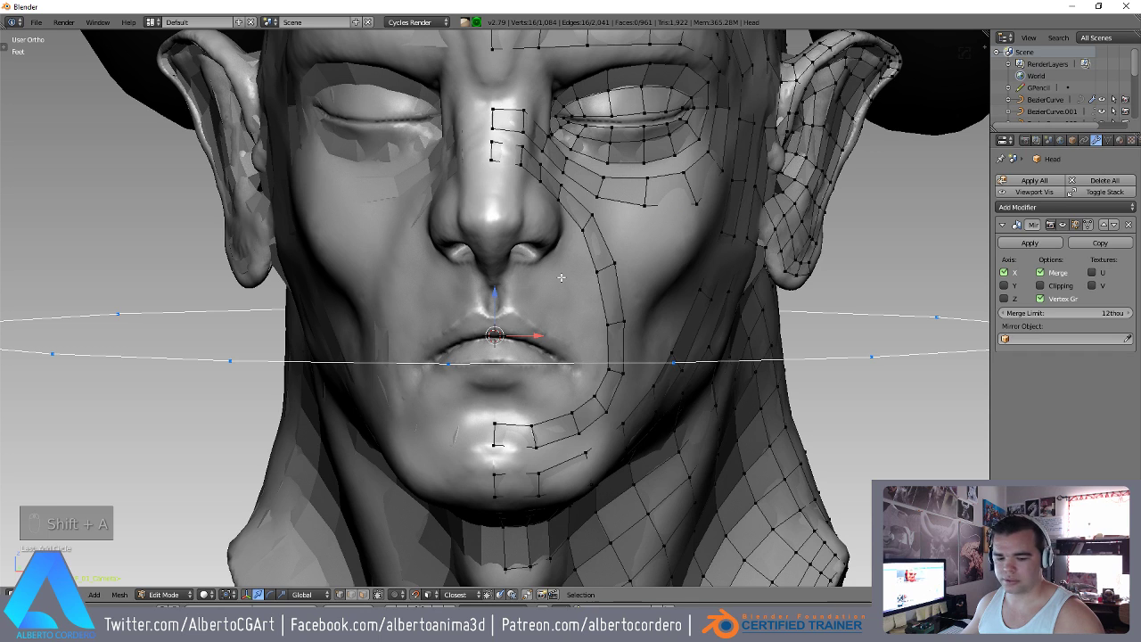
key("F6")
key("Tab")
key("Tab")
key("s")
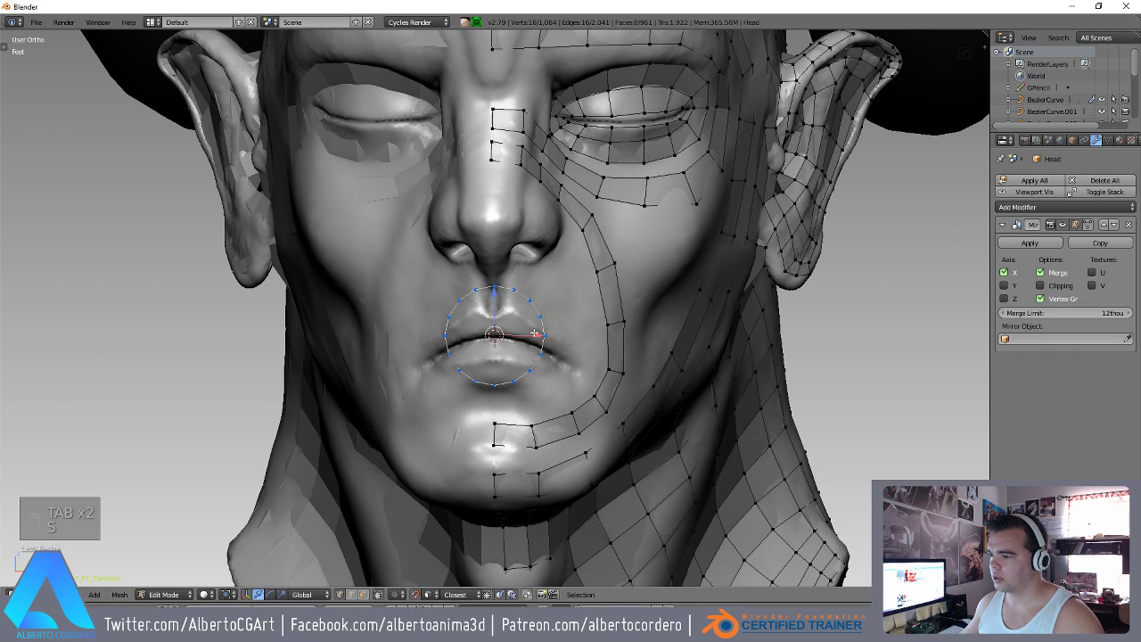
key("s")
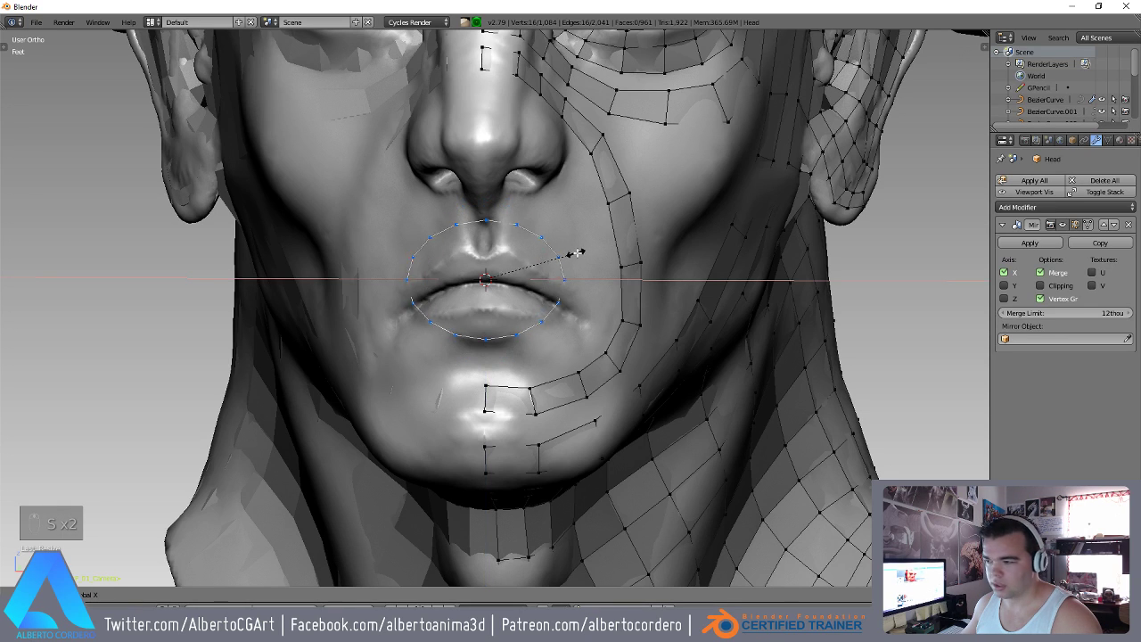
Fit the ring around the mouth and delete its left half, leaving a half-ring along the lips.
key("g")
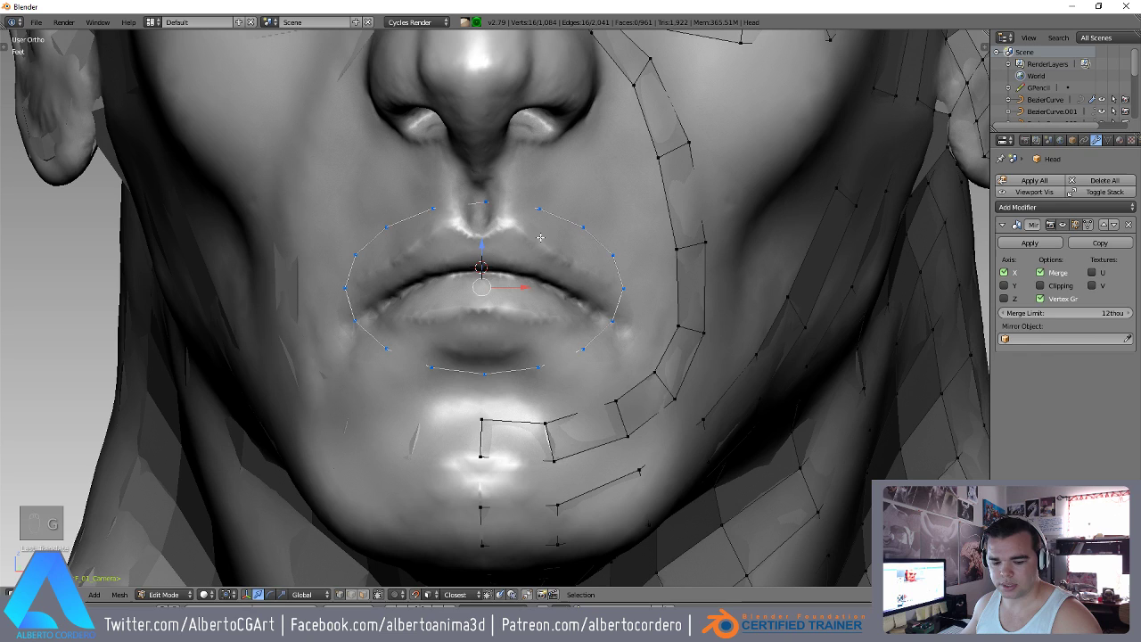
key("g")
key("g")
key("g")
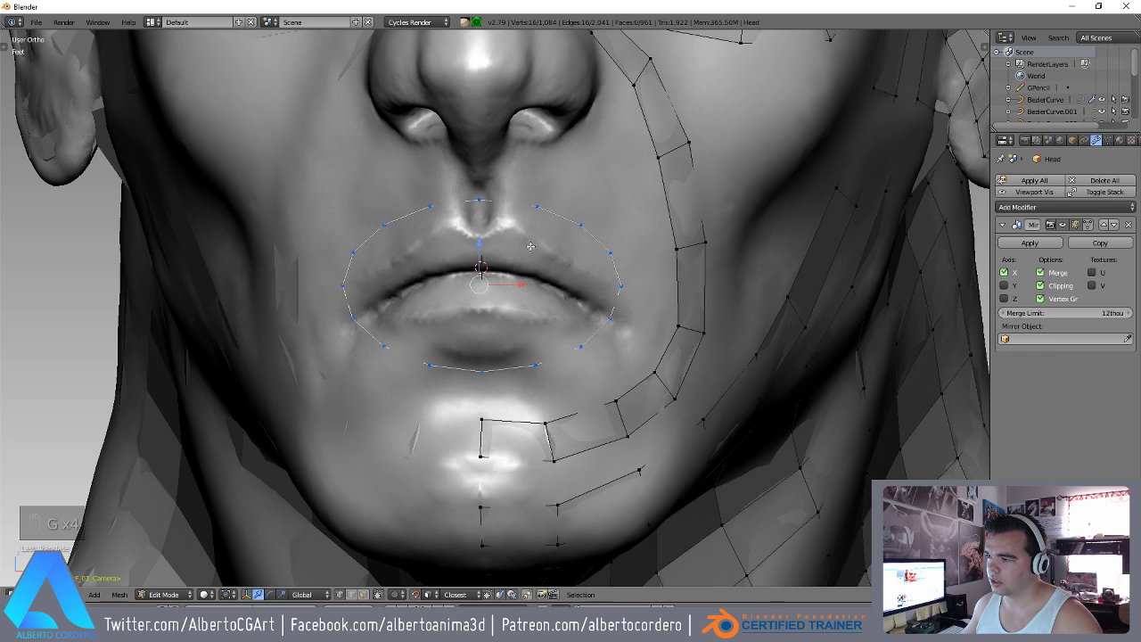
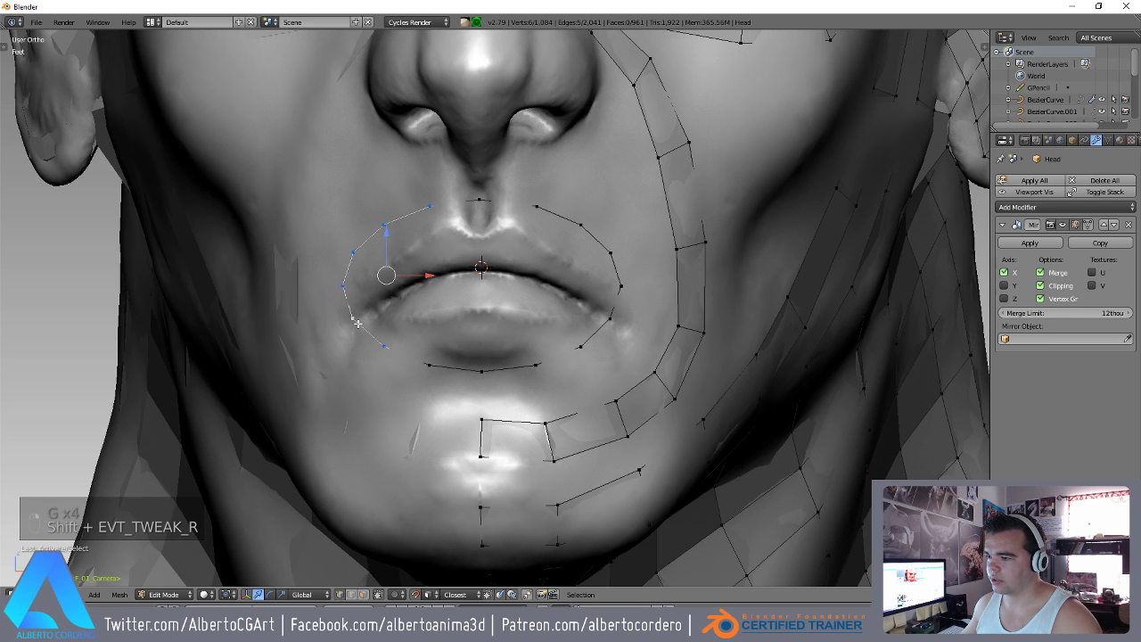
key("x")
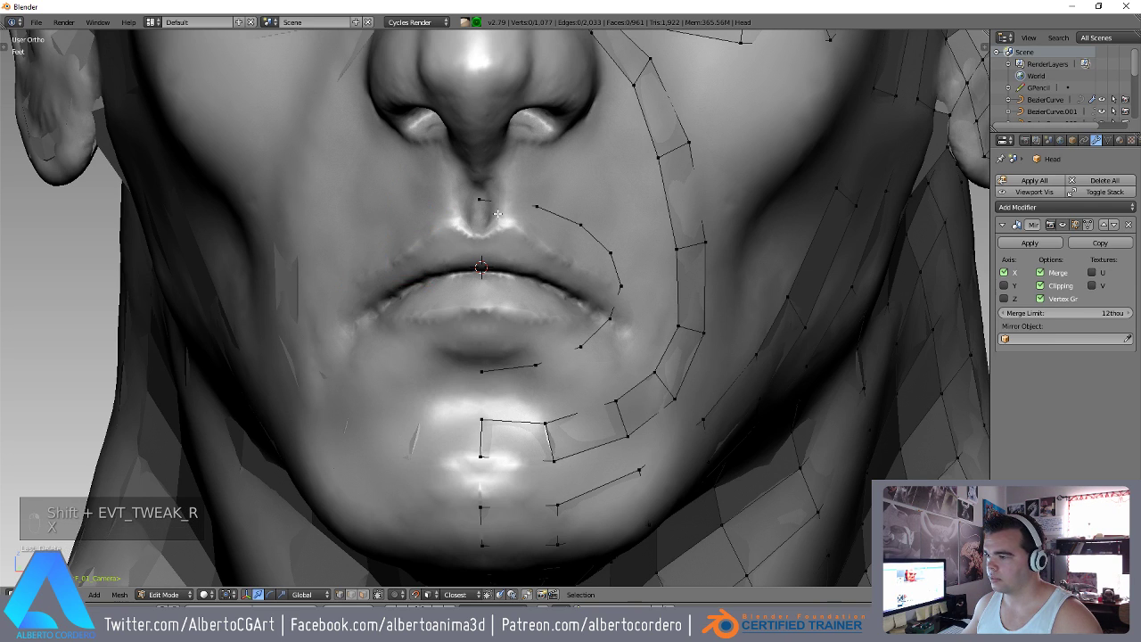
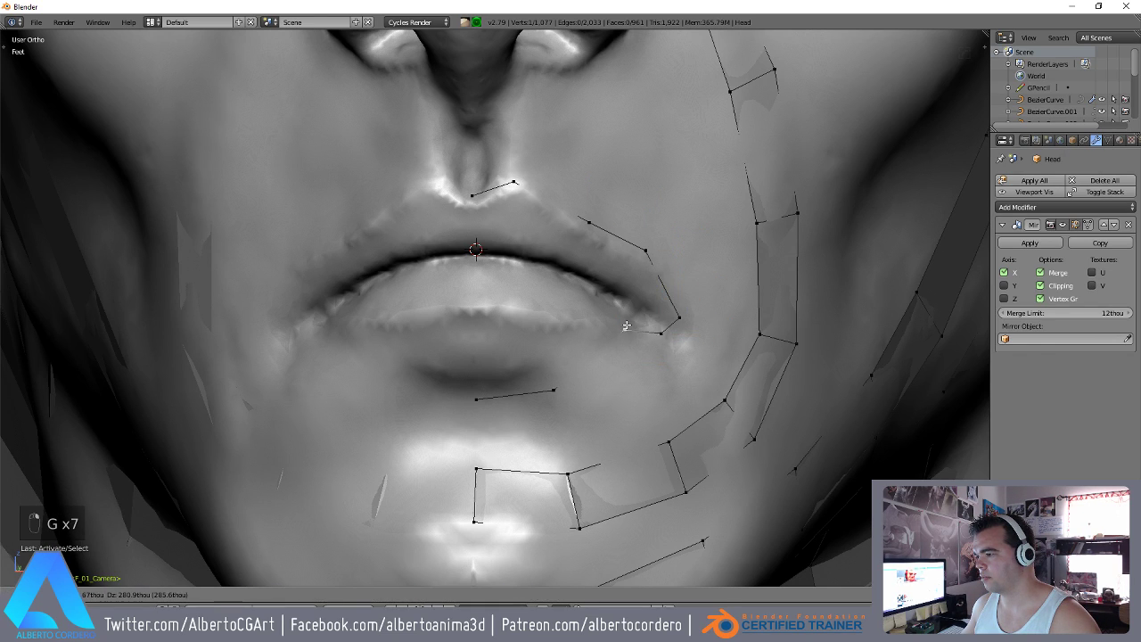
Snap the half-ring vertices along the upper and lower lip edges and mouth corner.
key("g")
key("g")
key("g")
key("g")
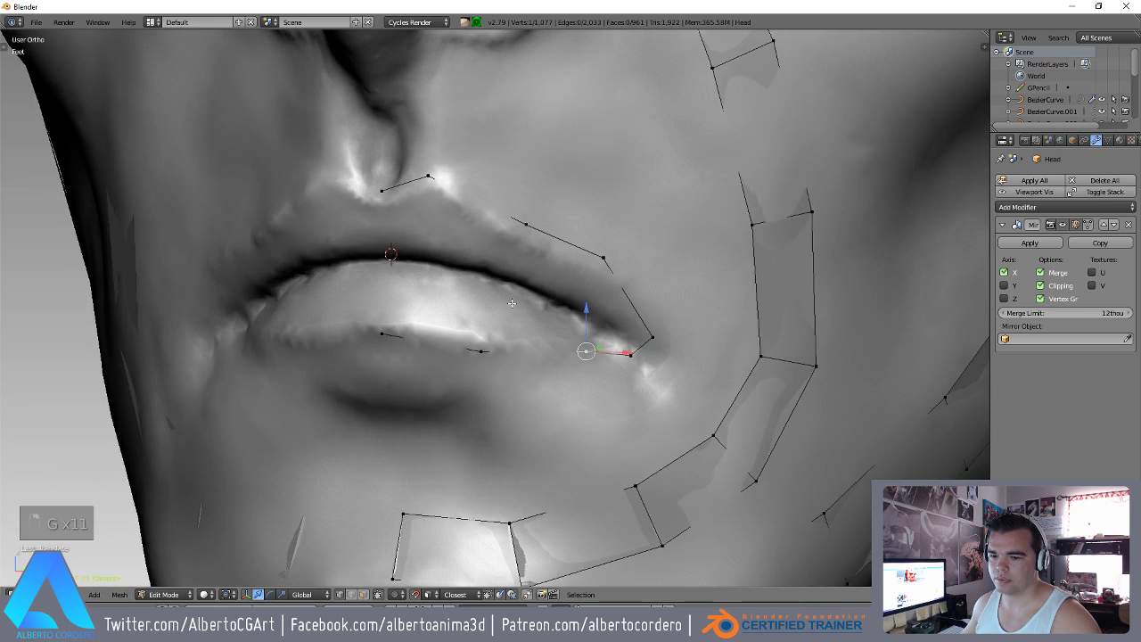
key("g")
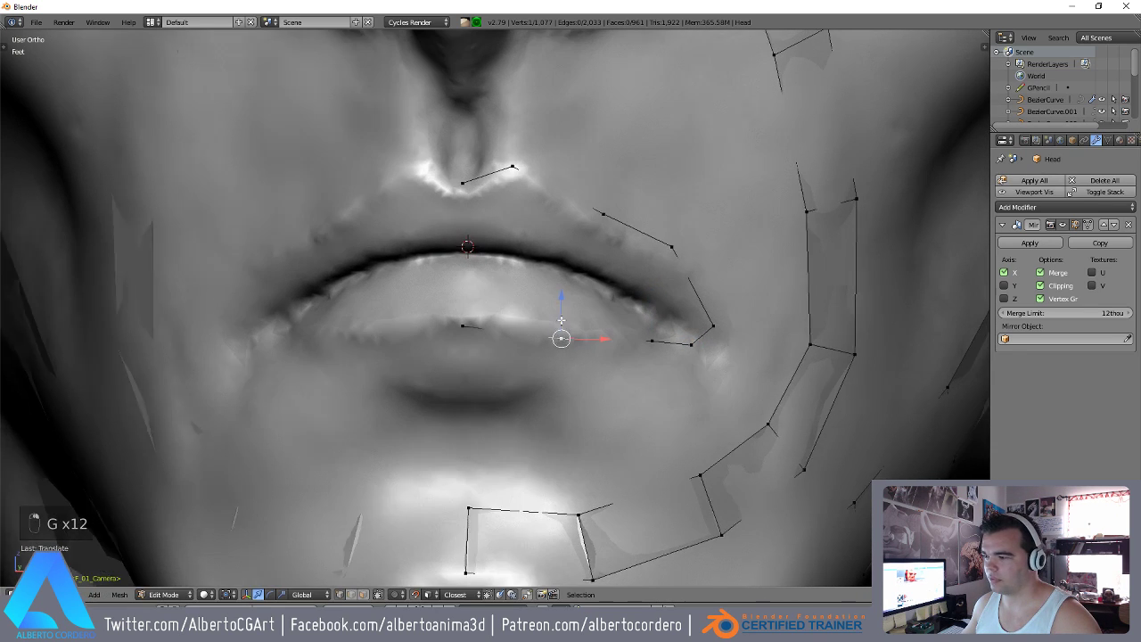
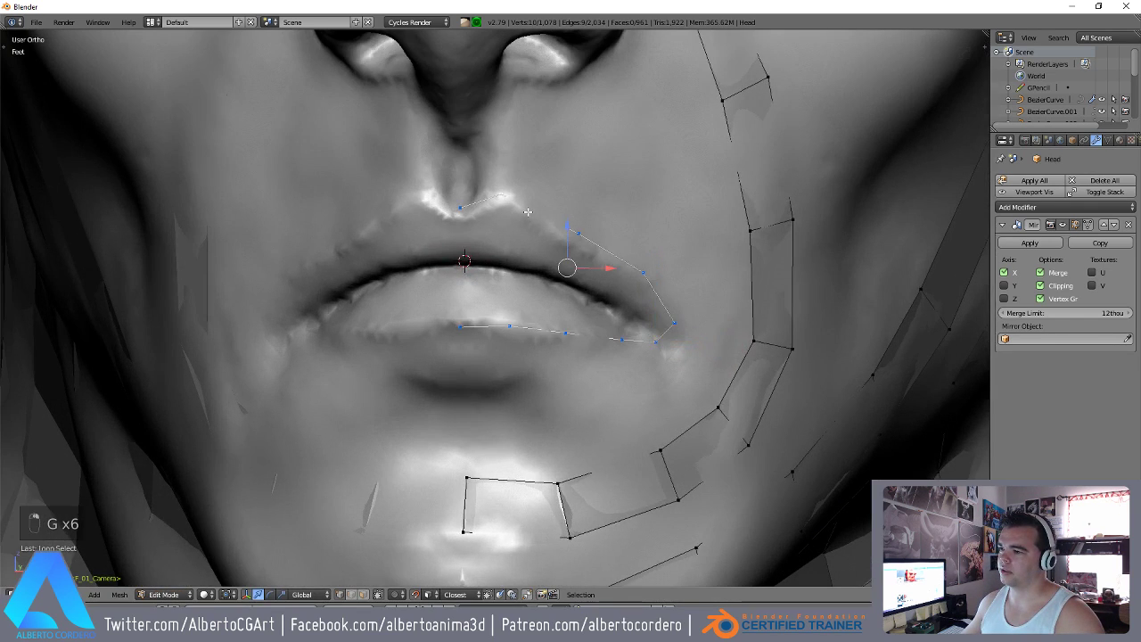
Extrude the lip loop into a new row of faces scaled outward from the mouth.
key("e")
key("alt+s")
key("s")
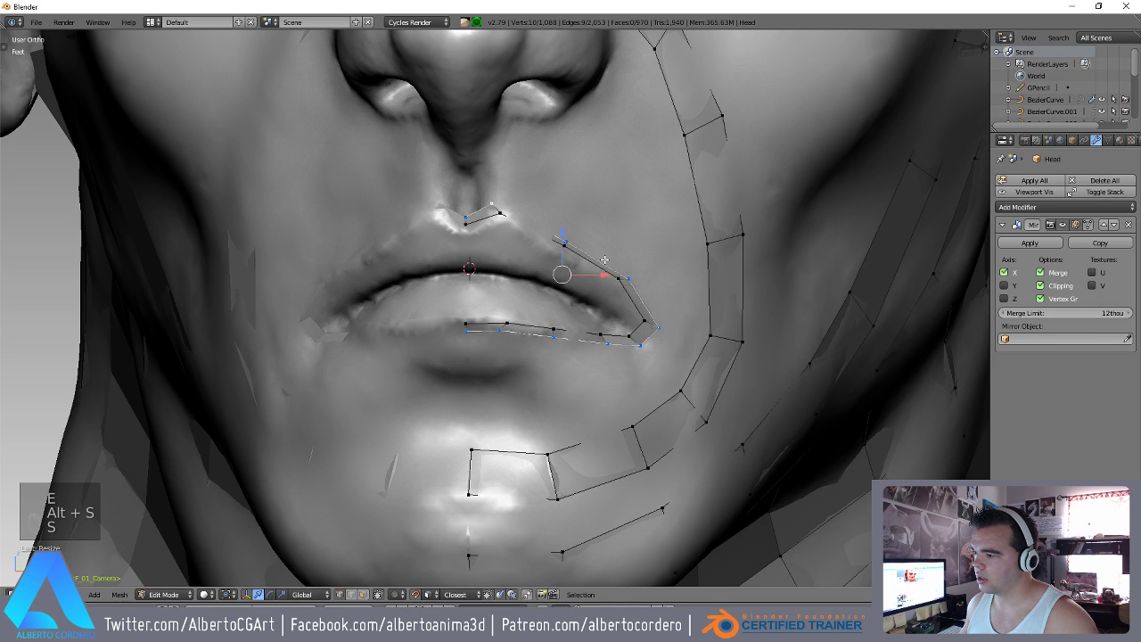
key("s")
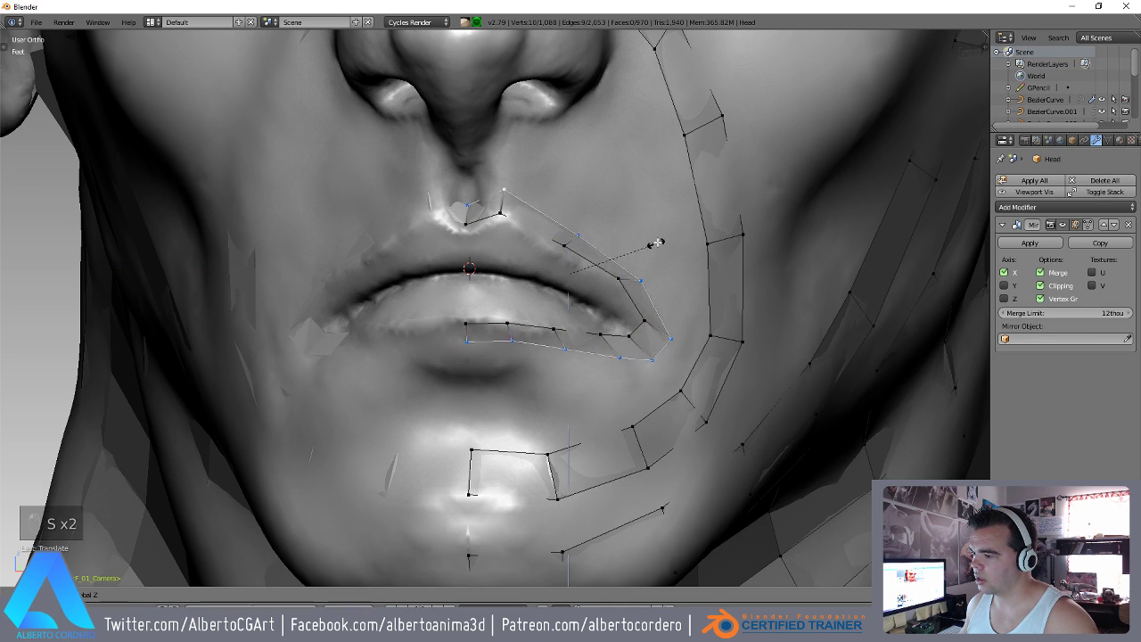
Move the new outer-loop vertices onto the sculpt surface around the mouth.
key("g")
key("g")
key("g")
key("g")
key("g")
key("g")
key("g")
key("g")
key("g")
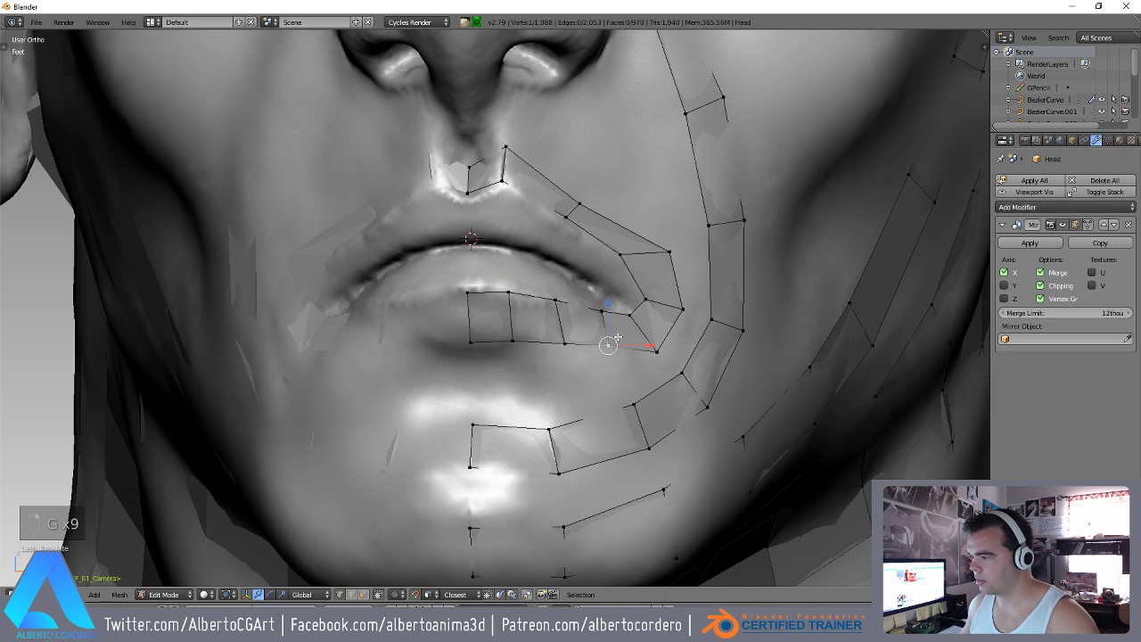
Adjust the remaining vertices of the face row along the lower lip edge.
key("g")
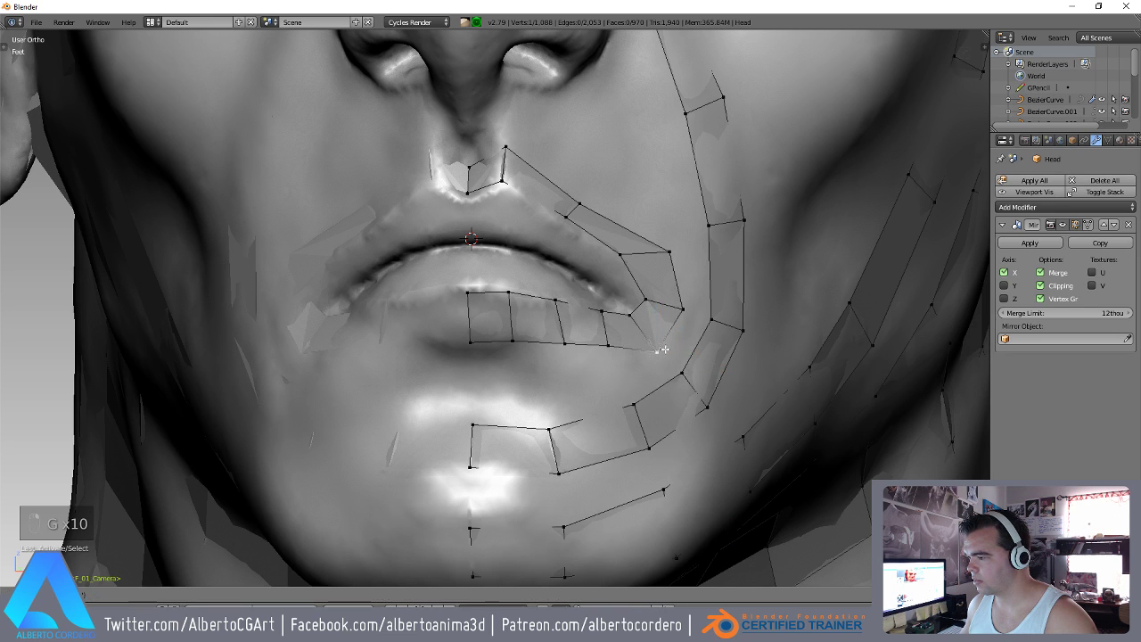
key("g")
key("g")
key("g")
key("g")
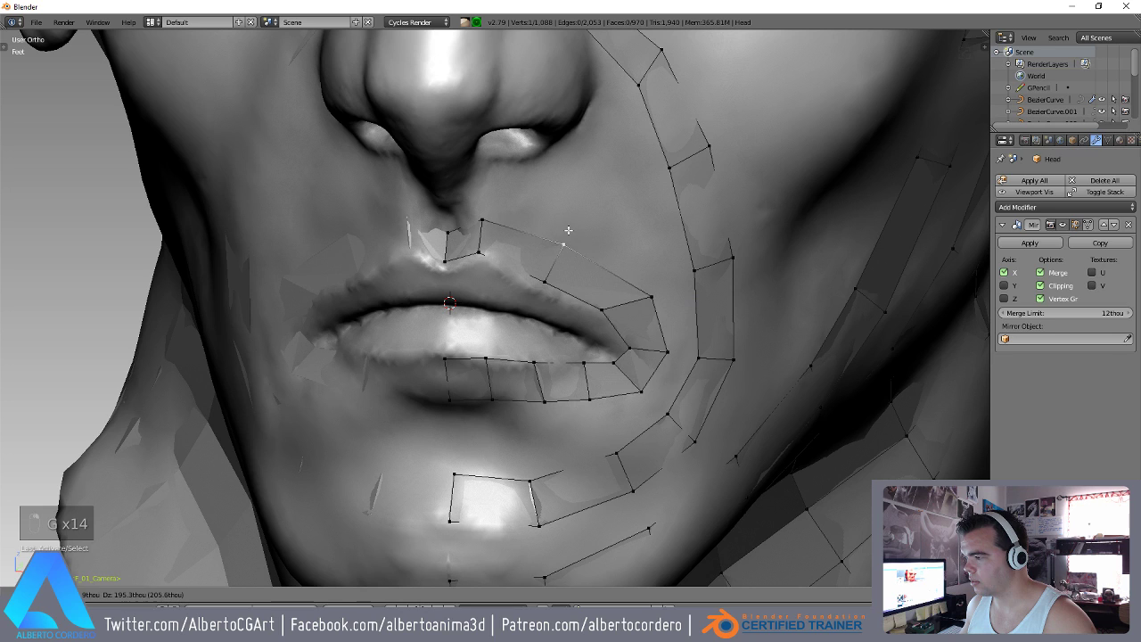
key("g")
key("g")
key("g")
key("g")
key("g")
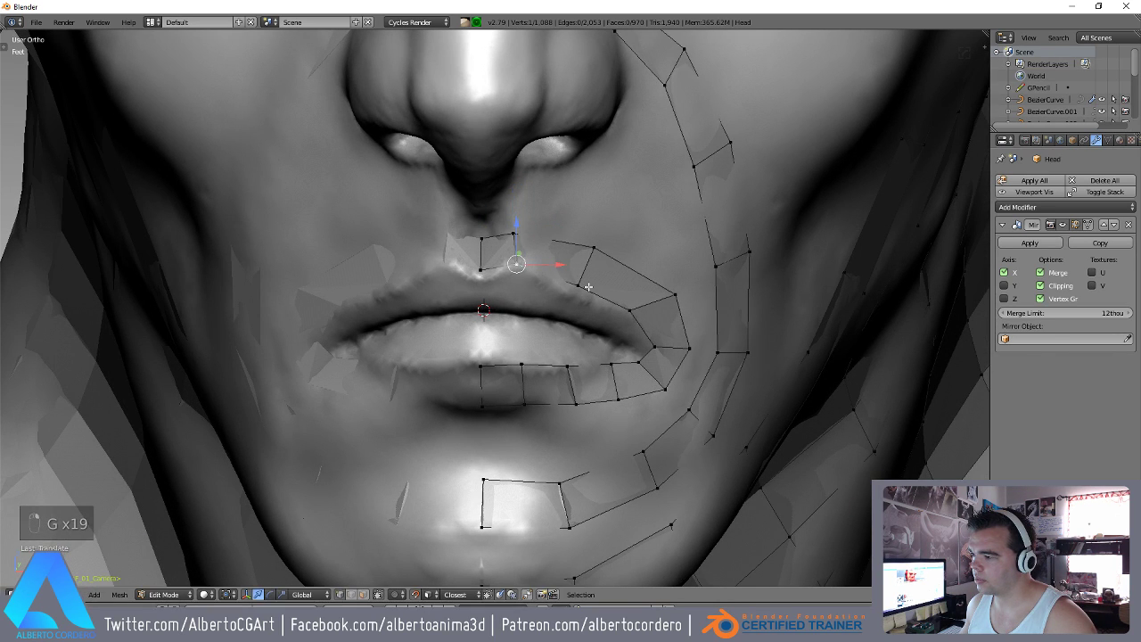
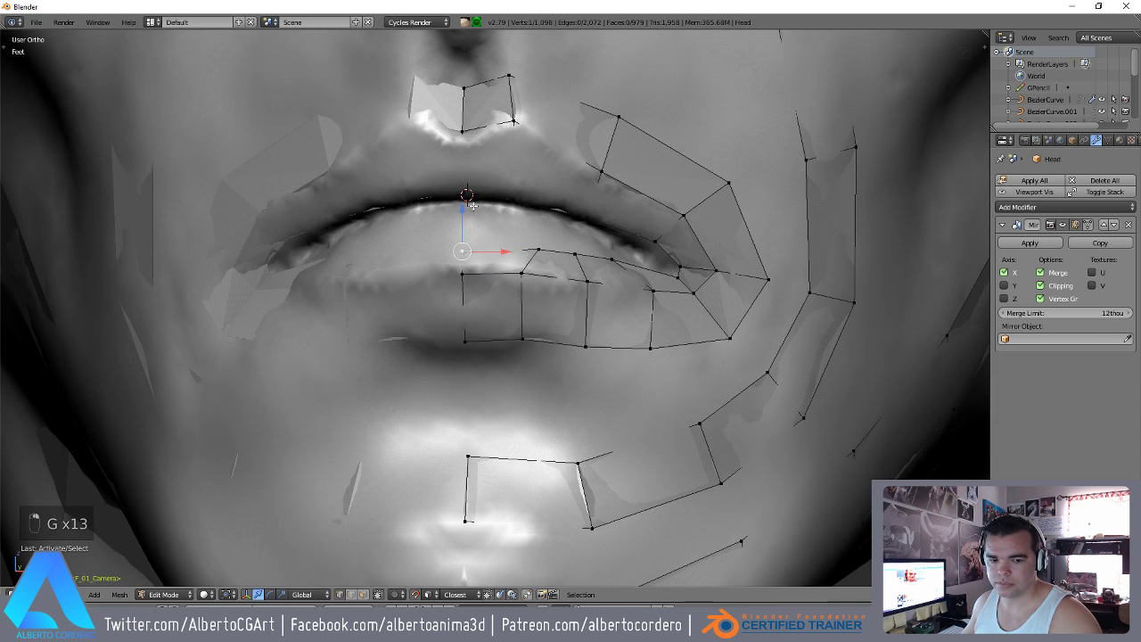
Reposition the mouth-loop vertices along the sculpted upper lip line.
key("g")
key("g")
key("g")
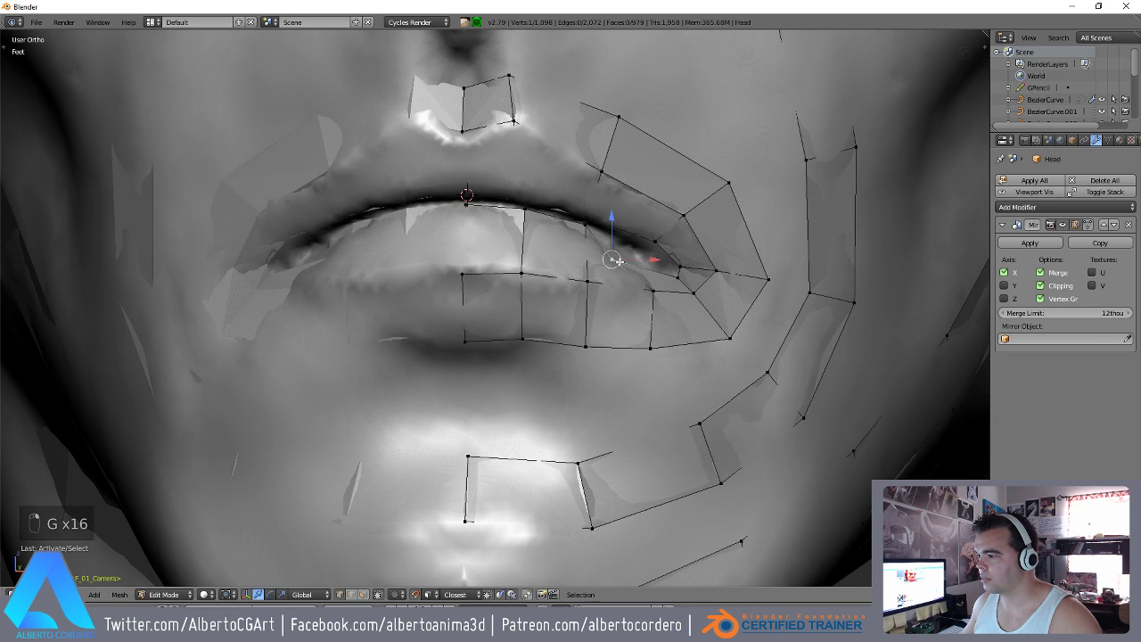
key("g")
key("g")
key("g")
key("g")
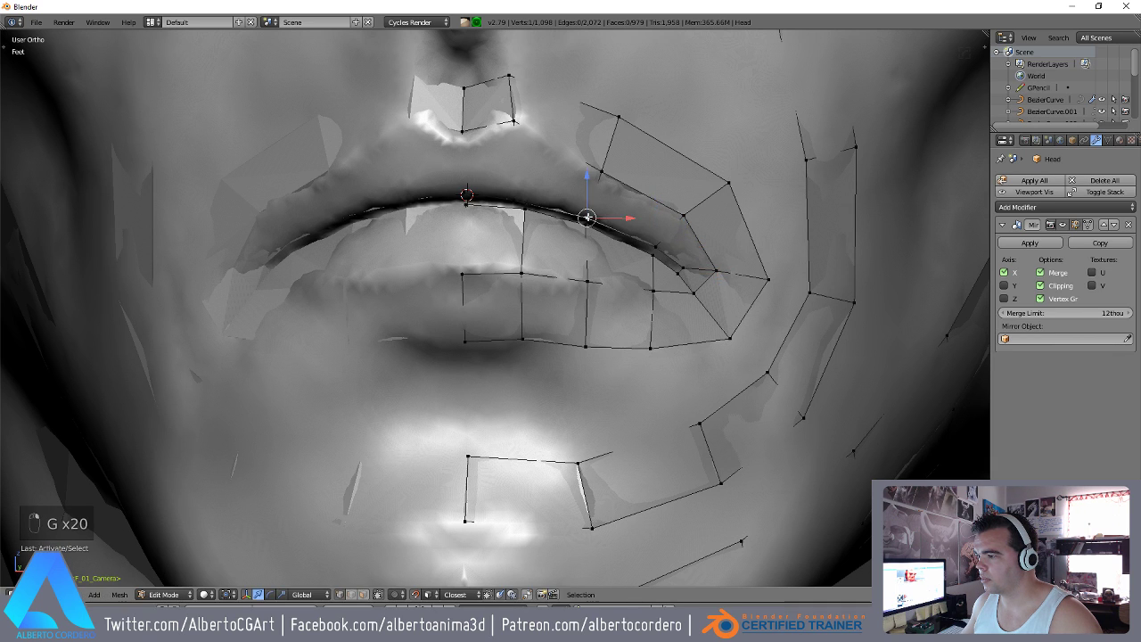
key("g")
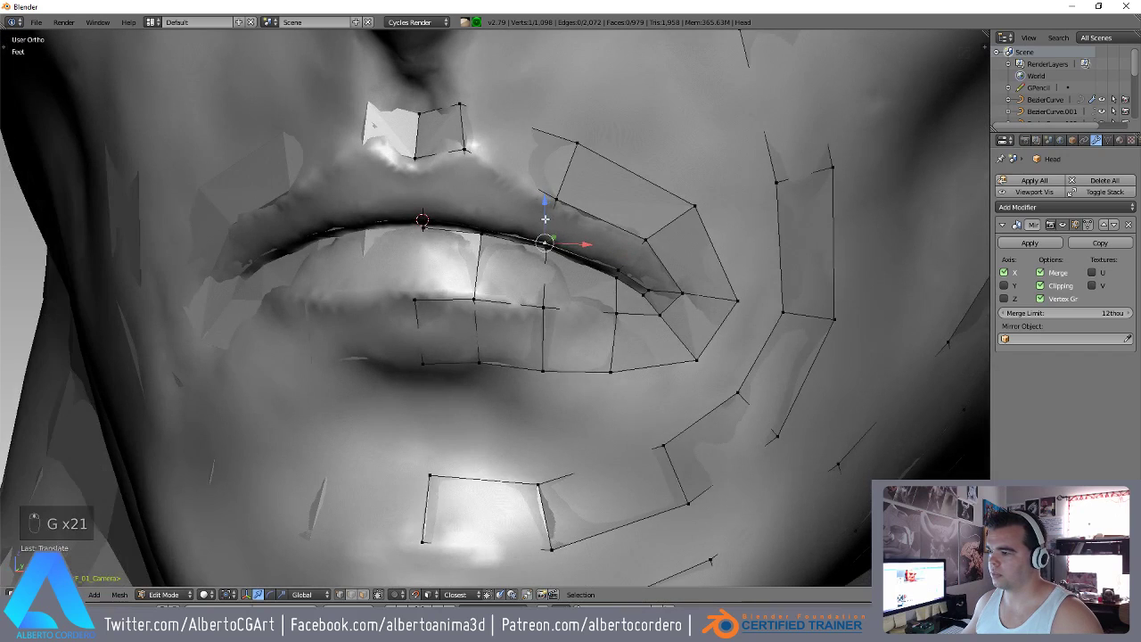
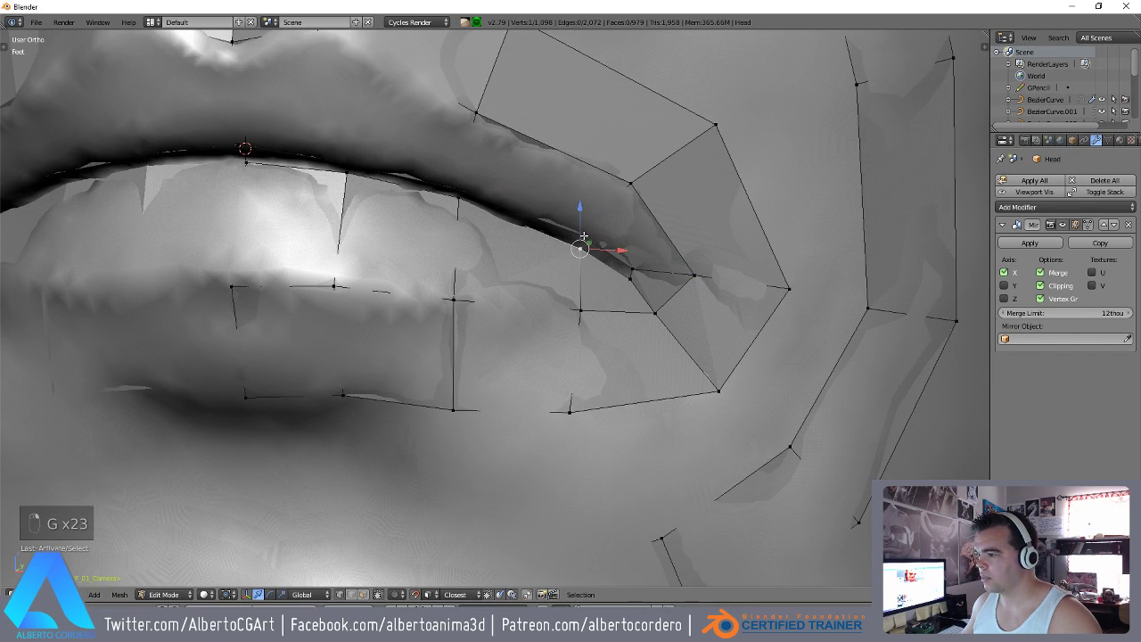
Fill new faces between the mouth loop and the surrounding retopology strip.
key("f")
key("f")
key("f")
key("f")
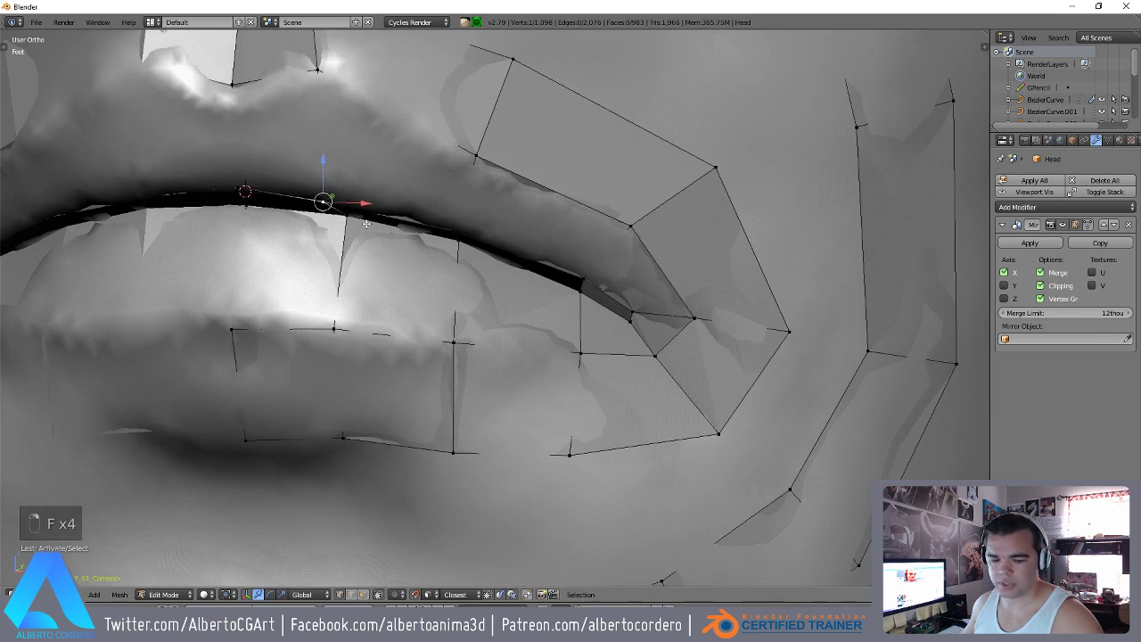
Slide the inner upper-lip vertices so they tuck along the lip crease.
key("g")
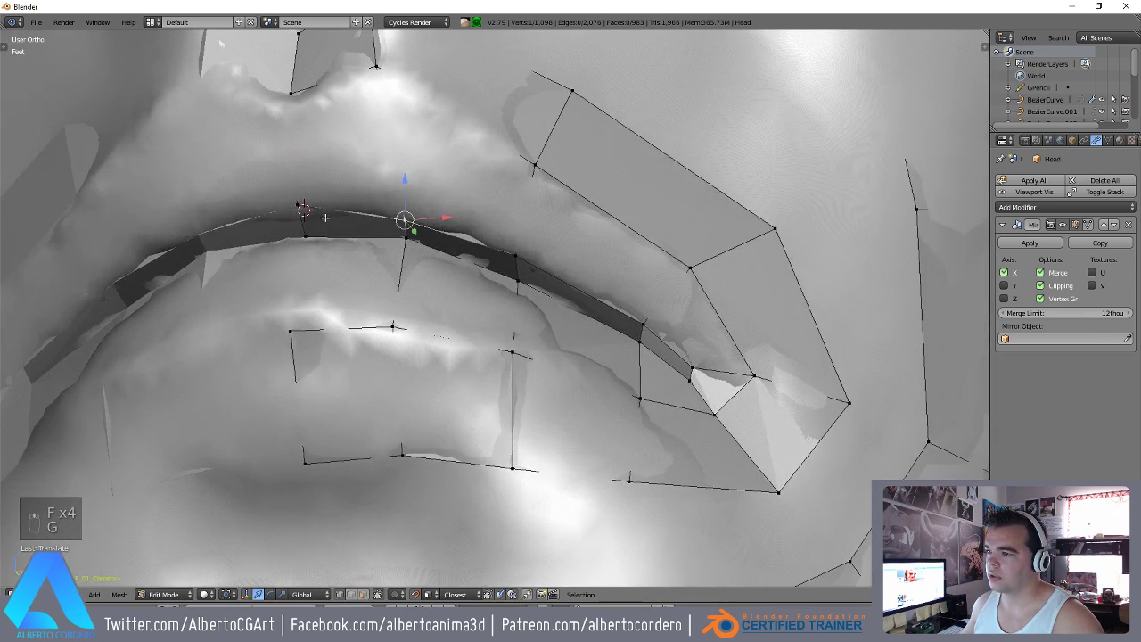
key("g")
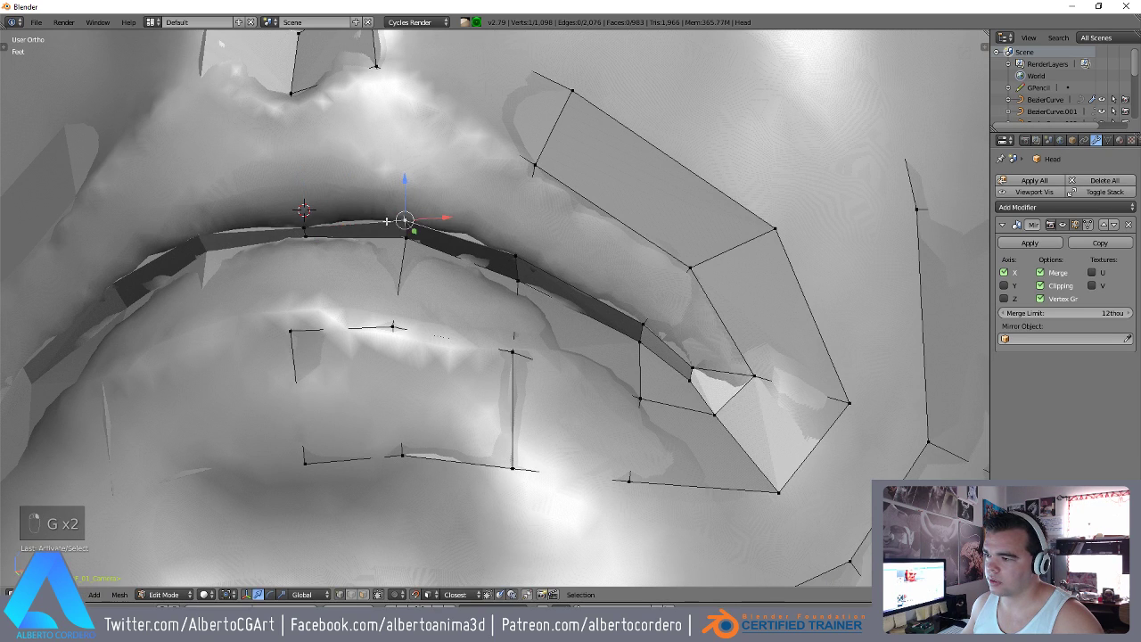
key("g")
key("g")
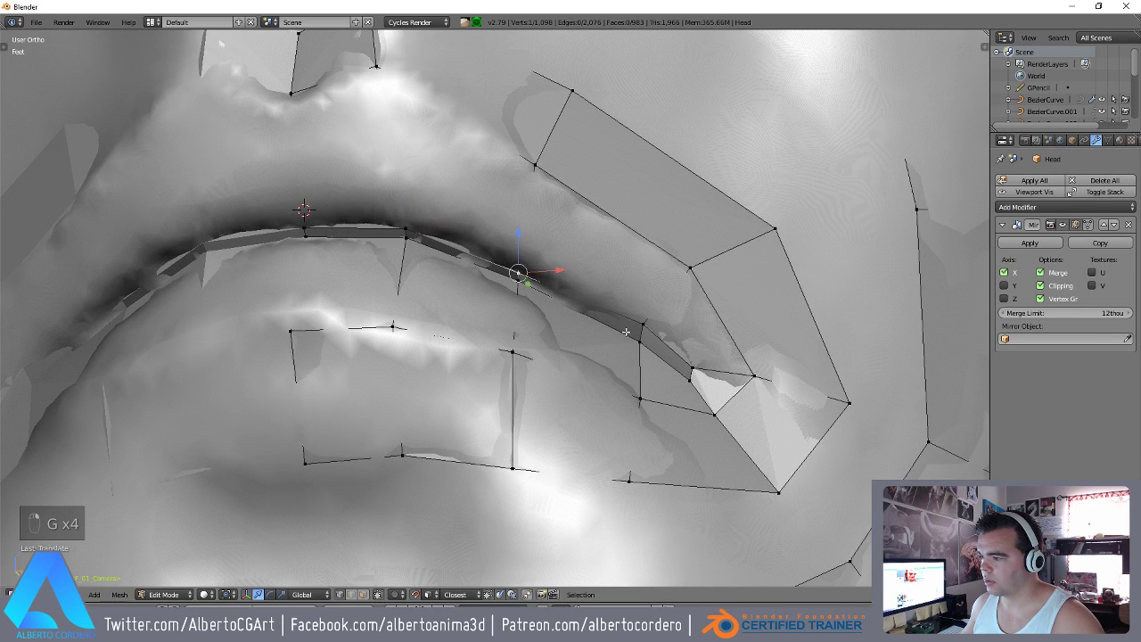
key("g")
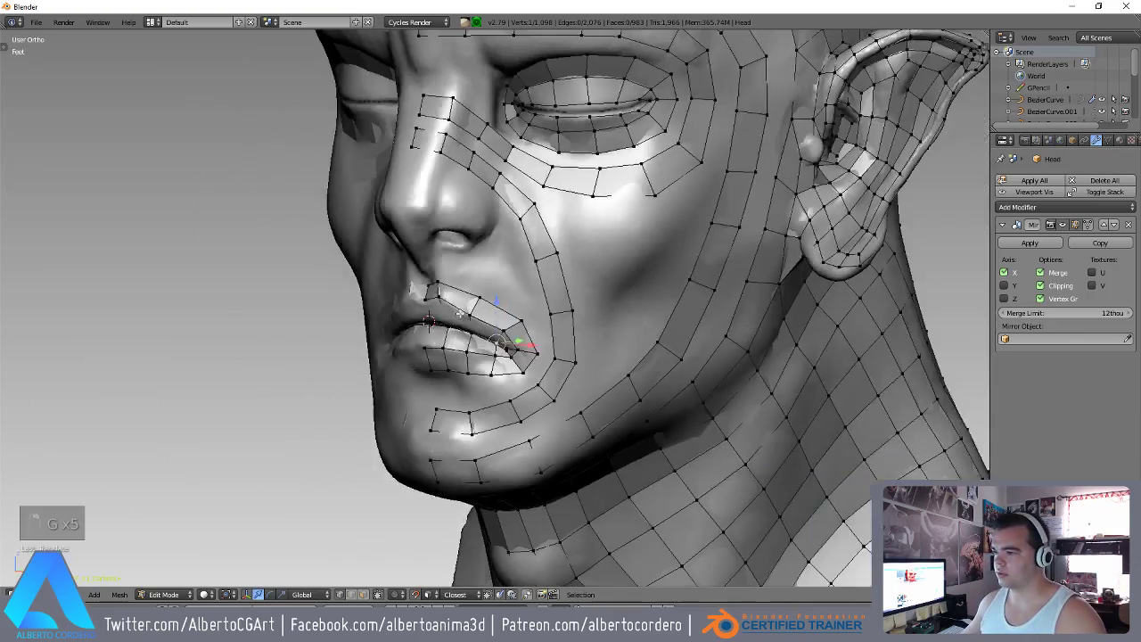
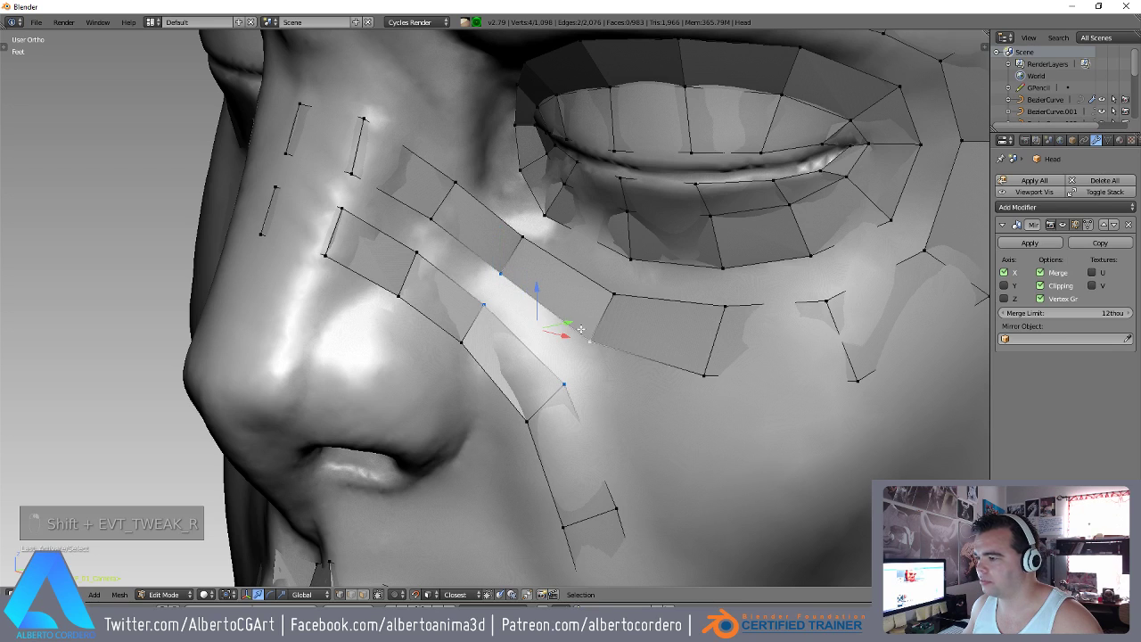
Fill a face under the eye and snap its surrounding vertices onto the surface.
key("f")
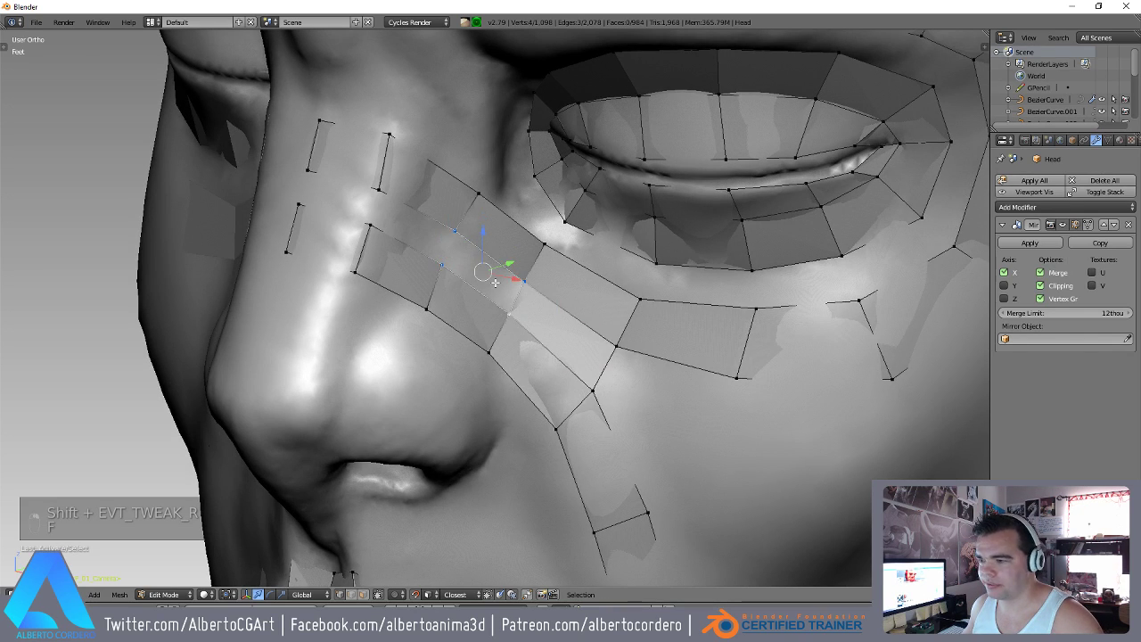
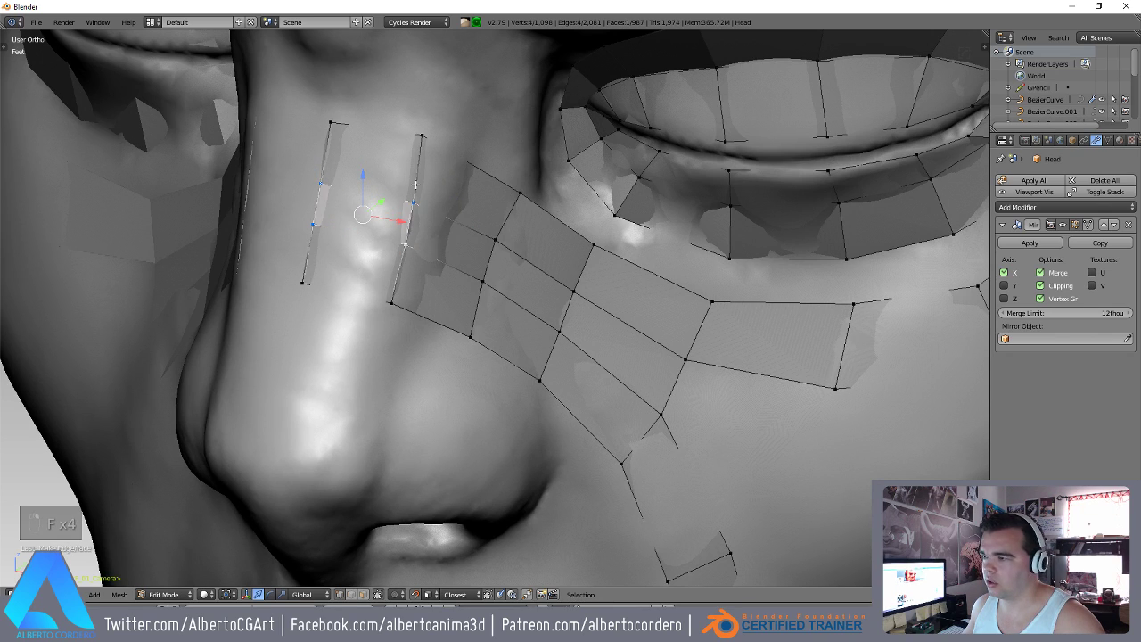
key("g")
key("g")
key("g")
key("g")
key("g")
key("g")
key("g")
key("g")
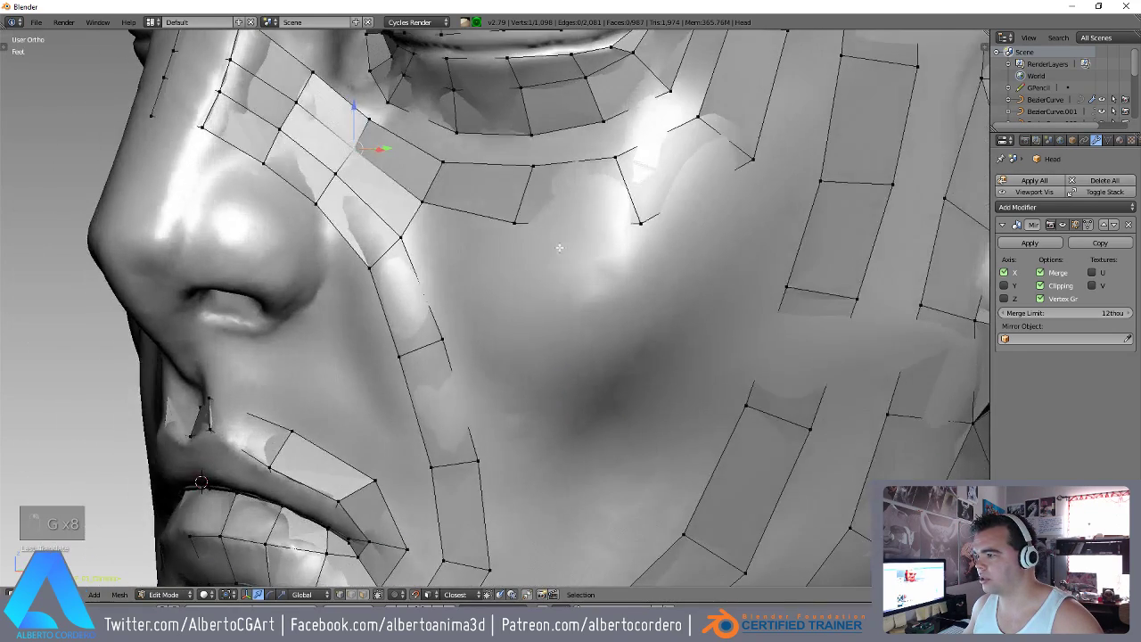
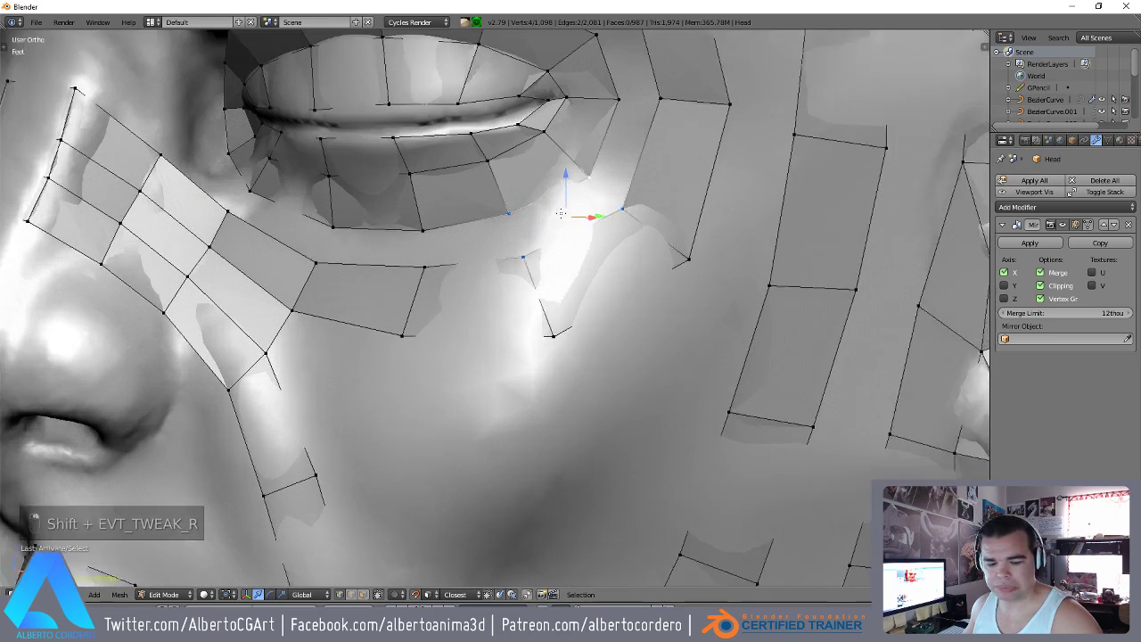
Fill two more faces below the eye between nose and eyelid and settle their vertices.
key("f")
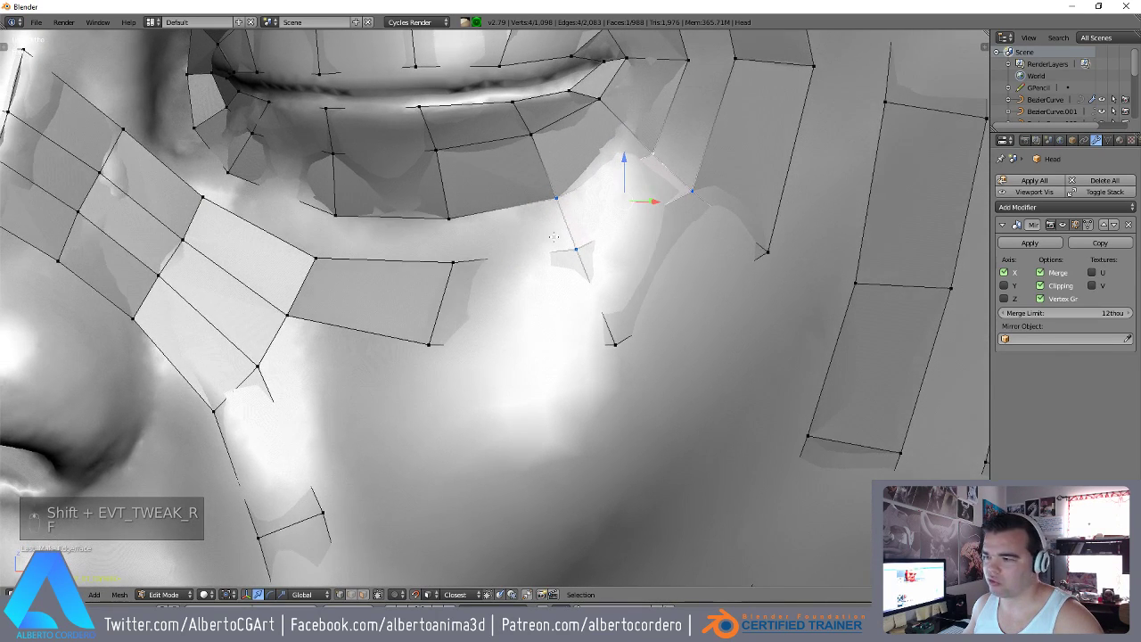
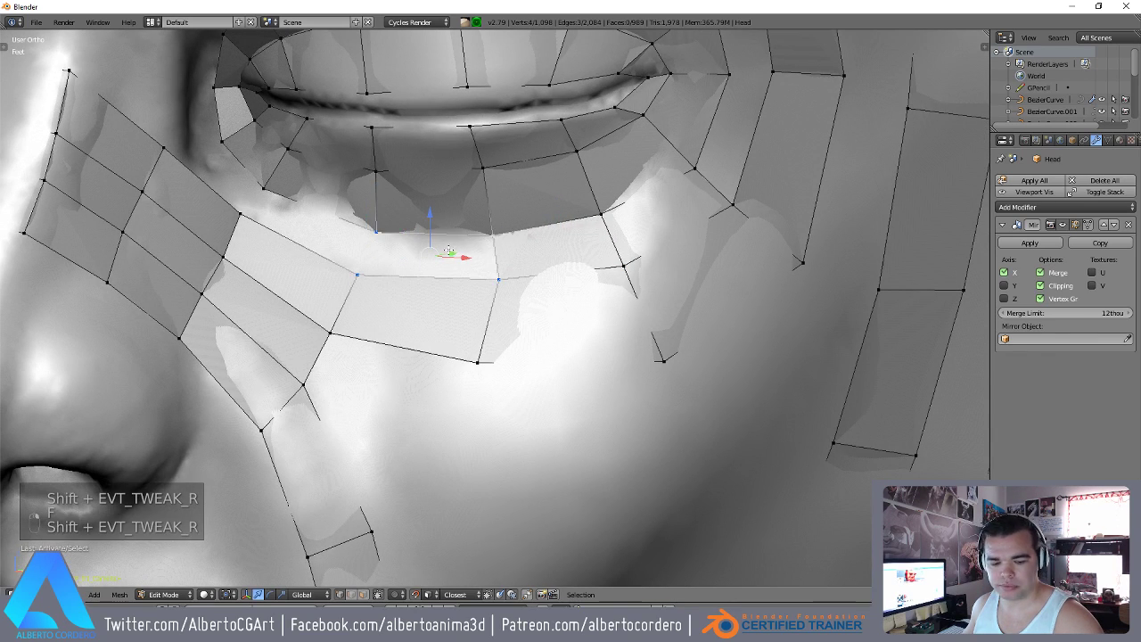
key("f")
key("g")
key("g")
key("g")
key("g")
Fill another face beneath the lower eyelid loop and nudge its vertices into place.
key("f")
key("g")
key("g")
key("g")
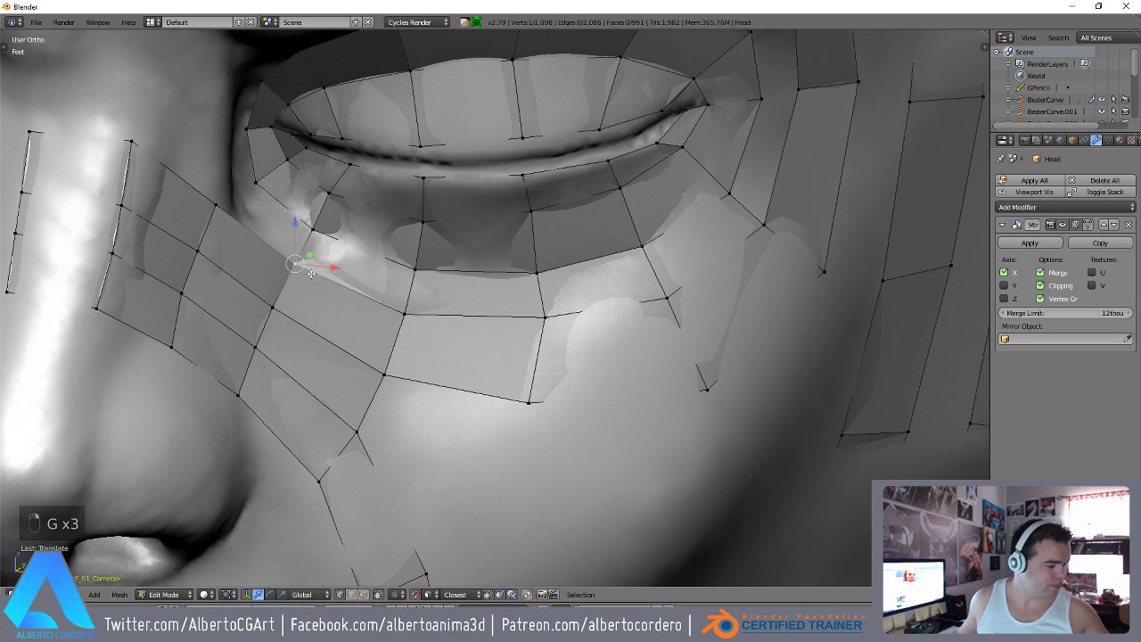
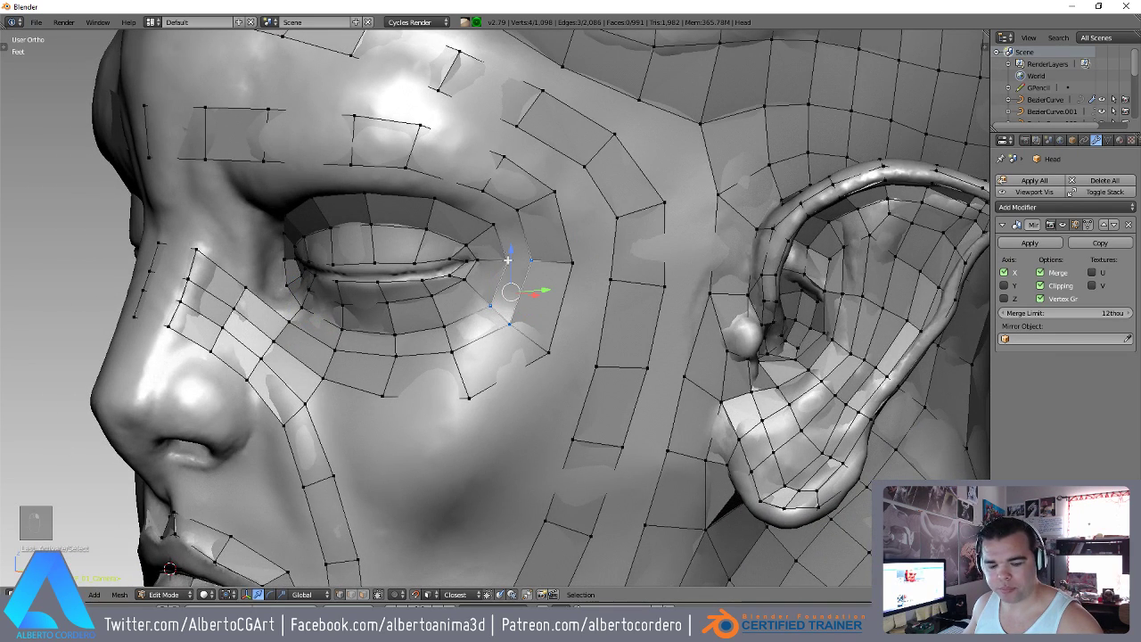
Fill two new faces at the outer eye corner of the upper eyelid.
key("f")
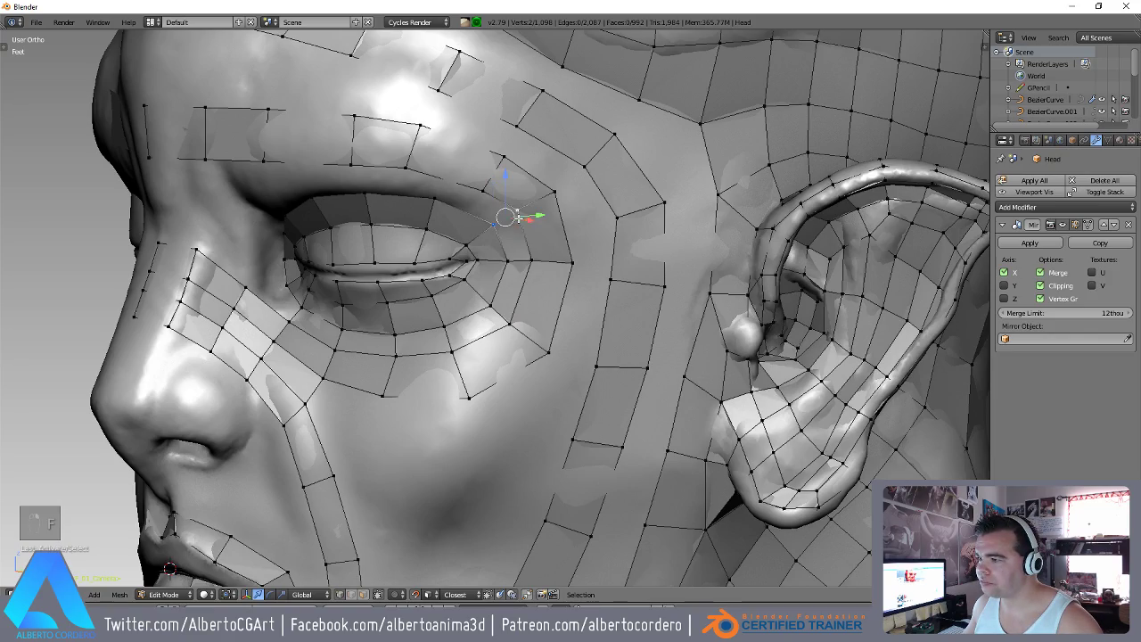
key("f")
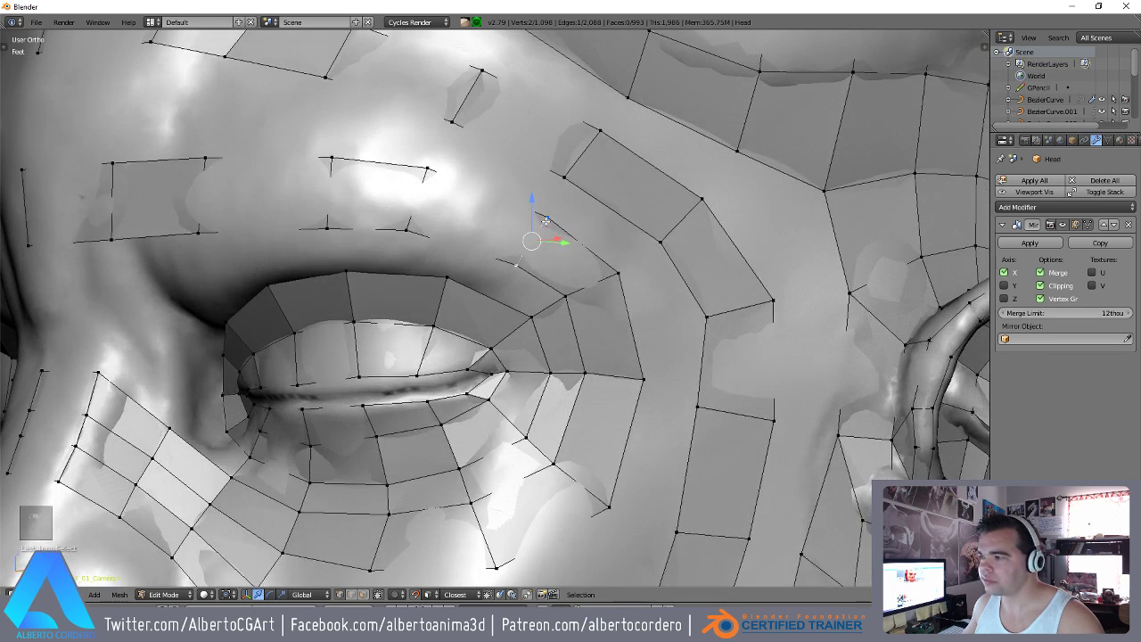
Move the eyelid-corner vertices onto the sculpt and fill a face above the outer eye corner.
key("g")
key("g")
key("g")
key("g")
key("g")
key("g")
key("g")
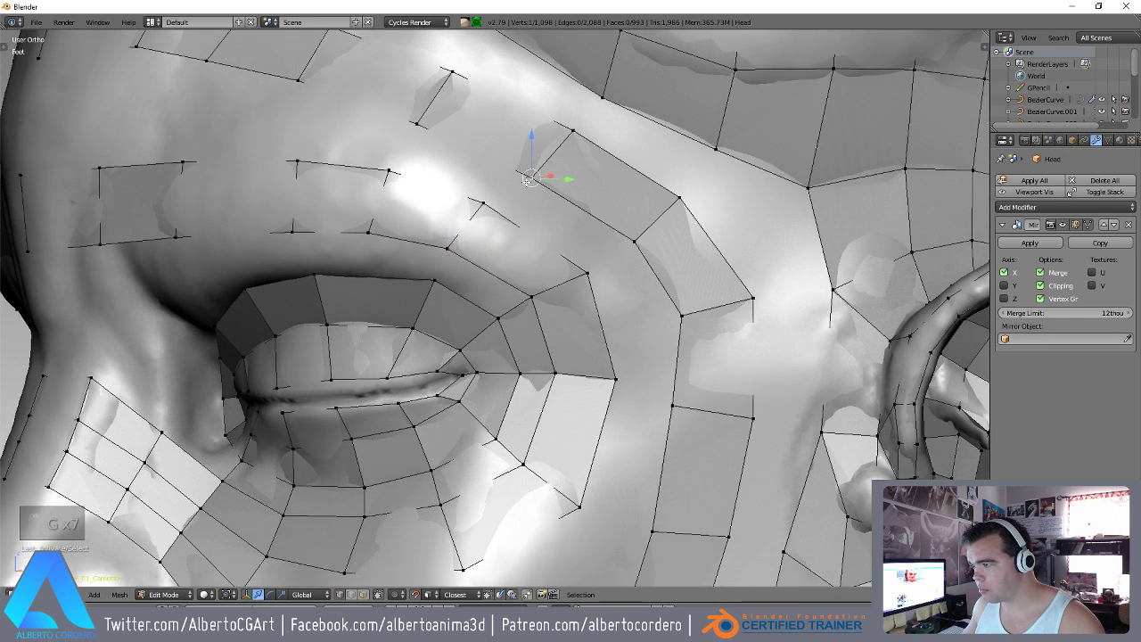
key("g")
key("g")
key("g")
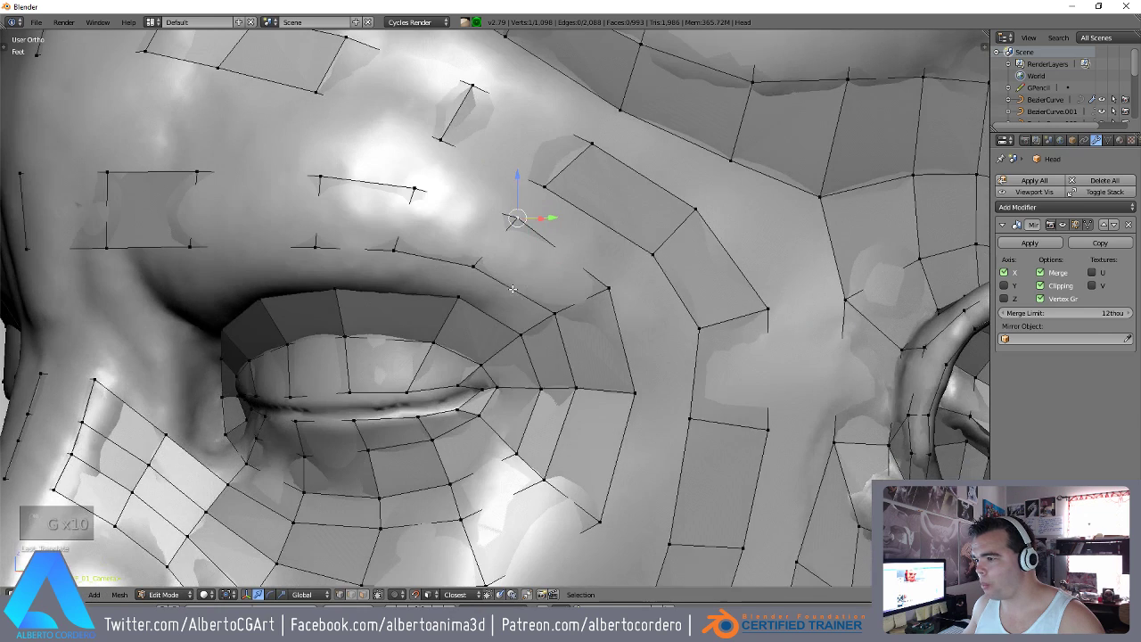
key("f")
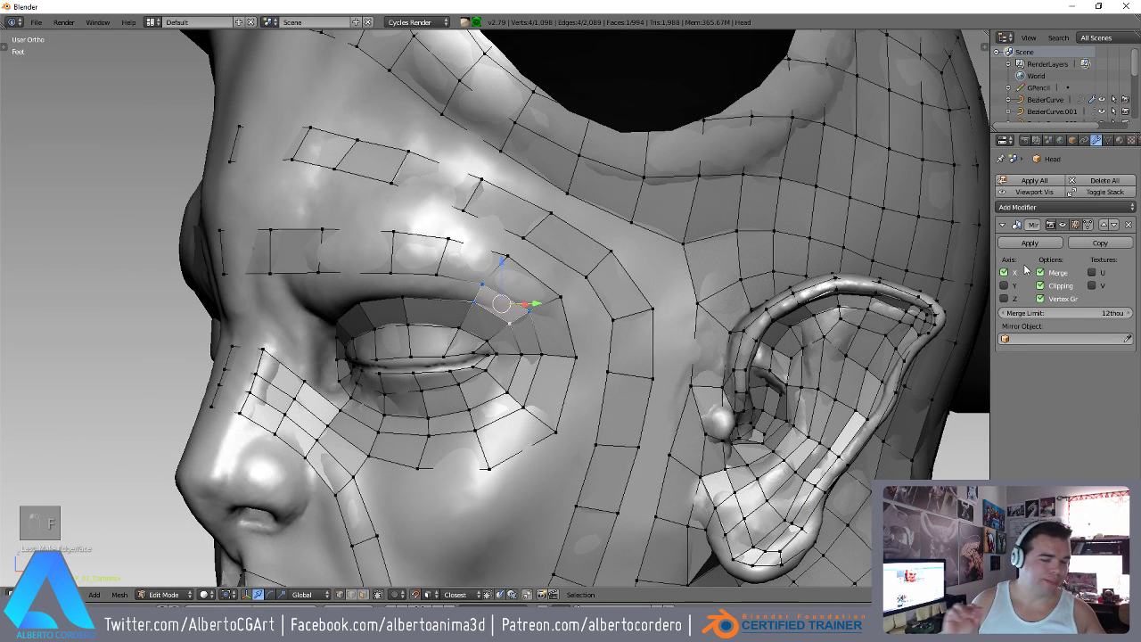
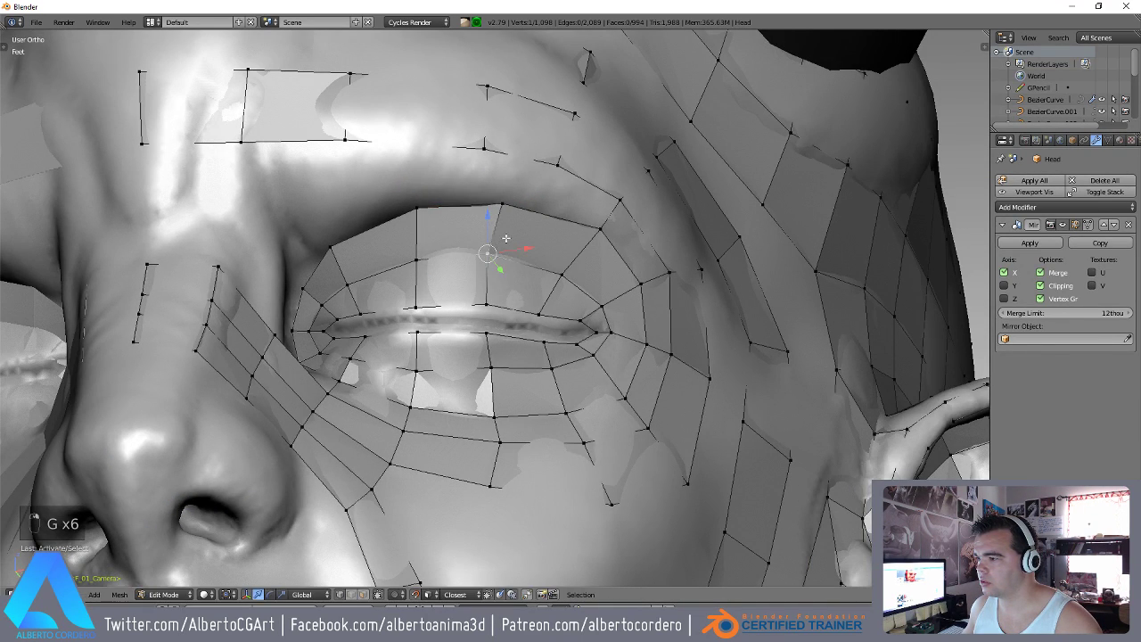
Reposition the brow vertices so the eye loops sit snug on the sculpt surface.
key("g")
key("g")
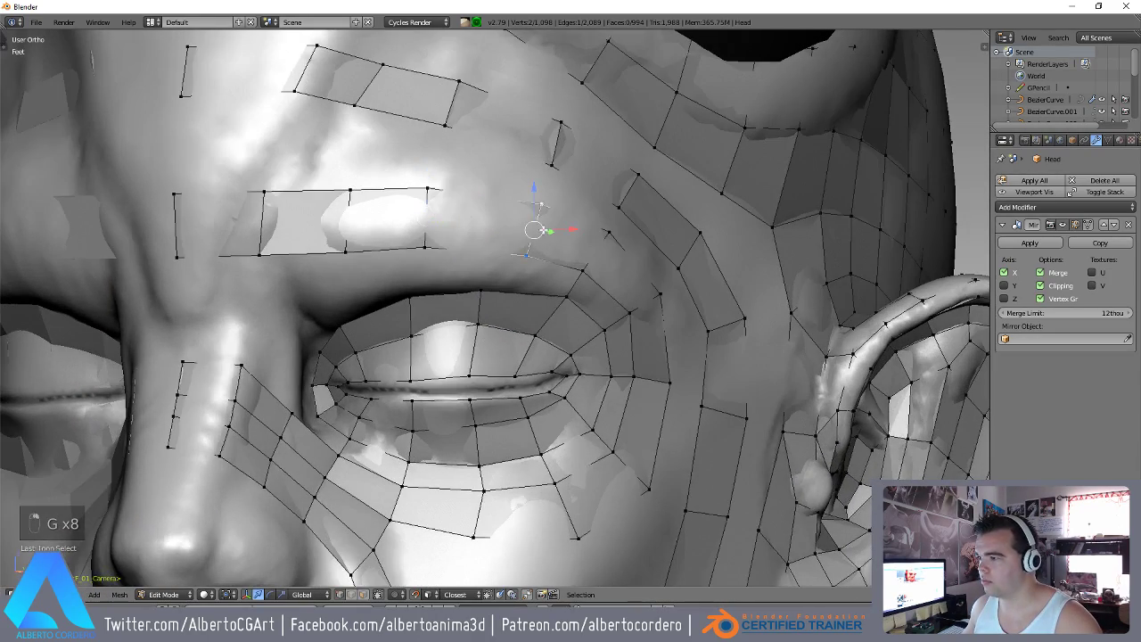
key("g")
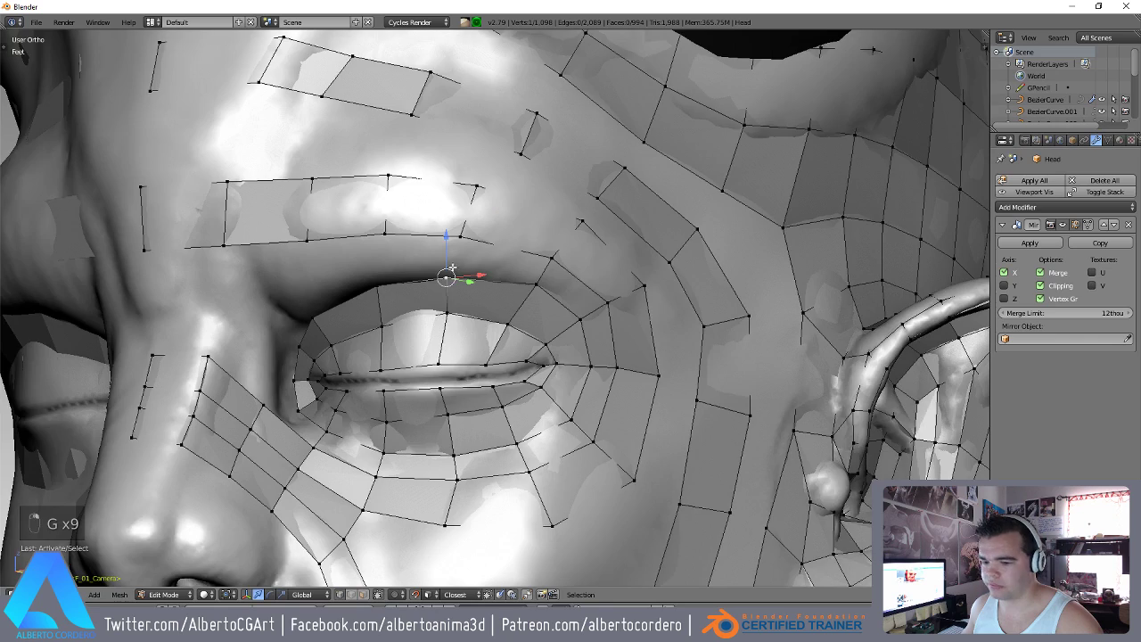
key("g")
key("g")
key("g")
key("g")
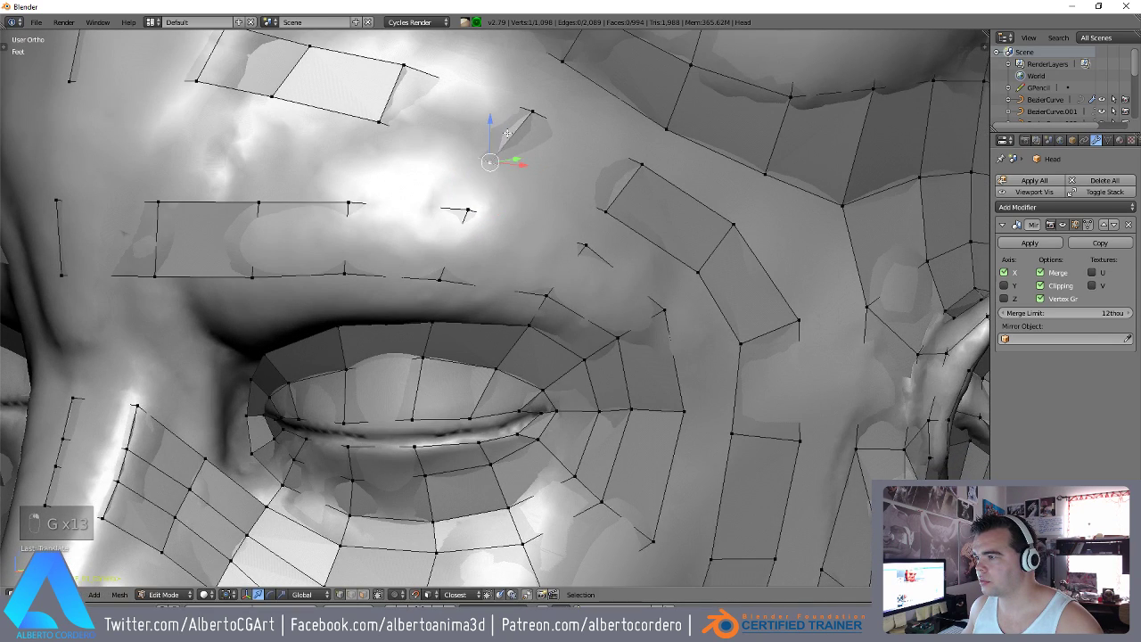
key("g")
key("g")
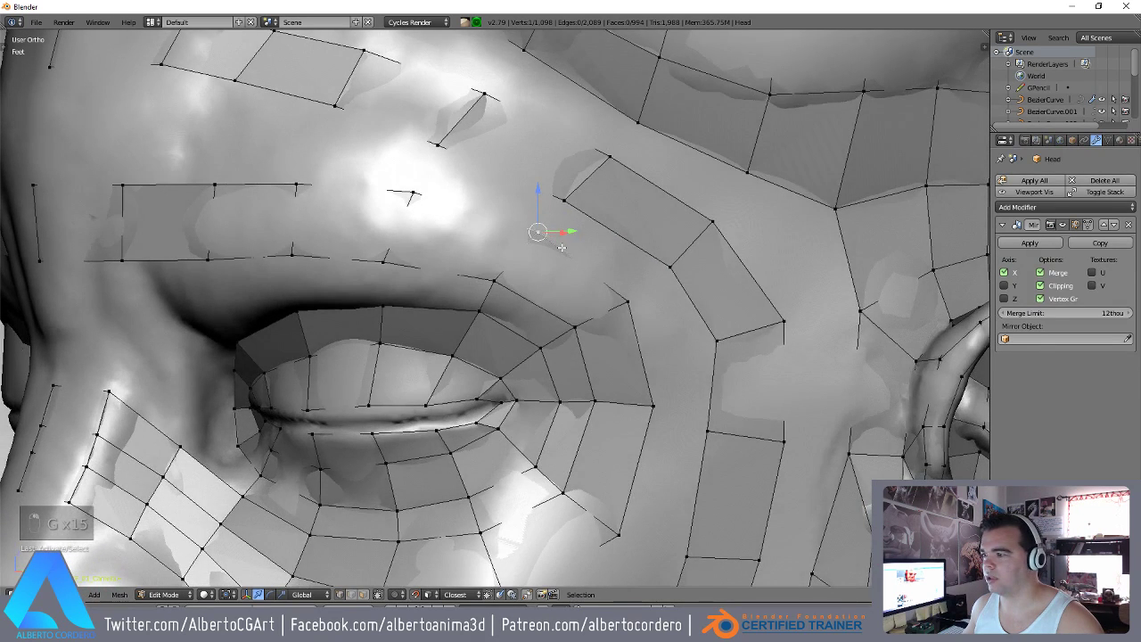
key("g")
key("g")
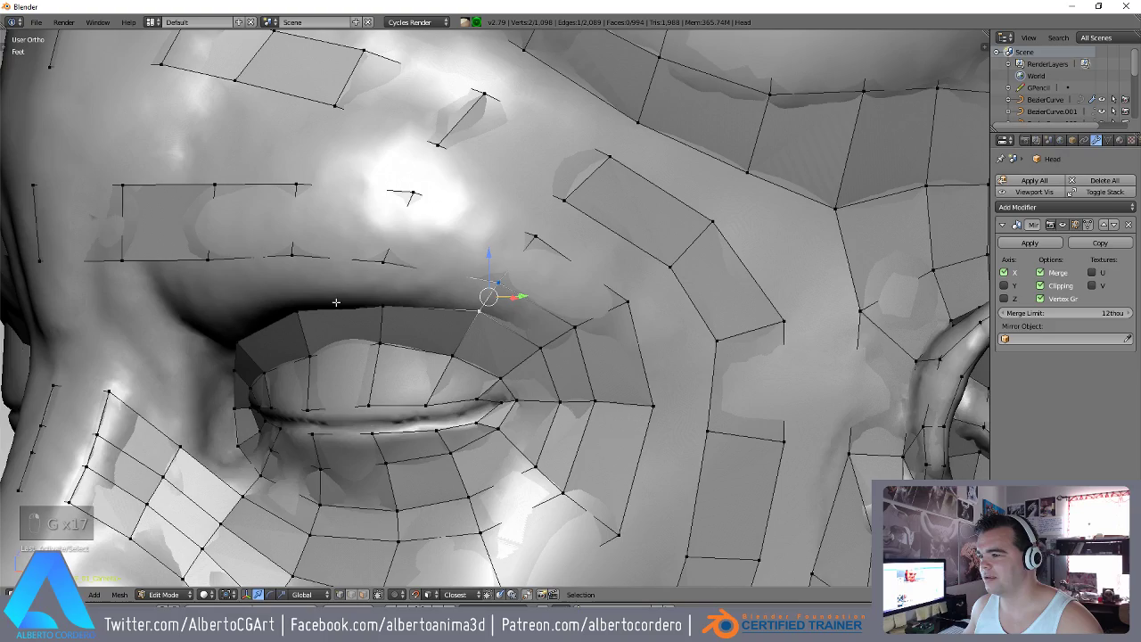
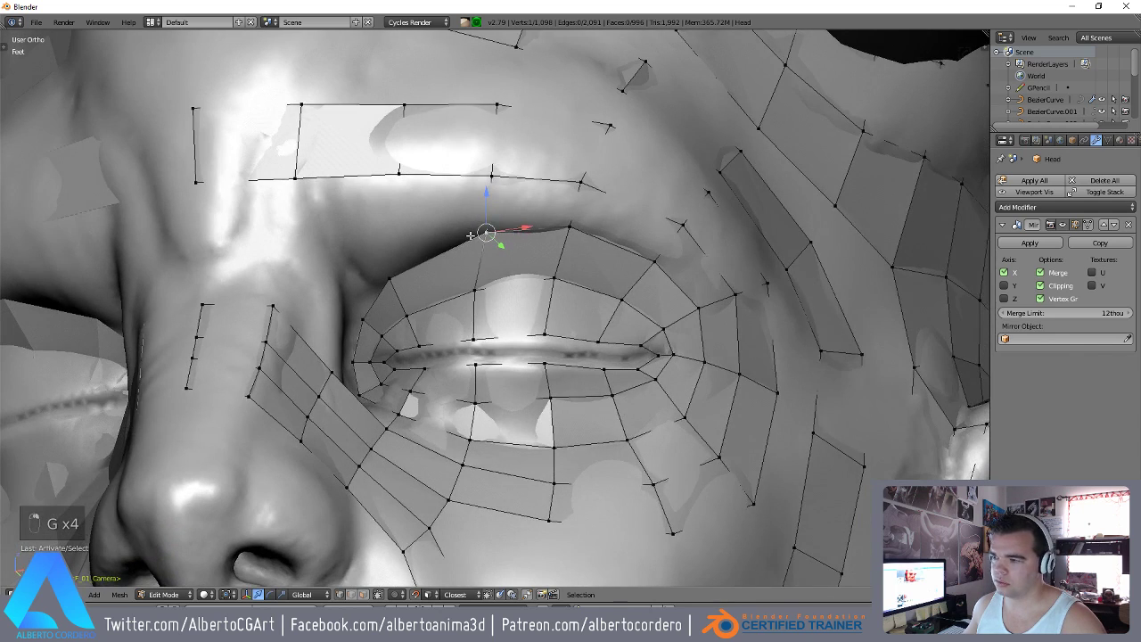
Extrude and fill new quads from the eye loops across the brow toward the nose bridge.
key("e")
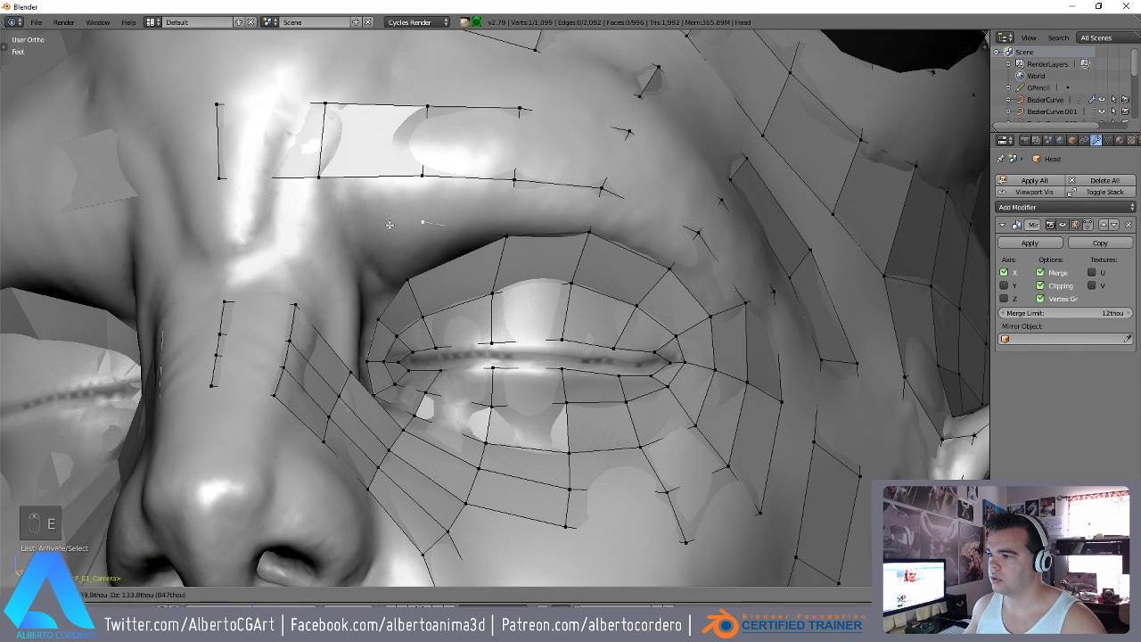
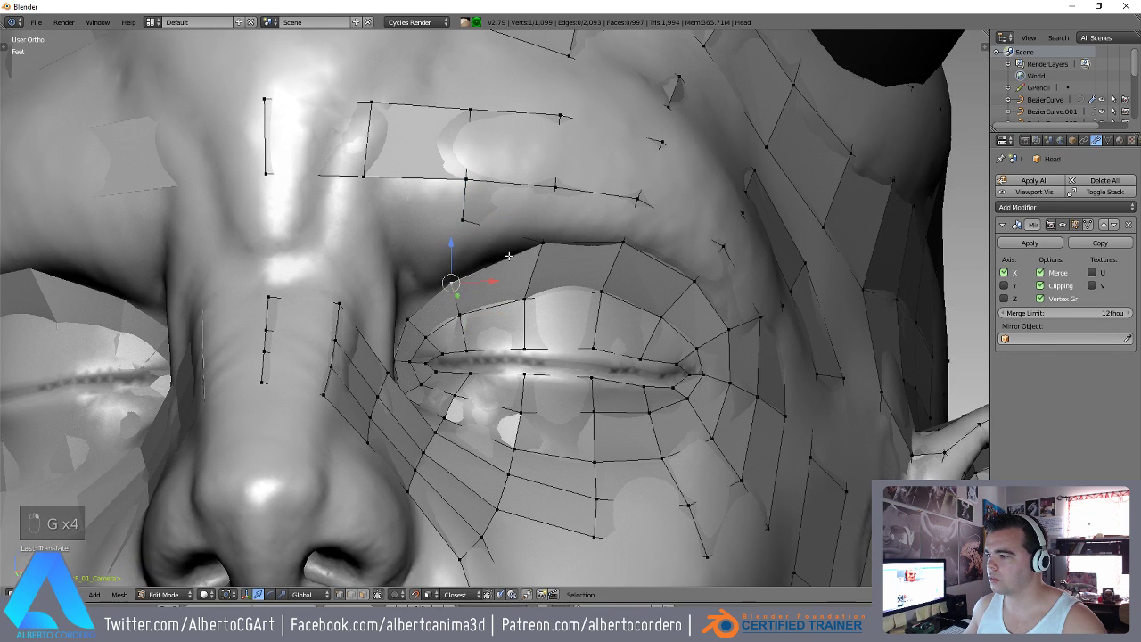
key("g")
key("f")
key("g")
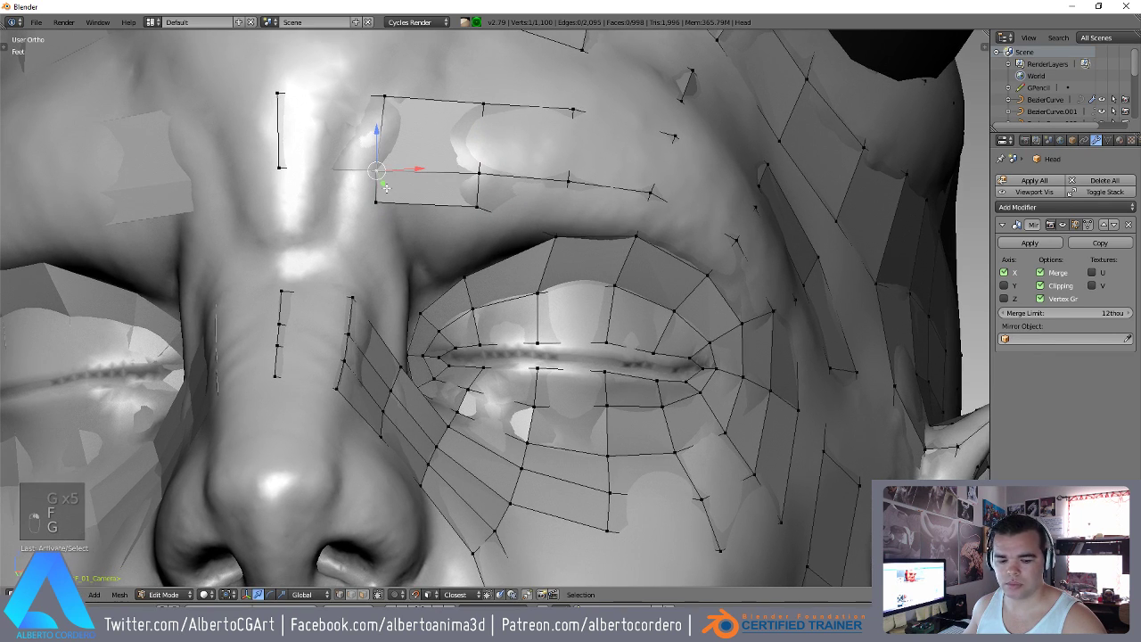
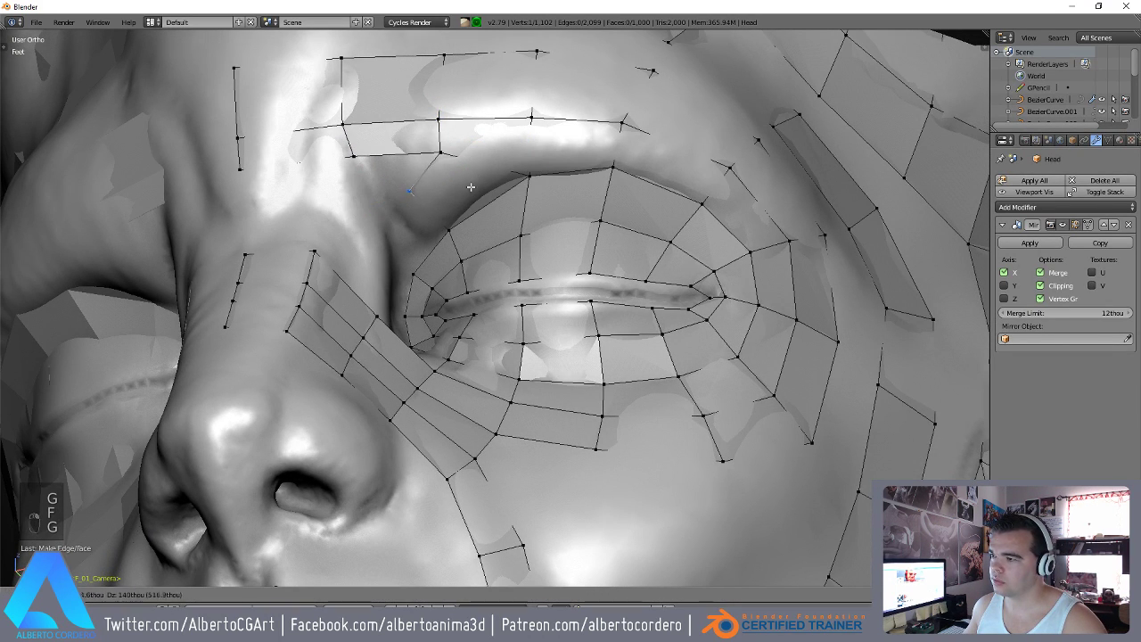
key("g")
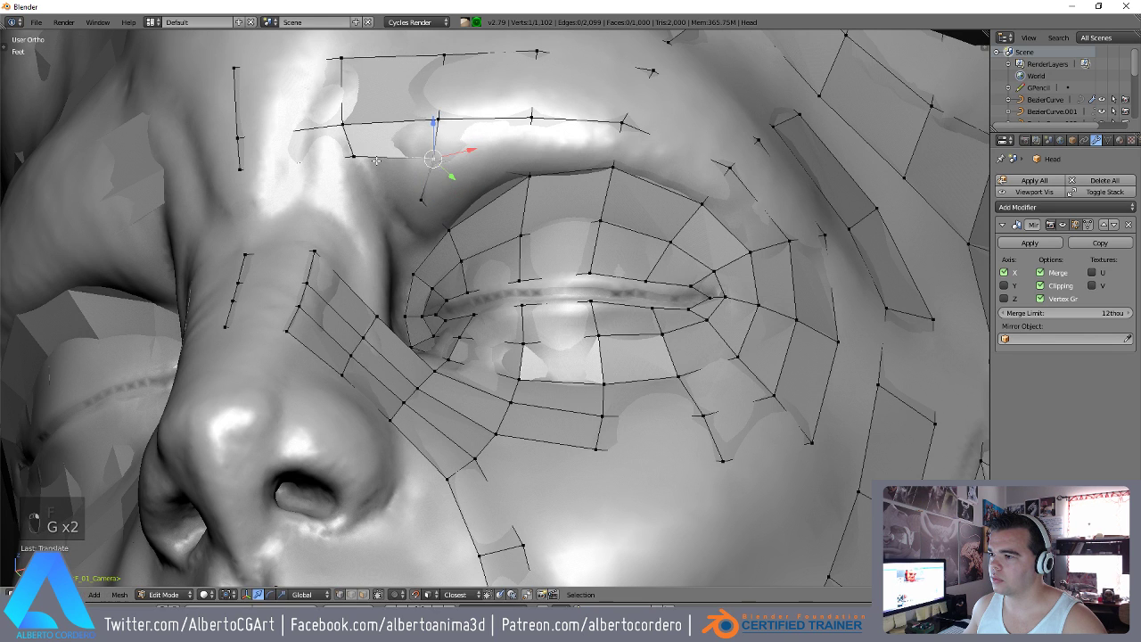
key("g")
key("f")
key("g")
key("g")
key("f")
key("g")
key("g")
Add a loop cut through the new brow patch and slide its vertices into an even grid.
key("ctrl+t")
key("z")
key("z")
key("ctrl+r")
key("g")
key("g")
key("g")
key("g")
key("g")
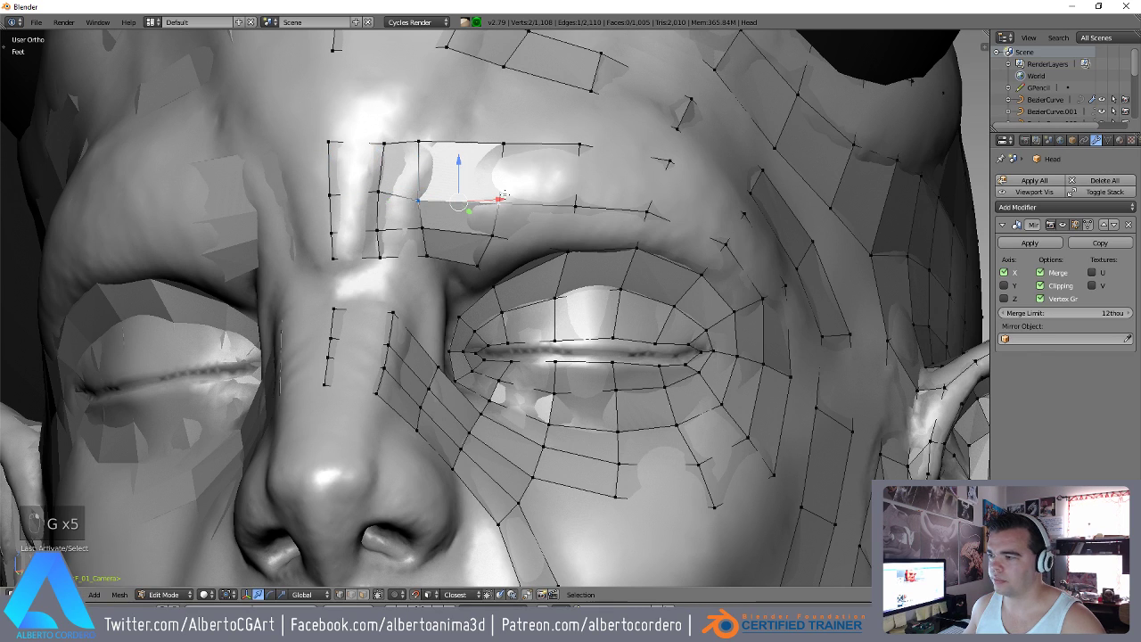
key("g")
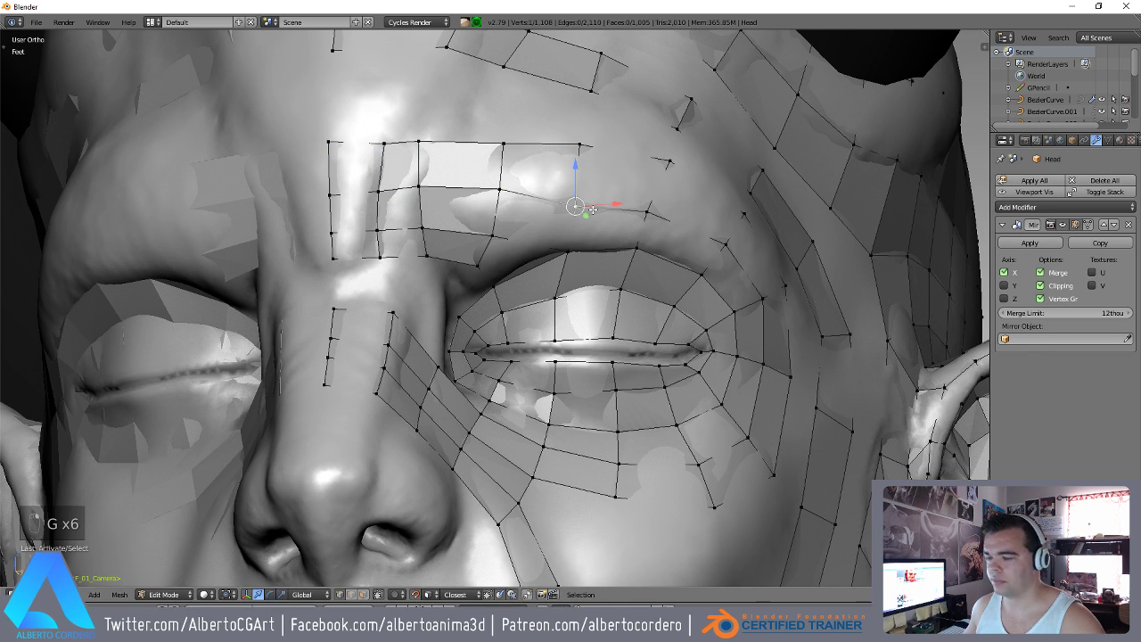
key("g")
key("g")
key("g")
key("g")
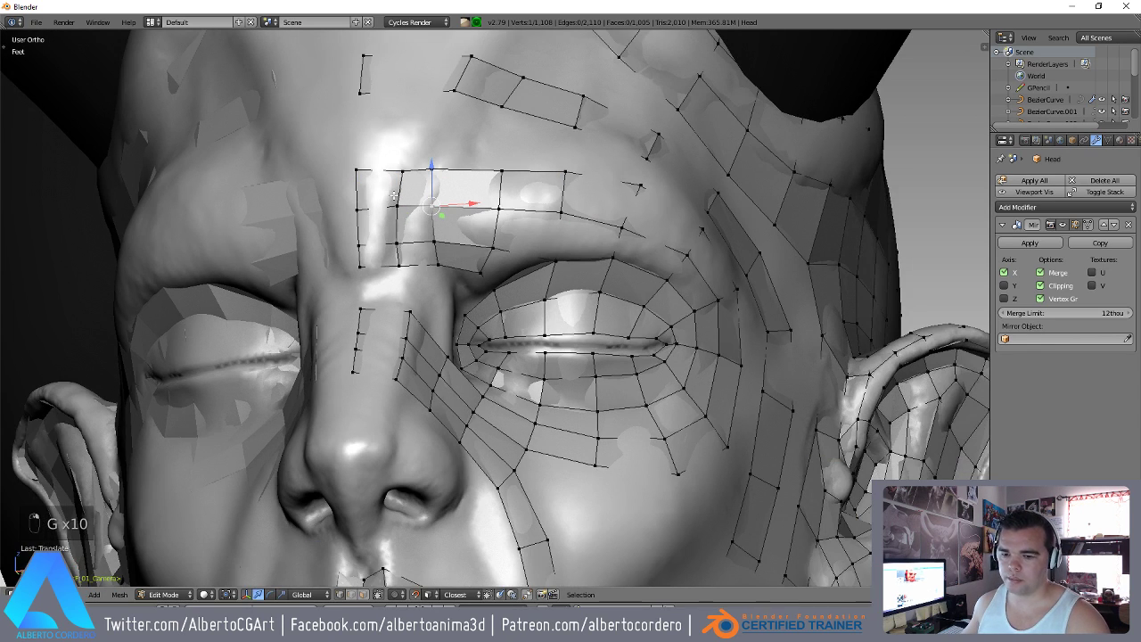
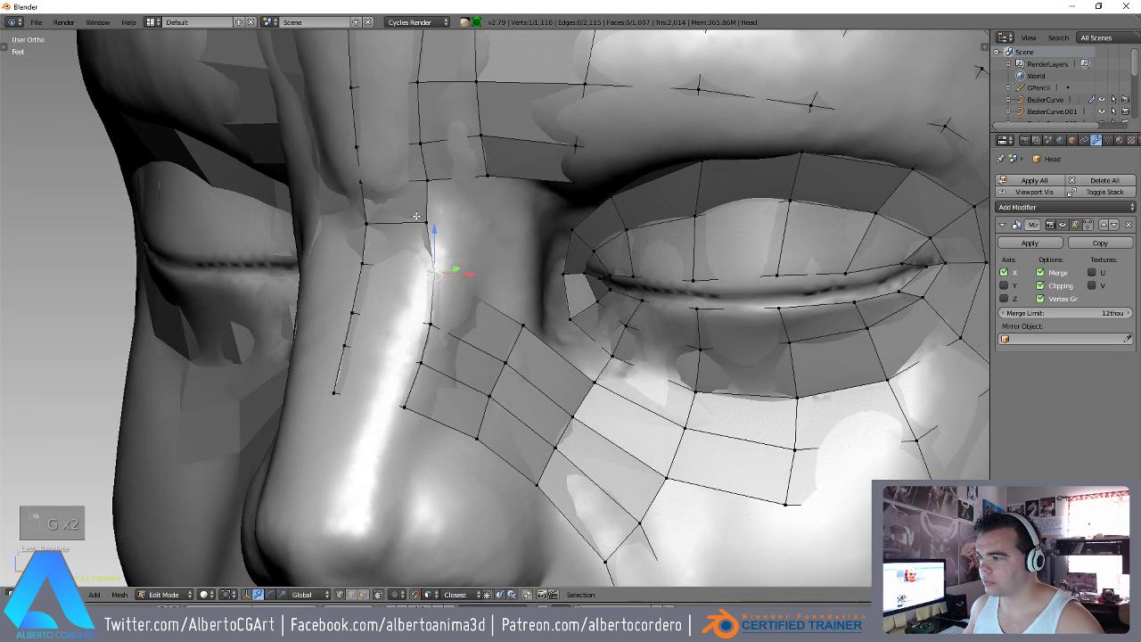
Nudge the nose-bridge vertices beside the eye loops onto the sculpt surface.
key("g")
key("g")
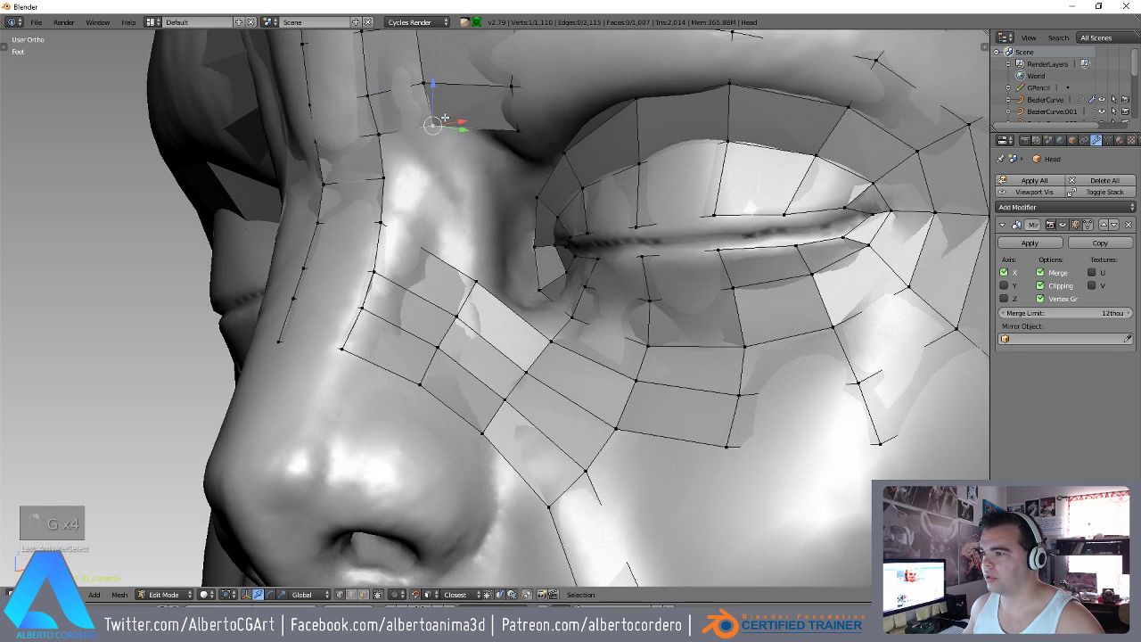
key("g")
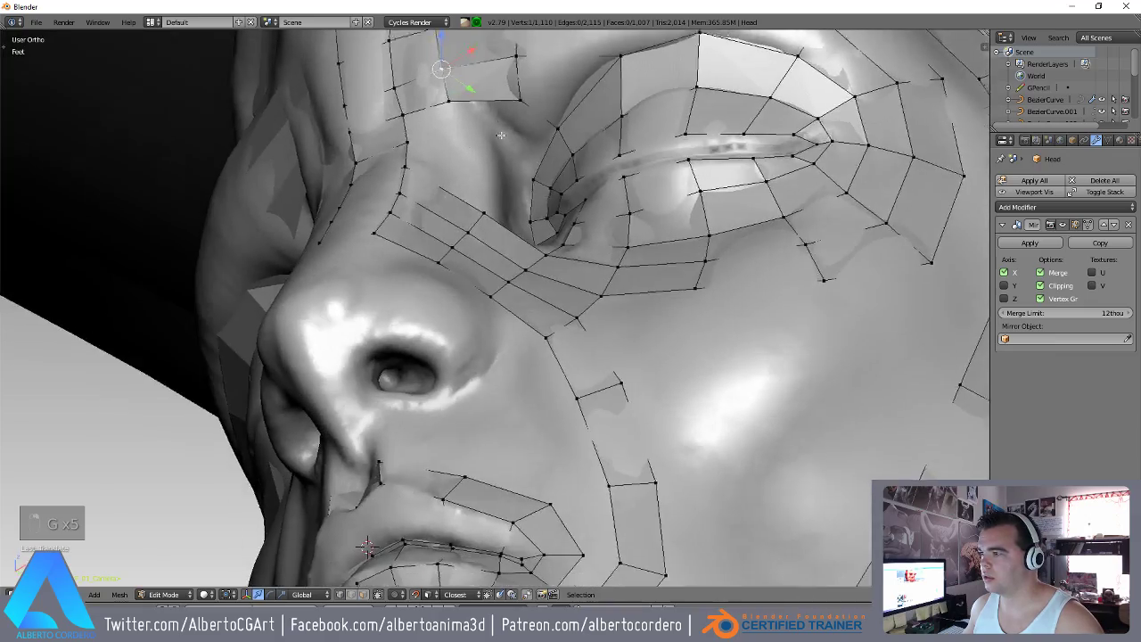
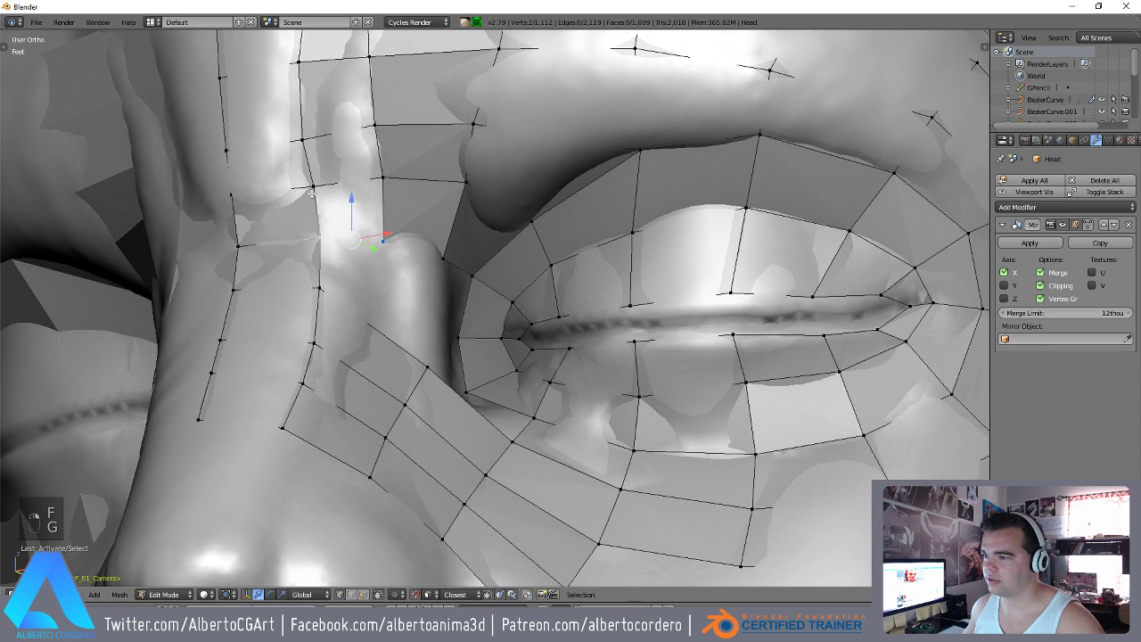
Fill a face at the inner eye corner and settle its vertices on the surface.
key("f")
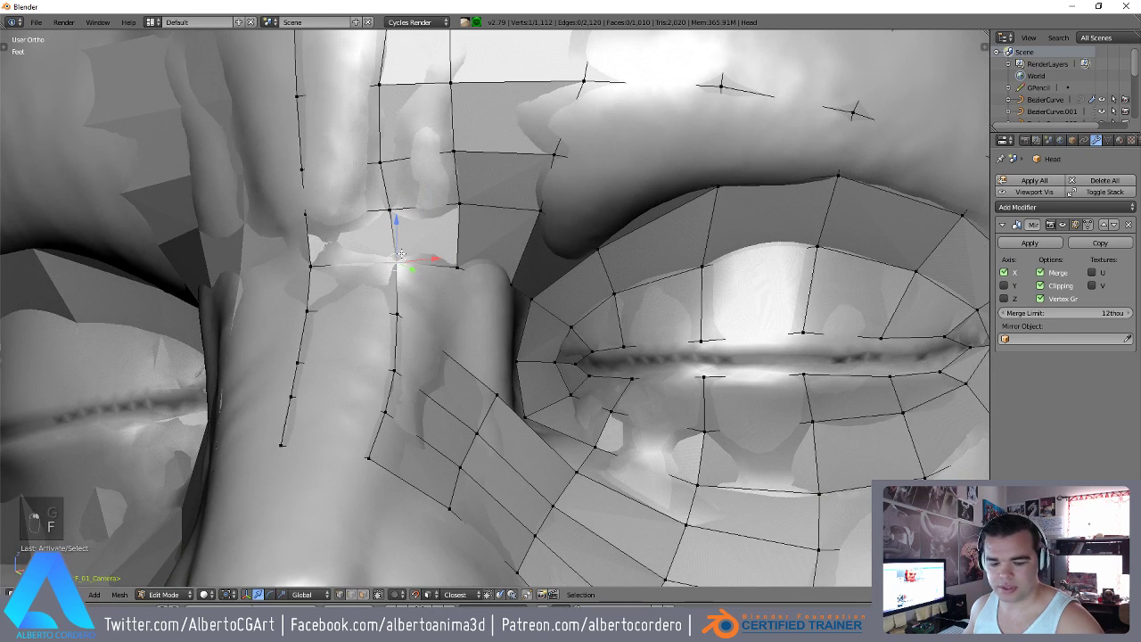
key("g")
key("g")
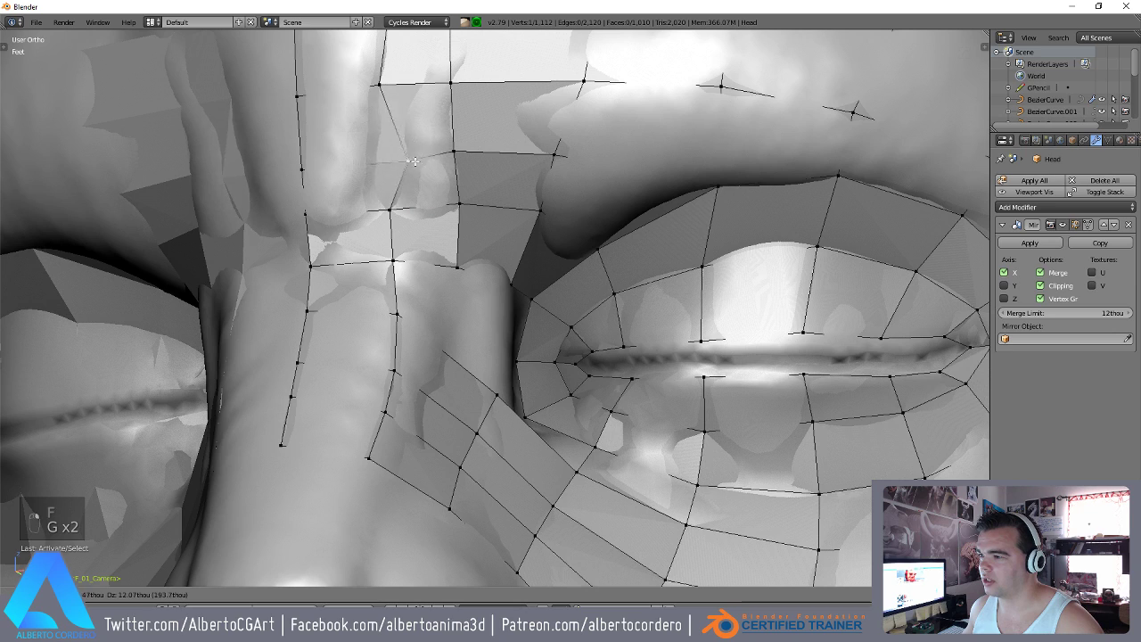
key("g")
key("g")
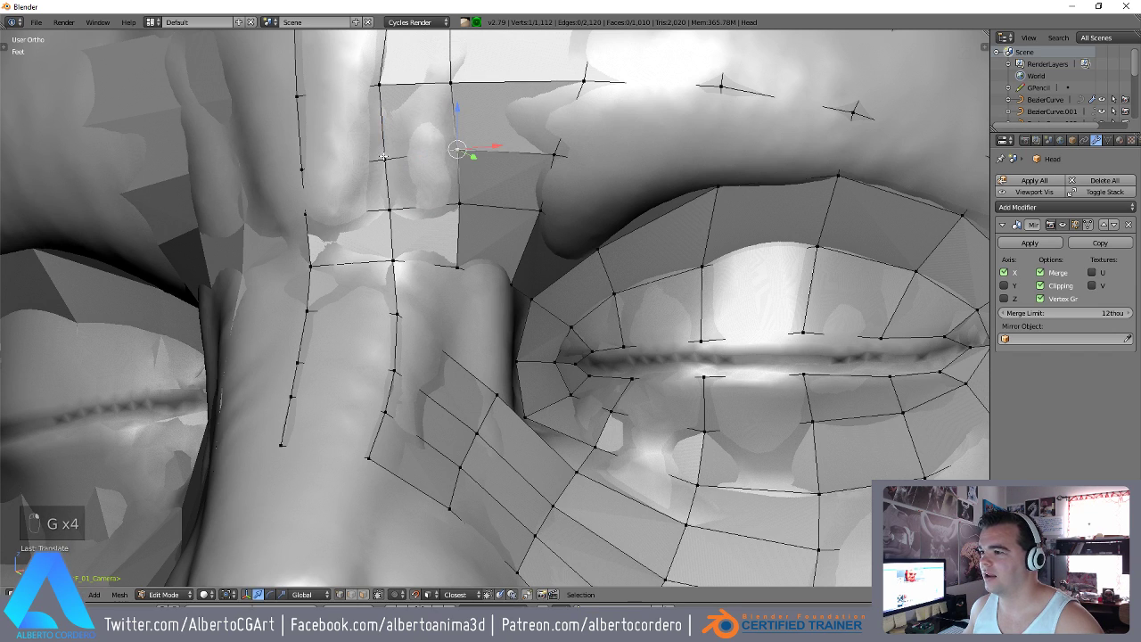
key("g")
key("g")
key("g")
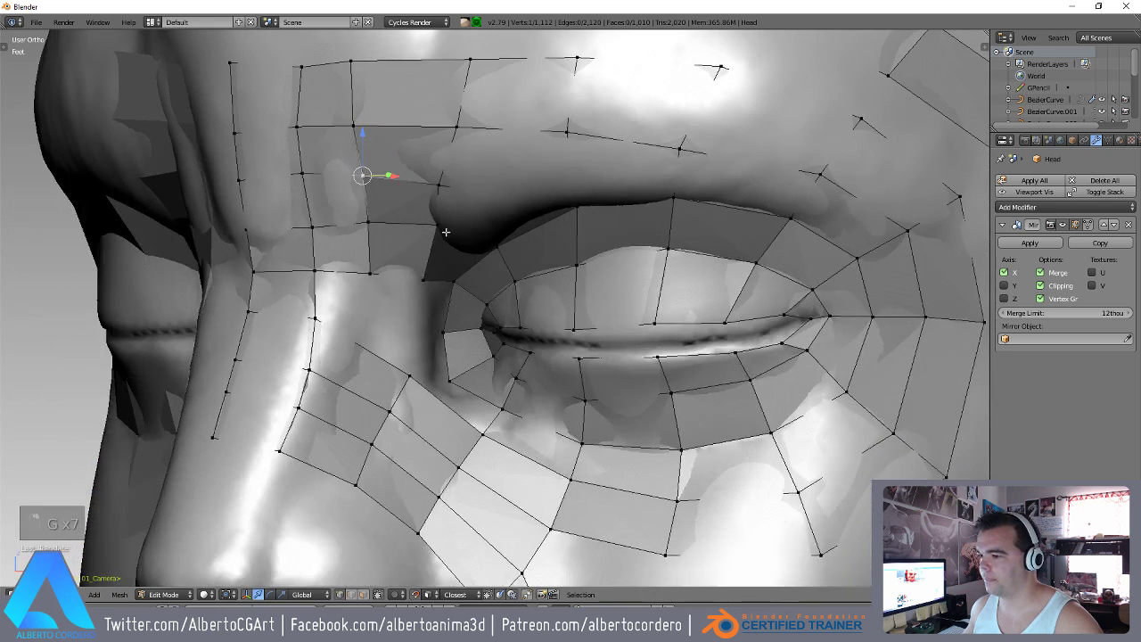
Add a loop cut beside the nose and space its vertices evenly down toward the cheek.
key("ctrl+r")
key("g")
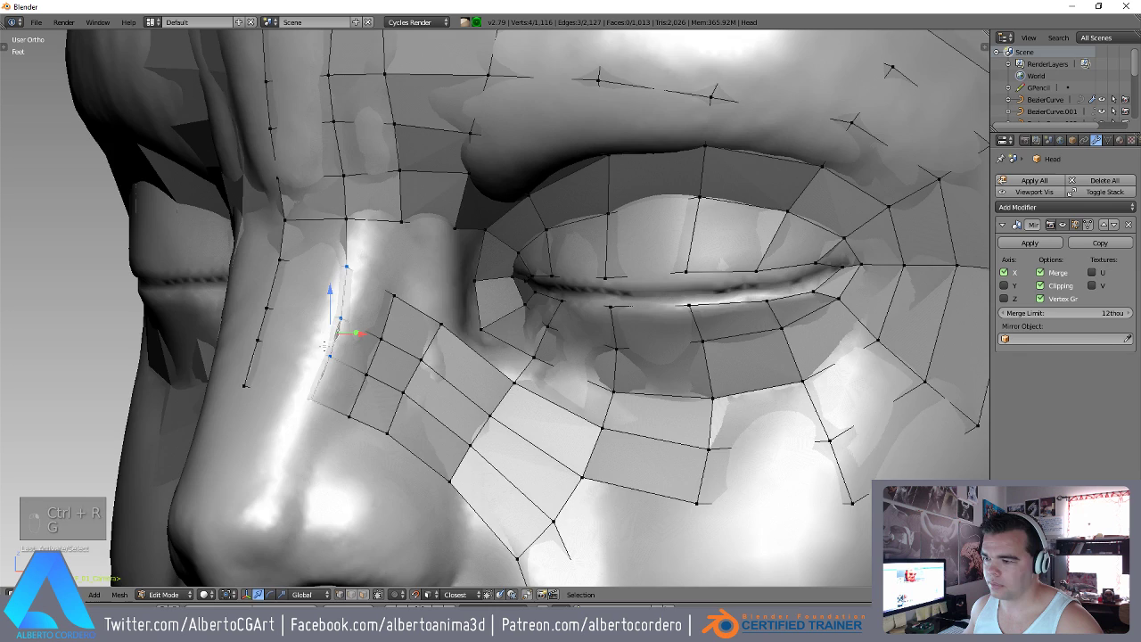
key("g")
key("g")
key("g")
key("g")
key("g")
key("g")
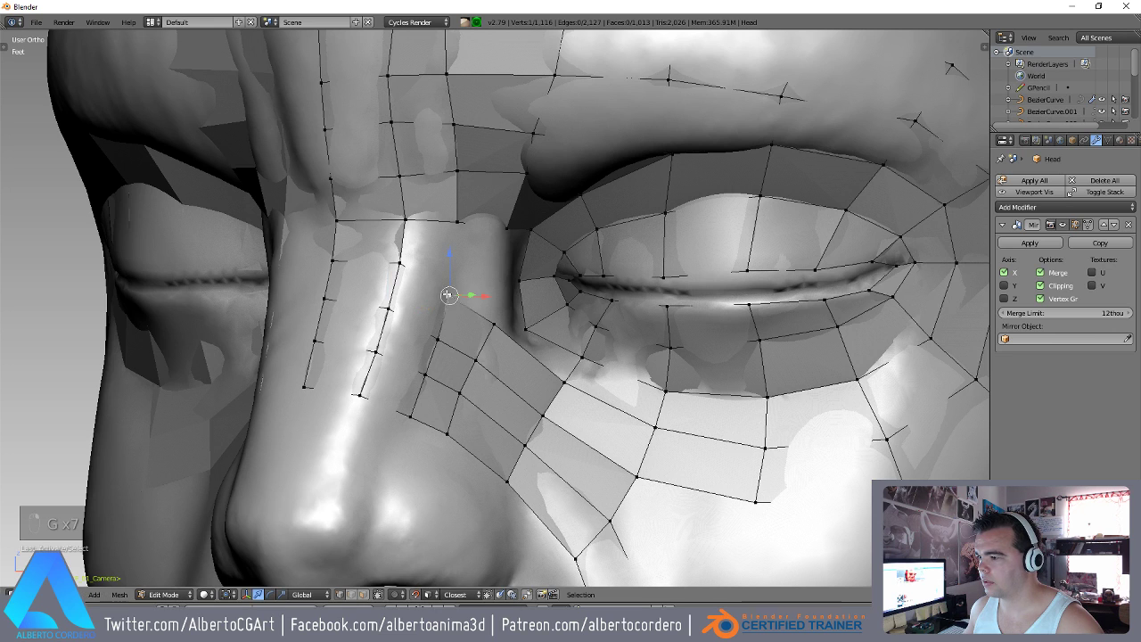
Fill the remaining faces linking the inner eye corner to the cheek strips.
key("f")
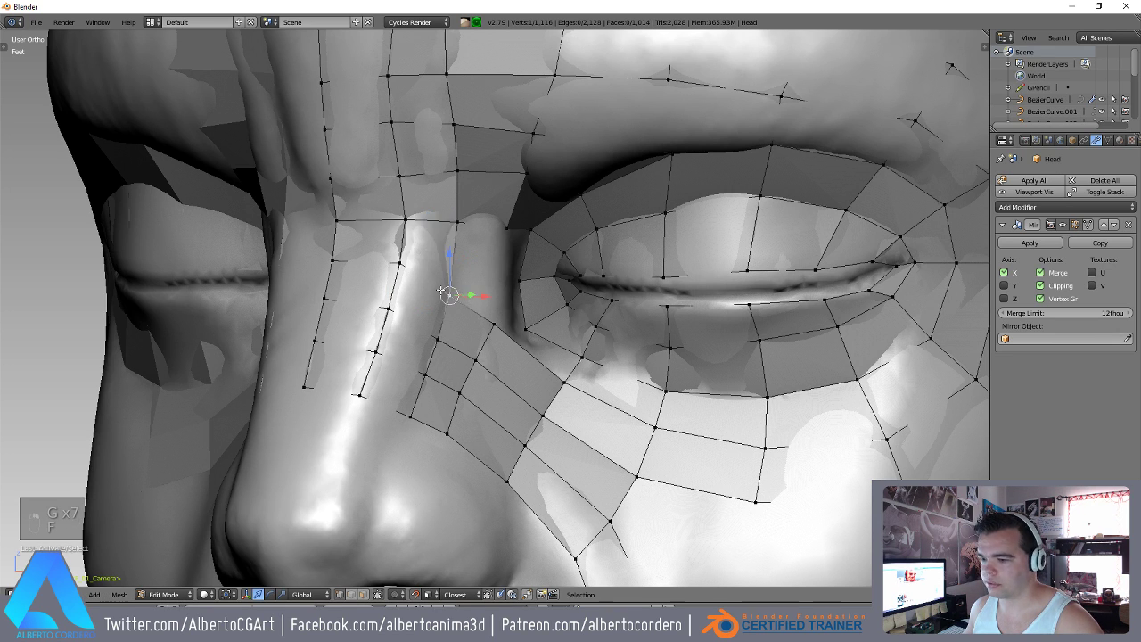
key("g")
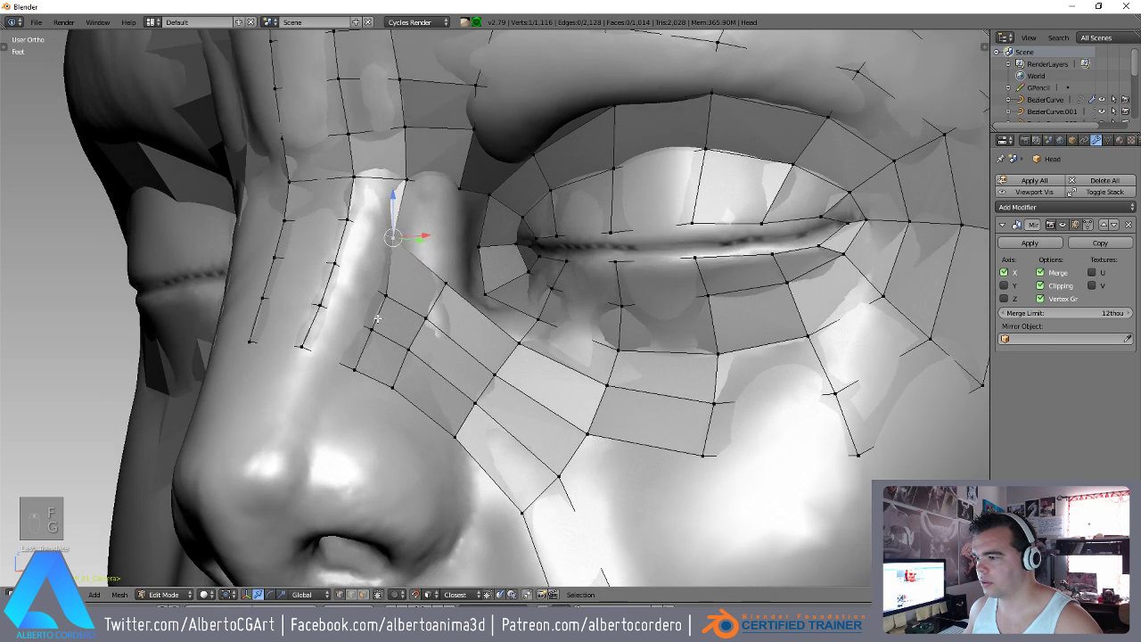
key("g")
key("g")
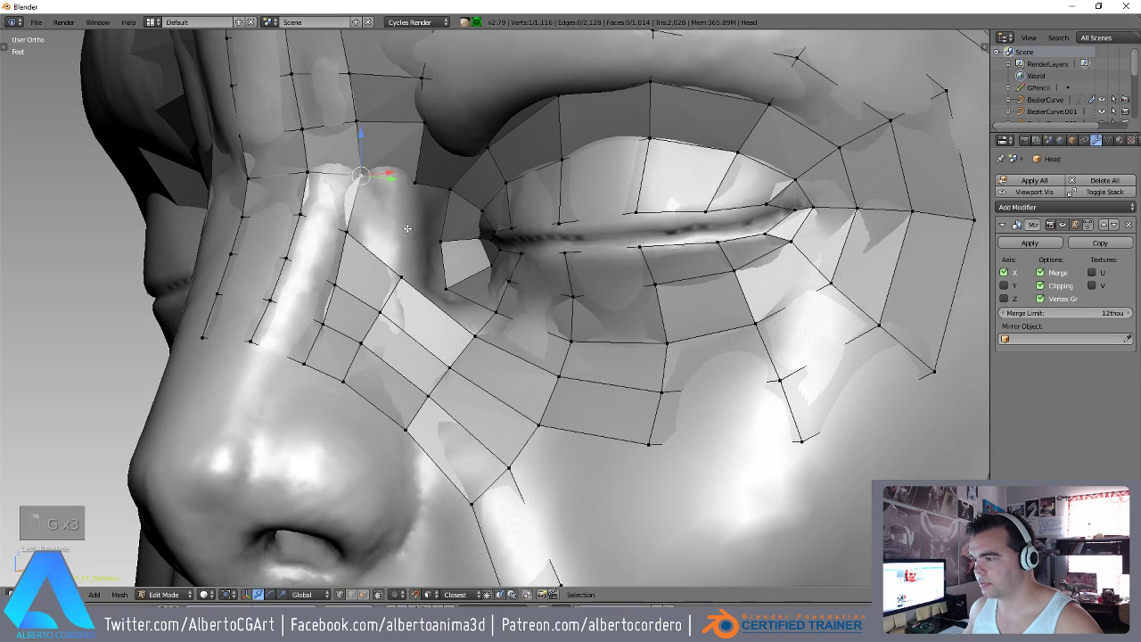
key("g")
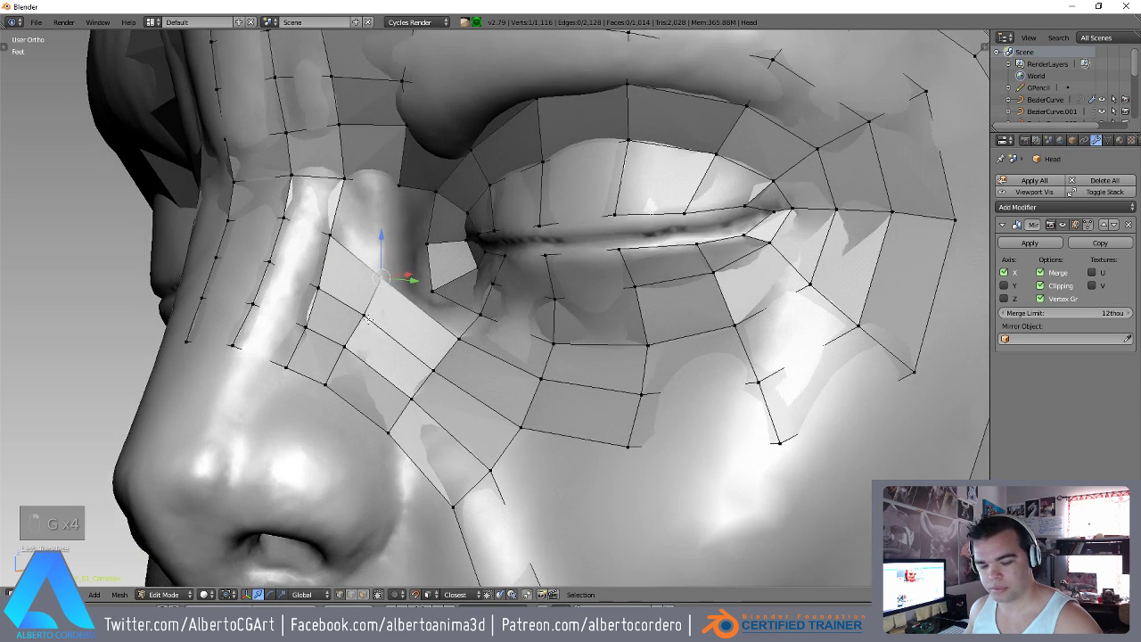
key("g")
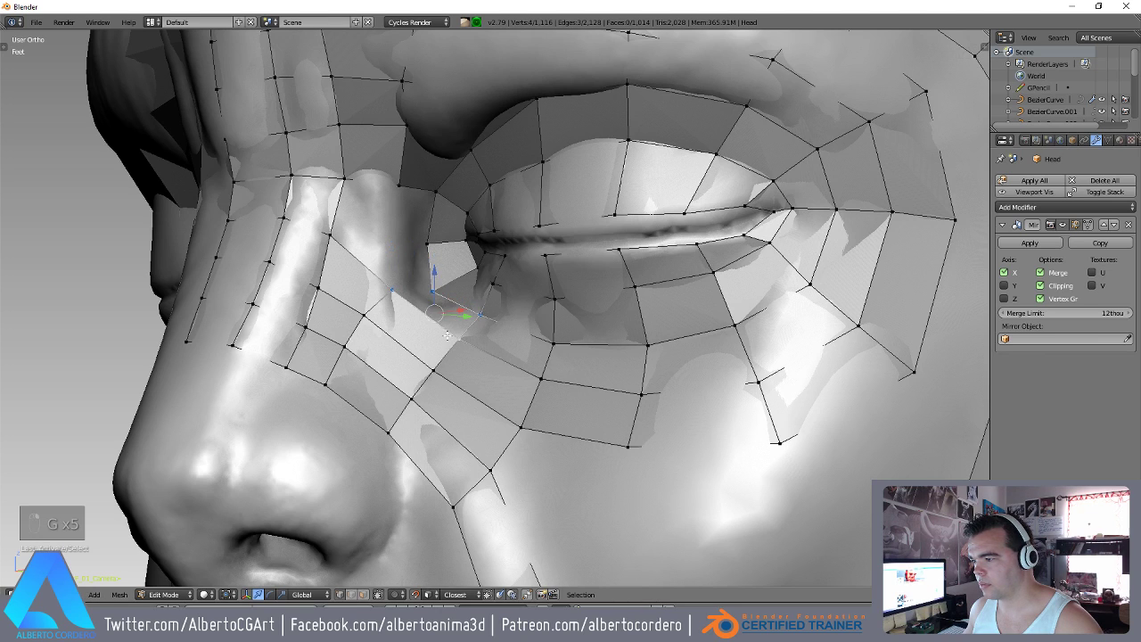
key("f")
key("g")
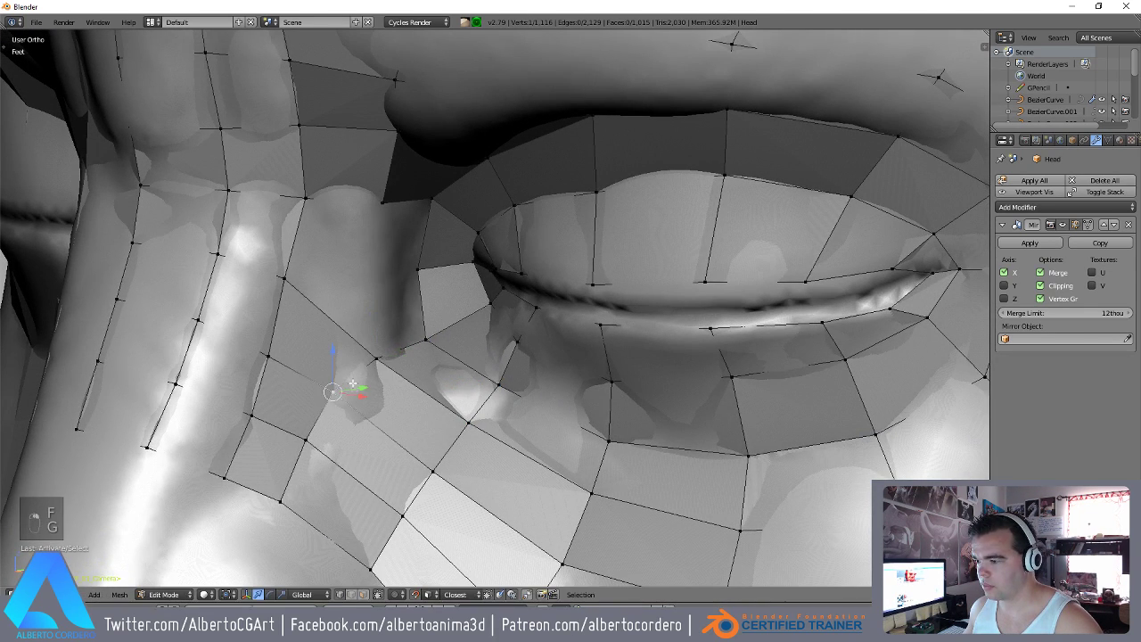
Adjust the vertex grid around the inner eye corner to follow the nose side.
key("g")
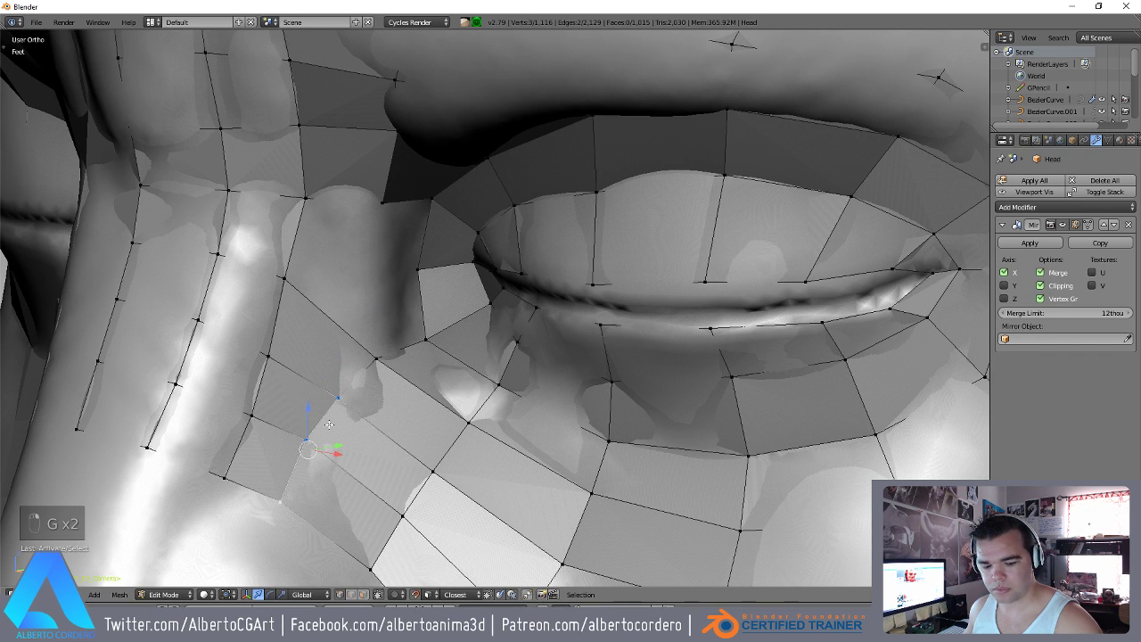
key("g")
key("g")
key("g")
key("g")
key("g")
key("g")
key("g")
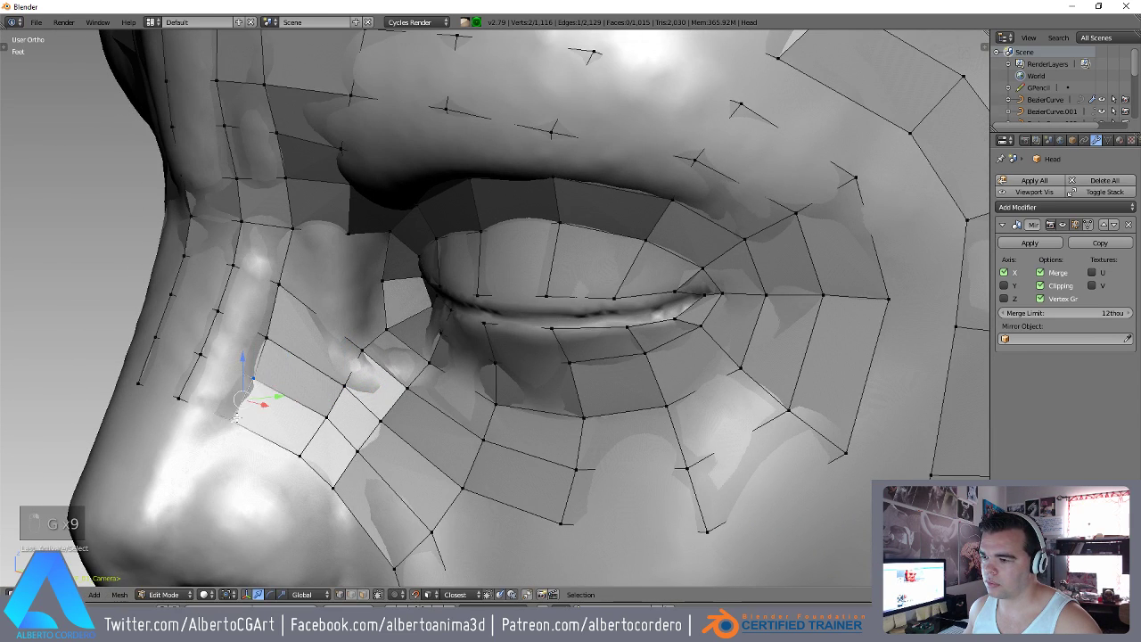
key("g")
key("g")
key("g")
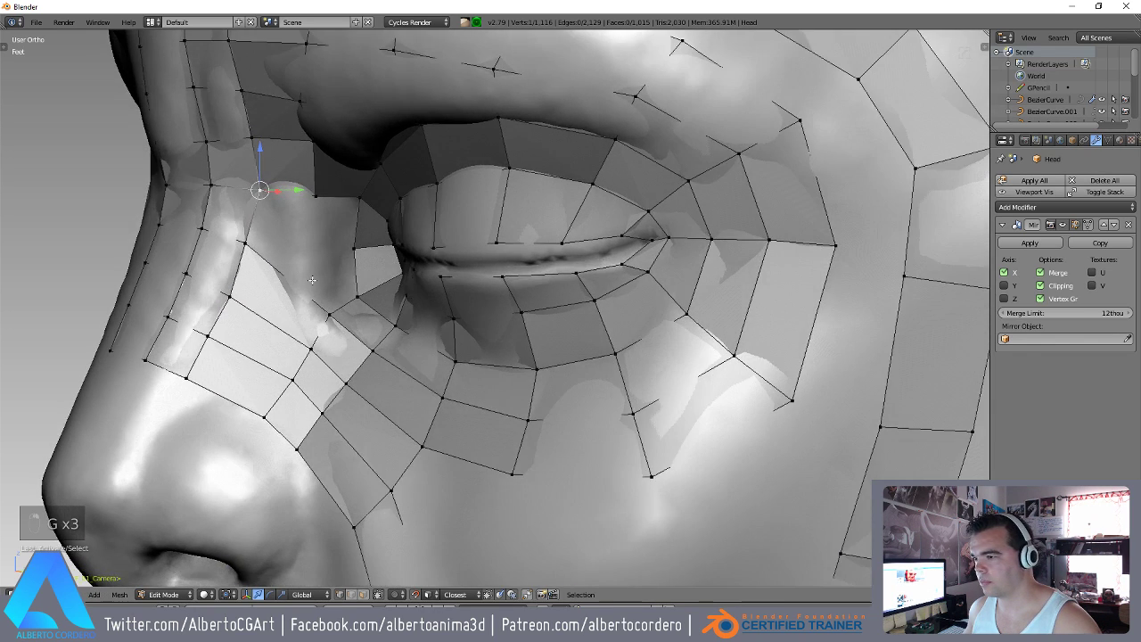
key("g")
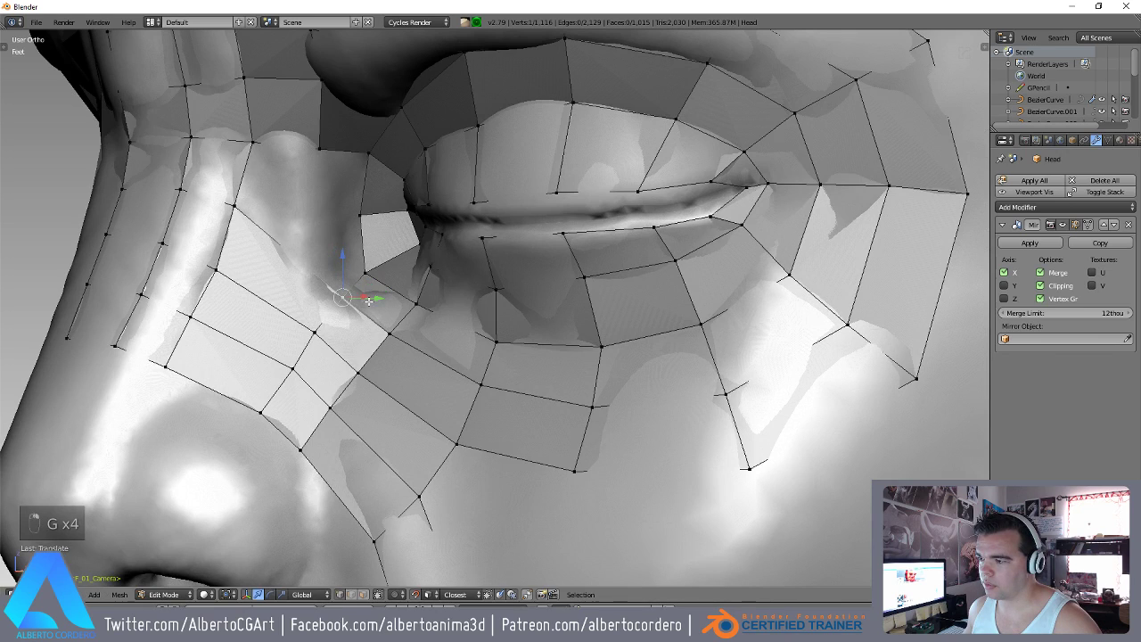
Loop-cut and fill new faces below the inner eye corner, closing the gap beside the nose.
key("ctrl+r")
key("g")
key("g")
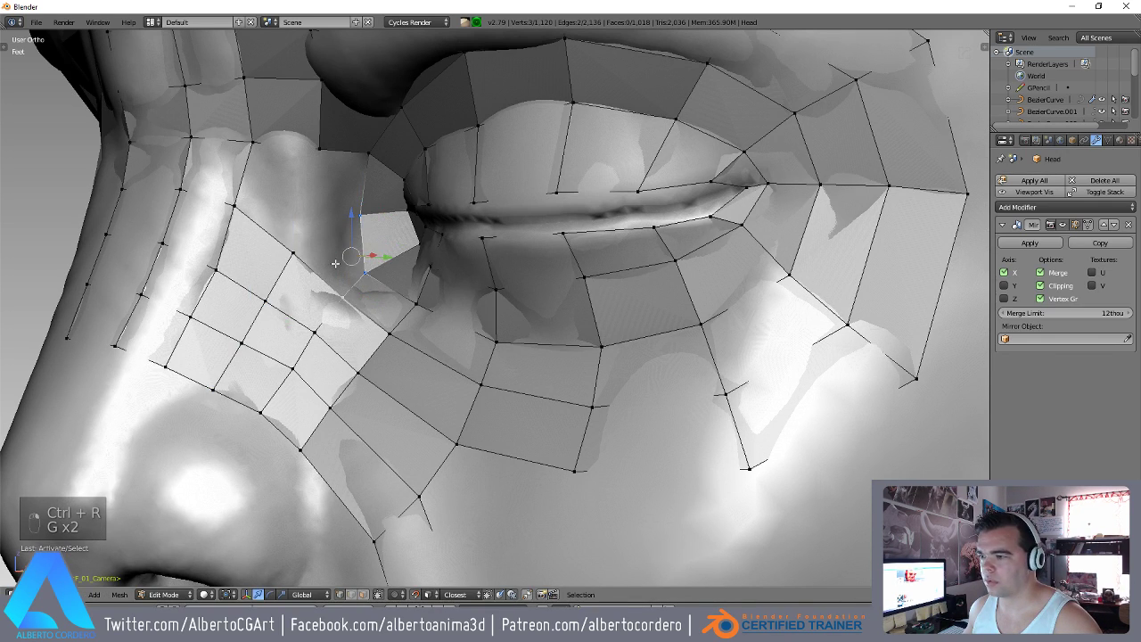
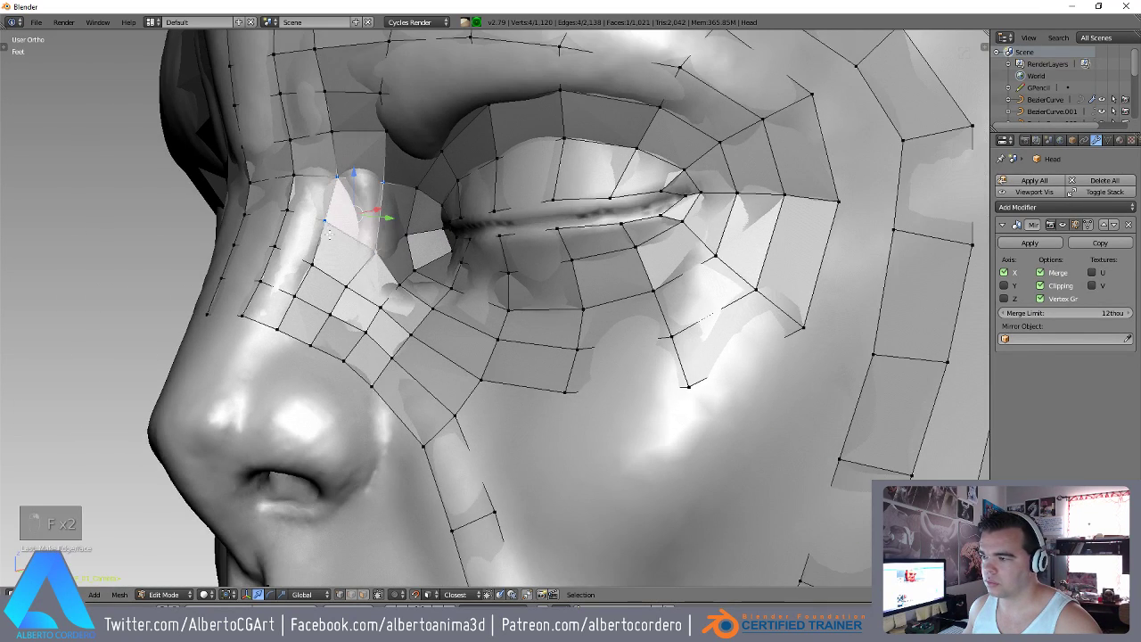
key("g")
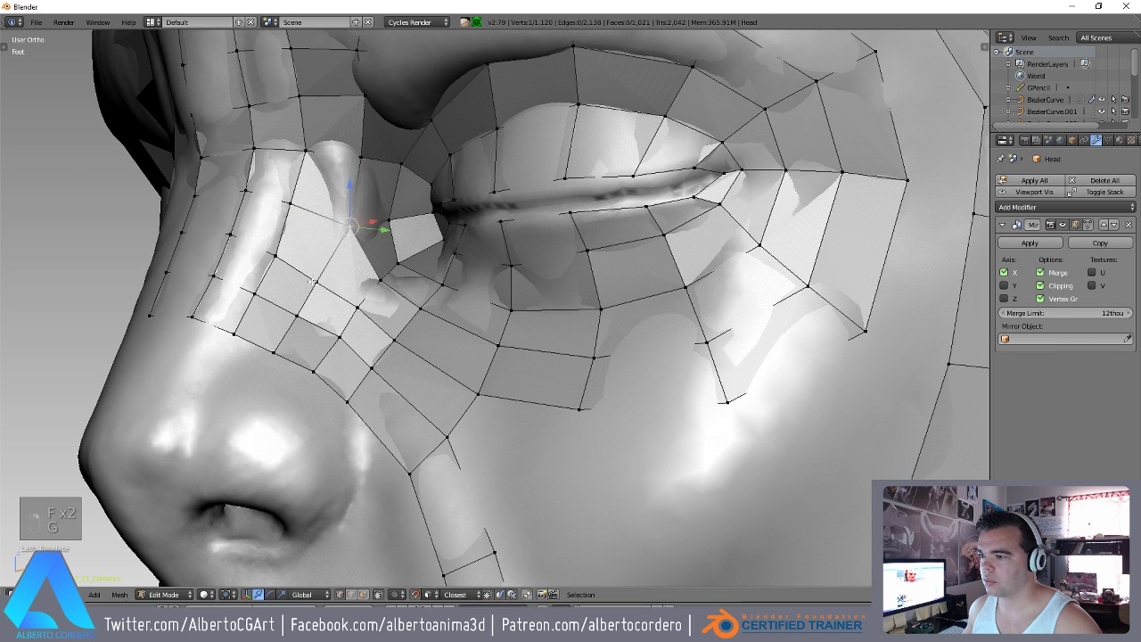
key("g")
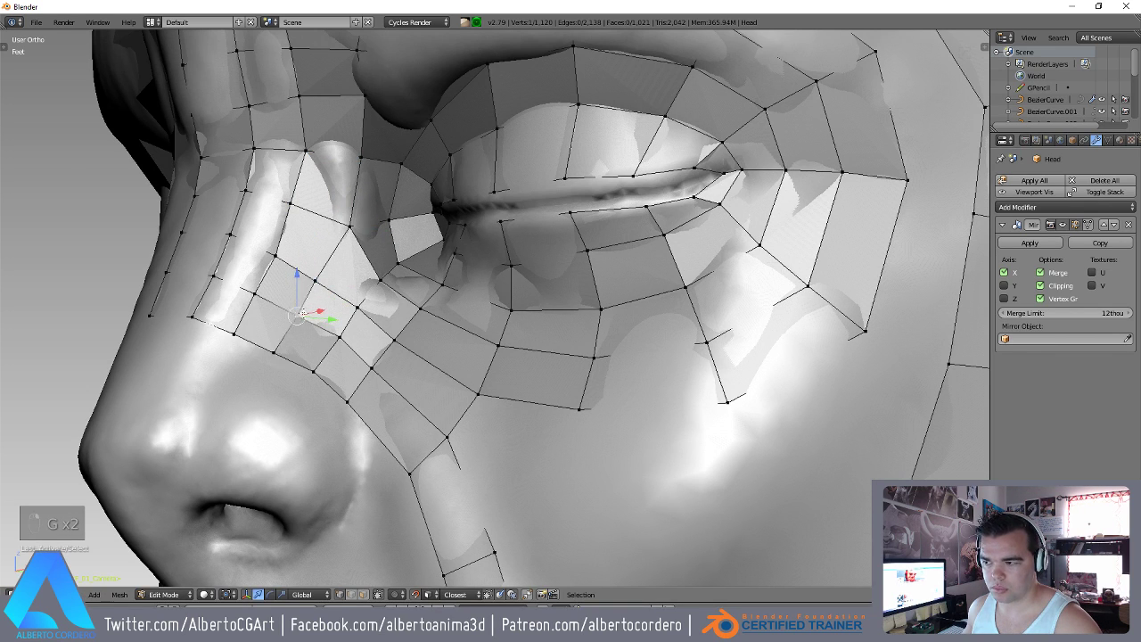
key("g")
key("g")
key("g")
key("g")
key("g")
key("g")
key("g")
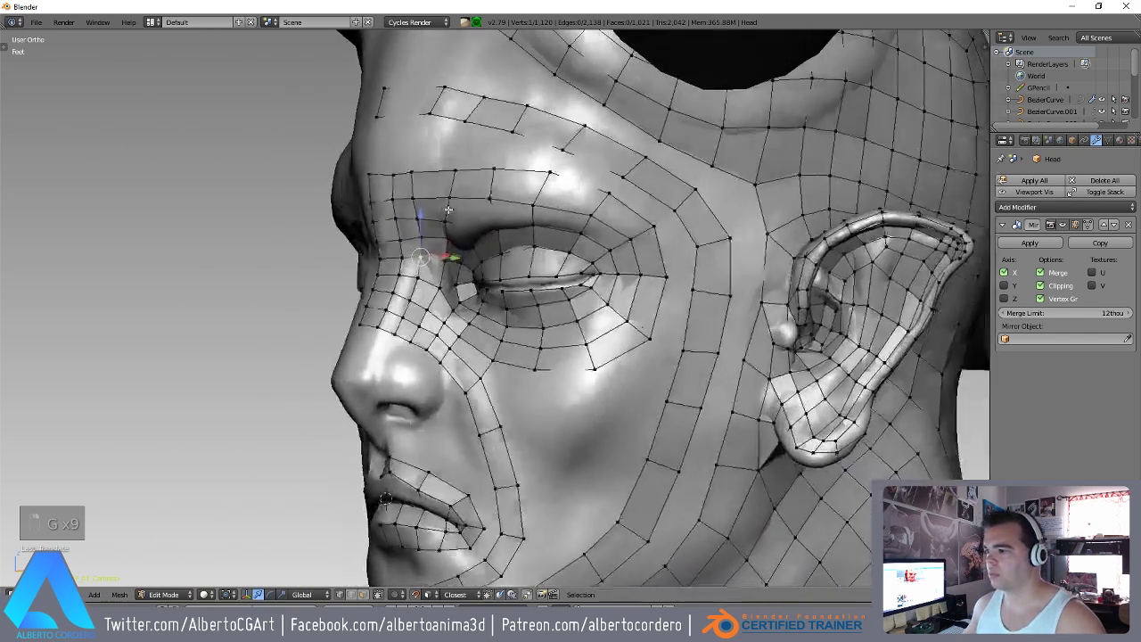
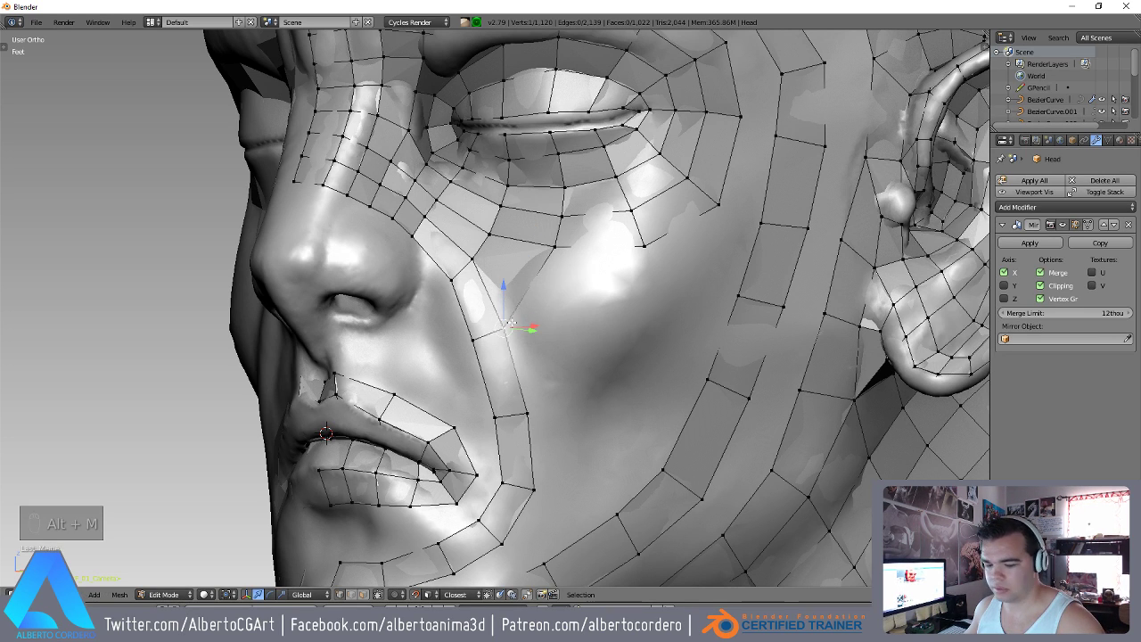
Extend edges and a face below the eye, running new vertices down over the cheek.
key("g")
key("g")
key("g")
key("g")
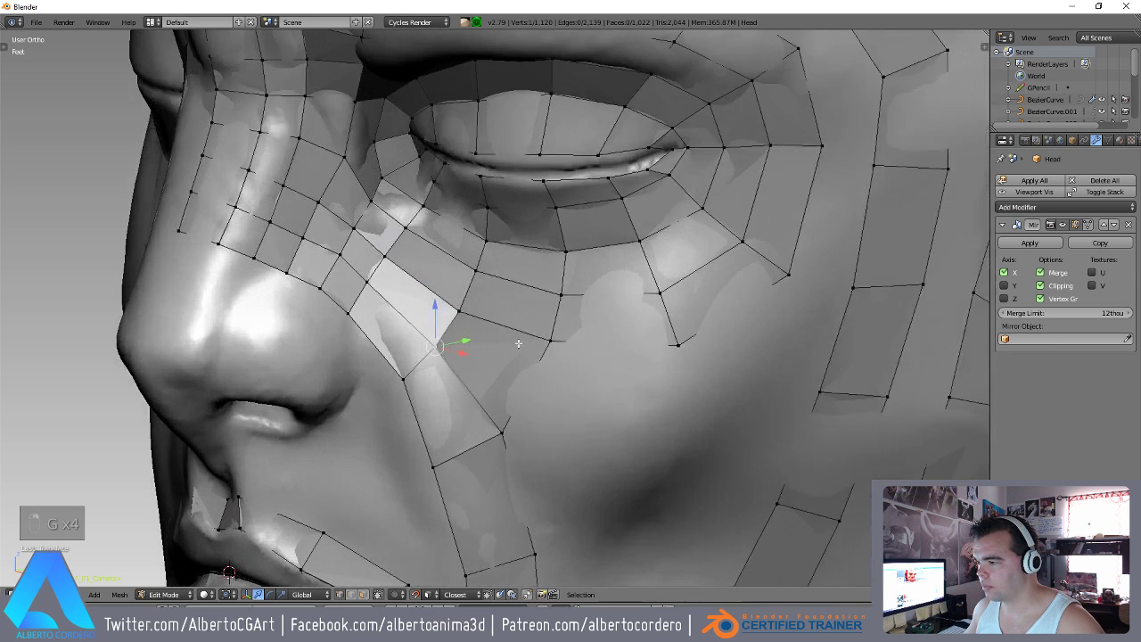
key("g")
key("g")
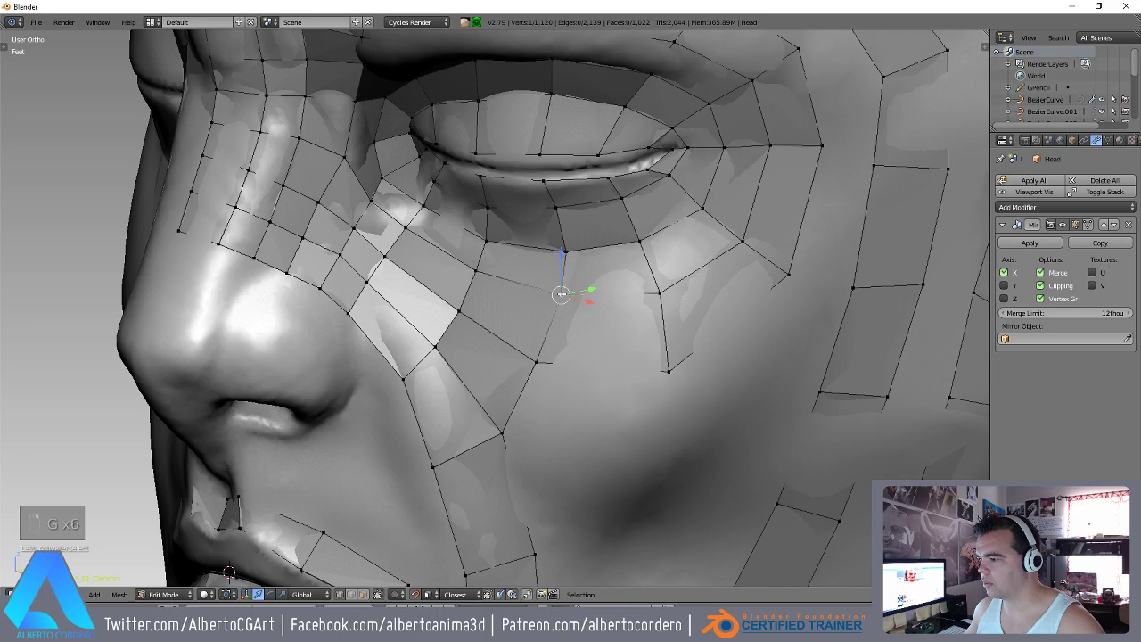
key("g")
key("g")
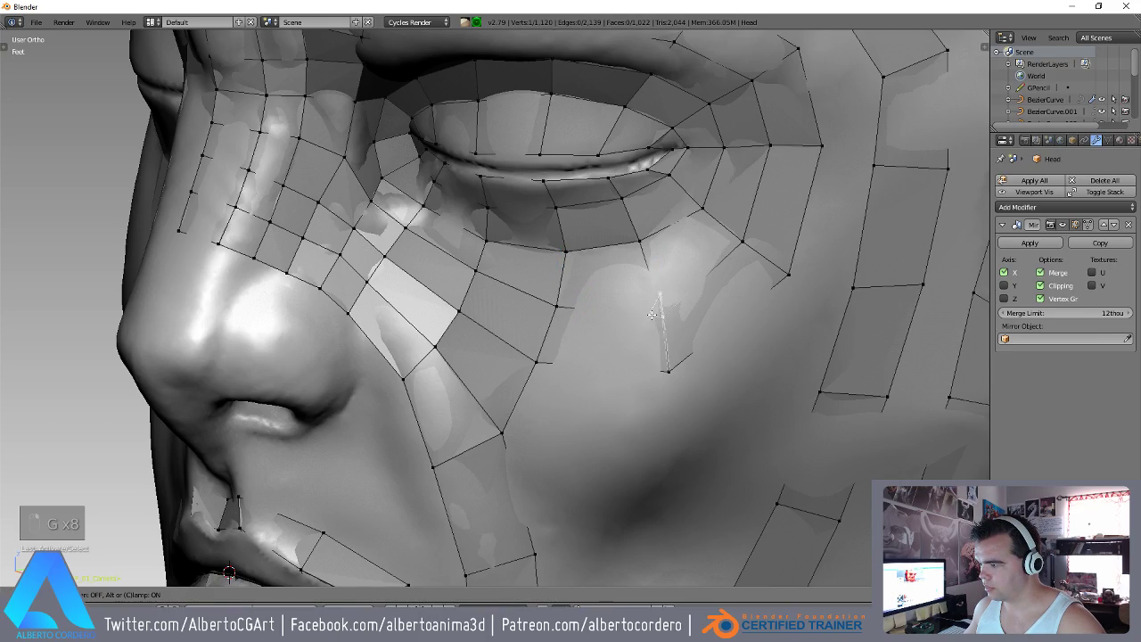
key("g")
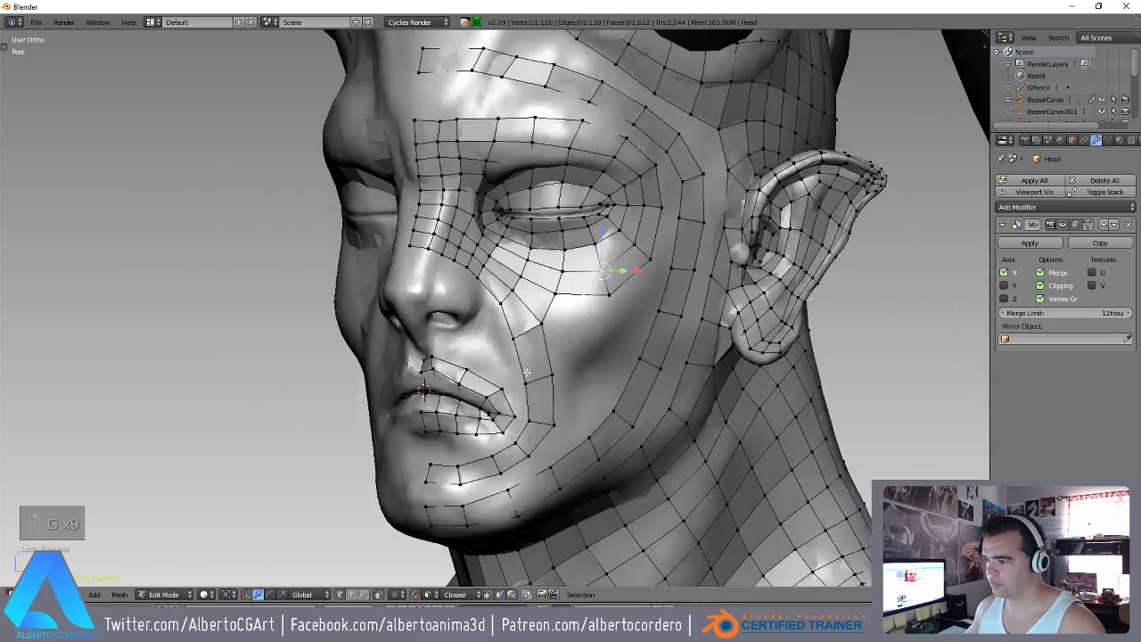
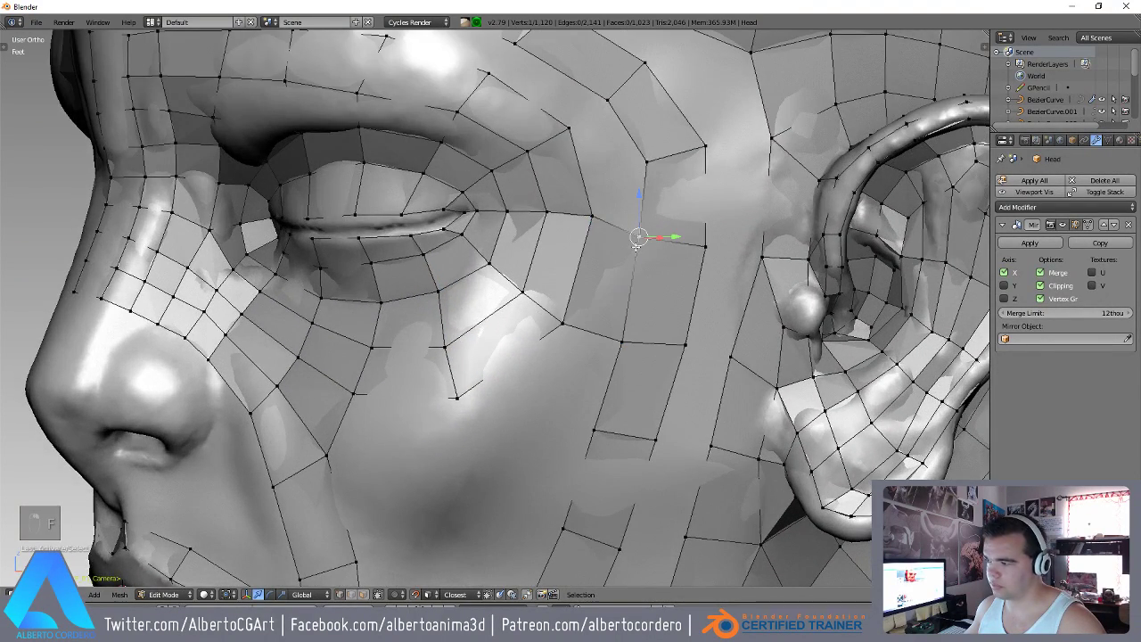
Fill faces across the temple from the outer eye corner toward the ear and up to the brow.
key("g")
key("g")
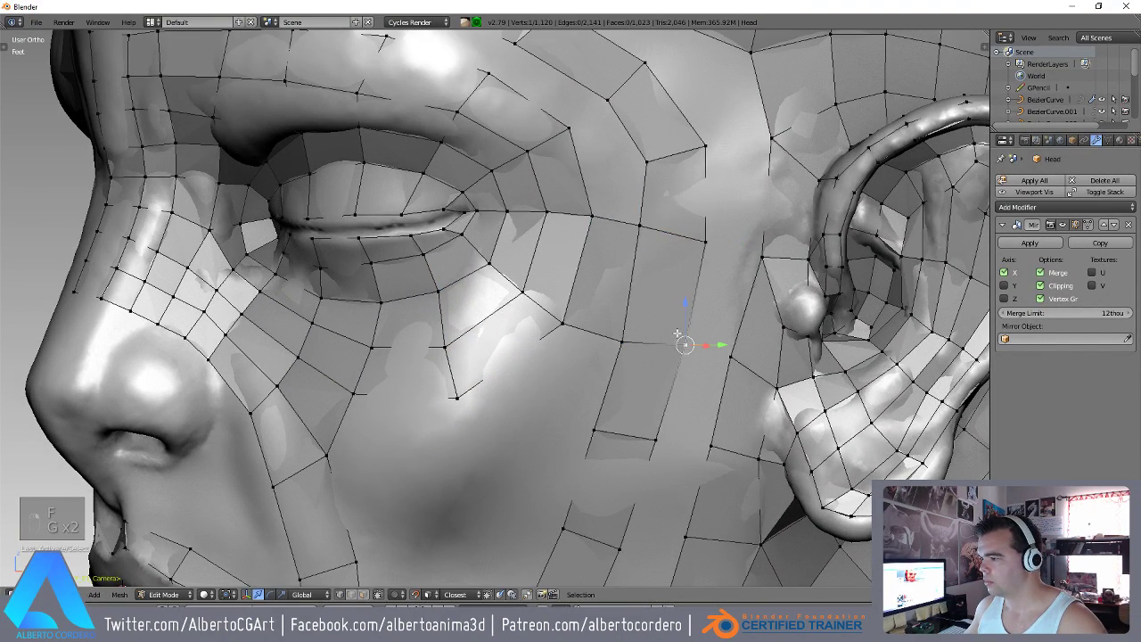
key("g")
key("g")
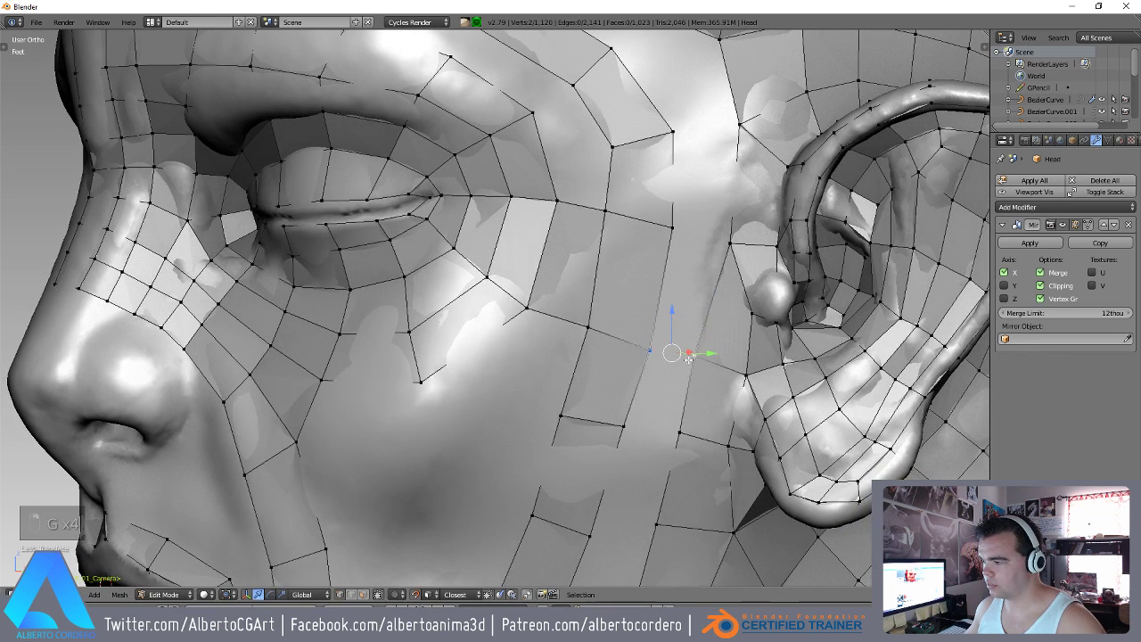
key("g")
key("g")
key("g")
key("g")
key("g")
key("g")
key("g")
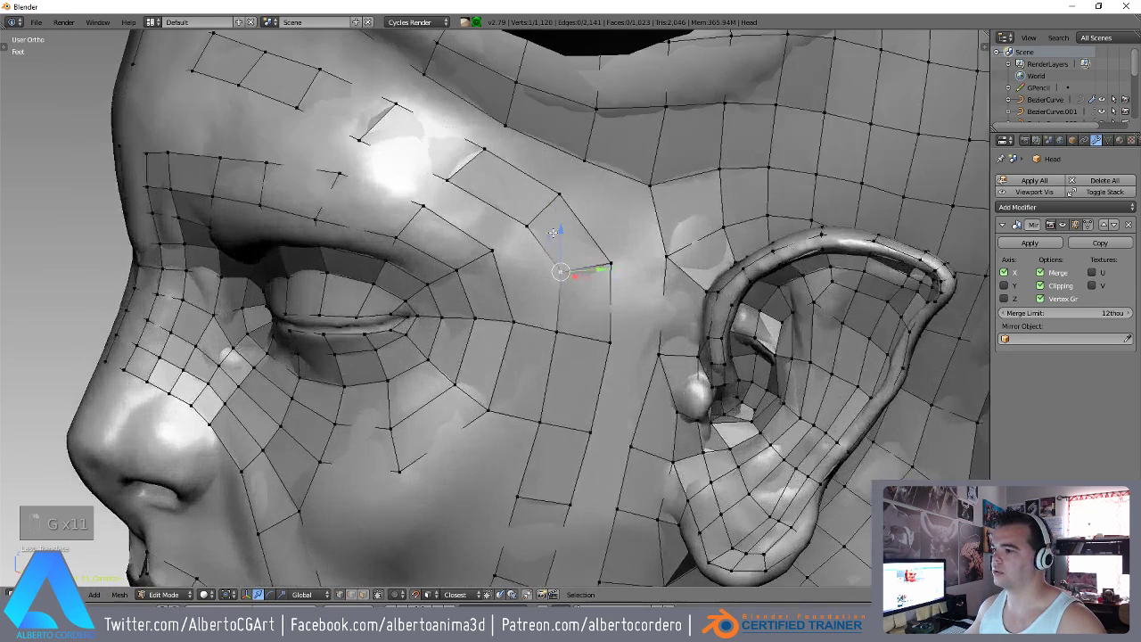
key("ctrl+Tab")
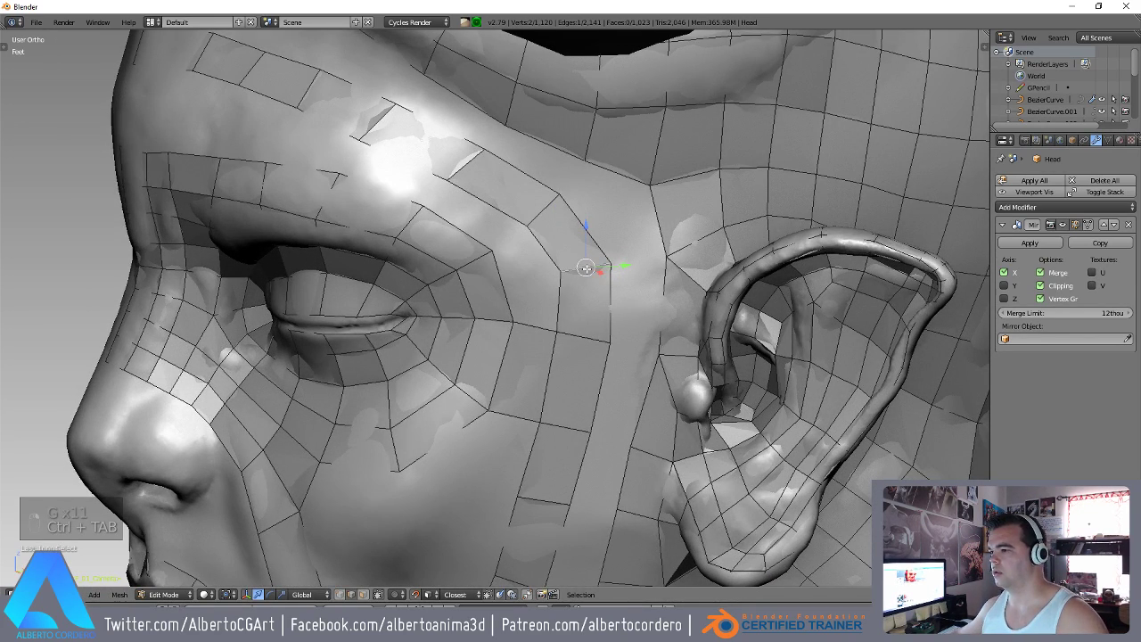
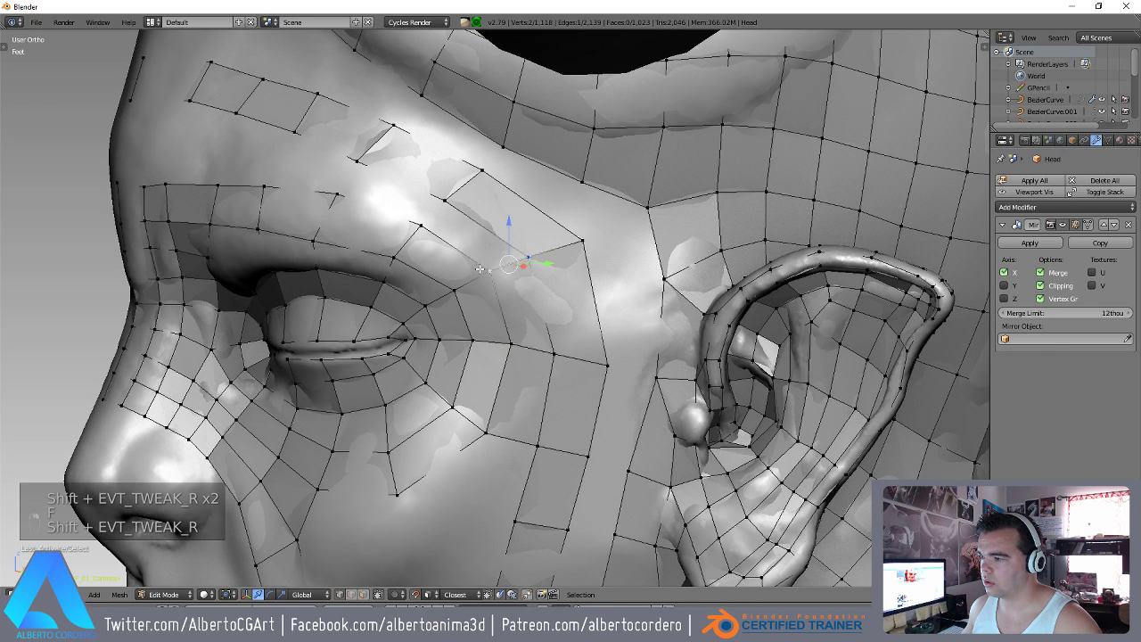
Build new quads along the brow ridge above the eye and close the faces across it.
key("f")
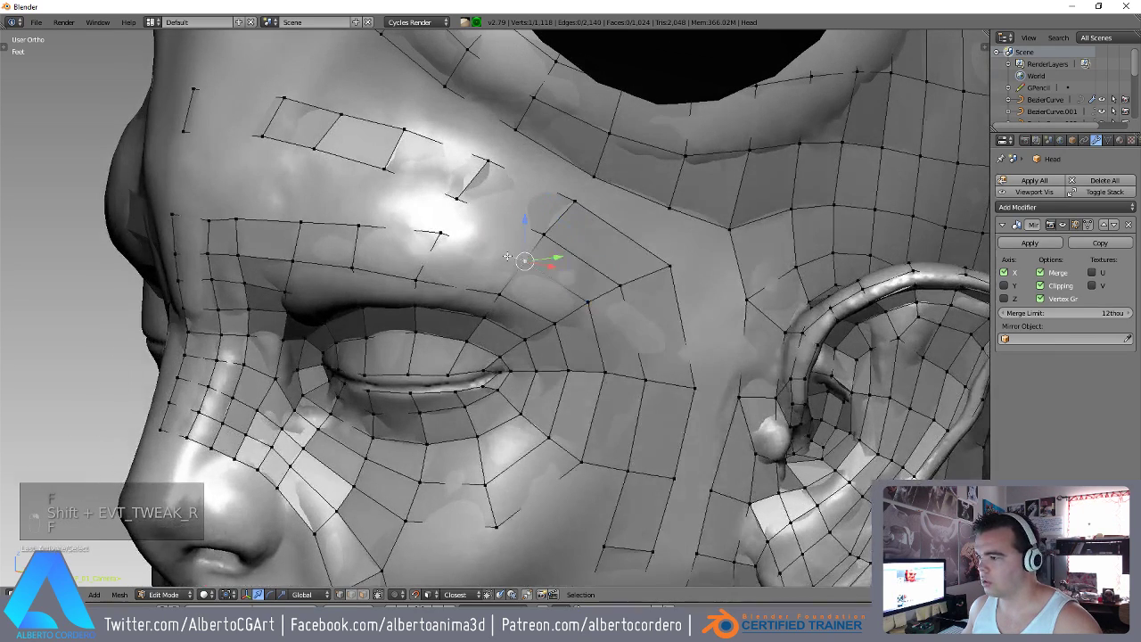
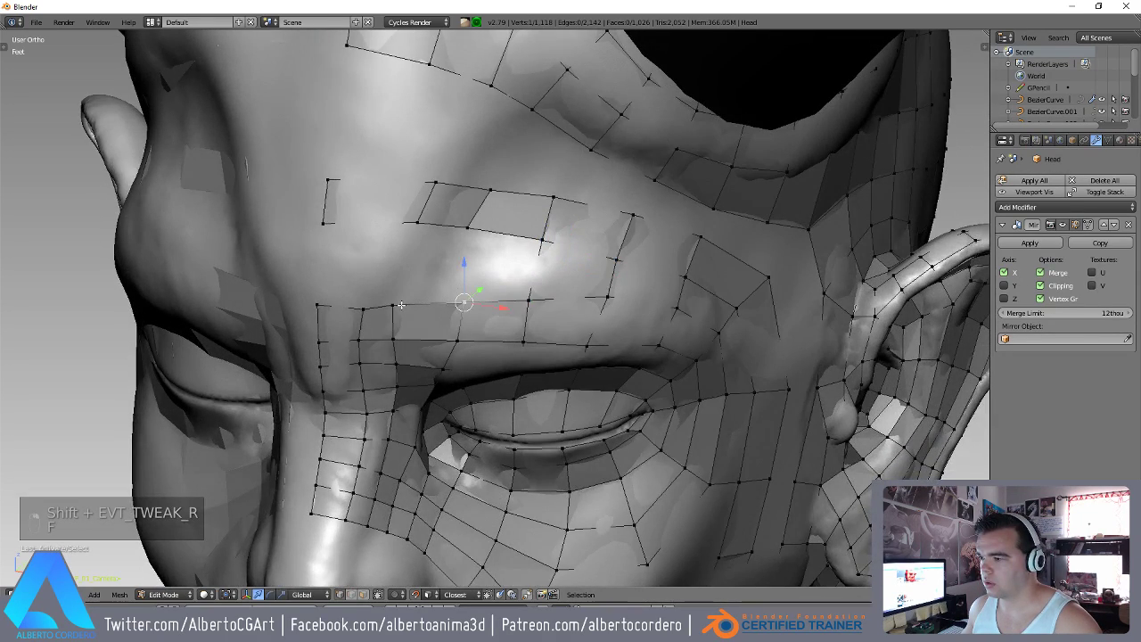
key("g")
key("g")
key("g")
key("g")
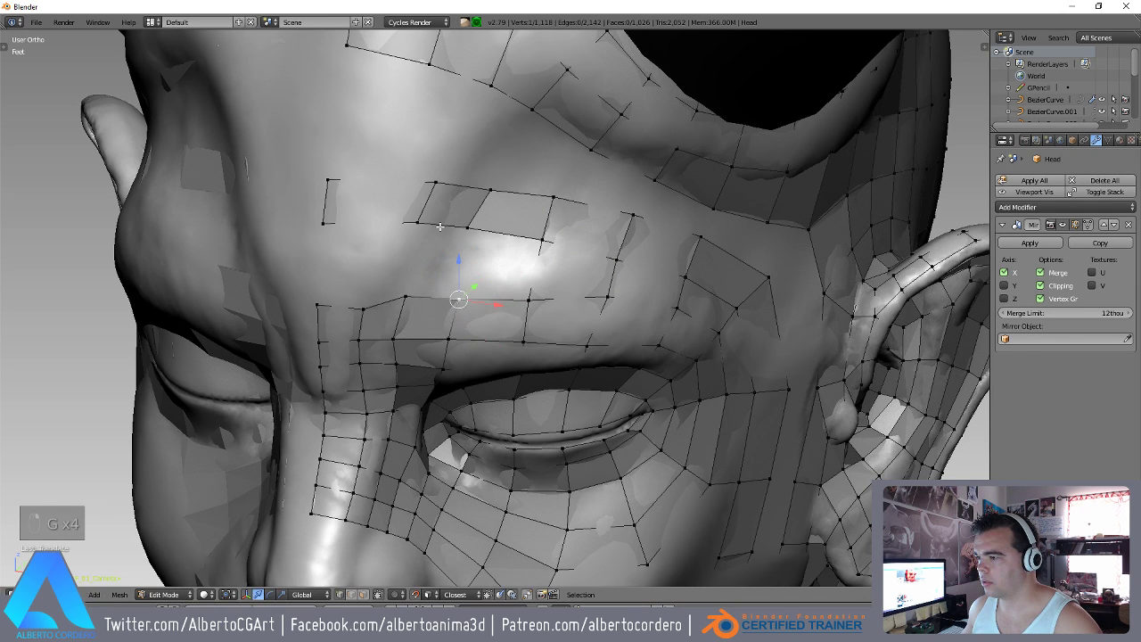
key("g")
key("g")
key("g")
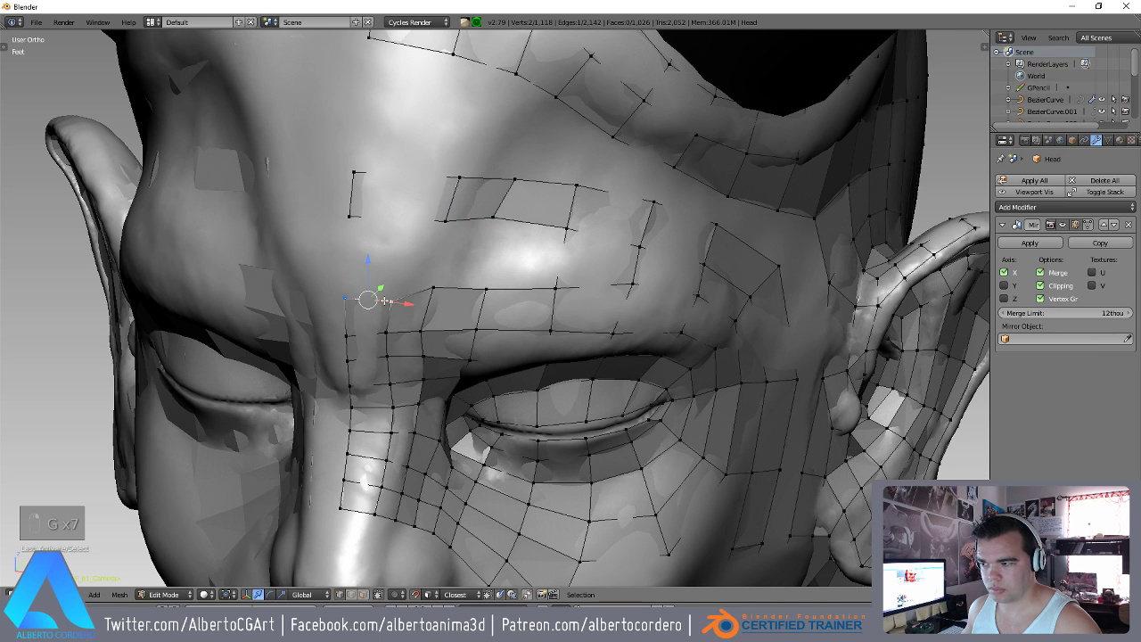
key("g")
key("g")
key("g")
key("g")
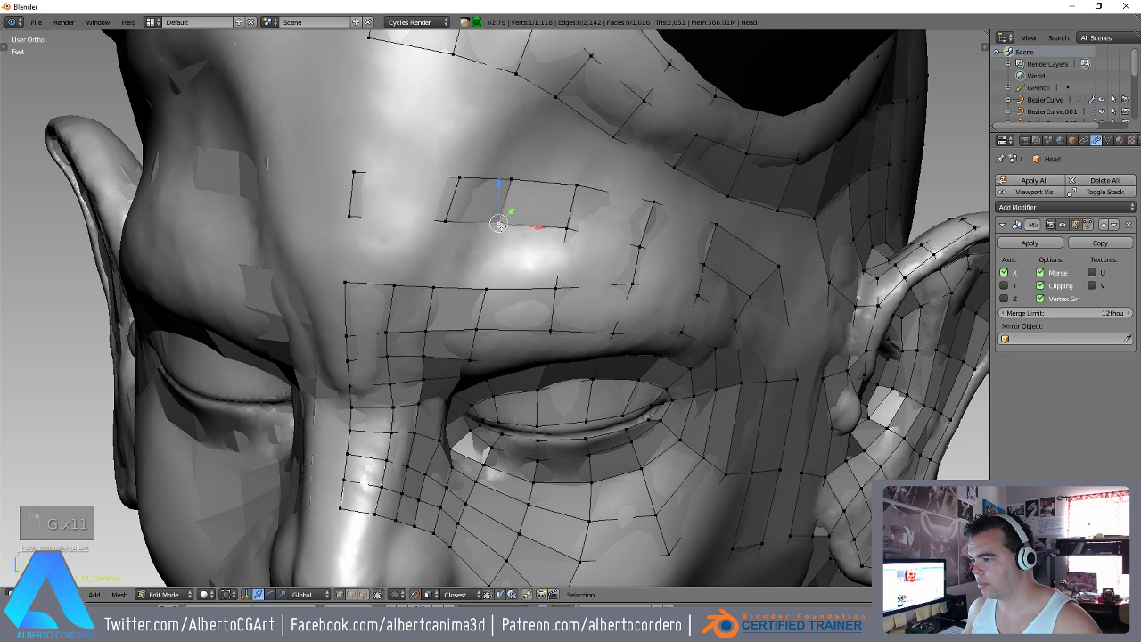
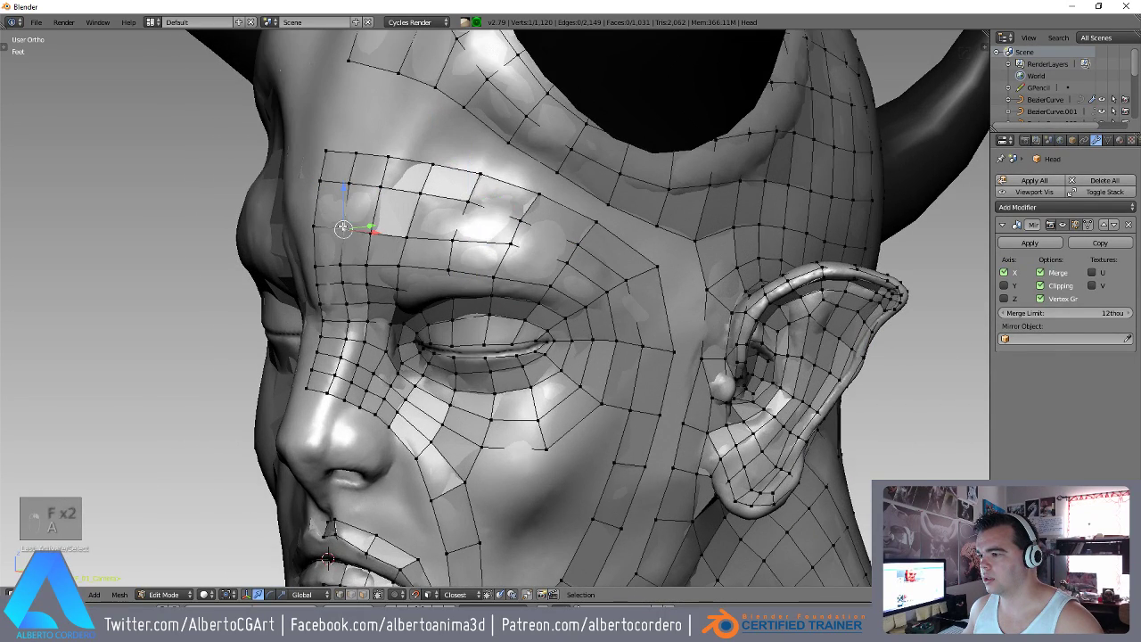
Add a vertex row over the brow and fill the grid out toward the temple, then review the whole head.
key("a")
key("g")
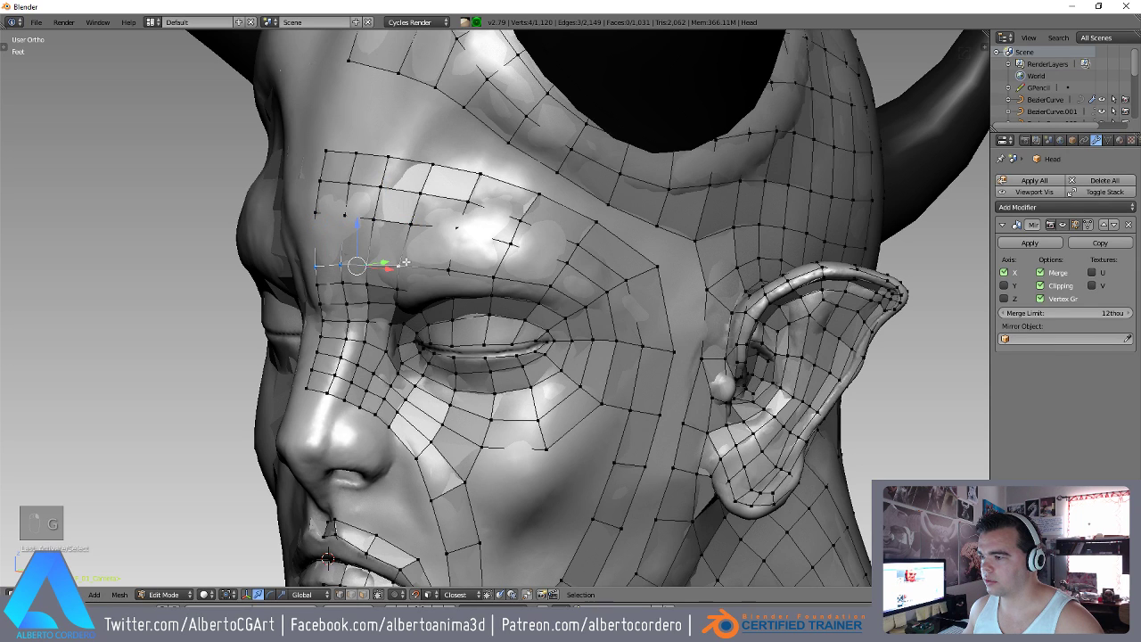
key("g")
key("g")
key("g")
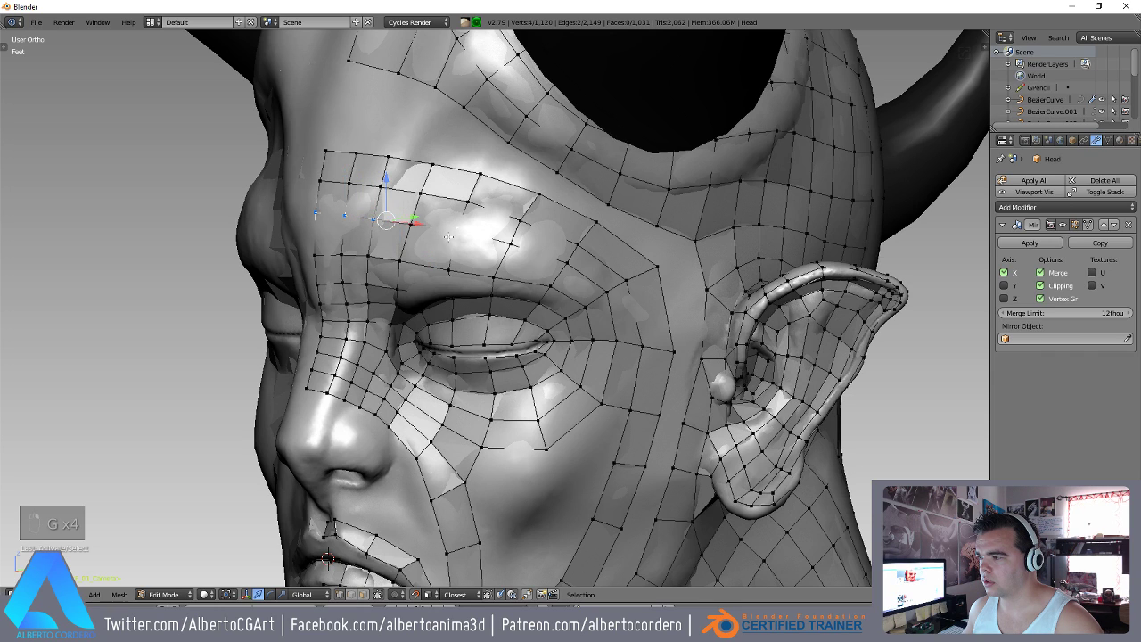
key("g")
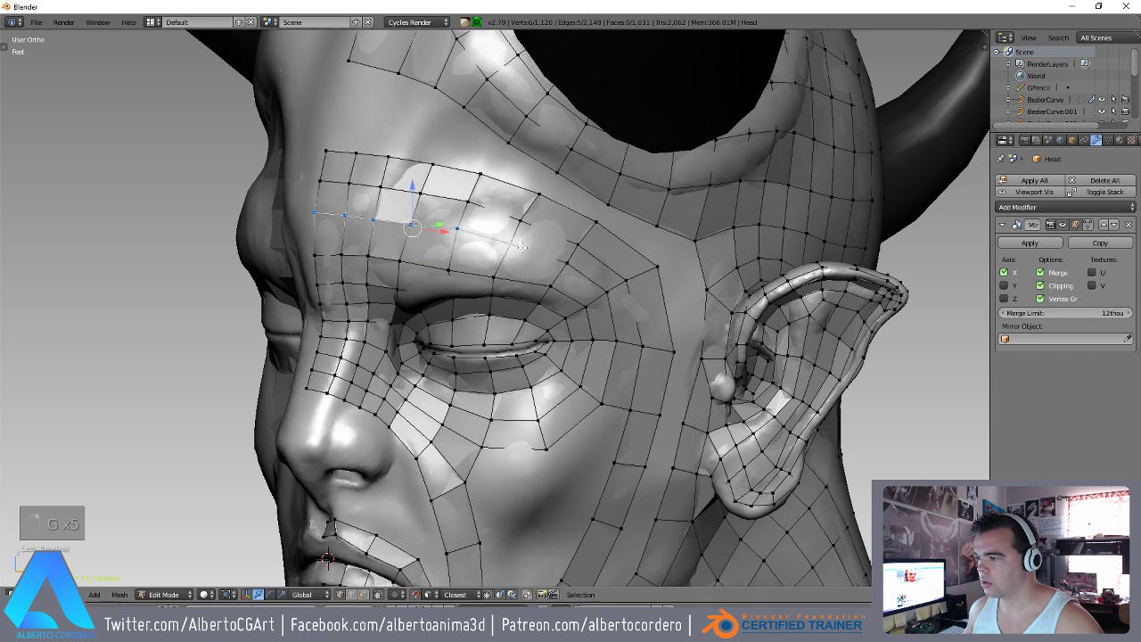
key("g")
key("g")
key("g")
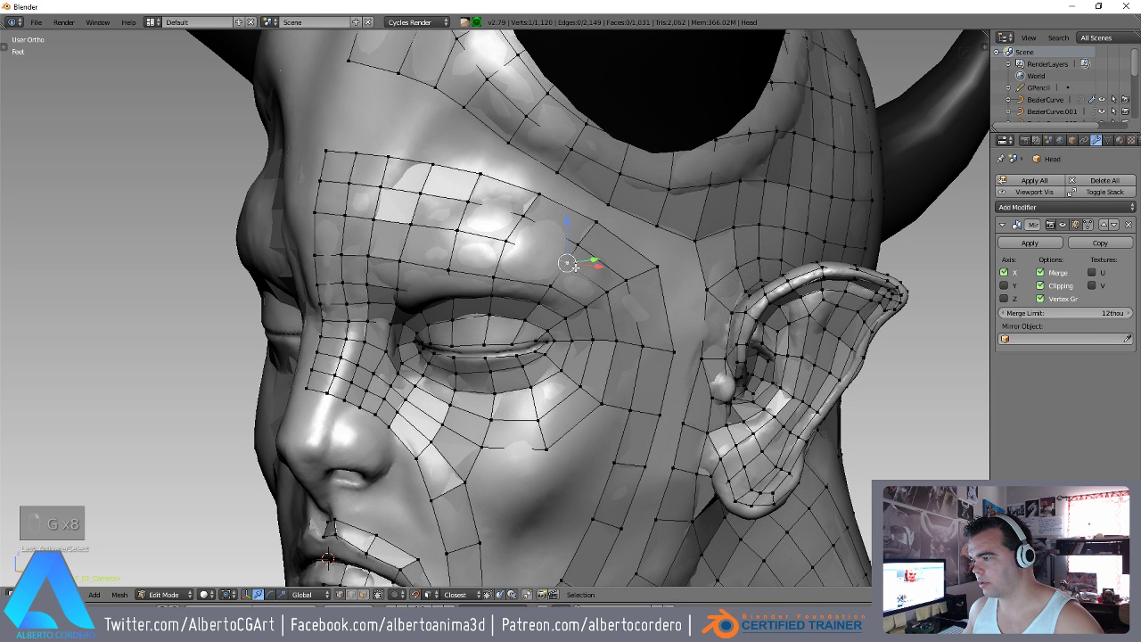
key("g")
key("g")
key("g")
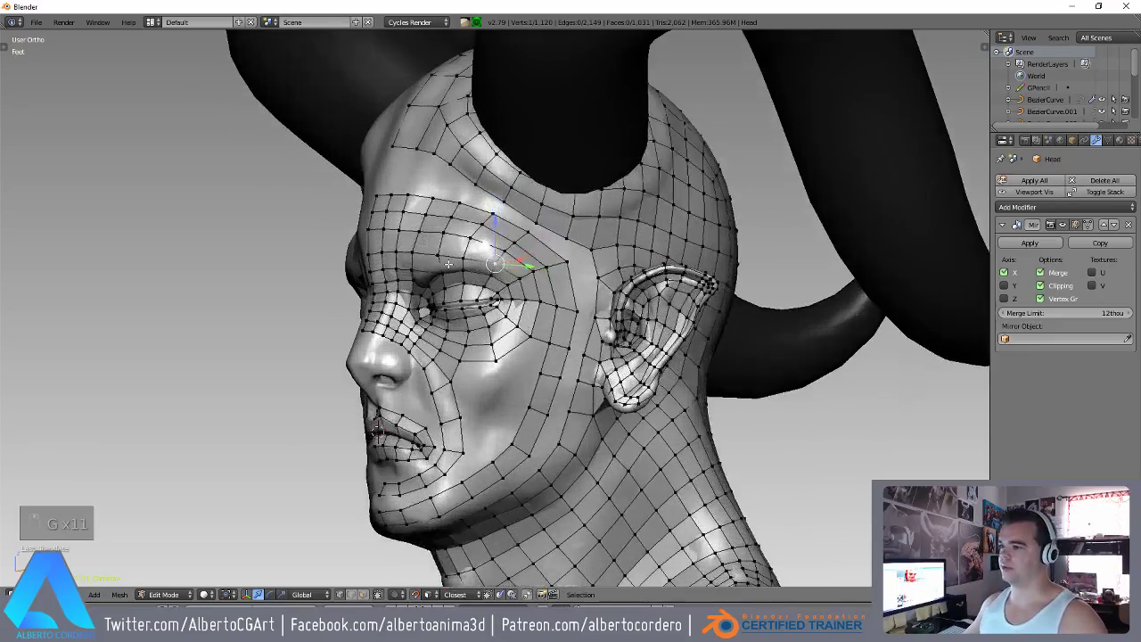
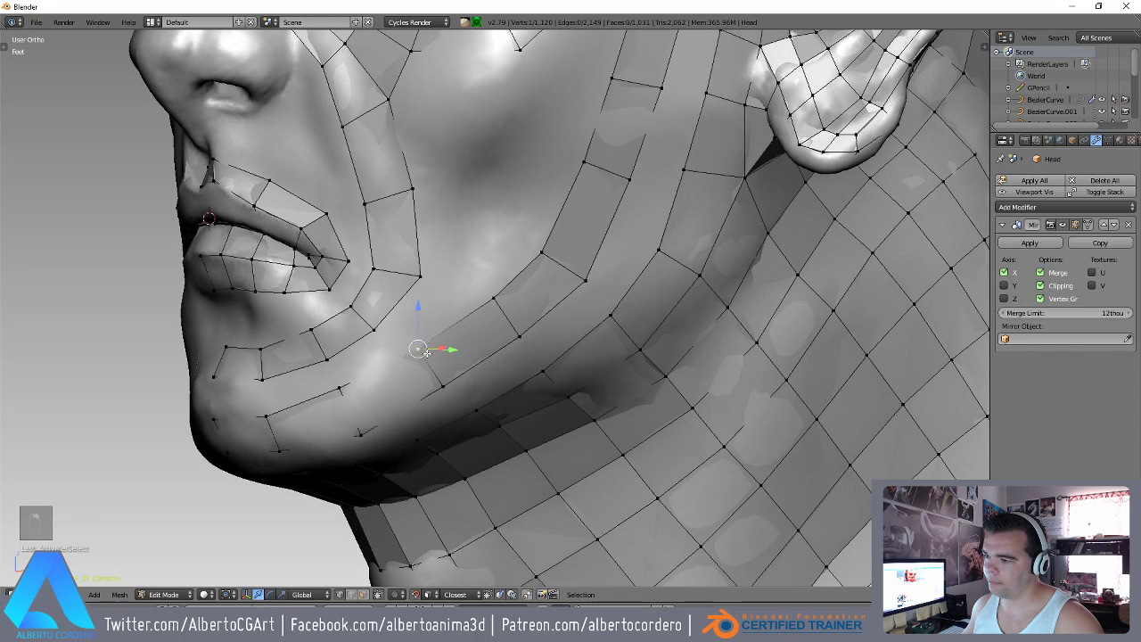
Extrude a vertex up the cheek beside the mouth corner and fill a new cheek face.
key("g")
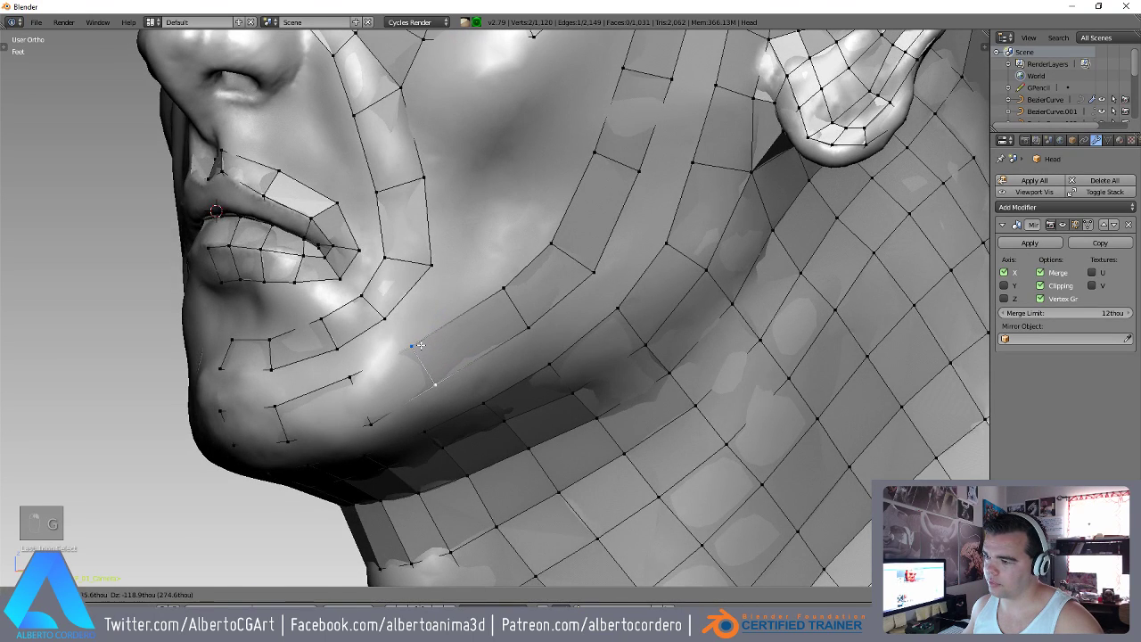
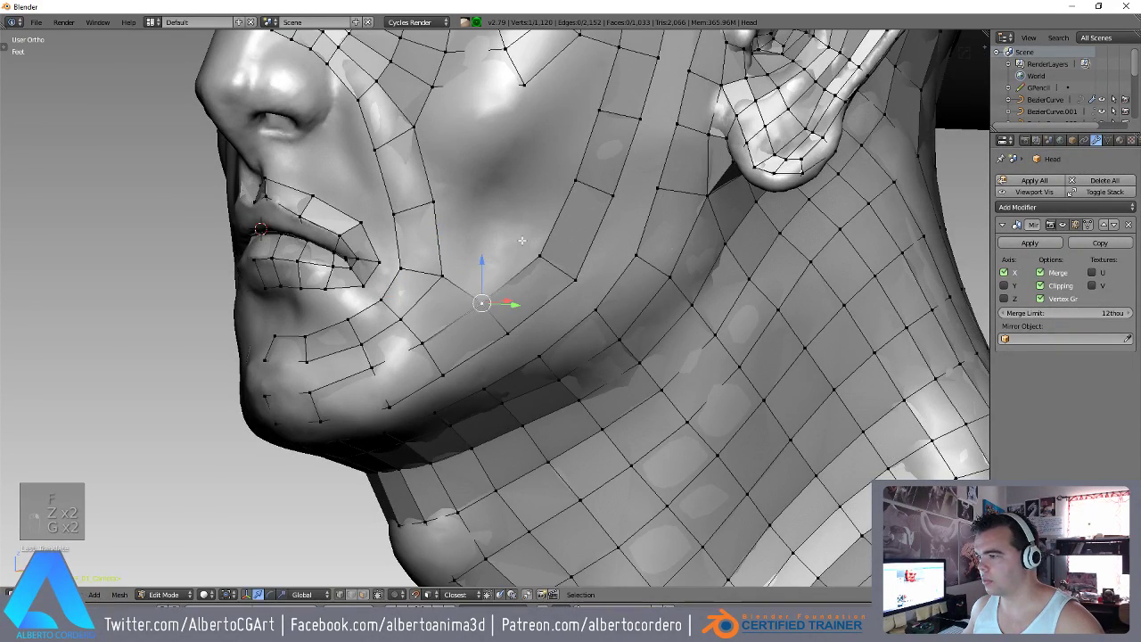
key("f")
key("g")
key("g")
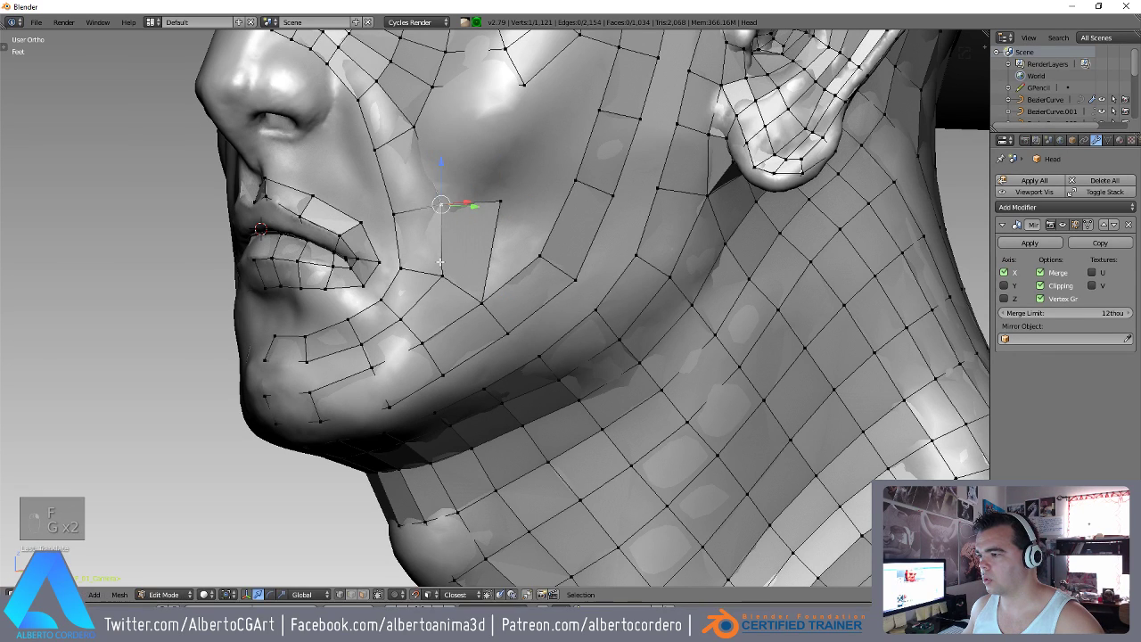
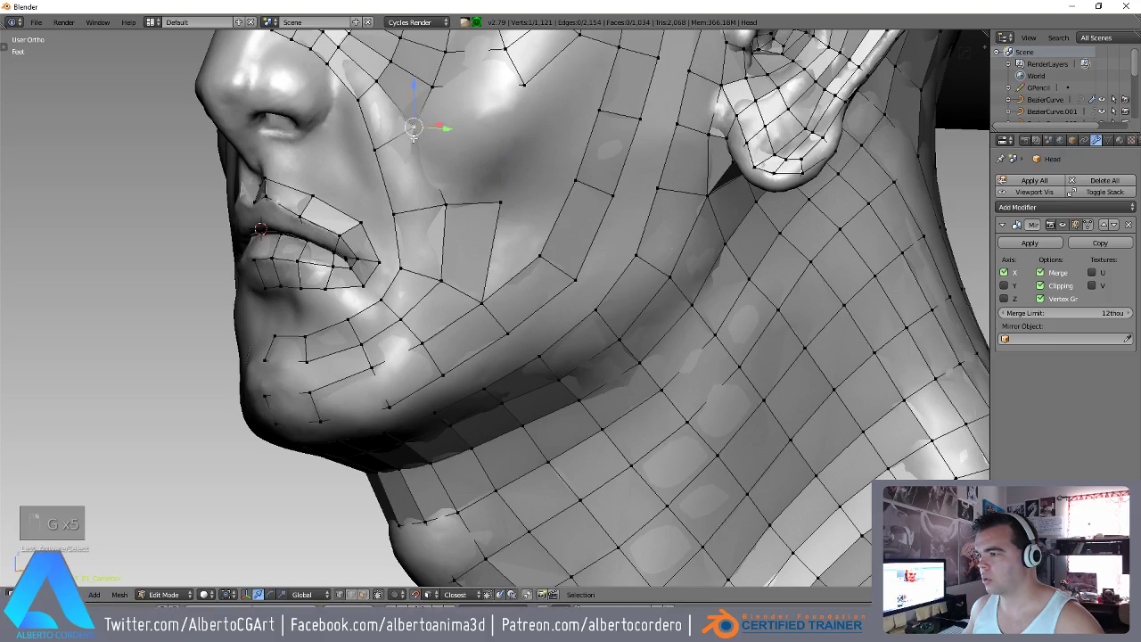
key("g")
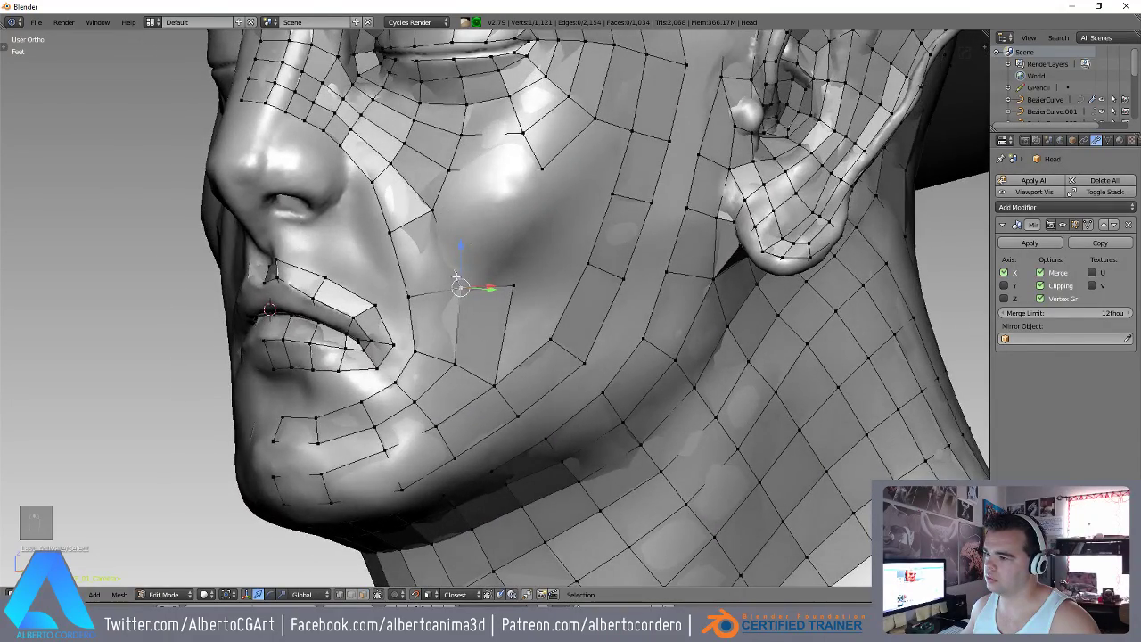
Extend and fill new retopology quads across the upper cheek toward the ear.
key("f")
key("g")
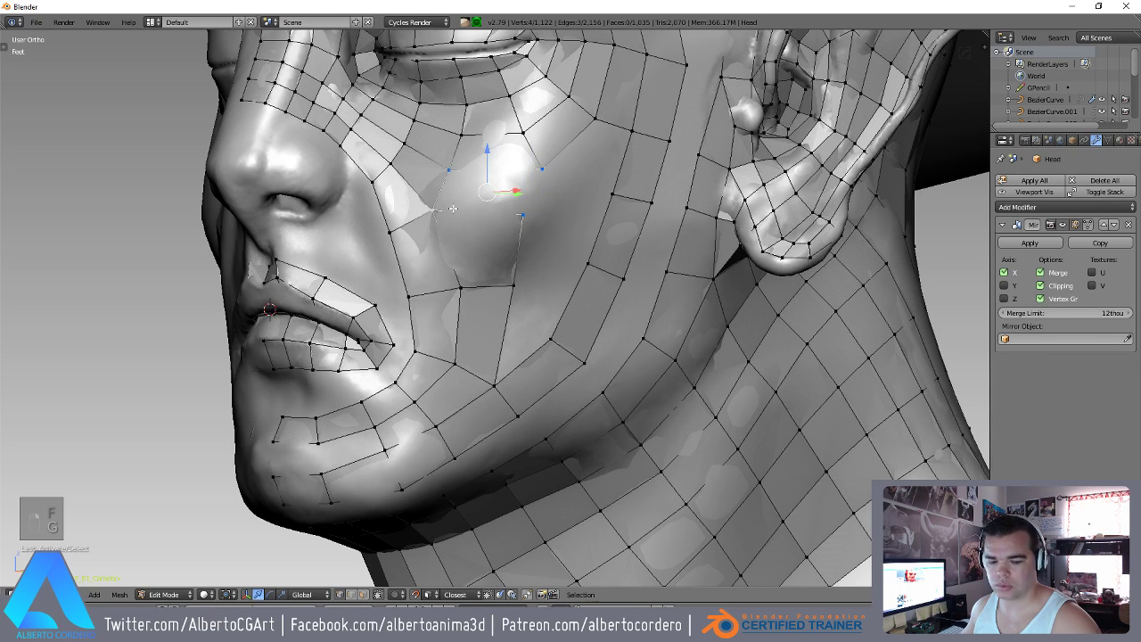
key("f")
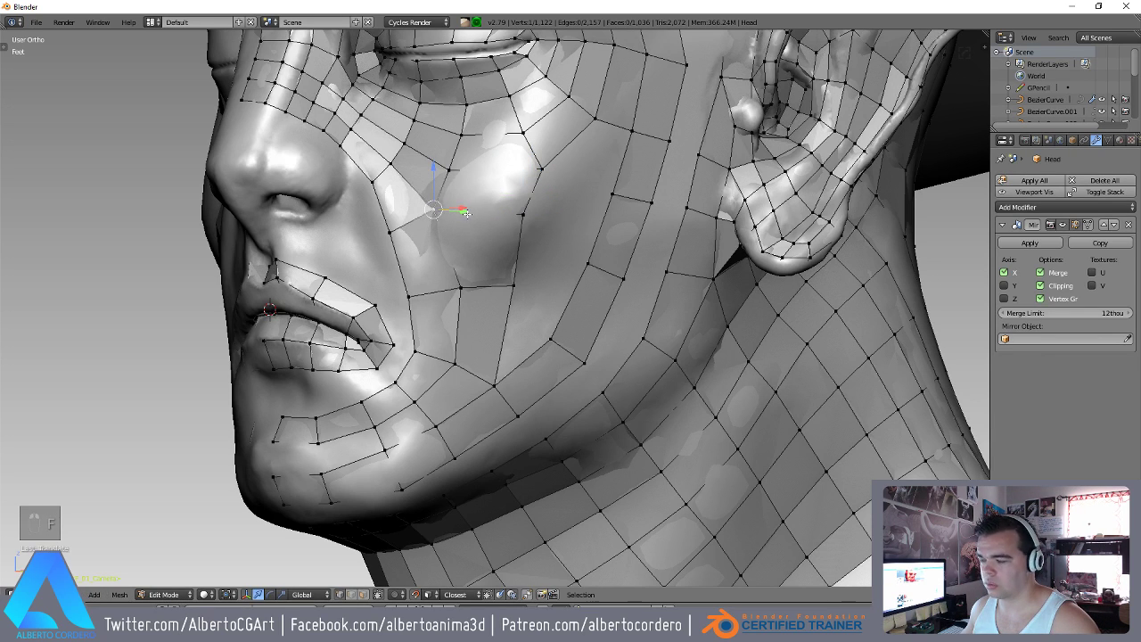
key("g")
key("g")
key("g")
key("g")
key("g")
key("g")
key("g")
Carry the quad strip down the lower cheek and along the jaw, closing the triangular gap.
key("g")
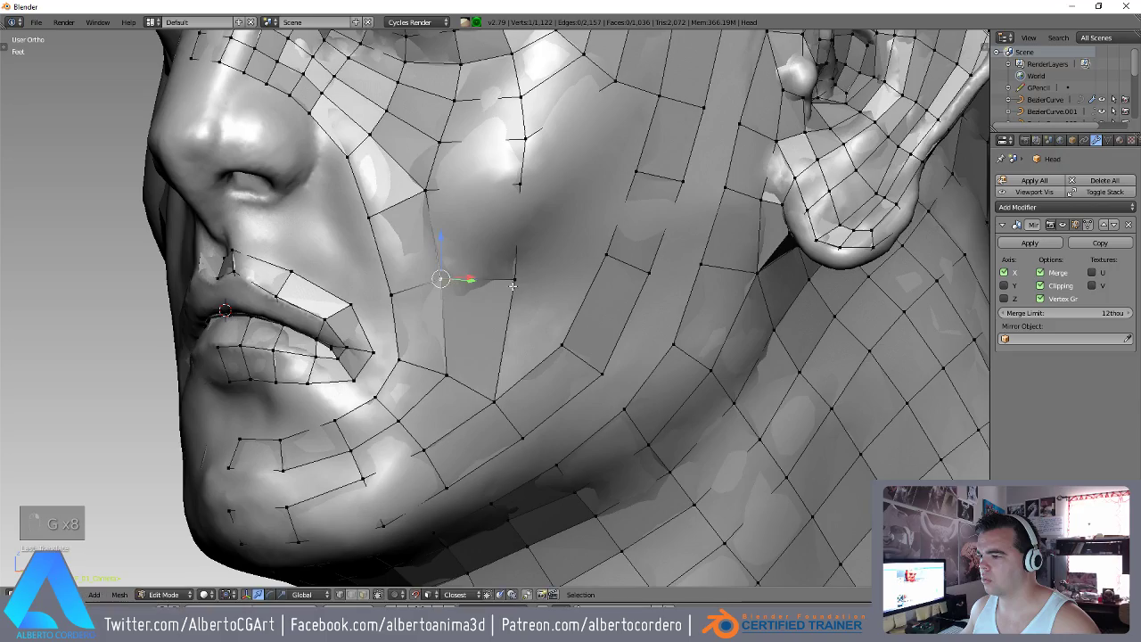
key("g")
key("g")
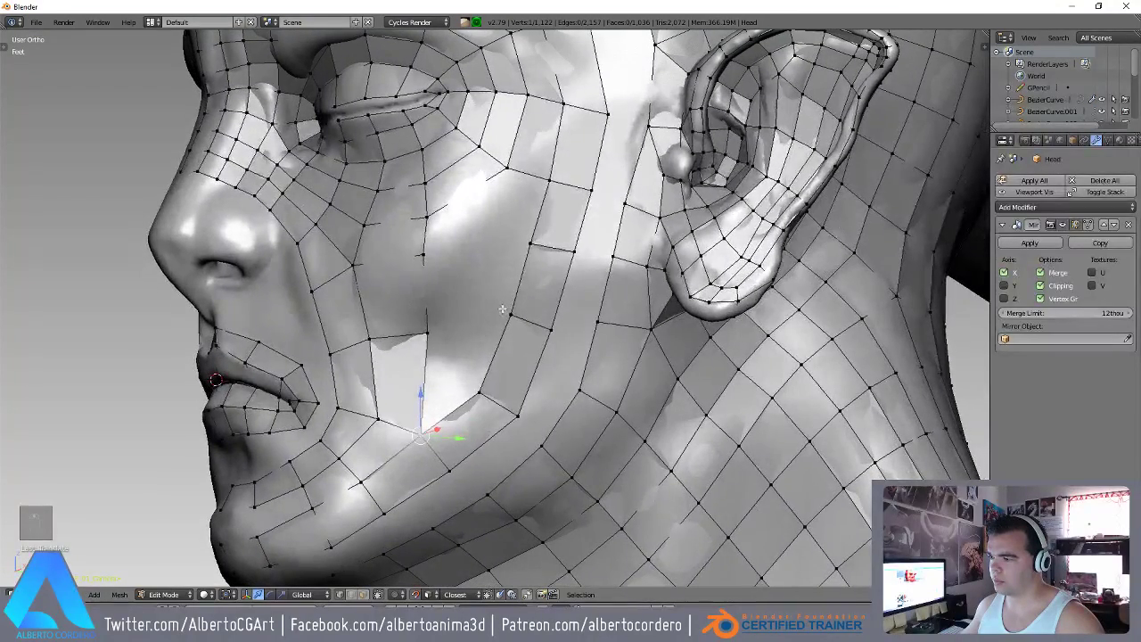
key("f")
key("g")
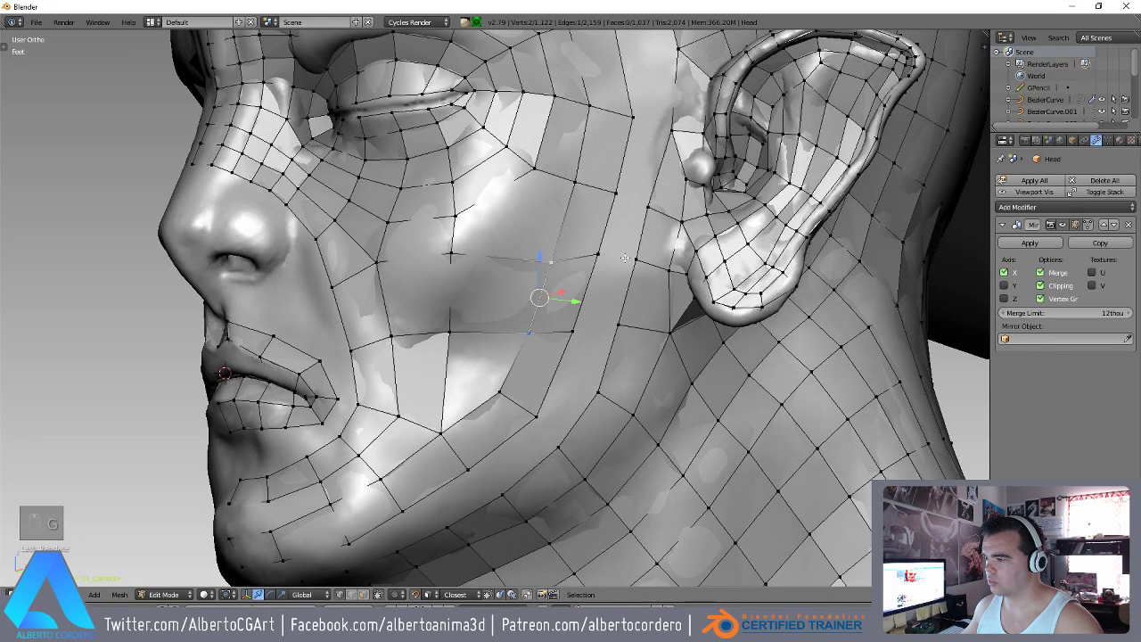
key("g")
key("g")
key("g")
key("g")
key("g")
key("f")
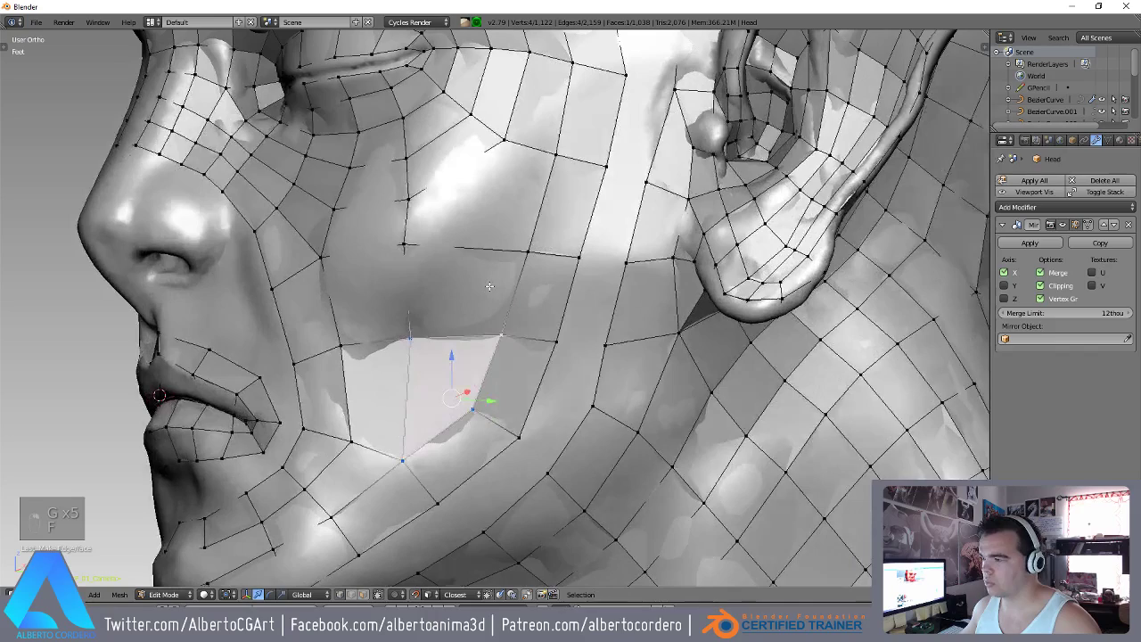
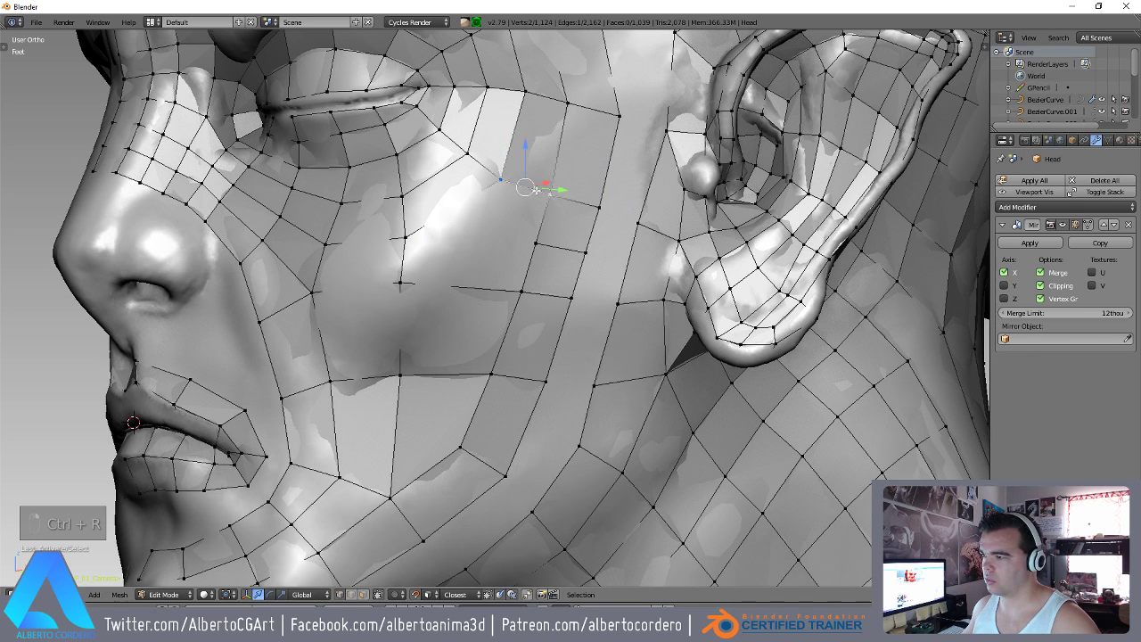
Add faces on the upper cheek below the eye and fill the remaining cheek gap.
key("g")
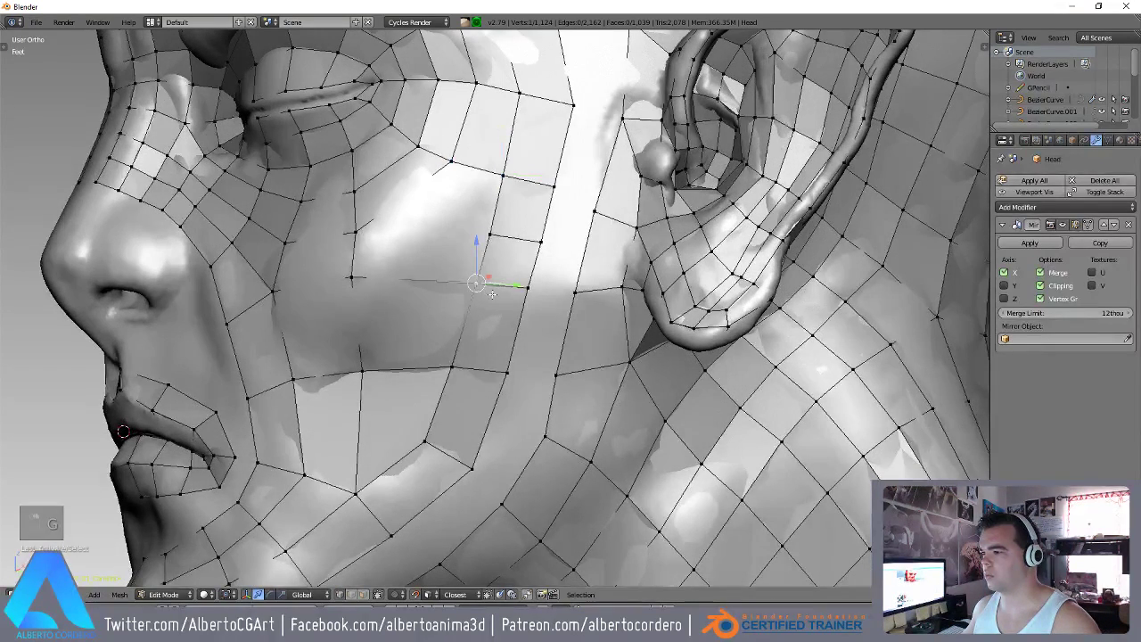
key("g")
key("g")
key("g")
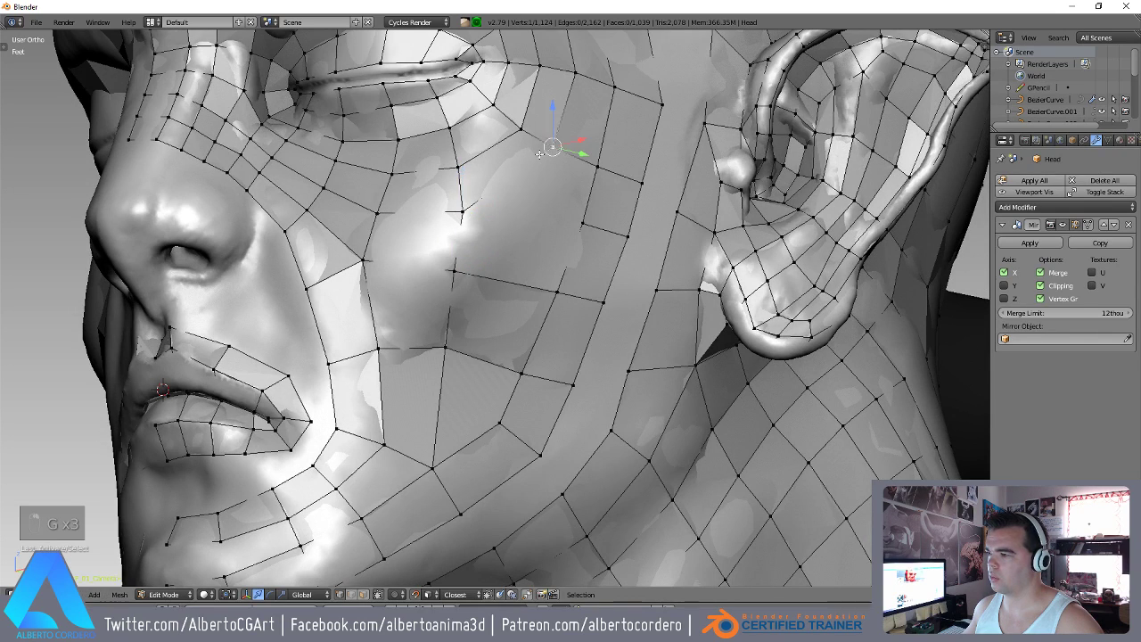
key("g")
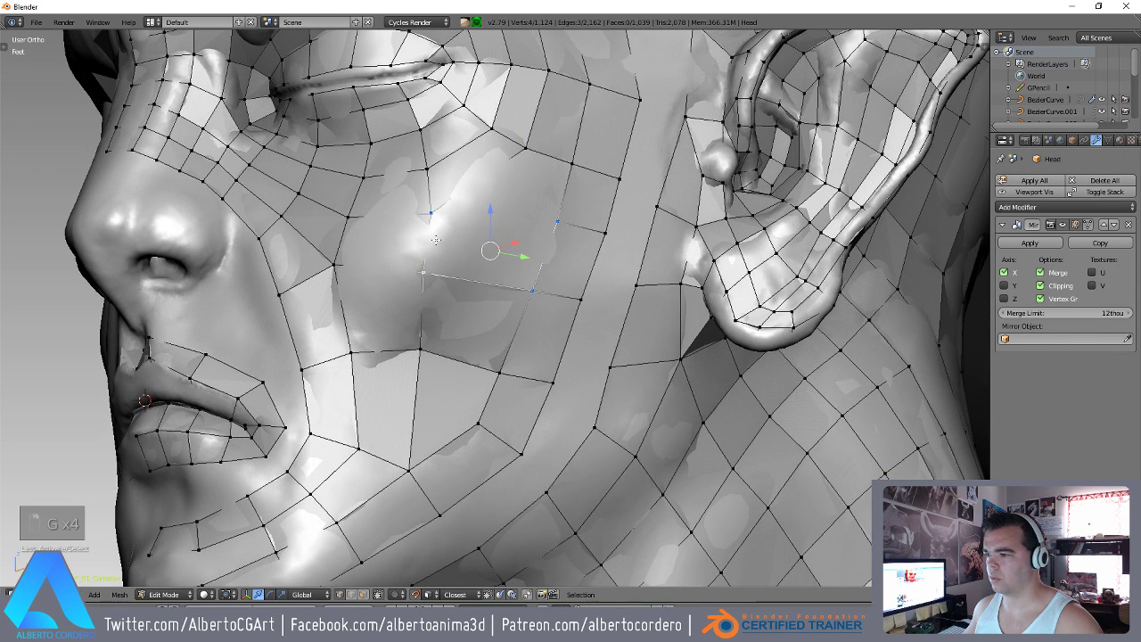
key("f")
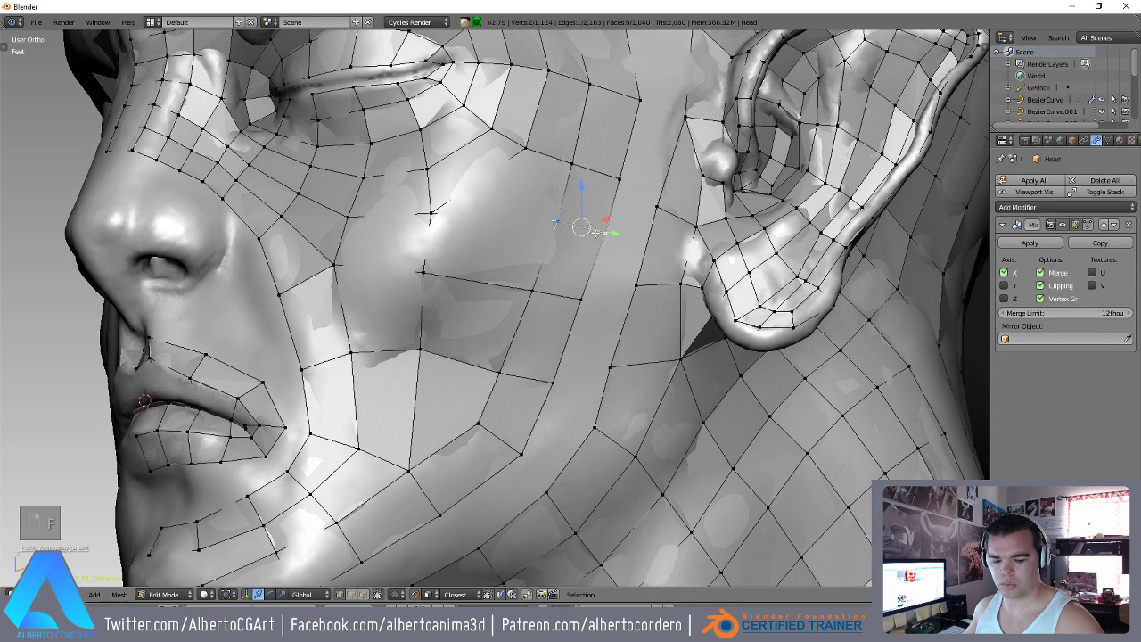
key("g")
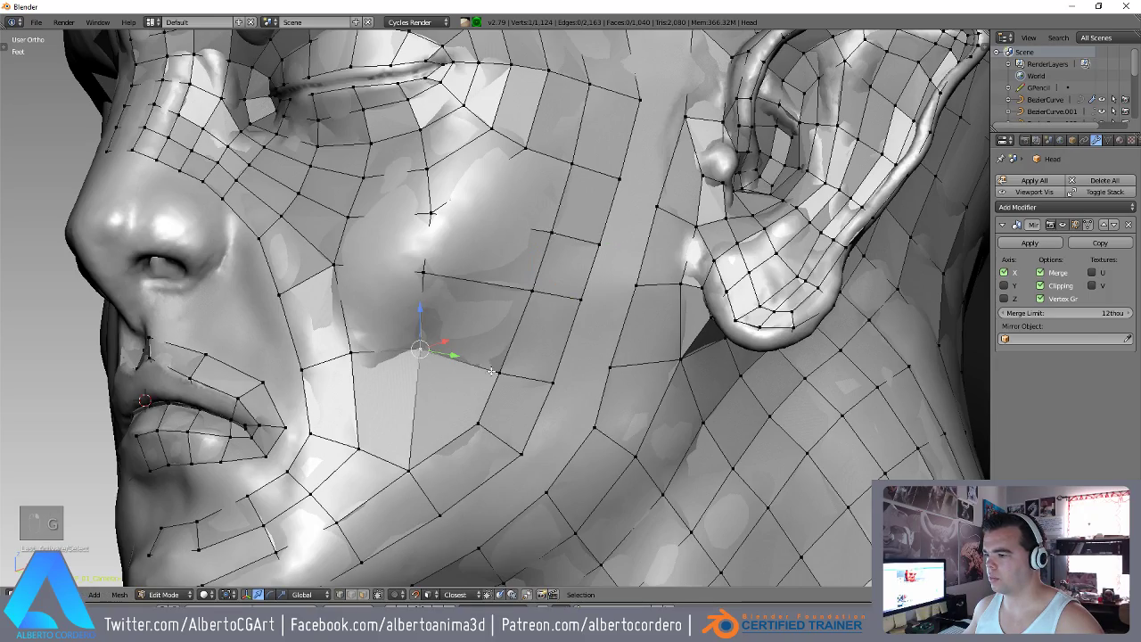
Extend quads along the jawline and up toward the earlobe below the ear.
key("z")
key("z")
key("g")
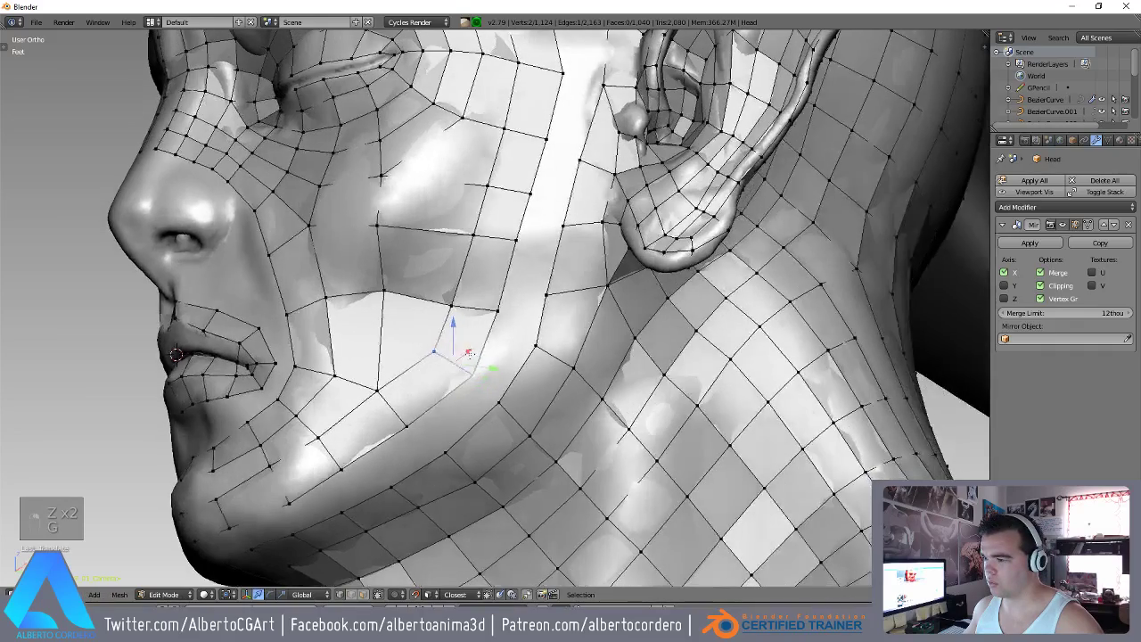
key("g")
key("g")
key("g")
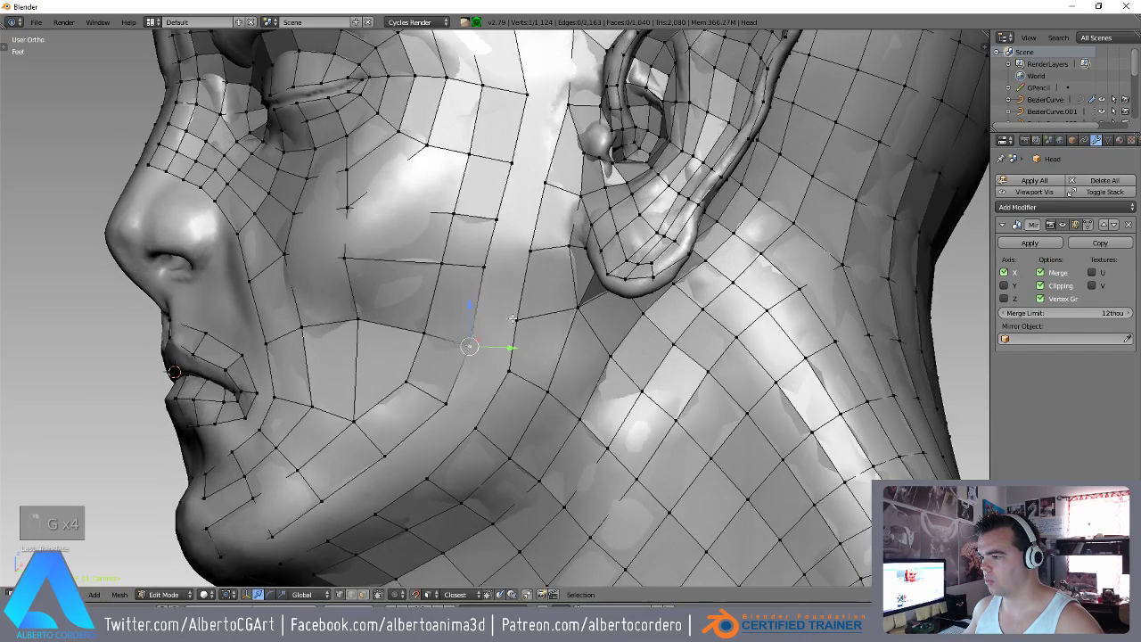
key("g")
key("g")
key("g")
key("g")
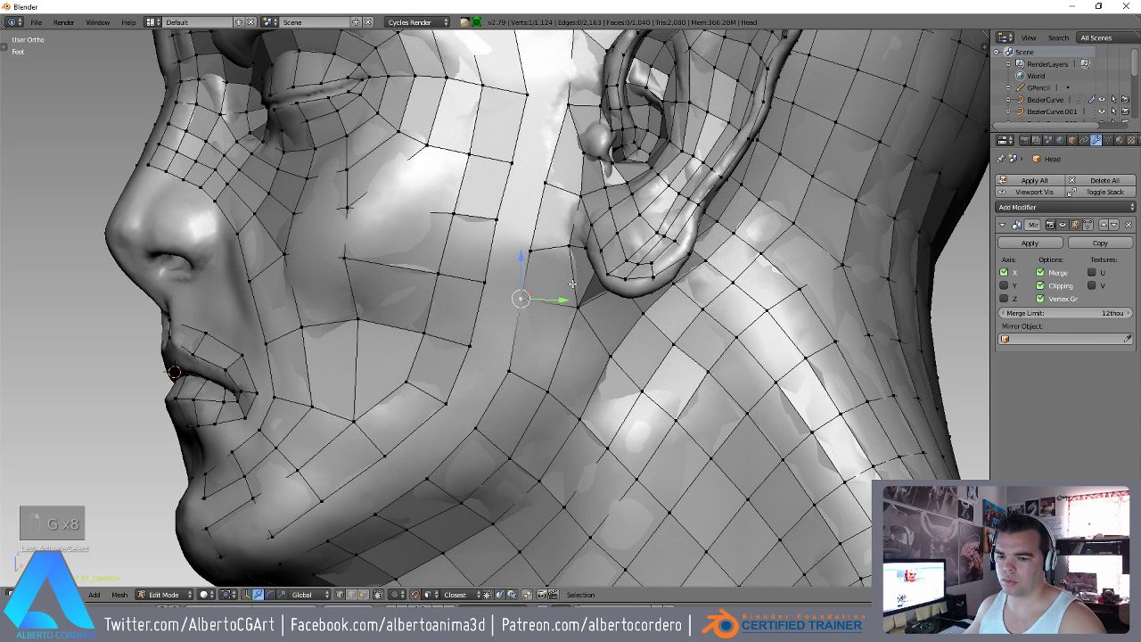
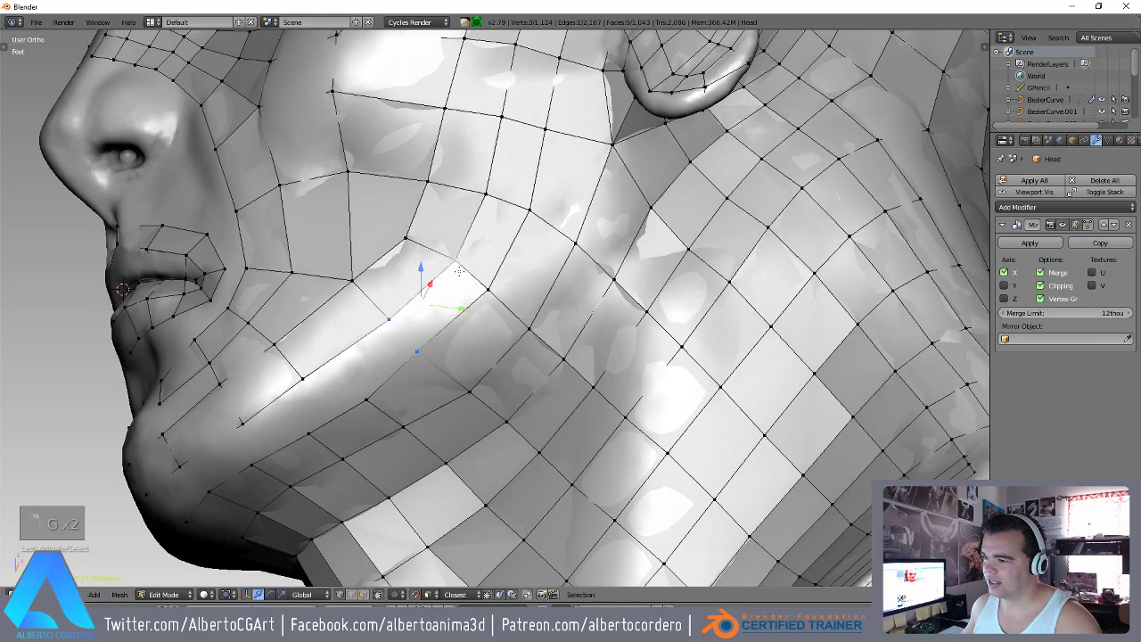
Extend the mesh across the chin and fill faces below the lips.
key("f")
key("g")
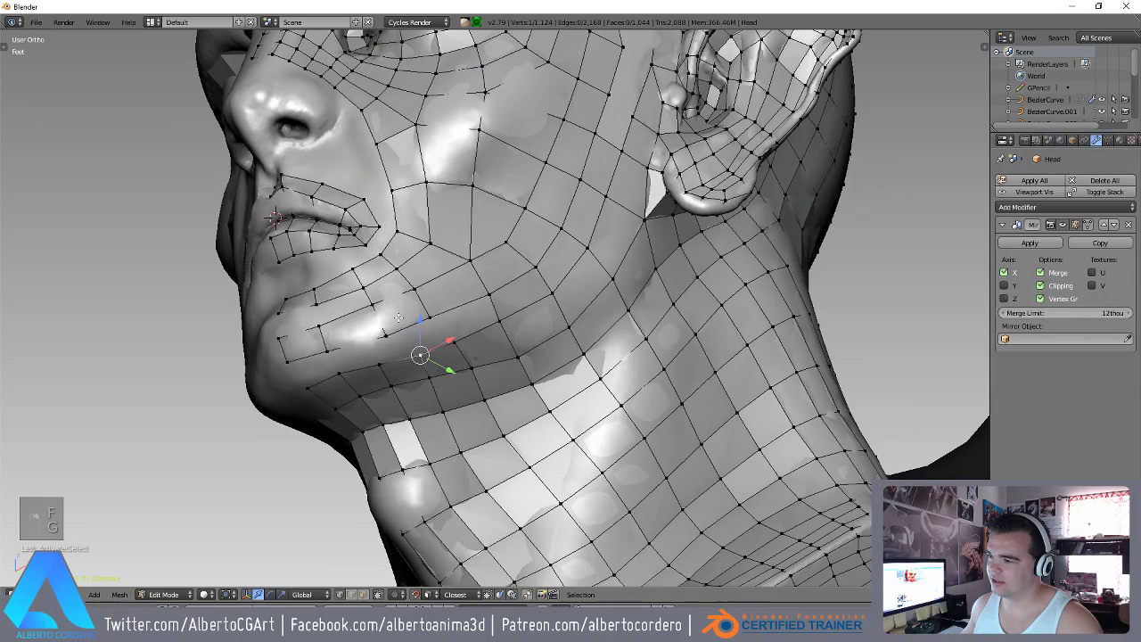
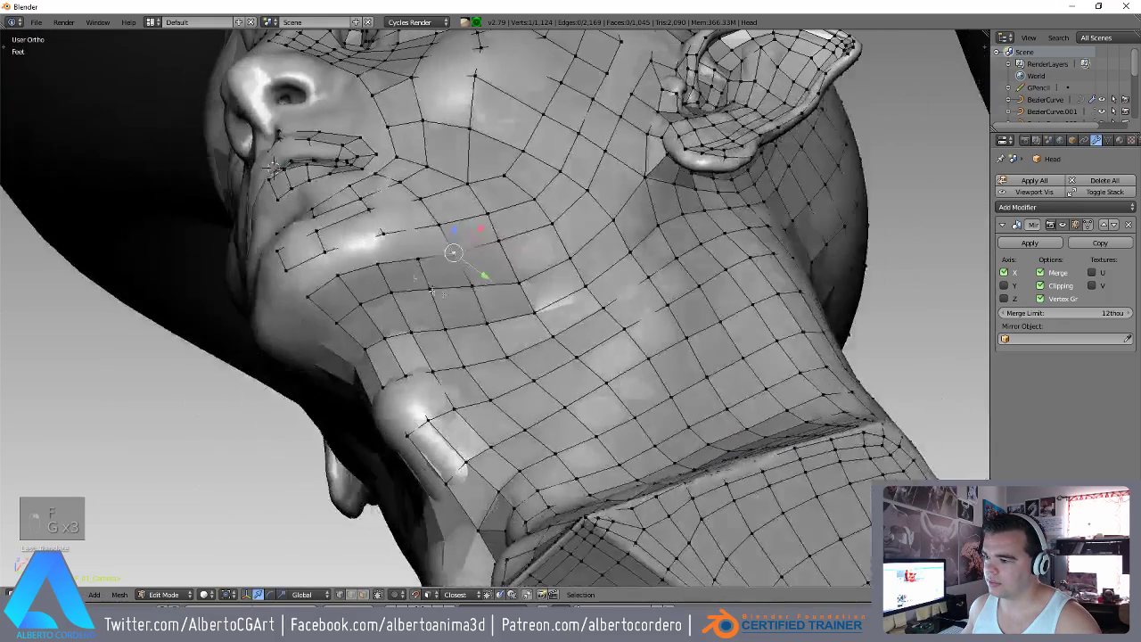
key("g")
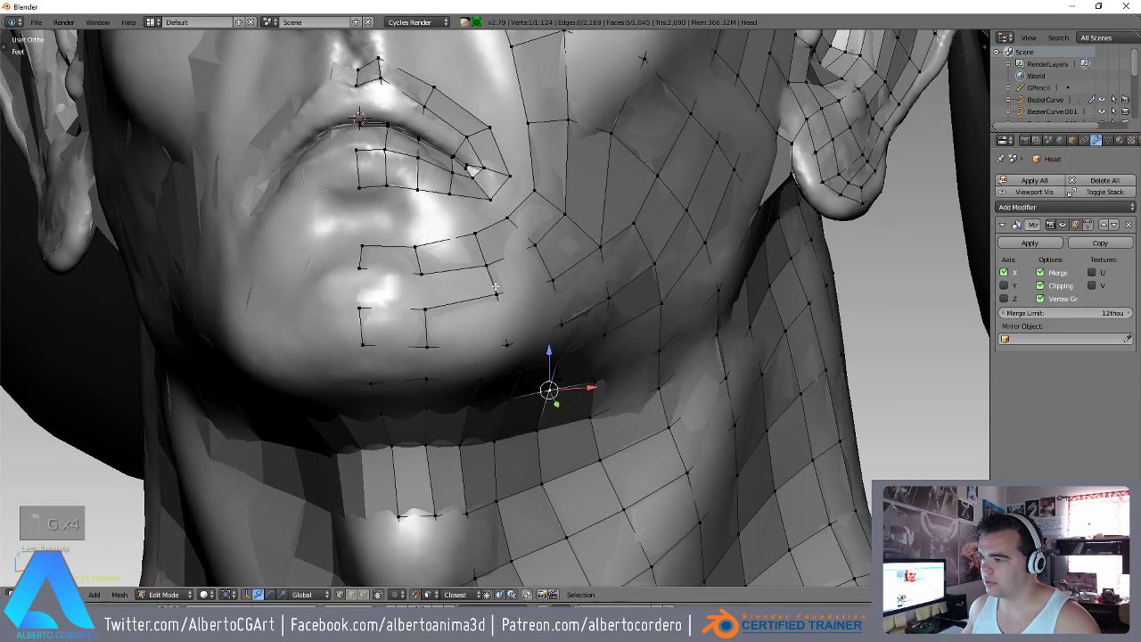
key("f")
key("f")
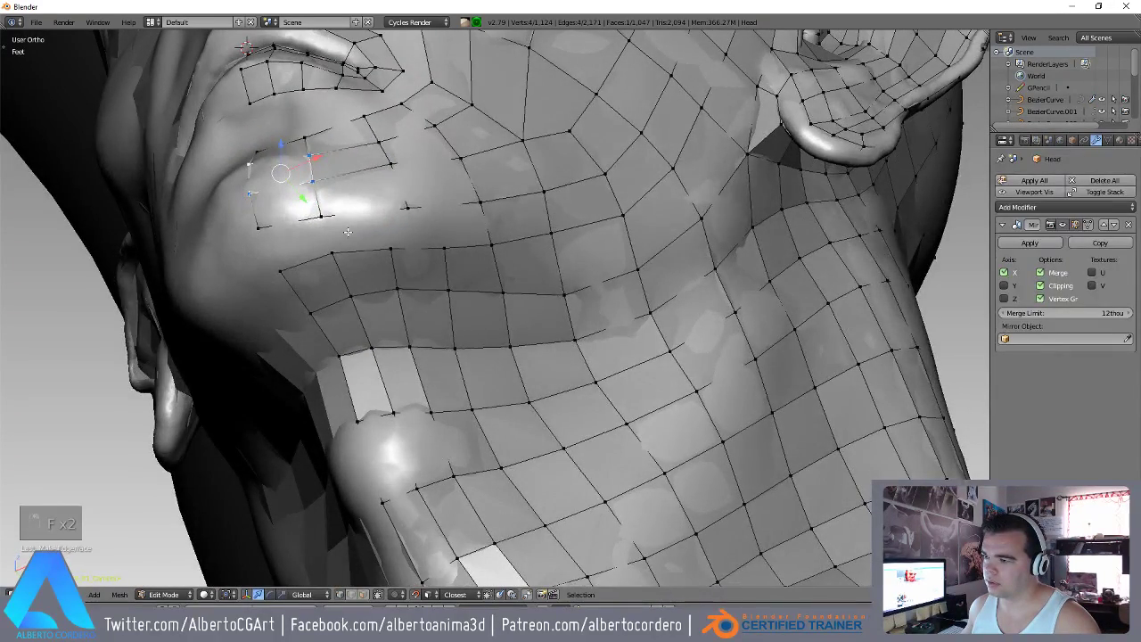
key("r")
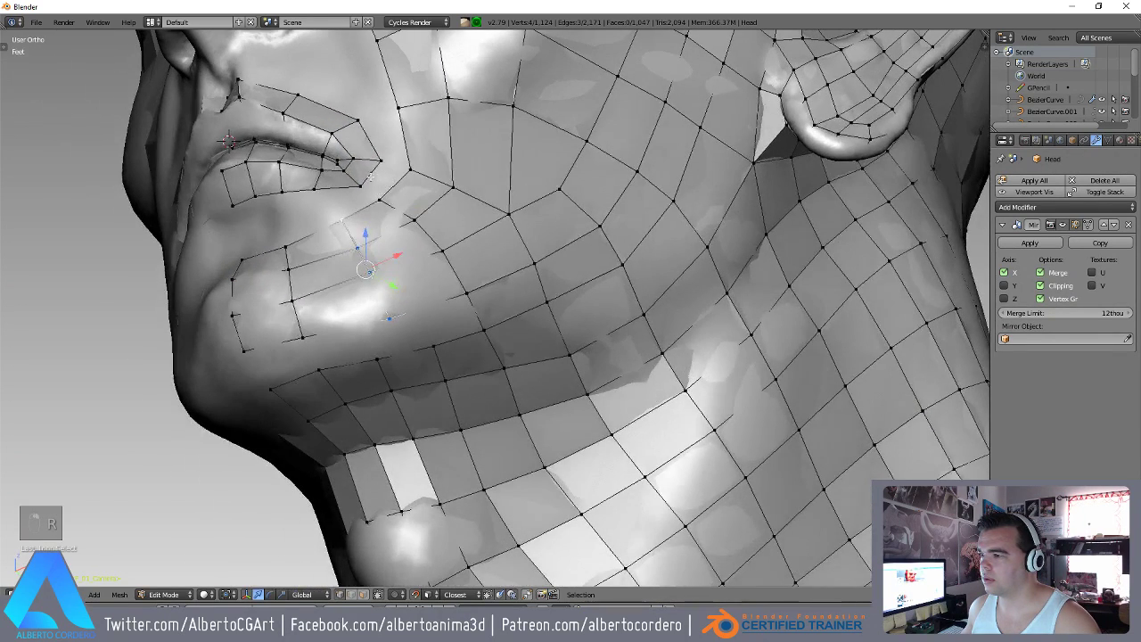
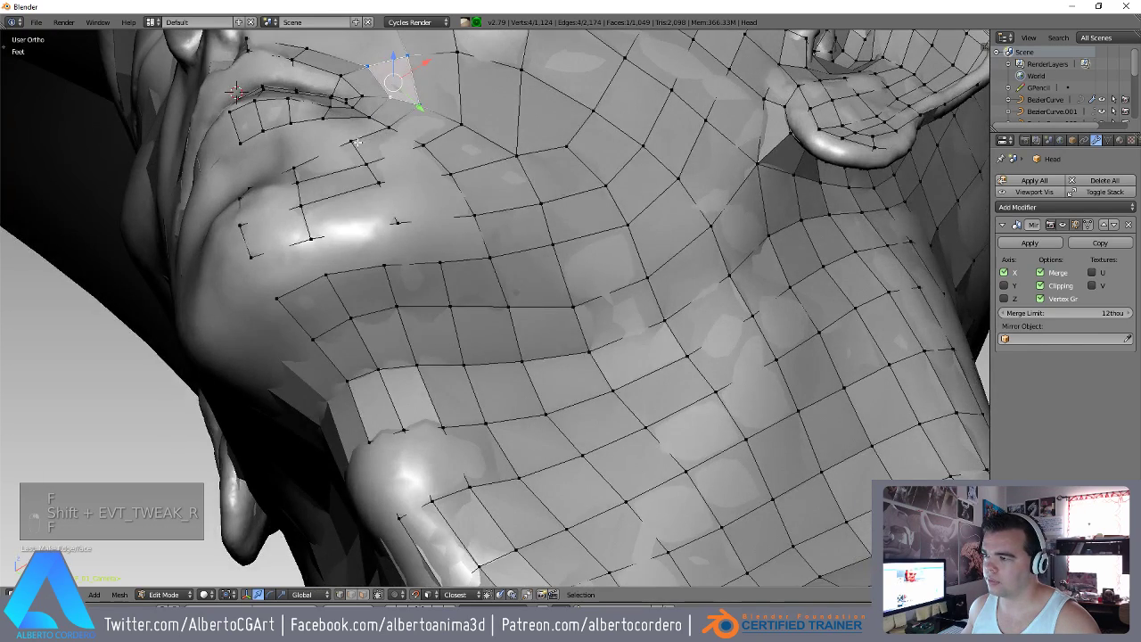
Extrude edges and close quads on the cheek beside the mouth corner.
key("g")
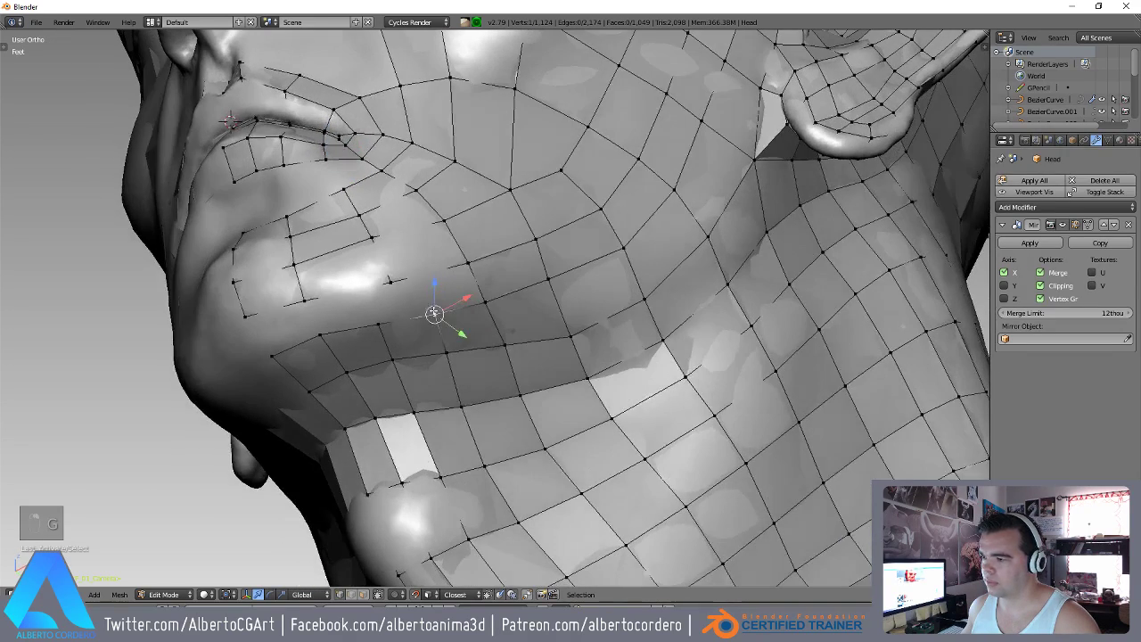
key("g")
key("g")
key("g")
key("g")
key("g")
key("g")
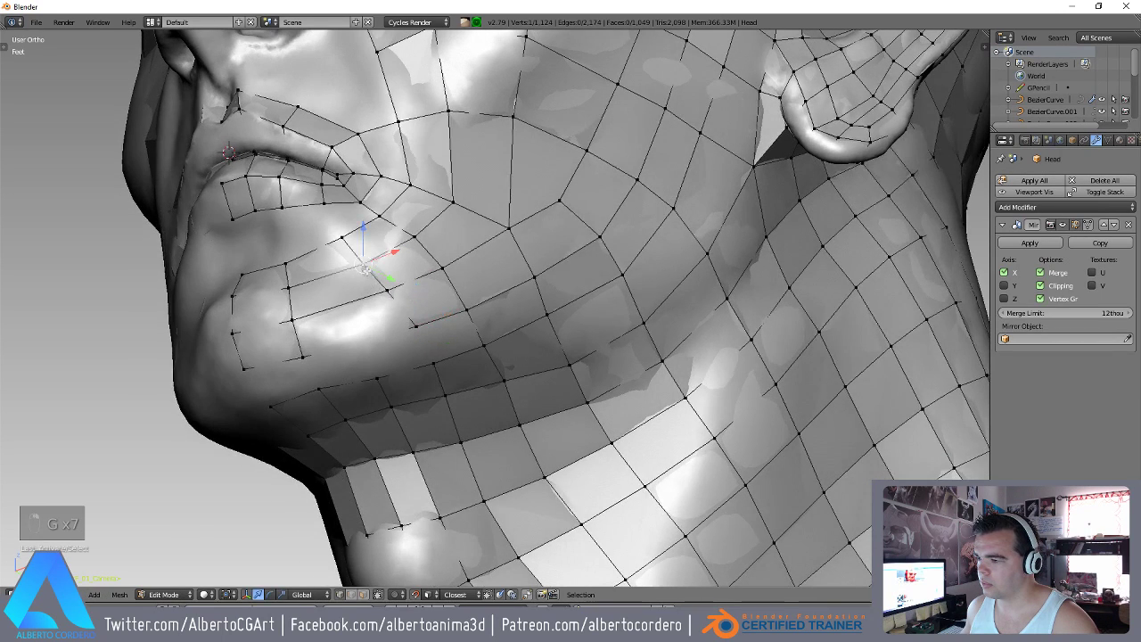
key("g")
key("g")
key("g")
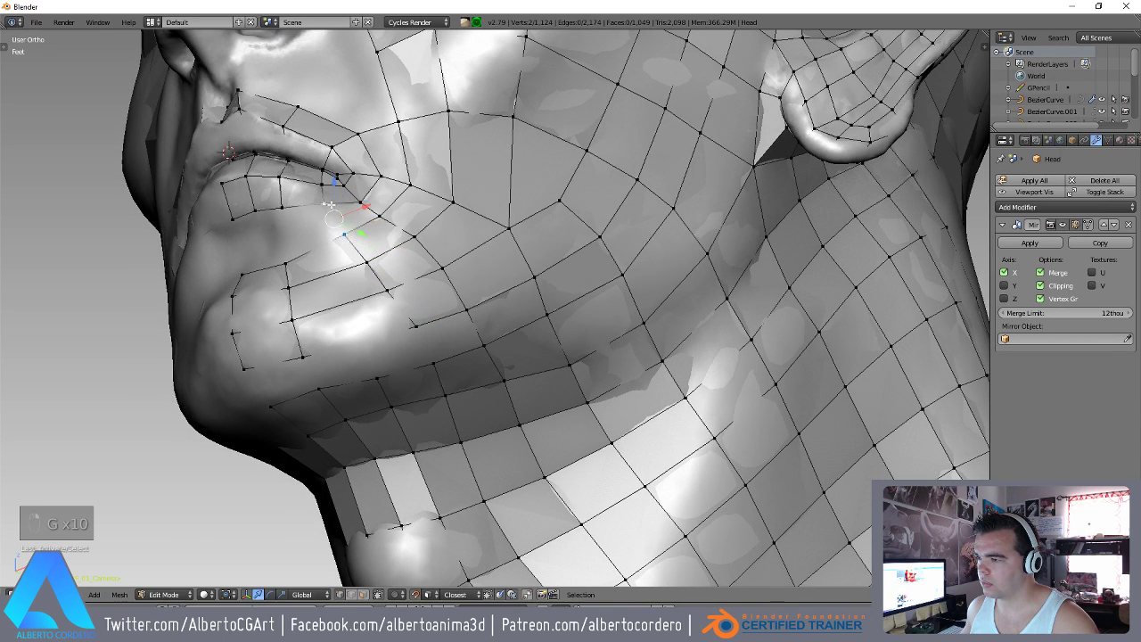
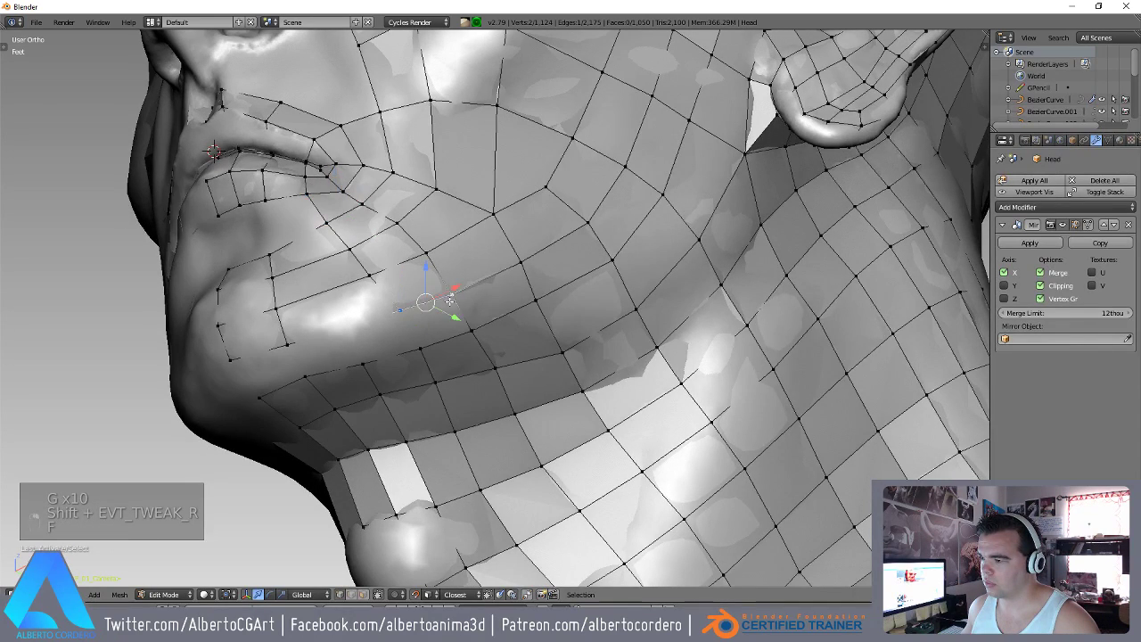
Extrude edges below the lower lip toward the chin and fill the first quads.
key("f")
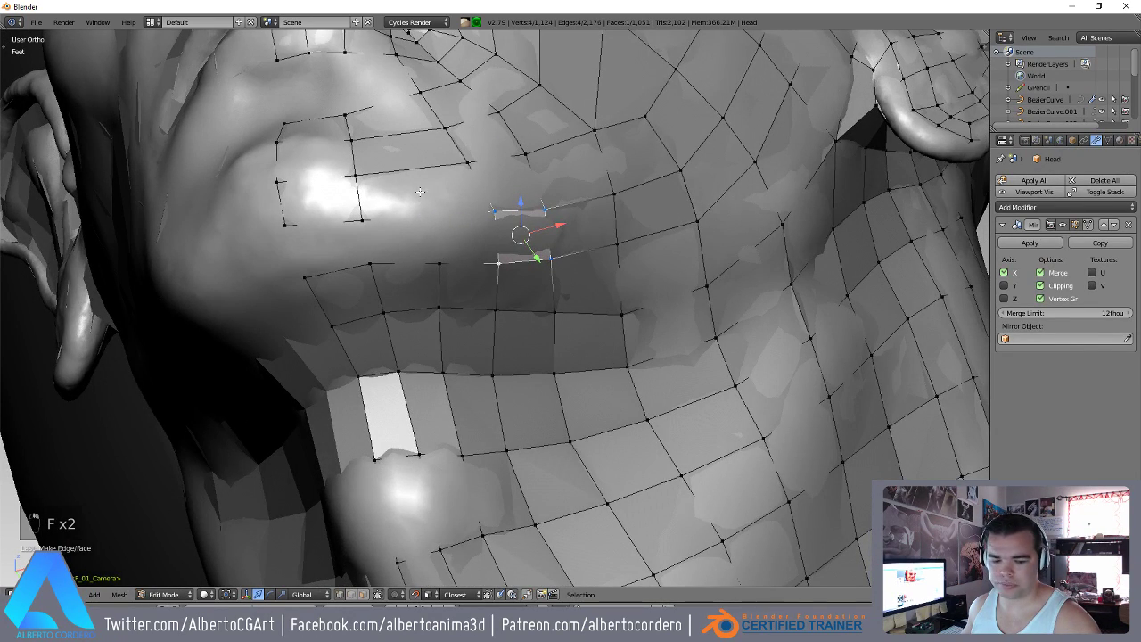
key("ctrl+r")
key("r")
key("g")
key("g")
key("f")
key("f")
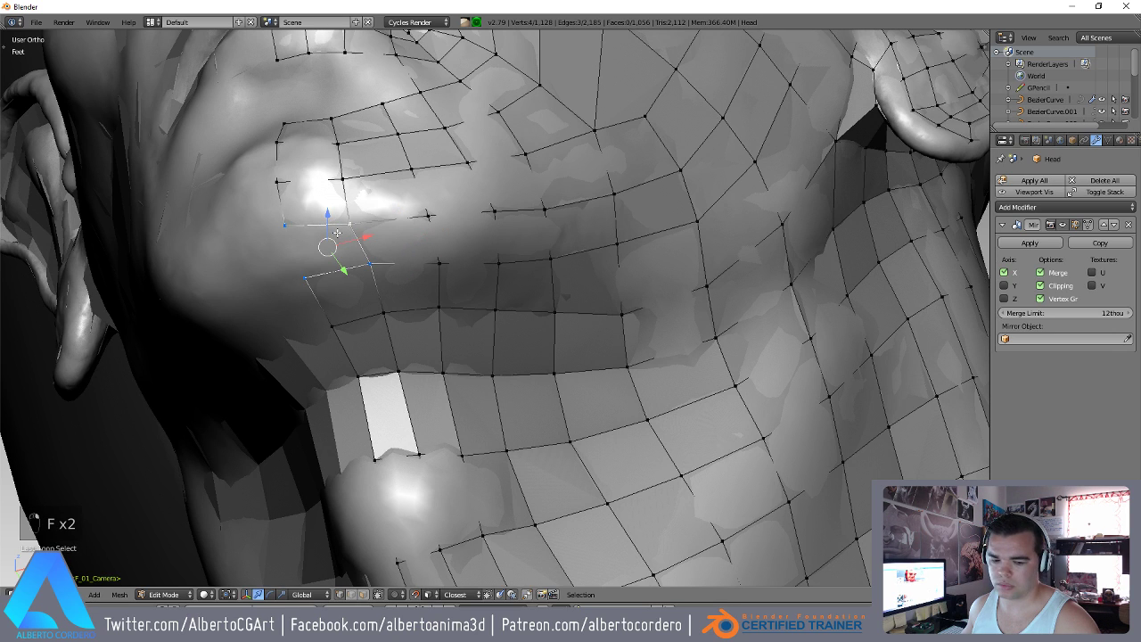
Continue the quad rows across the jaw and under the mouth corner, filling the gap.
key("f")
key("g")
key("g")
key("g")
key("g")
key("g")
key("g")
key("g")
key("g")
key("g")
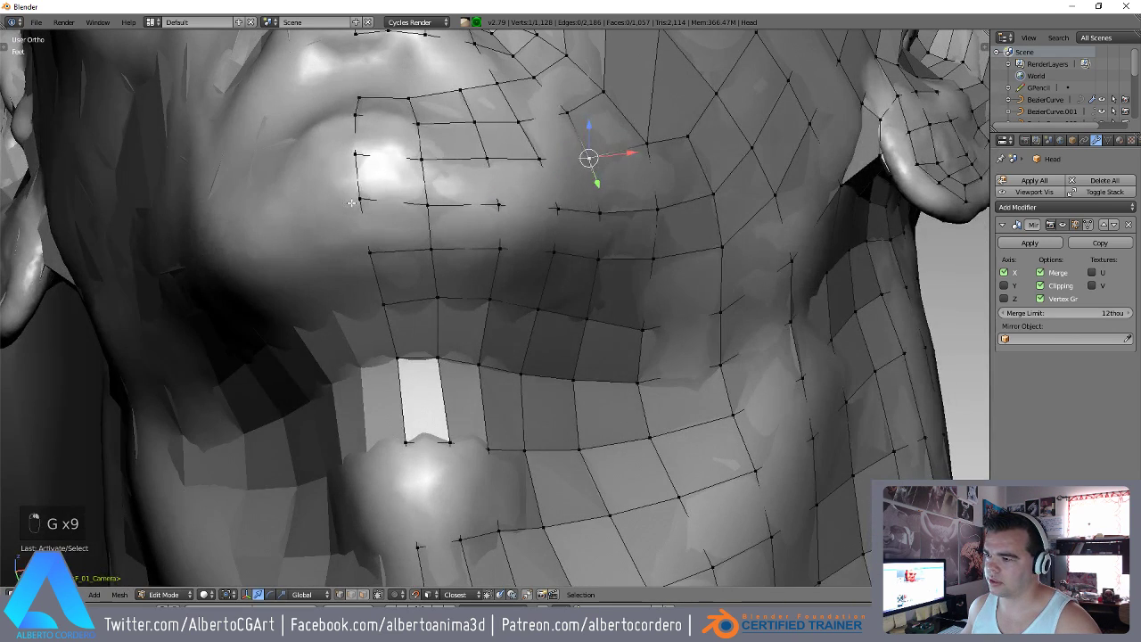
key("g")
key("g")
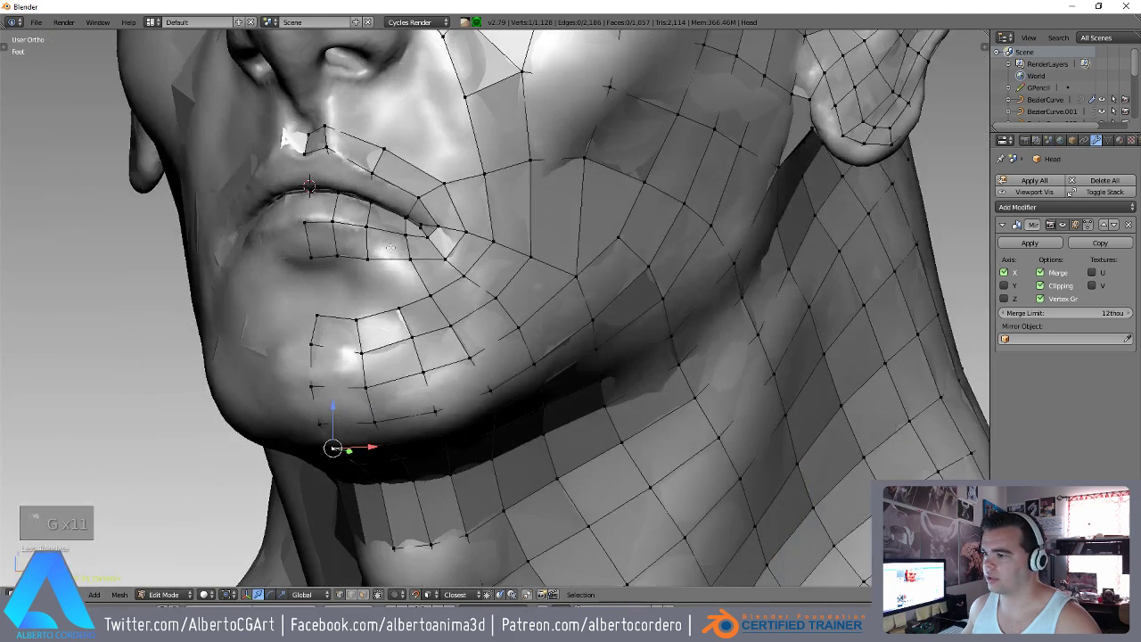
Extend quads under the lower lip onto the chin area and settle the new vertices.
key("g")
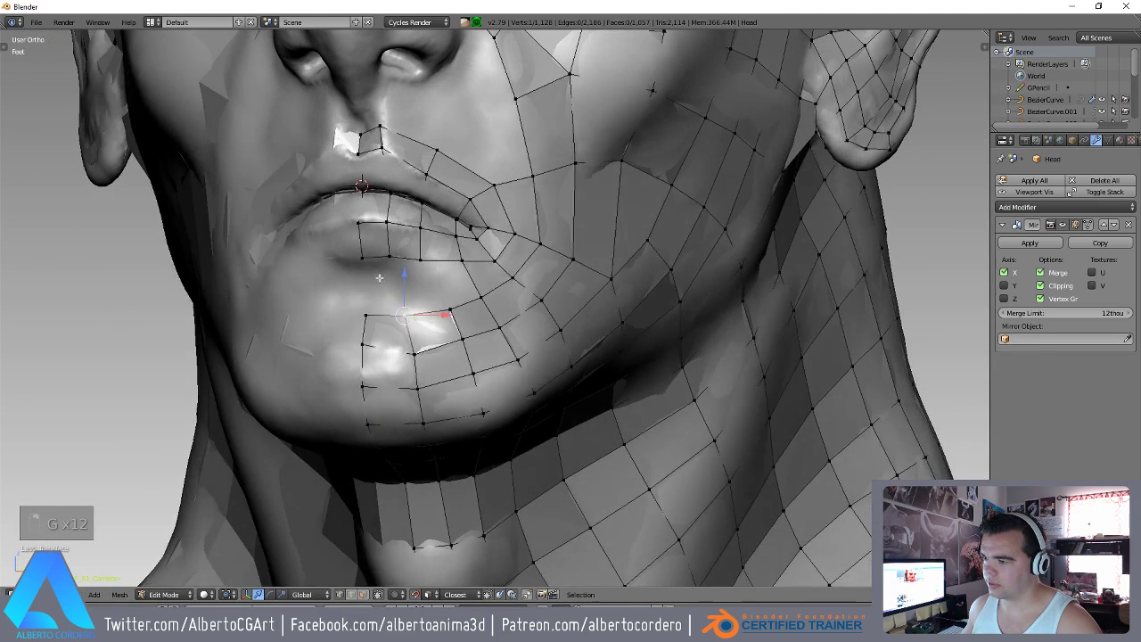
key("g")
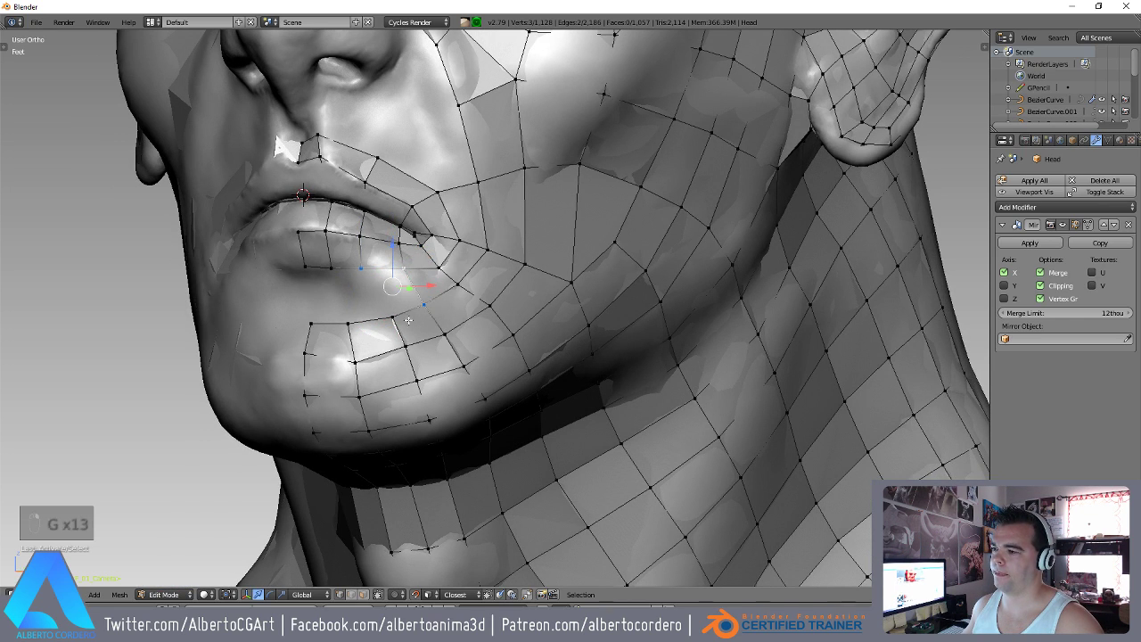
key("f")
key("g")
key("g")
key("g")
key("g")
key("g")
key("g")
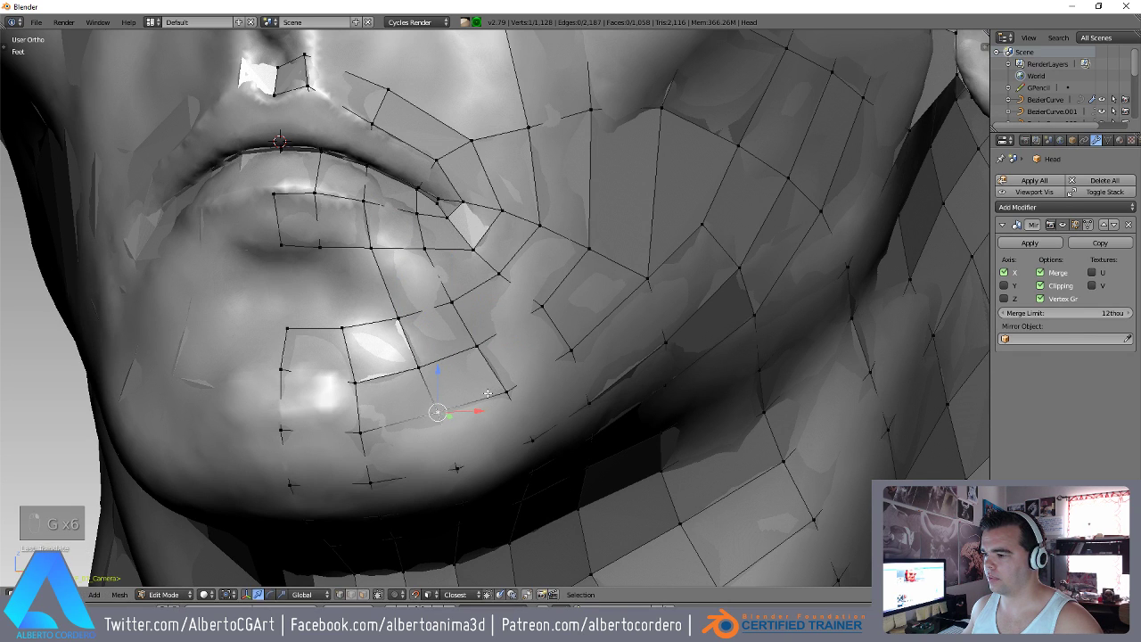
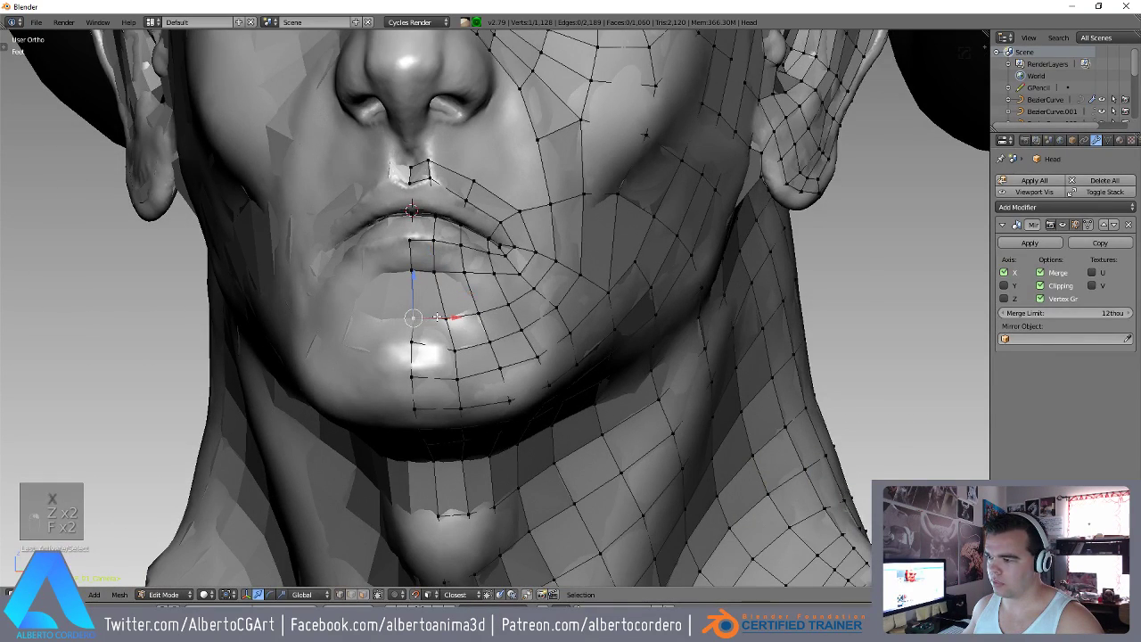
Extrude and fill a couple more quads at the mouth corner, closing the gap on the cheek.
key("g")
key("g")
key("g")
key("g")
key("g")
key("g")
key("g")
key("g")
key("g")
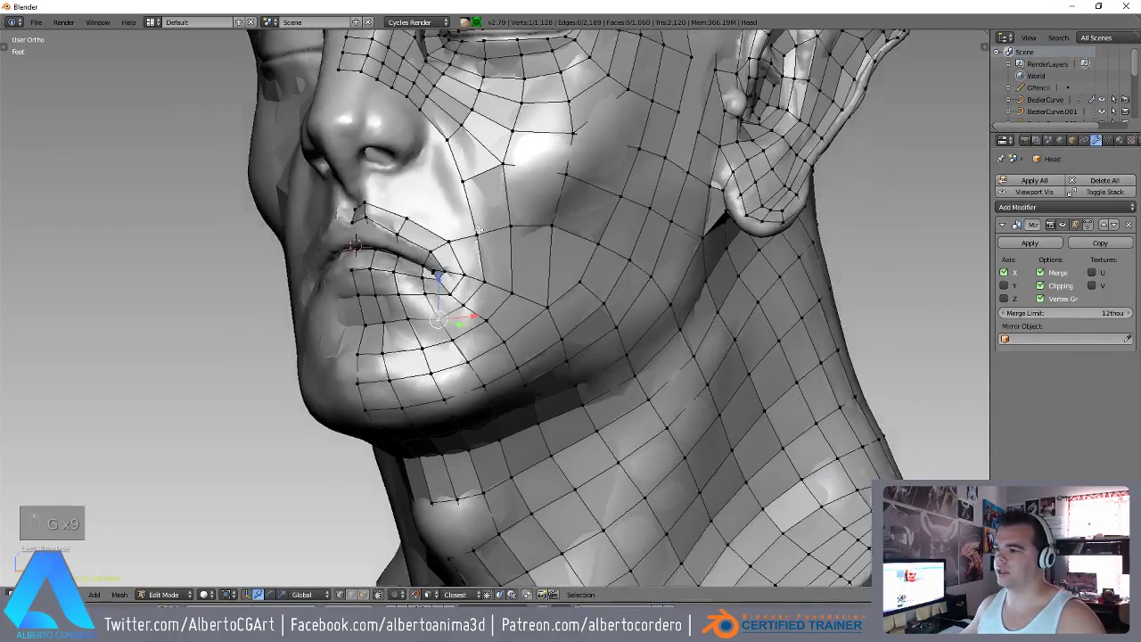
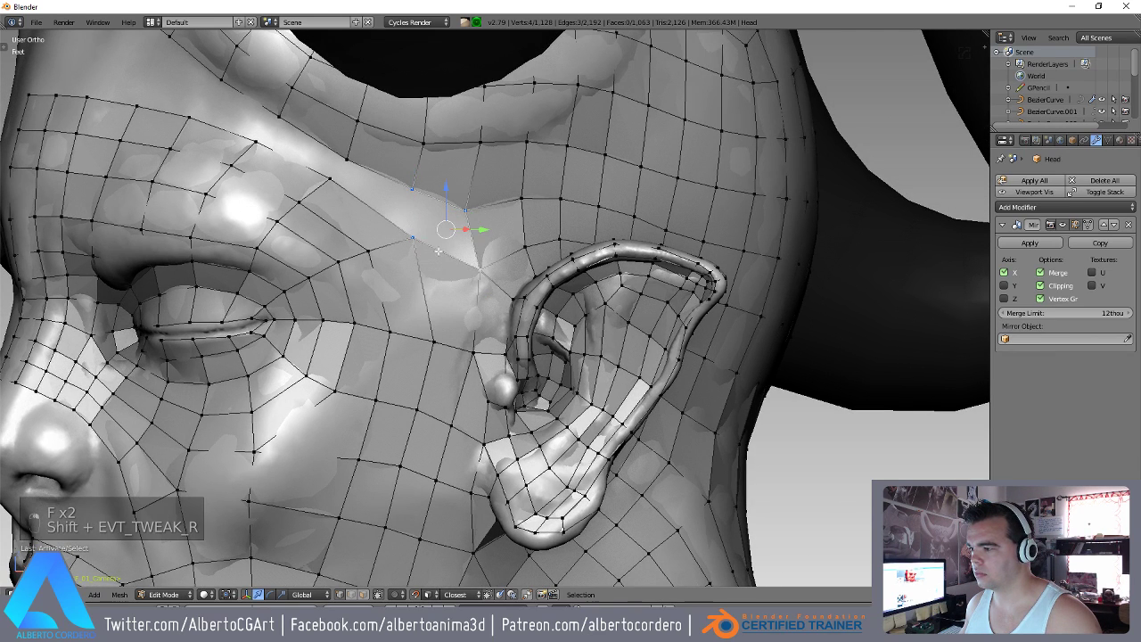
Fill a quad on the temple in front of the ear and extend the mesh onto the brow ridge.
key("f")
key("g")
key("g")
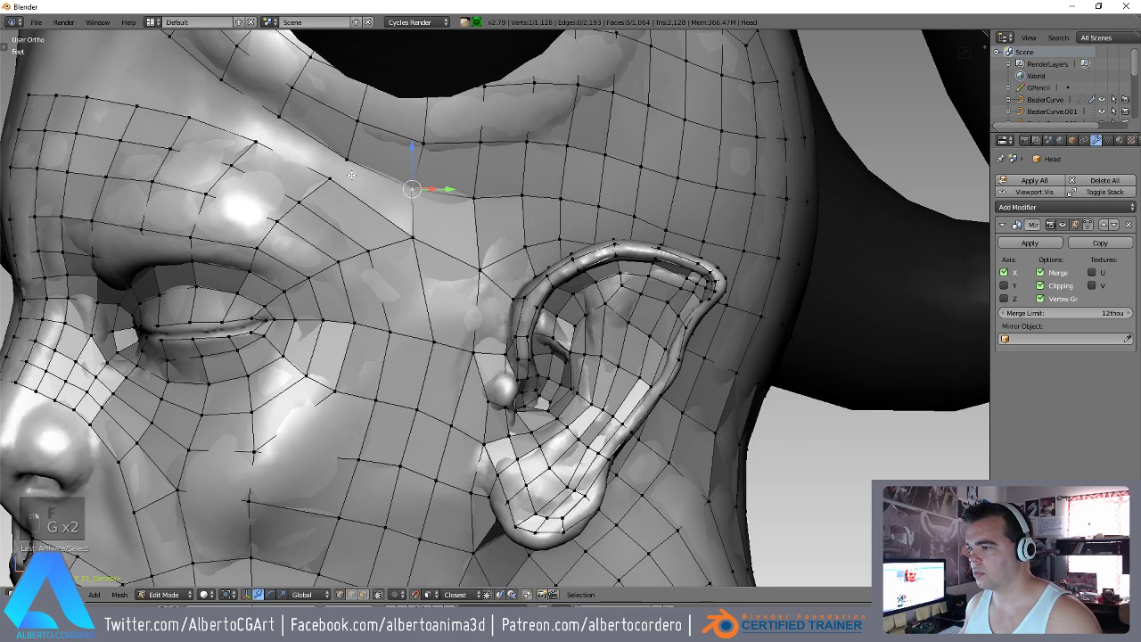
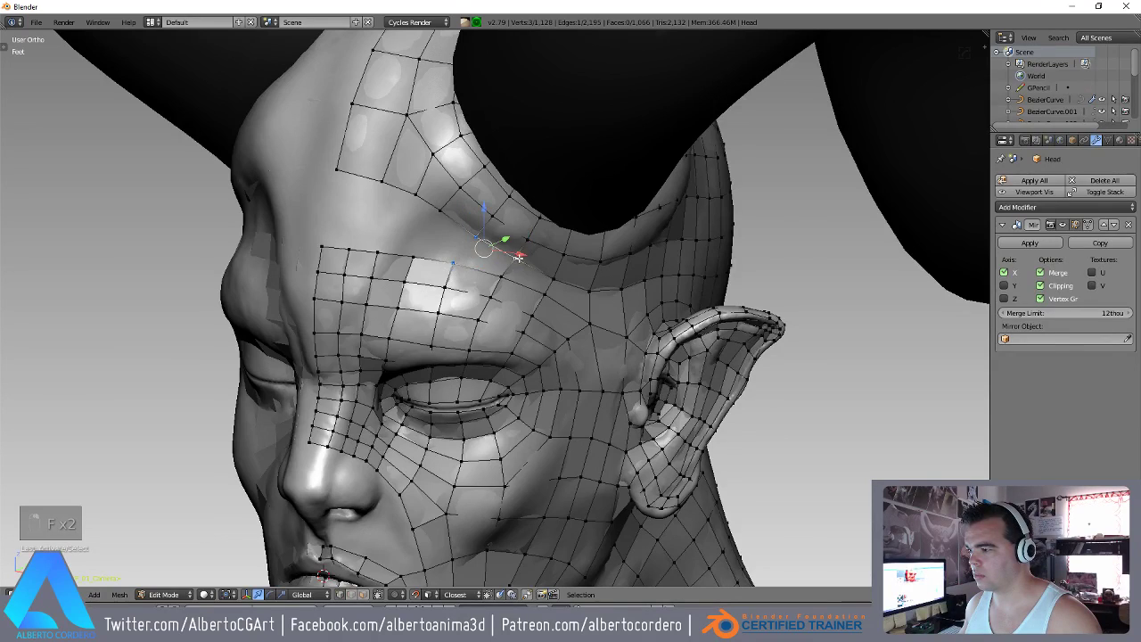
key("f")
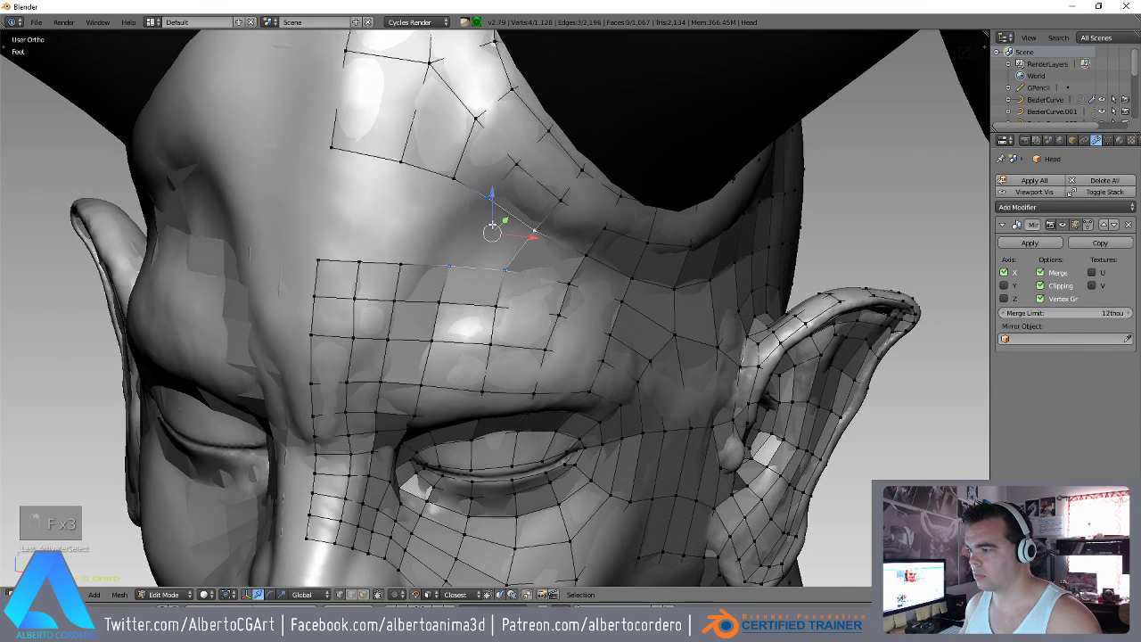
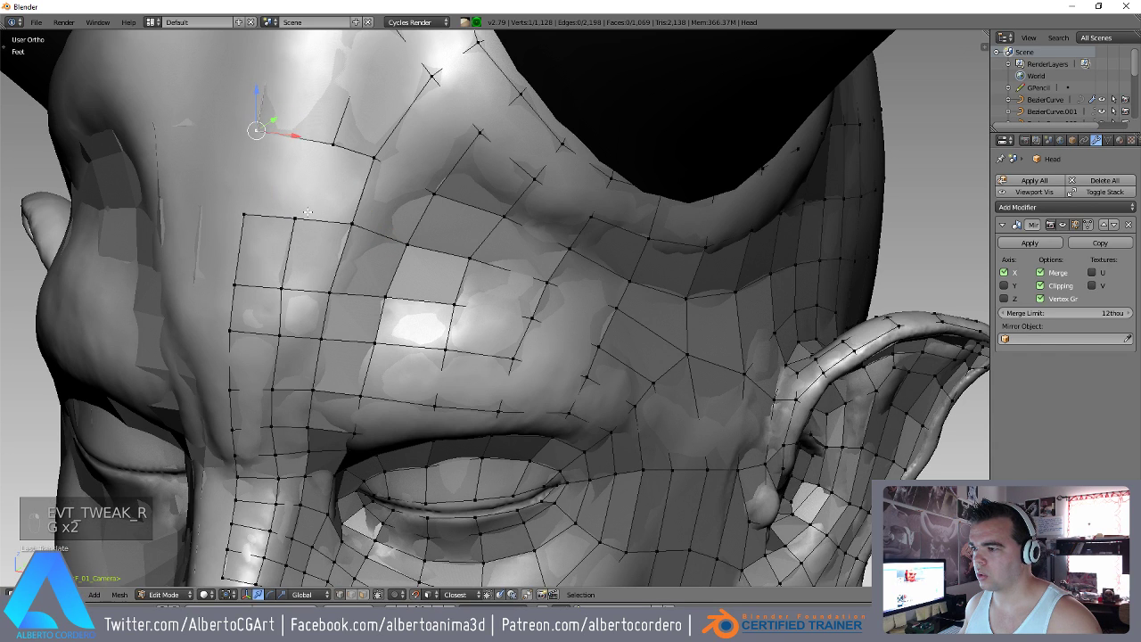
key("g")
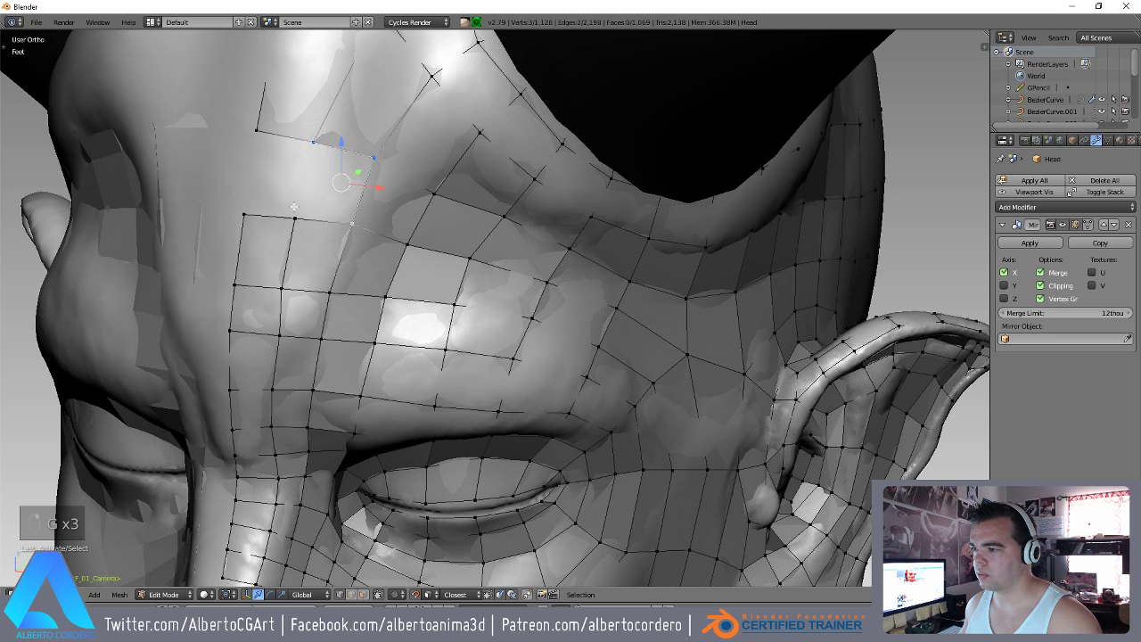
key("f")
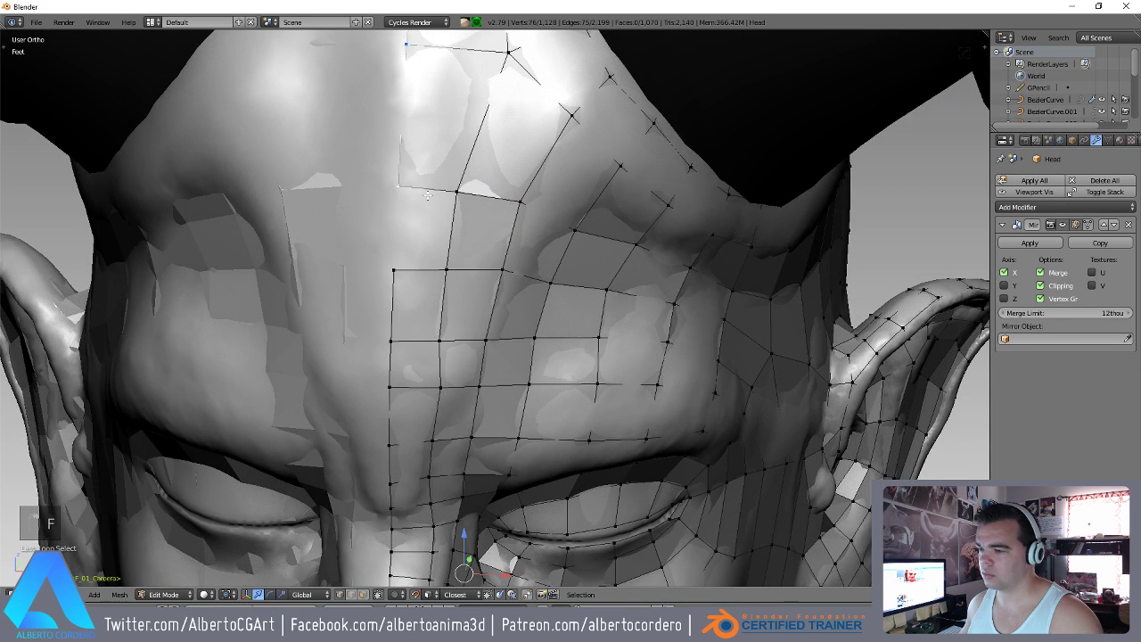
key("f")
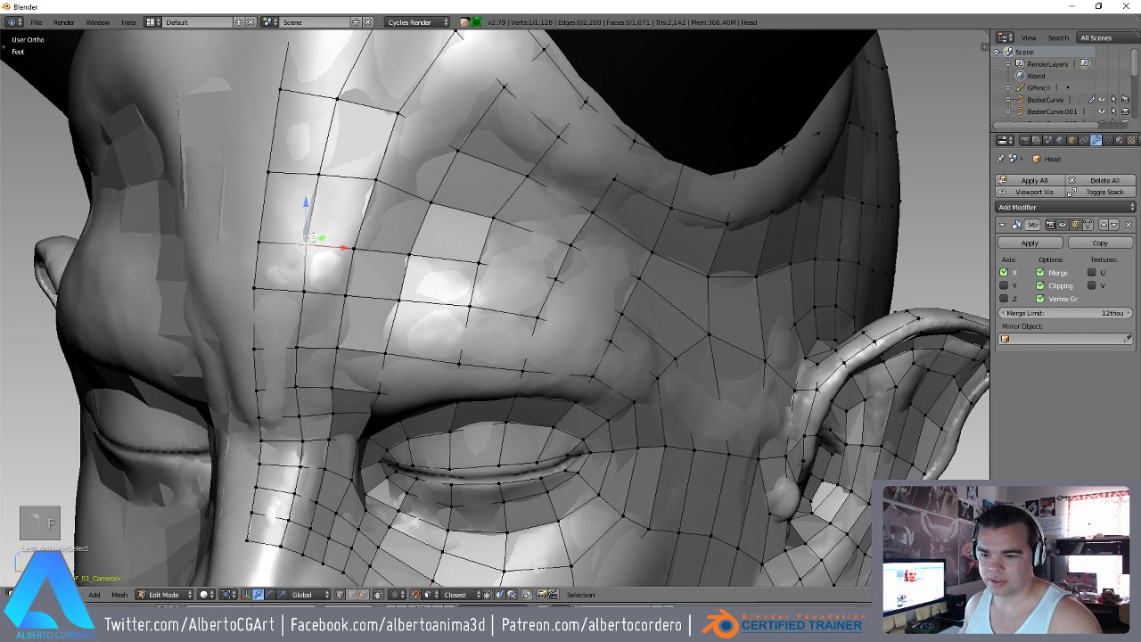
Lay quads across the brow above the eye up to the horn base and close the gap.
key("g")
key("g")
key("g")
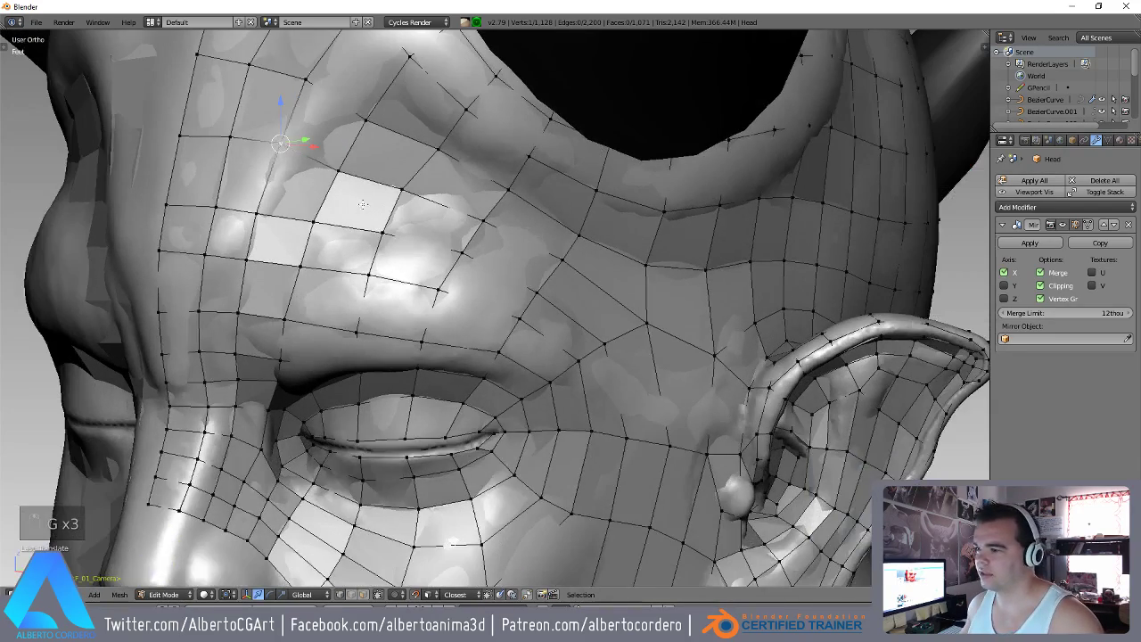
key("g")
key("g")
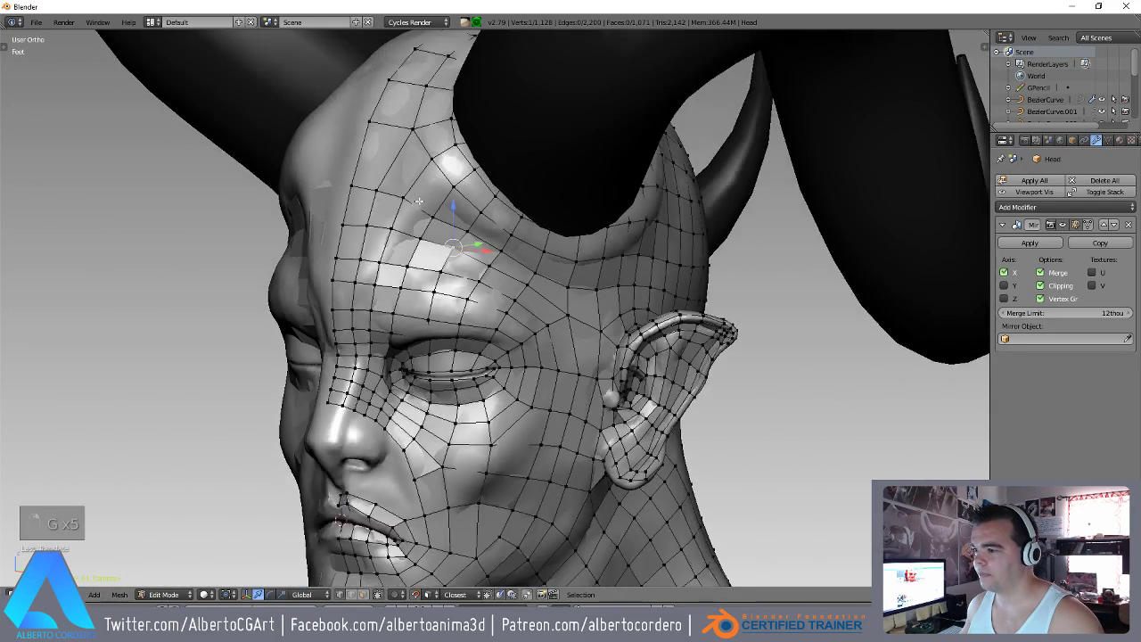
key("g")
key("g")
key("g")
key("g")
key("g")
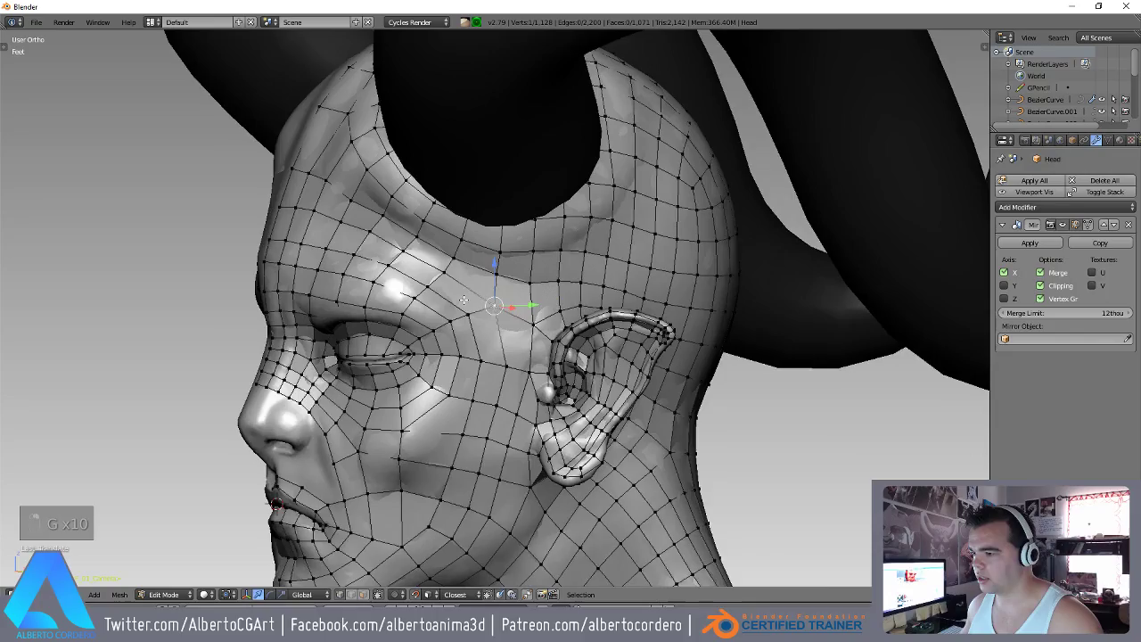
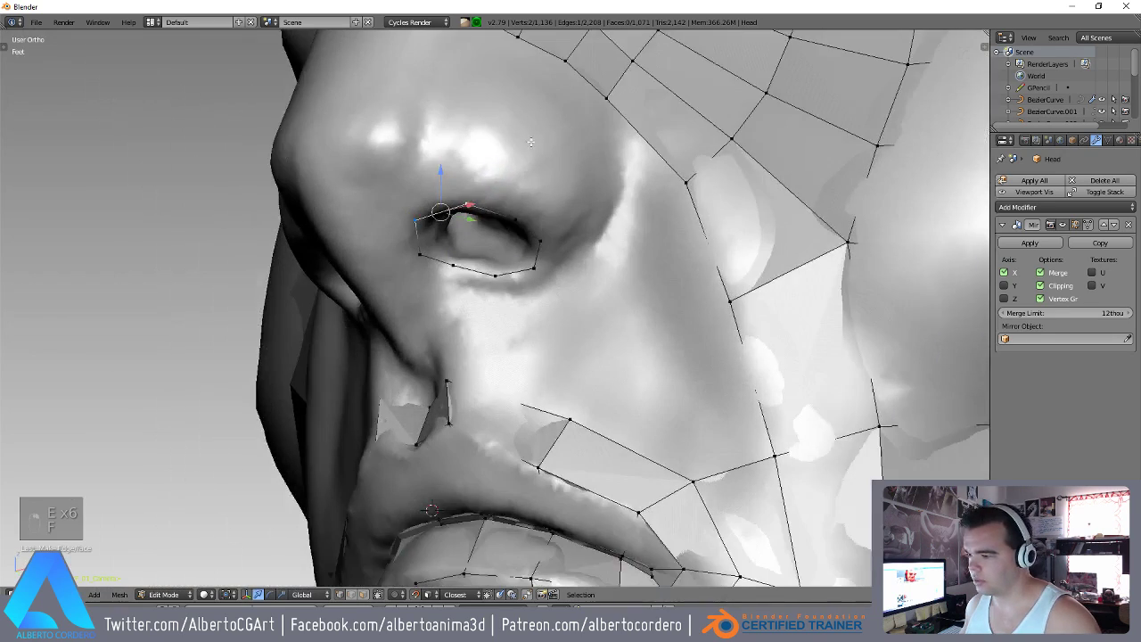
Extrude new vertices beside the nostril and fill a face above the upper lip.
key("f")
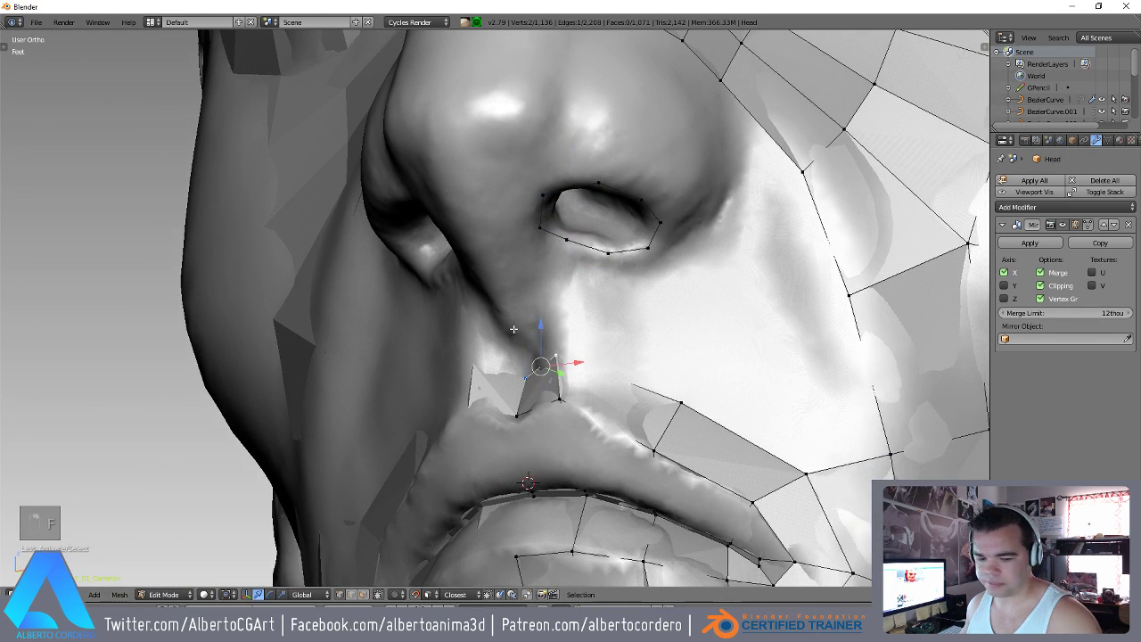
key("e")
key("e")
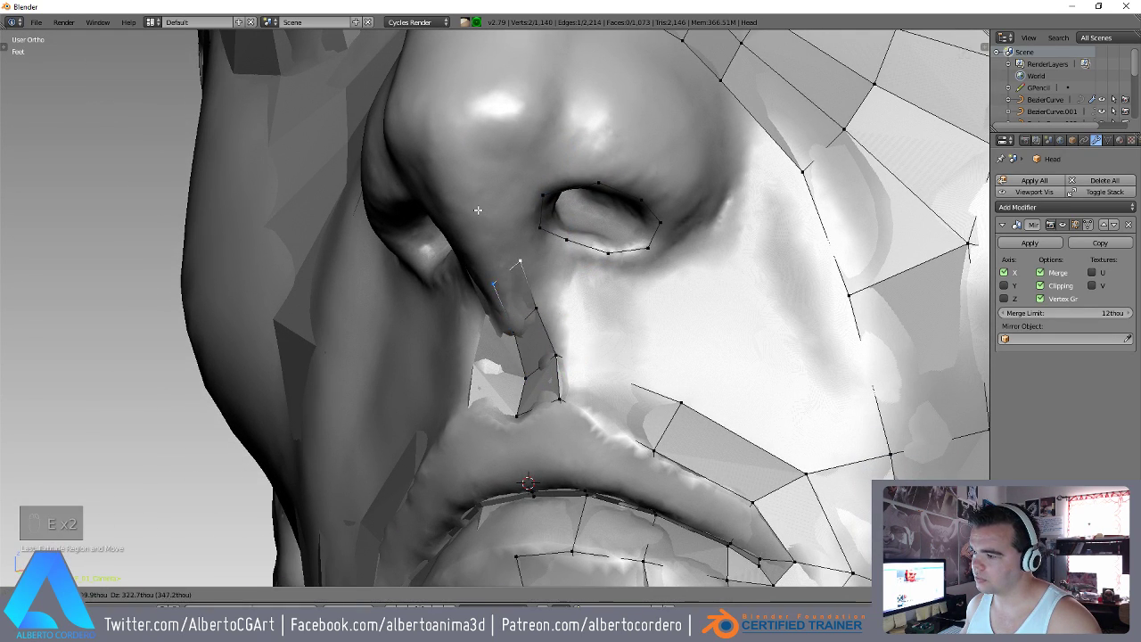
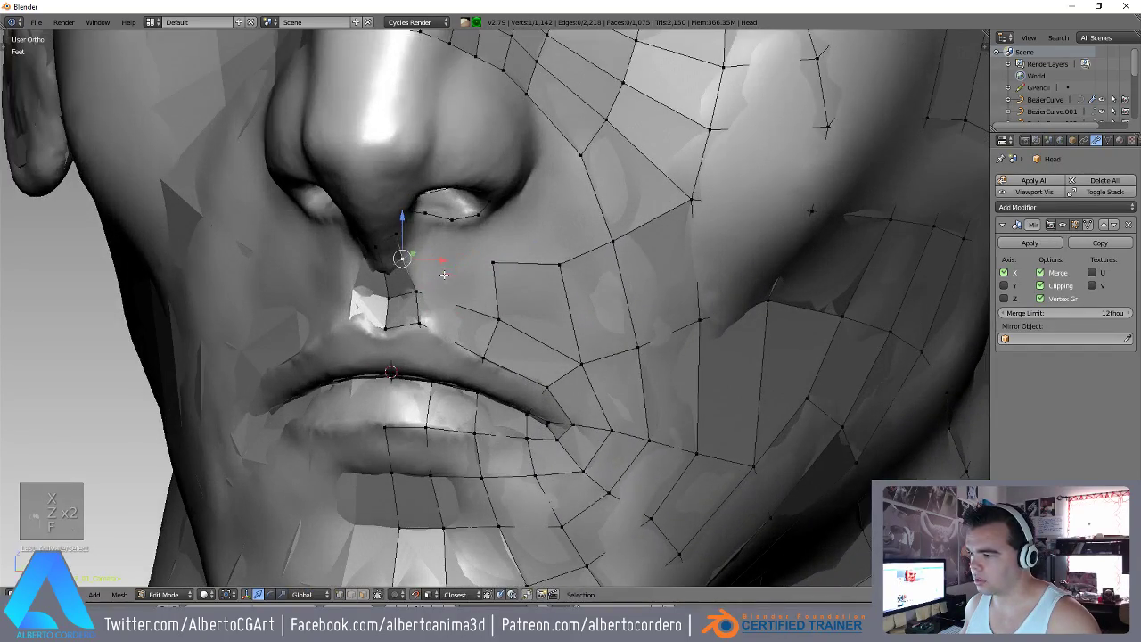
key("f")
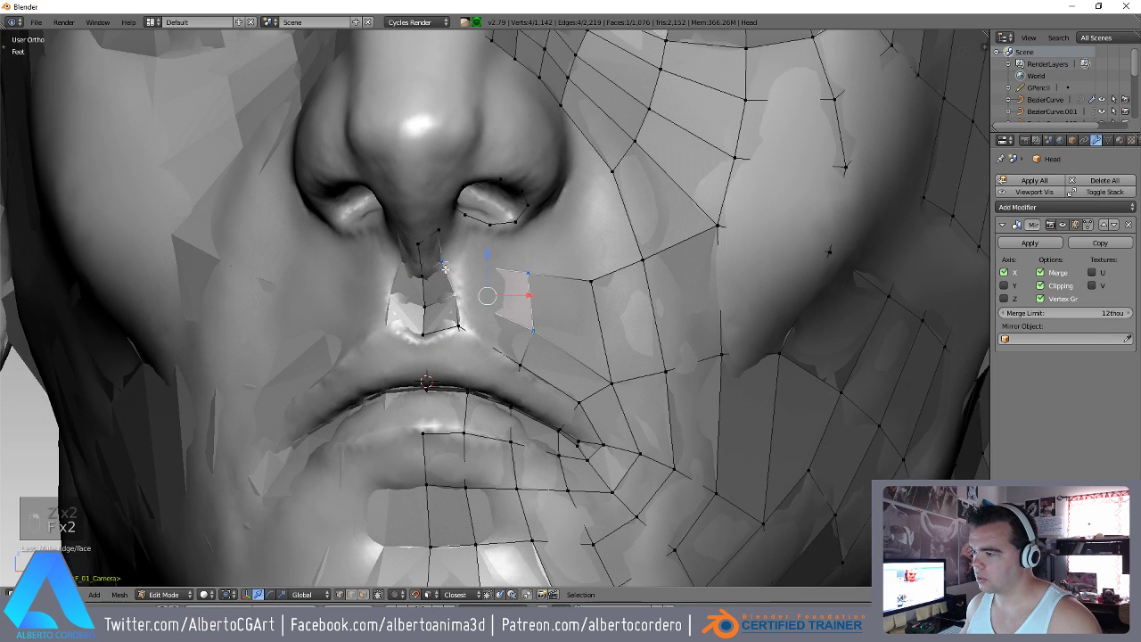
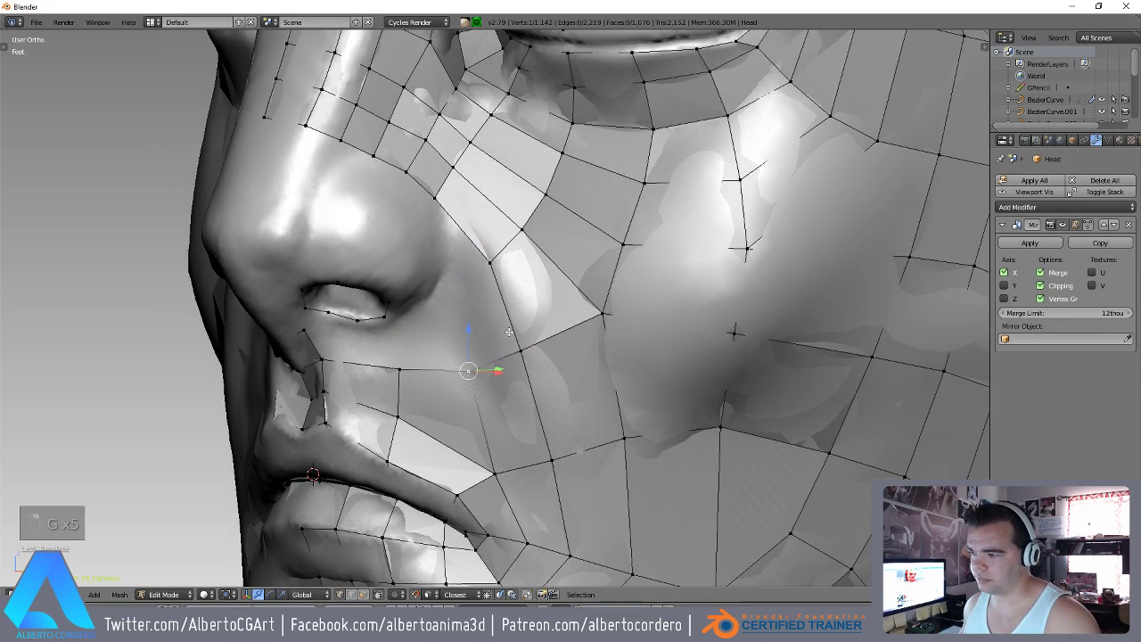
Extrude and position an edge loop of new faces tracing the nostril rim.
key("f")
key("g")
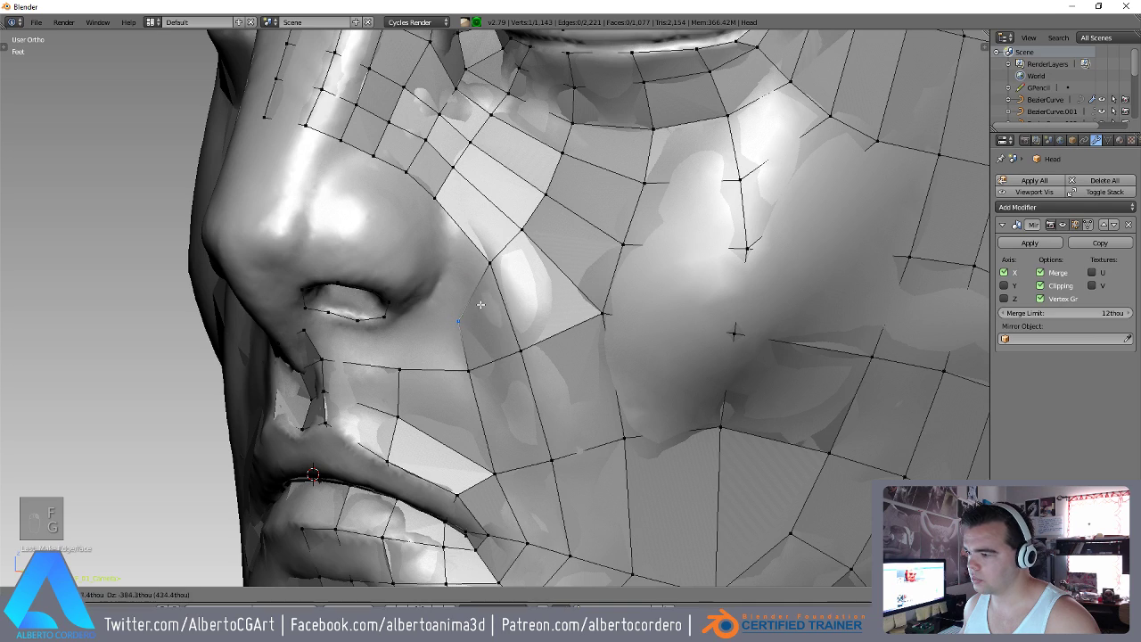
key("g")
key("g")
key("g")
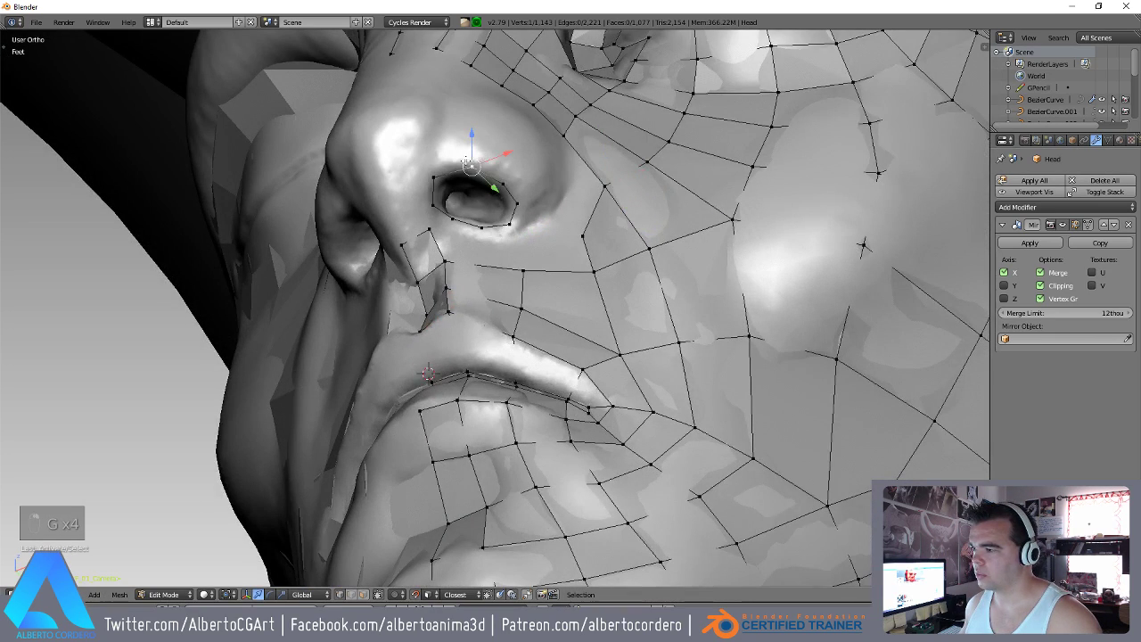
key("e")
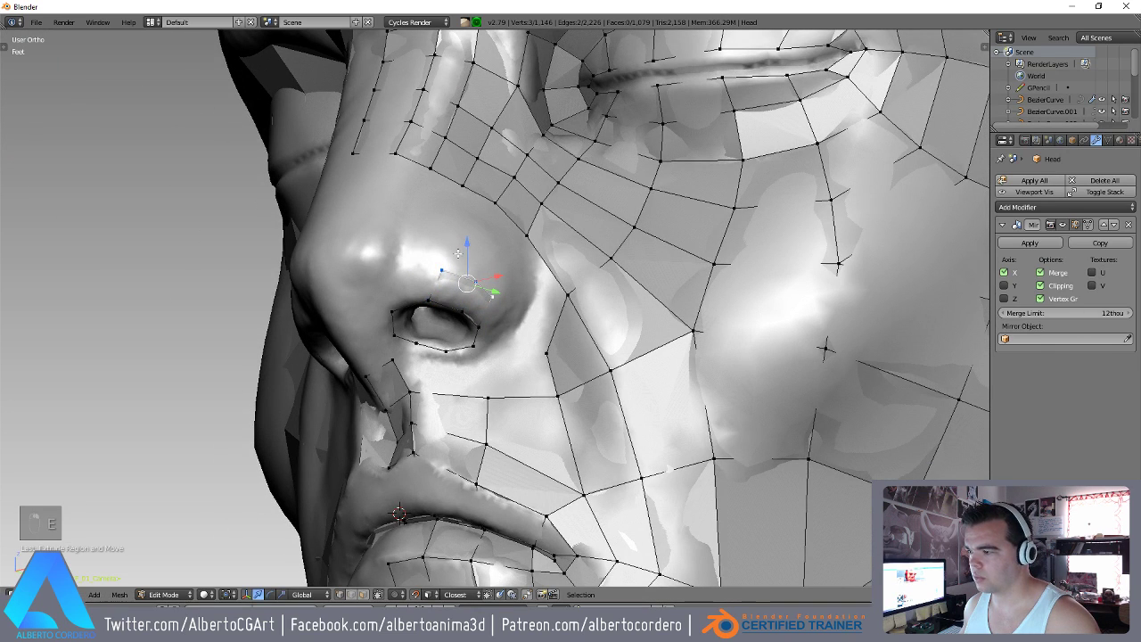
key("g")
key("g")
key("g")
key("g")
key("g")
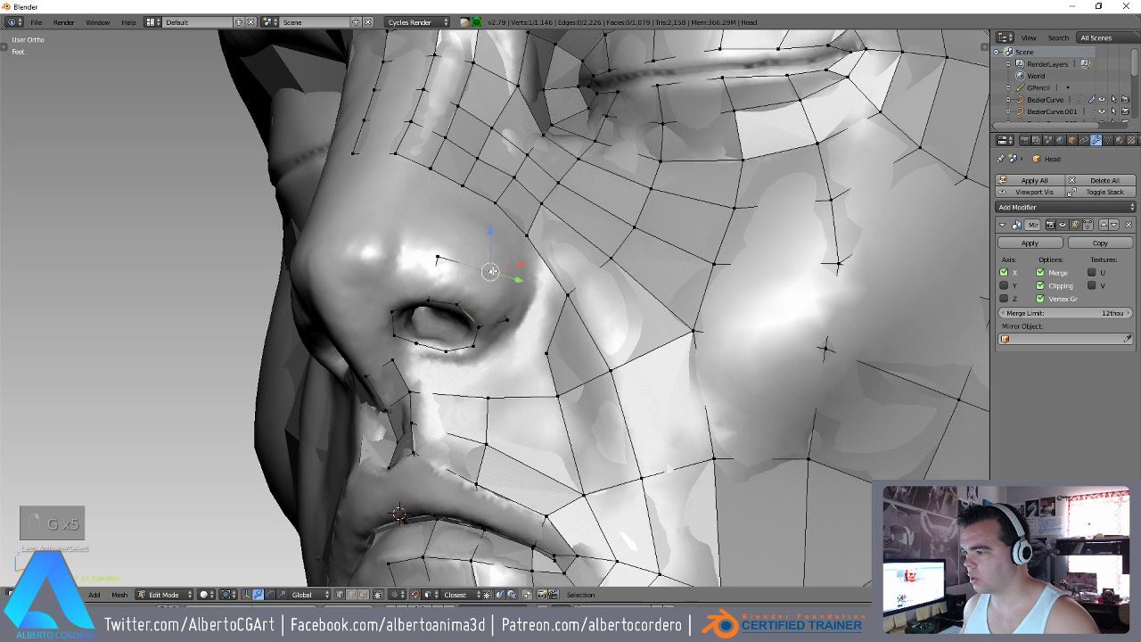
key("g")
key("g")
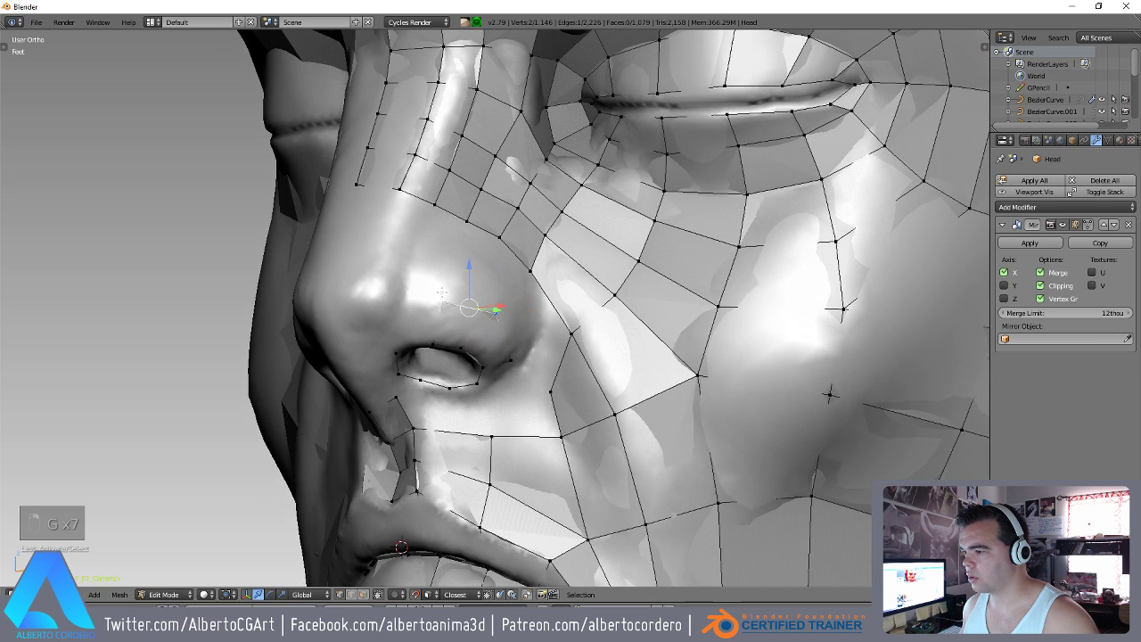
key("g")
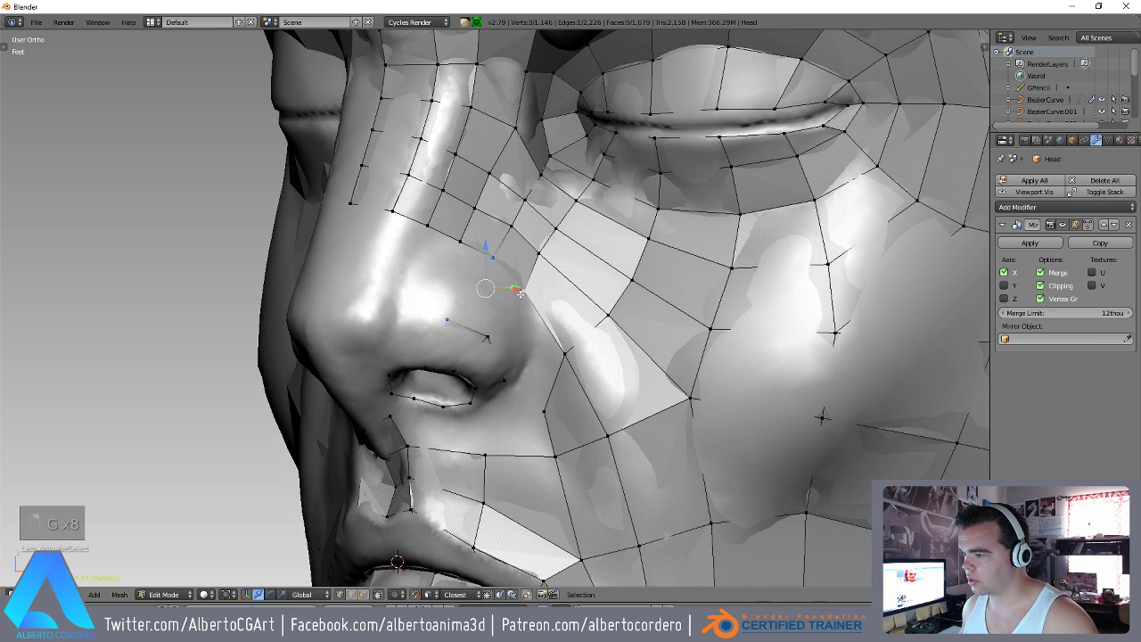
Fill the nose wing face, extrude along the nose edge and merge two vertices with Alt+M.
key("f")
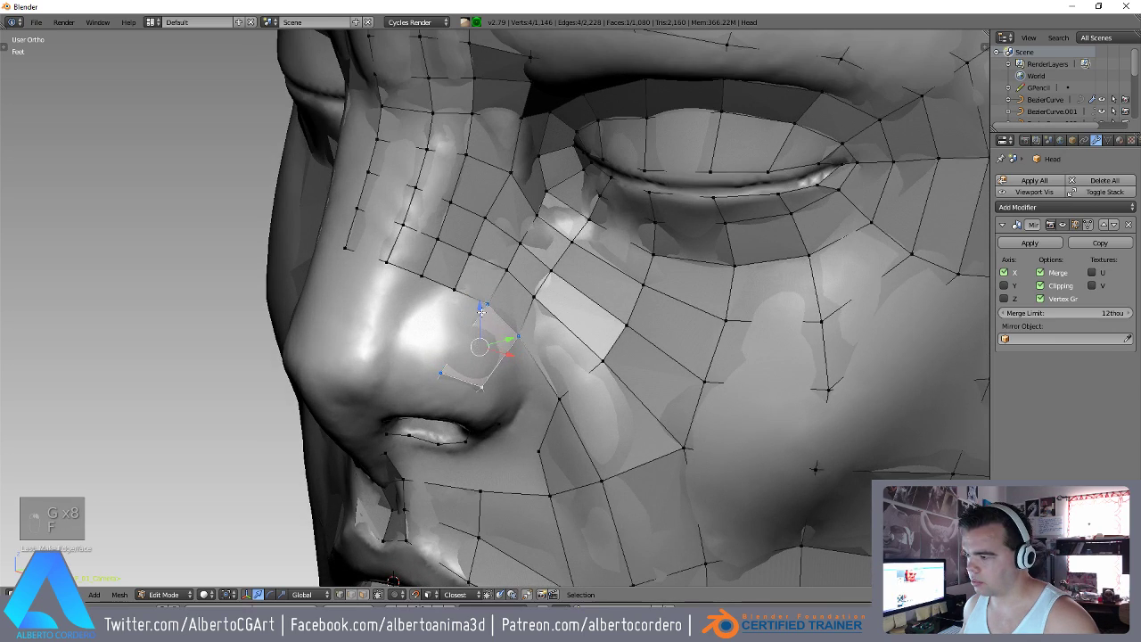
key("g")
key("g")
key("g")
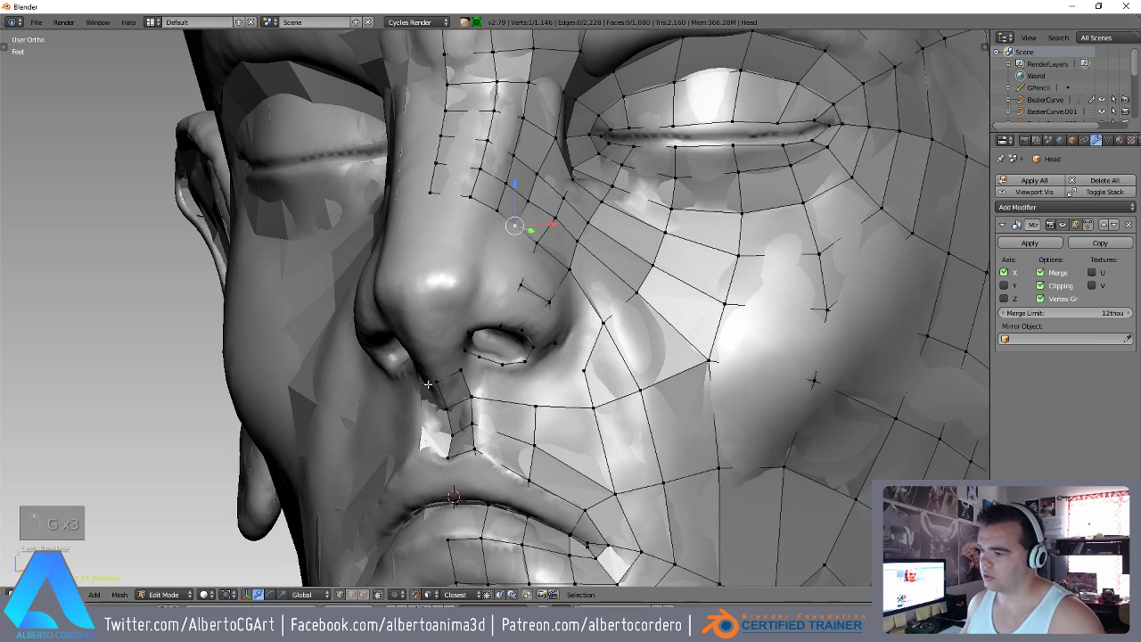
key("e")
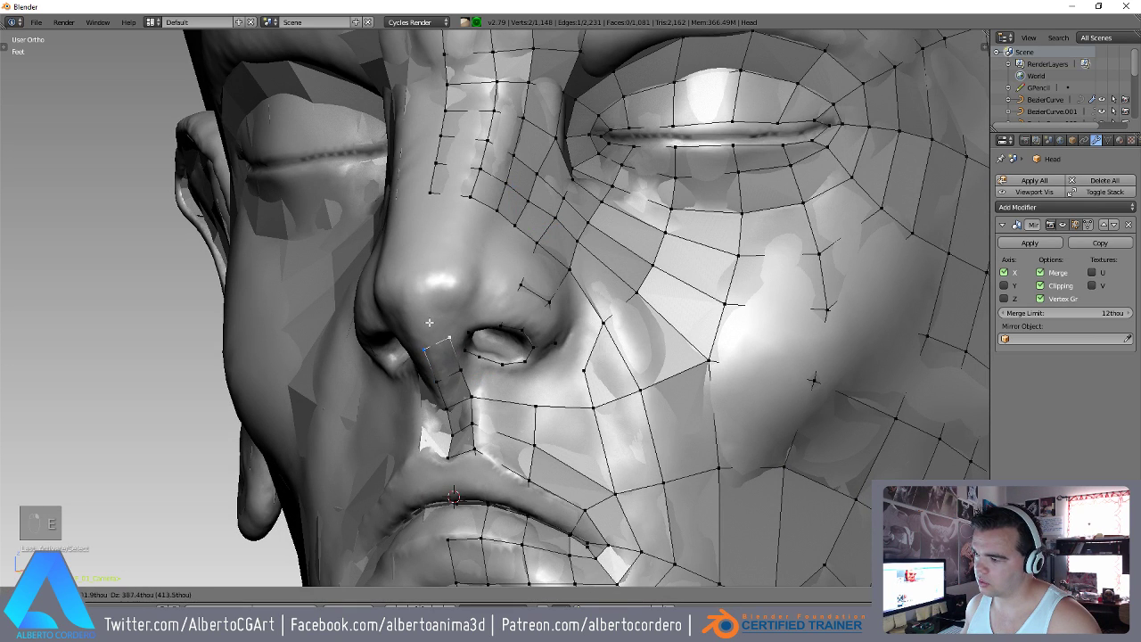
key("e")
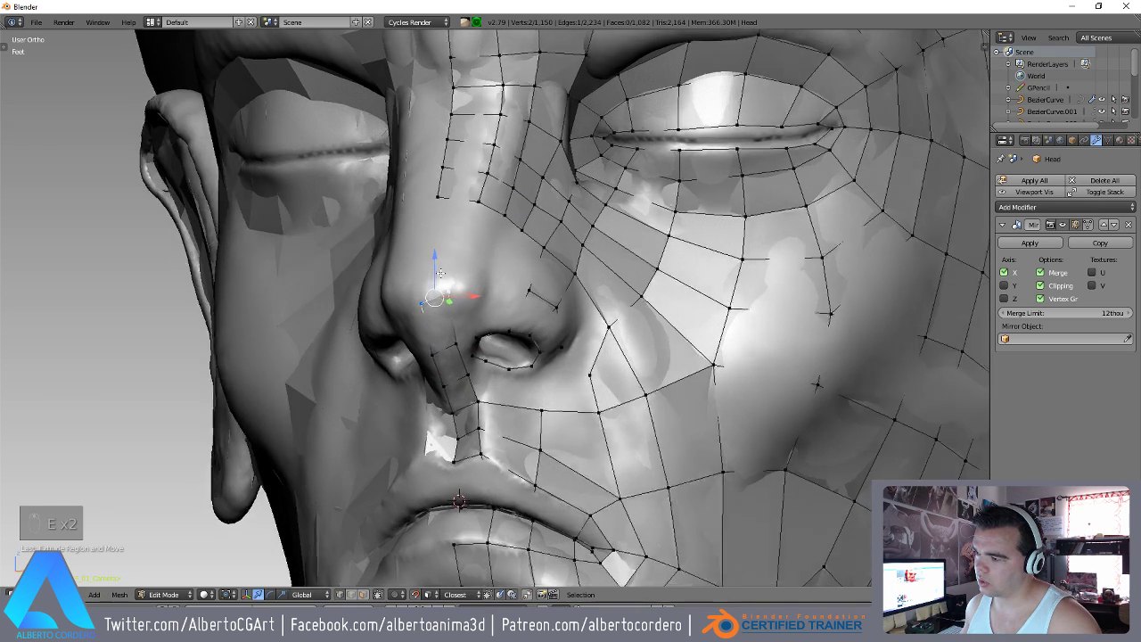
key("r")
key("g")
key("g")
key("g")
key("alt+m")
Snap vertices under the nostril and fill new quads below it, checking in wireframe.
key("g")
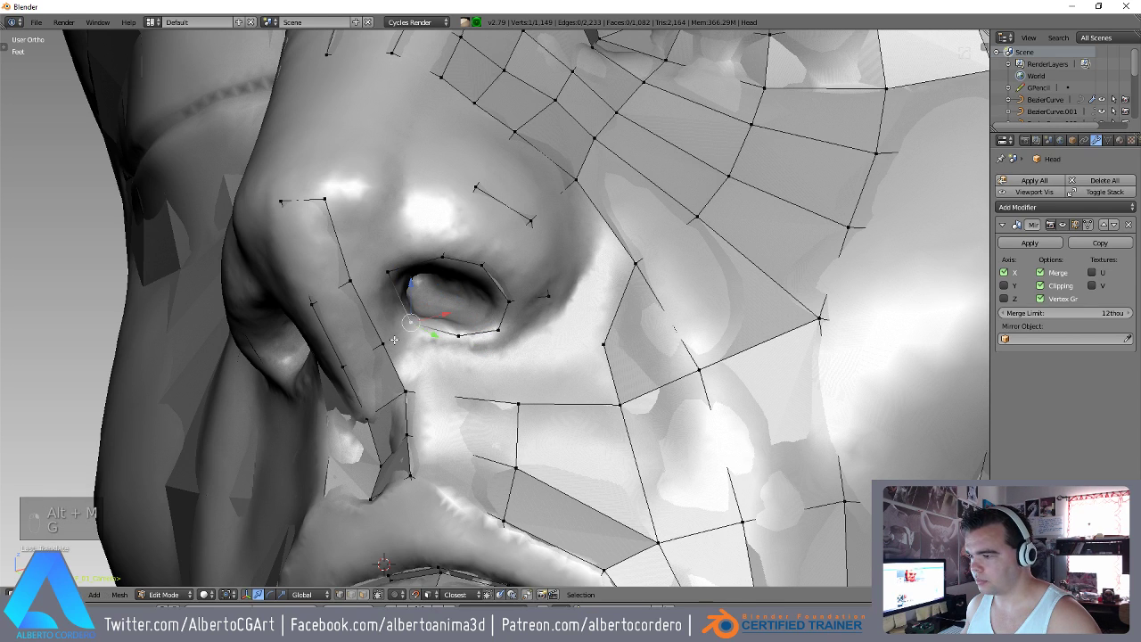
key("f")
key("ctrl+z")
key("g")
key("f")
key("z")
key("z")
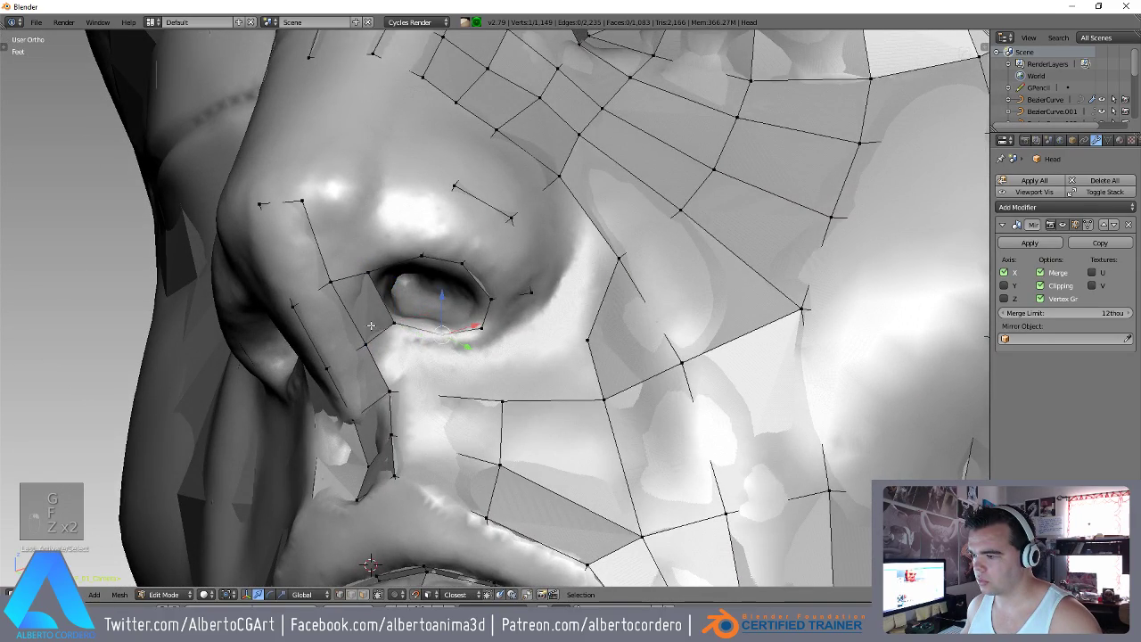
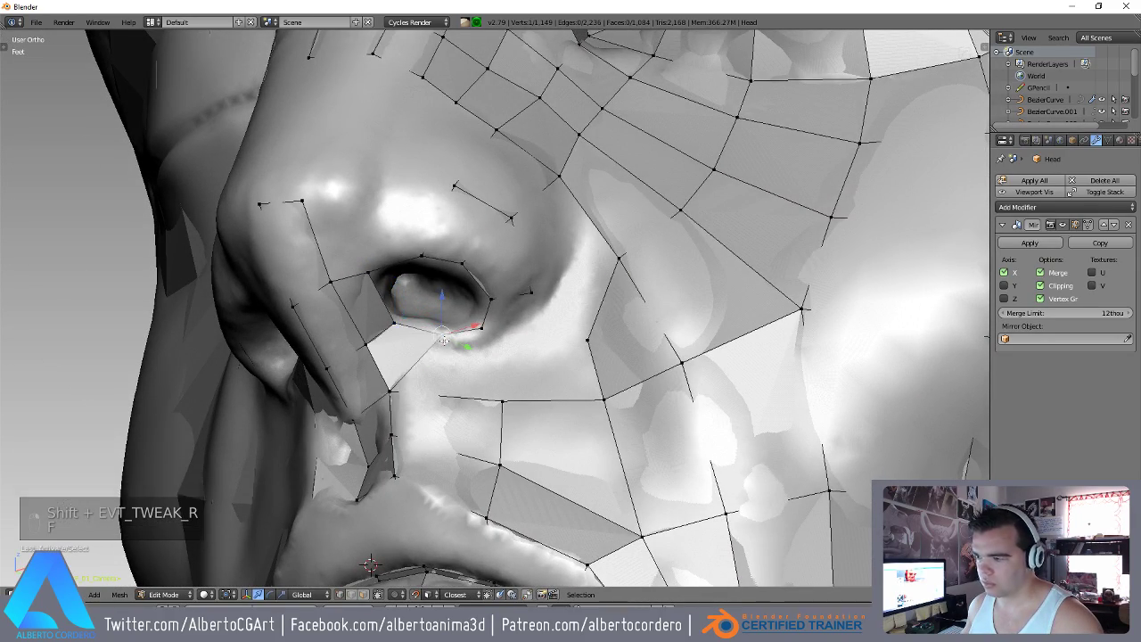
key("g")
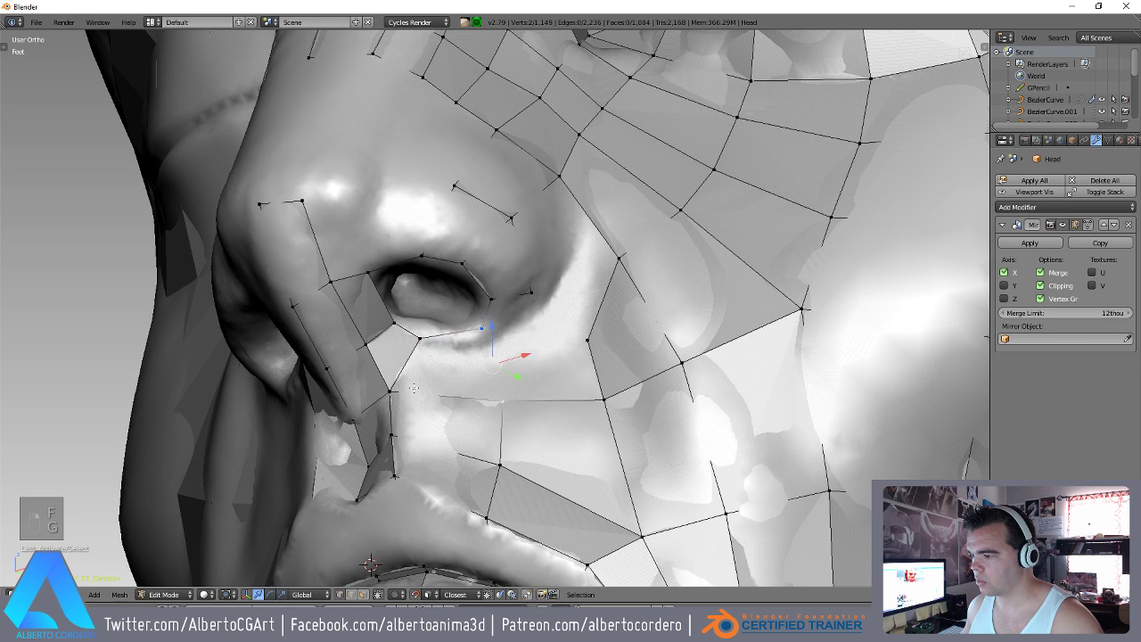
key("f")
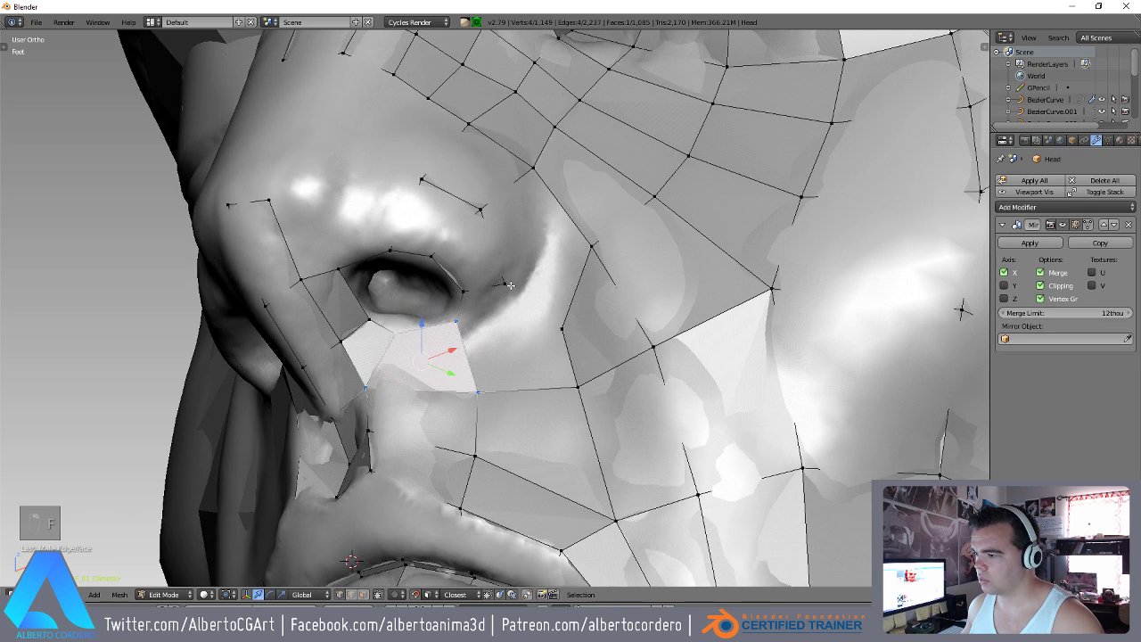
Place more snapped vertices and fill quads beside the nostril.
key("g")
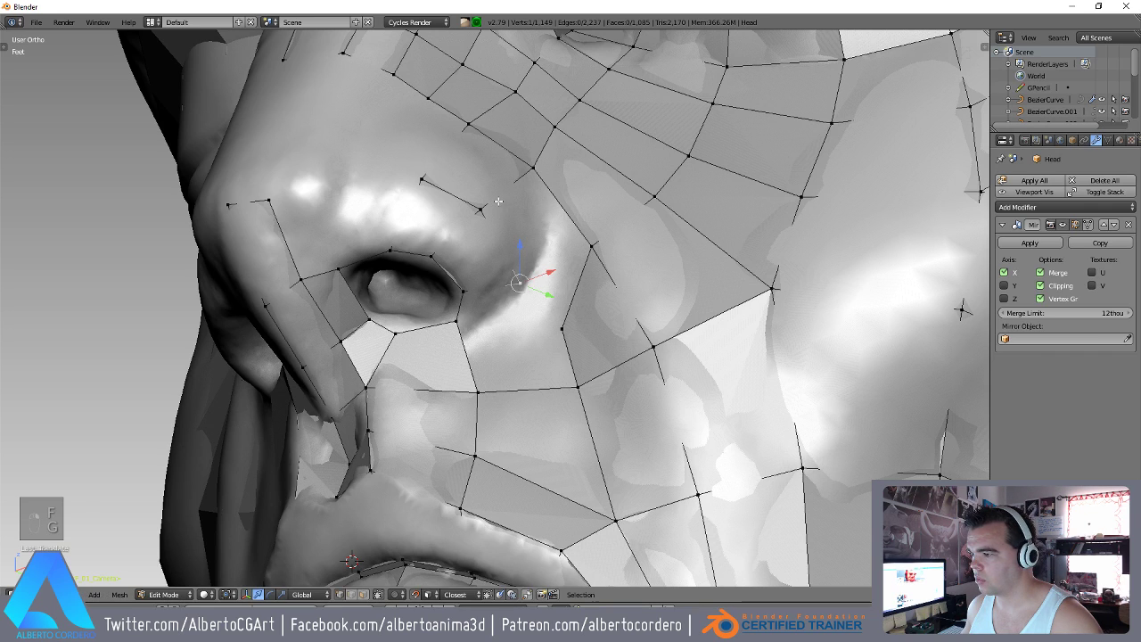
key("g")
key("g")
key("g")
key("f")
key("g")
key("g")
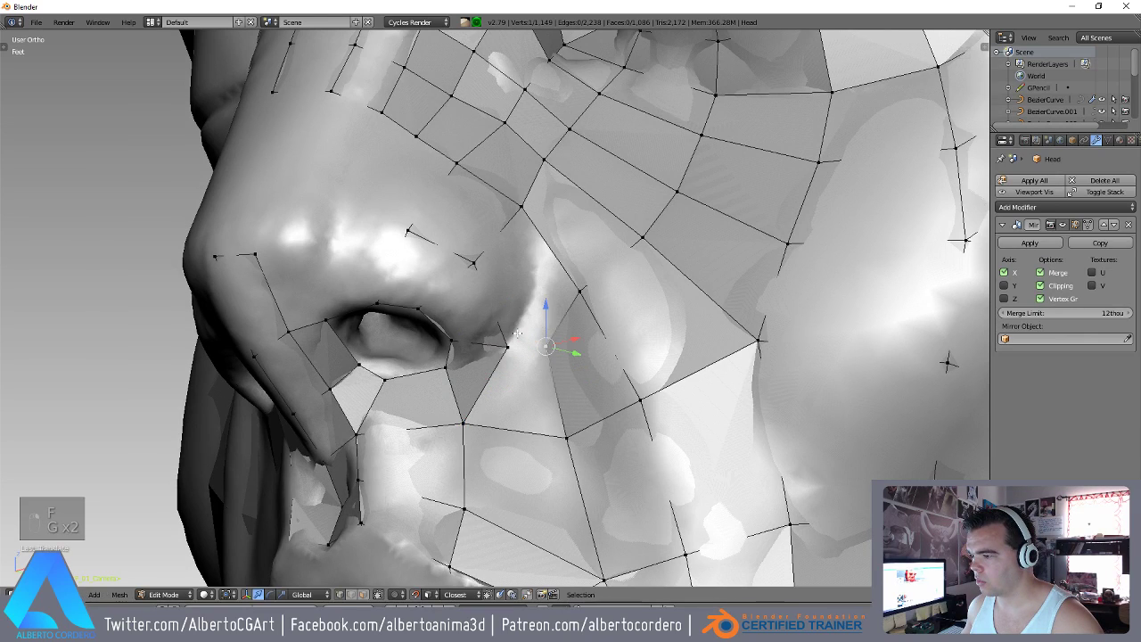
key("f")
key("z")
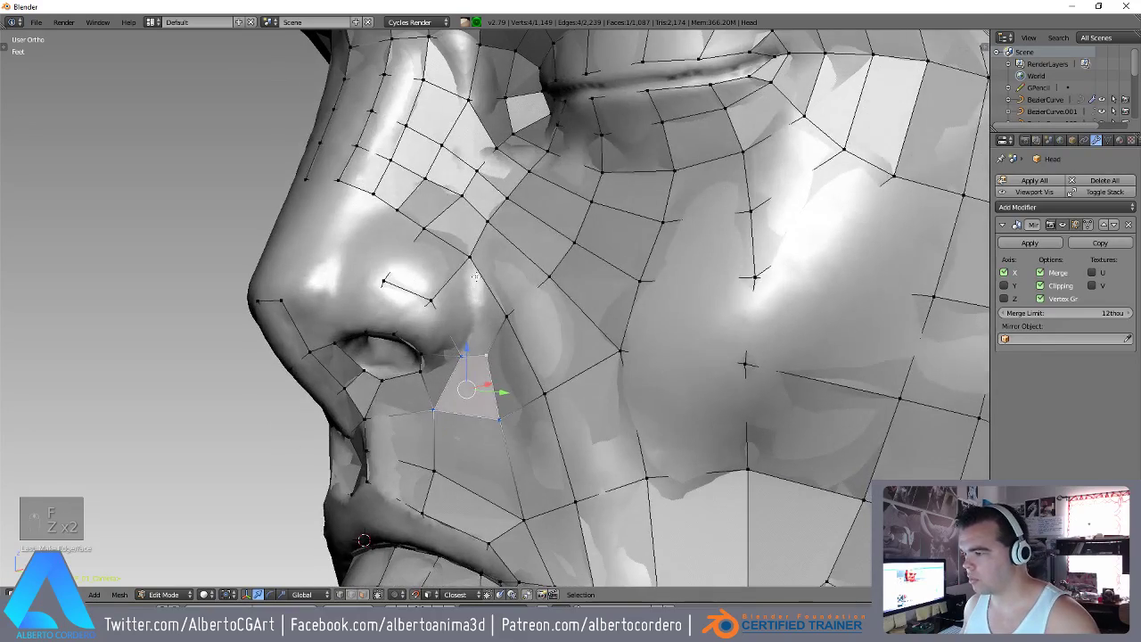
key("z")
key("z")
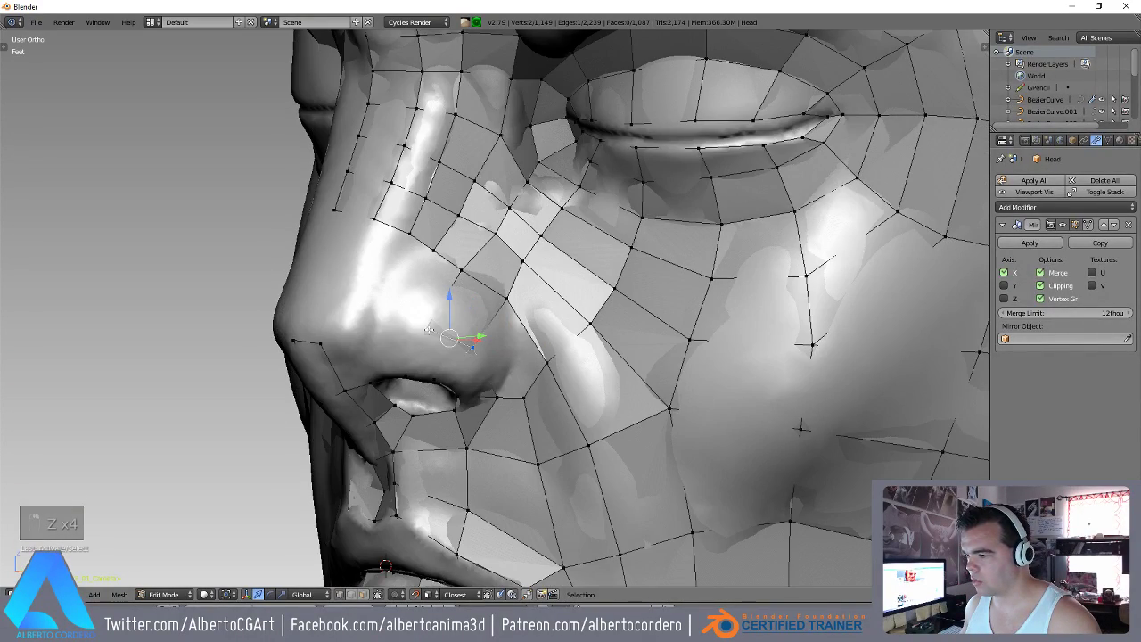
Extrude a new edge over the nose wing, position it and close the face, reaching 1,091 faces.
key("v")
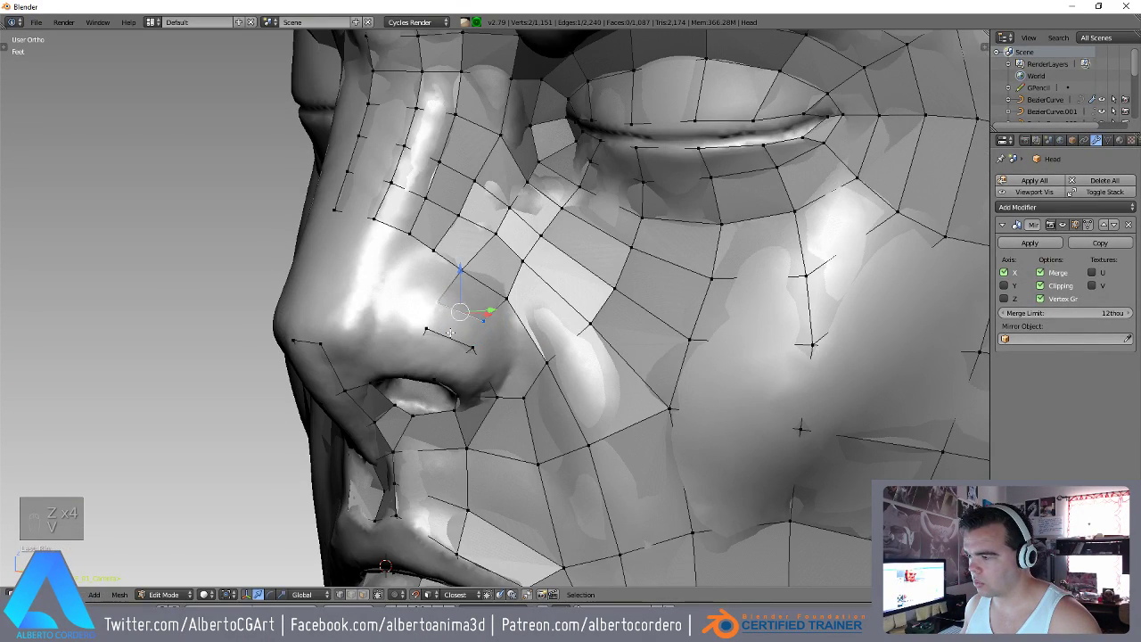
key("g")
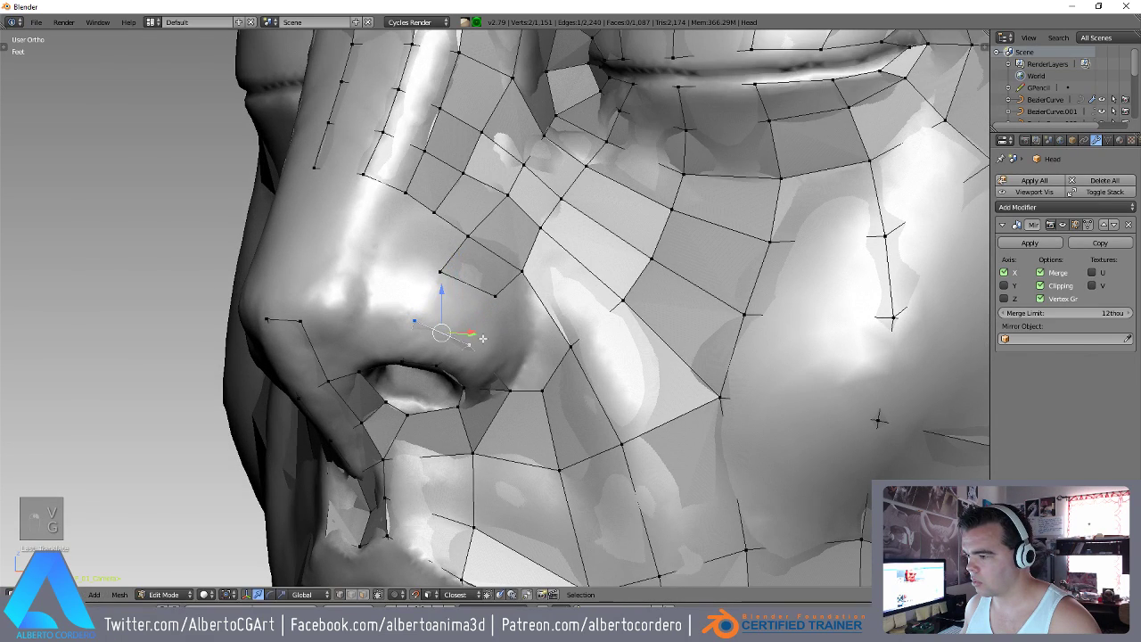
key("g")
key("g")
key("g")
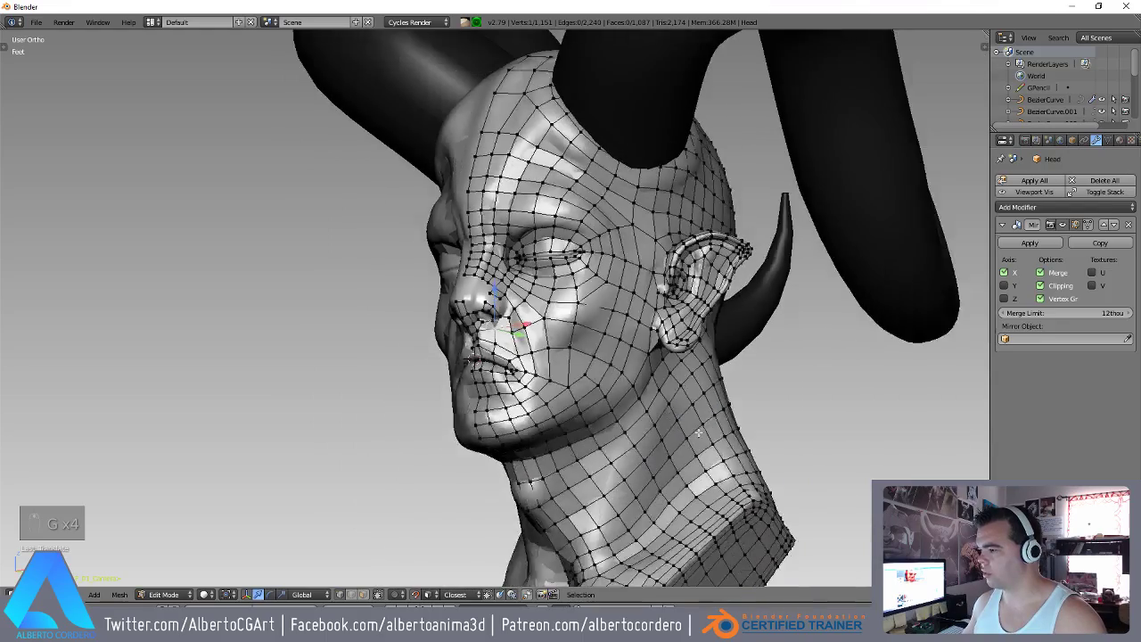
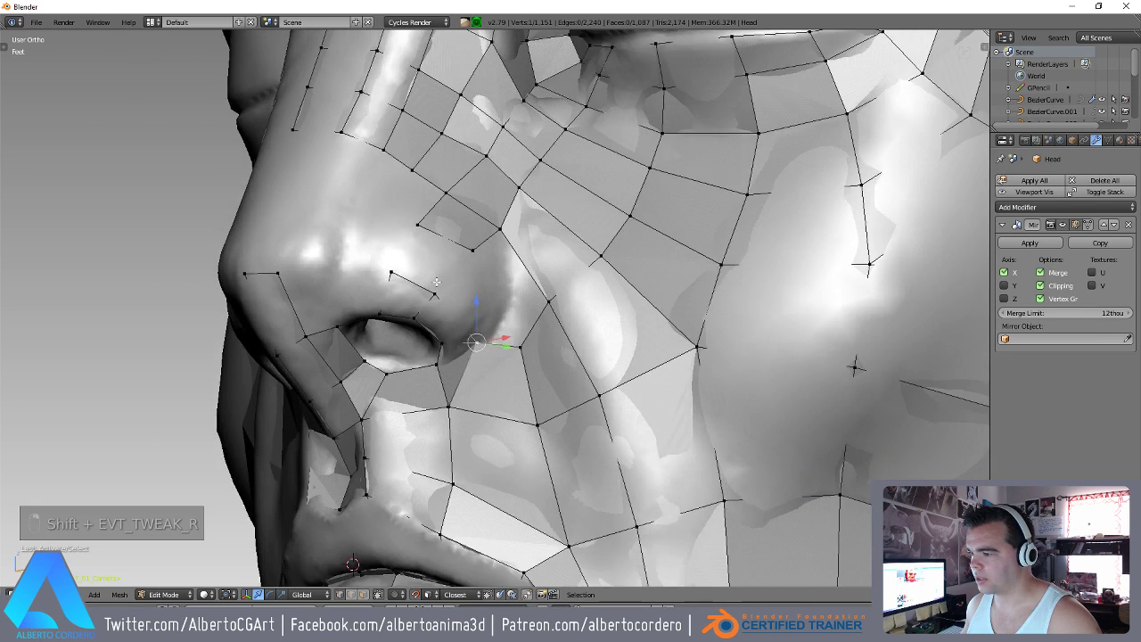
key("f")
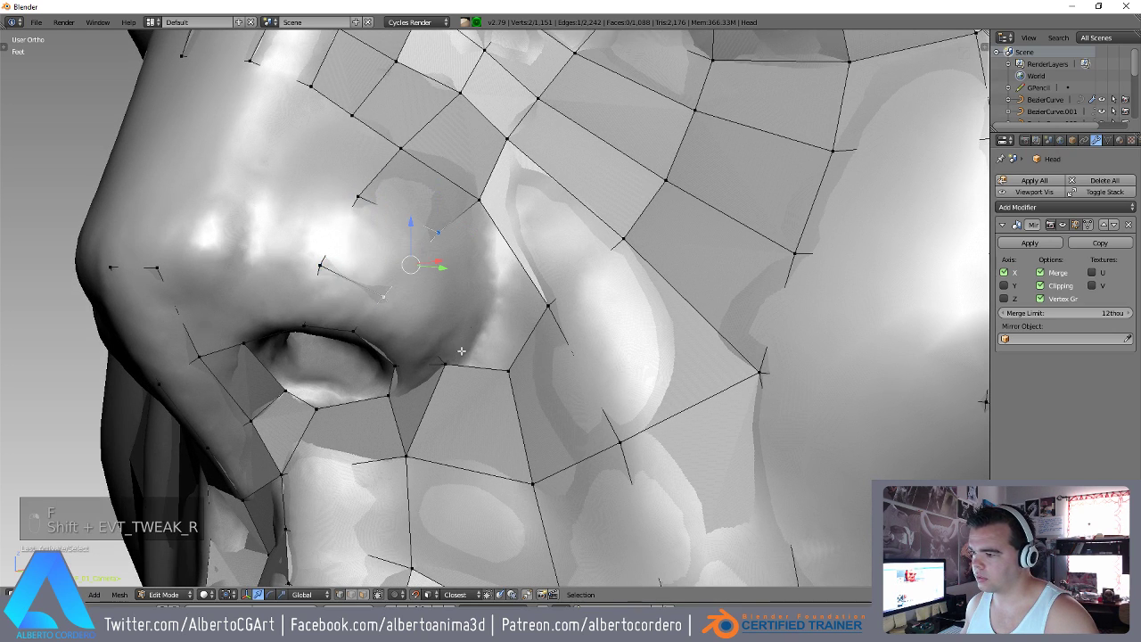
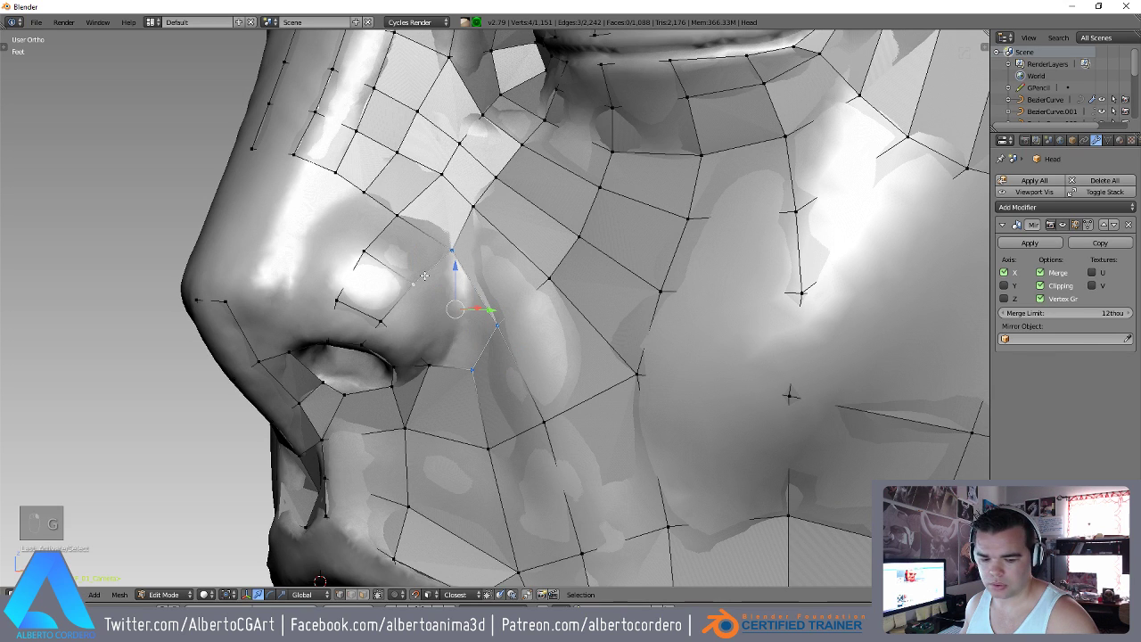
Fill quads beside the nose and nudge their vertices onto the sculpt surface.
key("f")
key("f")
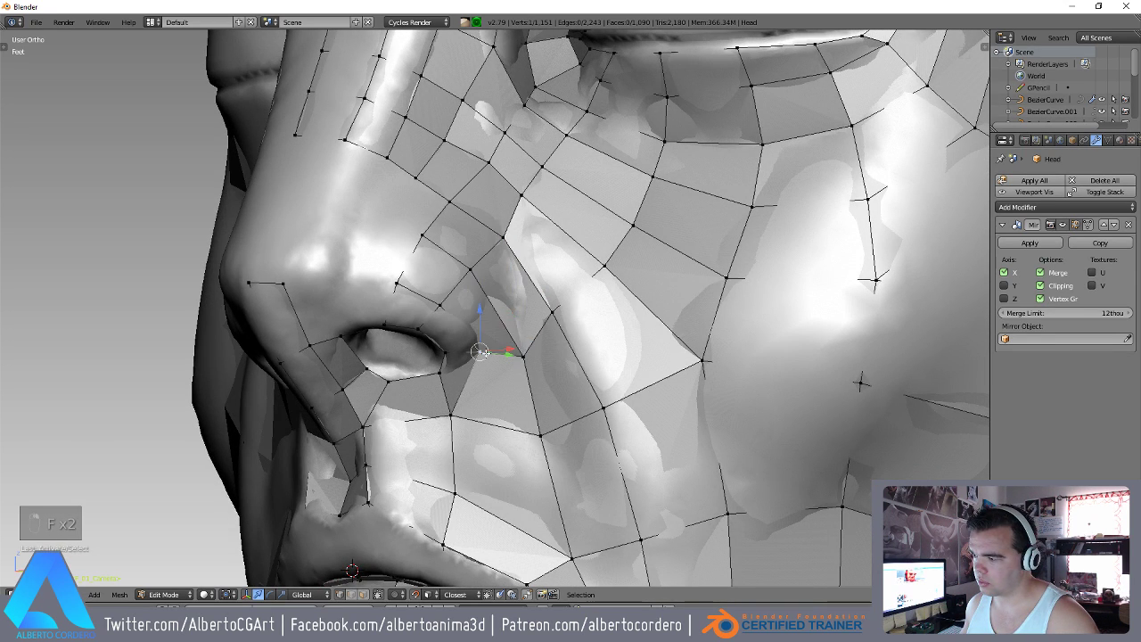
key("g")
key("g")
key("g")
key("f")
key("g")
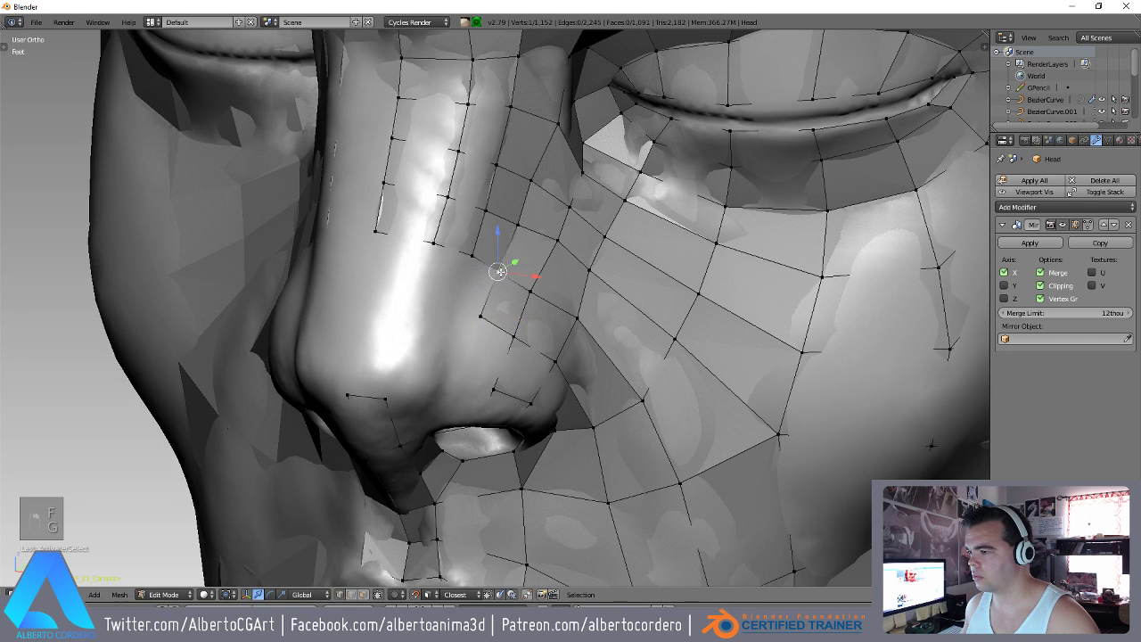
key("g")
key("g")
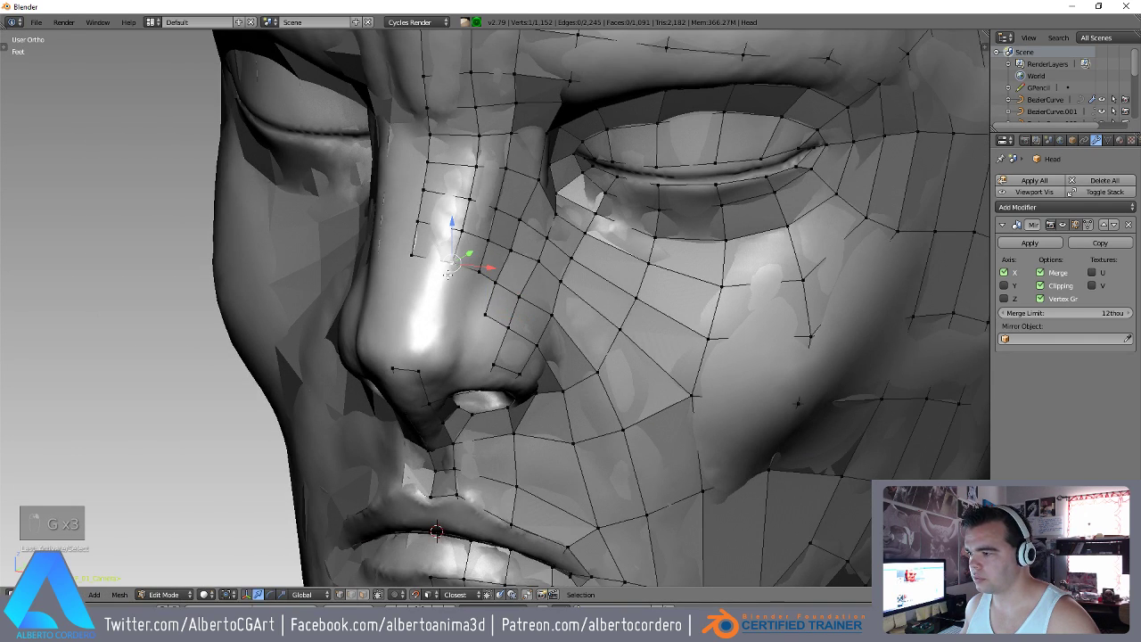
Extrude vertices up the side of the nose bridge and fill one more quad, reaching 1,092 faces.
key("e")
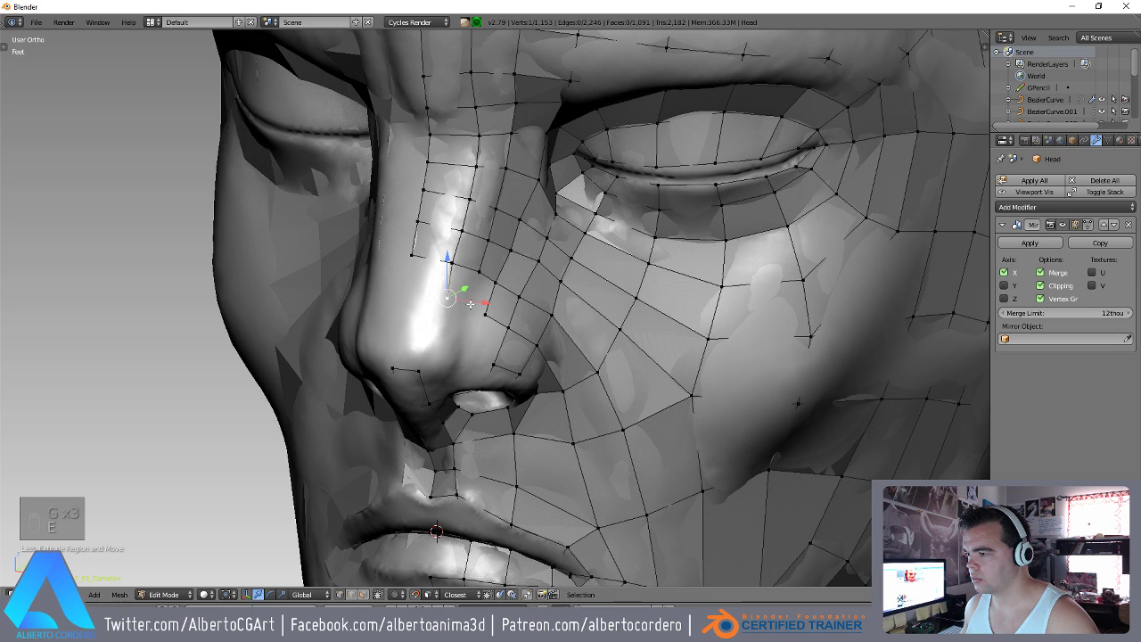
key("e")
key("e")
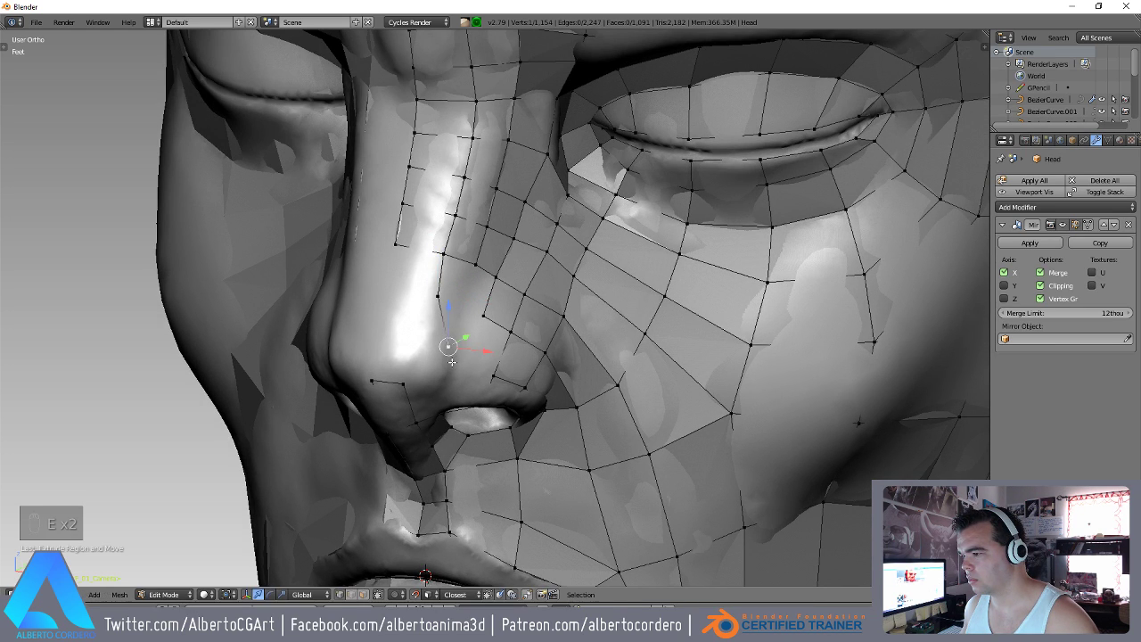
key("g")
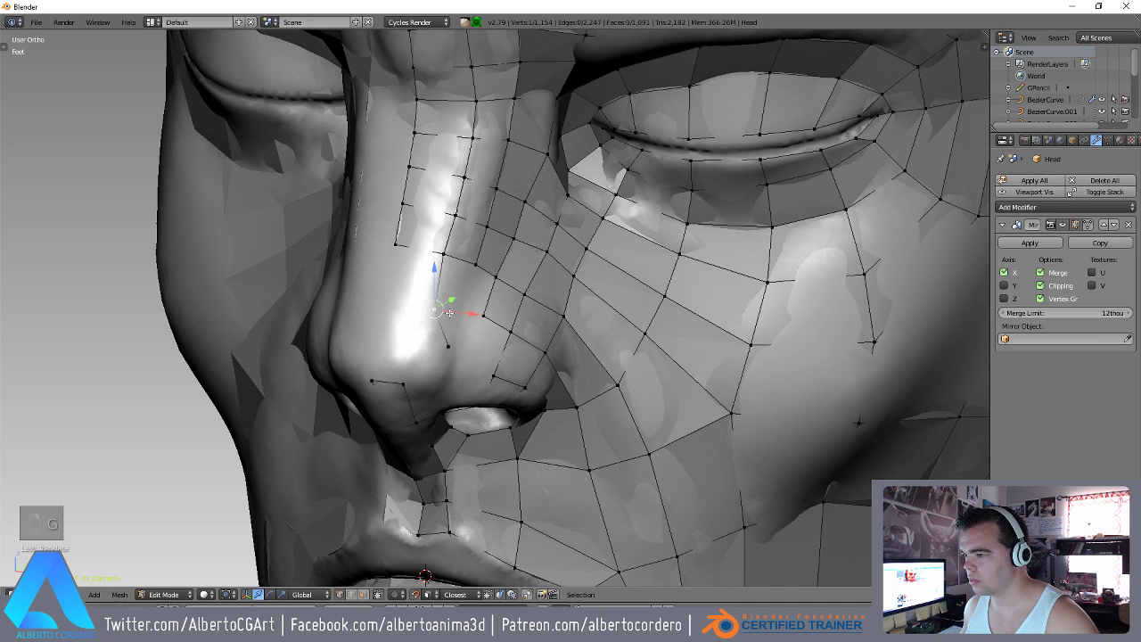
key("g")
key("g")
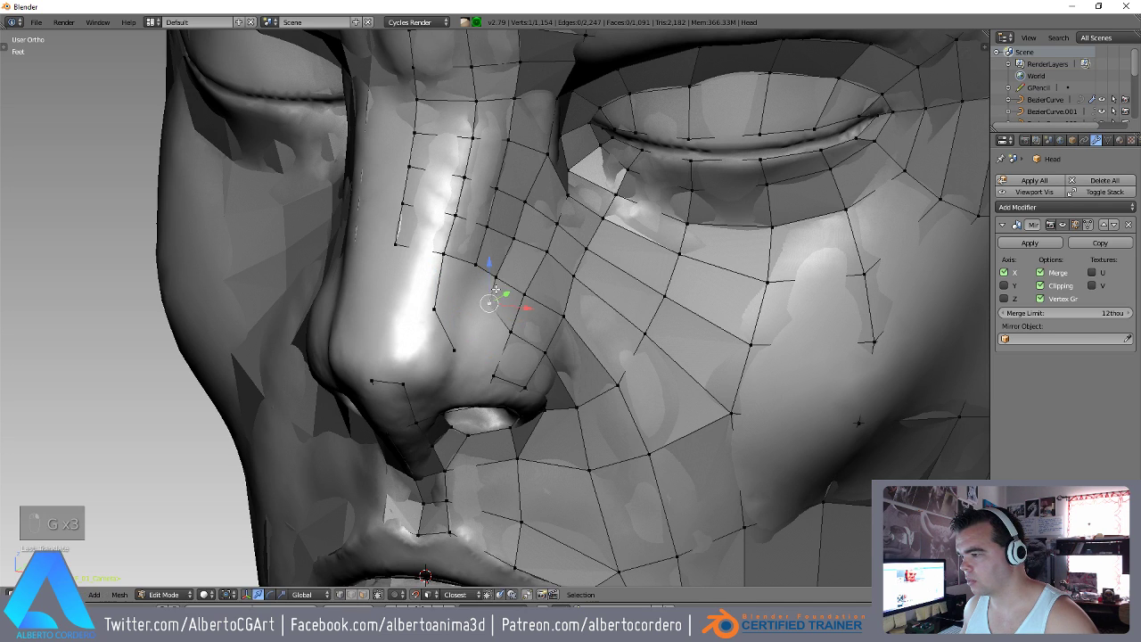
key("g")
key("g")
key("g")
key("e")
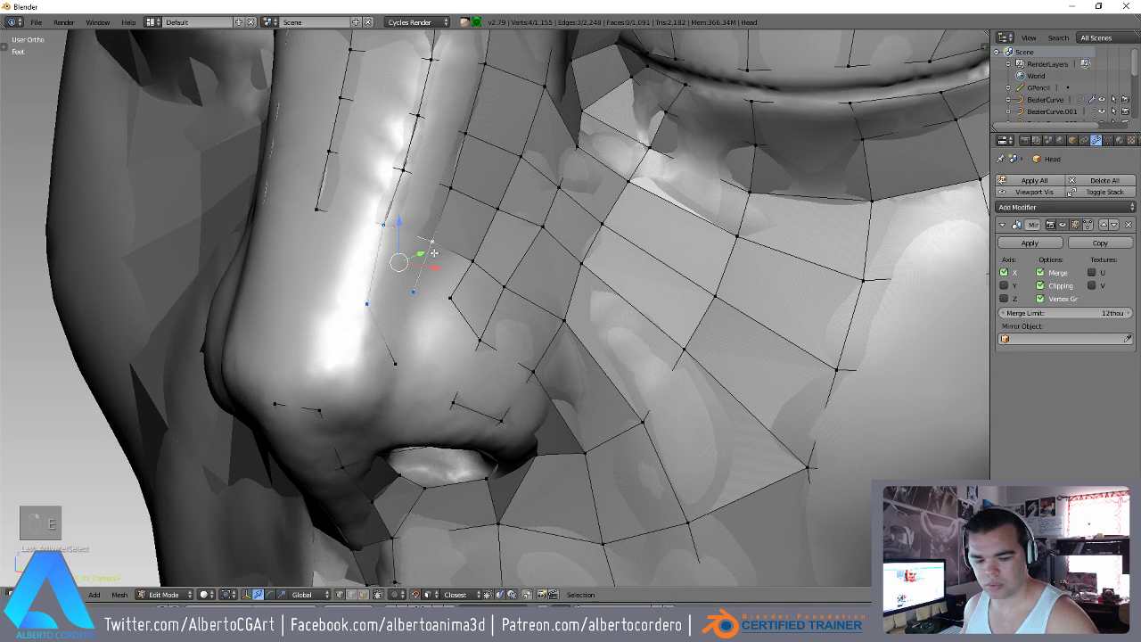
key("f")
key("g")
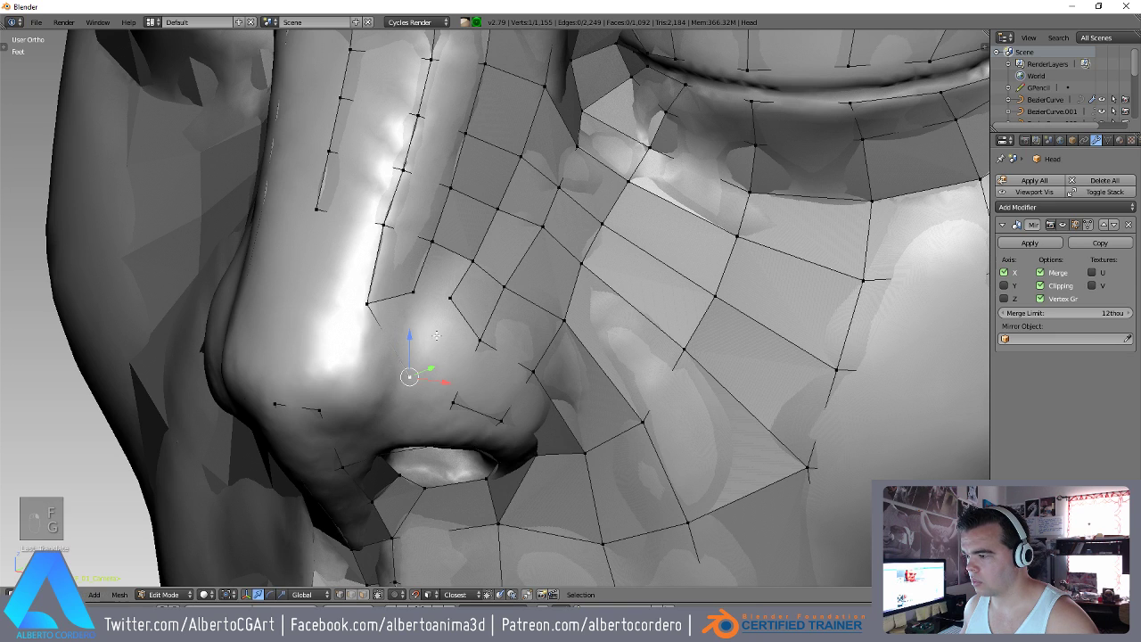
Fill quads over the upper nostril and nose–cheek crease and extrude a vertex onward, reaching 1,097 faces.
key("f")
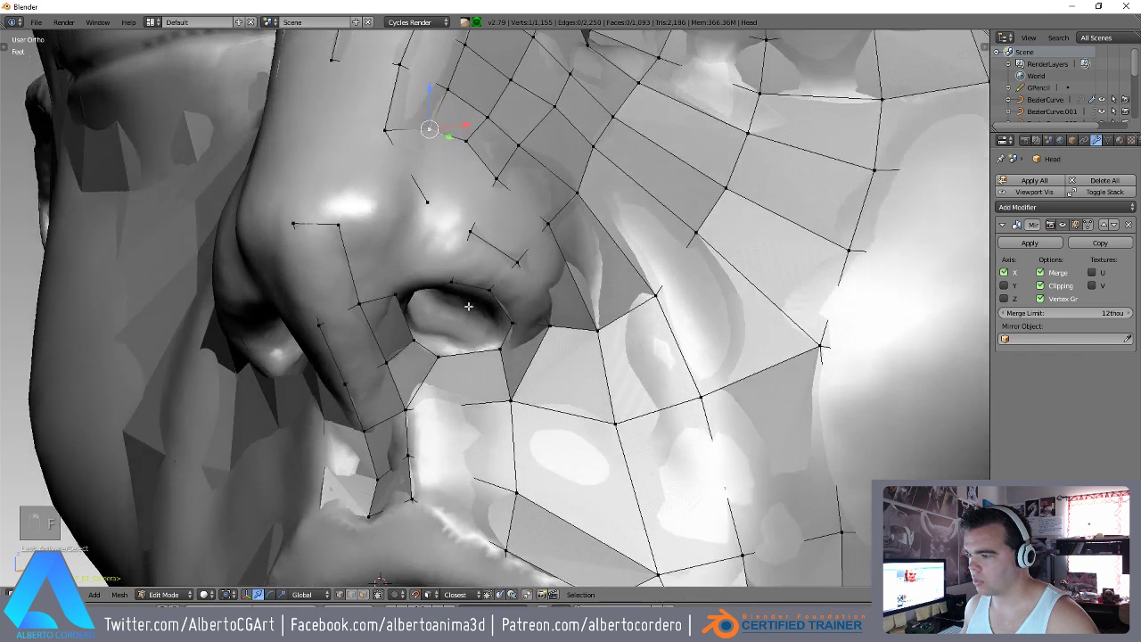
key("g")
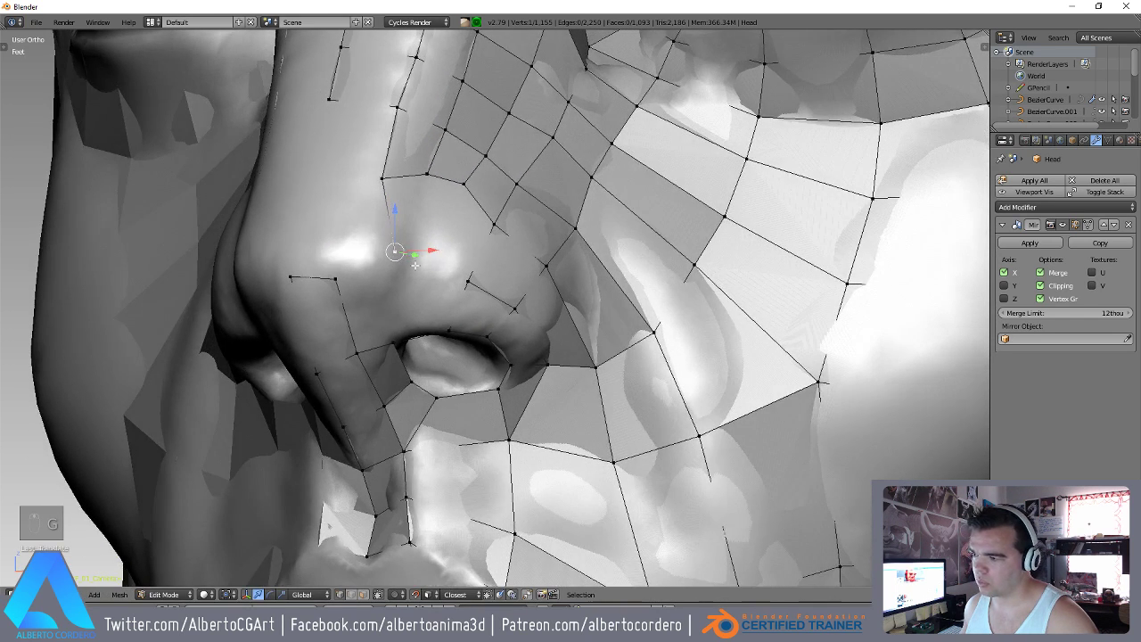
key("f")
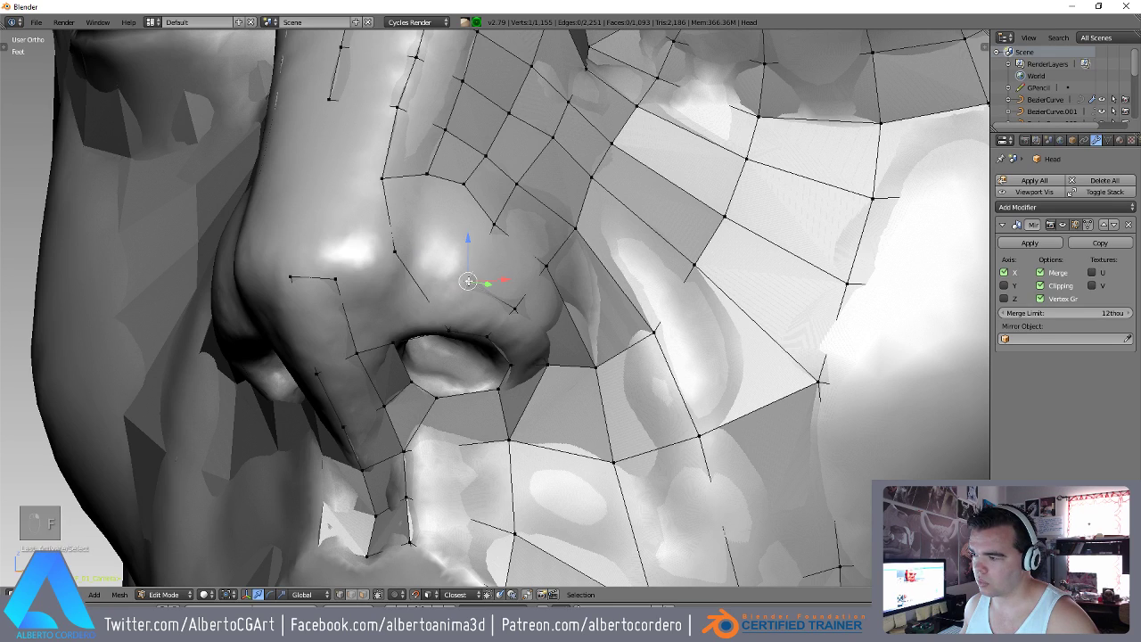
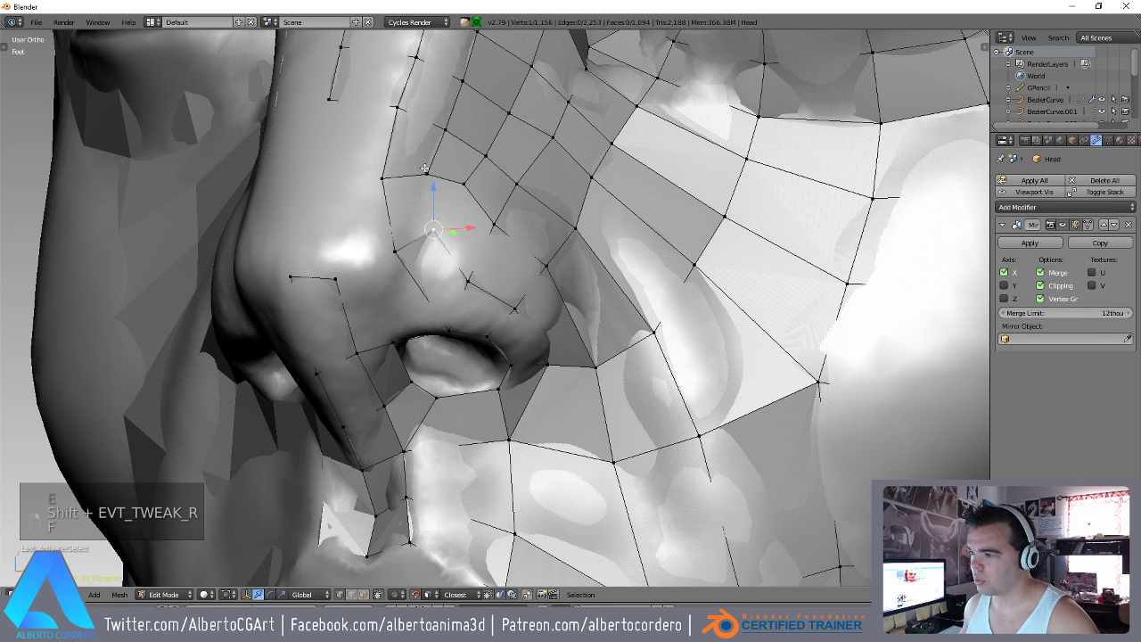
key("f")
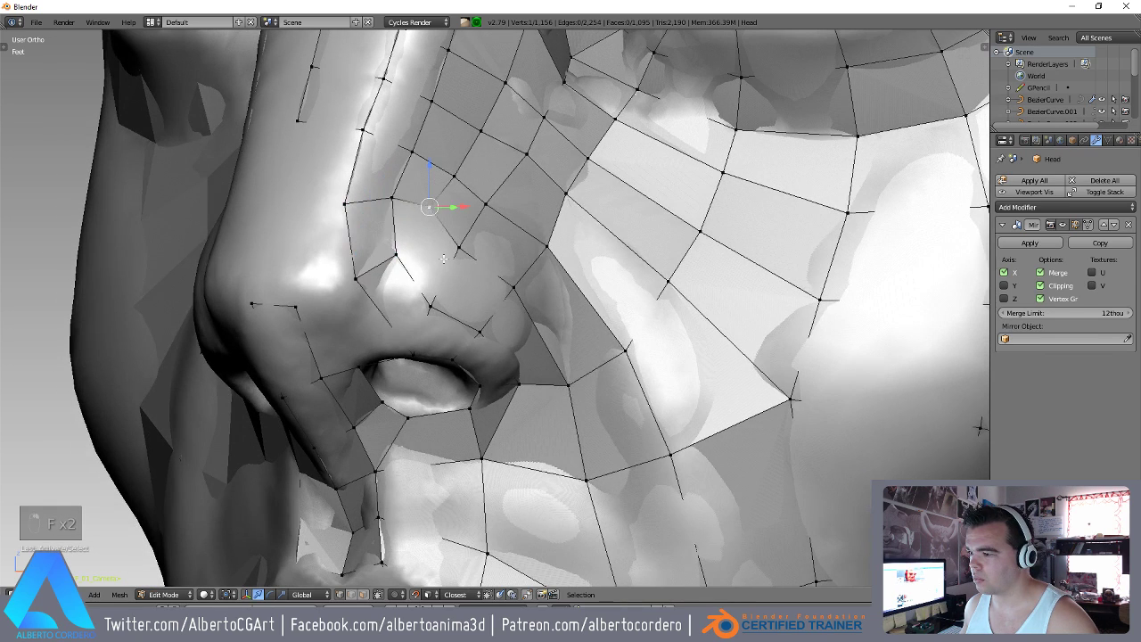
key("g")
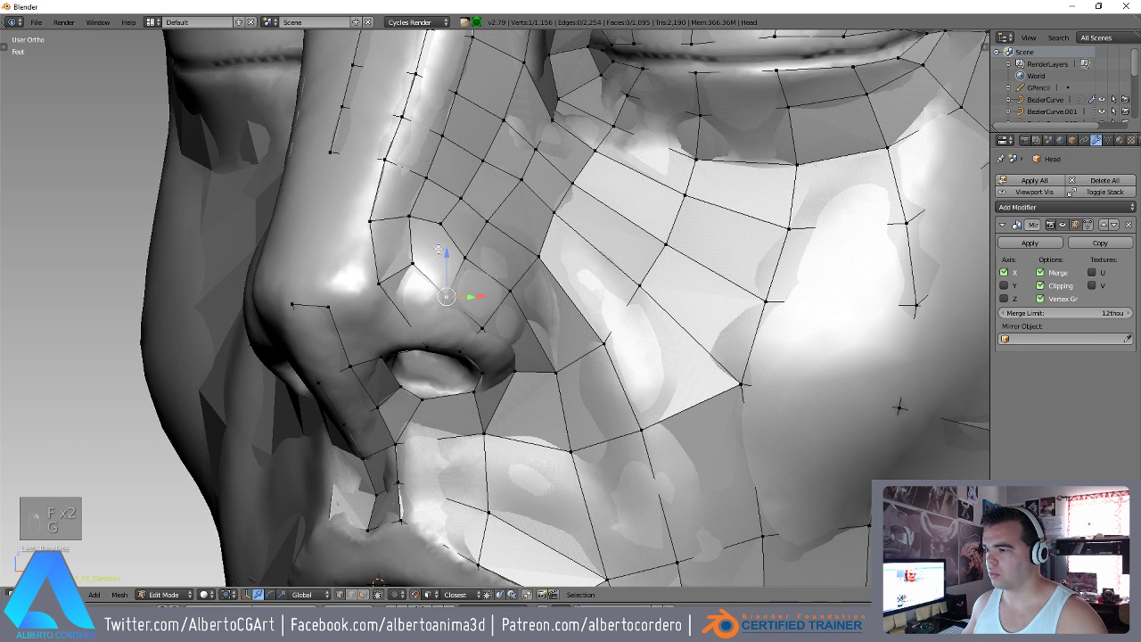
key("v")
key("g")
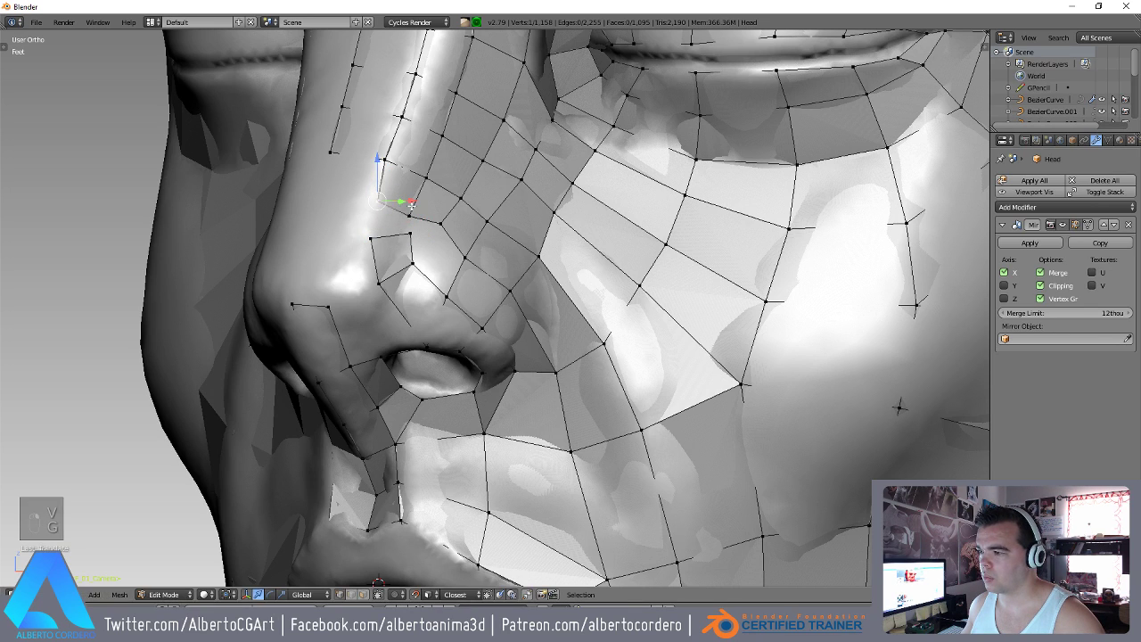
Nudge nose-bridge vertices into place and fill two more quads along the bridge side.
key("g")
key("g")
key("g")
key("g")
key("g")
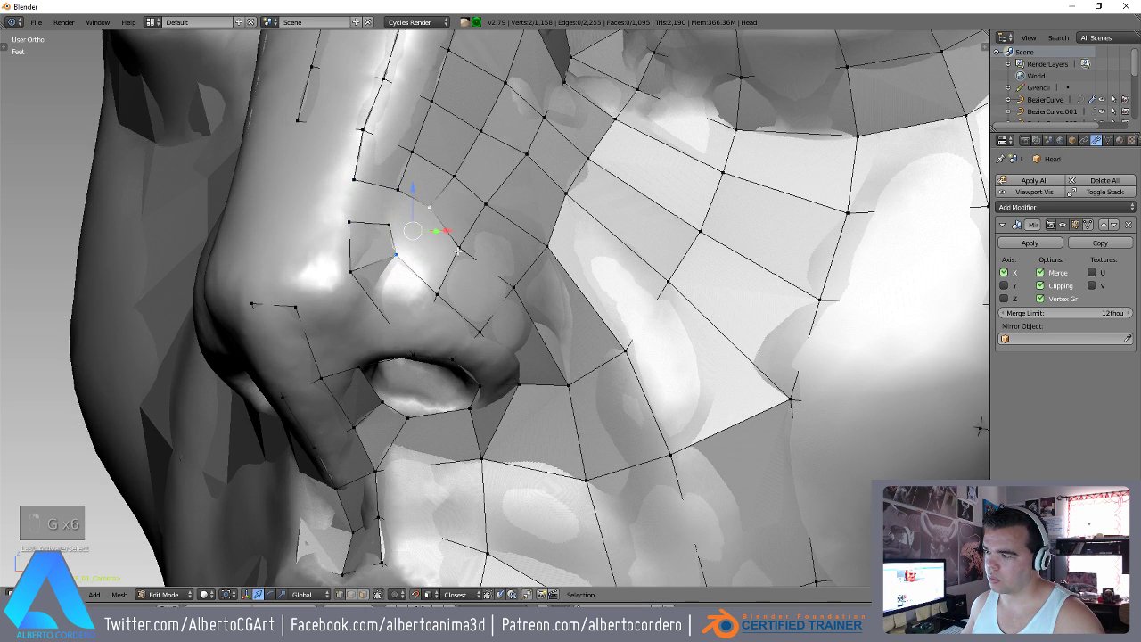
key("f")
key("g")
key("f")
Reposition nostril-side points, extrude and close a further face toward the upper lip, reaching 1,100 faces.
key("g")
key("g")
key("g")
key("g")
key("g")
key("g")
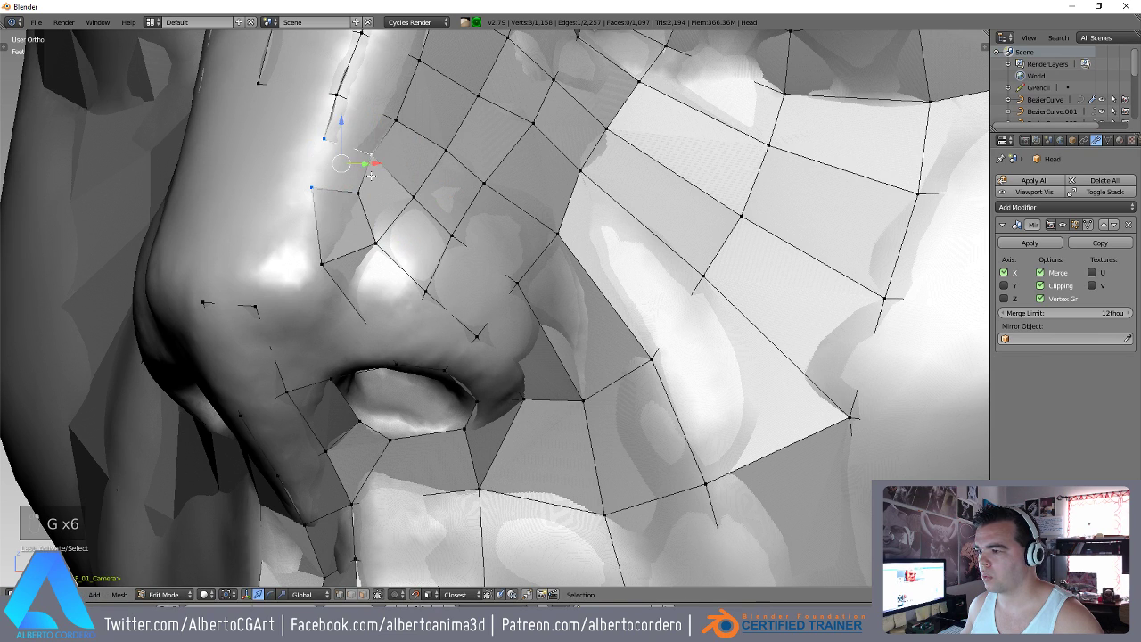
key("f")
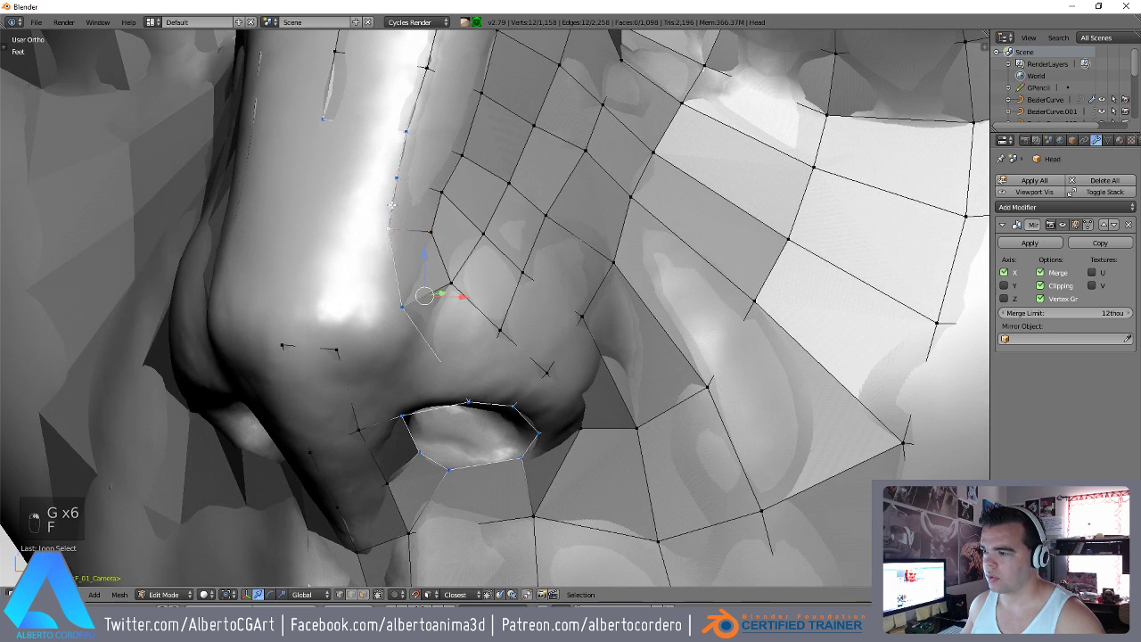
key("e")
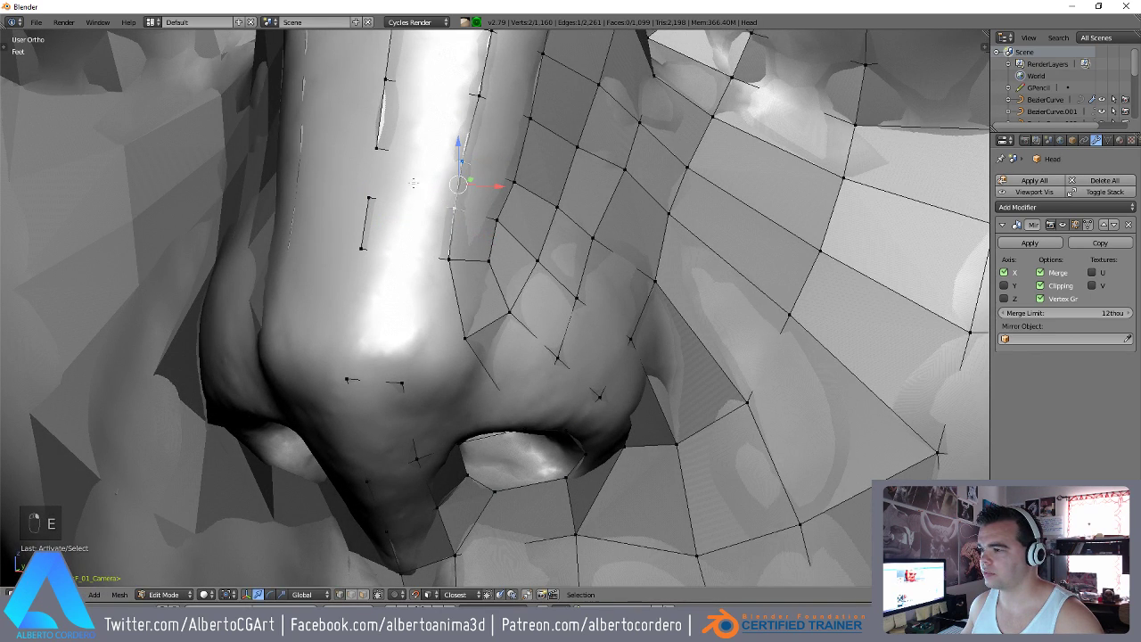
key("f")
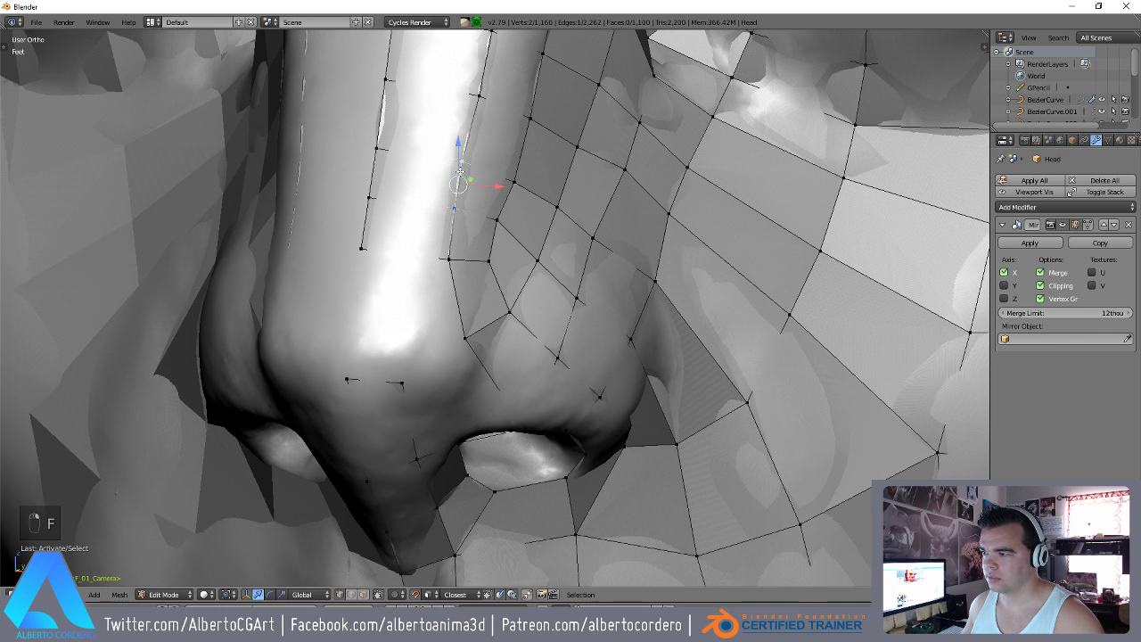
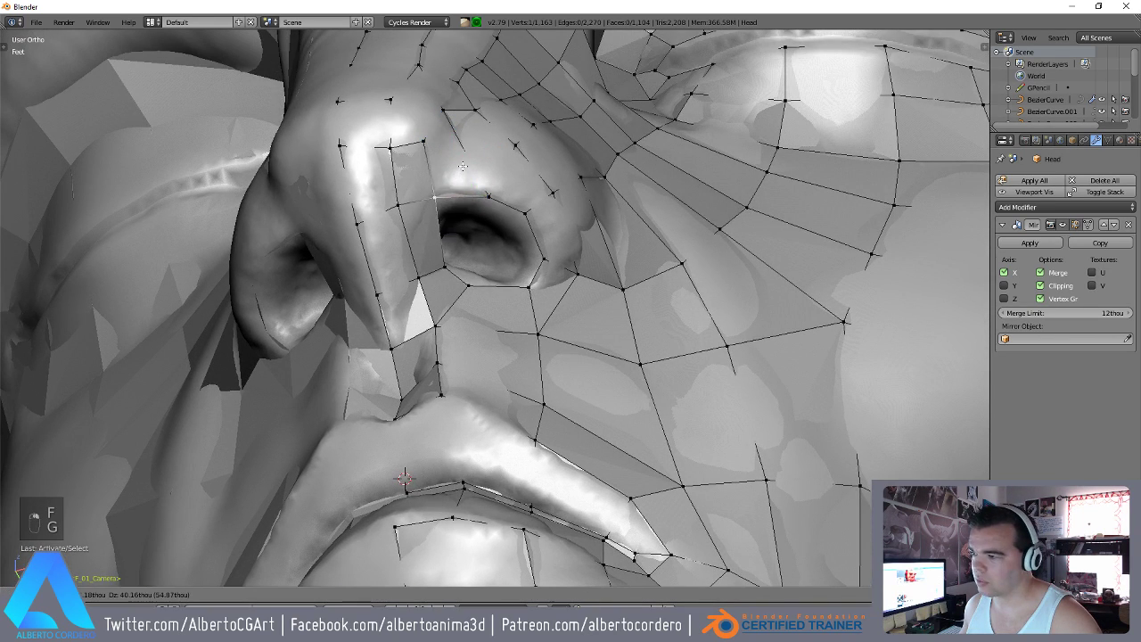
Extend the nose-wing mesh with new vertices and settle them onto the sculpt surface.
key("g")
key("g")
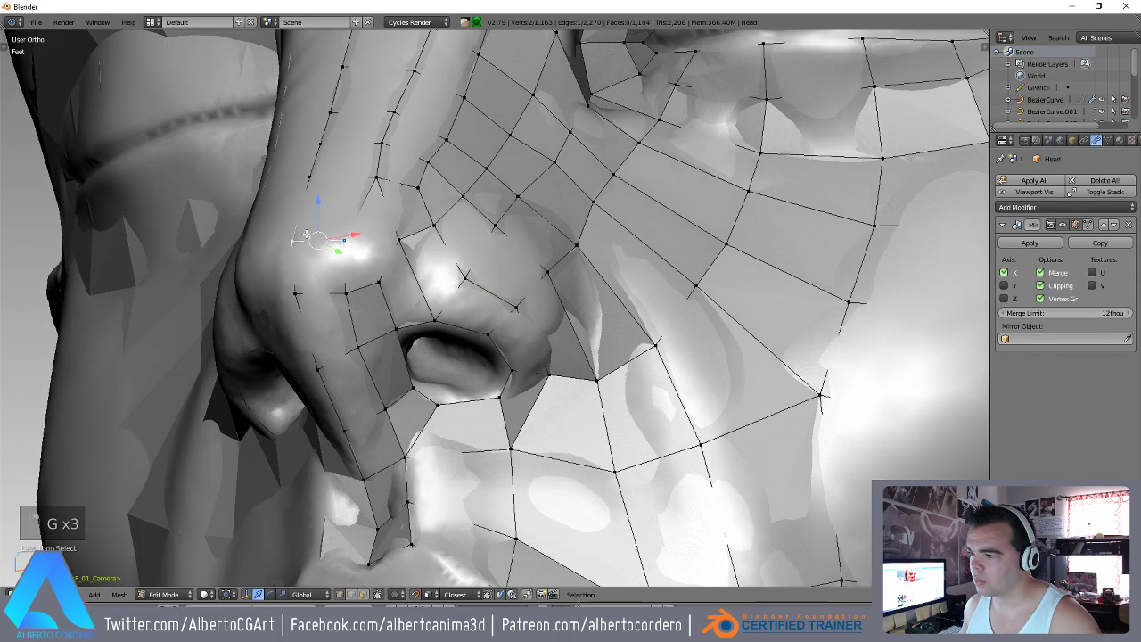
key("c")
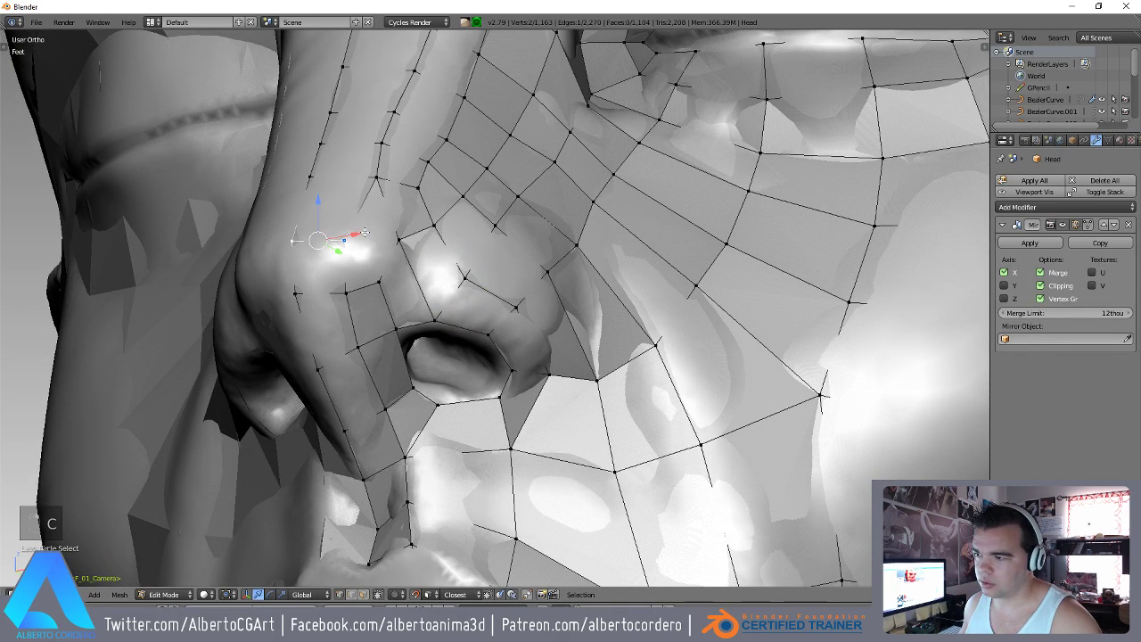
key("ctrl+b")
key("g")
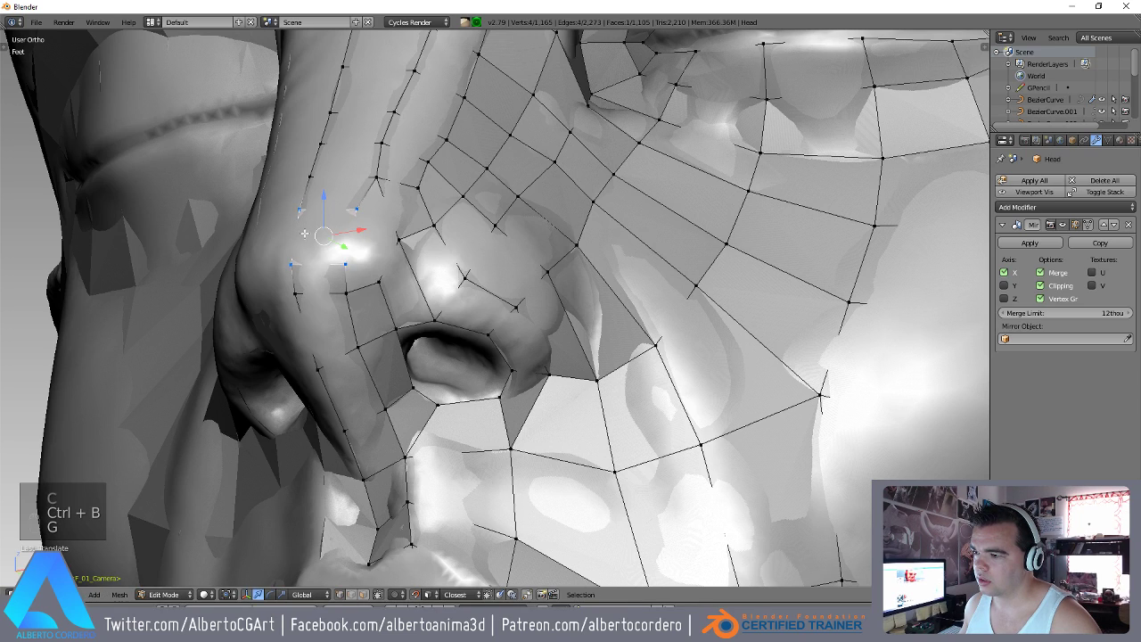
key("g")
key("g")
key("g")
key("g")
key("g")
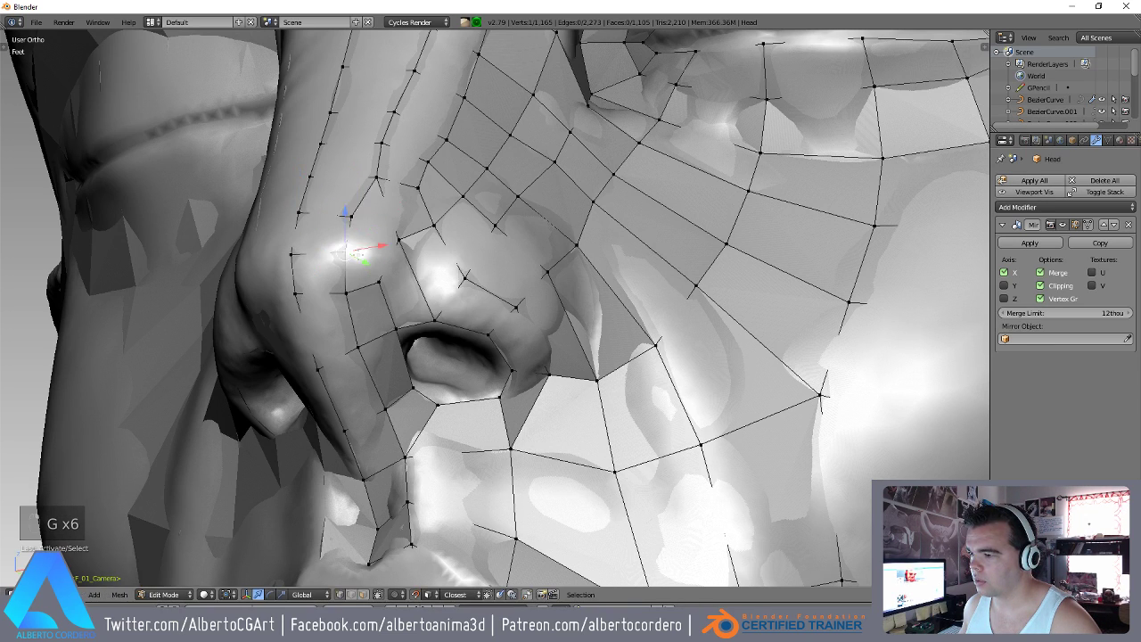
Fill rows of faces along the nose wing down to the nostril edge.
key("f")
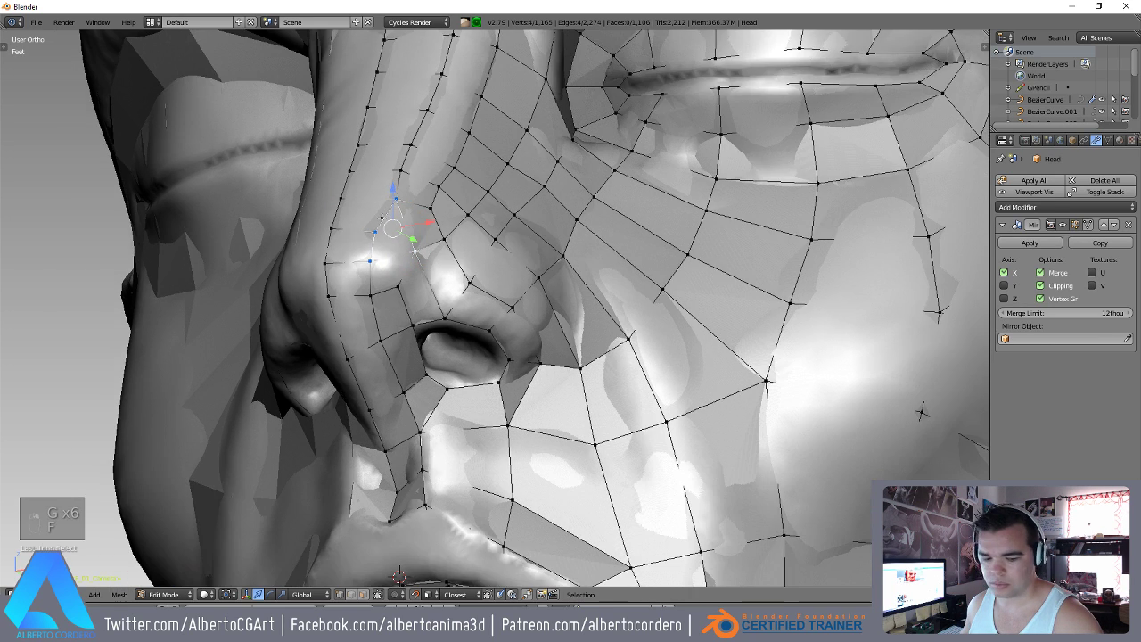
key("f")
key("g")
key("g")
key("g")
key("g")
key("g")
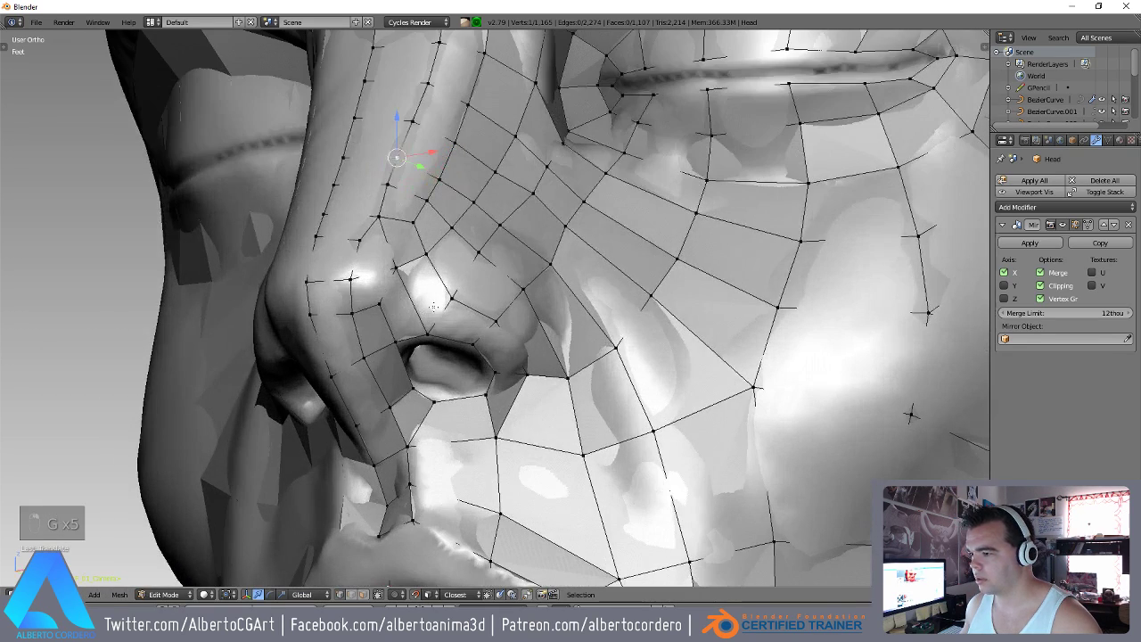
Start a vertex ring outlining the nostril opening, reaching 1,114 faces.
key("e")
key("d")
key("s")
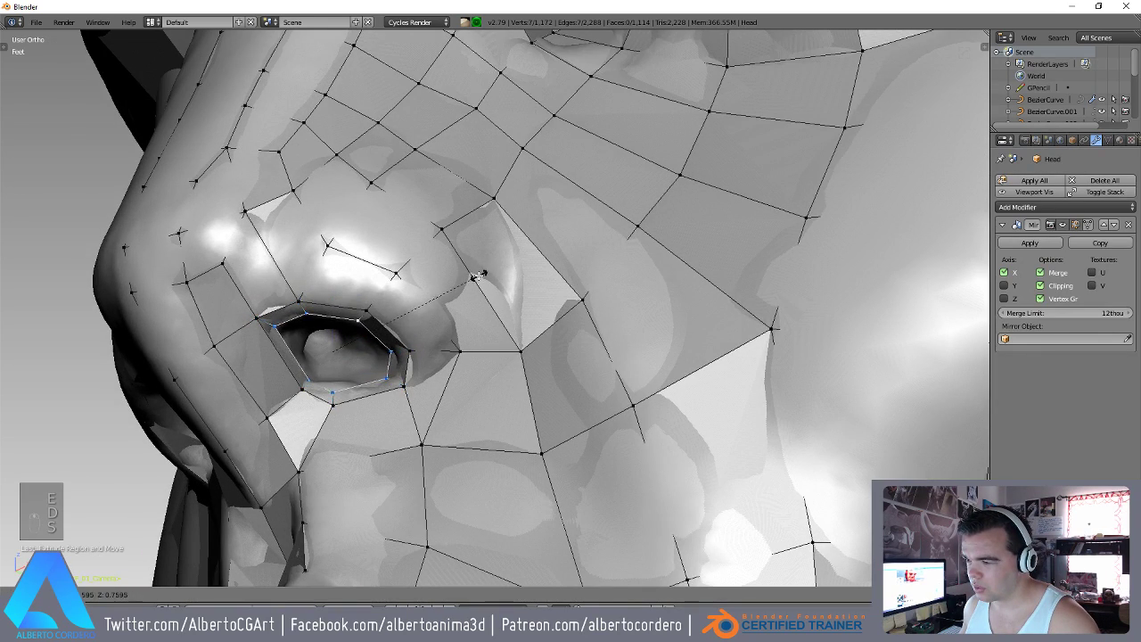
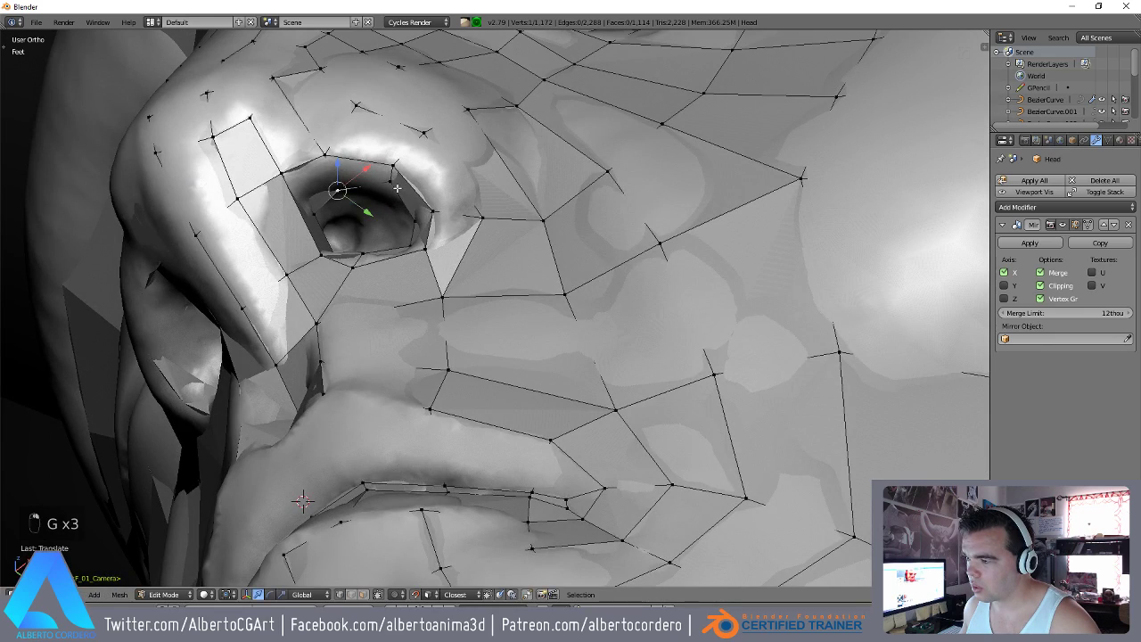
Extrude the nostril rim loop inward twice, scaling and moving each ring into the cavity.
key("g")
key("g")
key("g")
key("g")
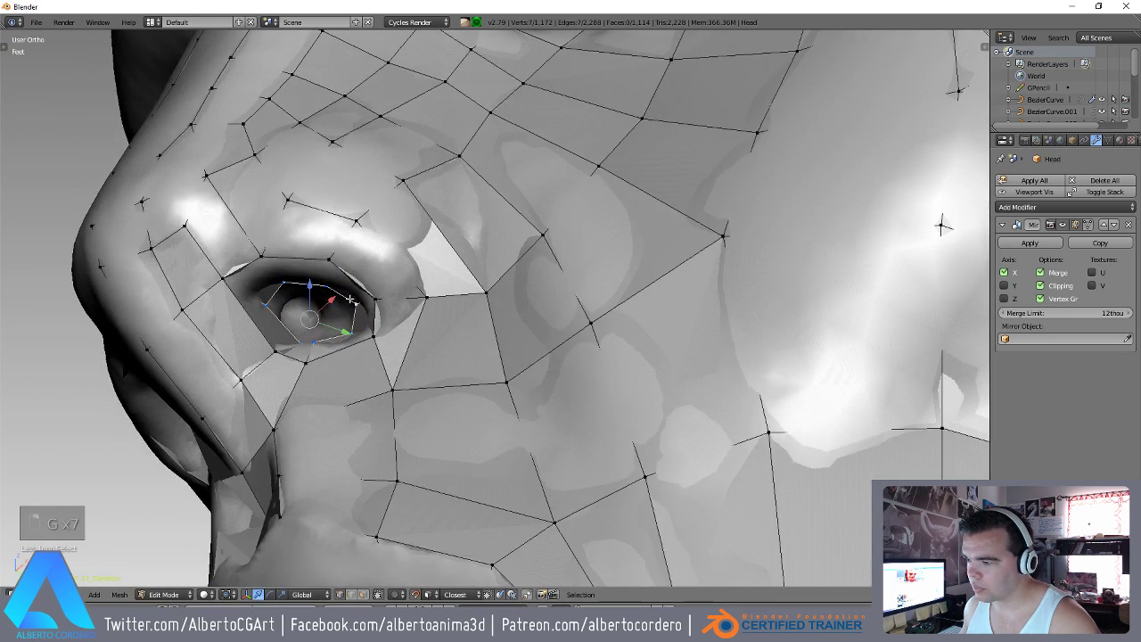
key("e")
key("s")
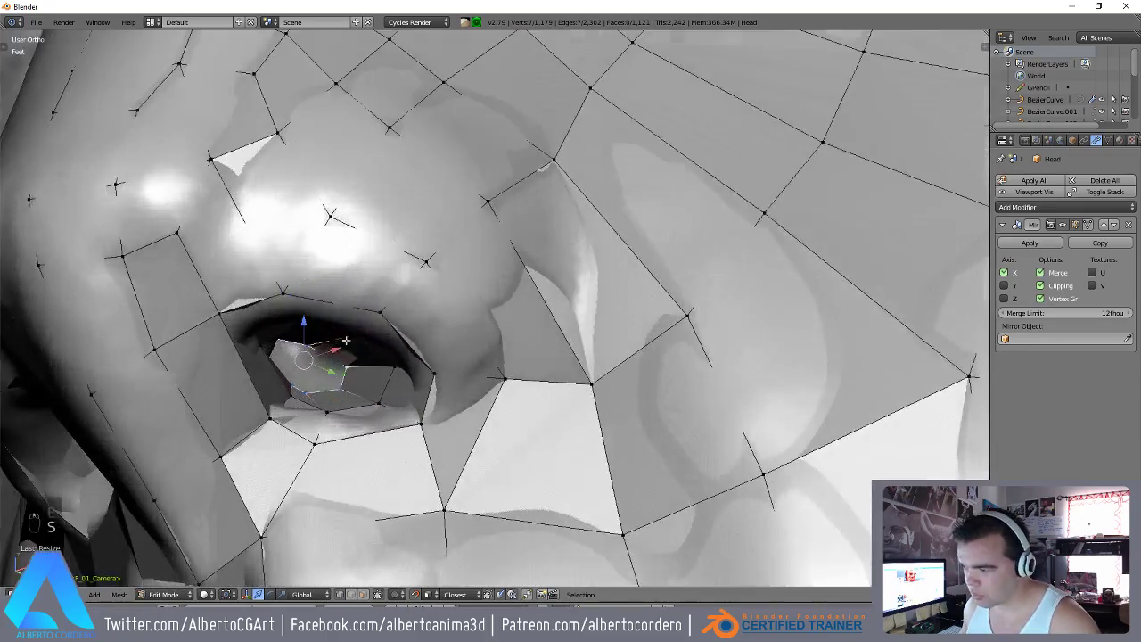
key("s")
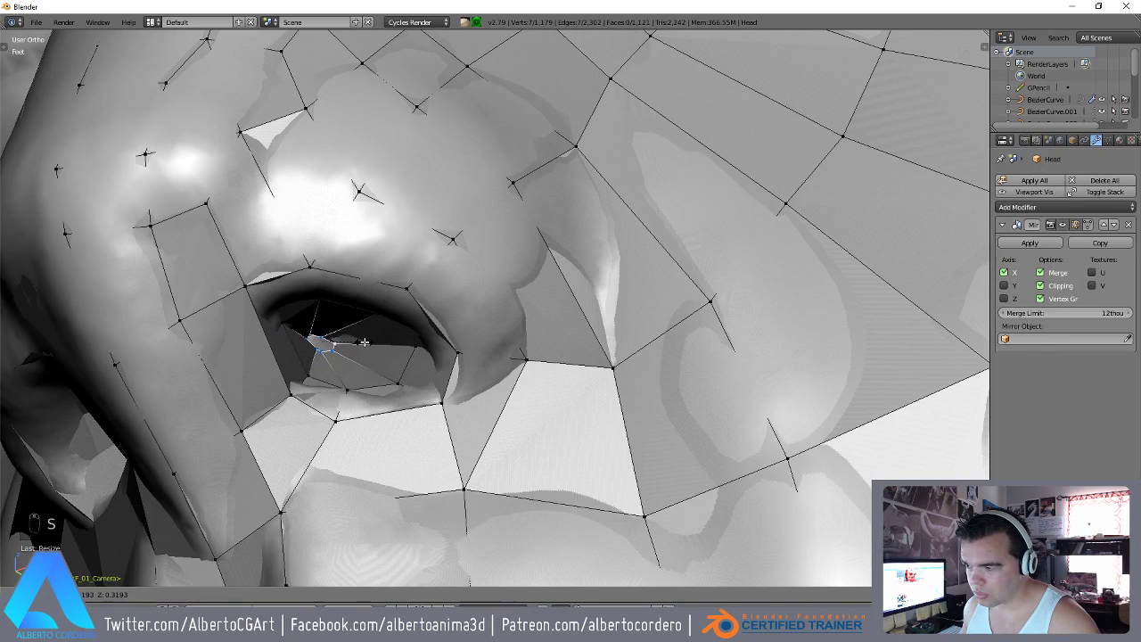
key("g")
key("s")
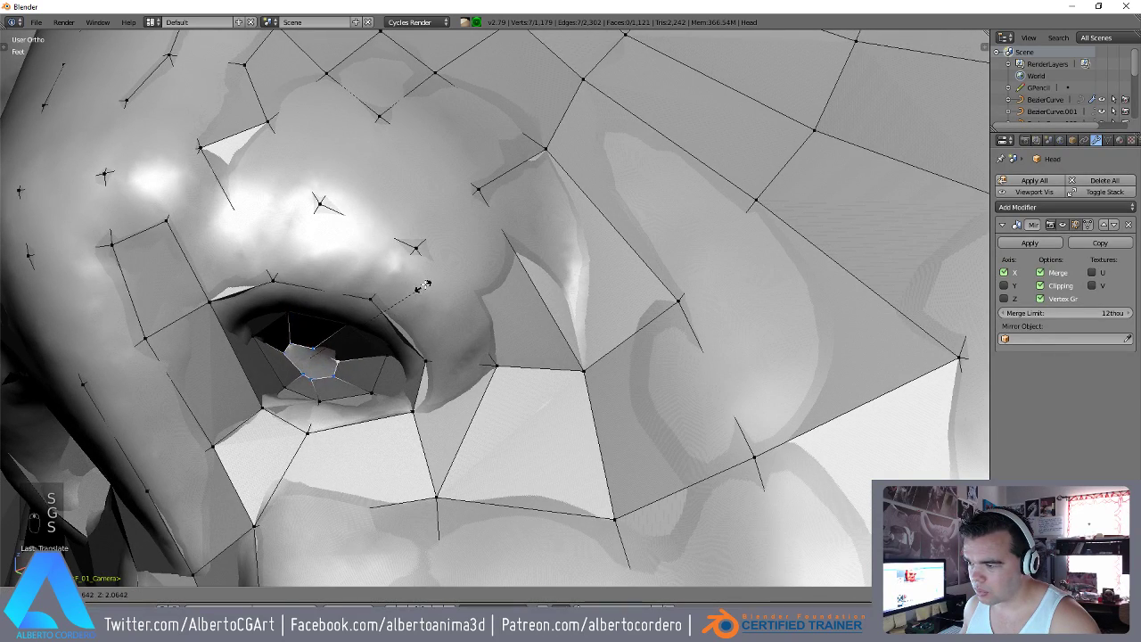
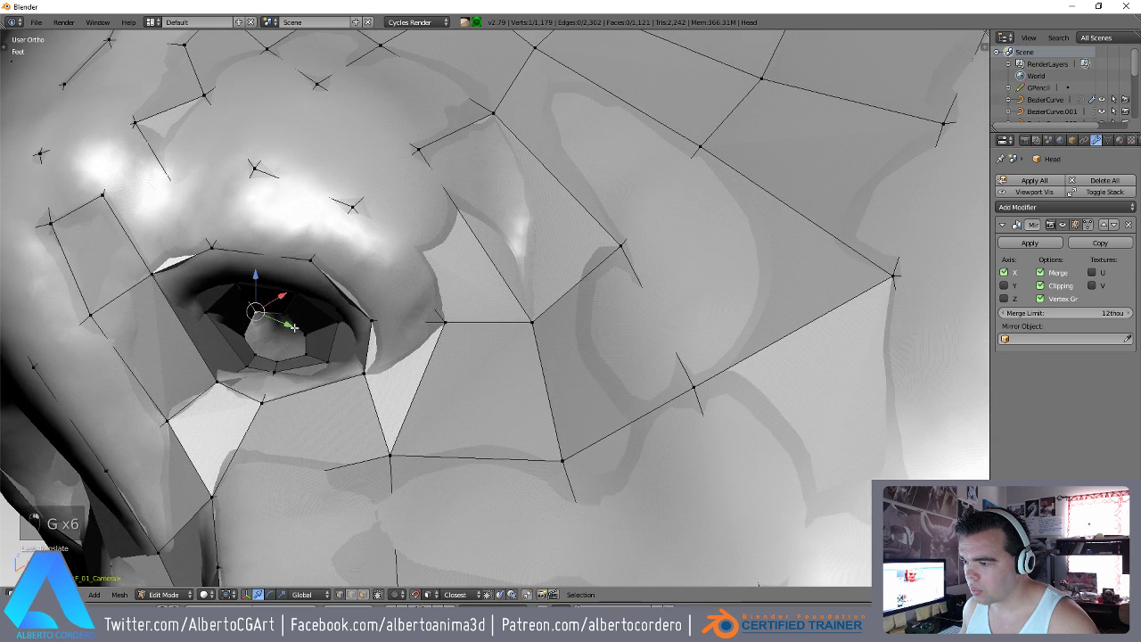
Extrude a deeper nostril ring, shape it and try bridging the loops, reaching 1,128 faces.
key("e")
key("s")
key("g")
key("s")
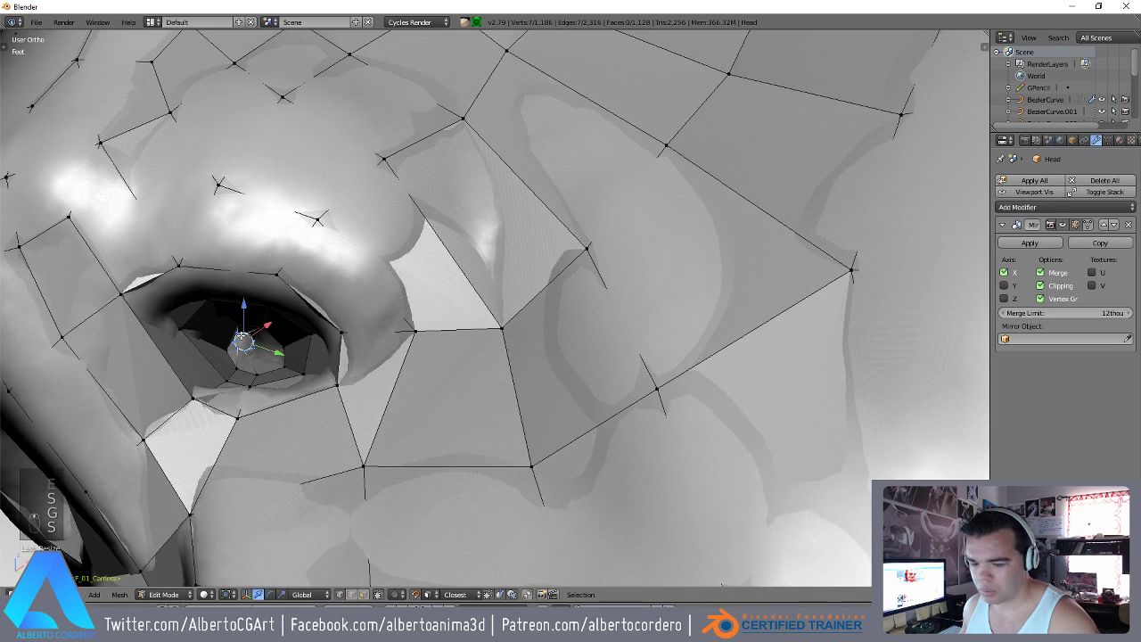
key("ctrl+f")
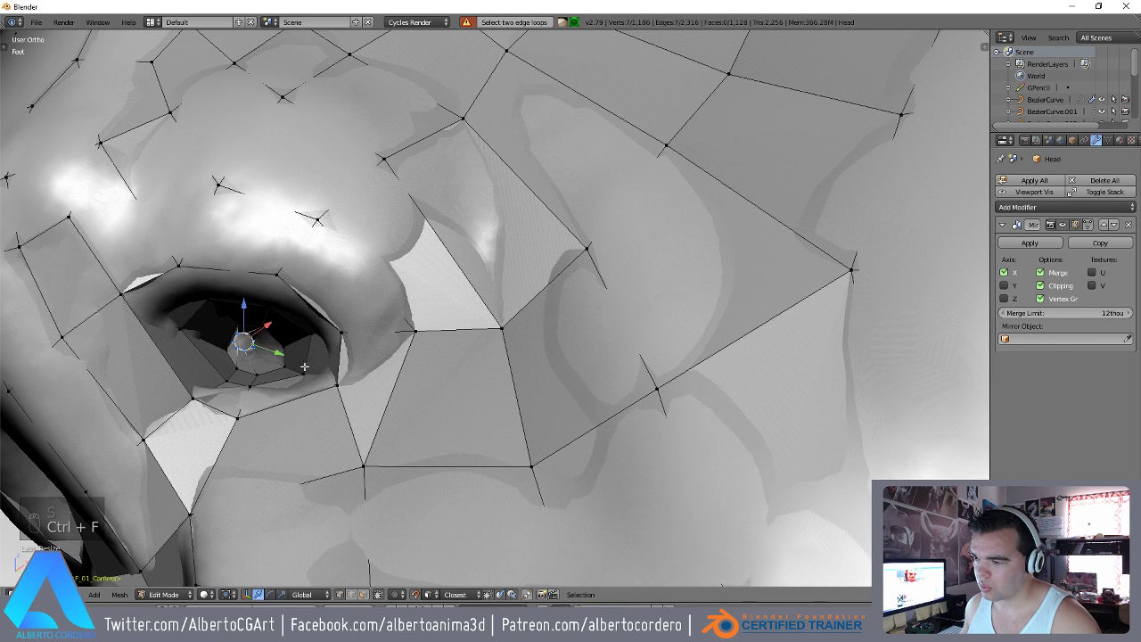
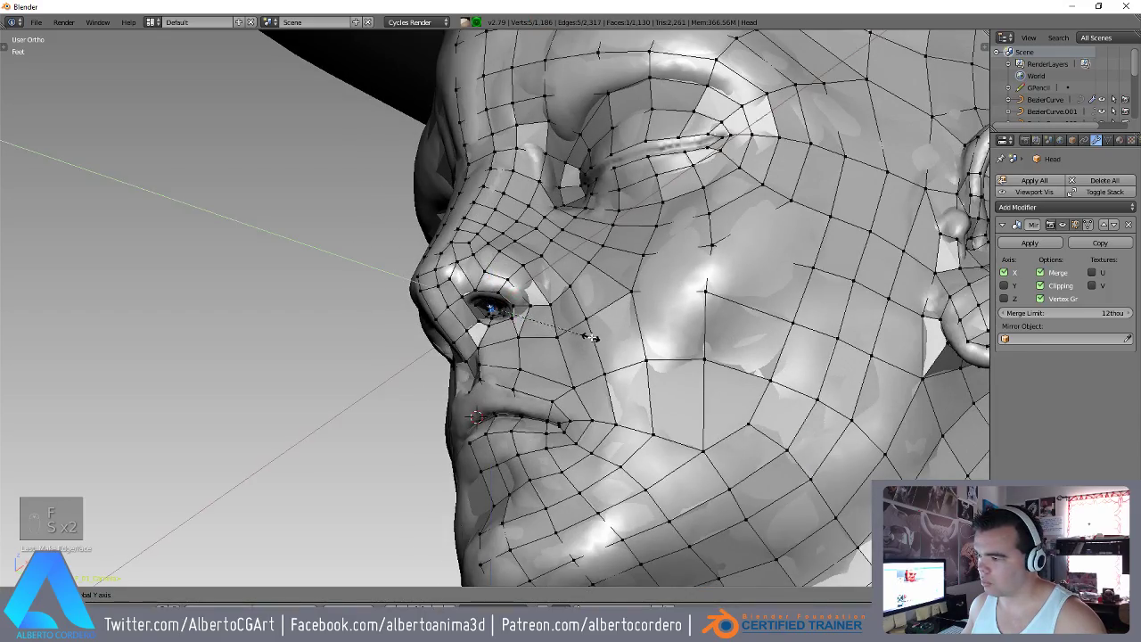
Run faces along the lip parting out to the mouth corner and merge the corner vertex, reaching 1,140 faces.
key("a")
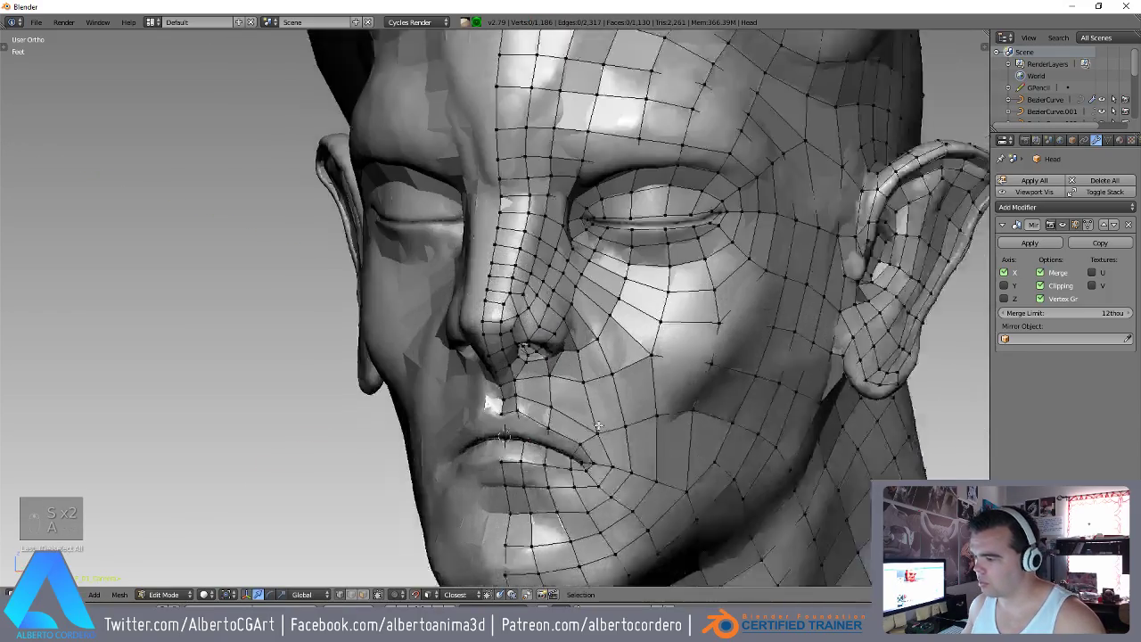
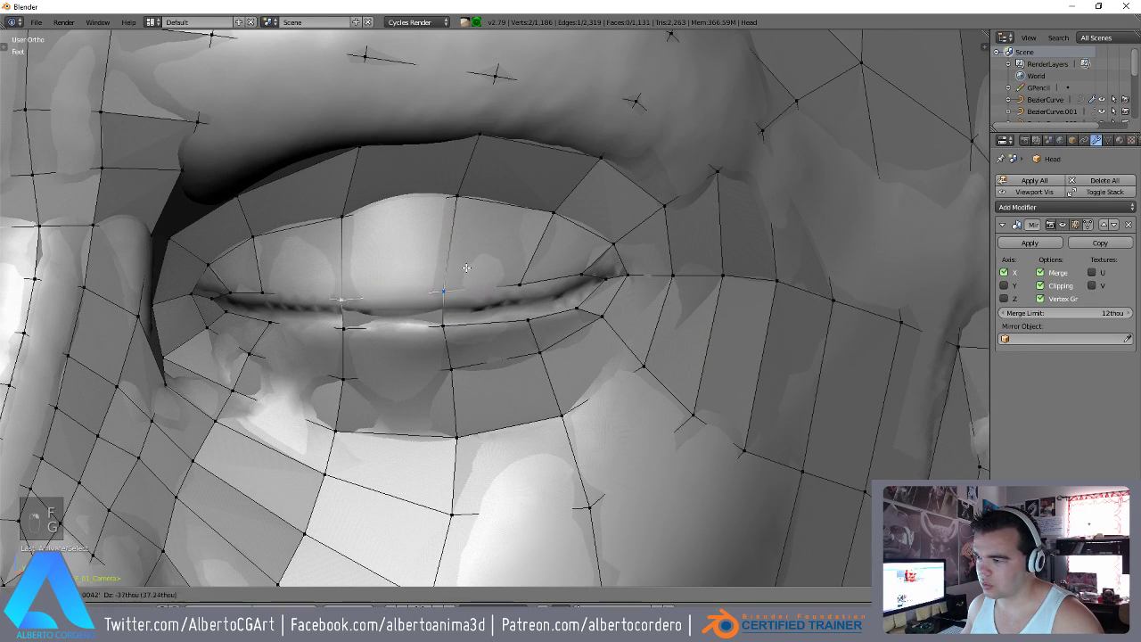
key("g")
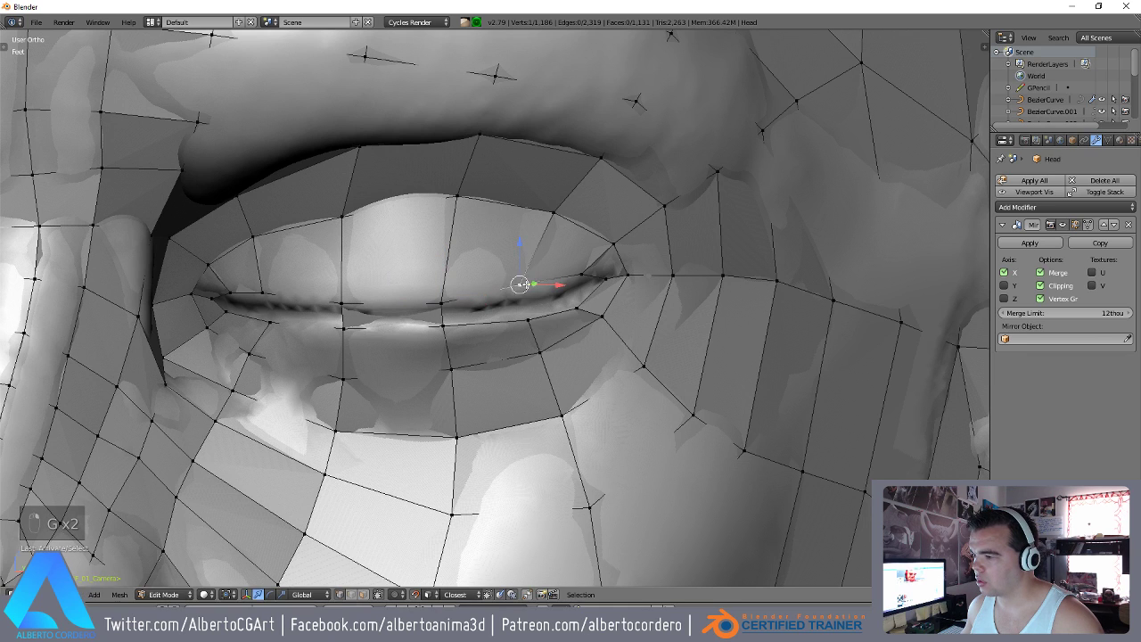
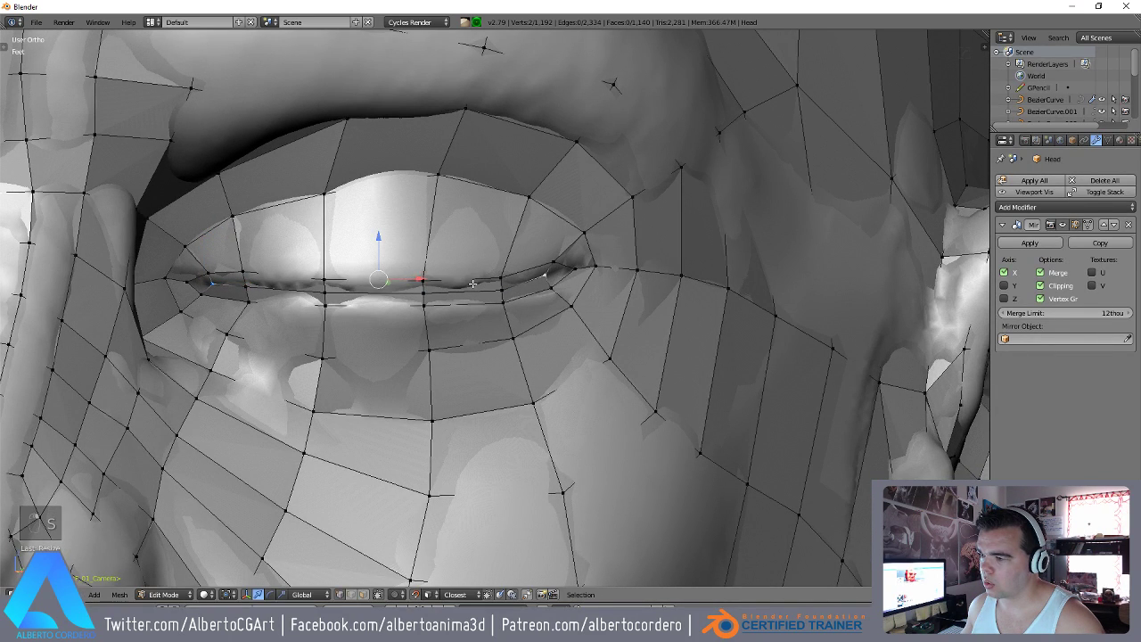
key("g")
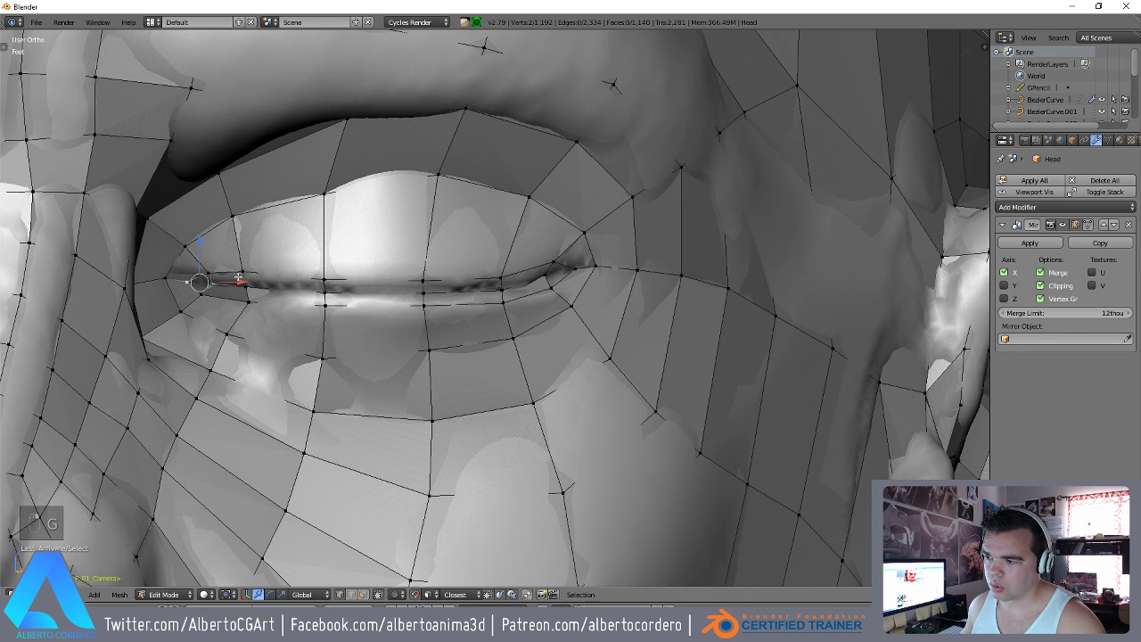
key("alt+m")
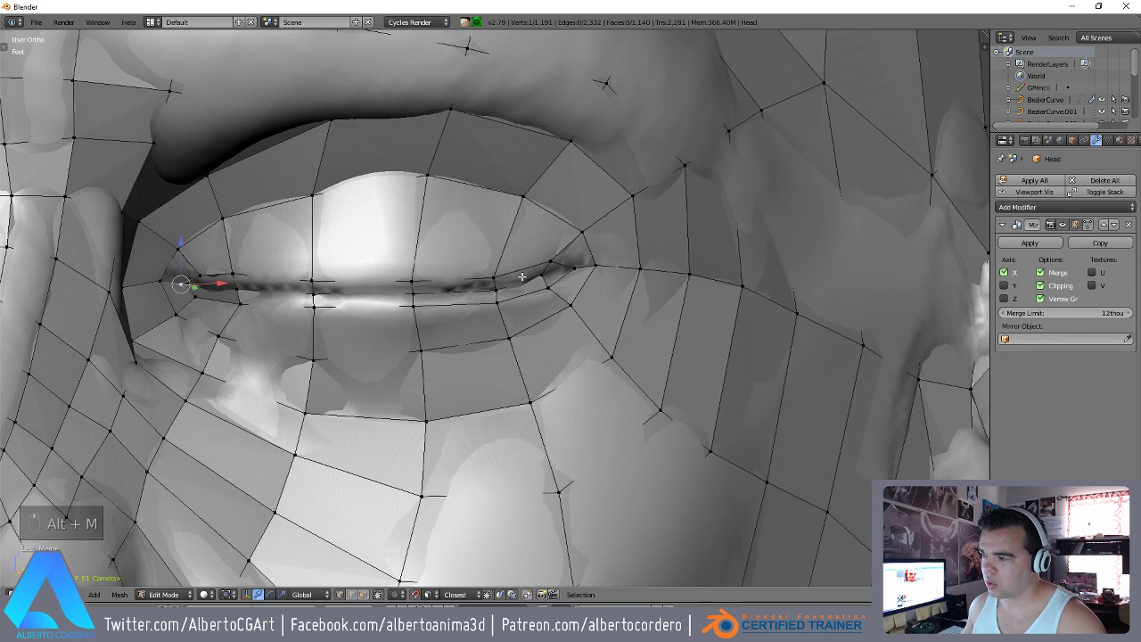
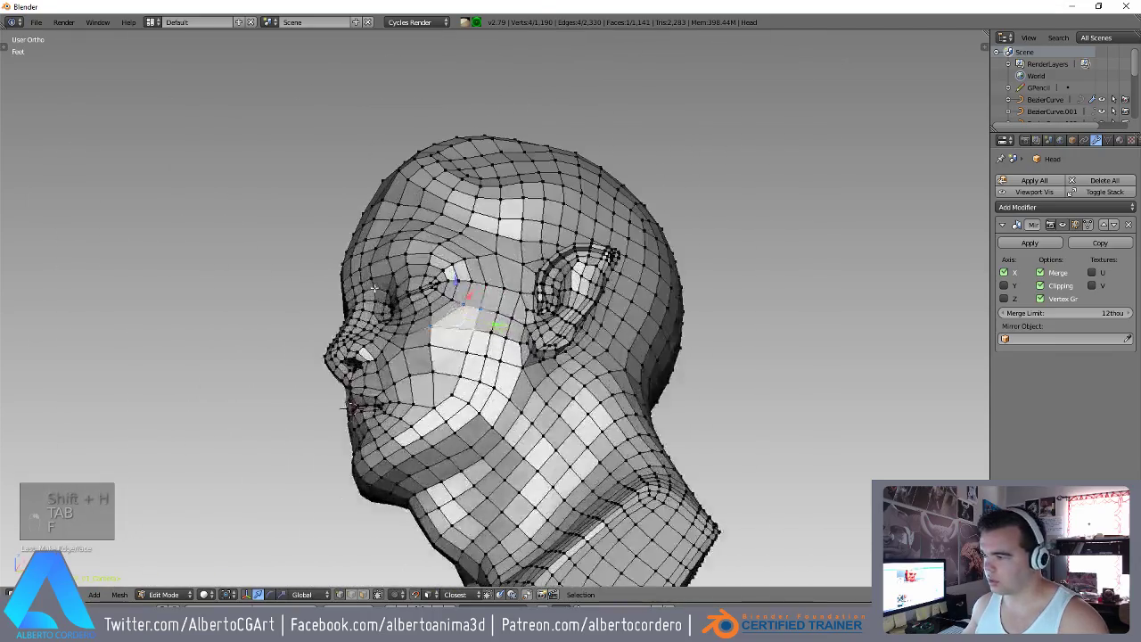
Enlarge the mouth edge loop and toggle out to unhide and compare against the sculpt.
key("Tab")
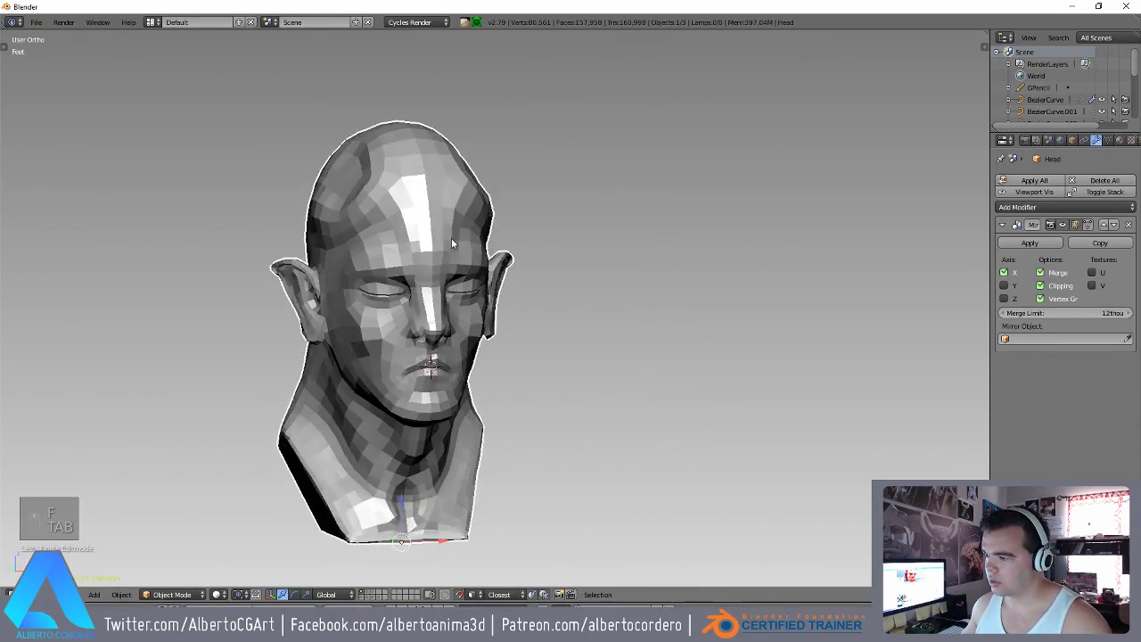
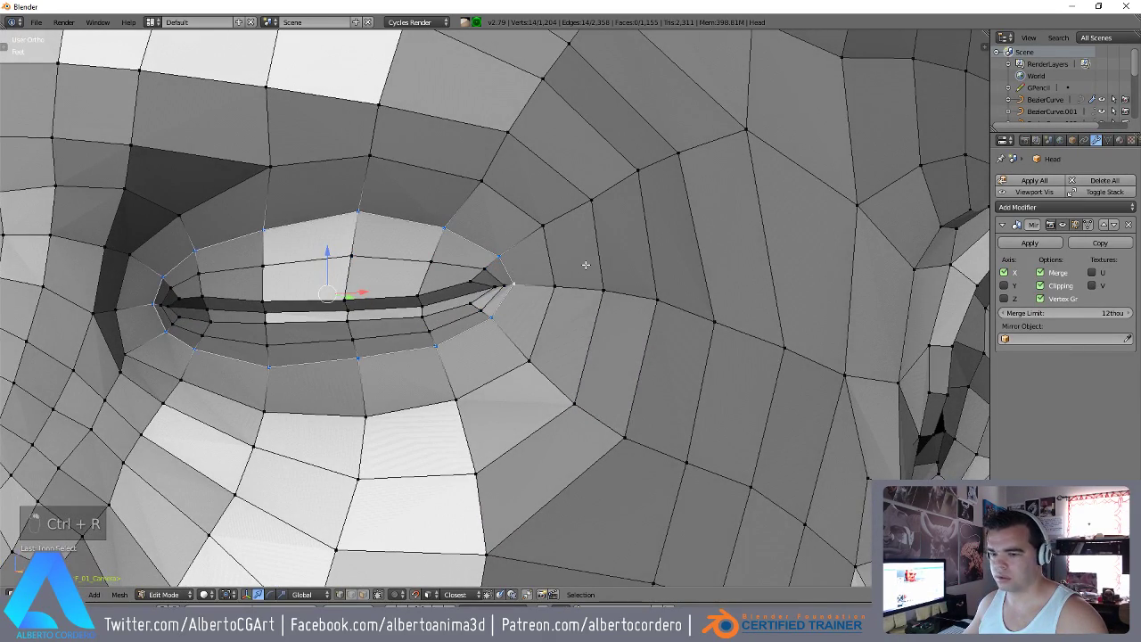
key("g")
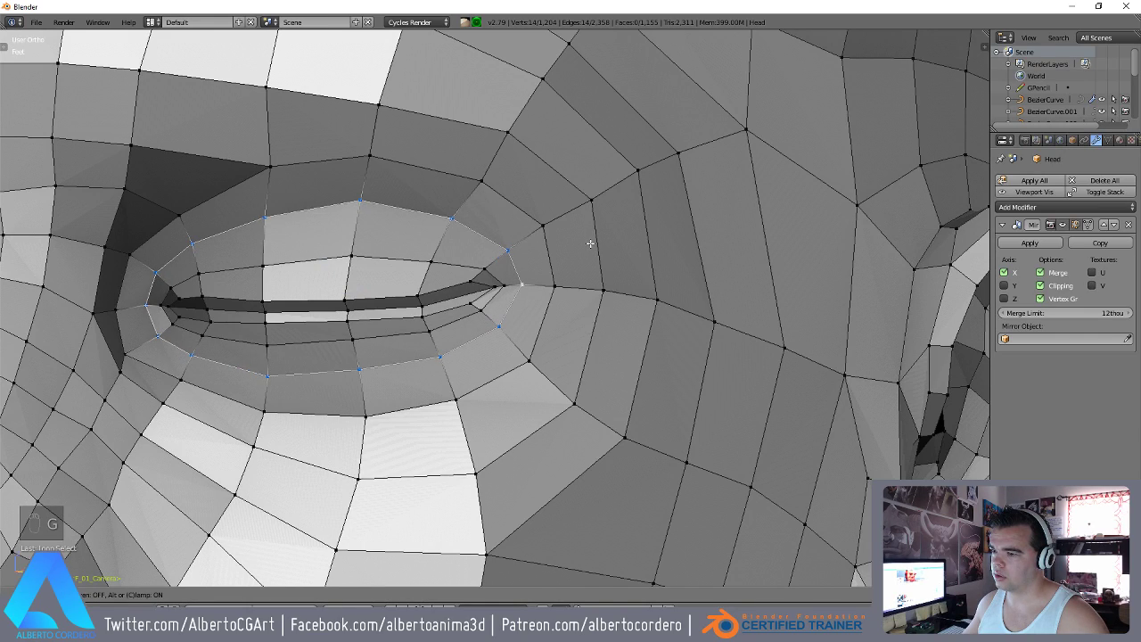
key("Tab")
key("alt+h")
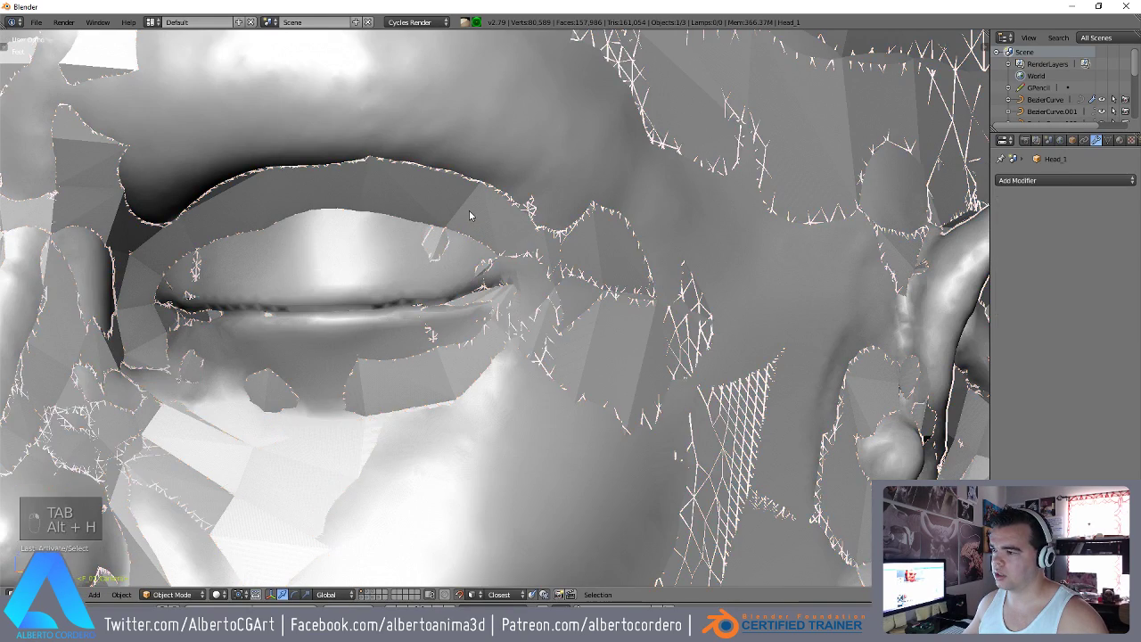
key("Tab")
key("Tab")
key("Tab")
Slide and shrink the inner lip loop to match the sculpted lip parting, reaching 1,155 faces.
key("g")
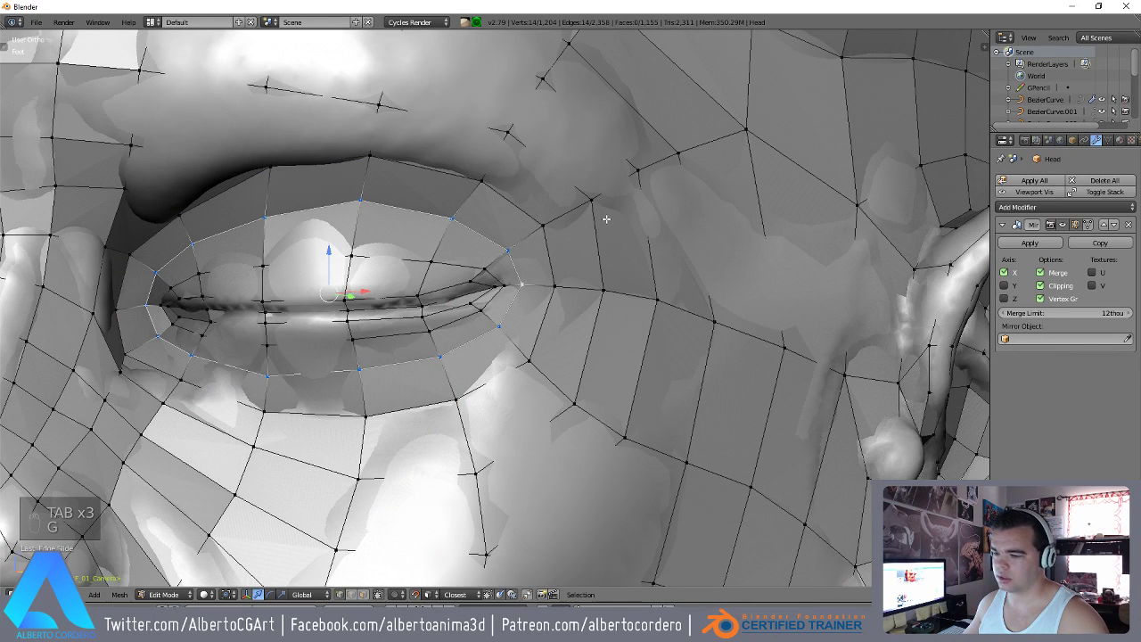
key("g")
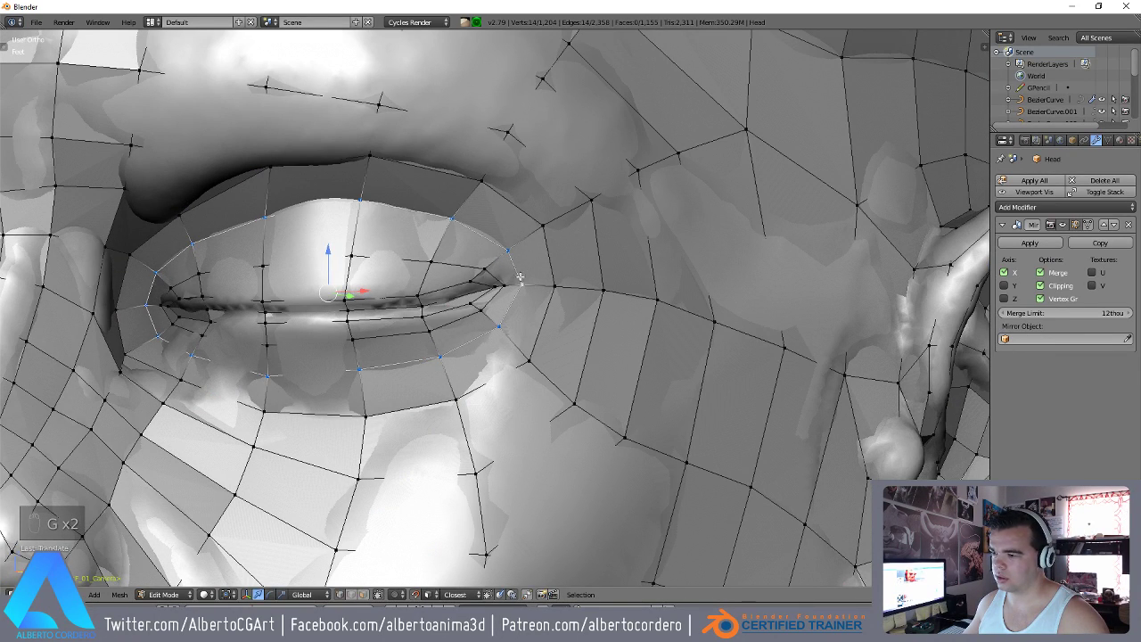
key("g")
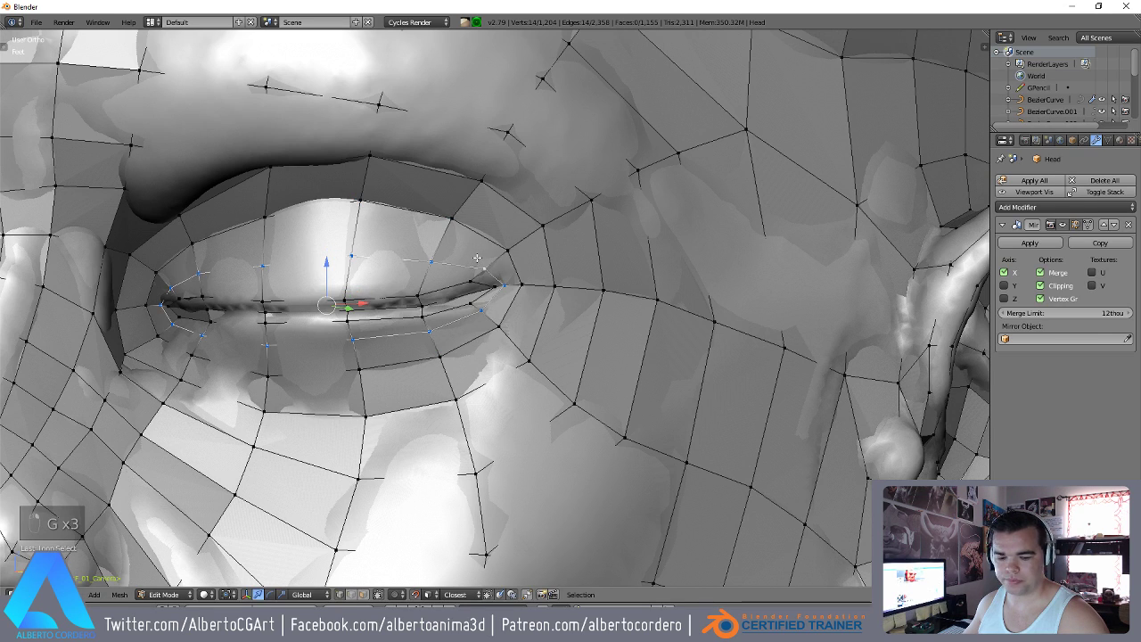
key("g")
key("g")
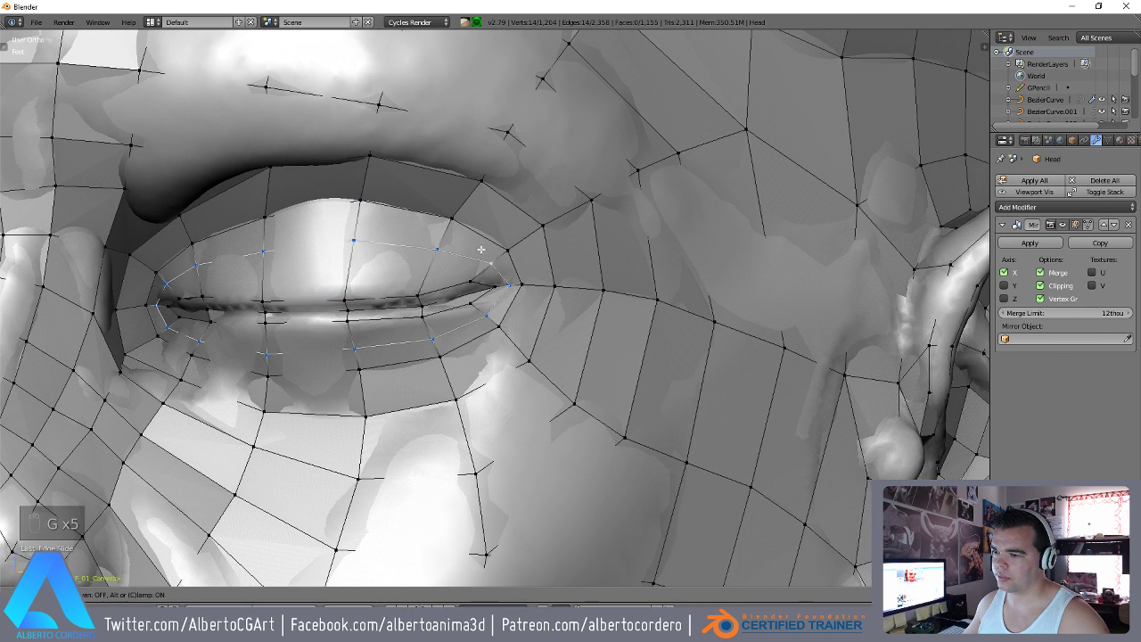
key("g")
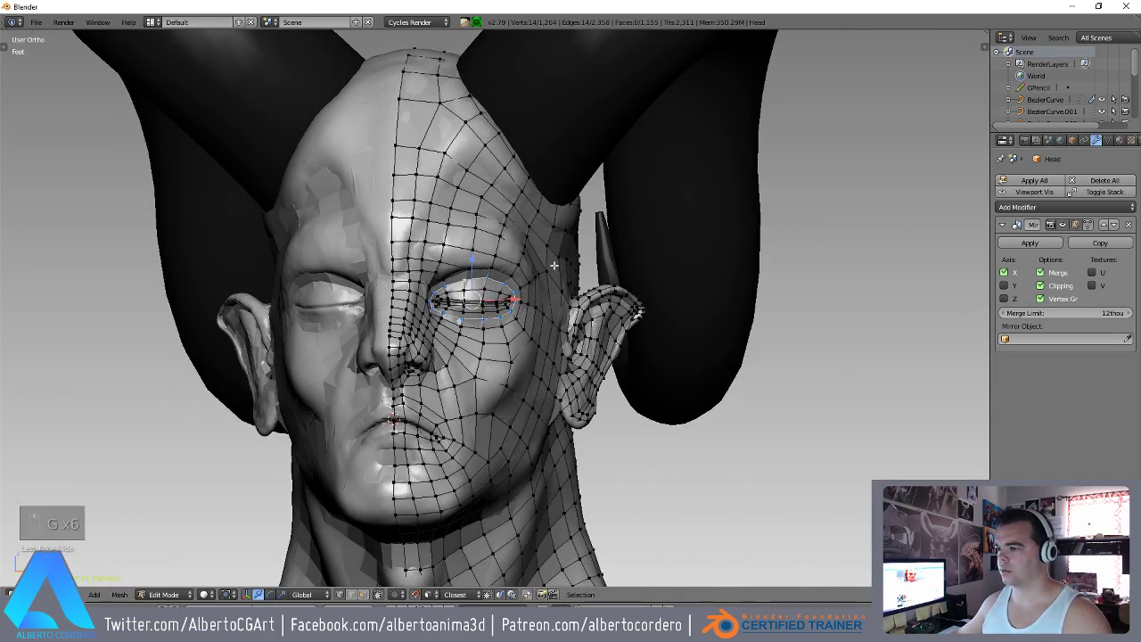
Select around the eye, compare with the sculpted Head_1 and undo the stray changes.
key("Tab")
key("a")
key("Tab")
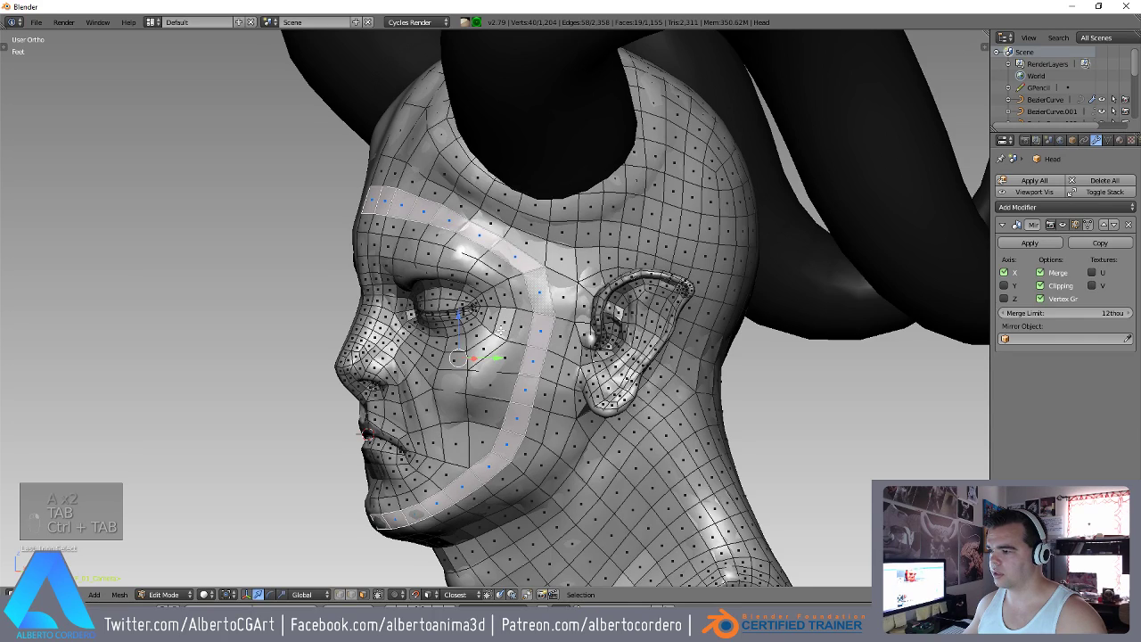
key("ctrl+z")
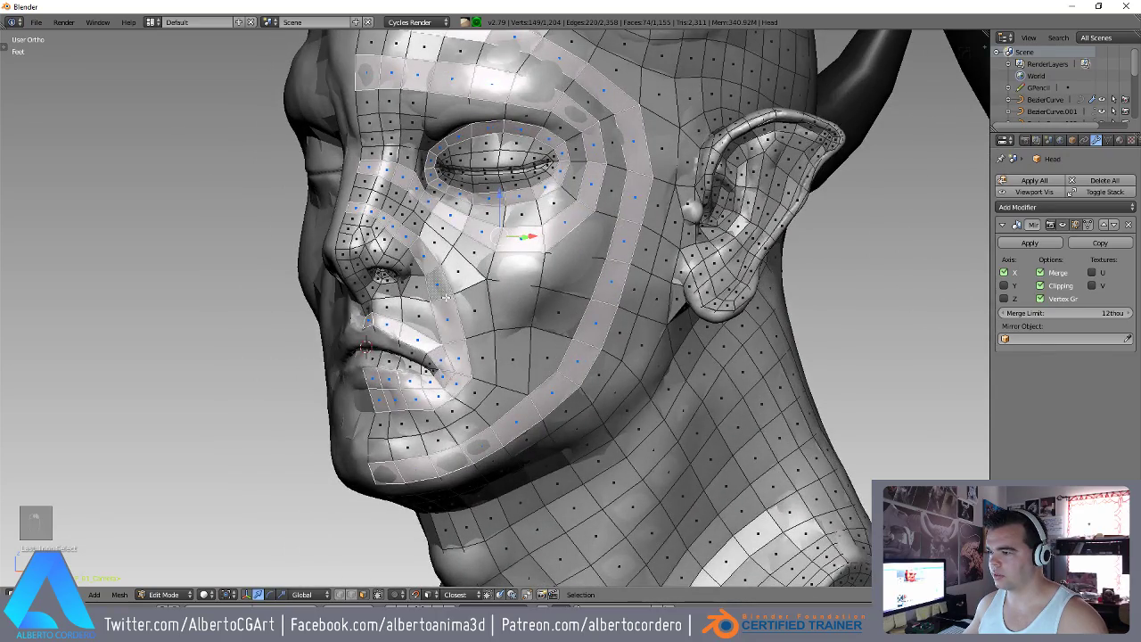
key("ctrl+z")
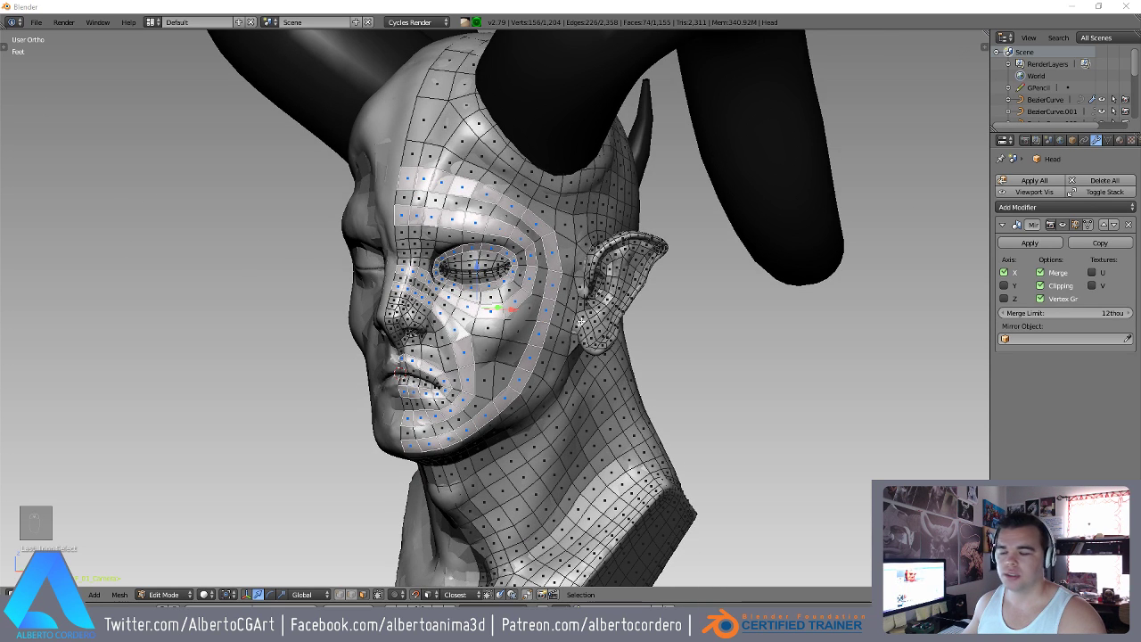
Move the Head_1 copy to its own layer and return the mirrored low-poly head to Object Mode.
key("Tab")
key("z")
key("z")
key("z")
key("z")
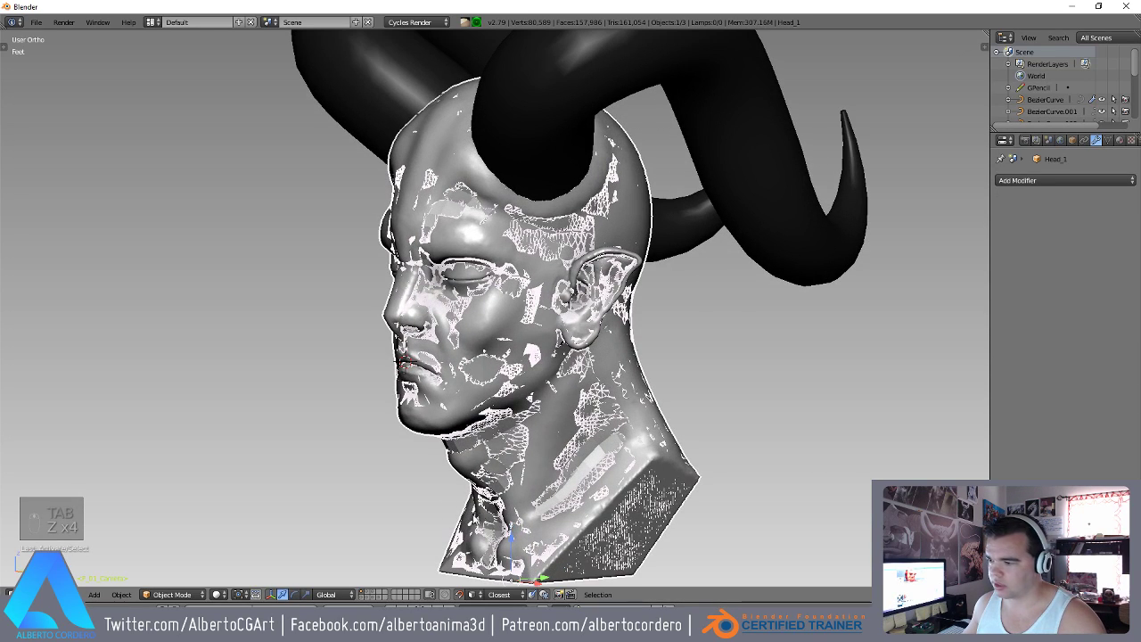
key("m")
key("m")
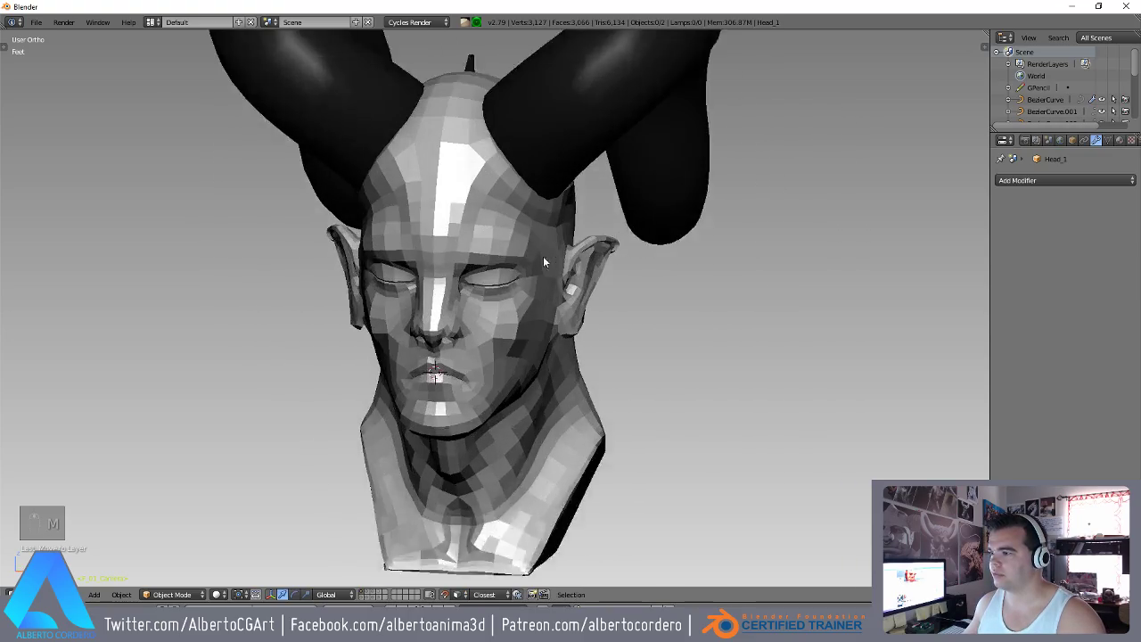
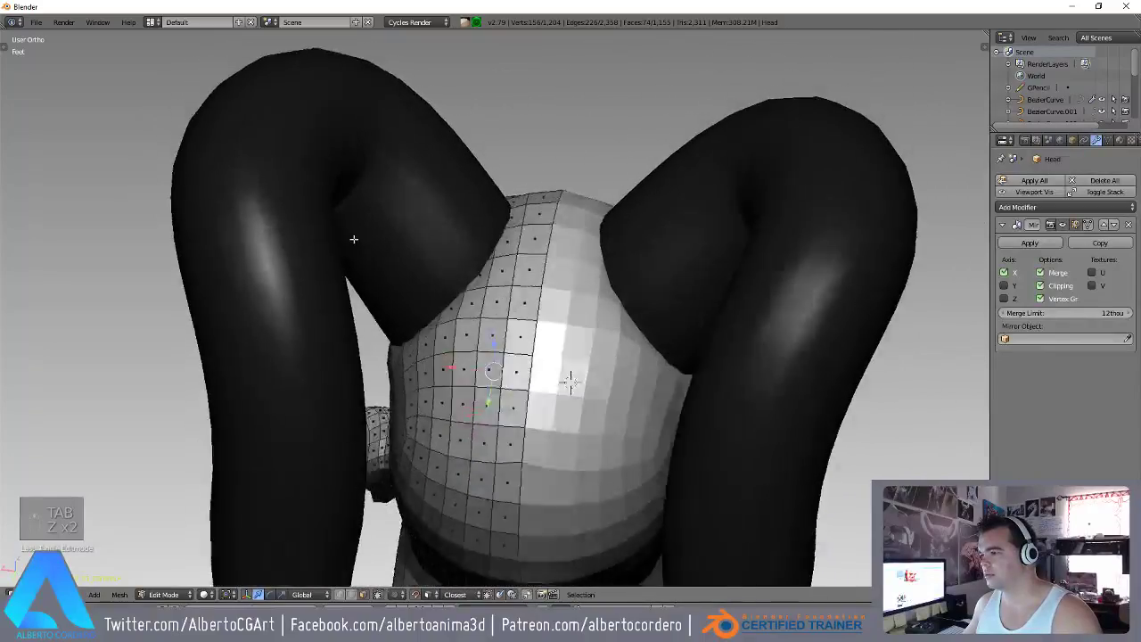
key("Tab")
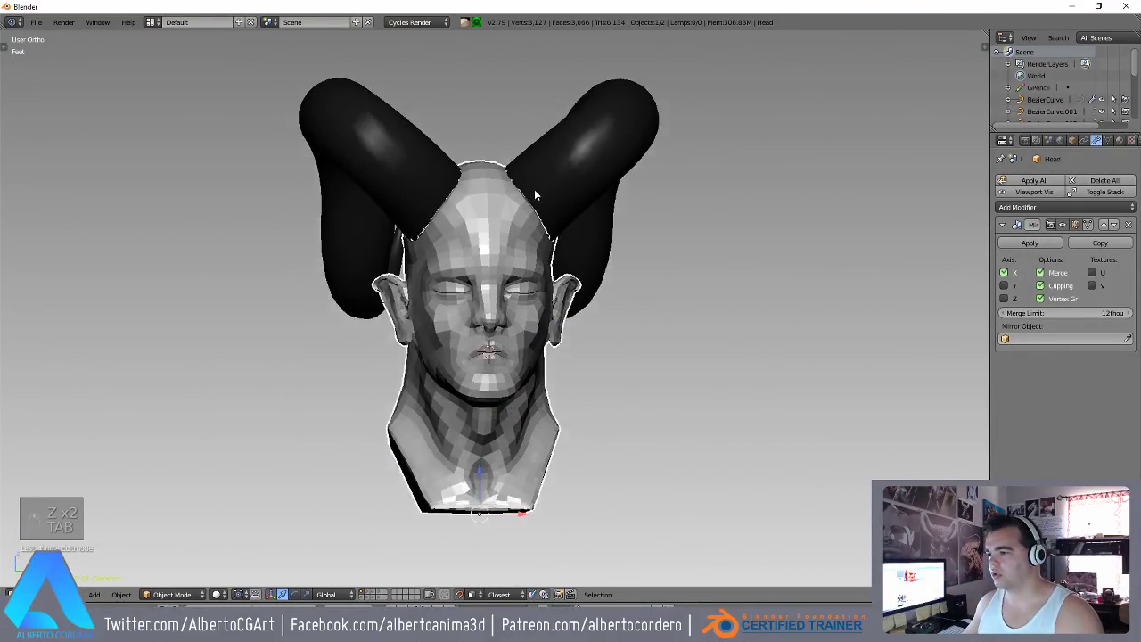
Re-enter editing on the ear and clean up overlapping ear-rim vertices.
key("a")
key("Tab")
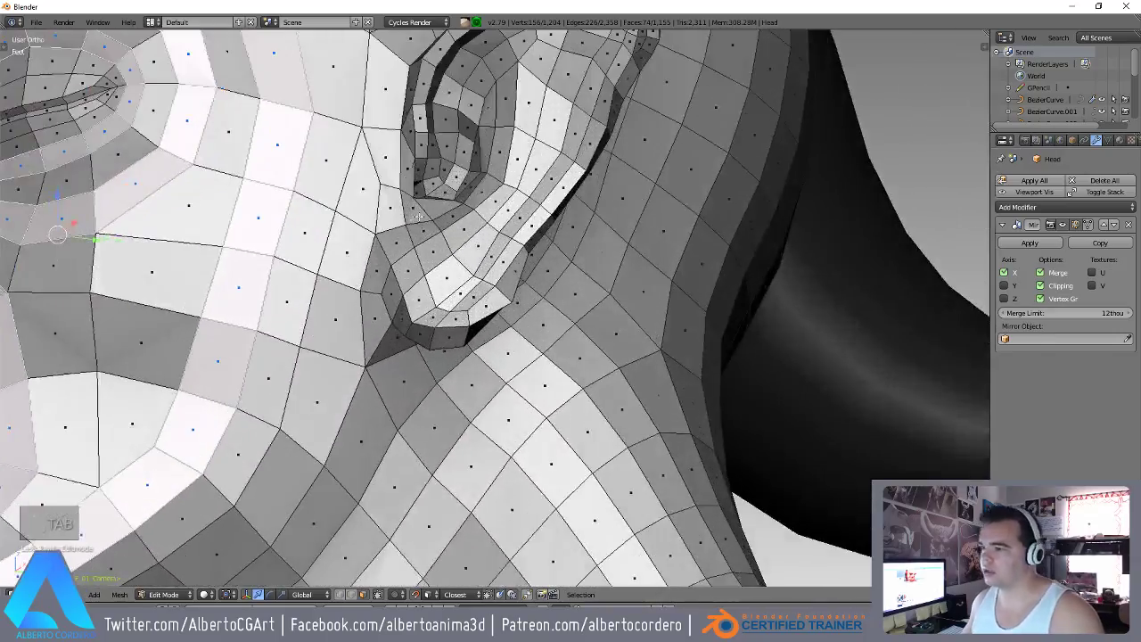
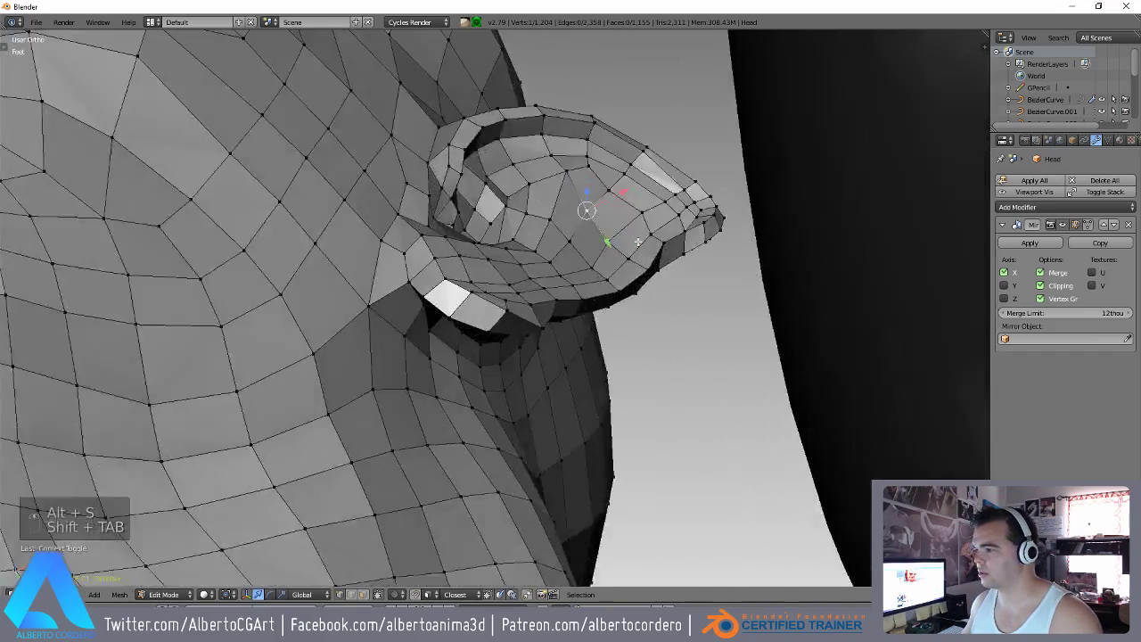
key("alt+s")
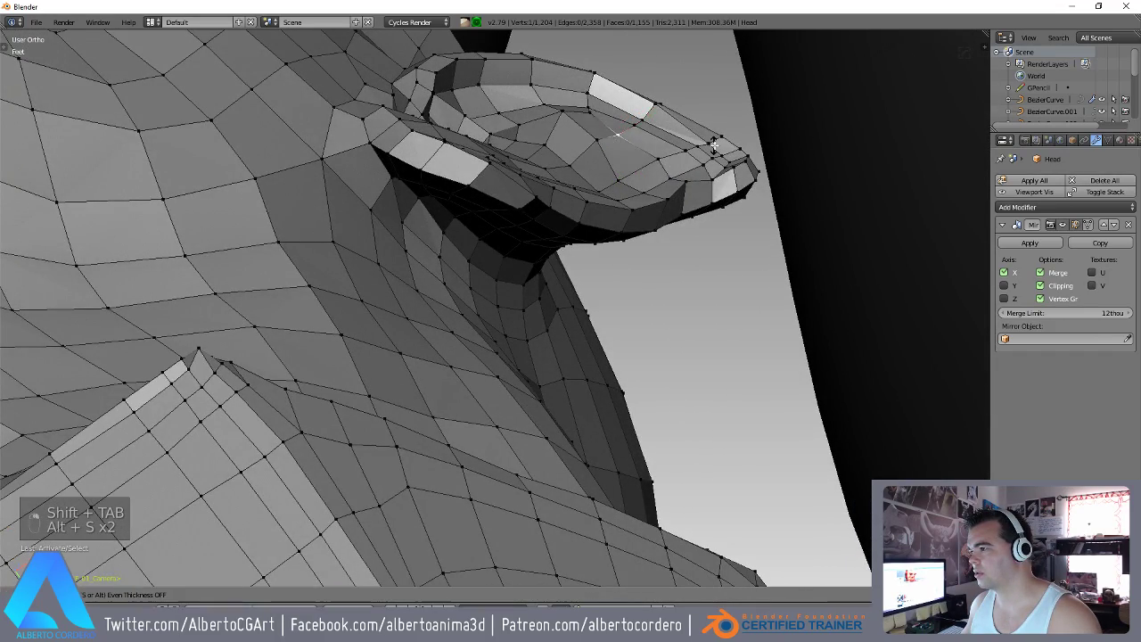
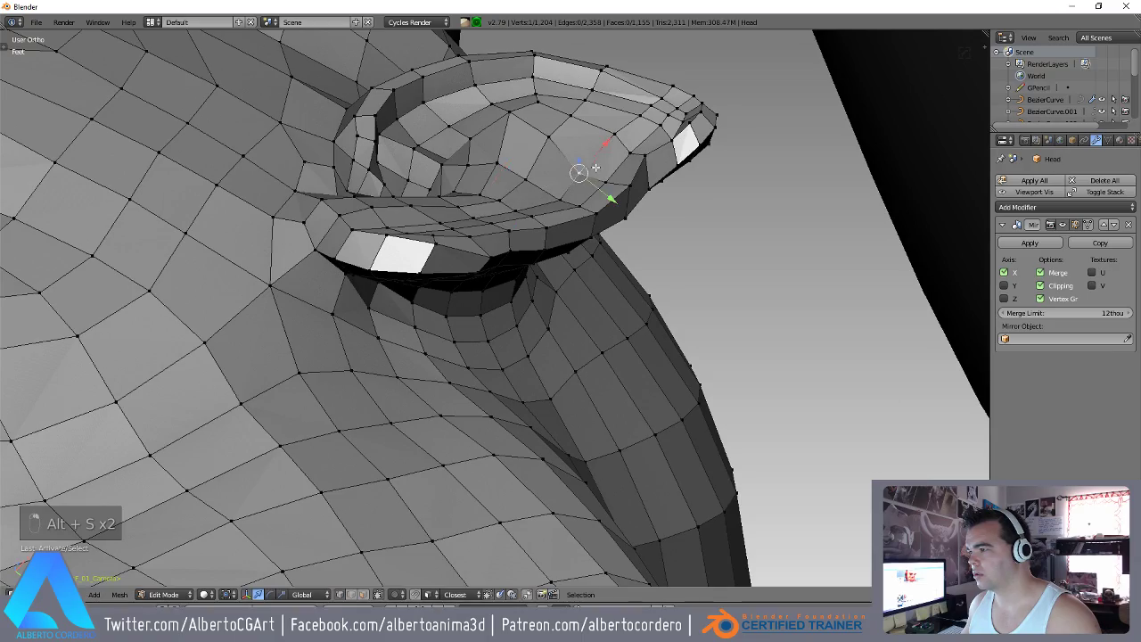
key("alt+s")
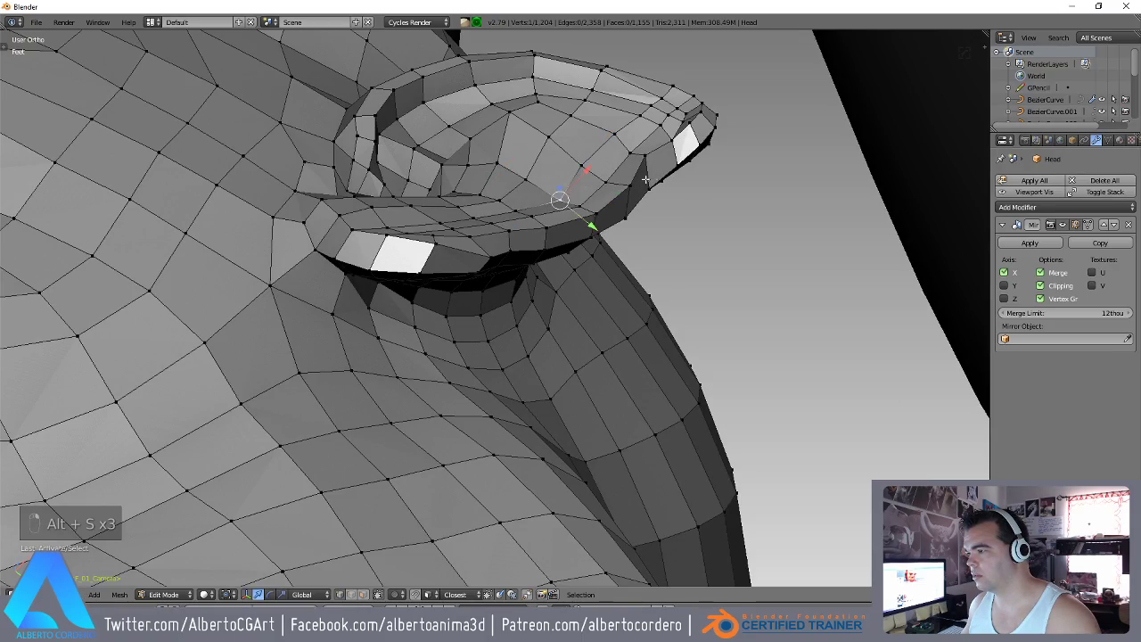
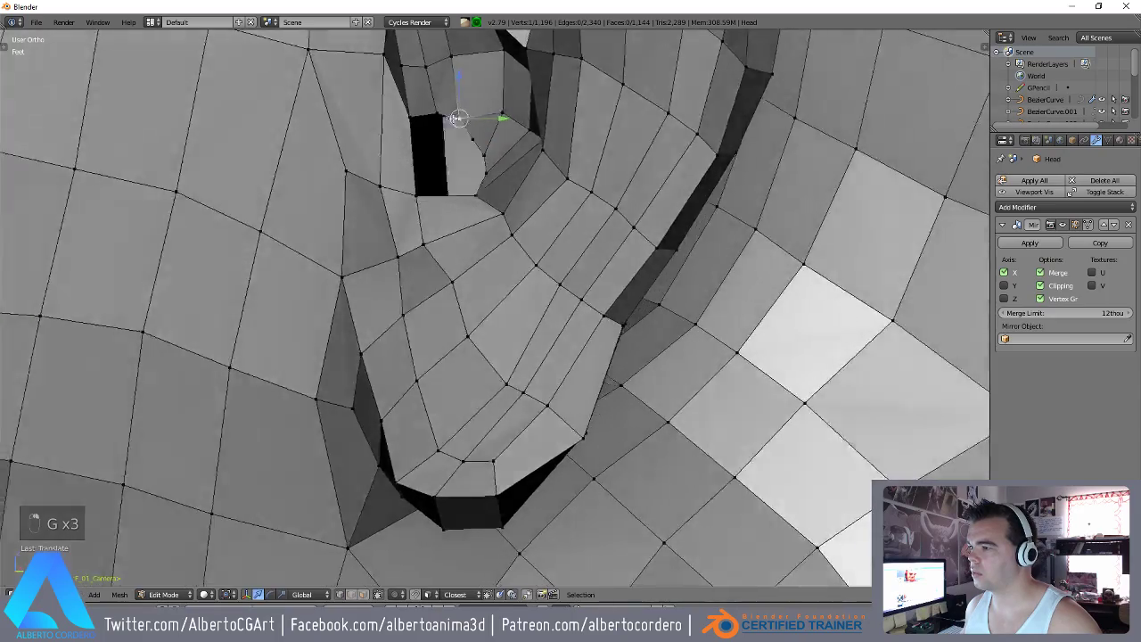
Check the new inner-ear faces against the sculpted reference by toggling edit mode and wireframe.
key("Tab")
key("Tab")
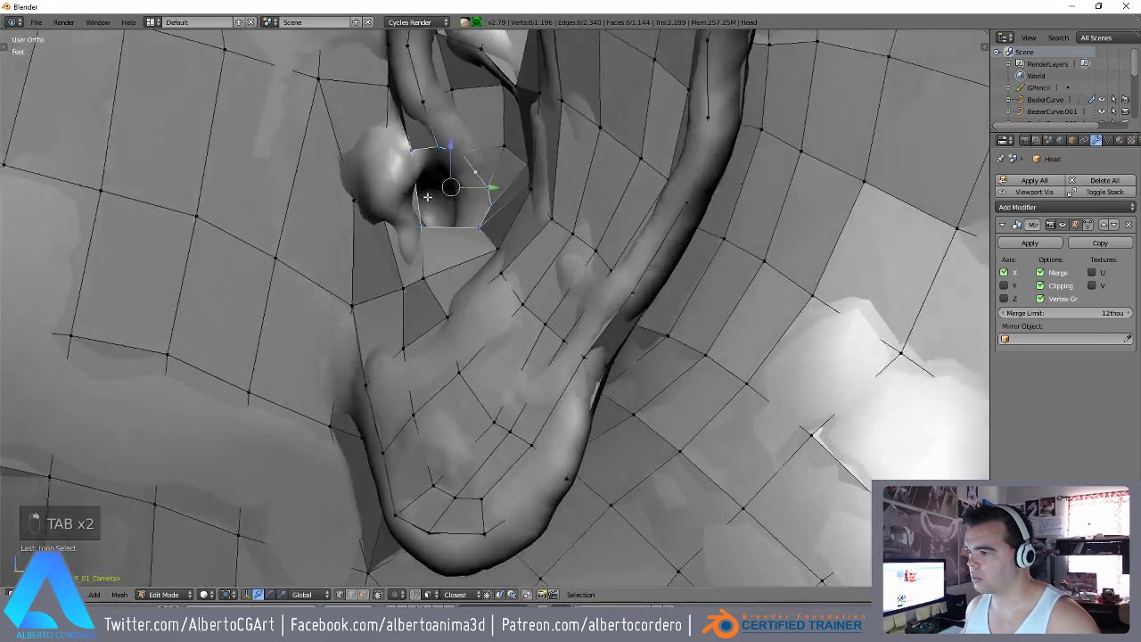
key("z")
key("z")
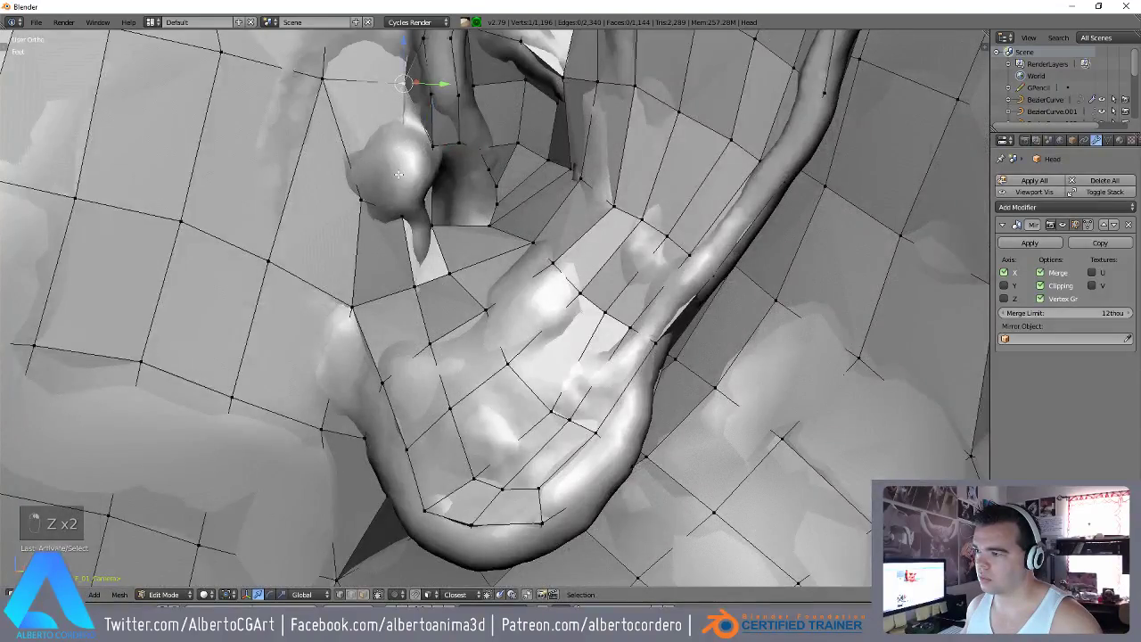
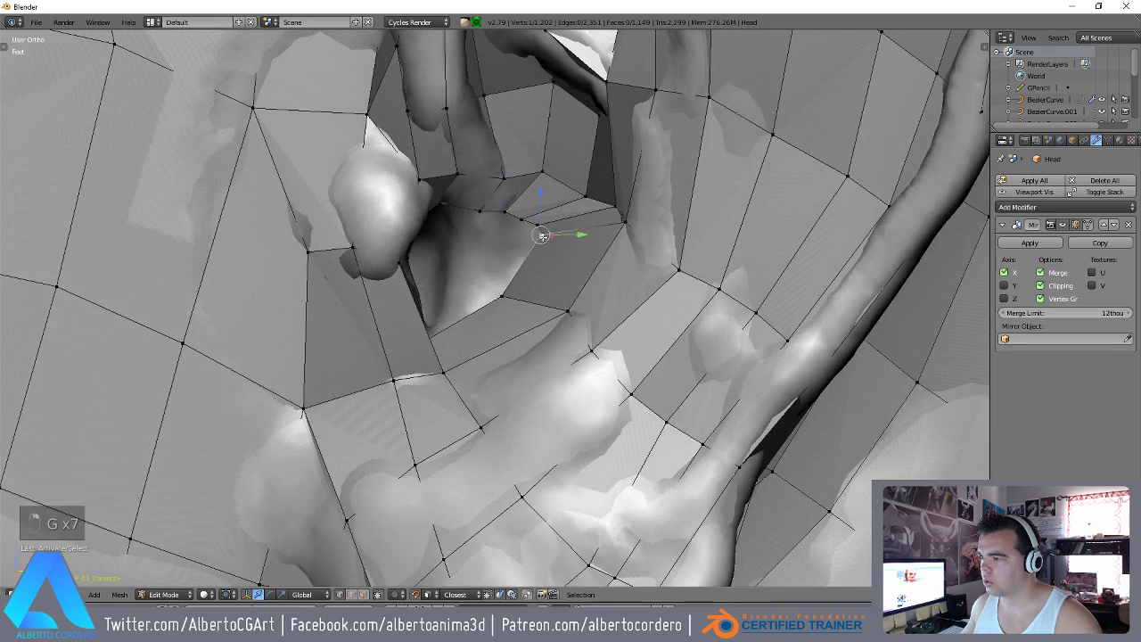
Grab the first new ear-hole vertices one by one onto the sculpted cavity surface.
key("g")
key("g")
key("g")
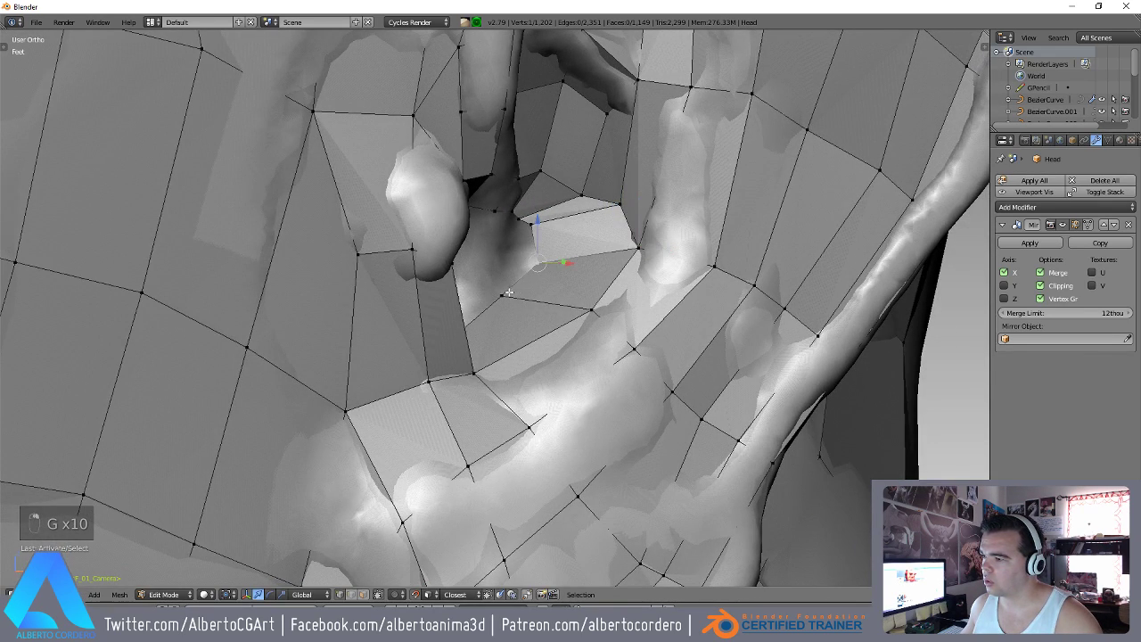
key("g")
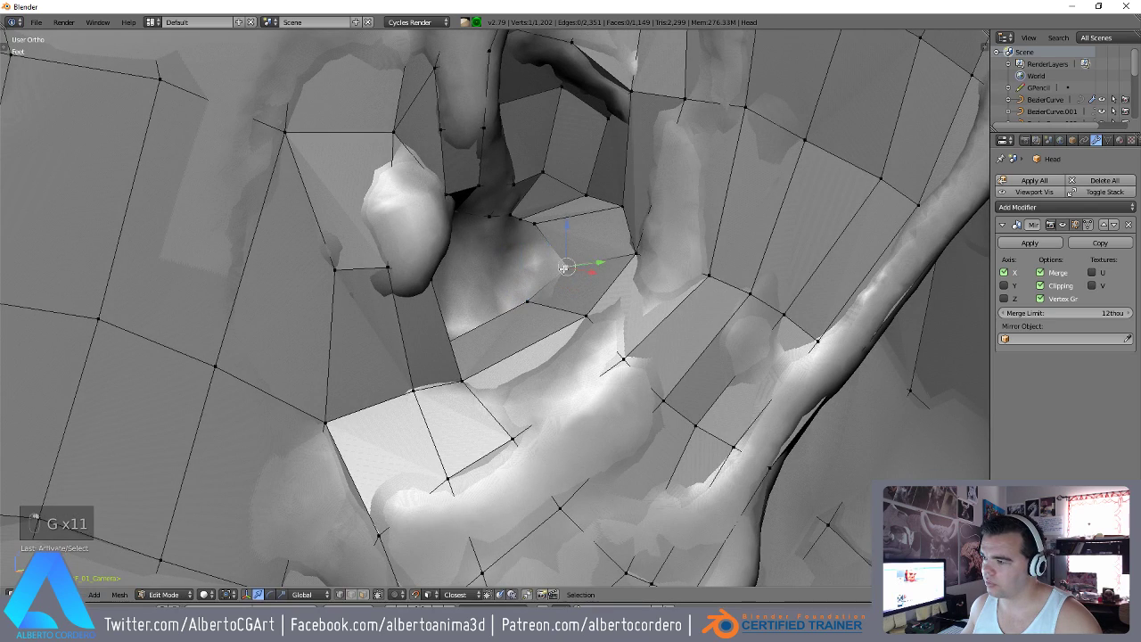
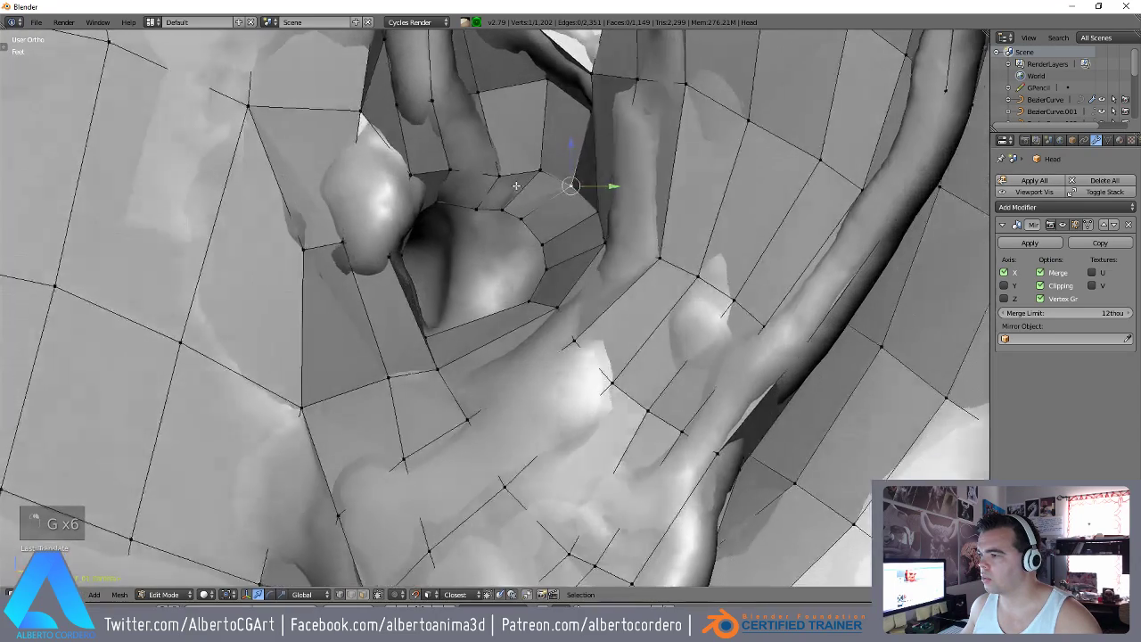
key("g")
key("g")
key("g")
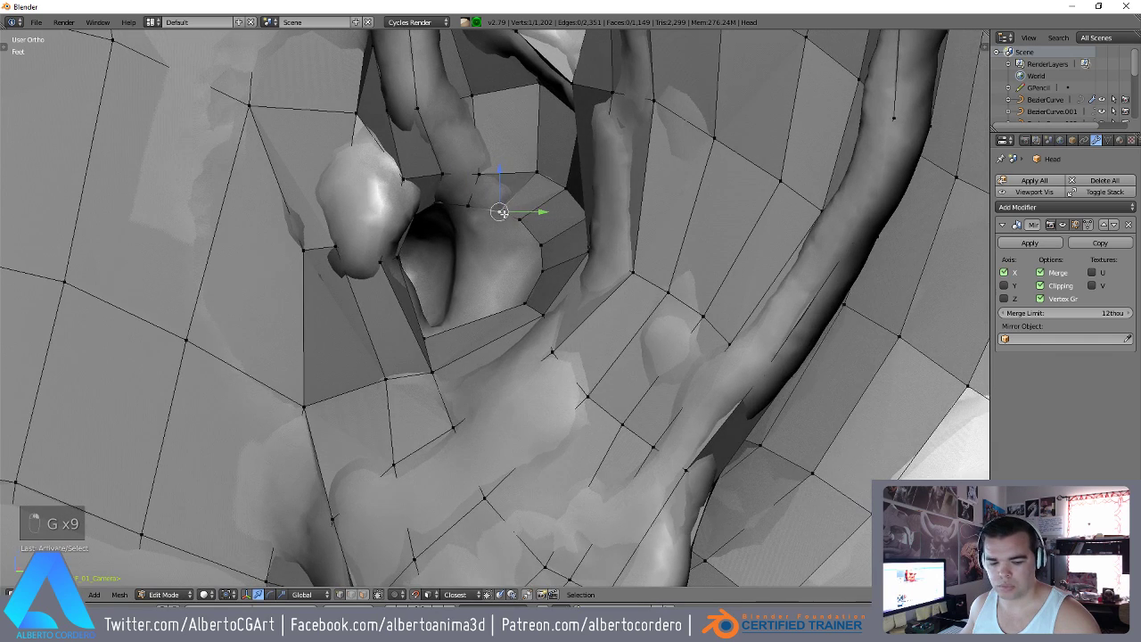
key("g")
key("g")
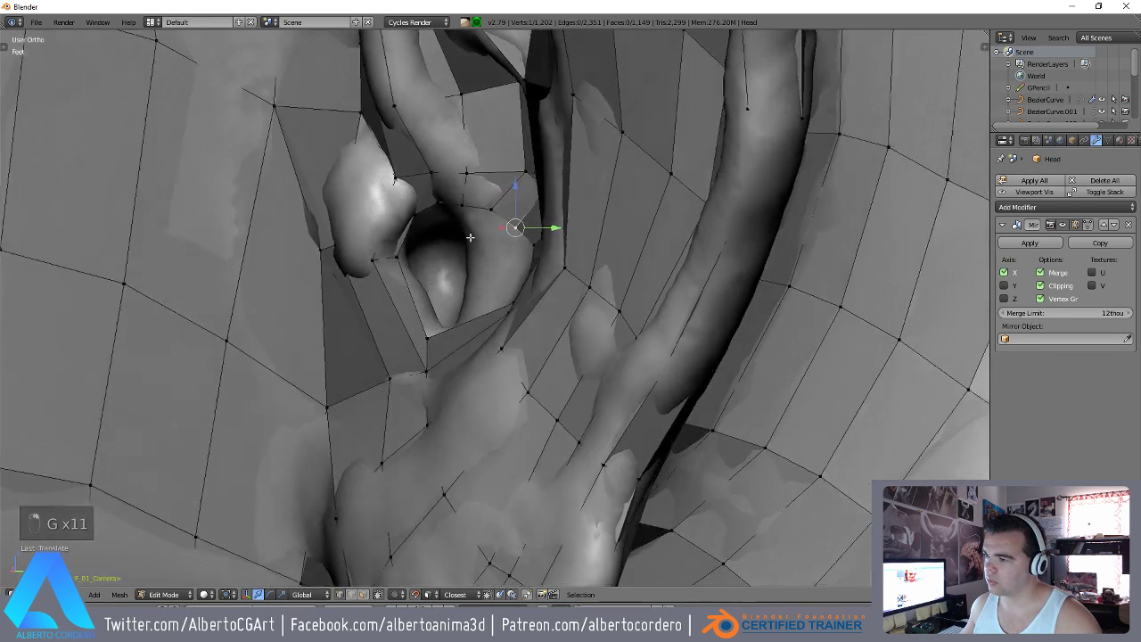
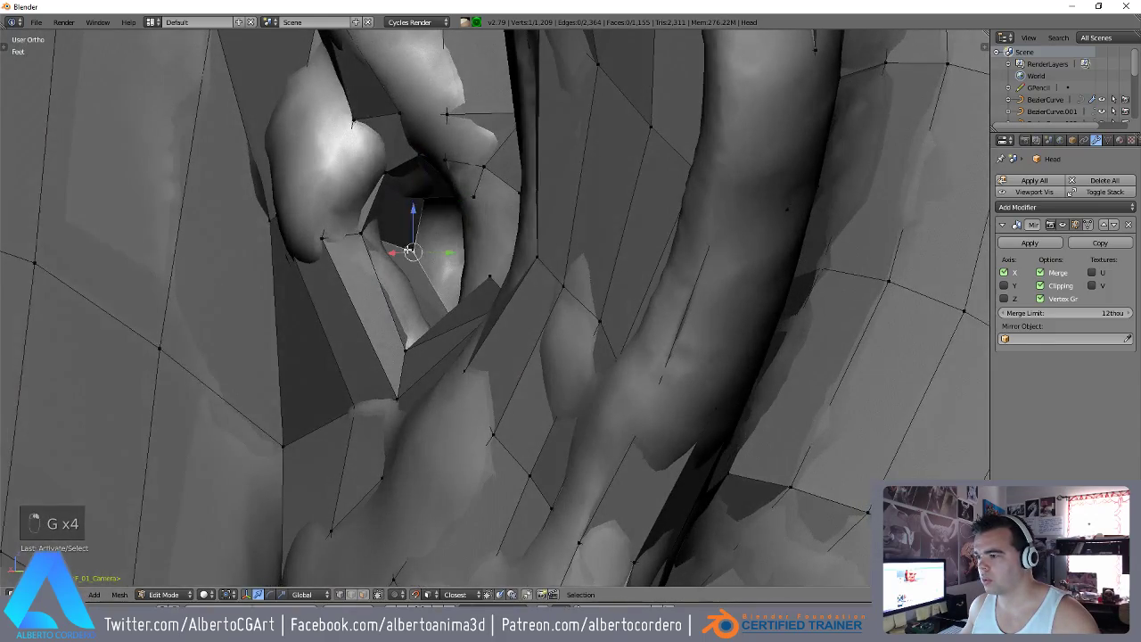
Nudge the remaining cavity vertices into place so the faces line the deep ear hole.
key("g")
key("g")
key("g")
key("g")
key("g")
key("g")
key("g")
key("g")
key("g")
key("g")
key("g")
key("g")
key("g")
key("g")
key("g")
key("g")
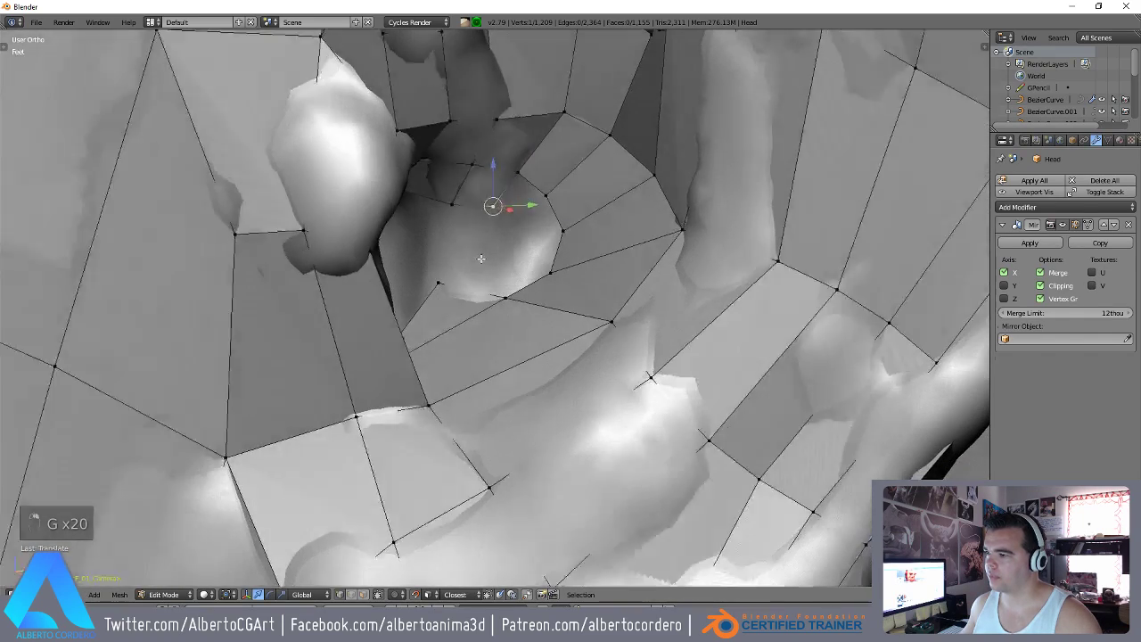
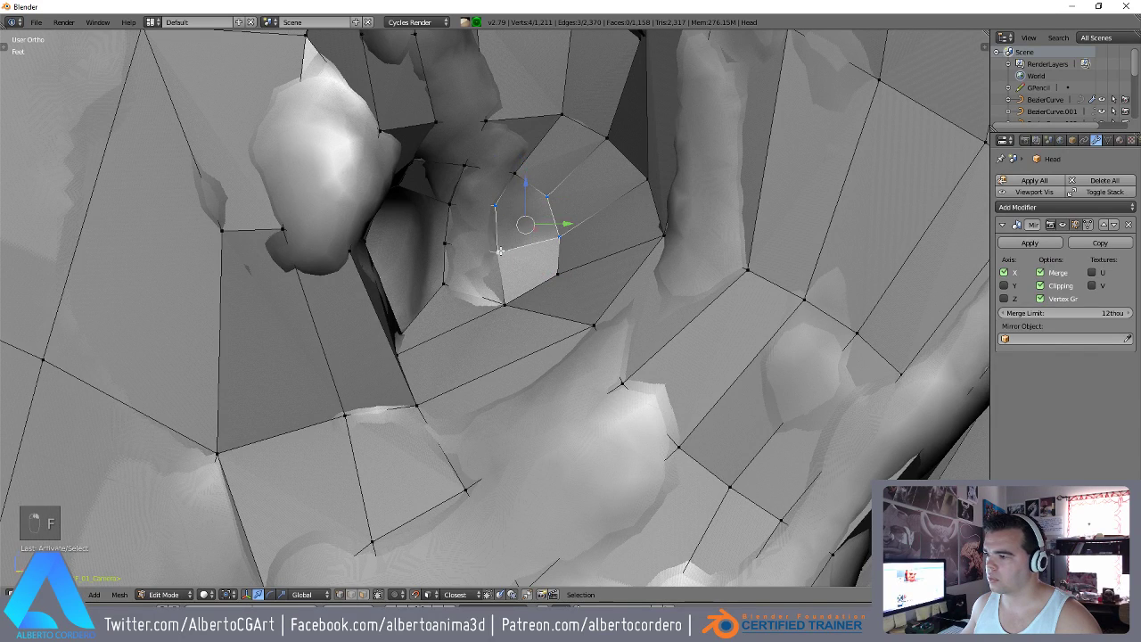
Fill two faces in the ear cavity, ripping and grabbing their vertices onto the sculpt.
key("f")
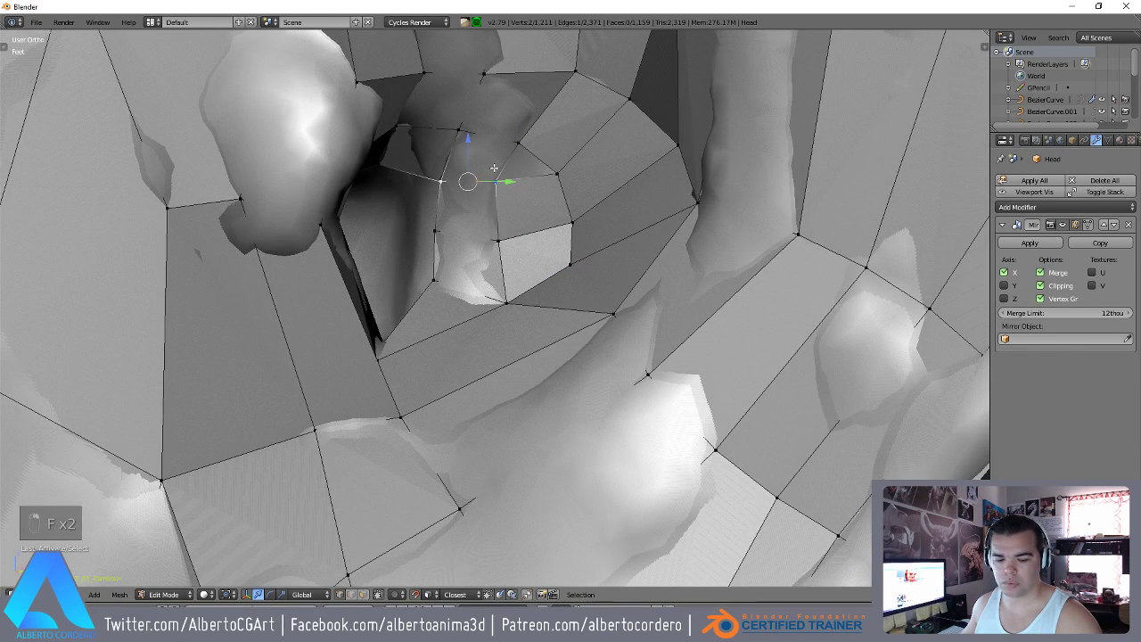
key("v")
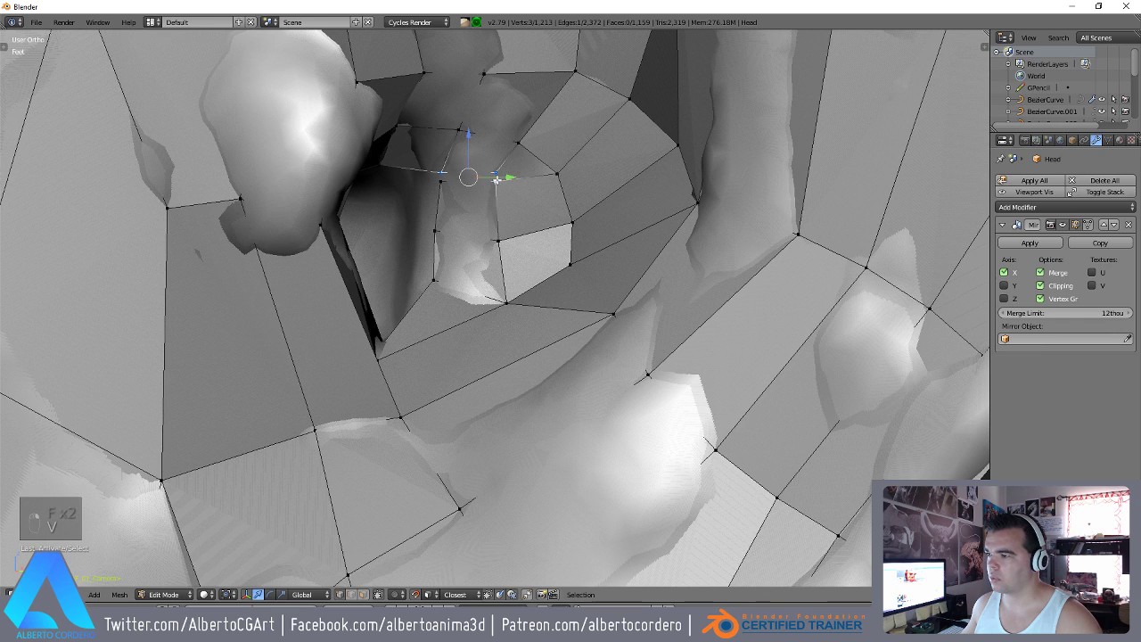
key("g")
key("g")
key("g")
key("g")
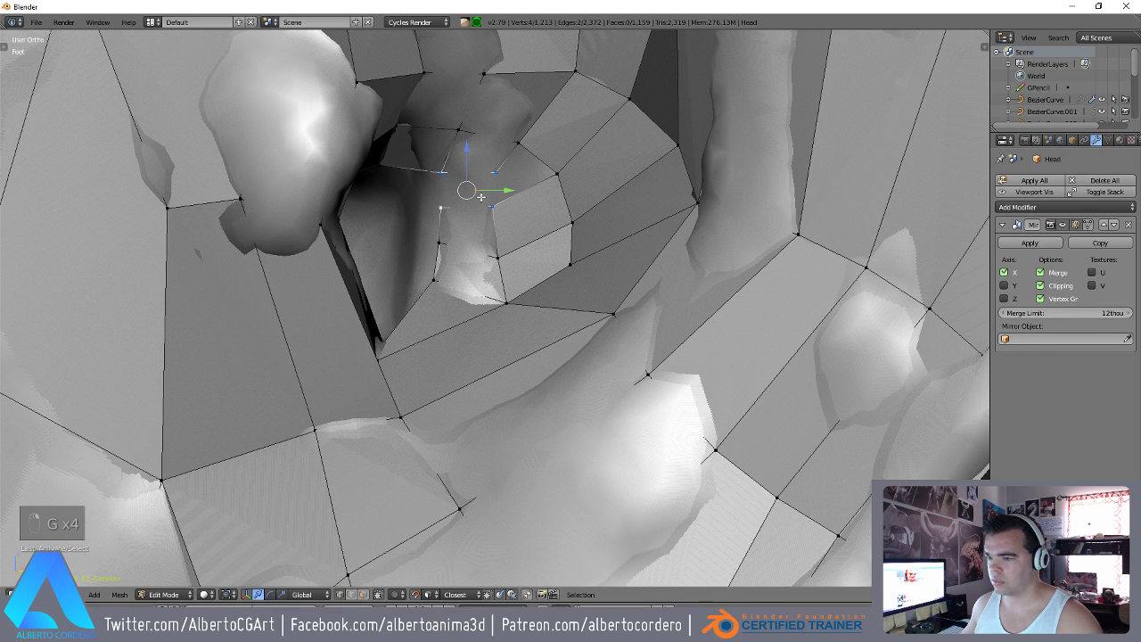
key("f")
Build another face deeper in the cavity and settle its vertices against the sculpted ear.
key("g")
key("g")
key("g")
key("f")
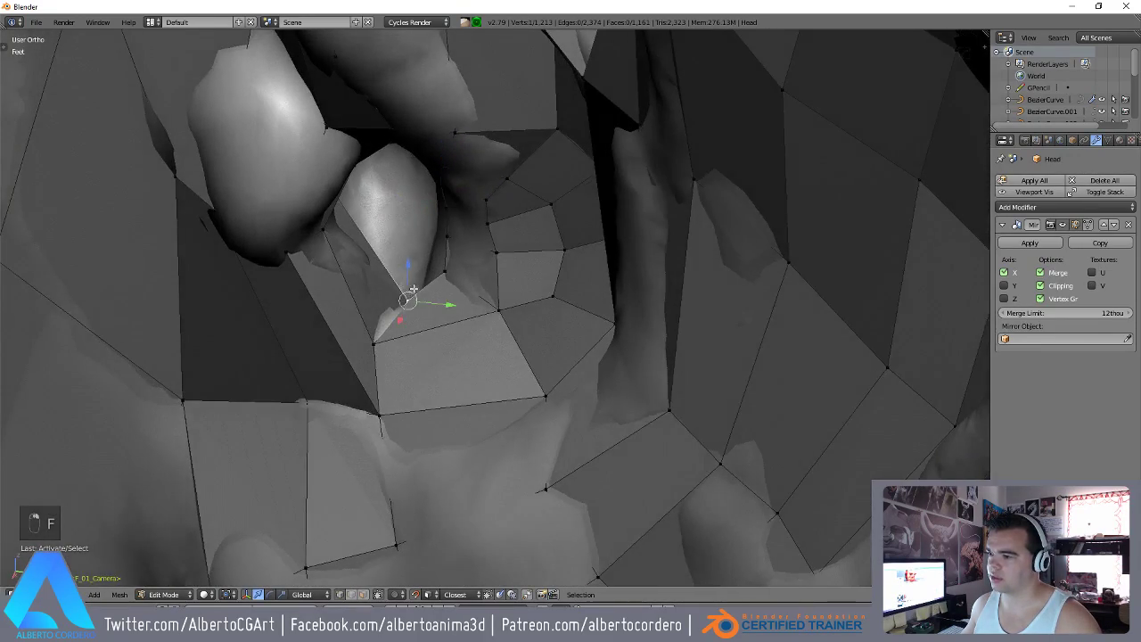
key("g")
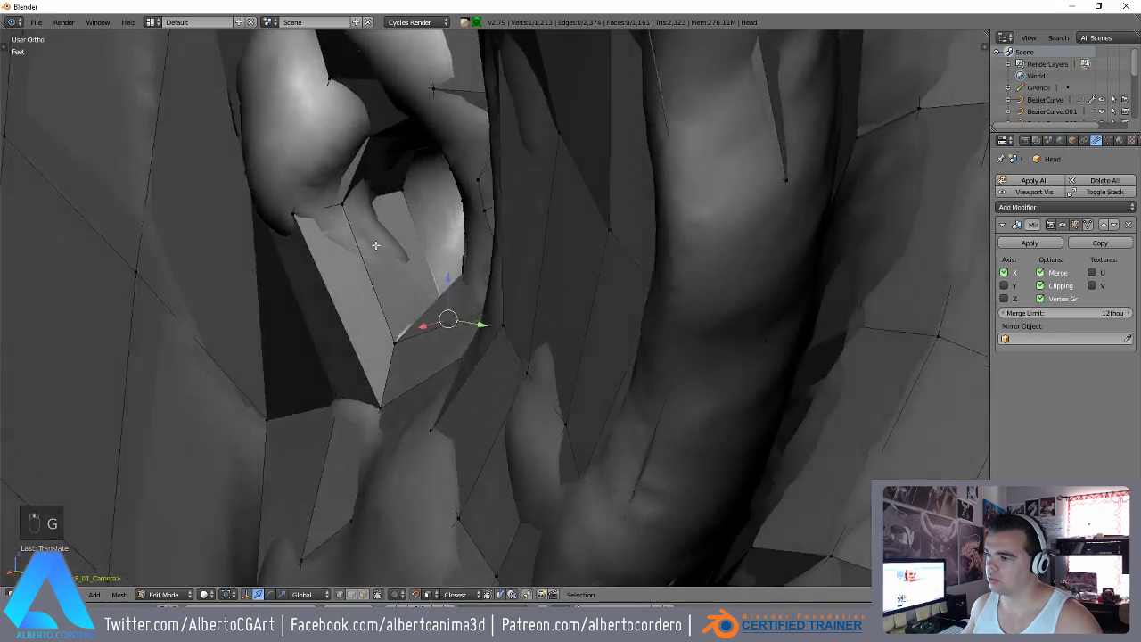
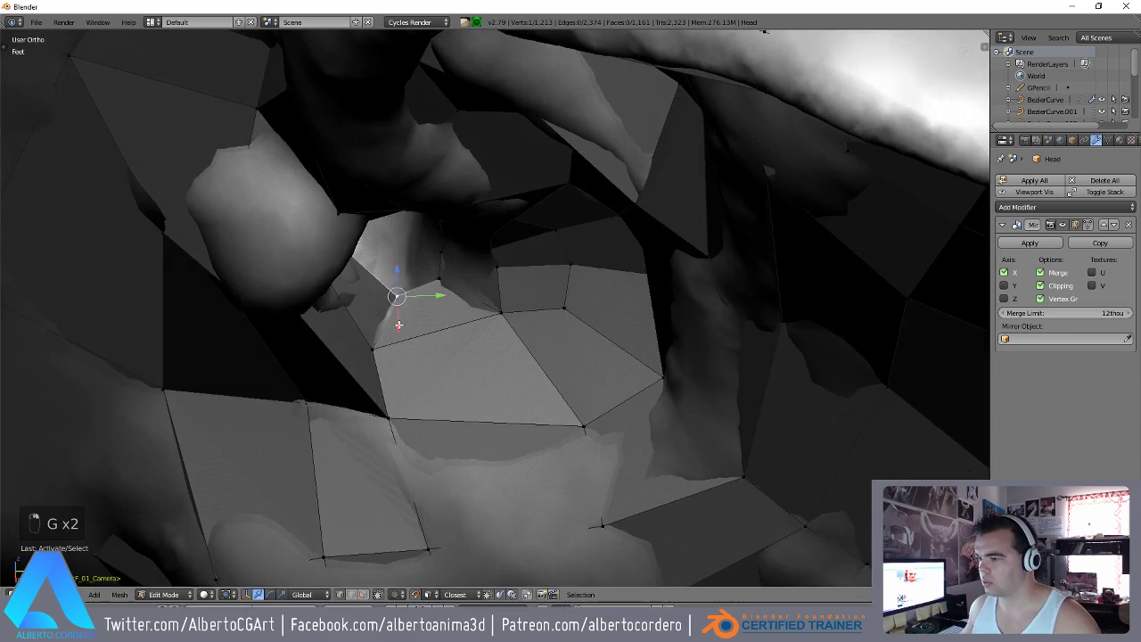
key("g")
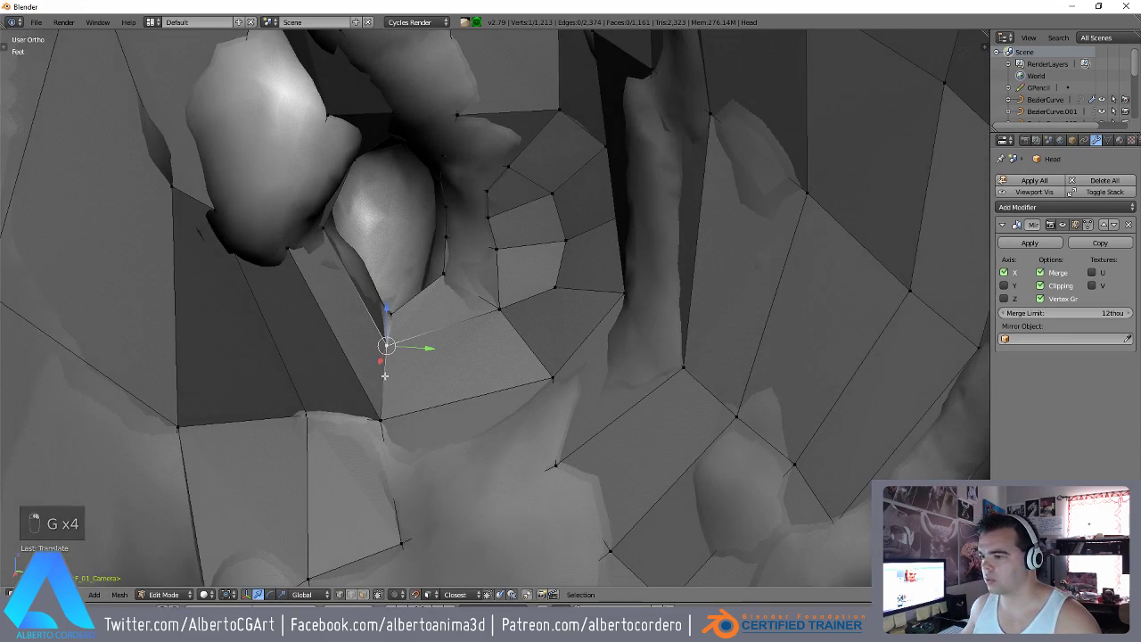
key("g")
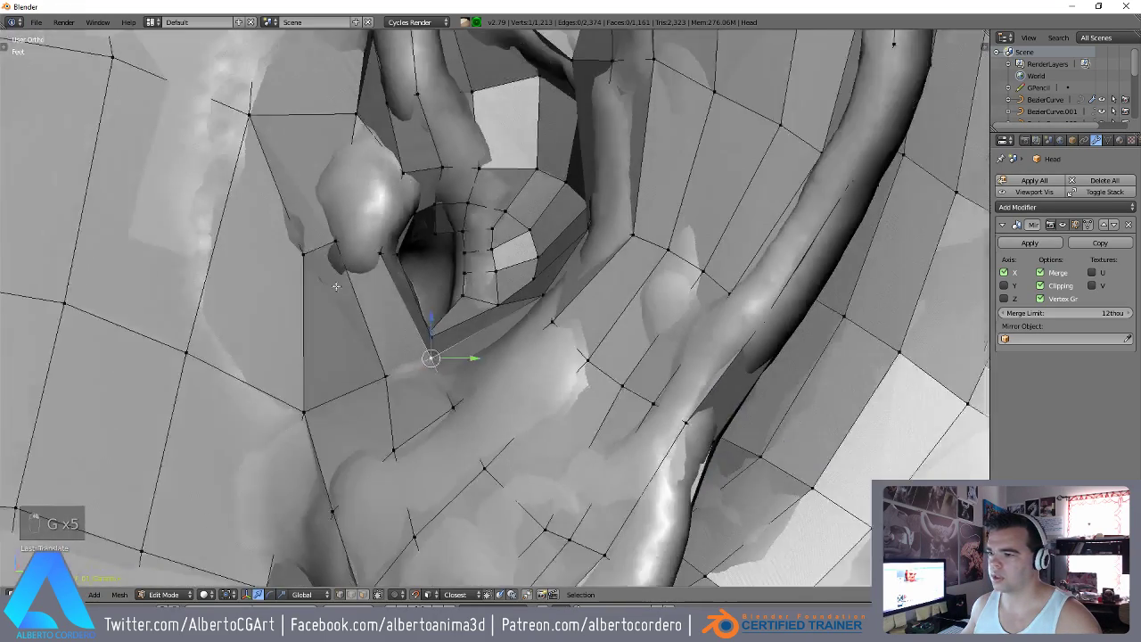
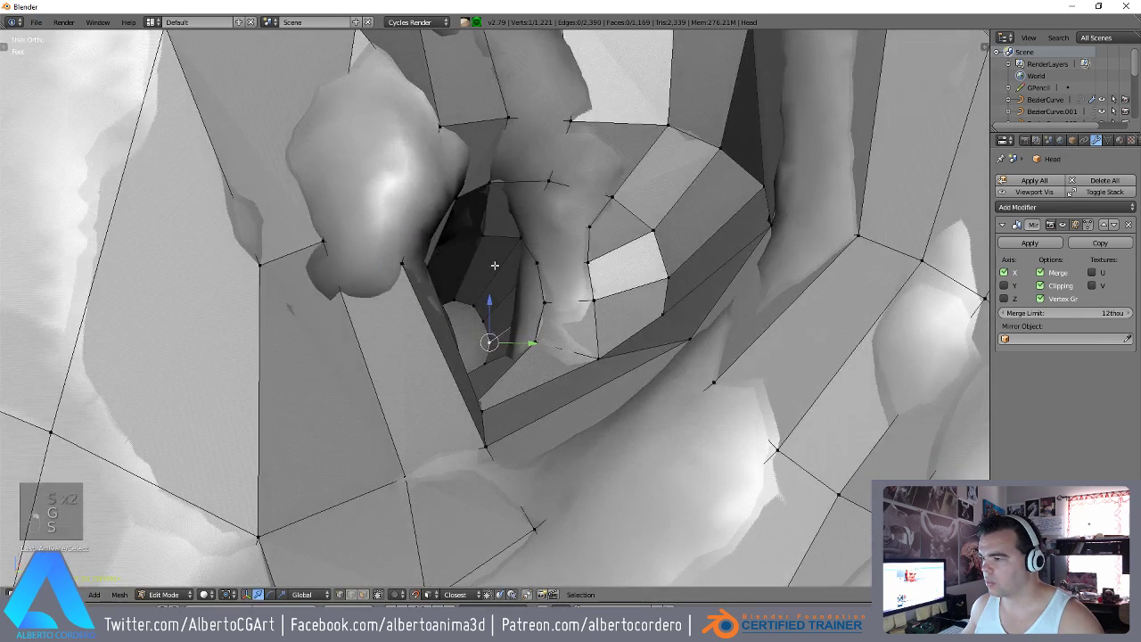
Cap the ear hole with a loop cut and face fill, scale the cap, and show the whole bust in Object Mode.
key("ctrl+r")
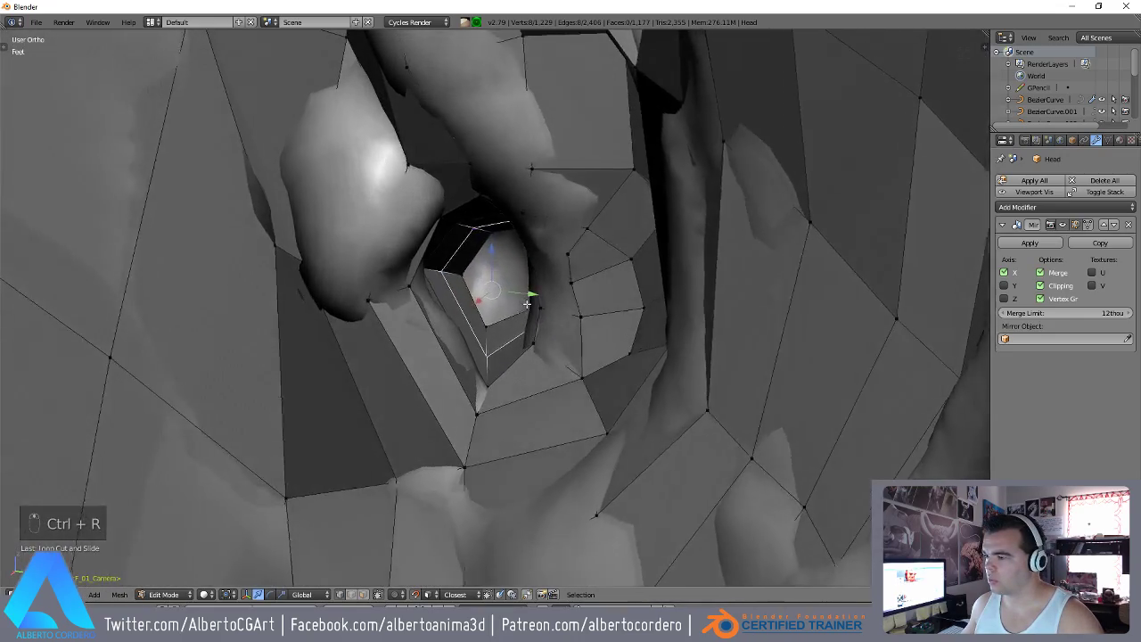
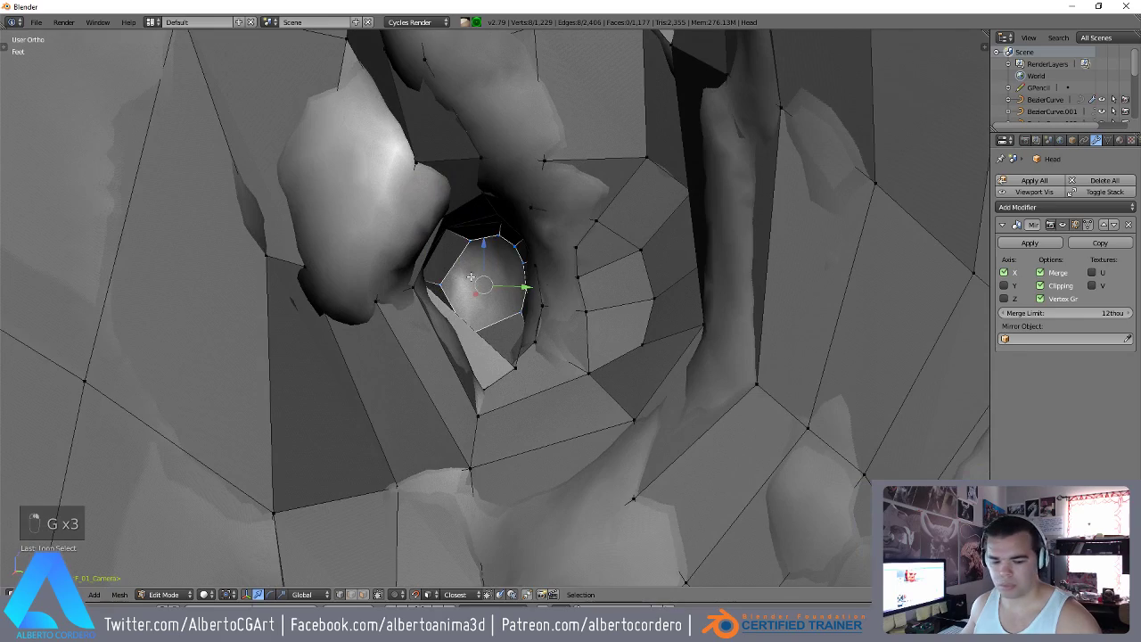
key("ctrl+f")
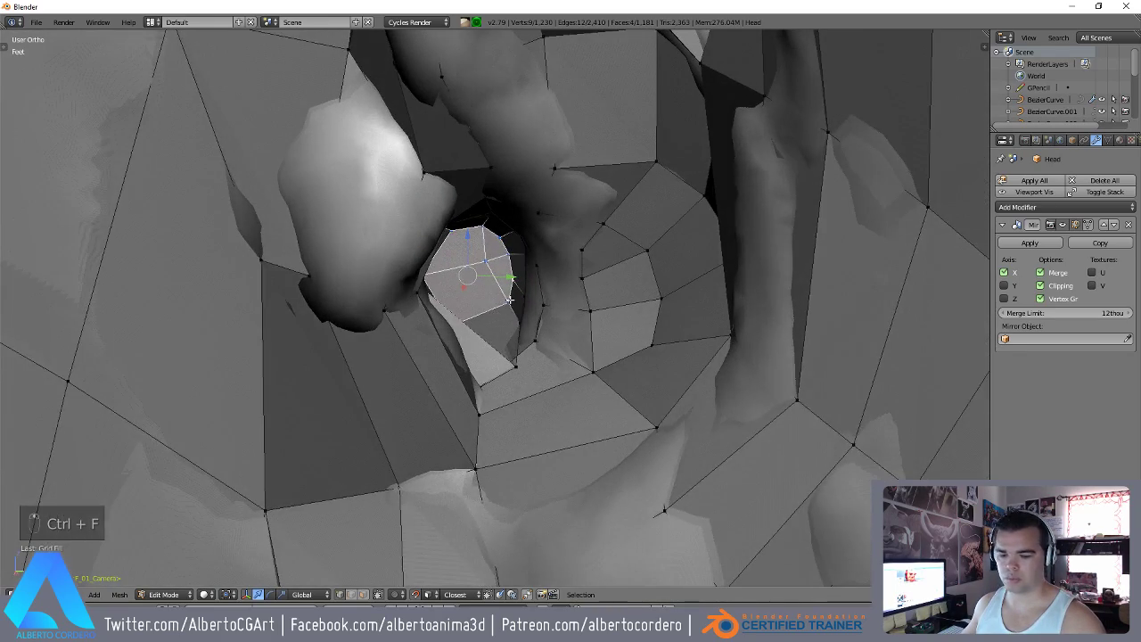
key("g")
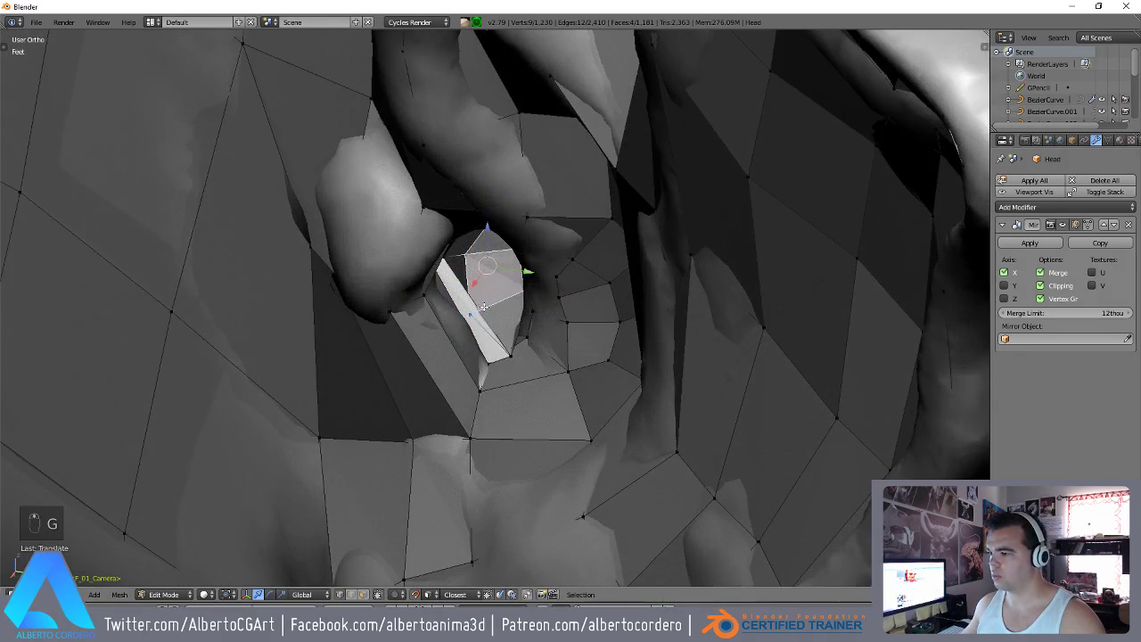
key("ctrl+z")
key("s")
key("ctrl+z")
key("s")
key("Tab")
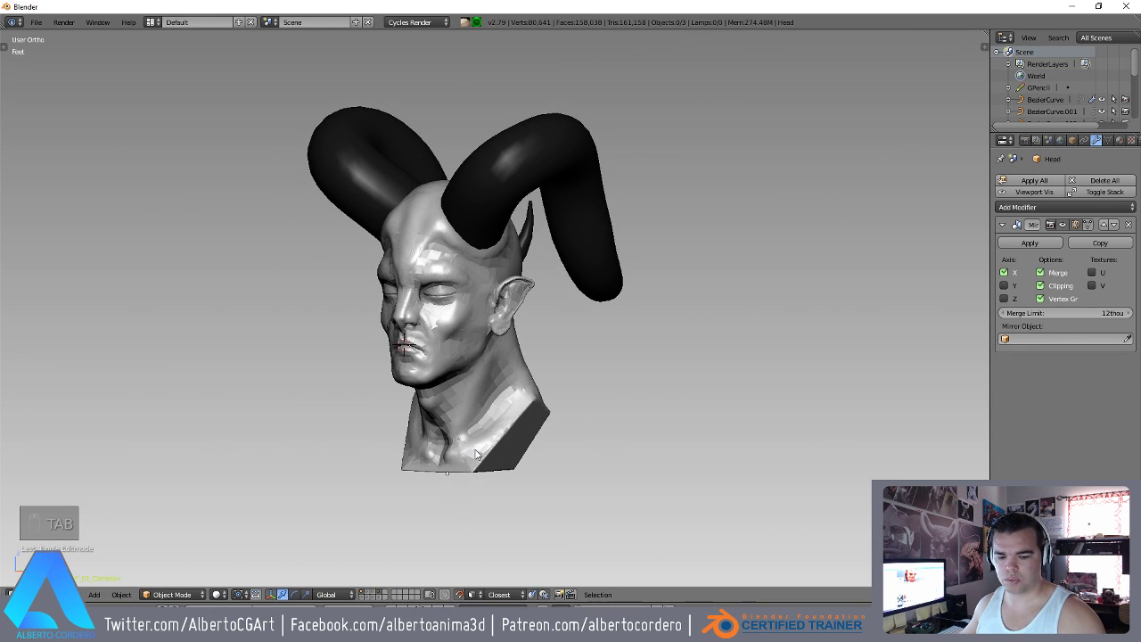
Select the whole head mesh and switch it from flat to smooth shading, viewed from the front.
key("shift+4")
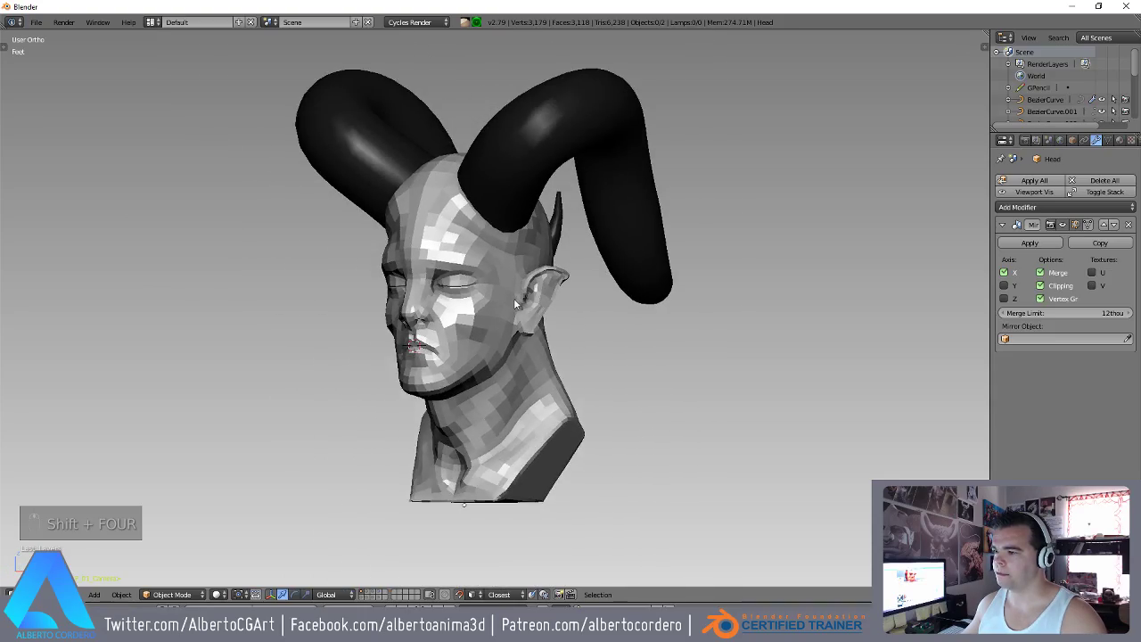
key("Tab")
key("a")
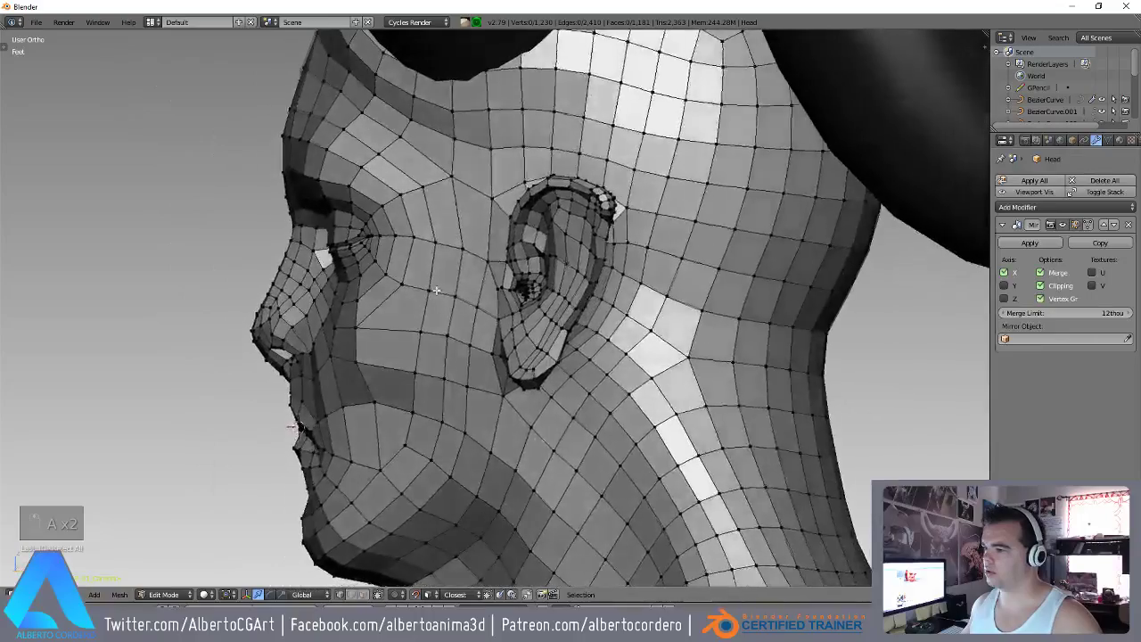
key("Tab")
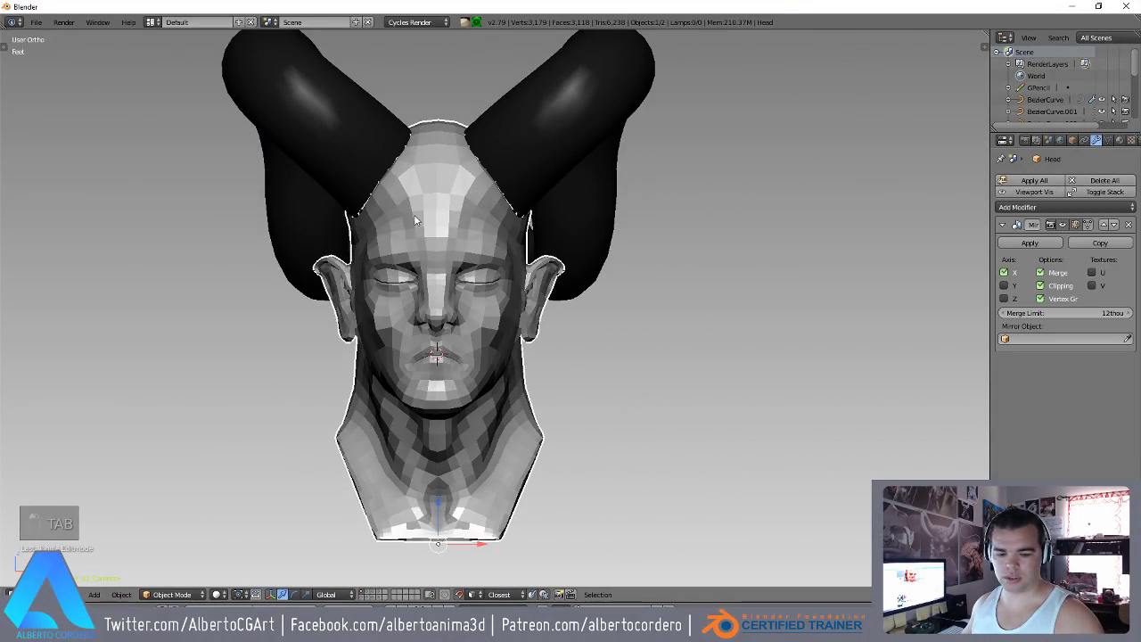
key("t")
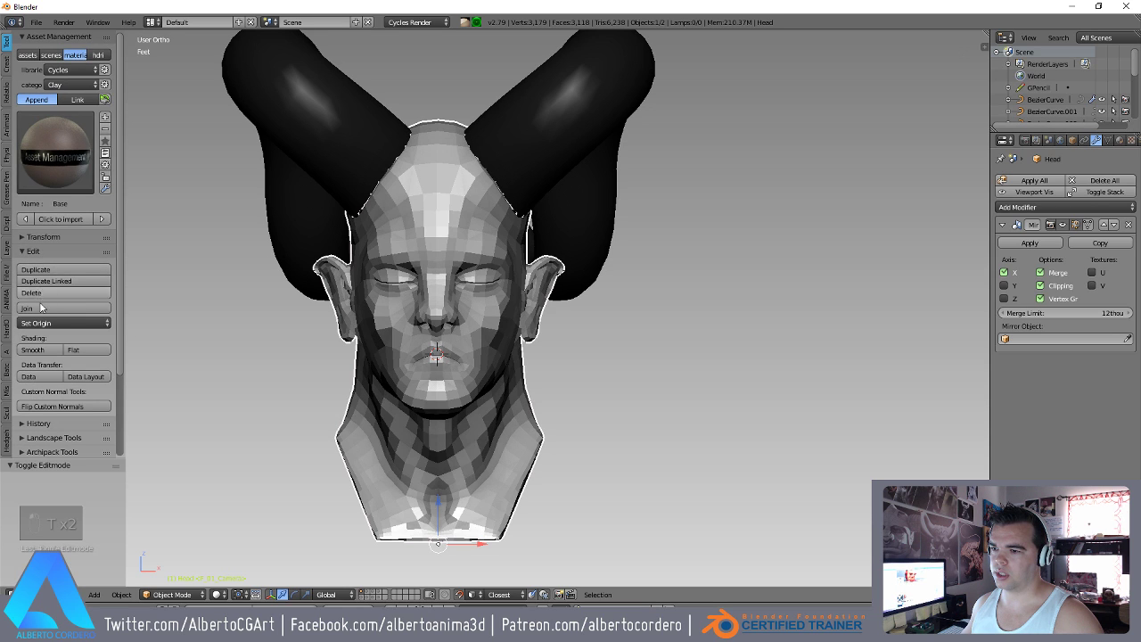
key("a")
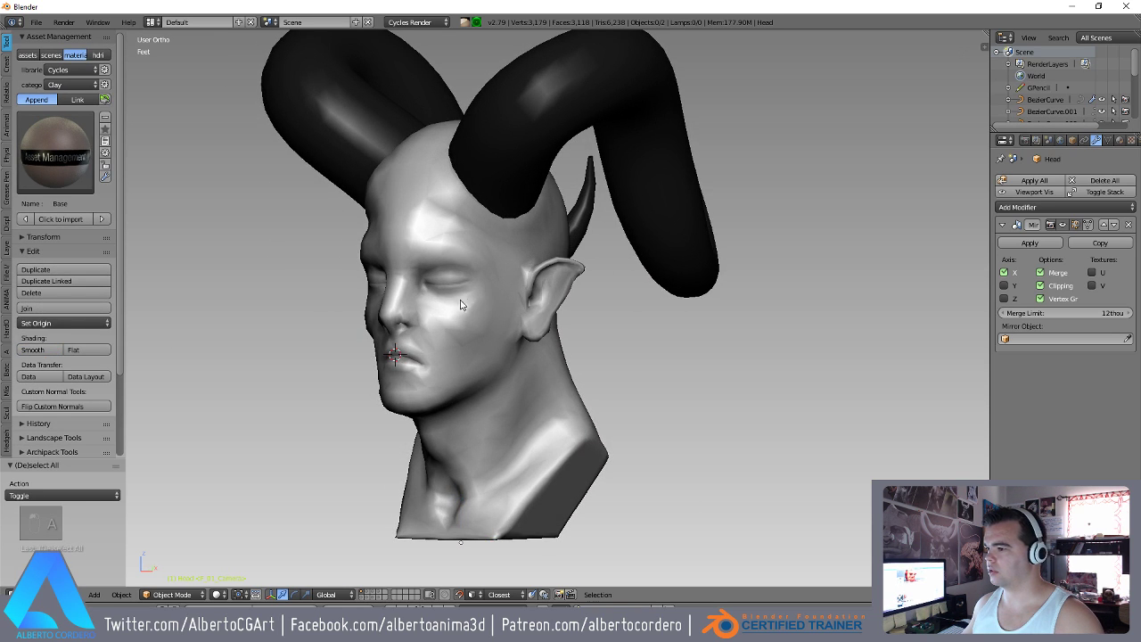
Add a level-1 Subdivision Surface to the head and inspect it in wireframe over the surface.
key("ctrl+1")
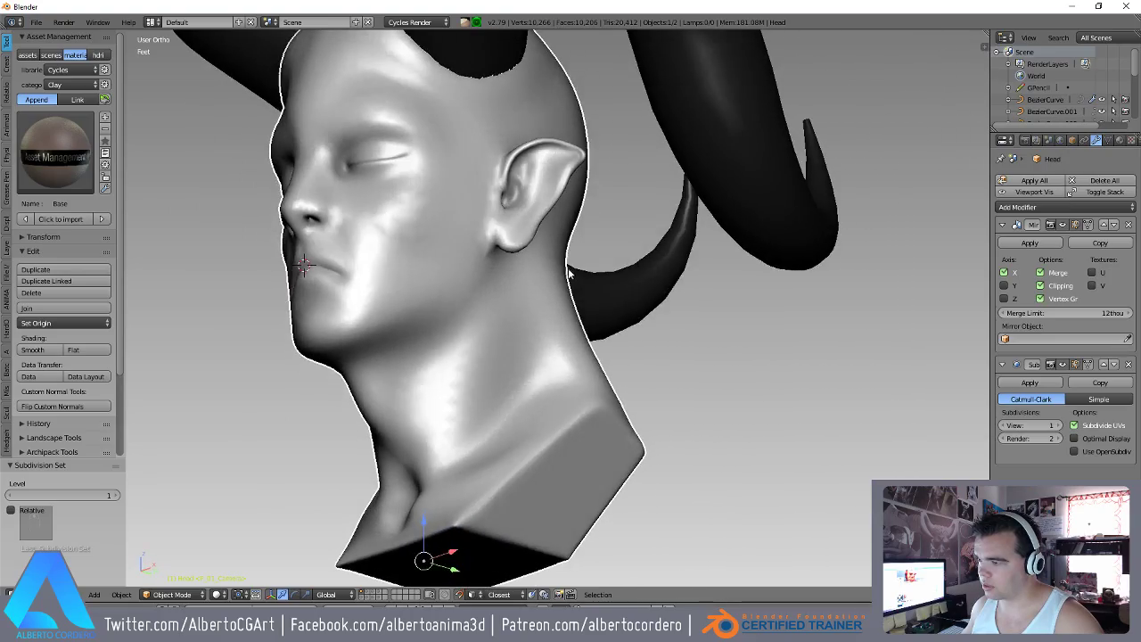
key("Tab")
key("Tab")
key("z")
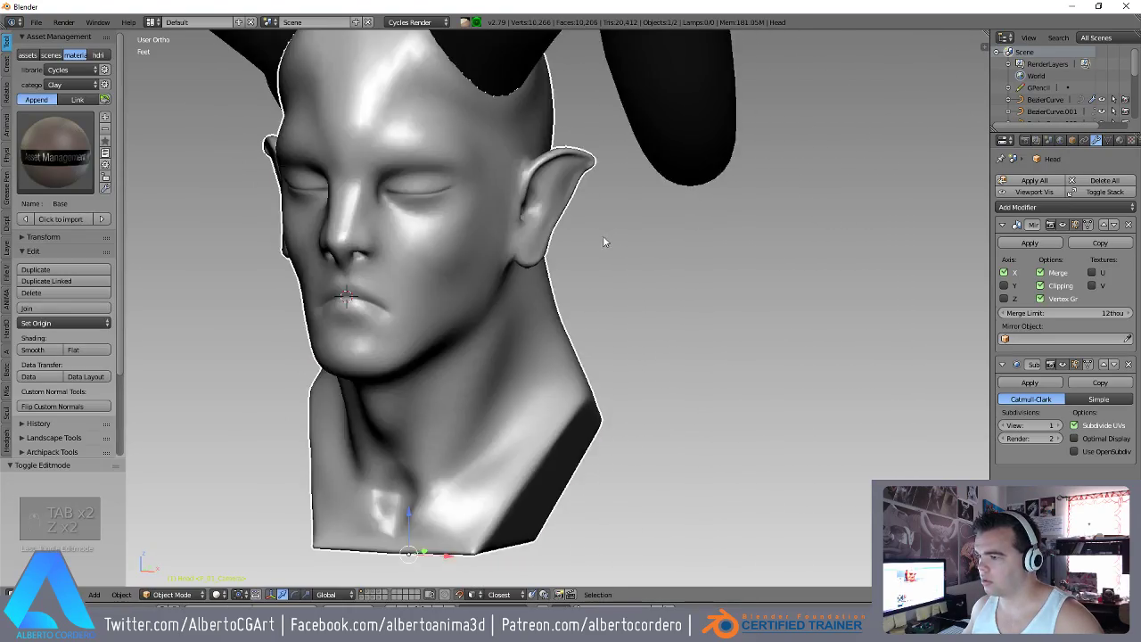
key("z")
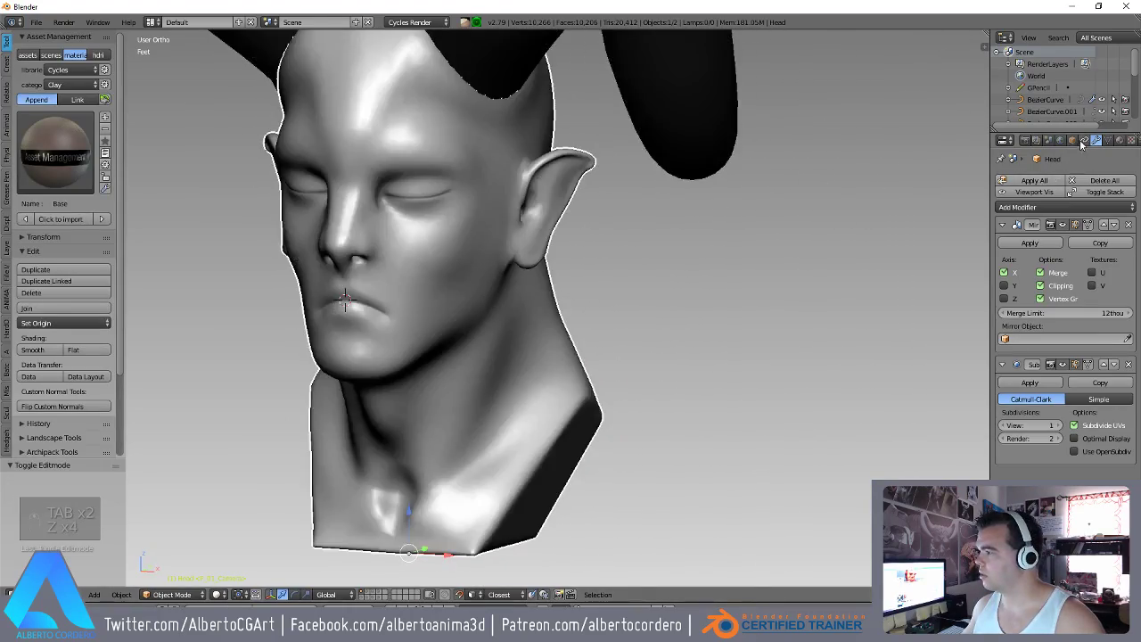
Select the head together with the horns ready for duplication.
key("a")
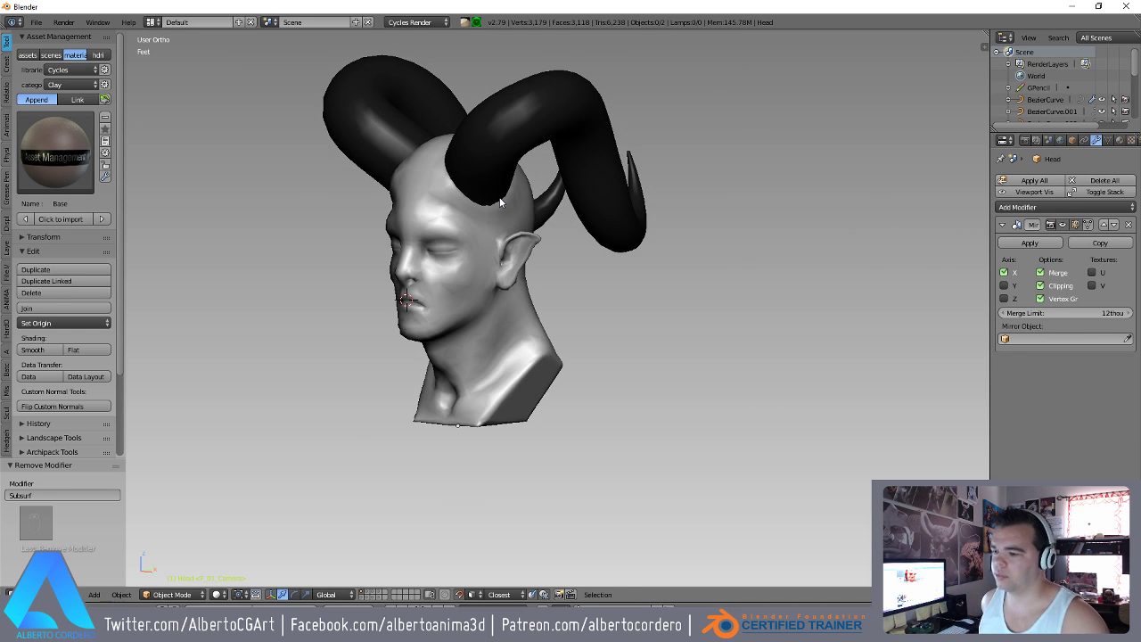
key("a")
key("a")
key("a")
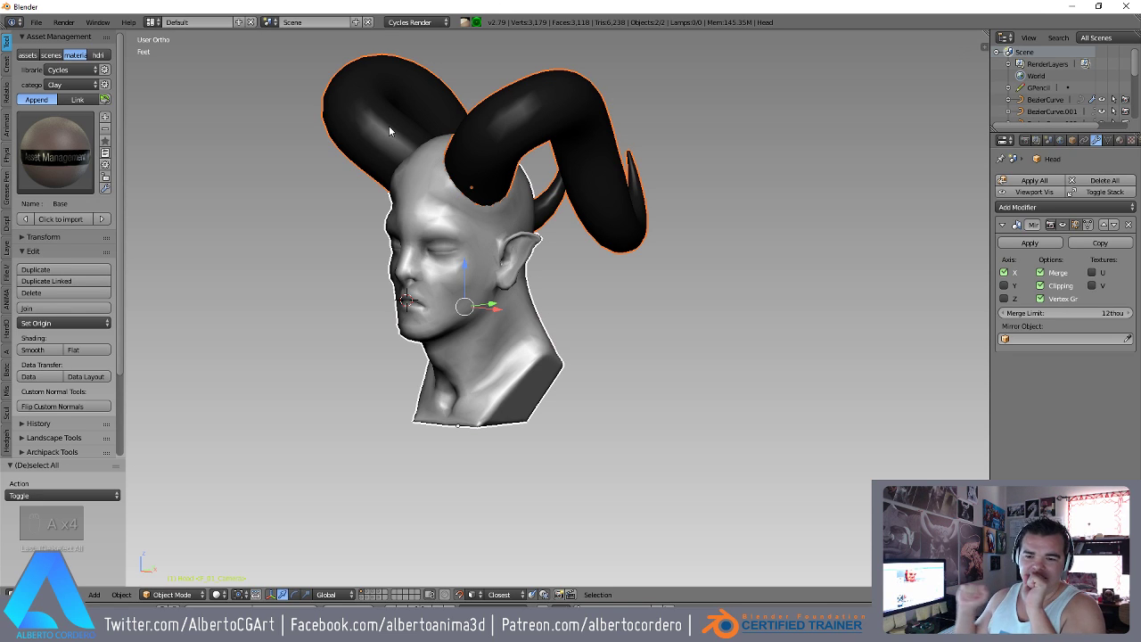
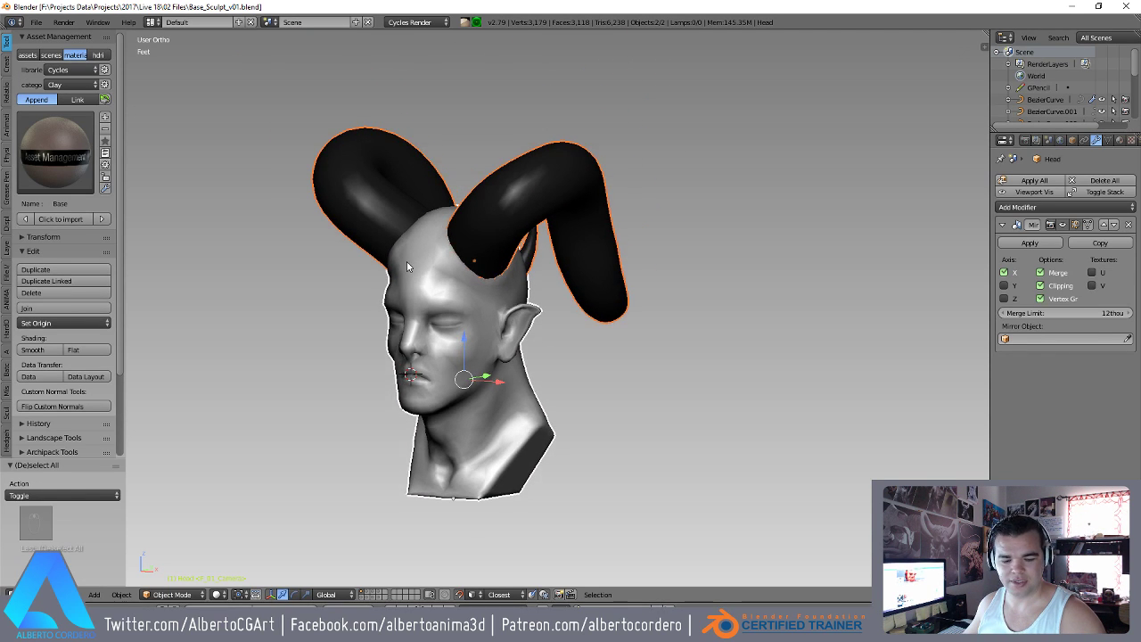
Duplicate the head and horns and move the copies to another layer.
key("shift+d")
key("m")
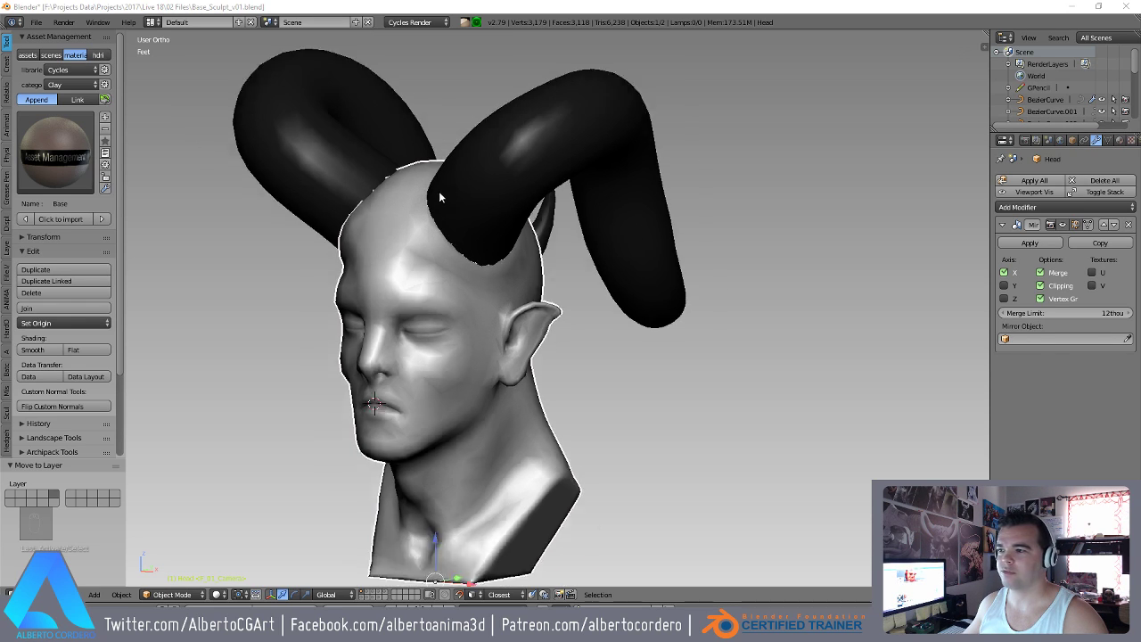
key("z")
key("z")
Enter edit mode on the original head with modifiers applied and select its denser mesh.
key("Tab")
key("z")
key("a")
key("a")
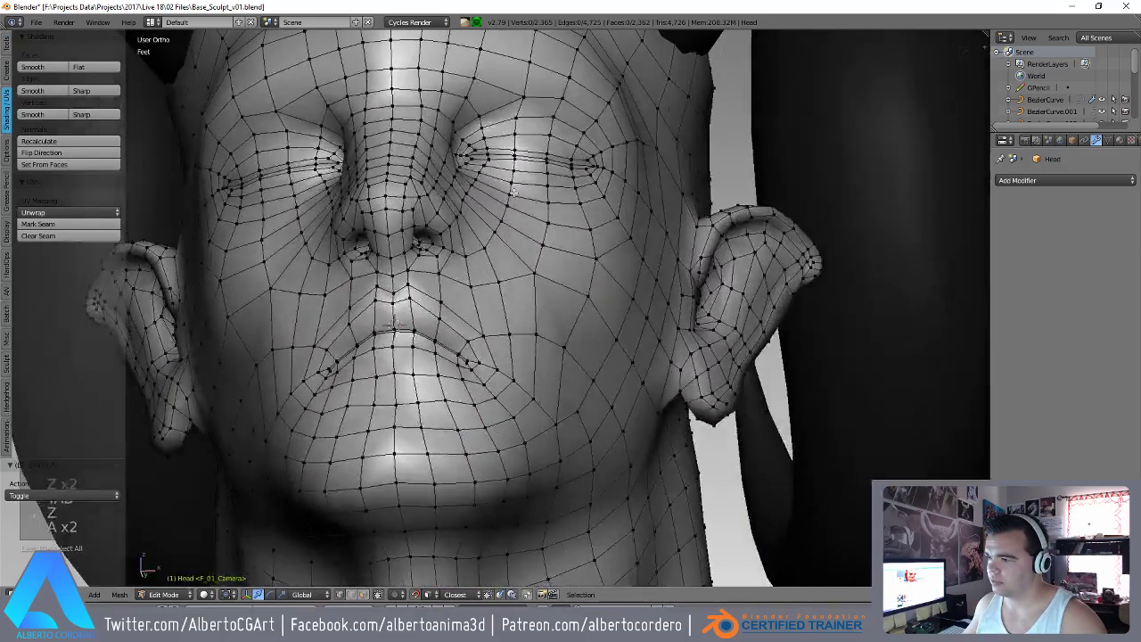
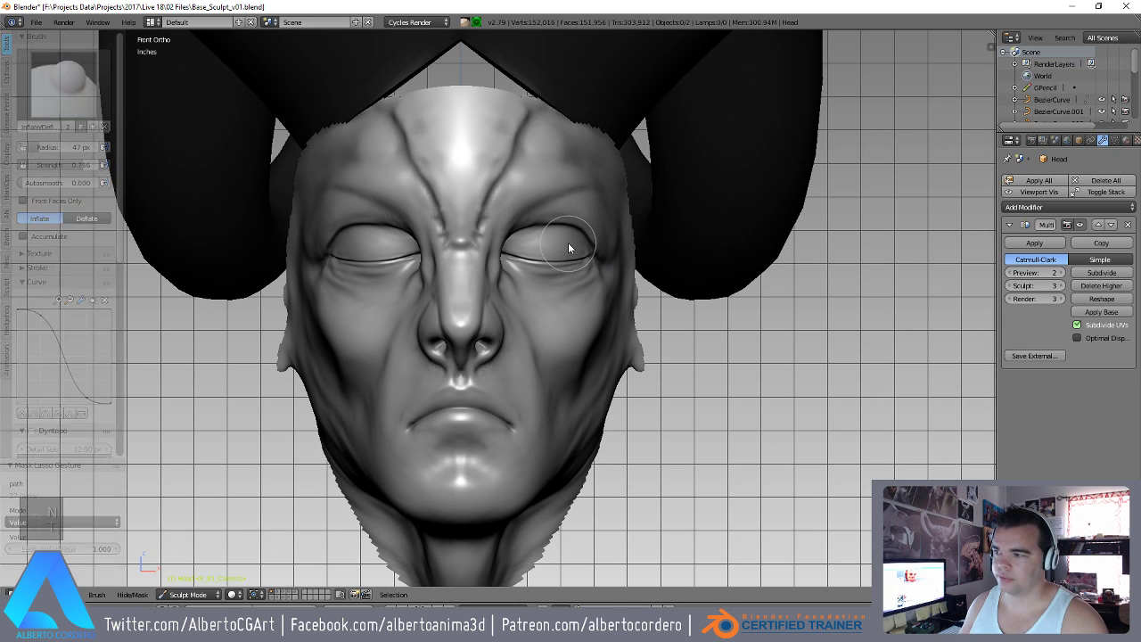
Raise the head's Multires sculpt level to 4, inspect the nose underside, and restore the normal window layout.
key("shift+space")
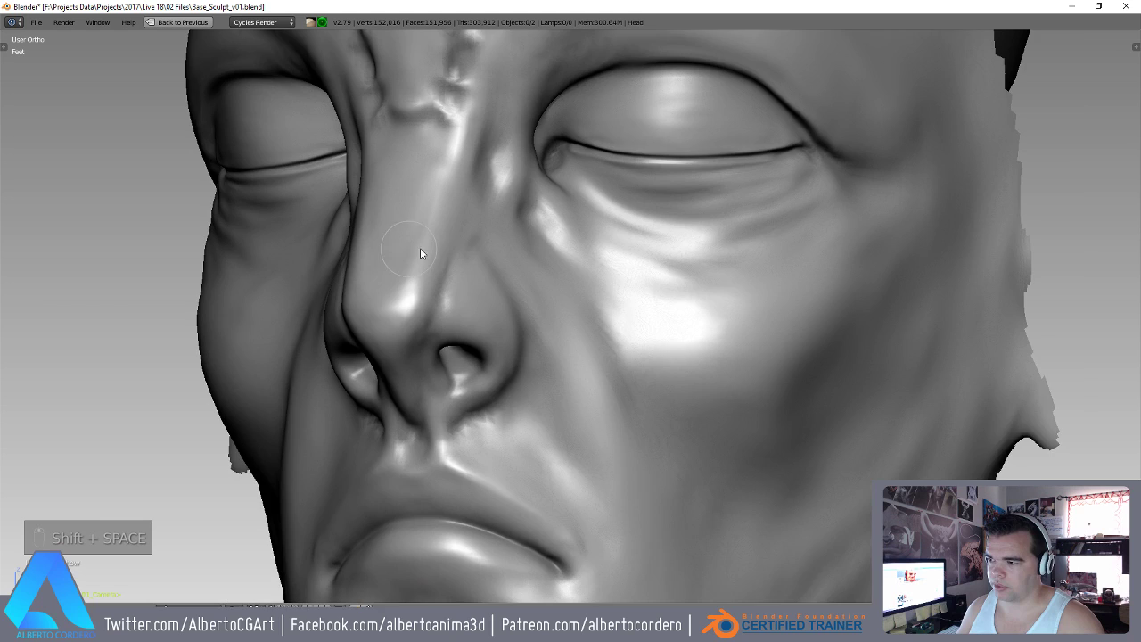
key("f")
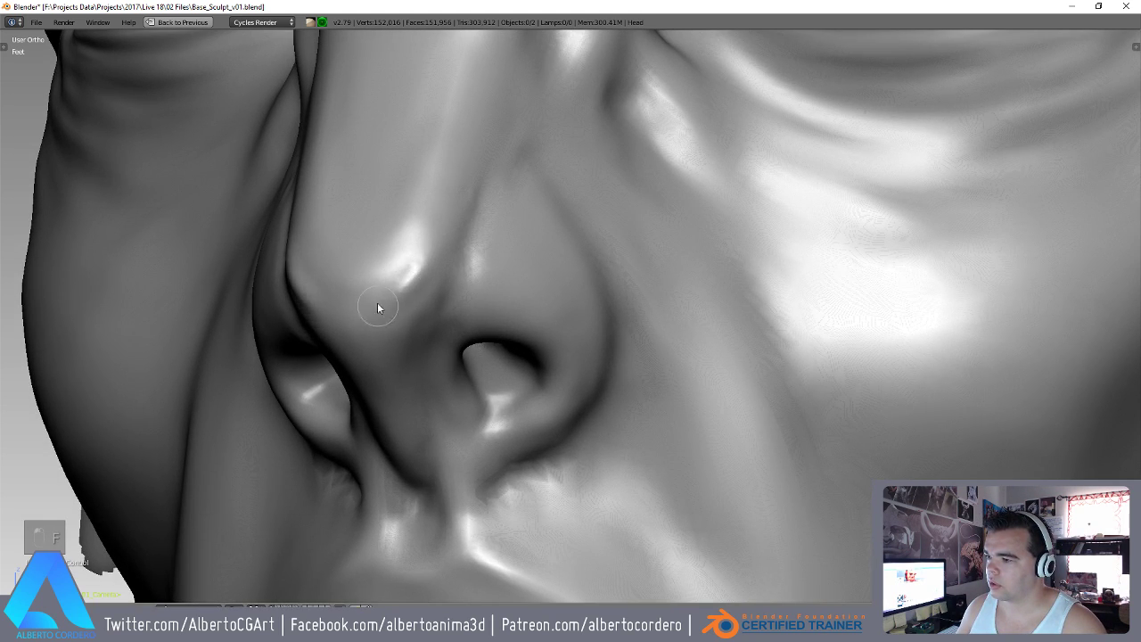
left_click_drag(421, 244, 513, 230)
key("y")
key("g")
key("y")
key("f")
key("f")
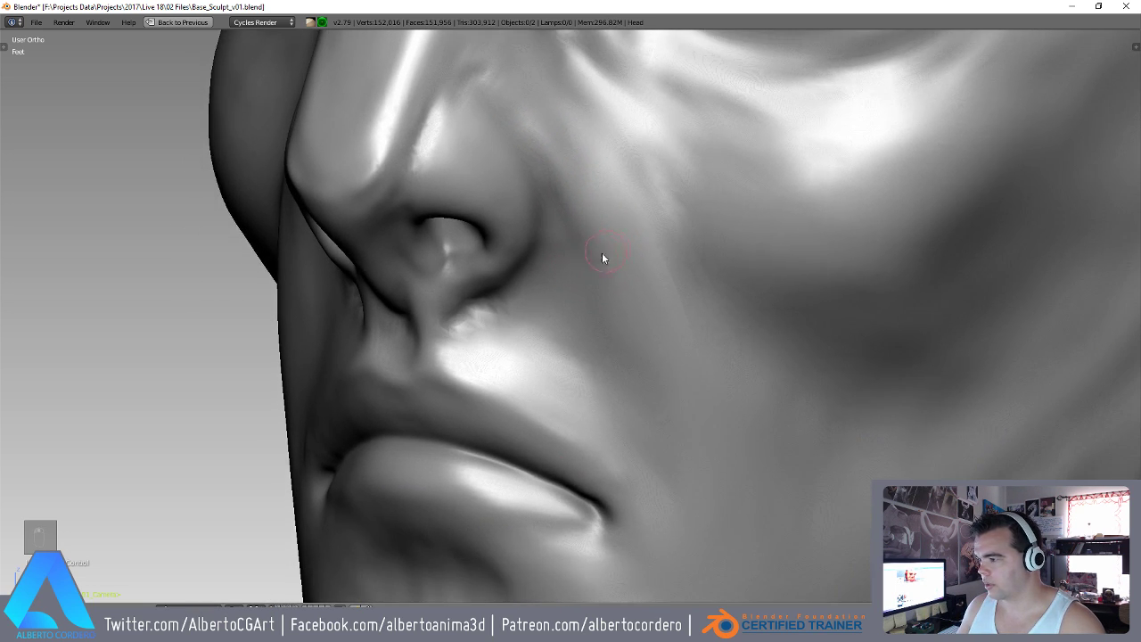
key("shift+space")
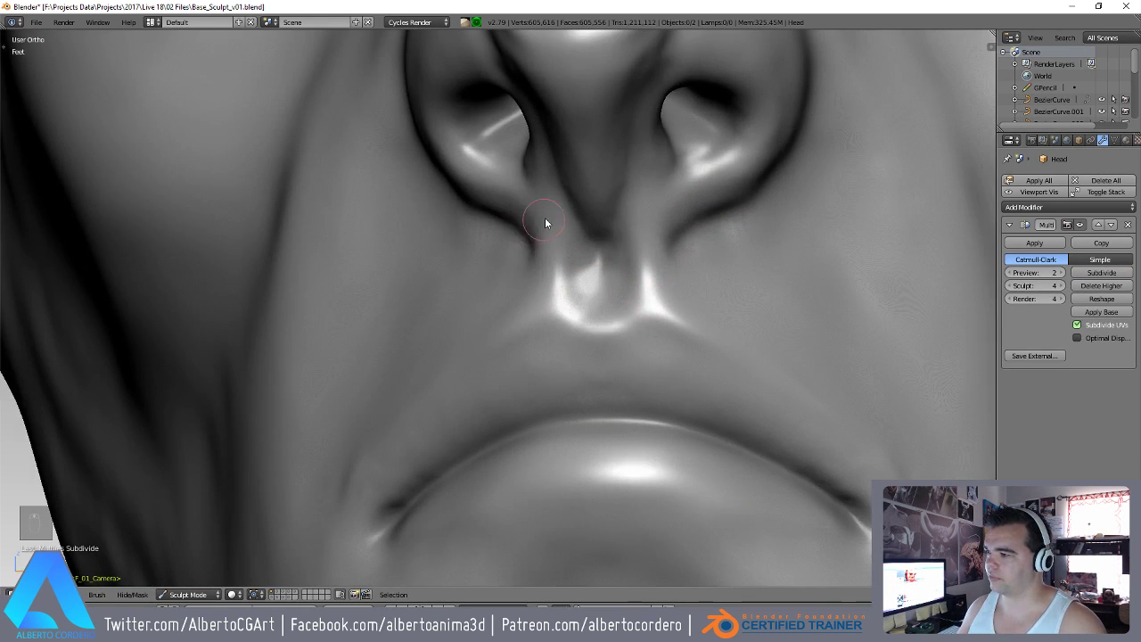
Sculpt detail into the upper lip below the nose and along the mouth corner.
key("i")
key("f")
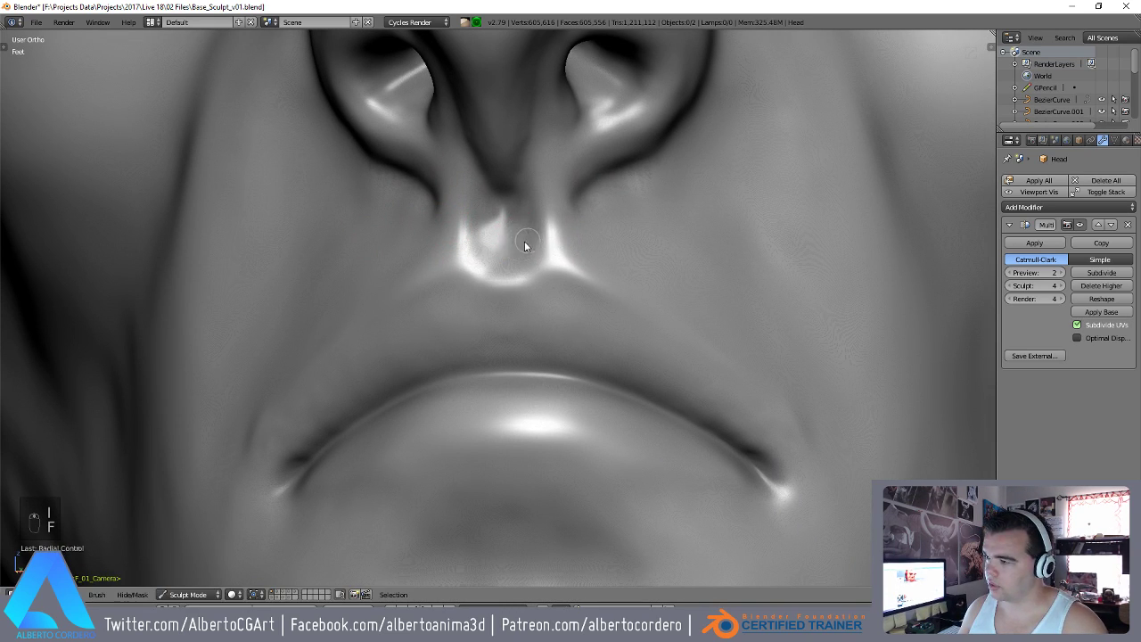
key("shift+s")
left_click_drag(473, 295, 604, 297)
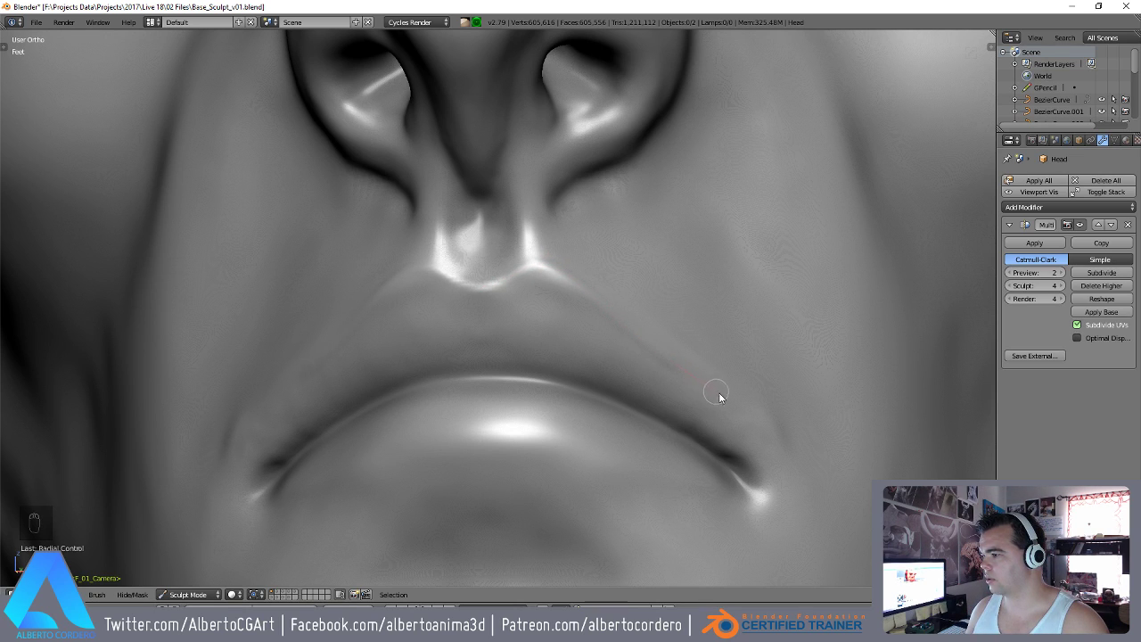
key("ctrl+z")
left_click_drag(351, 288, 695, 533)
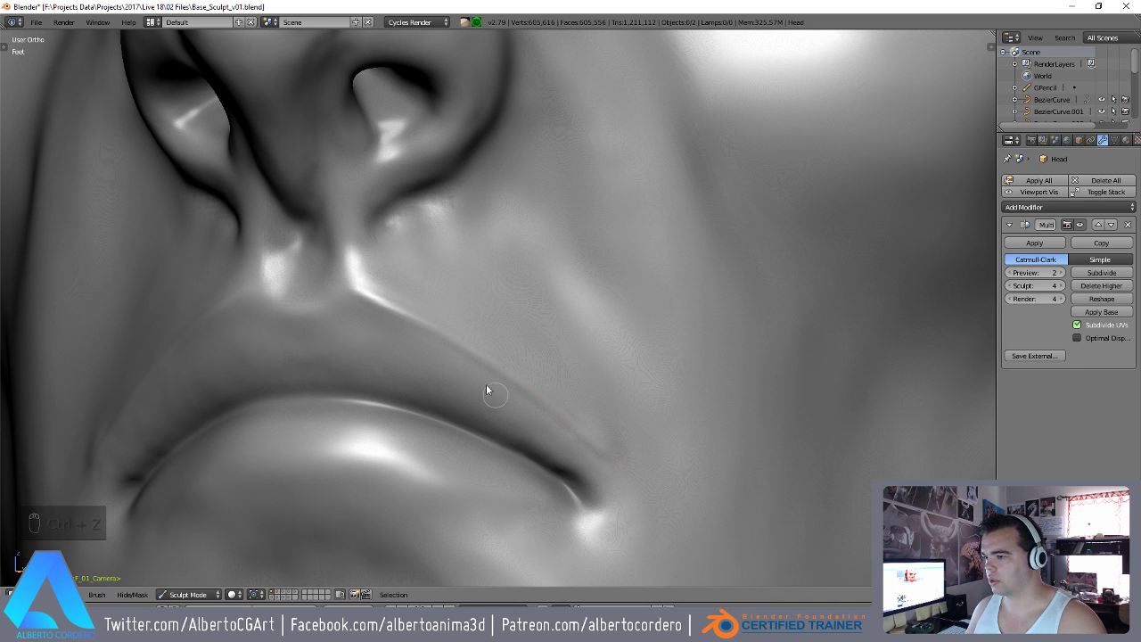
left_click_drag(476, 351, 571, 315)
left_click_drag(571, 314, 565, 338)
middle_click(564, 338)
Refine the upper lip surface with resized brush strokes, checking the mouth corner from the side.
key("shift+s")
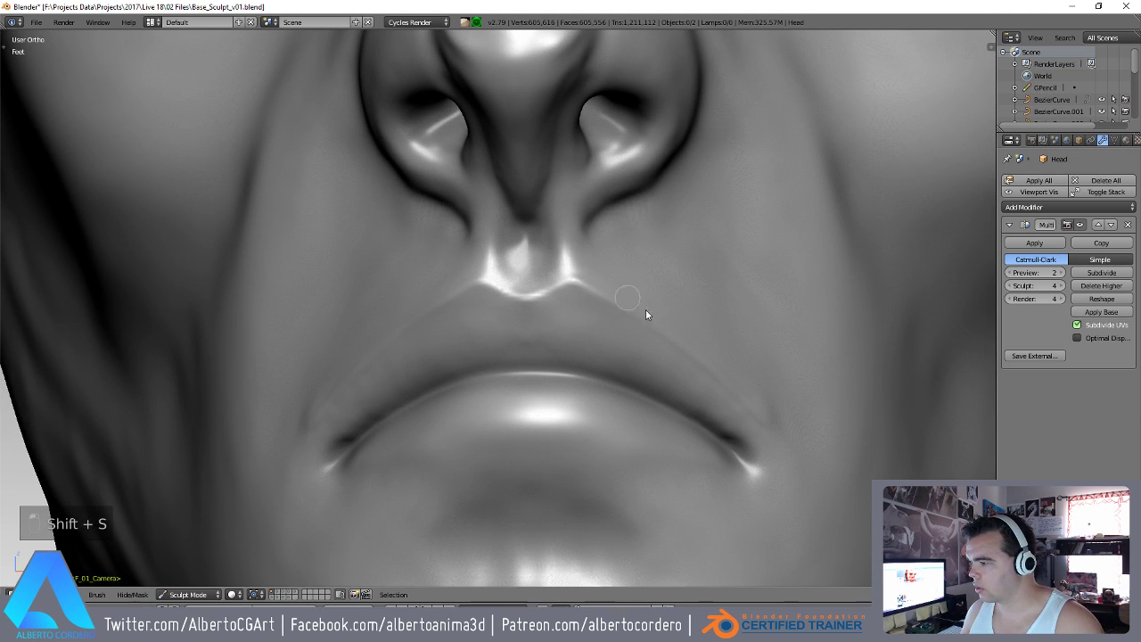
left_click_drag(664, 343, 533, 254)
key("shift+c")
key("f")
key("f")
left_click_drag(445, 327, 581, 431)
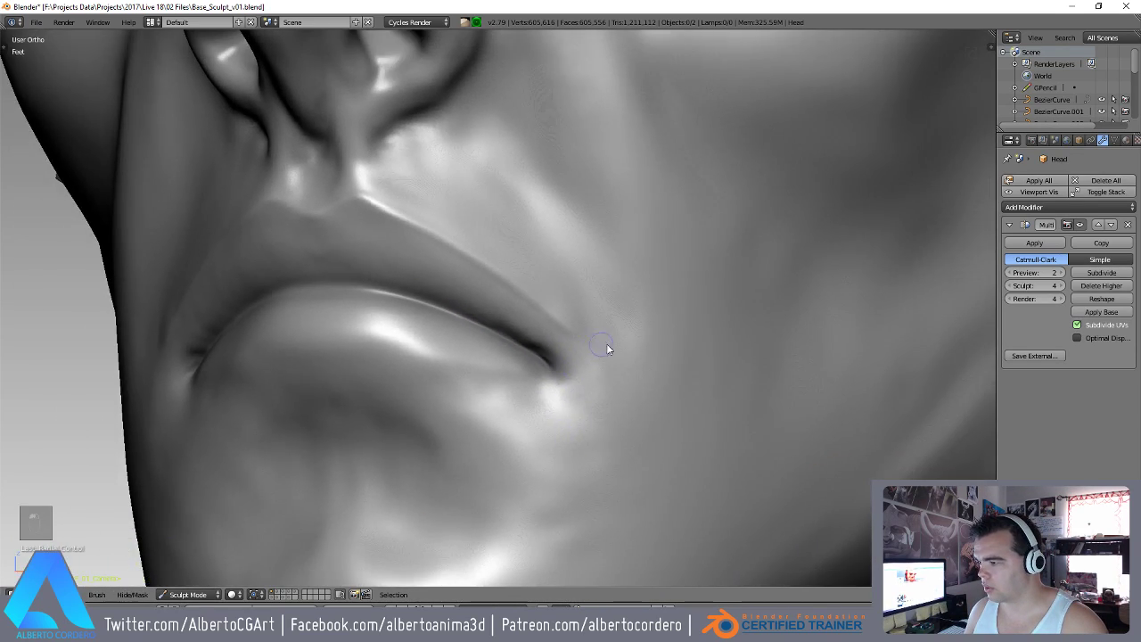
Paint a mask across the lower lip with the Mask brush.
key("y")
key("f")
left_click_drag(572, 244, 576, 394)
key("g")
key("f")
left_click_drag(474, 319, 377, 462)
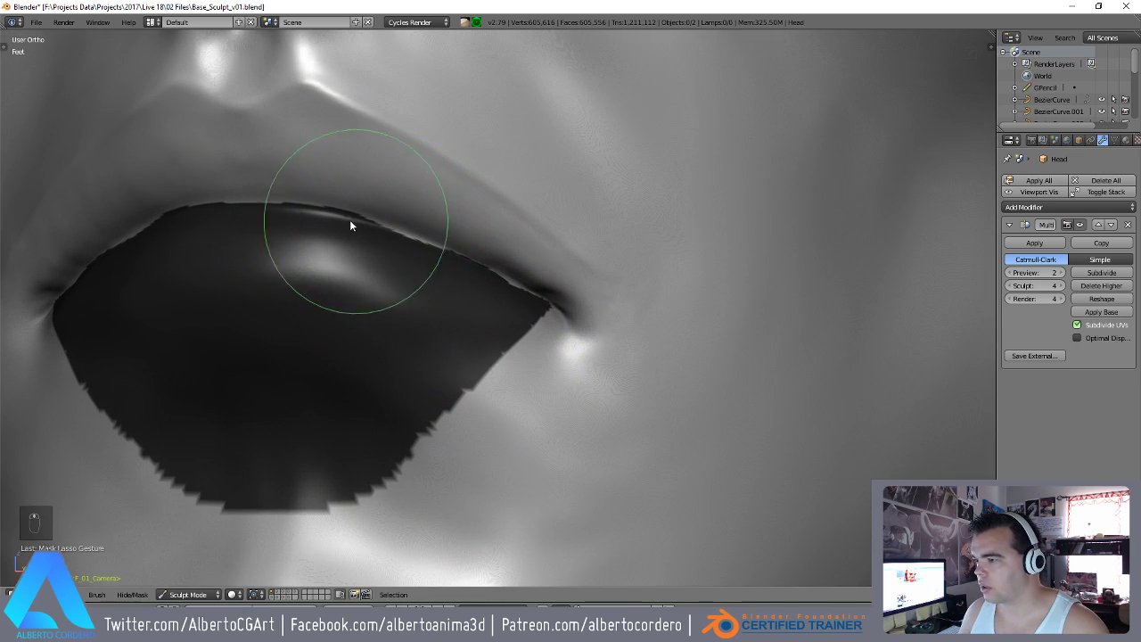
left_click_drag(362, 218, 287, 479)
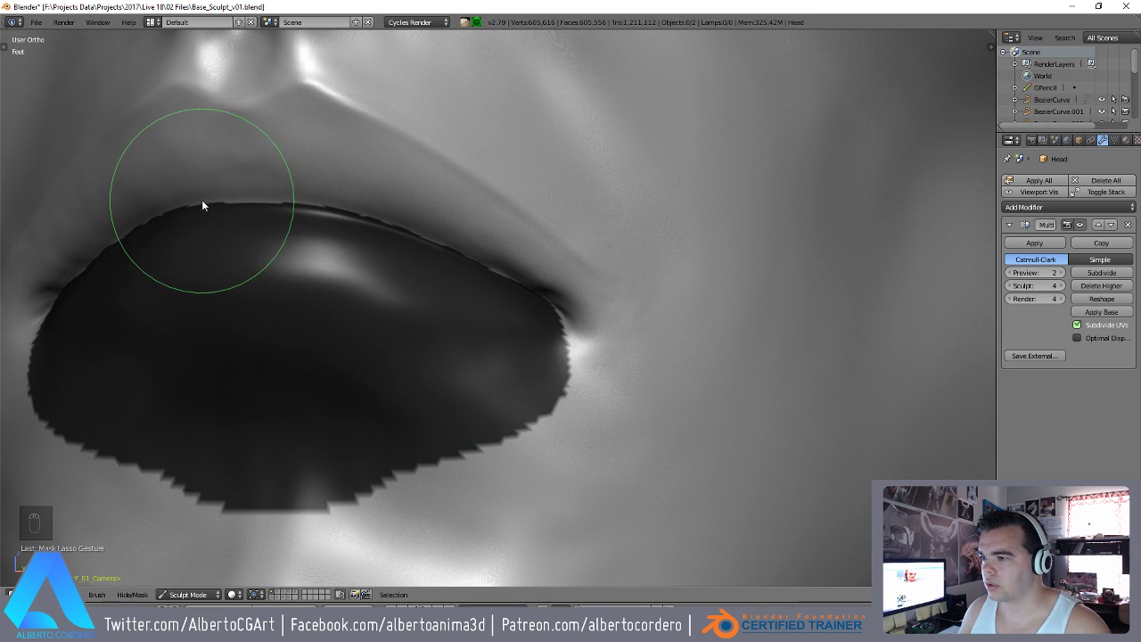
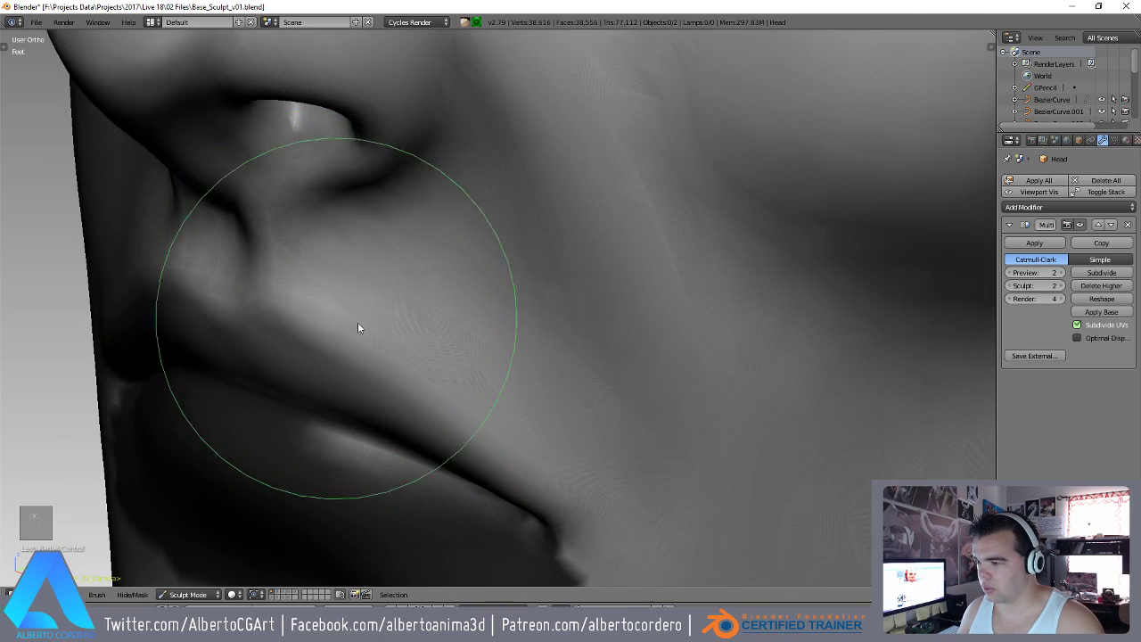
Push the broad cheek and mouth forms with a large brush at low sculpt resolution.
left_click_drag(468, 265, 594, 239)
left_click_drag(295, 237, 464, 279)
left_click_drag(547, 226, 602, 276)
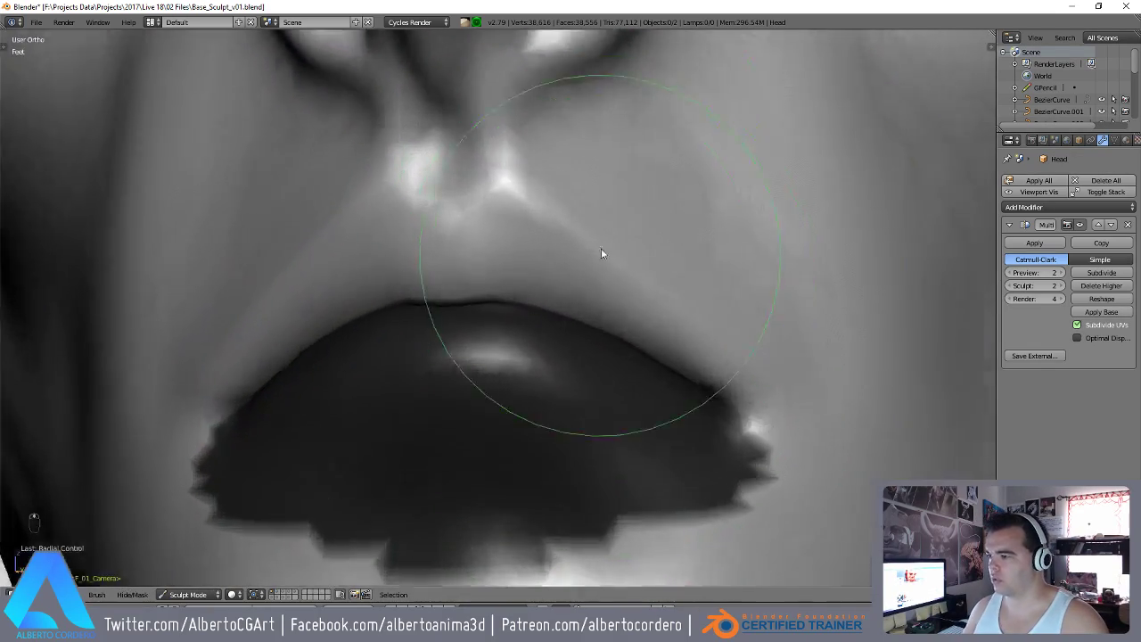
key("f")
left_click_drag(472, 276, 489, 331)
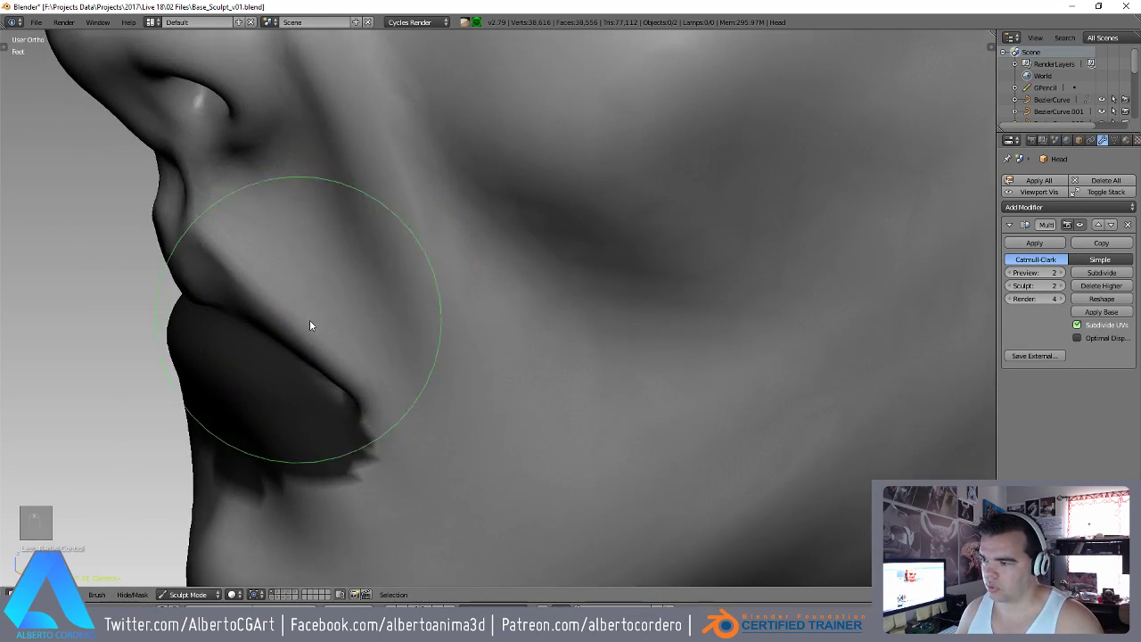
Reshape the lip profile with low-resolution grab strokes along the mouth seam.
left_click(503, 270)
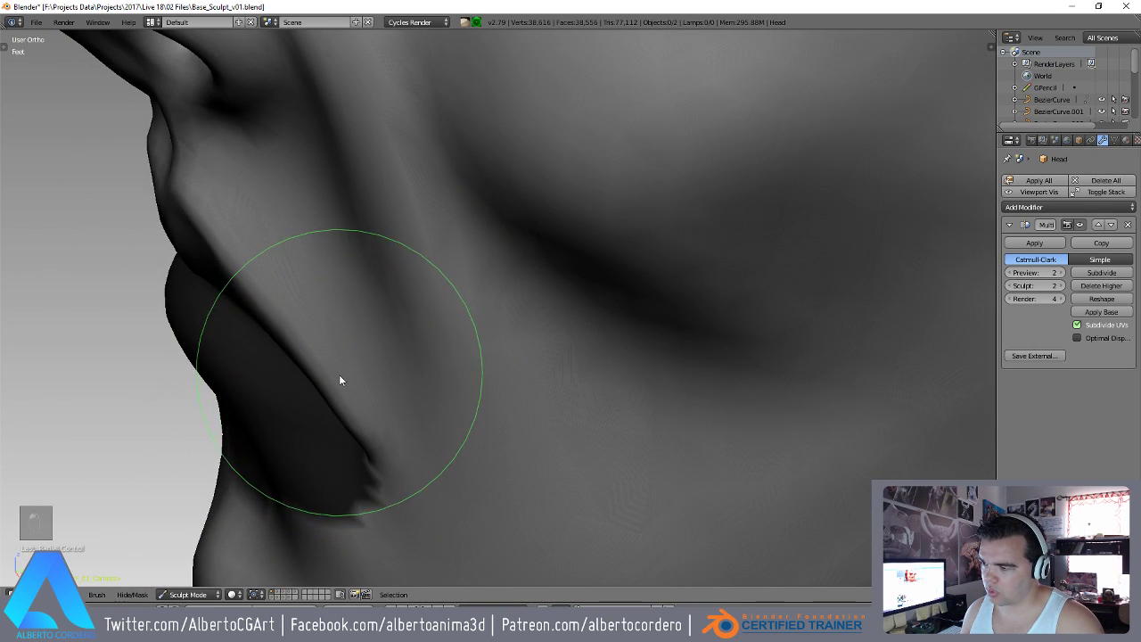
left_click_drag(339, 378, 548, 302)
left_click_drag(573, 246, 539, 310)
left_click_drag(539, 310, 488, 321)
Raise Multires Sculpt back to level 4 and deepen the crease at the mouth corner.
key("alt+m")
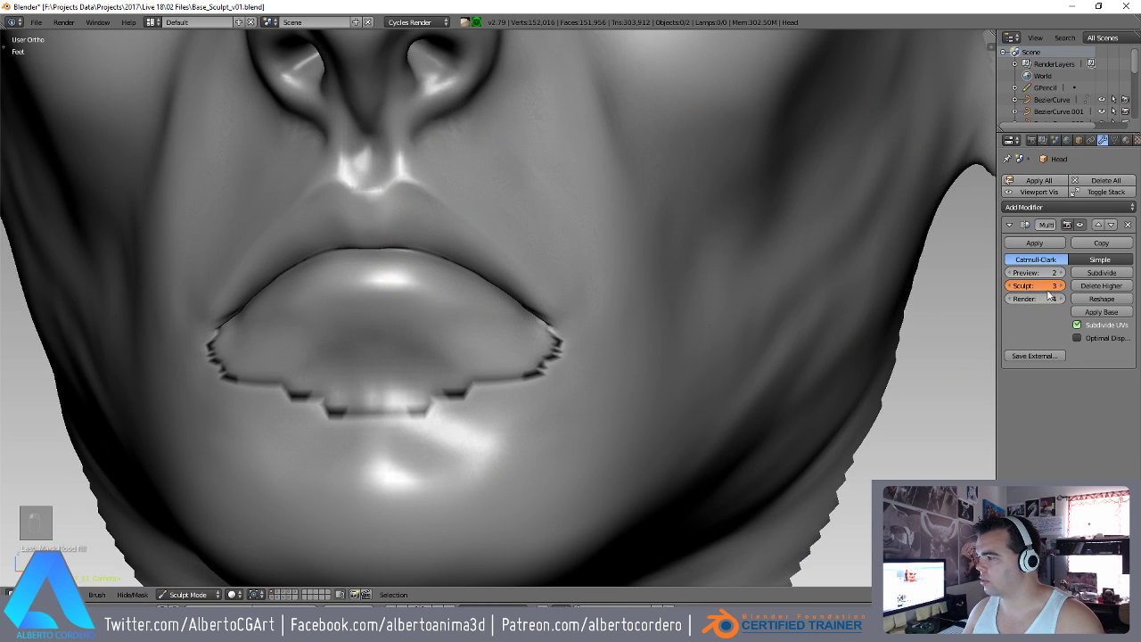
key("alt+m")
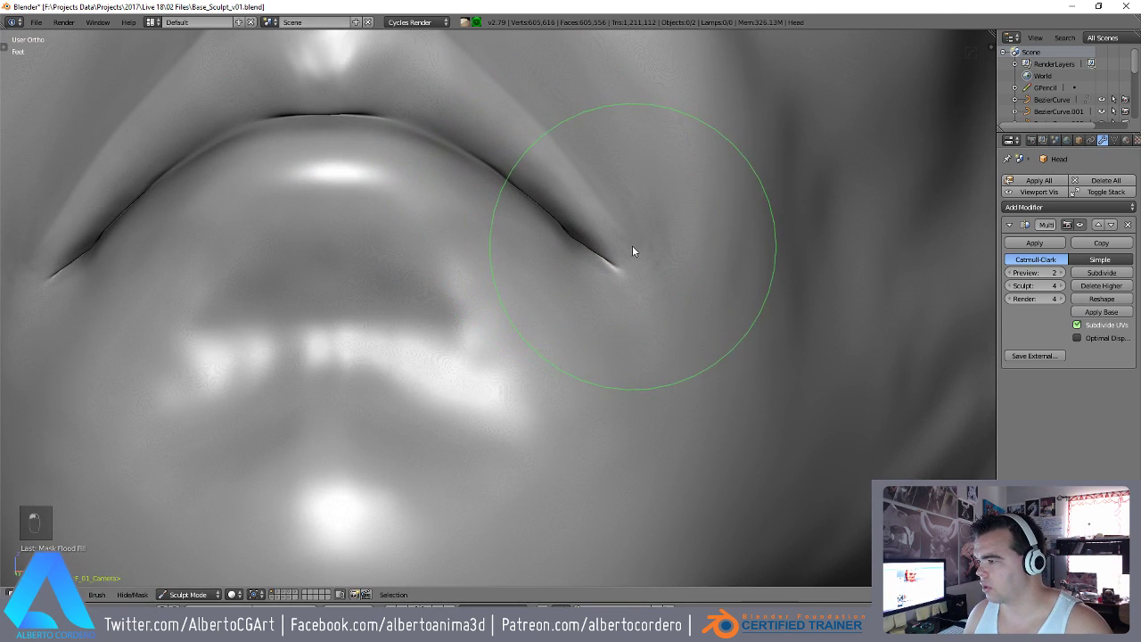
key("f")
left_click_drag(546, 234, 553, 269)
key("y")
key("f")
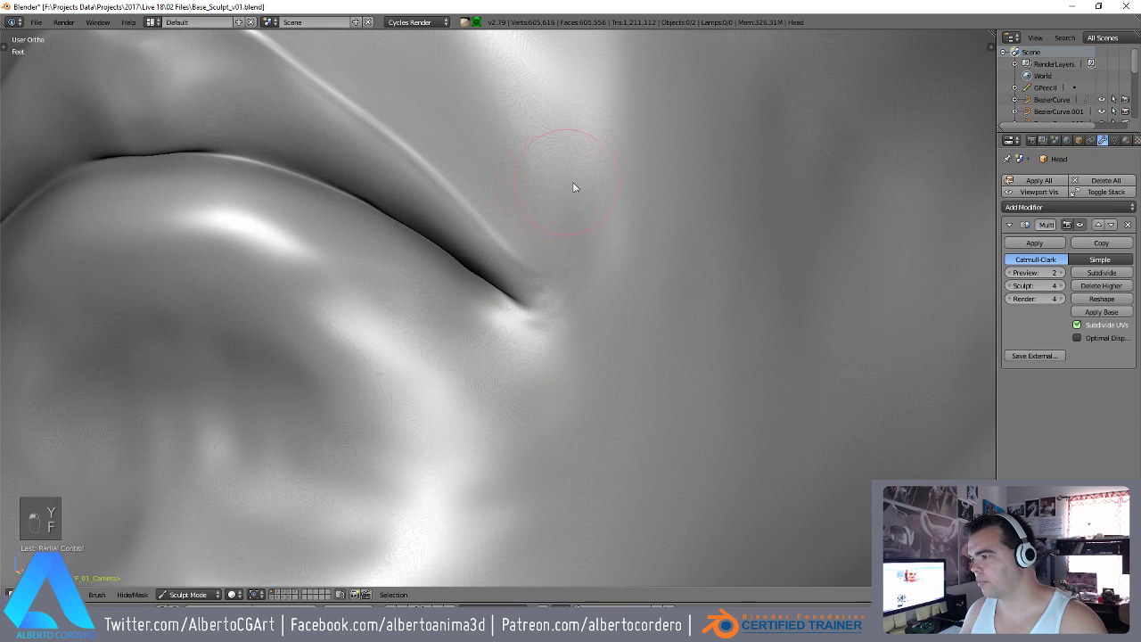
left_click_drag(545, 389, 539, 271)
Refine the lips near the mouth corner and shape the centre of the lower lip.
key("f")
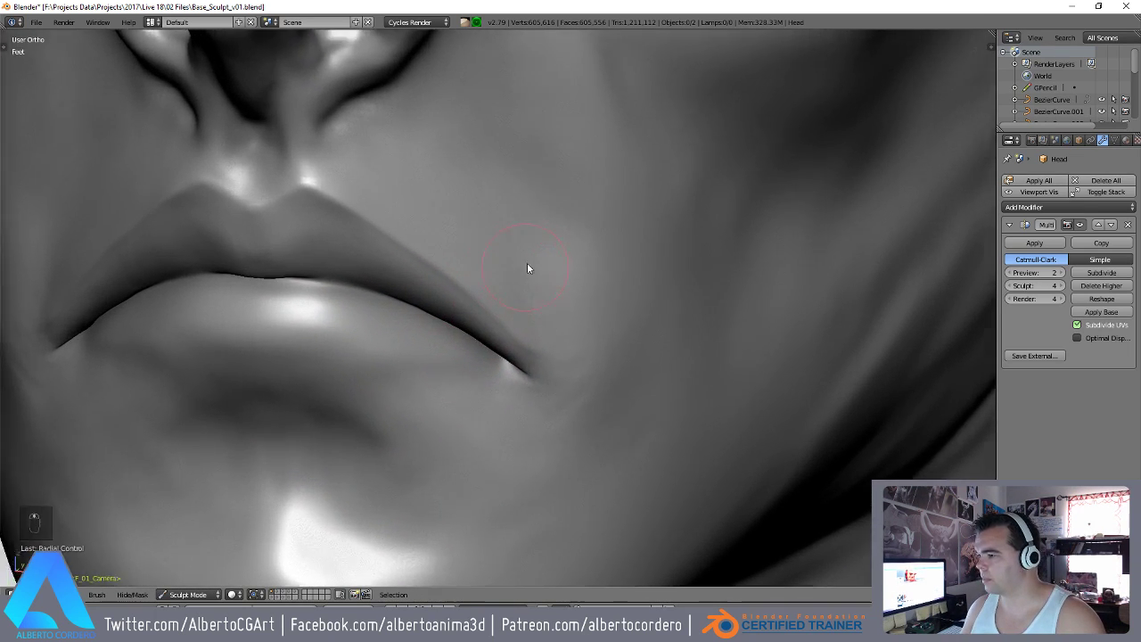
left_click_drag(497, 273, 469, 276)
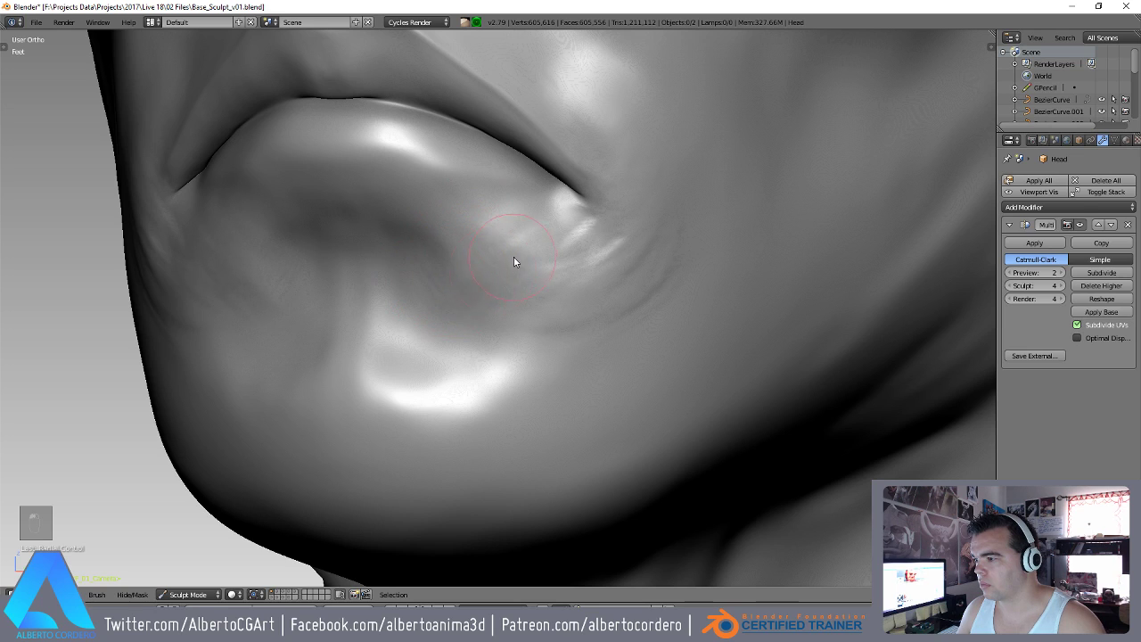
left_click_drag(571, 317, 446, 313)
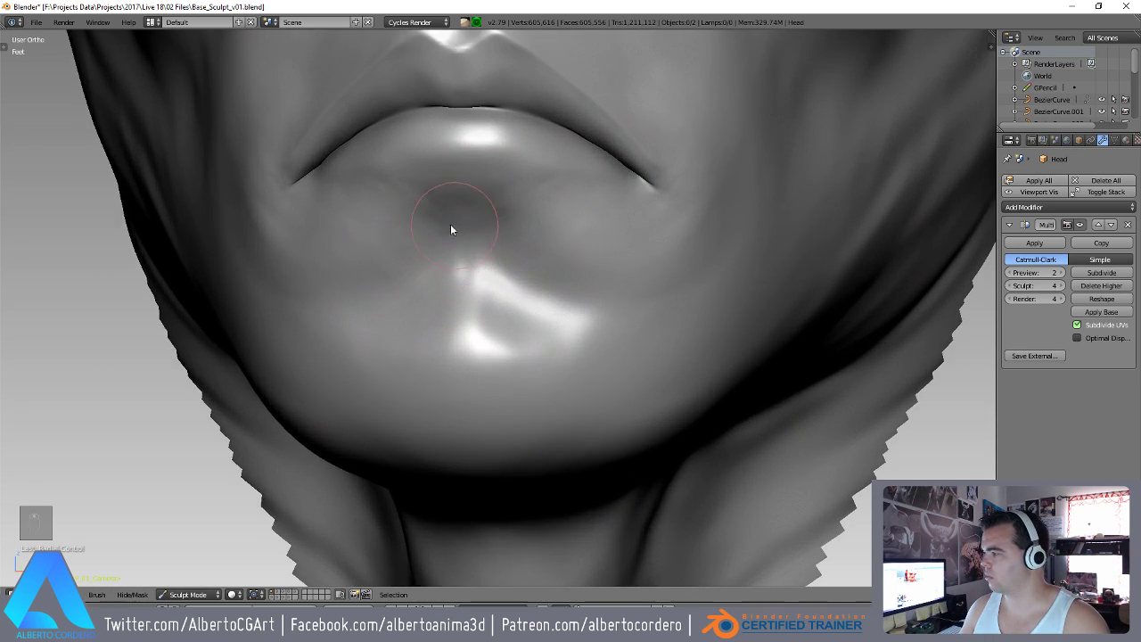
left_click_drag(509, 234, 553, 360)
left_click_drag(549, 353, 569, 228)
Refine the lower lip edge and the upper lip surface with Crease and Inflate strokes.
key("shift+c")
key("f")
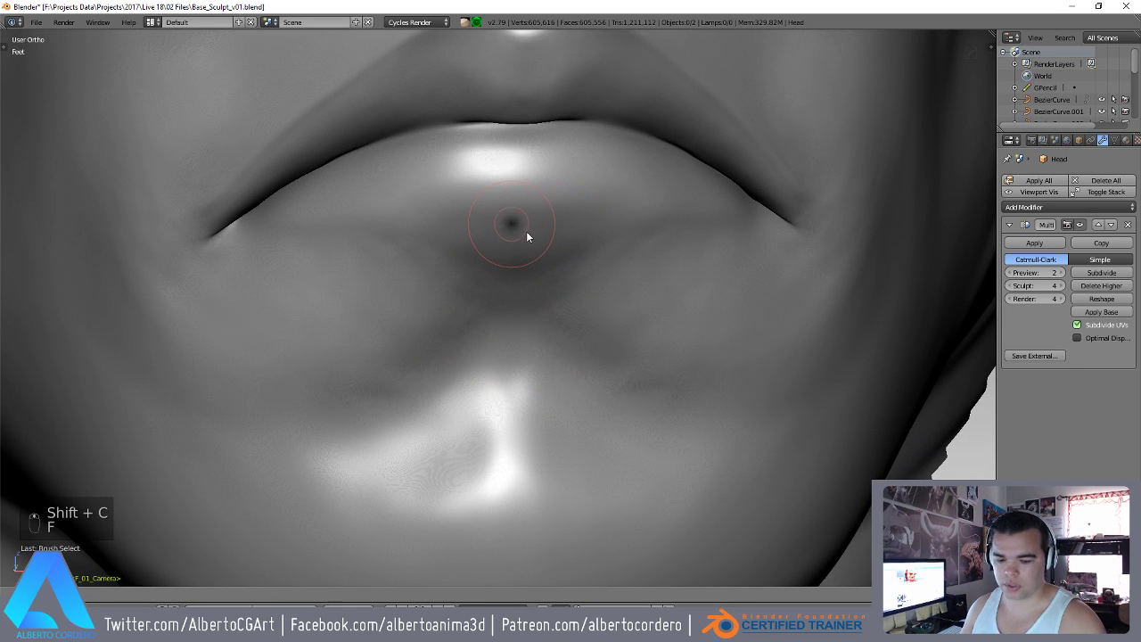
key("i")
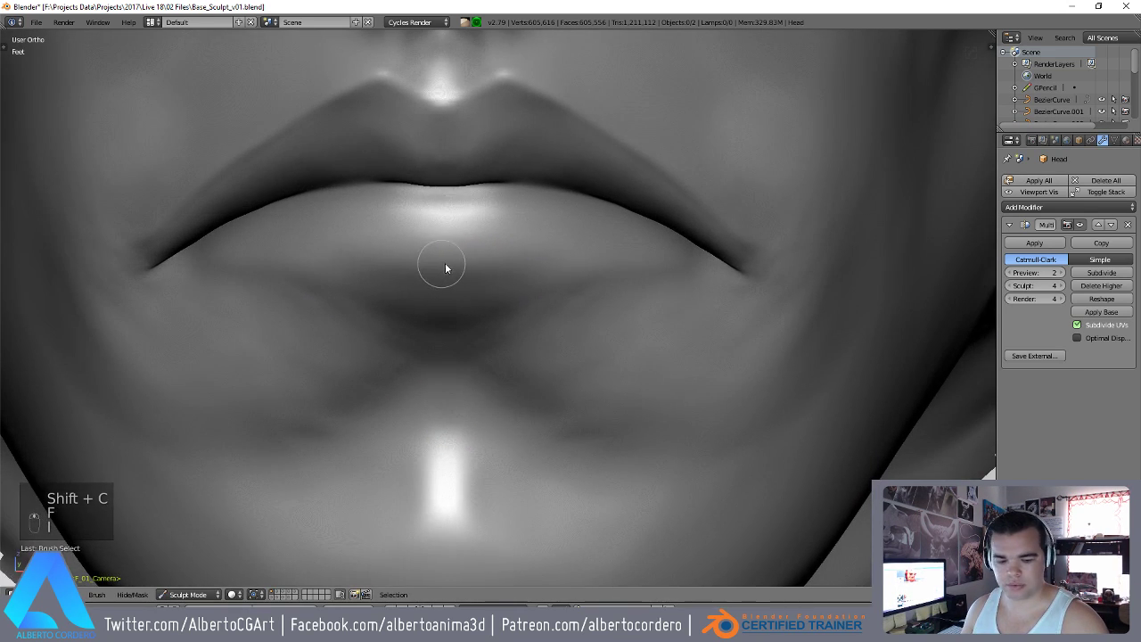
key("f")
left_click_drag(366, 293, 437, 285)
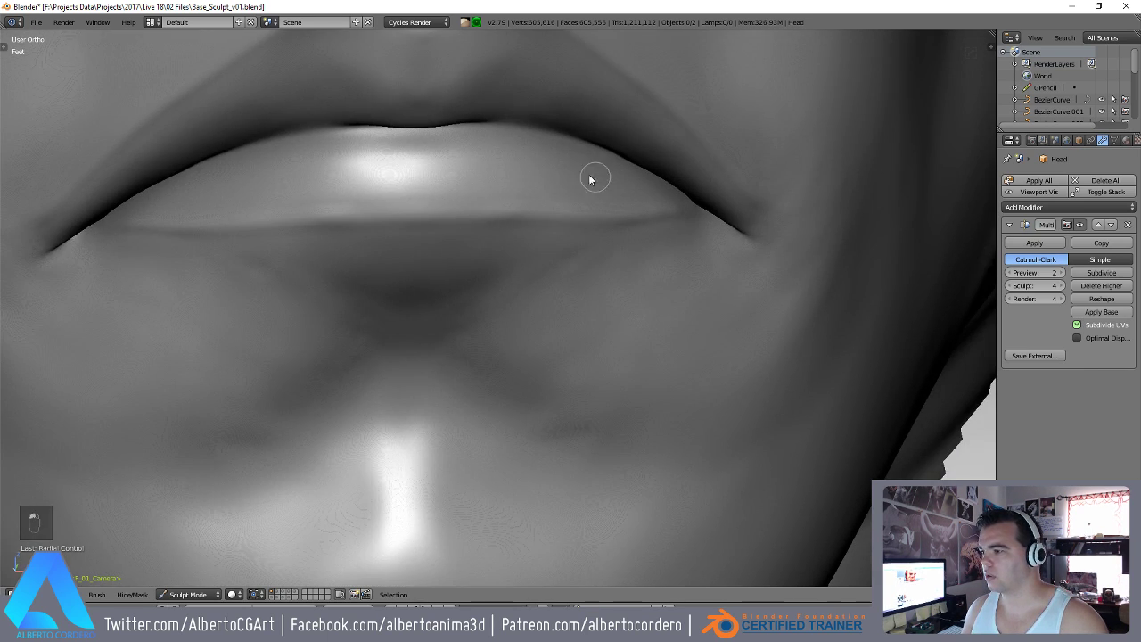
left_click_drag(477, 295, 484, 274)
left_click_drag(432, 331, 436, 236)
Sharpen the upper lip outline and shape the philtrum above it.
key("y")
key("f")
left_click_drag(403, 248, 432, 294)
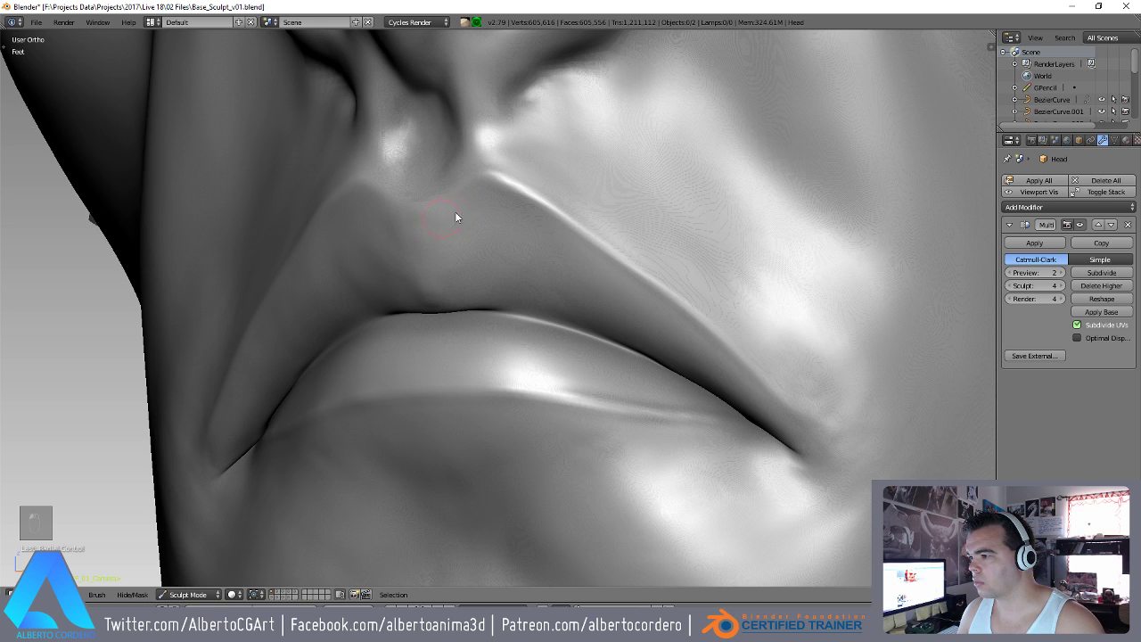
left_click_drag(455, 284, 535, 201)
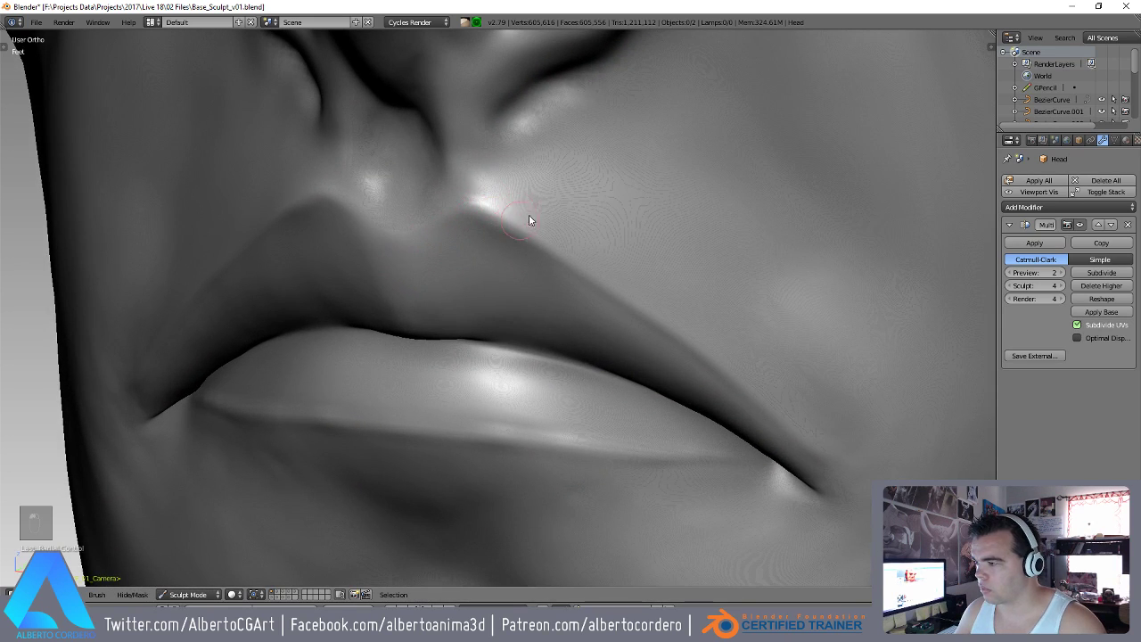
Refine the area beneath the nose and the skin beside it.
left_click_drag(533, 282, 667, 486)
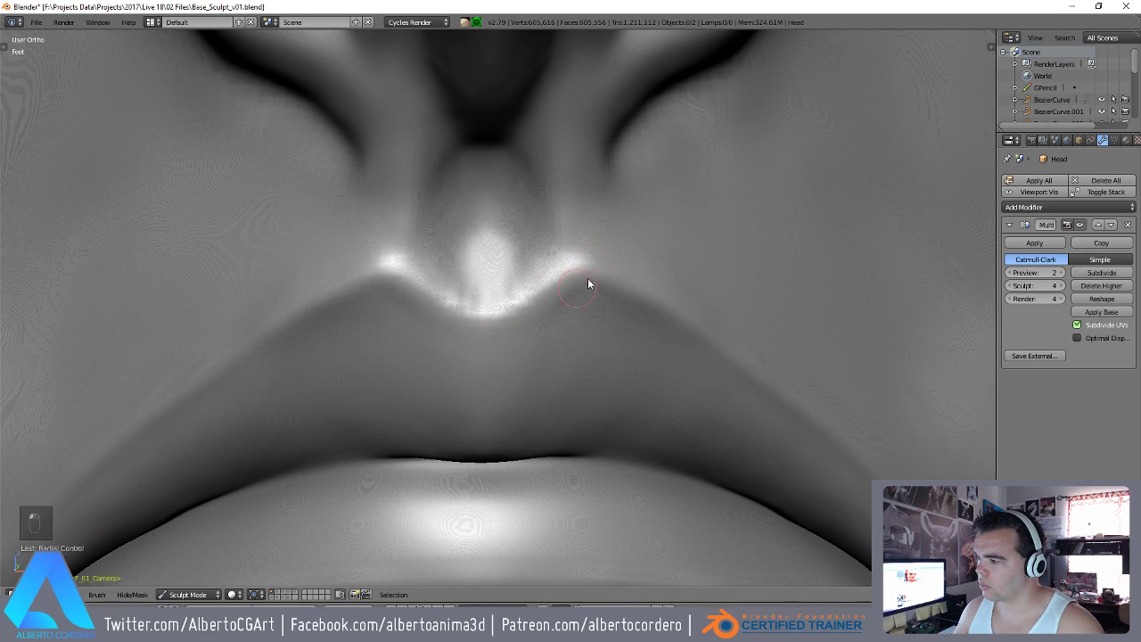
left_click_drag(471, 287, 605, 371)
left_click_drag(559, 288, 420, 331)
left_click_drag(420, 332, 467, 203)
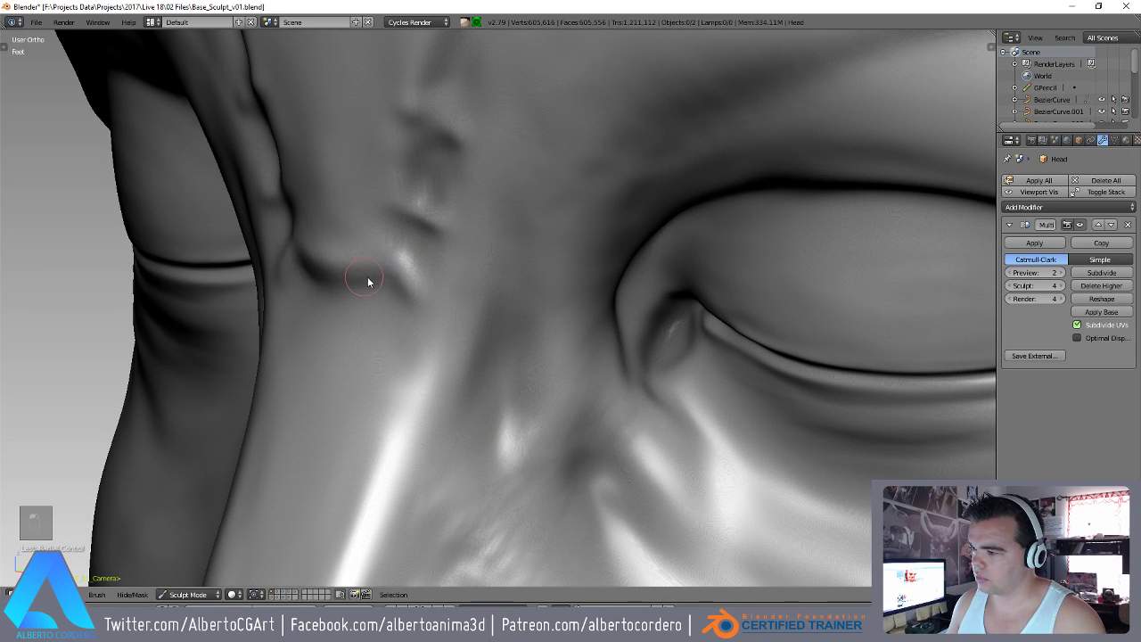
Deepen the crease between the brows above the nose bridge.
left_click_drag(430, 362, 481, 243)
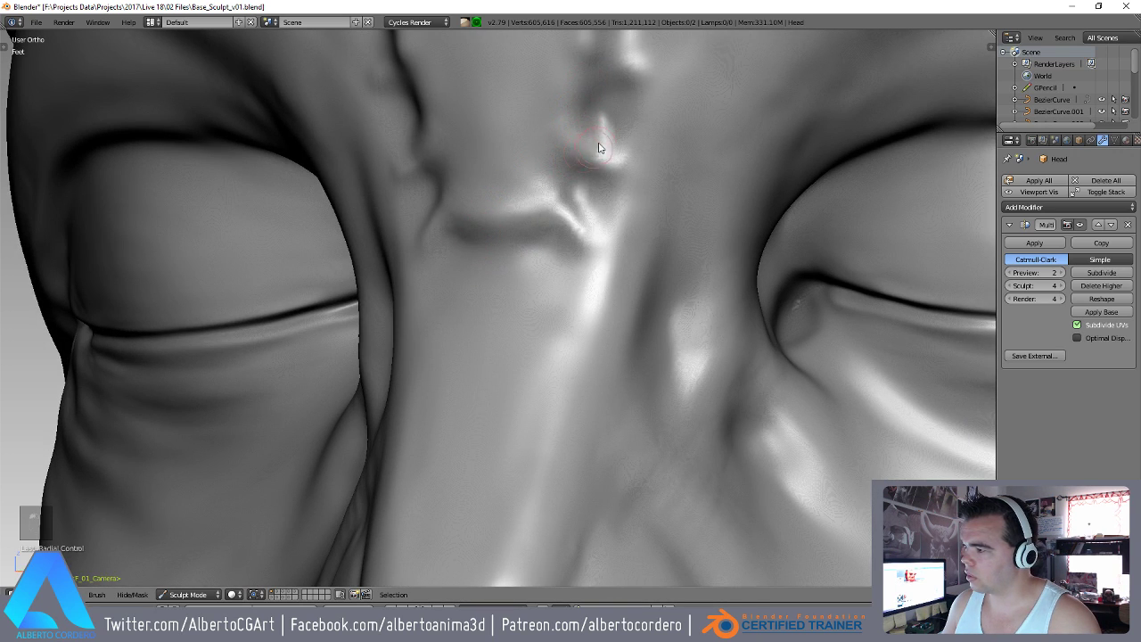
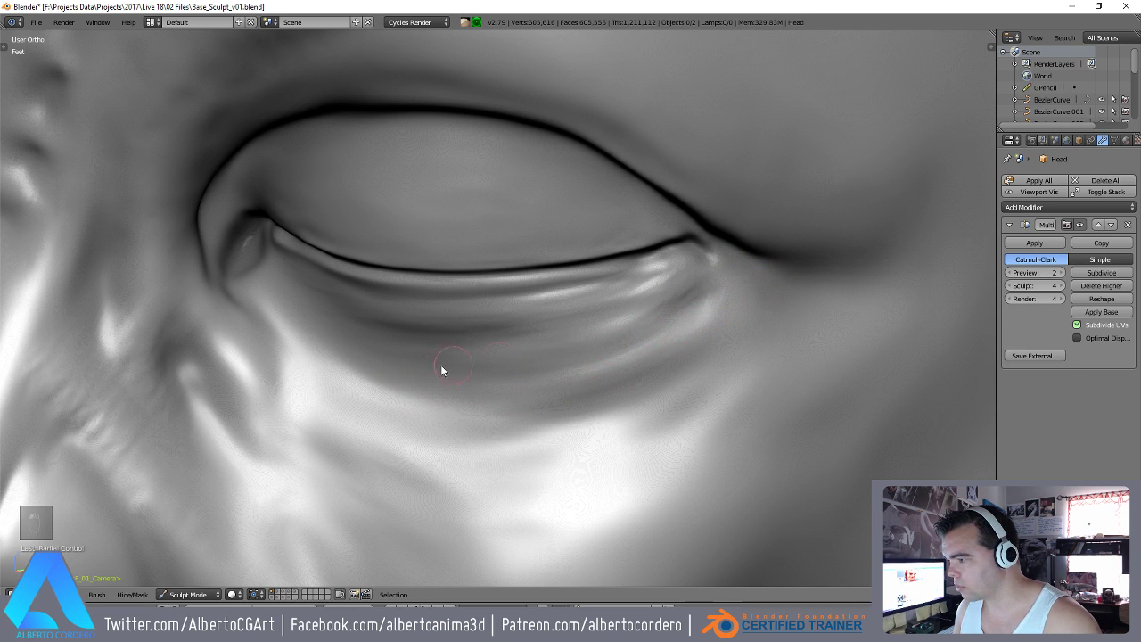
Draw fine Crease-brush wrinkle lines under the right eye's lower lid.
left_click_drag(607, 353, 516, 309)
key("shift+c")
key("f")
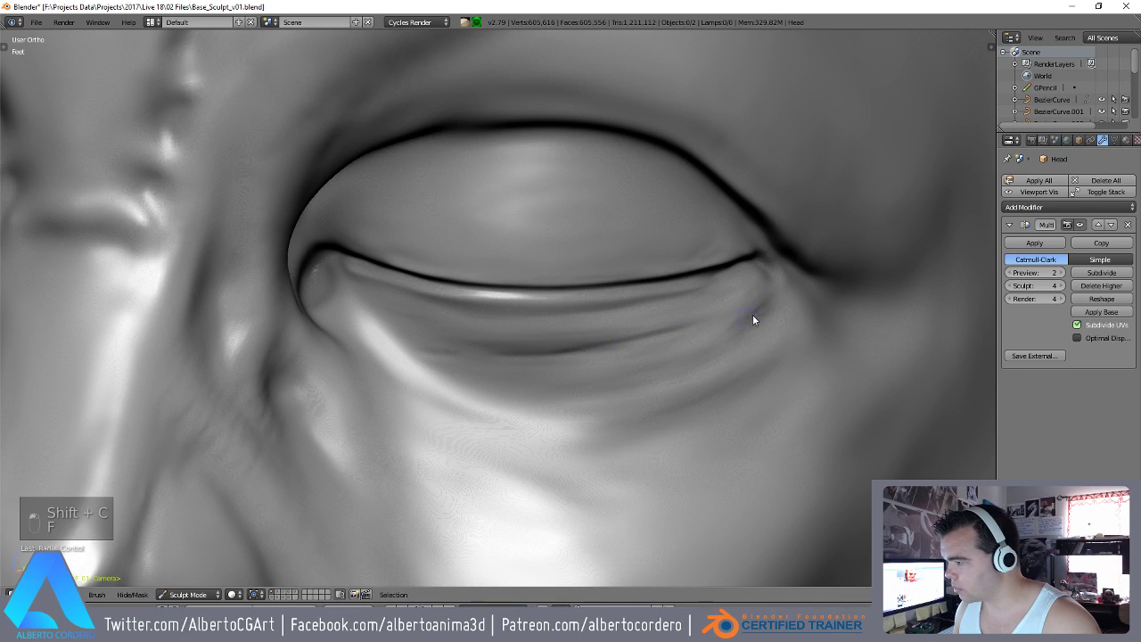
left_click_drag(736, 342, 659, 374)
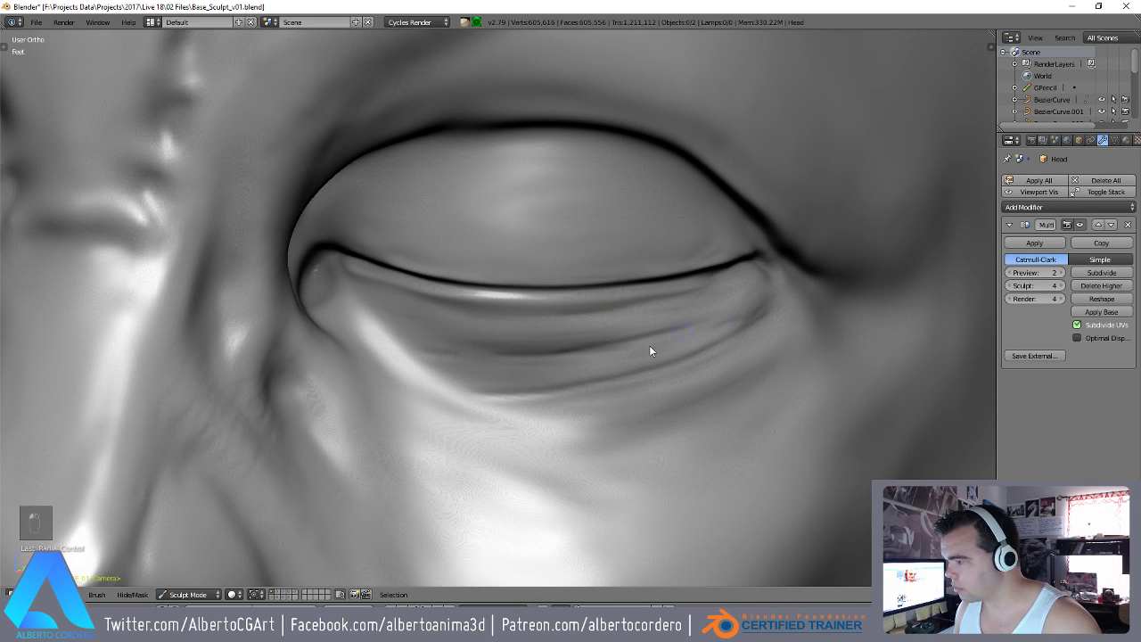
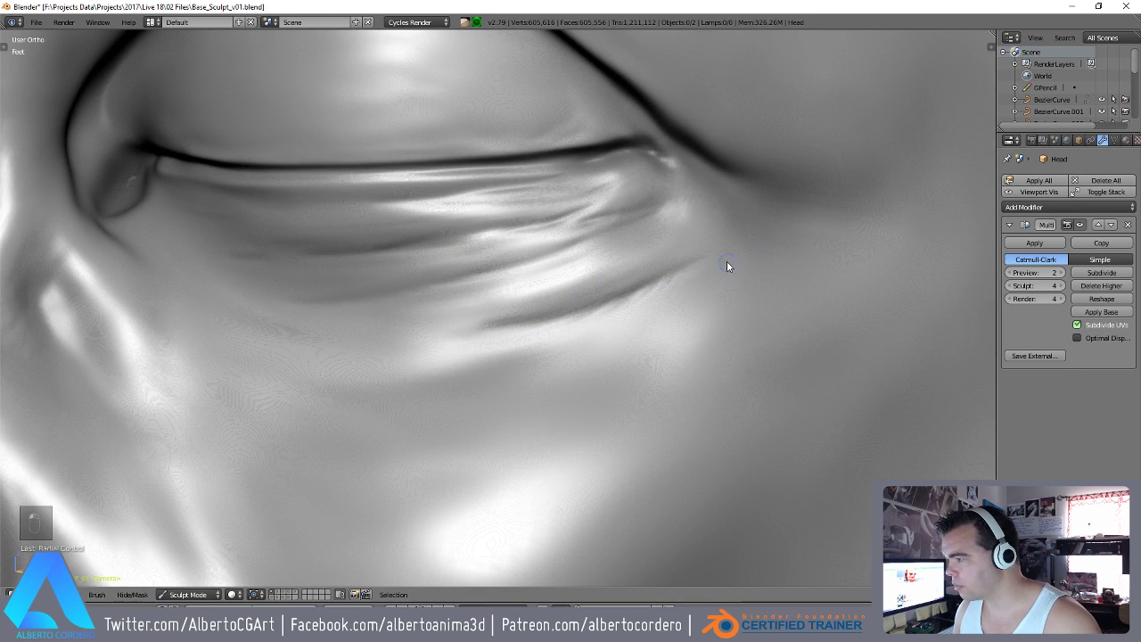
left_click_drag(449, 308, 495, 395)
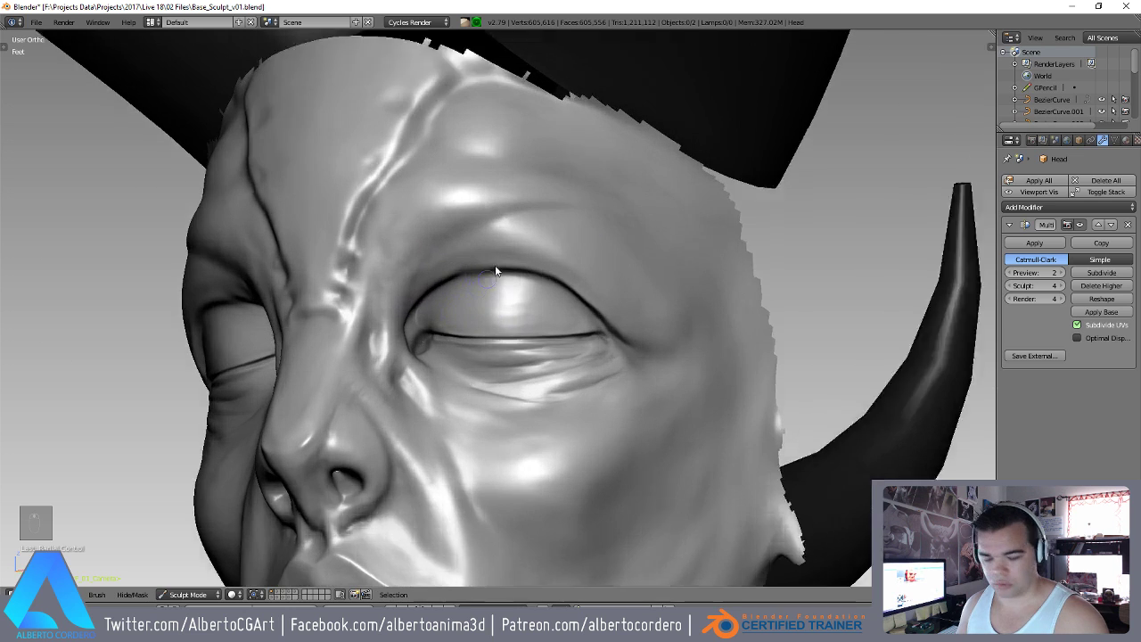
Refine the folds at the lower lid's outer corner with a resized brush.
key("i")
key("f")
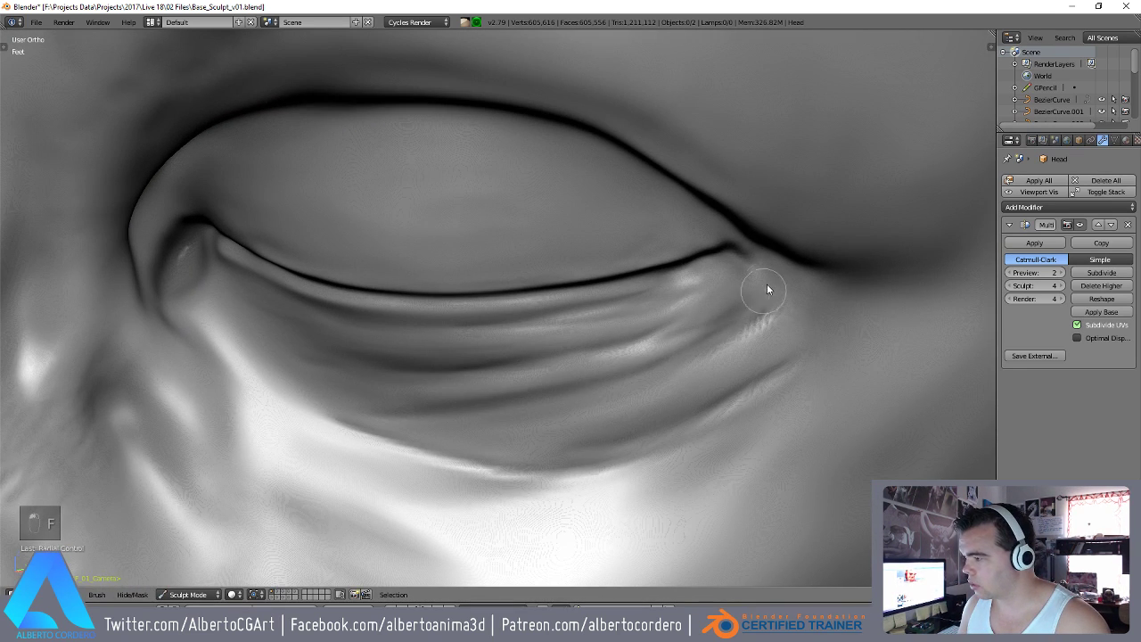
key("f")
left_click_drag(664, 363, 615, 387)
key("f")
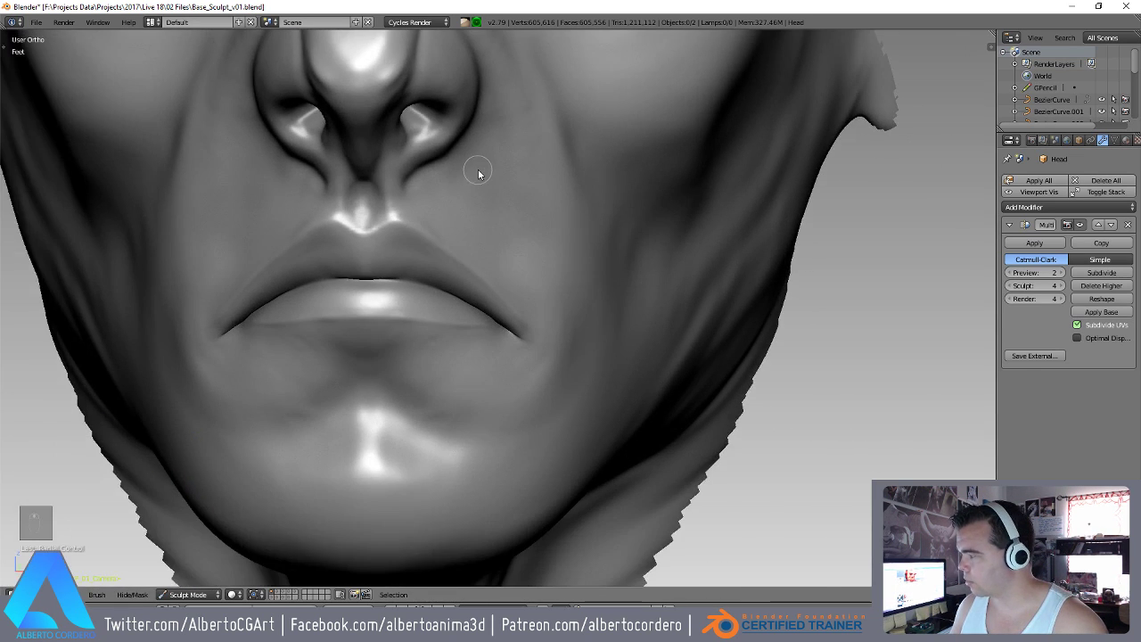
From front view, carve a thin crease along the upper eyelid fold under the brow.
left_click_drag(248, 319, 470, 275)
key("KP_1")
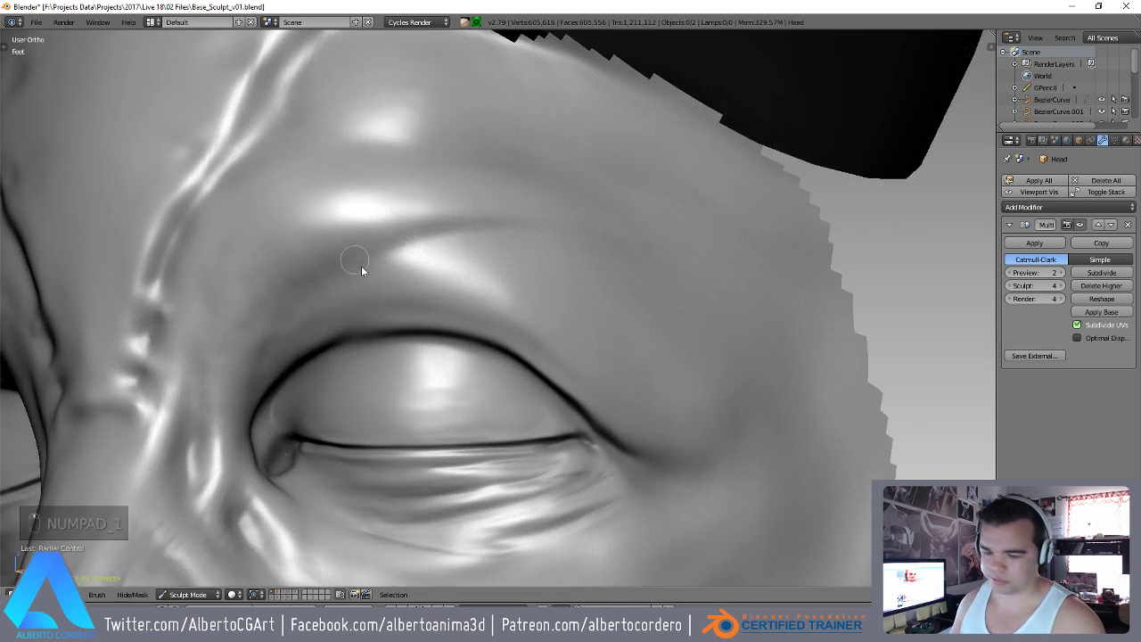
key("shift+c")
key("f")
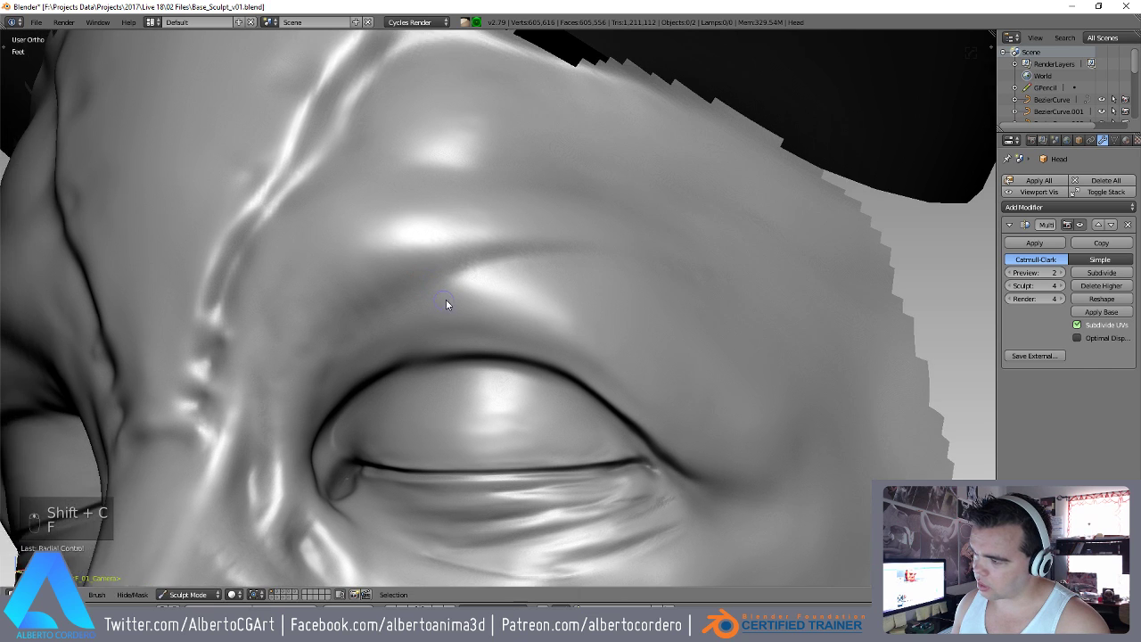
left_click_drag(407, 230, 418, 295)
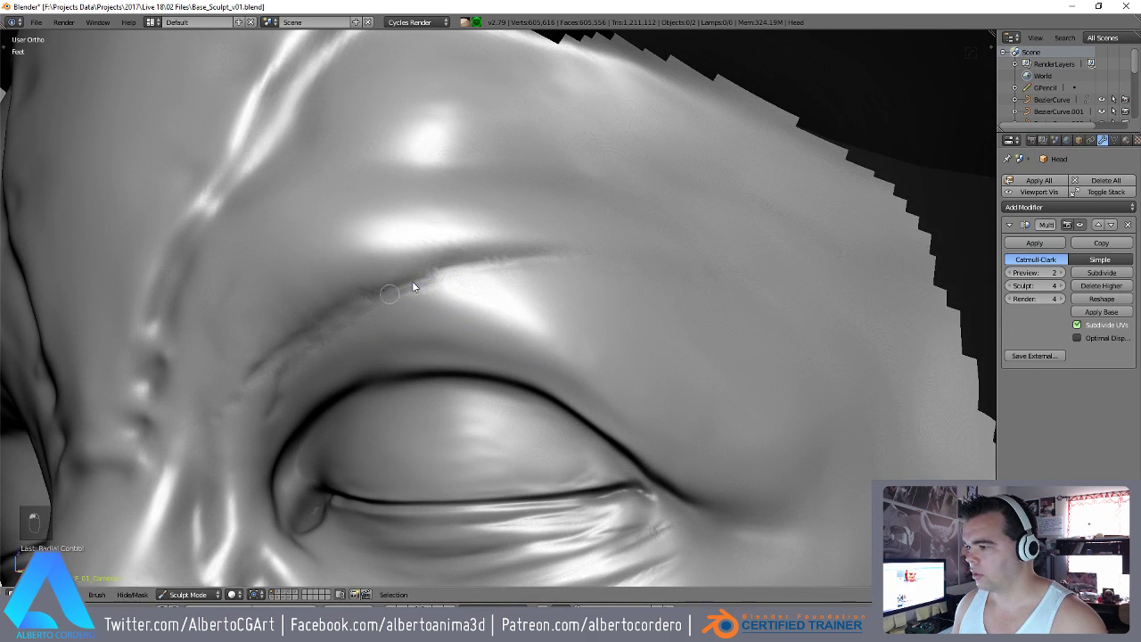
key("y")
key("f")
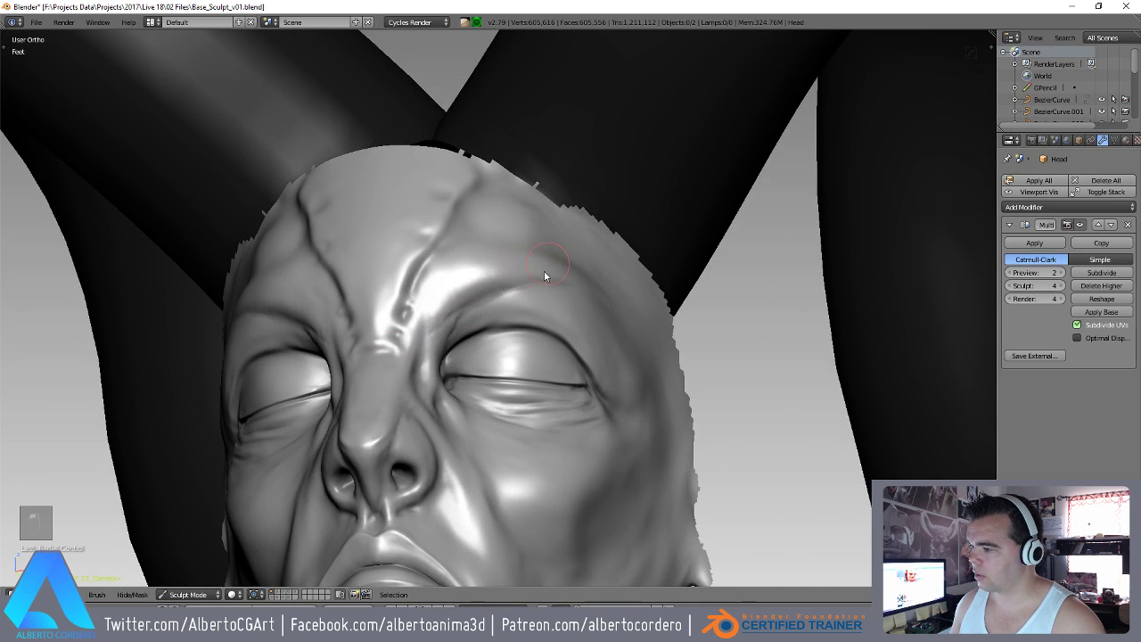
Shape the tear duct where the lids meet at the eye's inner corner, then smooth it.
left_click_drag(412, 320, 422, 257)
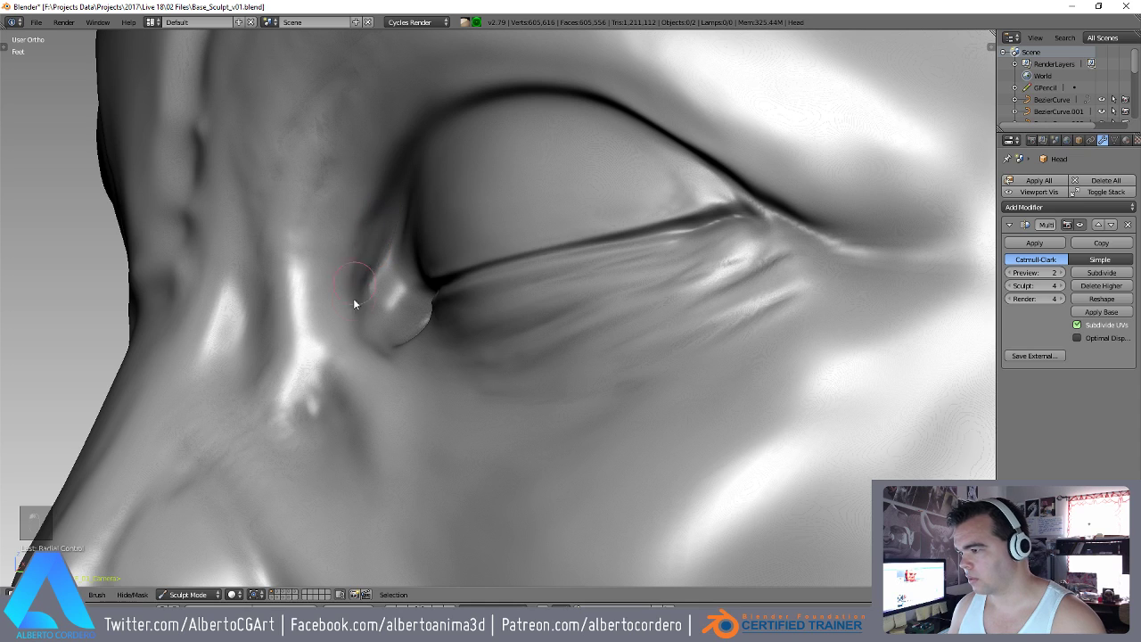
left_click_drag(373, 295, 318, 307)
left_click_drag(317, 311, 420, 277)
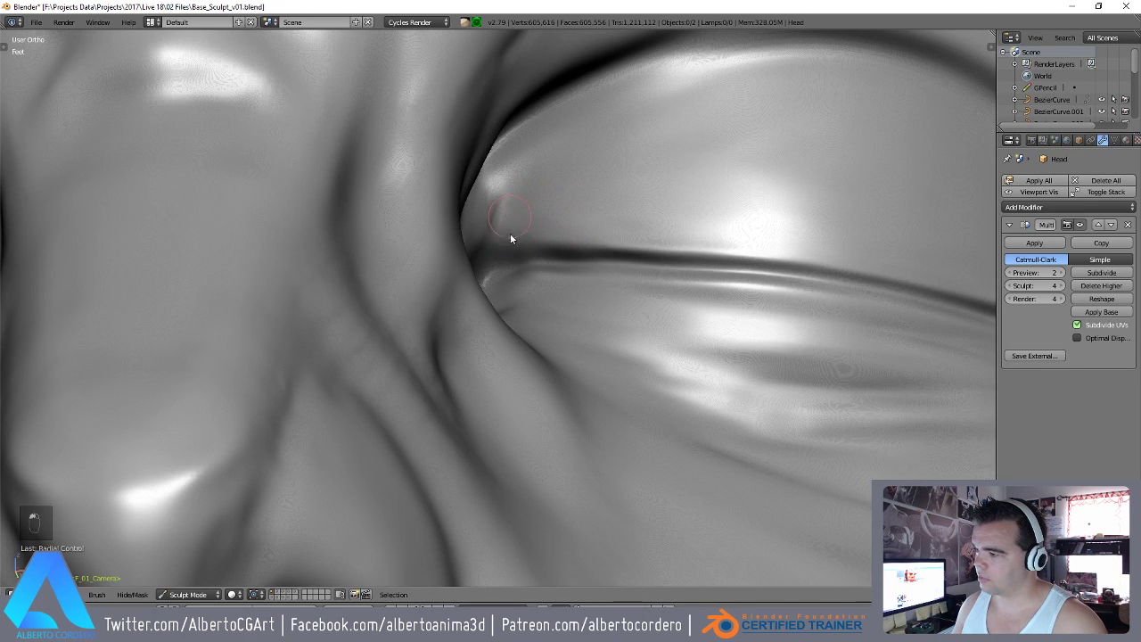
key("shift+c")
key("f")
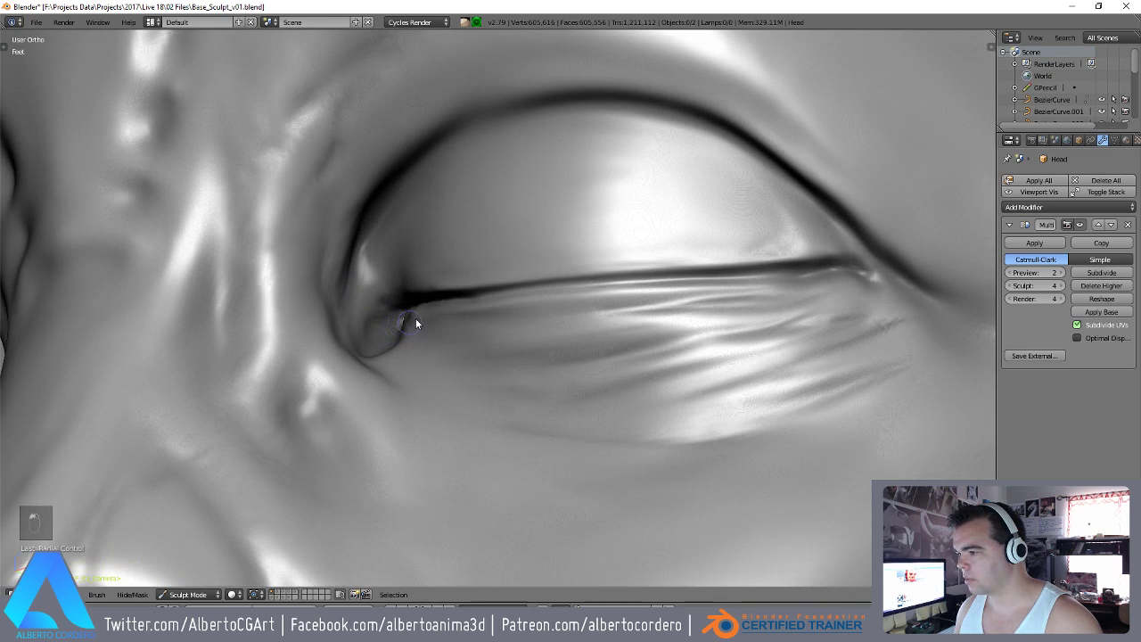
key("shift+s")
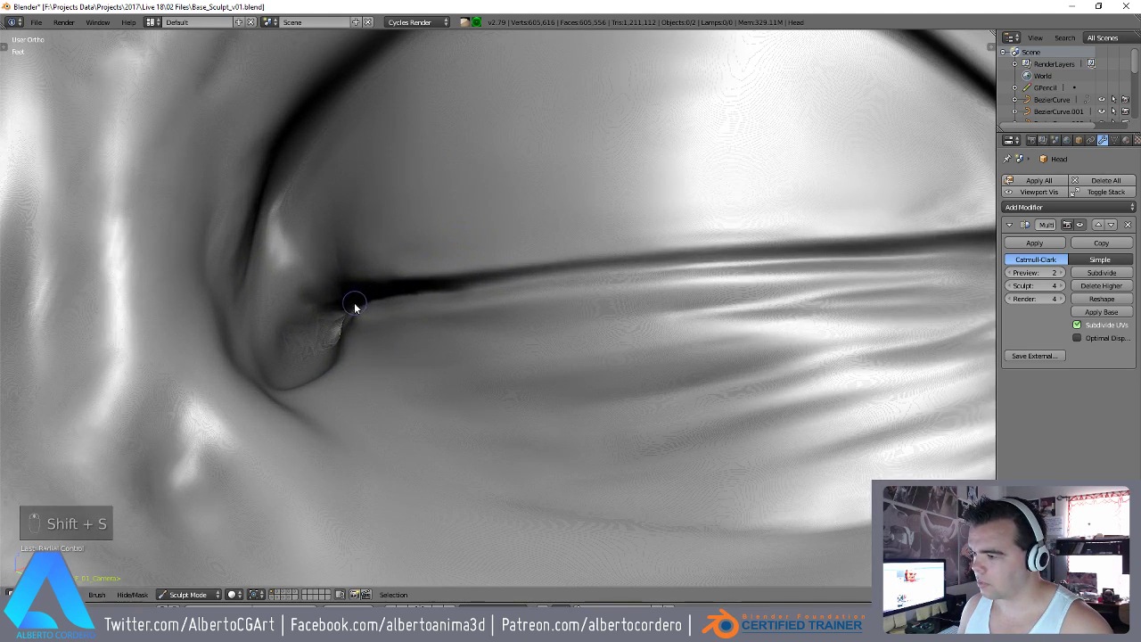
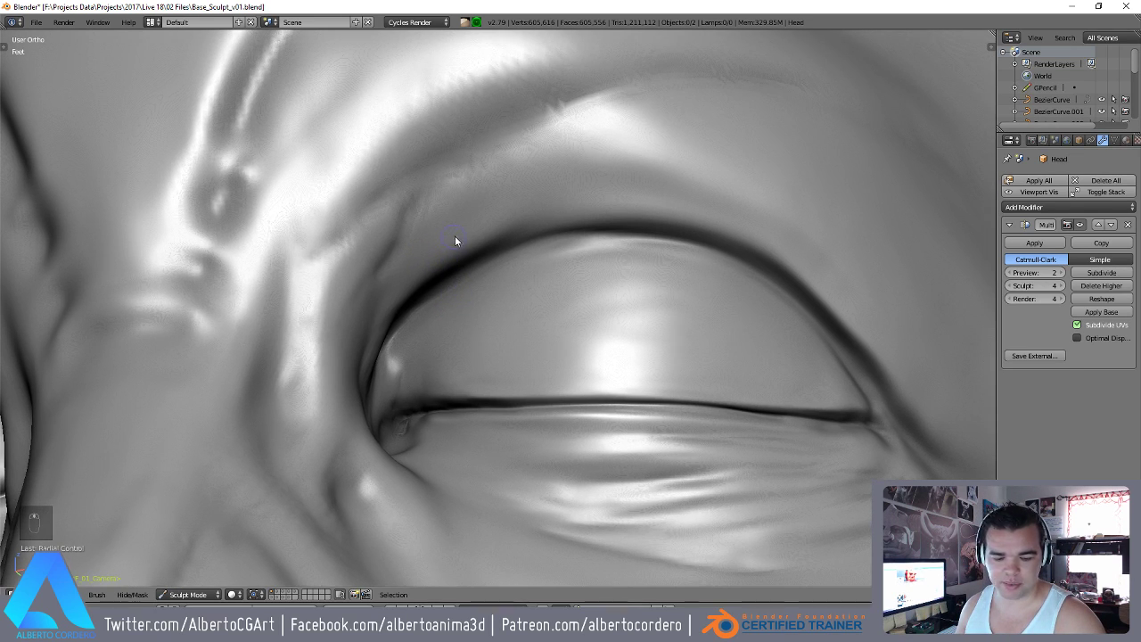
Adjust the brush size and switch brushes while working the upper eyelid crease.
key("f")
key("y")
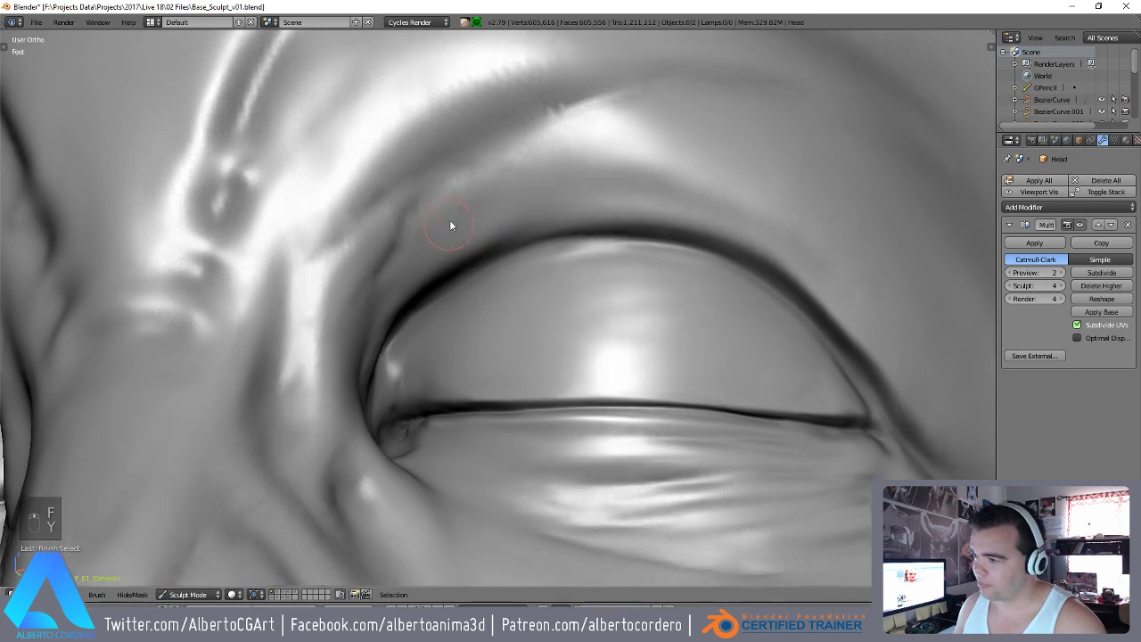
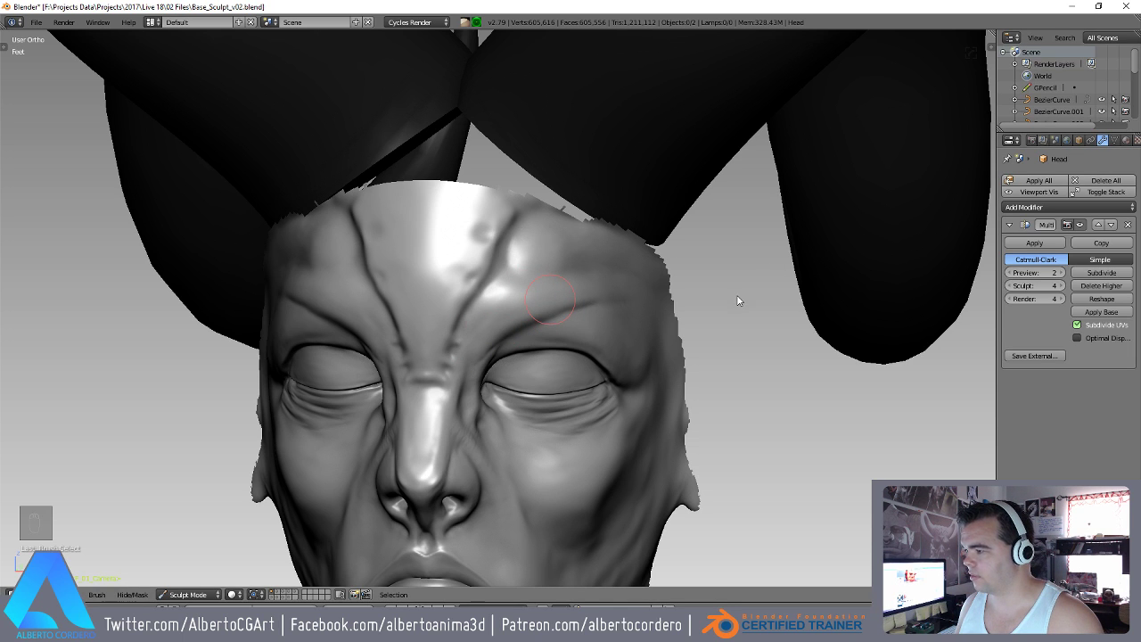
left_click_drag(741, 266, 664, 371)
left_click_drag(742, 266, 584, 320)
left_click_drag(584, 320, 631, 356)
key("shift+c")
key("f")
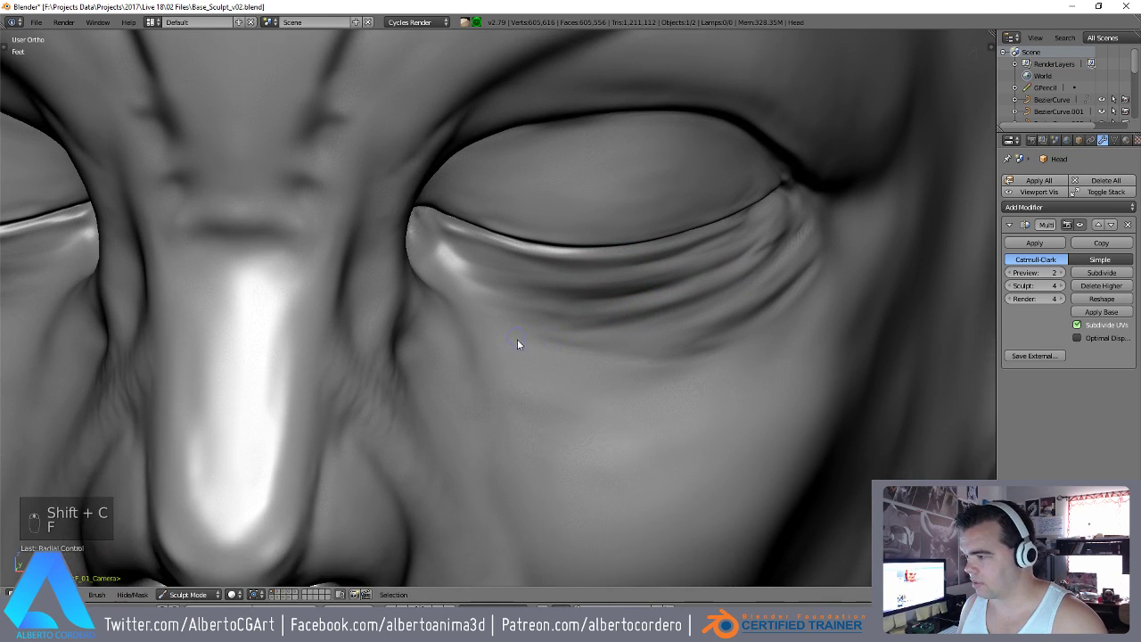
Move in on the eye's inner corner and set up a small-radius brush for wrinkles.
left_click_drag(466, 326, 374, 303)
key("shift+s")
left_click_drag(353, 292, 389, 295)
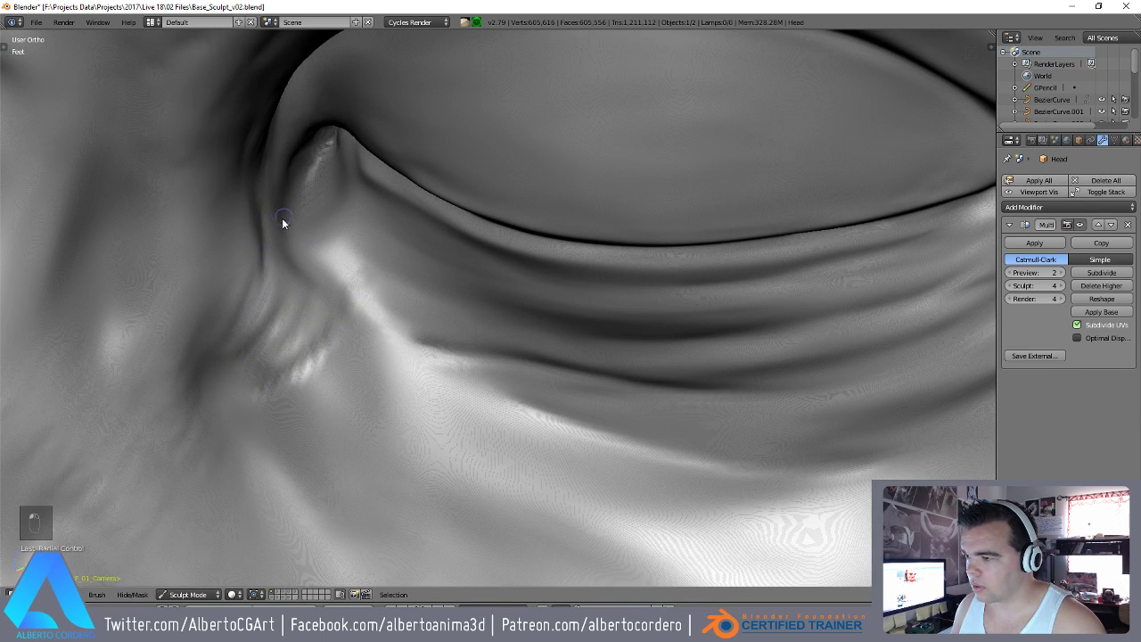
left_click_drag(298, 275, 300, 222)
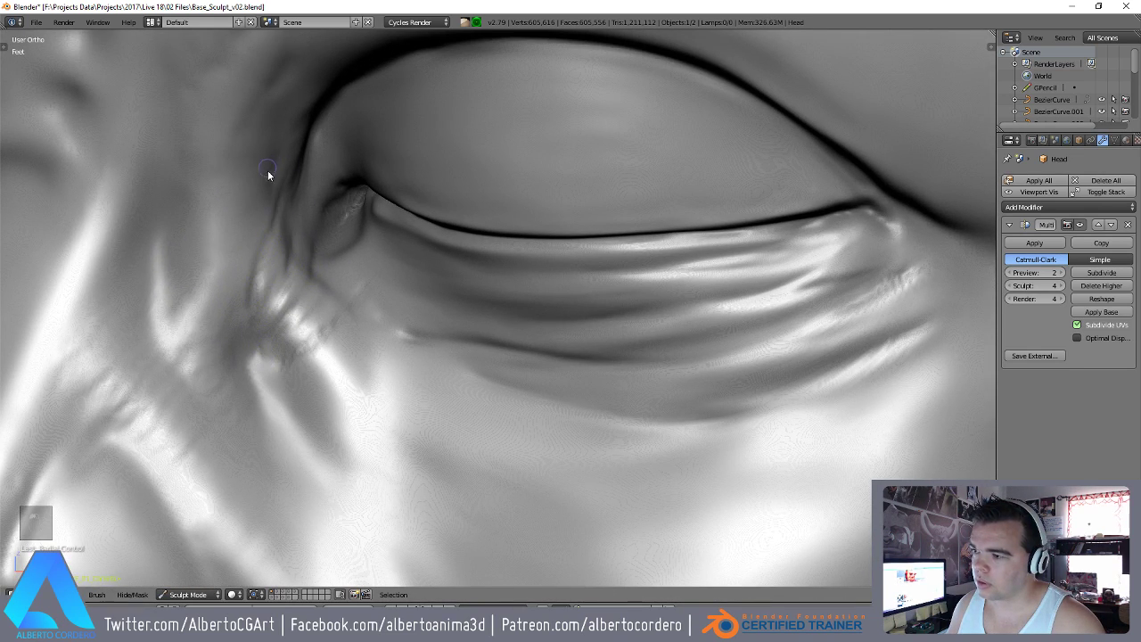
left_click_drag(290, 383, 354, 253)
key("o")
key("o")
key("i")
key("f")
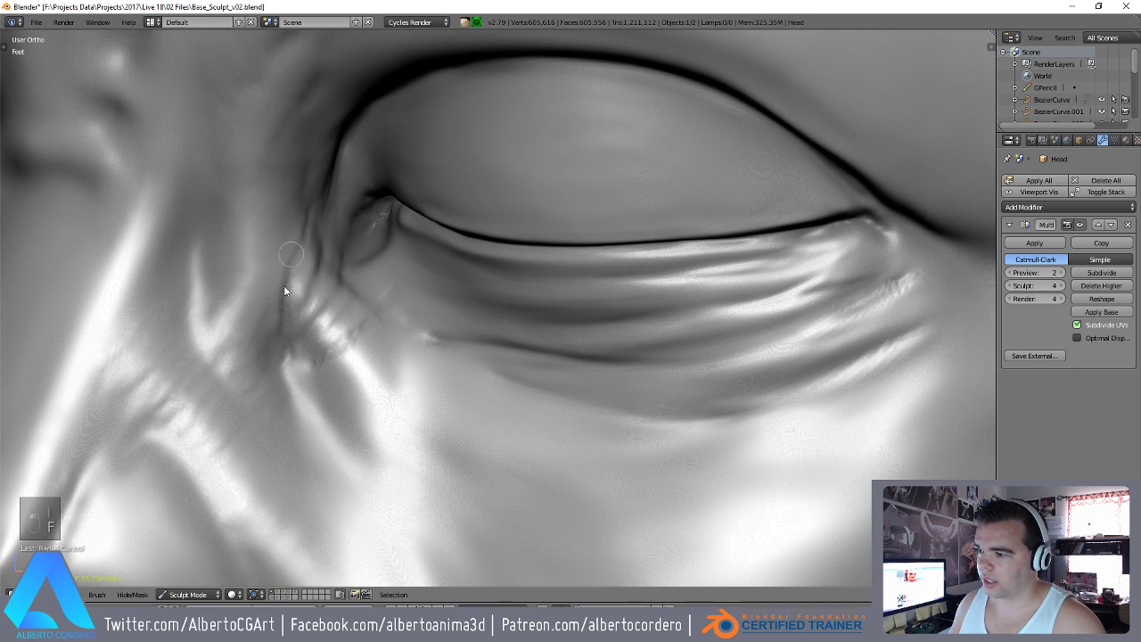
Stroke short wrinkles fanning from the inner eye corner toward the nose.
left_click(387, 290)
left_click_drag(340, 276, 304, 267)
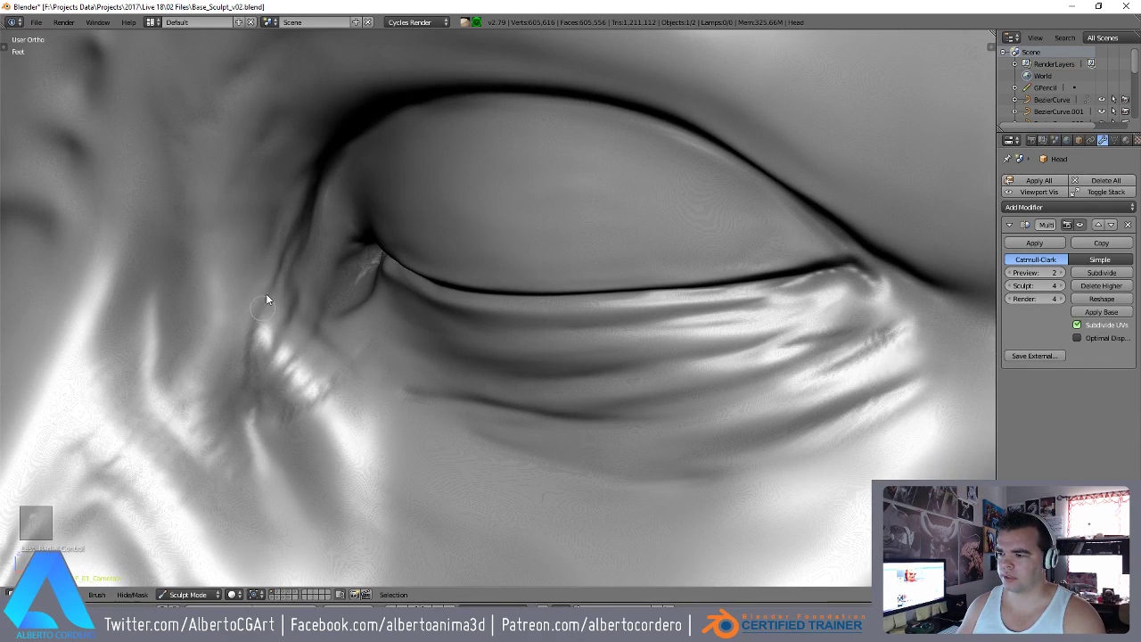
left_click_drag(310, 328, 447, 325)
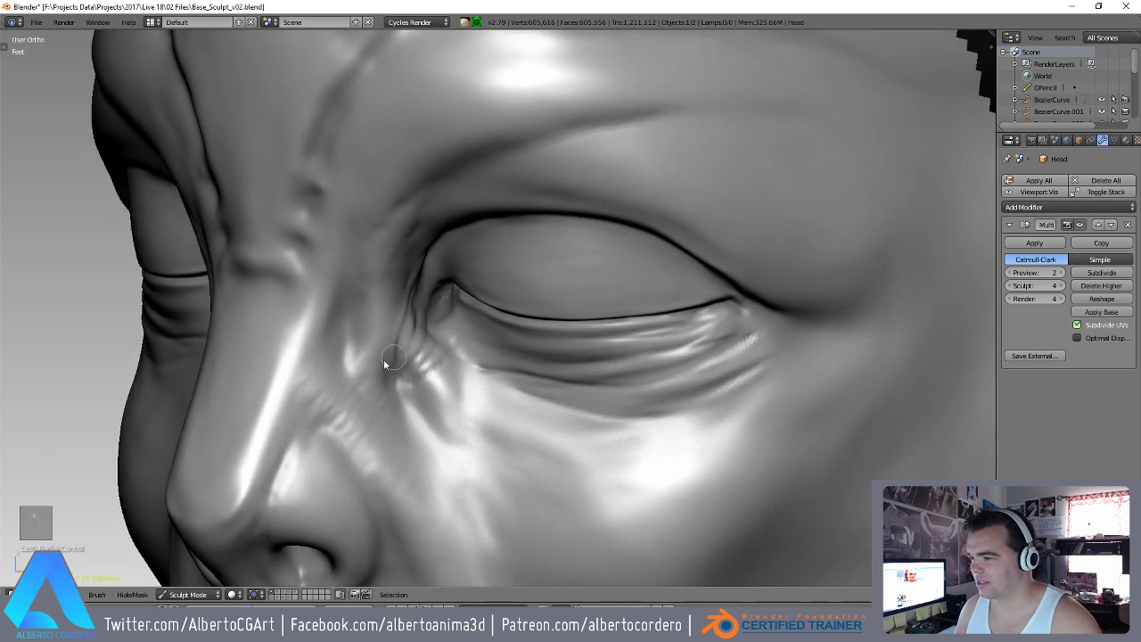
Sculpt the upper eyelid fold and view it closely from below.
left_click_drag(477, 308, 505, 310)
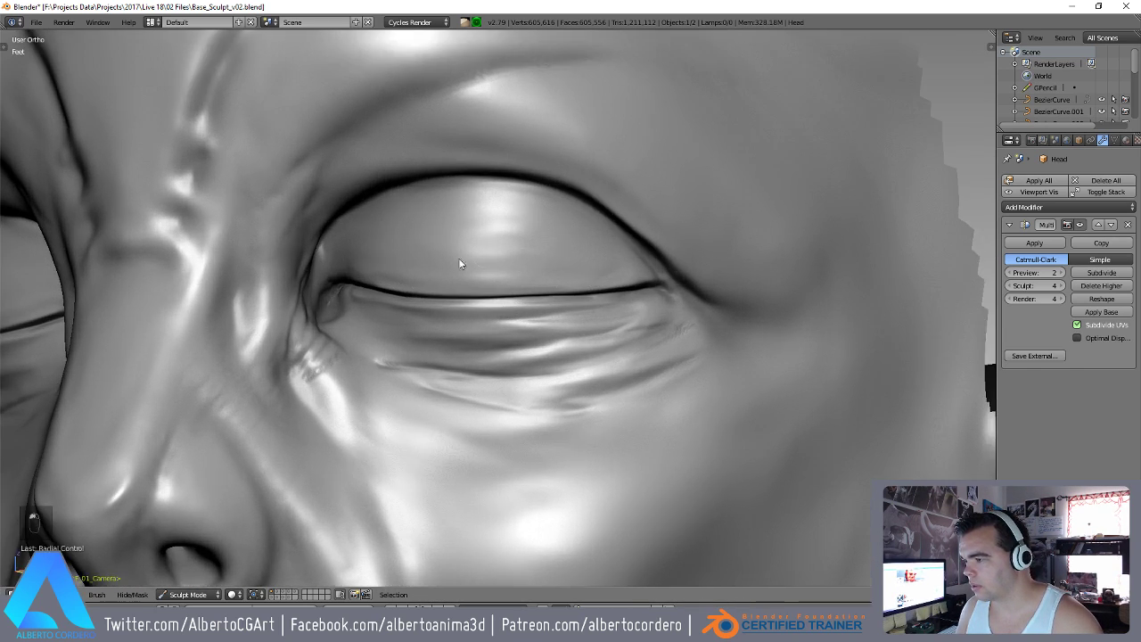
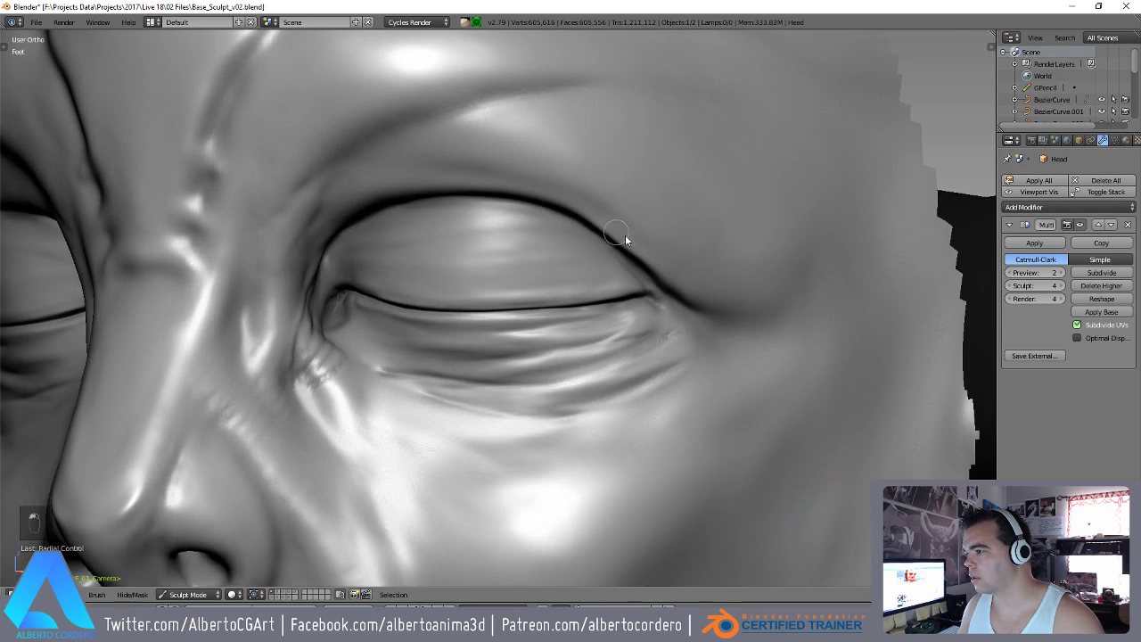
left_click_drag(577, 257, 549, 238)
left_click_drag(482, 244, 473, 176)
left_click_drag(307, 265, 507, 253)
left_click(538, 212)
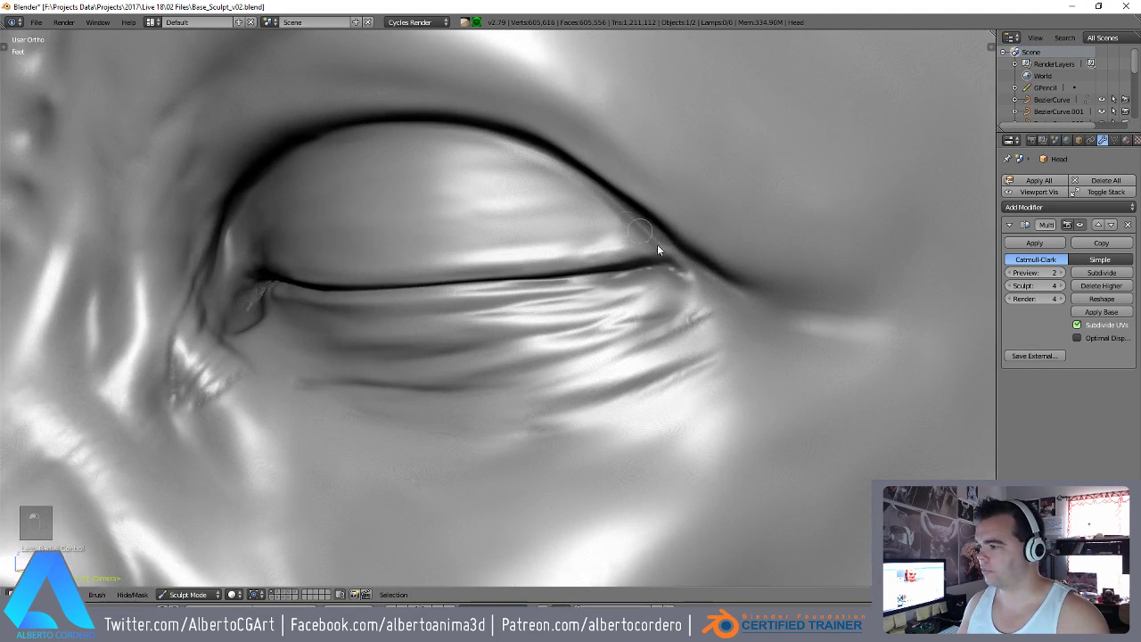
left_click_drag(675, 246, 632, 245)
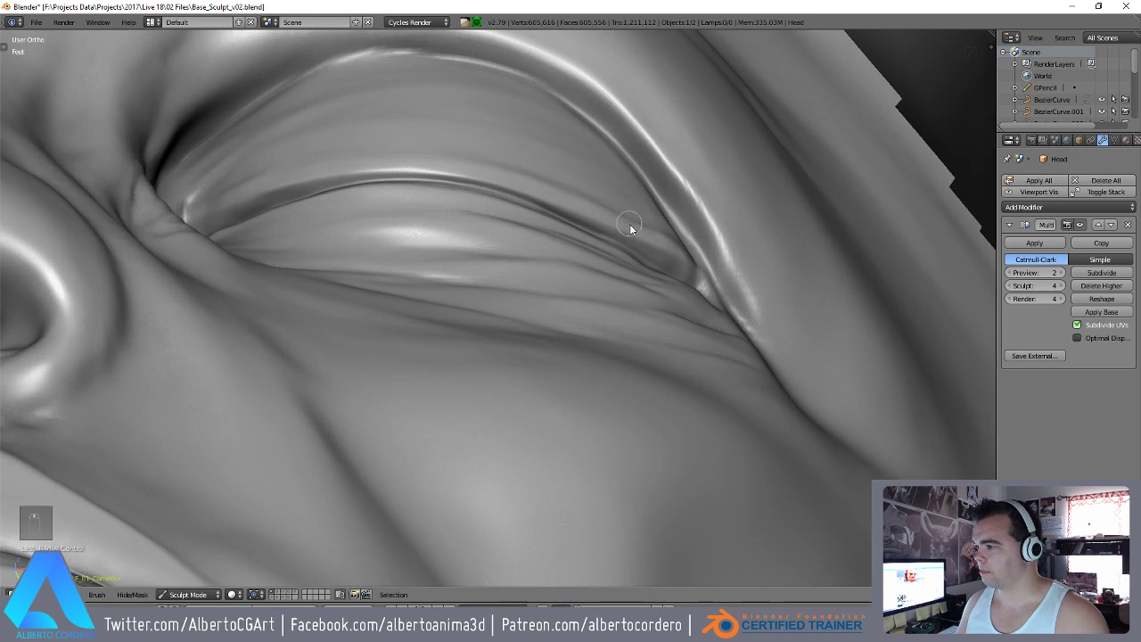
Smooth the eyelid crease near the outer corner.
key("g")
key("f")
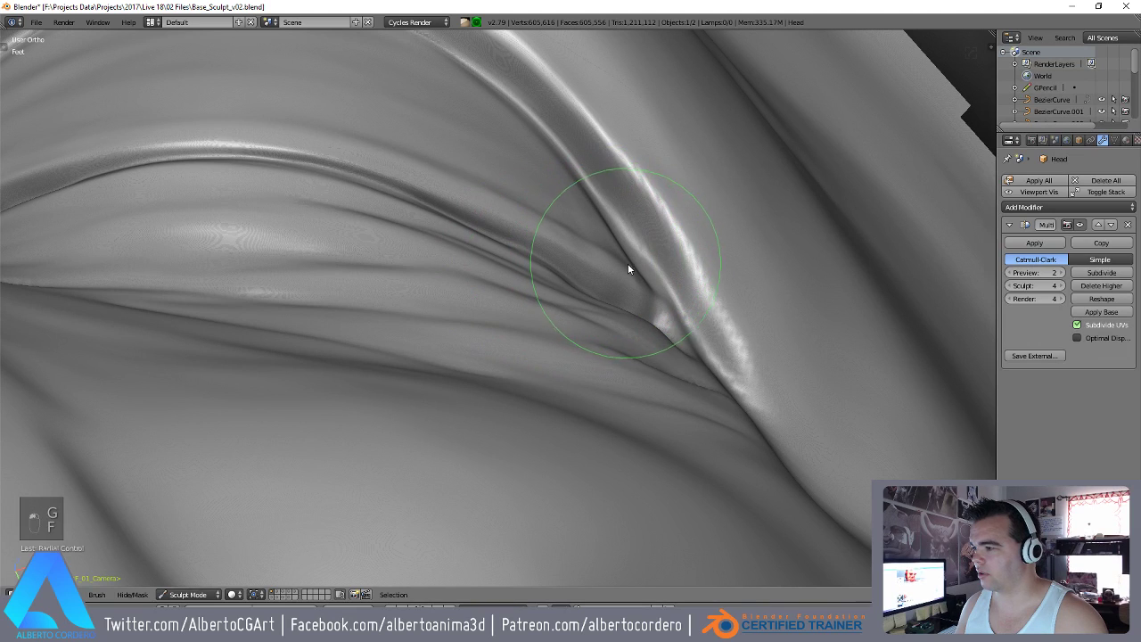
left_click_drag(633, 279, 534, 187)
left_click_drag(551, 175, 539, 237)
key("f")
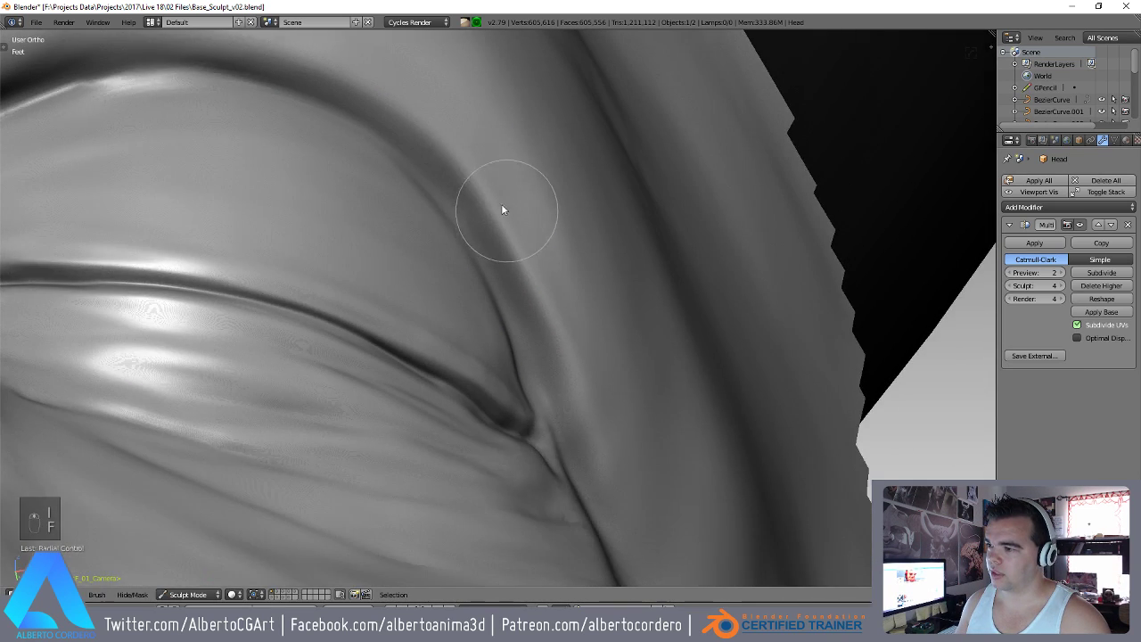
key("f")
Refine the skin above the eyelid and soften the upper eyelid line.
left_click_drag(334, 152, 507, 230)
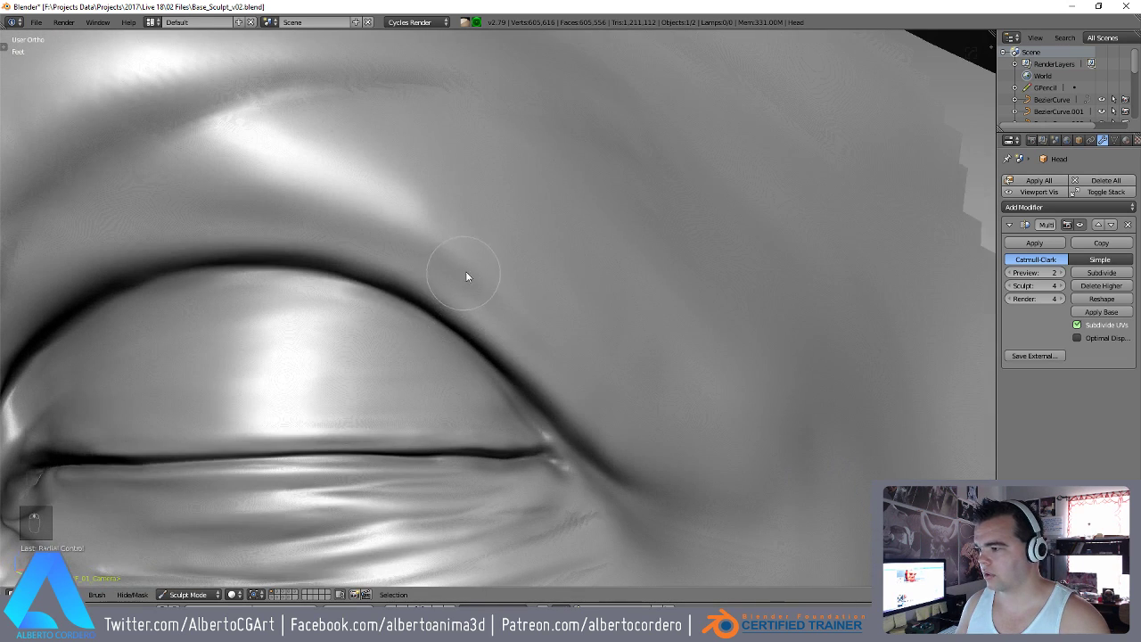
left_click_drag(468, 297, 450, 262)
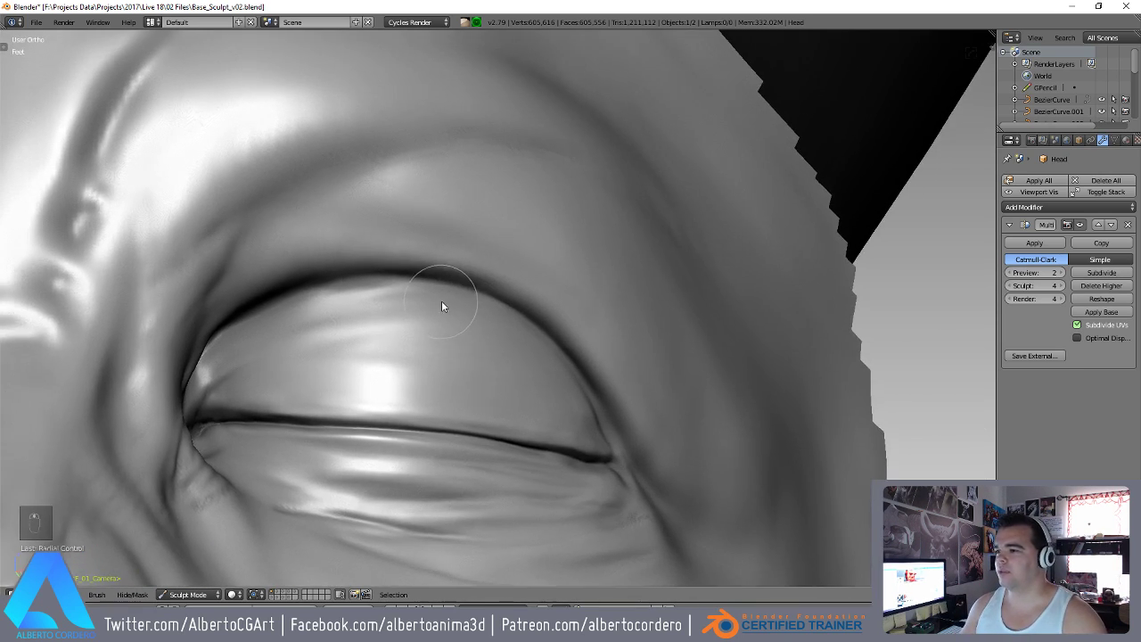
left_click_drag(306, 266, 389, 285)
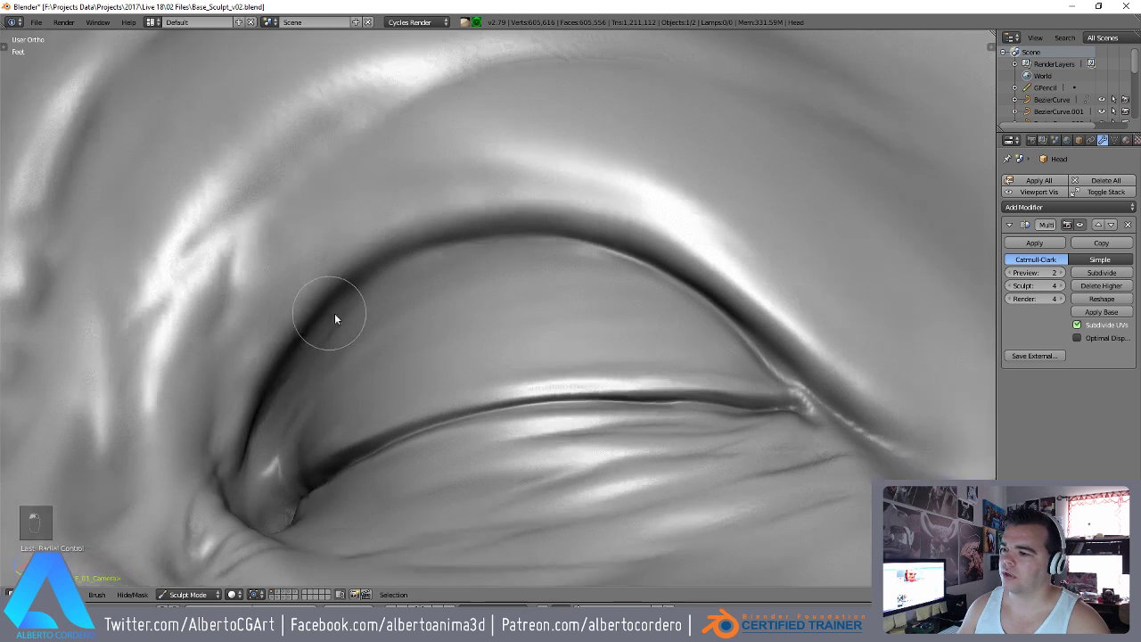
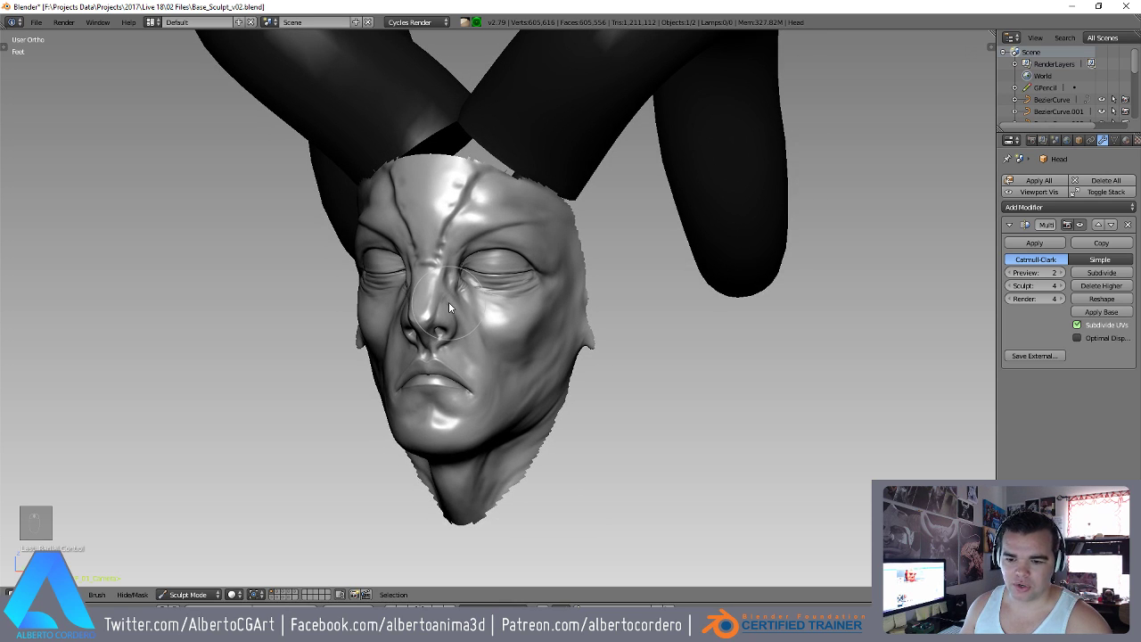
key("alt+h")
key("alt+m")
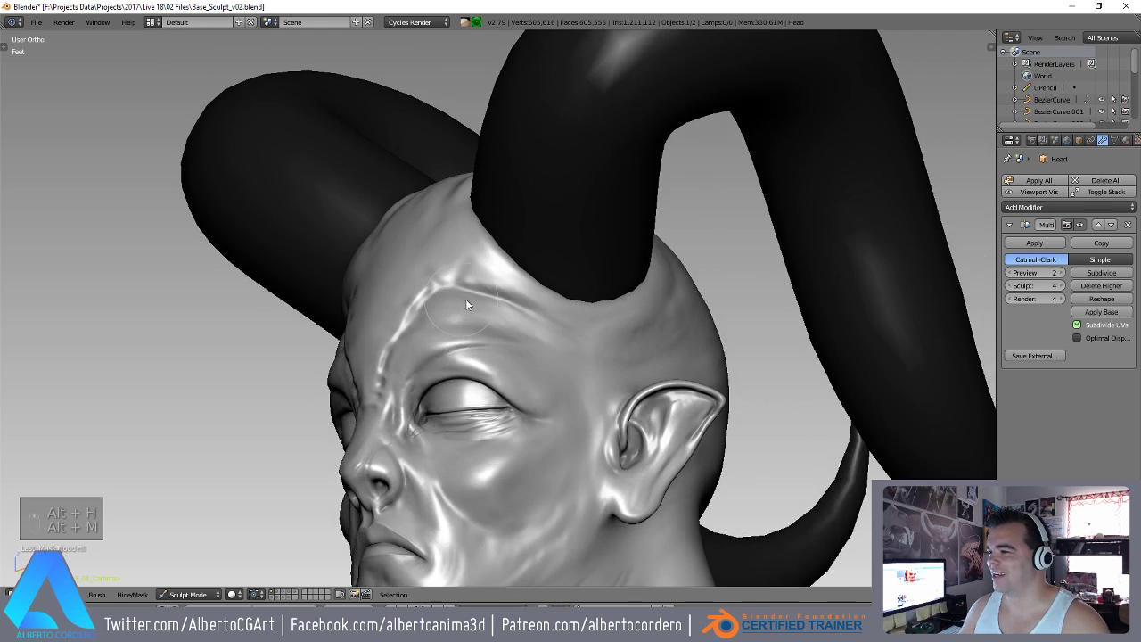
key("f")
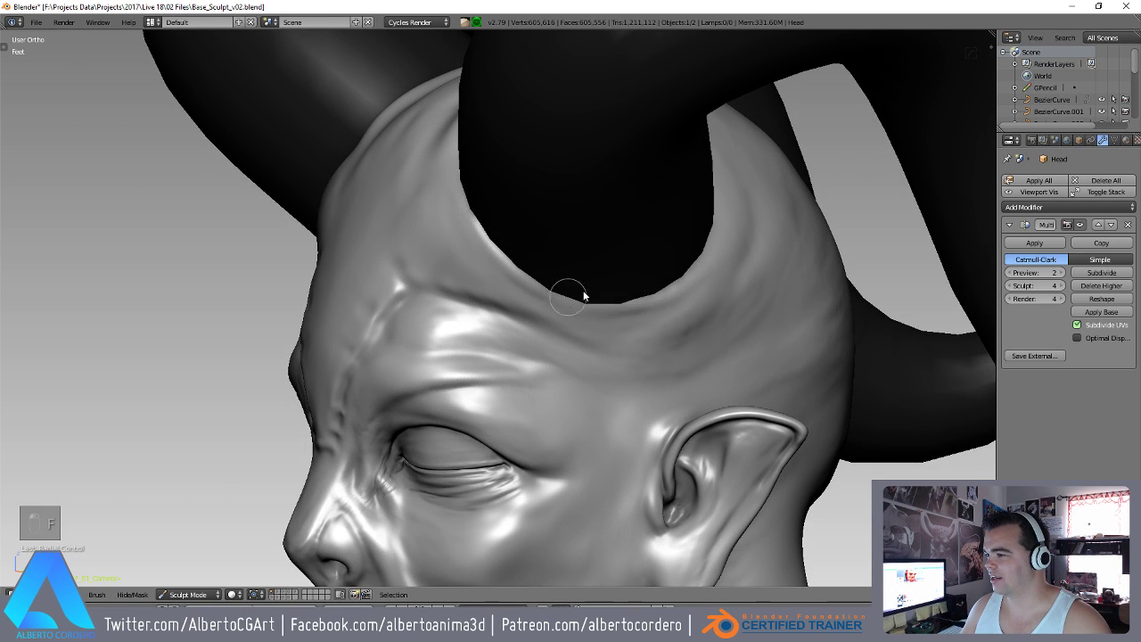
left_click_drag(683, 238, 786, 316)
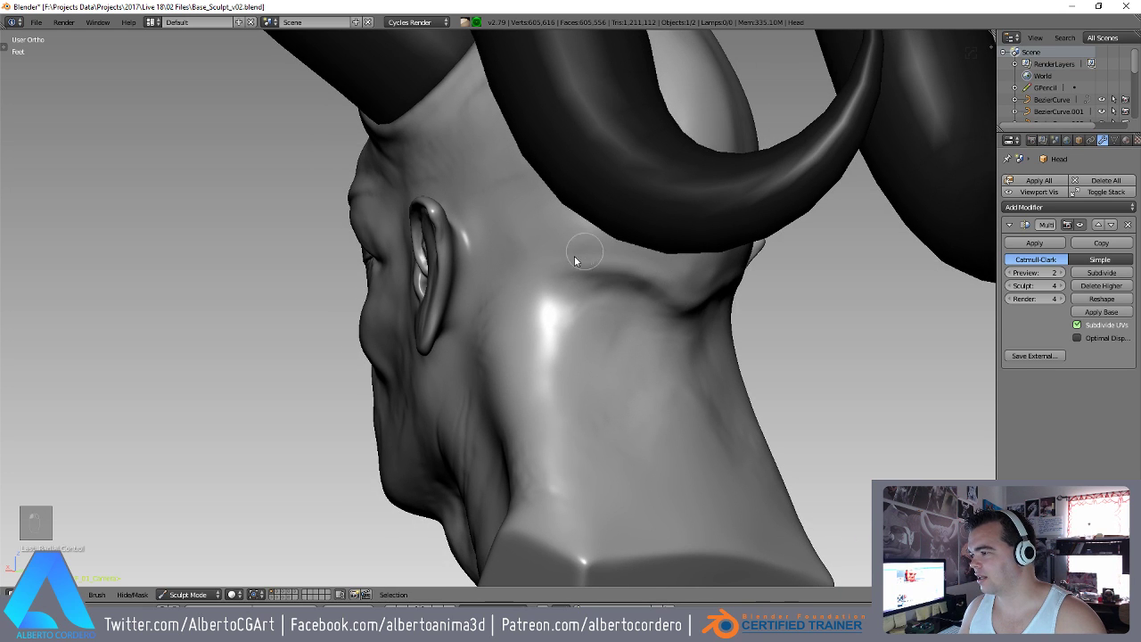
left_click_drag(667, 273, 525, 309)
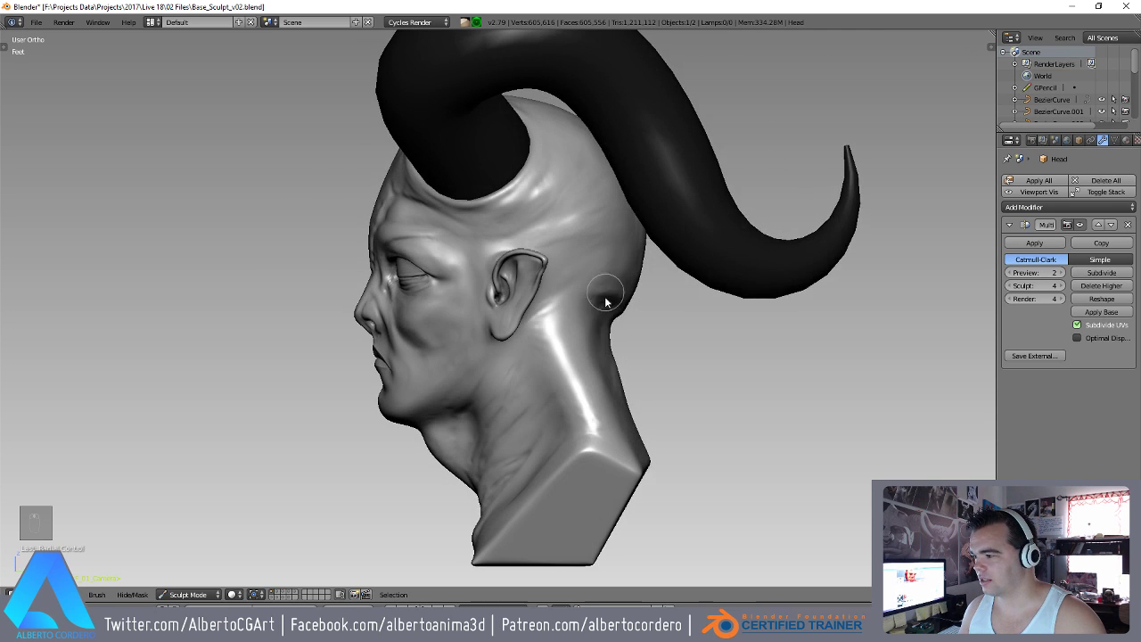
Lower the Multires Sculpt level from 4 to 3.
left_click(546, 306)
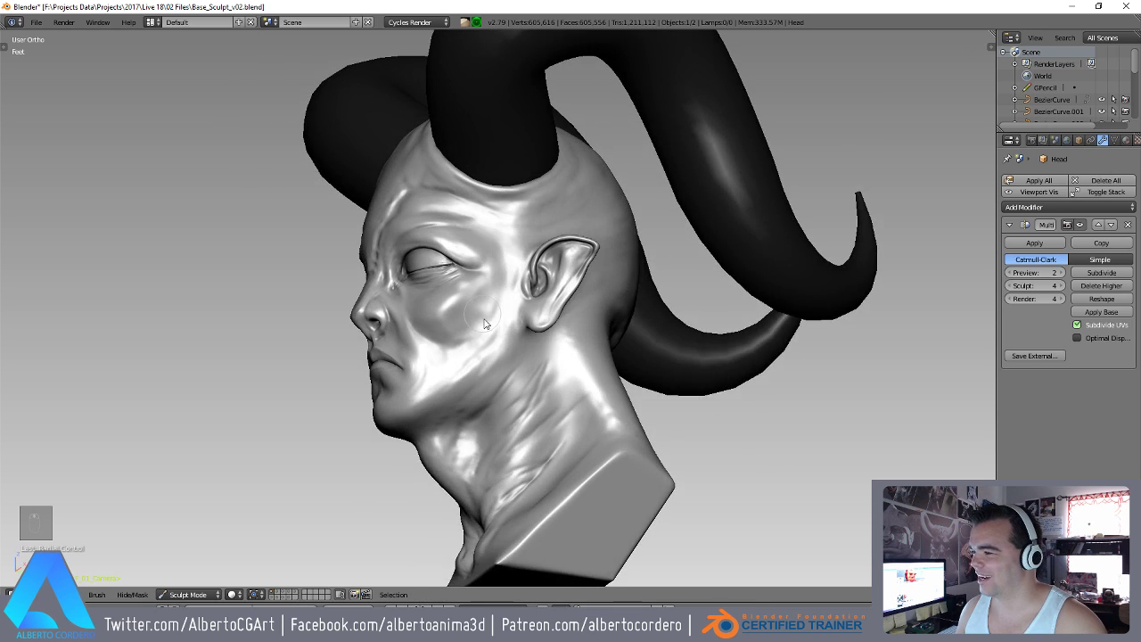
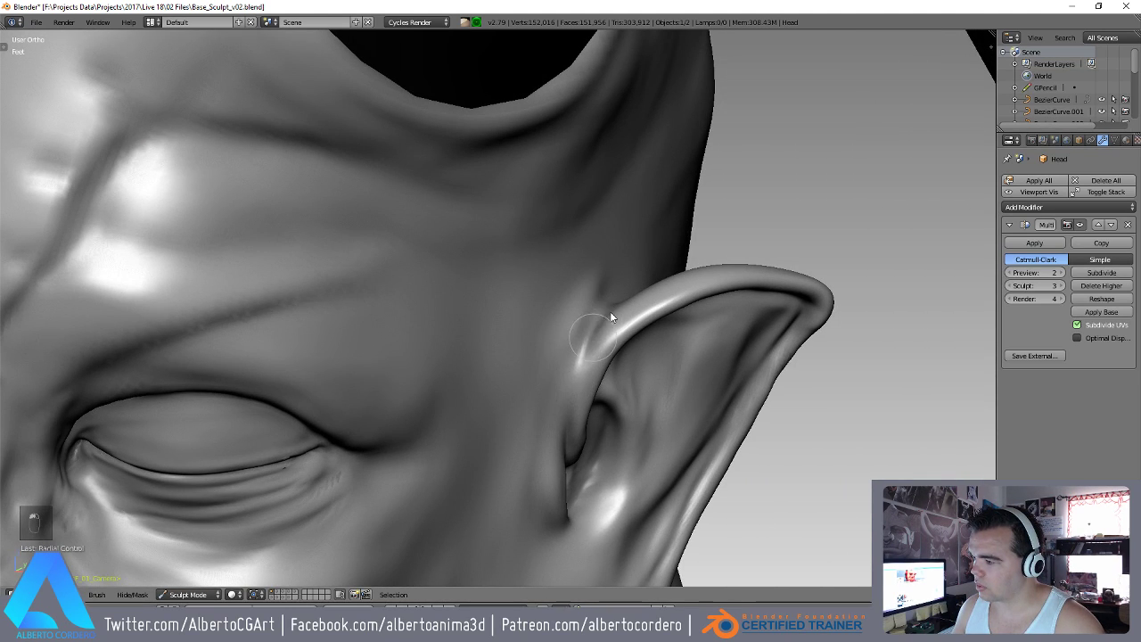
Sculpt the skin above the pointed ear at Multires level 3.
key("y")
key("f")
left_click_drag(427, 364, 484, 320)
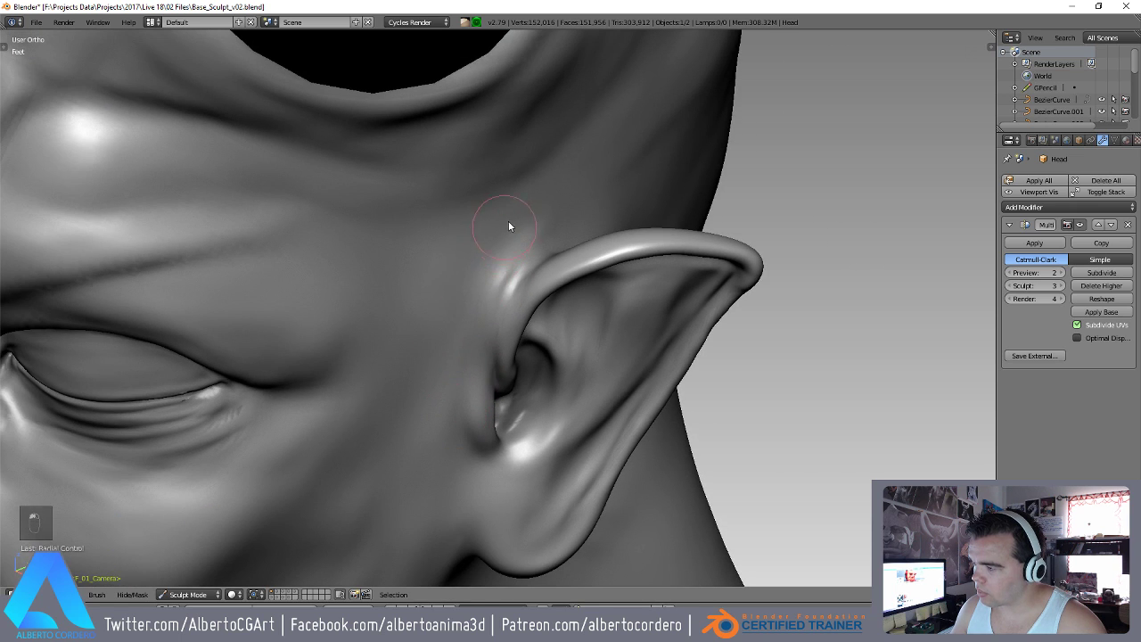
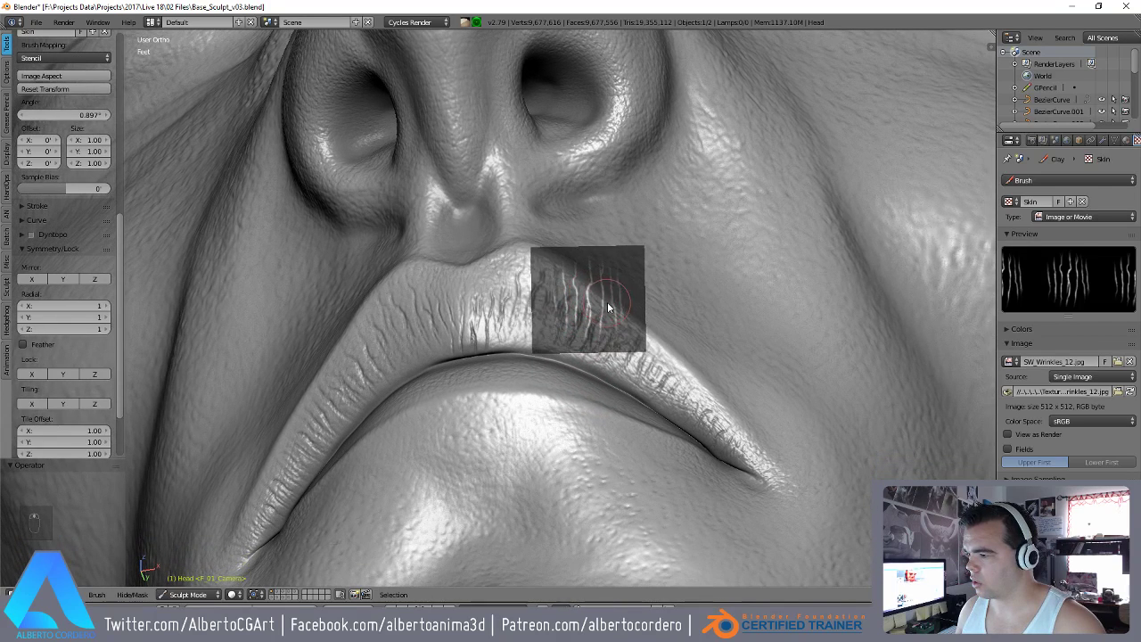
Imprint fine vertical wrinkle creases across the upper lip with the aligned Skin stencil.
left_click_drag(526, 341, 533, 292)
left_click_drag(527, 341, 549, 304)
left_click_drag(549, 304, 578, 340)
left_click_drag(578, 340, 523, 341)
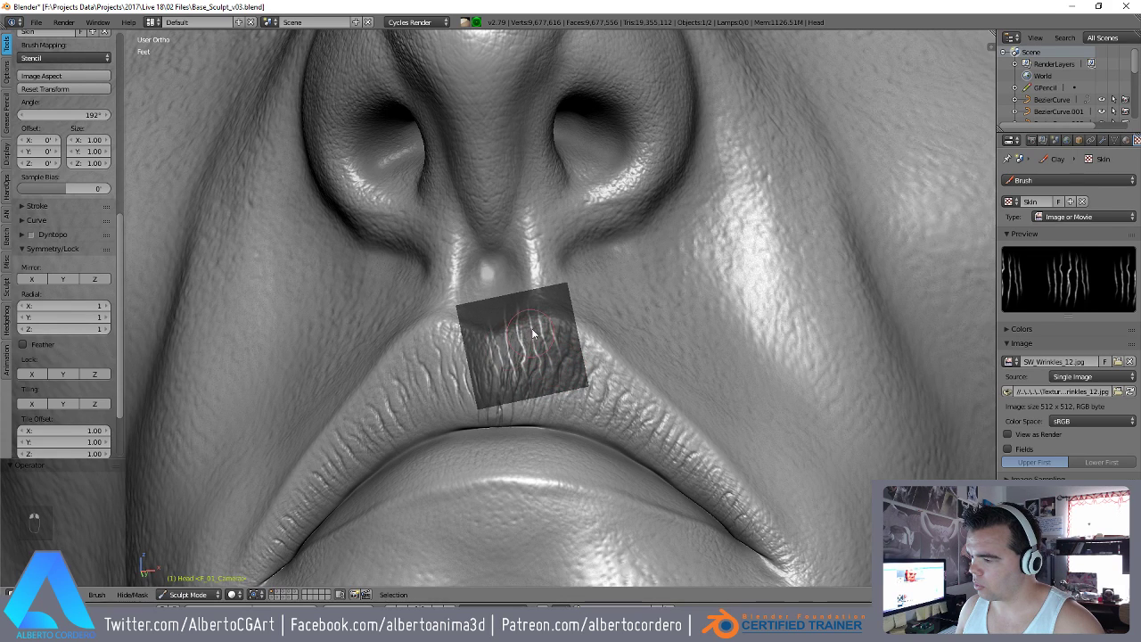
left_click_drag(573, 379, 557, 429)
Reposition the stencil downward and imprint wrinkles along the lower lip edge.
right_click(601, 370)
left_click_drag(593, 308, 562, 327)
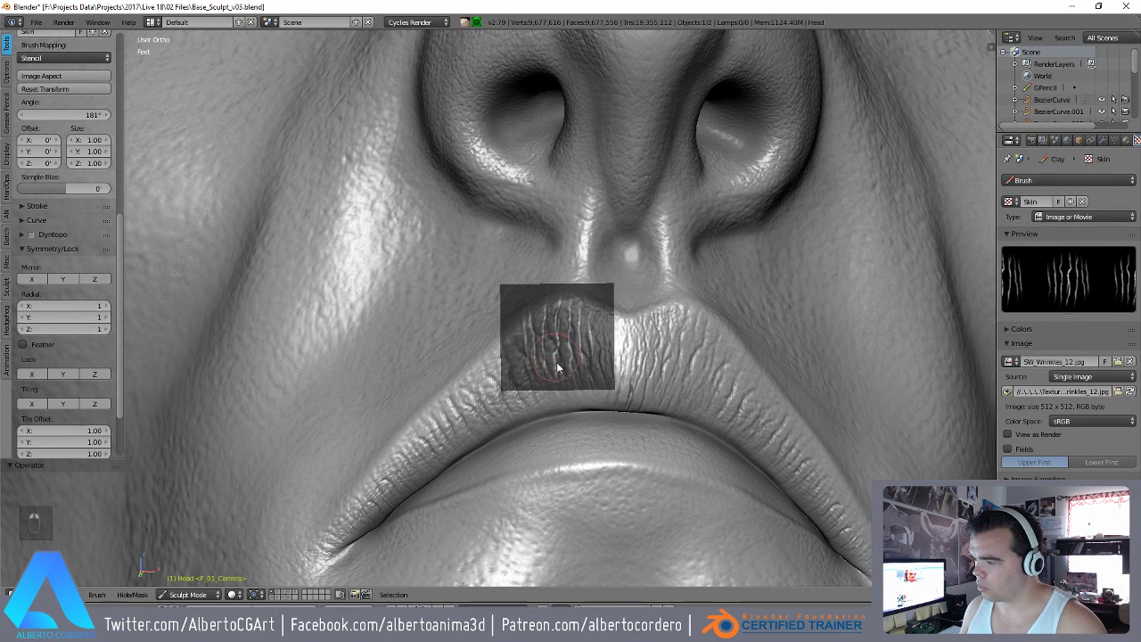
left_click_drag(579, 324, 548, 361)
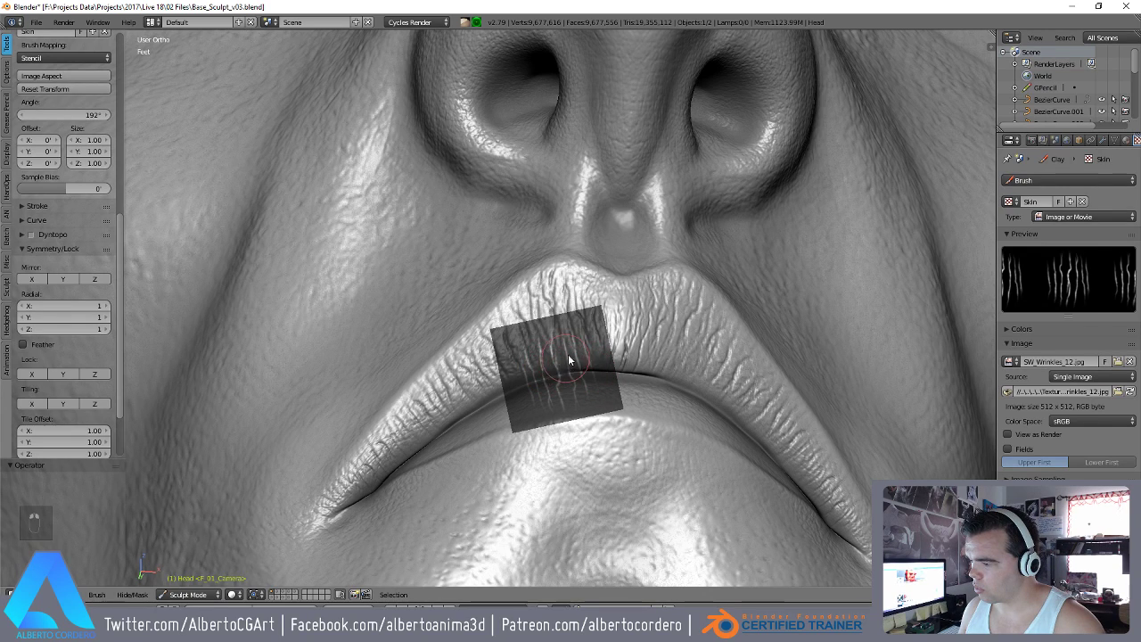